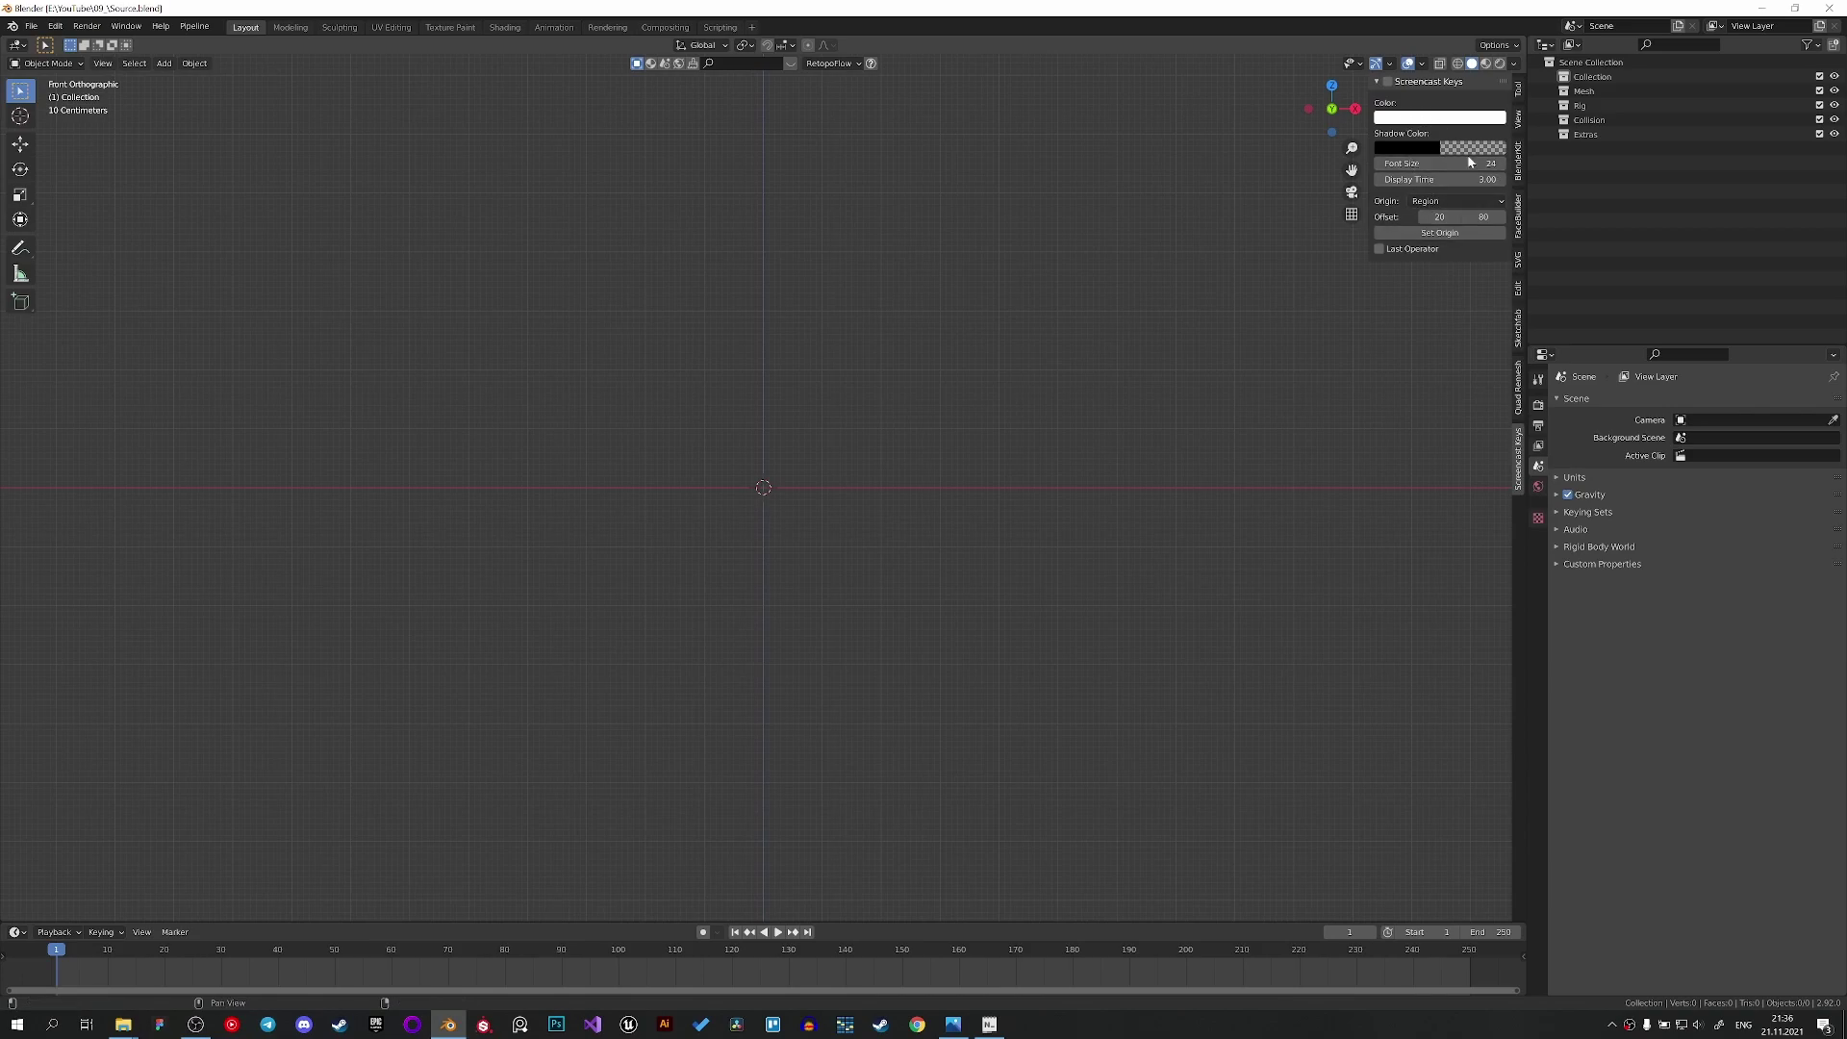
Pan and zoom the empty front orthographic view around the origin.
left_click(934, 482)
middle_click(805, 512)
scroll("up", 3)
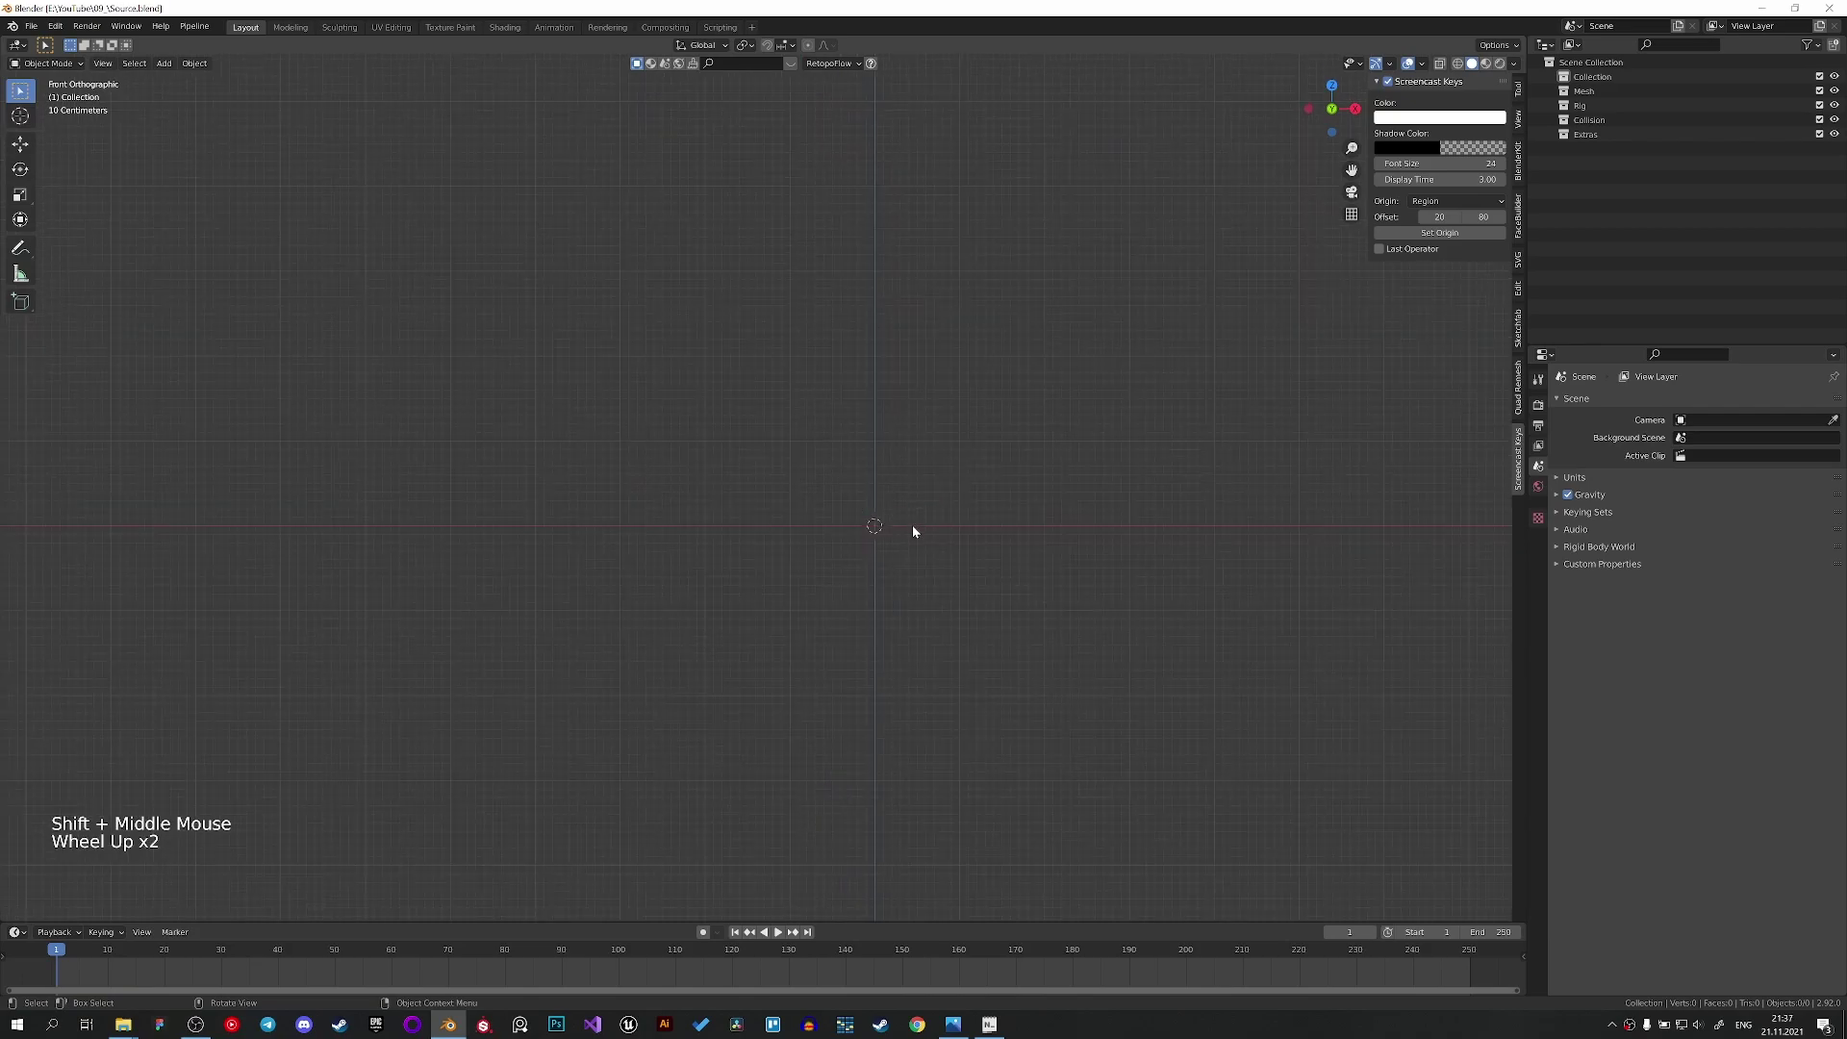
middle_click(917, 531)
Load the finance illustration as a reference image via Shift+A > Image > Reference.
key("shift+a")
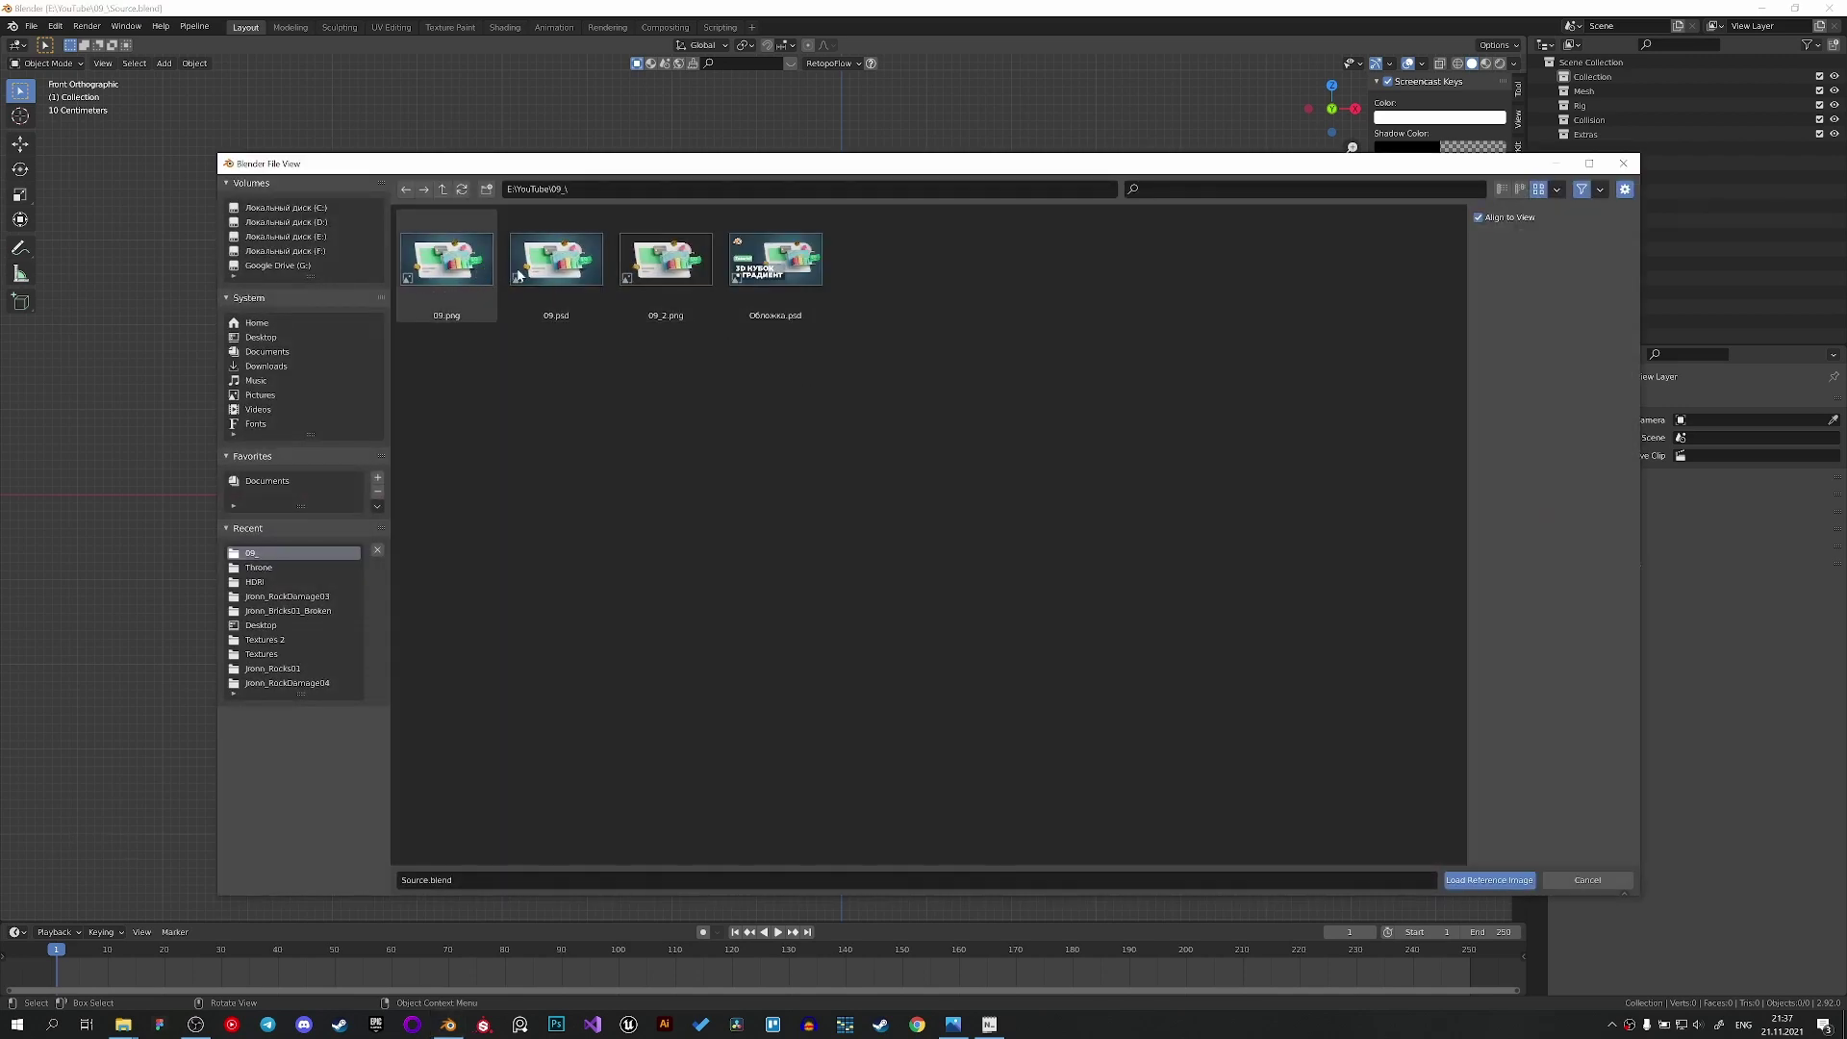
scroll("down", 3)
scroll("up", 3)
scroll("up", 3)
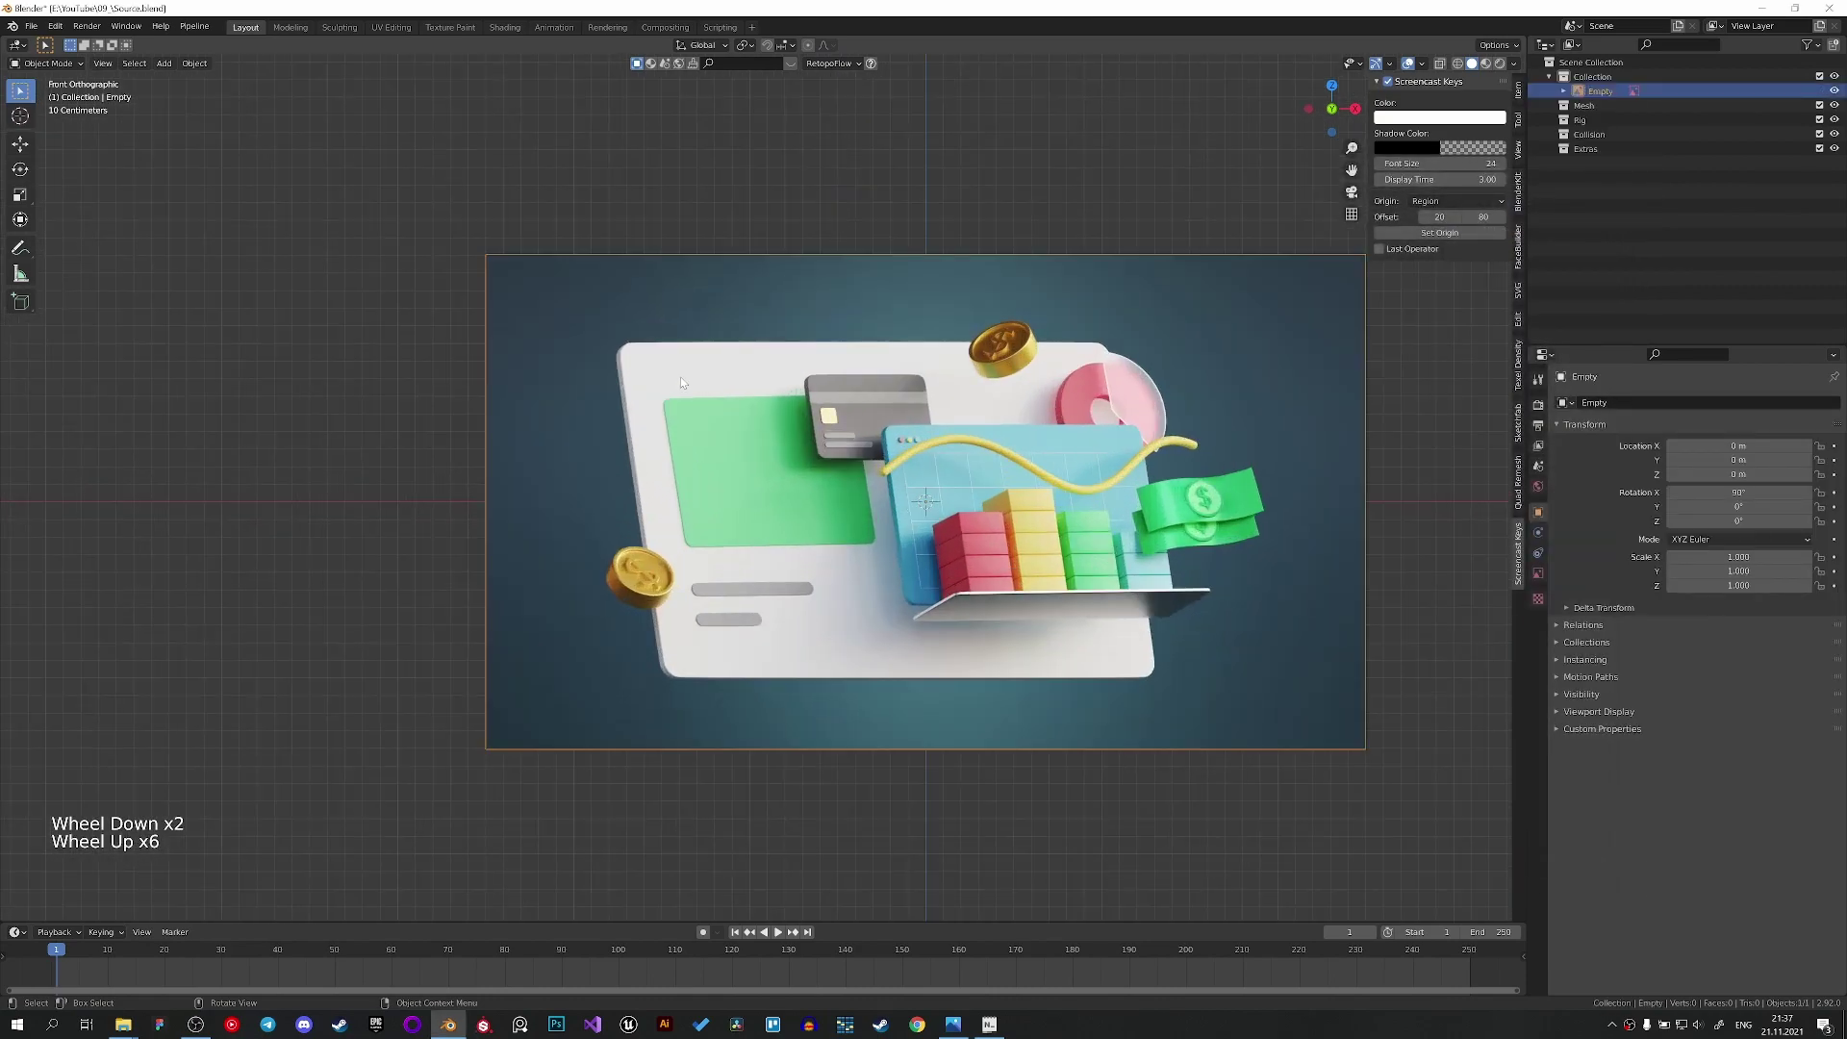
scroll("up", 3)
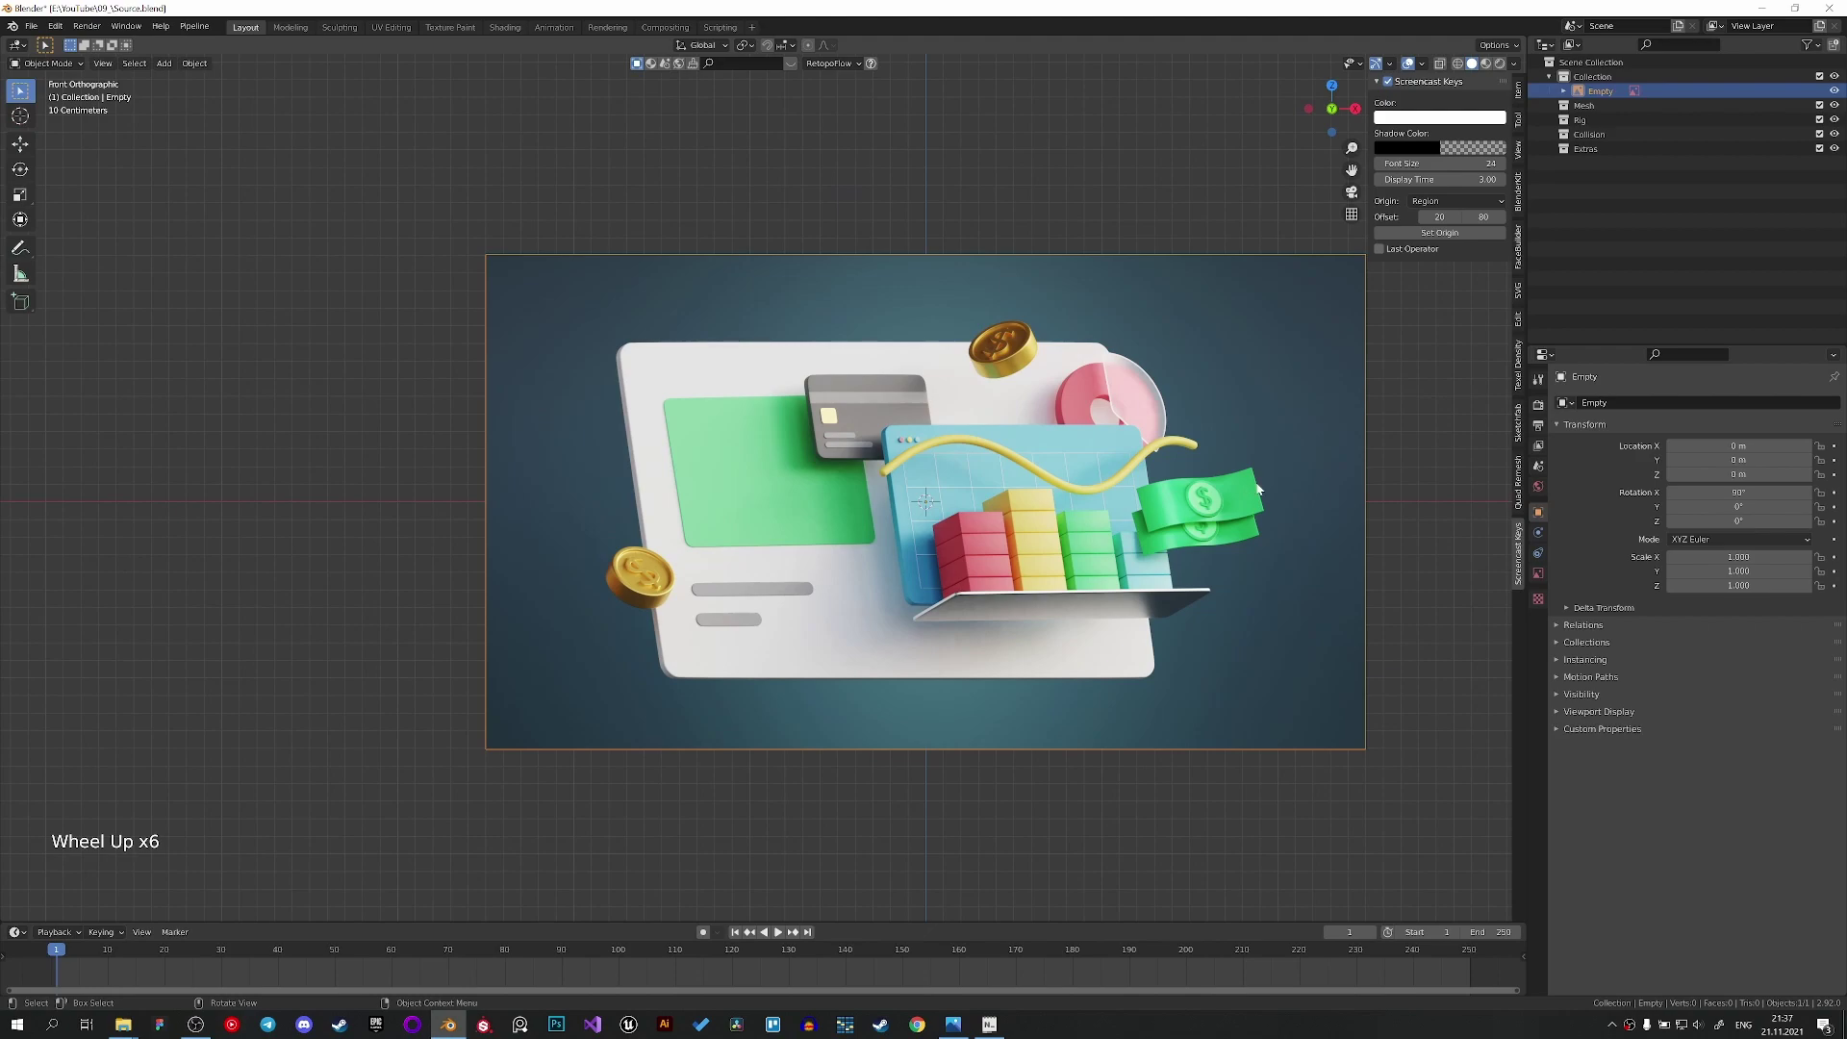
scroll("down", 3)
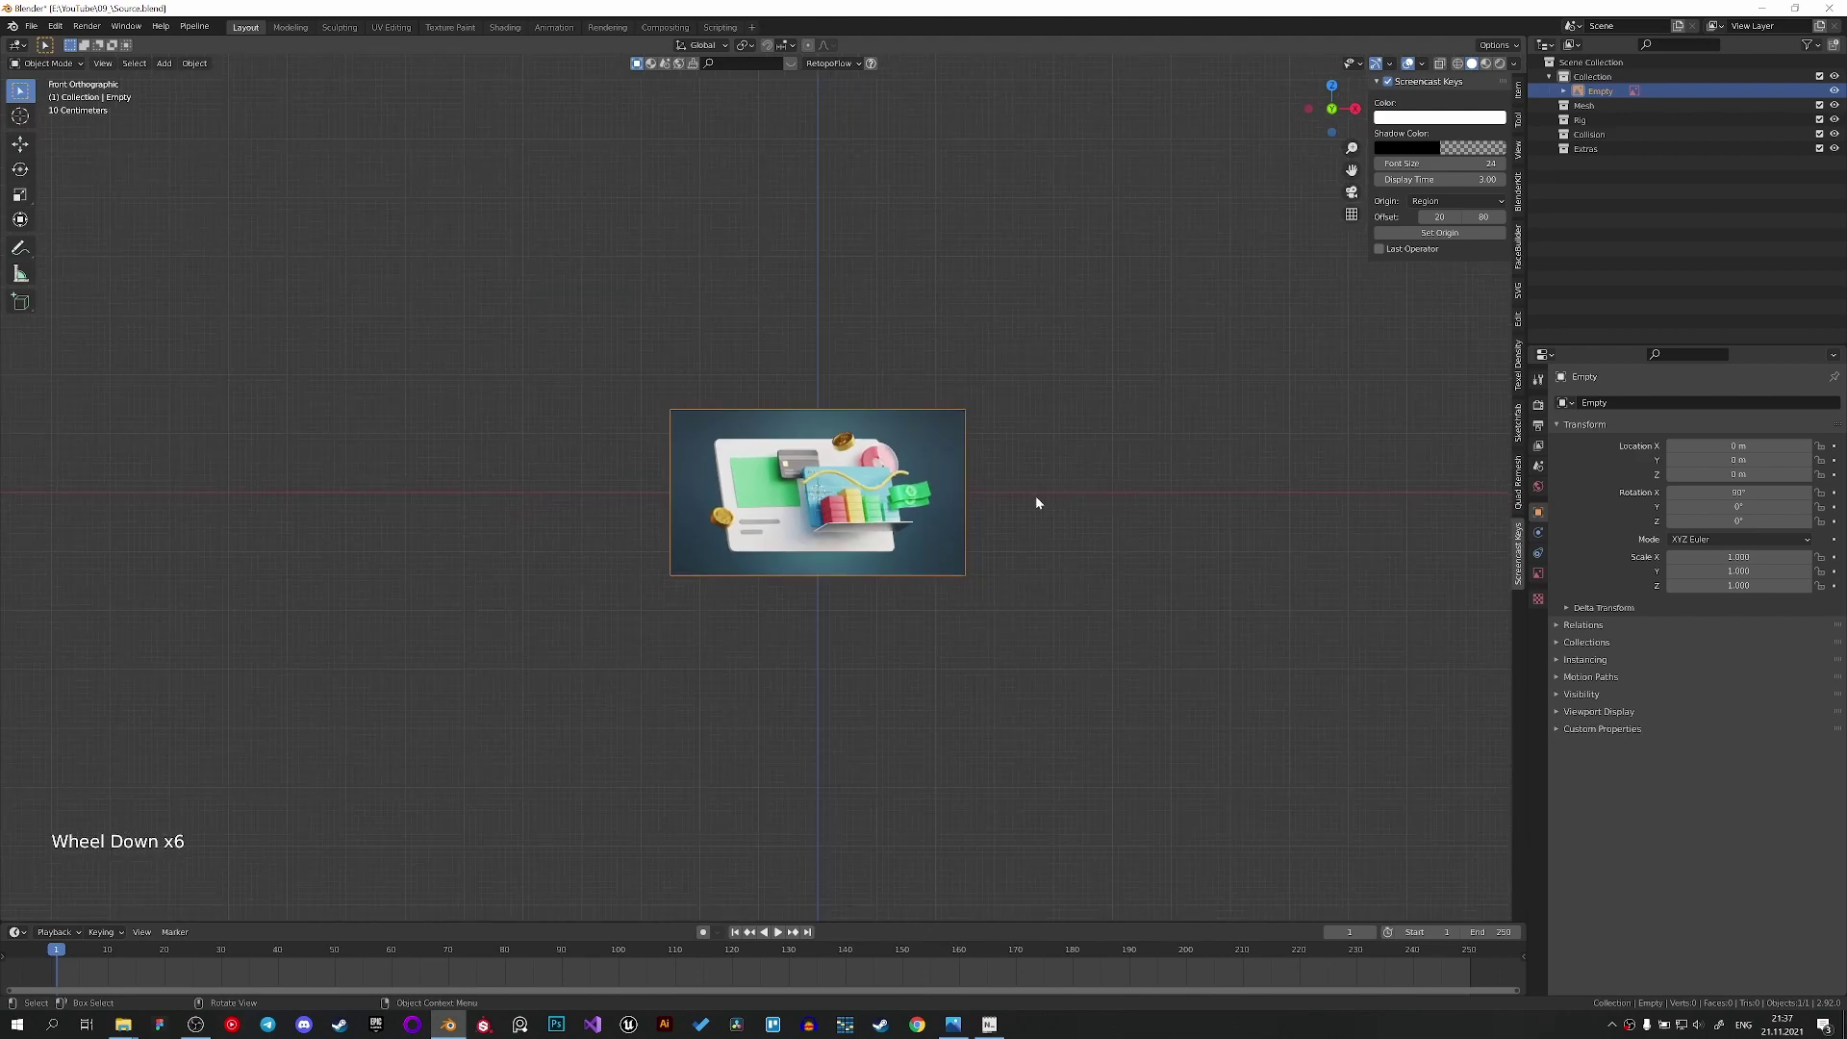
scroll("down", 3)
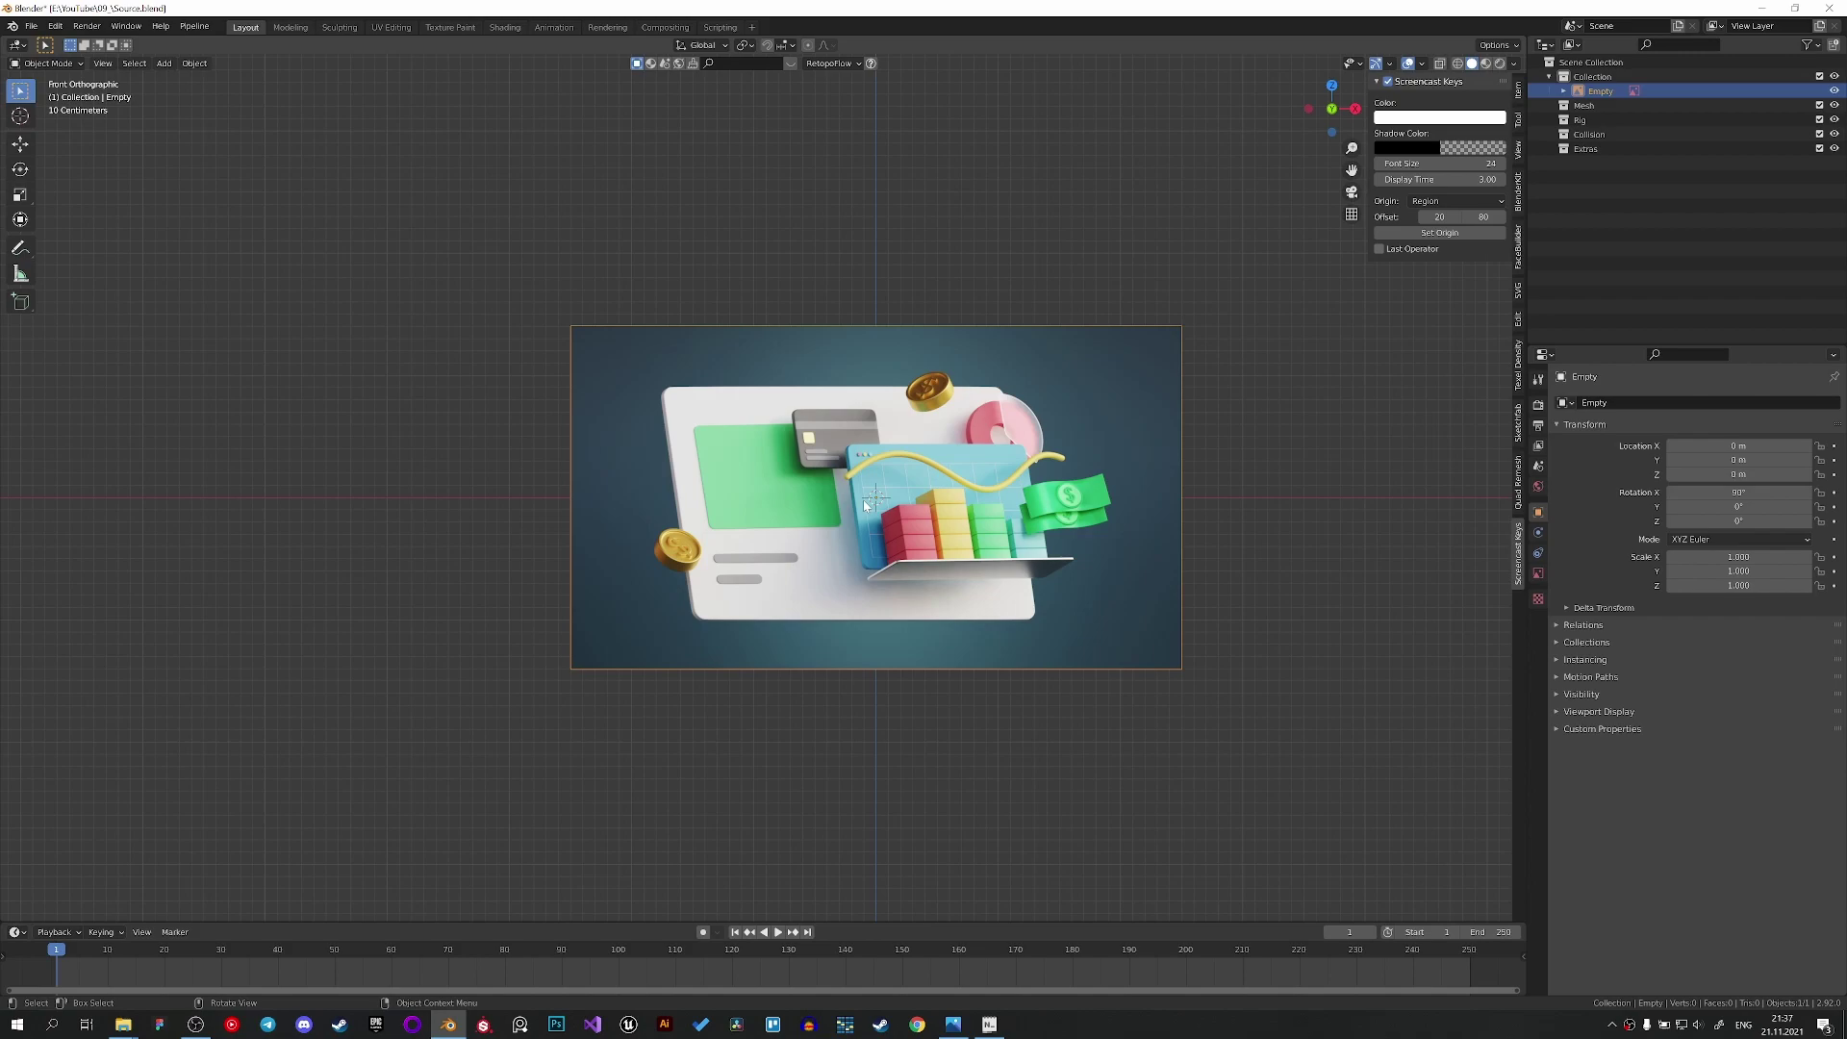
Push the reference image empty back along the Y axis.
middle_click(854, 511)
scroll("down", 3)
middle_click(826, 522)
key("g")
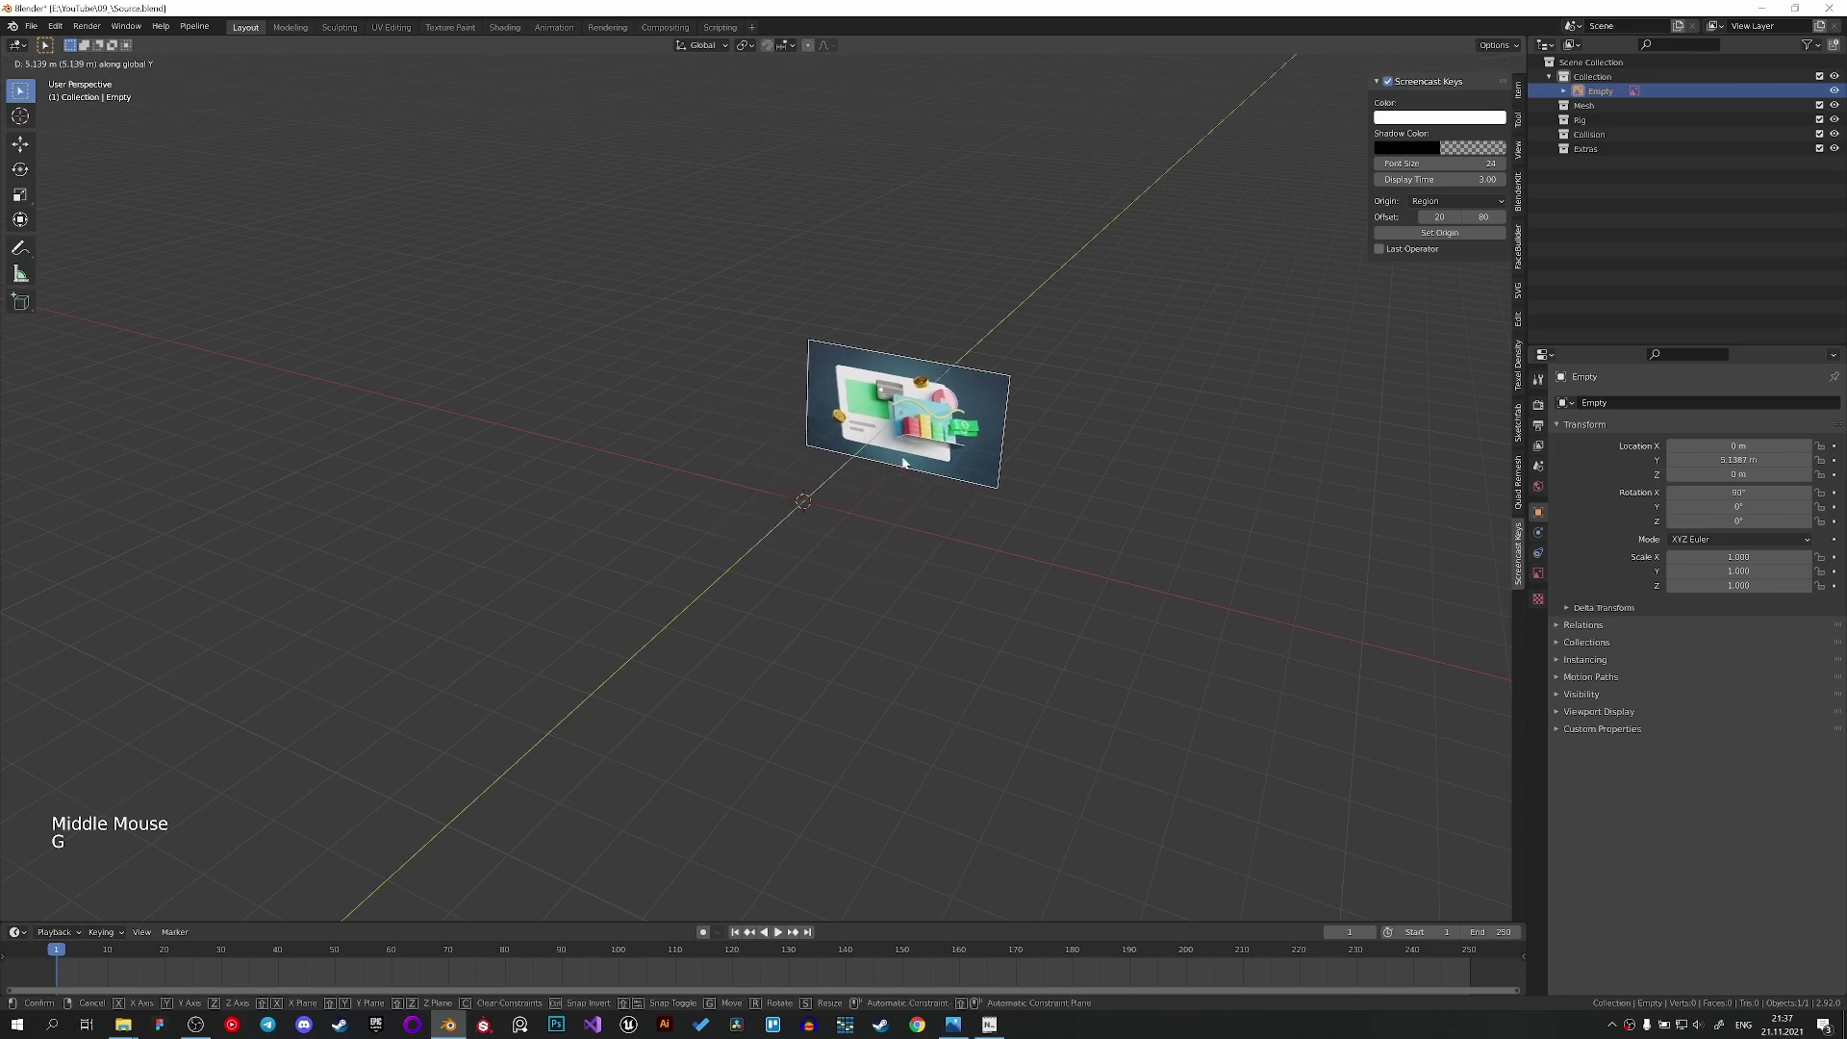
key("KP_1")
Add a camera aligned to the front view and set its lens type to Orthographic.
key("shift+a")
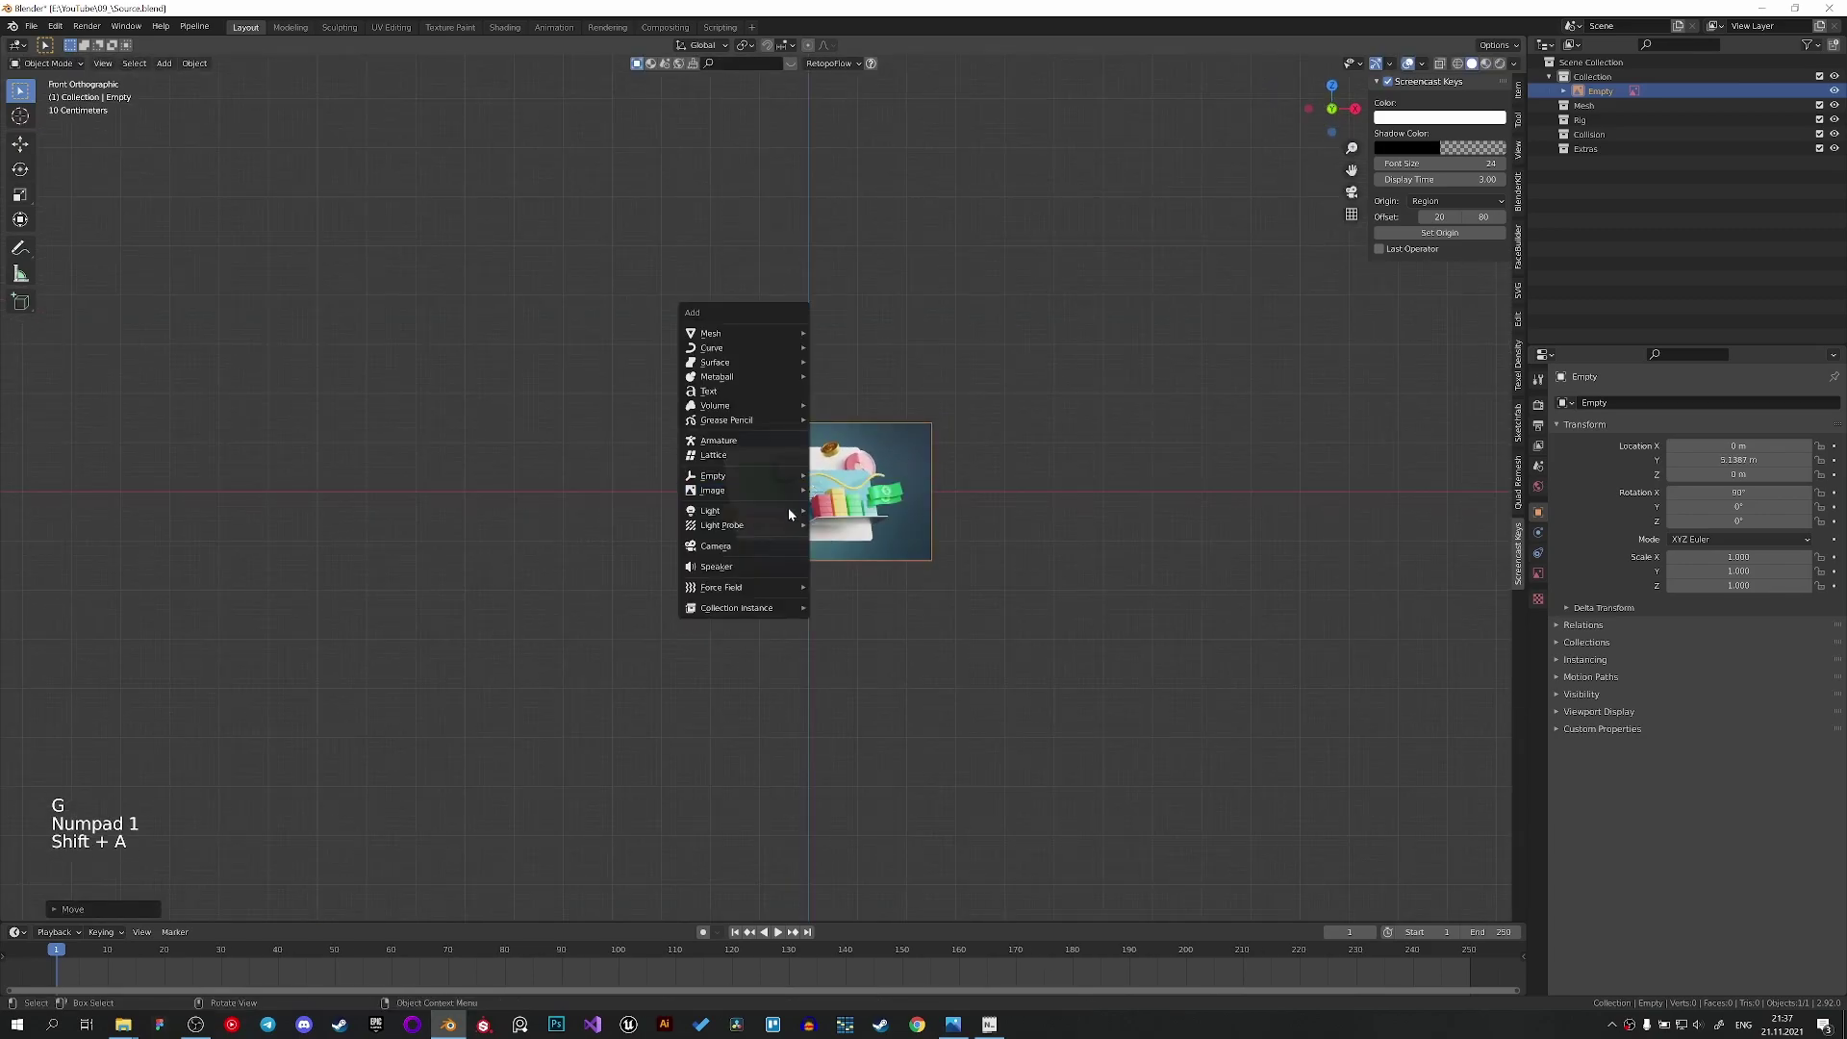
key("KP_0")
key("g")
left_click(1533, 580)
left_click(1704, 444)
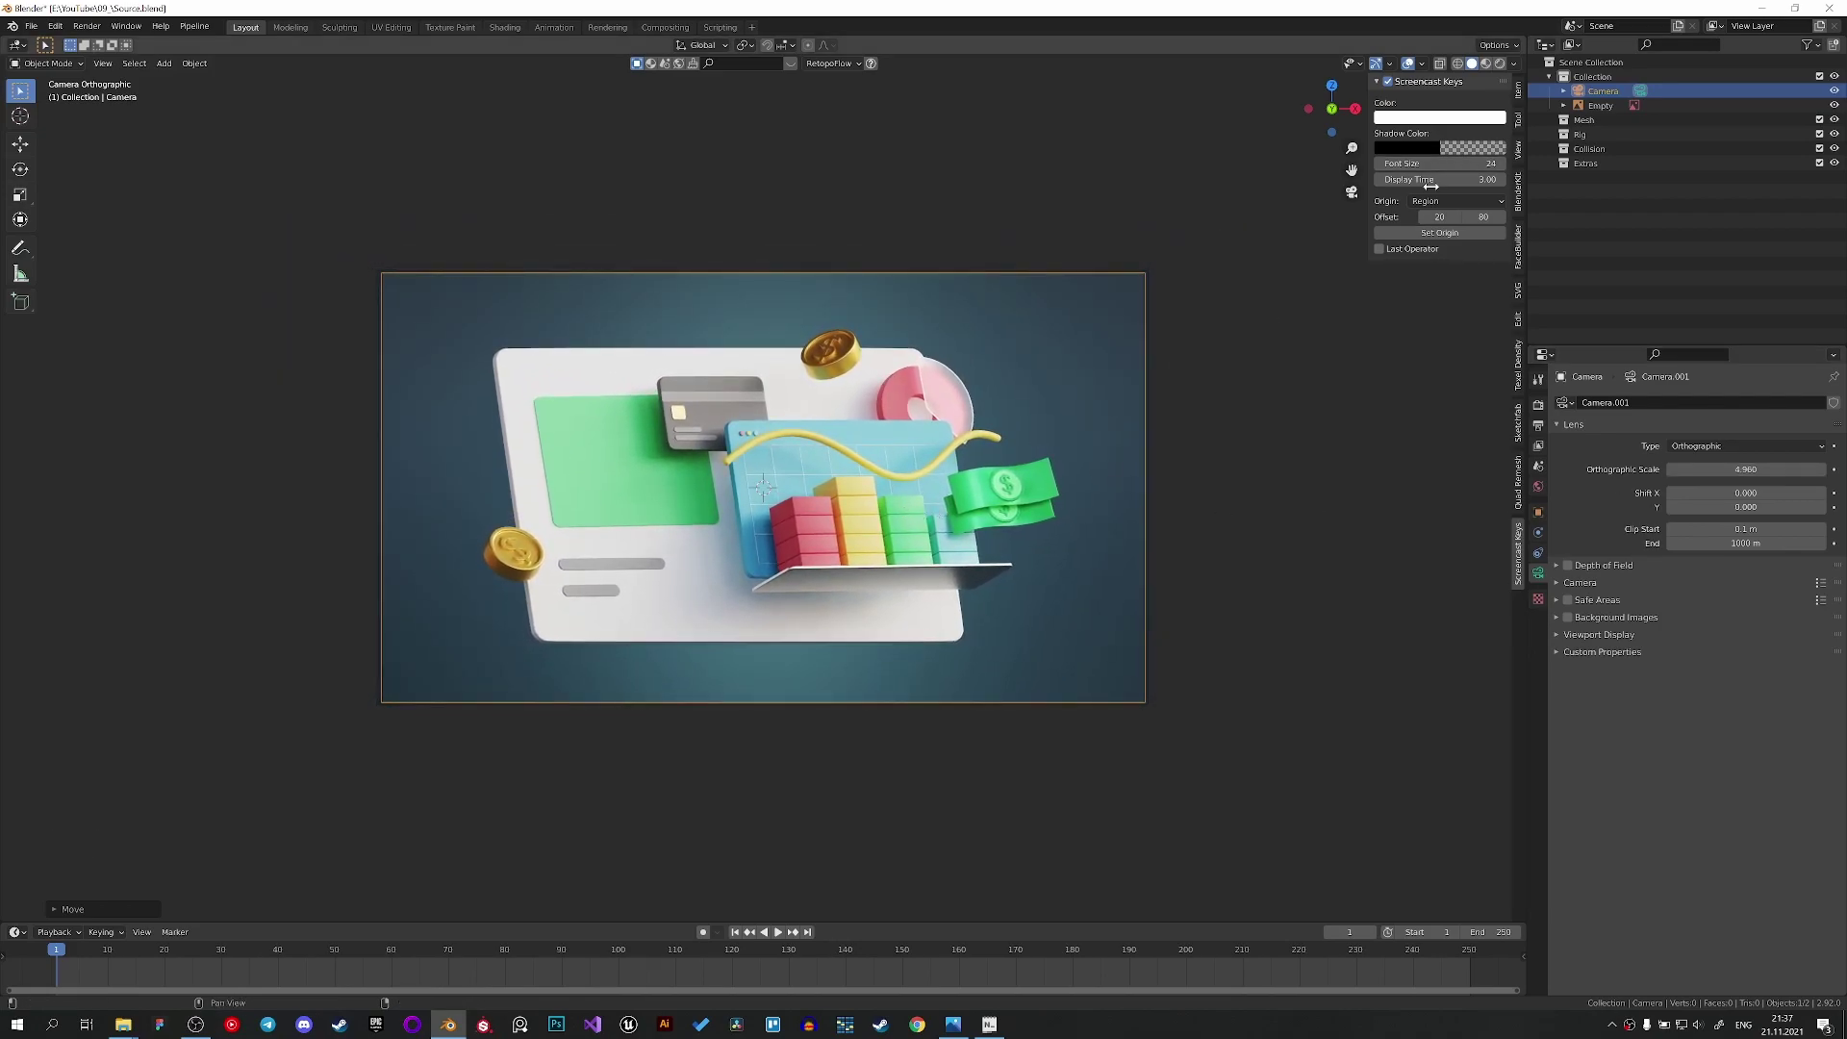
key("shift+a")
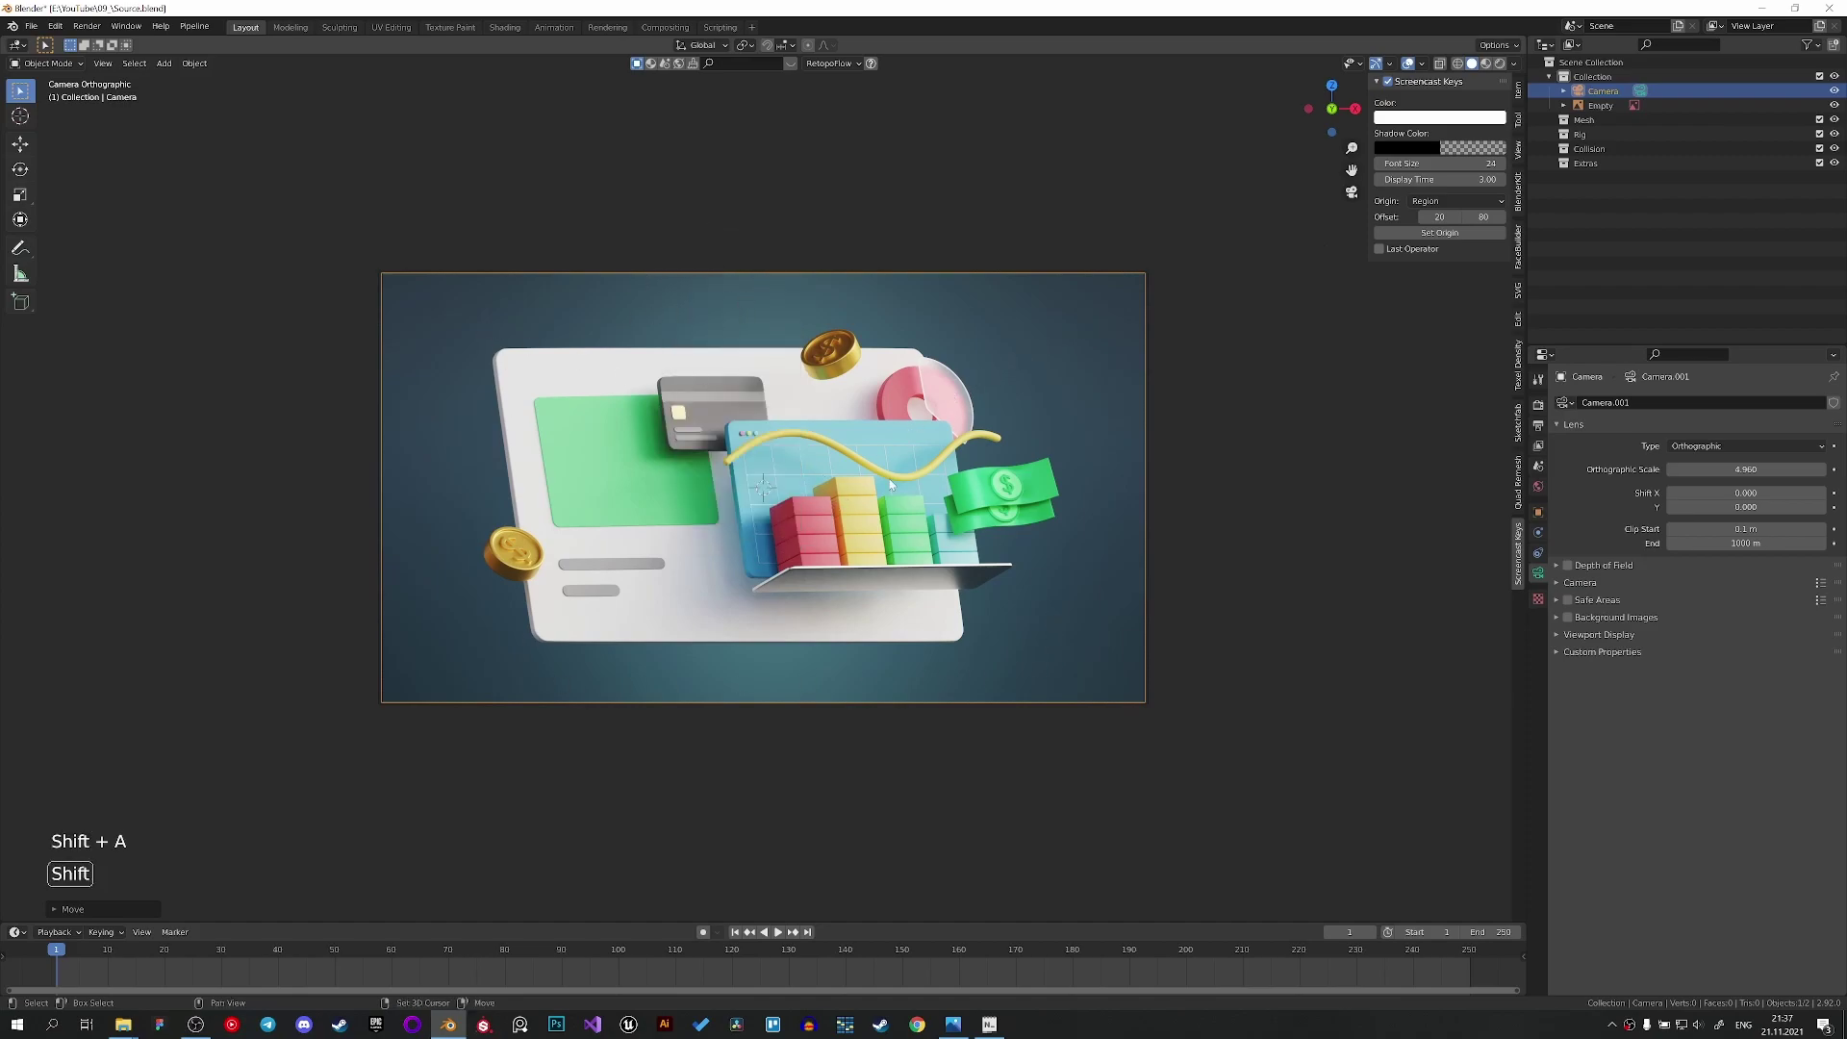
Add a mesh plane, rotate it 90° on X to stand upright and view it through the camera.
key("shift+a")
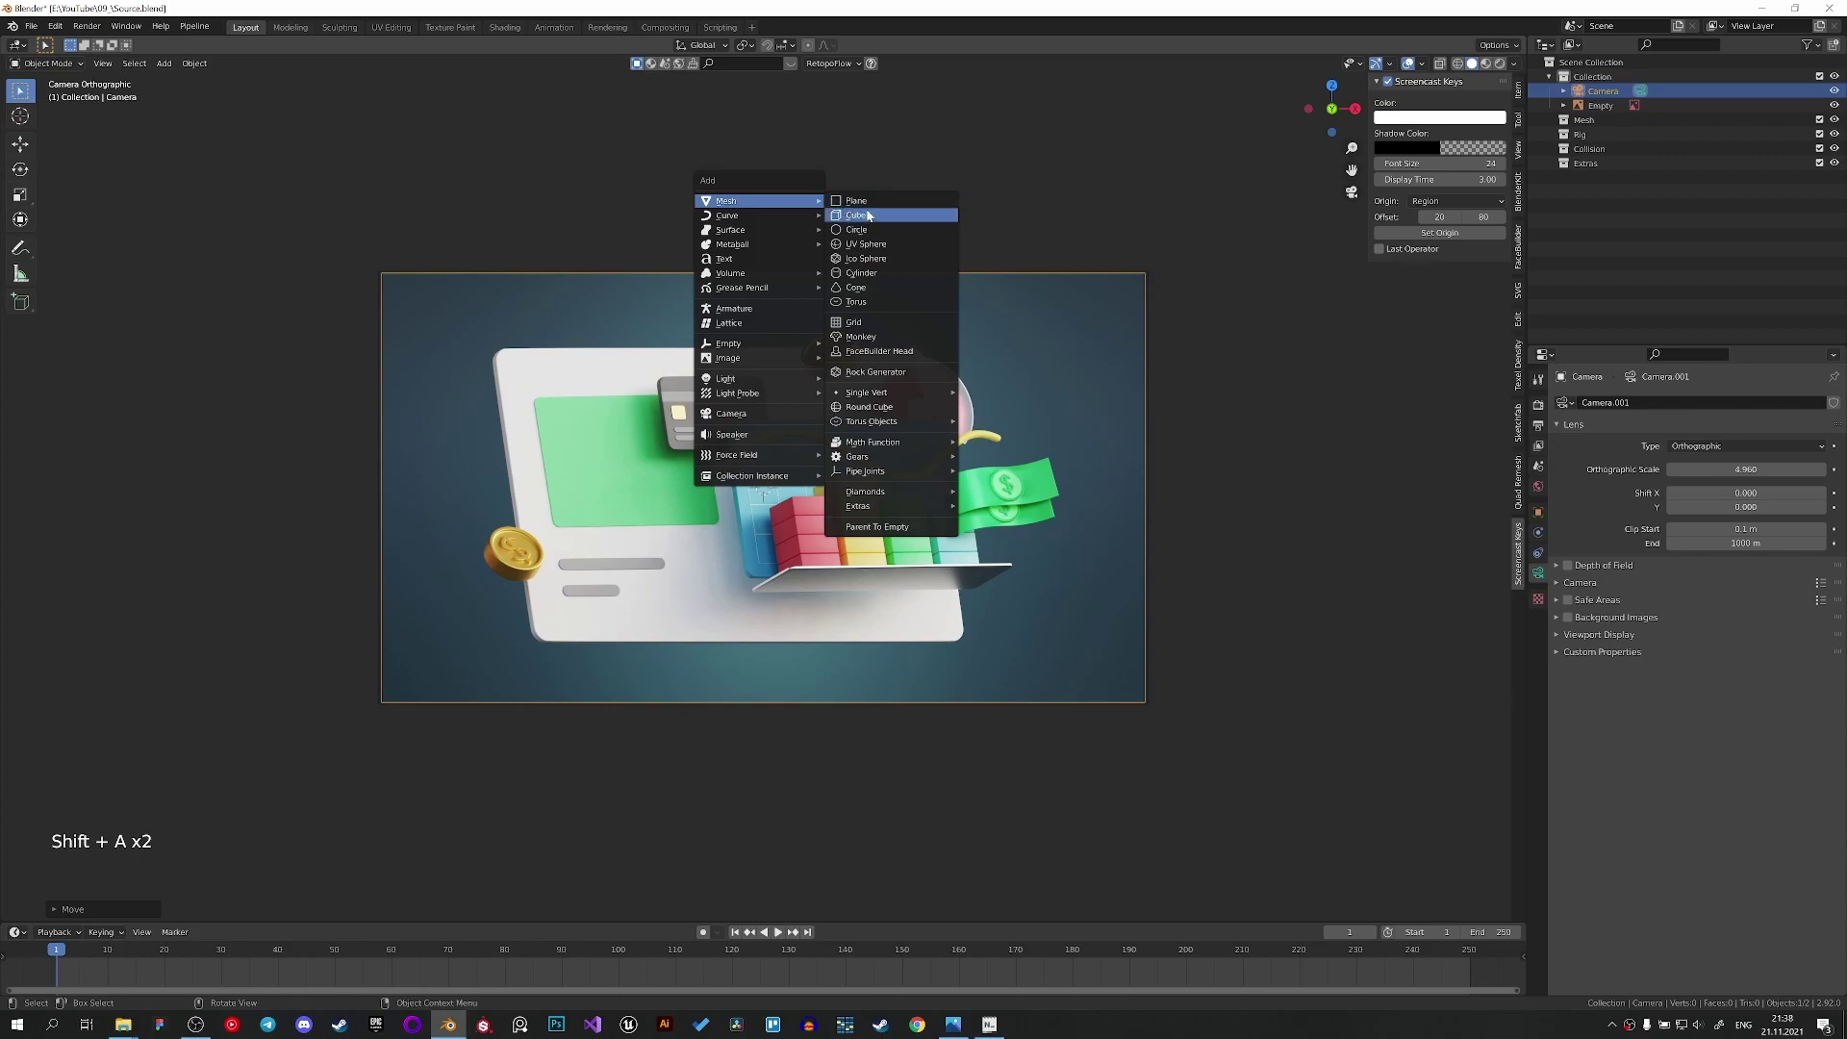
middle_click(797, 432)
scroll("down", 3)
key("r")
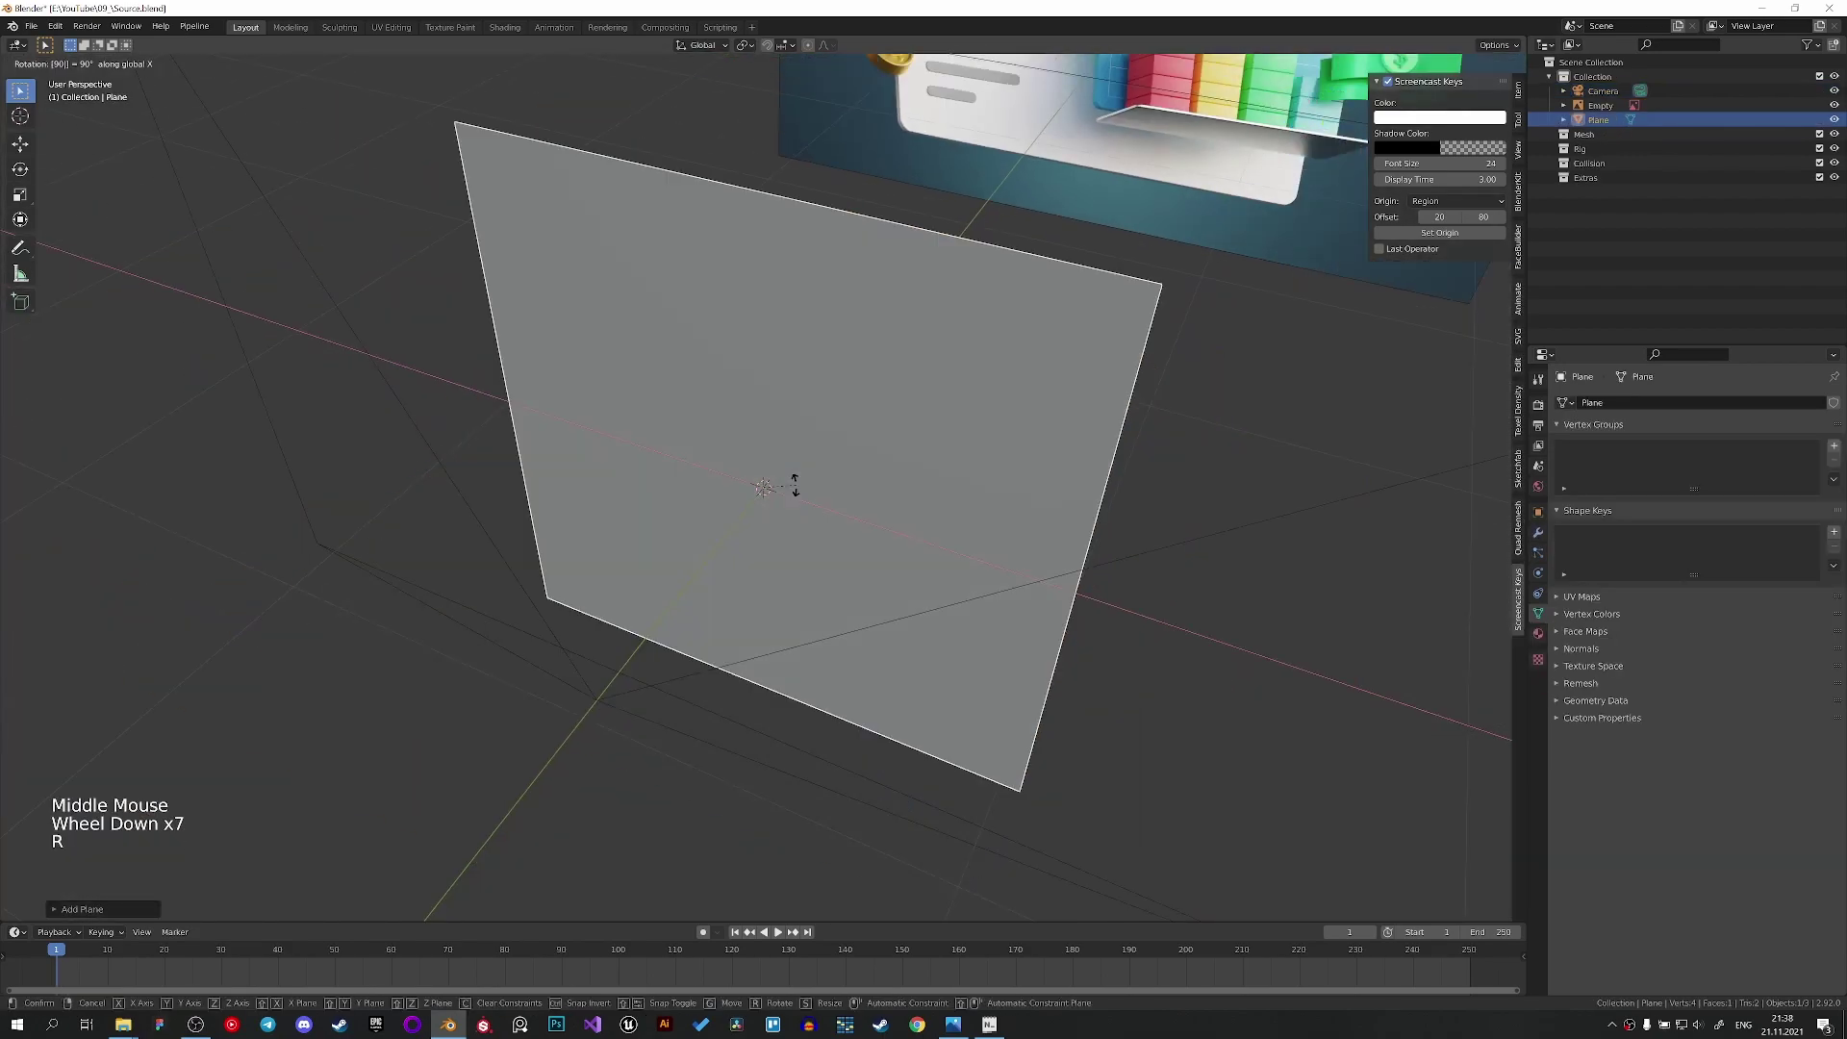
key("KP_0")
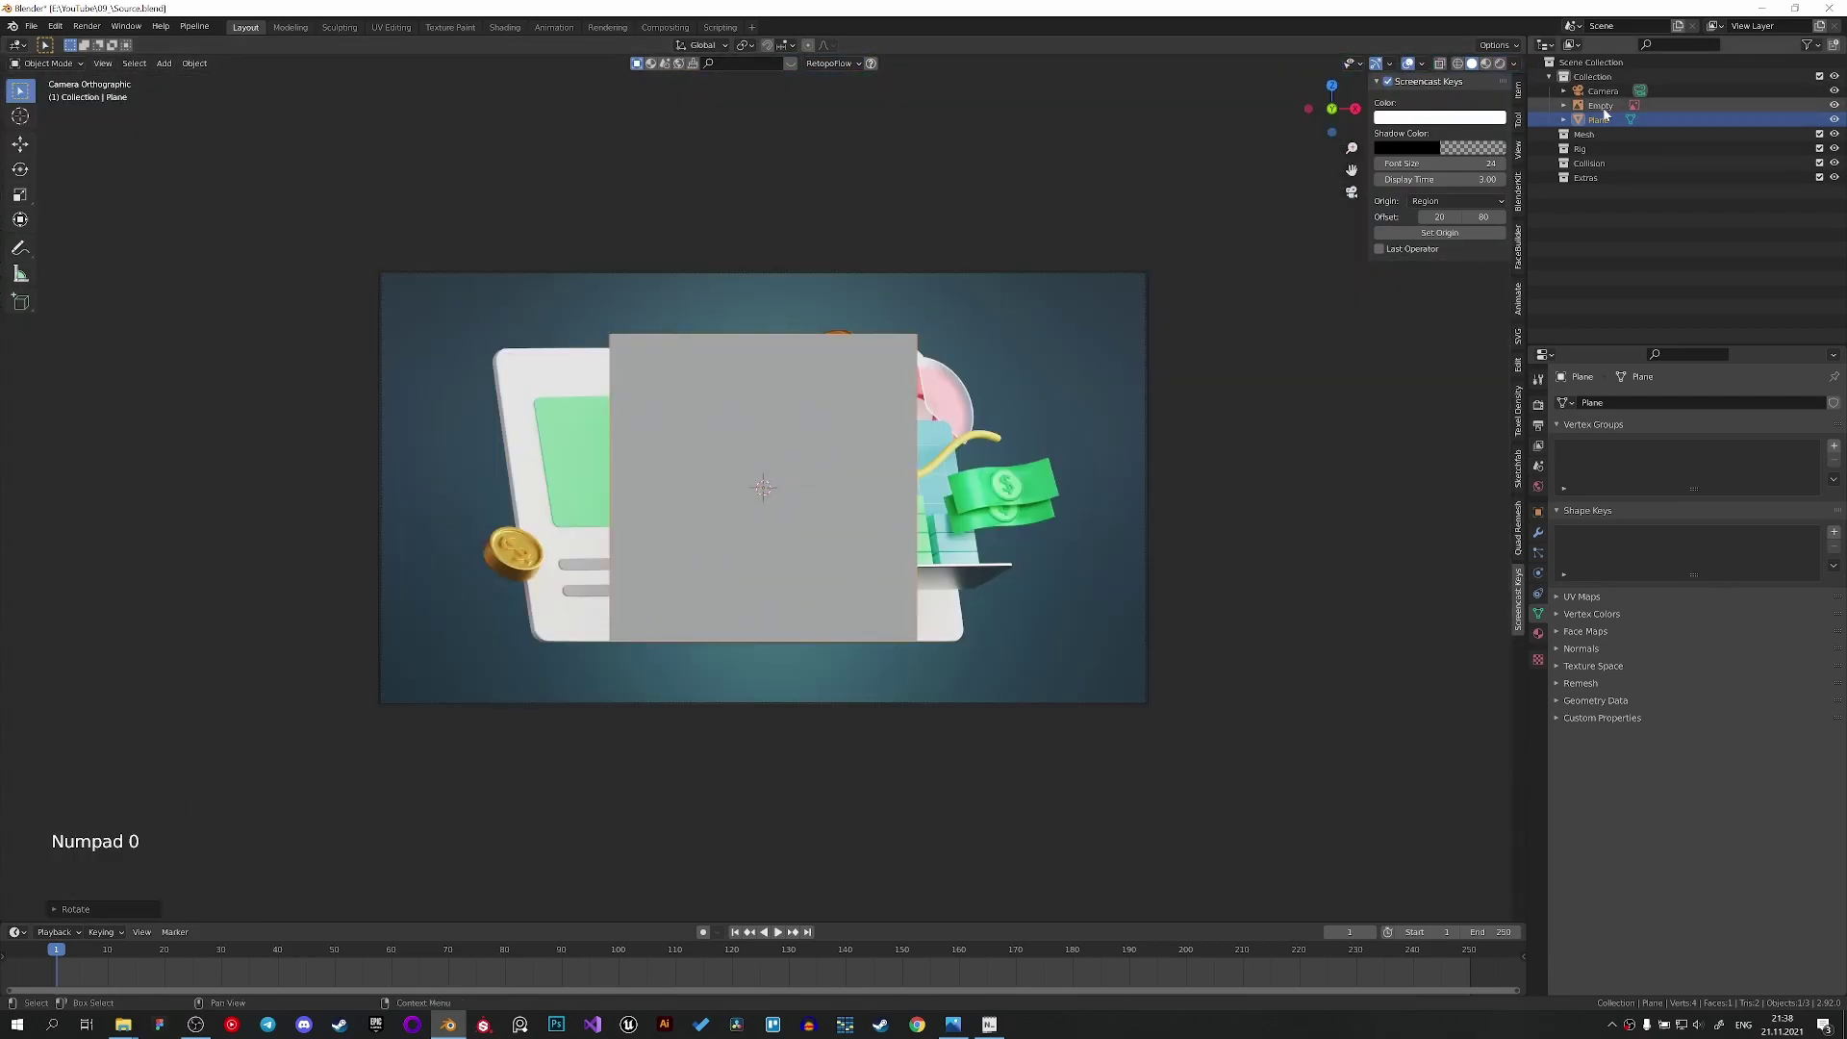
left_click(1601, 98)
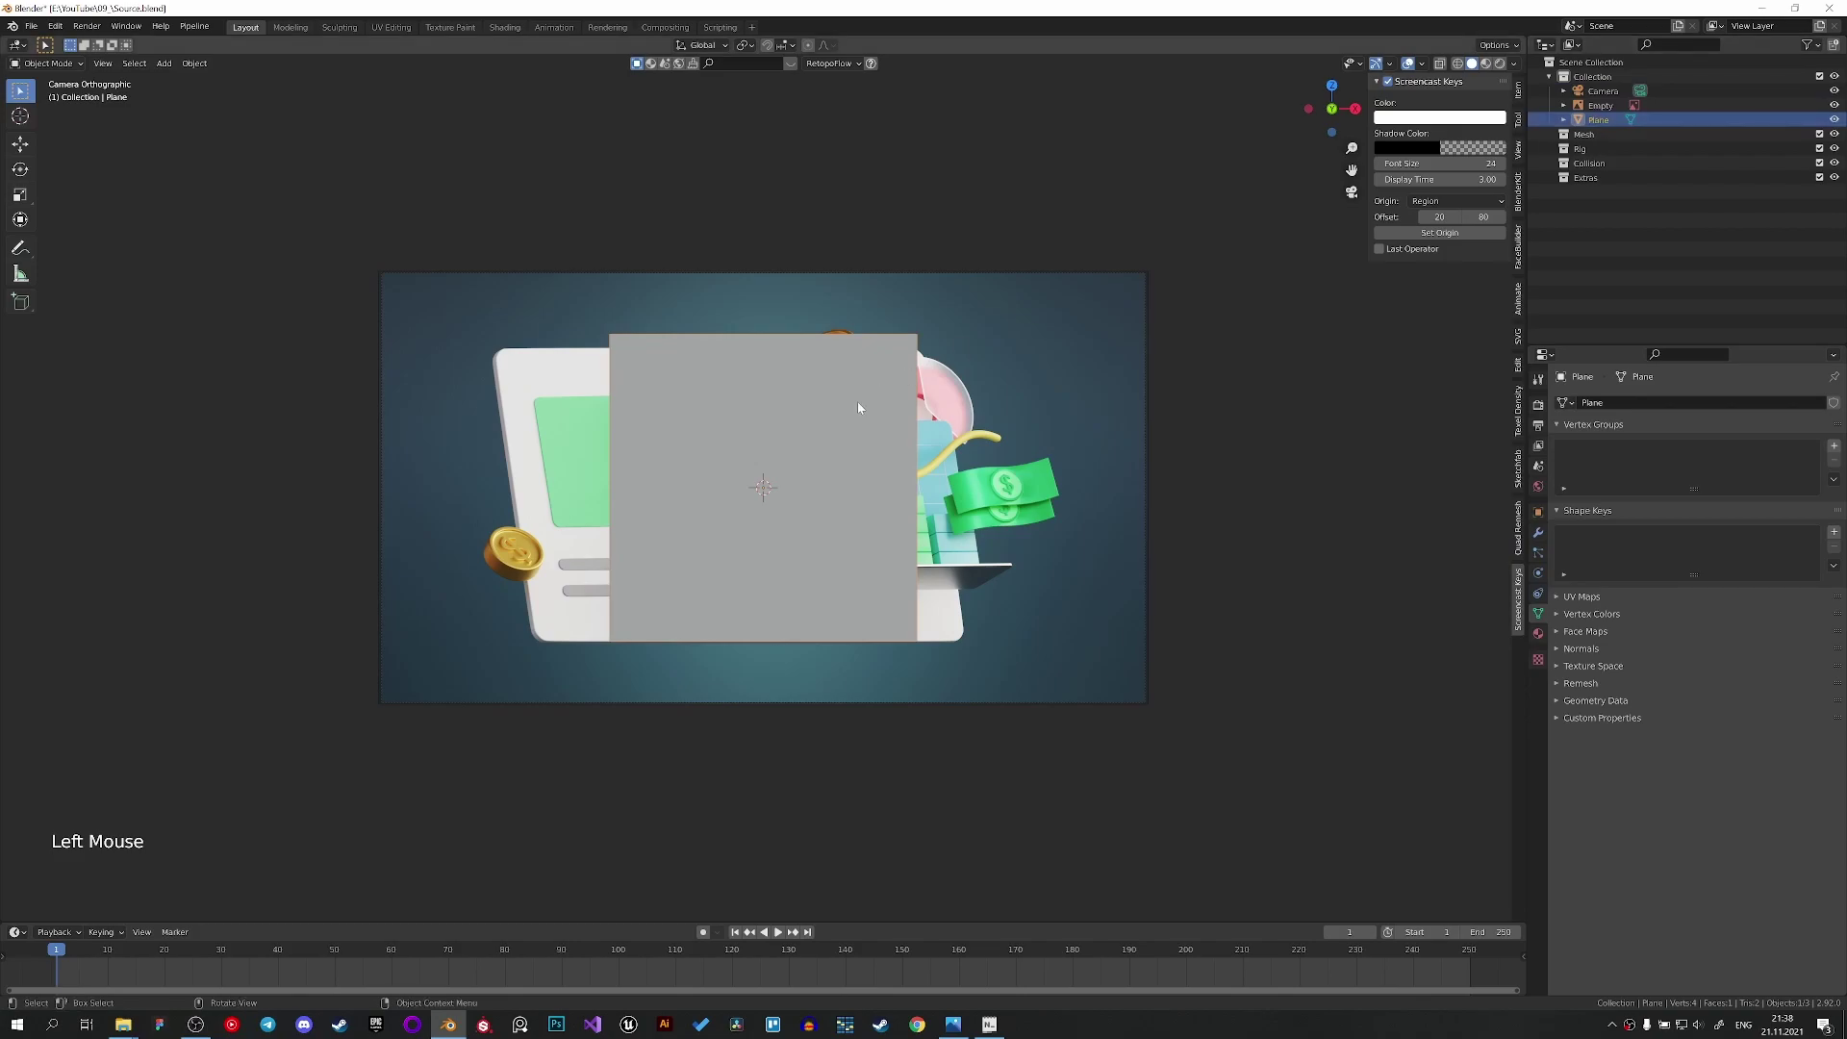
Rotate the plane about X and Z and move it roughly over the white card.
left_click(860, 418)
key("r")
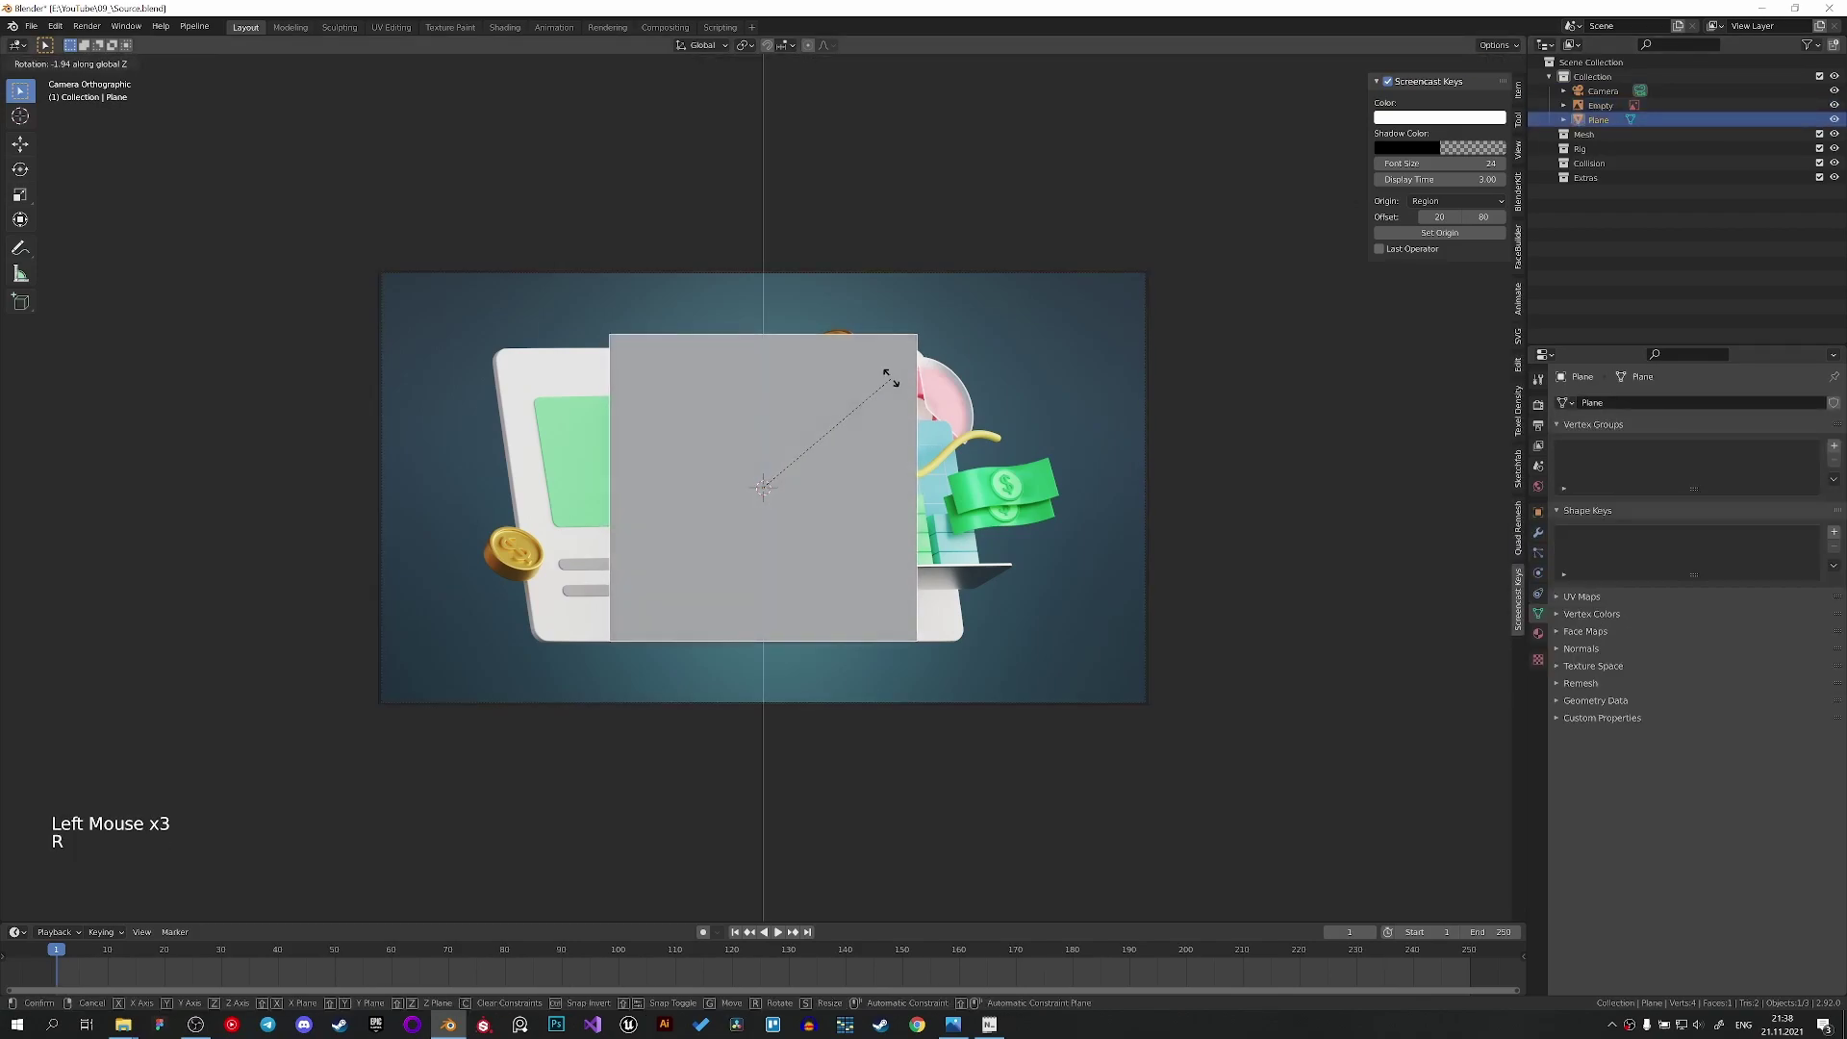
key("r")
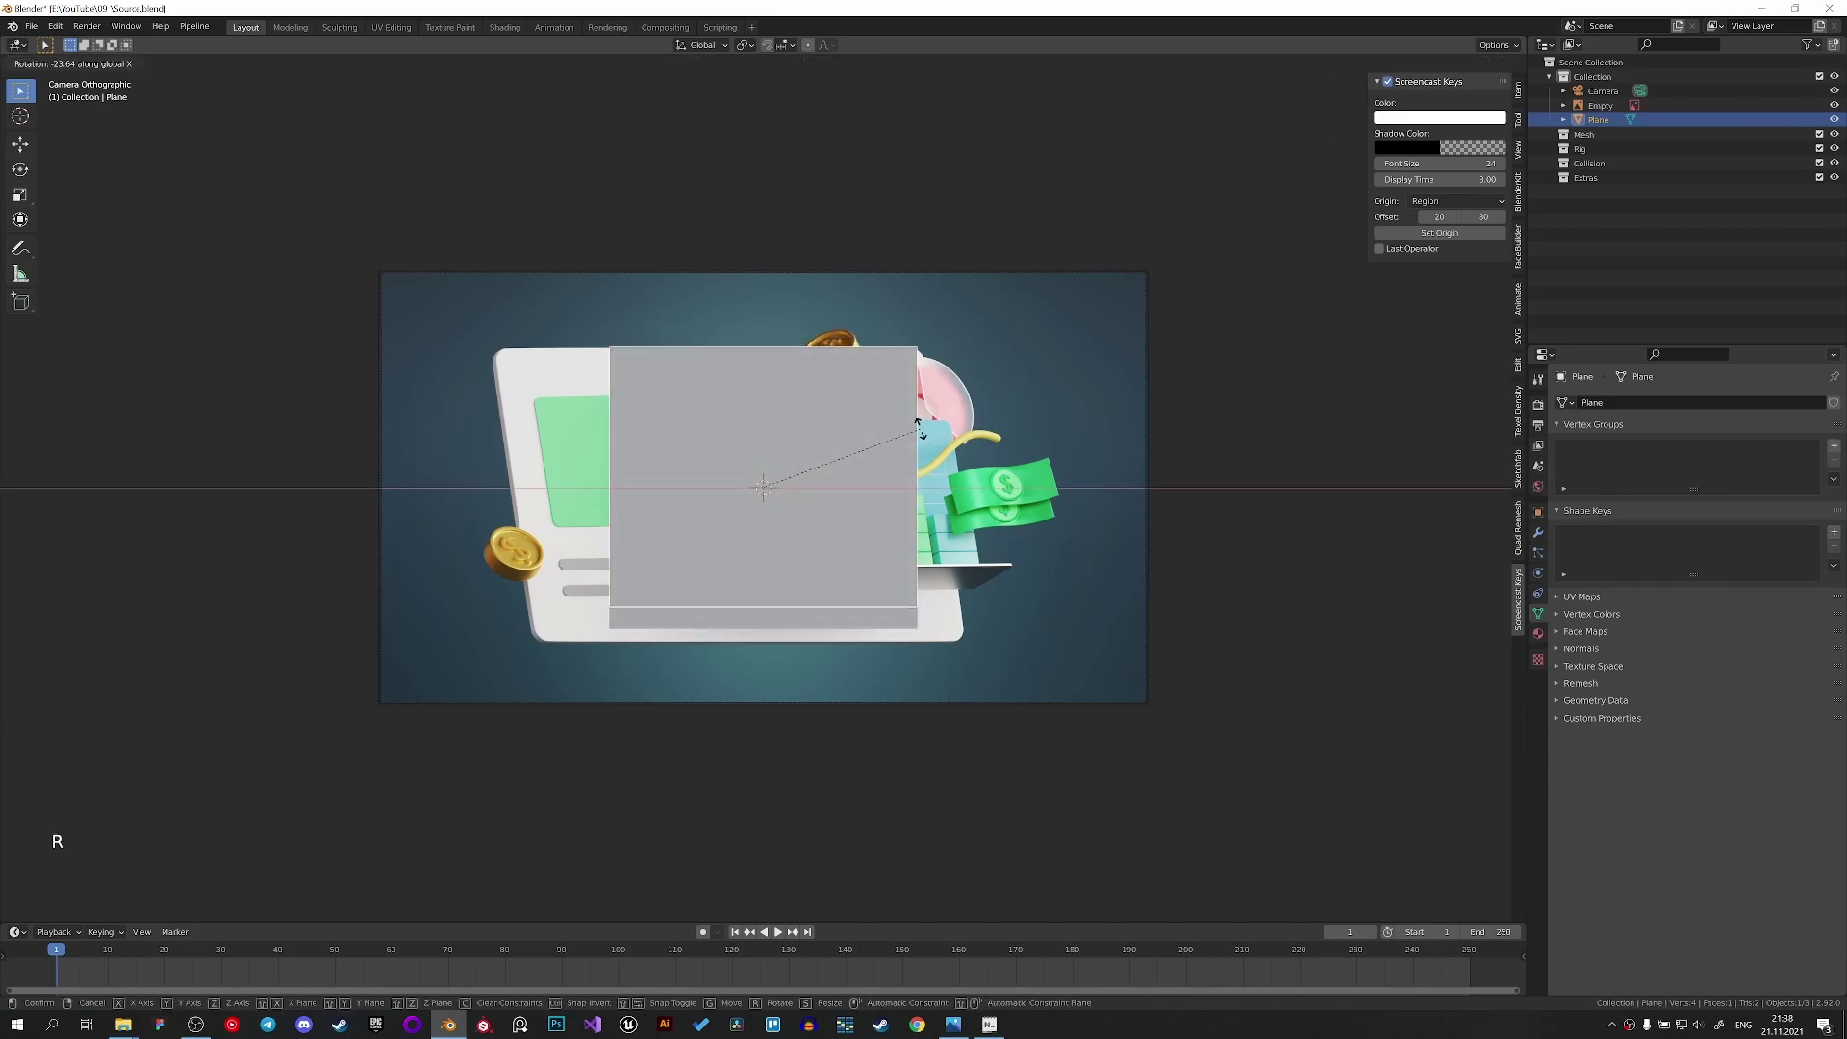
key("r")
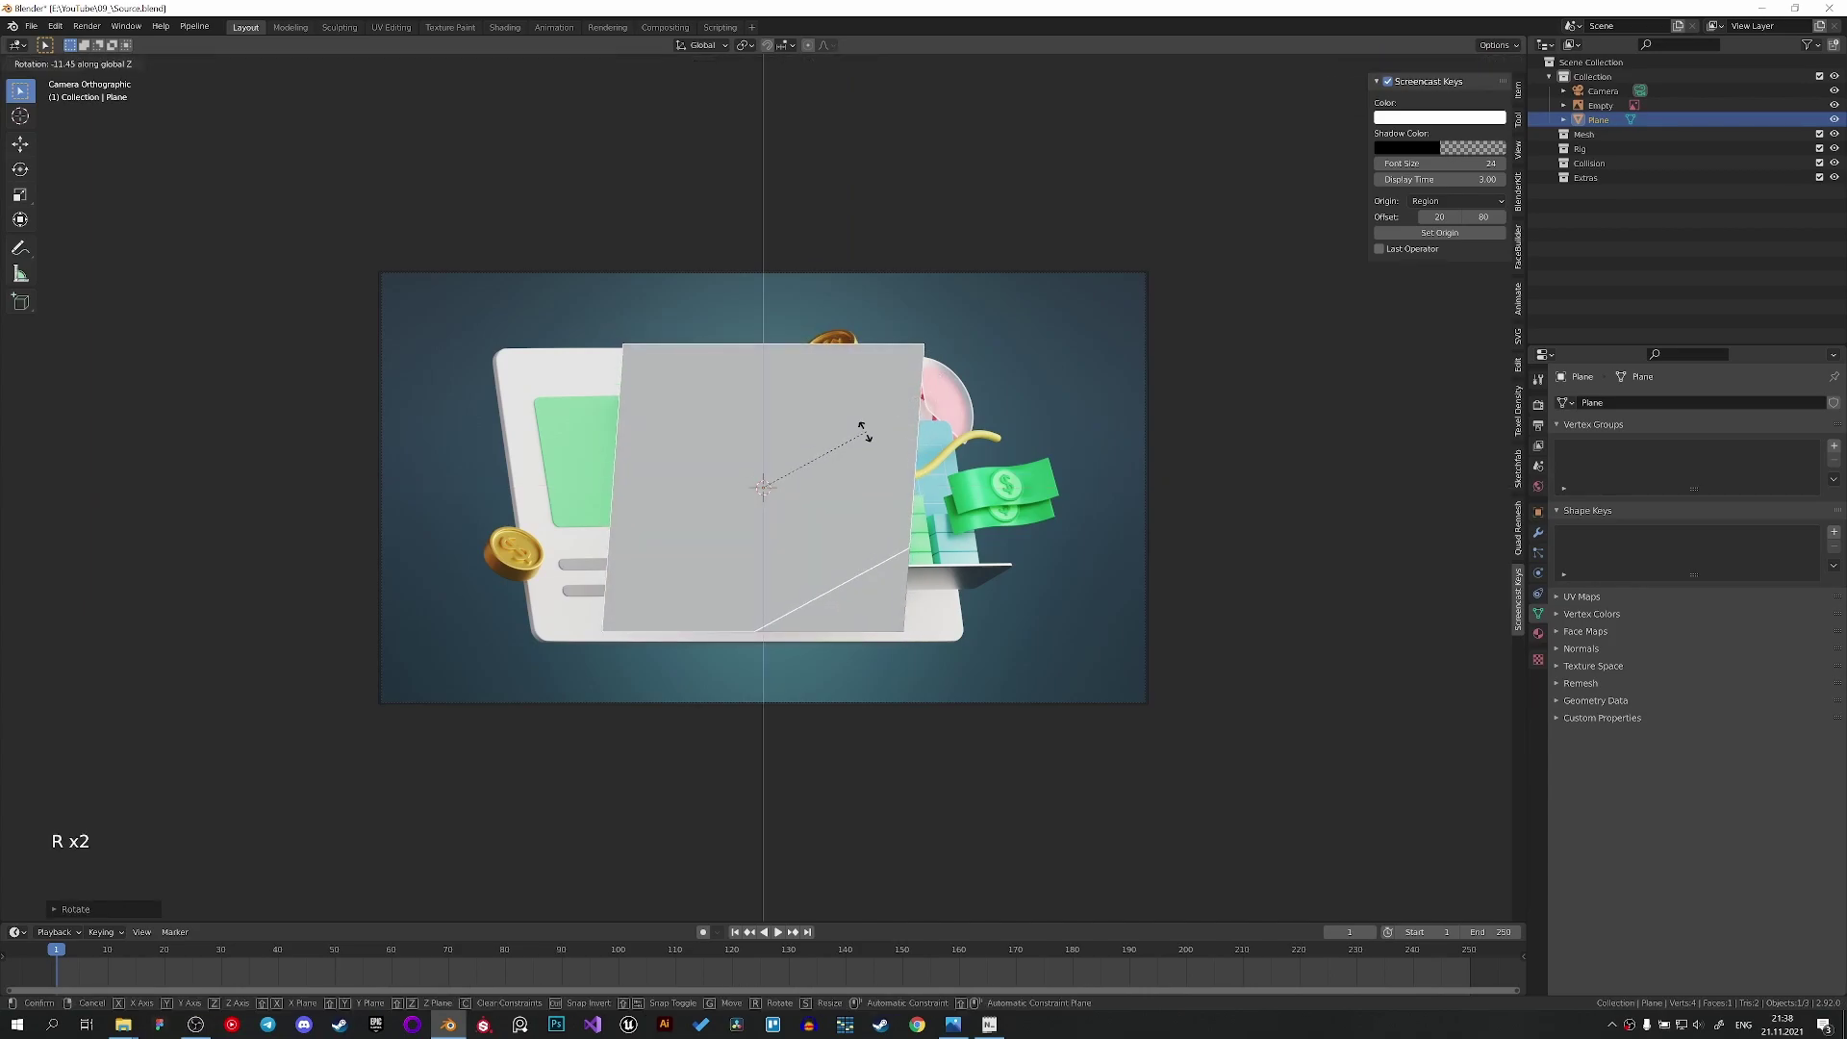
middle_click(988, 467)
scroll("down", 3)
key("r")
scroll("down", 3)
left_click(705, 501)
scroll("down", 3)
left_click(781, 477)
key("g")
key("KP_0")
scroll("up", 3)
key("r")
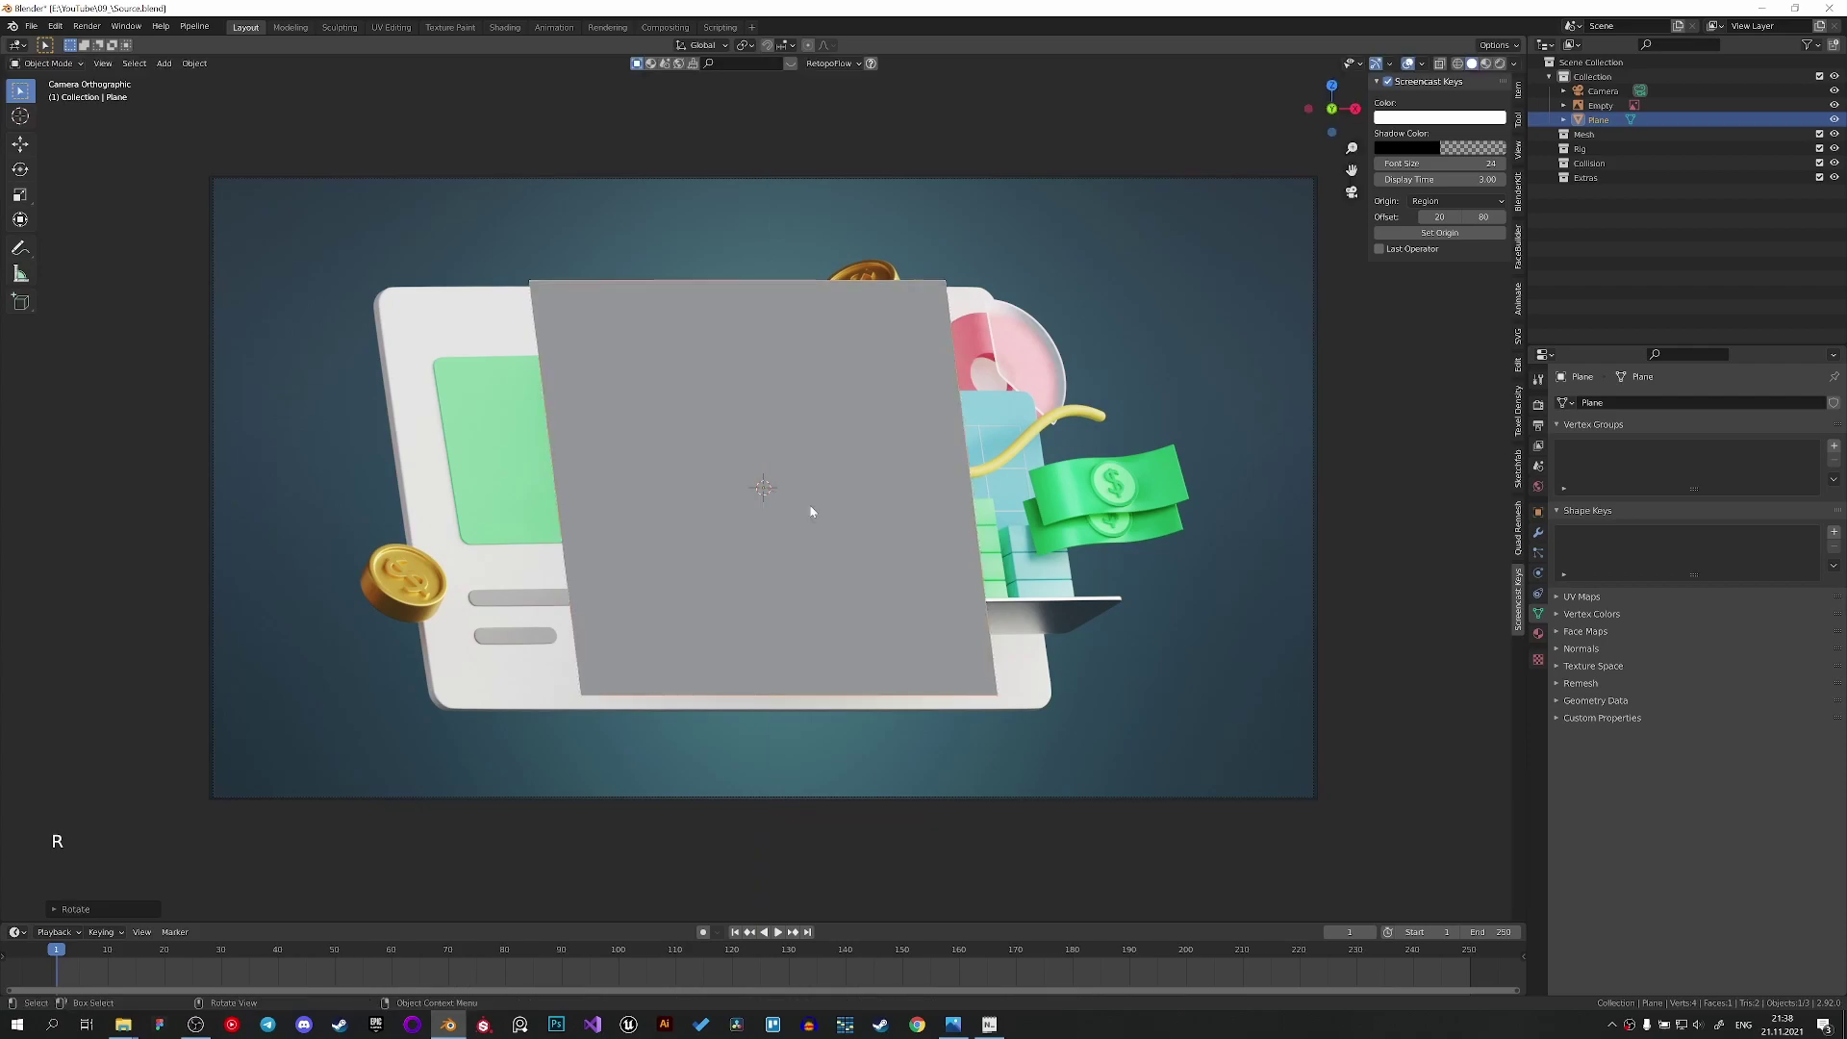
Scale, nudge and tilt the plane until it matches the white card's size and slant.
key("g")
key("r")
key("g")
key("s")
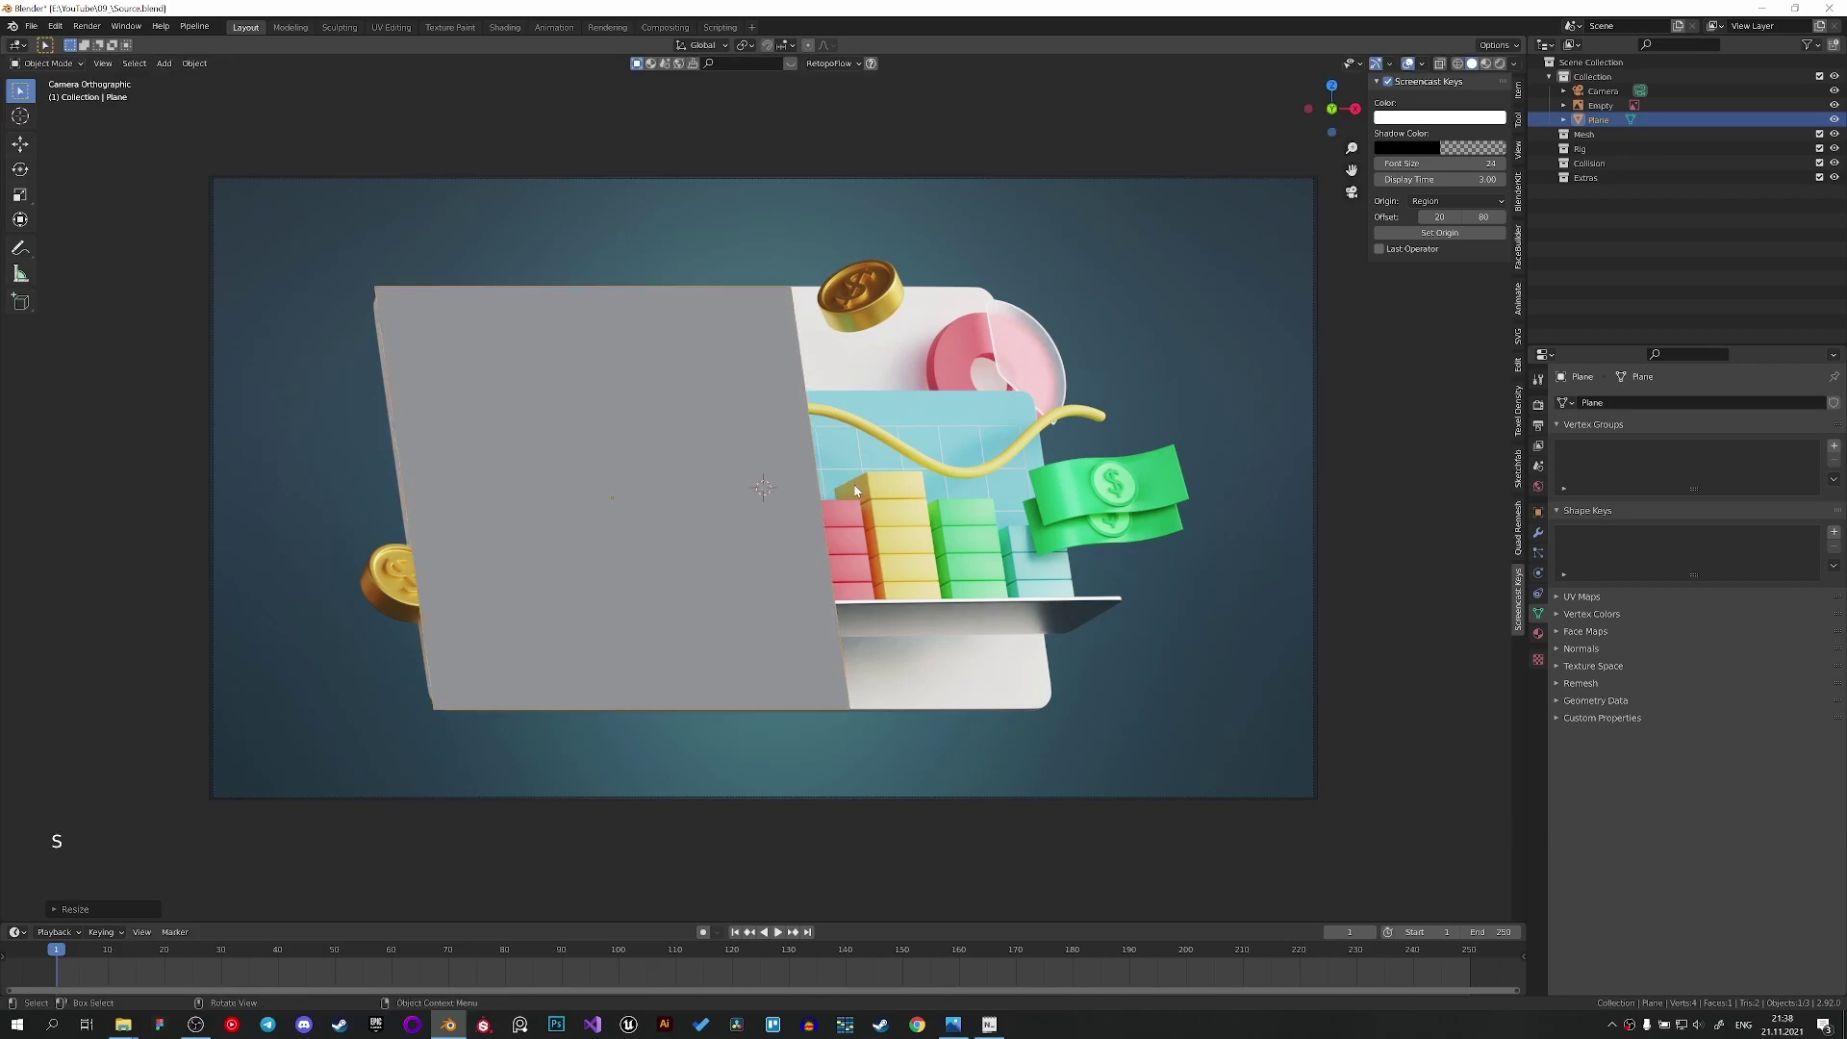
key("z")
key("g")
key("r")
key("r")
key("g")
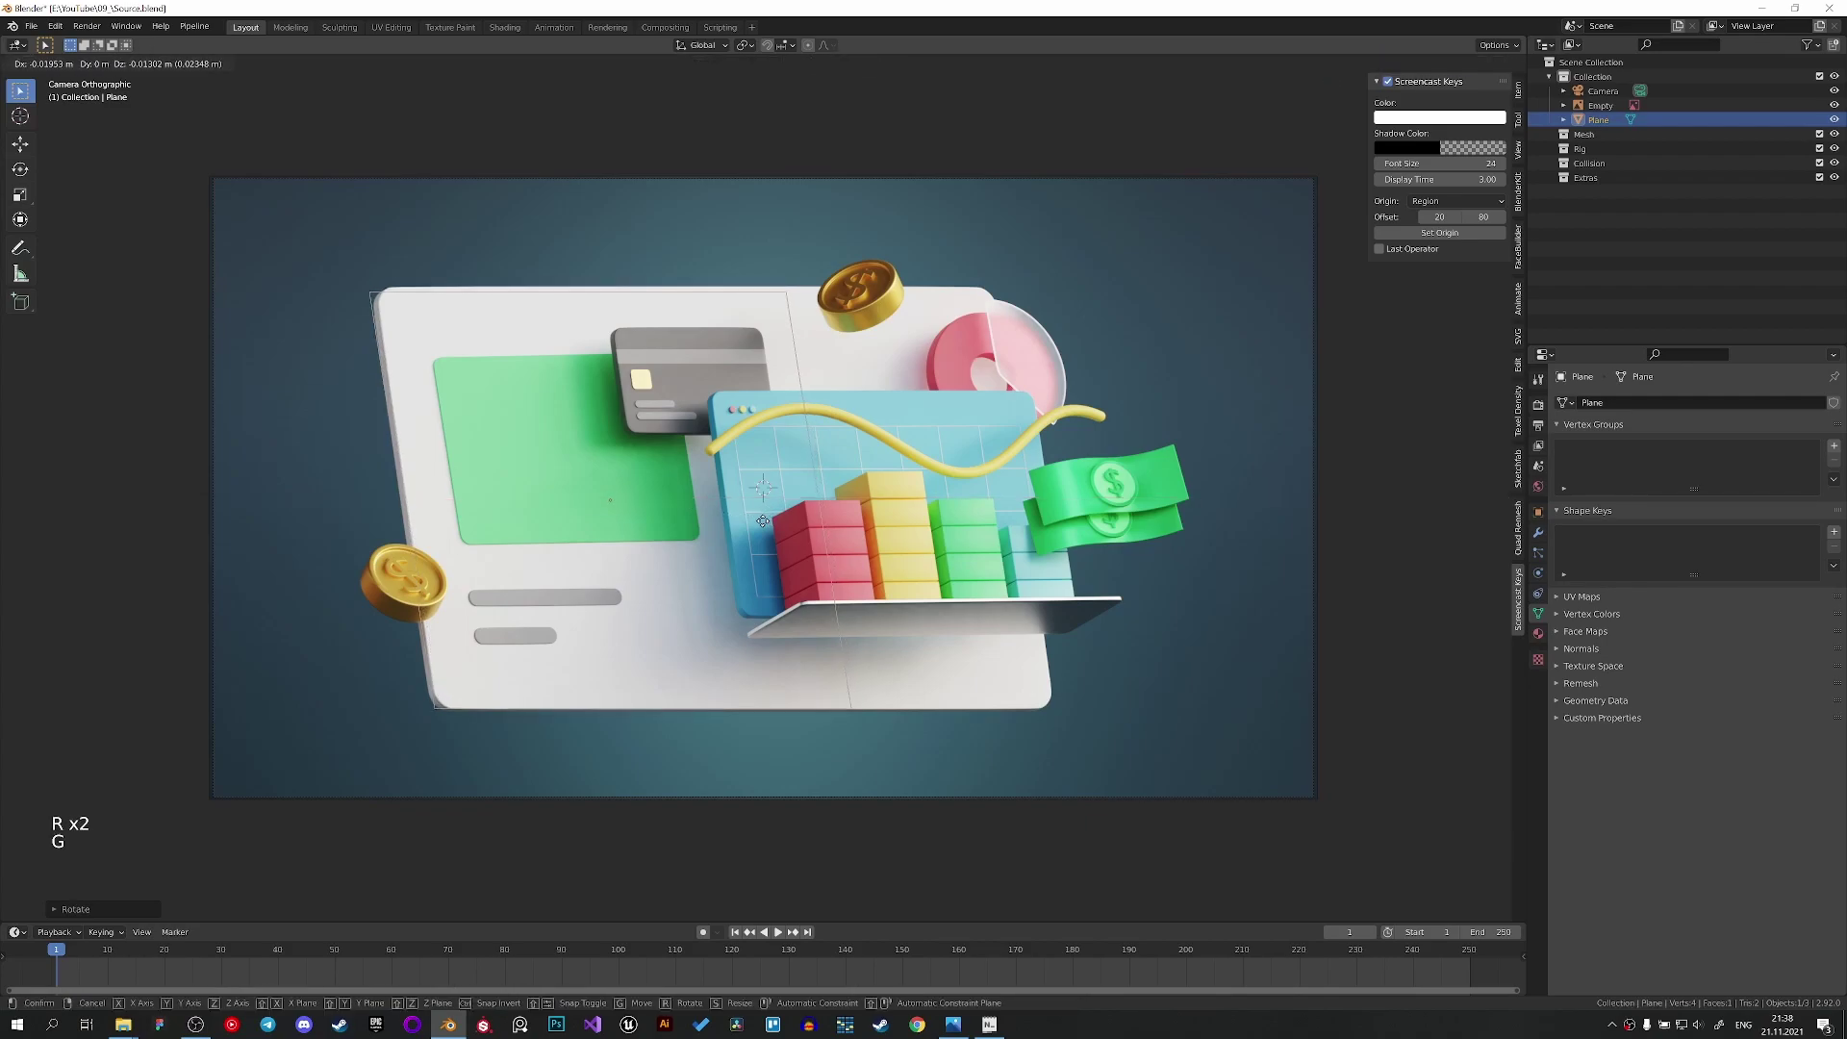
key("r")
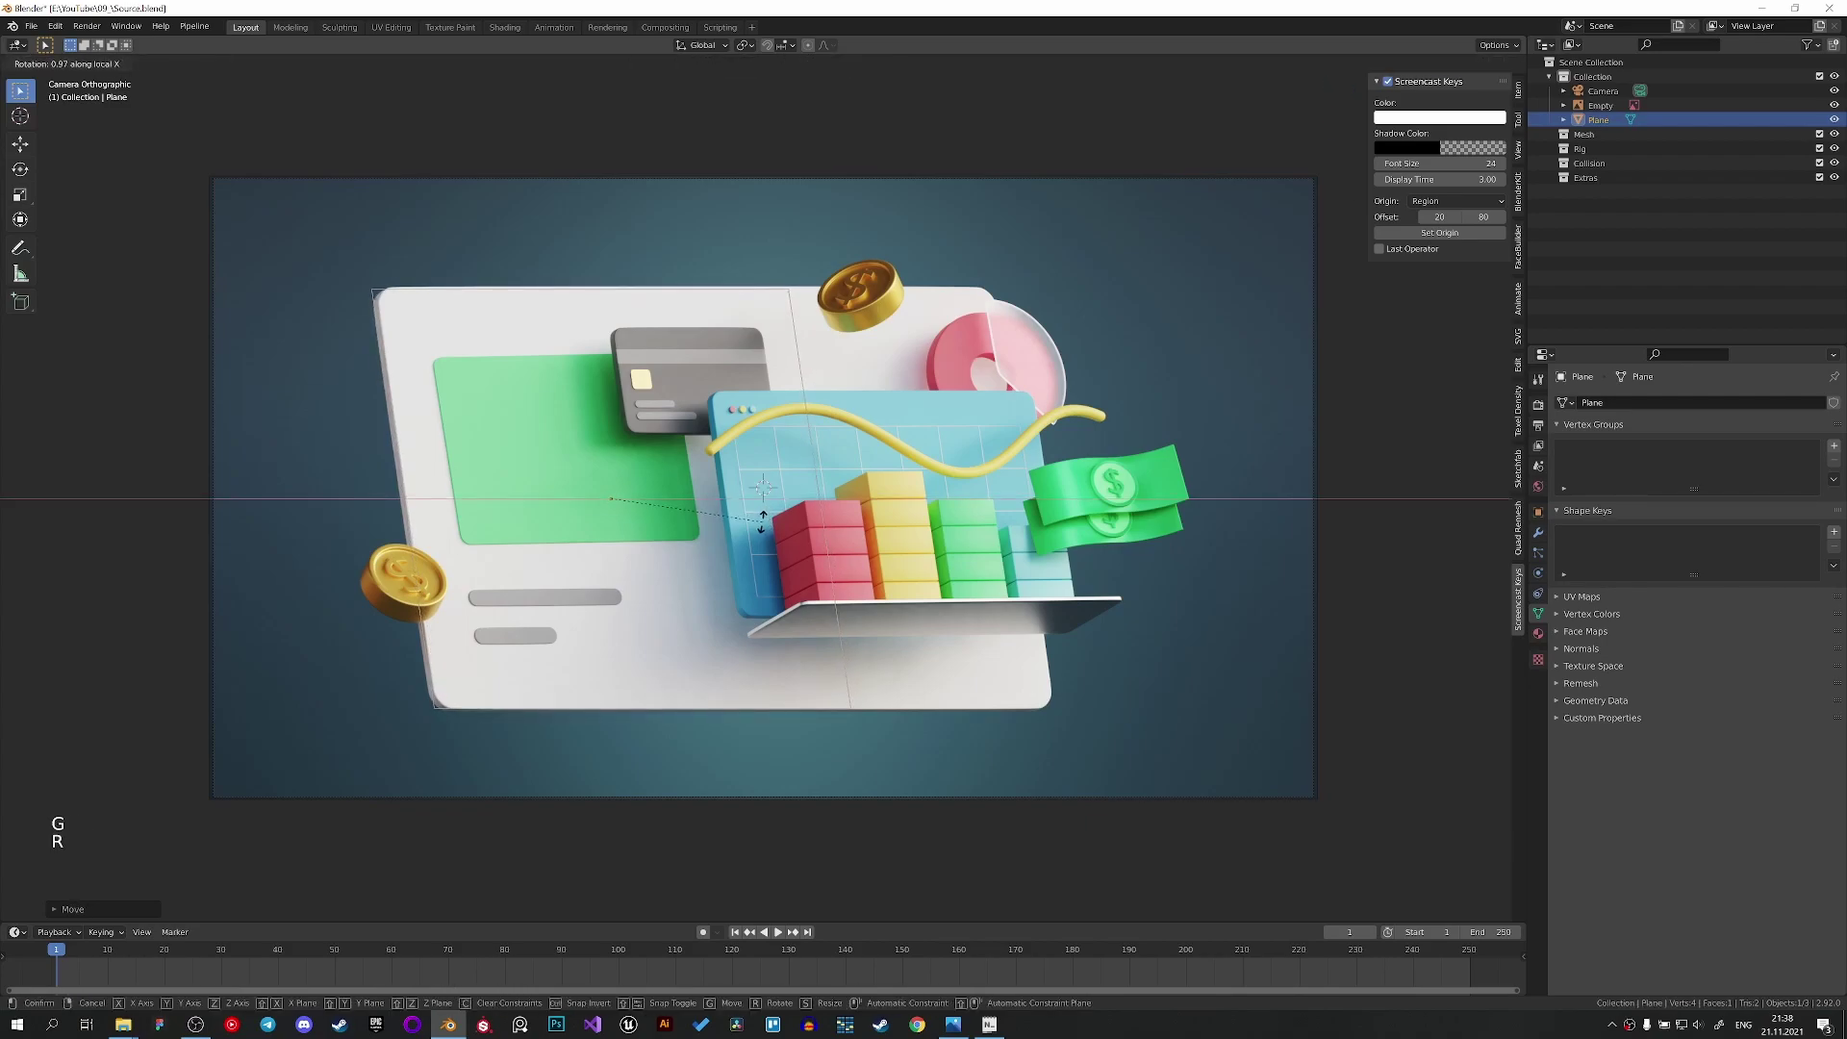
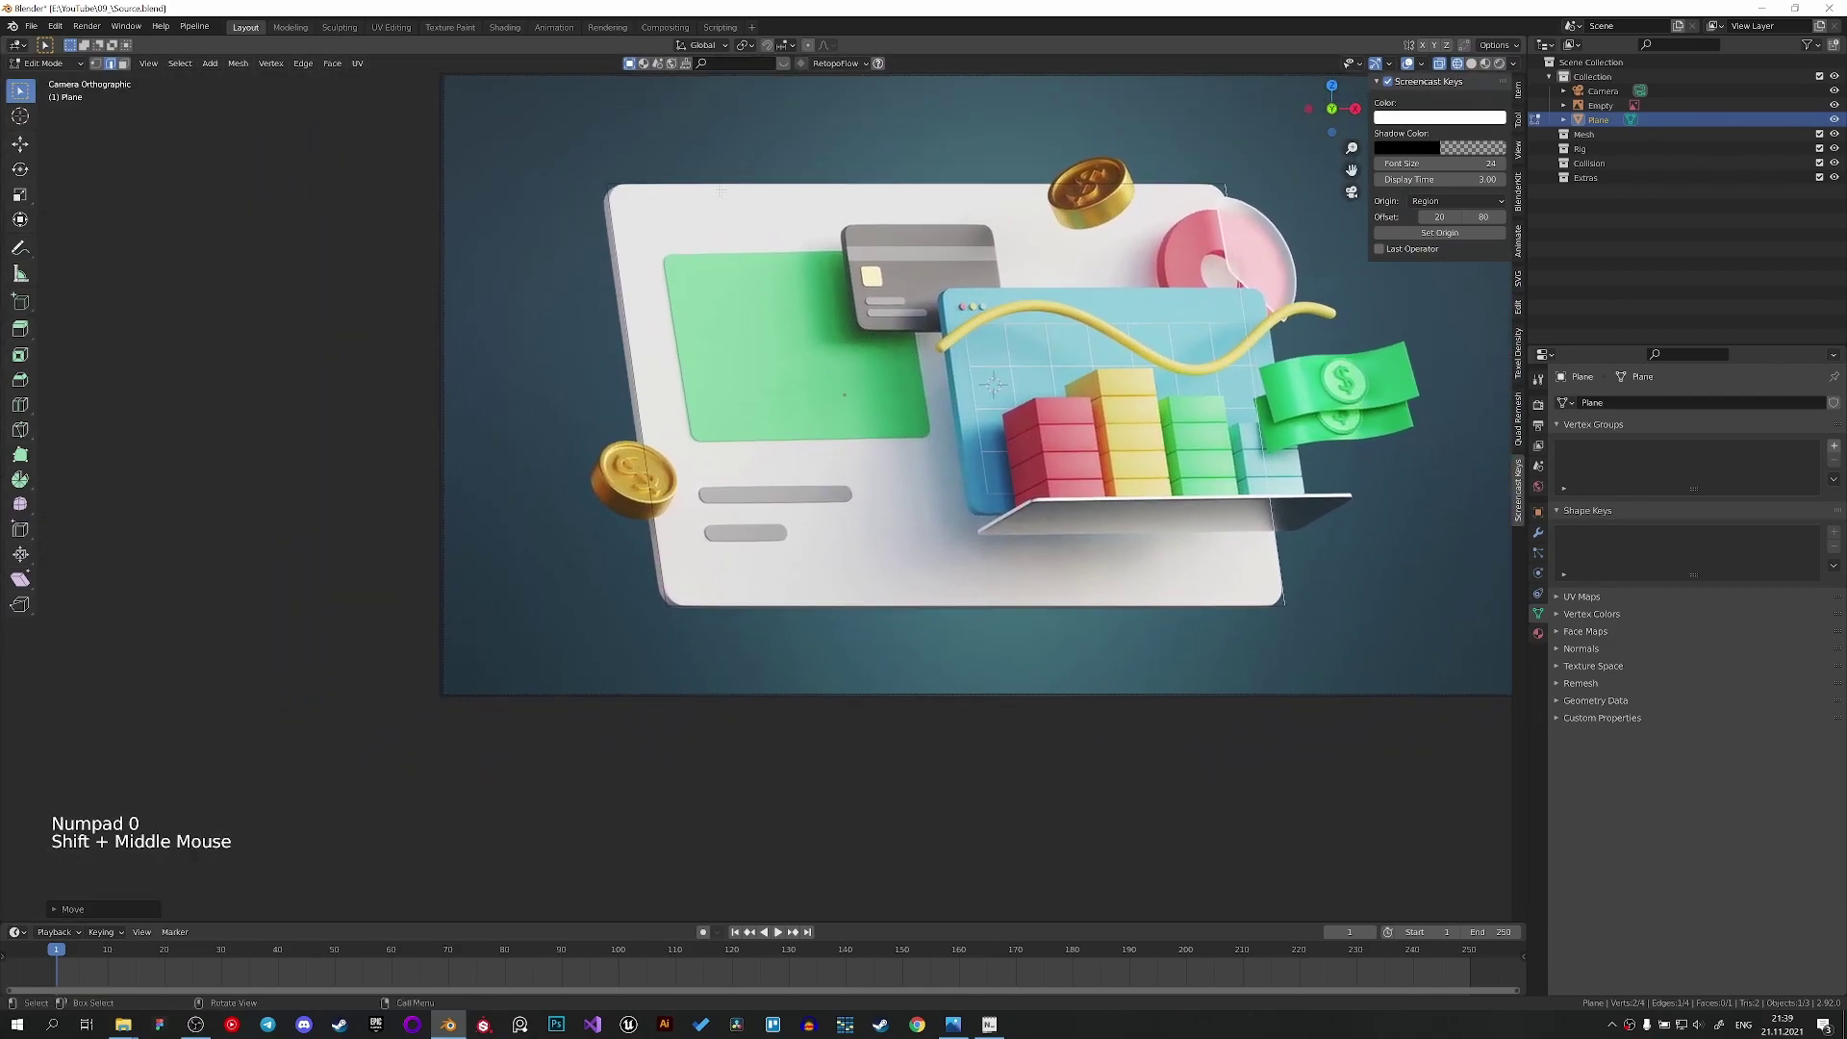
Select all the card plane's vertices in Edit Mode for duplicating into a second plane.
key("a")
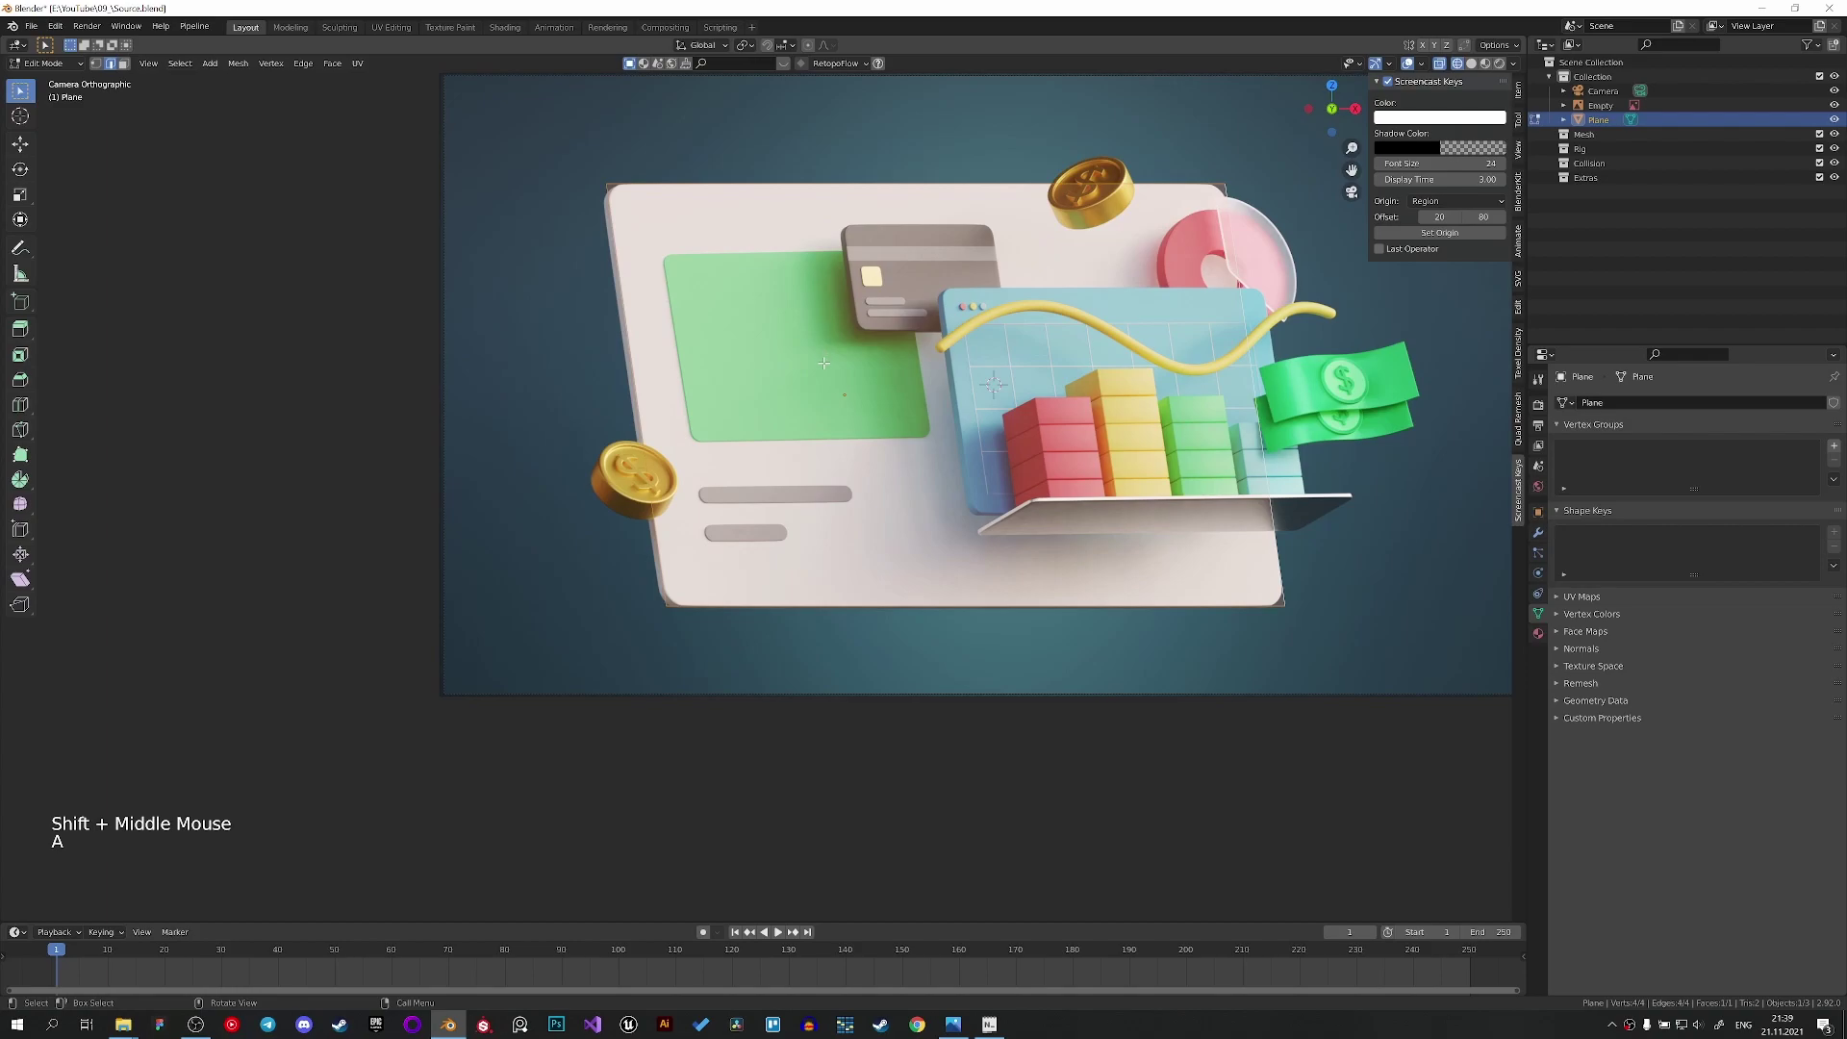
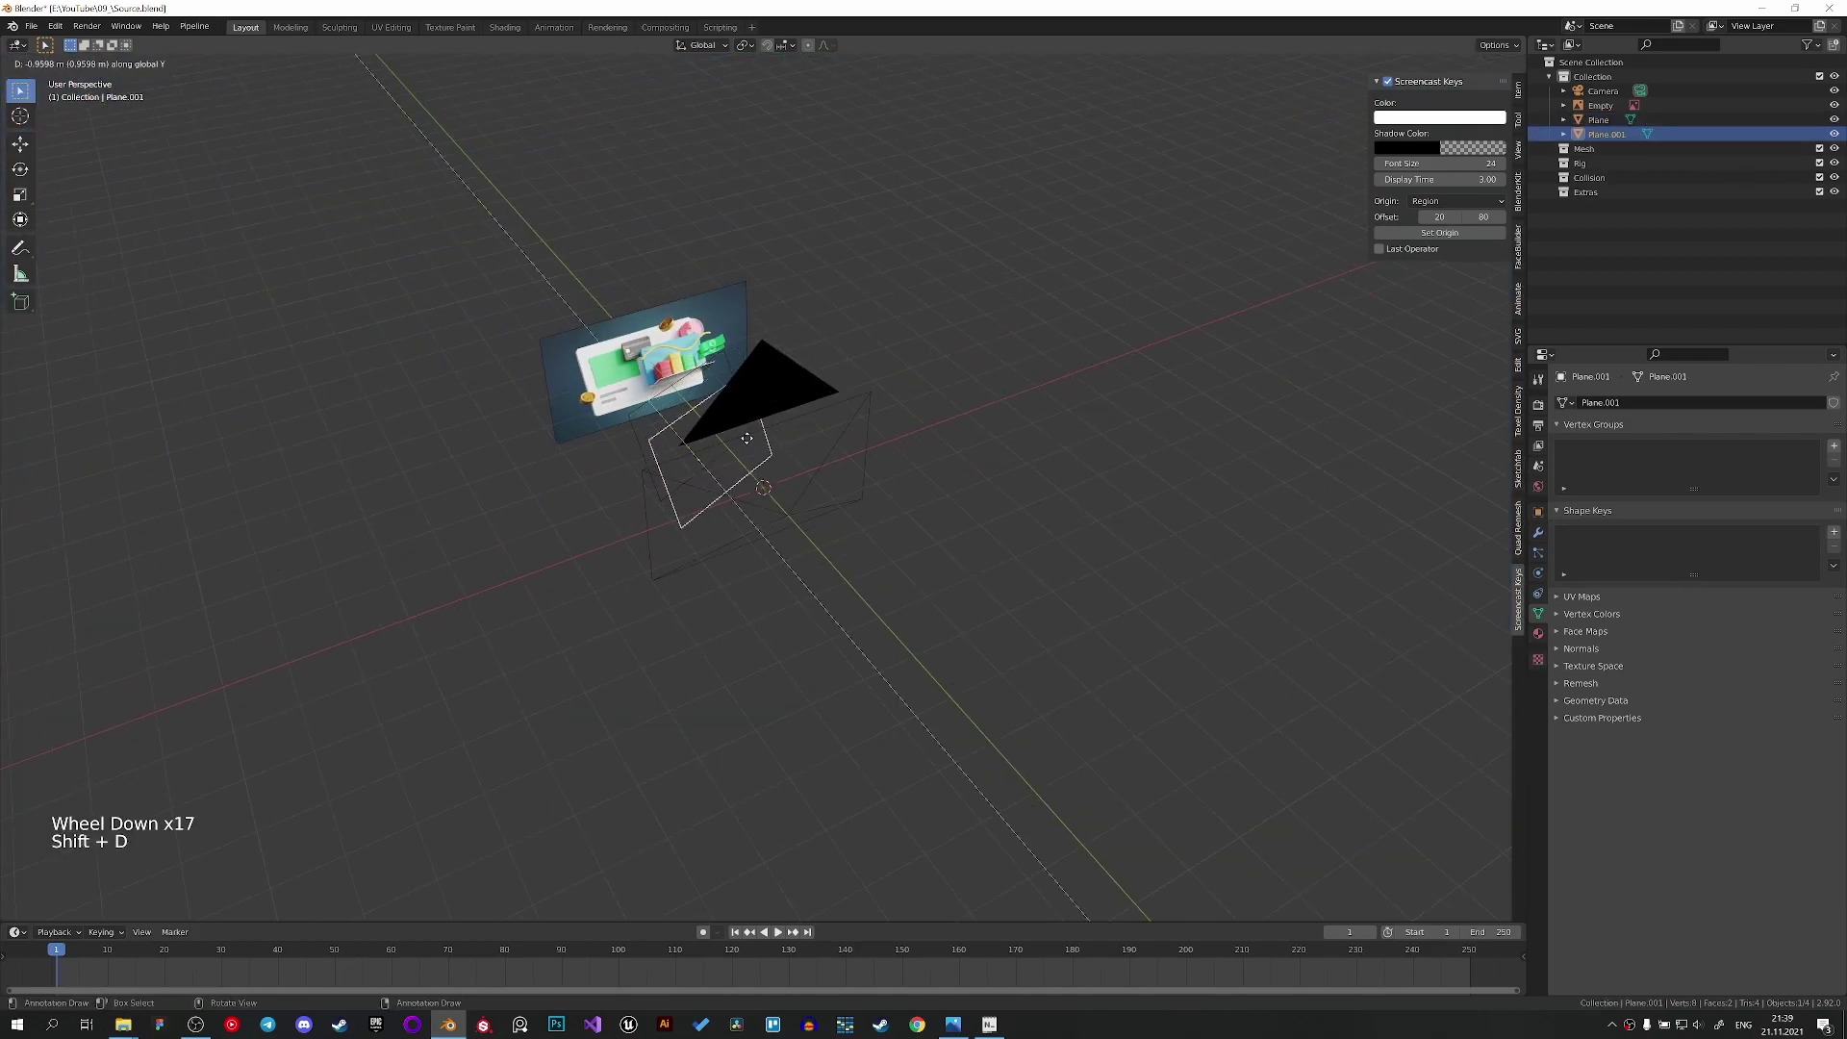
Move the new Plane.001 forward along Y and scale it in camera view.
key("KP_0")
key("g")
key("s")
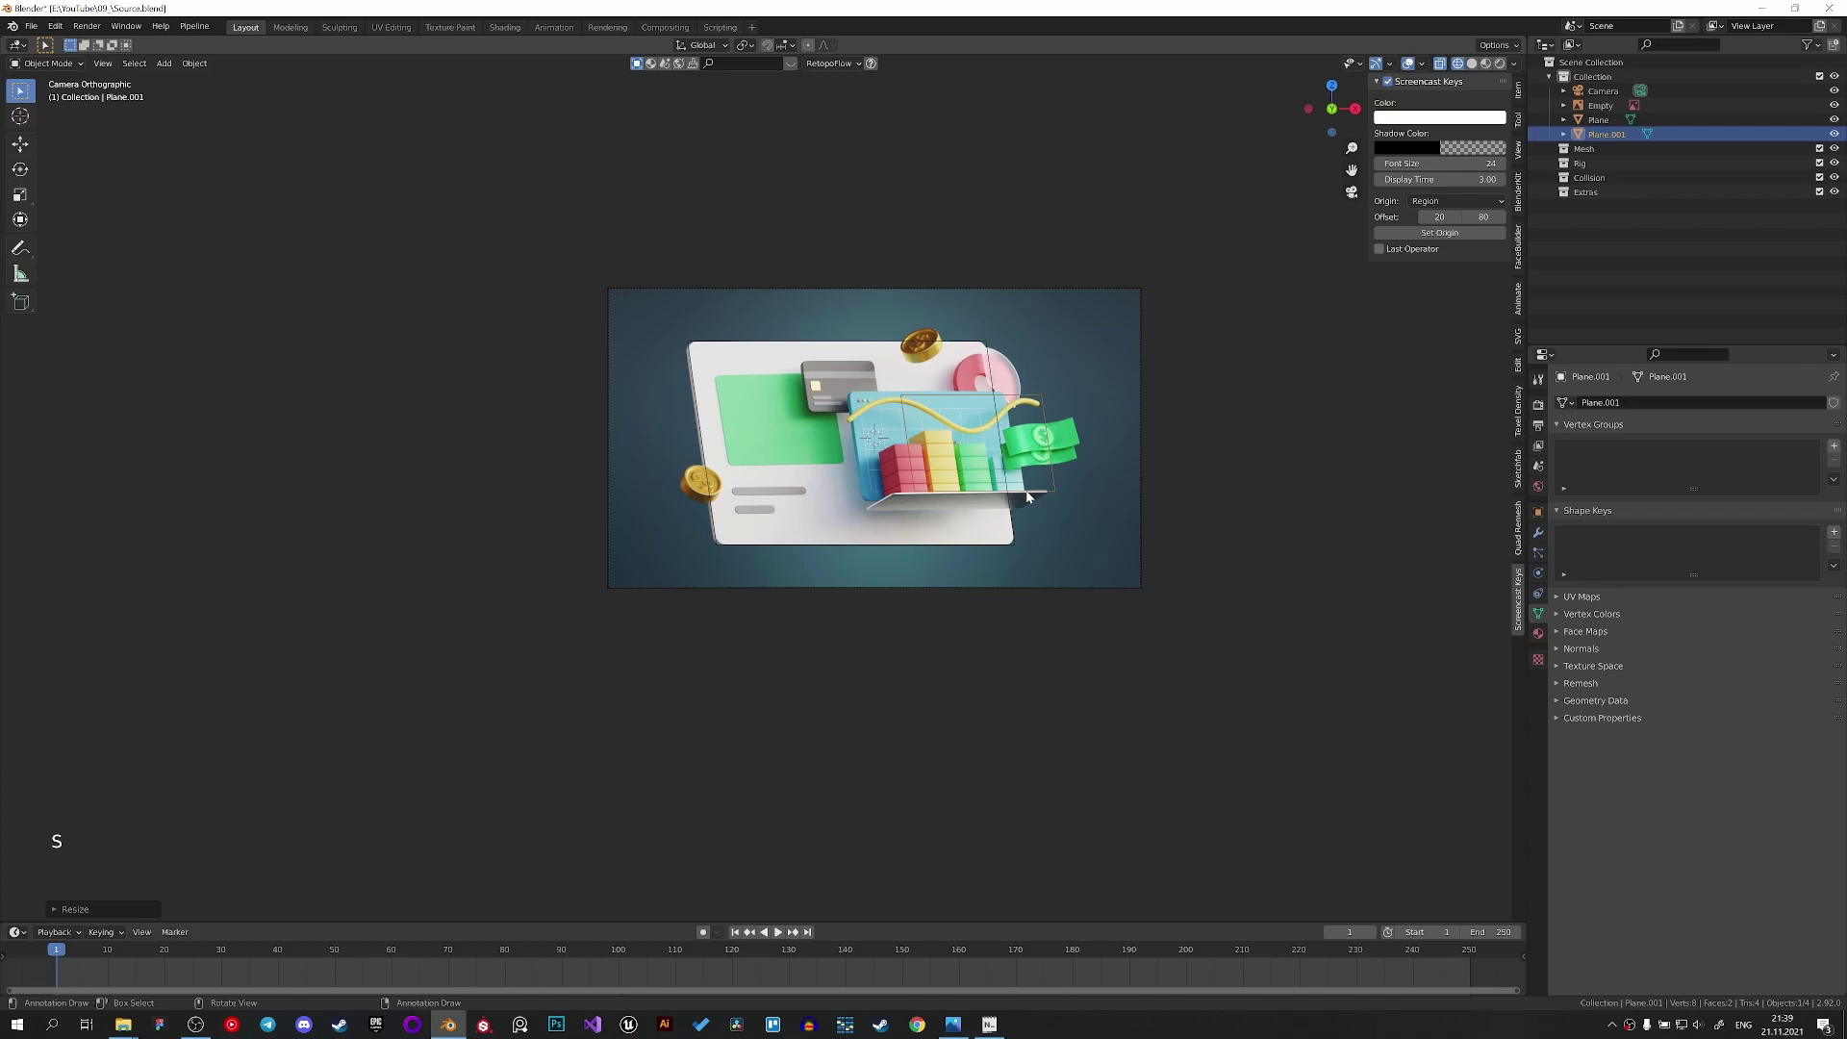
scroll("up", 3)
Round the card plane's four corner vertices with a Ctrl+Shift+B vertex bevel.
left_click(692, 591)
scroll("up", 3)
key("z")
left_click(702, 580)
scroll("up", 3)
key("Tab")
key("a")
key("z")
key("1")
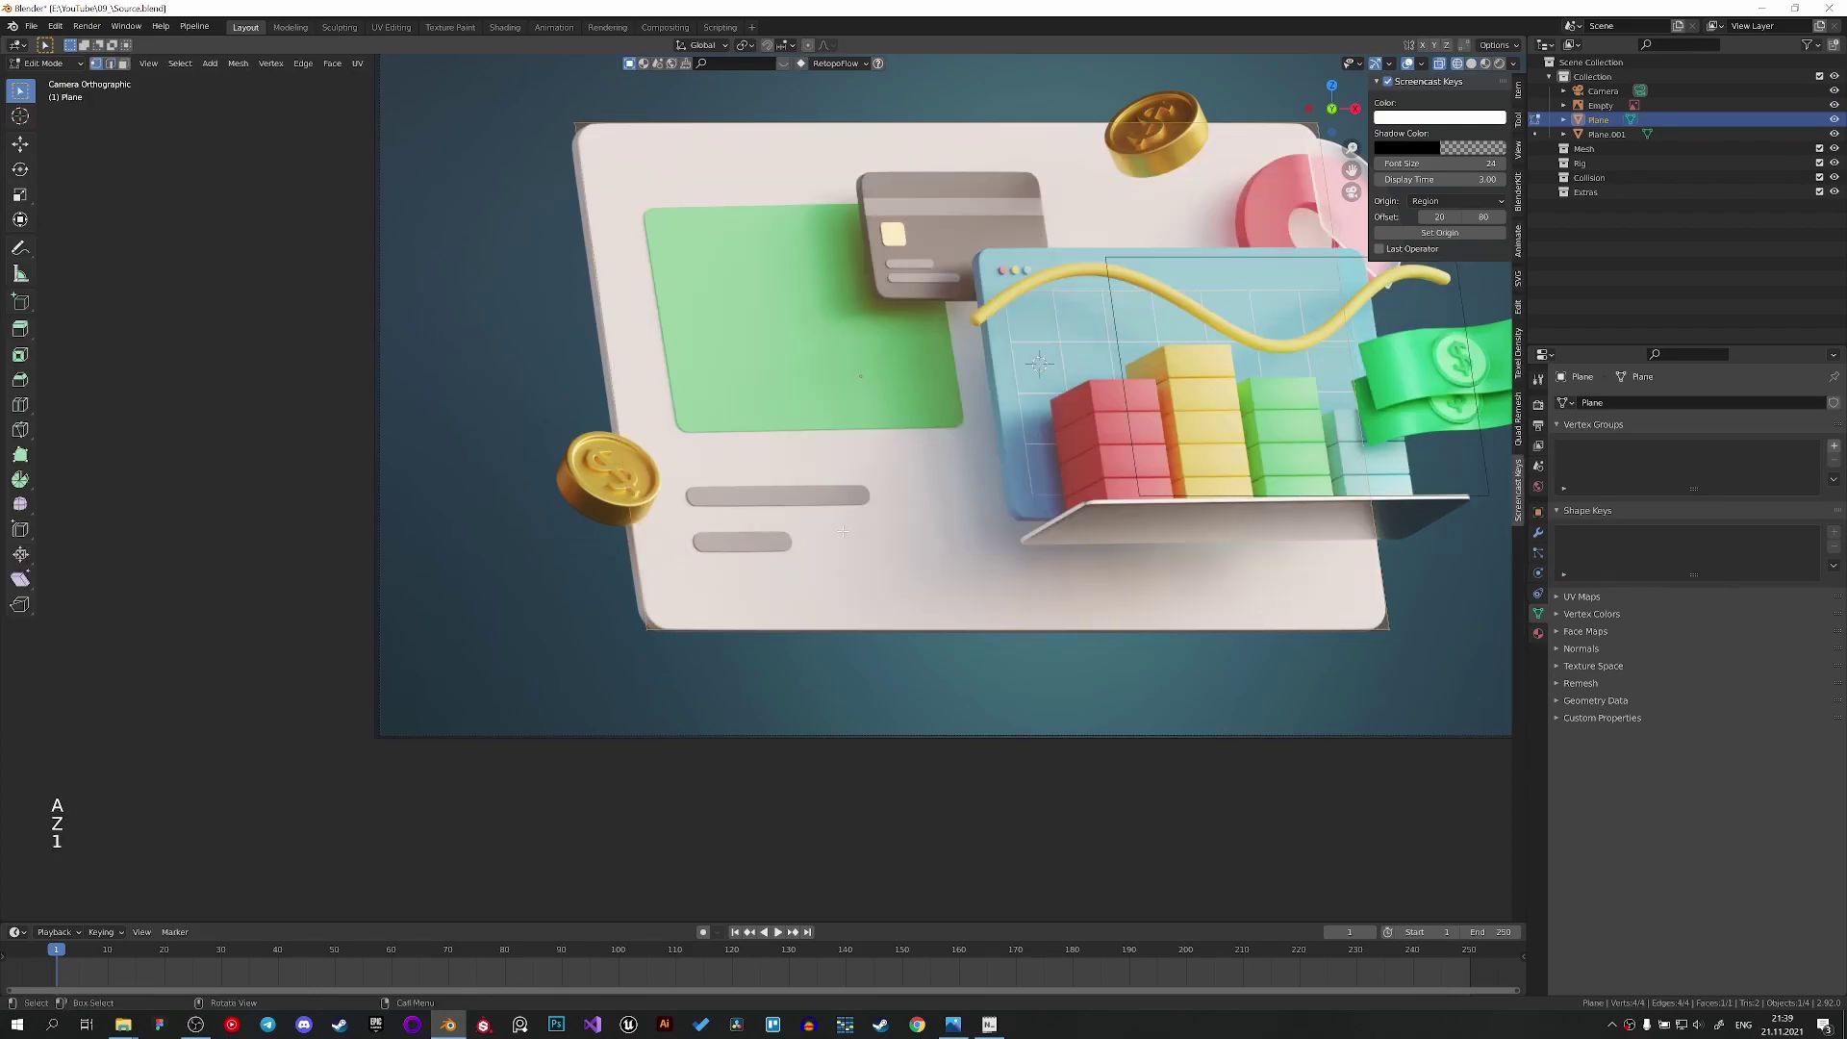
key("ctrl+shift+b")
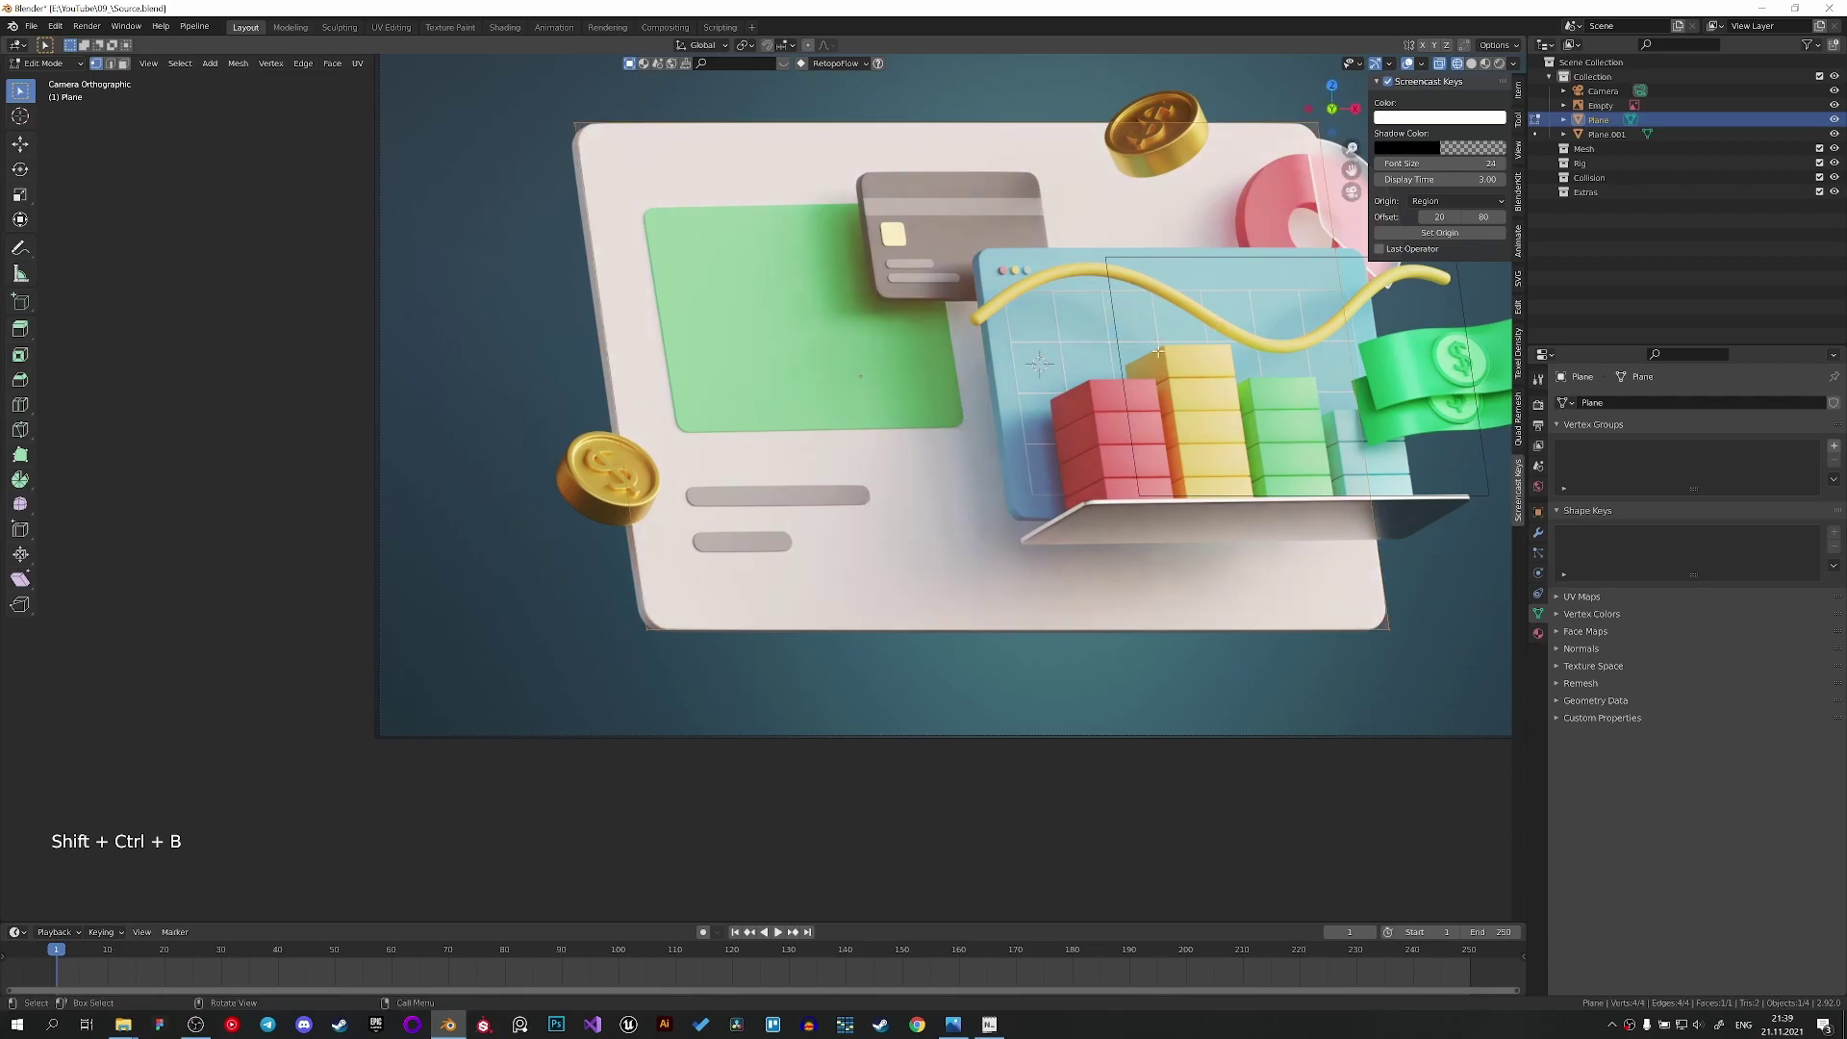
key("ctrl+shift+b")
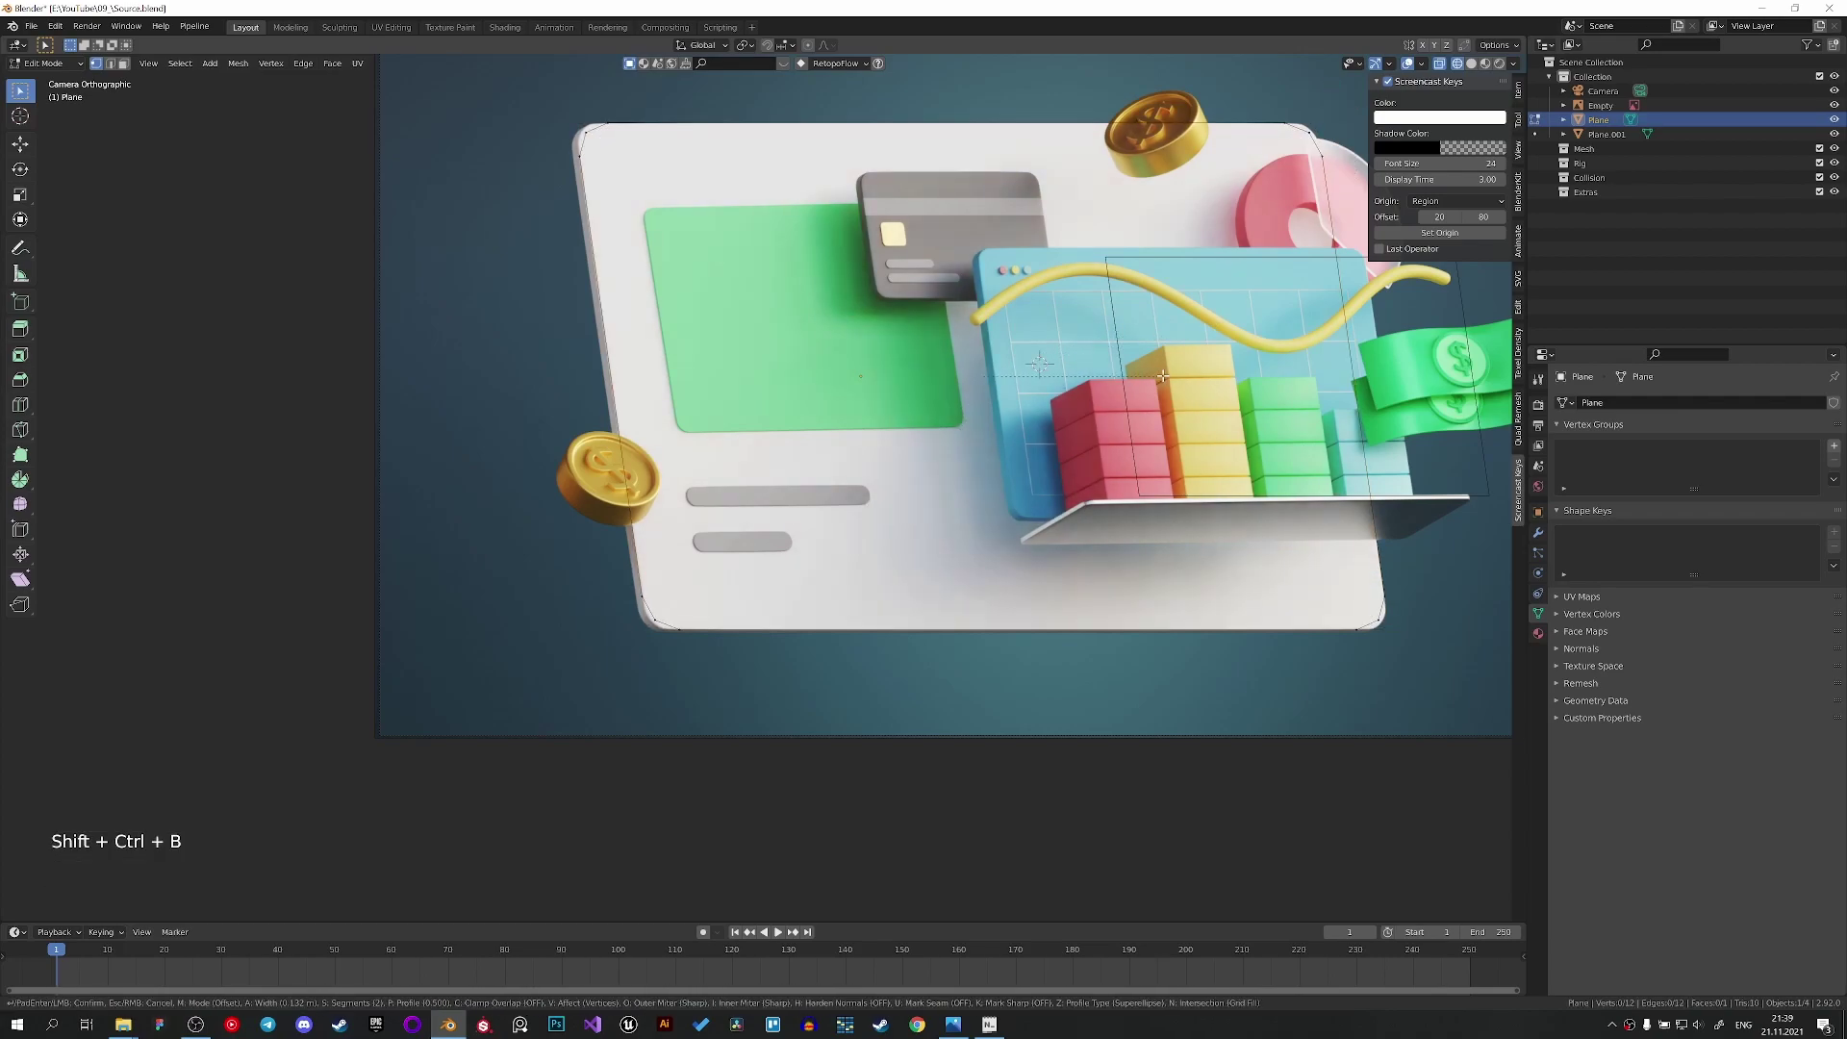
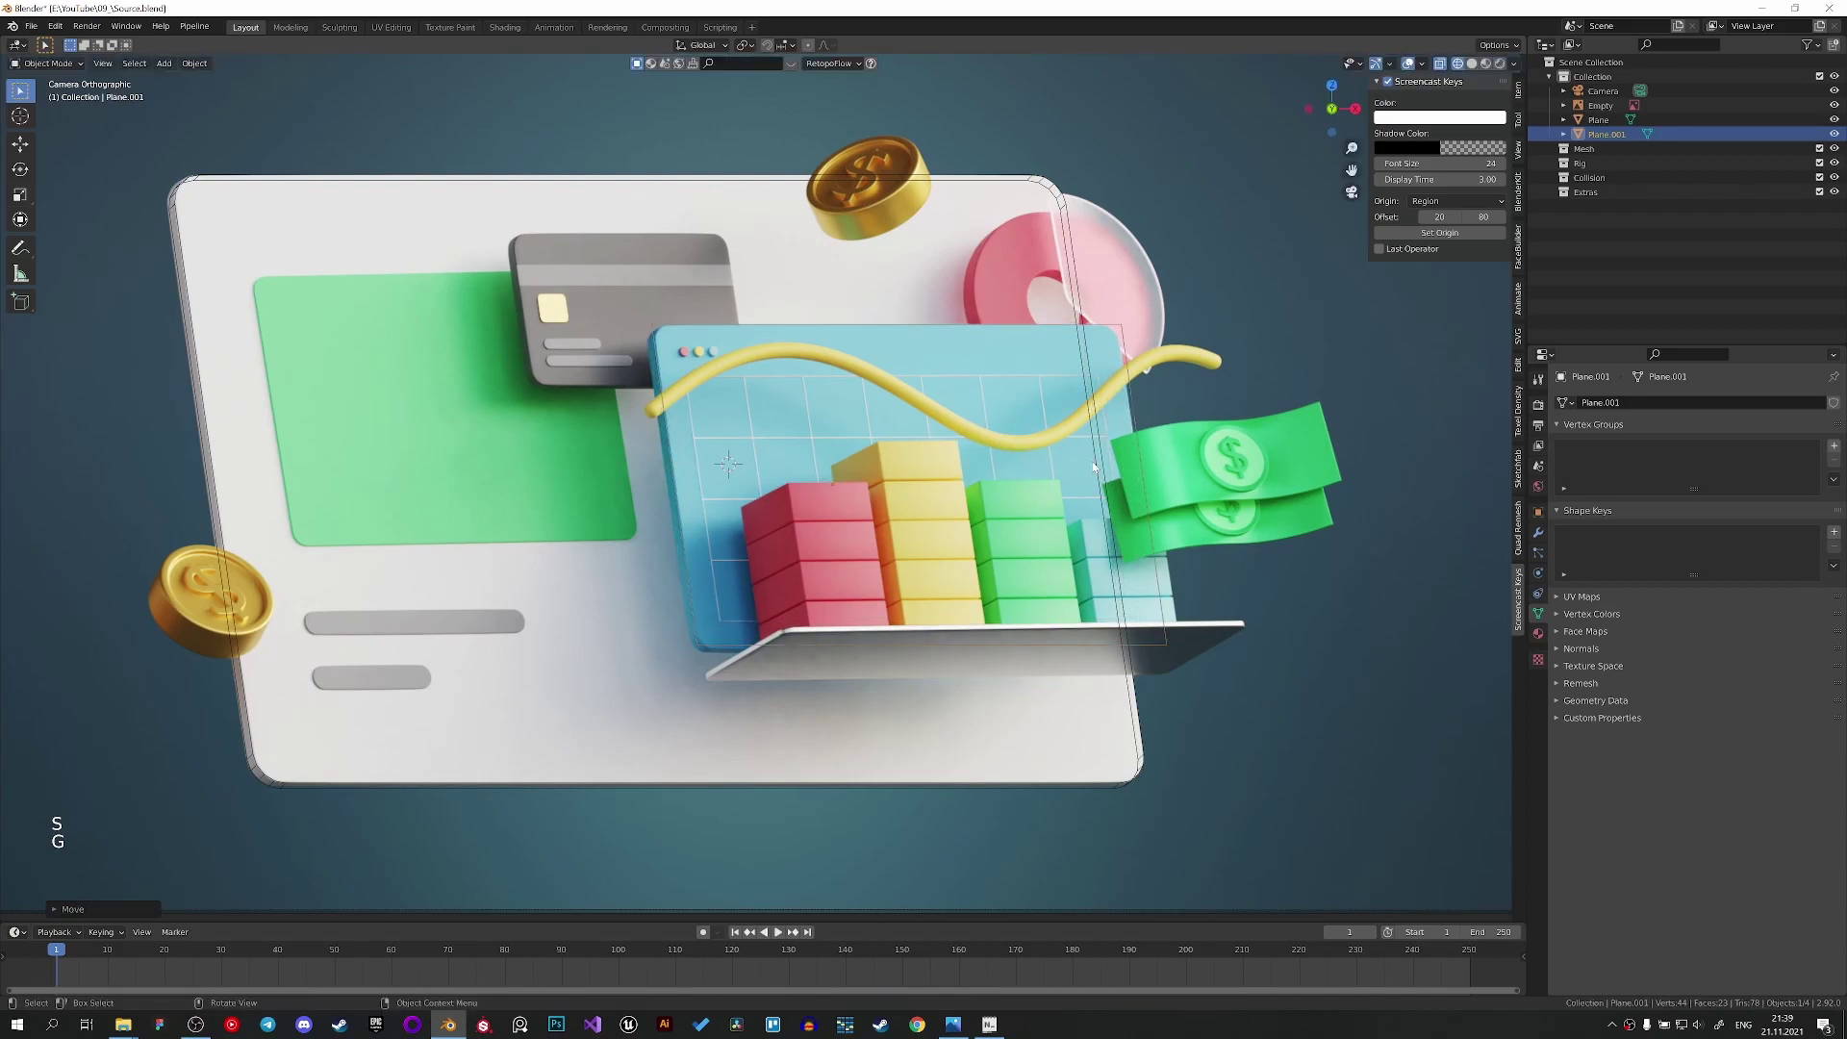
Move and scale the transparent panel, sliding its edges along local X to fit the chart.
key("g")
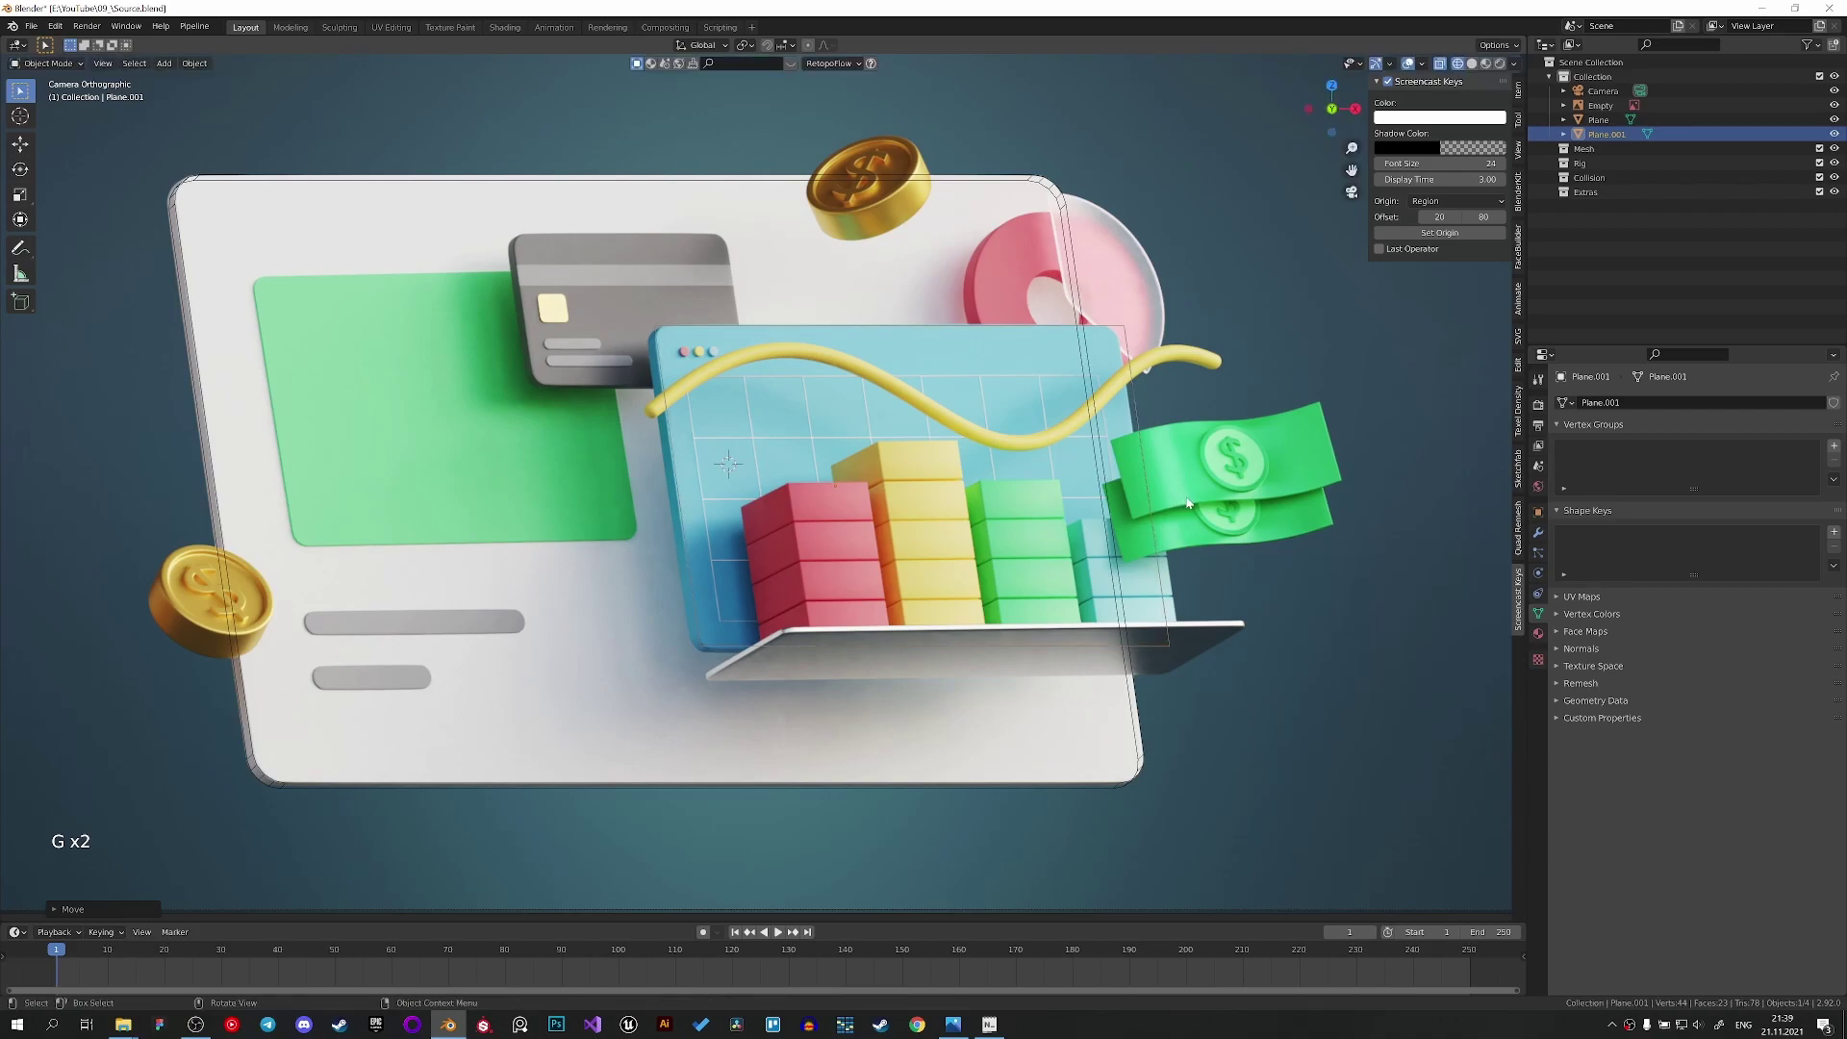
key("s")
key("g")
scroll("up", 3)
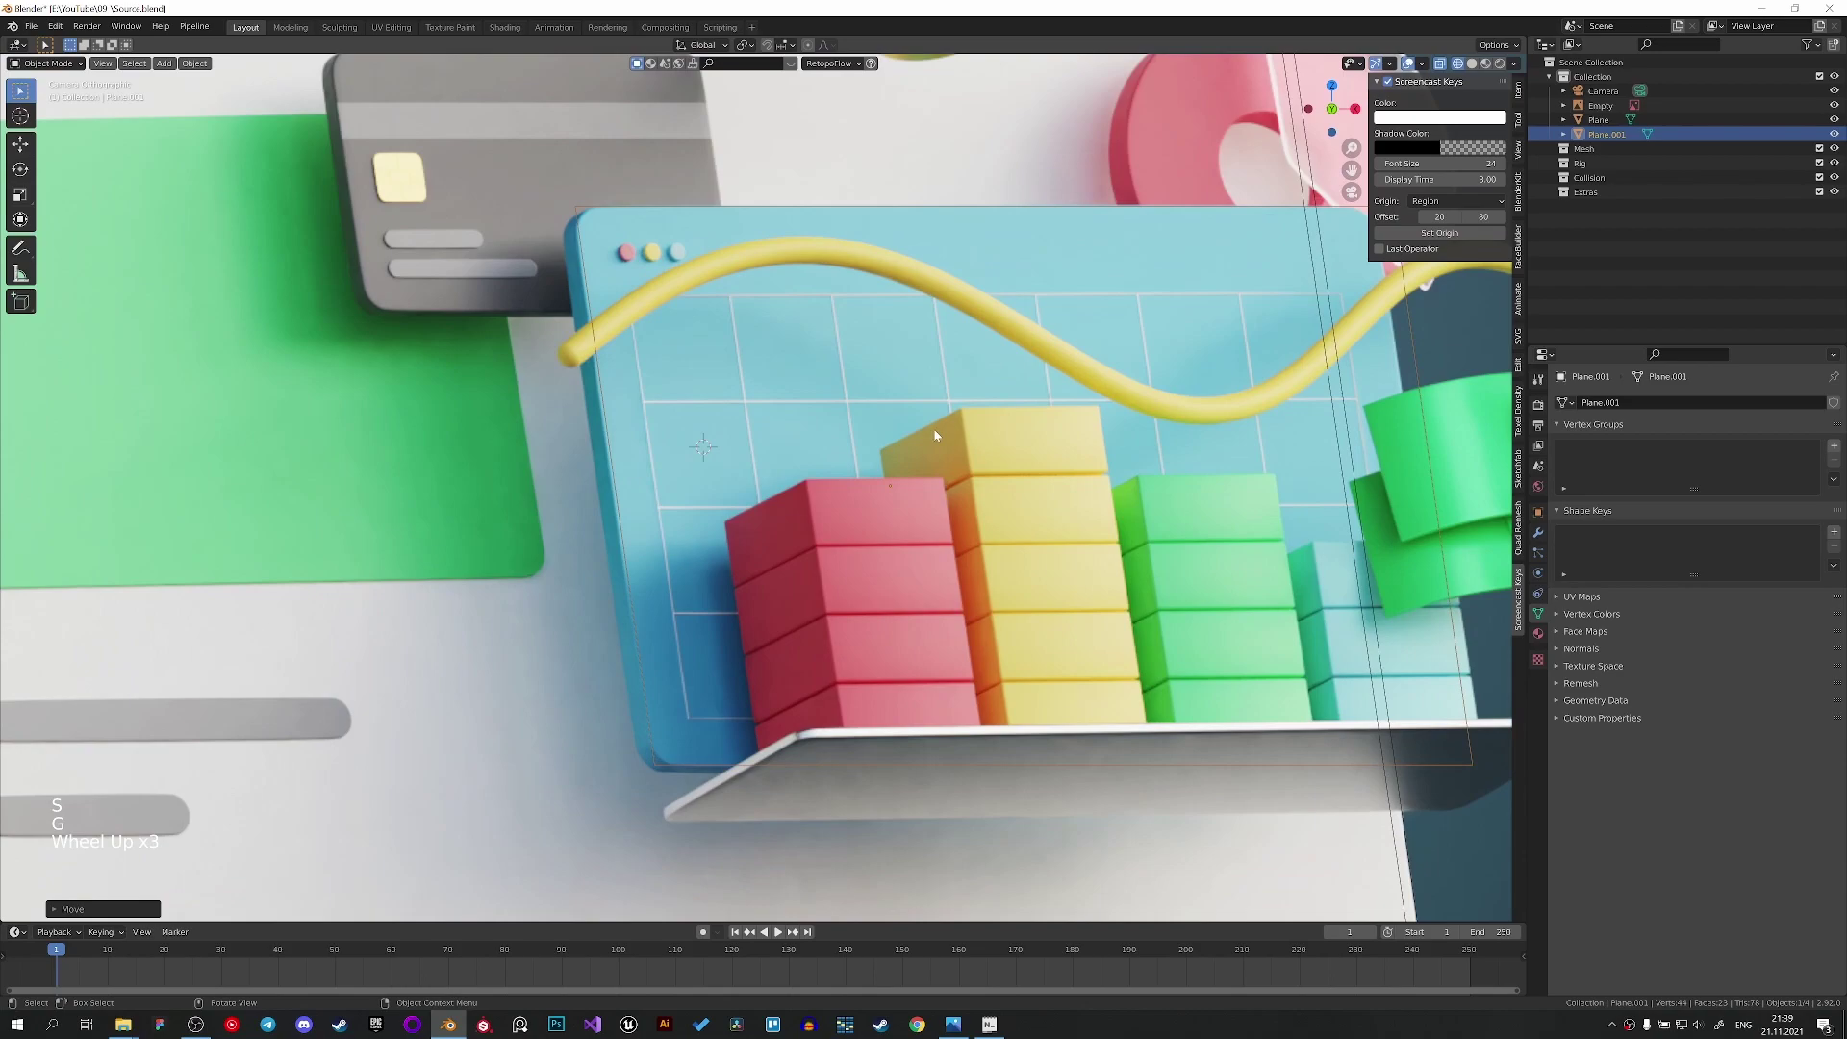
key("g")
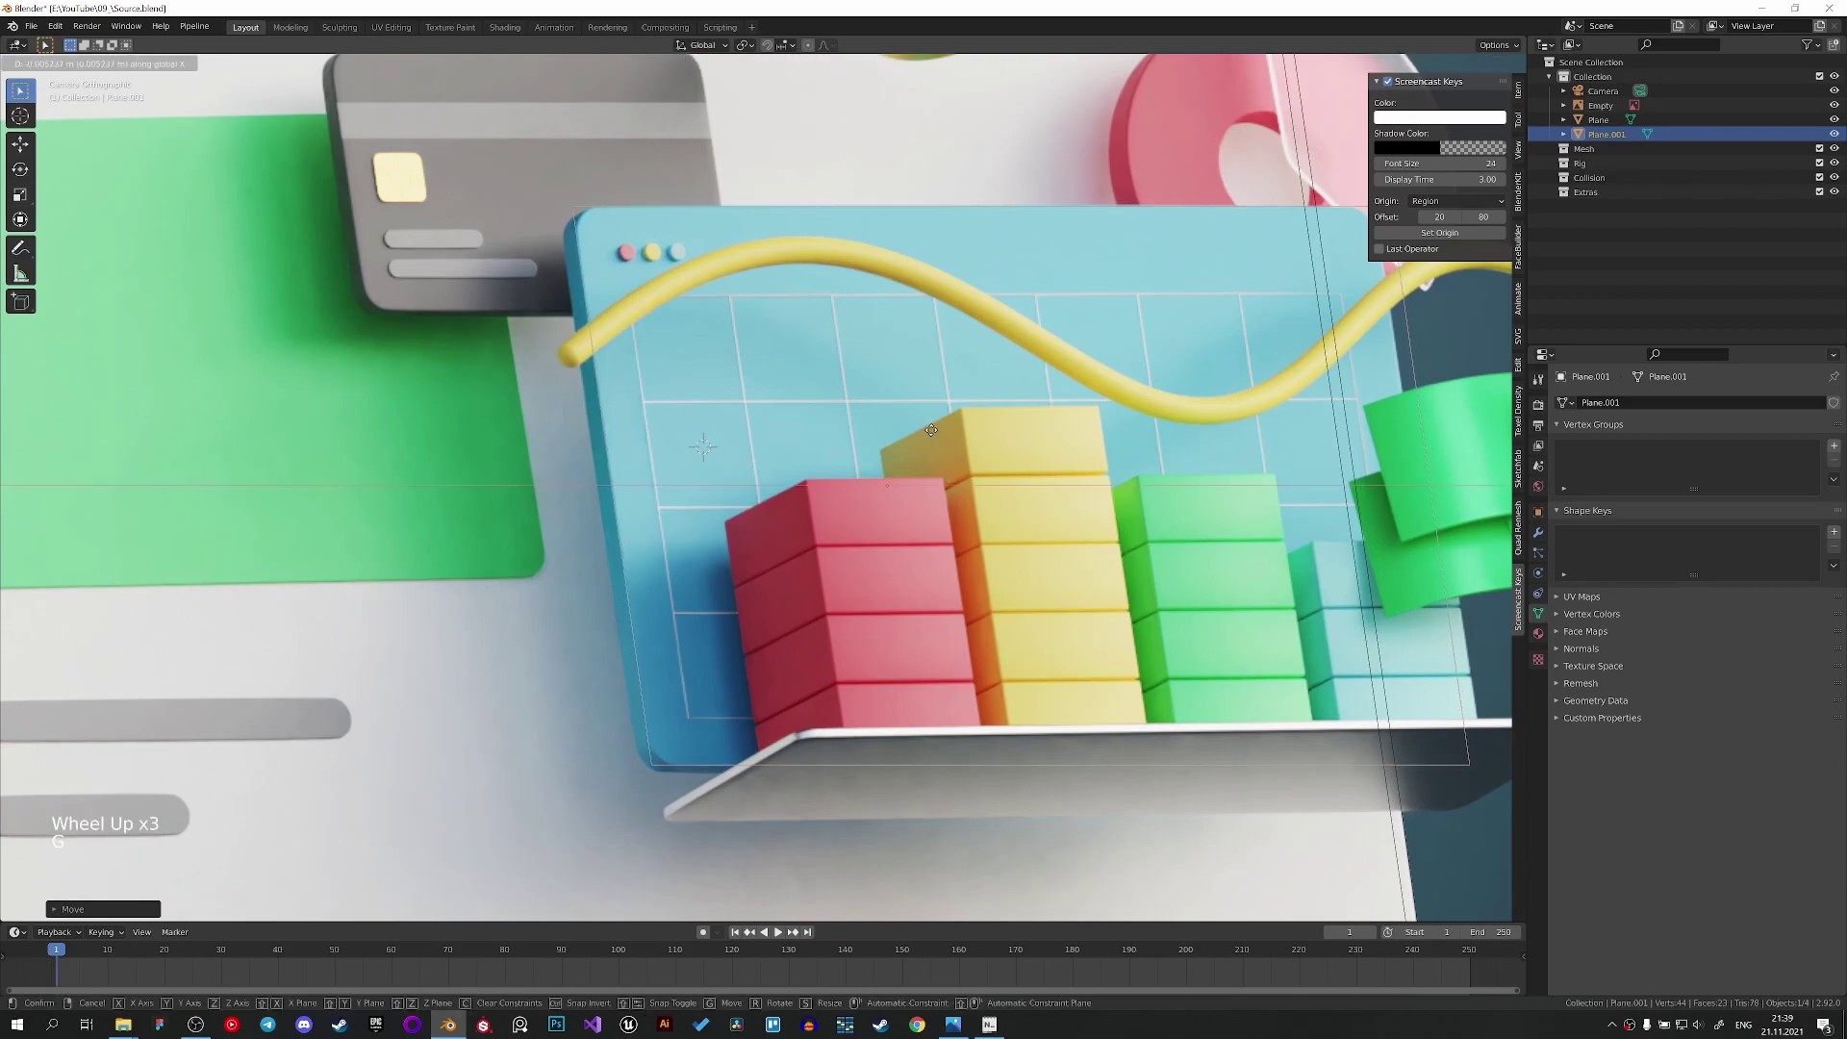
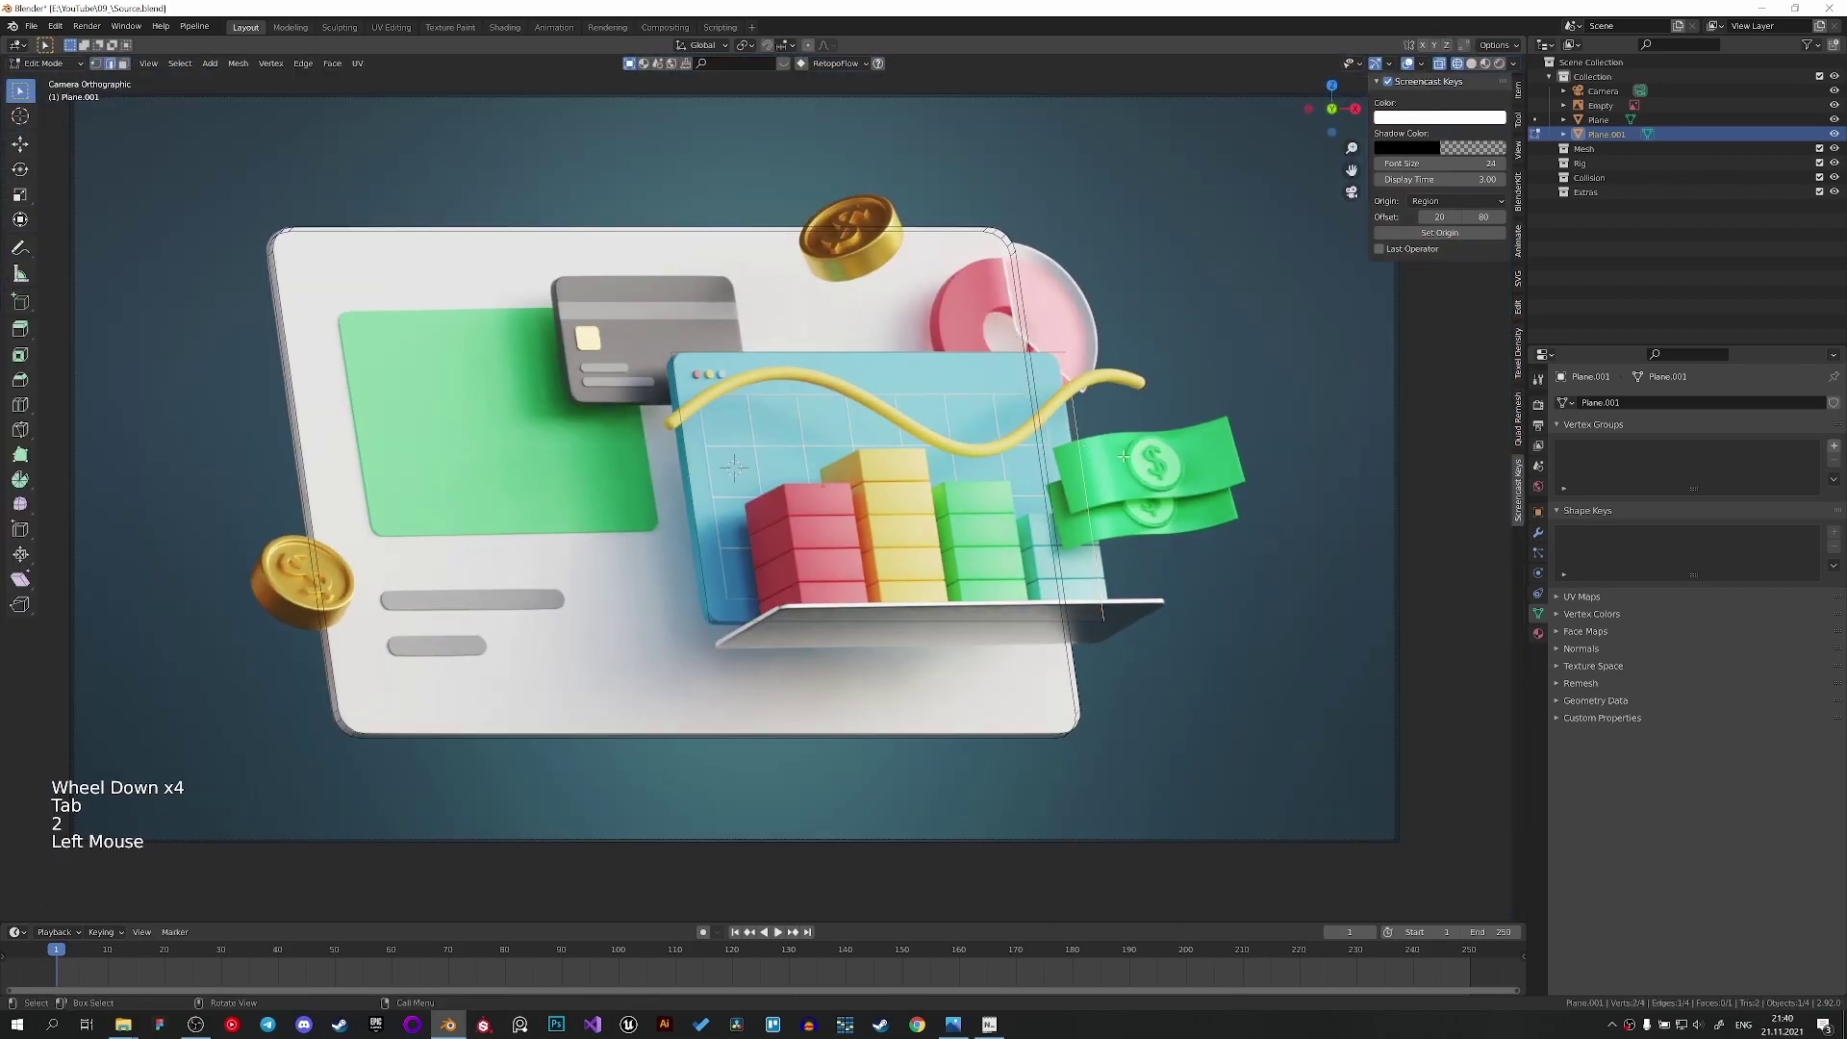
scroll("up", 3)
key("g")
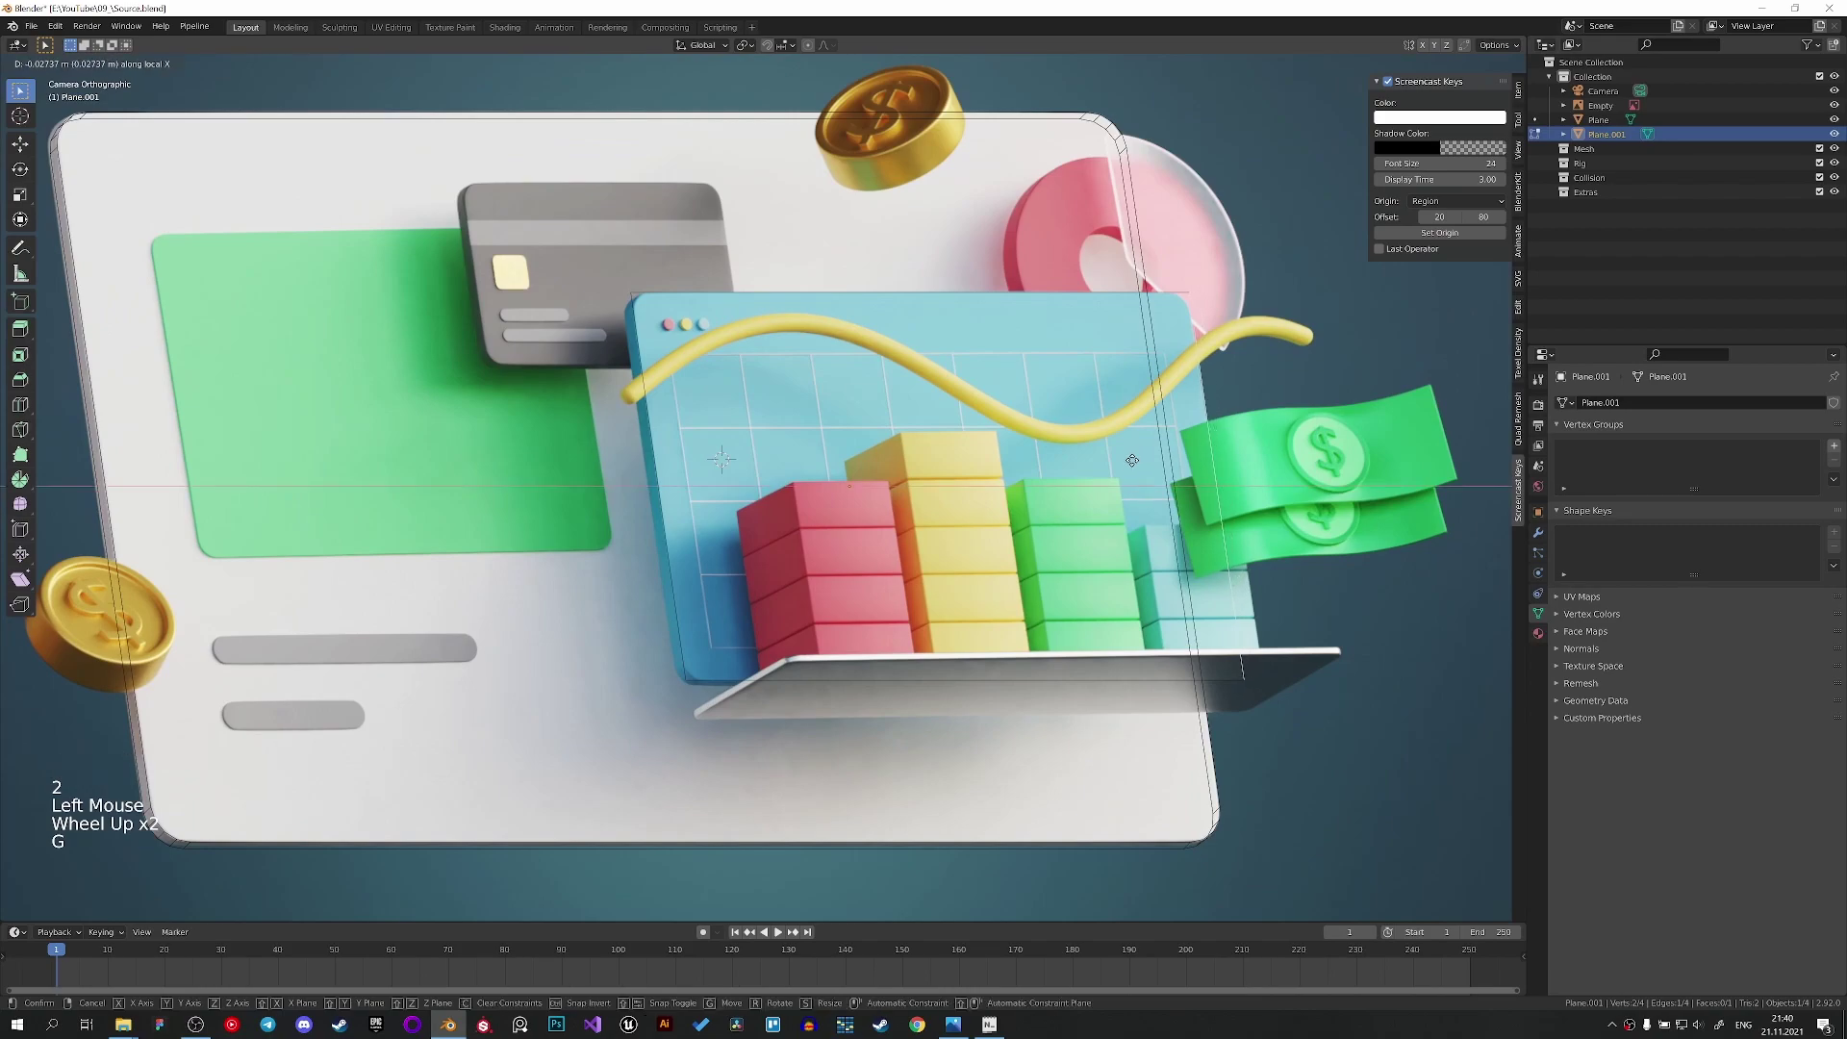
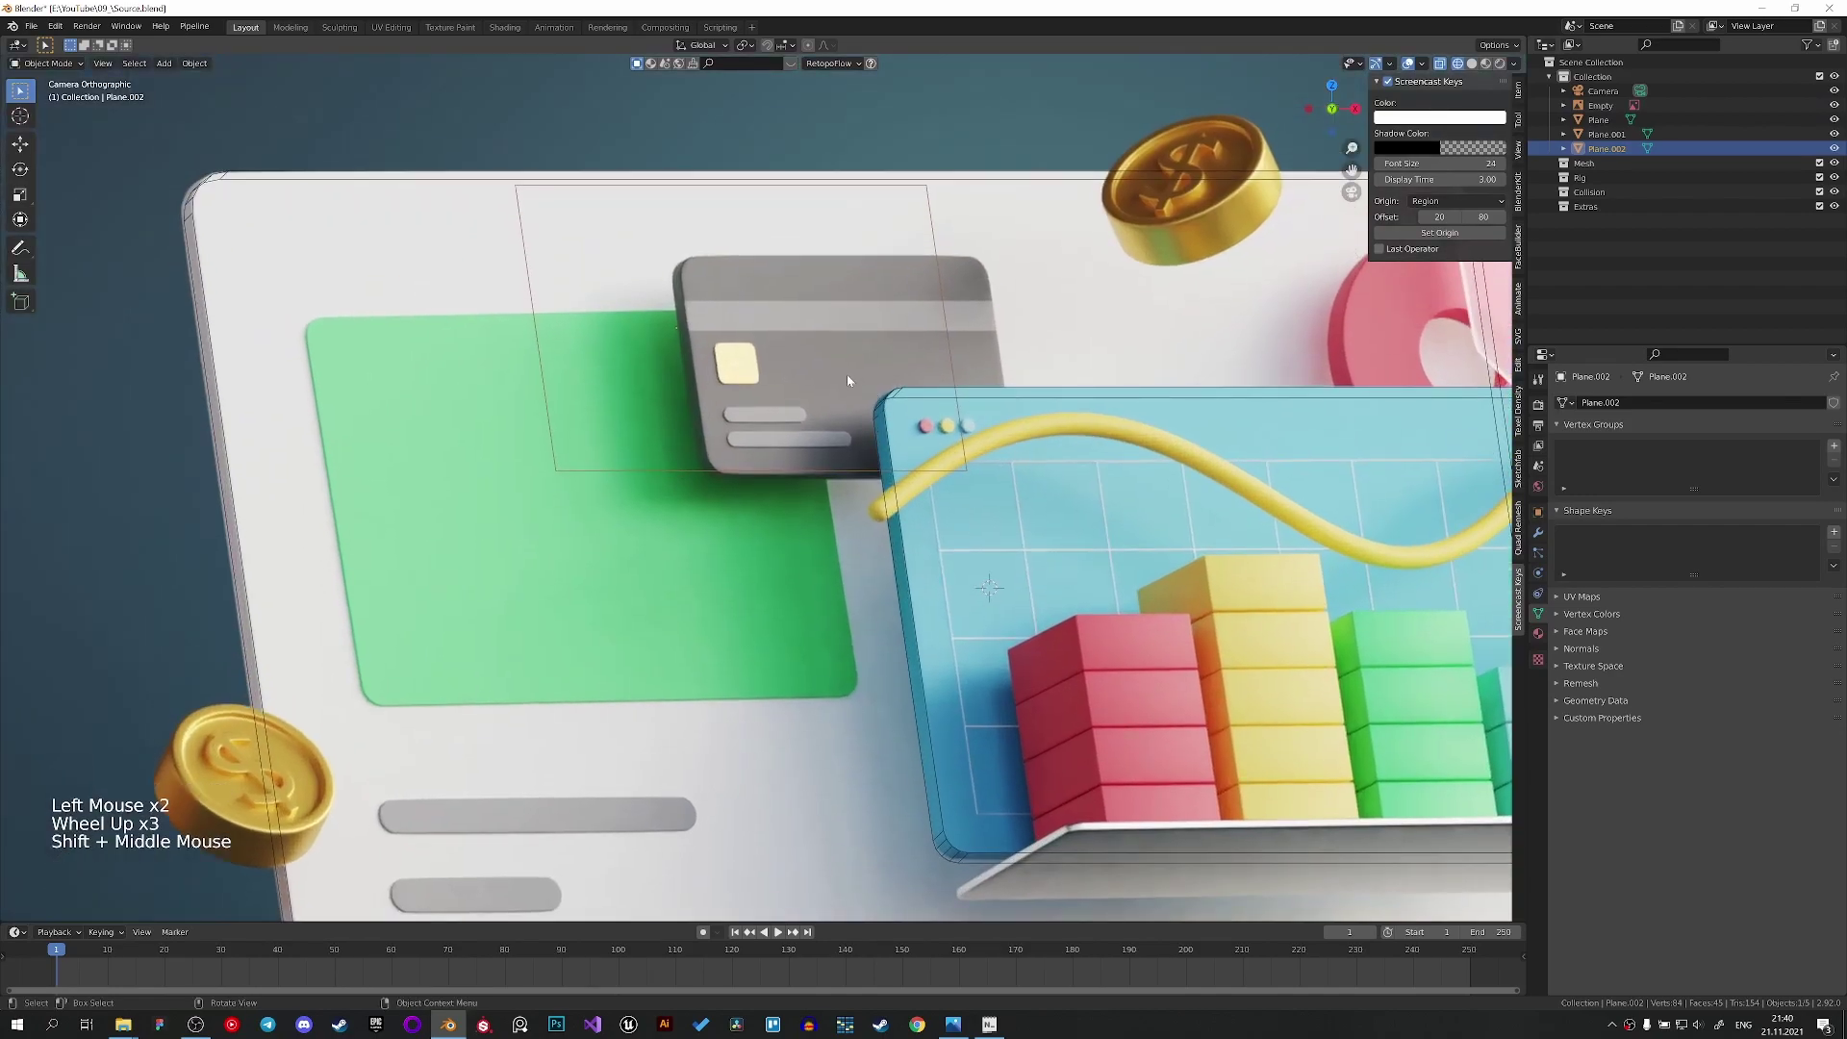
Duplicate a plane over the credit card and bevel its corners round.
scroll("down", 3)
key("shift+d")
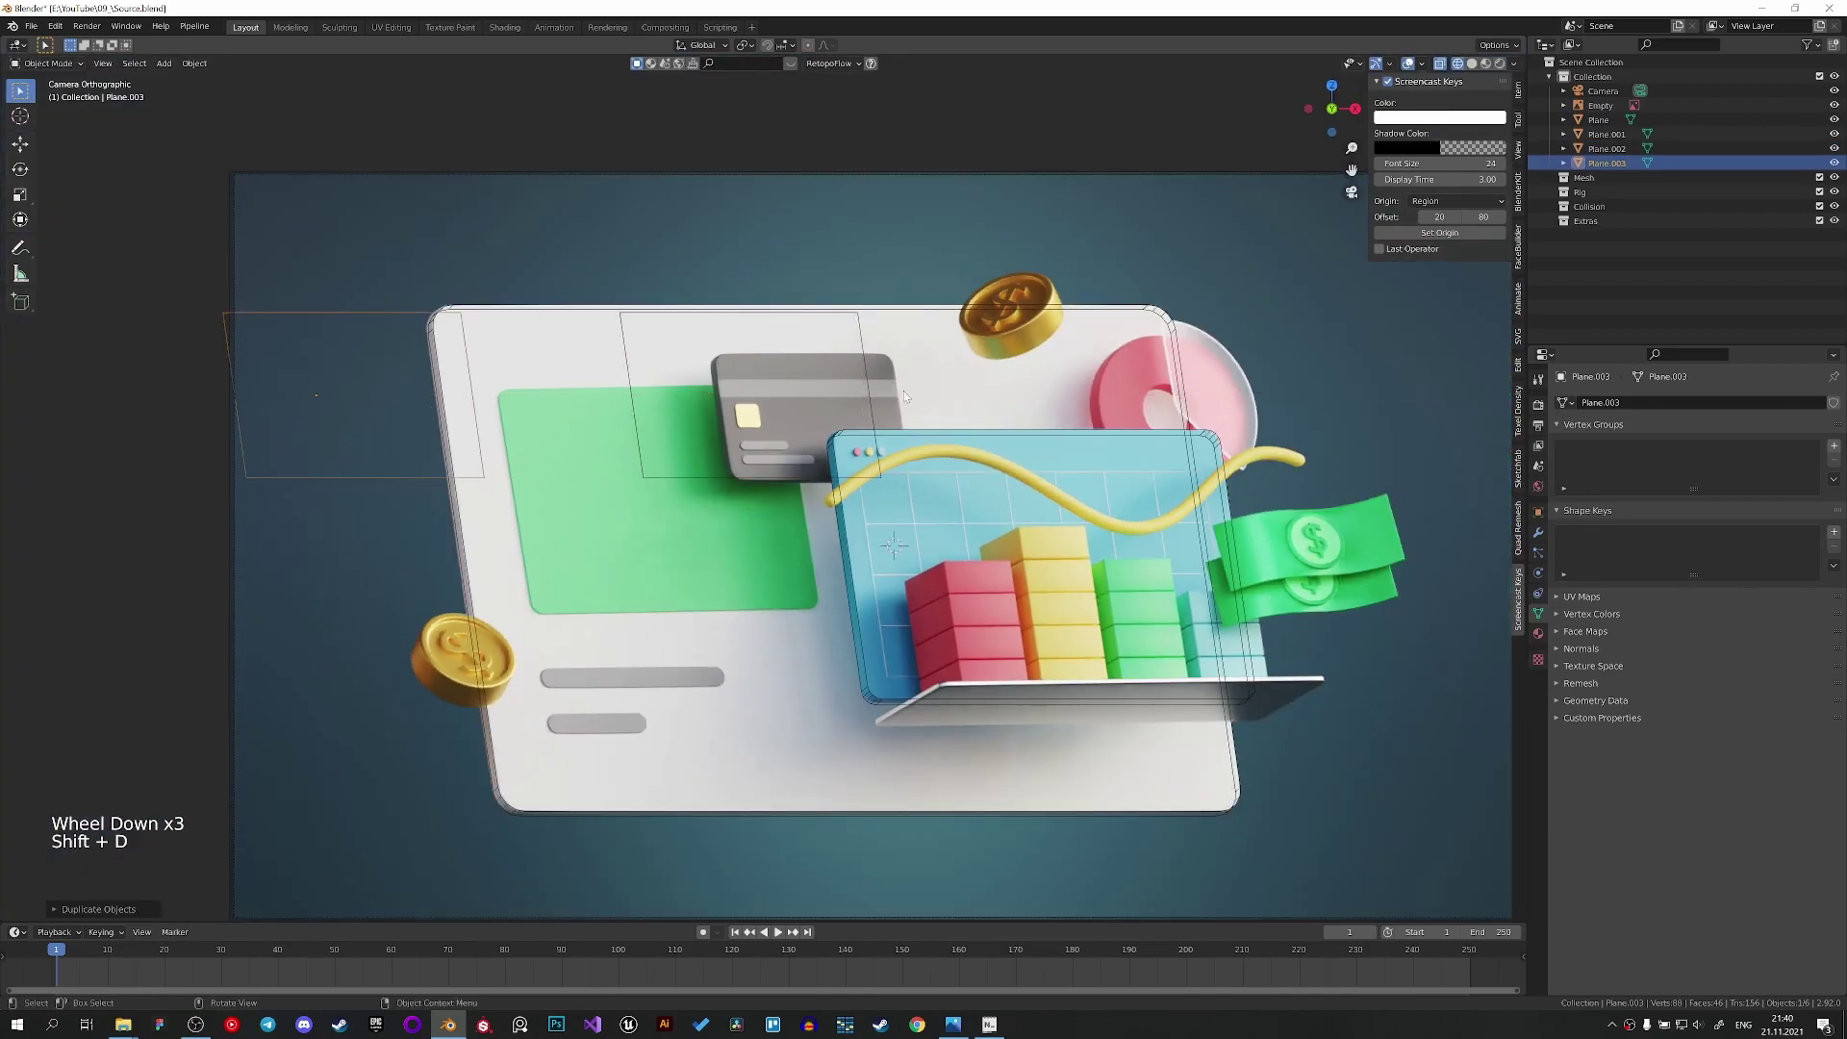
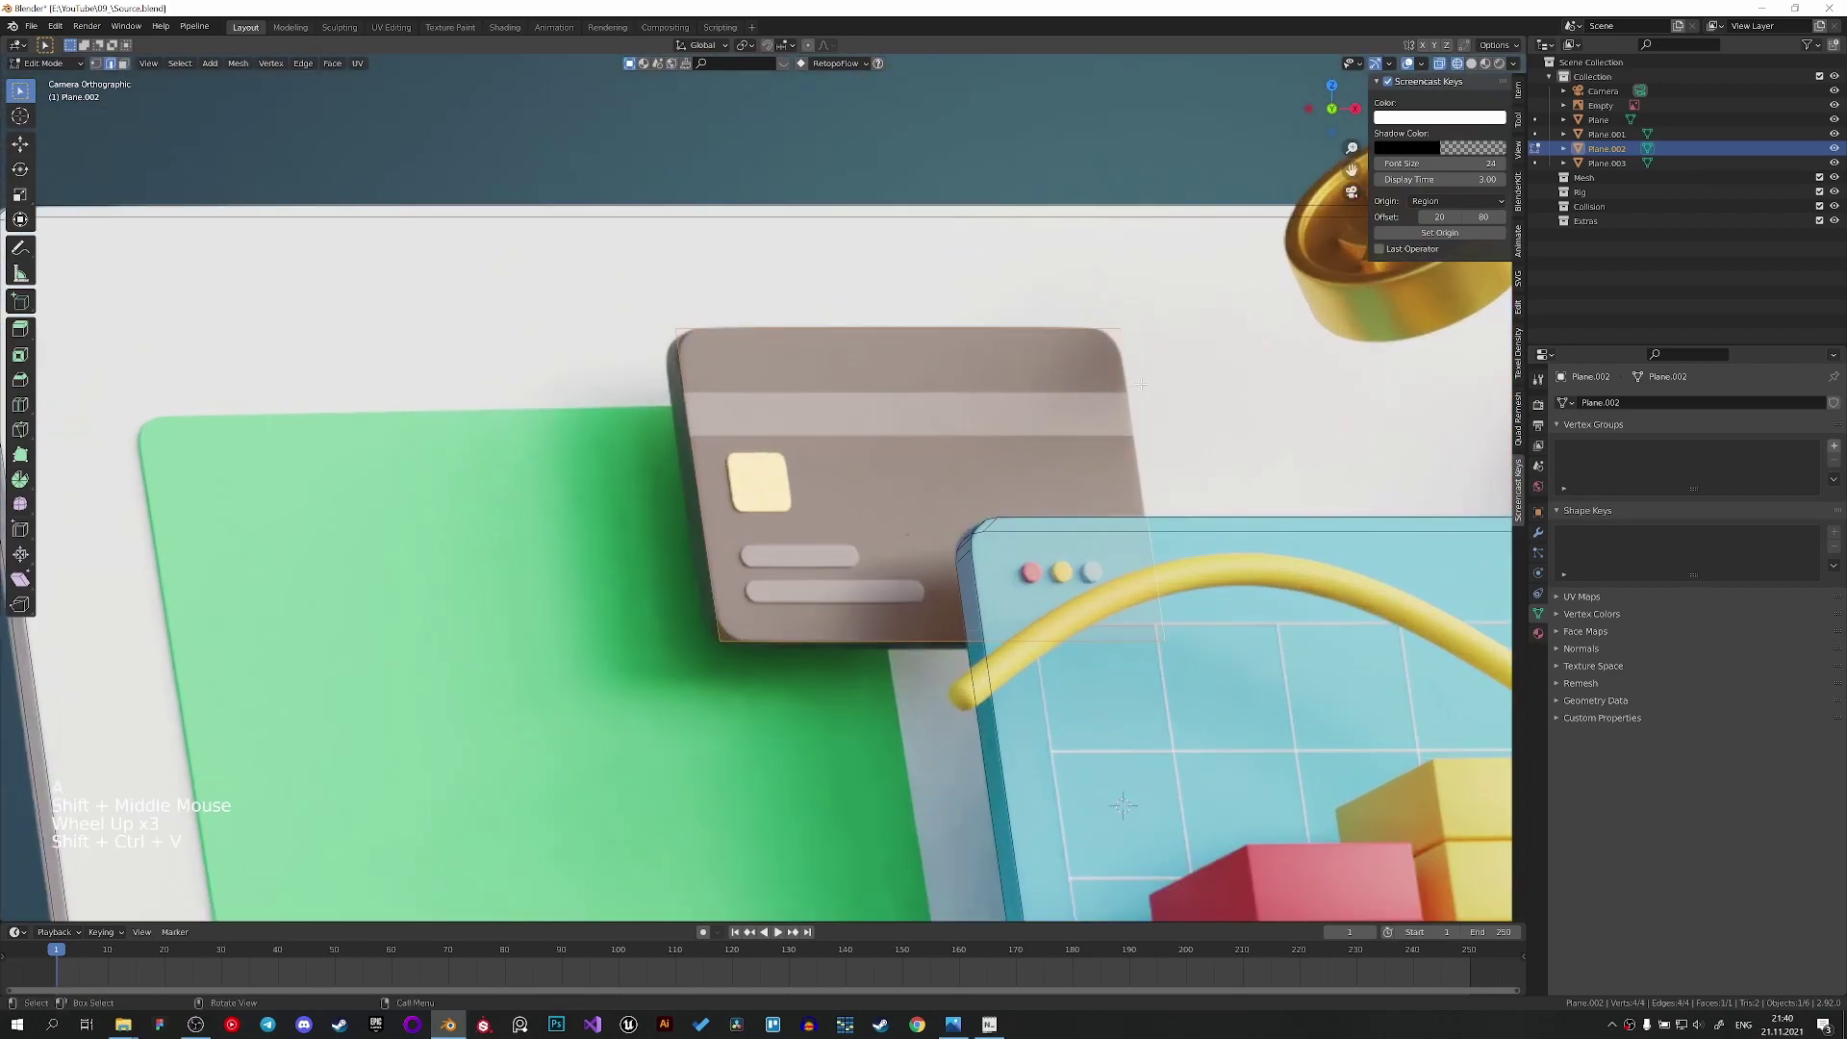
key("ctrl+shift+b")
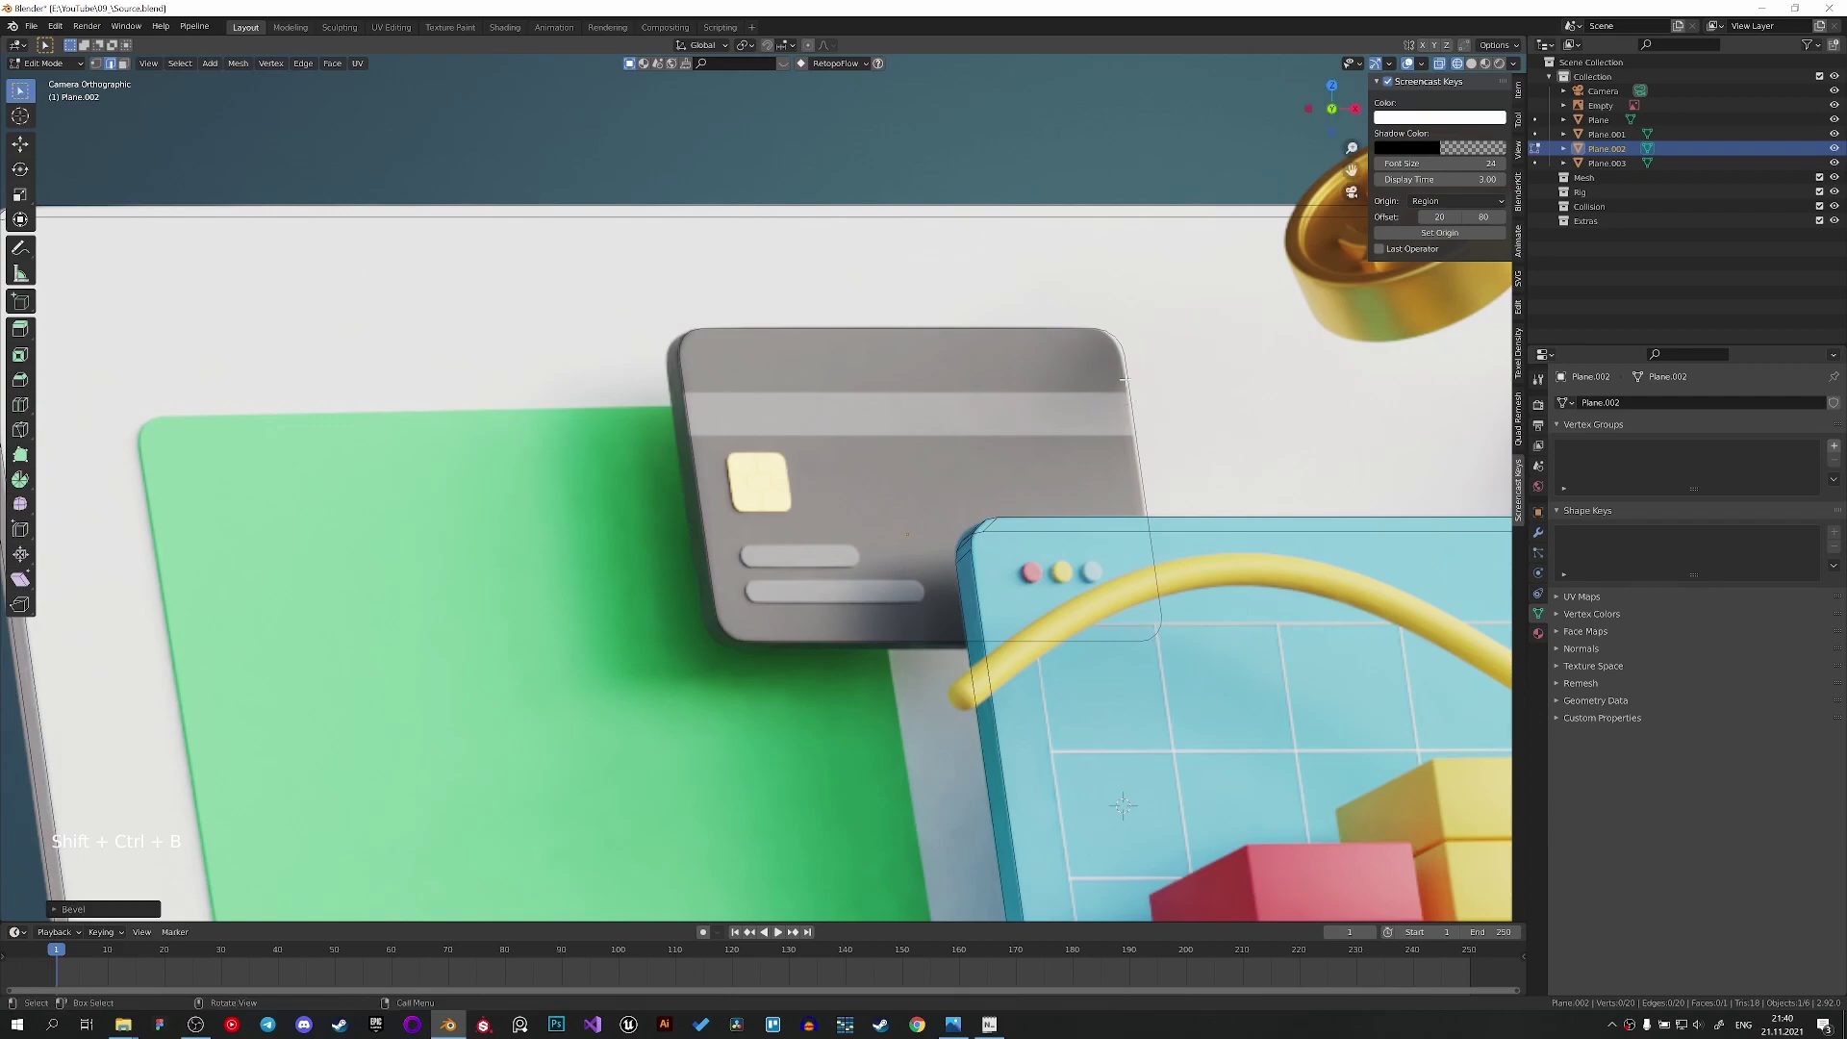
scroll("up", 3)
Extrude the whole cover along its normal to thicken it and return to Object Mode.
key("a")
key("e")
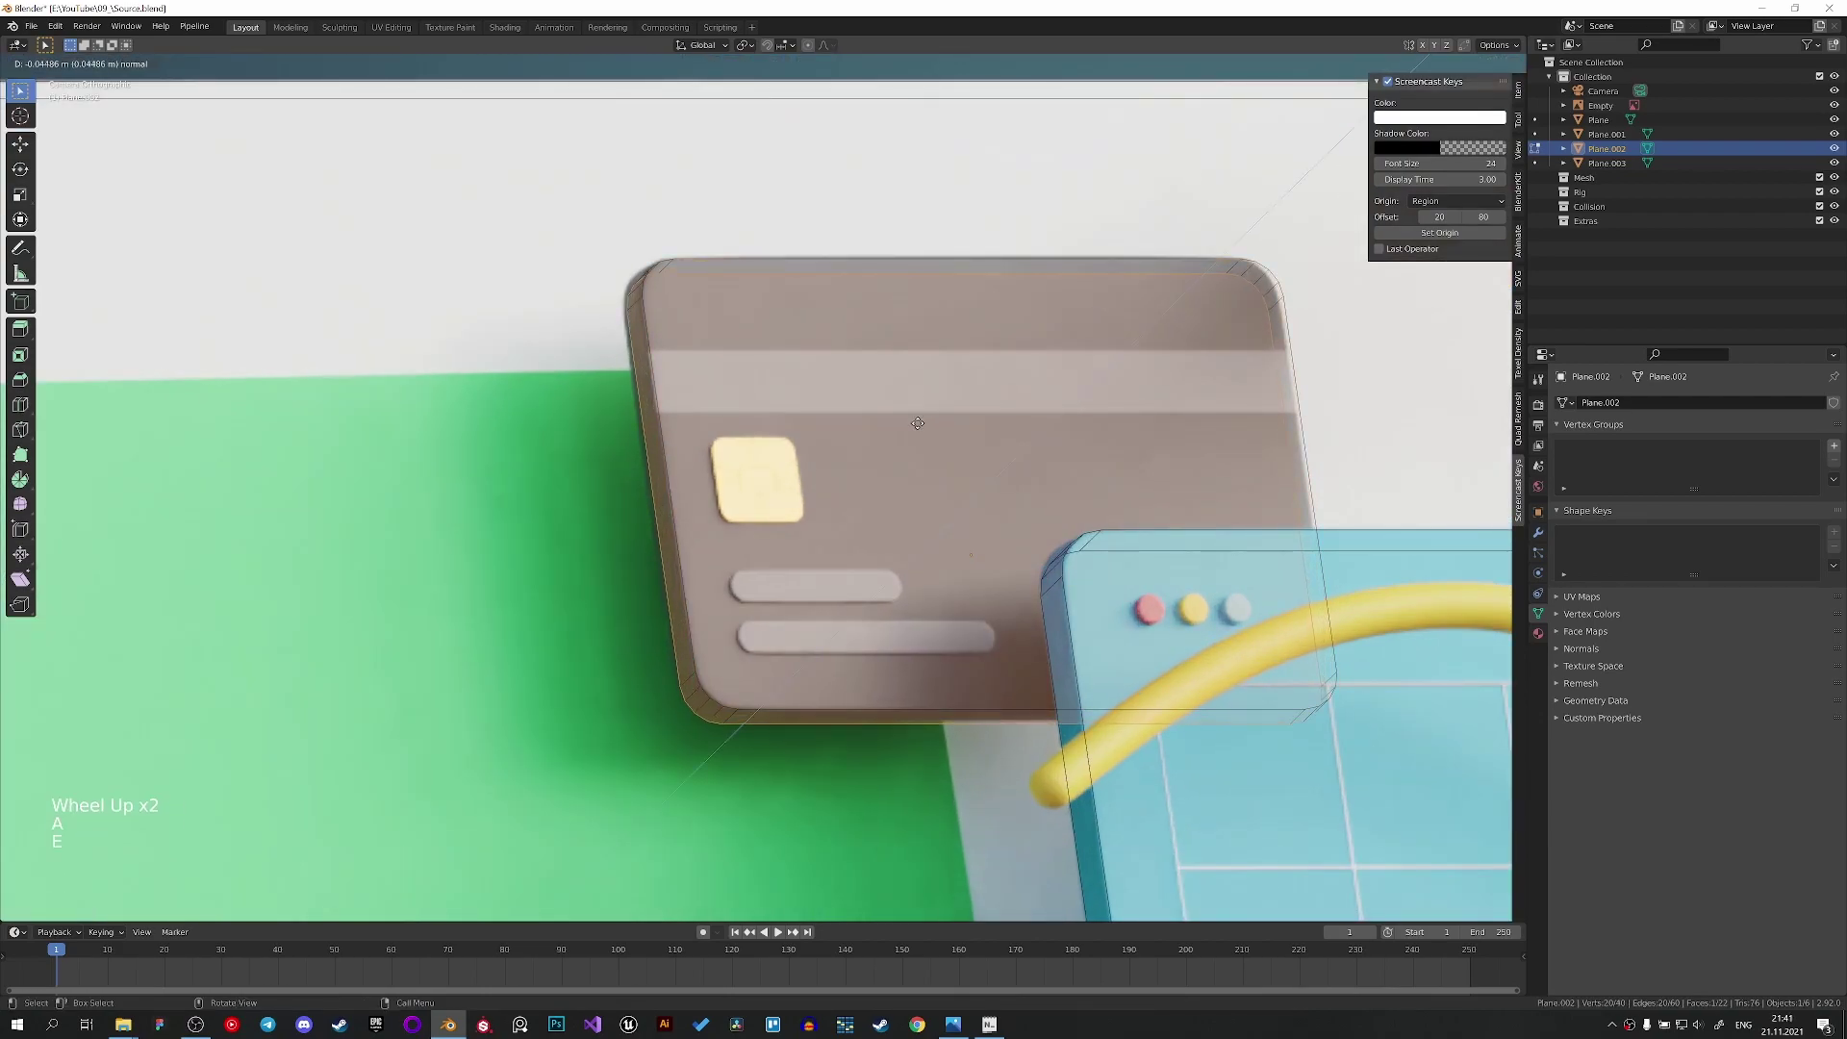
scroll("down", 3)
key("Tab")
middle_click(831, 492)
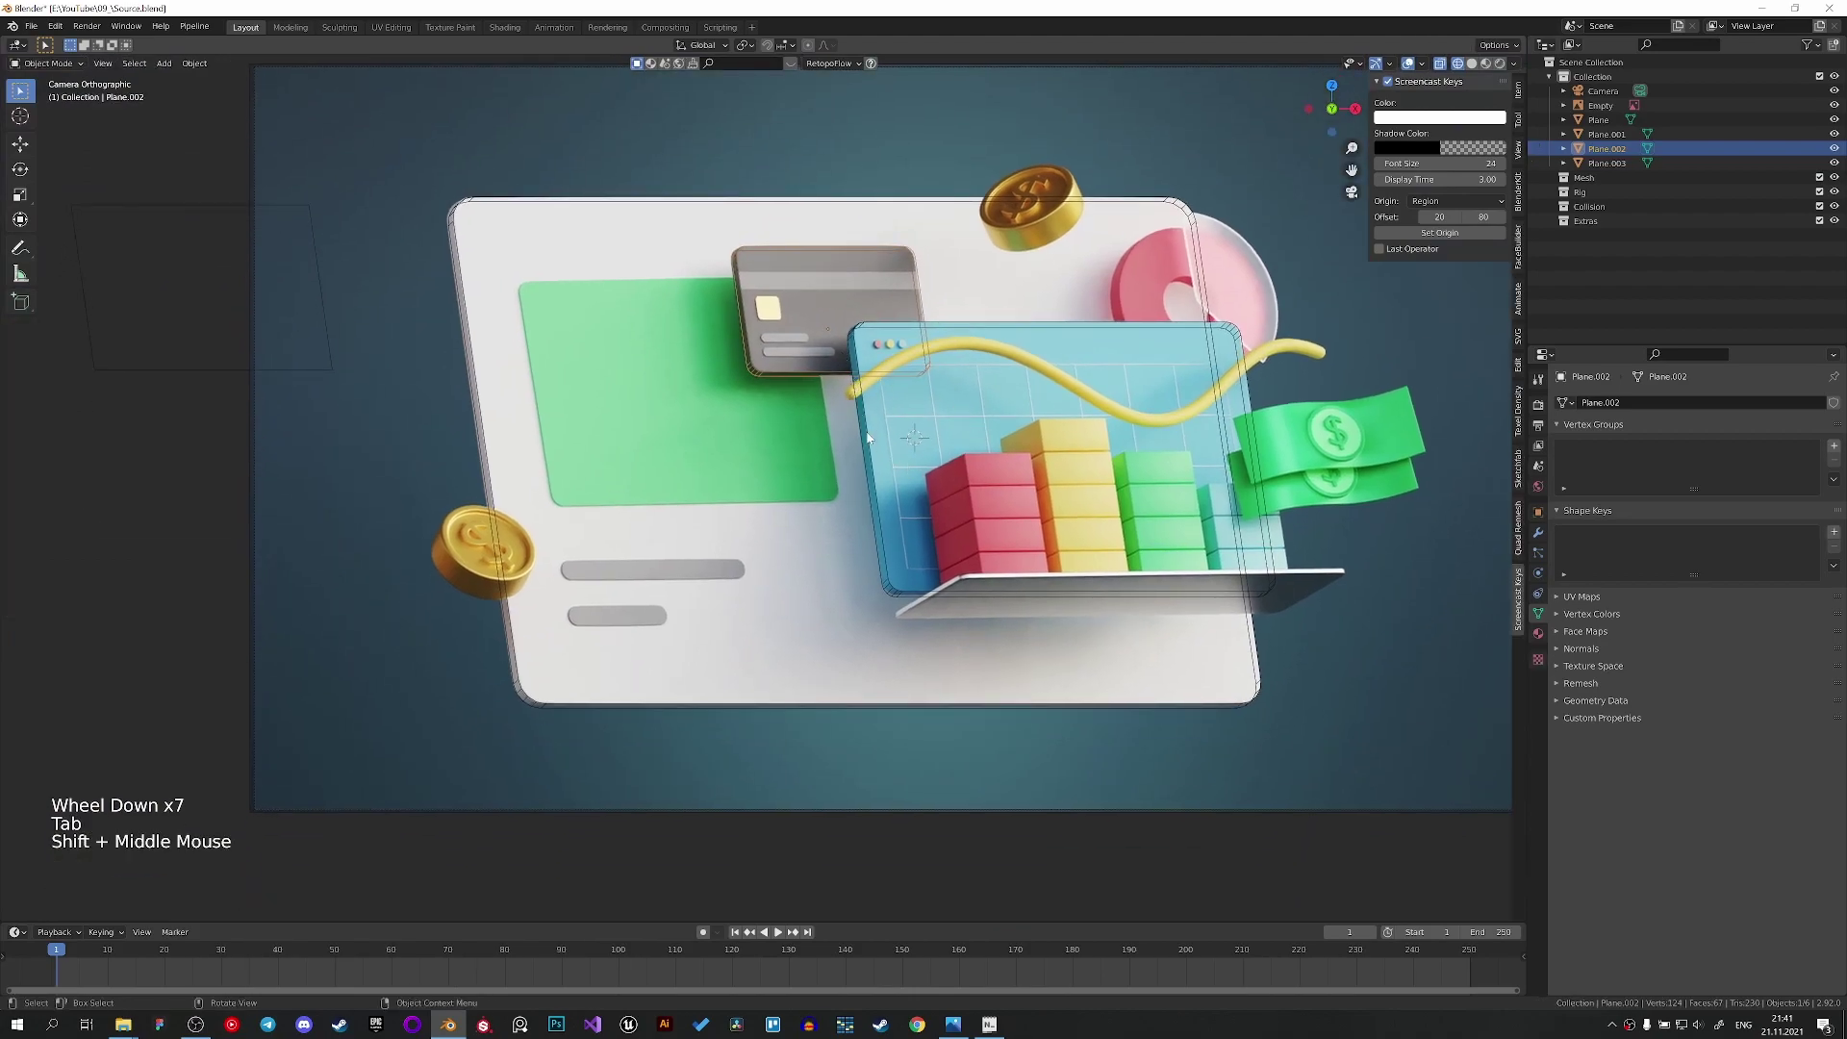
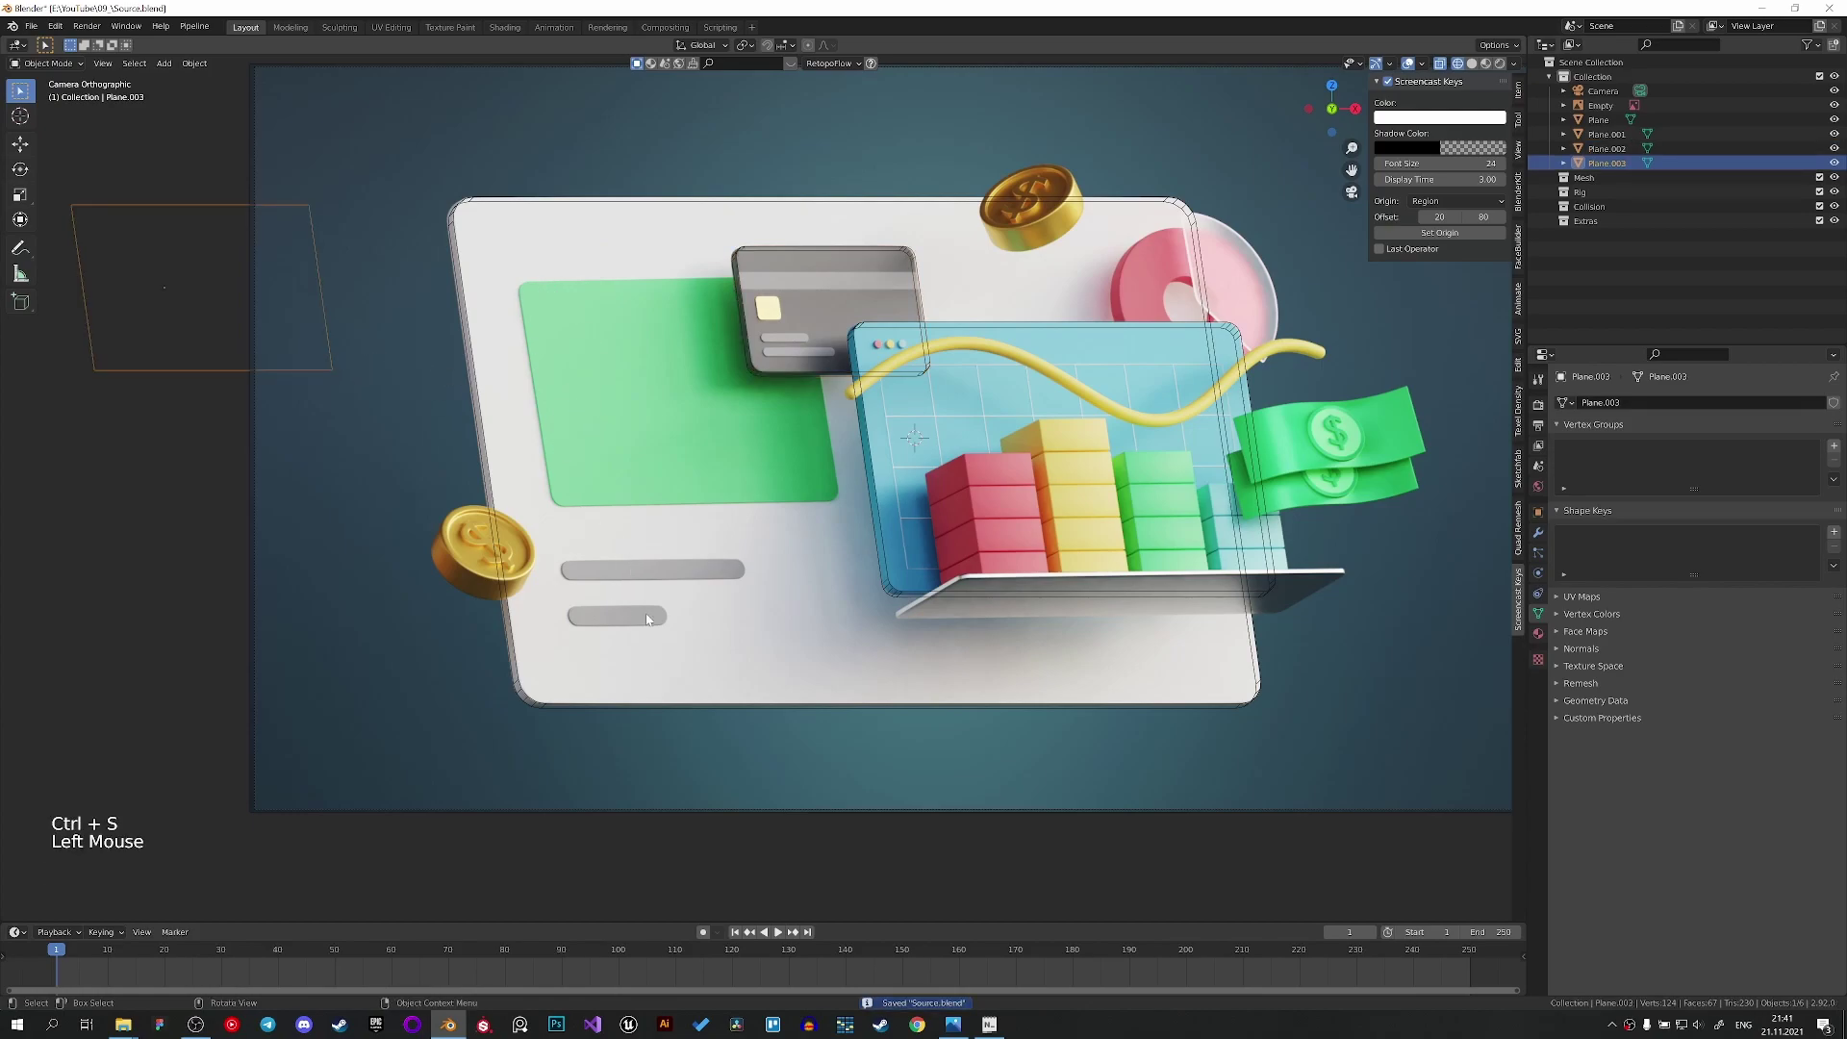
Duplicate a new plane, move it along Y and rotate it over the green panel.
key("shift+d")
scroll("up", 3)
key("g")
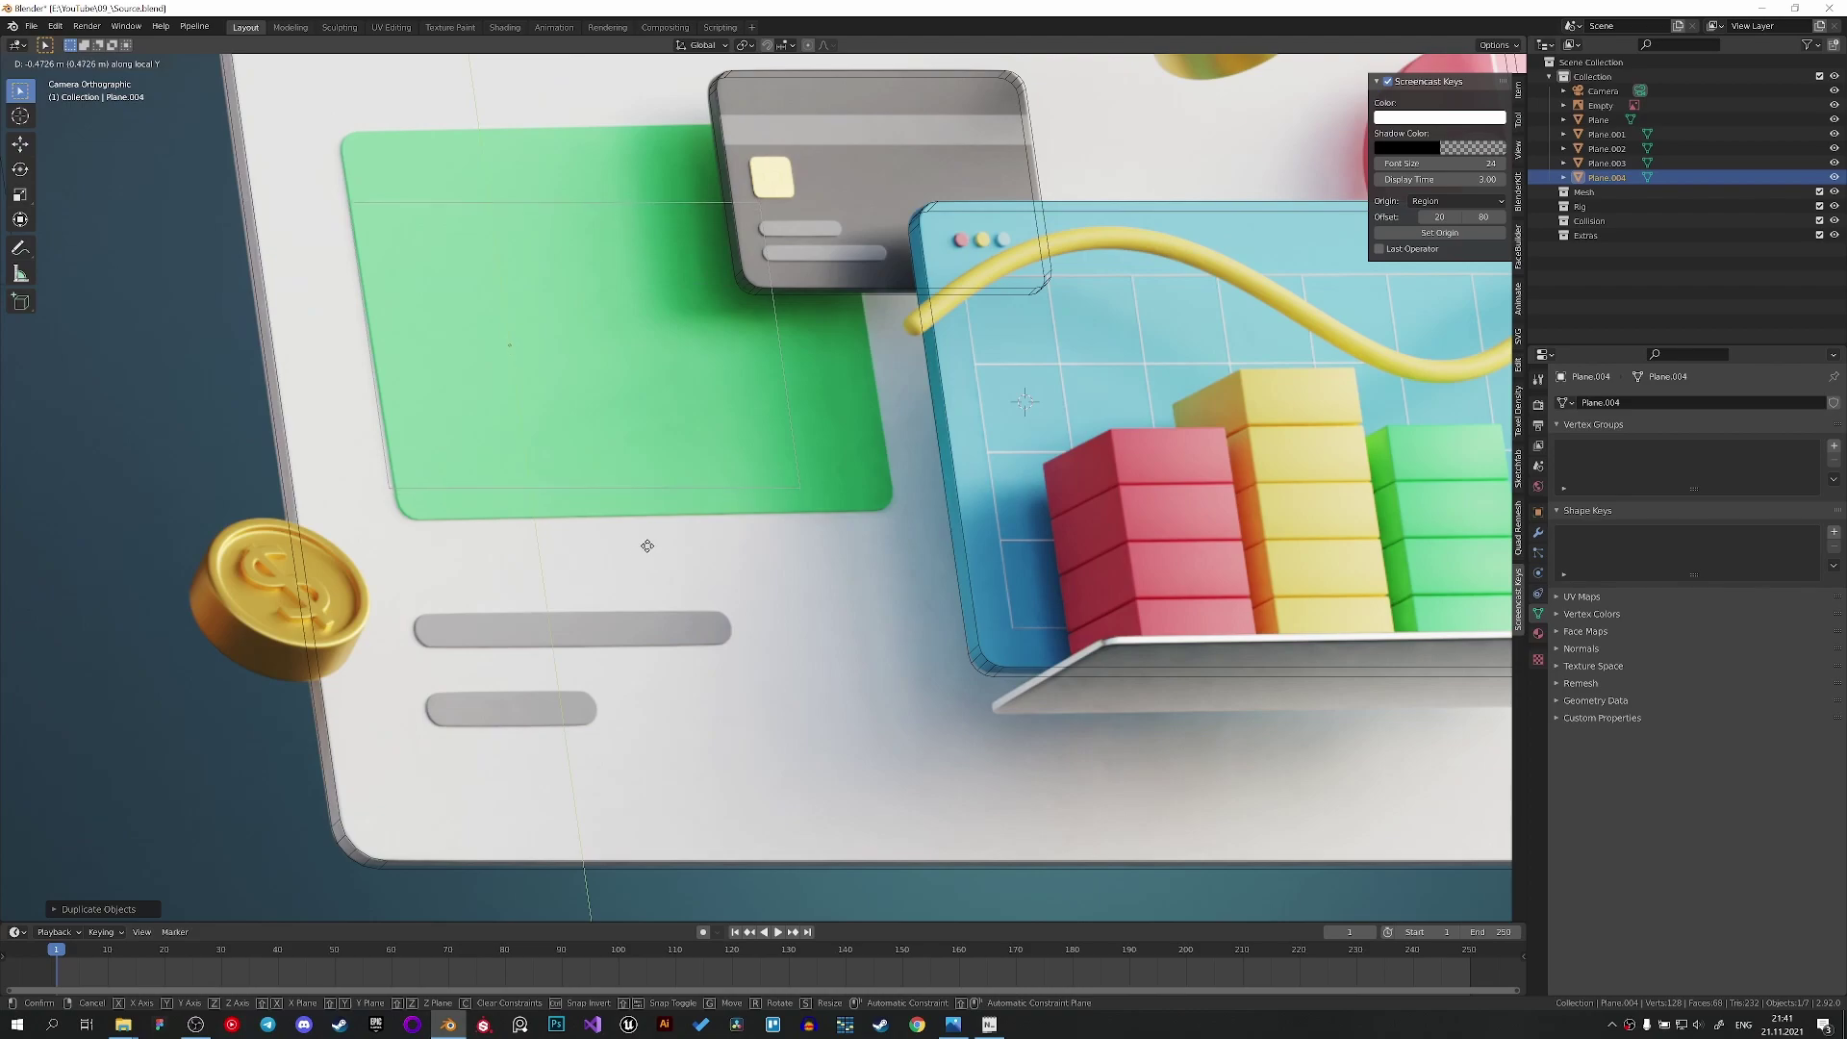
key("s")
key("g")
key("s")
key("r")
key("s")
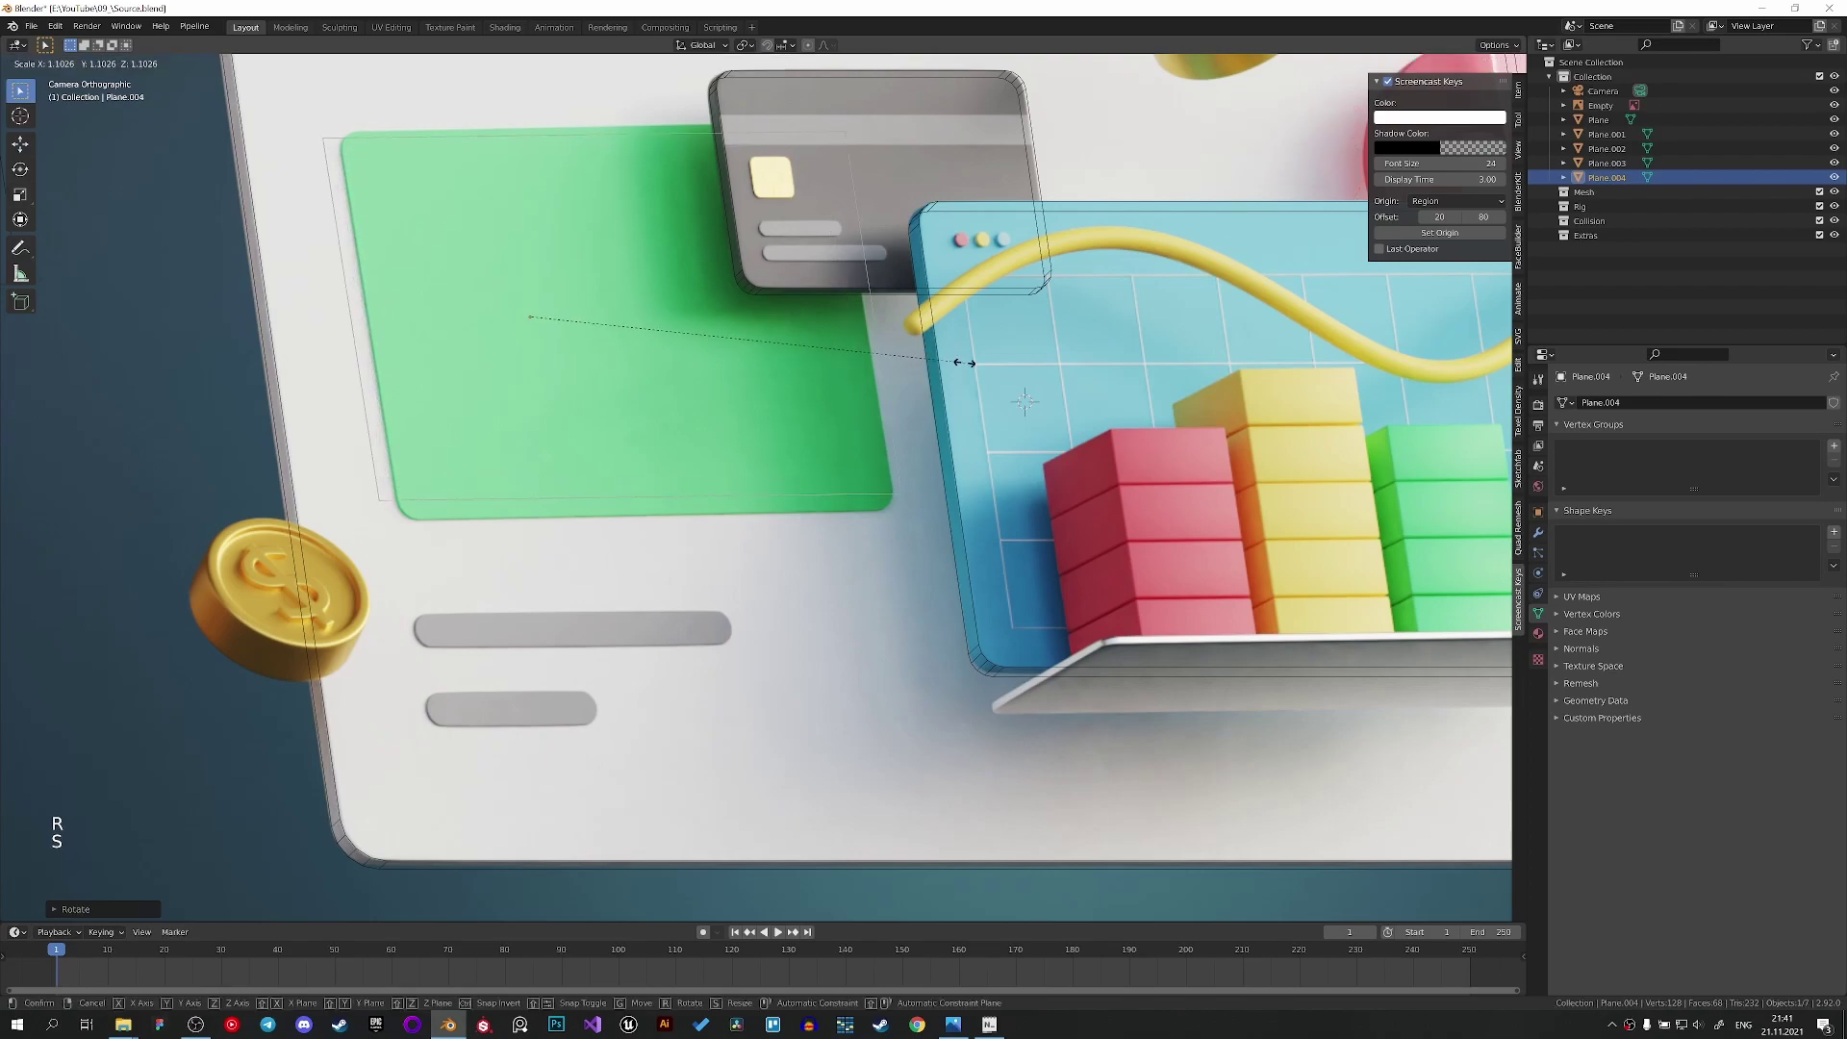
Resize and shift the plane until it covers the green panel.
key("g")
key("s")
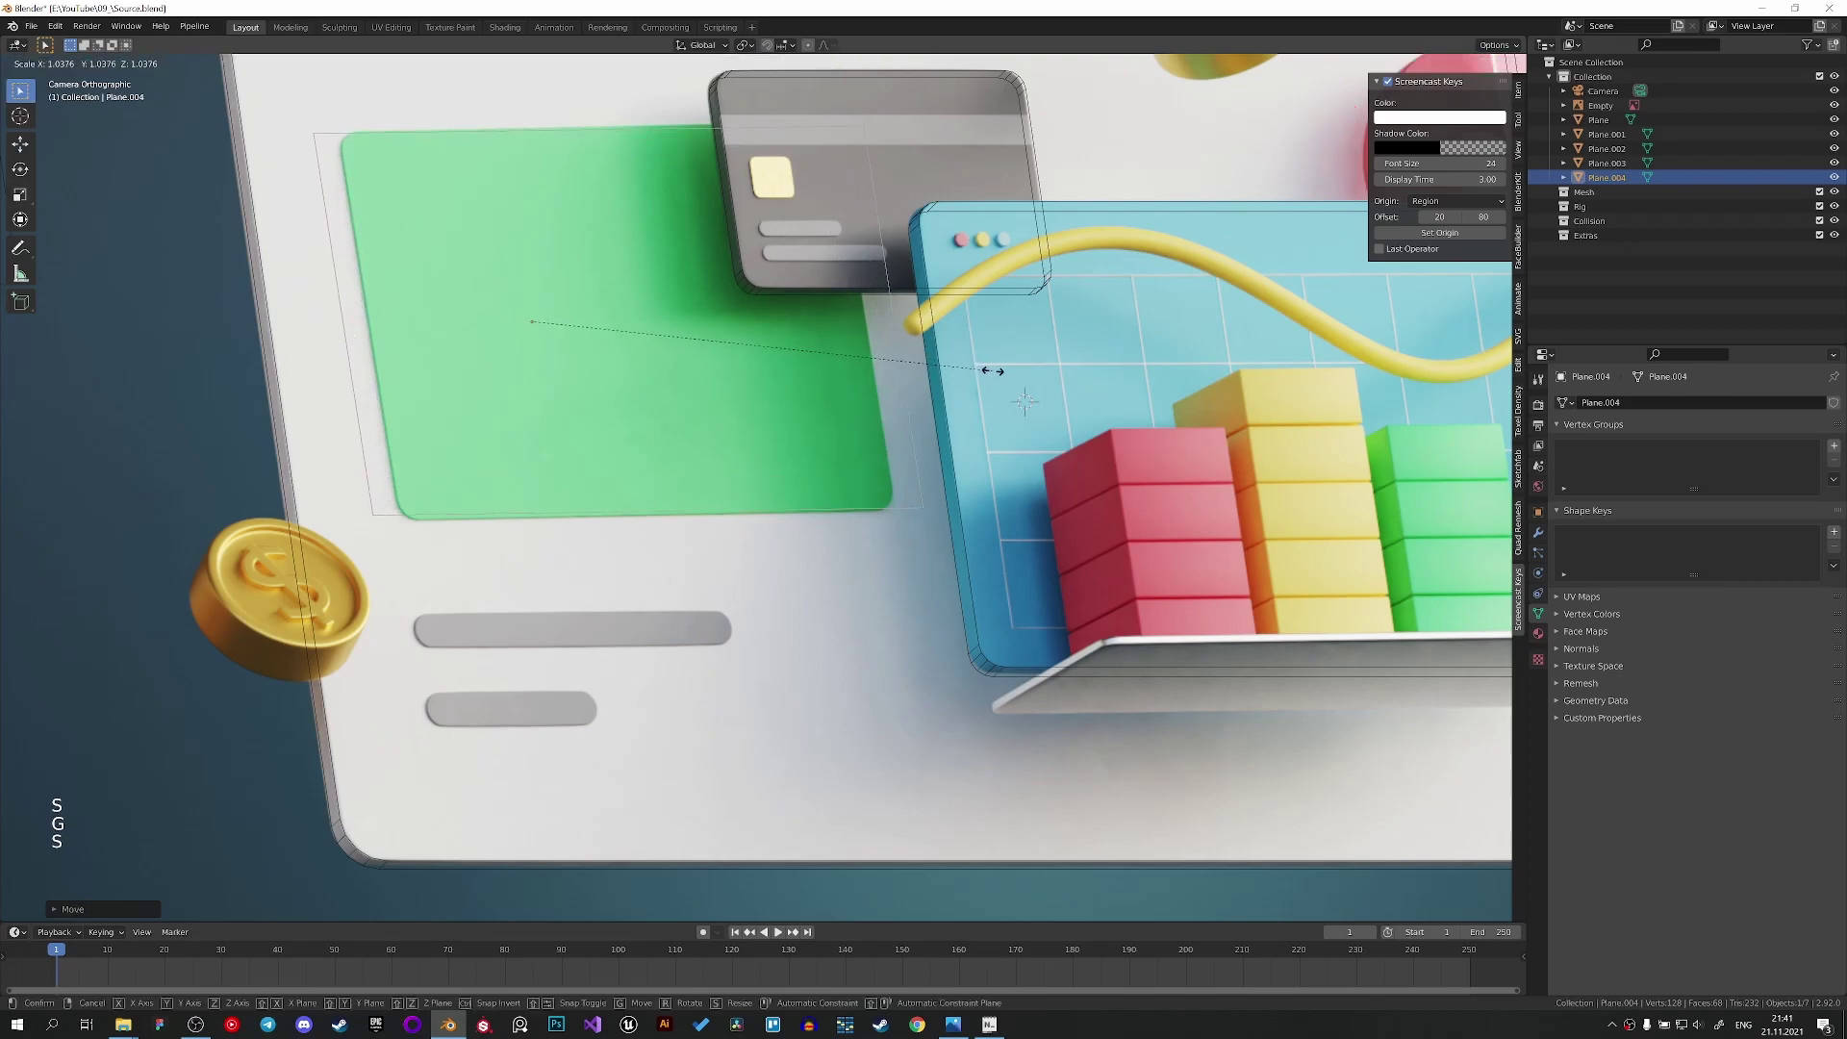
key("g")
key("s")
key("g")
key("g")
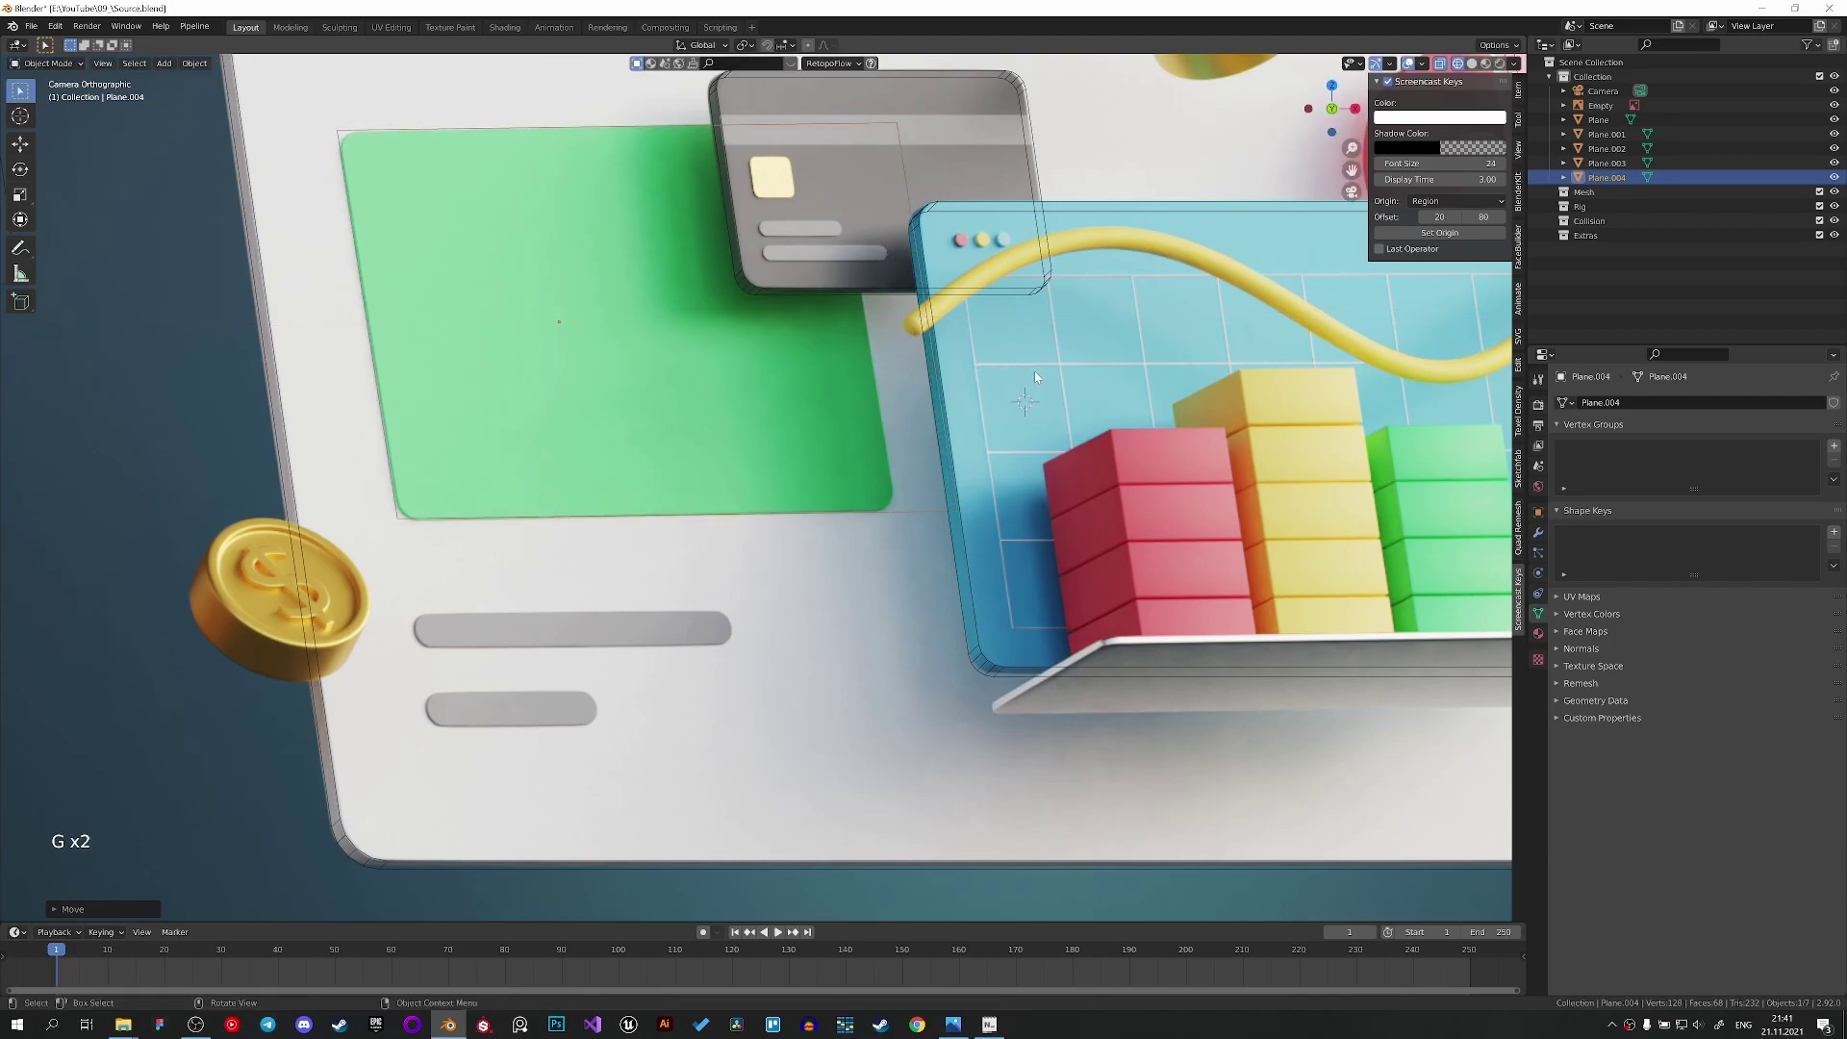
scroll("down", 3)
key("Tab")
Slide the cover's edge along X to fit and vertex-bevel its corners round.
key("2")
key("g")
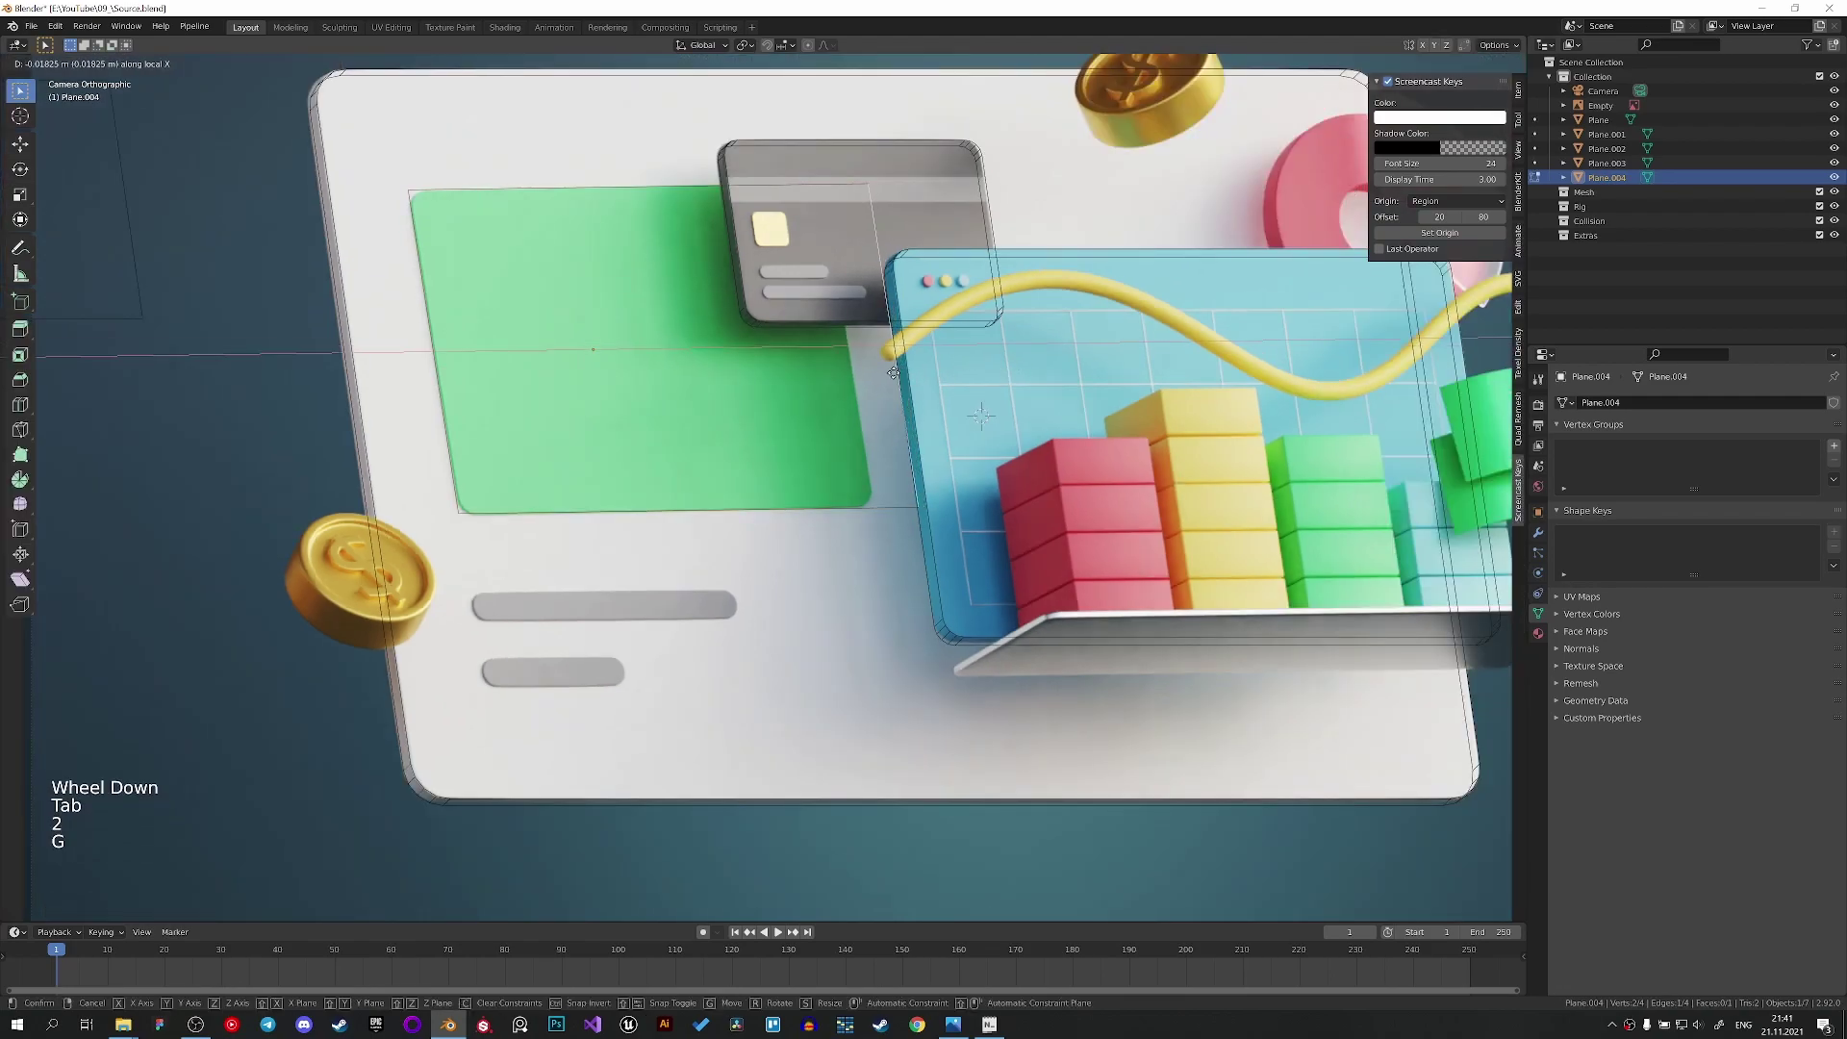
key("a")
key("ctrl+shift+b")
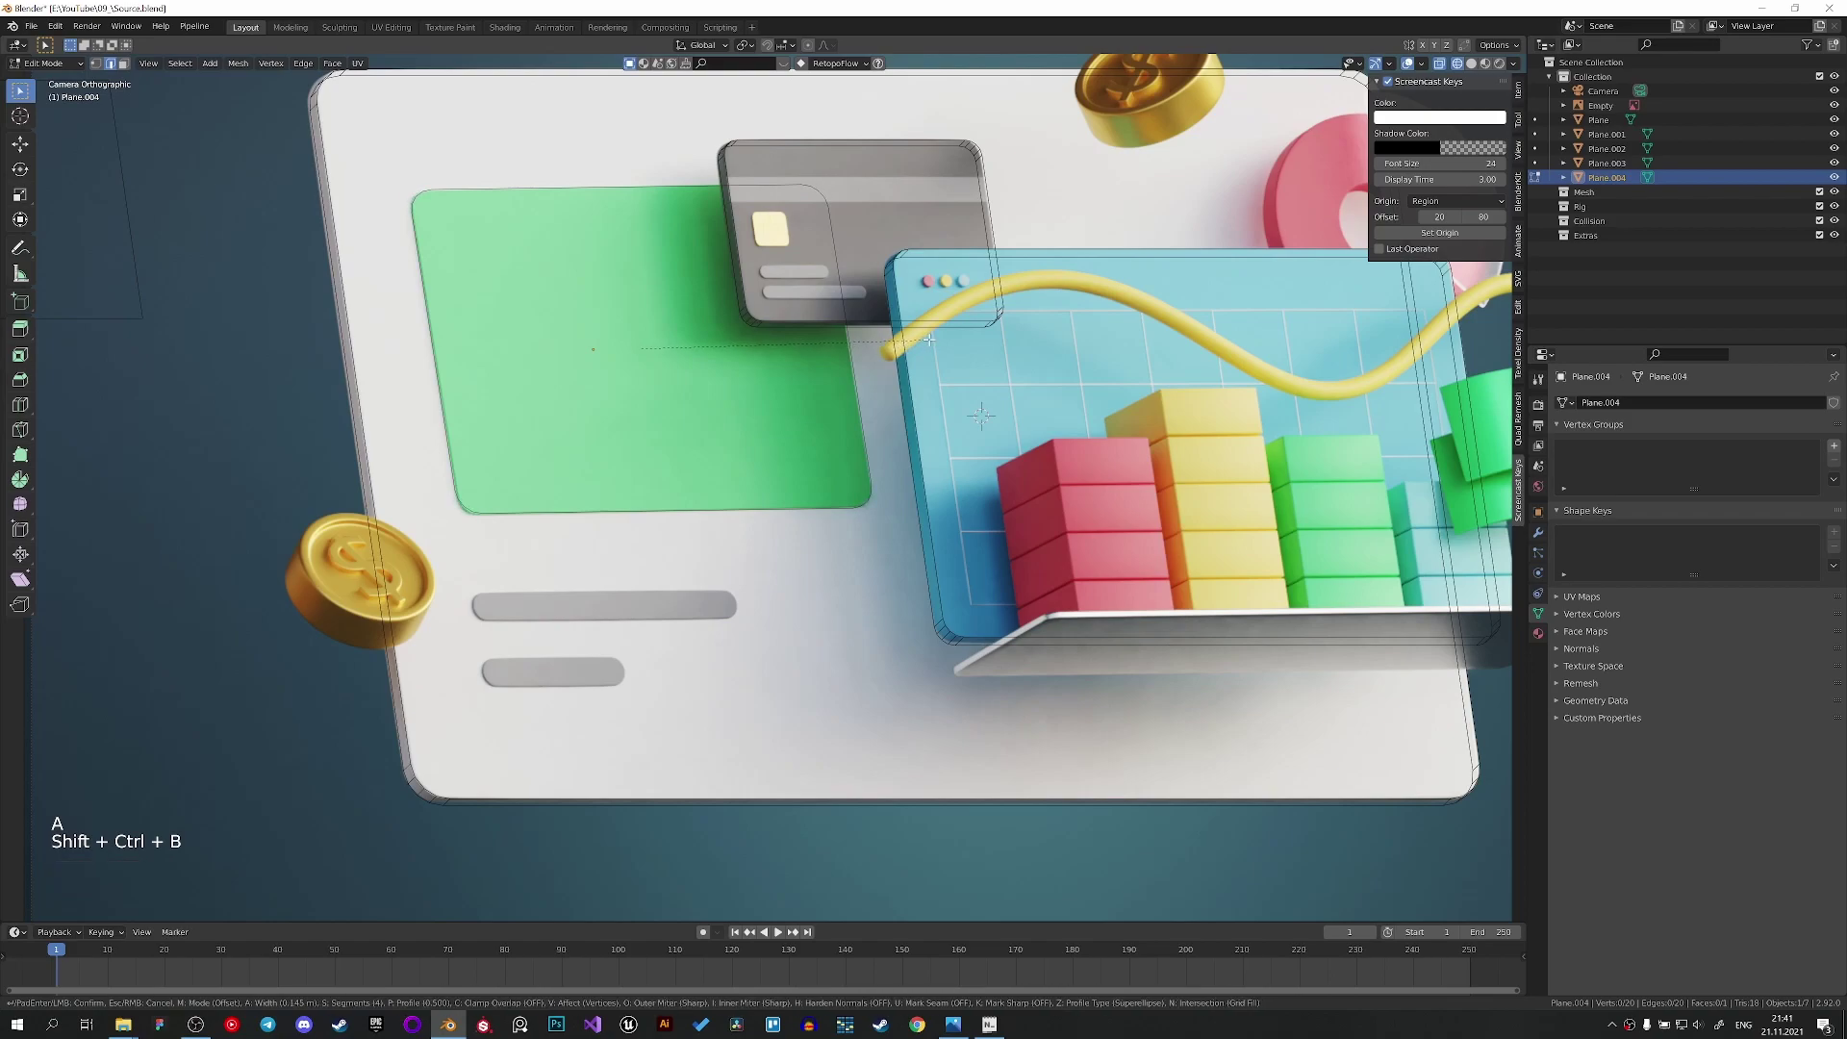
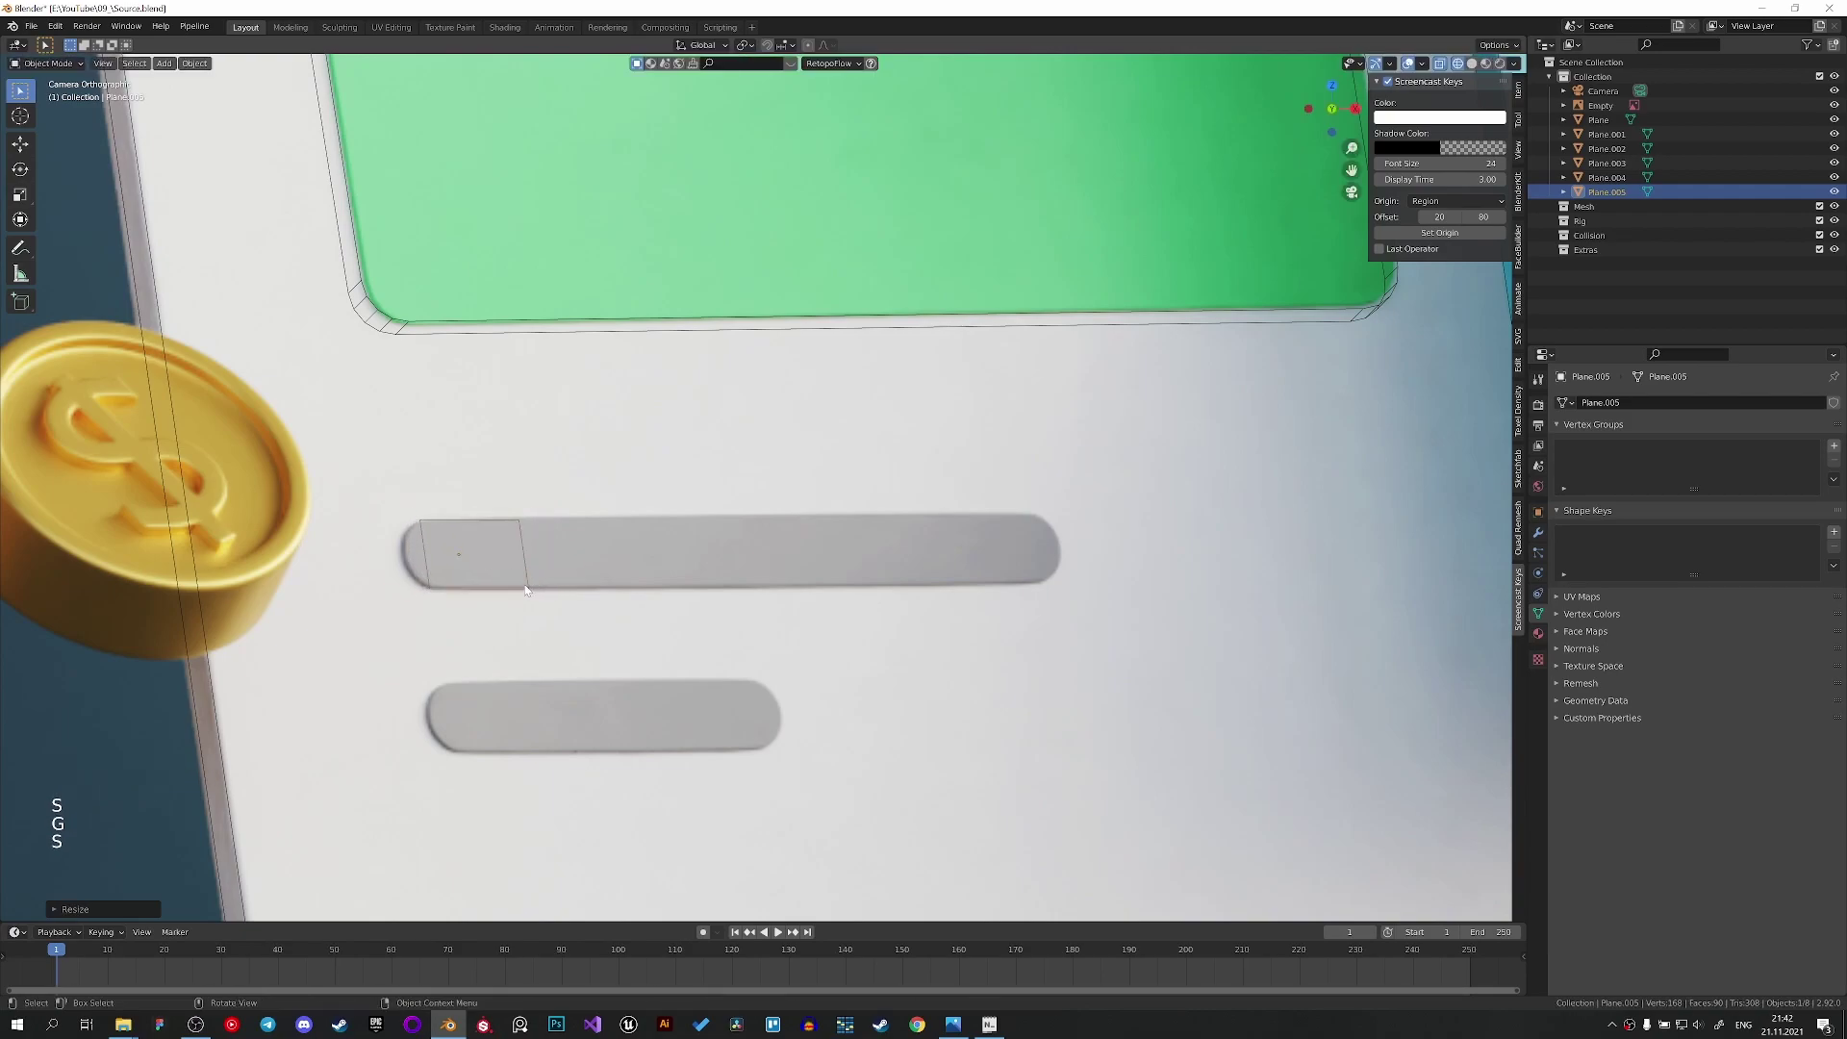
Slide Plane.005 along the long grey bar so it covers the bar's length.
key("g")
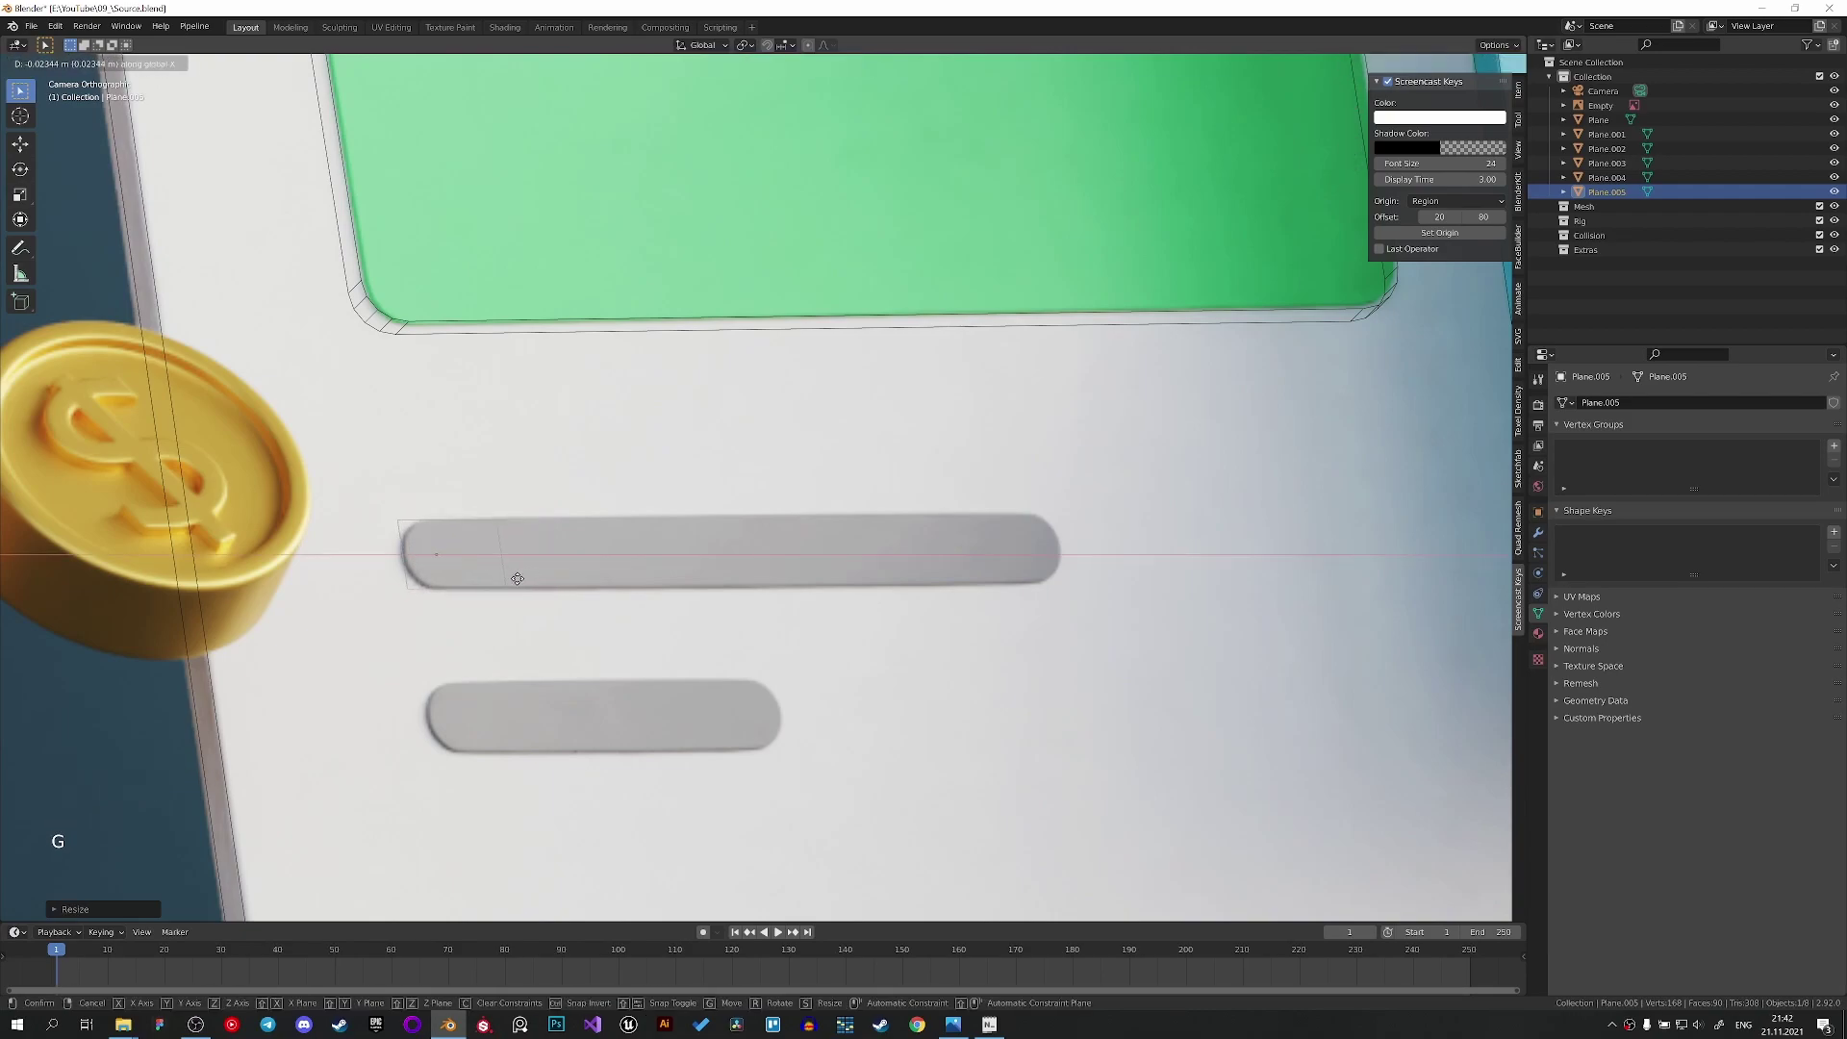
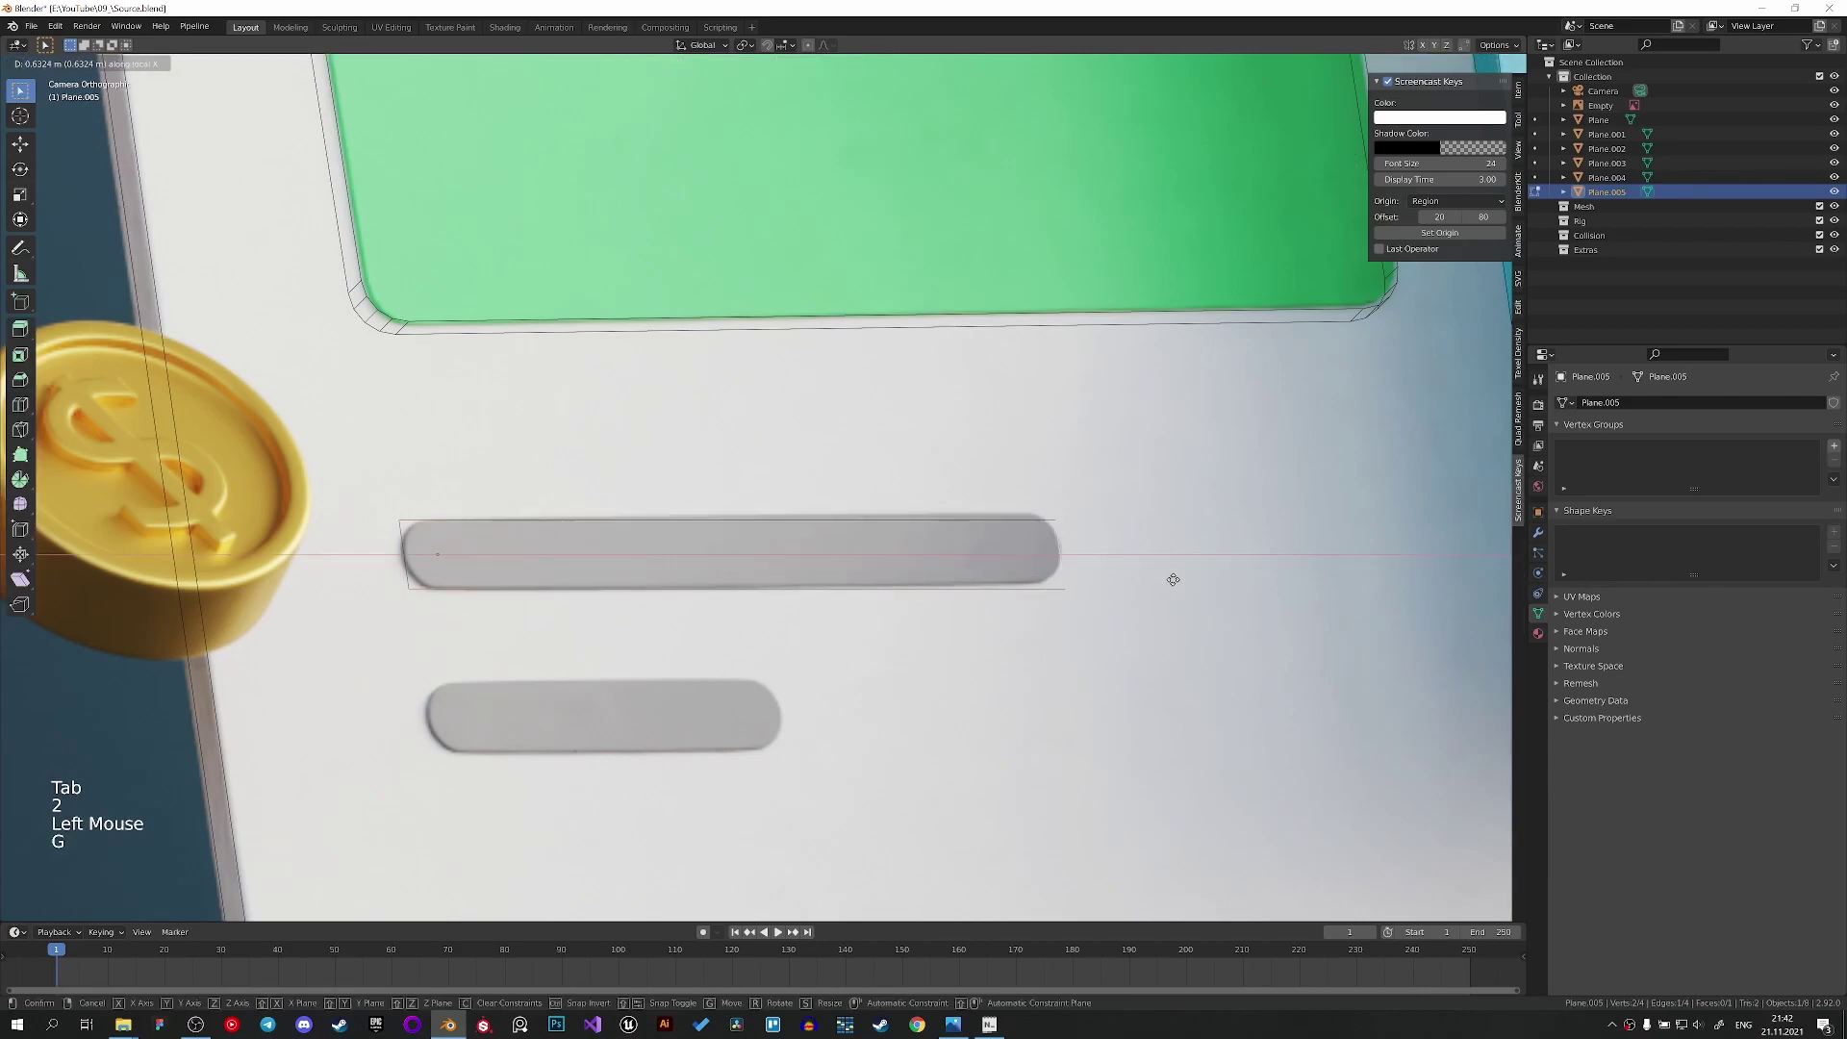
scroll("down", 3)
key("Tab")
scroll("up", 3)
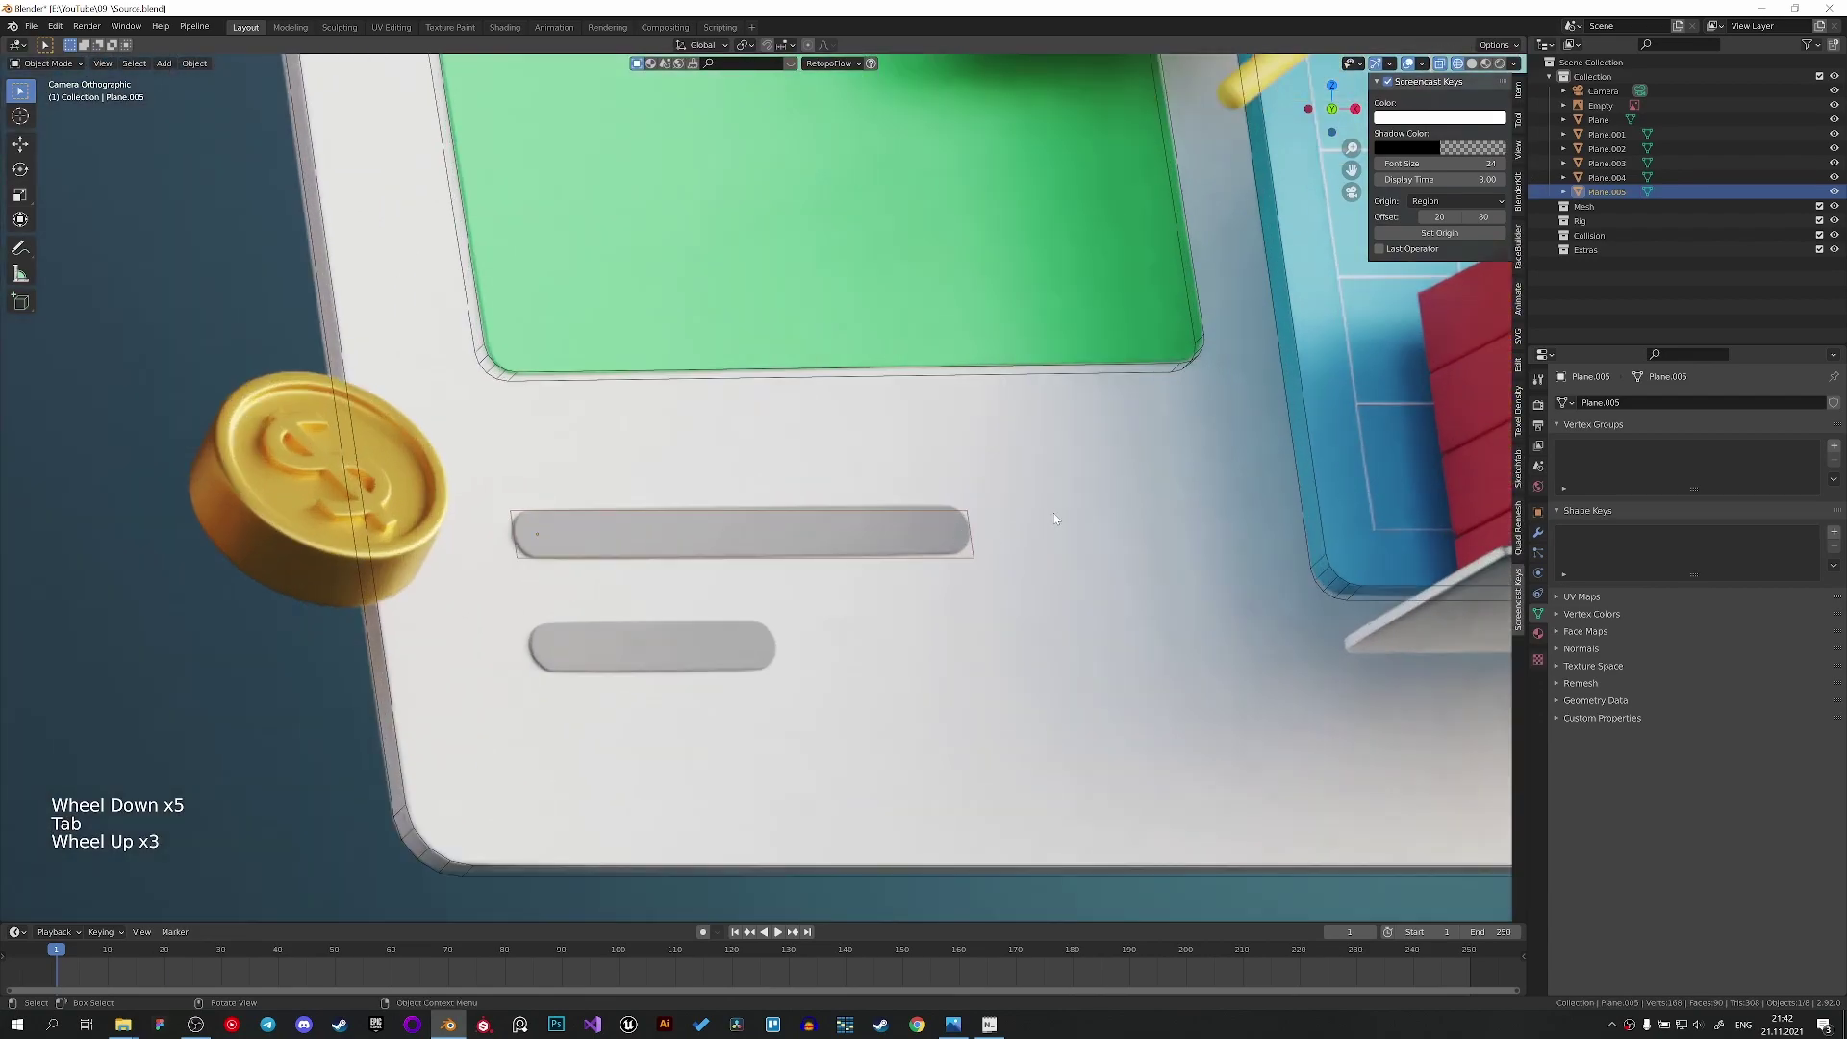
scroll("up", 3)
scroll("up", 3)
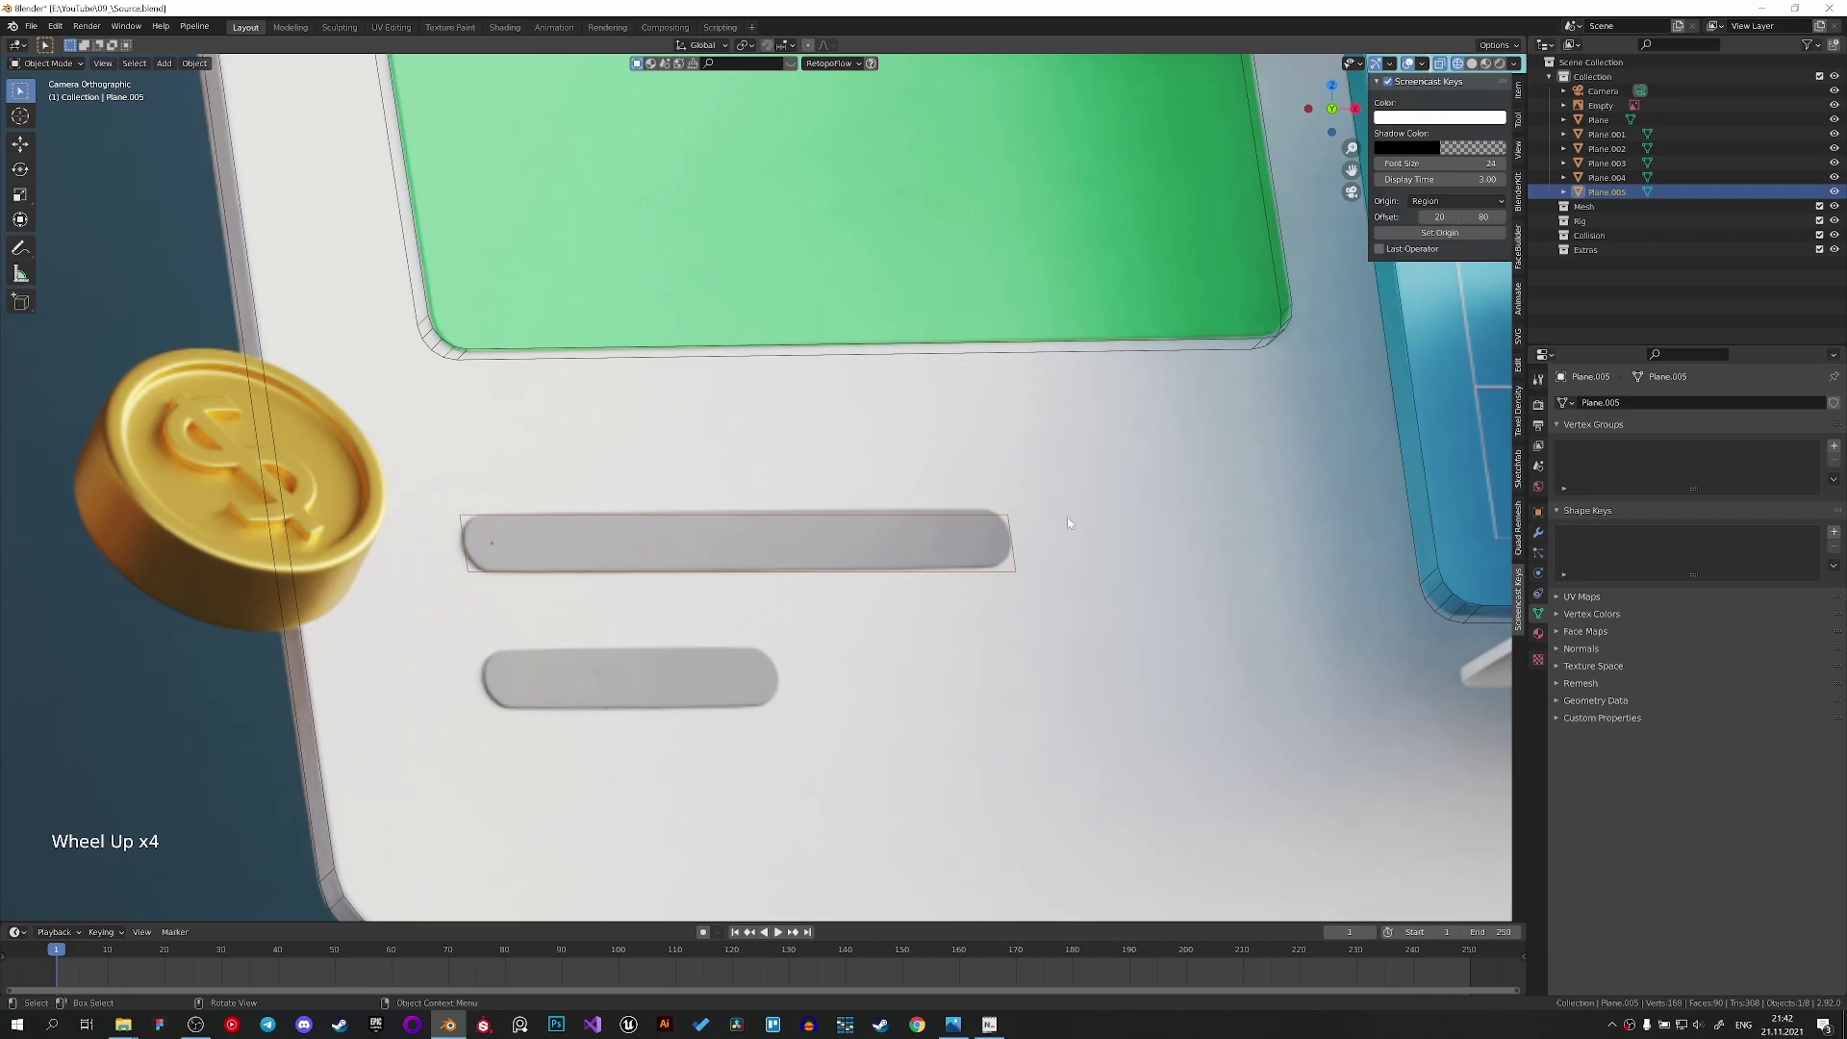
Tilt the plane to match the long bar's angle, zooming to check the fit.
key("r")
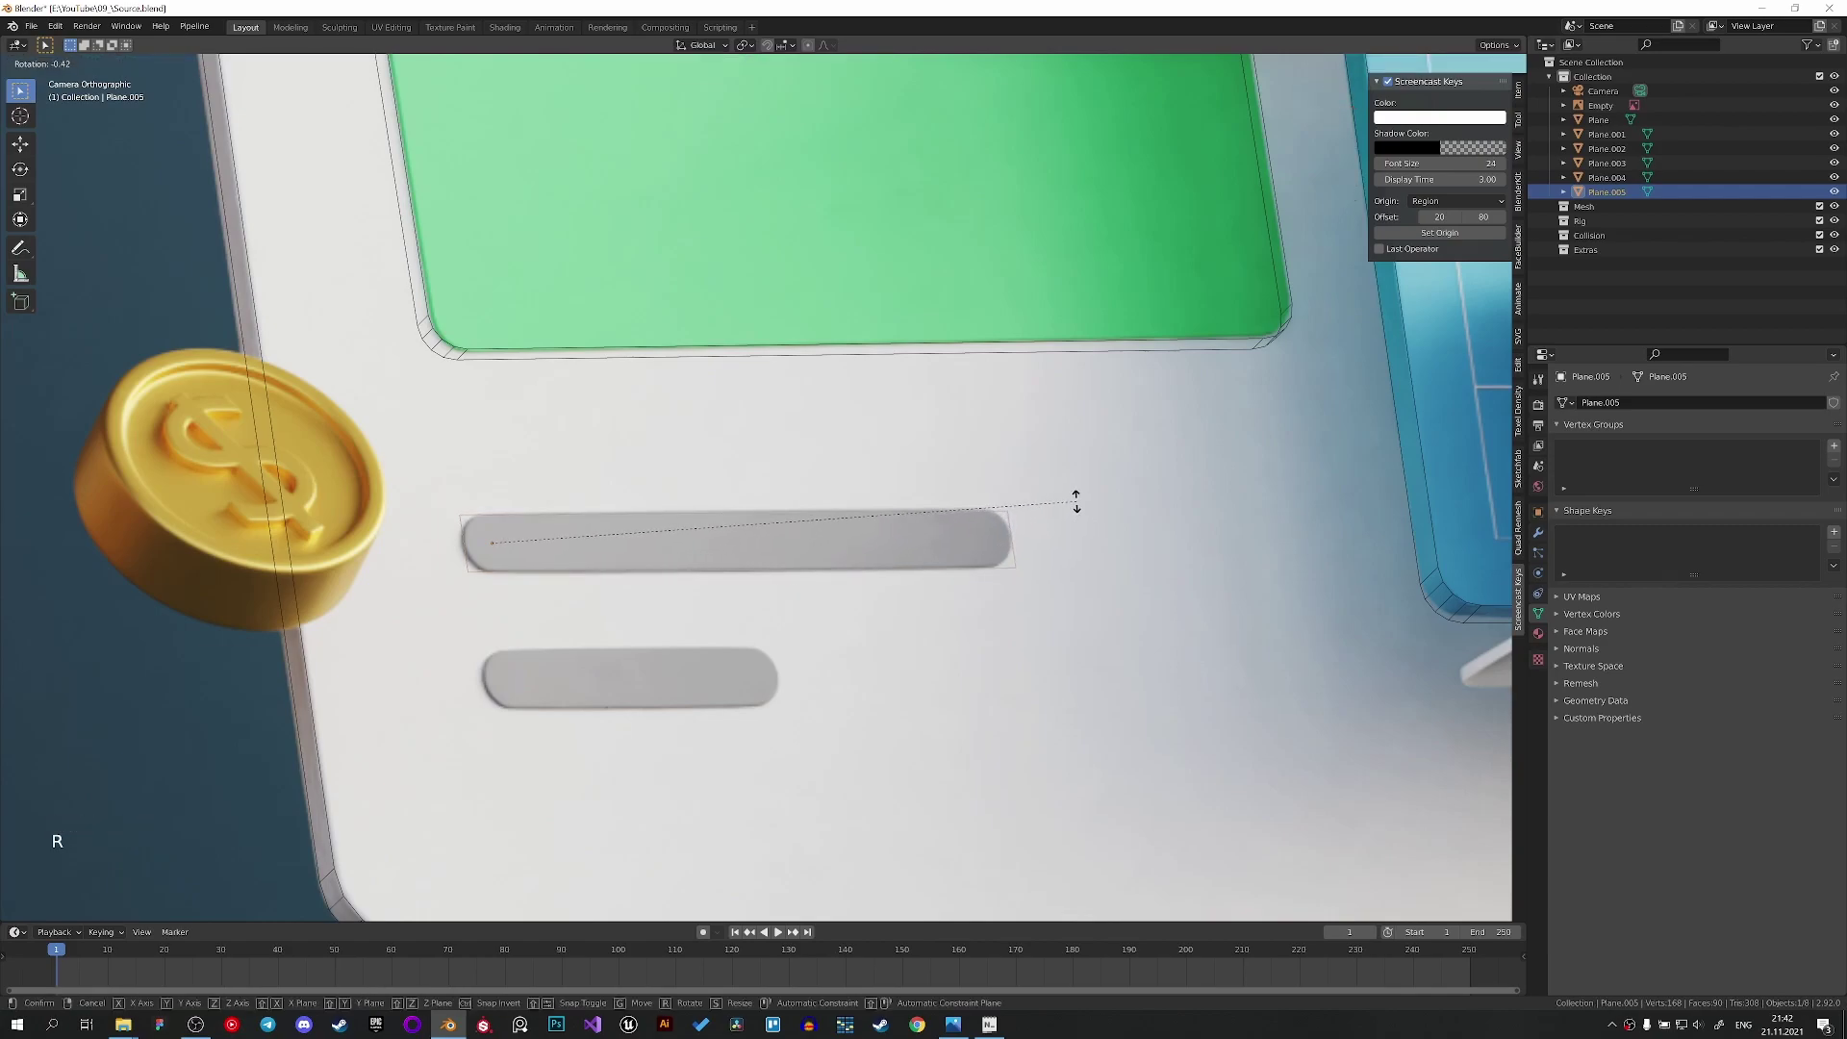
scroll("down", 3)
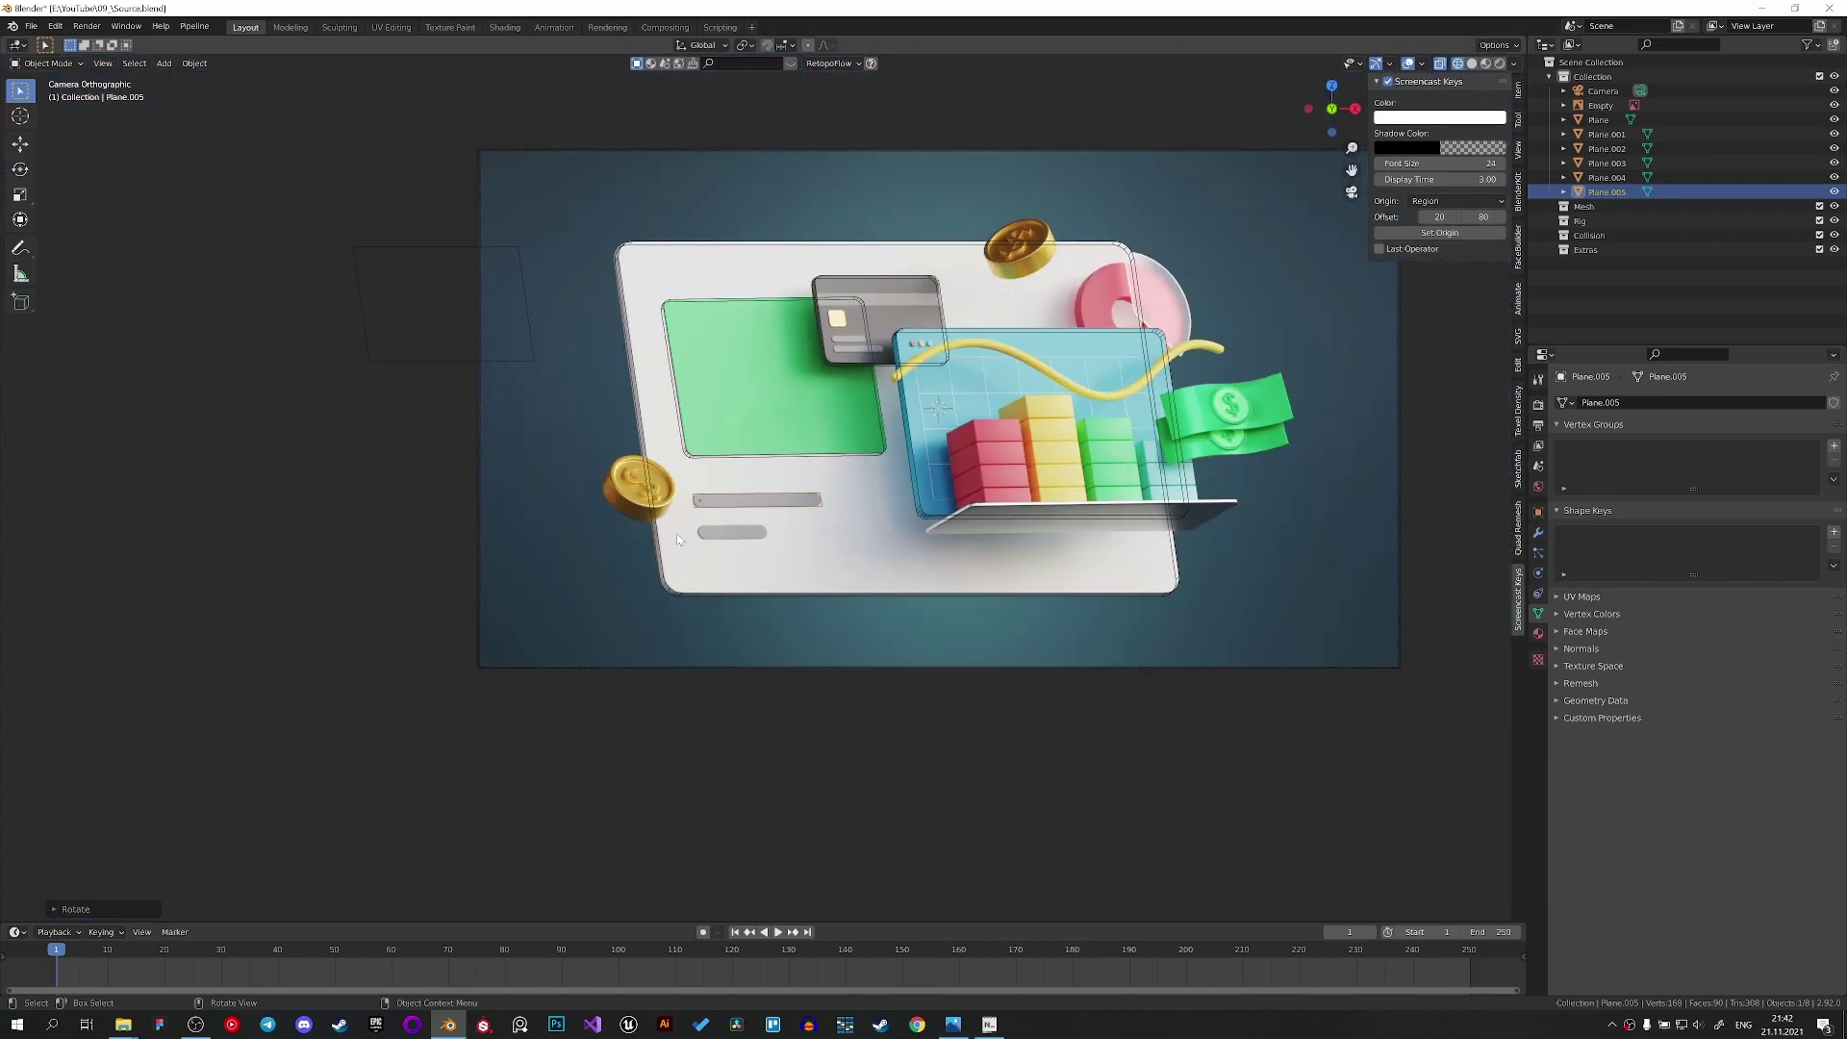
scroll("up", 3)
scroll("down", 3)
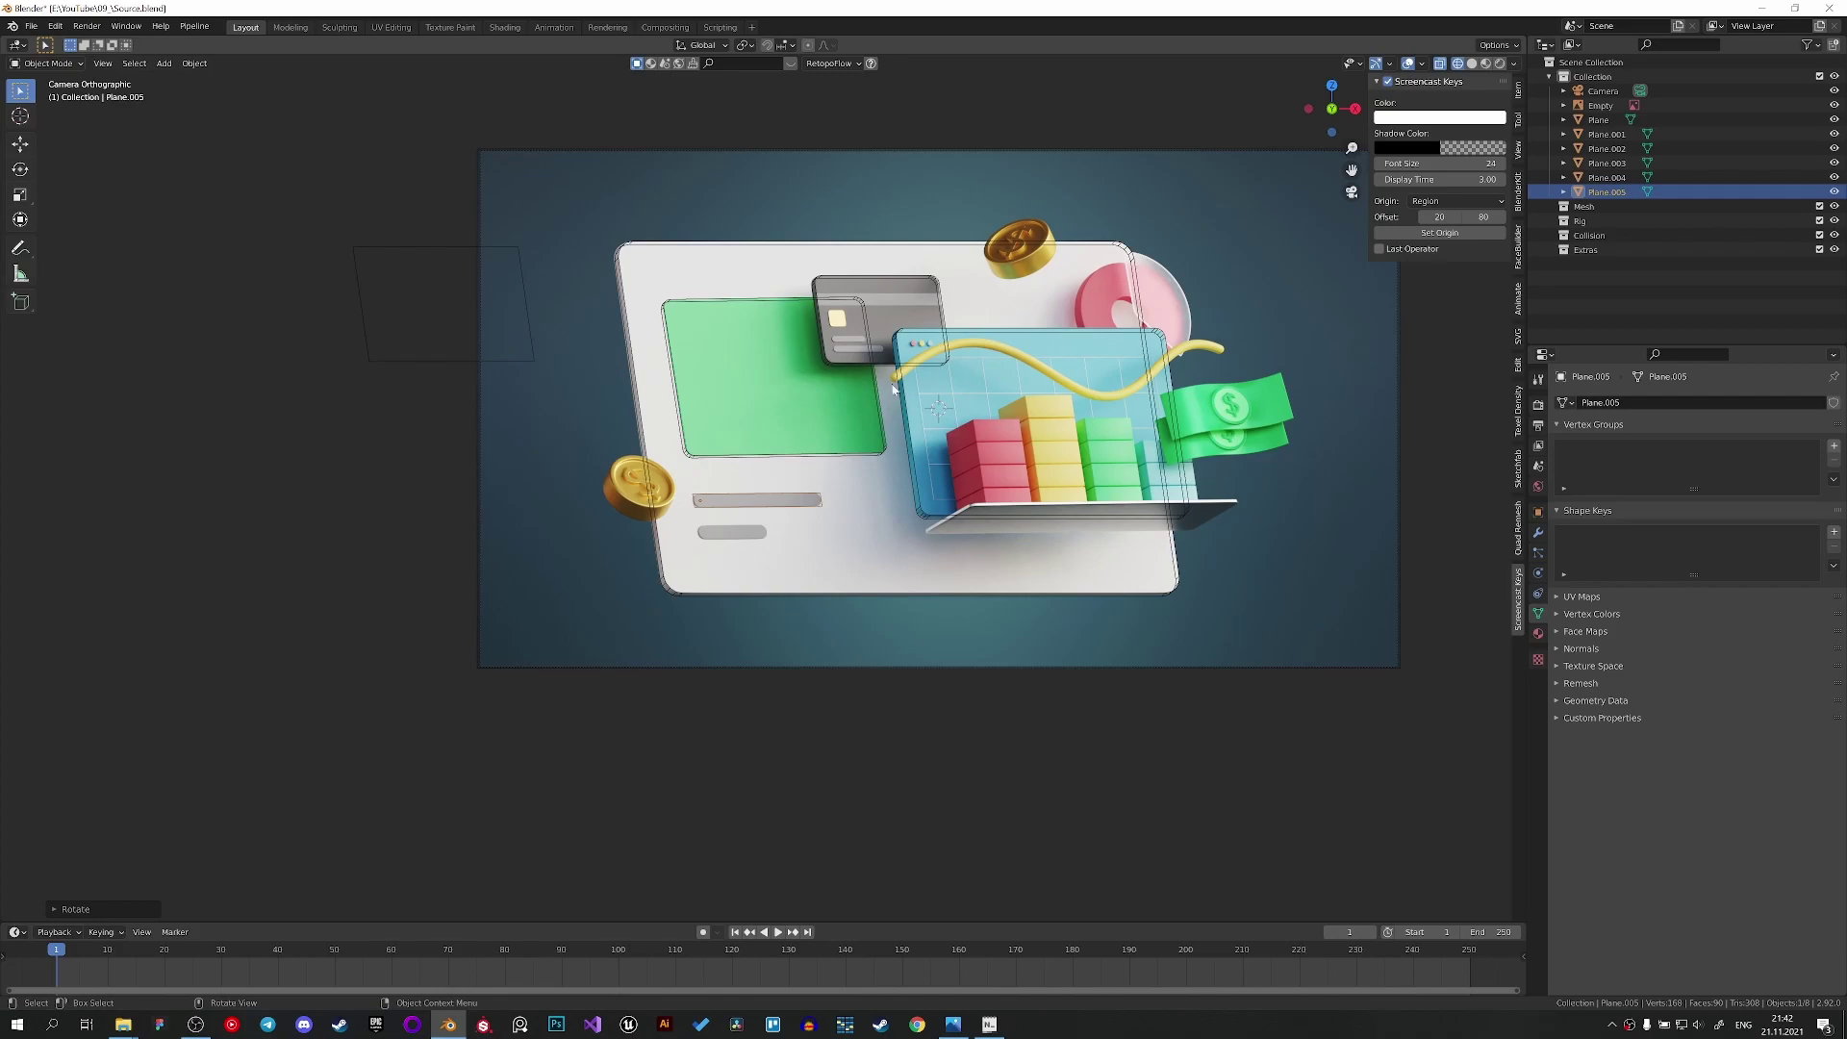
scroll("up", 3)
scroll("down", 3)
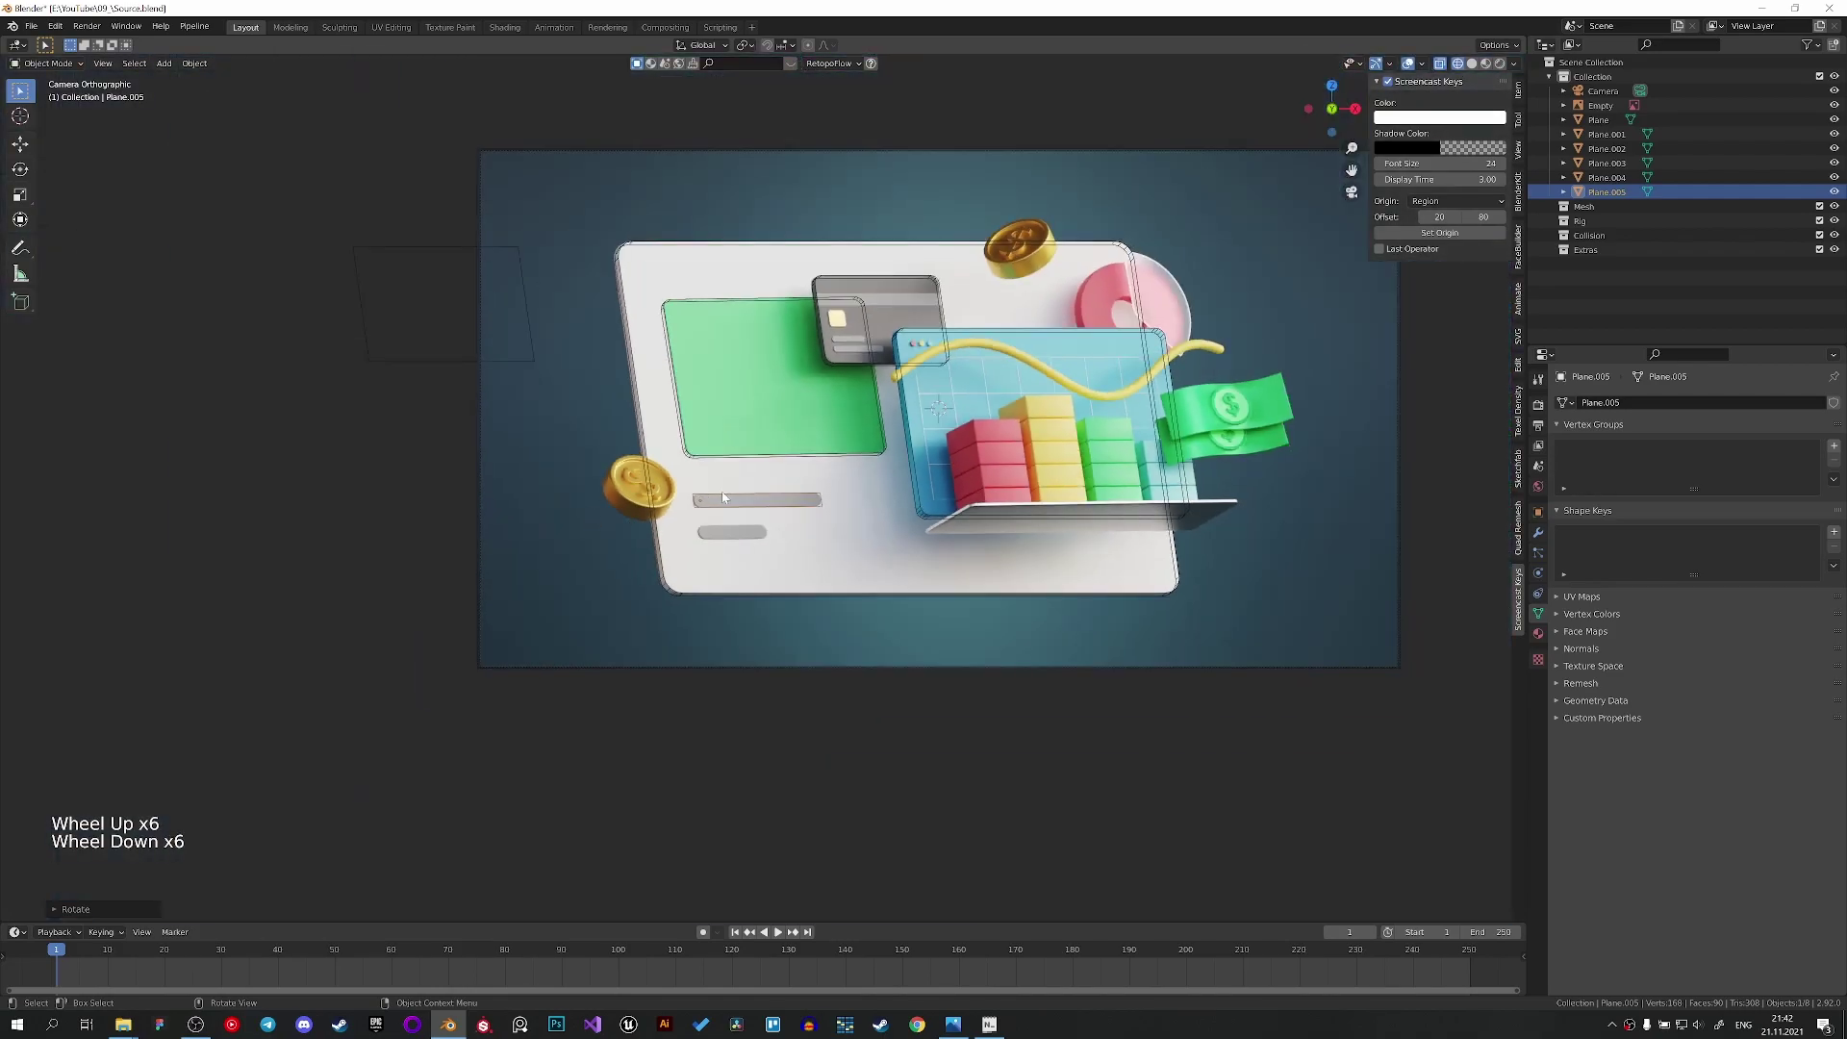
scroll("down", 3)
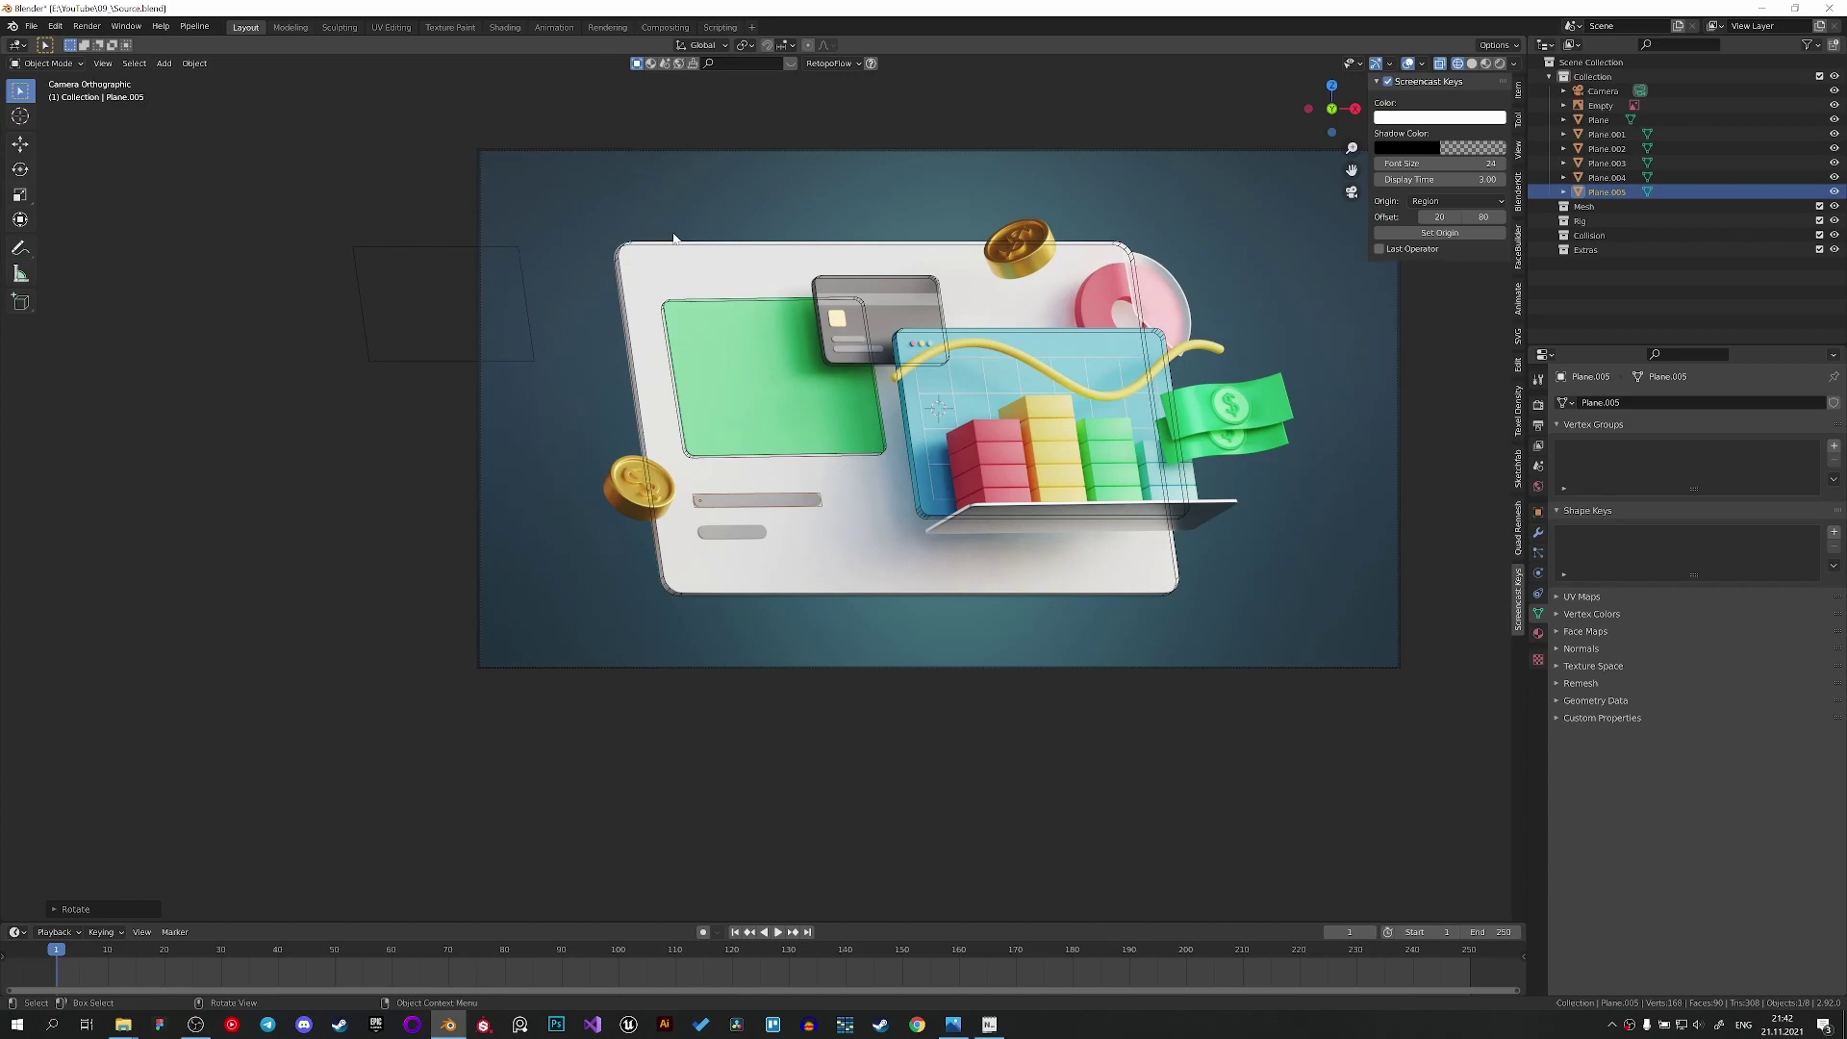
scroll("up", 3)
Apply the cover's transforms, finish its rounded thickened edges, and duplicate it for the next bar.
key("ctrl+a")
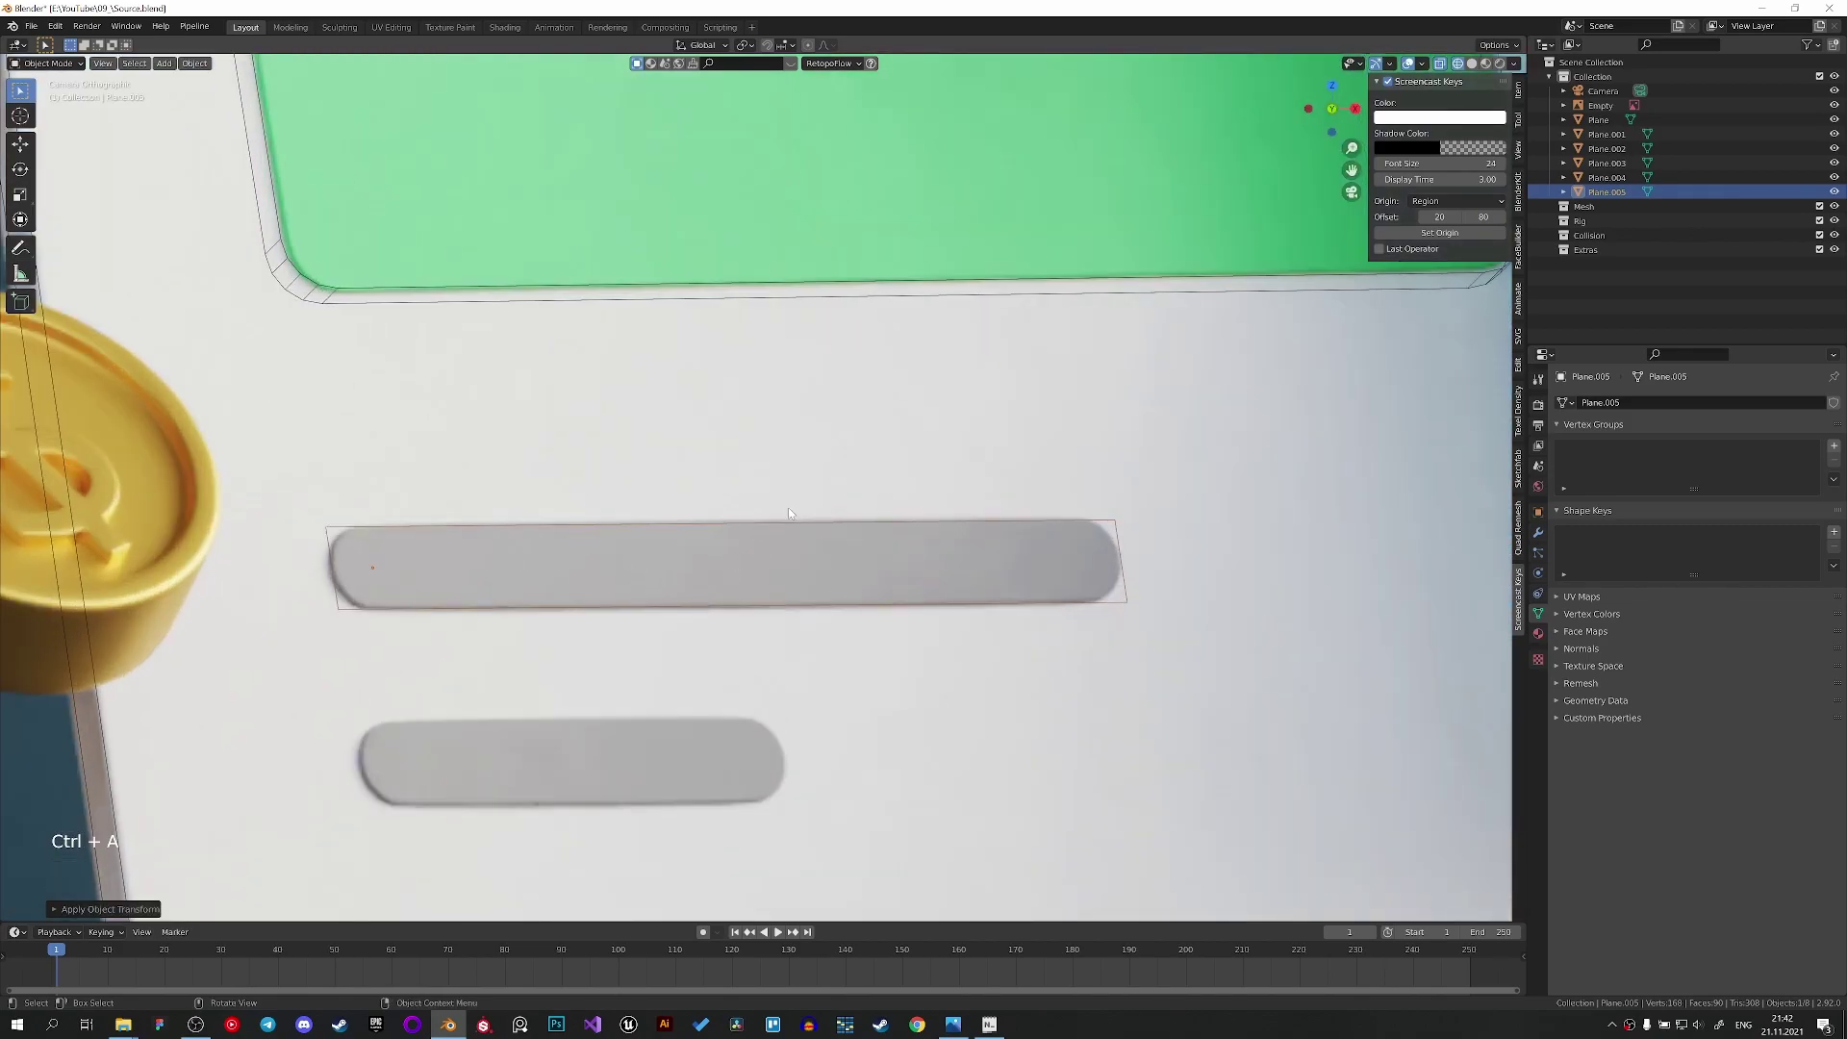
scroll("down", 3)
scroll("down", 3)
scroll("up", 3)
scroll("up", 3)
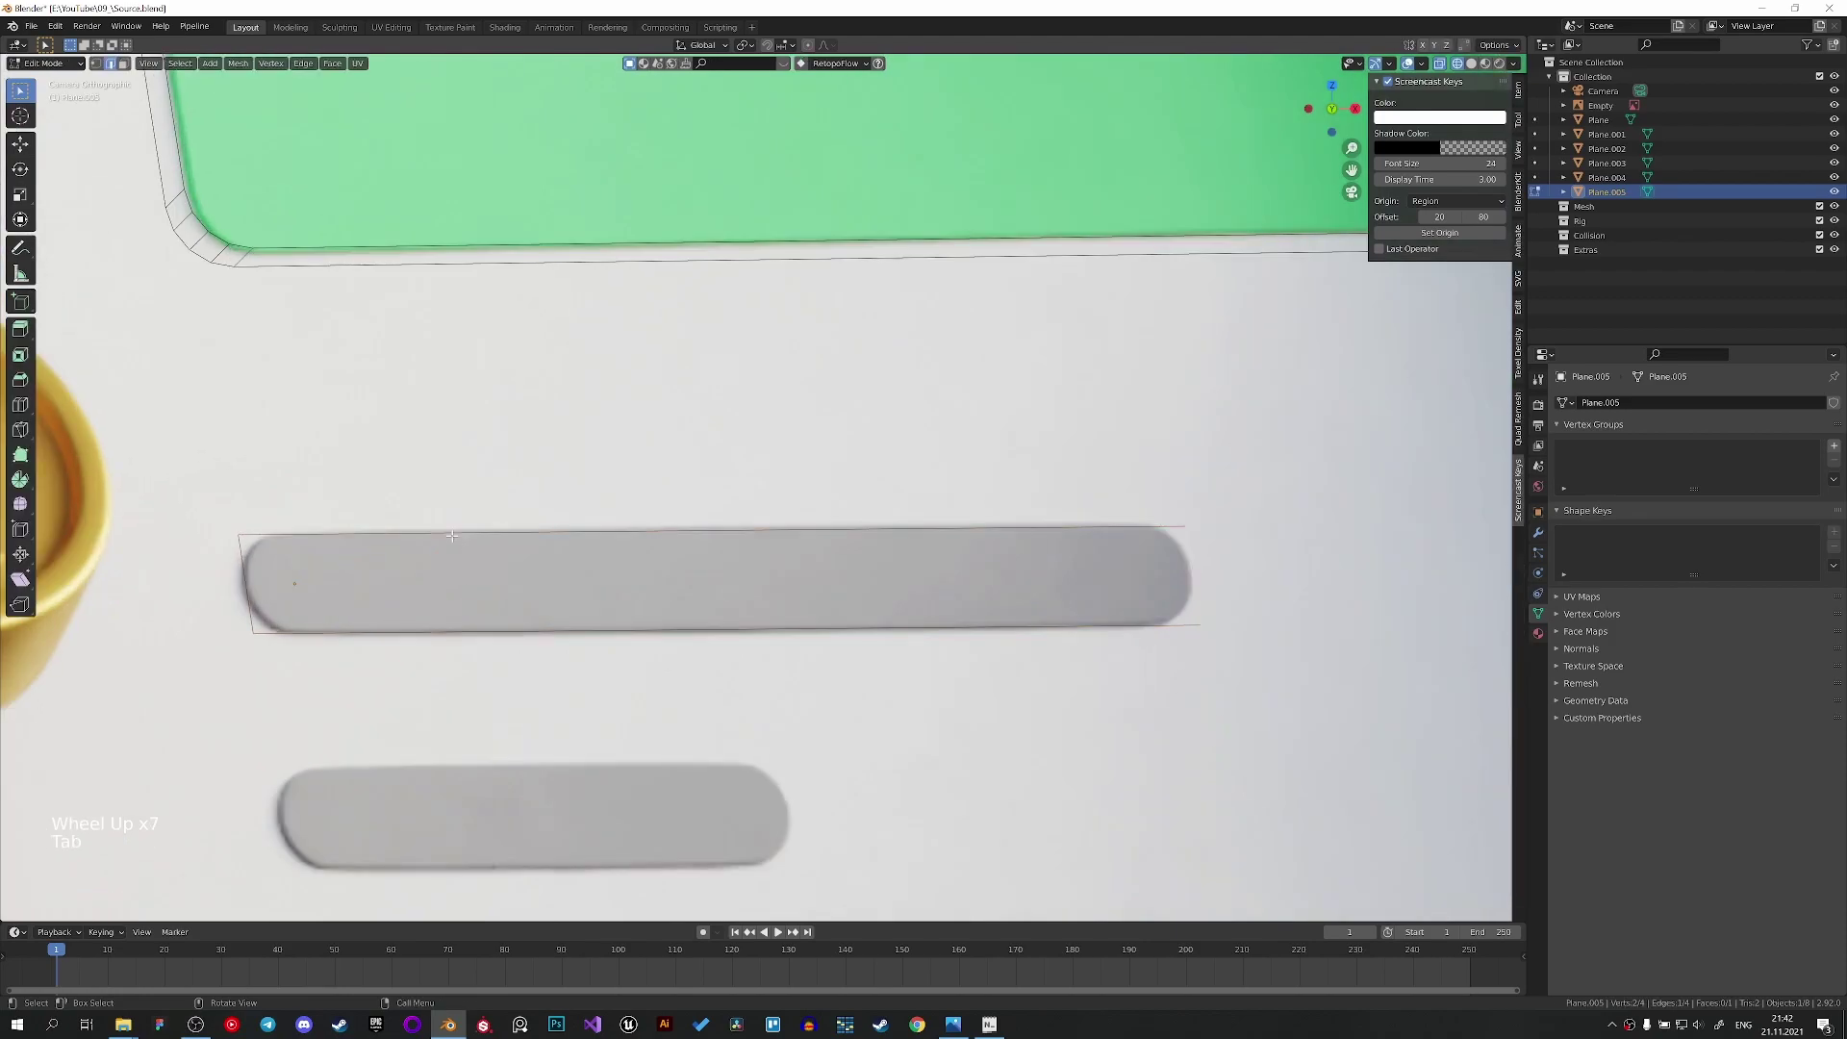
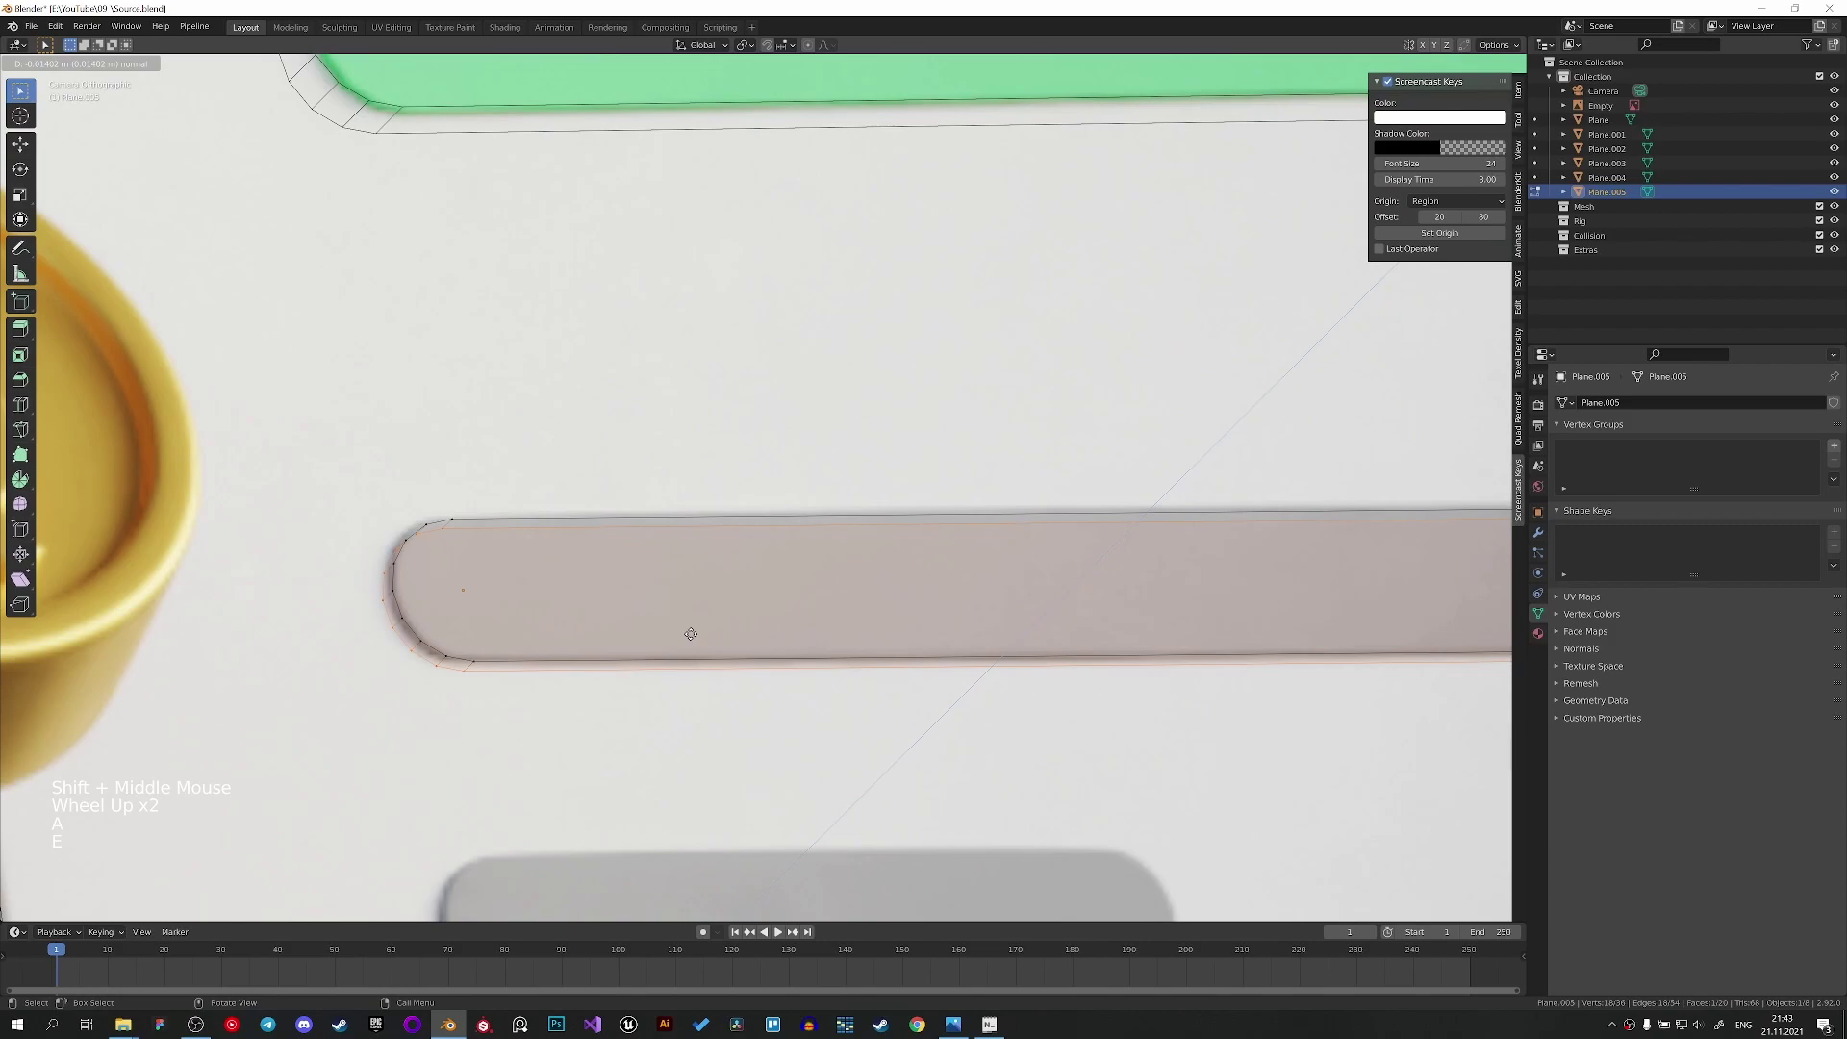
scroll("down", 3)
key("Tab")
key("shift+d")
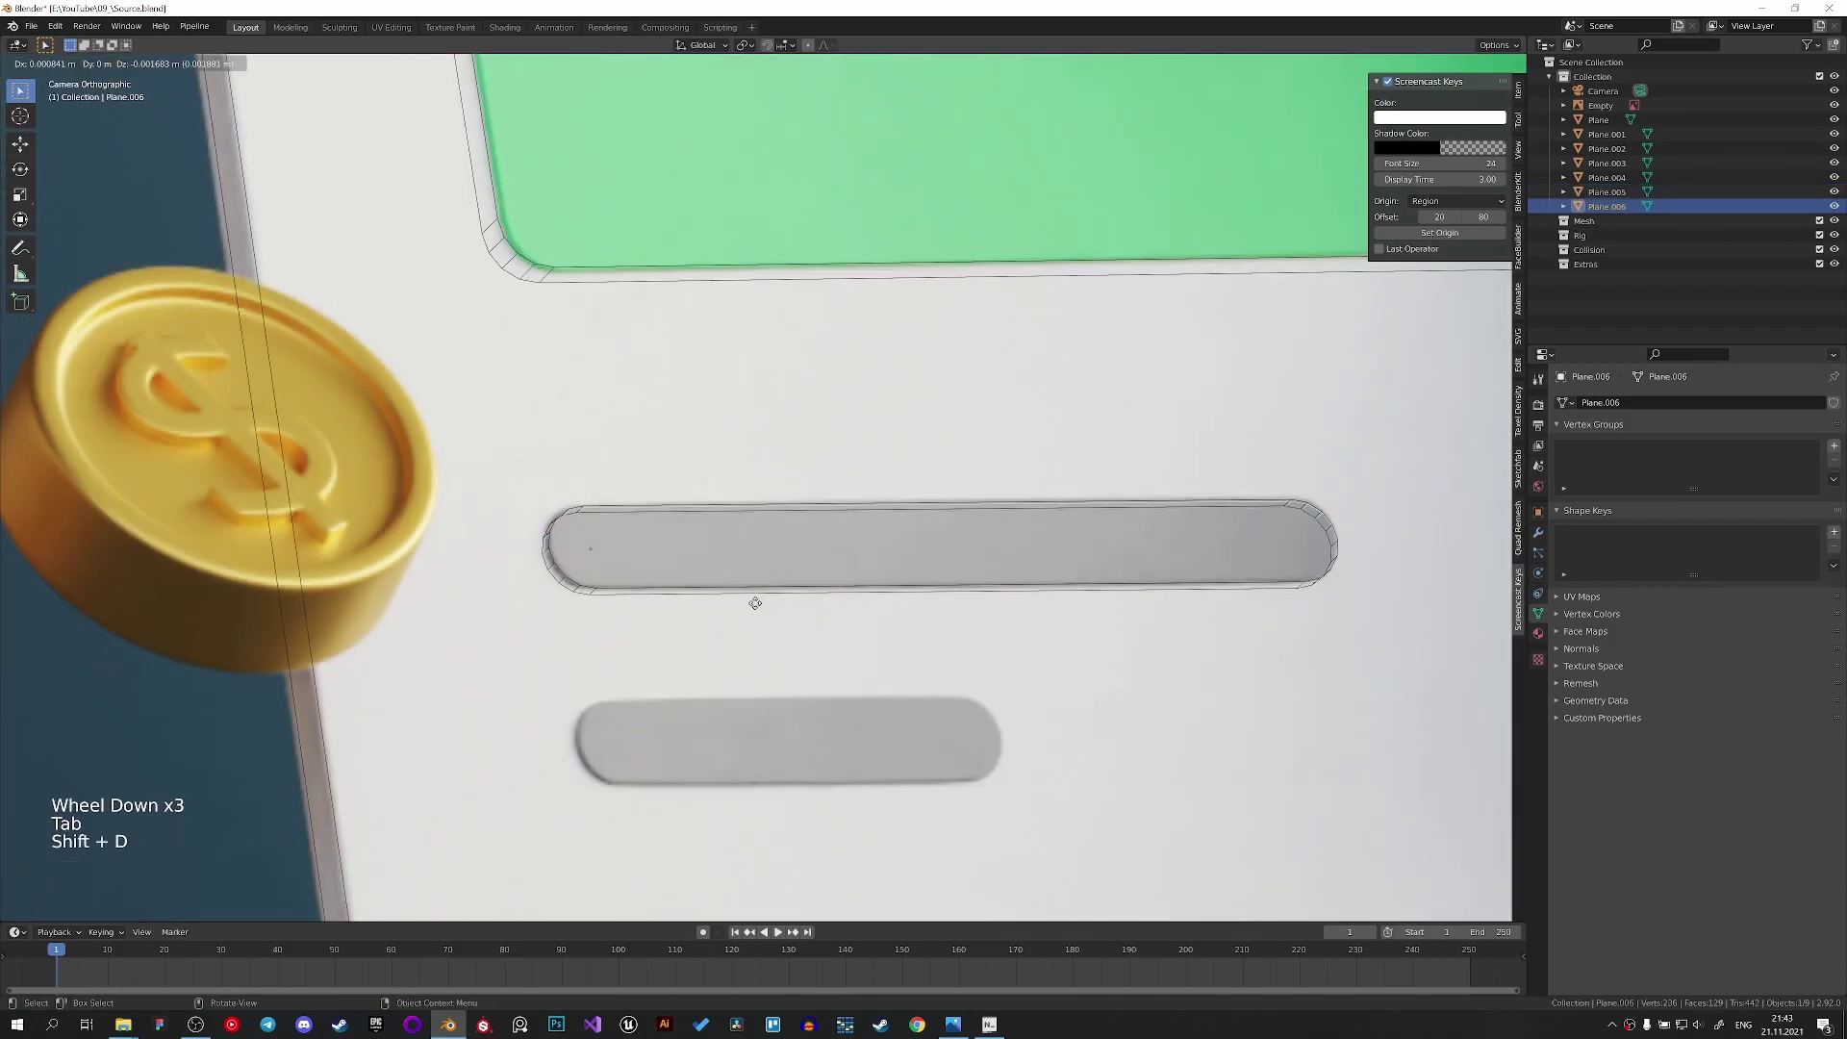
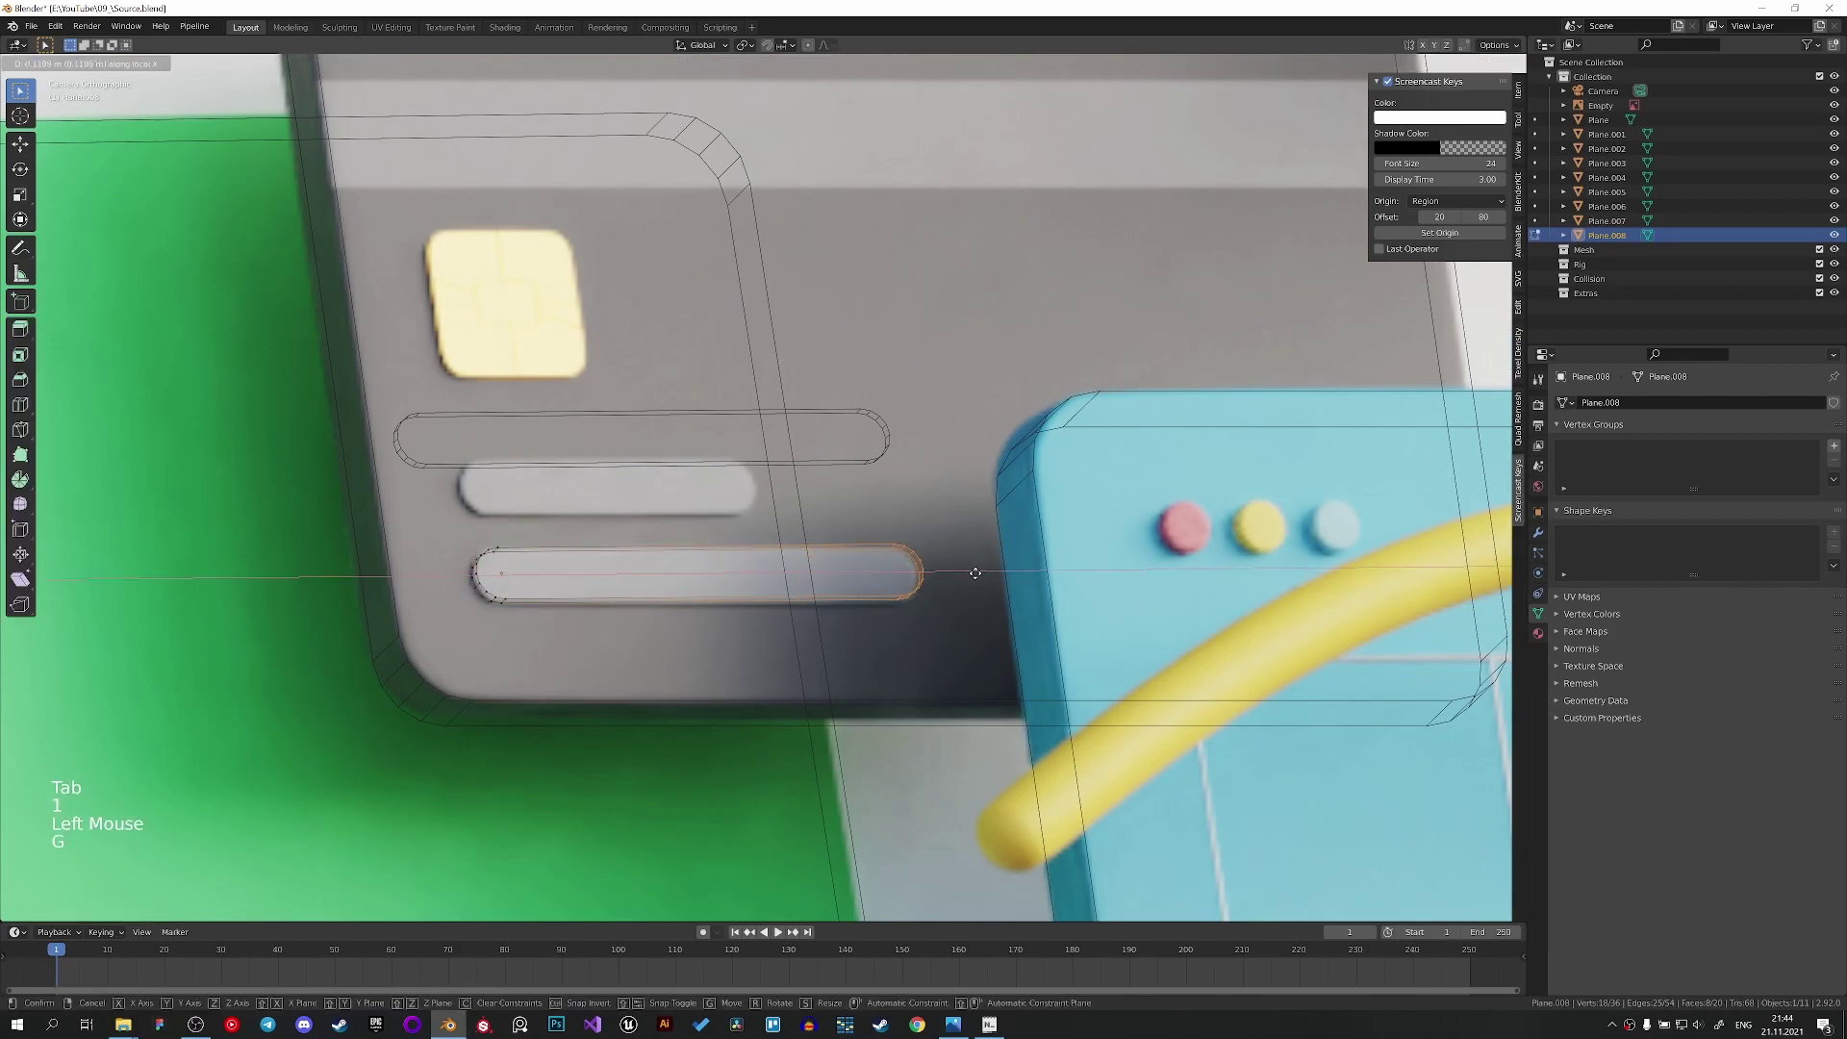
Position the longer stripe below the first one, finish its shape, and save the scene.
key("Tab")
key("g")
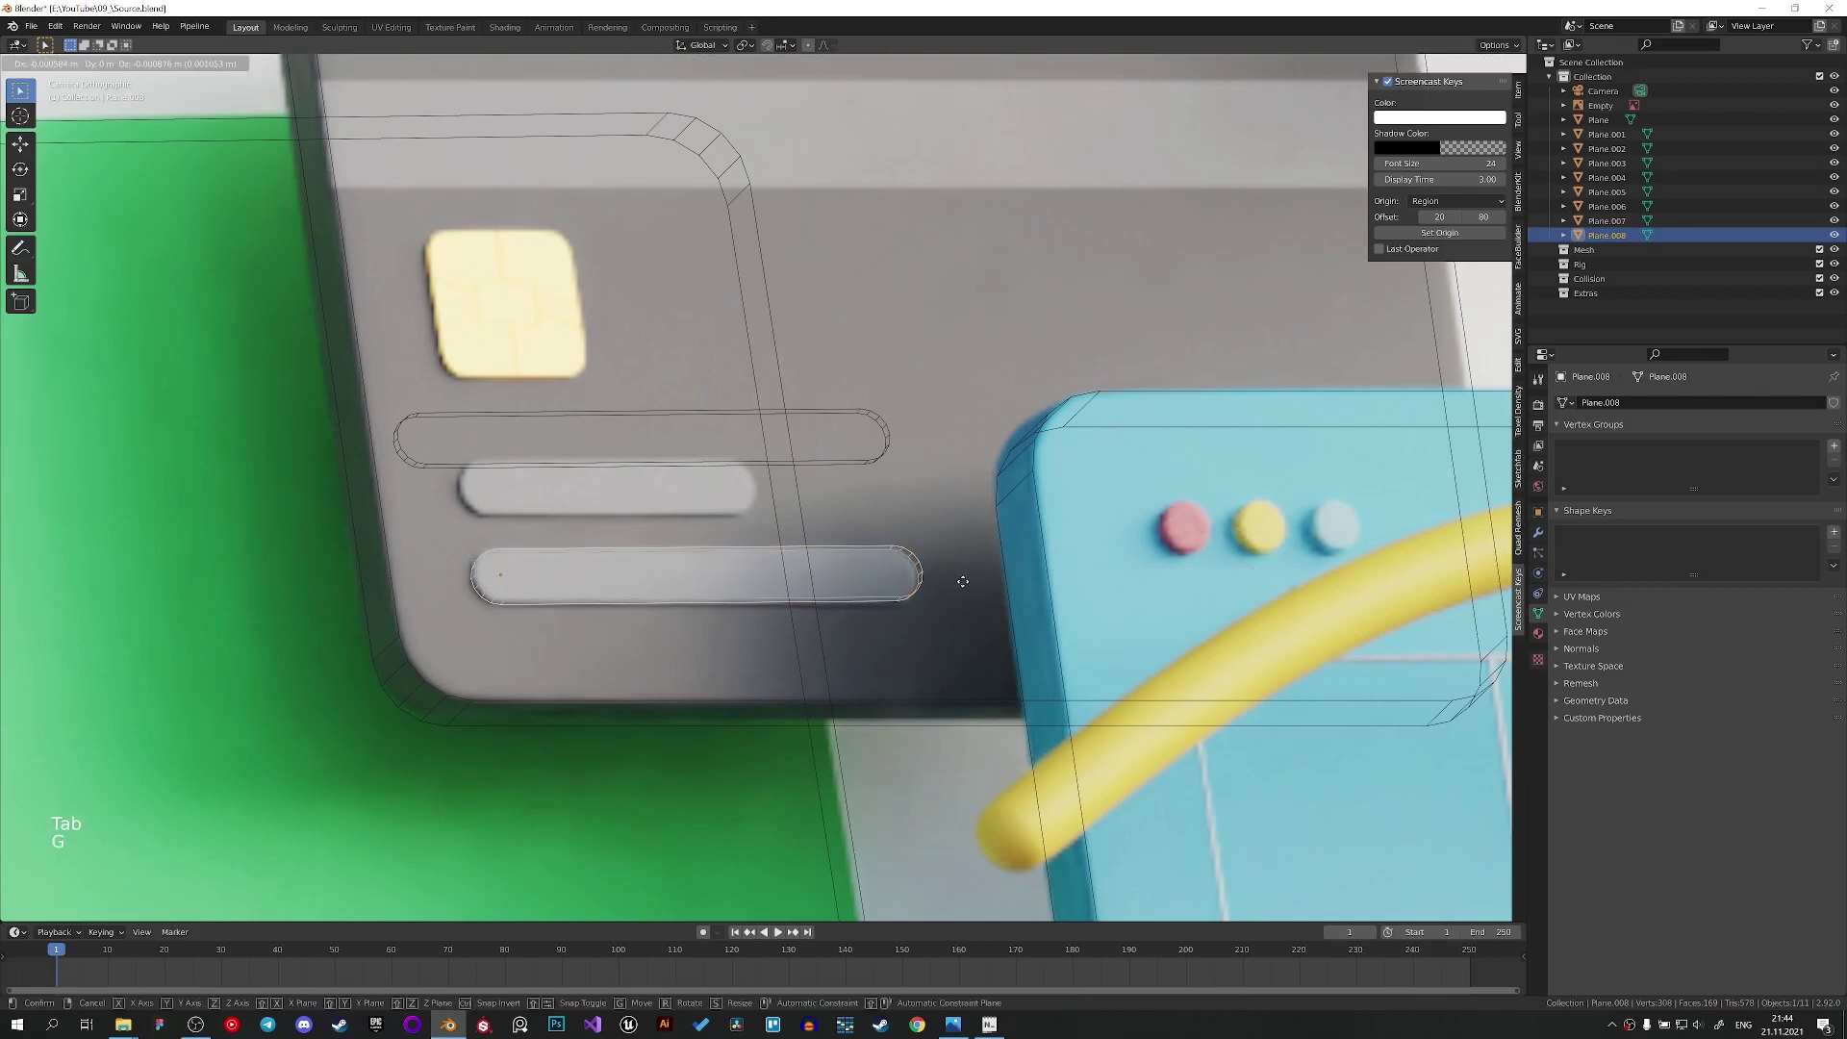
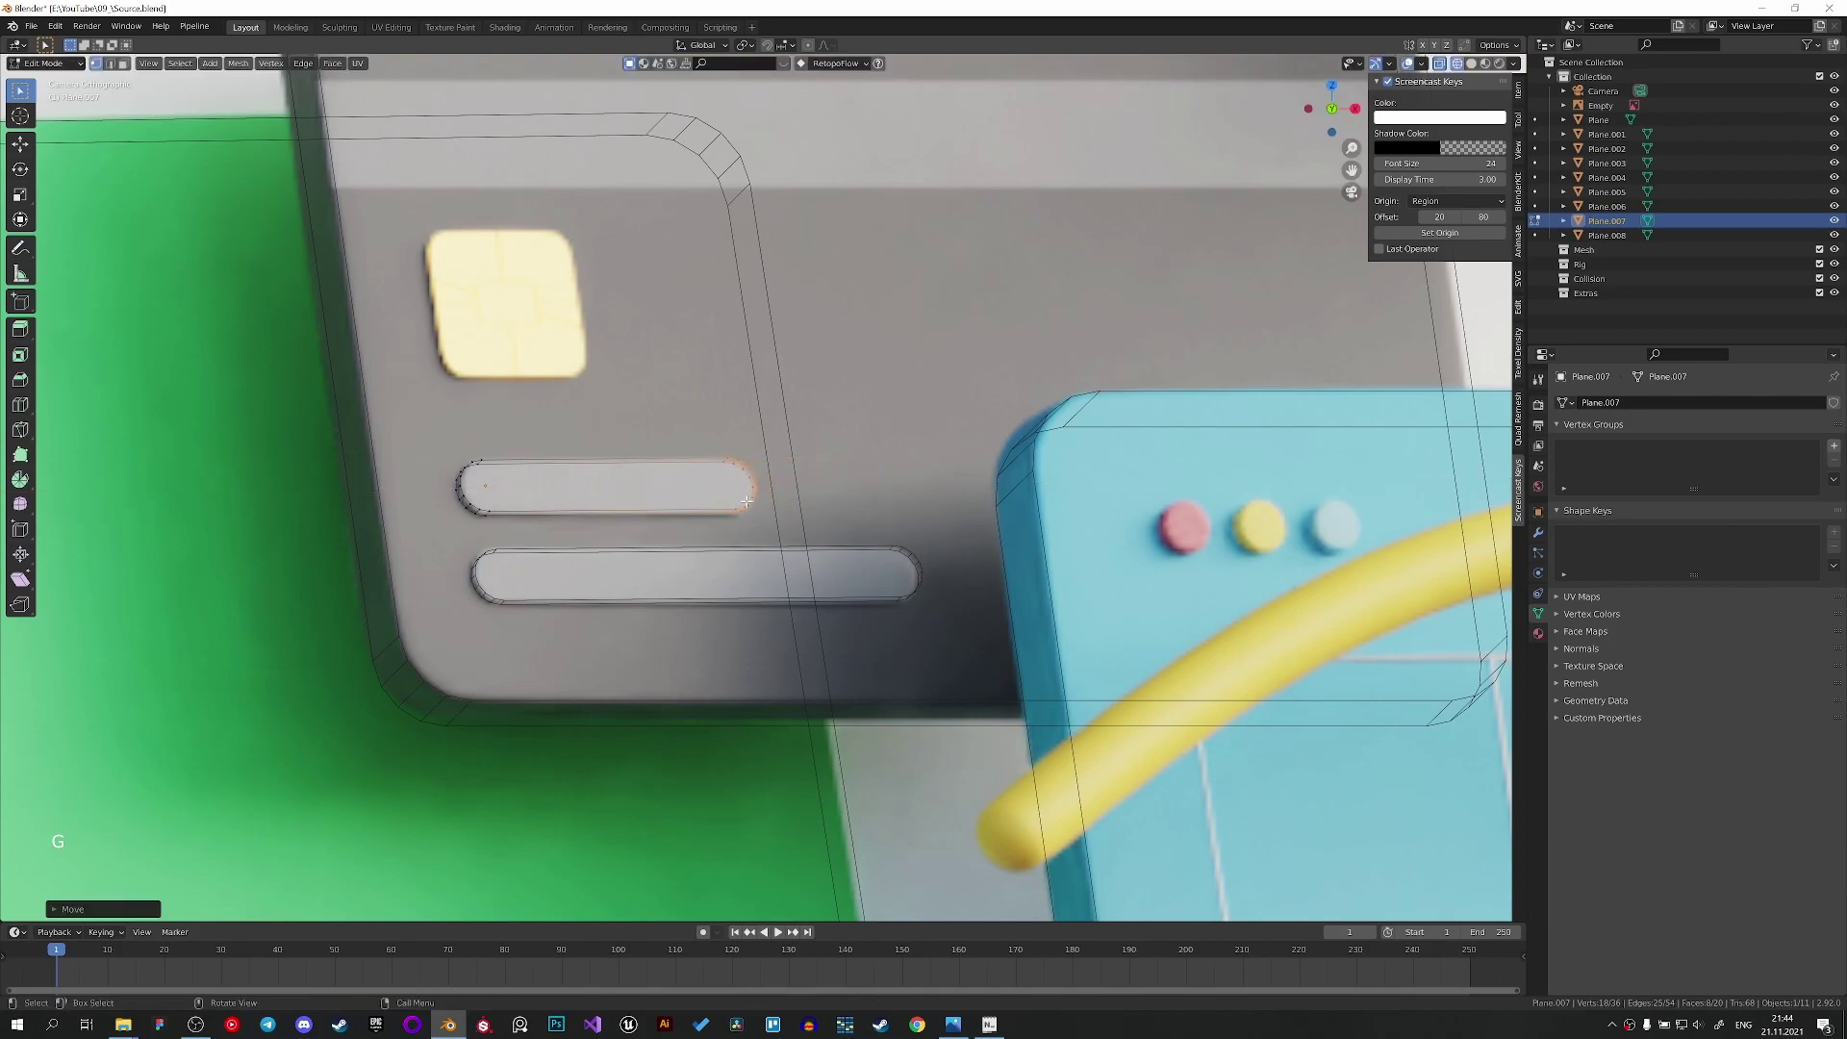
scroll("down", 3)
key("Tab")
key("ctrl+s")
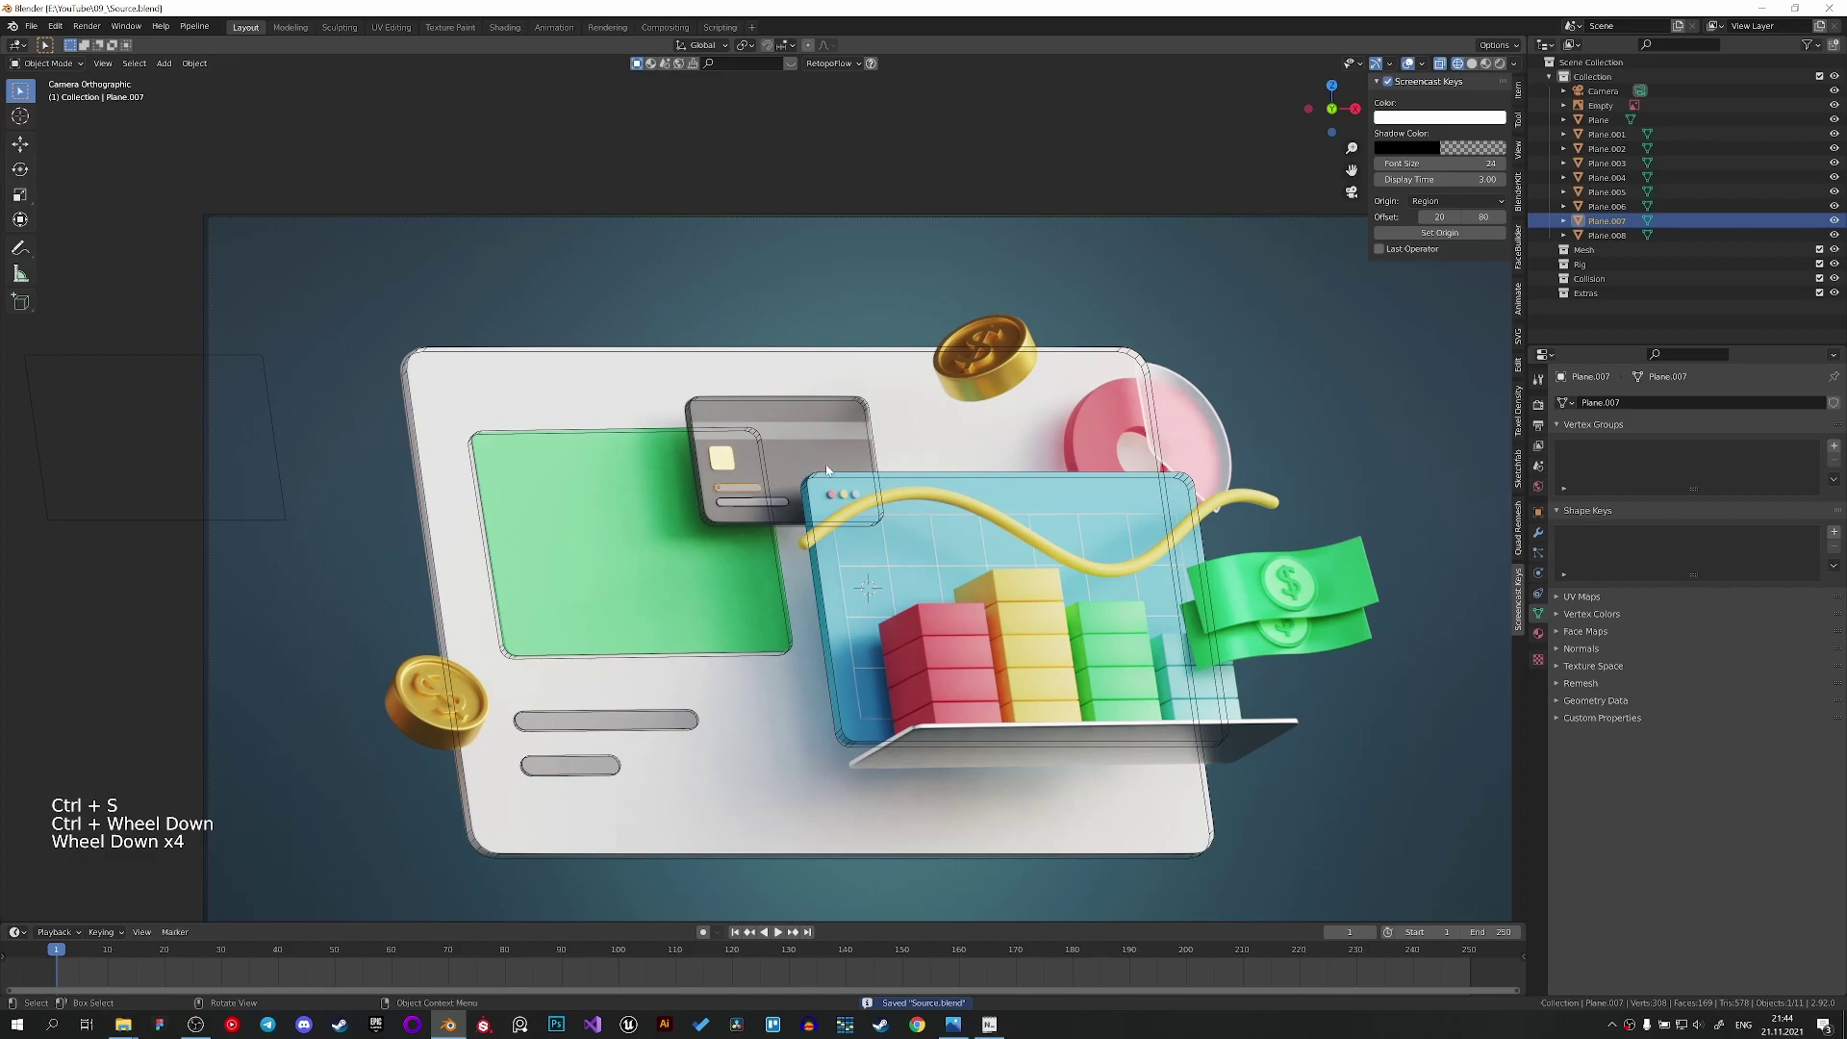
Duplicate a card piece and move and scale the copy until it sits over the yellow chip.
left_click(287, 511)
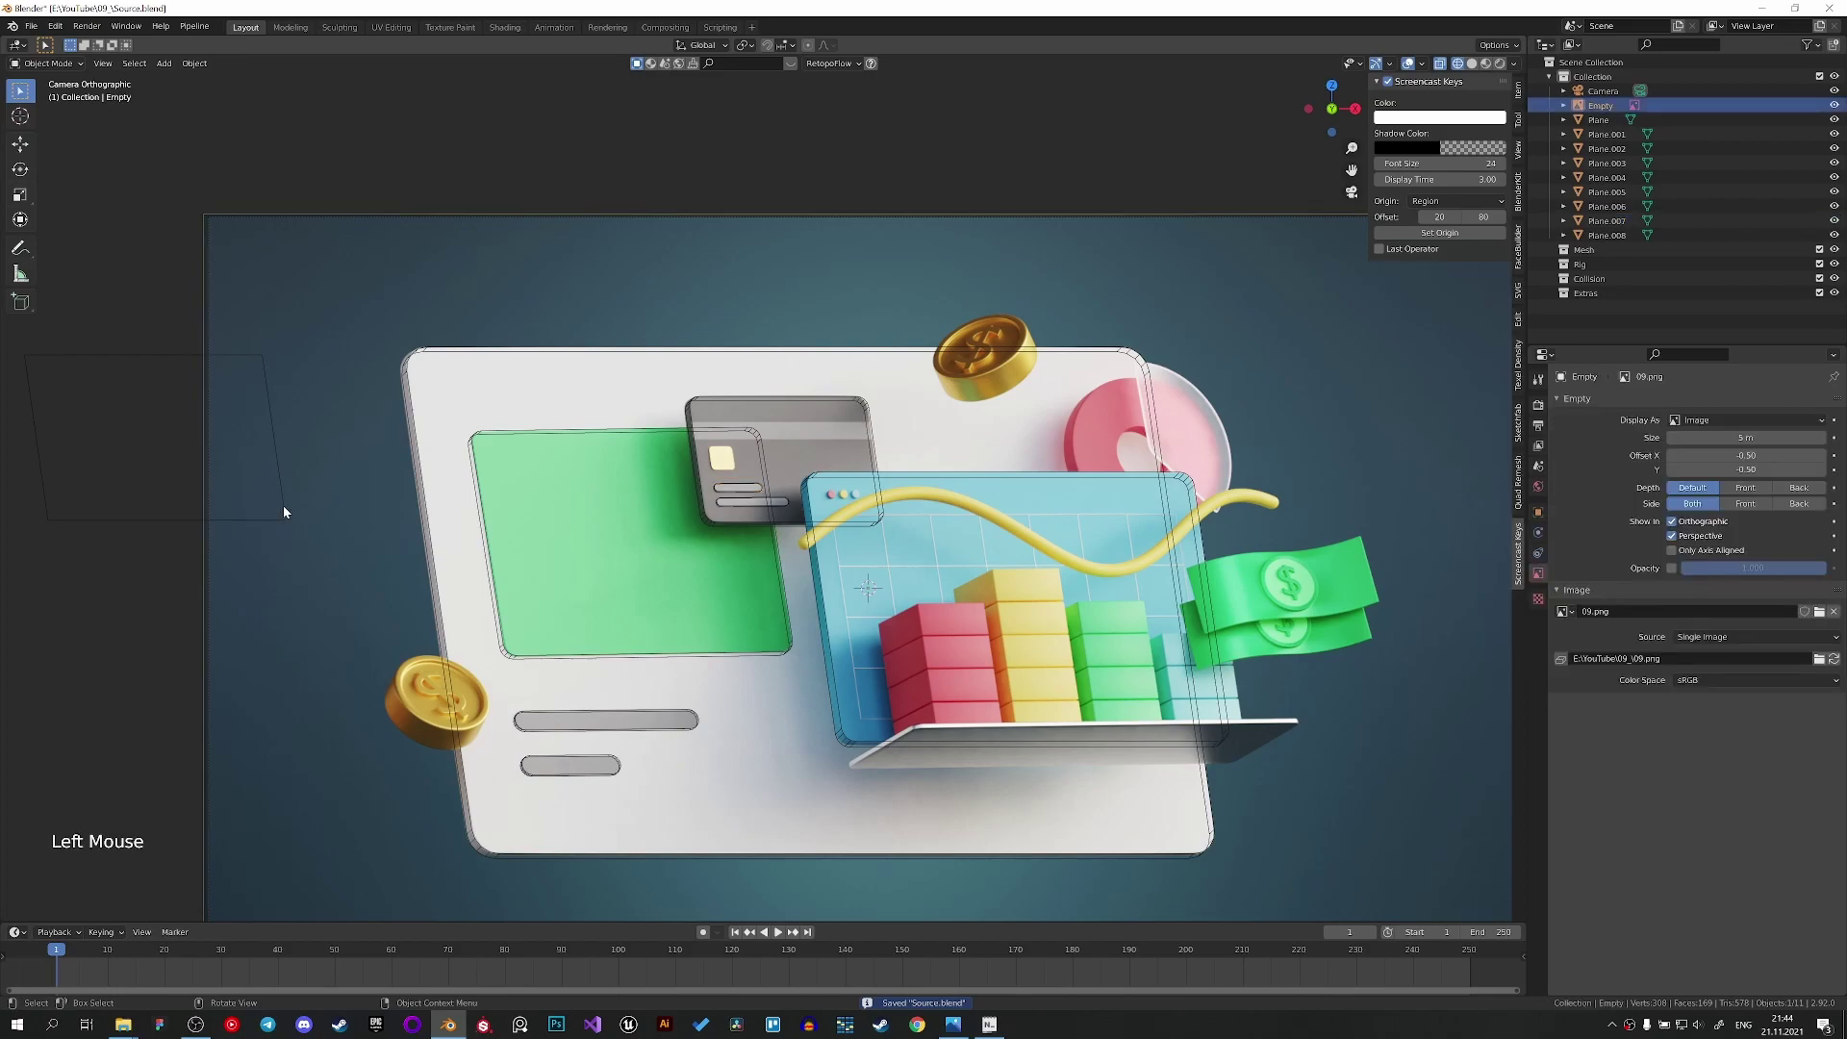
left_click(287, 505)
key("shift+d")
scroll("up", 3)
key("s")
scroll("up", 3)
key("g")
key("s")
key("g")
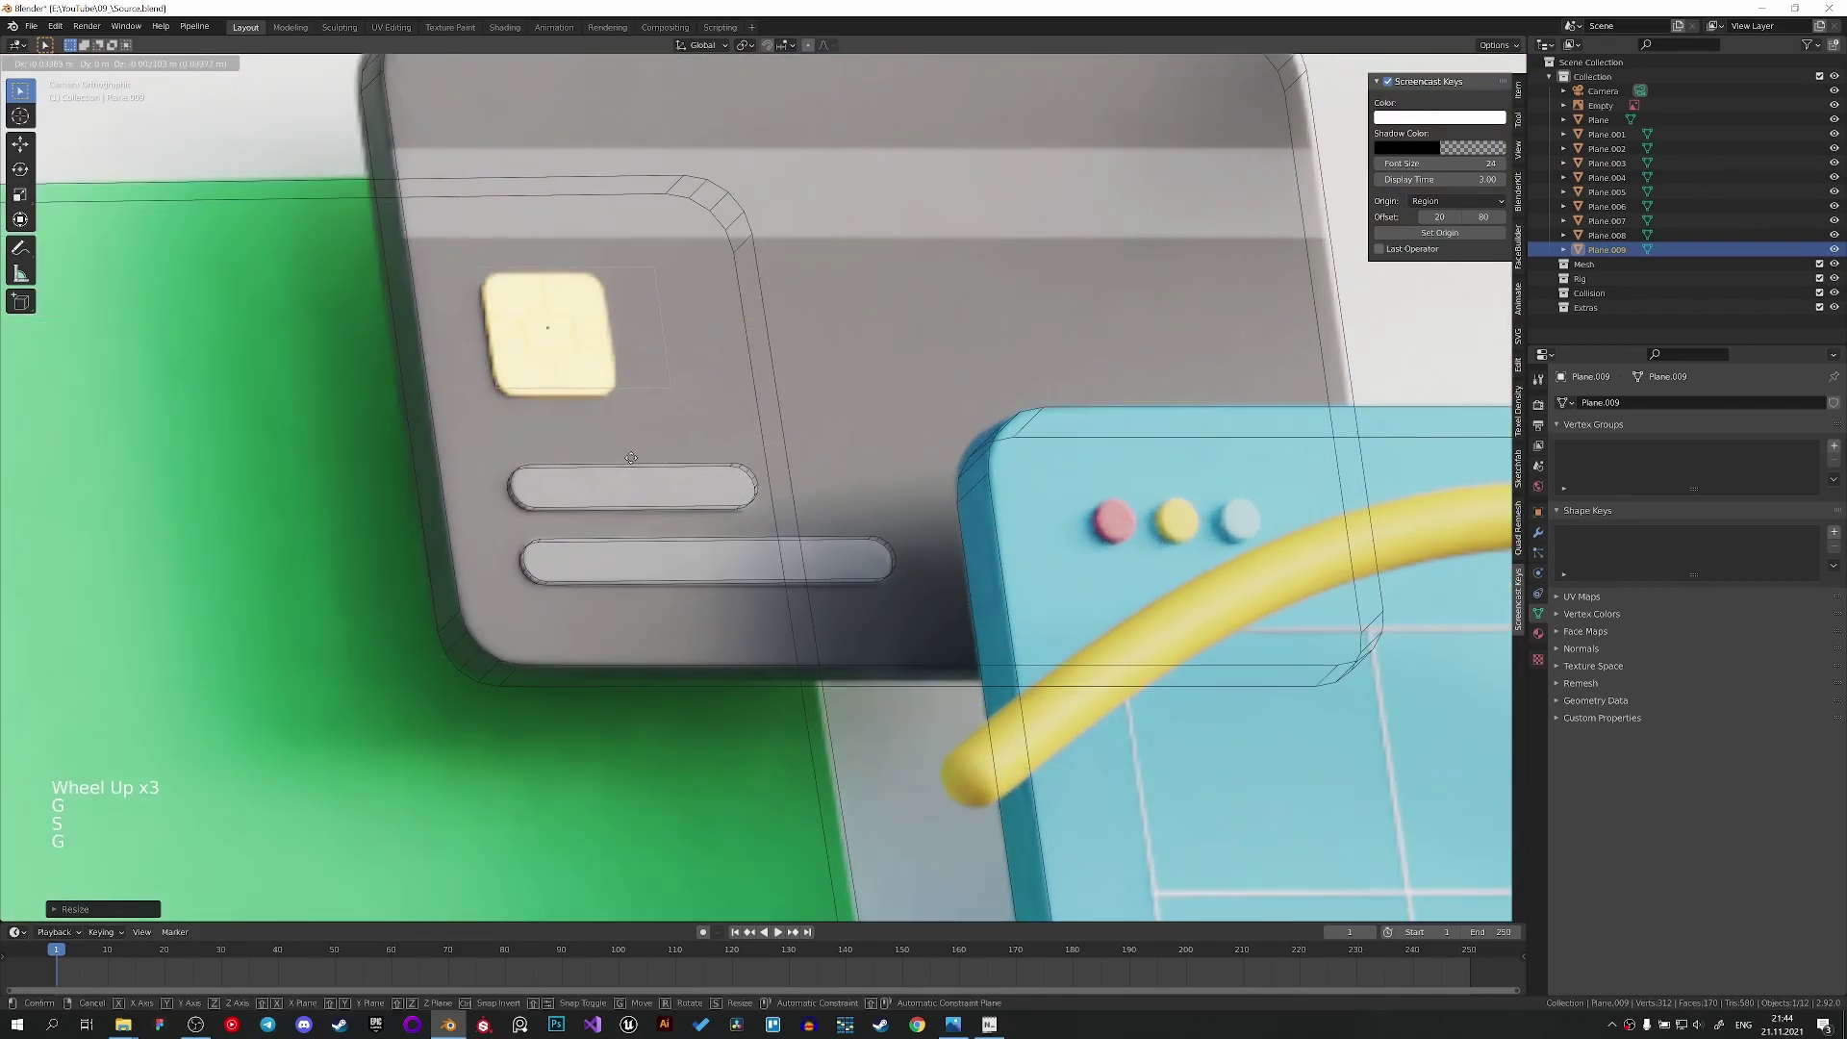
key("s")
key("g")
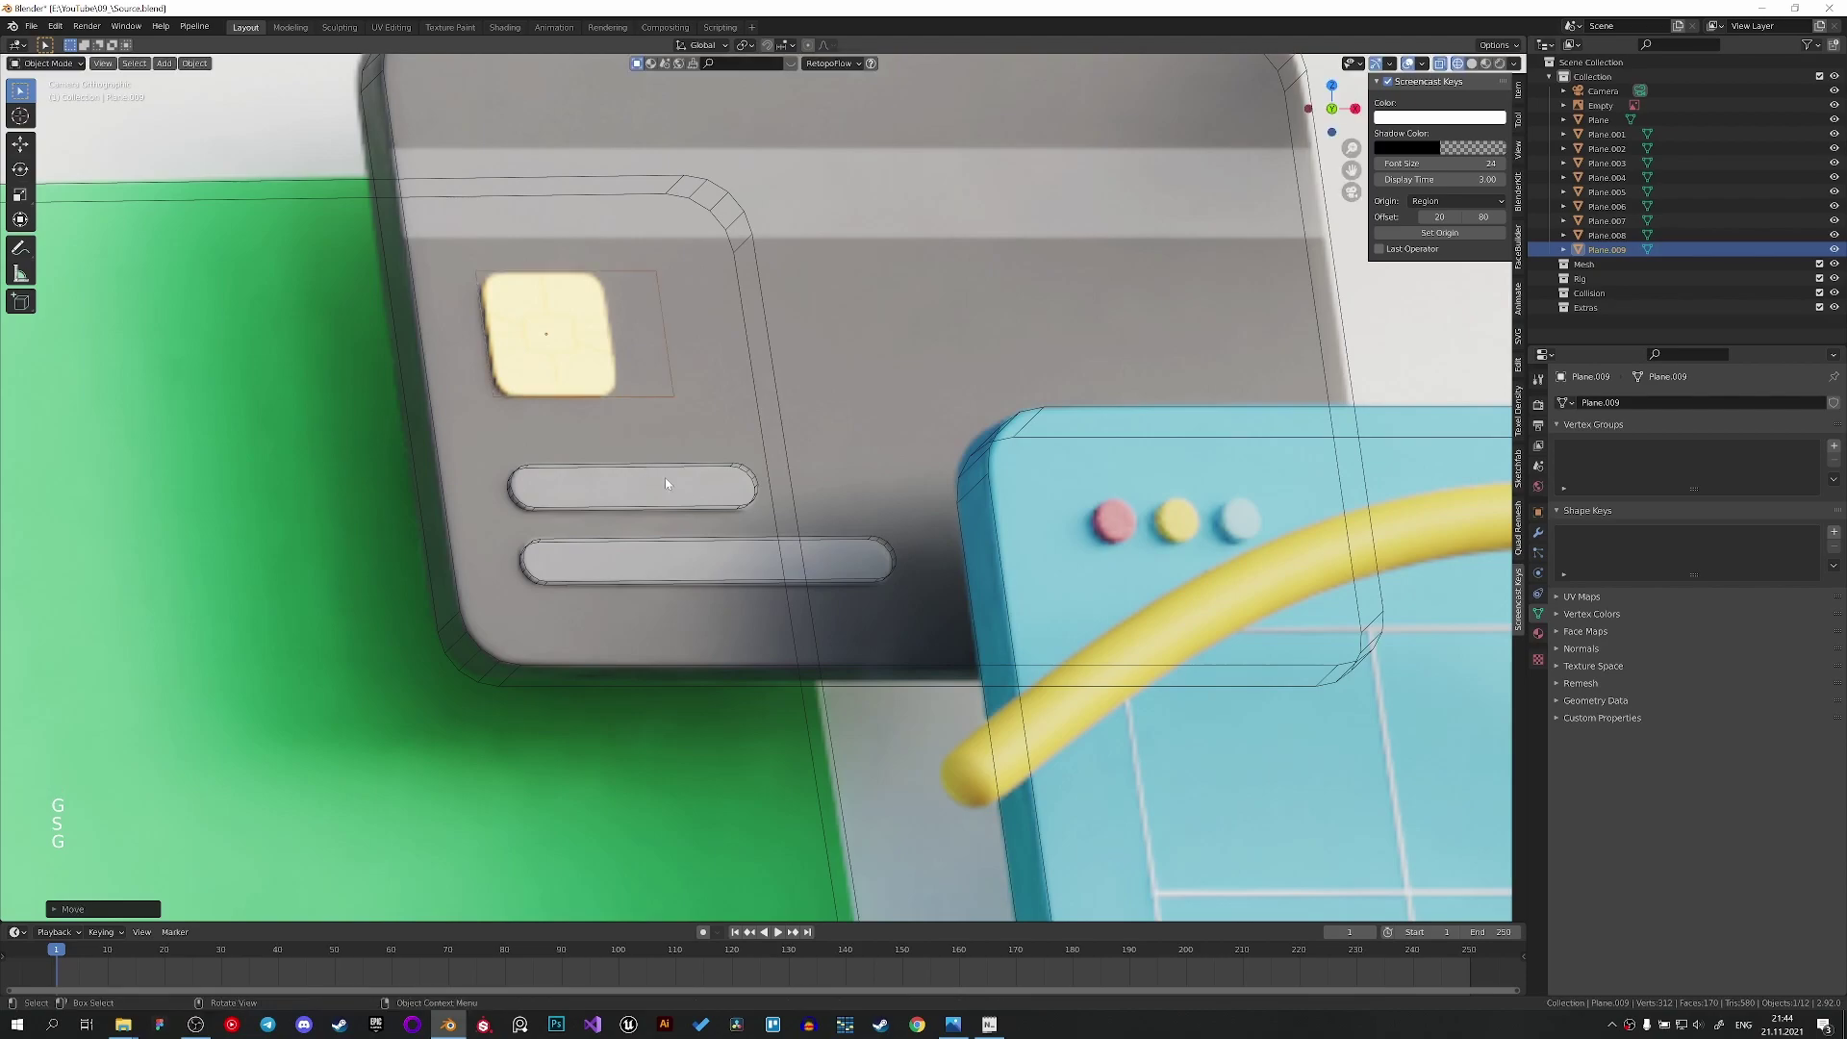
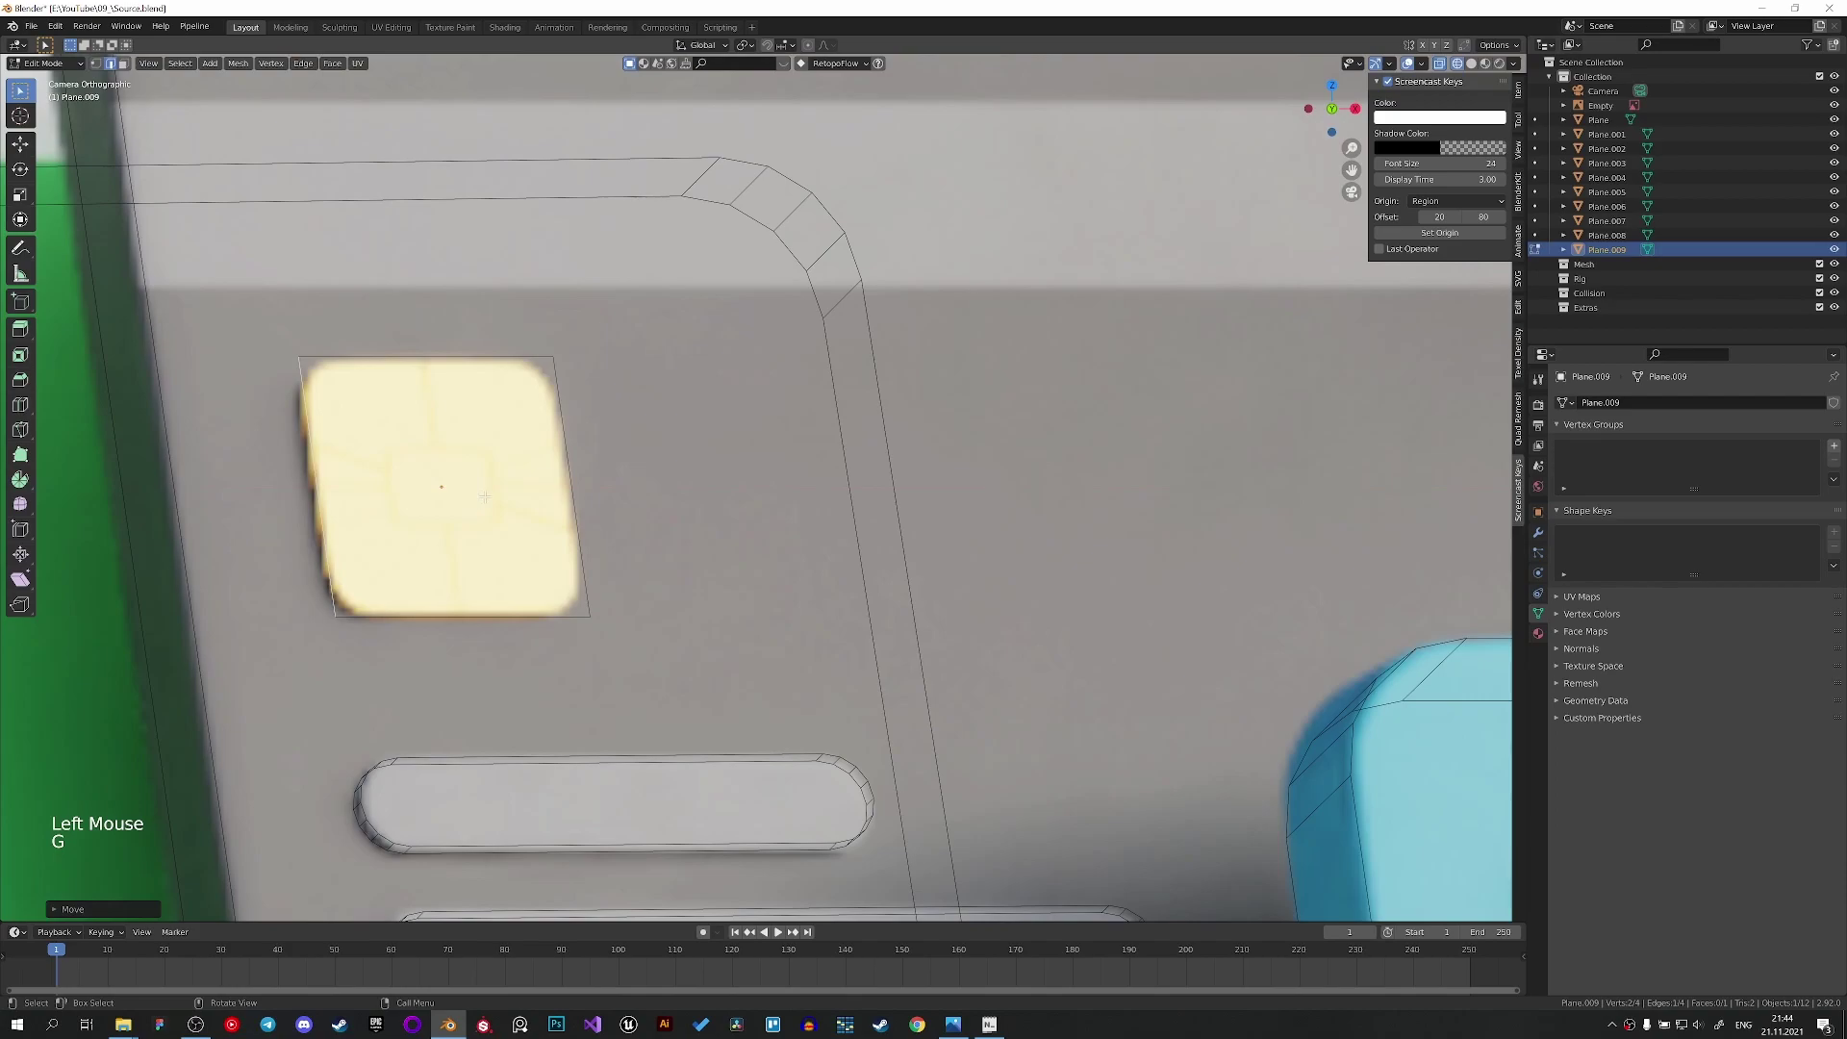
Fit the square to the chip's size and round its corners with extra bevel segments.
key("a")
key("ctrl+shift+z")
key("ctrl+shift+b")
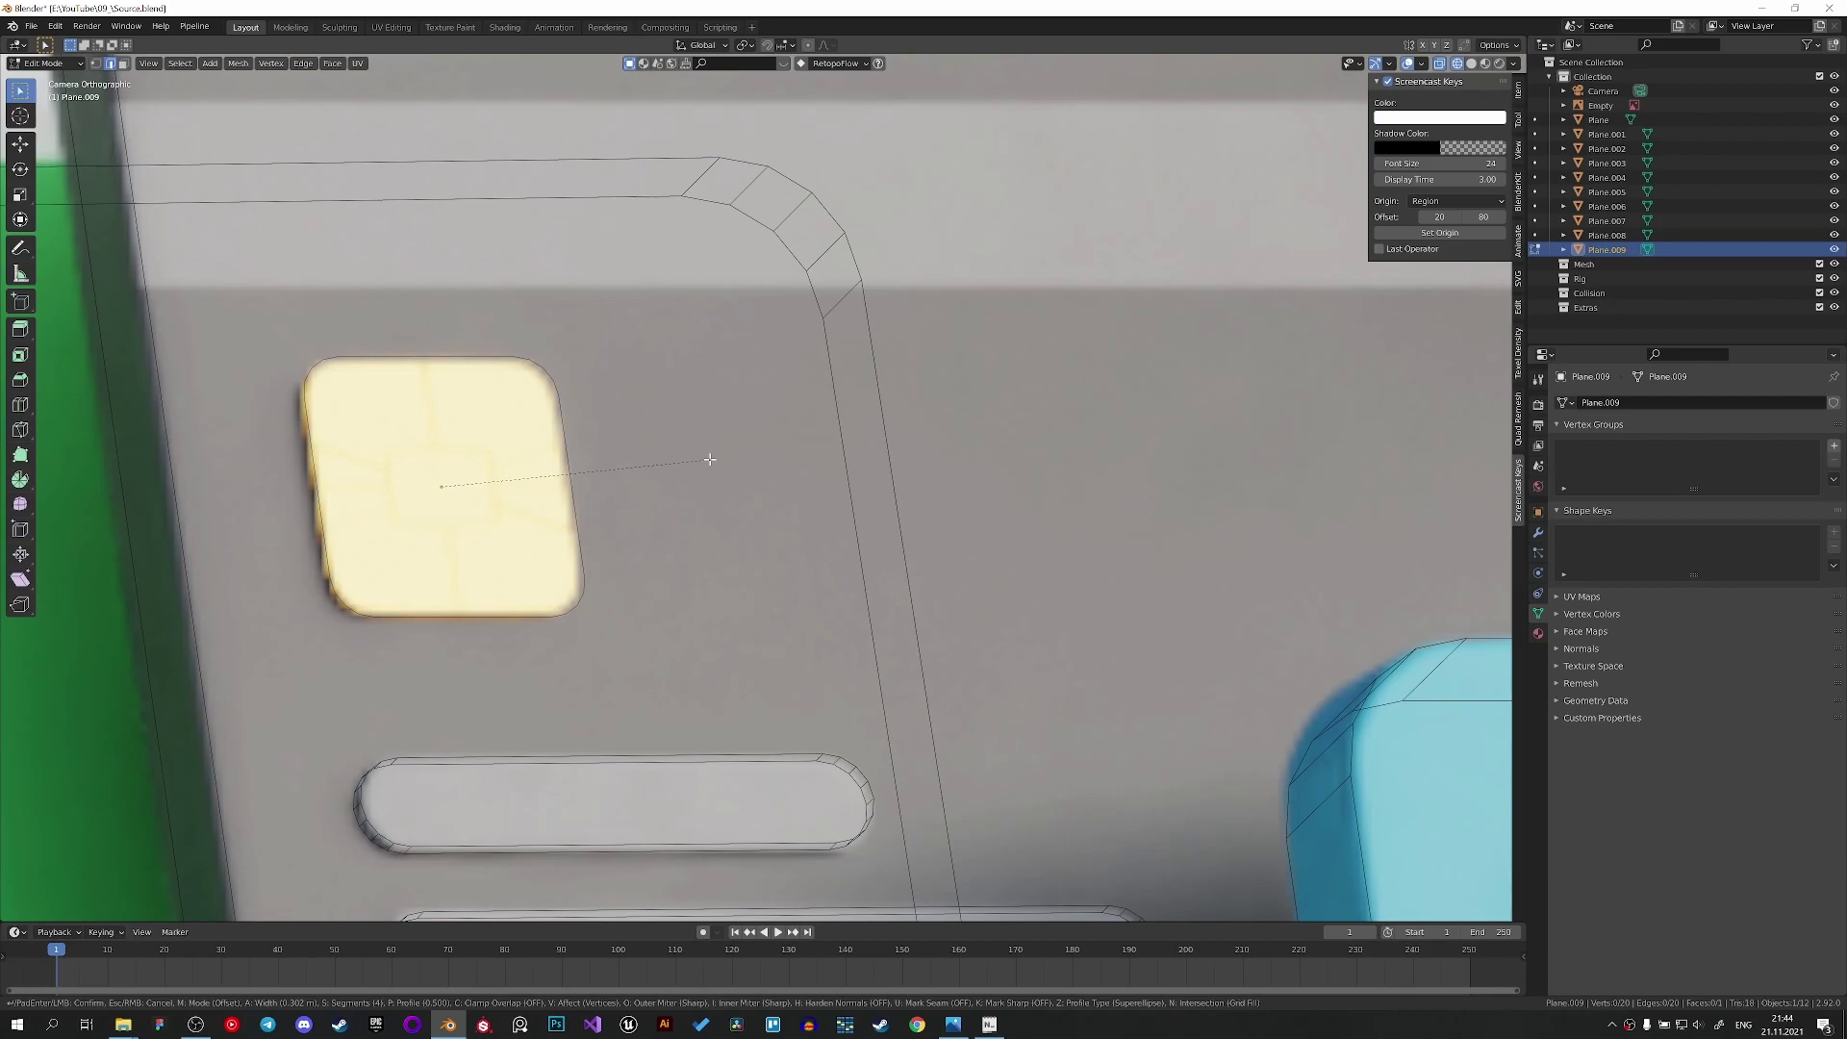
key("a")
key("e")
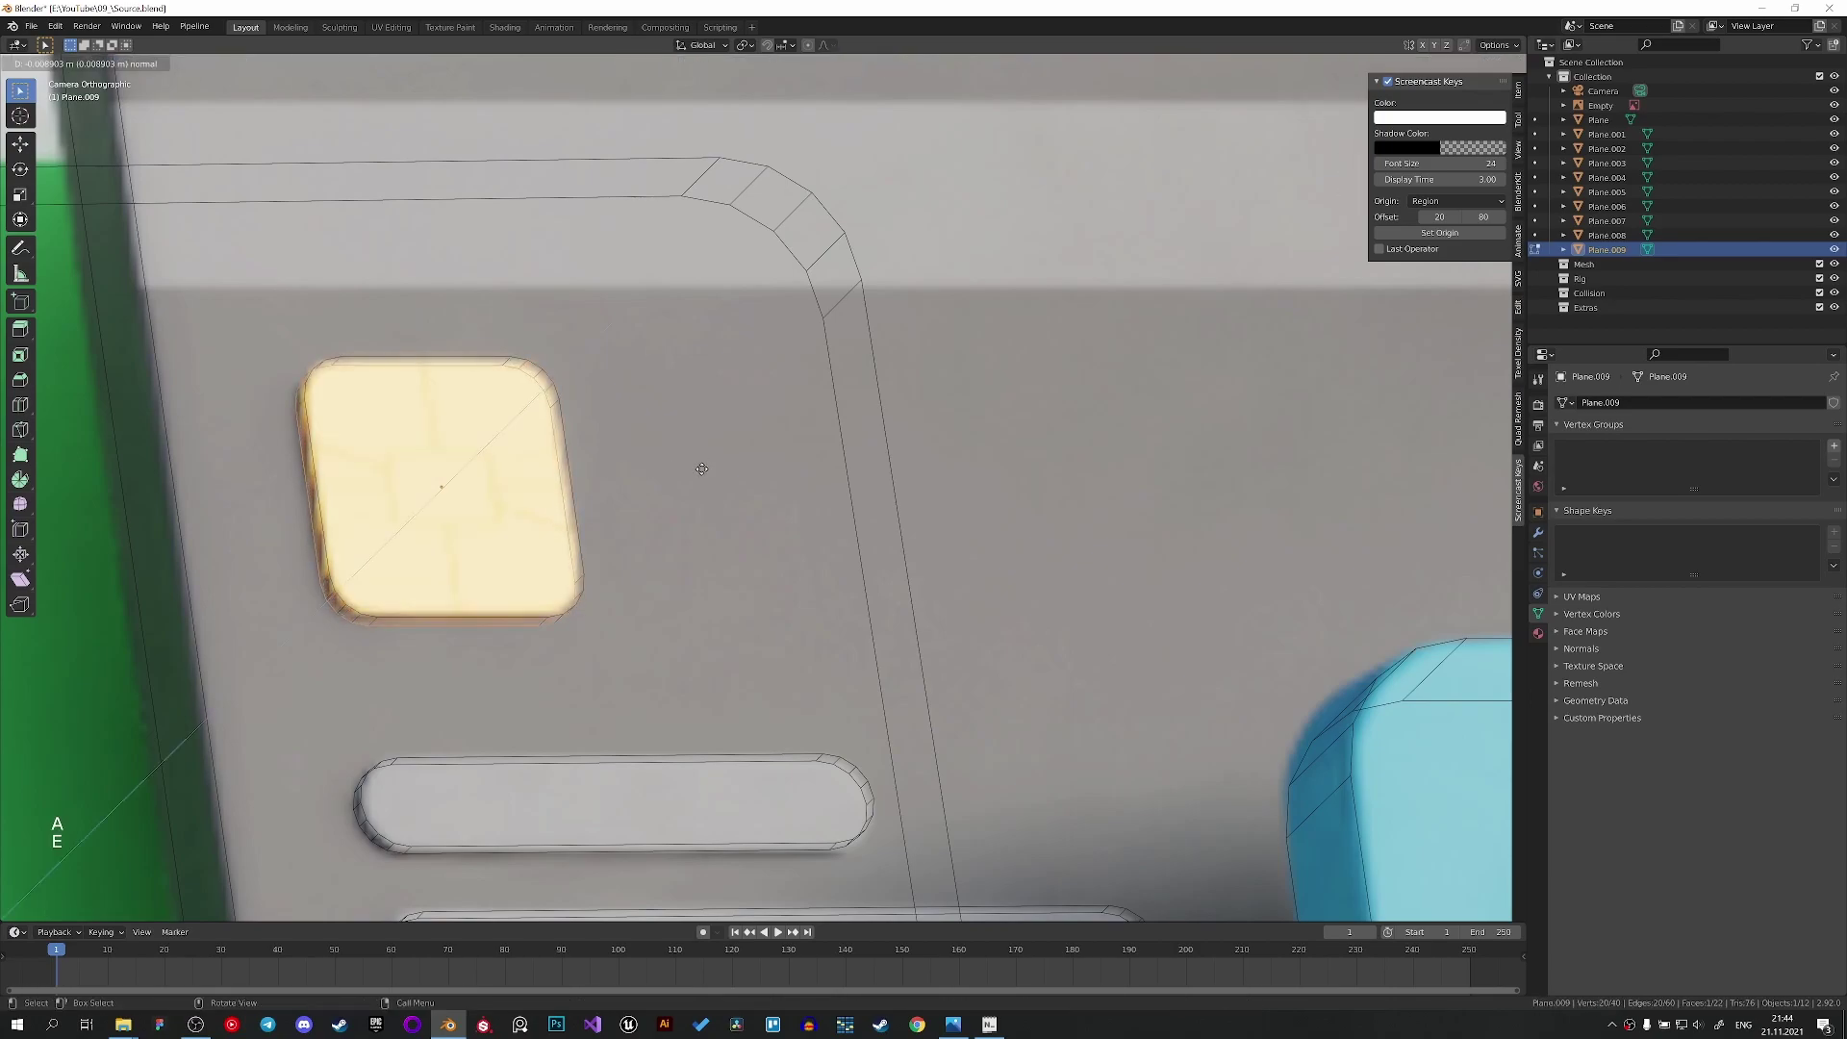
key("Tab")
Save the scene and orbit around the card to view the chip piece edge-on.
scroll("down", 3)
middle_click(711, 514)
scroll("down", 3)
middle_click(722, 548)
scroll("down", 3)
key("ctrl+s")
key("z")
middle_click(854, 583)
scroll("down", 3)
middle_click(543, 515)
key("KP_Decimal")
scroll("down", 3)
middle_click(810, 546)
scroll("down", 3)
middle_click(831, 573)
Move both stripes out from the card face and check the result through the camera.
left_click(764, 604)
left_click(791, 658)
key("g")
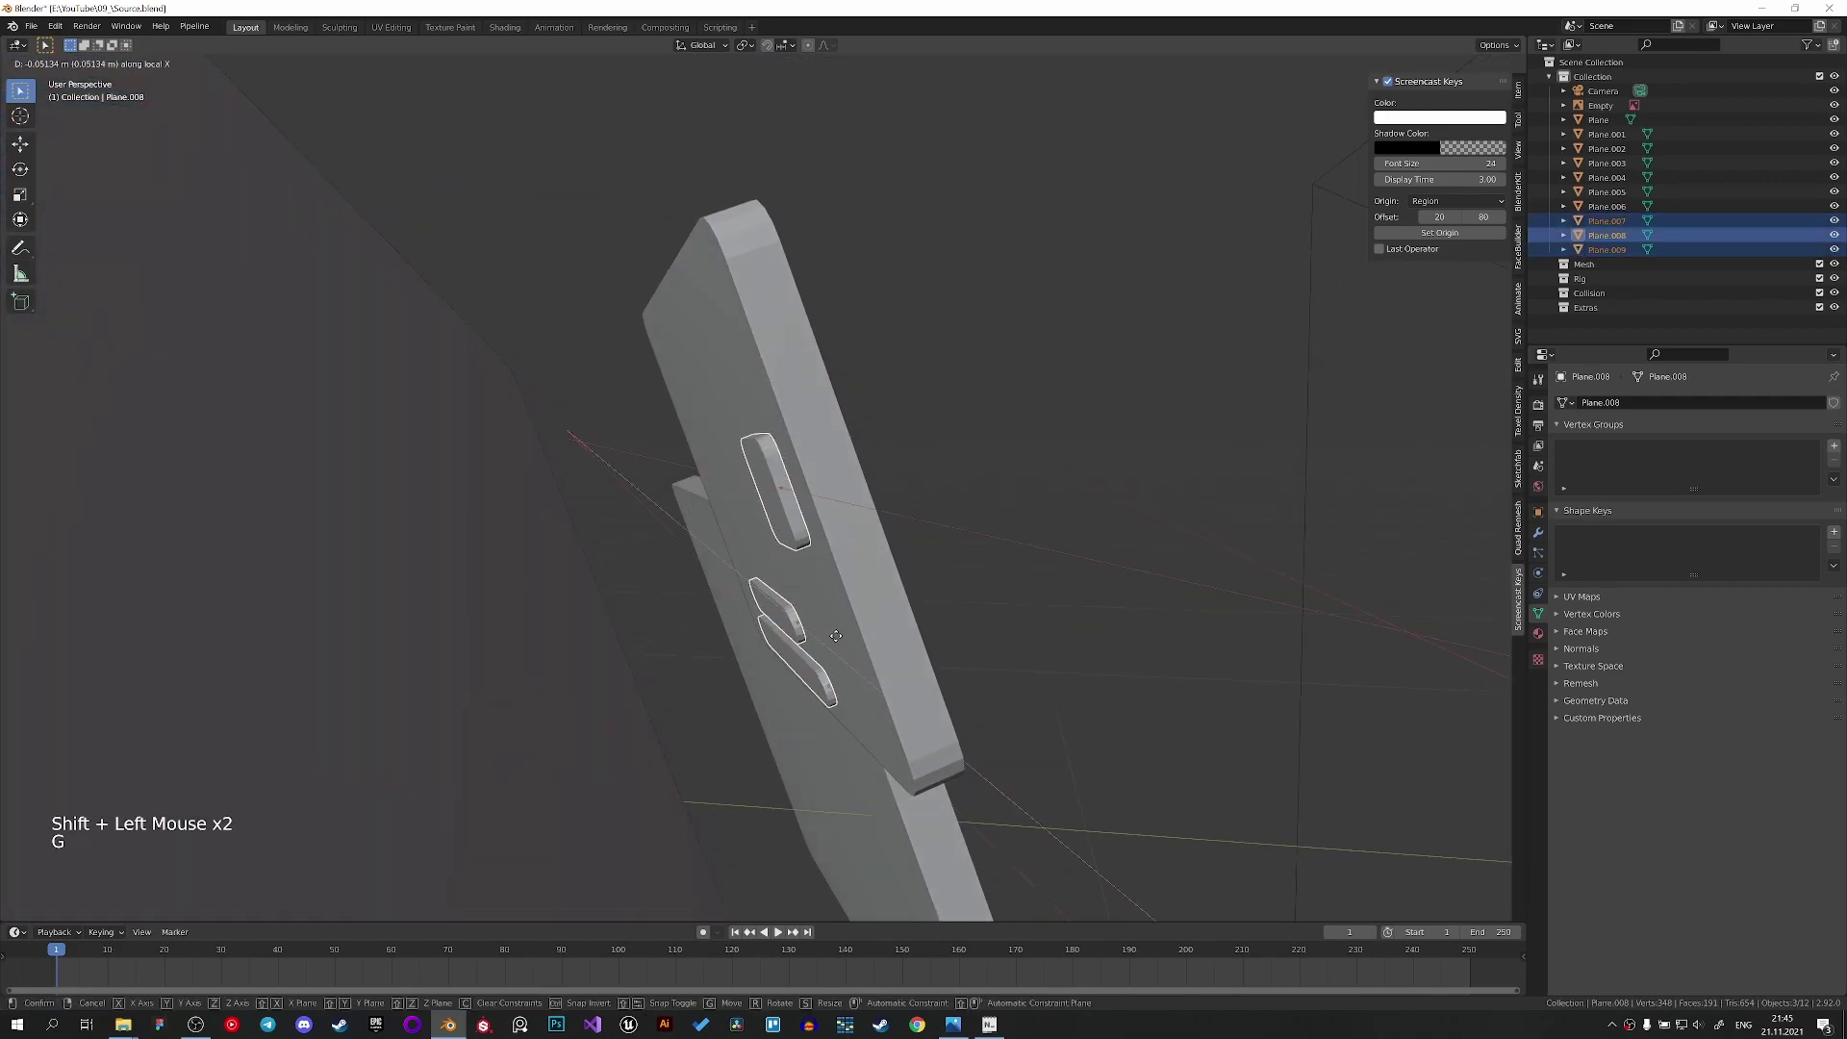
key("g")
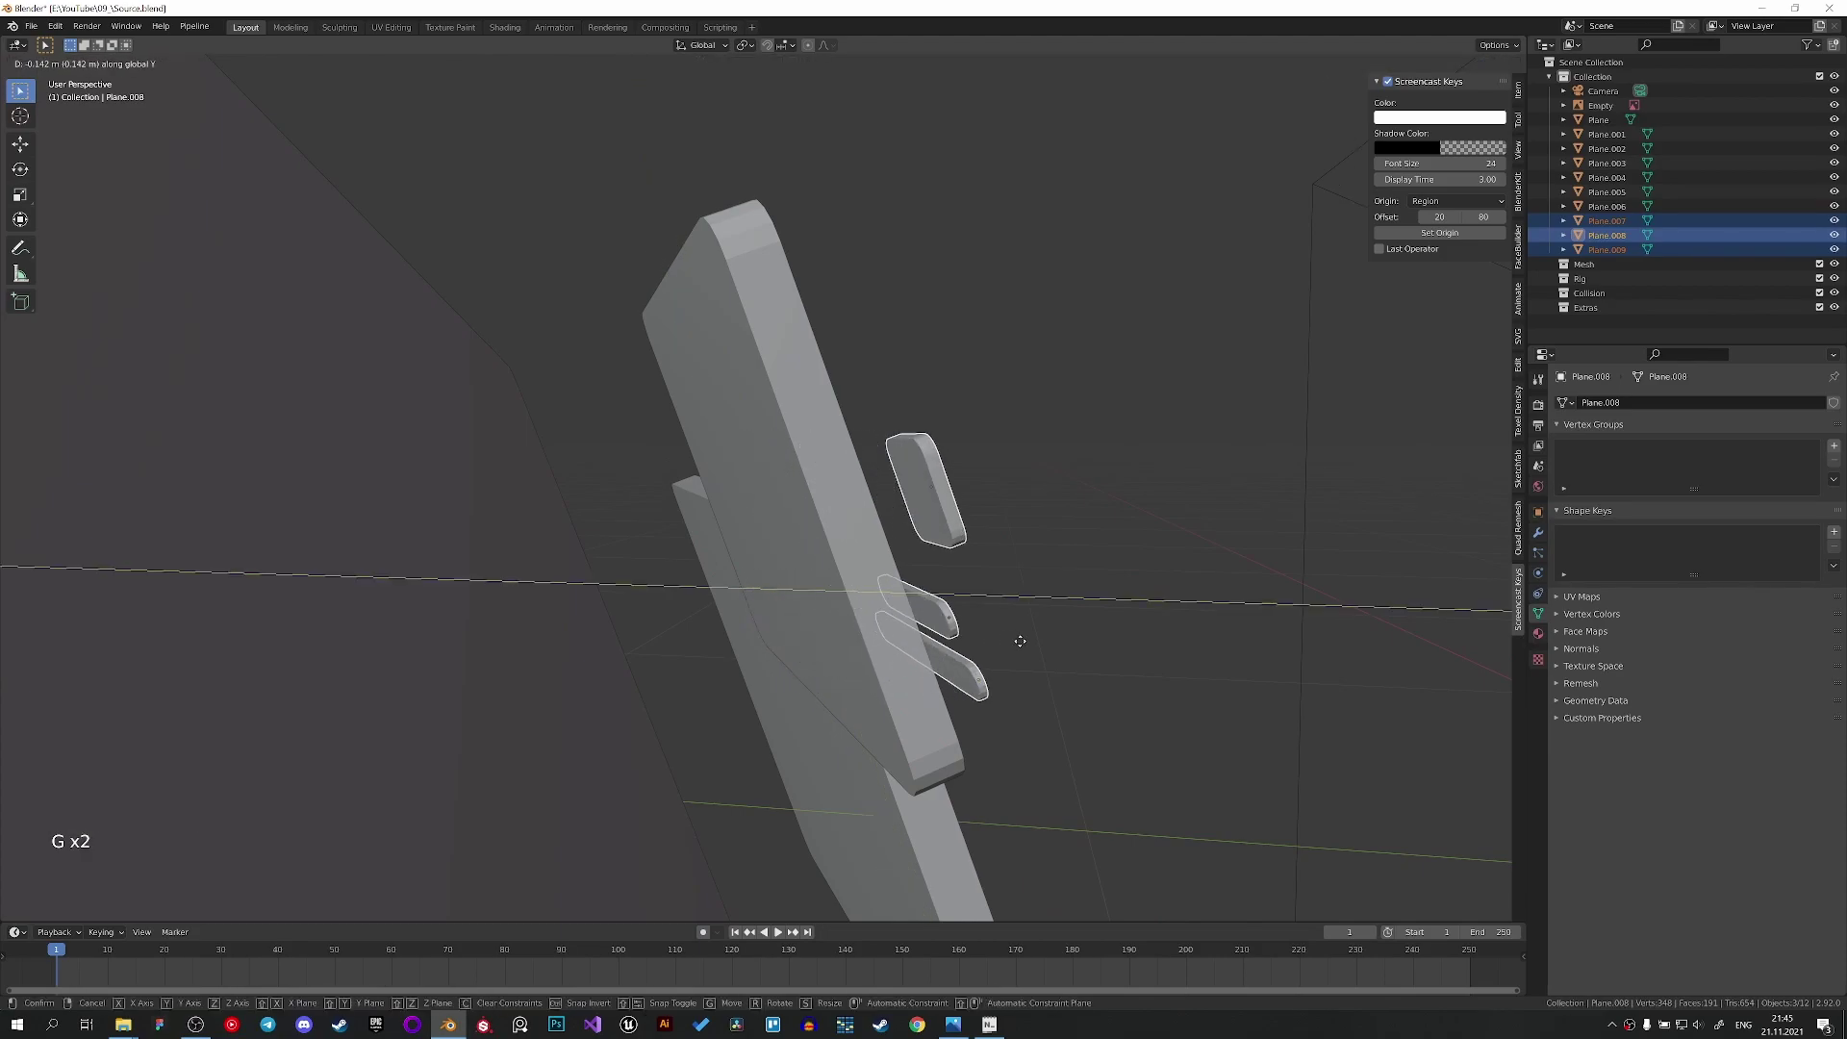
key("KP_0")
key("z")
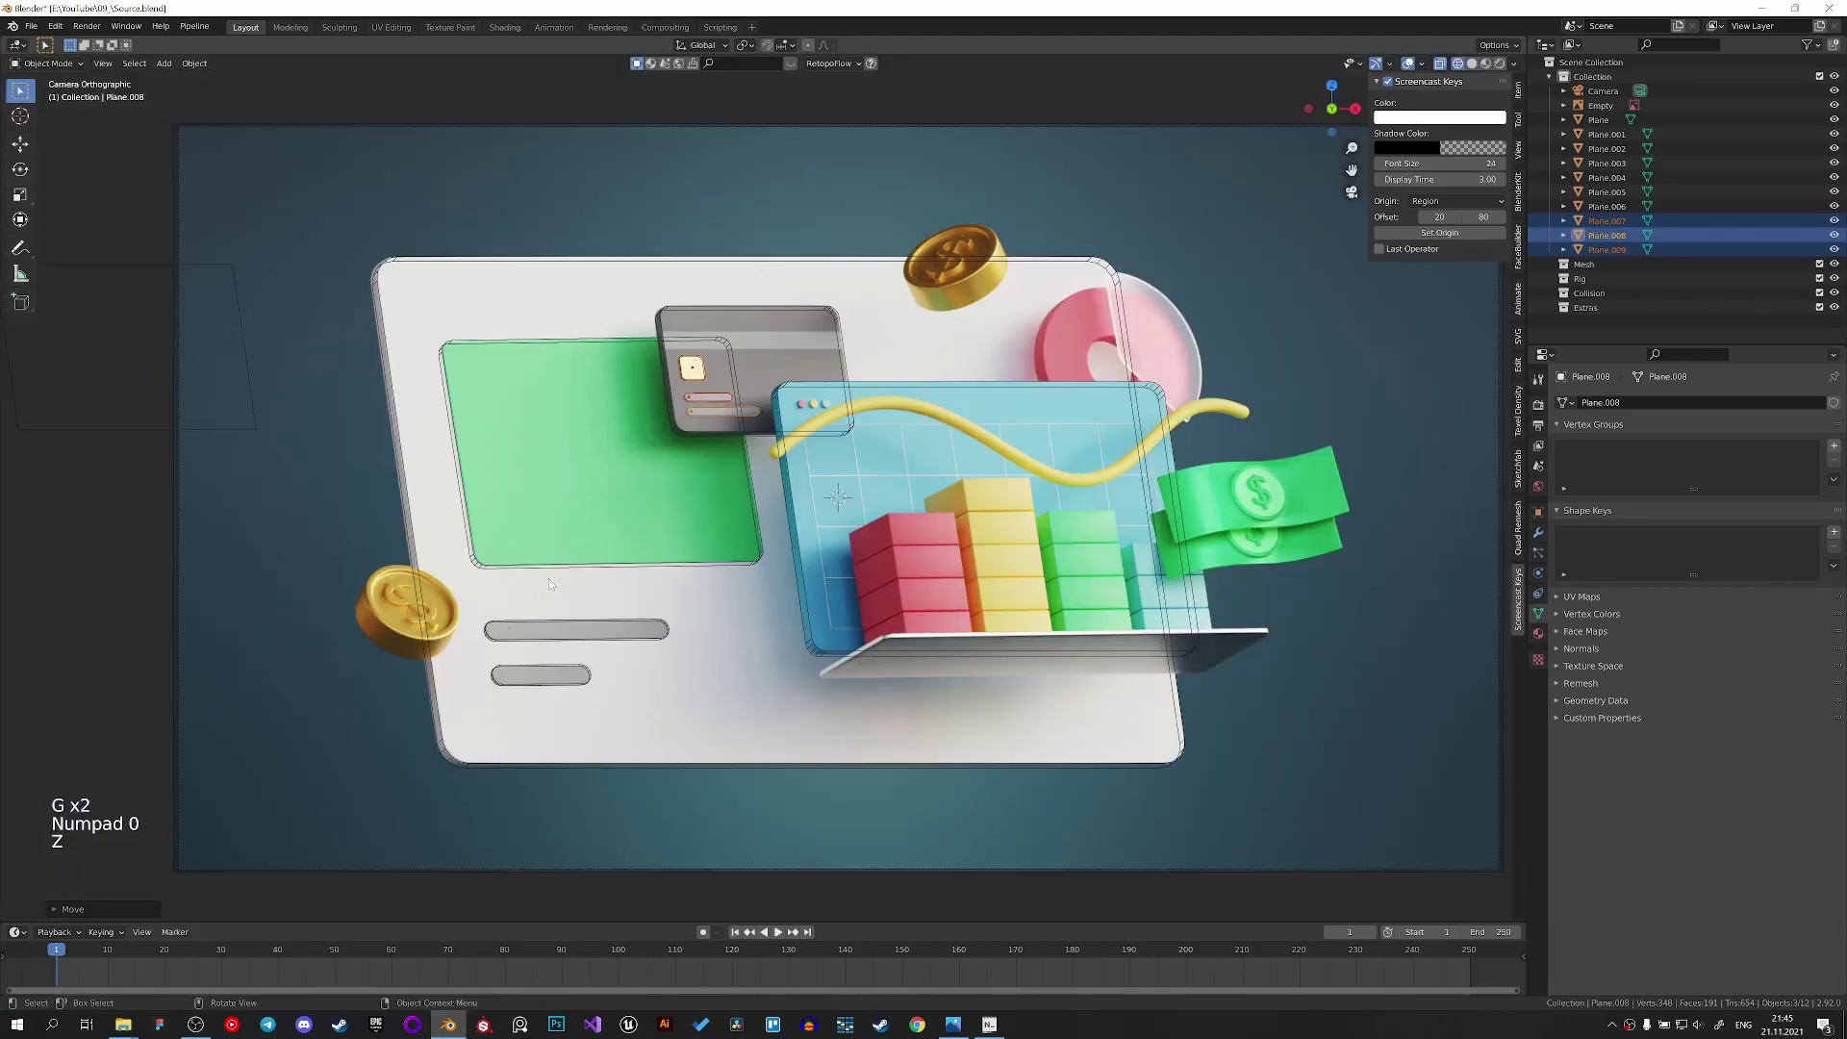
With X-ray on, nudge the long stripe along Y while viewing the card edge.
scroll("up", 3)
middle_click(694, 443)
scroll("up", 3)
key("z")
middle_click(856, 643)
scroll("up", 3)
middle_click(798, 560)
middle_click(882, 527)
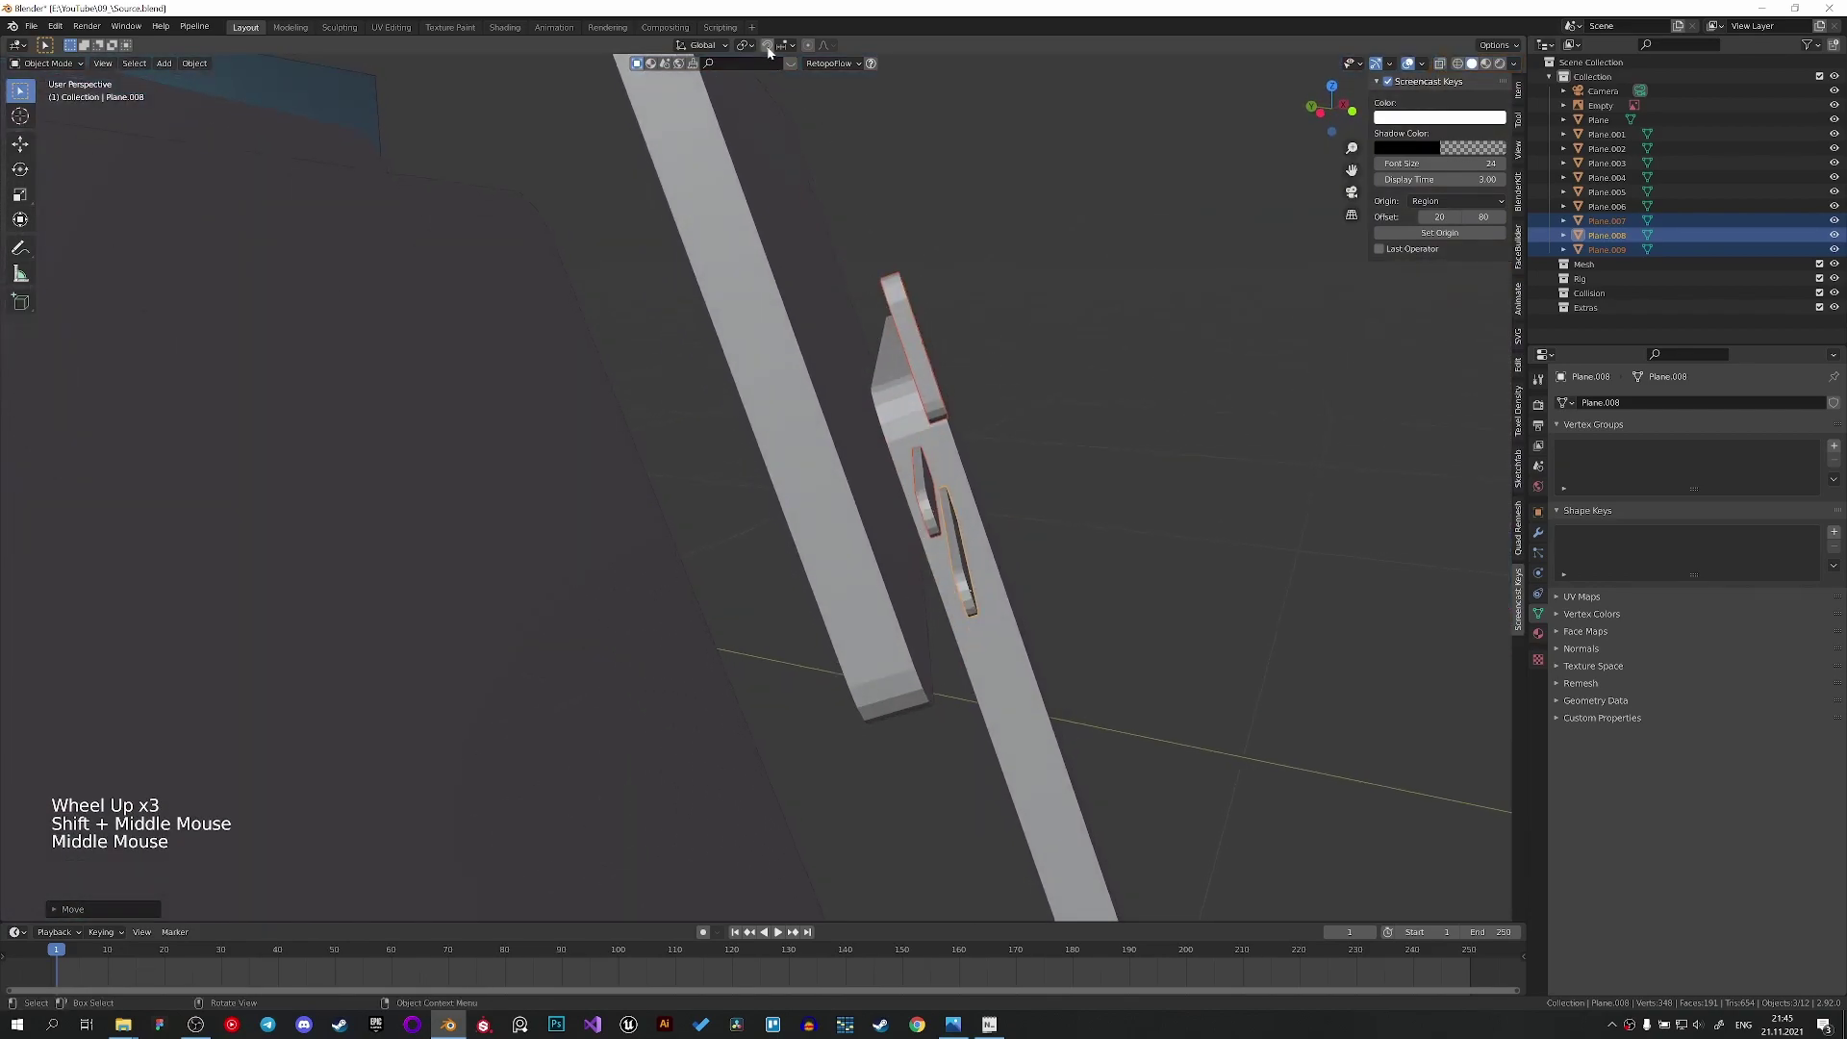
left_click(788, 48)
key("g")
key("g")
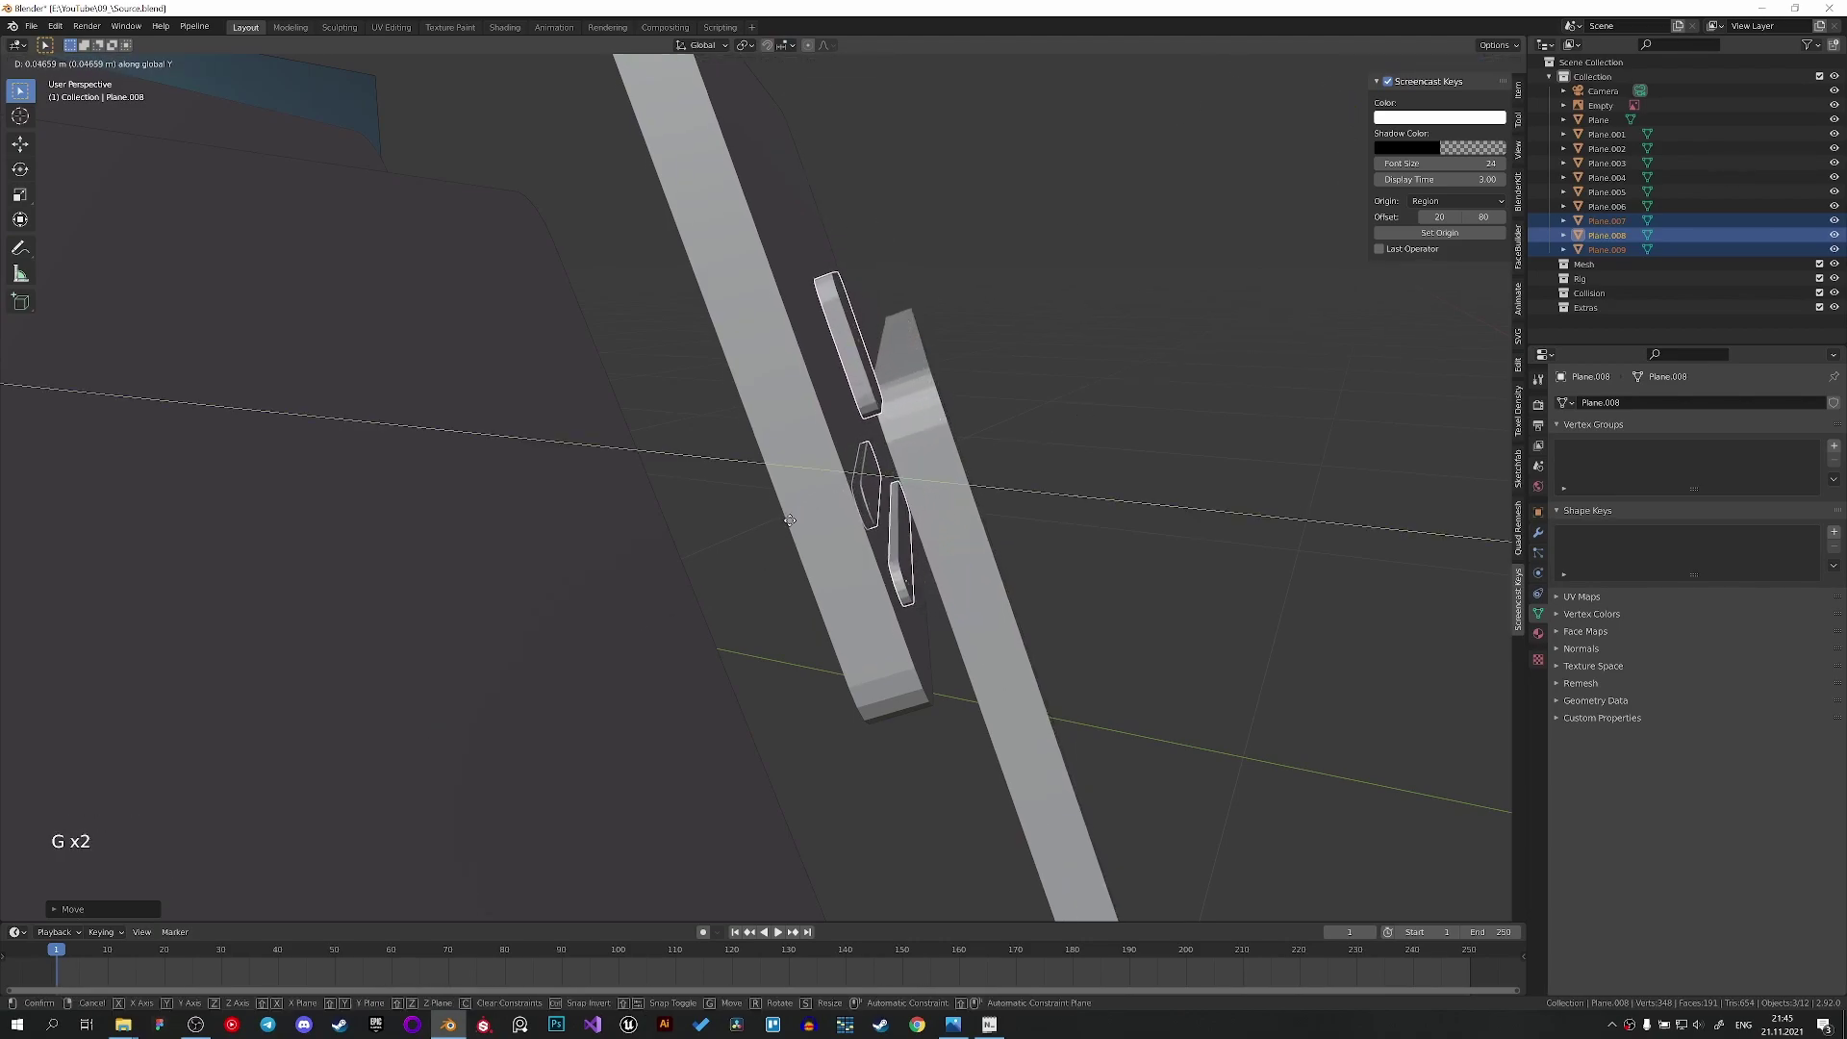
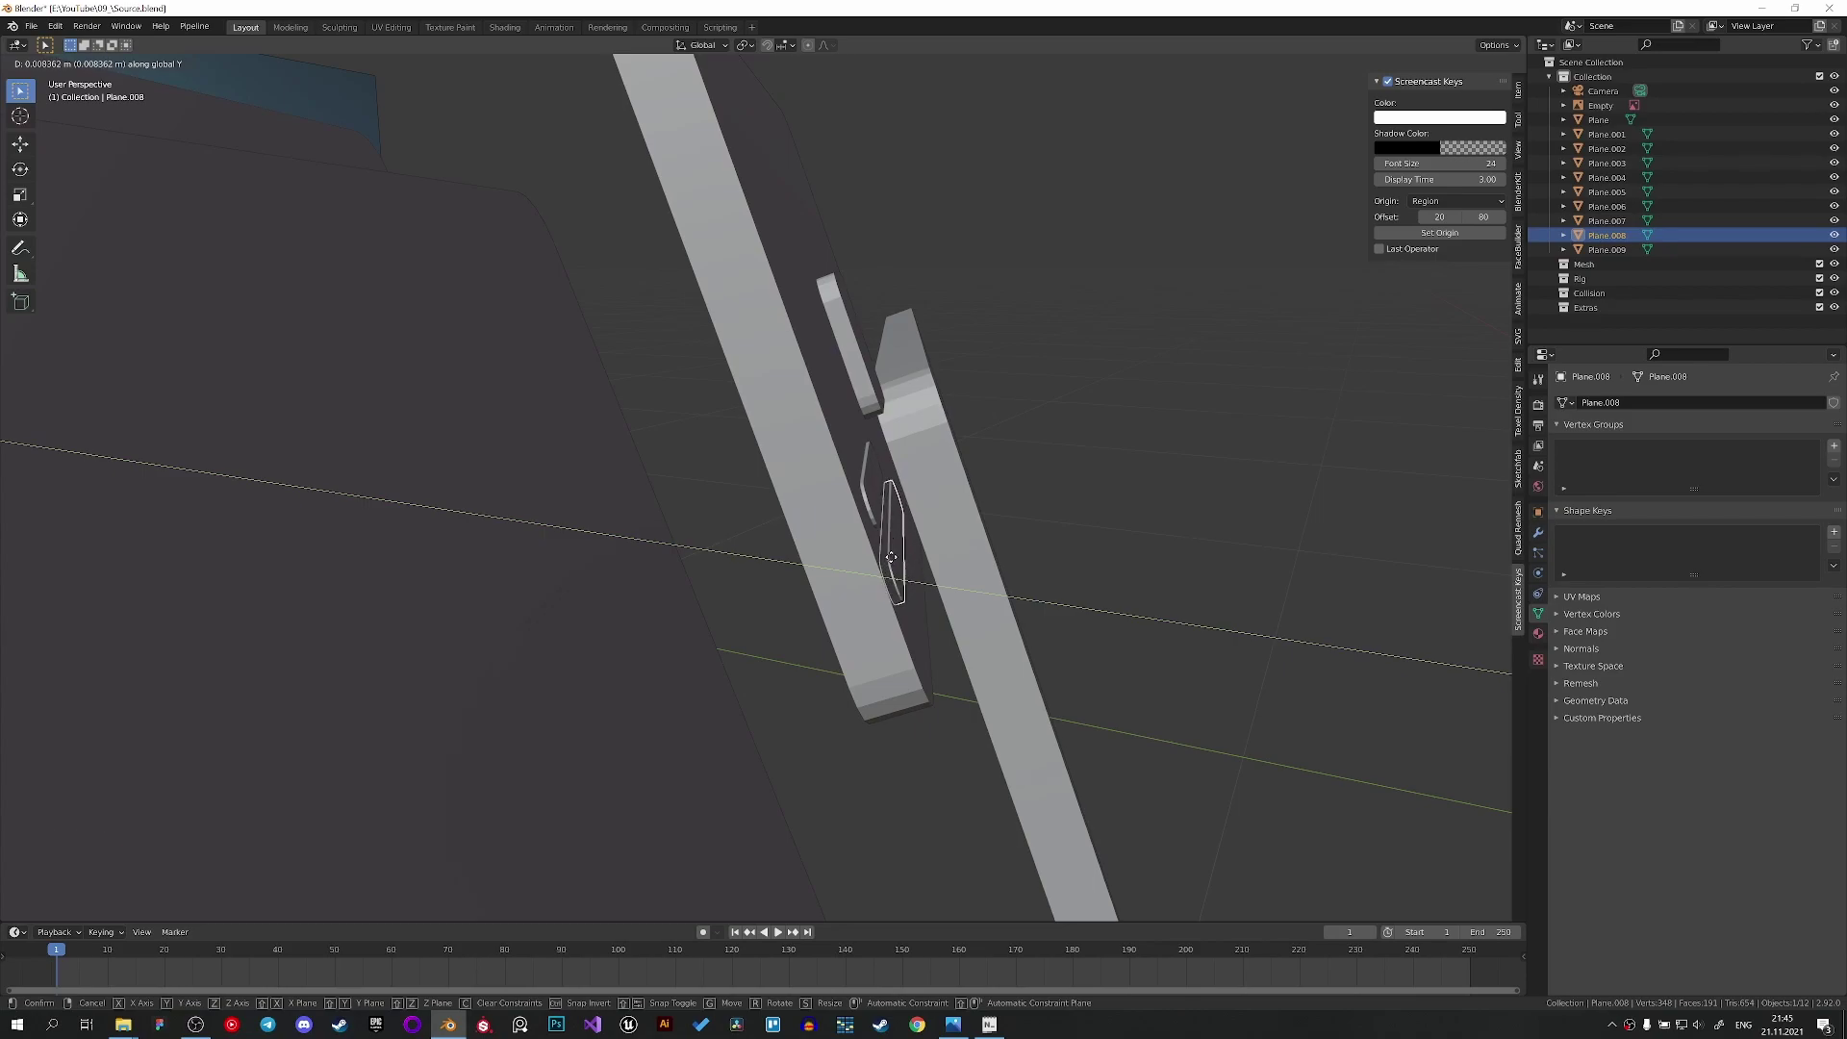
Push the chip piece toward the card face and adjust the panels' depth along Y.
left_click(843, 340)
key("g")
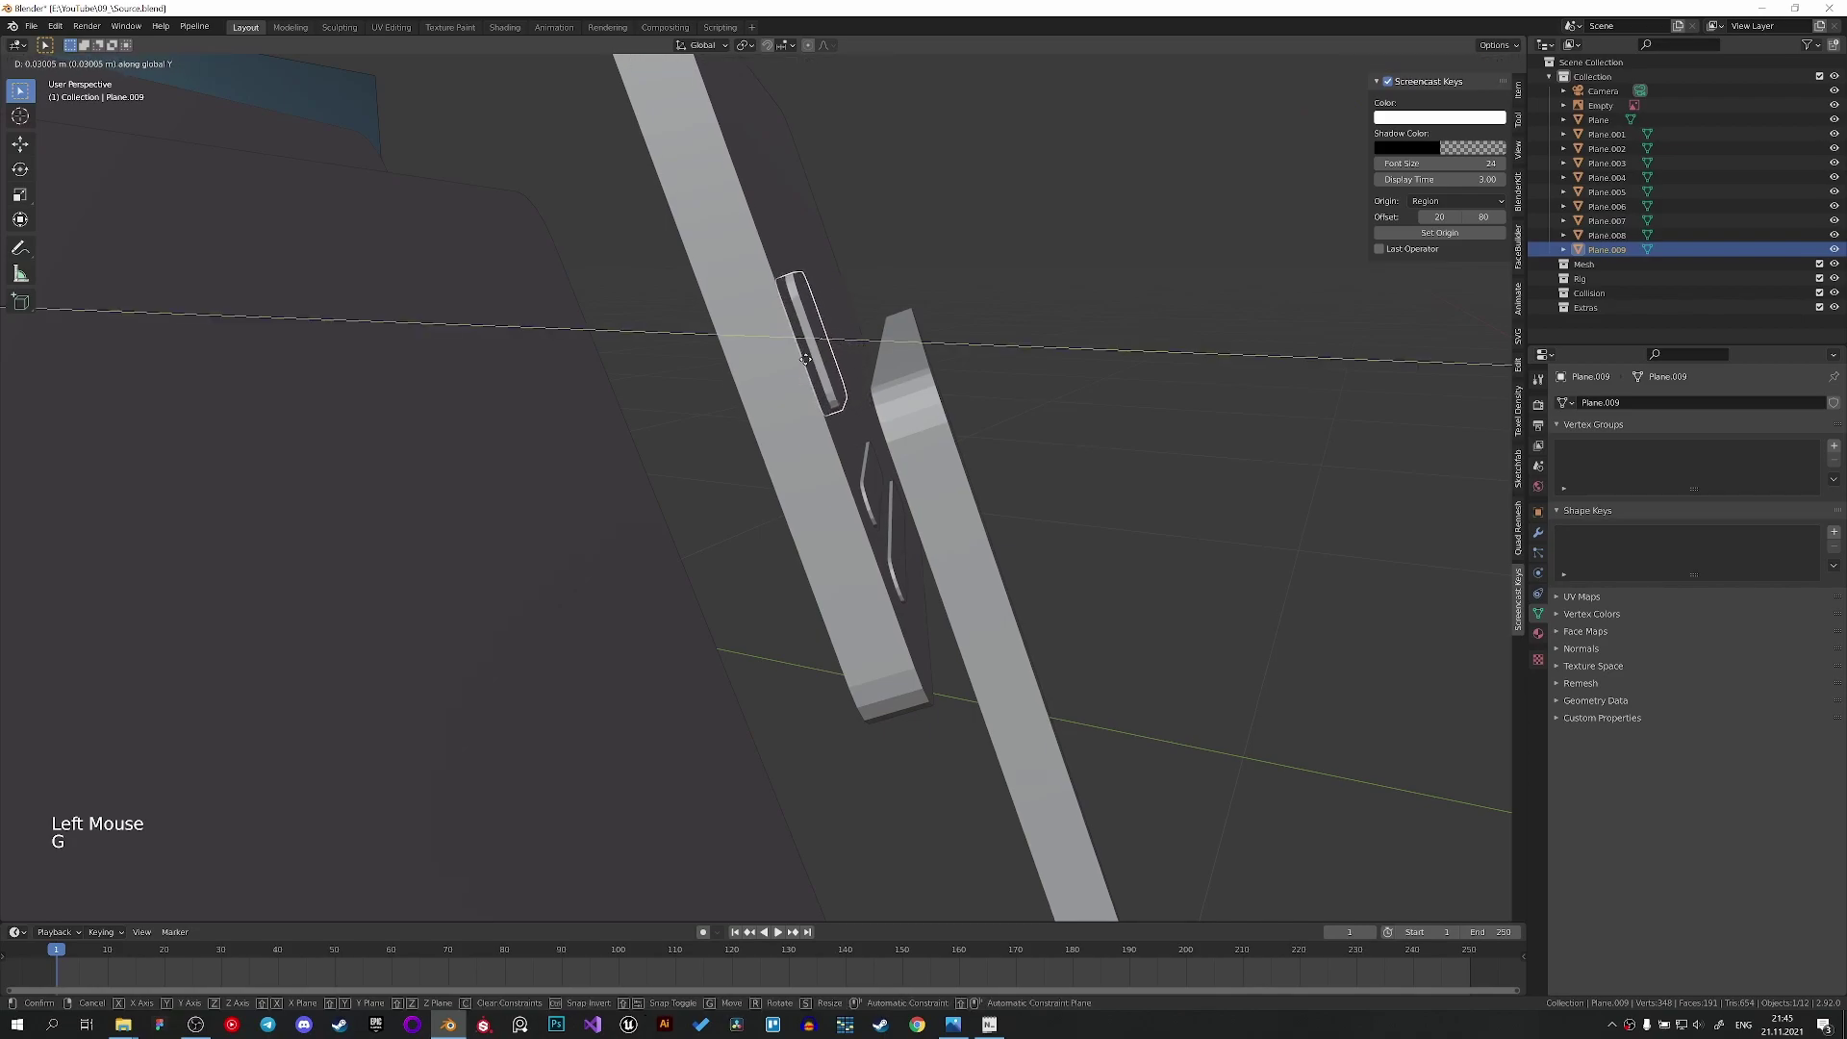
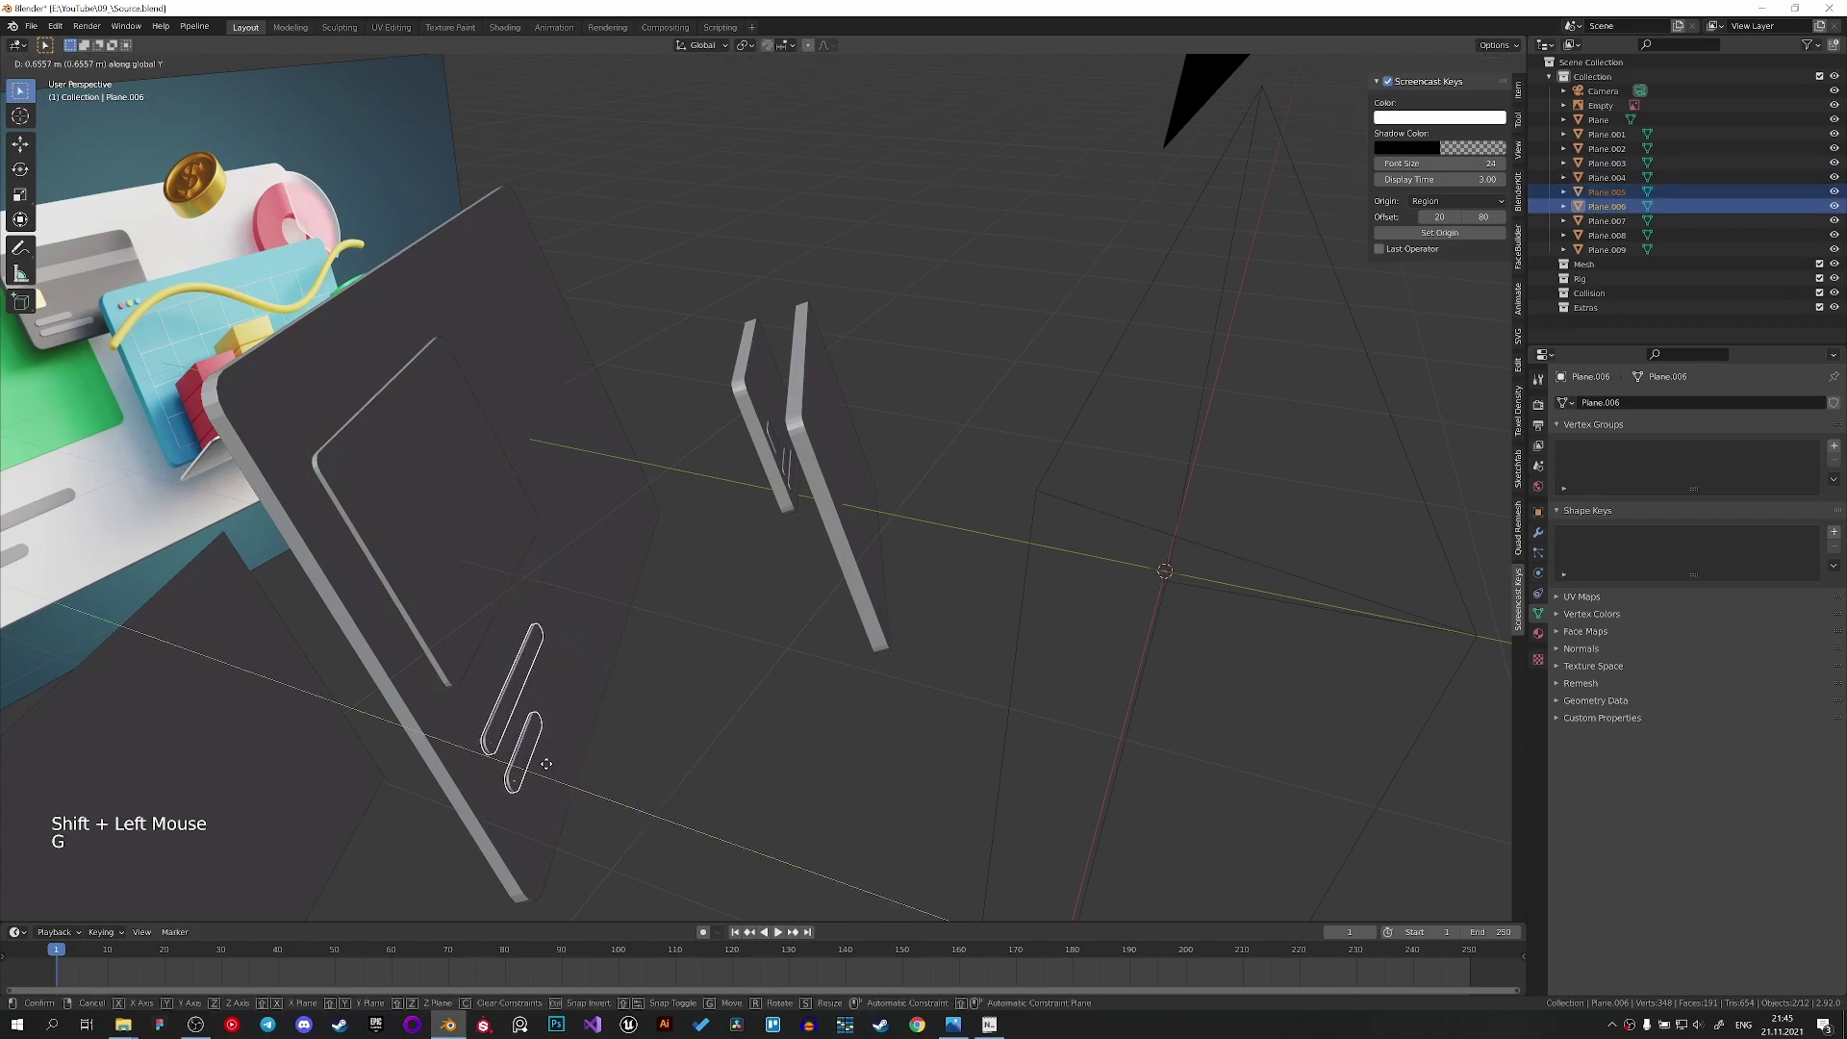
middle_click(566, 751)
middle_click(581, 693)
scroll("up", 3)
scroll("down", 3)
key("g")
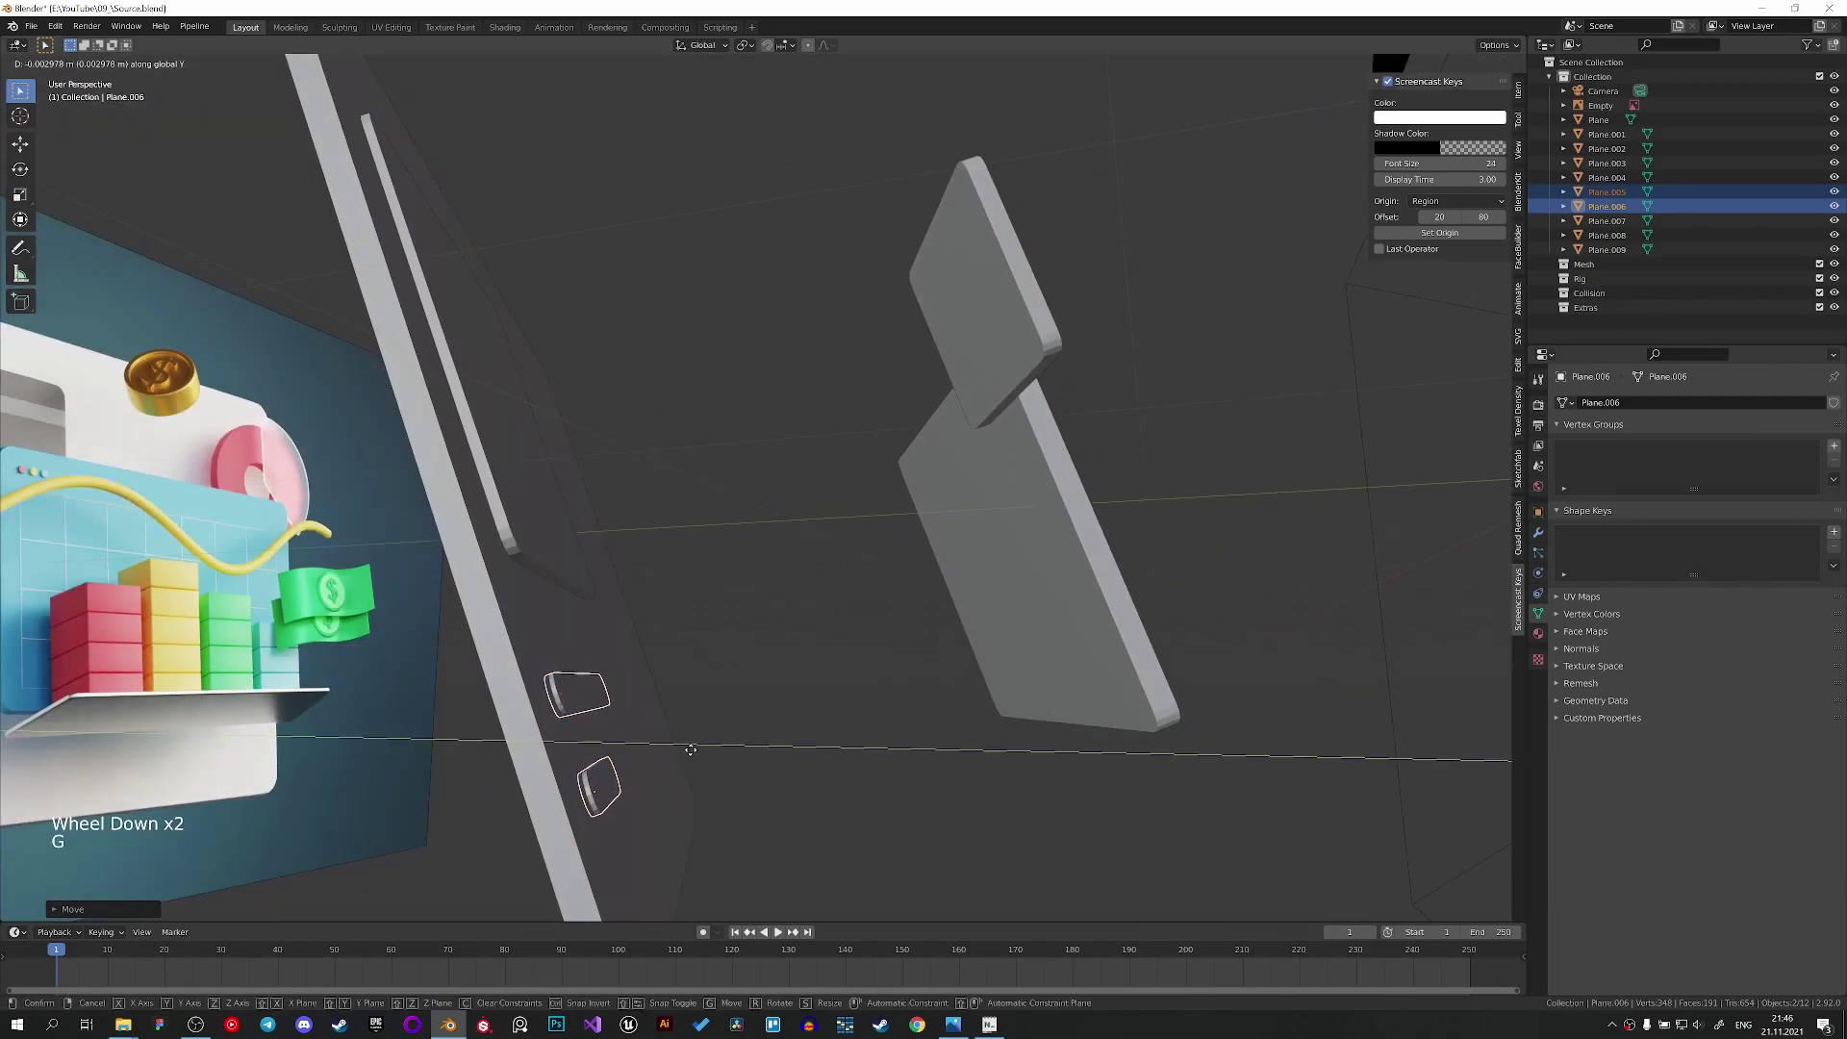
key("g")
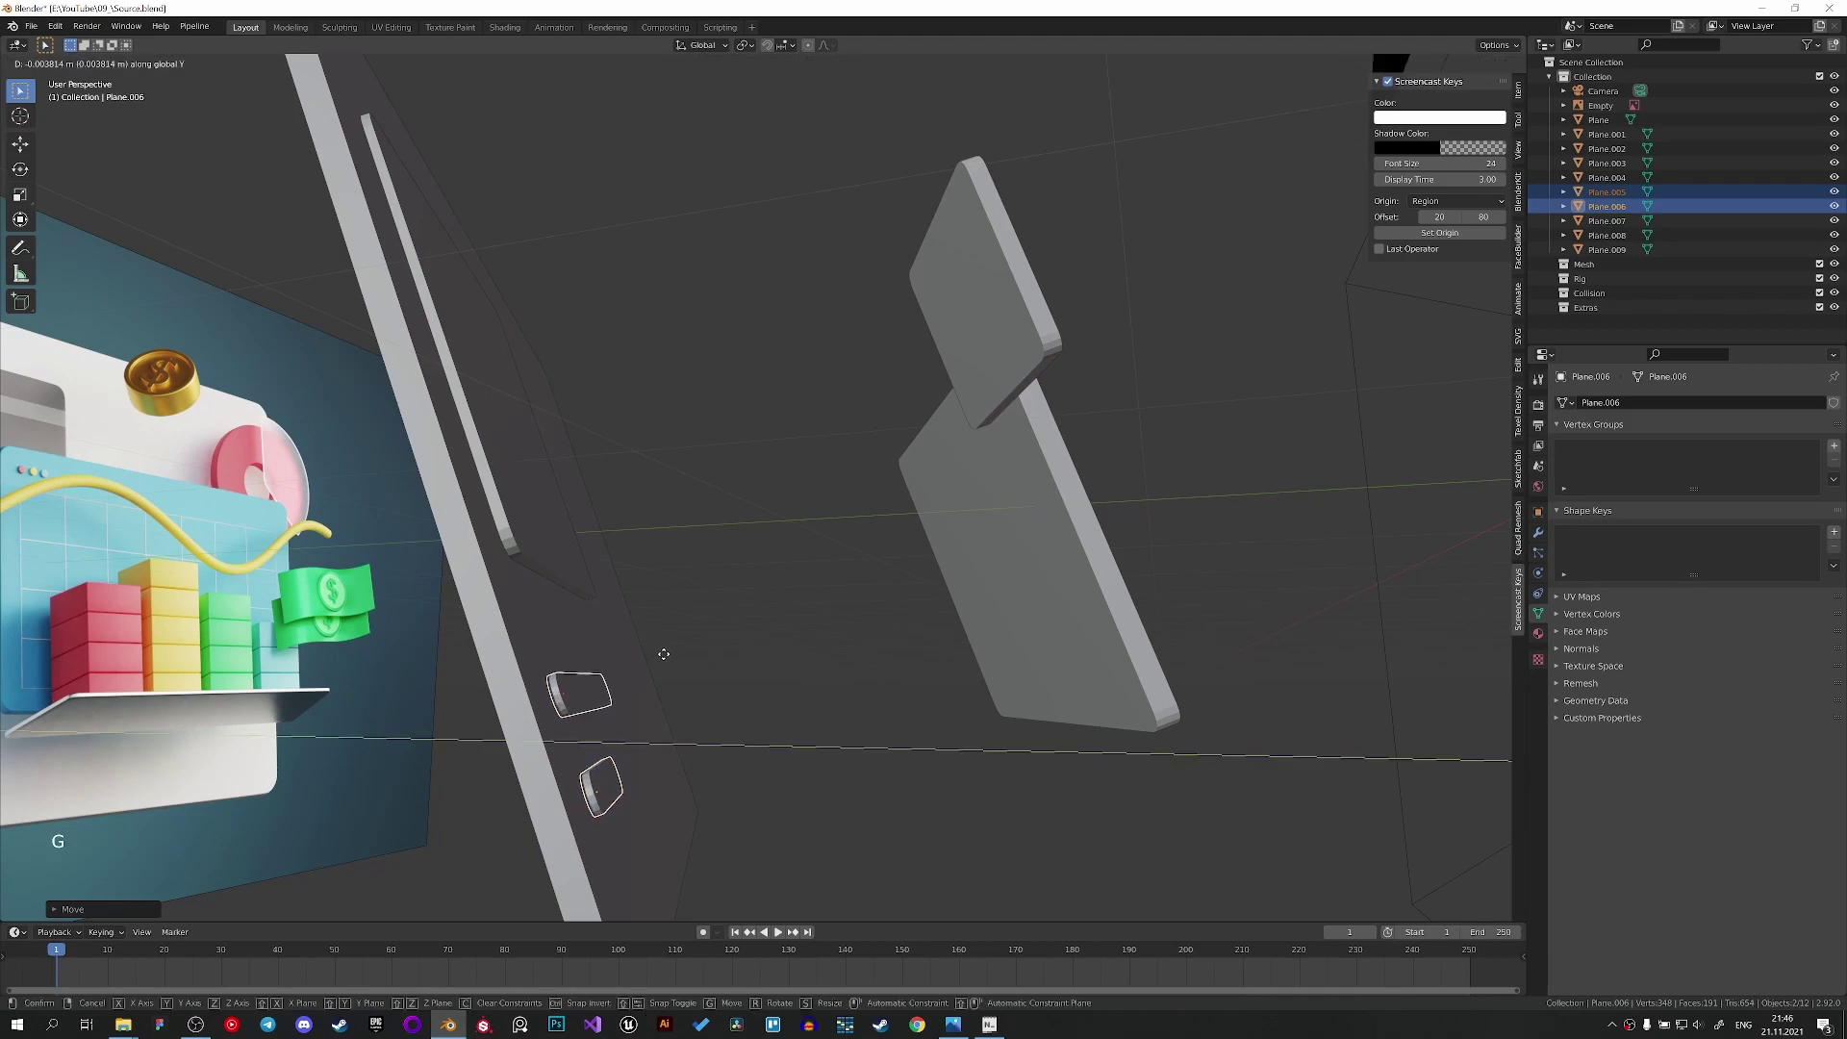
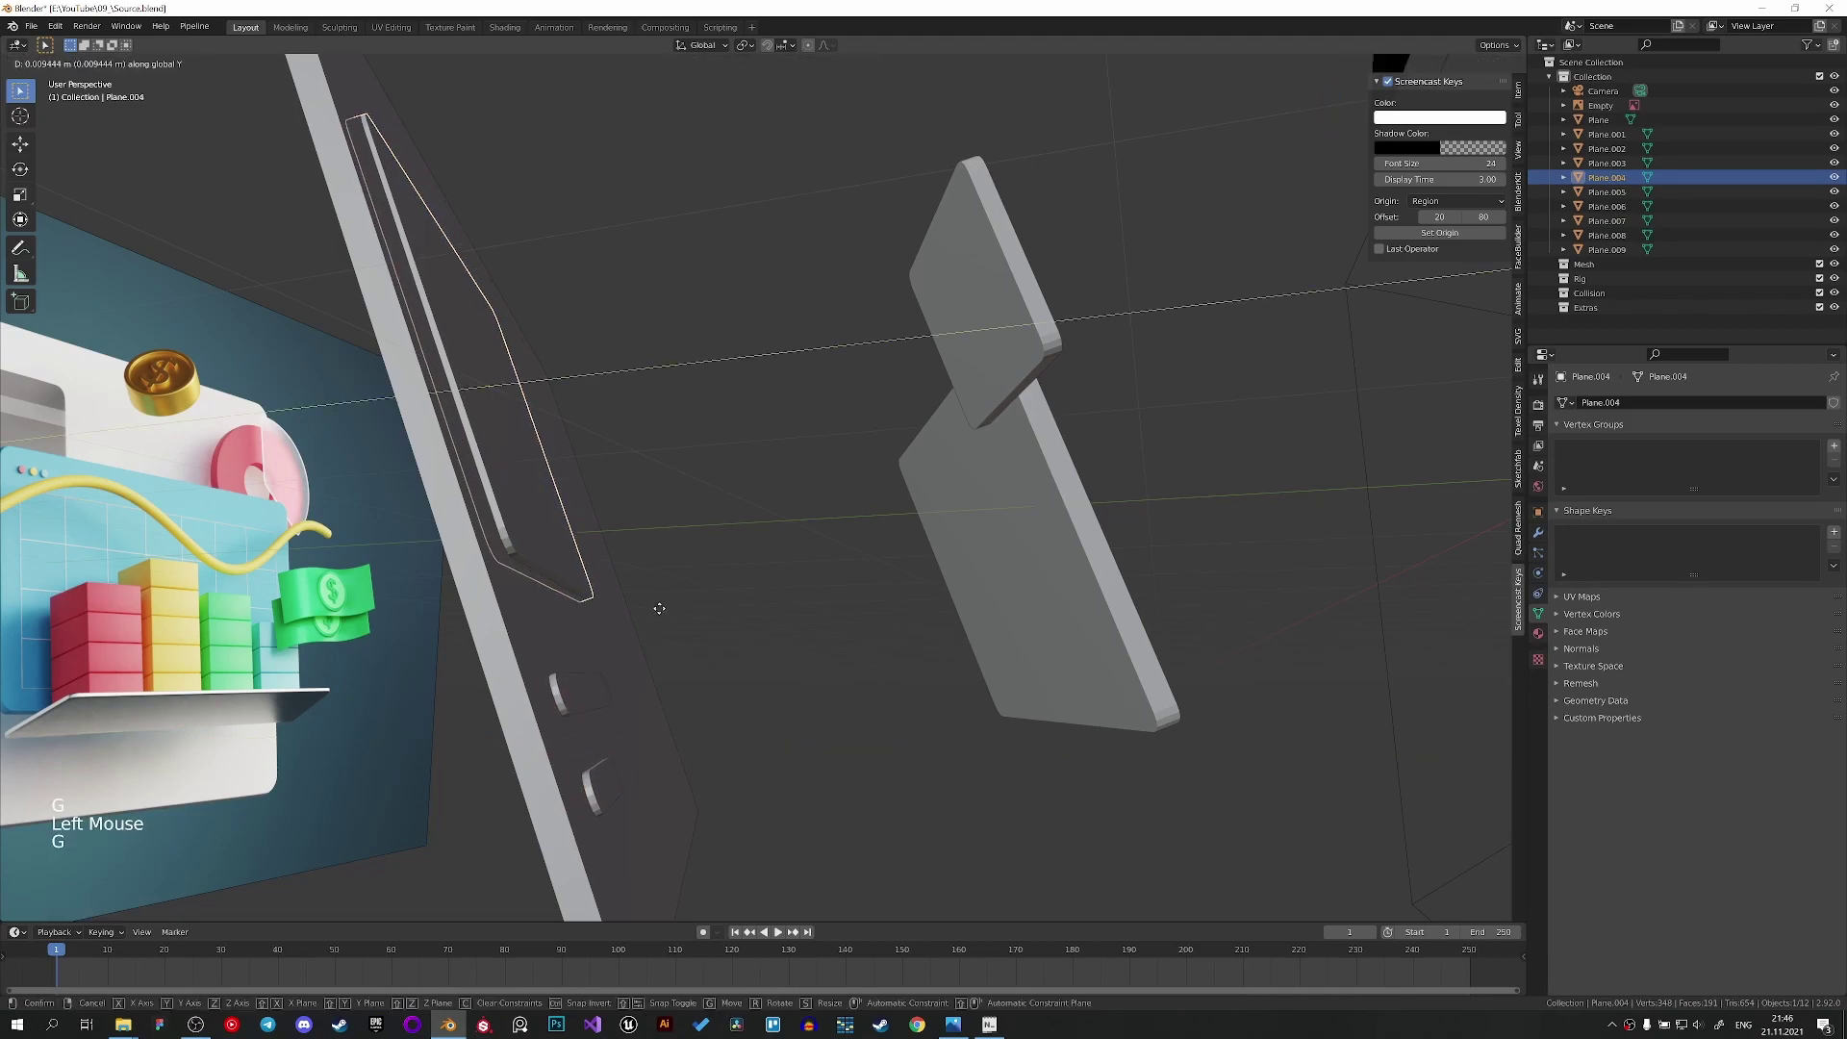
Check the panels through the camera view and save the scene again.
key("KP_0")
key("z")
key("z")
scroll("down", 3)
key("z")
scroll("down", 3)
key("ctrl+s")
middle_click(836, 562)
key("z")
key("z")
key("z")
scroll("up", 3)
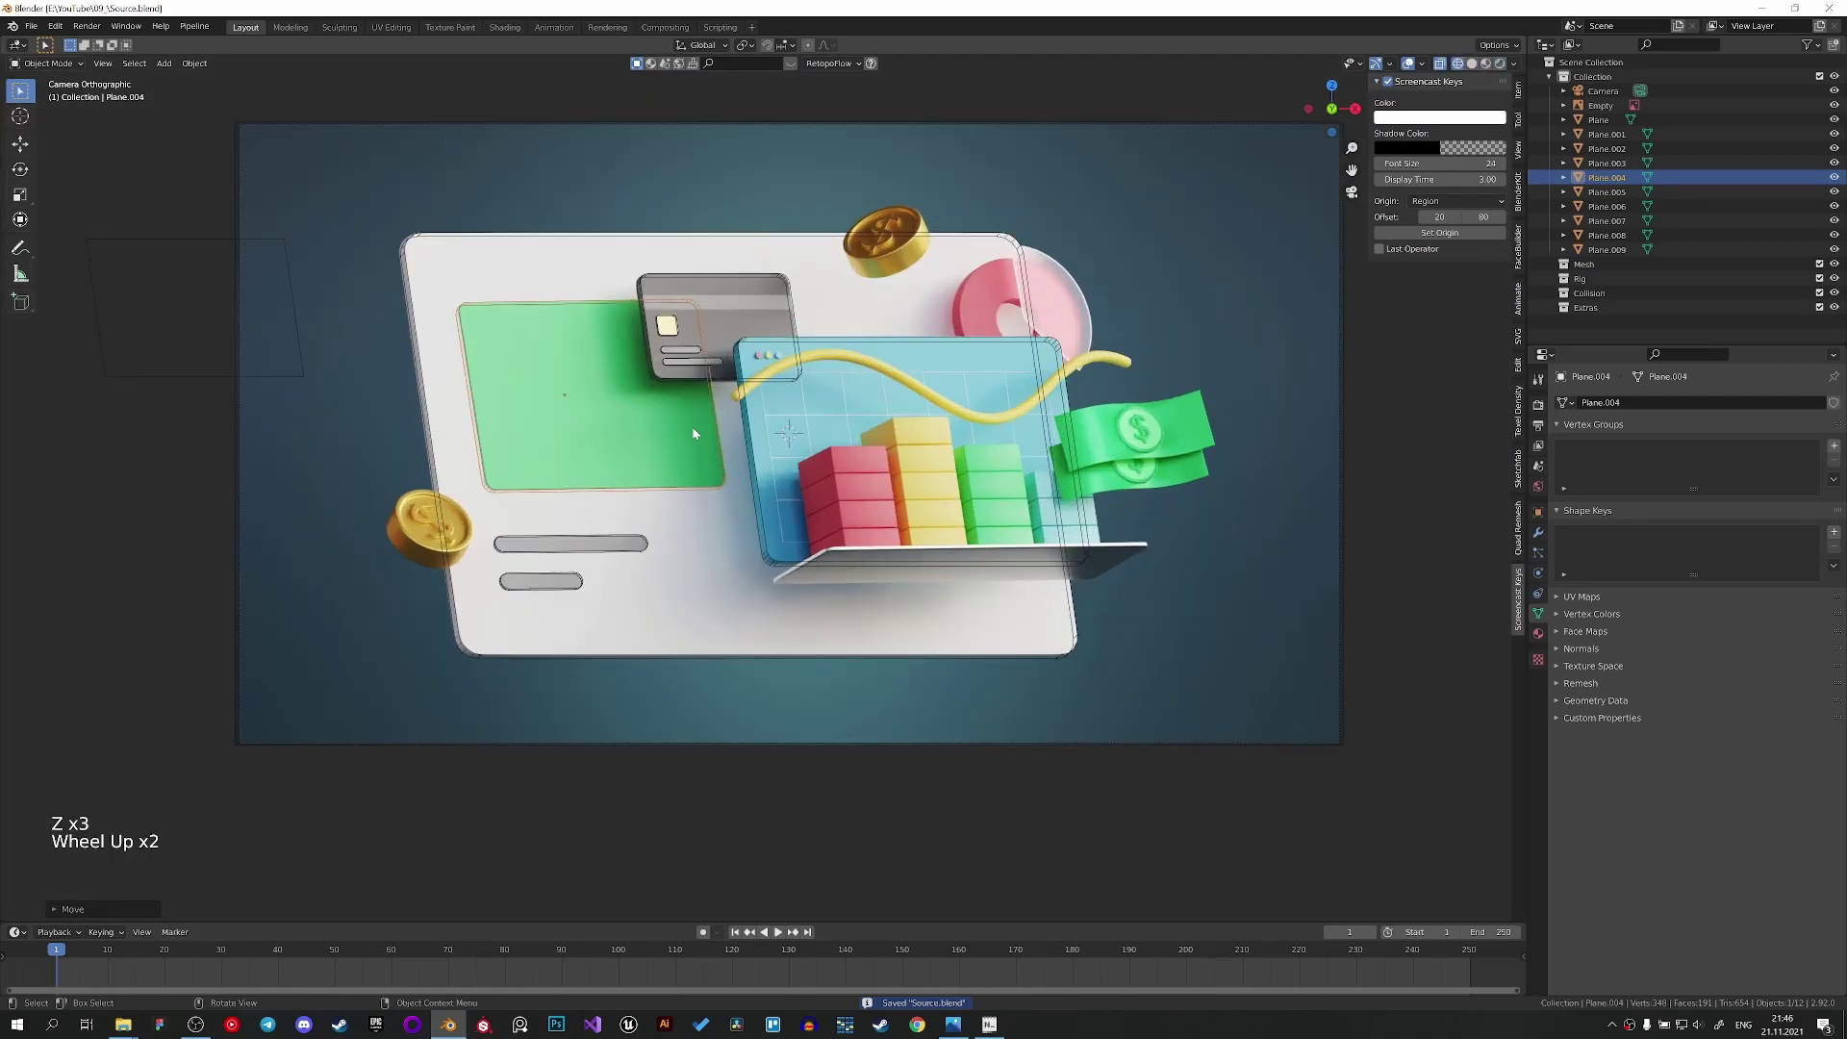
Zoom the camera view onto the card and switch to plain solid shading.
scroll("up", 3)
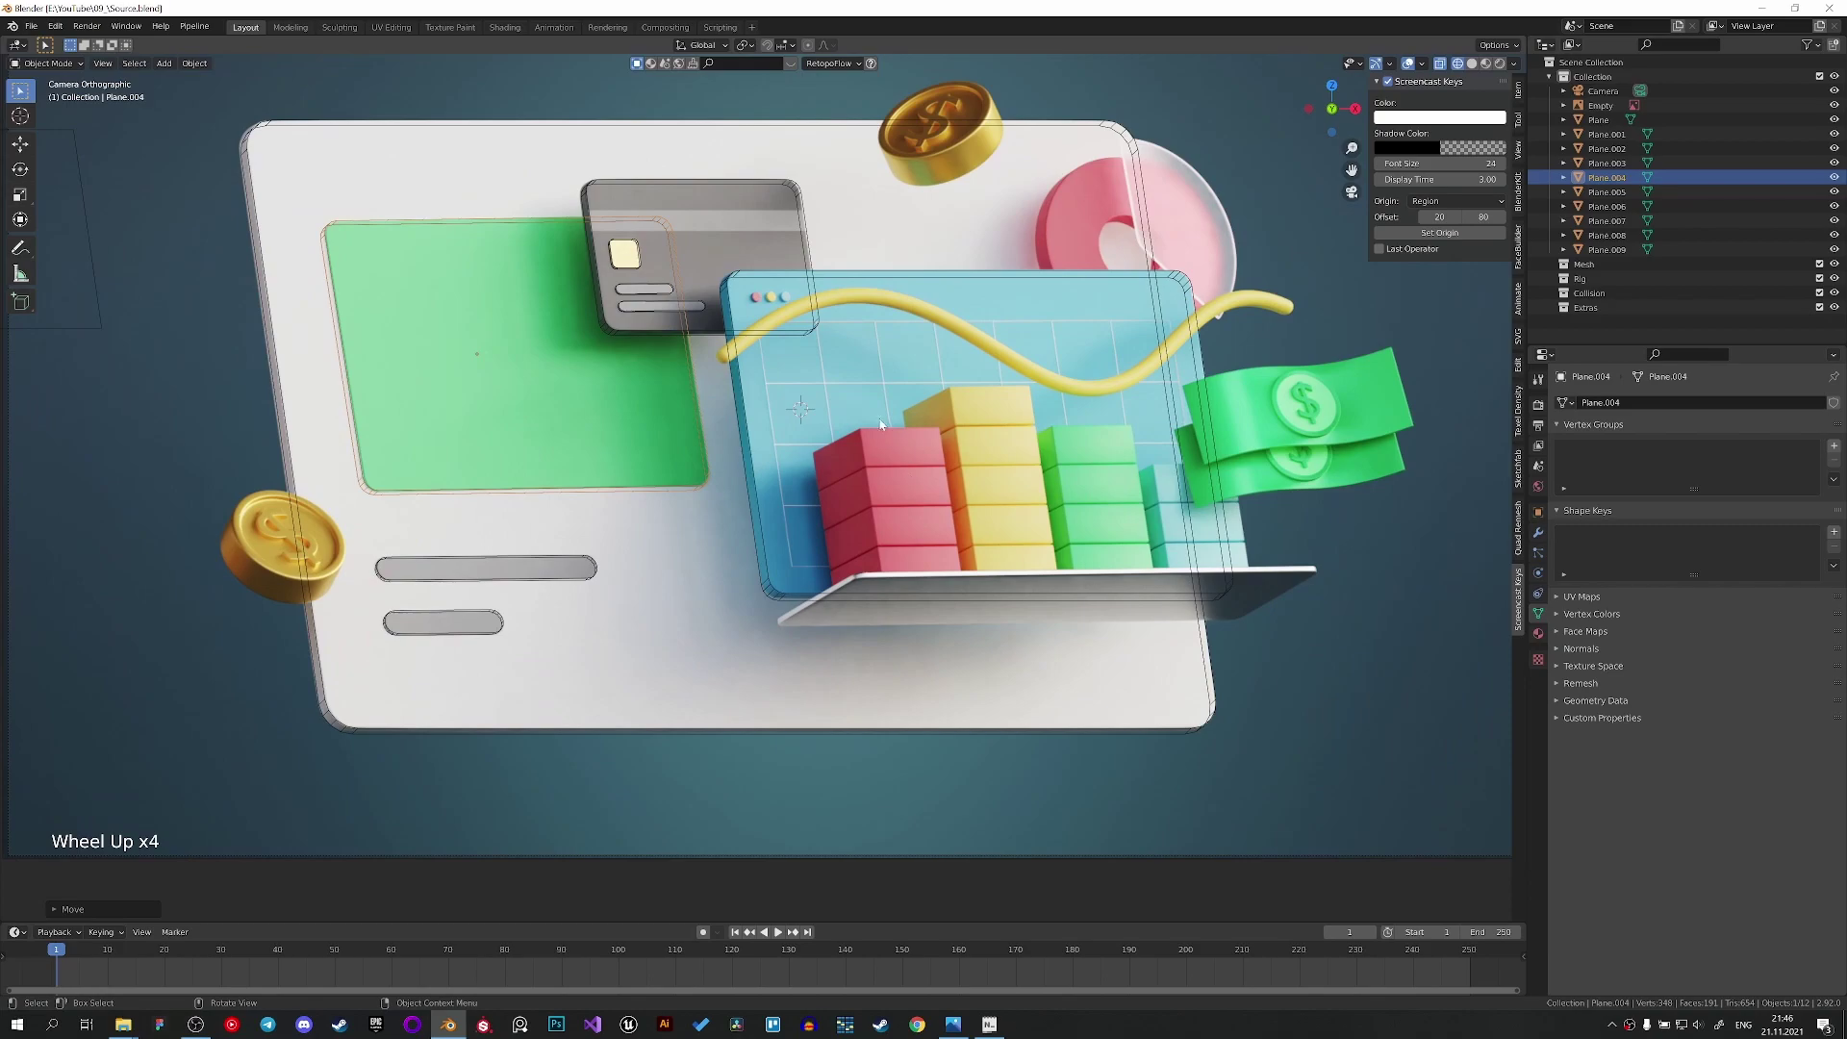
scroll("up", 3)
middle_click(757, 264)
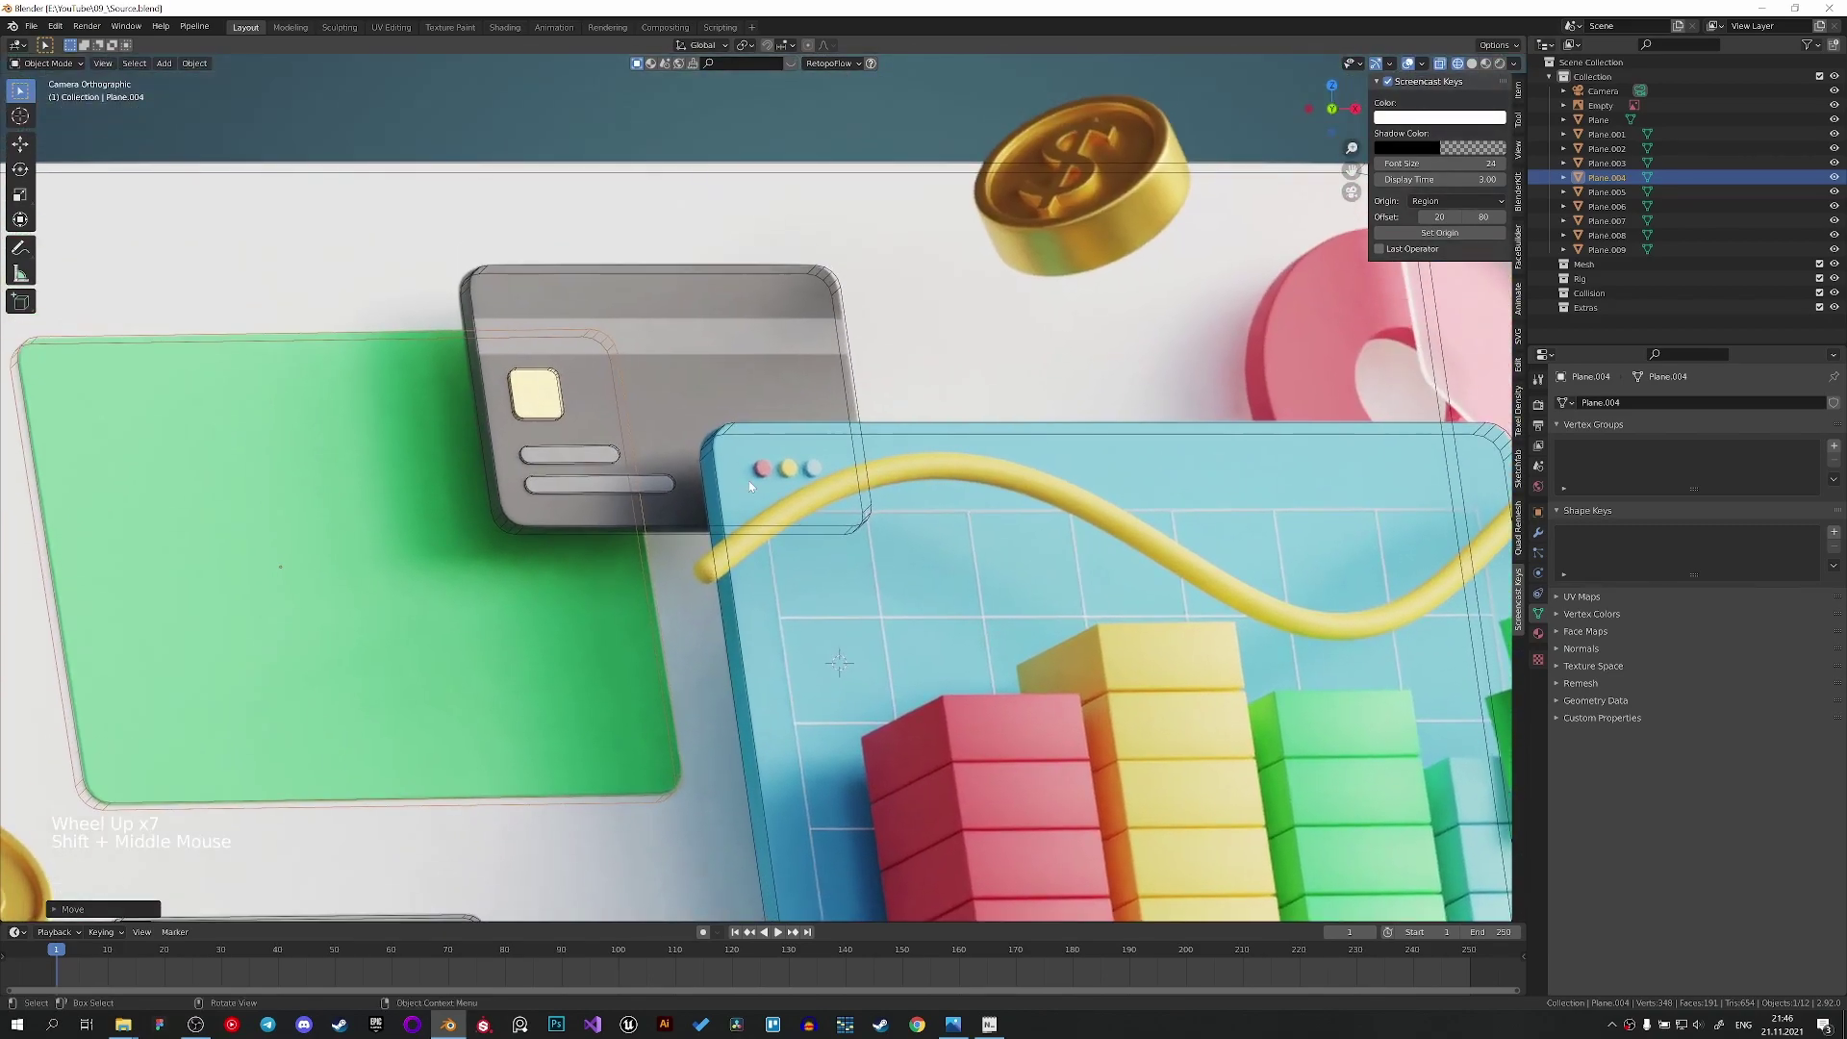
key("z")
scroll("down", 3)
Add a mesh cylinder with Shift+A and shrink it to a small size.
key("shift+a")
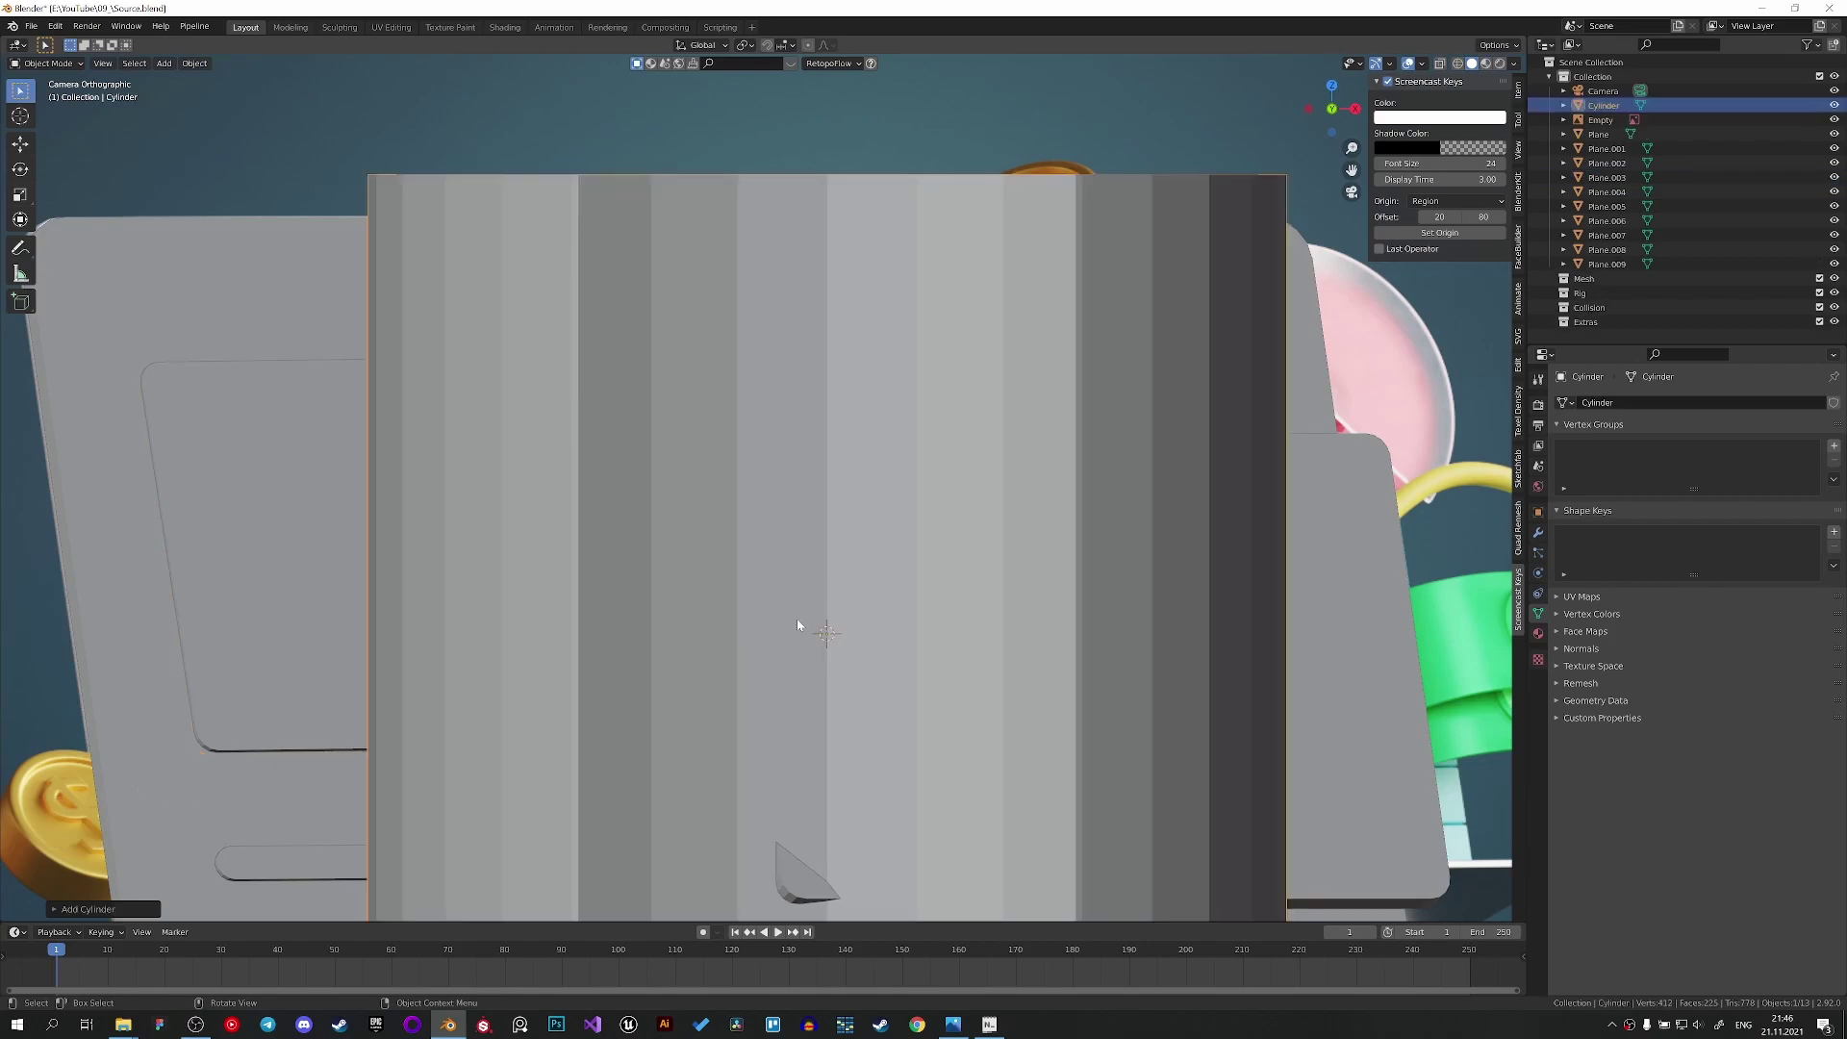
left_click(55, 918)
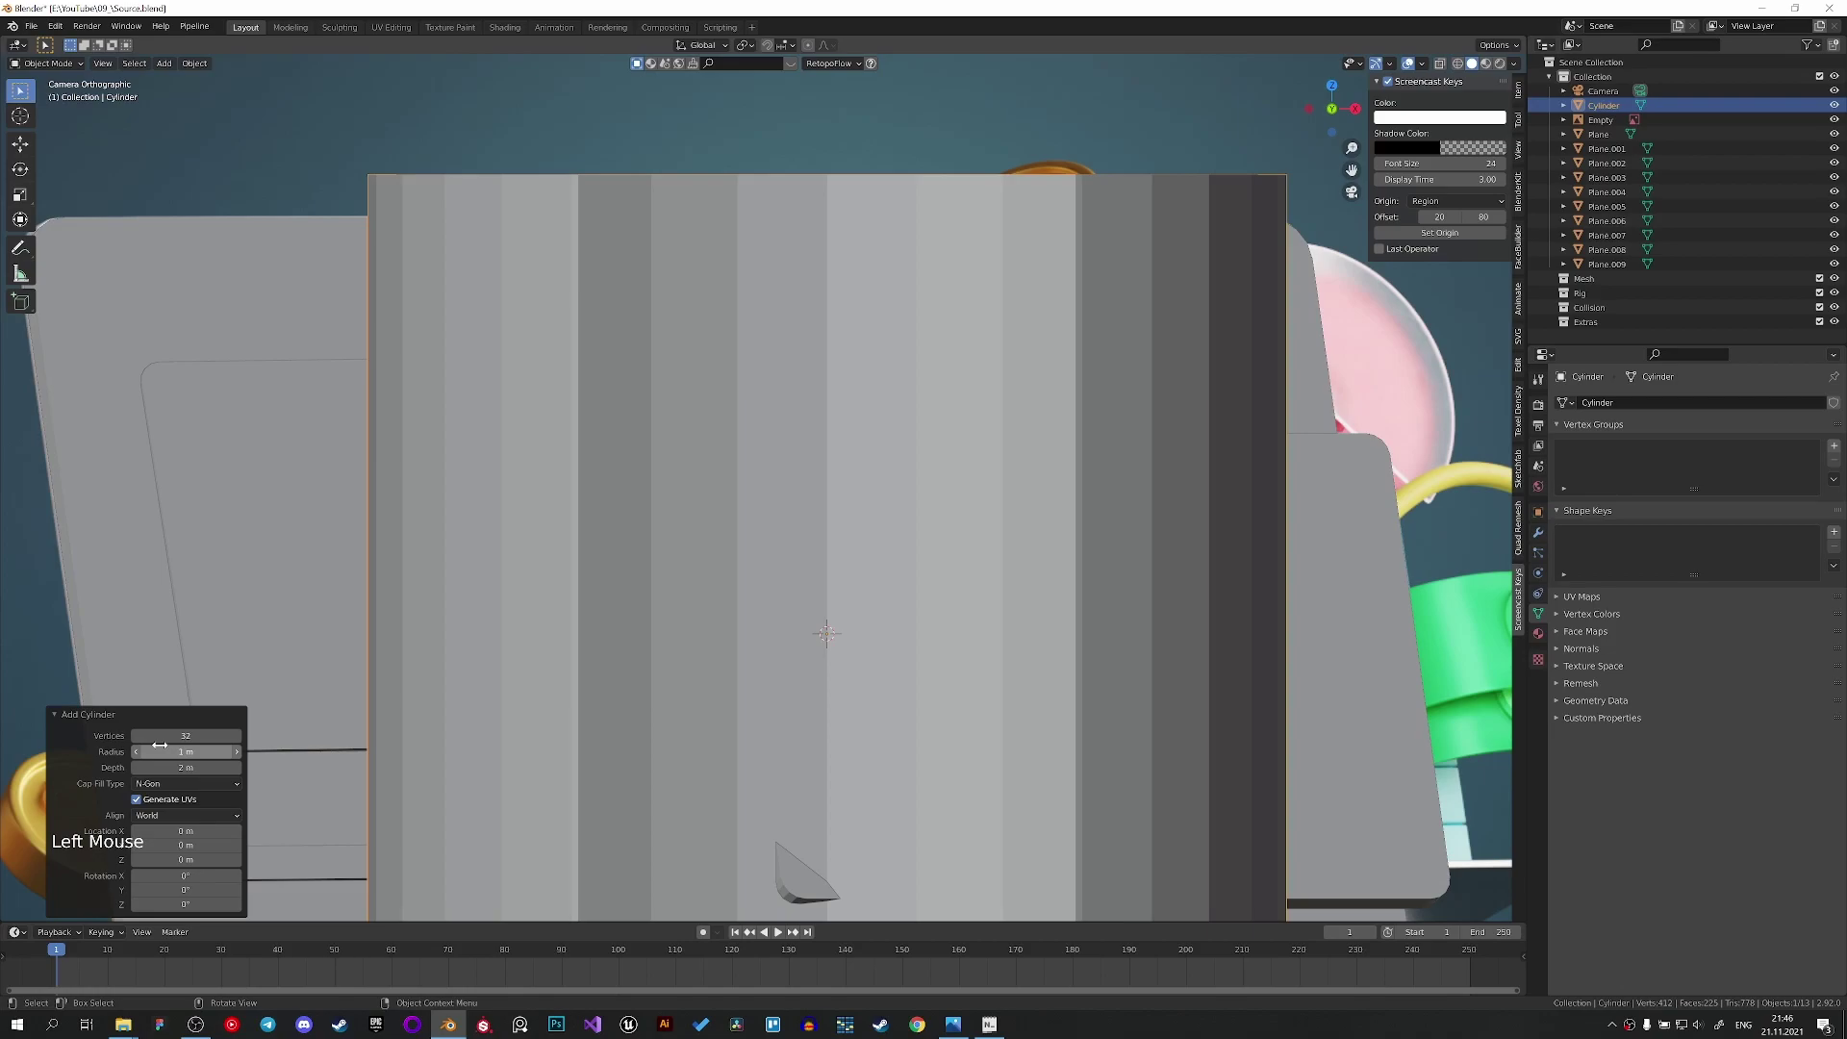
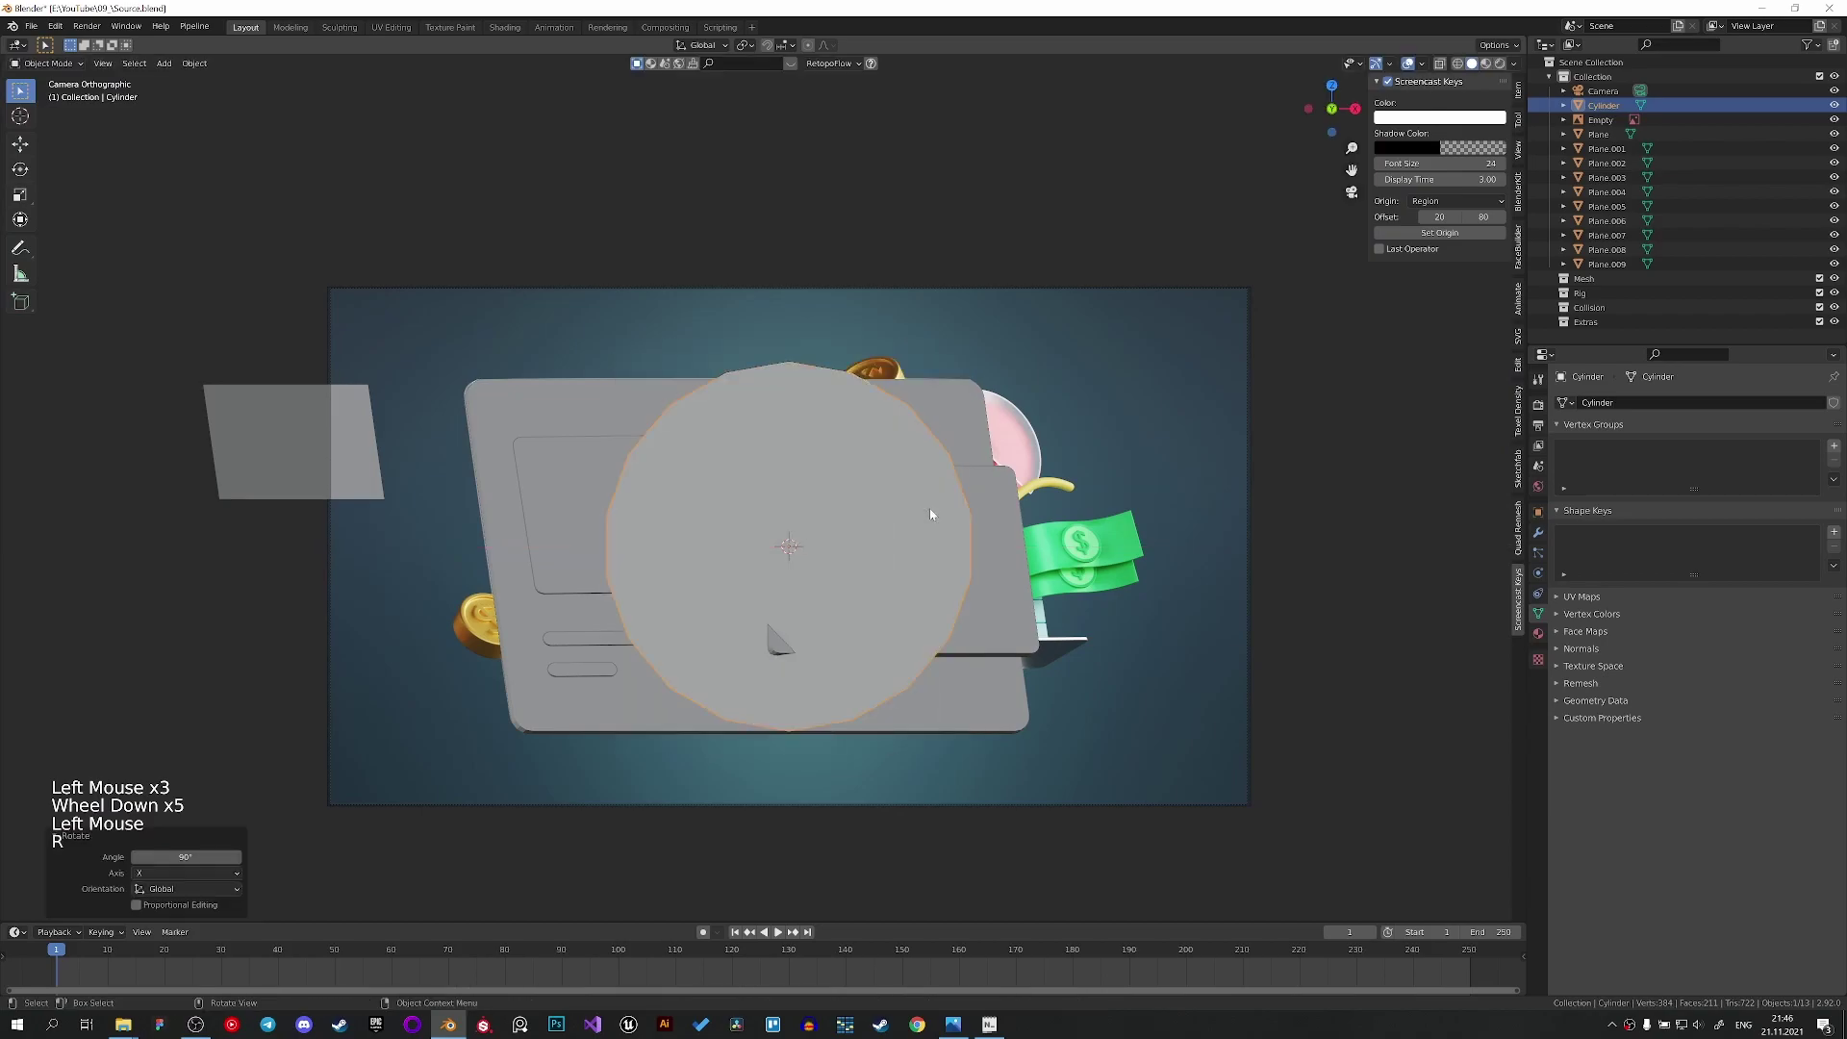
key("s")
scroll("up", 3)
key("s")
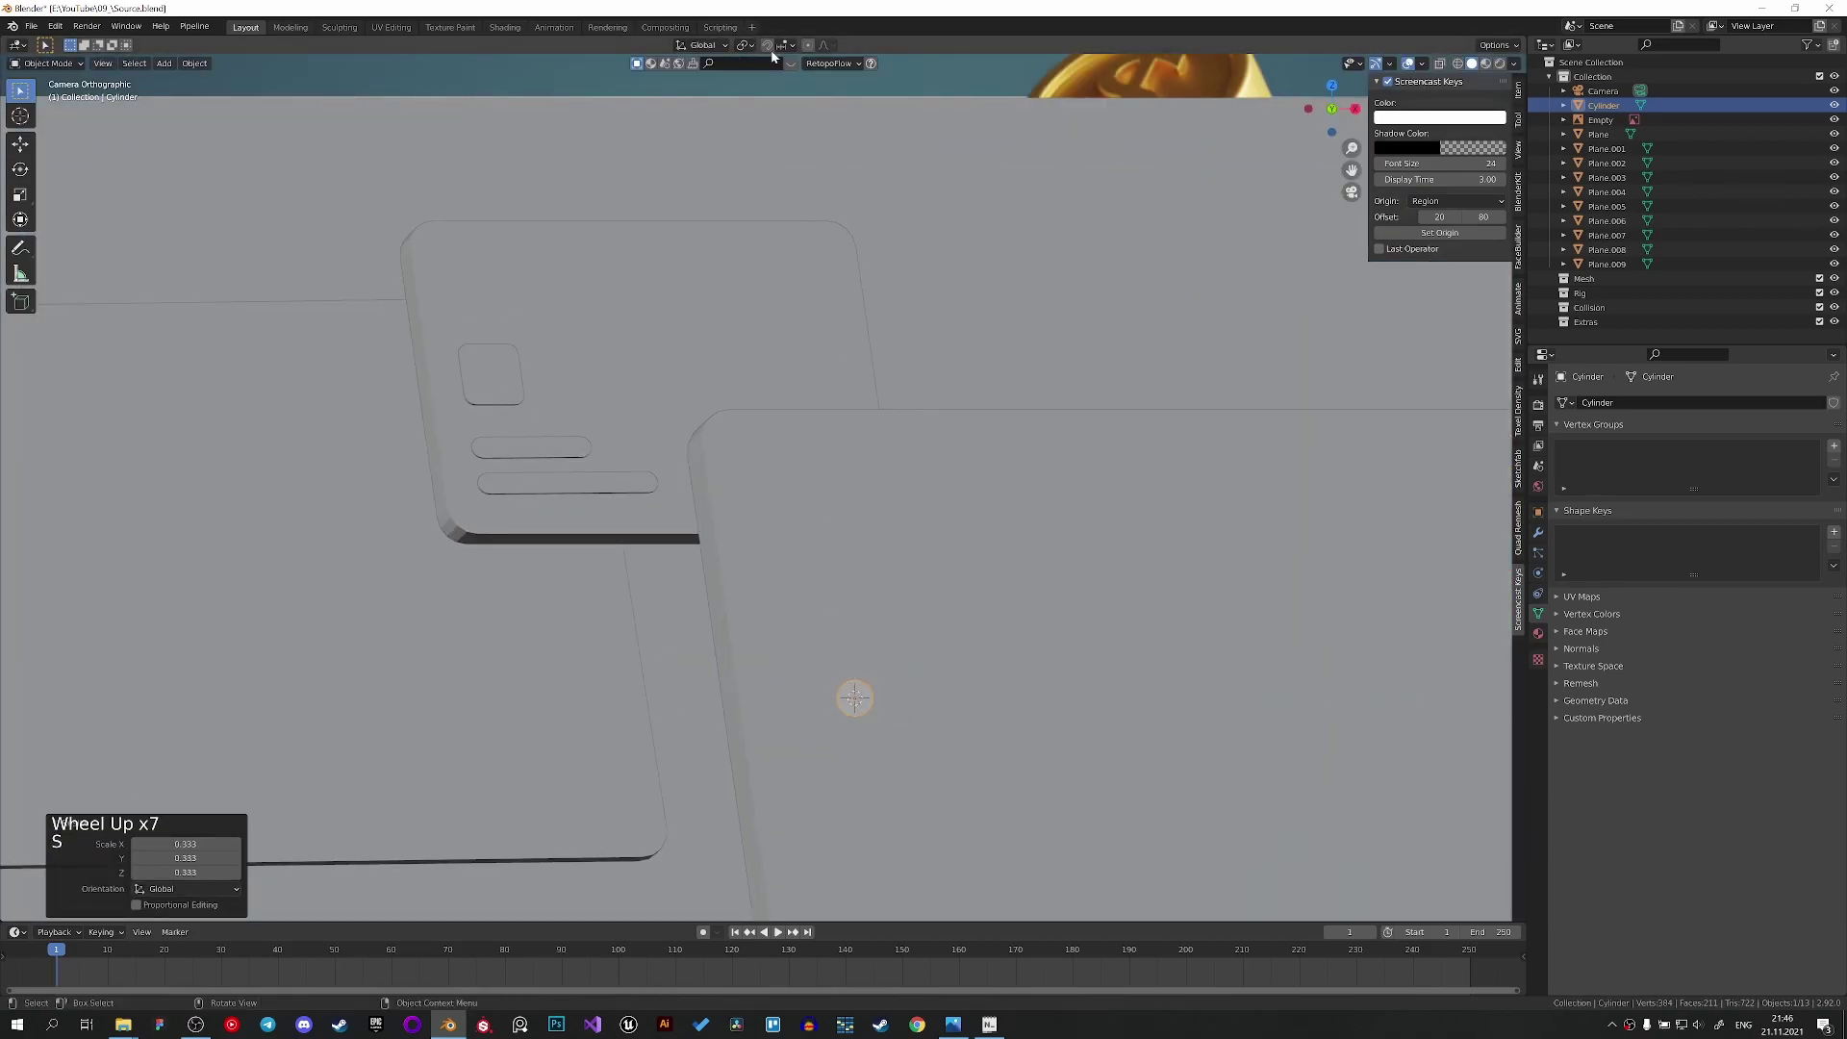
Change the snapping mode and move the cylinder beside the card panels, orbiting to check.
left_click(777, 48)
left_click(789, 52)
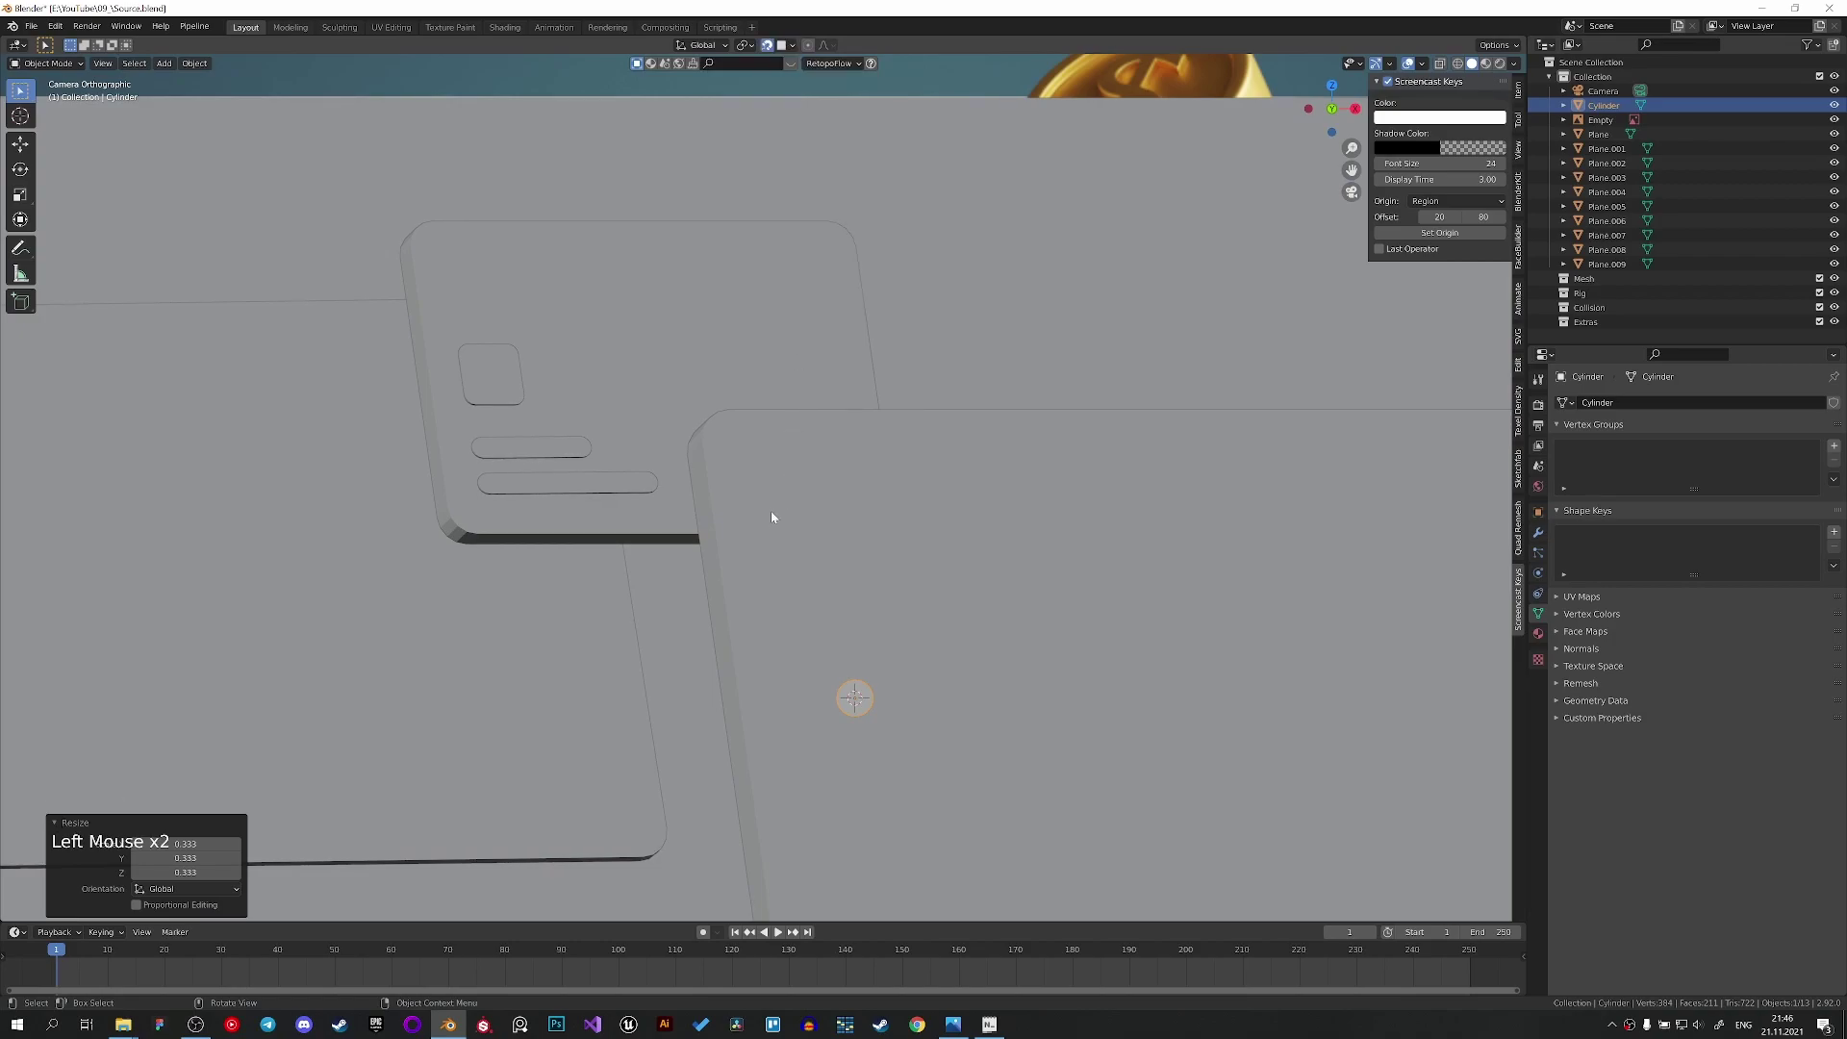
key("g")
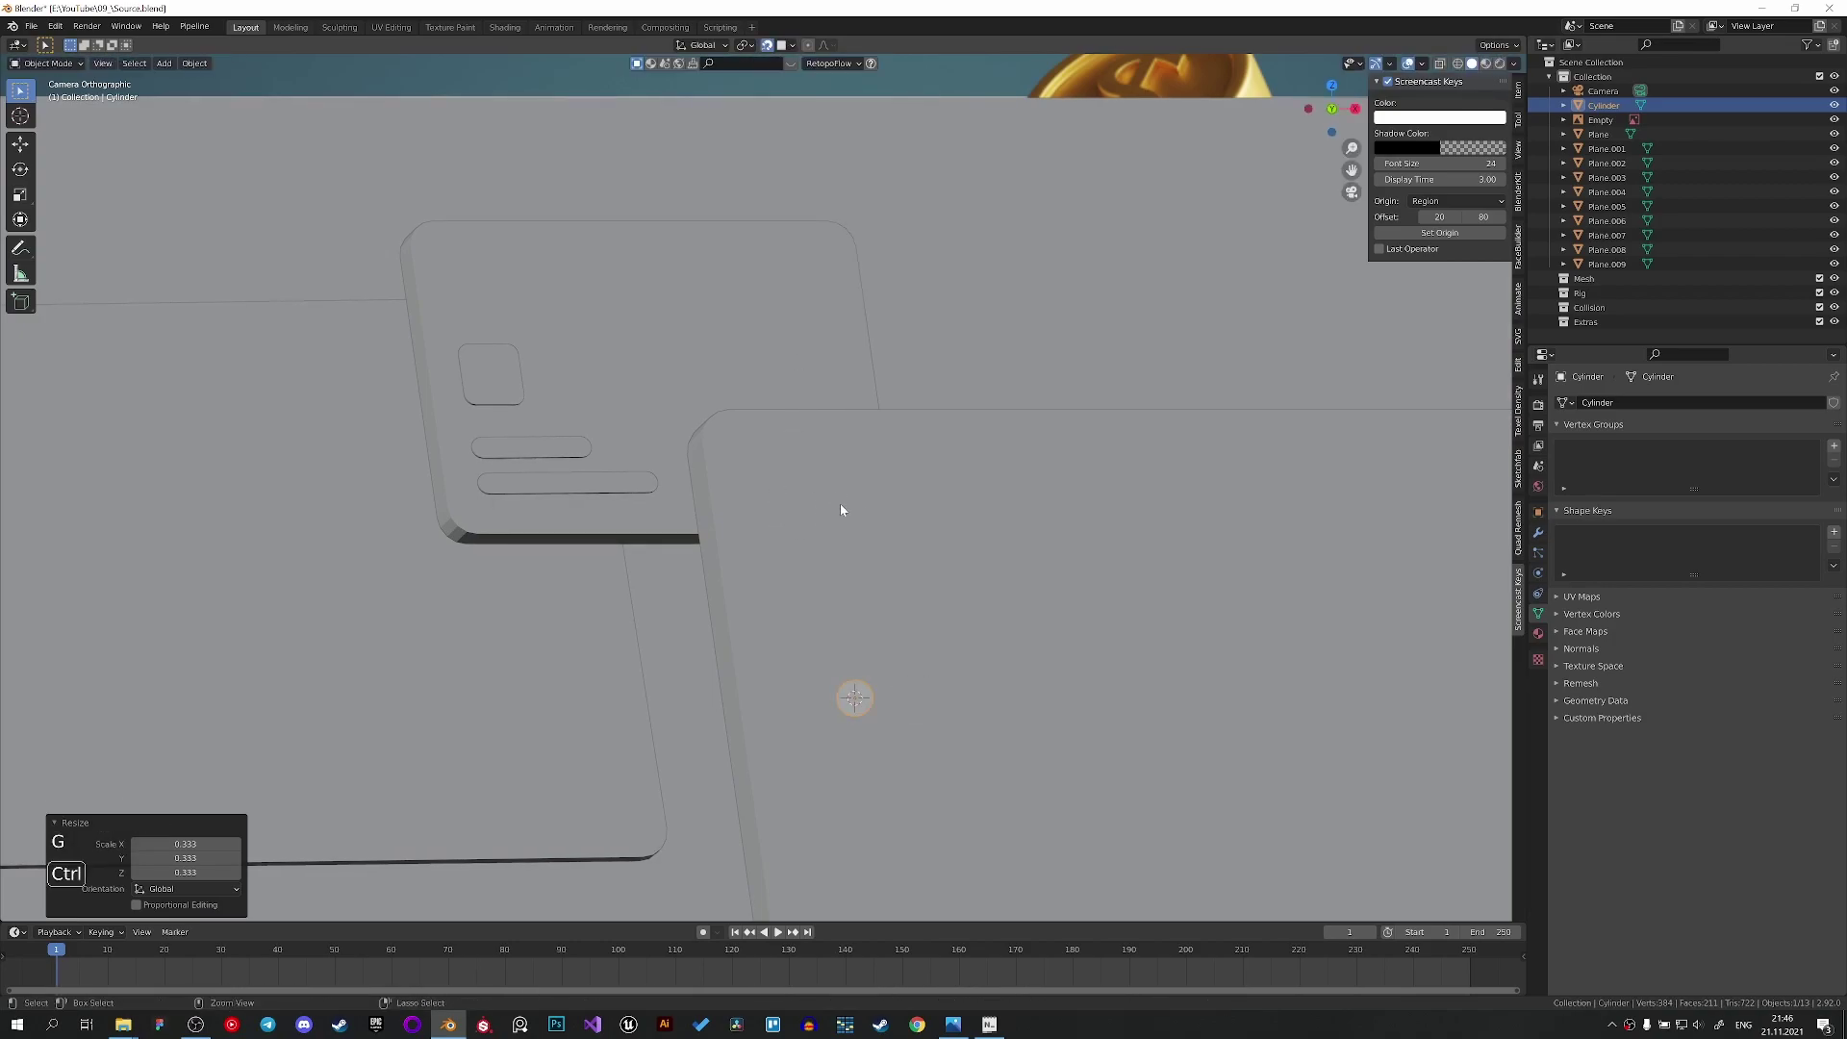
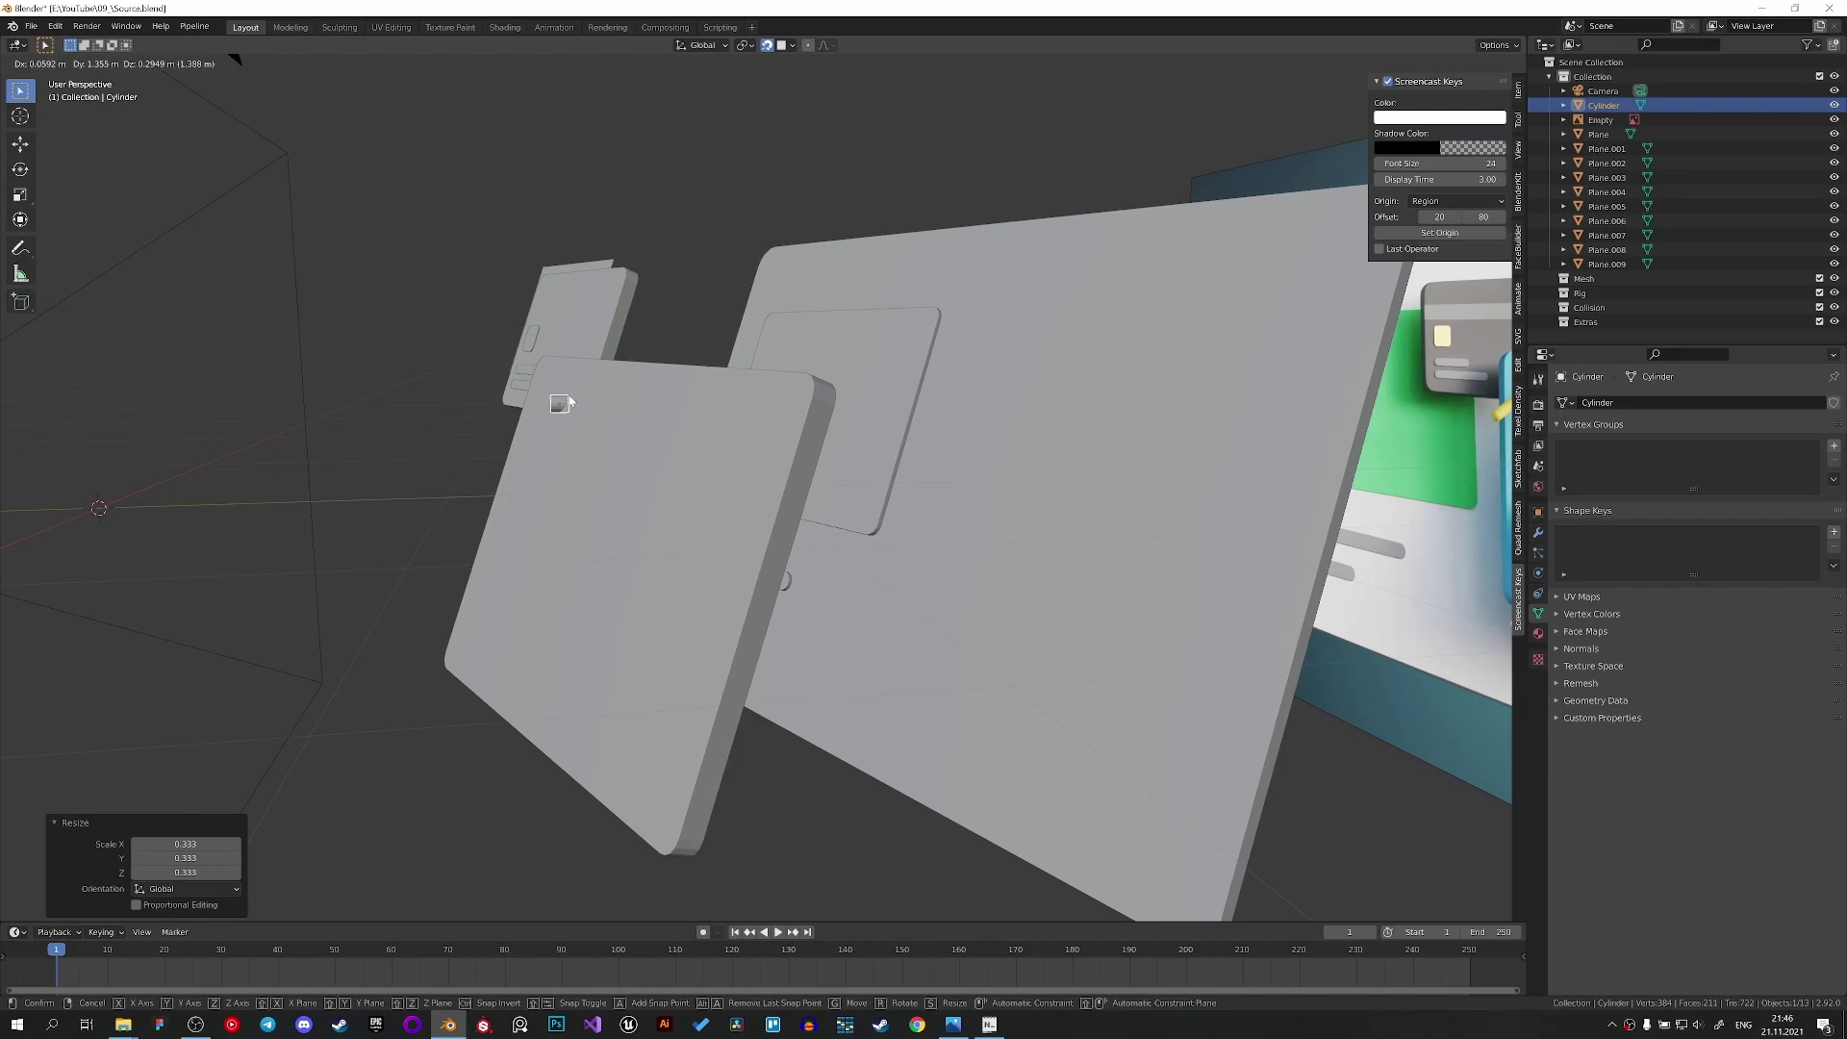
middle_click(613, 415)
middle_click(1038, 502)
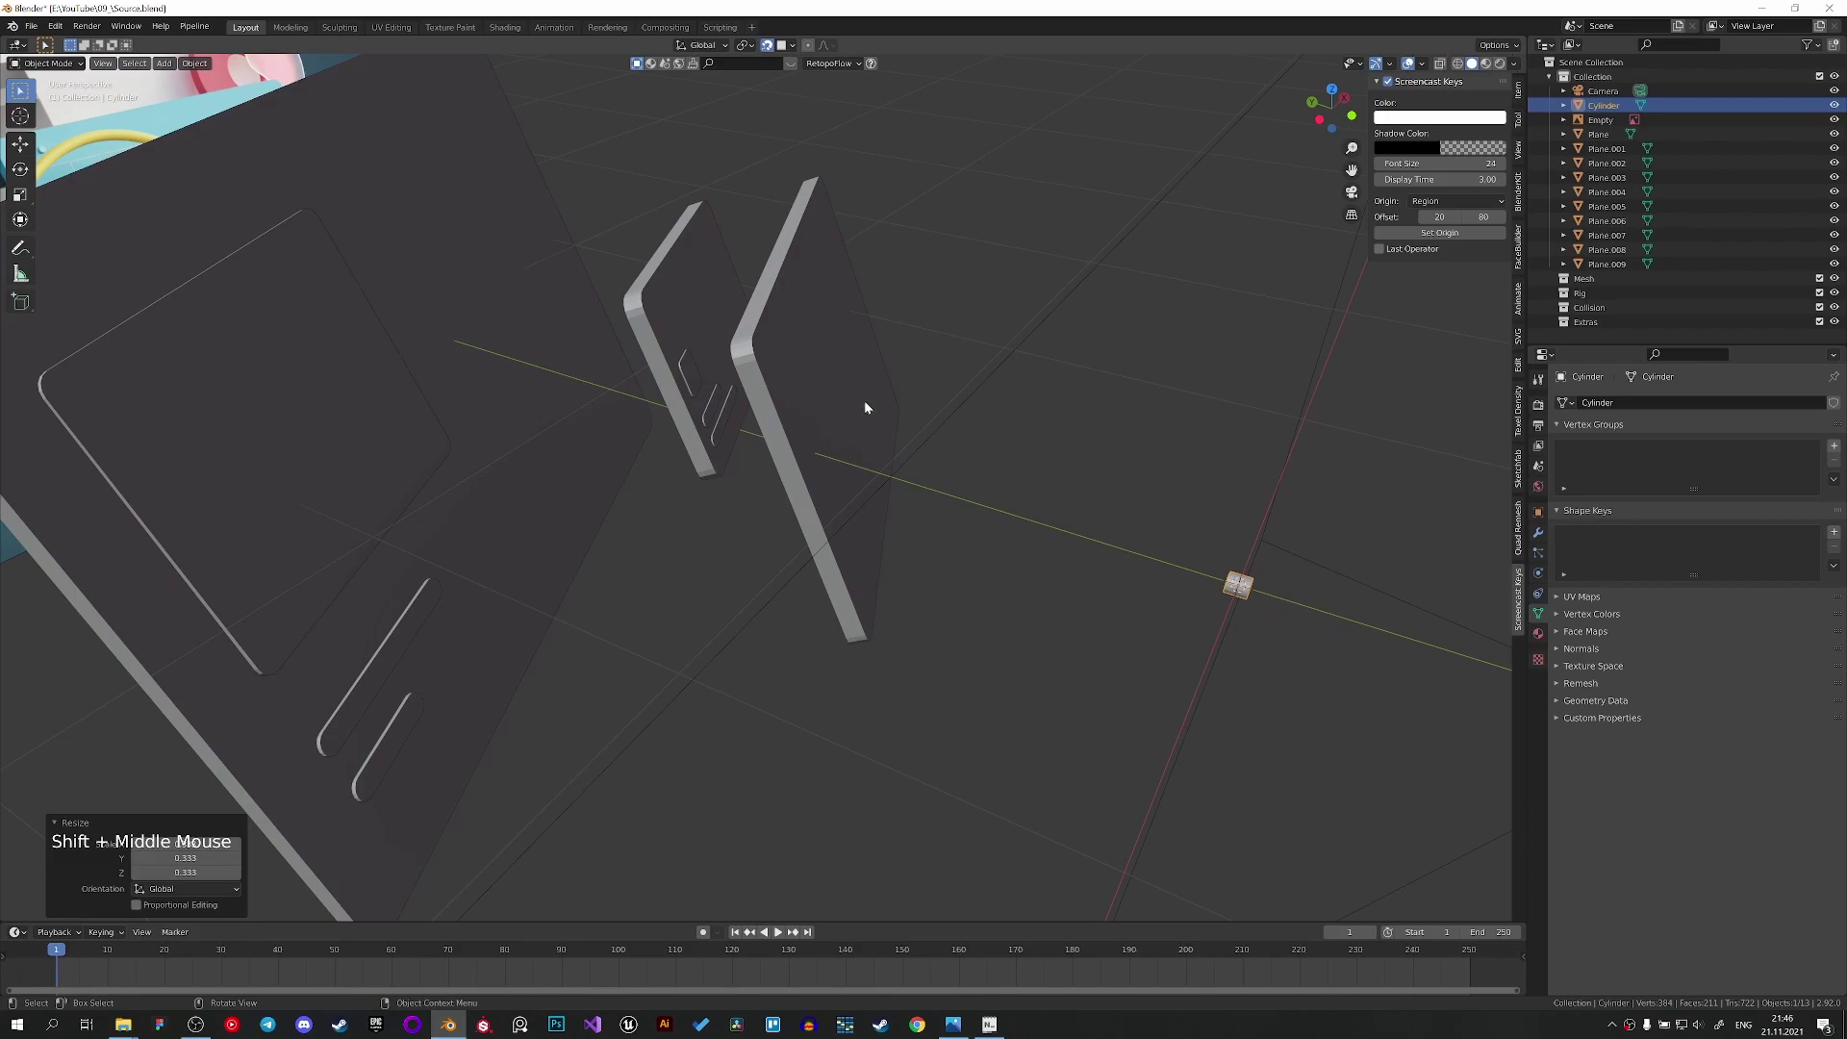
middle_click(793, 400)
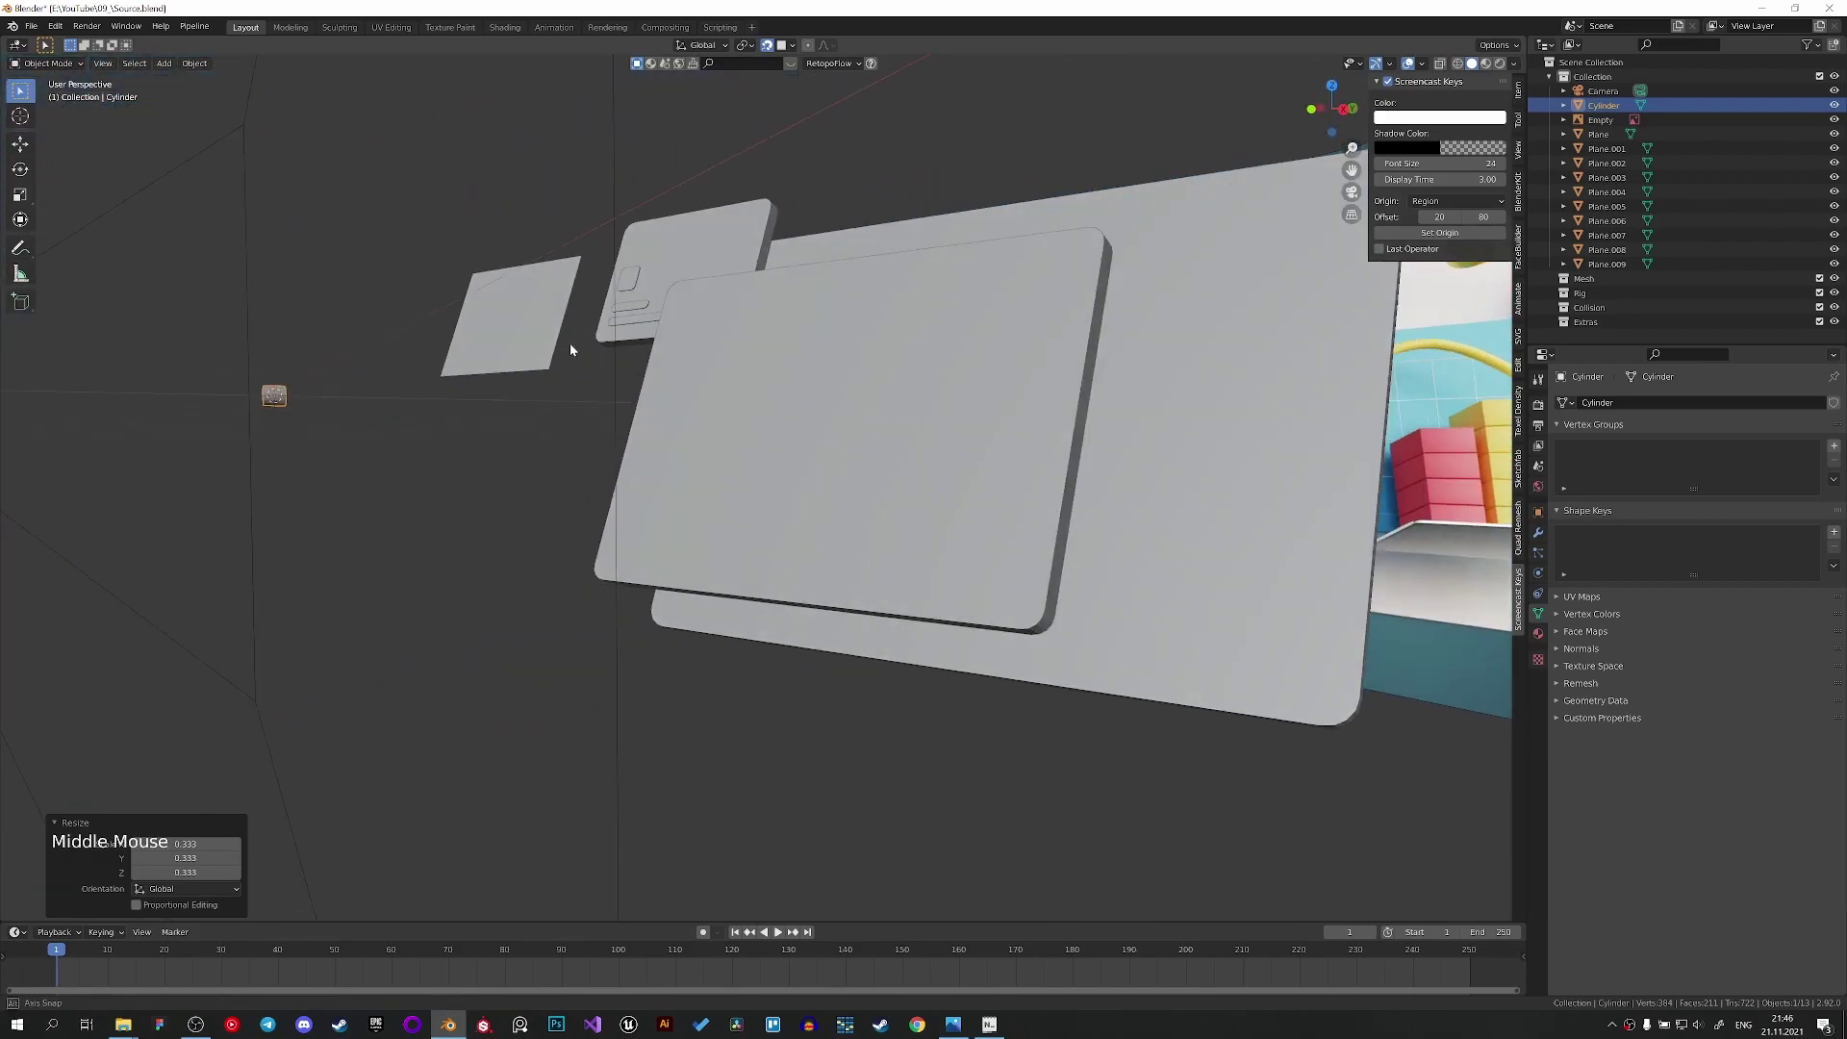
middle_click(790, 387)
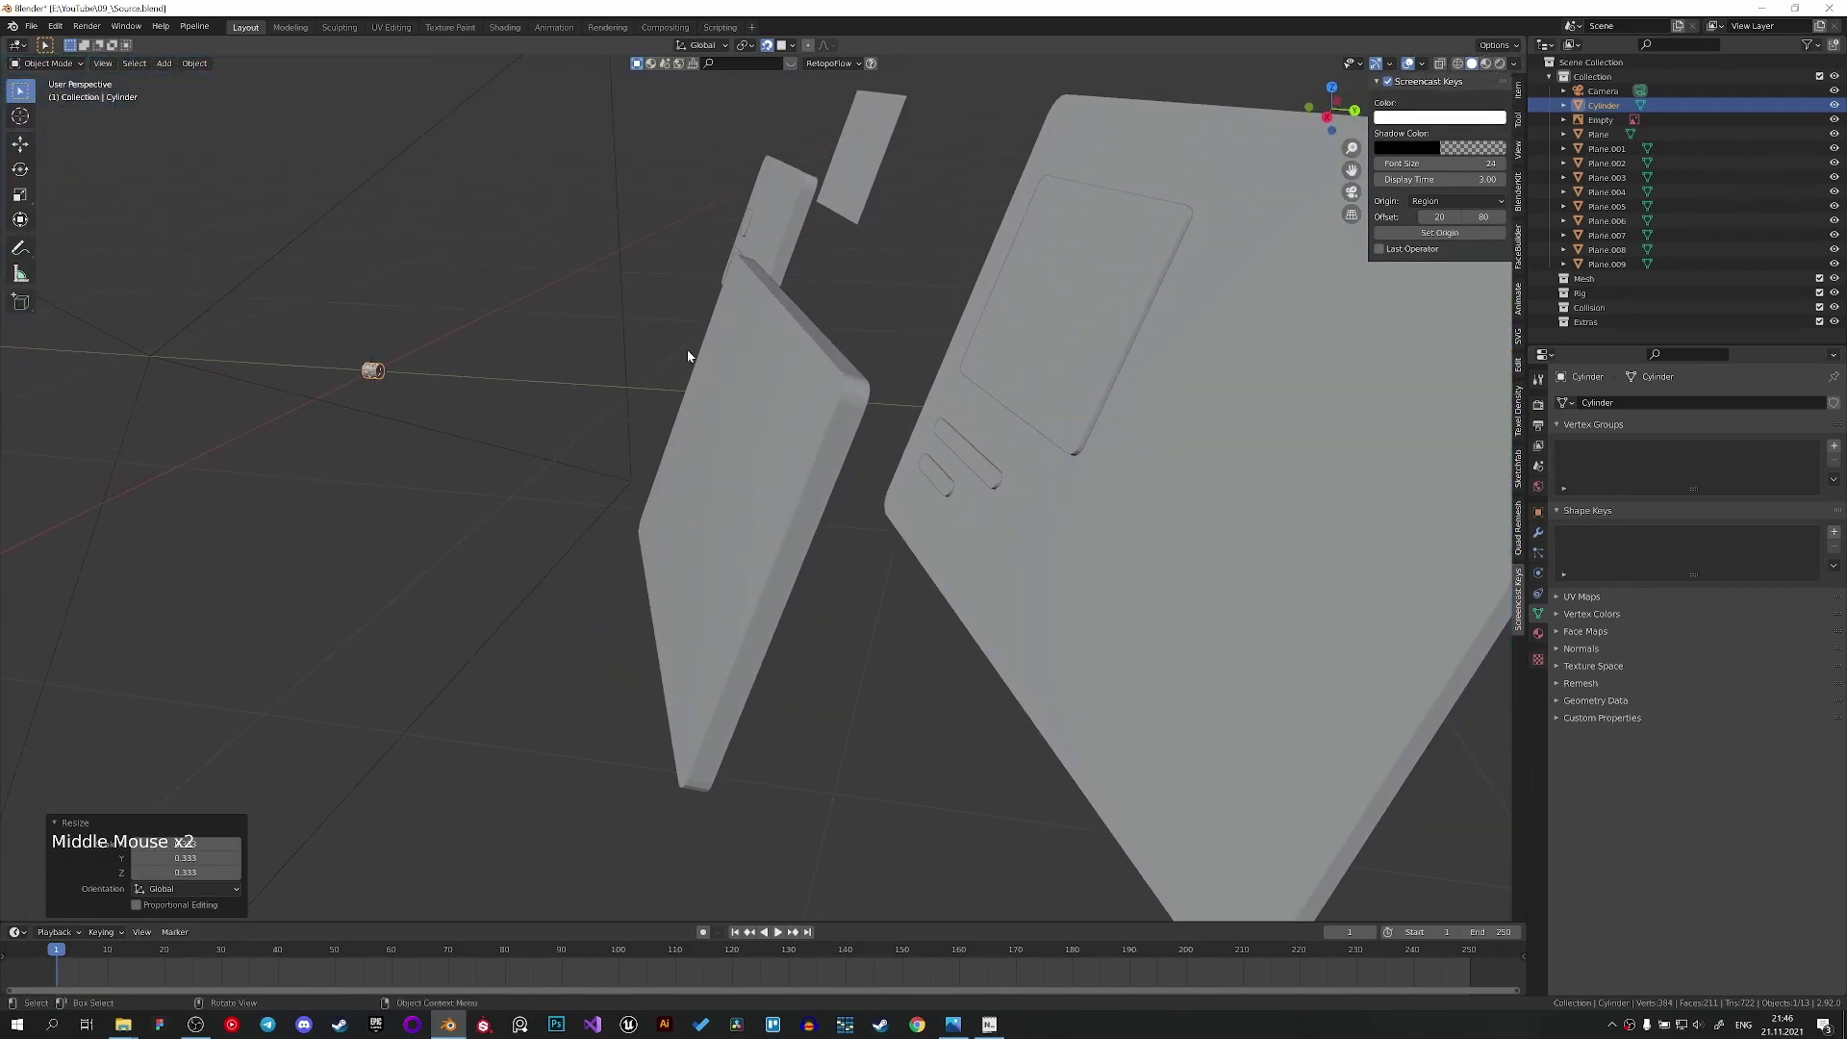
middle_click(805, 341)
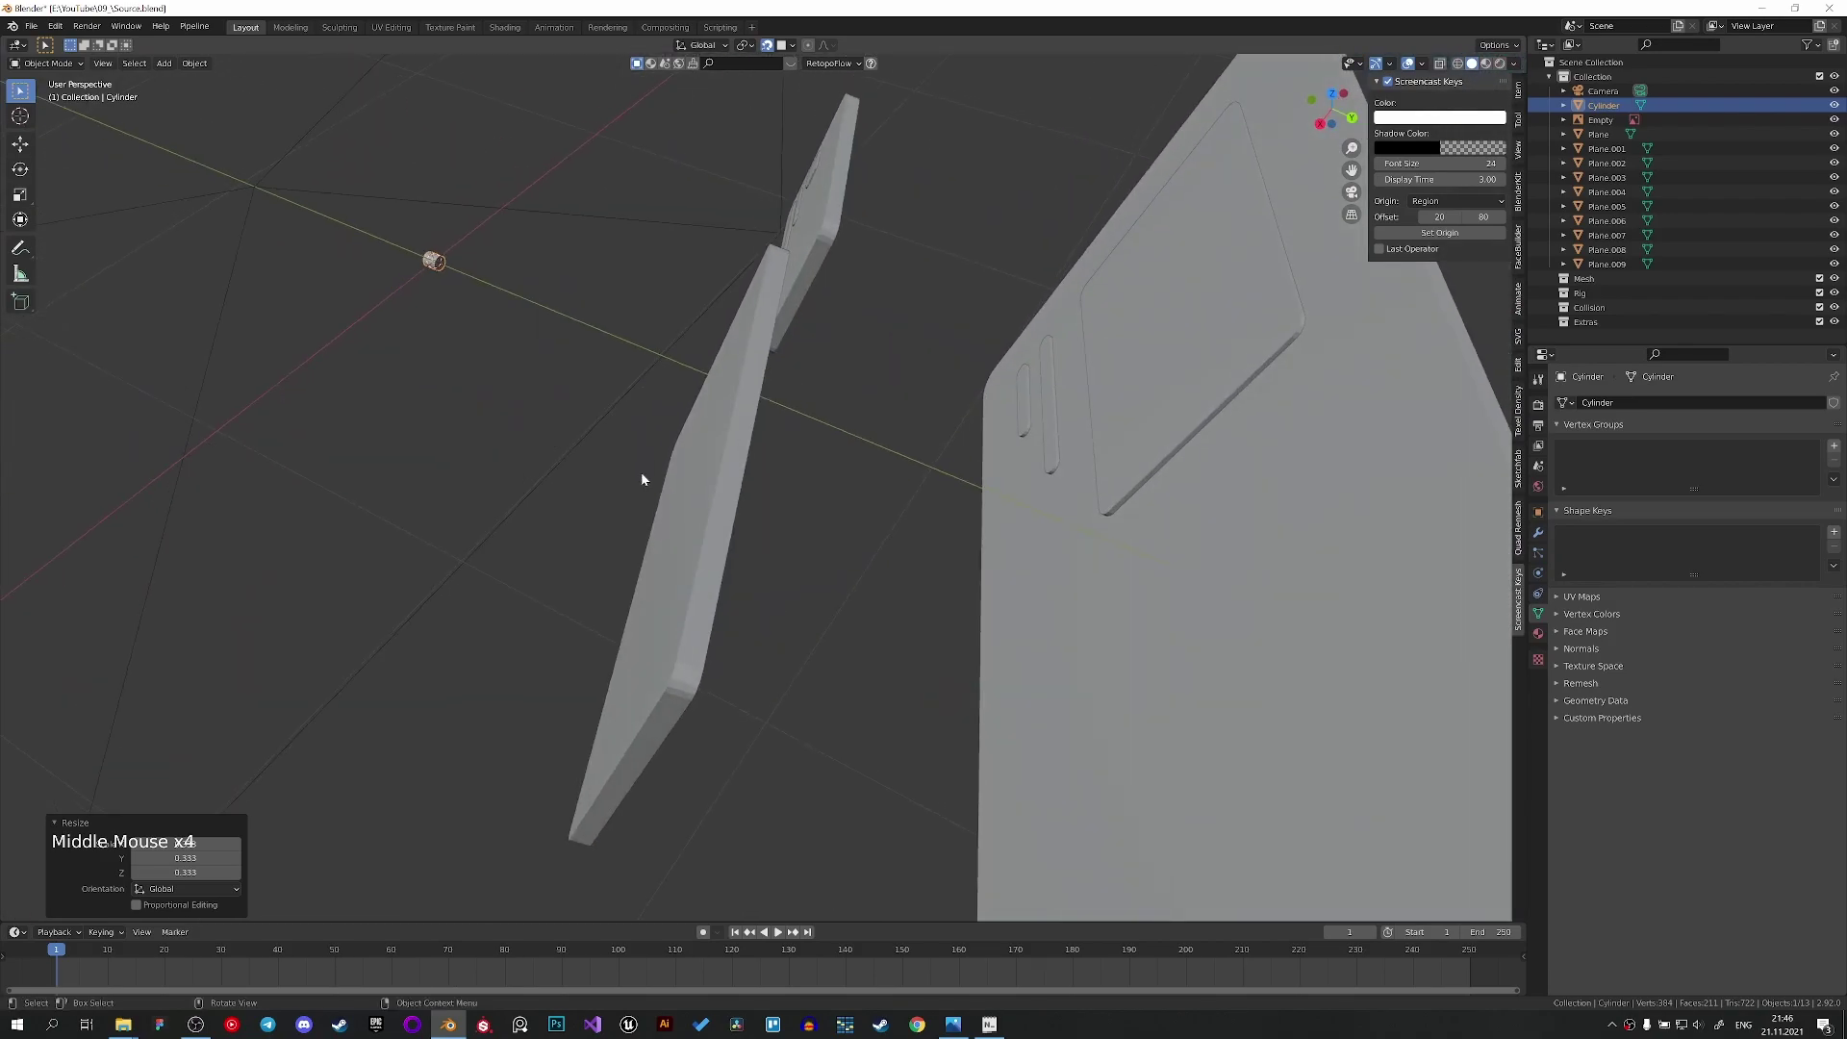
Select the small cylinder and orbit in to face it and the panel beside it.
left_click(771, 48)
middle_click(694, 395)
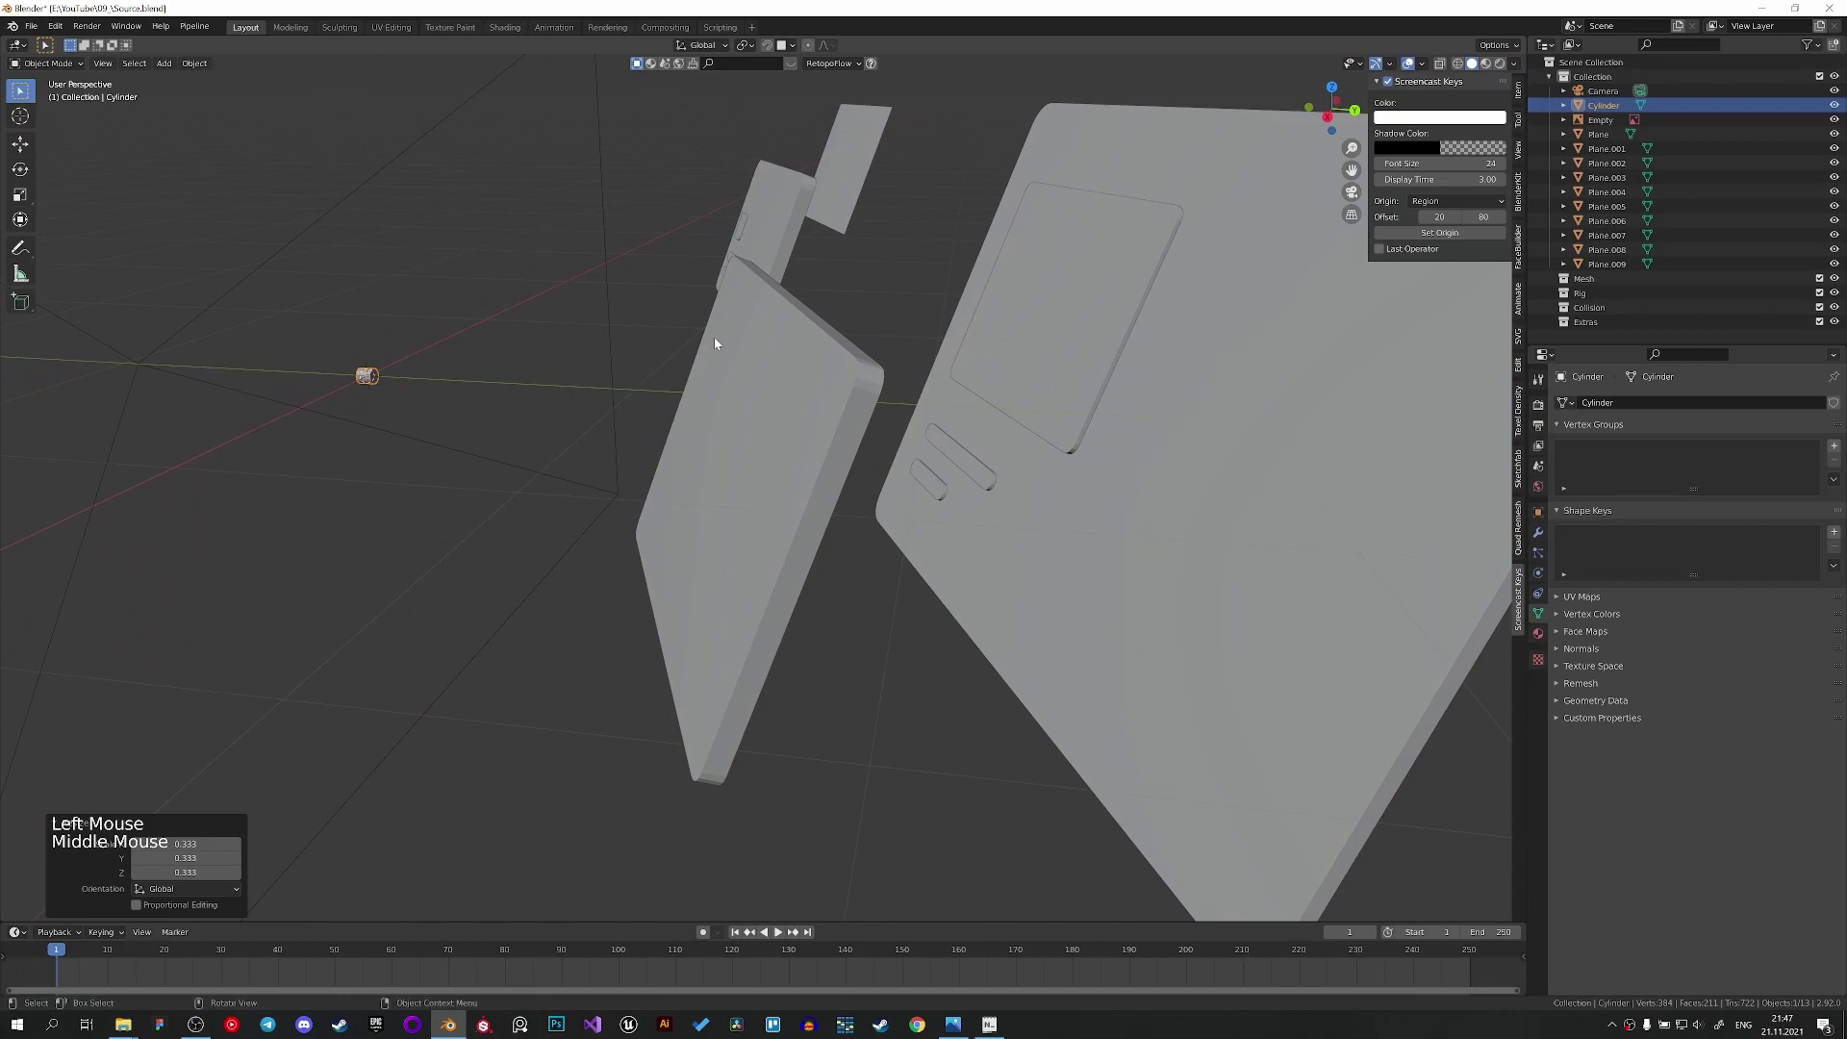
key("g")
scroll("up", 3)
middle_click(840, 360)
scroll("up", 3)
middle_click(833, 324)
Add card panel Plane.001 to the selection and copy its rotation onto the cylinder.
left_click(790, 346)
key("ctrl+c")
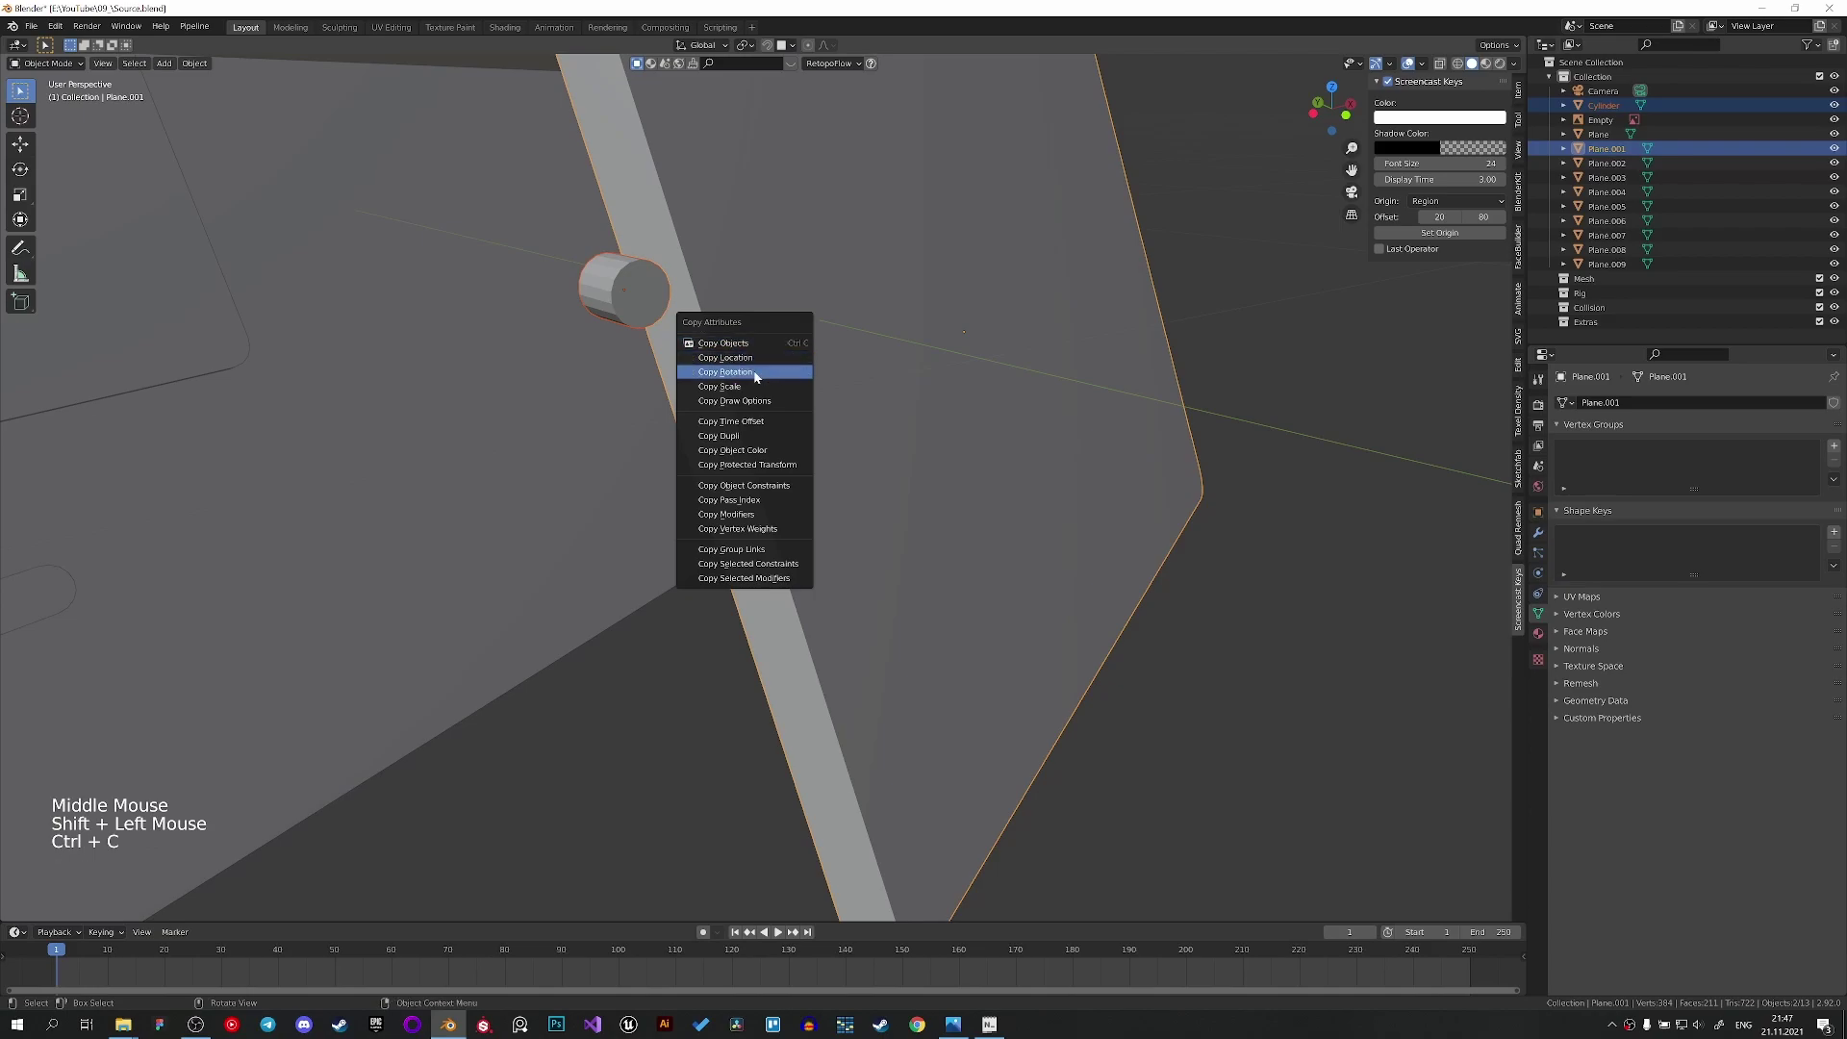
left_click(631, 299)
Orbit to check the cylinder's new orientation and bring up Copy Attributes again.
middle_click(625, 306)
scroll("down", 3)
middle_click(753, 419)
middle_click(733, 363)
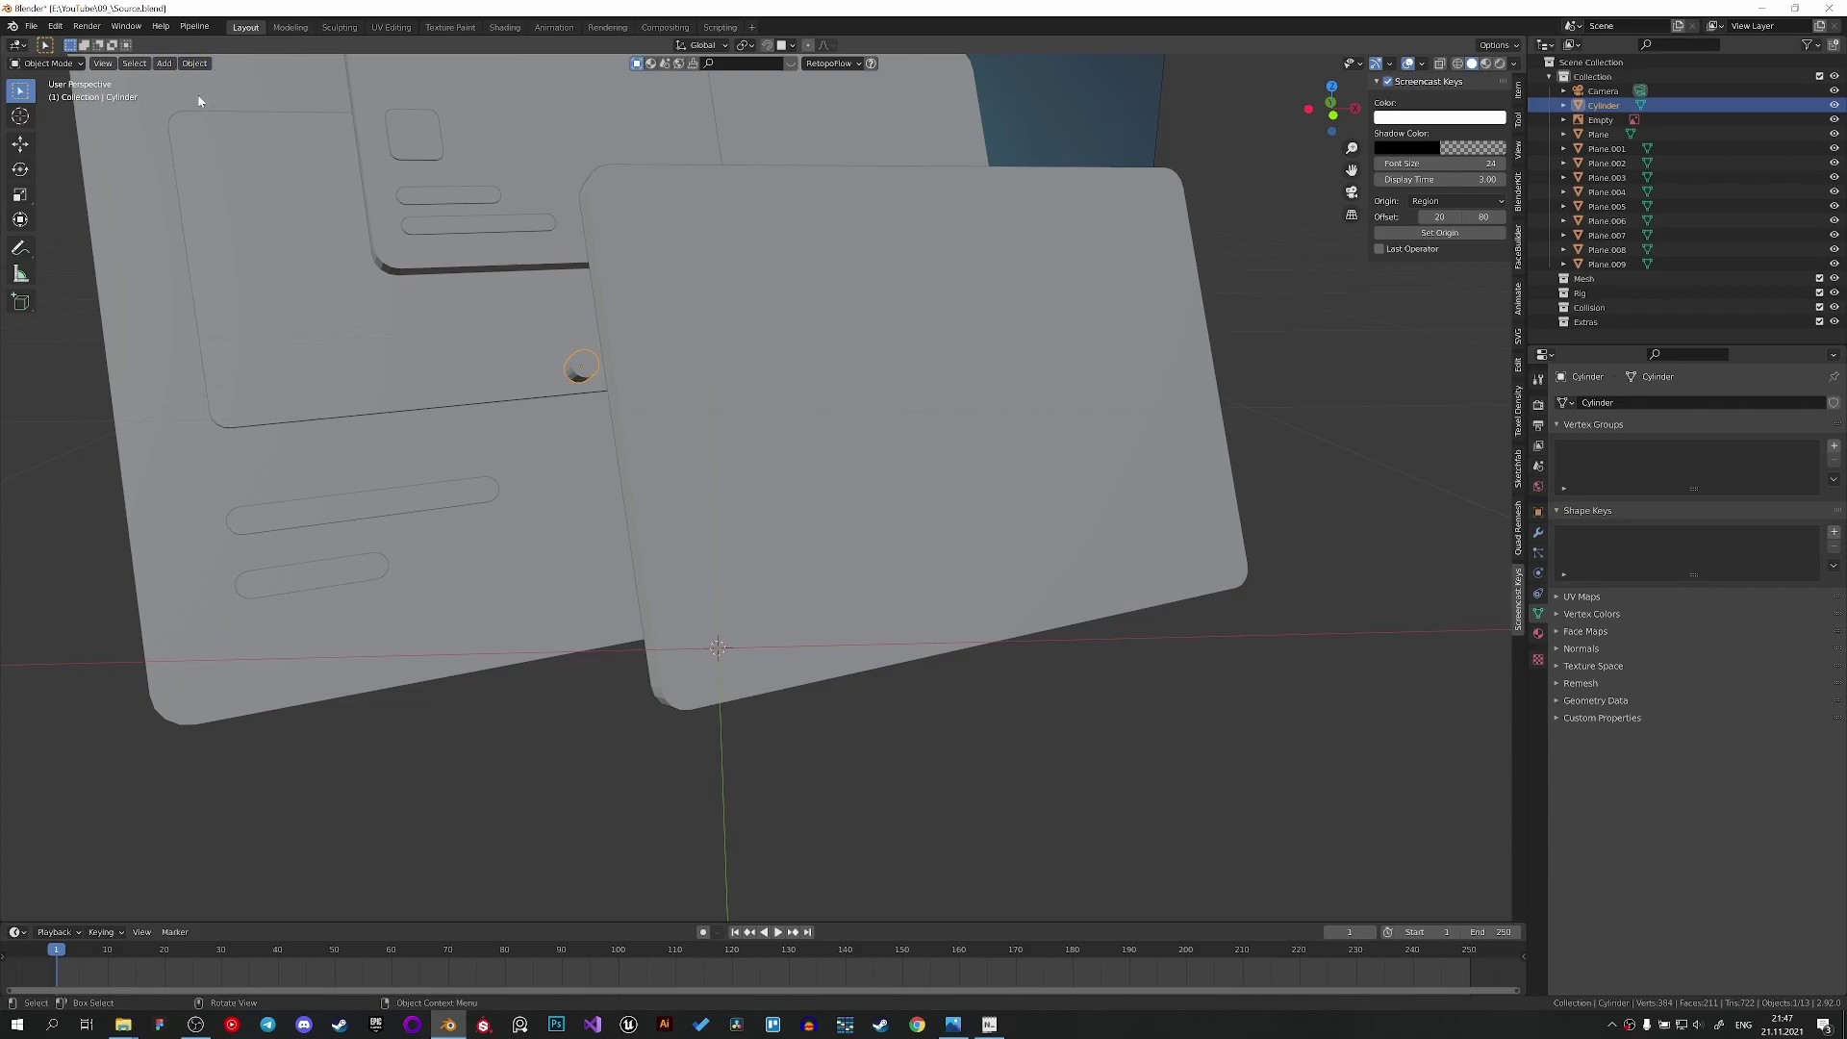
scroll("down", 3)
scroll("up", 3)
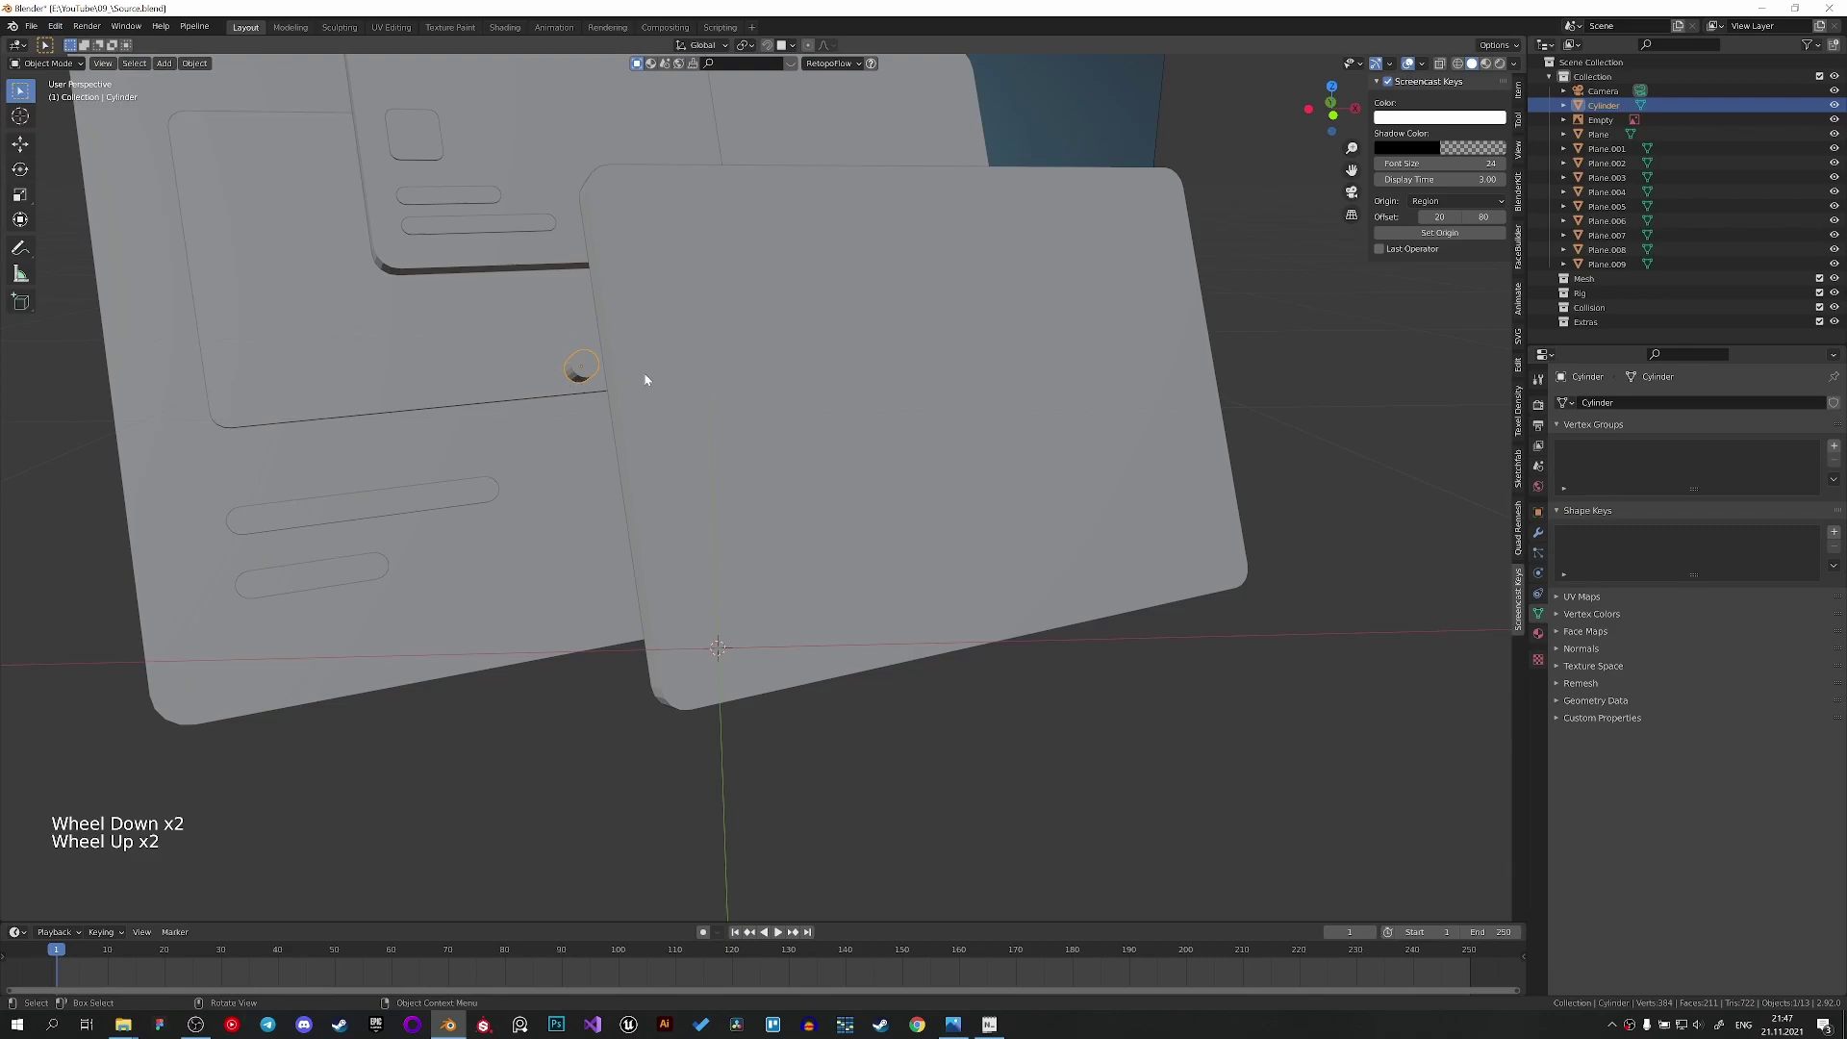
key("ctrl+c")
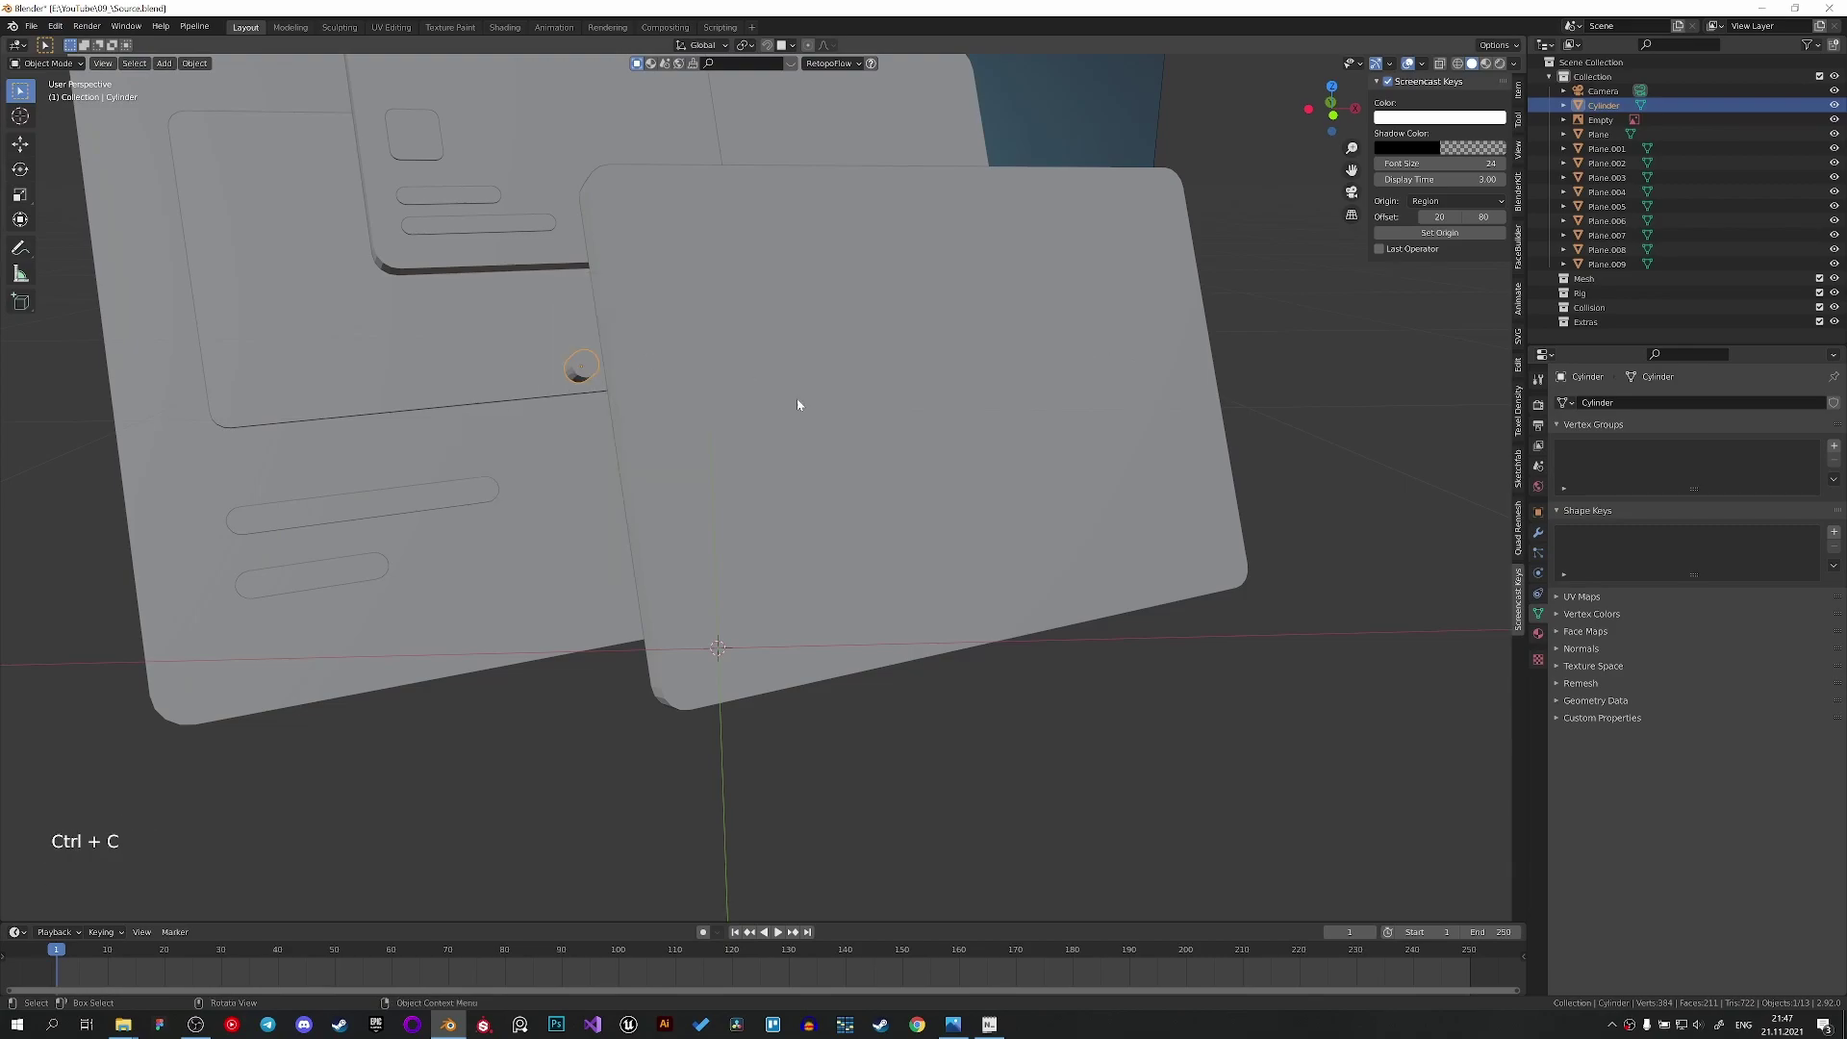
key("ctrl+c")
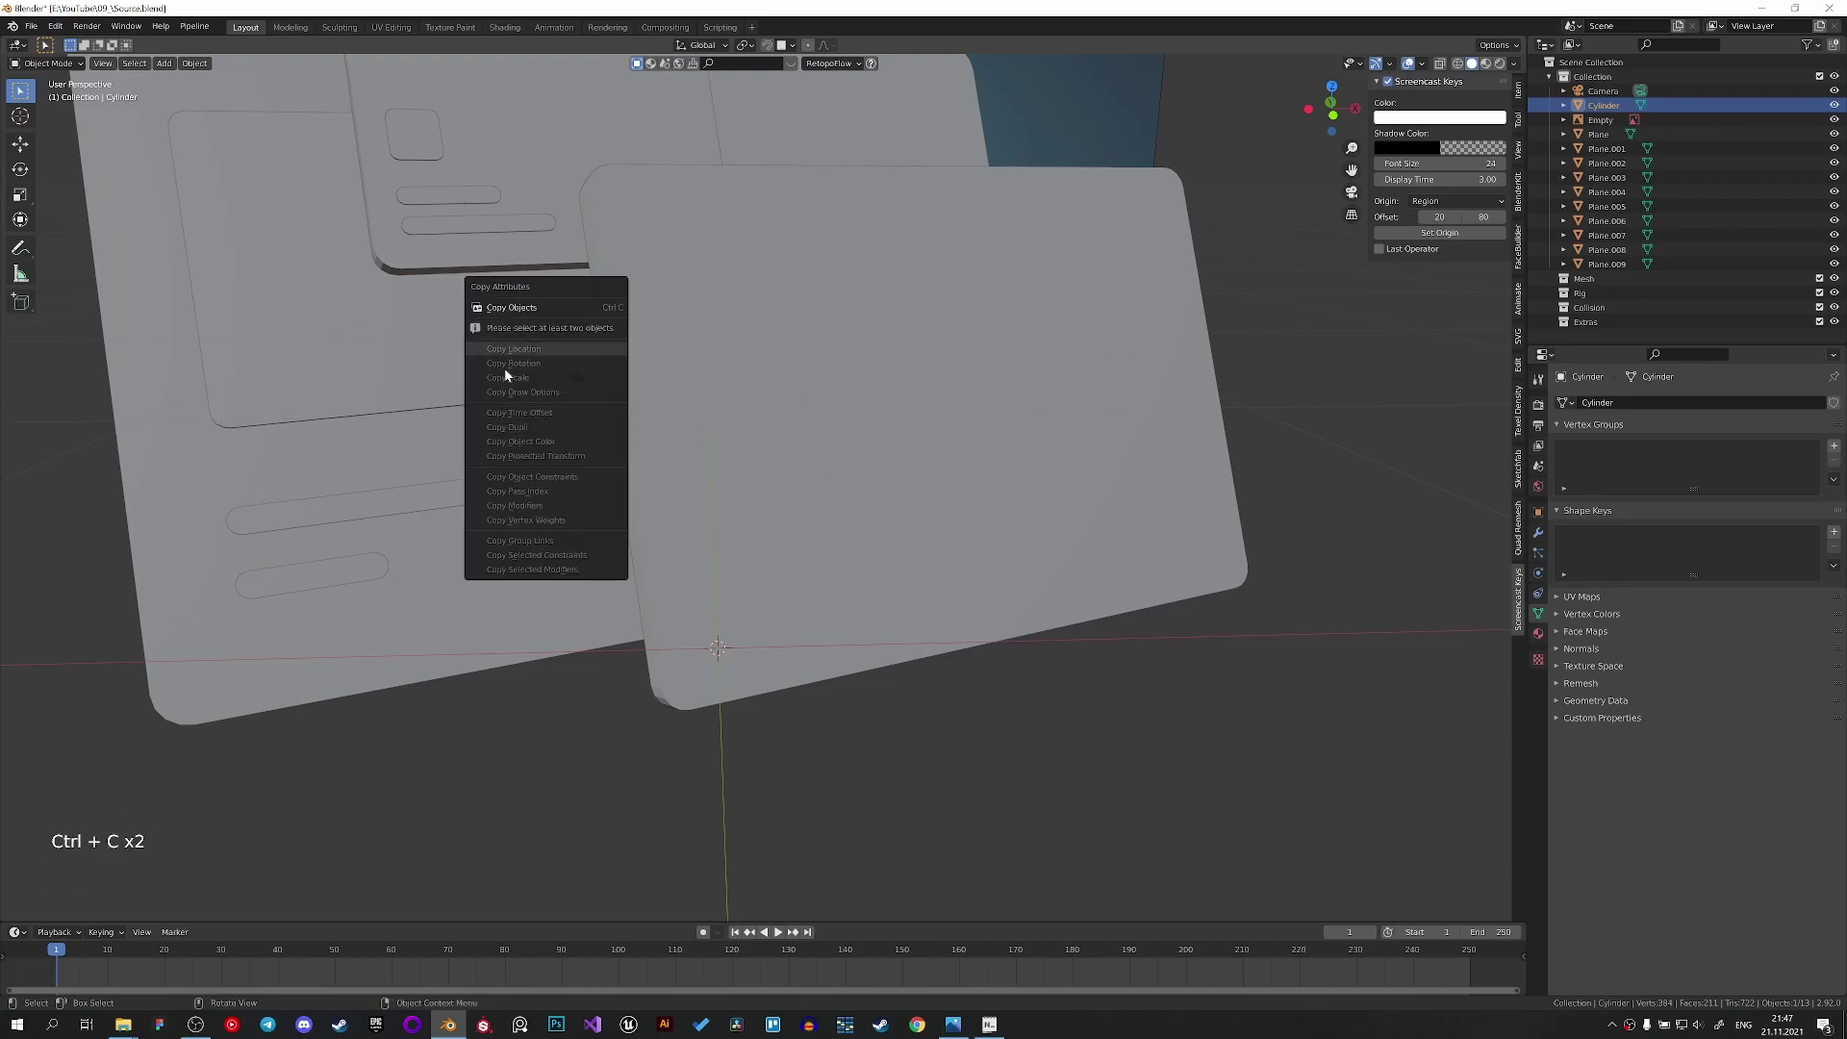
Head into the Edit menu toward the application preferences.
left_click(56, 32)
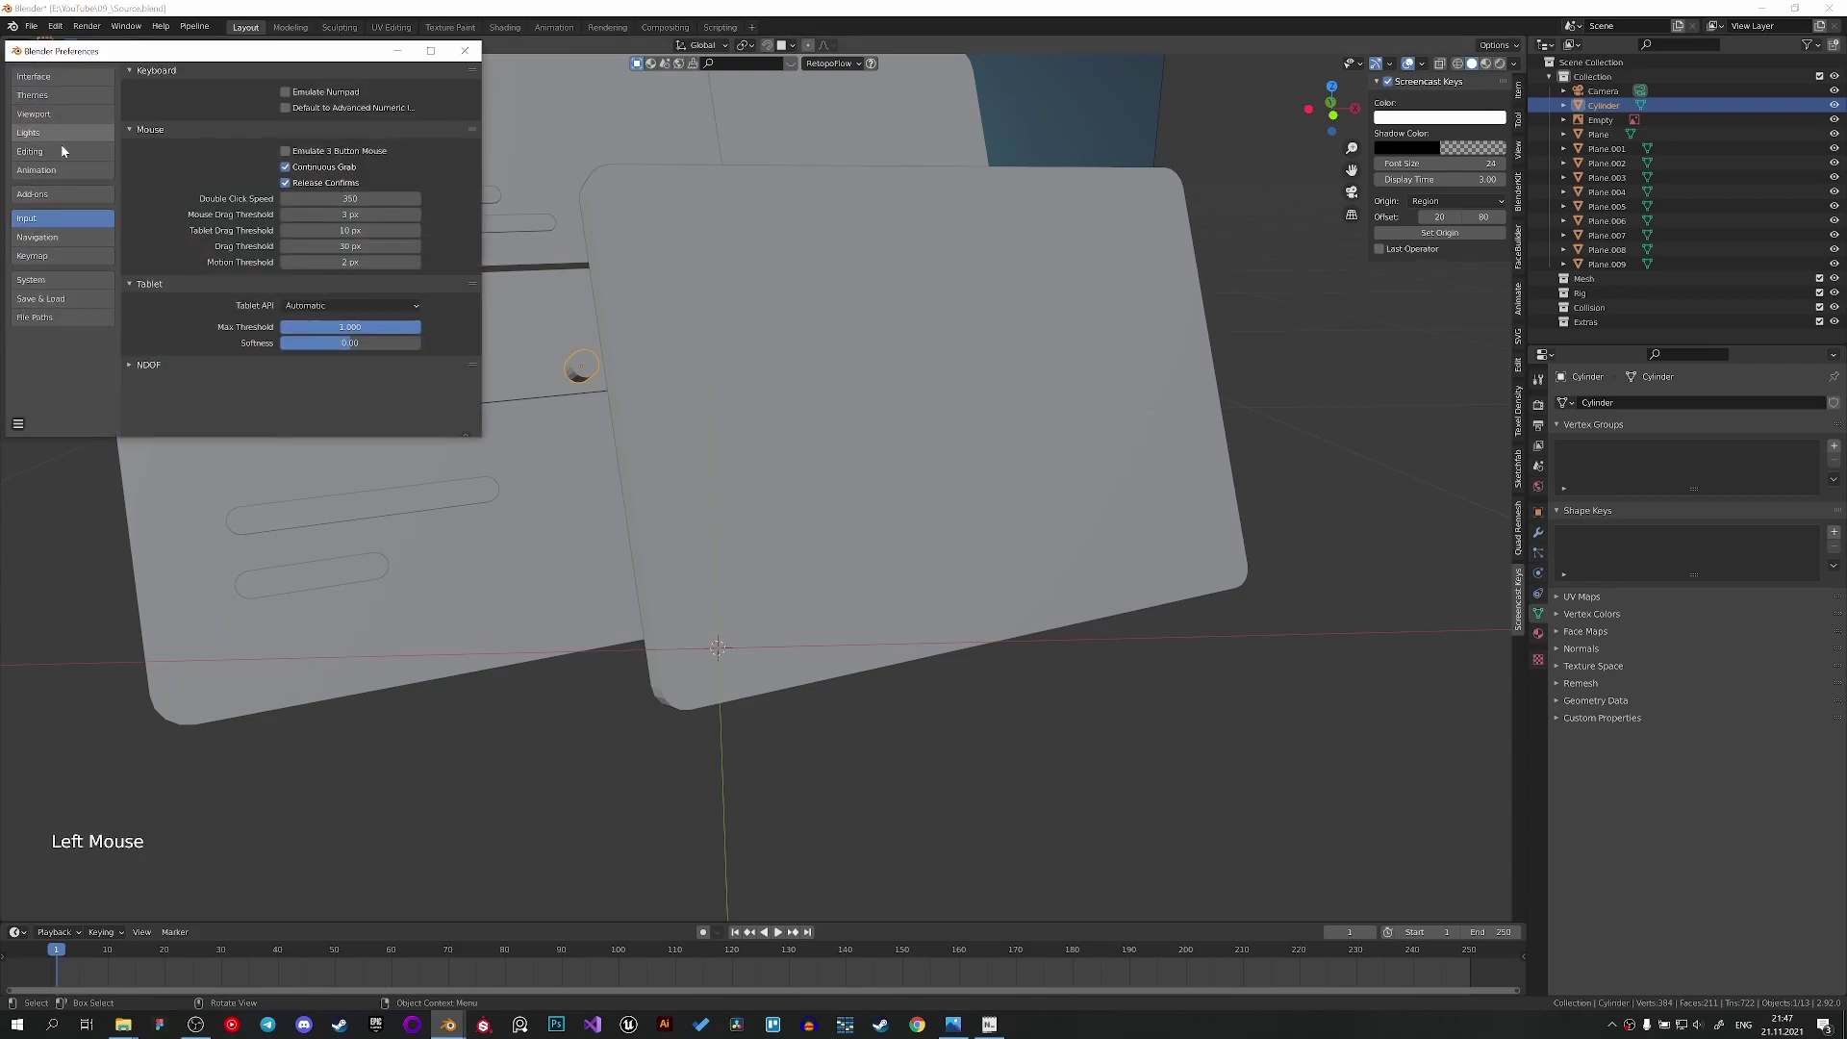
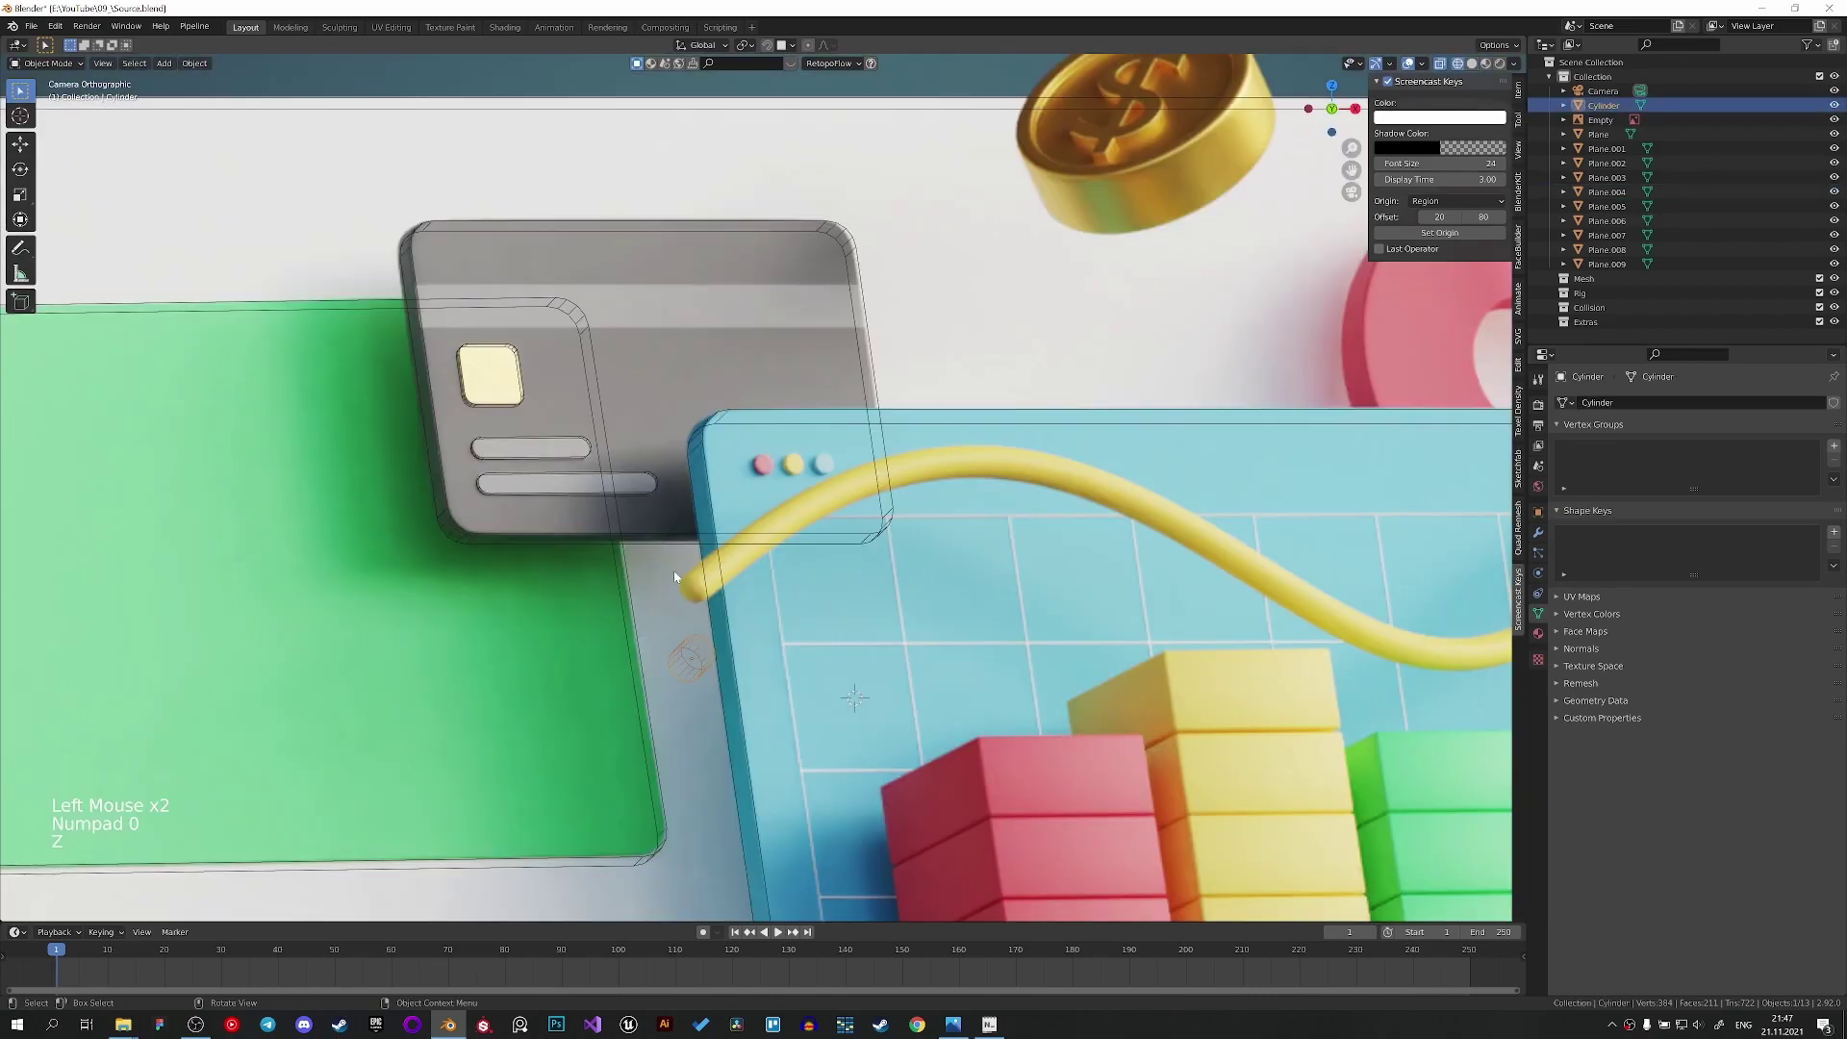
Roughly scale and move the new cylinder toward the dashboard window in solid view.
key("g")
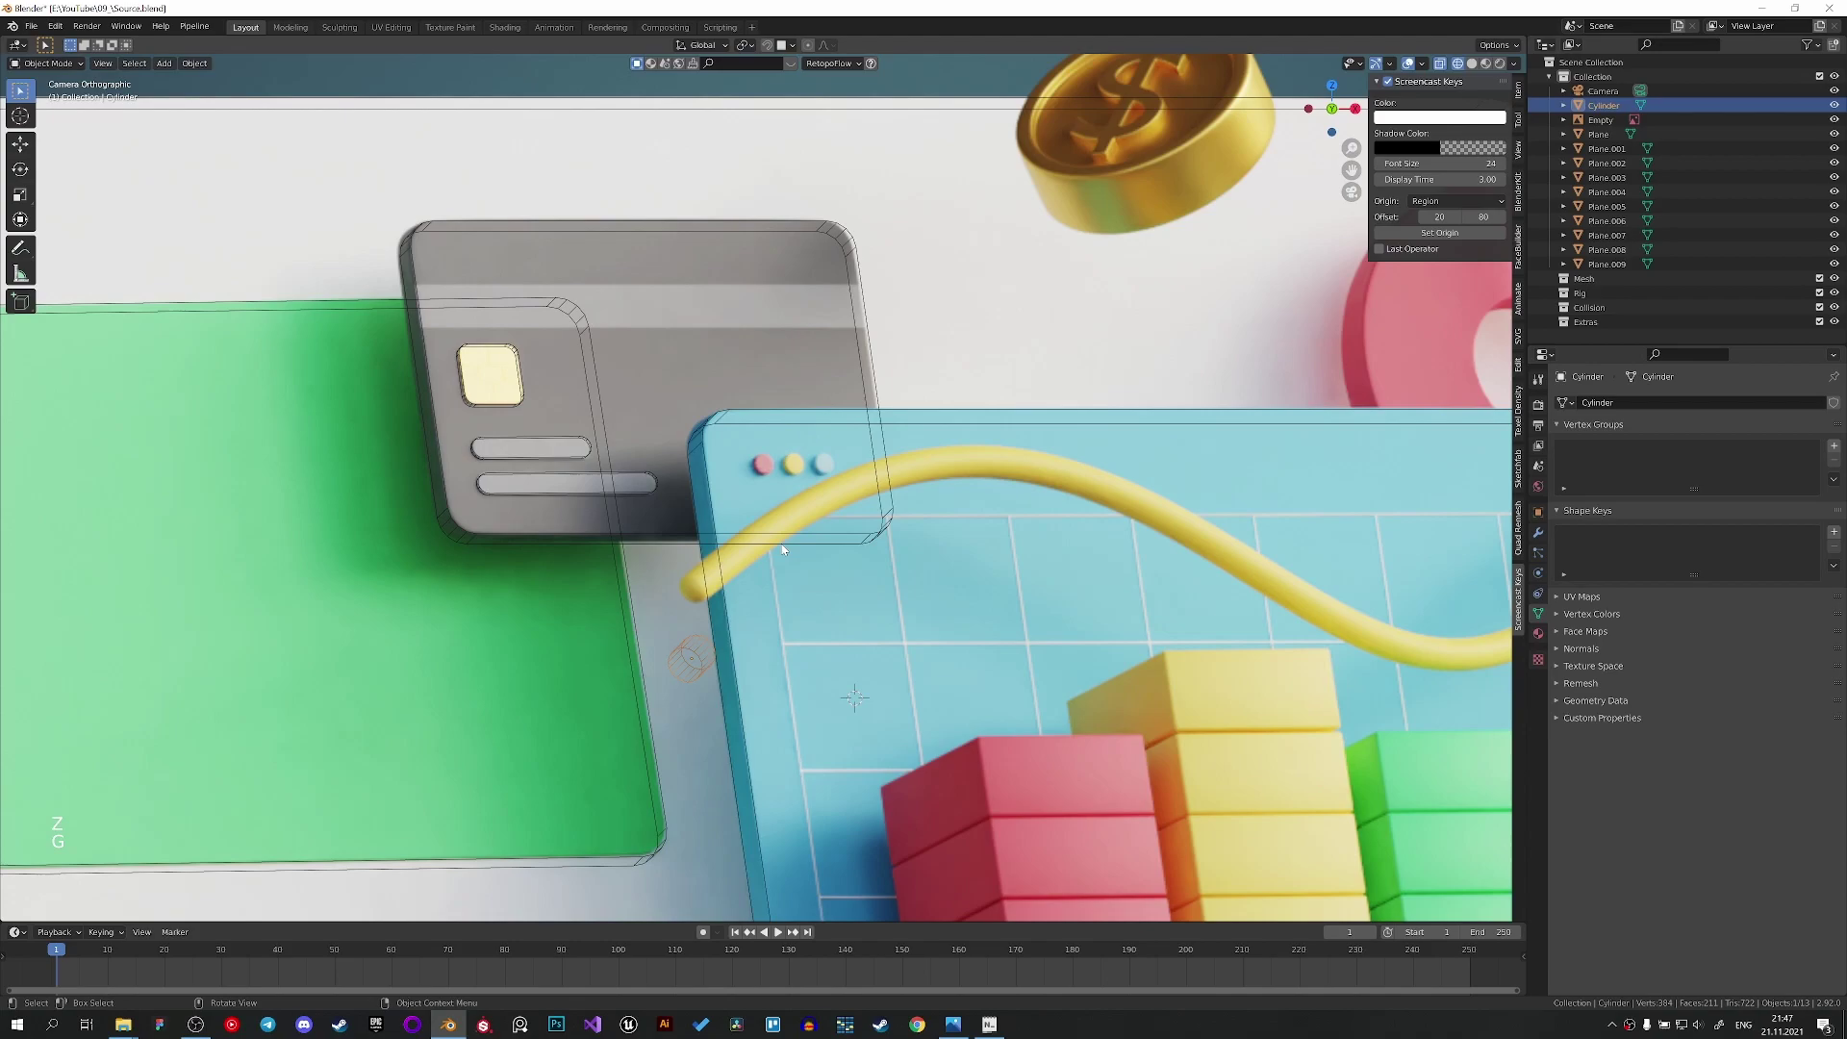
key("g")
scroll("up", 3)
key("s")
scroll("up", 3)
key("g")
key("s")
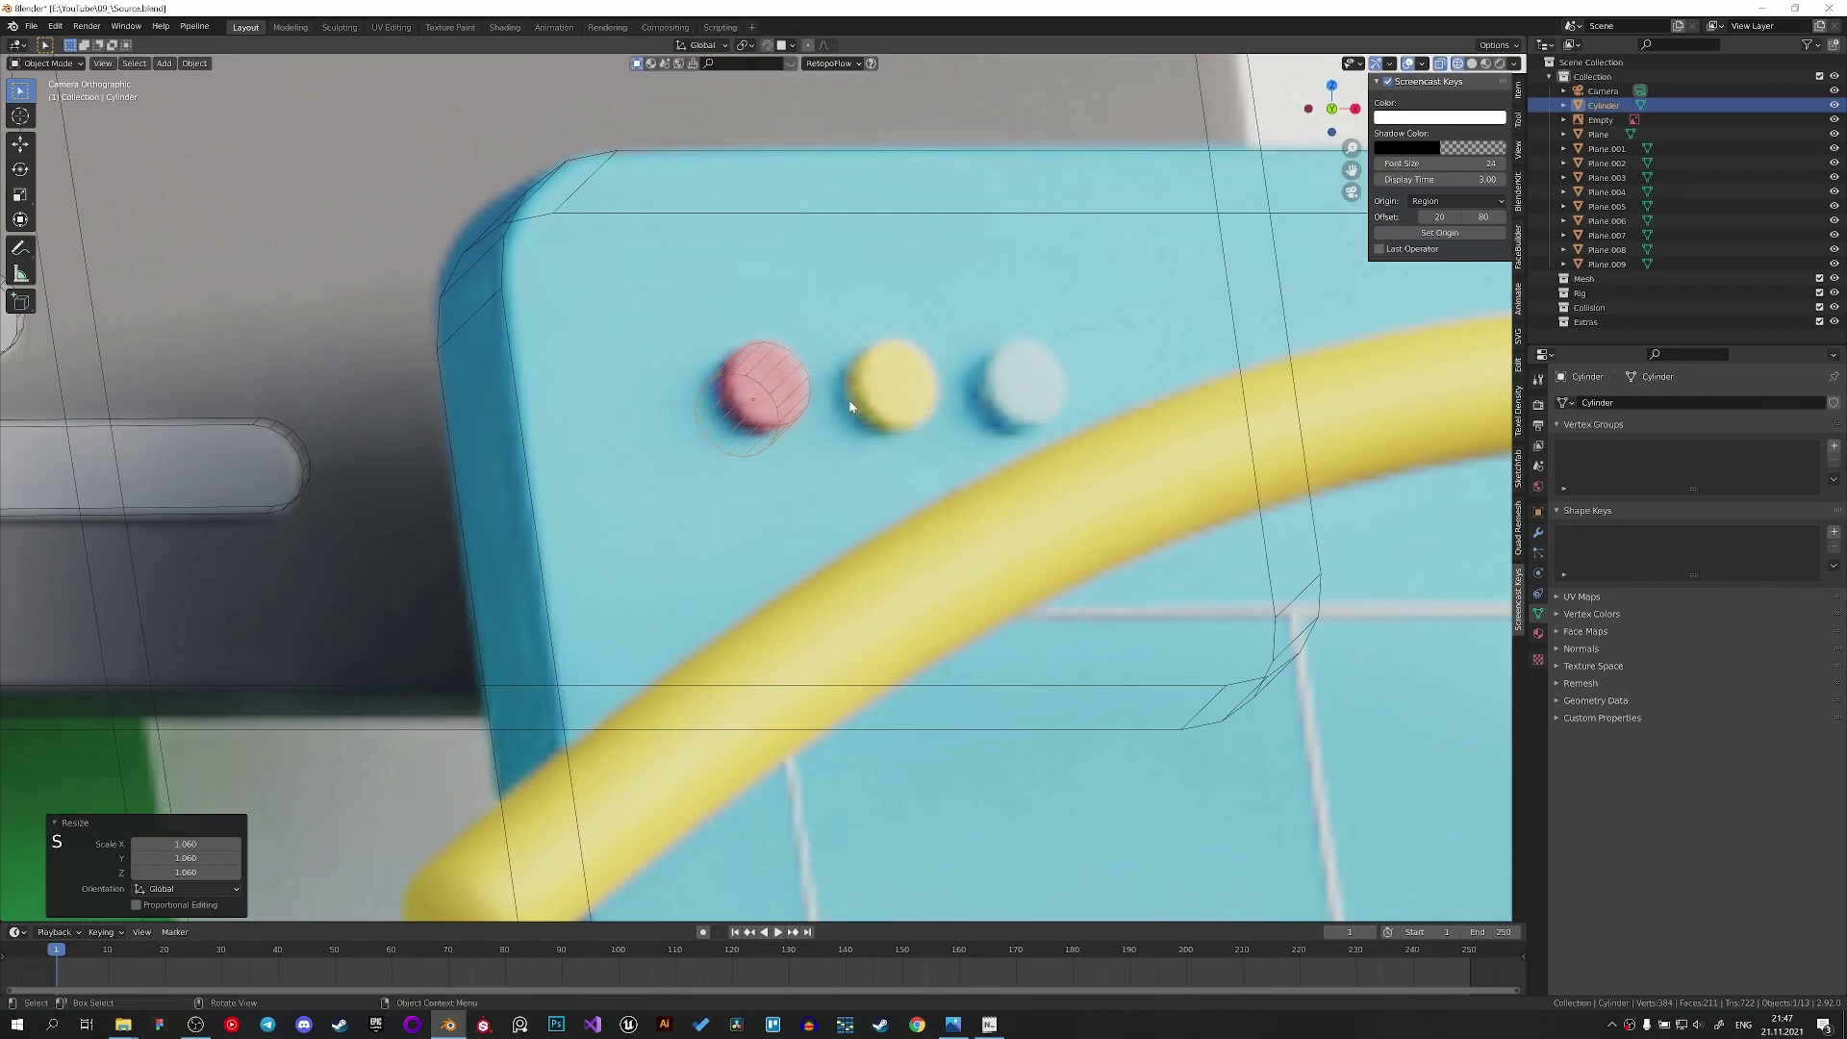
key("z")
Flatten the cylinder along its local Z axis and shrink it to dot size.
middle_click(837, 488)
scroll("up", 3)
key("g")
middle_click(886, 356)
key("g")
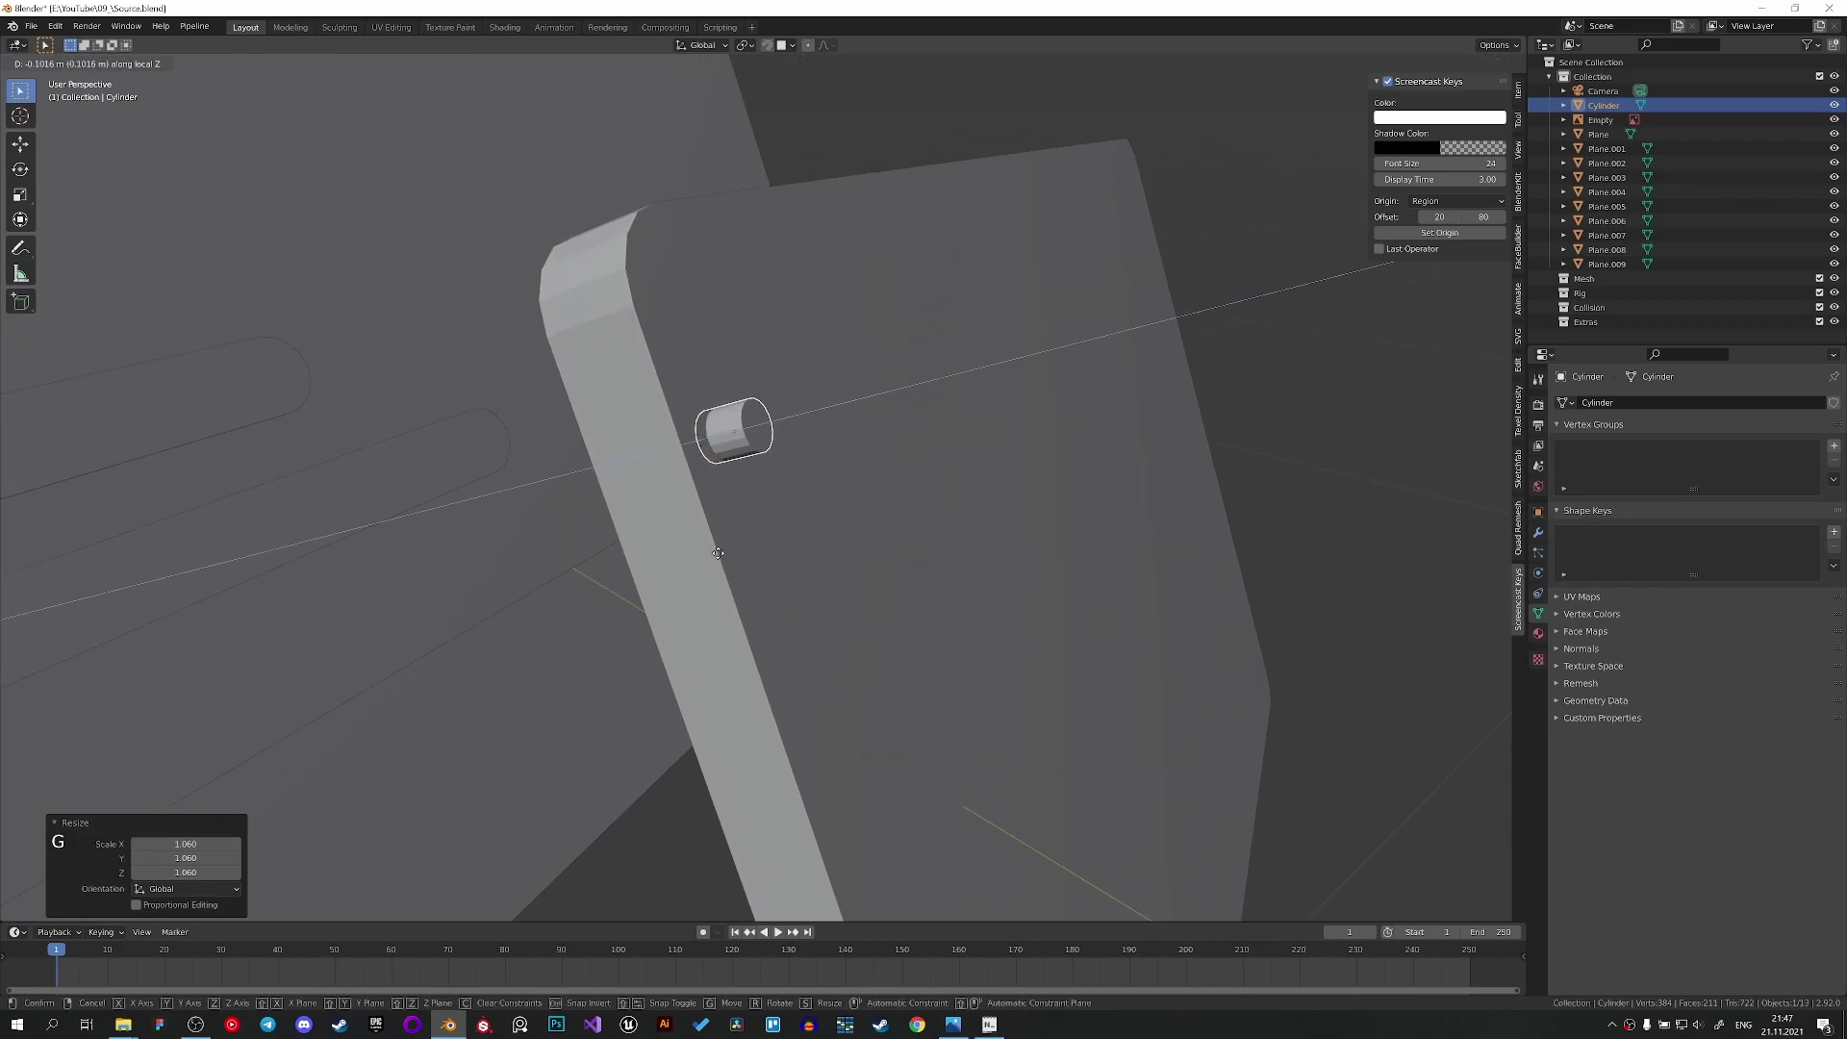
key("s")
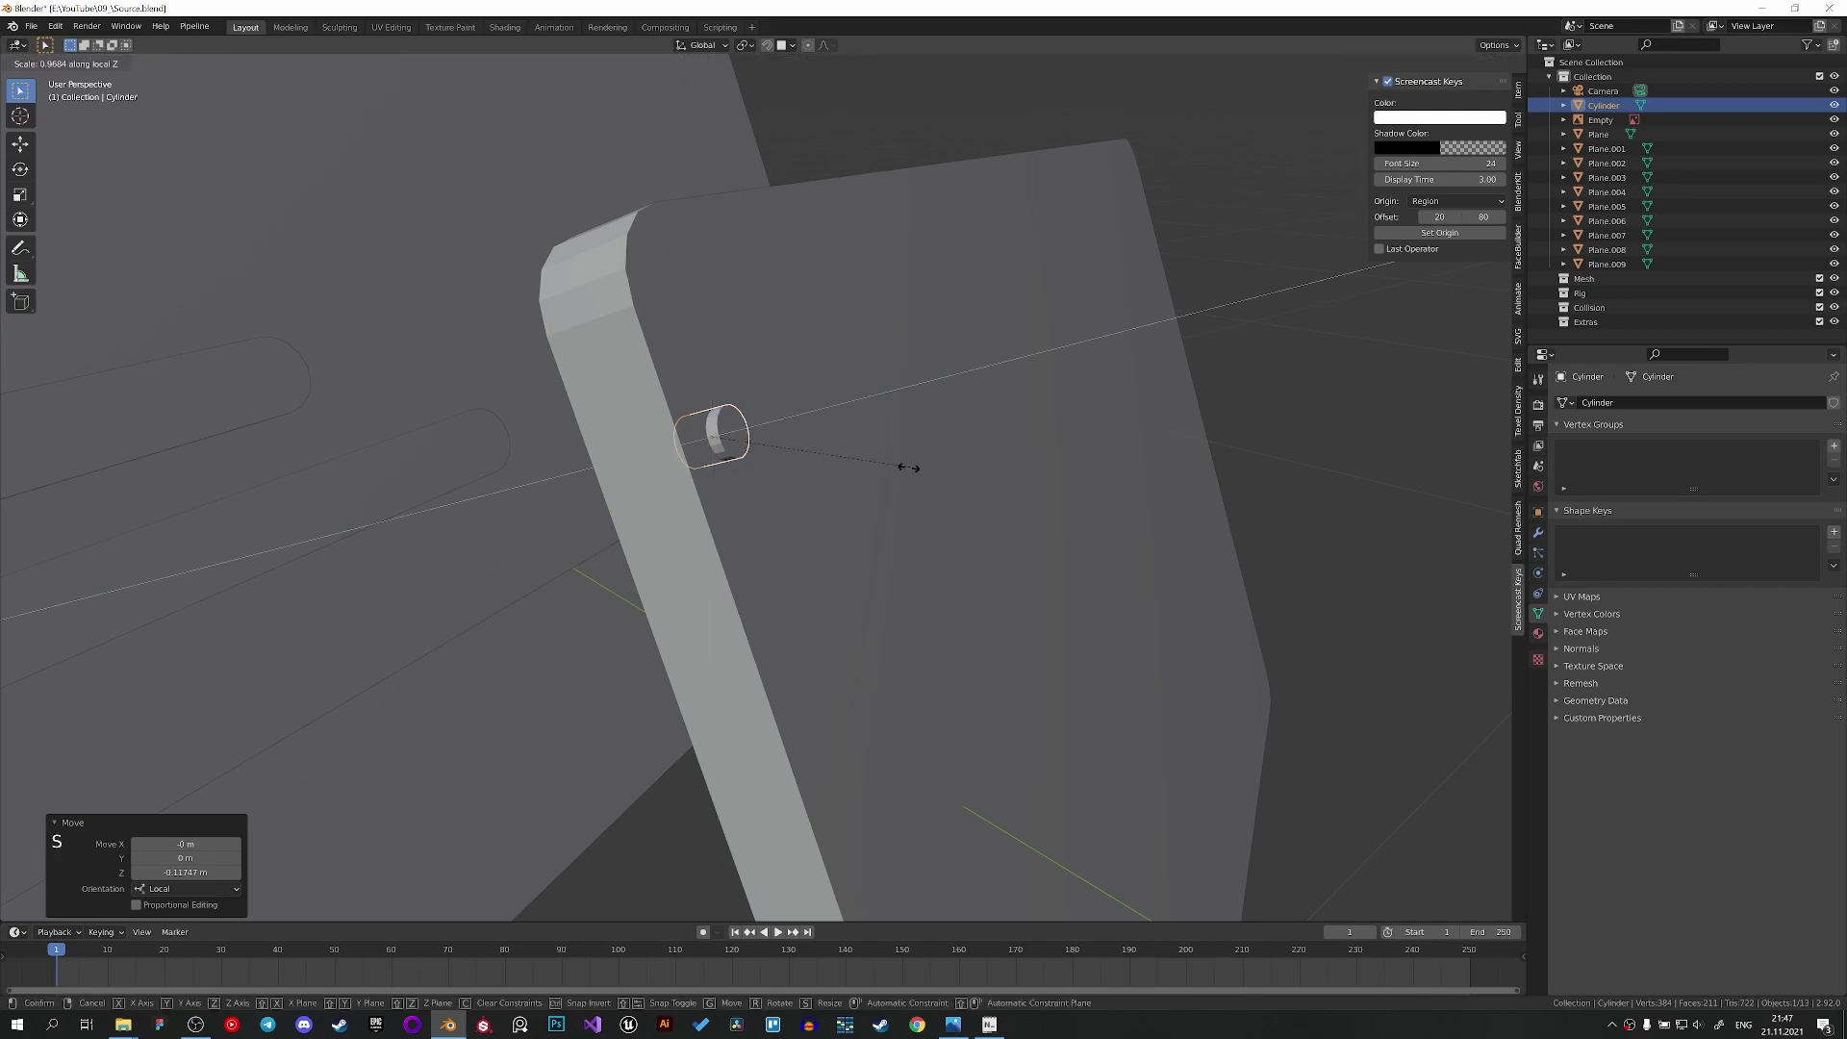
key("g")
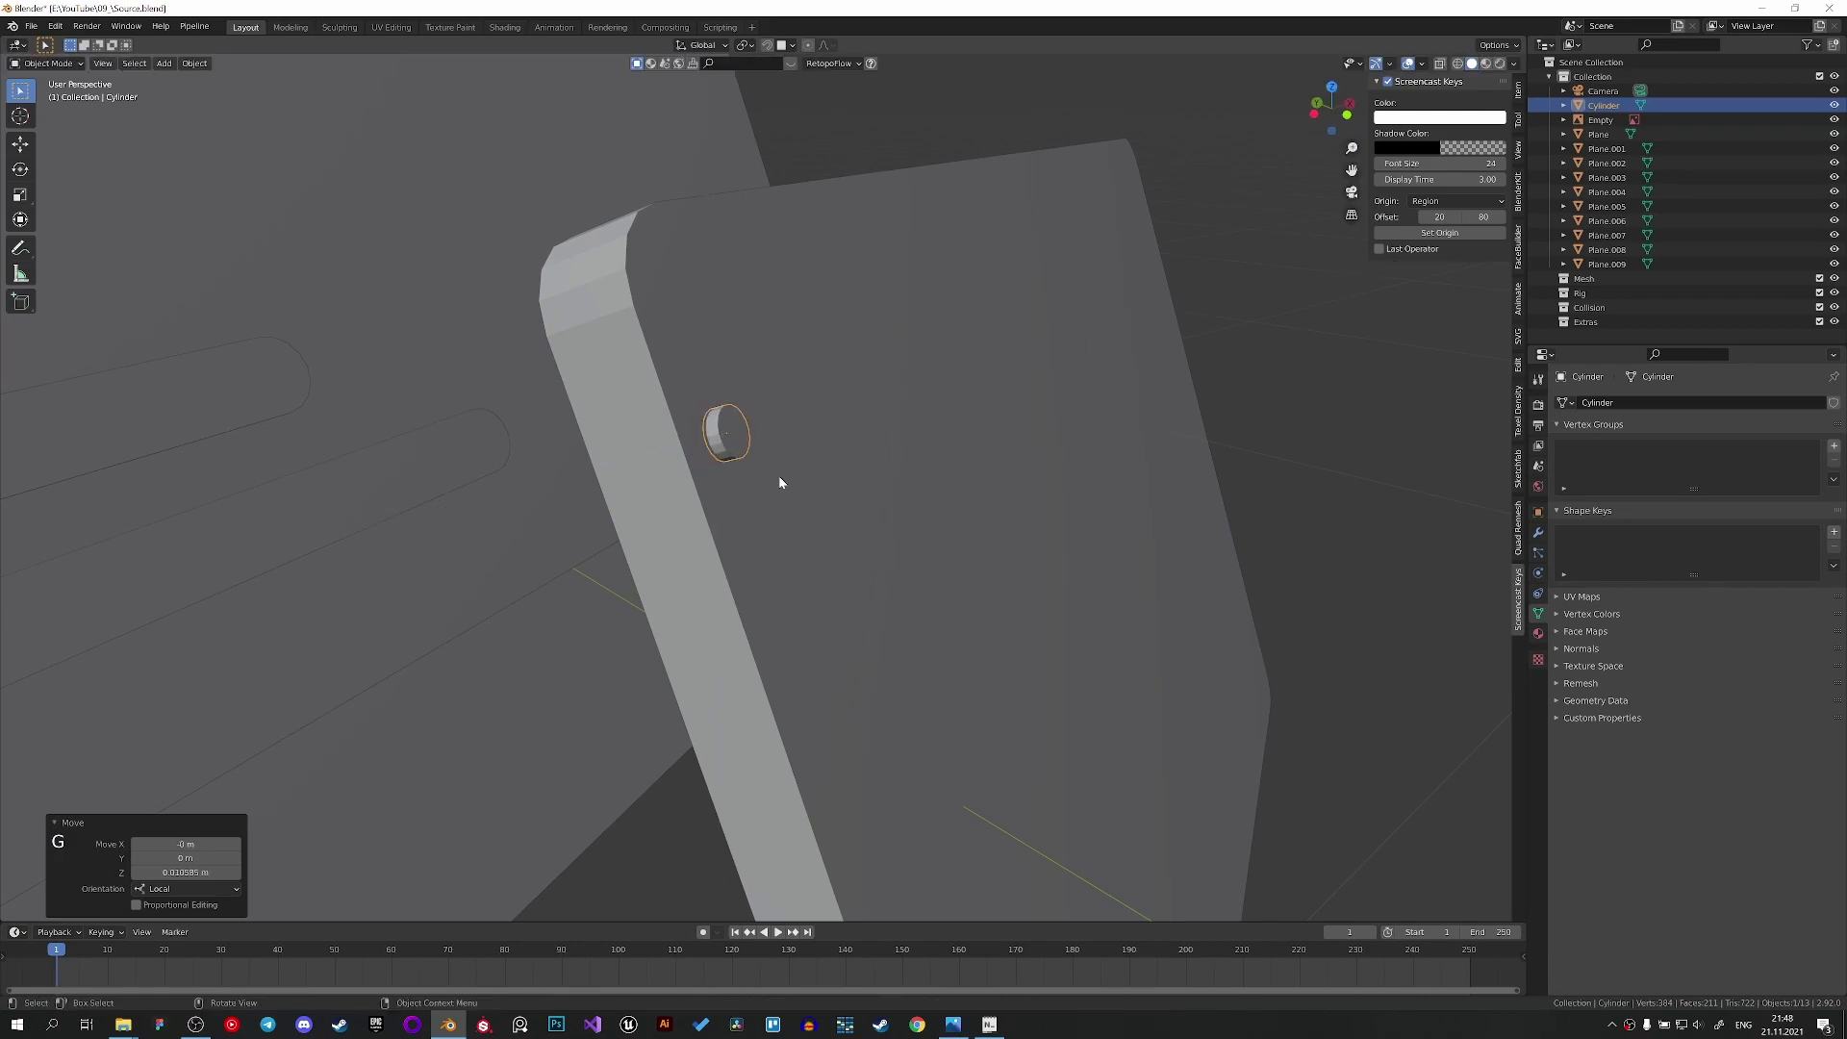
From camera view move the cylinder onto the red dot, then duplicate copies for the yellow and blue dots.
key("KP_0")
key("z")
key("g")
key("g")
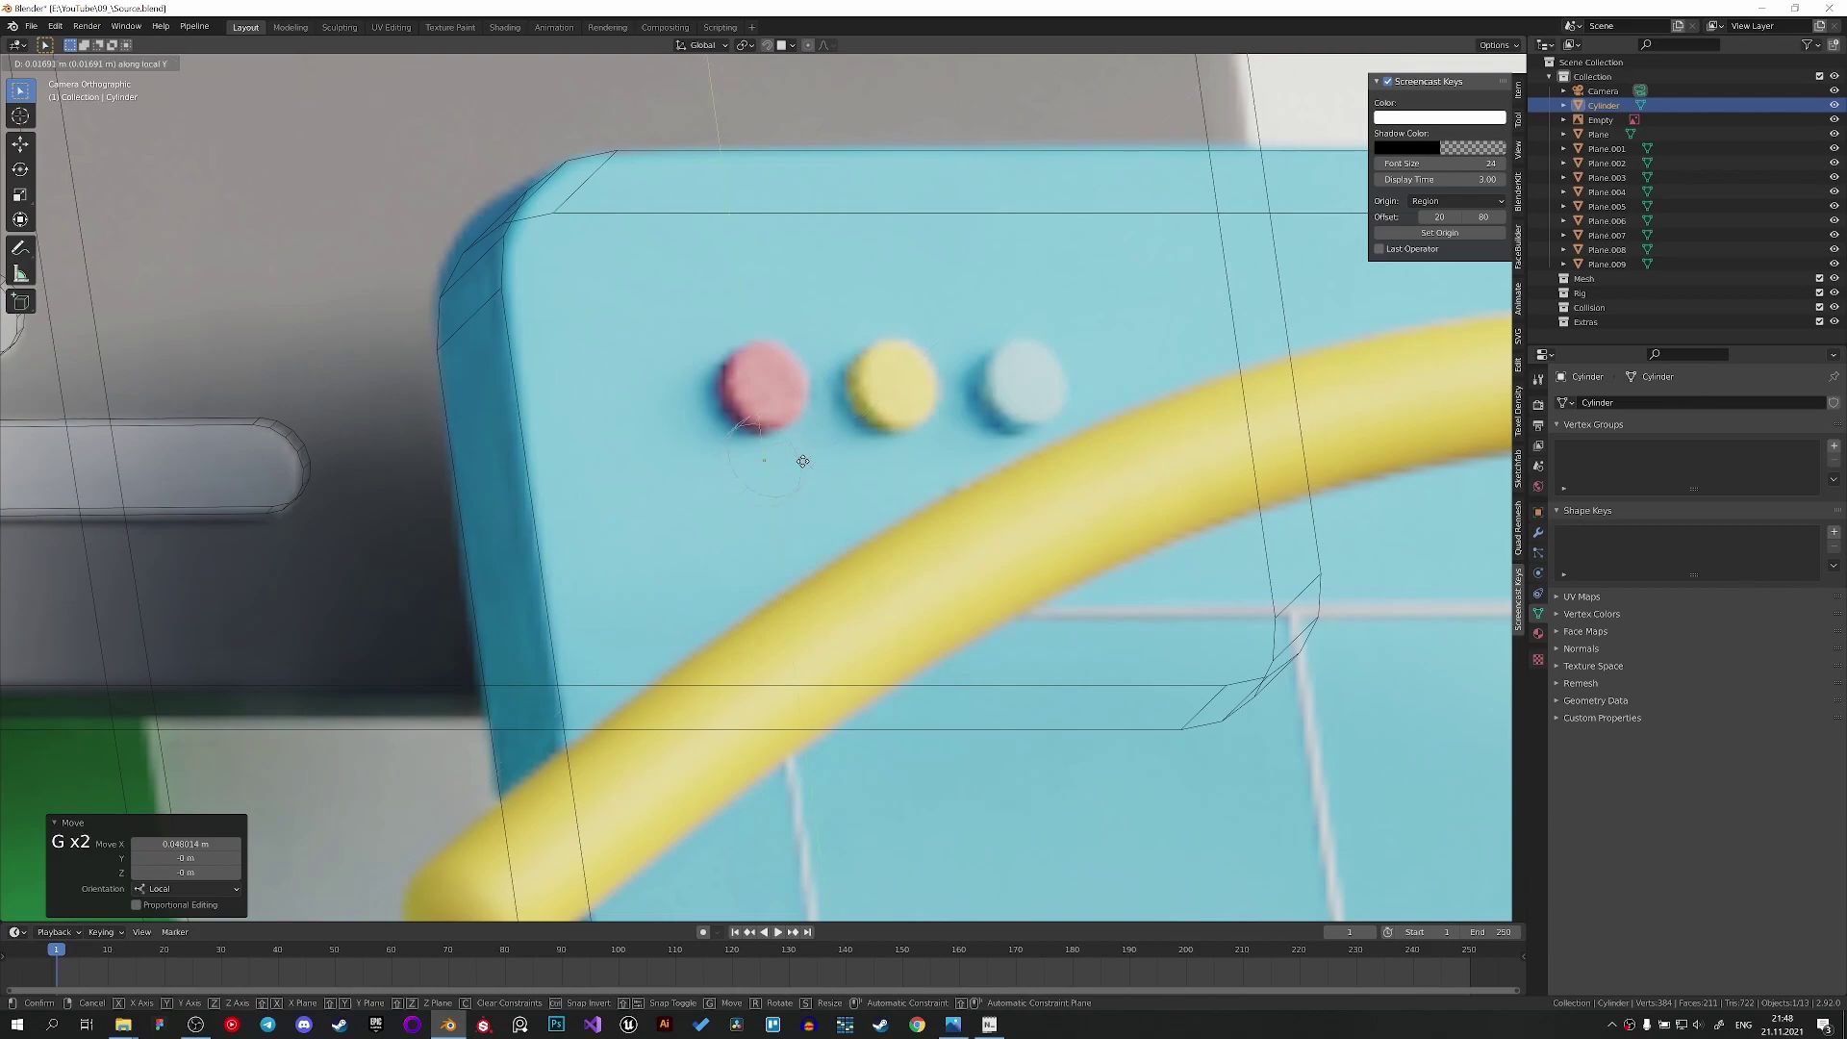
key("g")
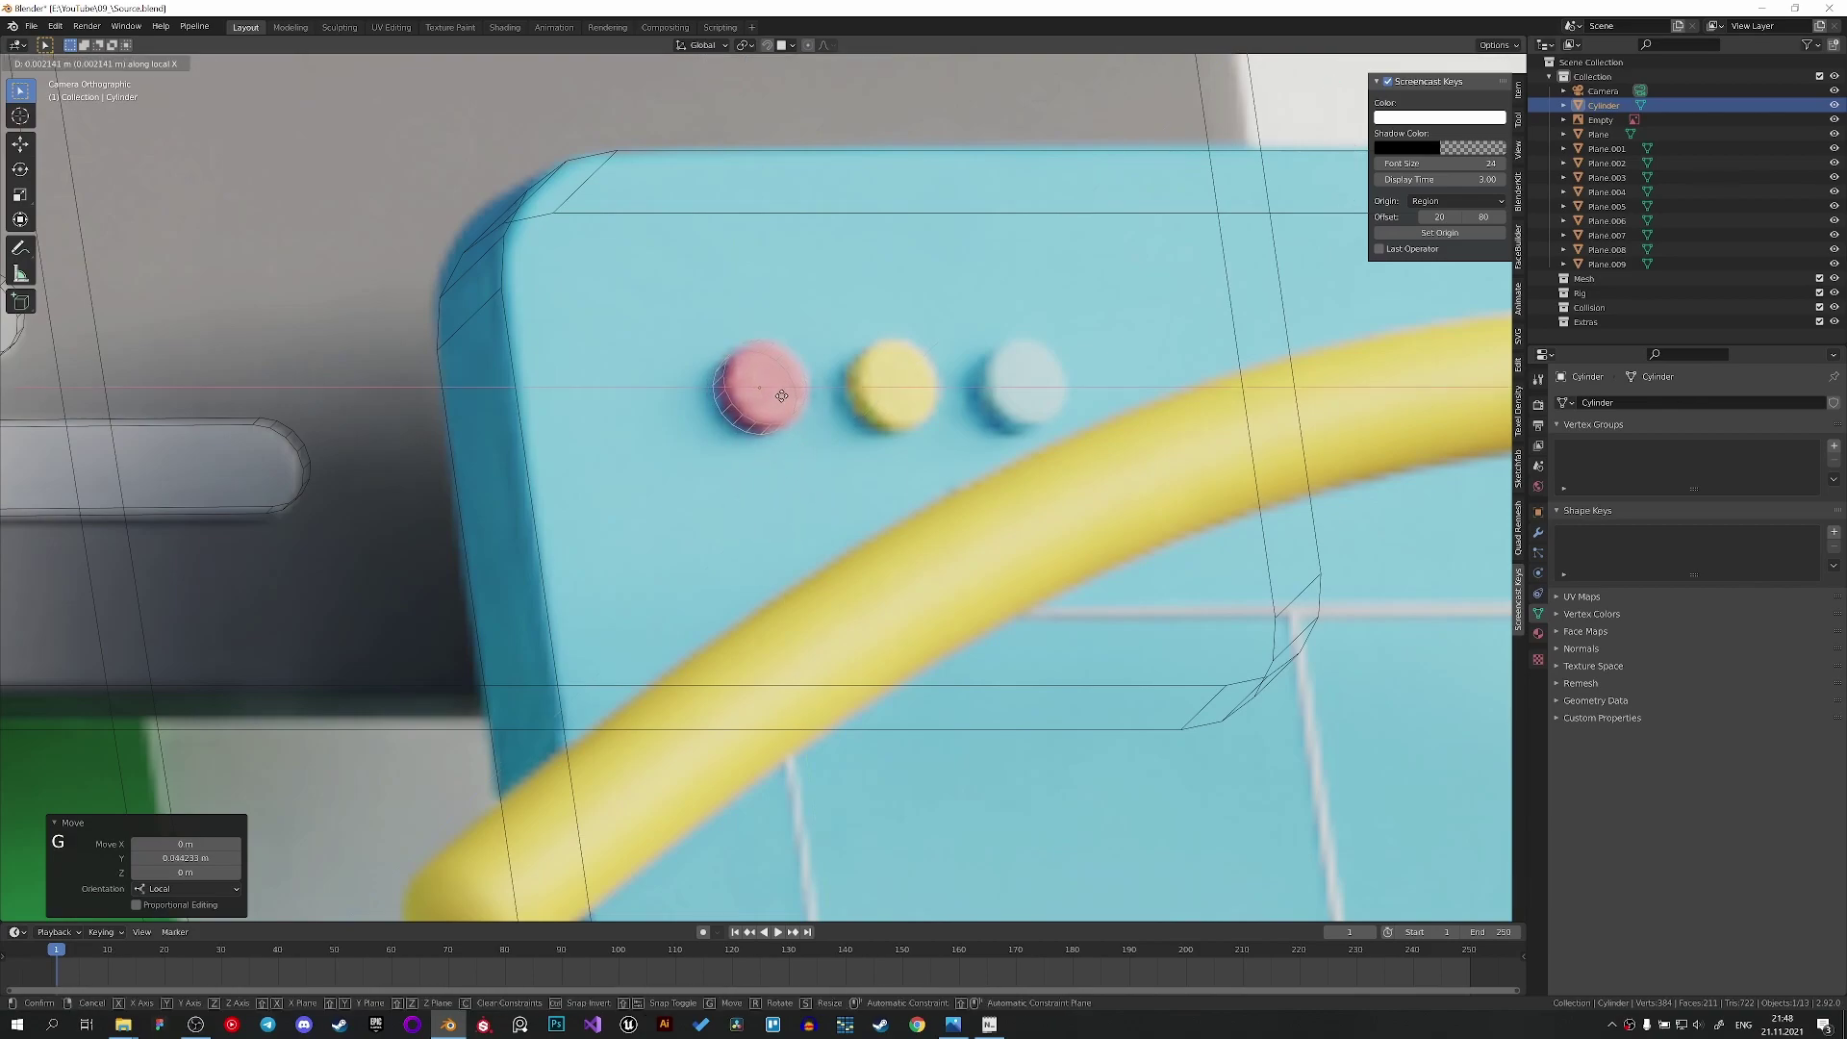
key("shift+d")
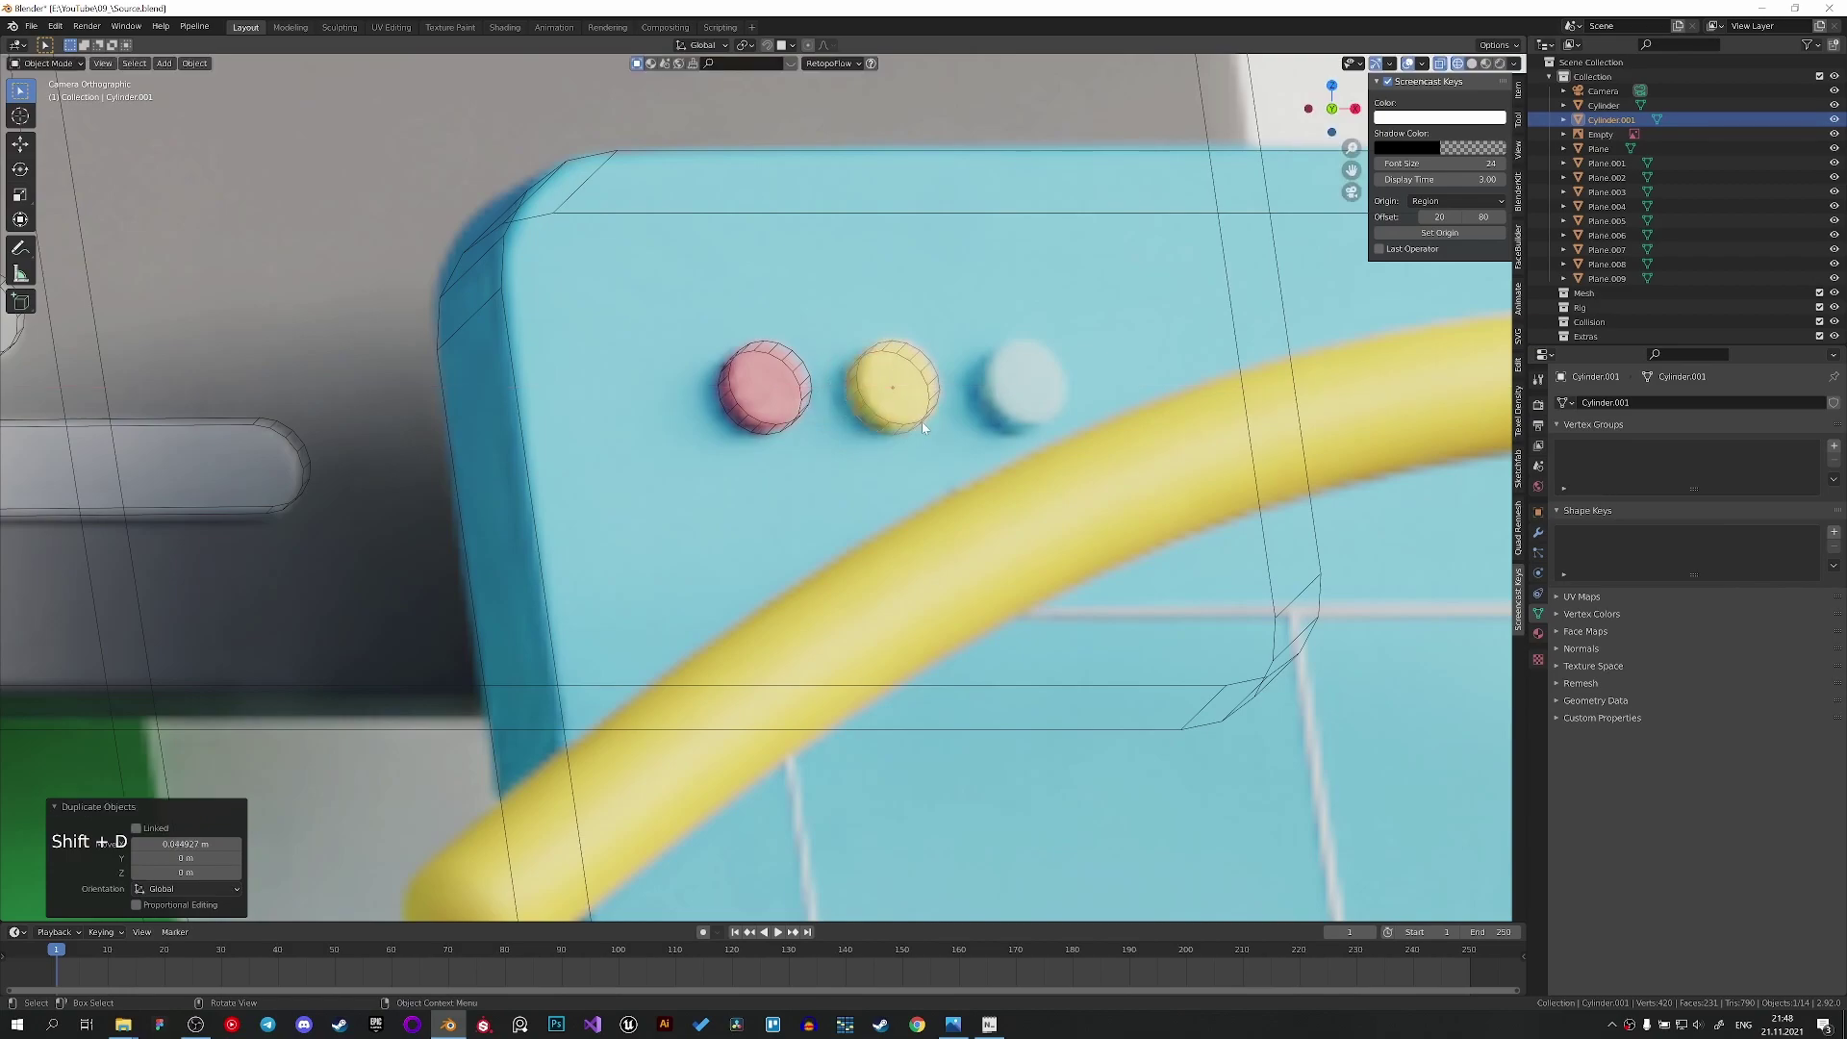
key("shift+d")
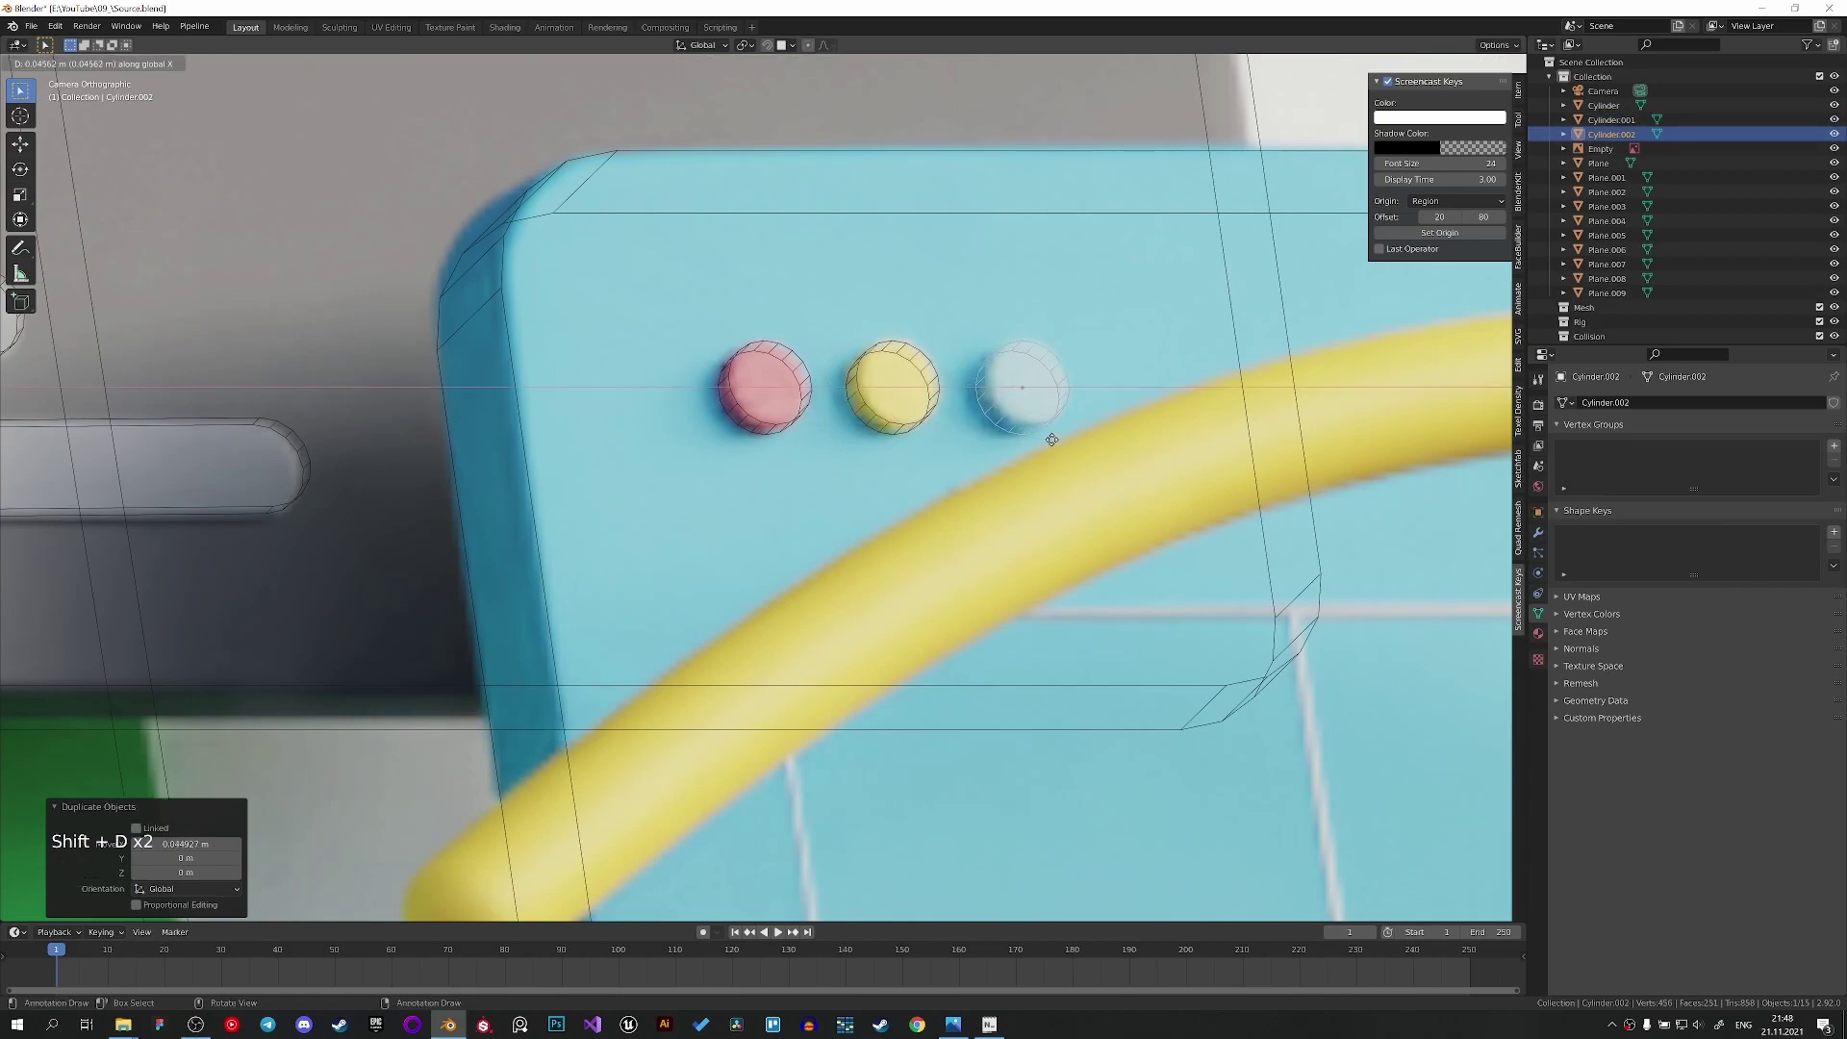
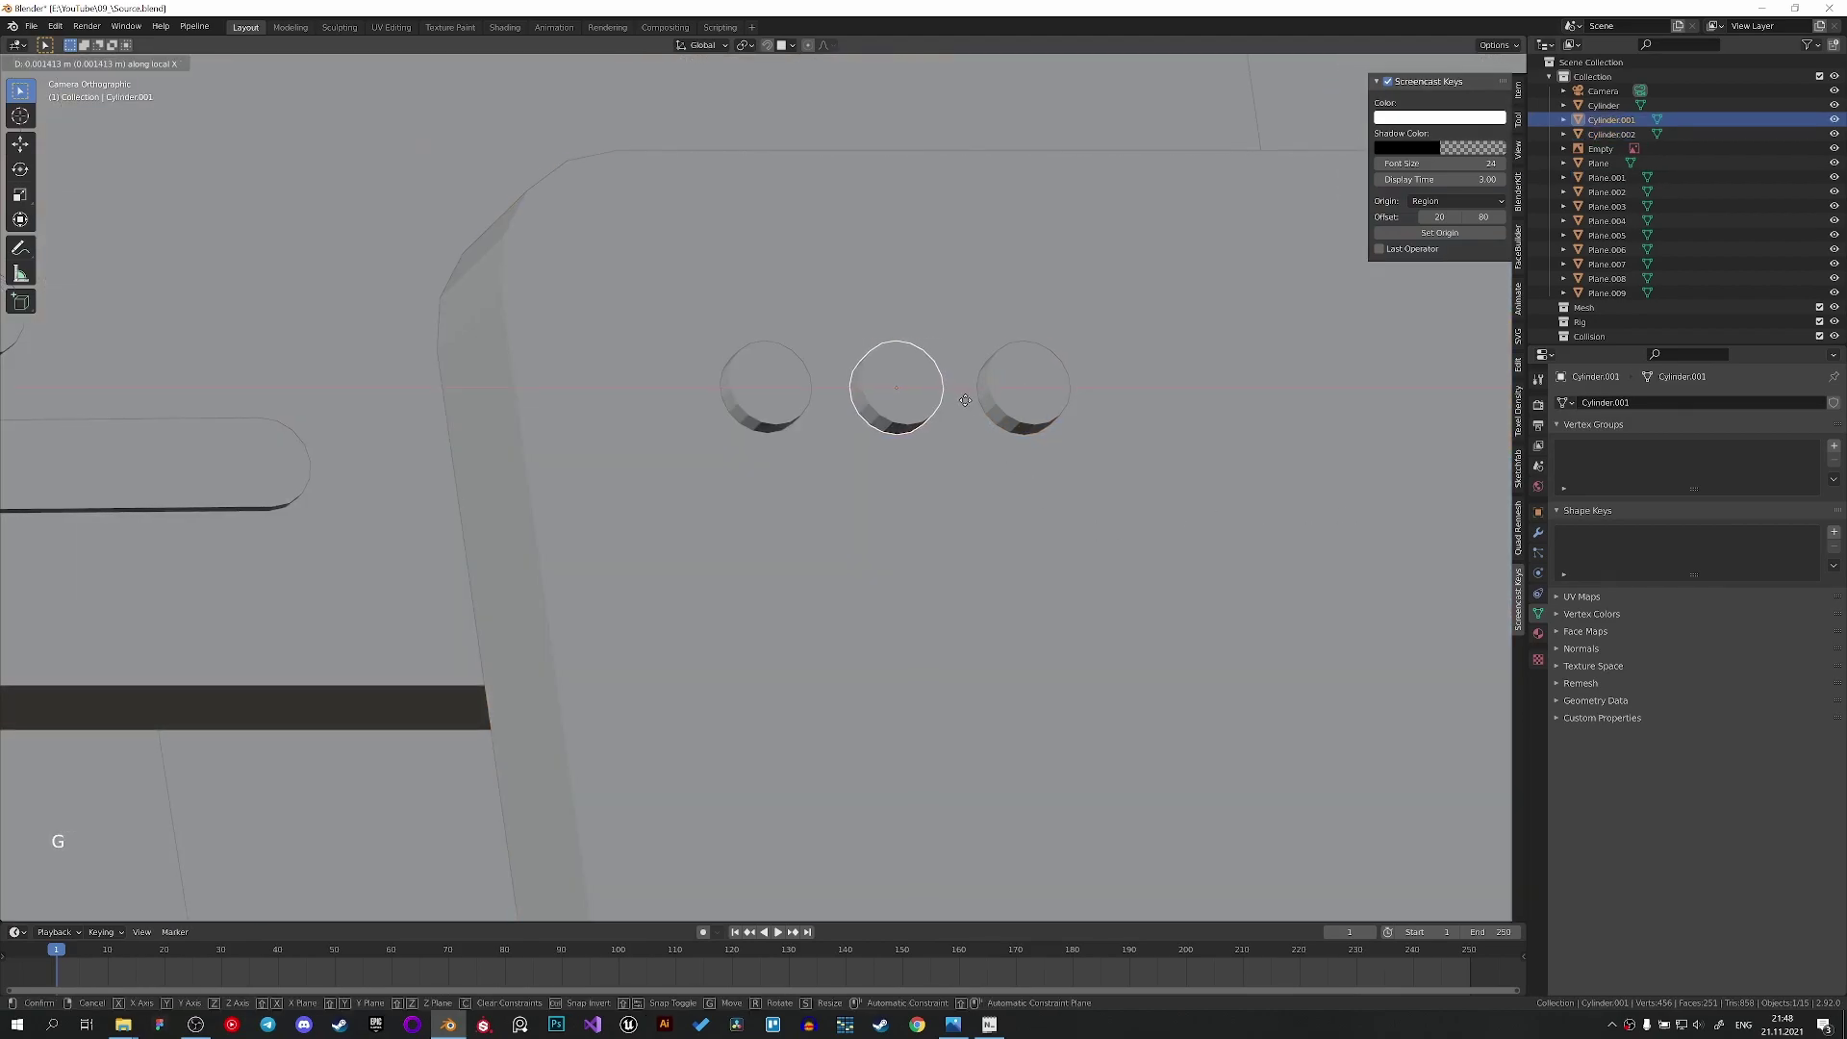
Save the scene file after orbiting away from the dots.
scroll("down", 3)
middle_click(950, 533)
key("ctrl+s")
Select the card detail pieces Plane.007–009 and move them sideways along X.
left_click(908, 738)
middle_click(832, 648)
scroll("up", 3)
left_click(732, 481)
left_click(713, 480)
double_click(674, 458)
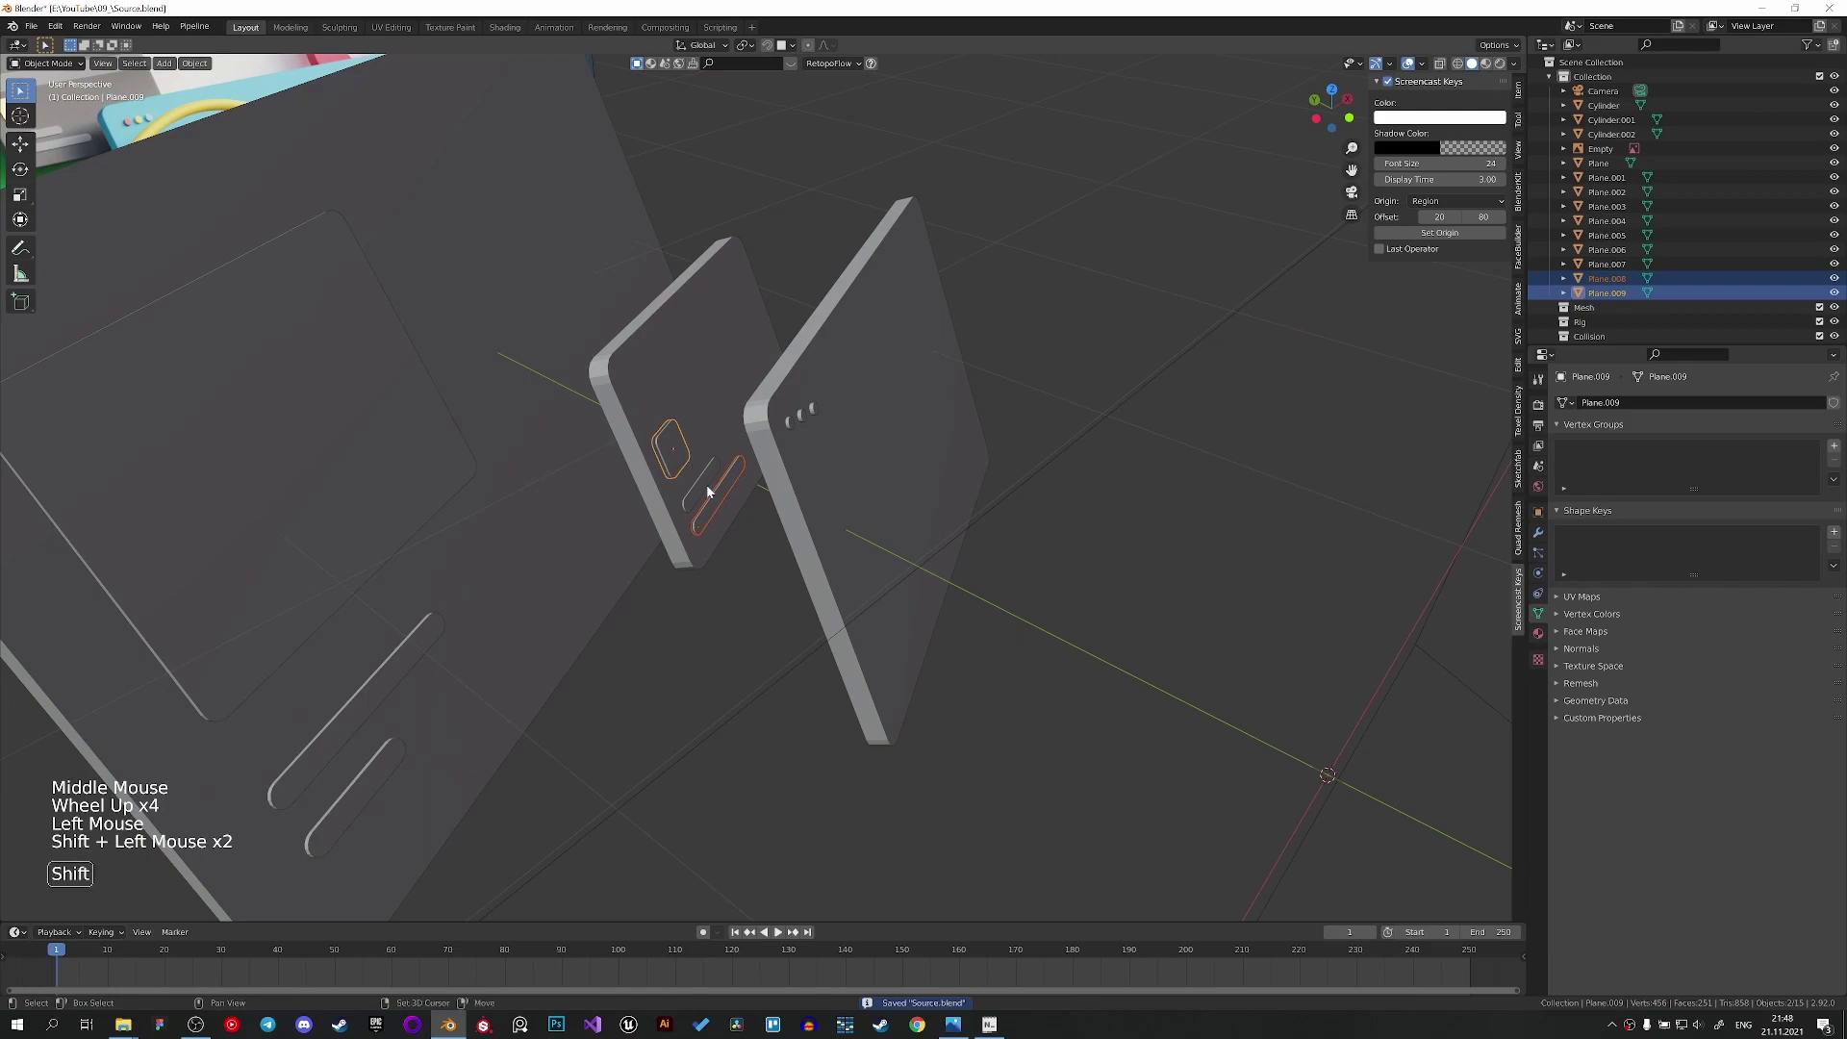
left_click(710, 484)
scroll("down", 3)
key("g")
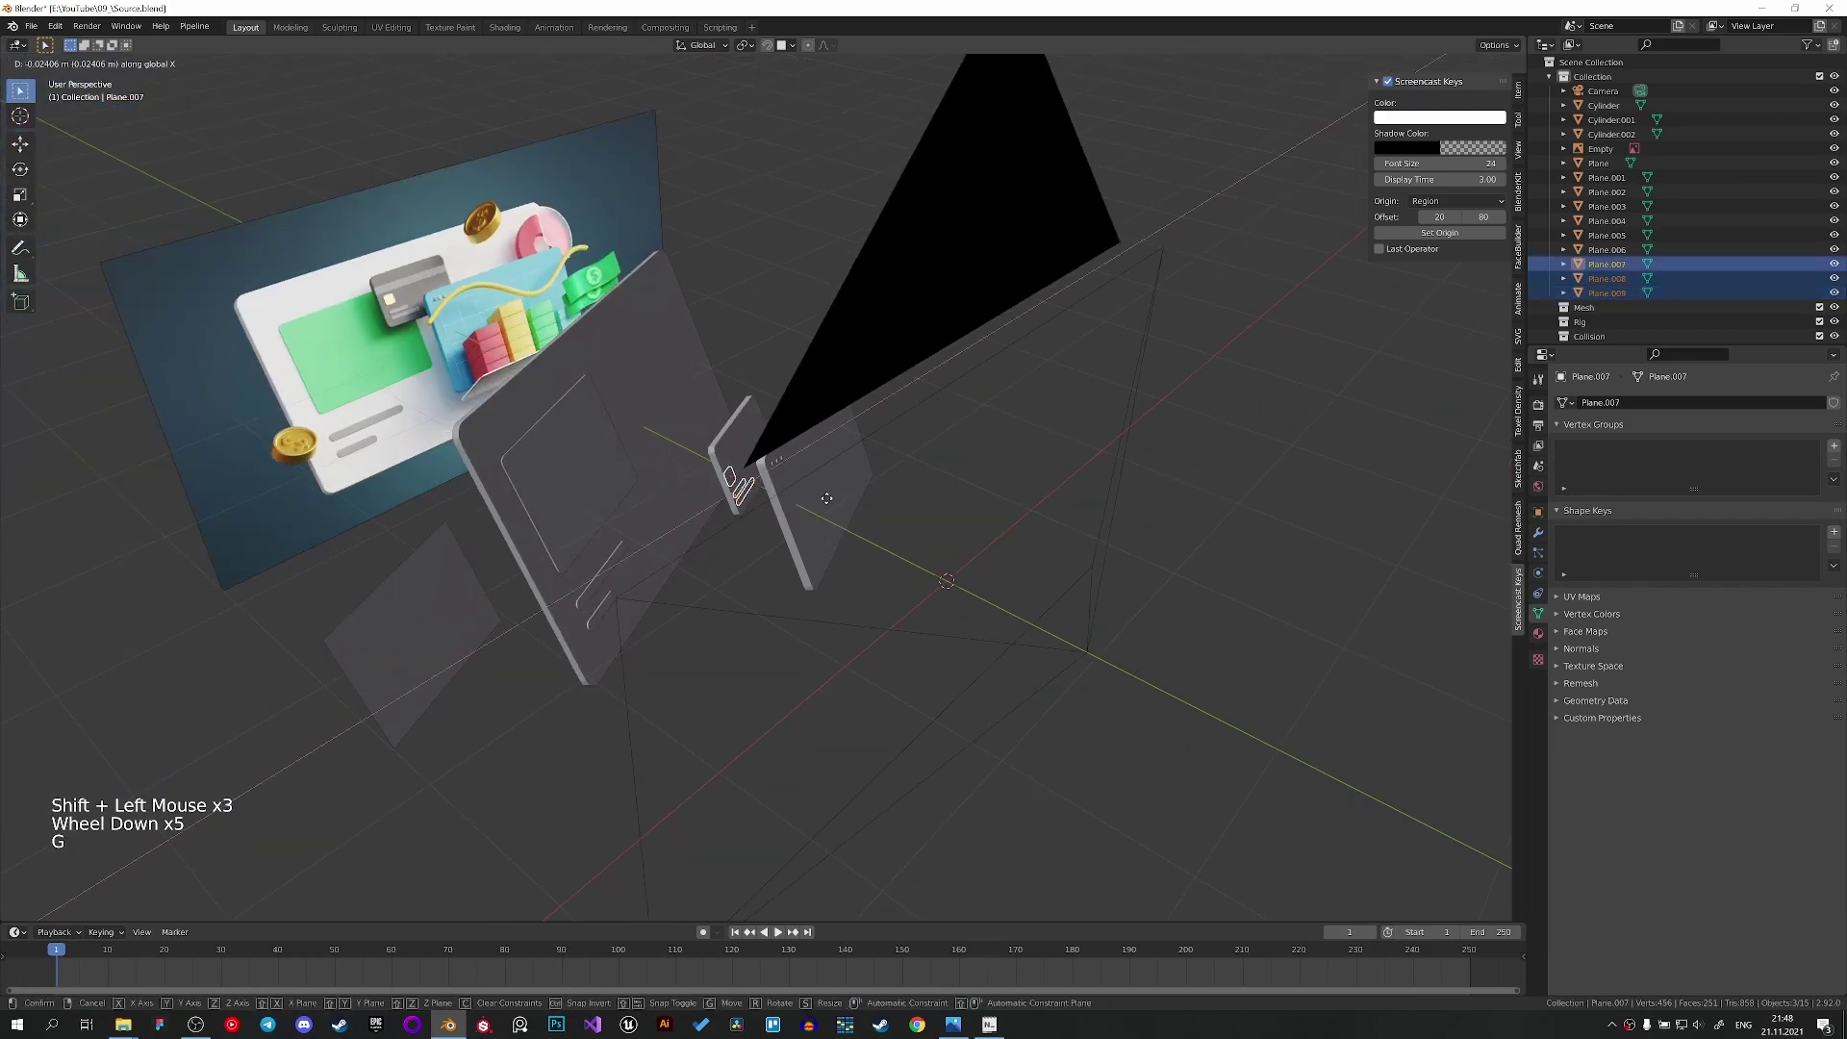
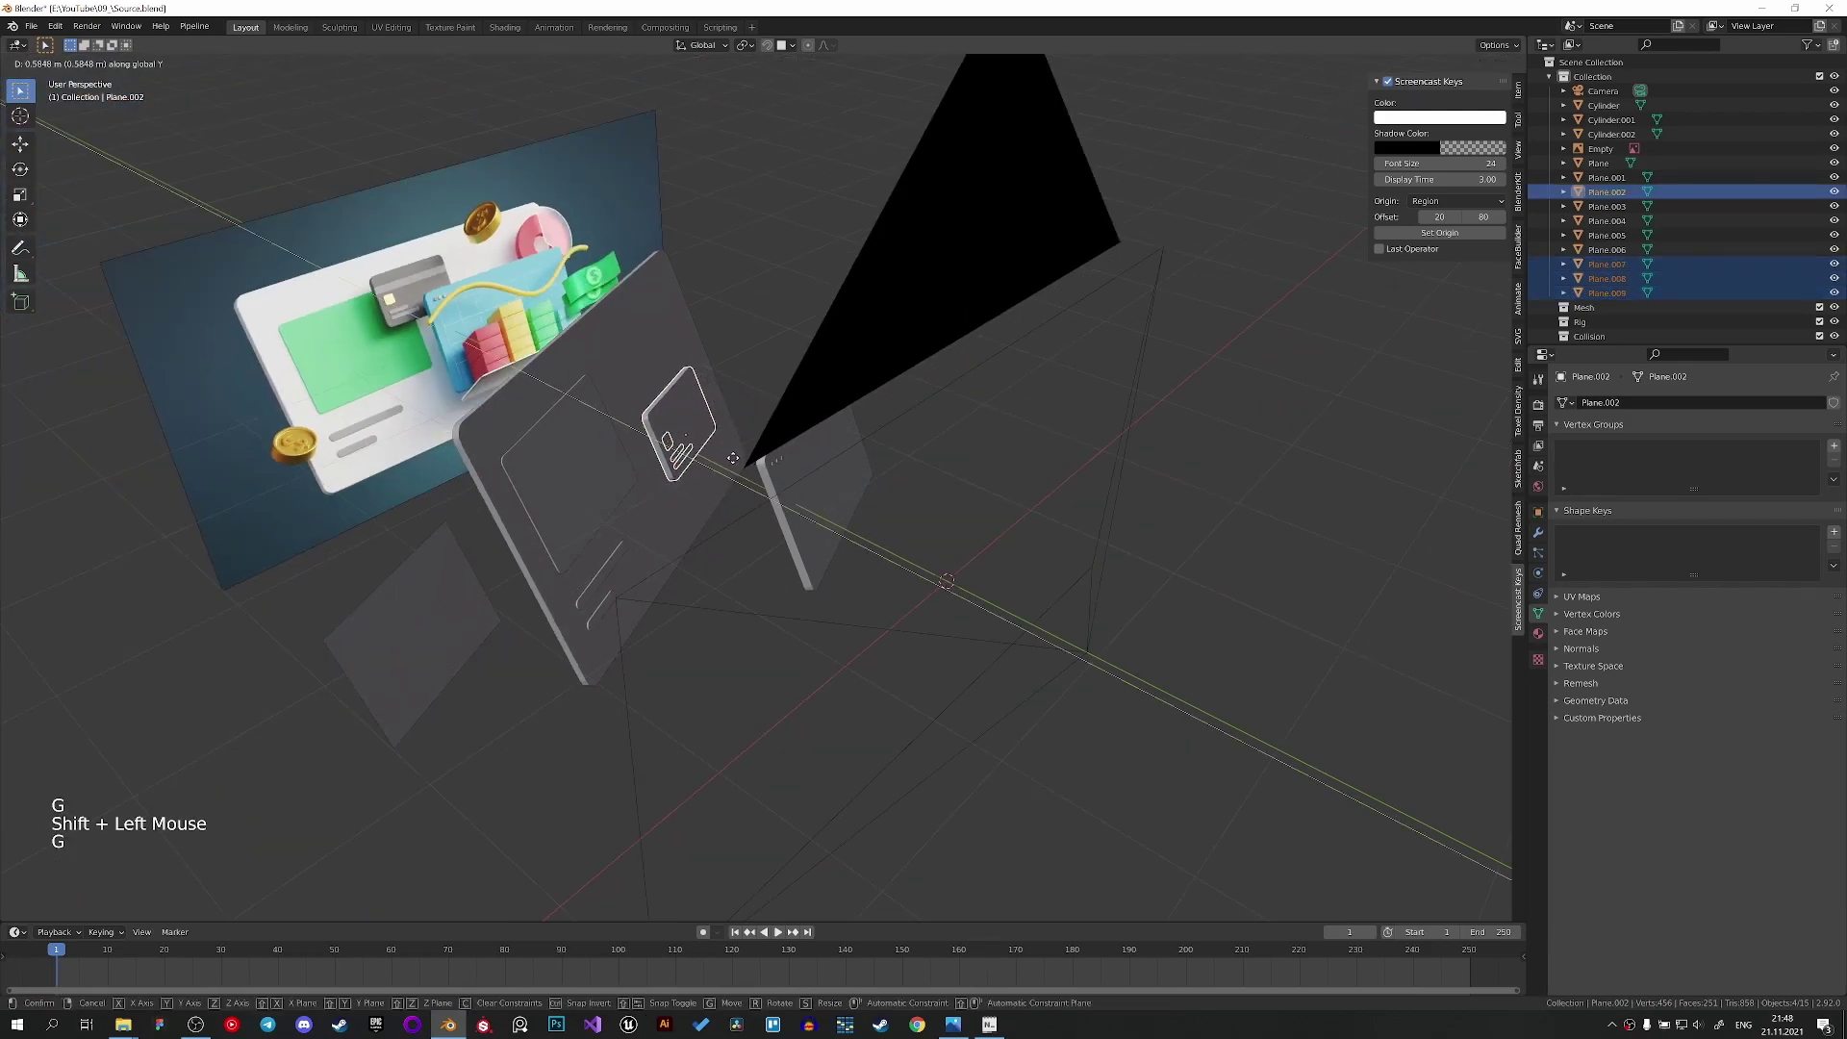
Confirm the card pieces' new position and inspect them against the panel edge.
middle_click(750, 470)
left_click(794, 481)
middle_click(793, 477)
scroll("up", 3)
middle_click(666, 367)
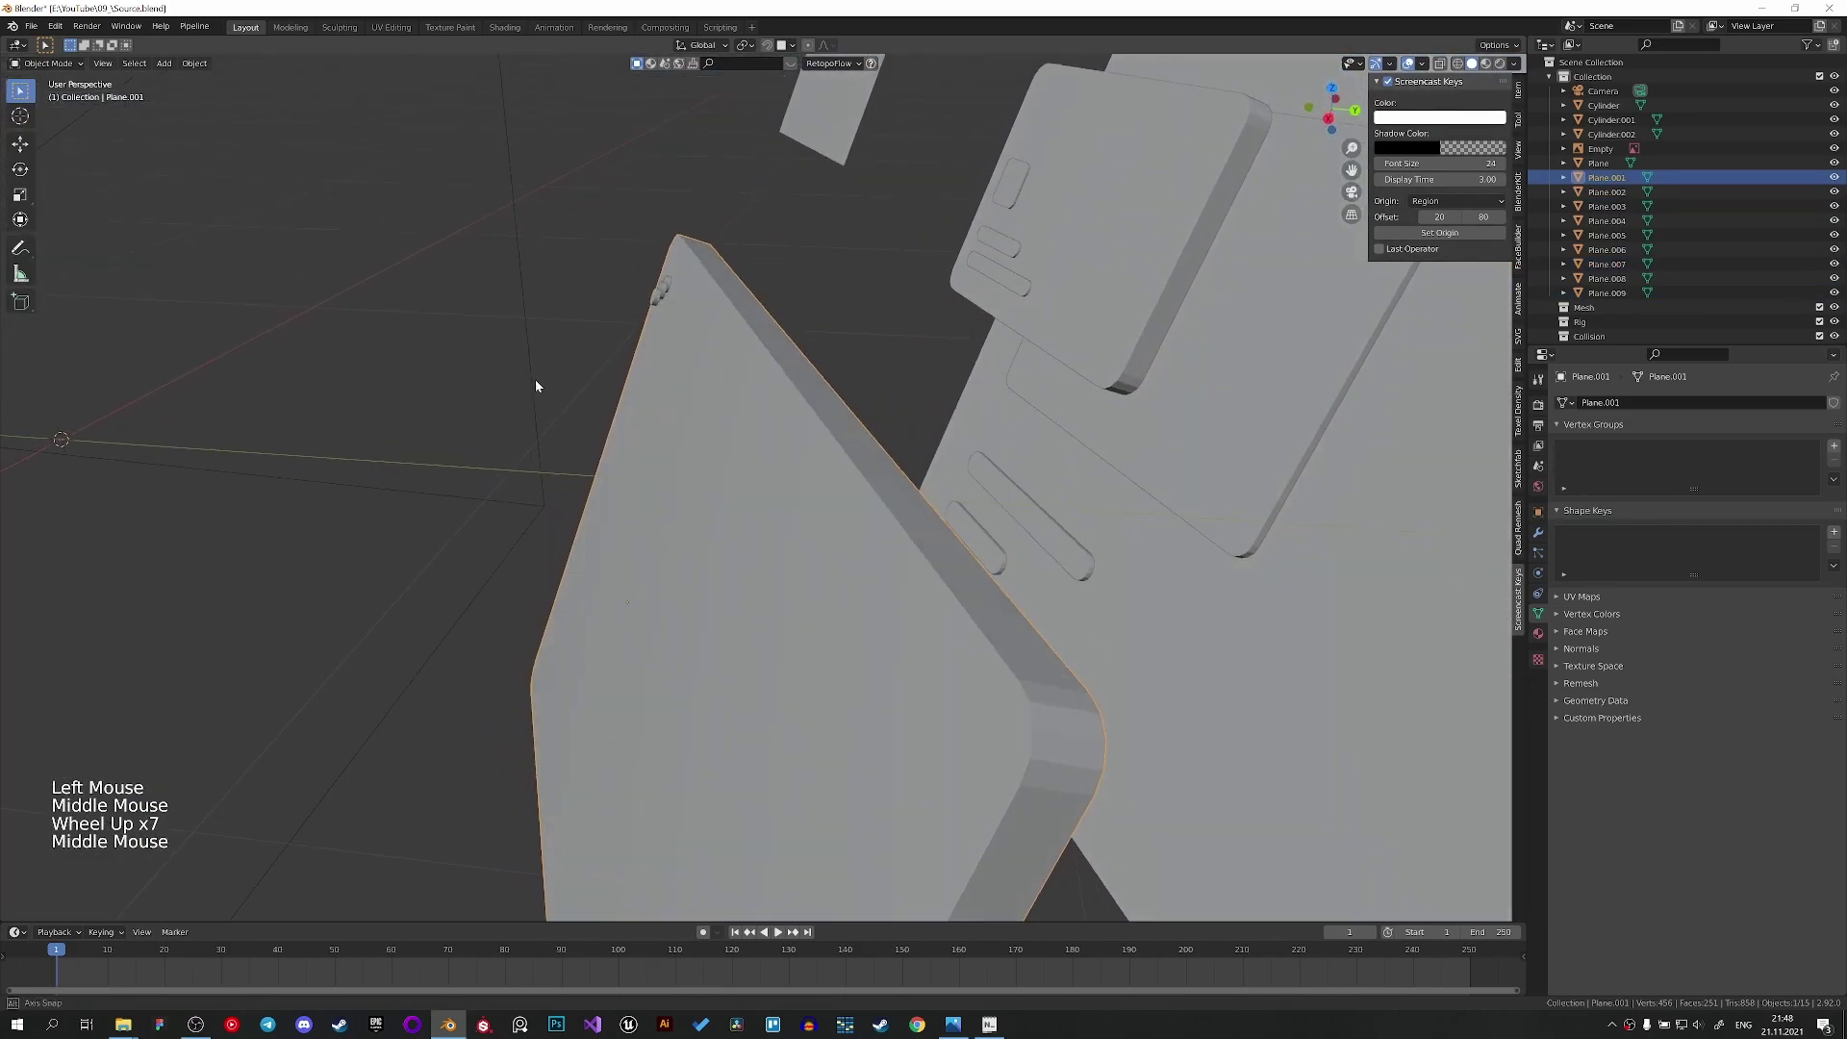
Delete the two extra cylinders and duplicate the remaining dot cylinder twice.
scroll("up", 3)
left_click(574, 440)
left_click(528, 420)
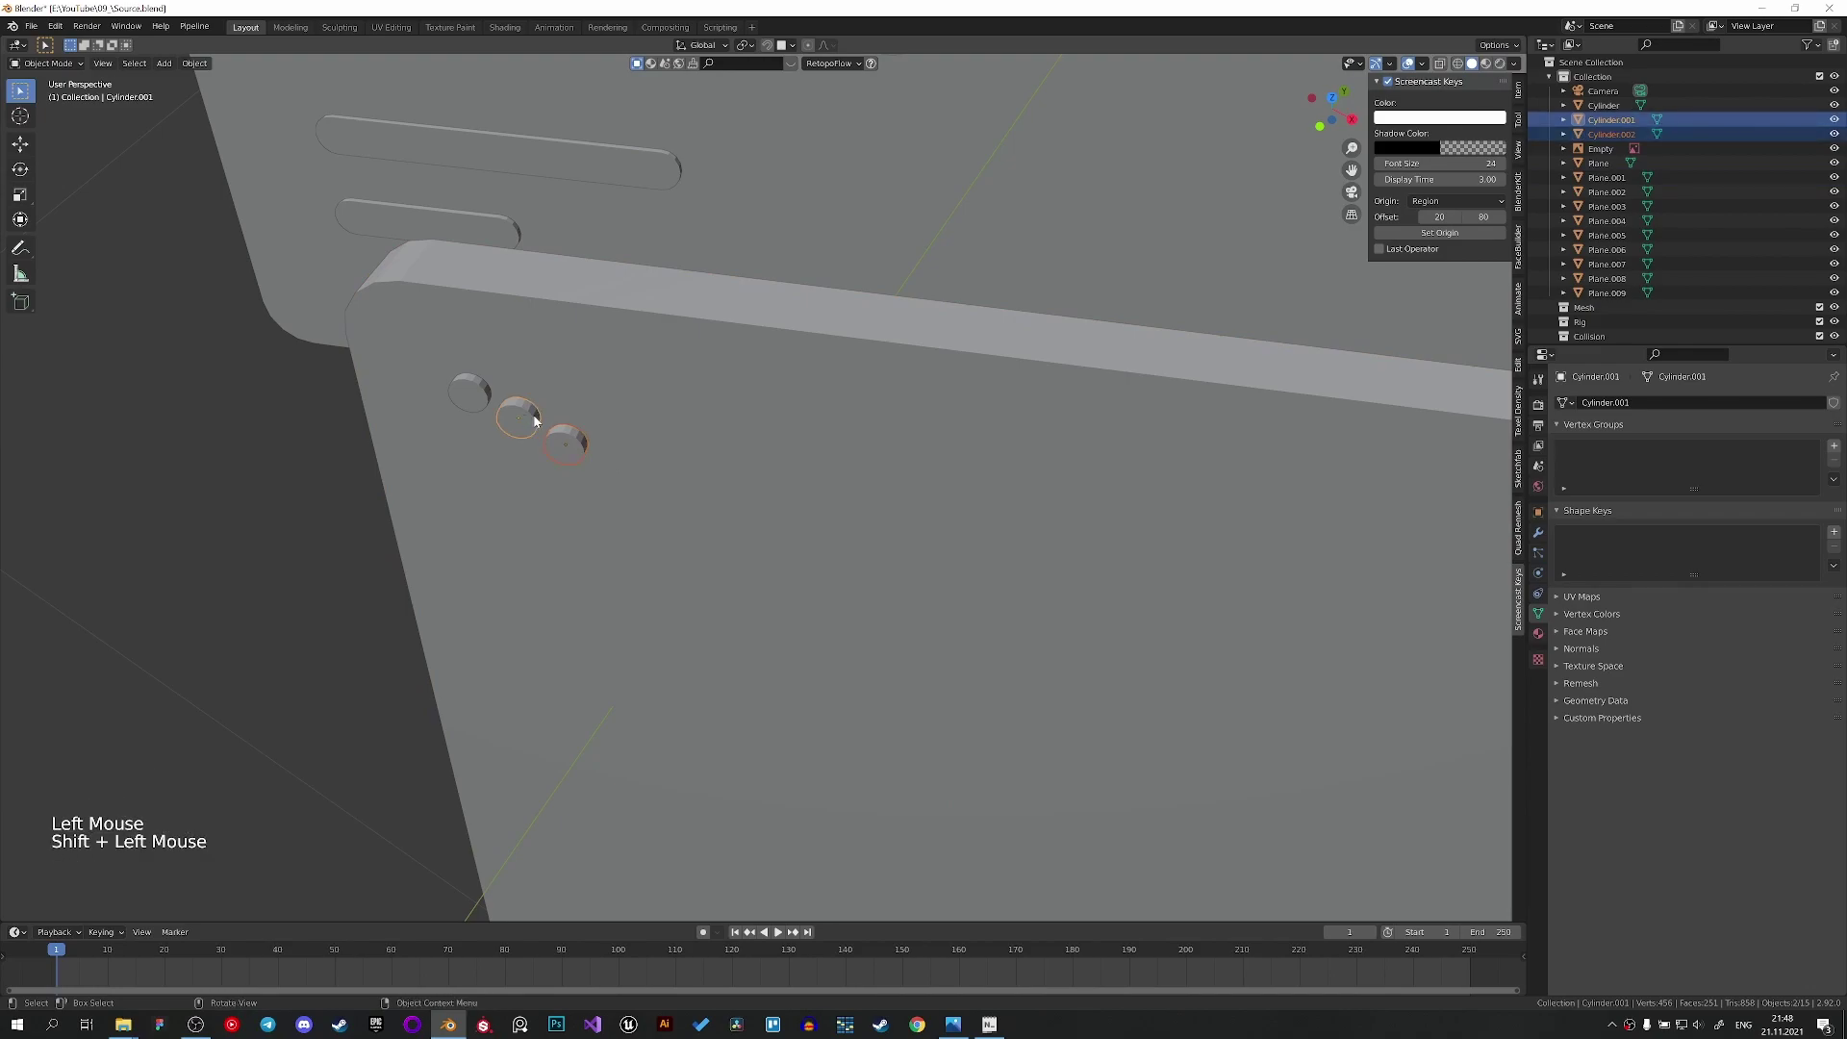
key("Delete")
left_click(465, 387)
middle_click(499, 385)
key("shift+d")
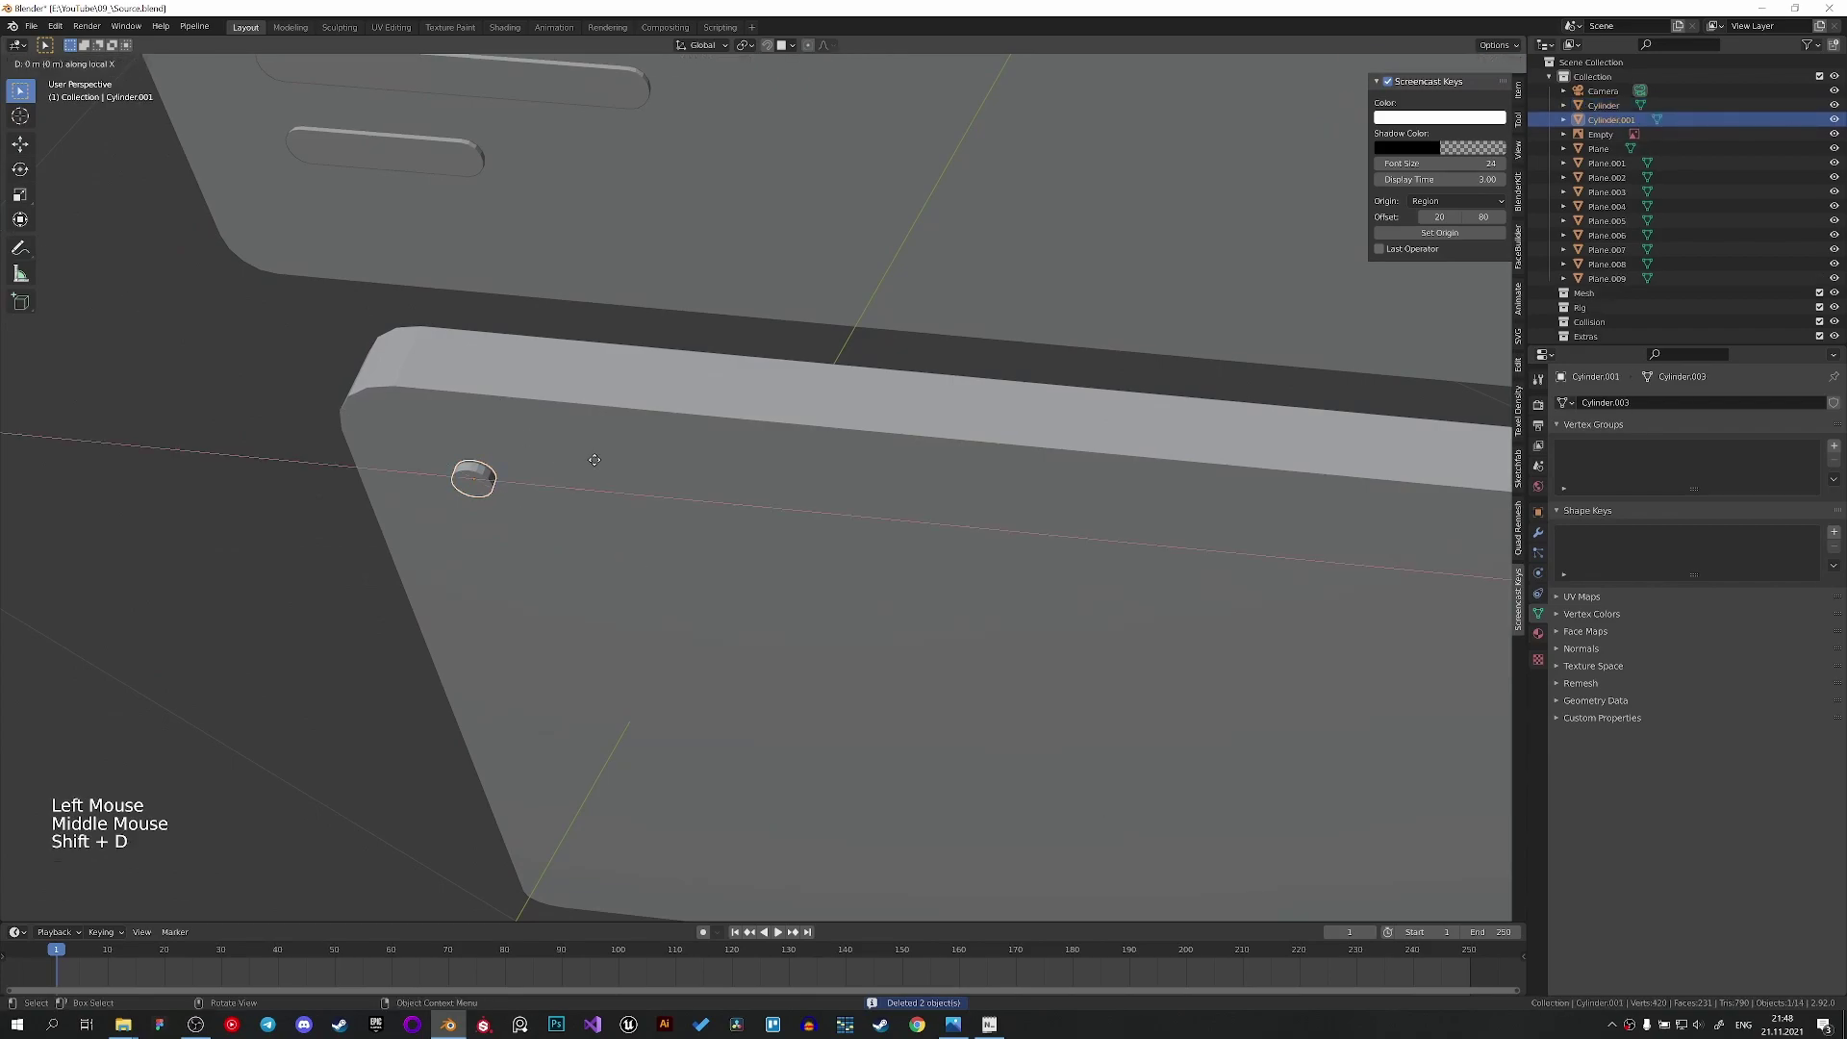
key("shift+d")
Return to camera view and slide a copied cylinder over its coloured dot.
middle_click(745, 462)
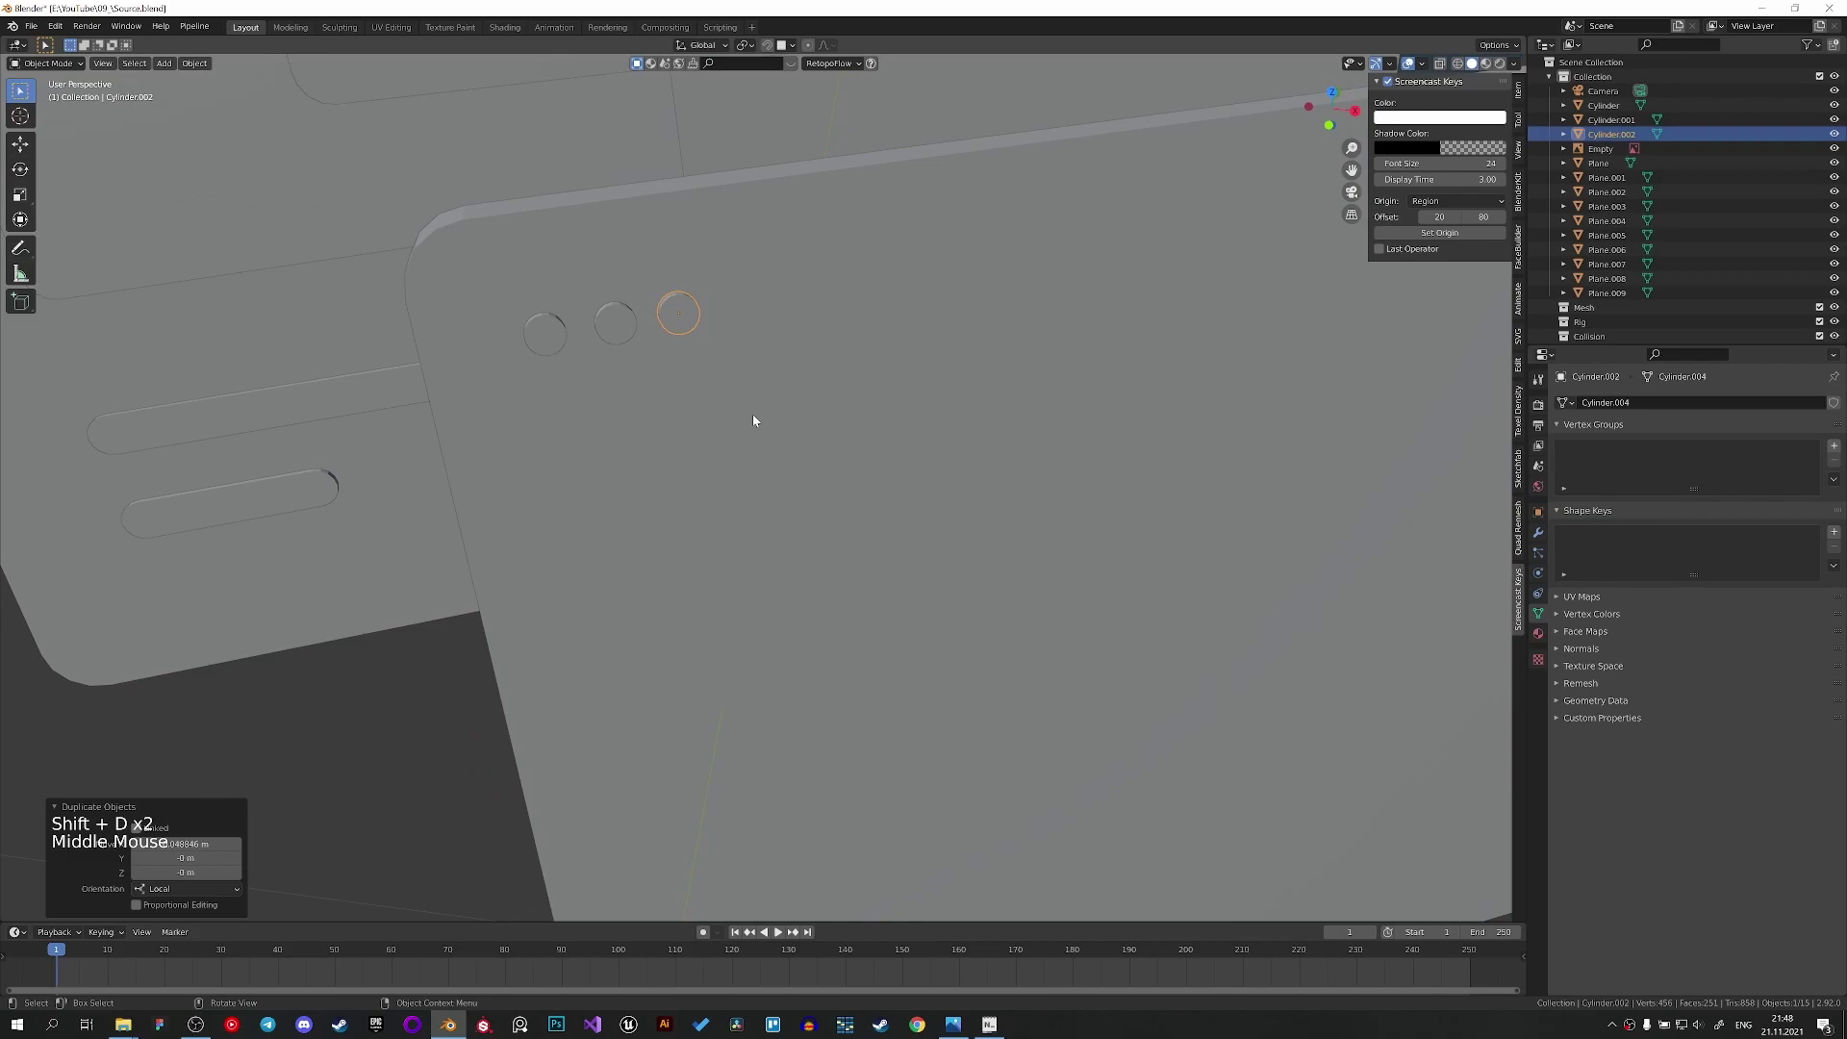
key("KP_0")
key("z")
scroll("up", 3)
key("g")
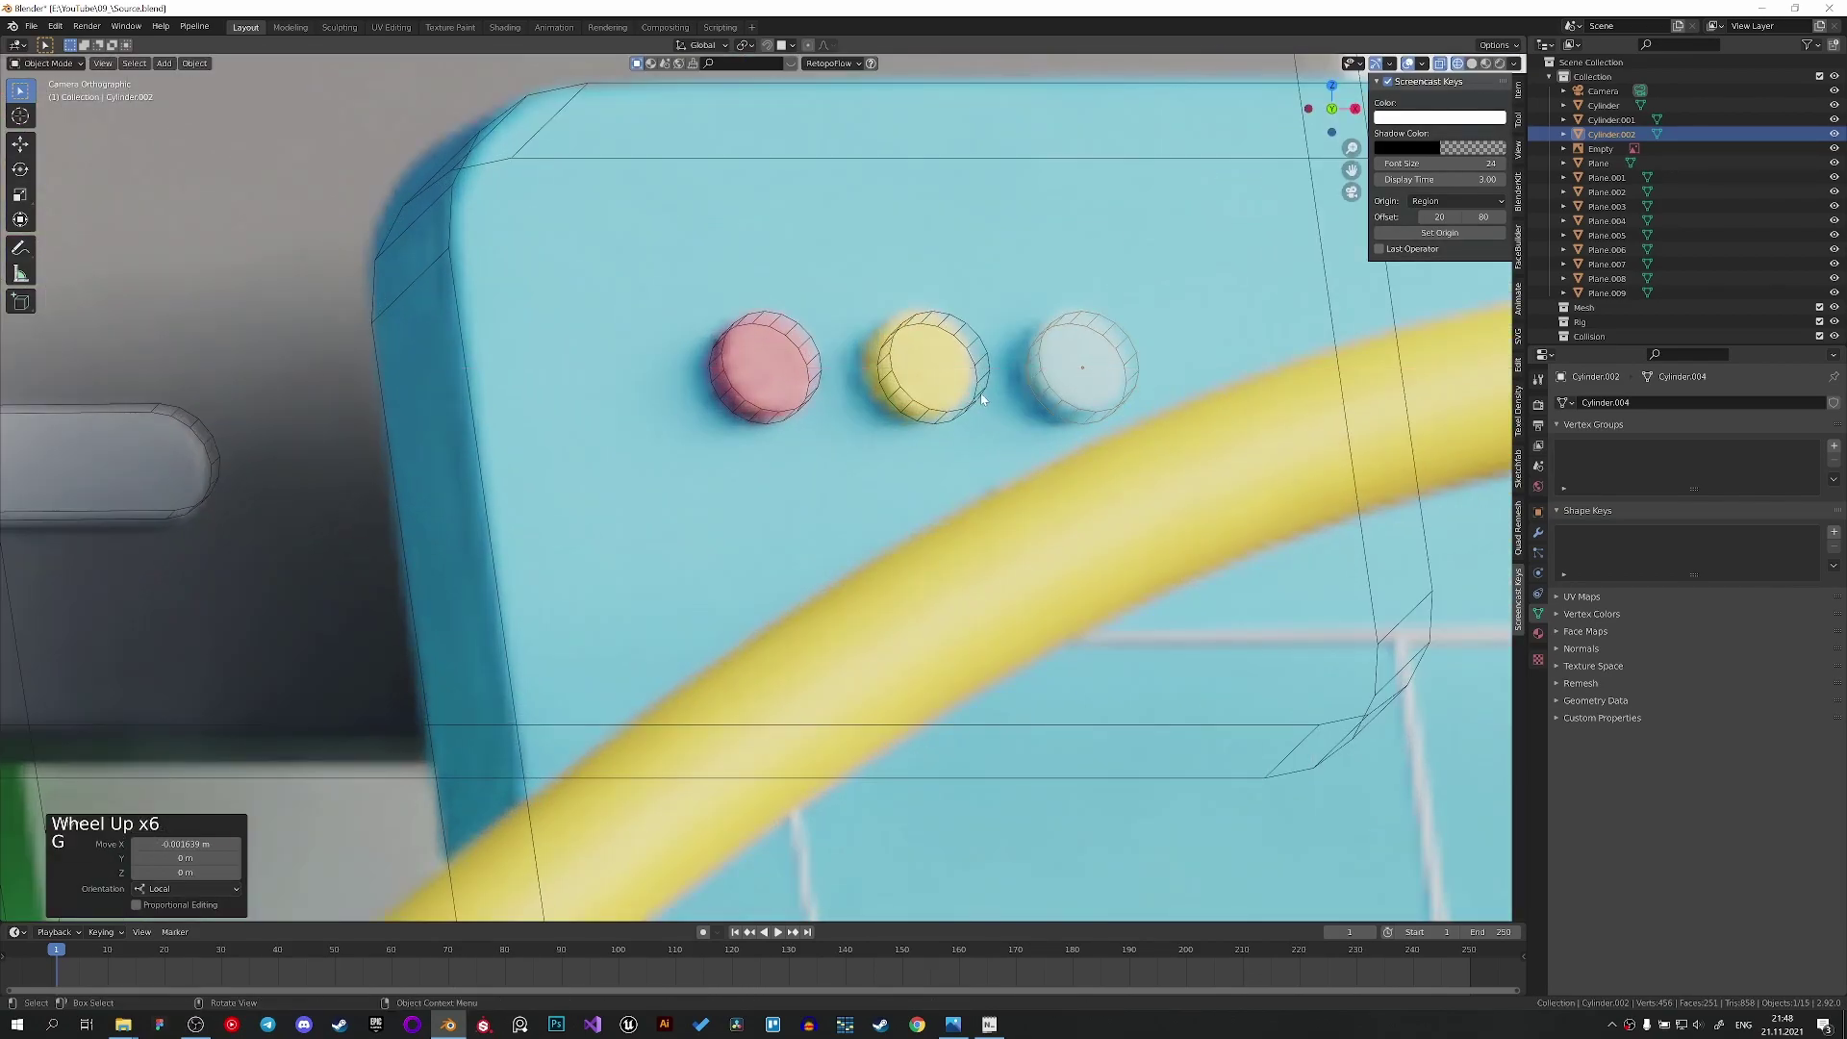
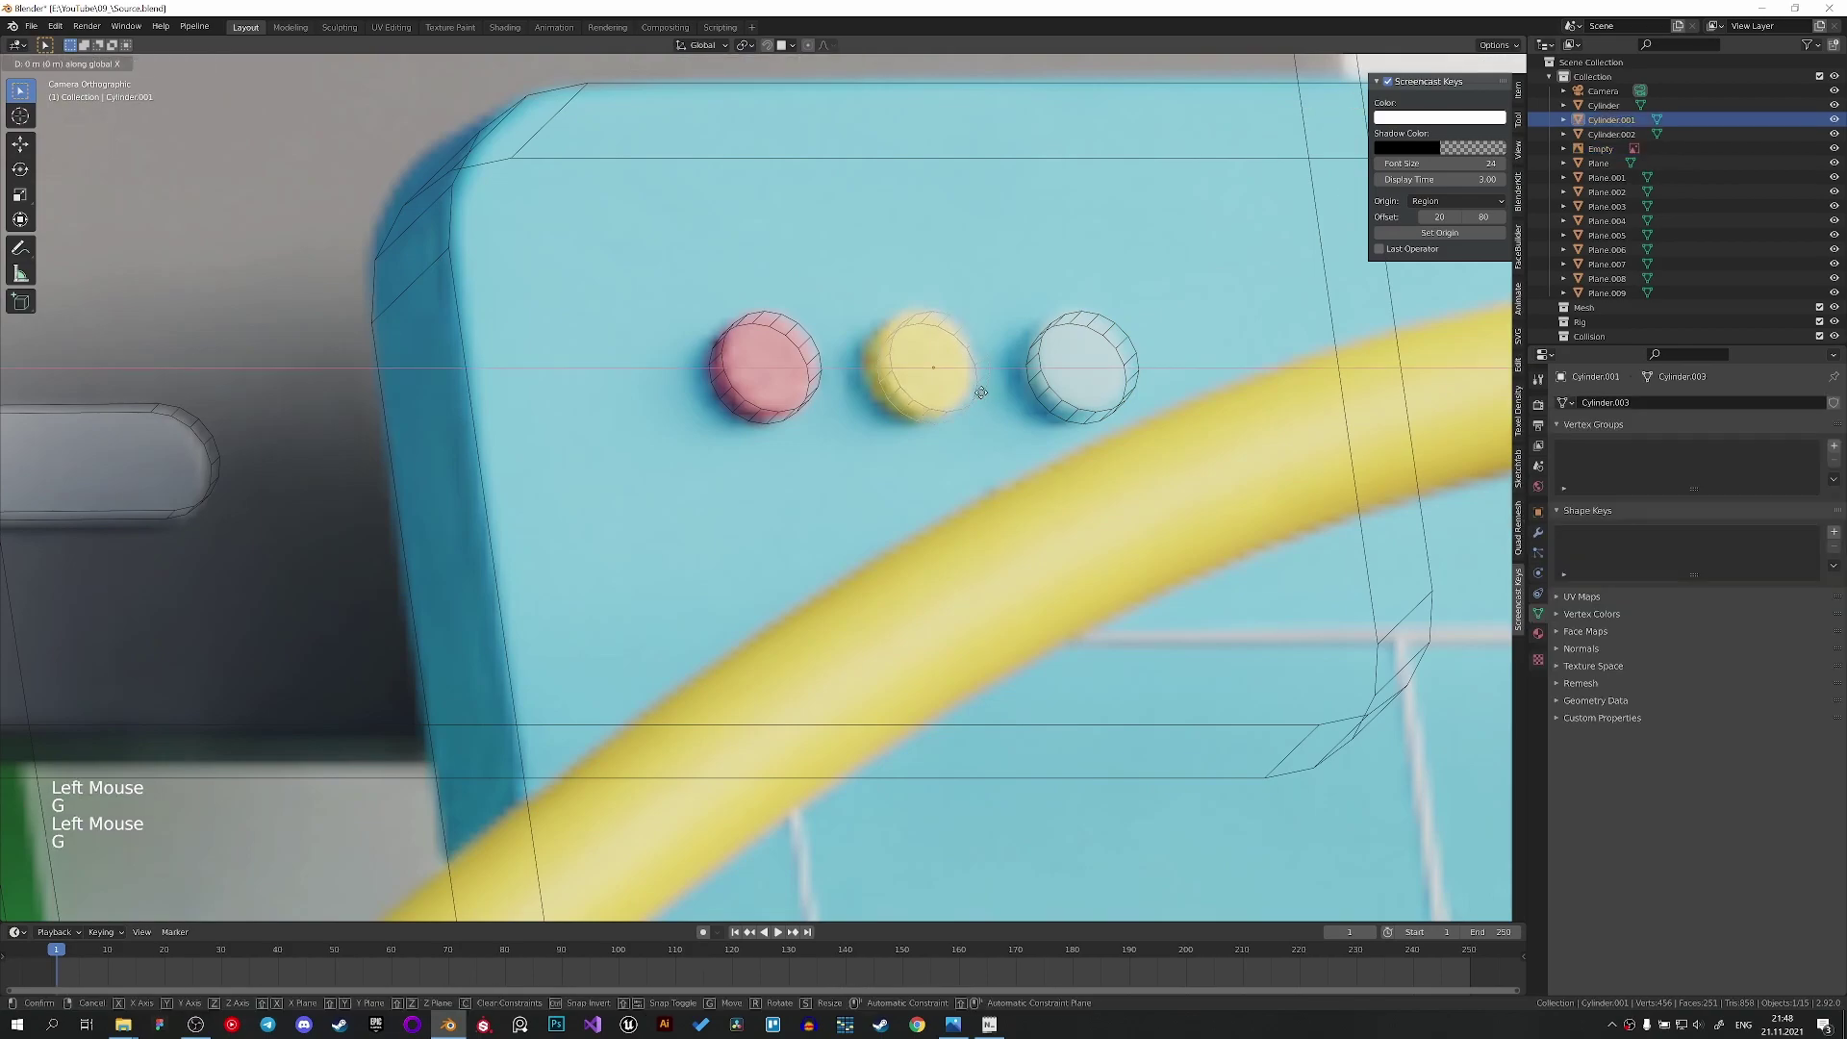
Slide the last dot cylinder along X into line and save the file.
scroll("down", 3)
key("z")
scroll("up", 3)
key("g")
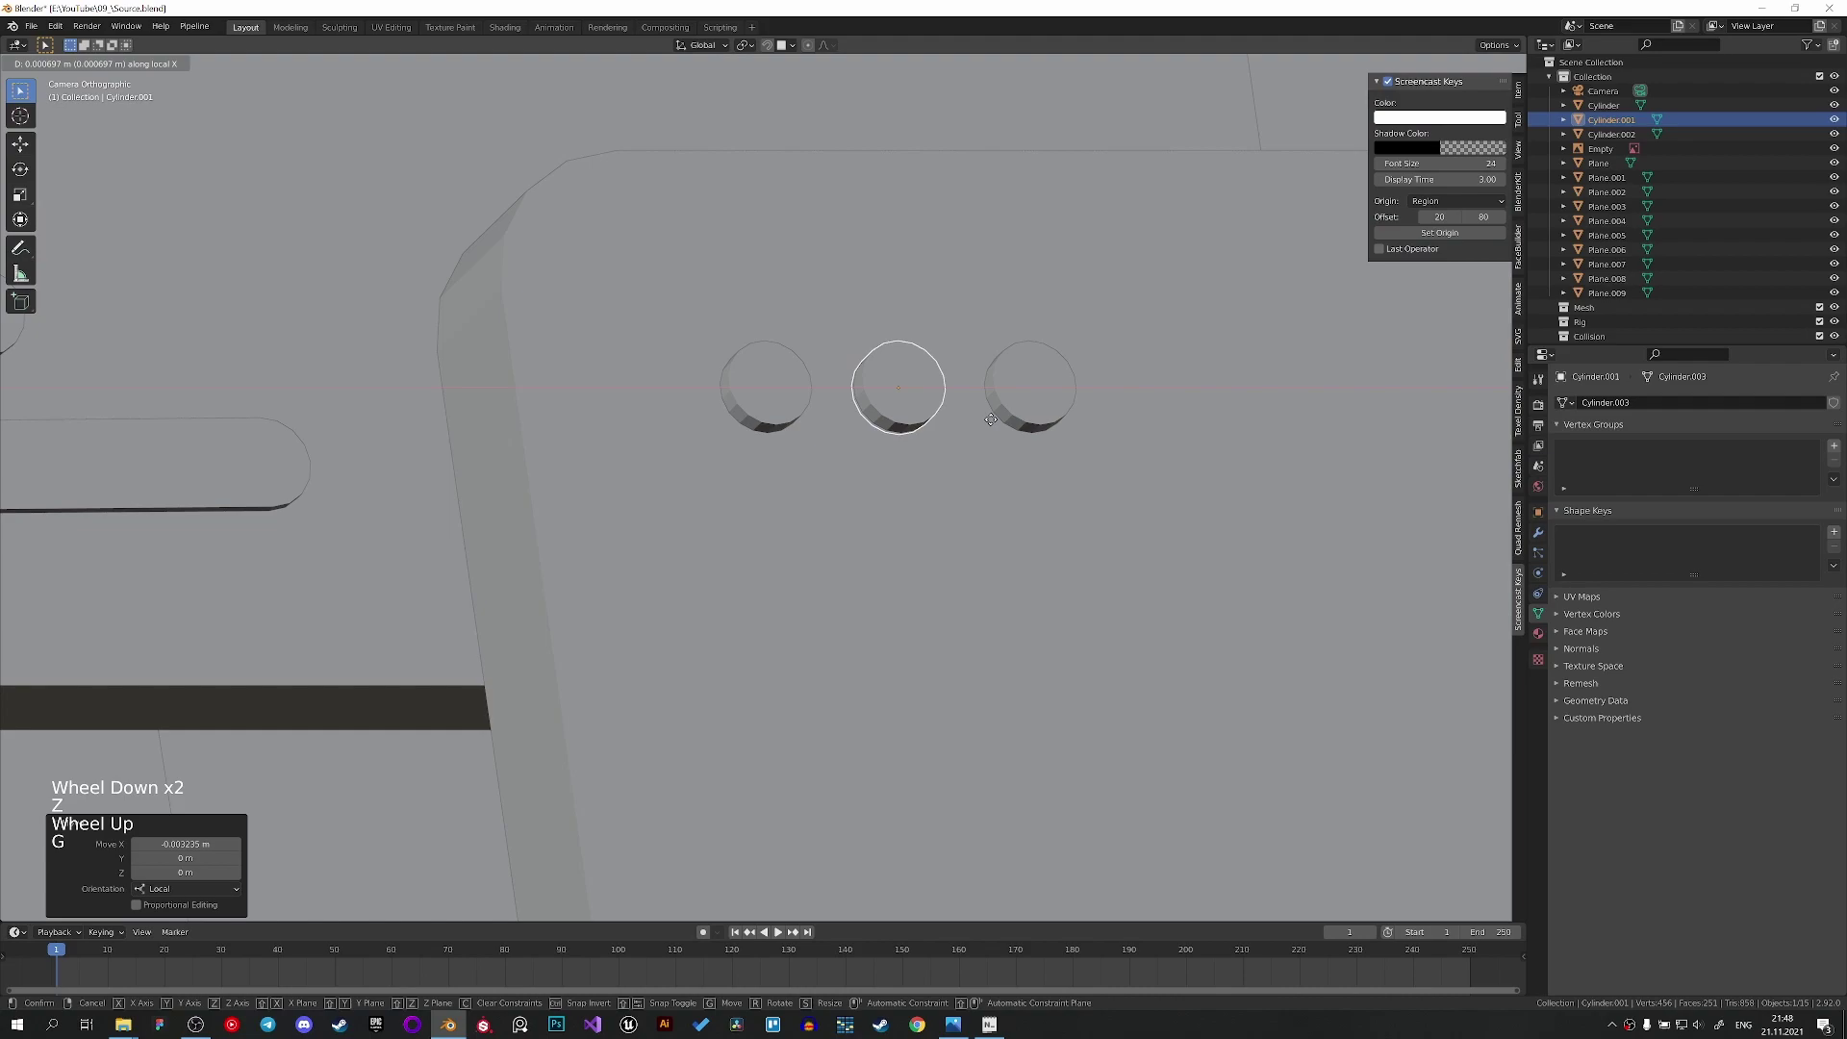
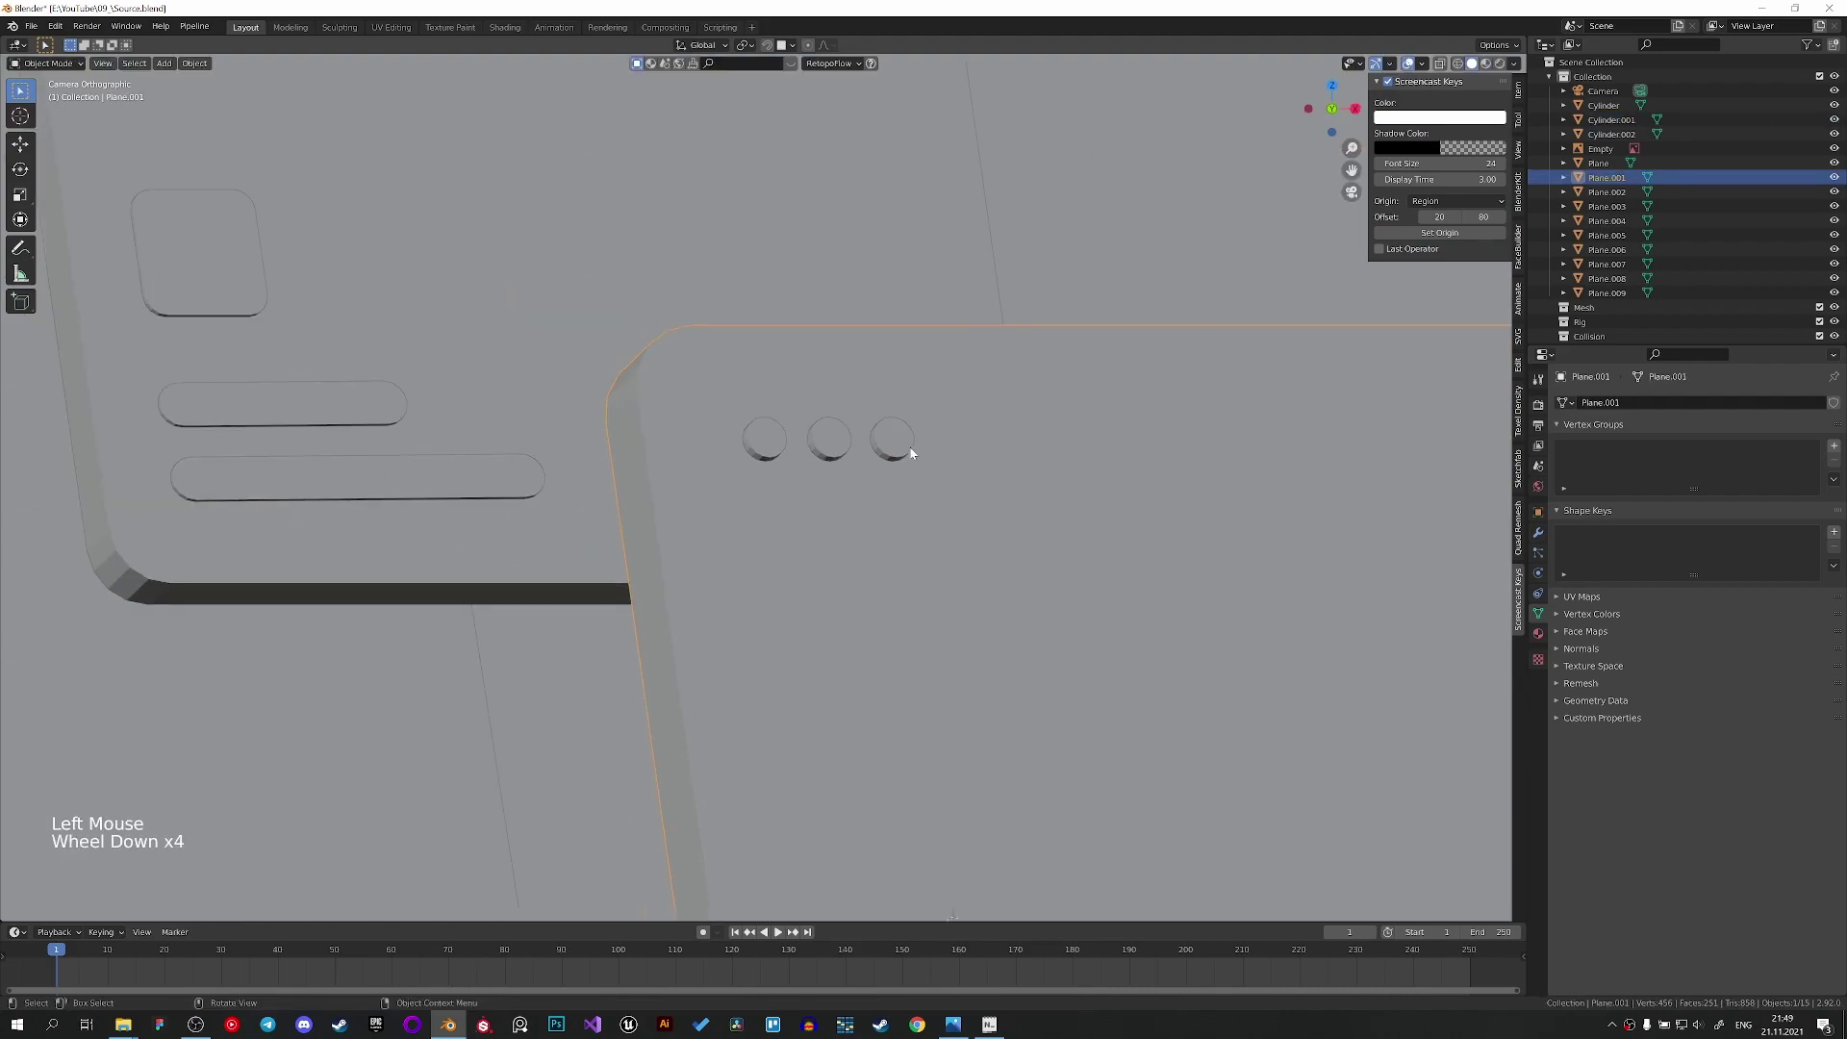
scroll("down", 3)
key("ctrl+s")
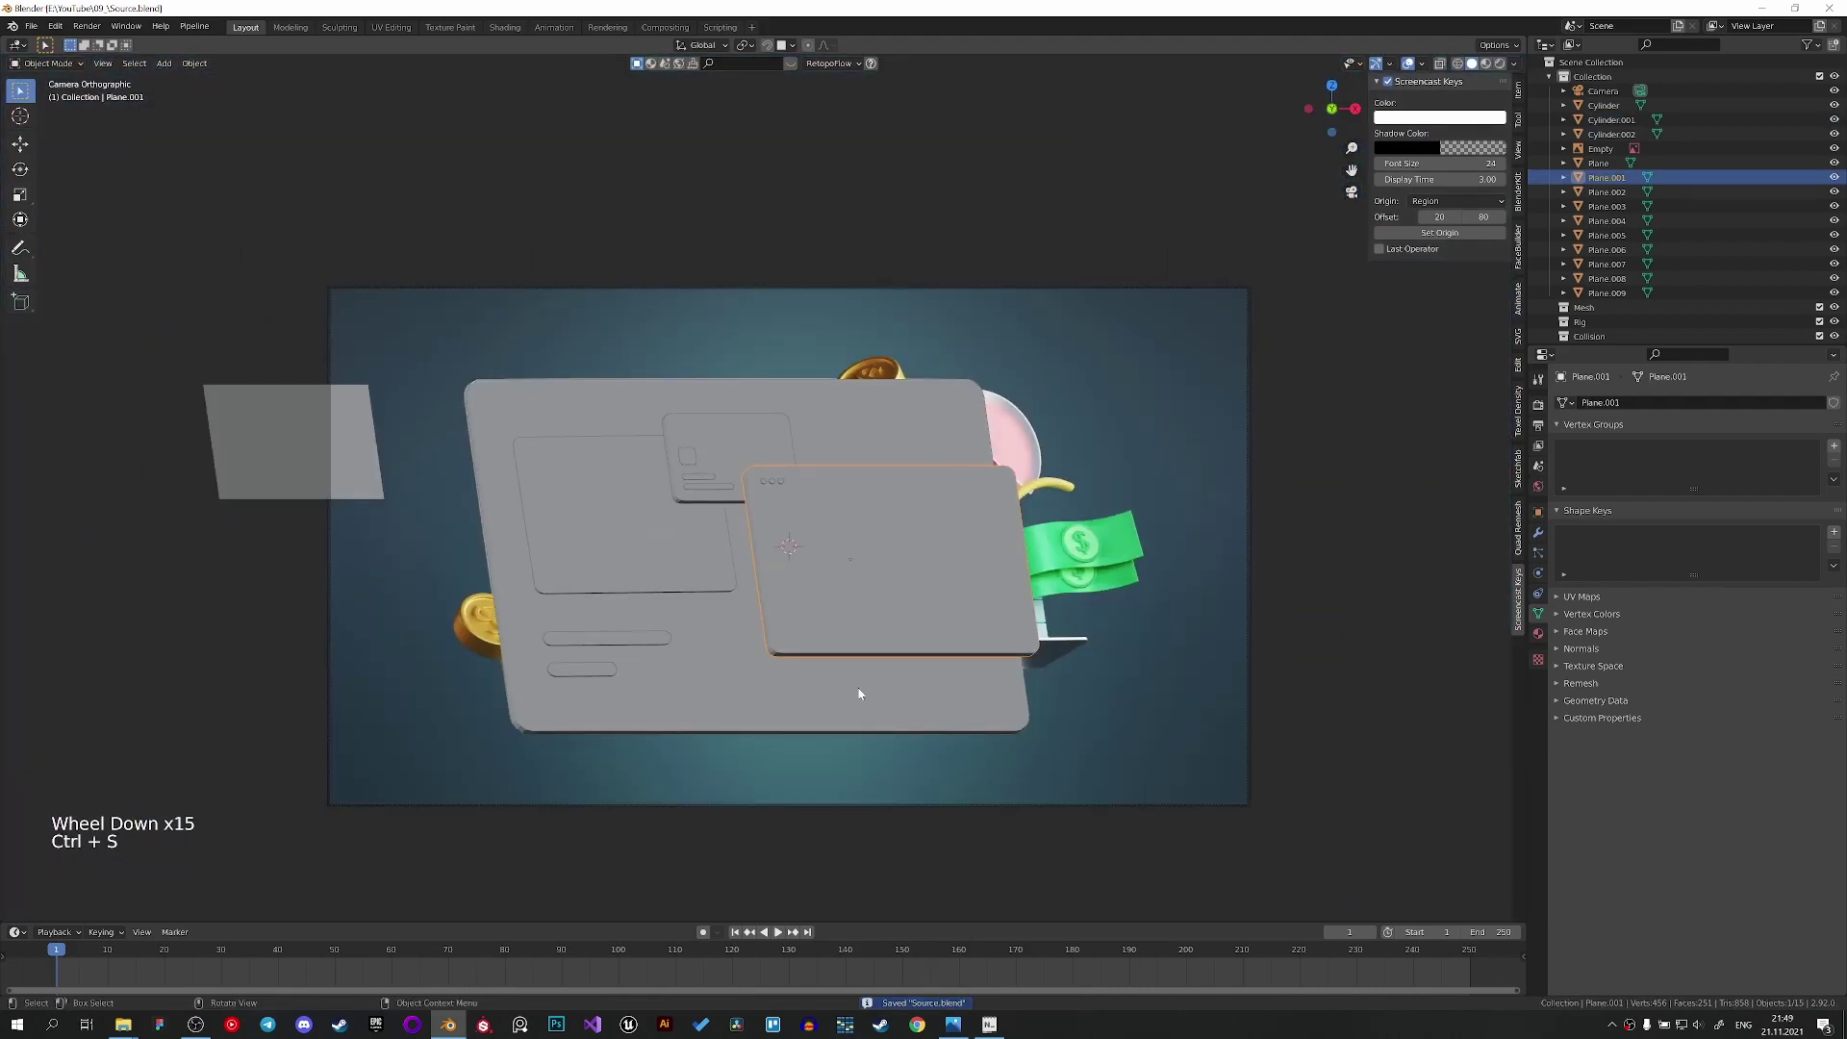
Check the scene in rendered preview and save the file.
key("z")
key("z")
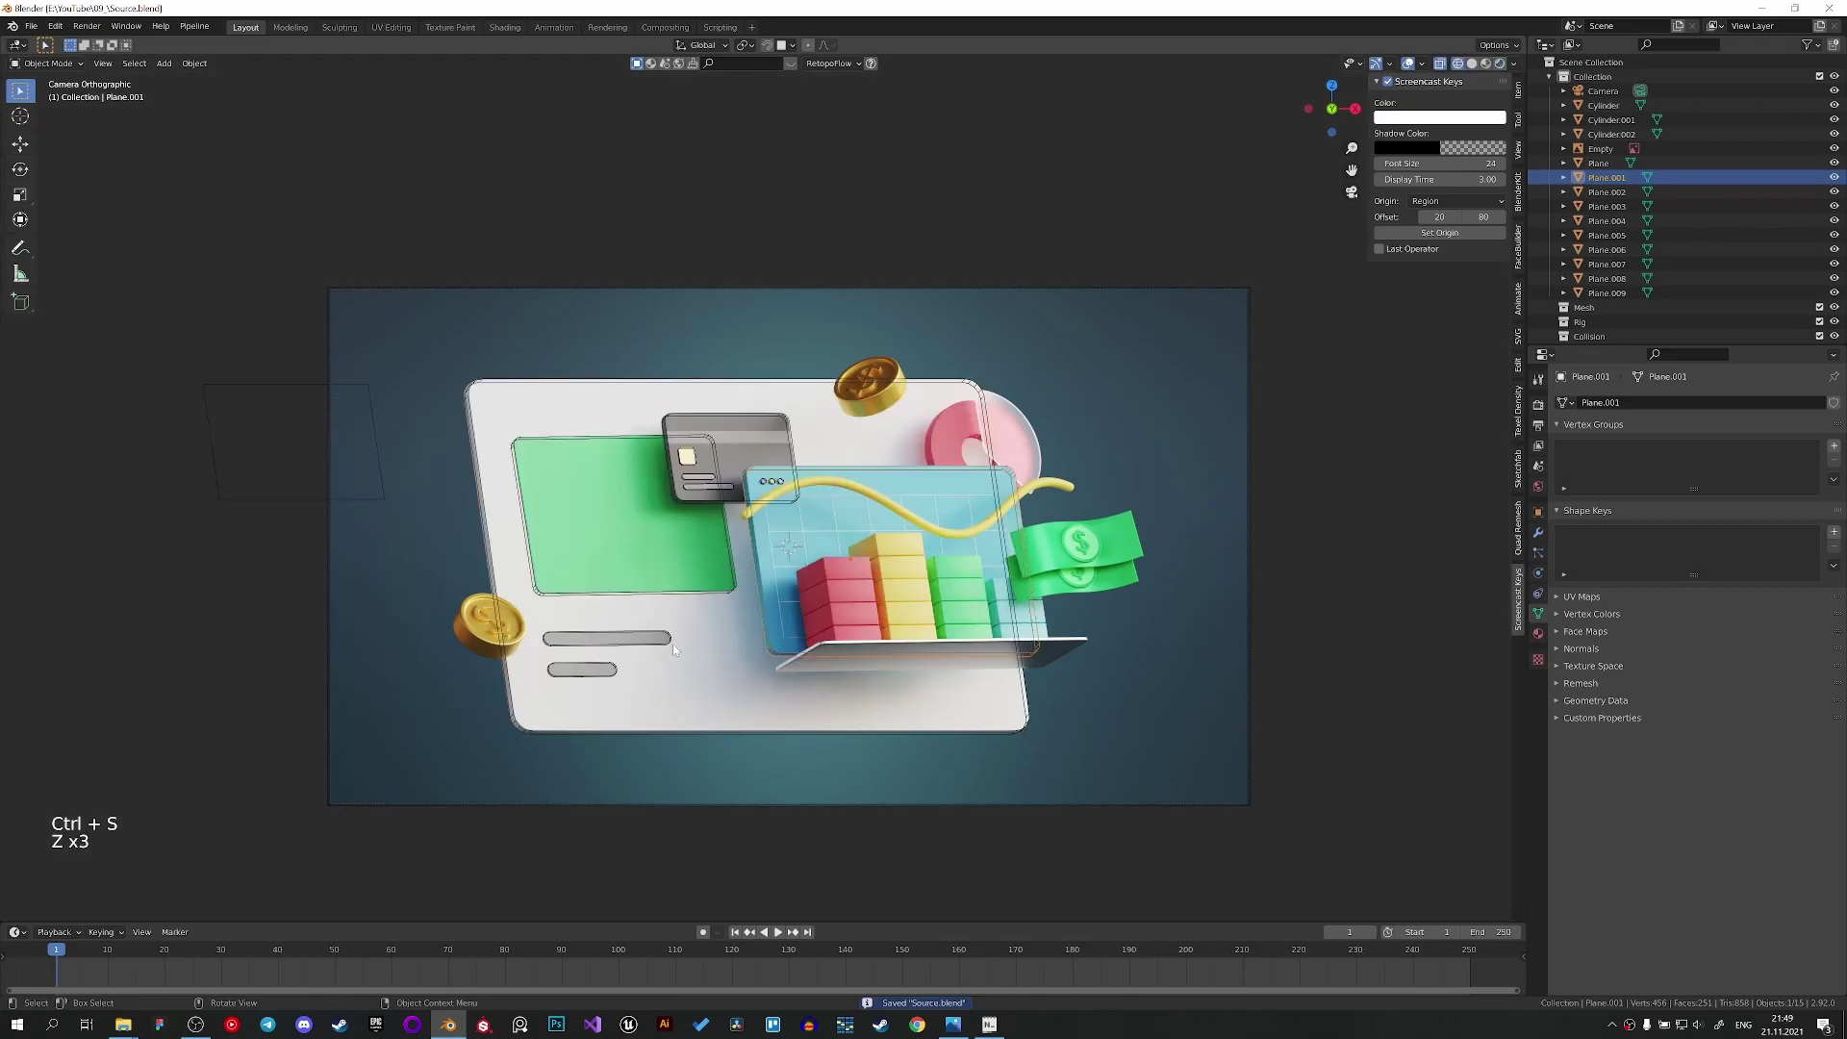
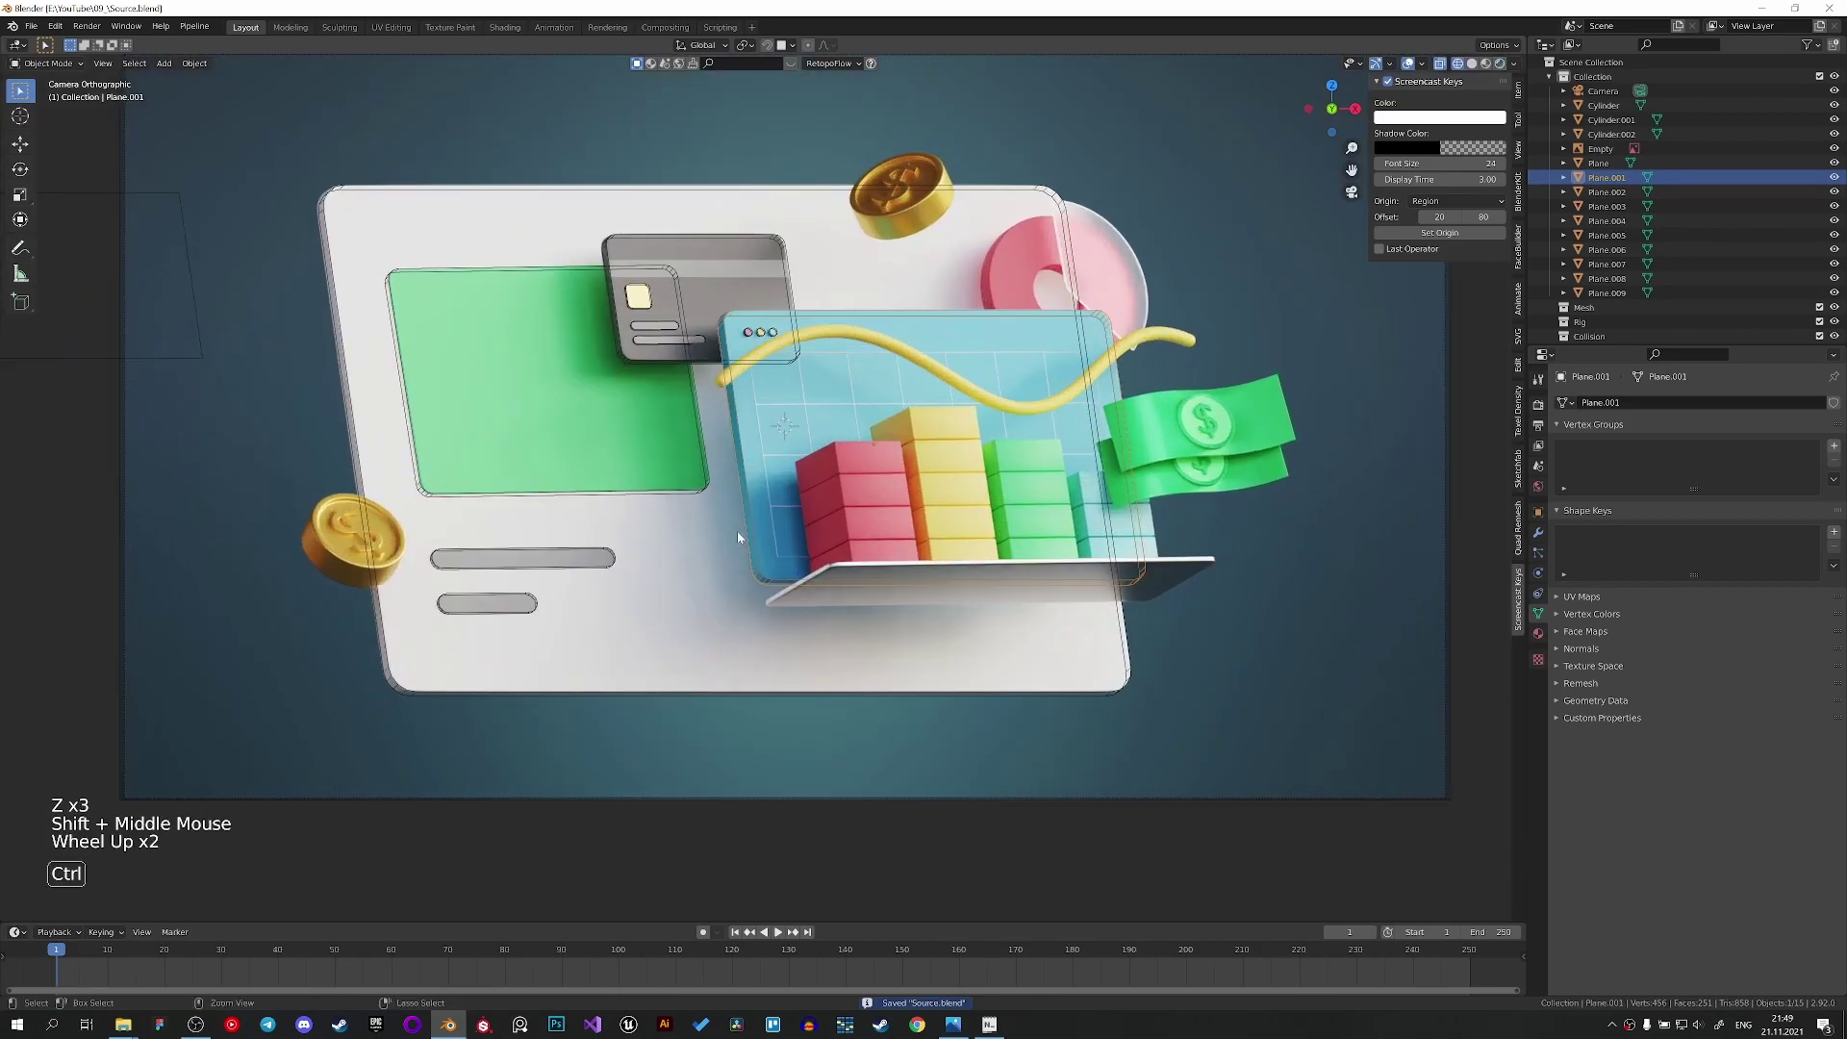
key("ctrl+s")
scroll("up", 3)
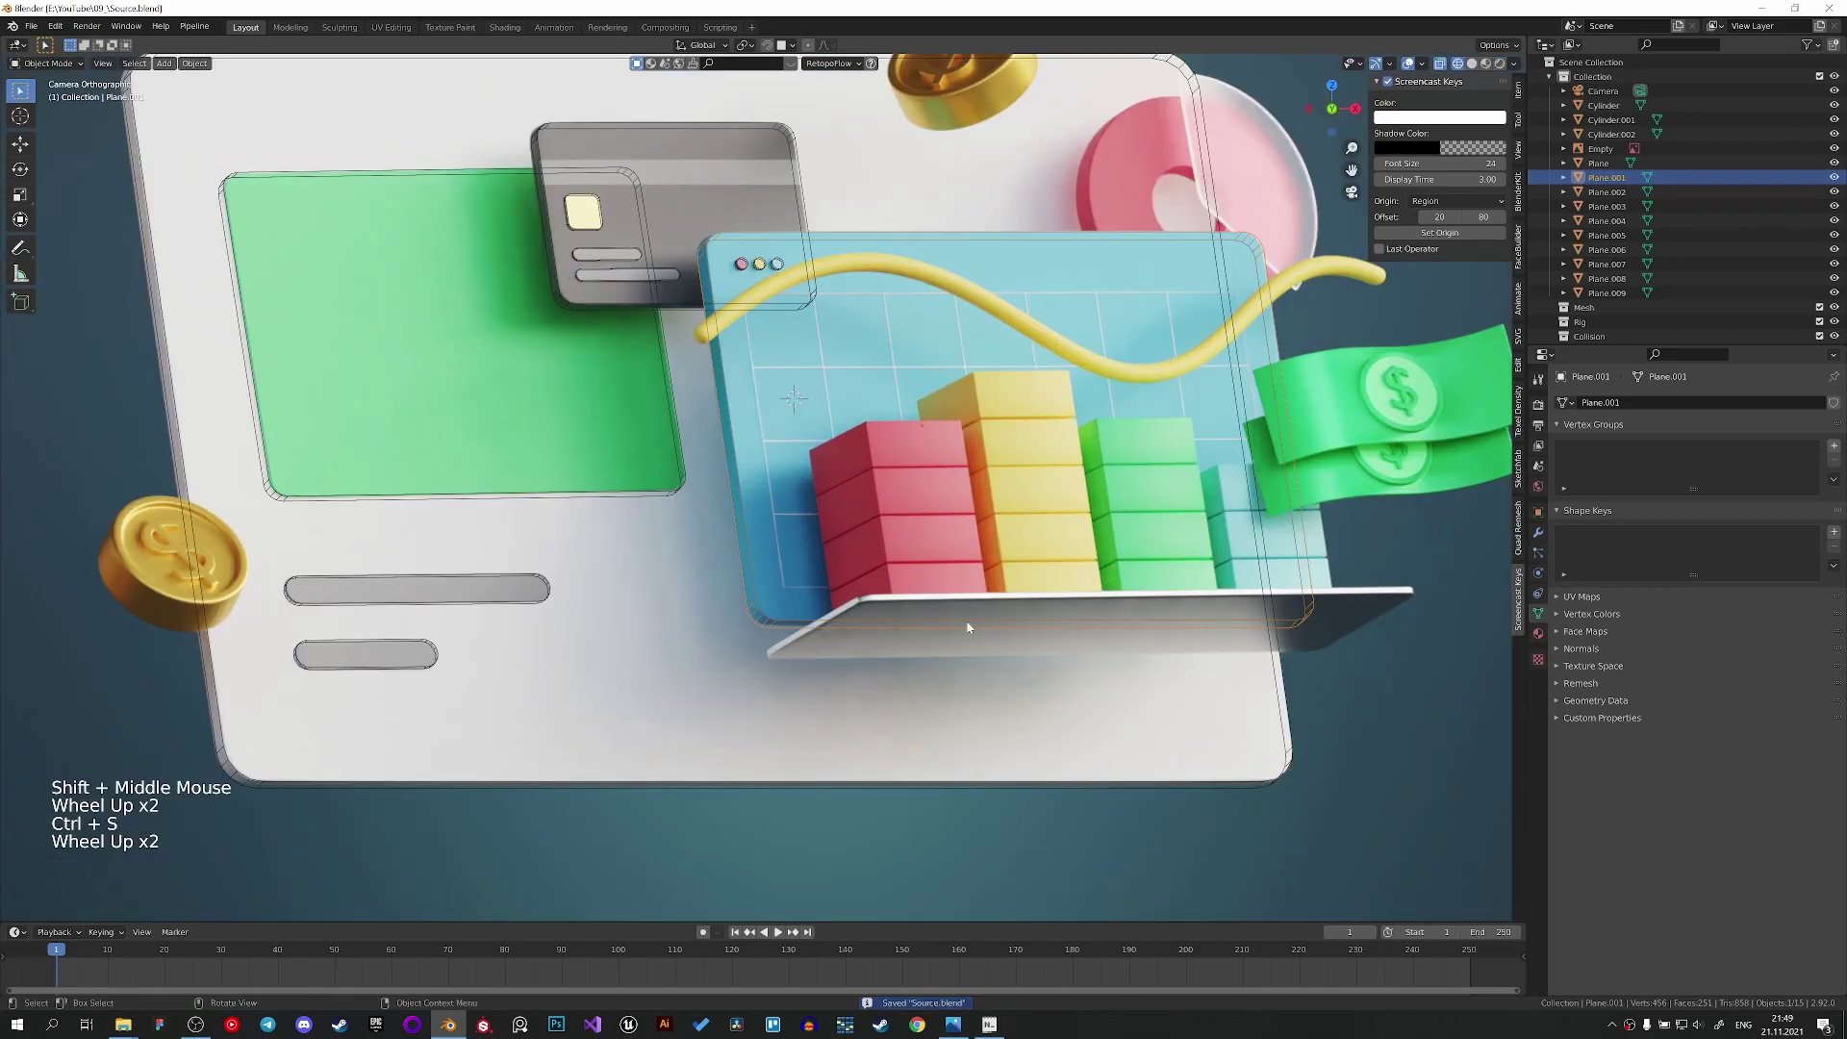
scroll("down", 3)
key("z")
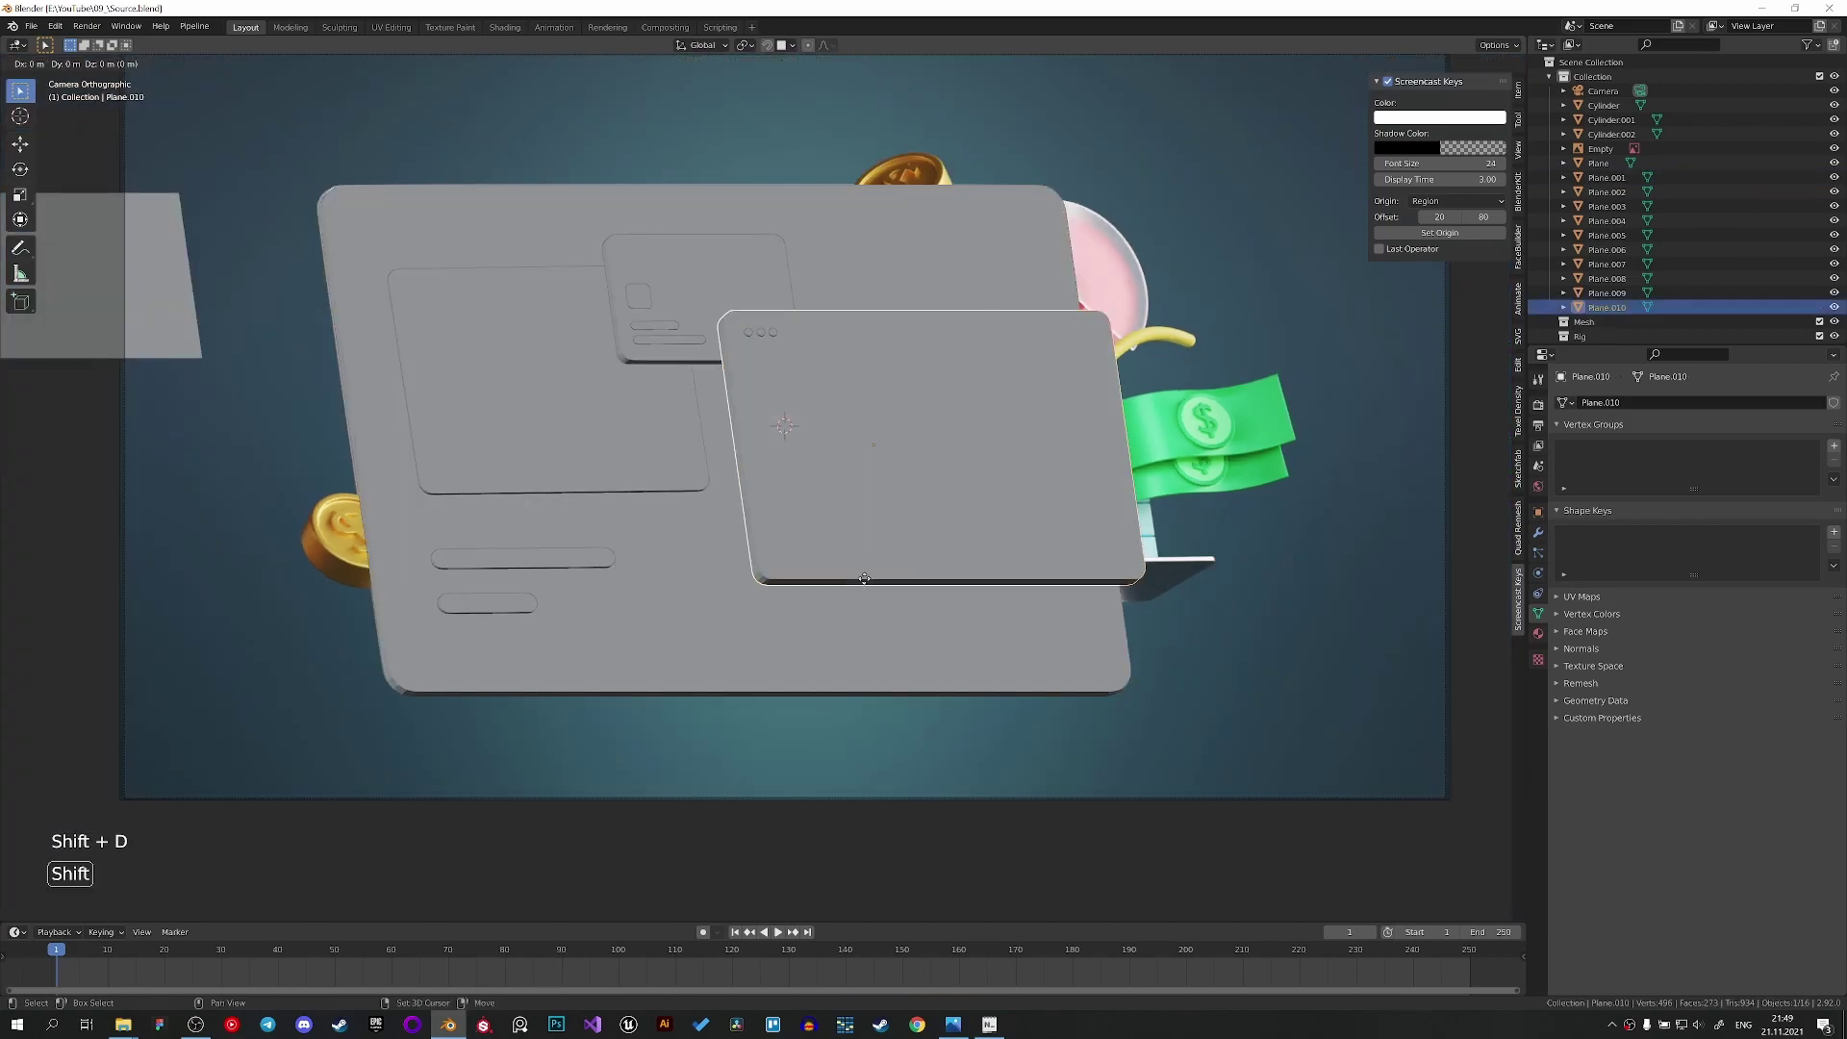
Duplicate the shelf plate, tilt the copy around X and thin it along Z.
key("shift+d")
key("r")
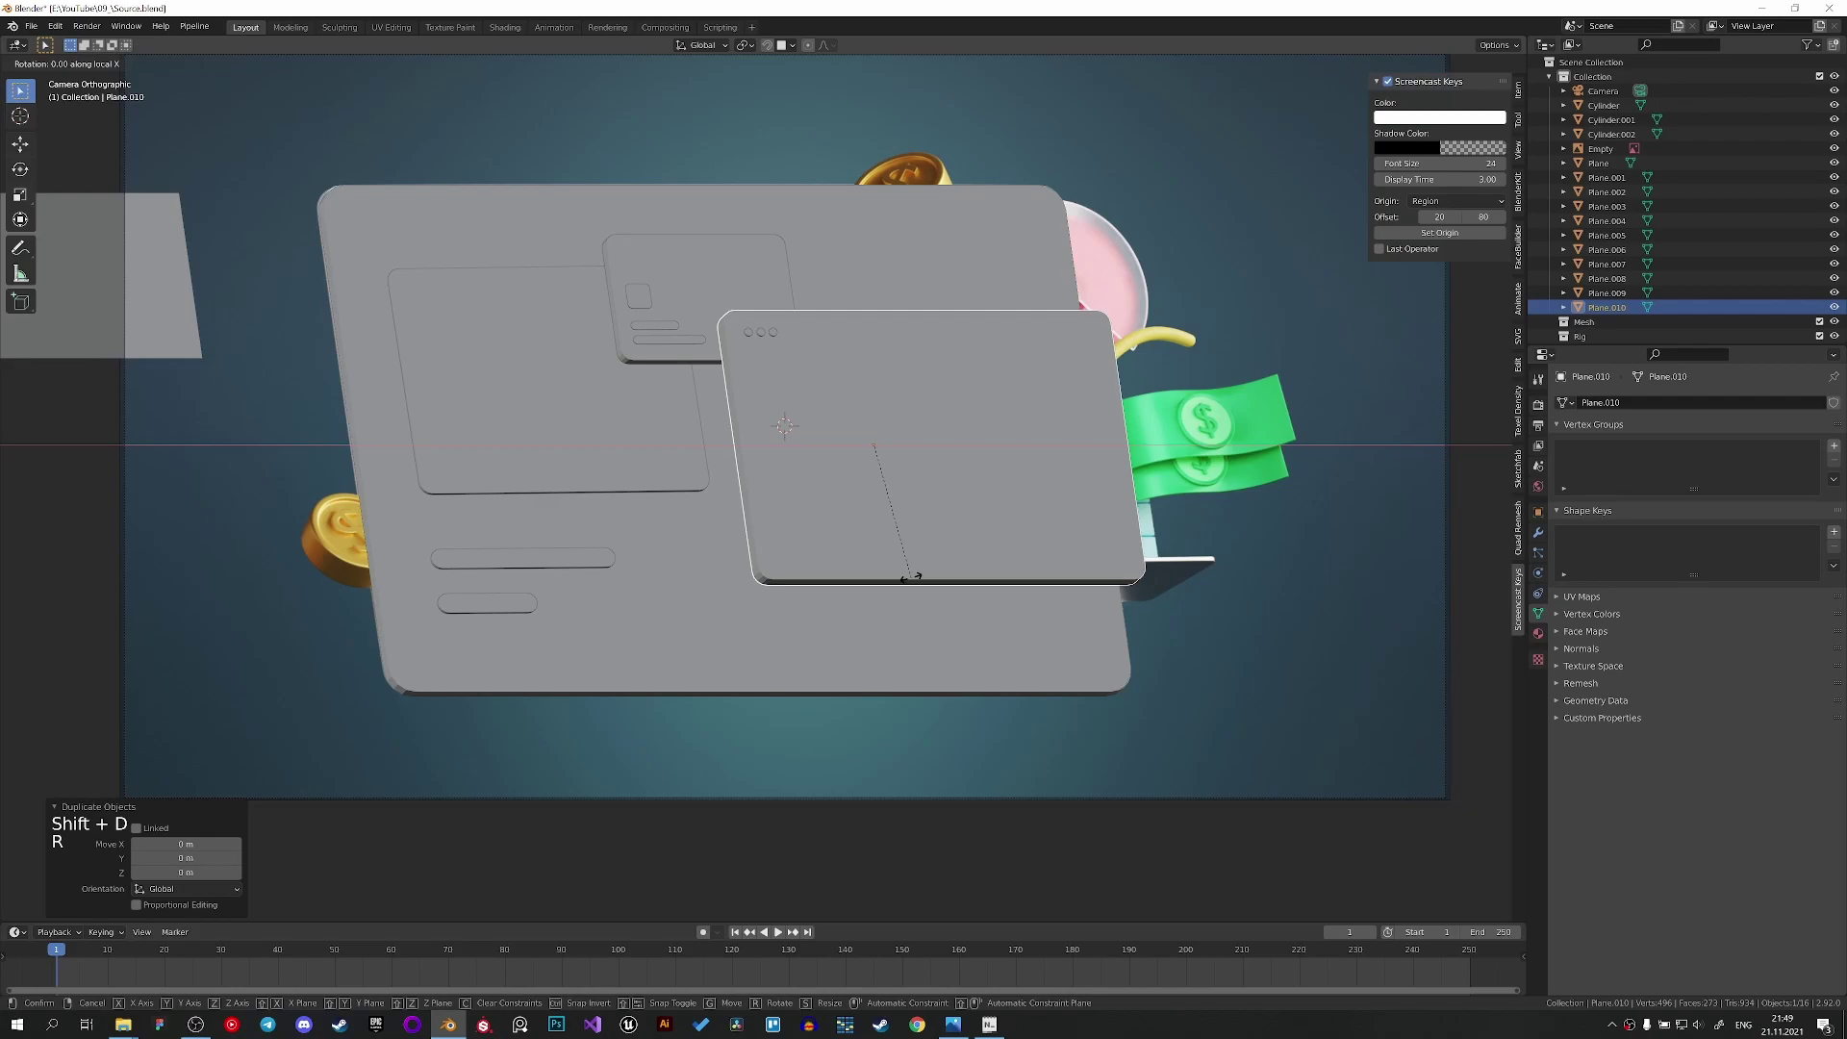
key("z")
scroll("up", 3)
key("g")
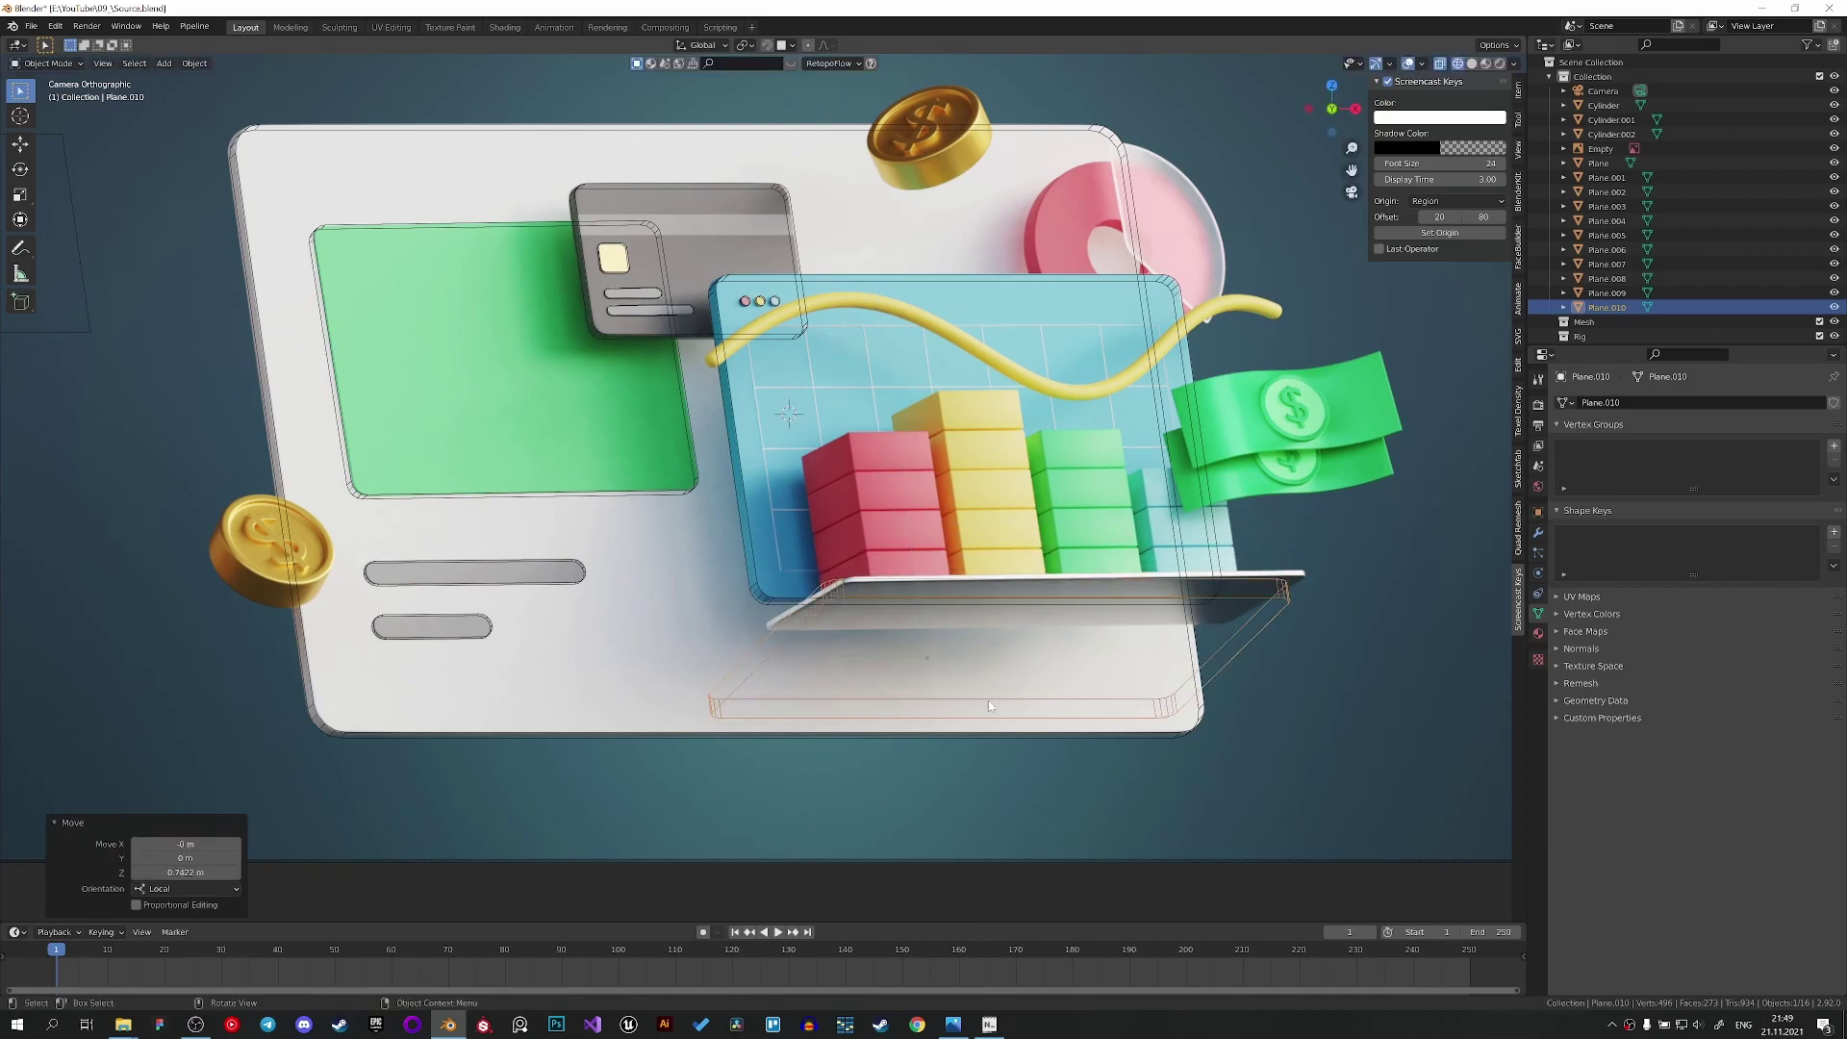
key("z")
key("s")
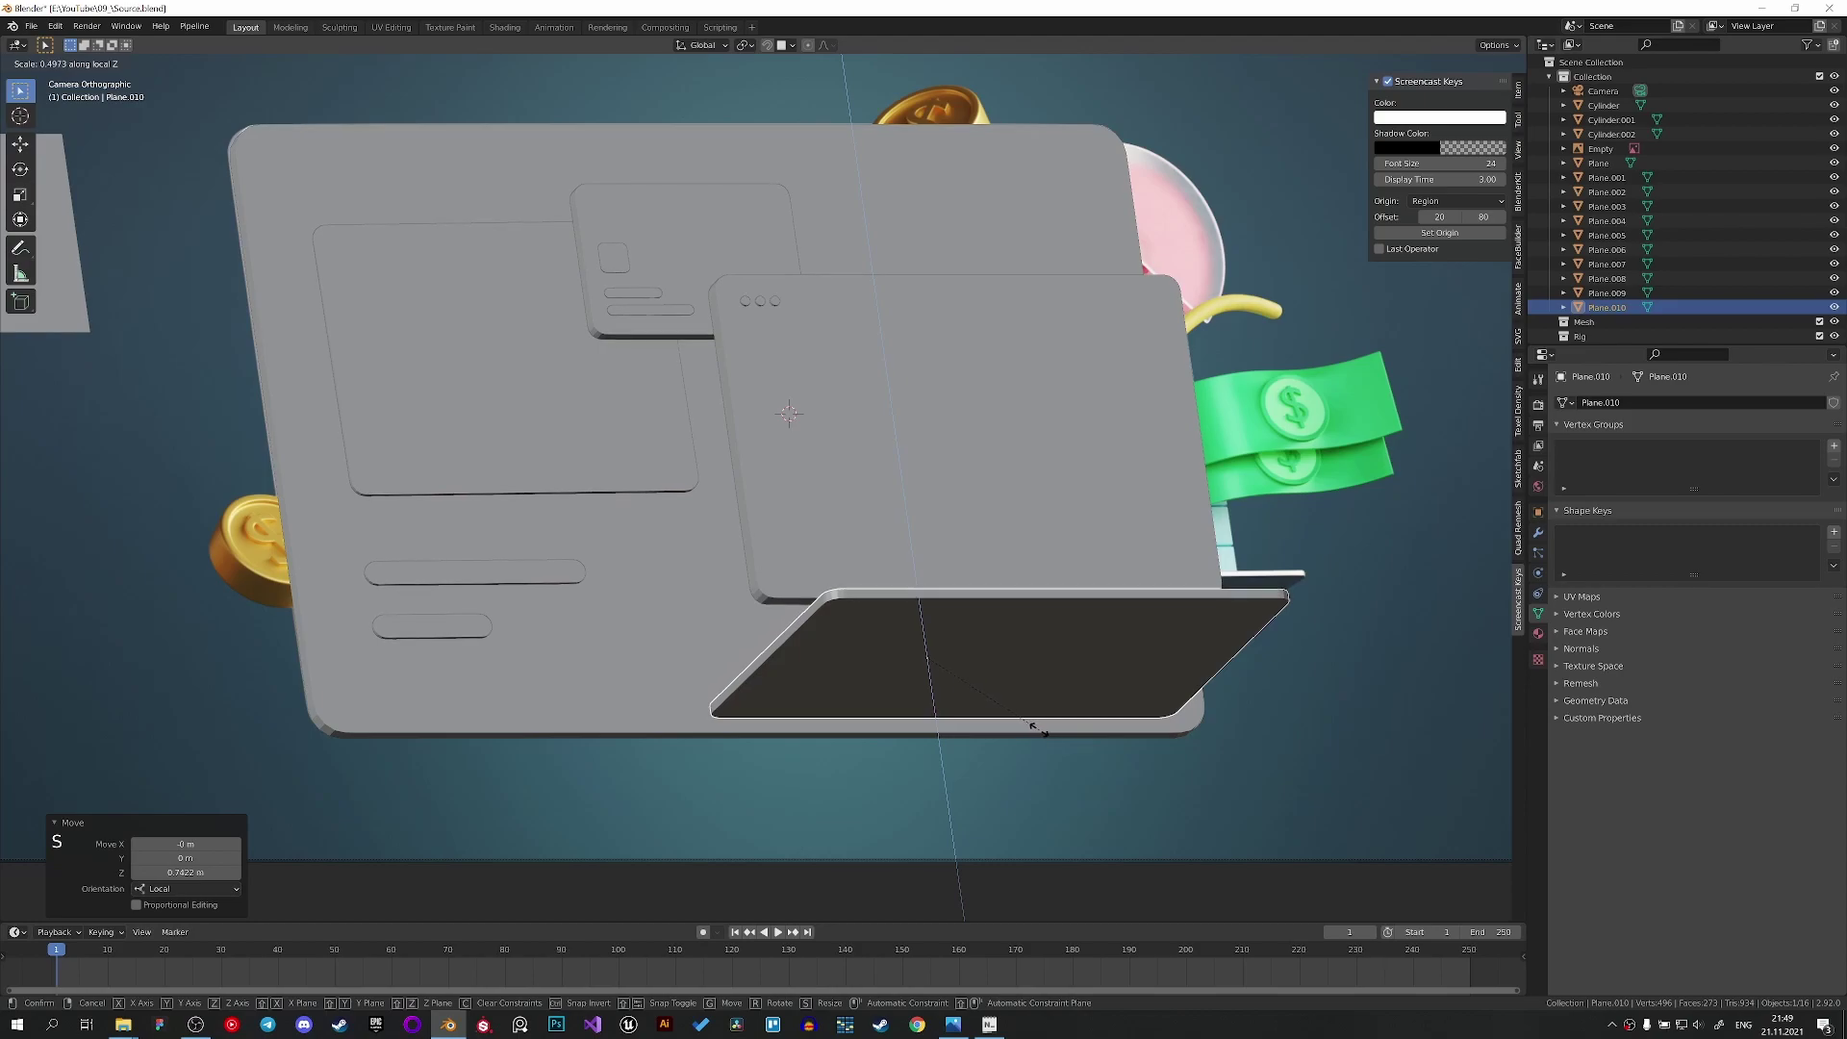
key("z")
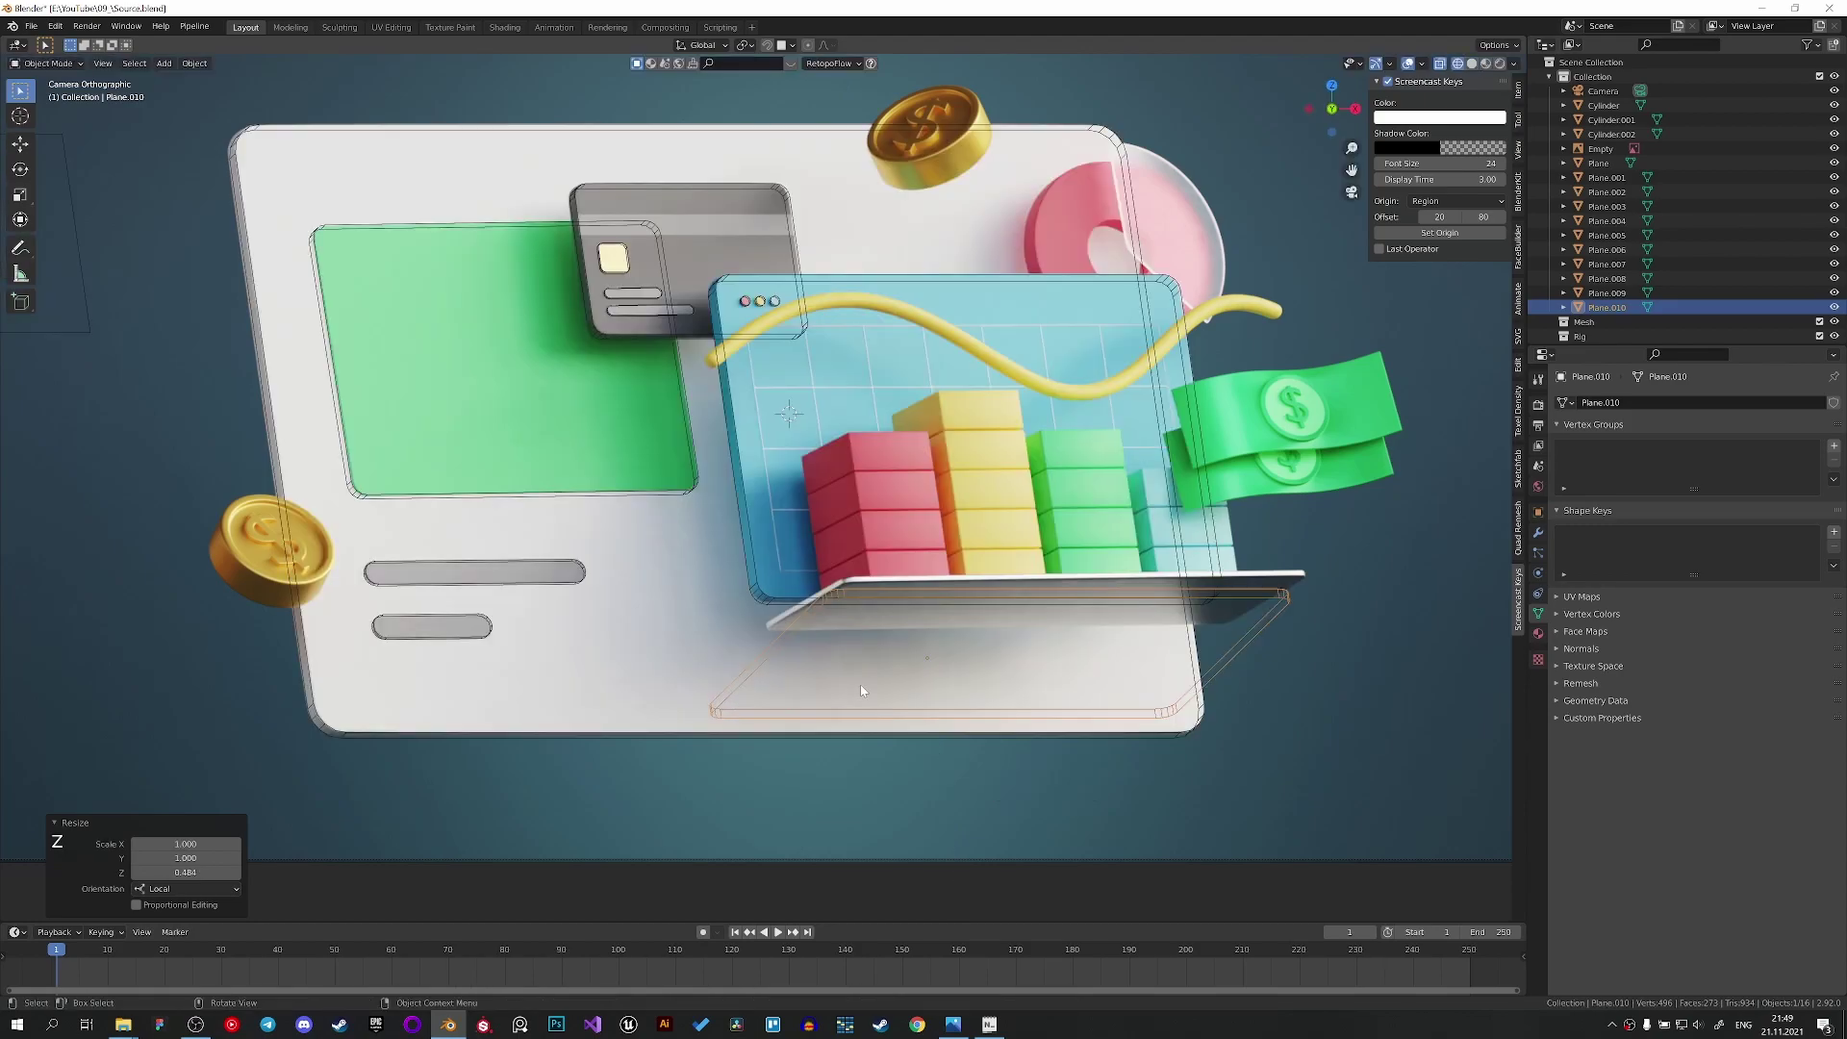
Tilt the plate further, shift it along its thickness and slide it sideways under the shelf from camera view.
key("r")
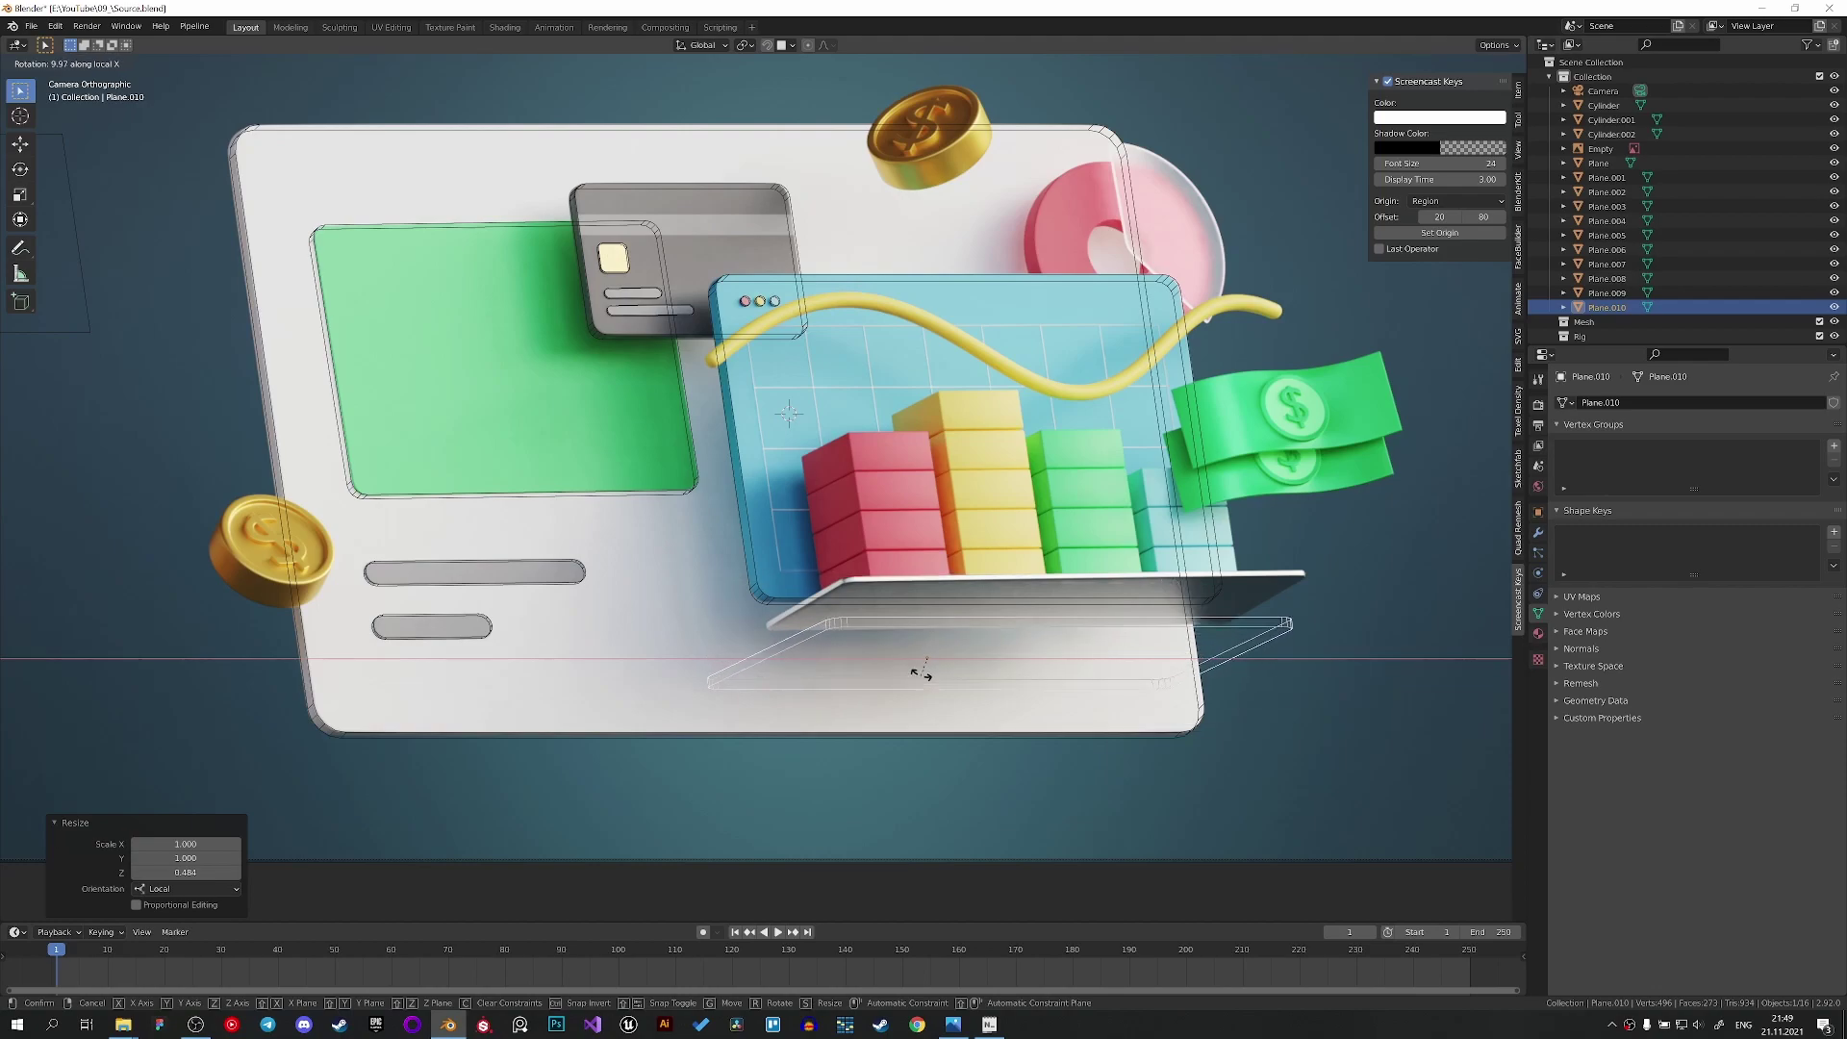
key("g")
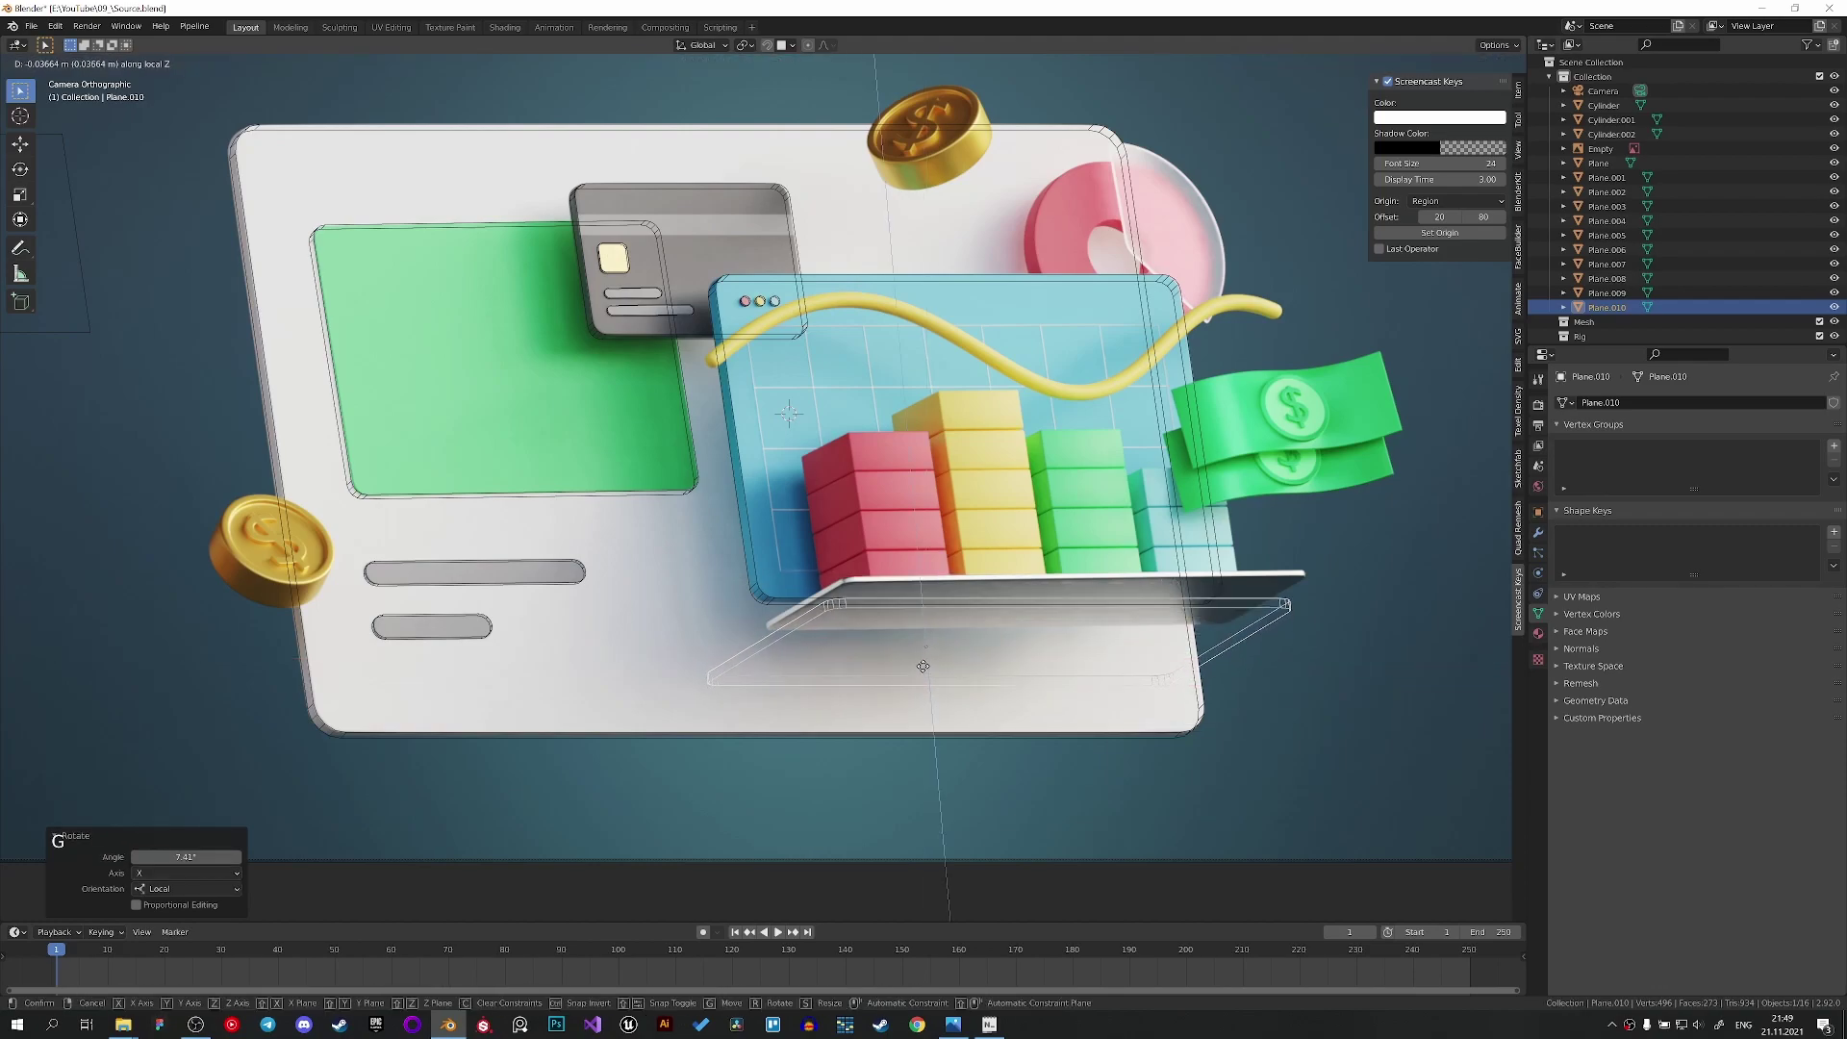
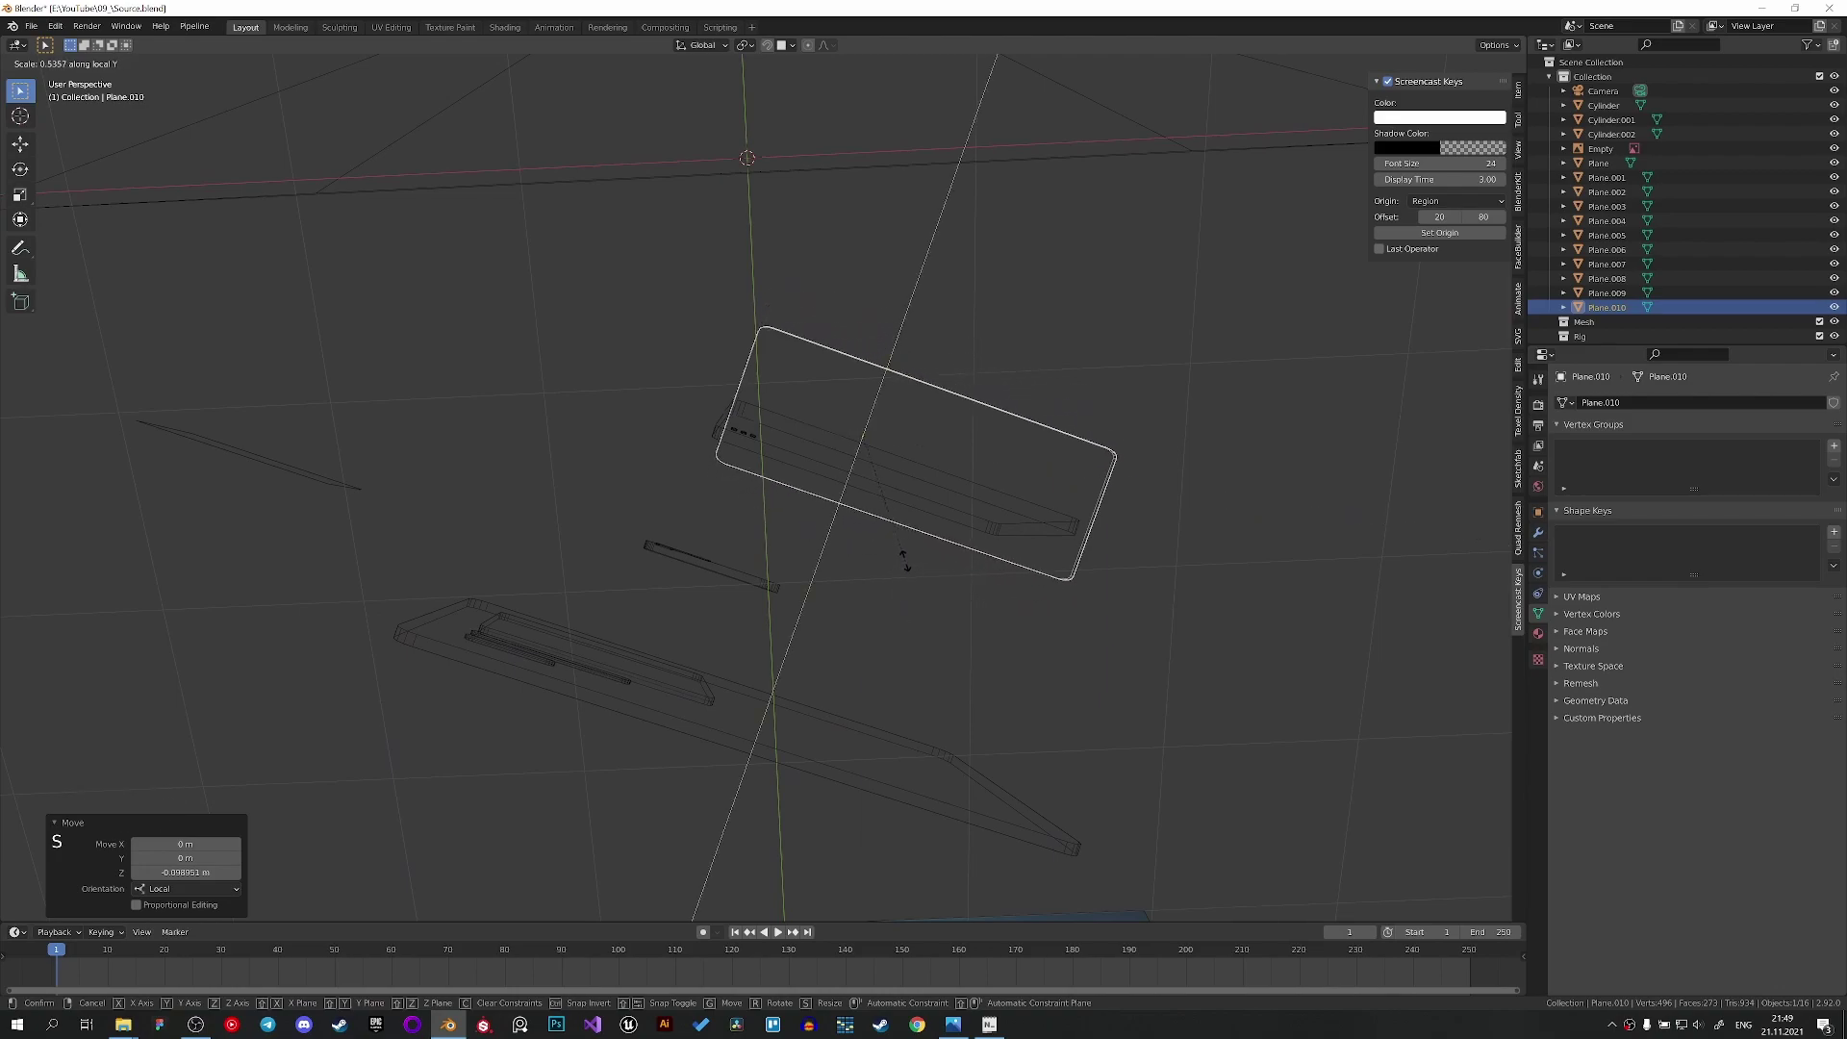
key("z")
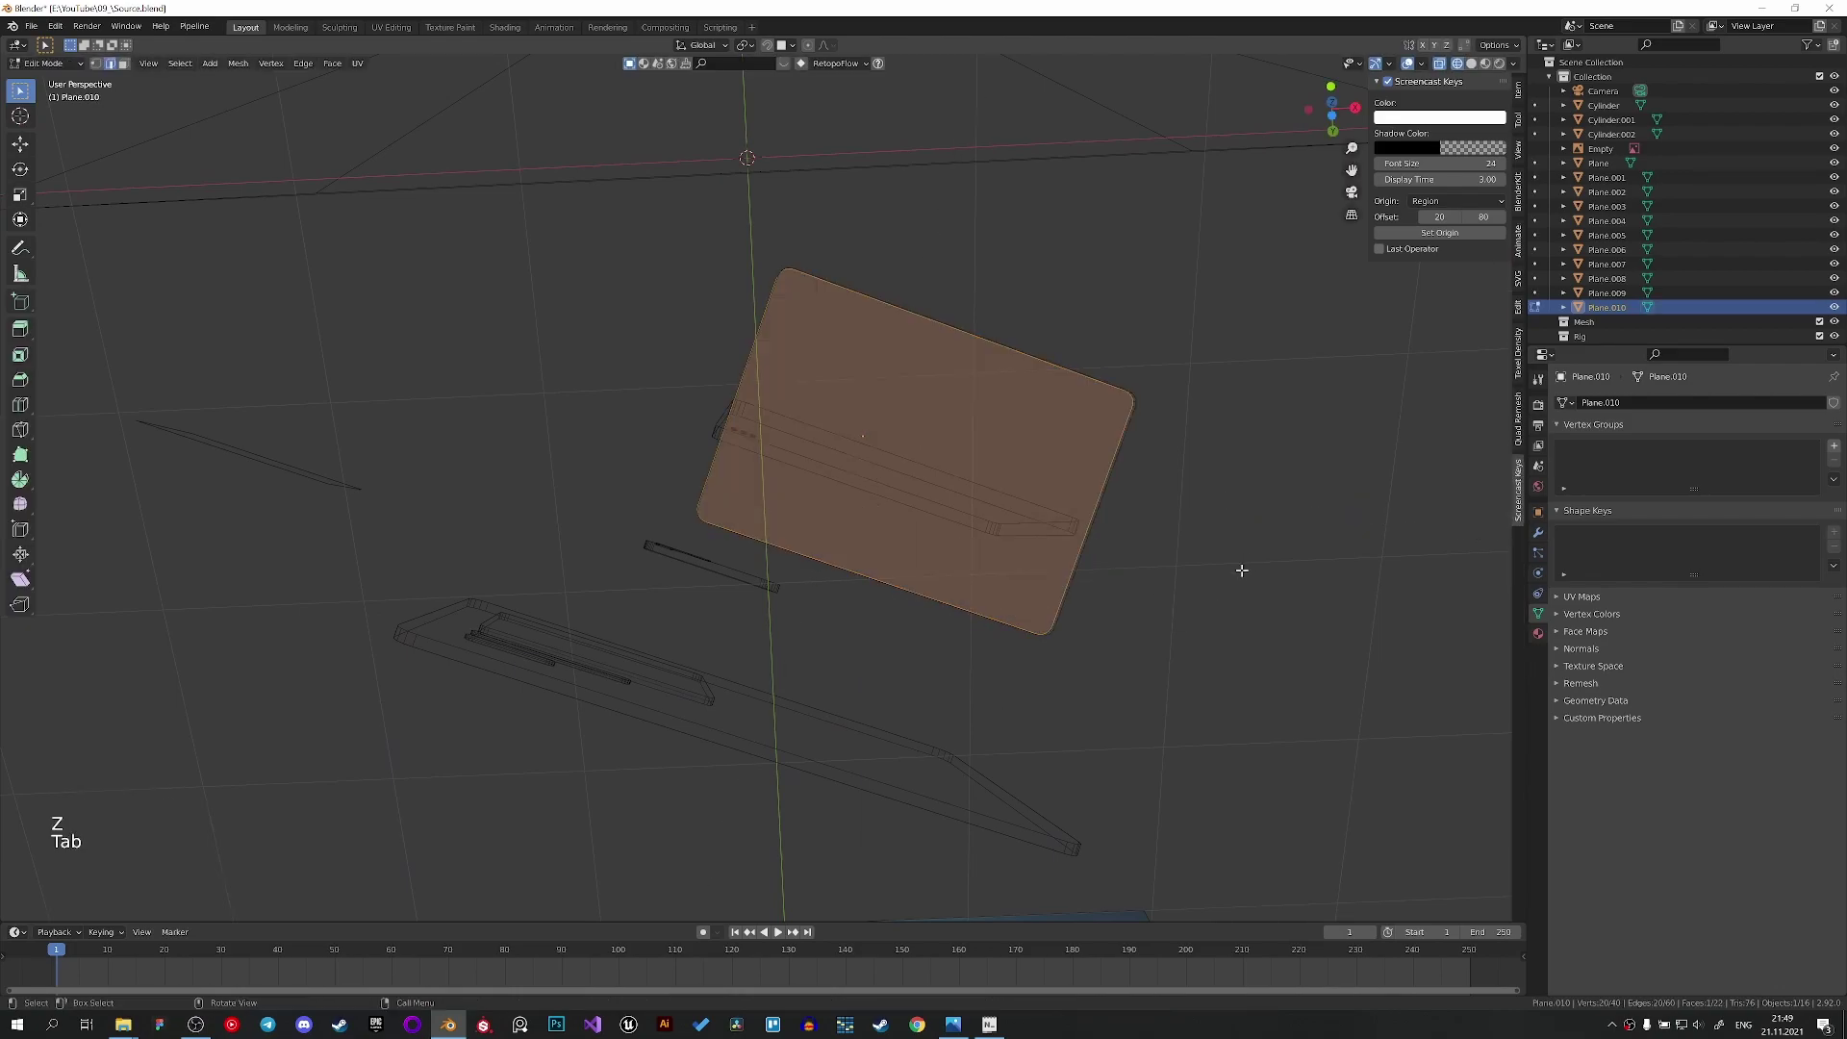
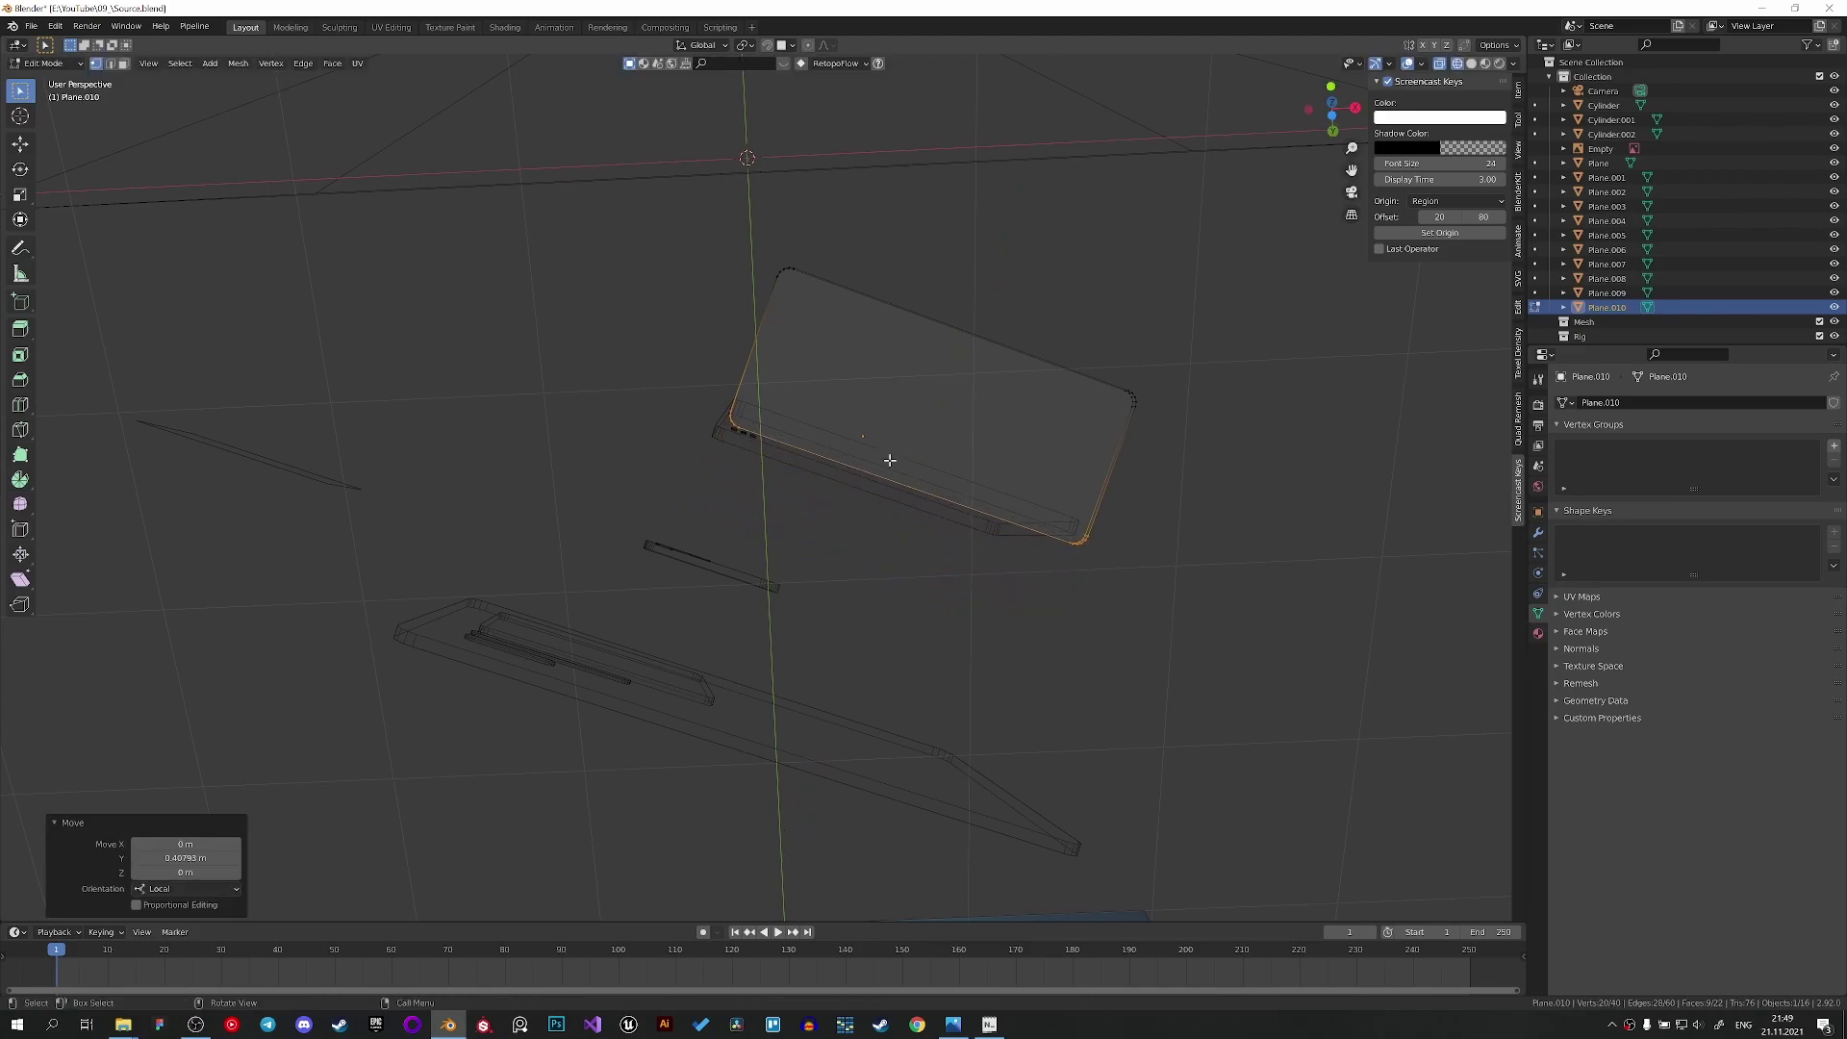
key("KP_0")
scroll("up", 3)
key("g")
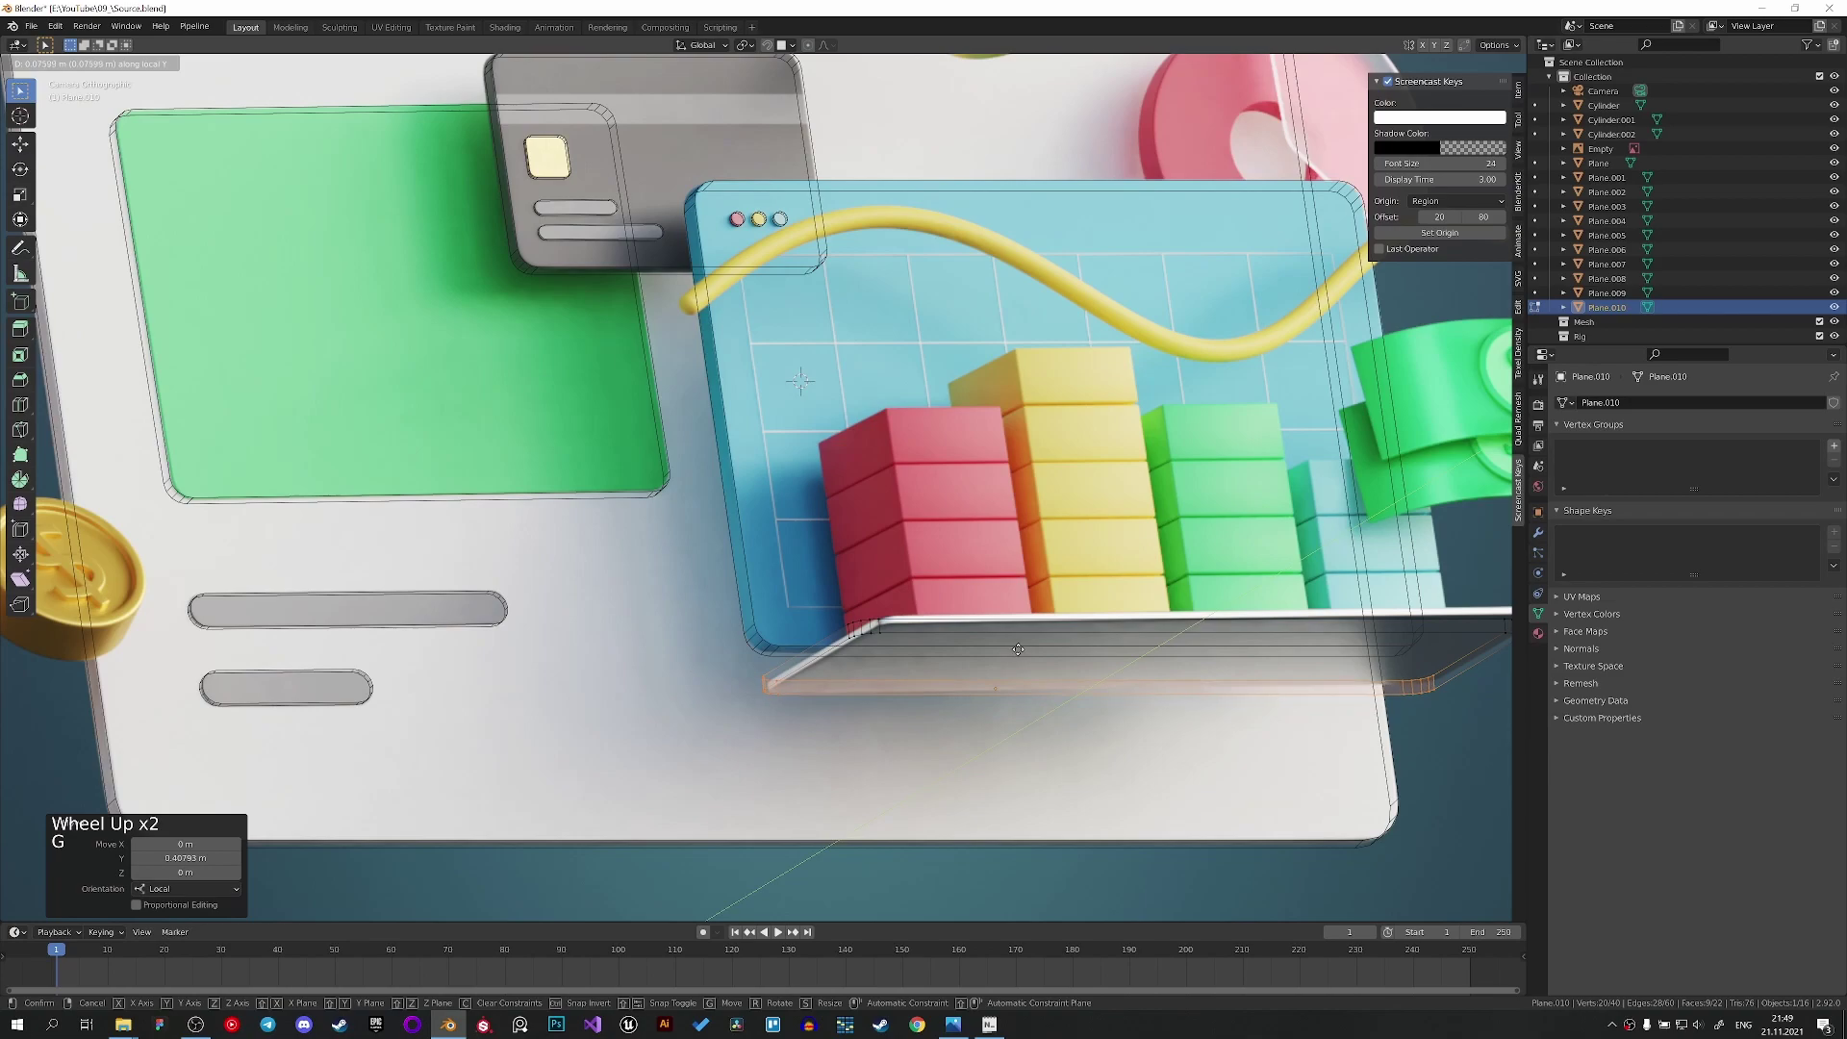
scroll("down", 3)
In edit mode tilt the plate on one axis and shift it into place against the shelf.
key("Tab")
scroll("up", 3)
key("r")
key("r")
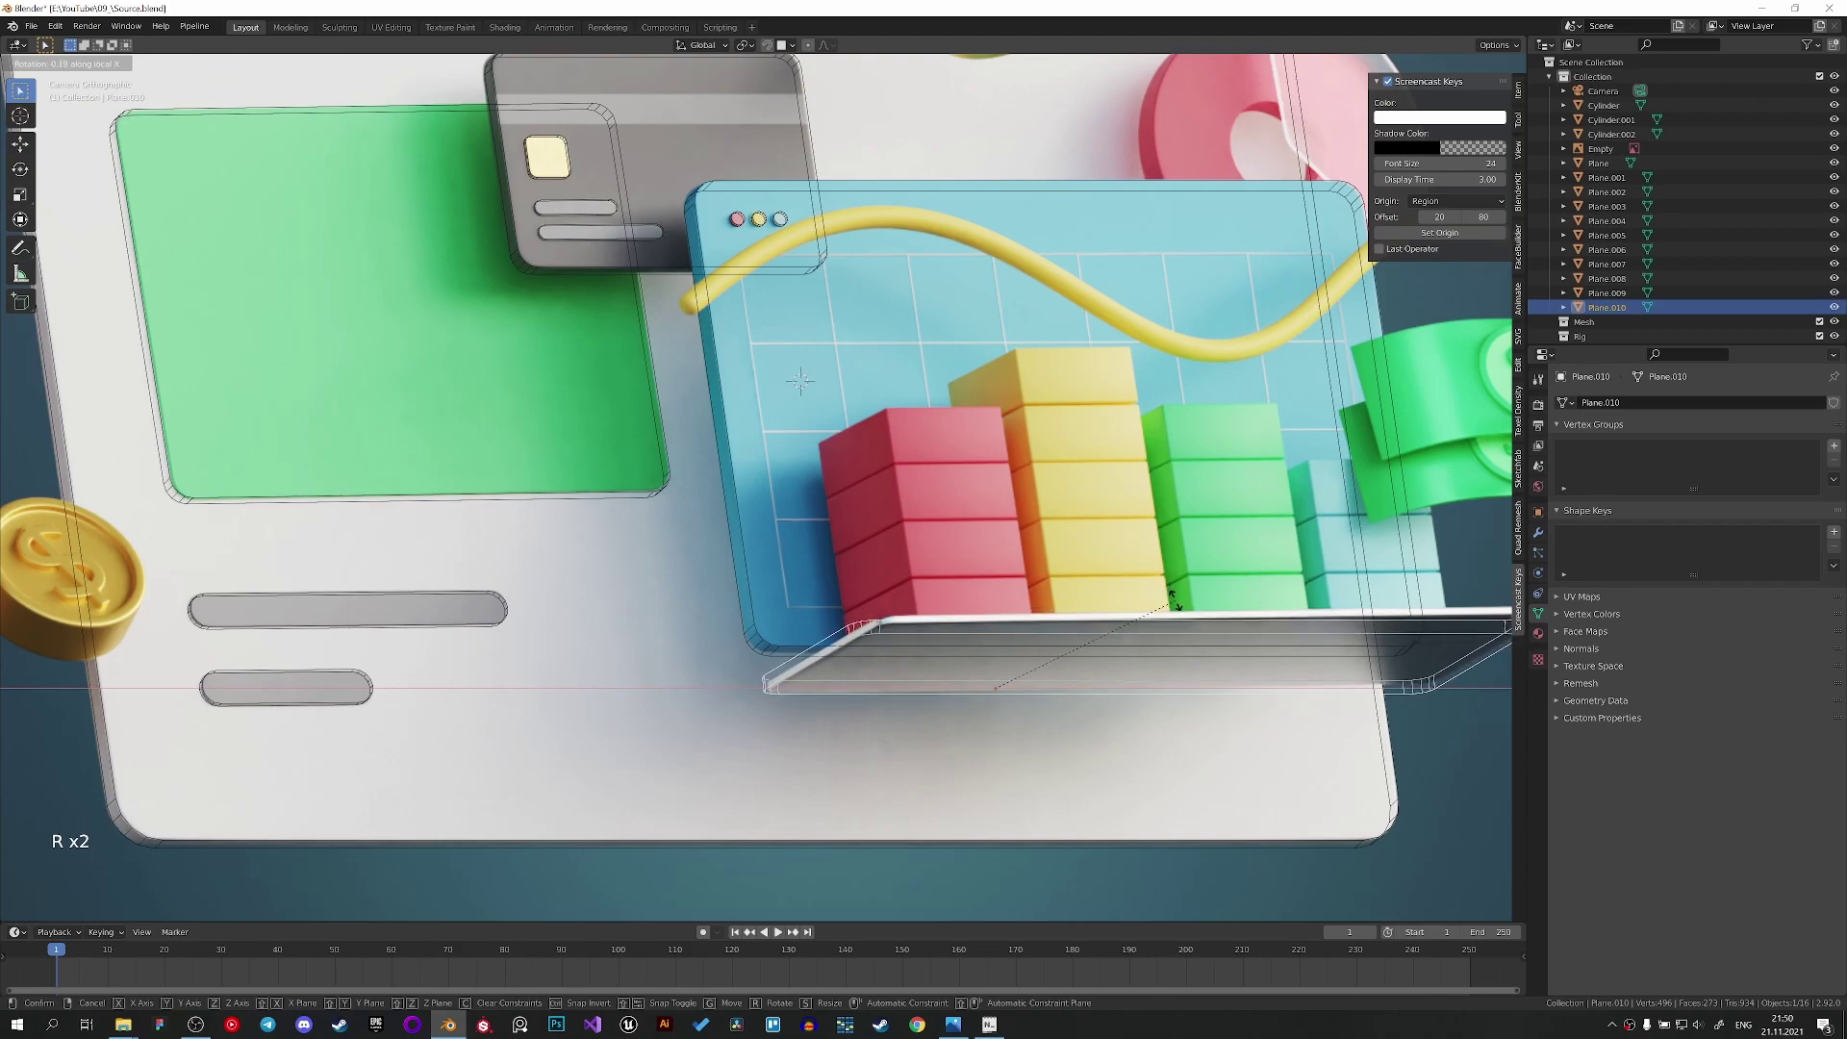
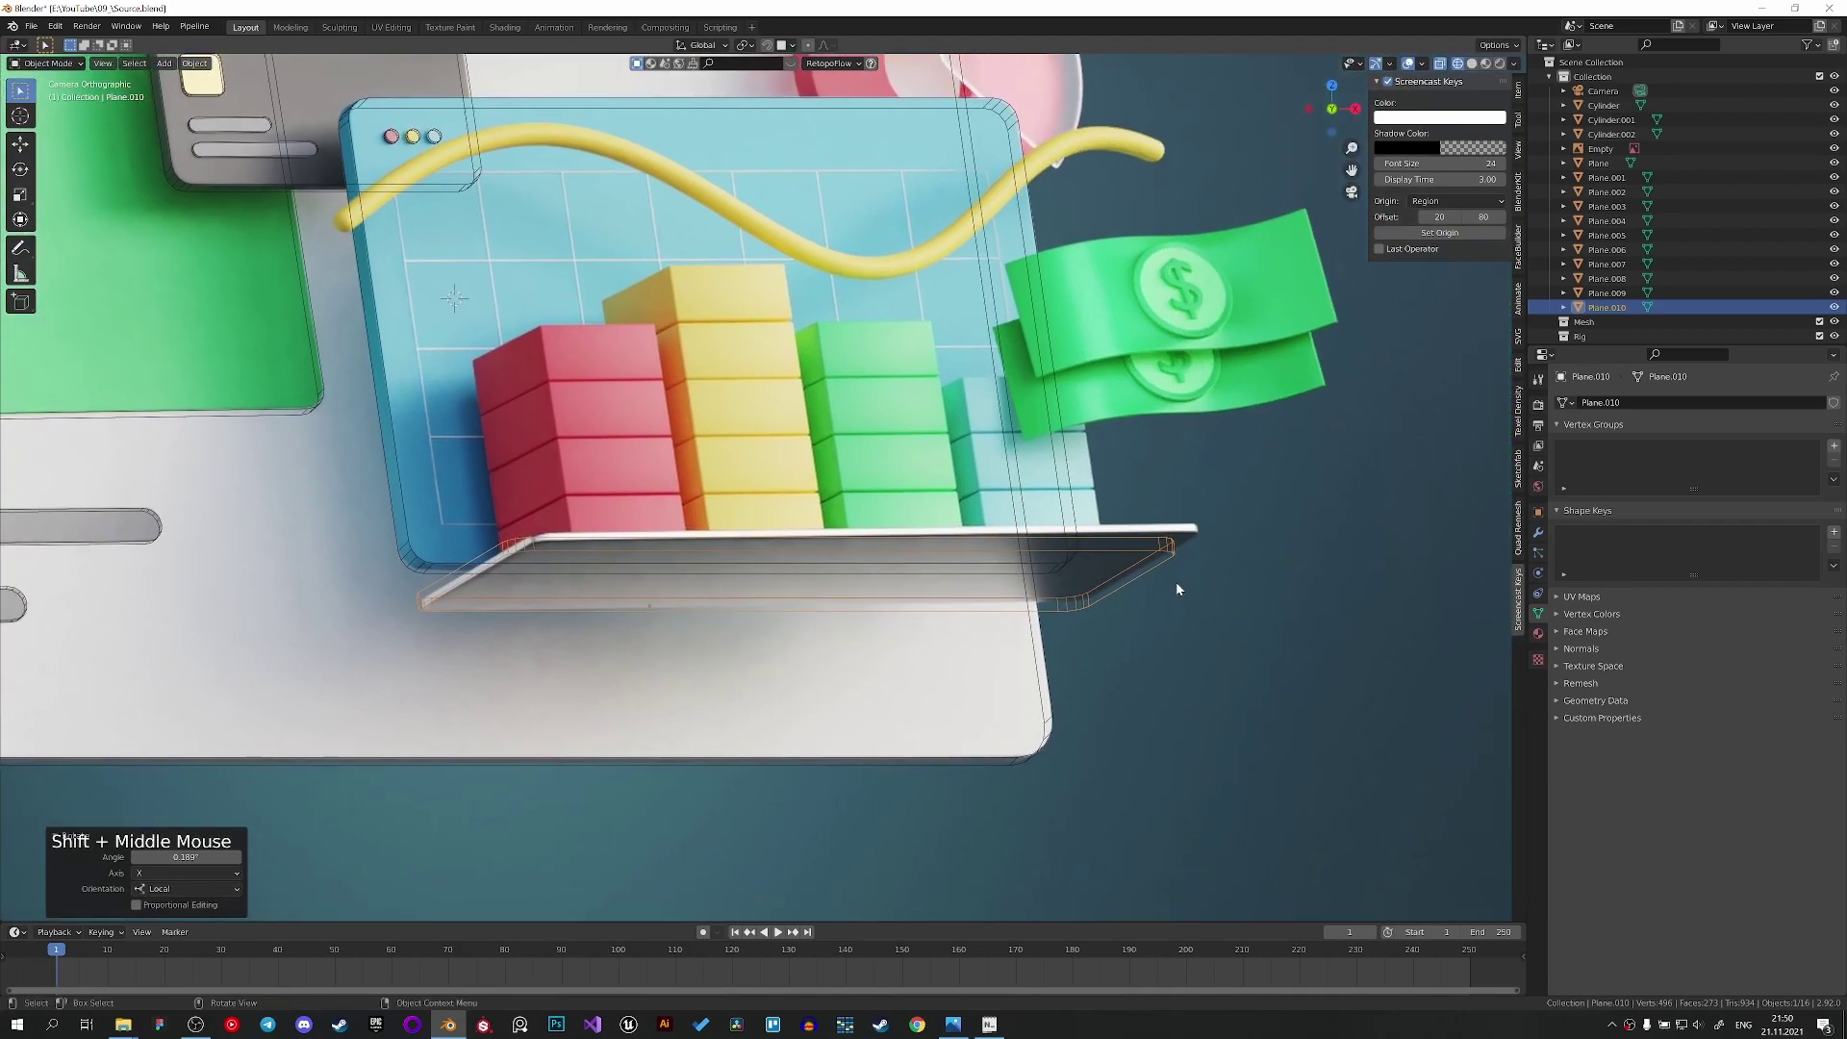
key("g")
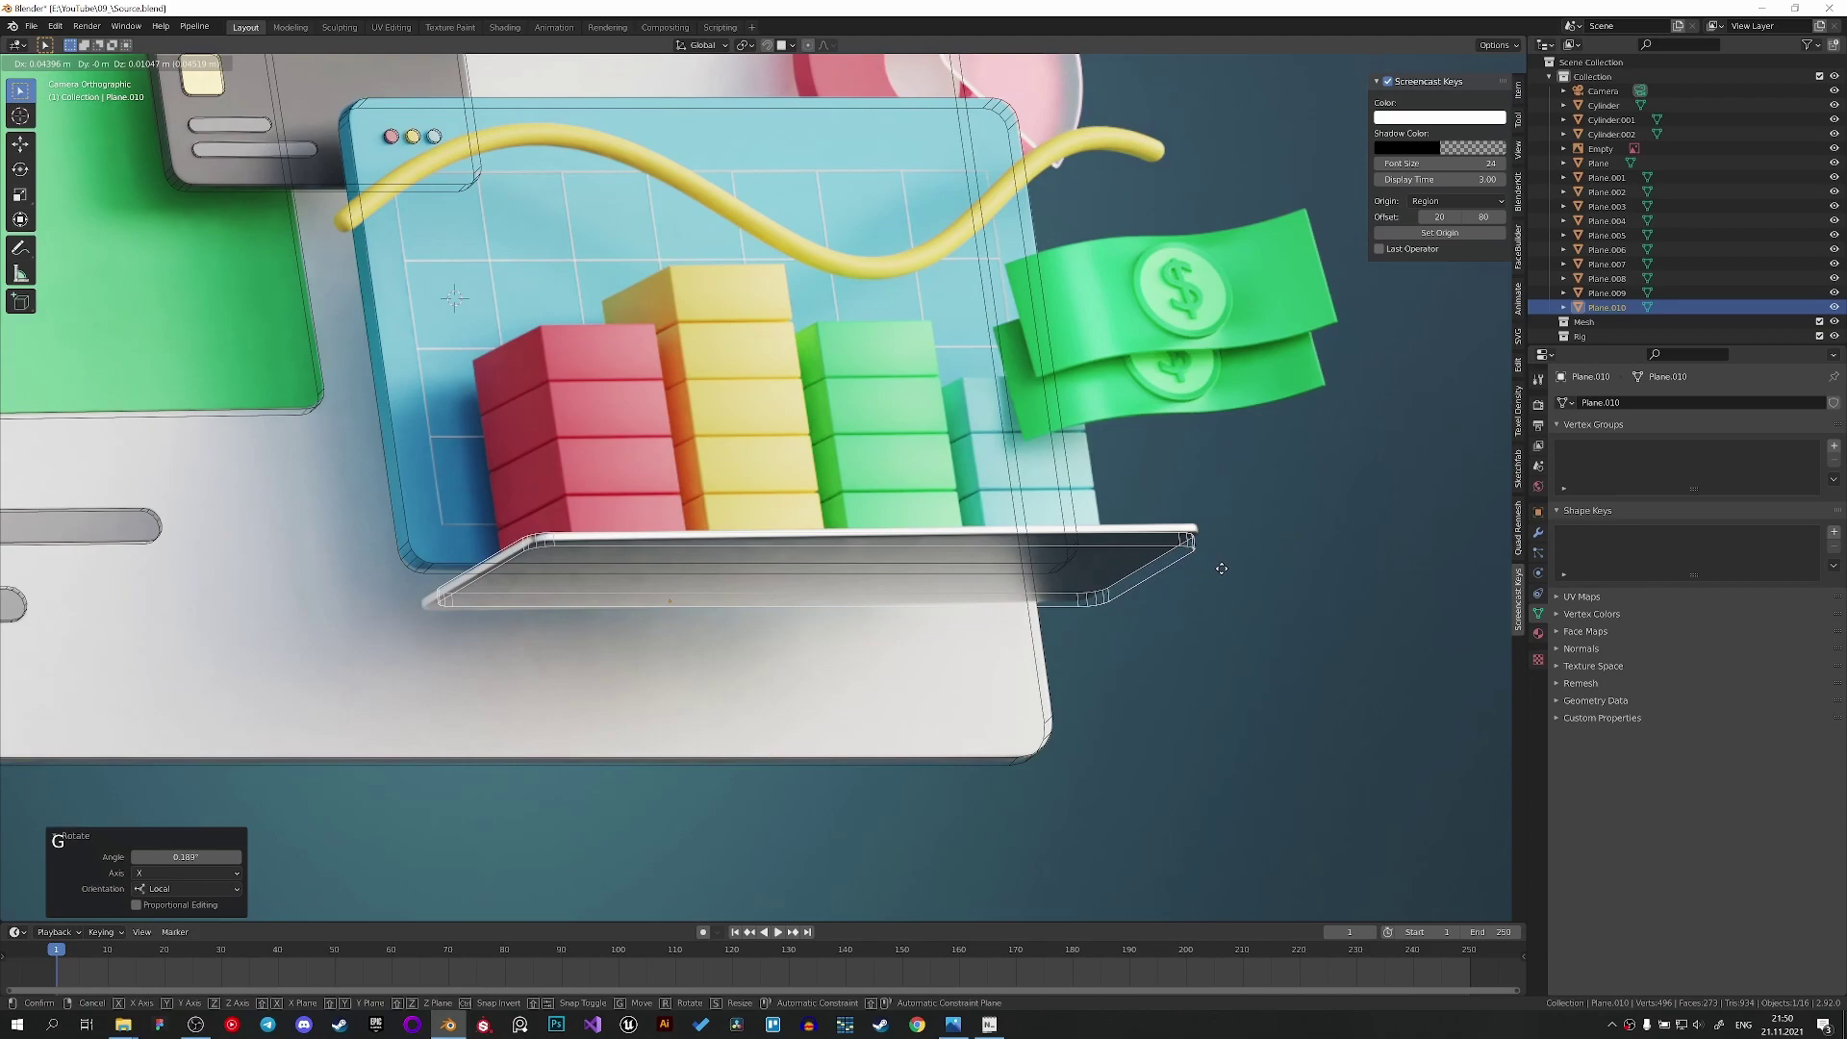
Fine-tune the plate with small rotations and nudges, checking solid and rendered shading.
key("z")
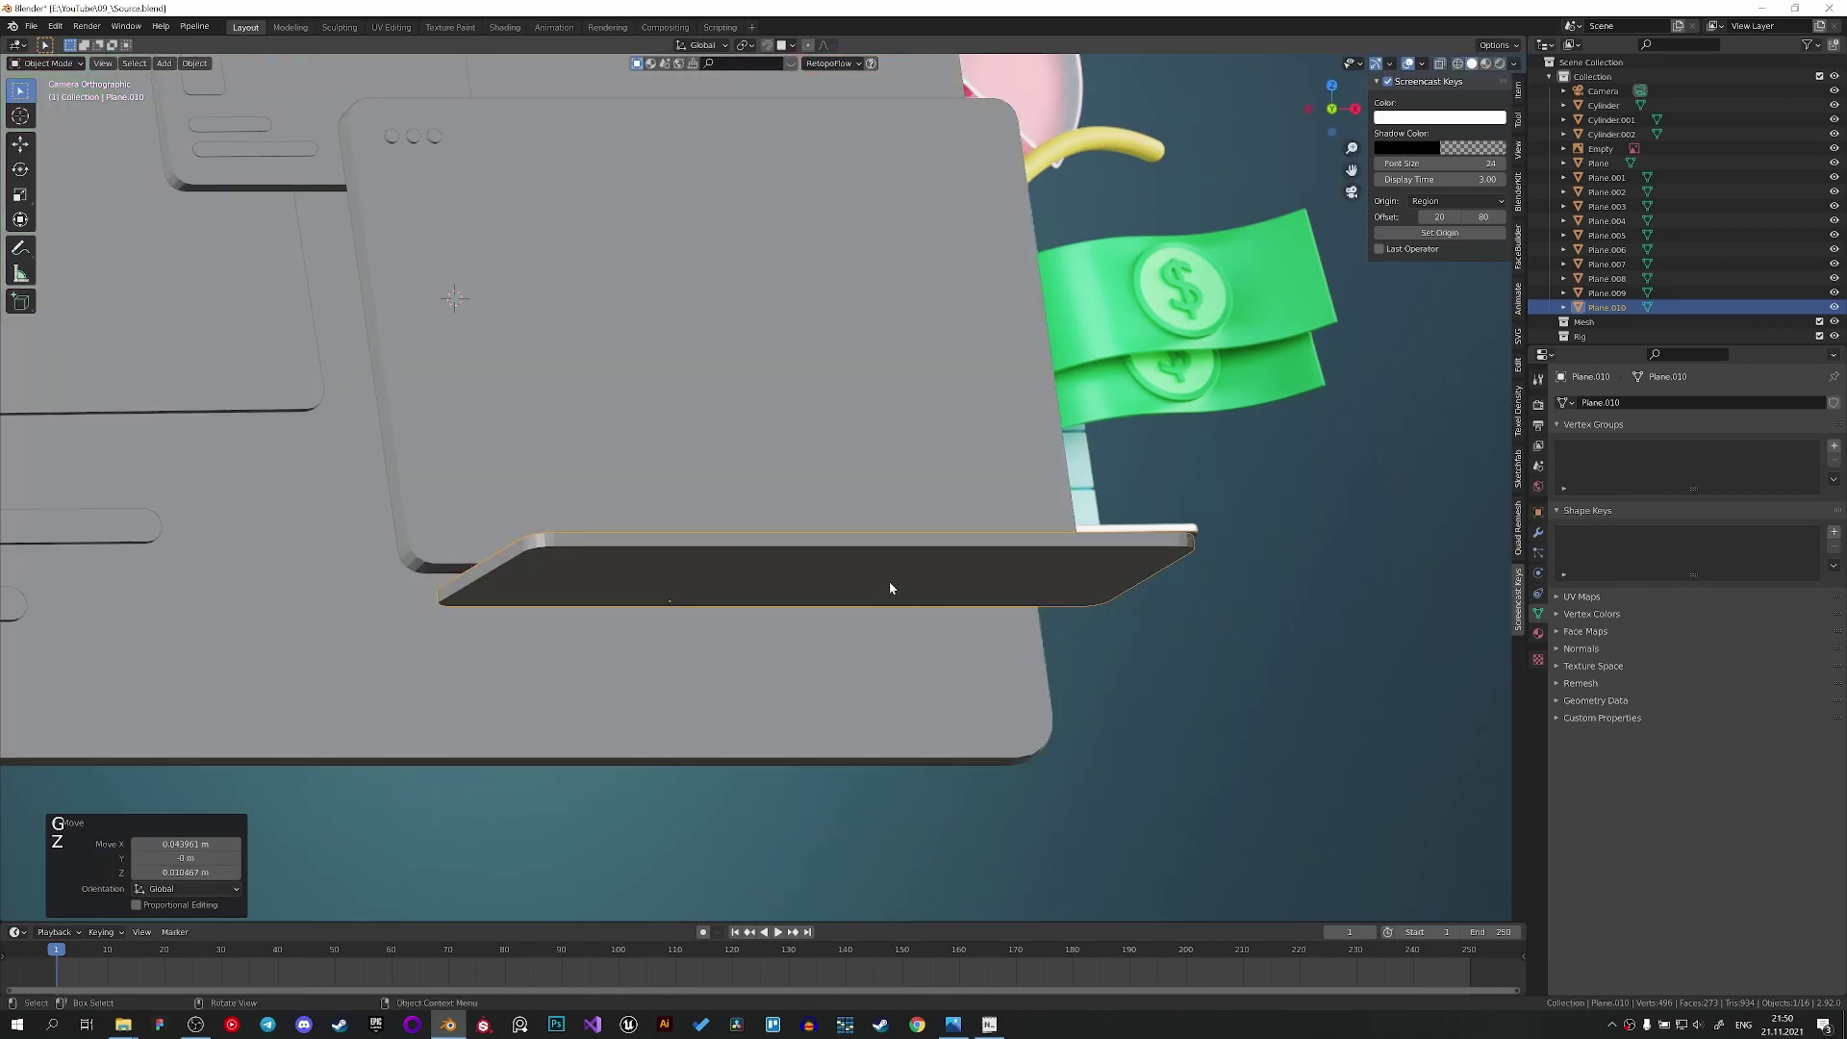
key("r")
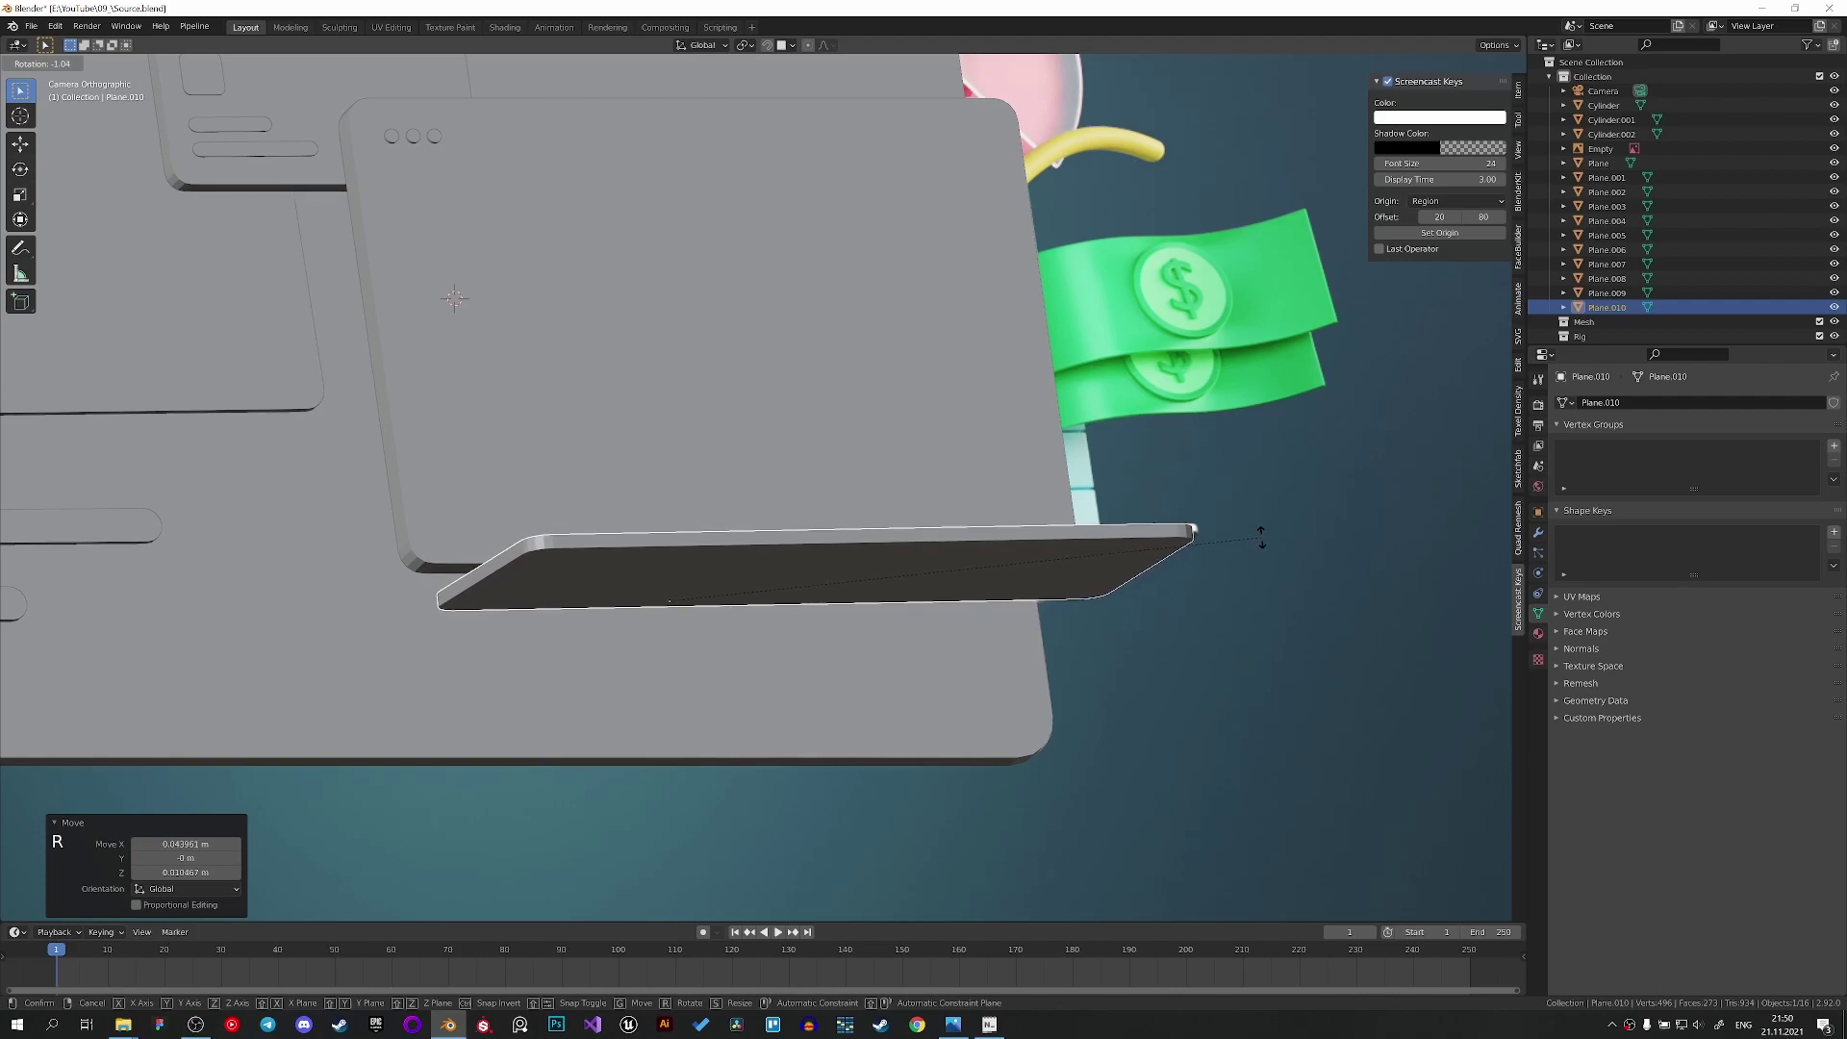
key("z")
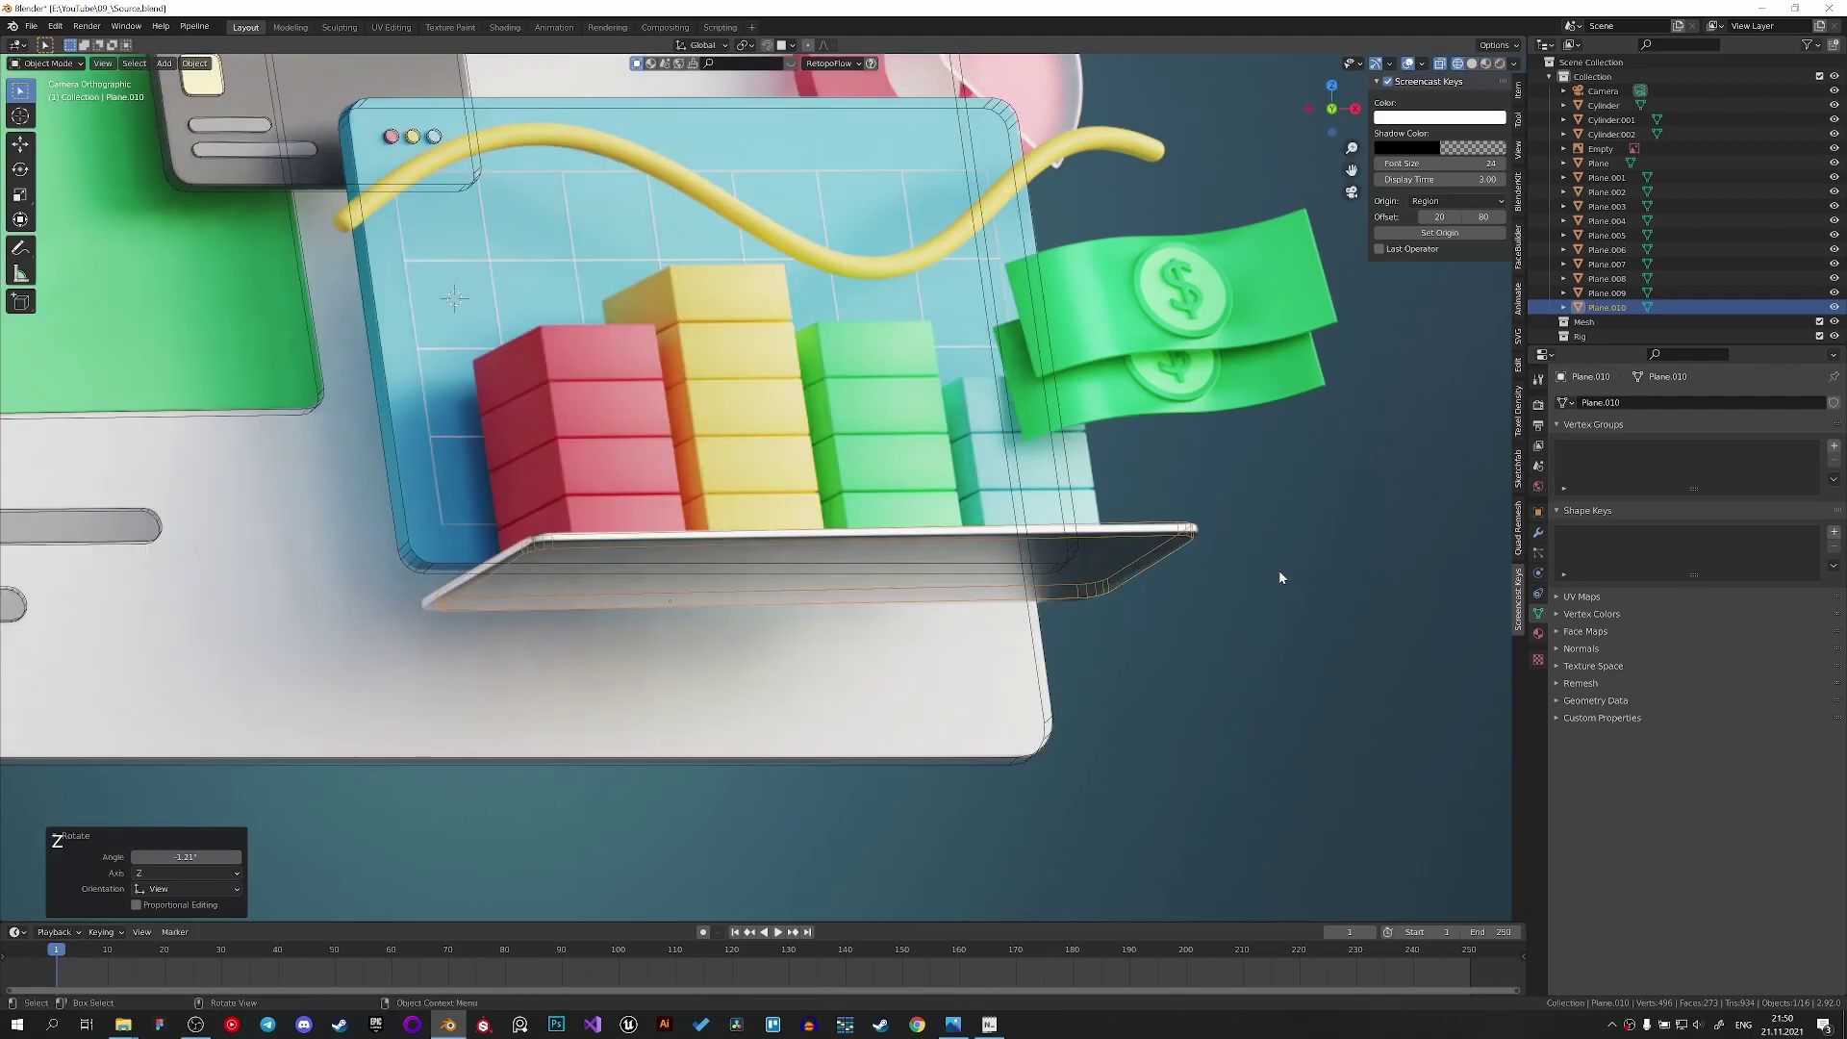
key("g")
key("r")
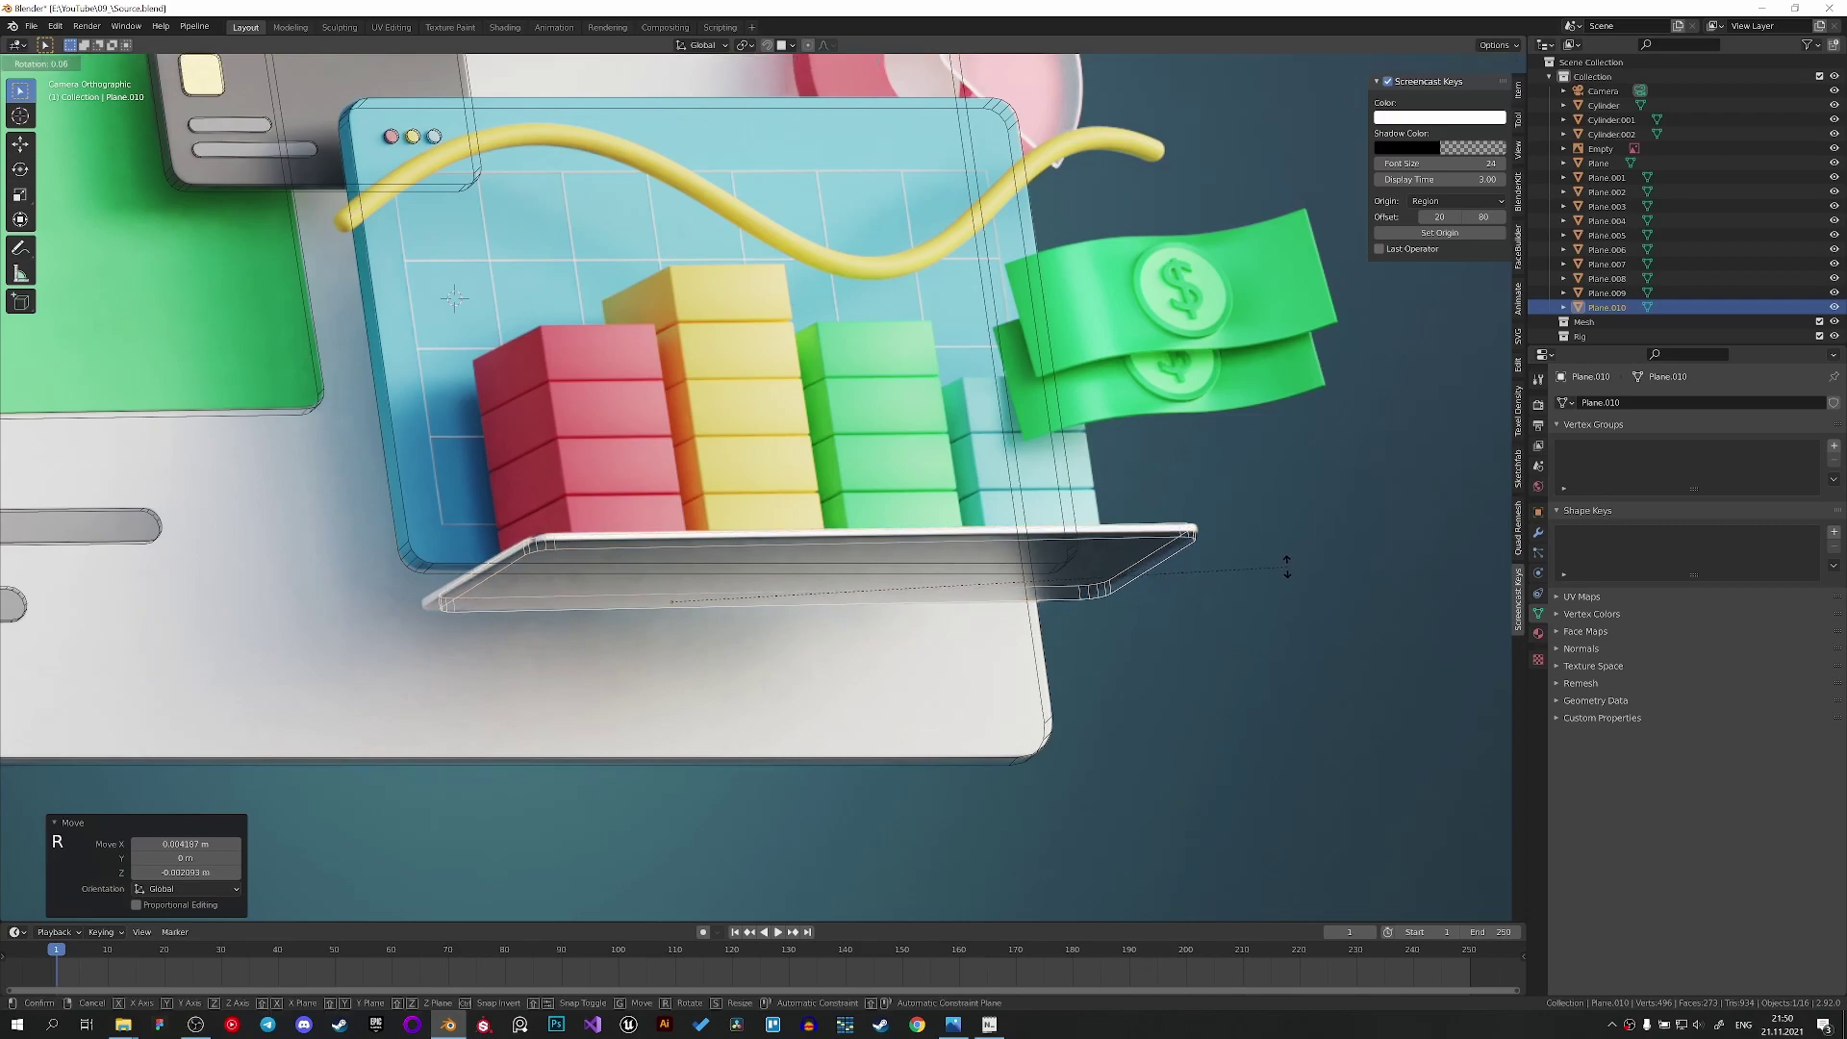
key("g")
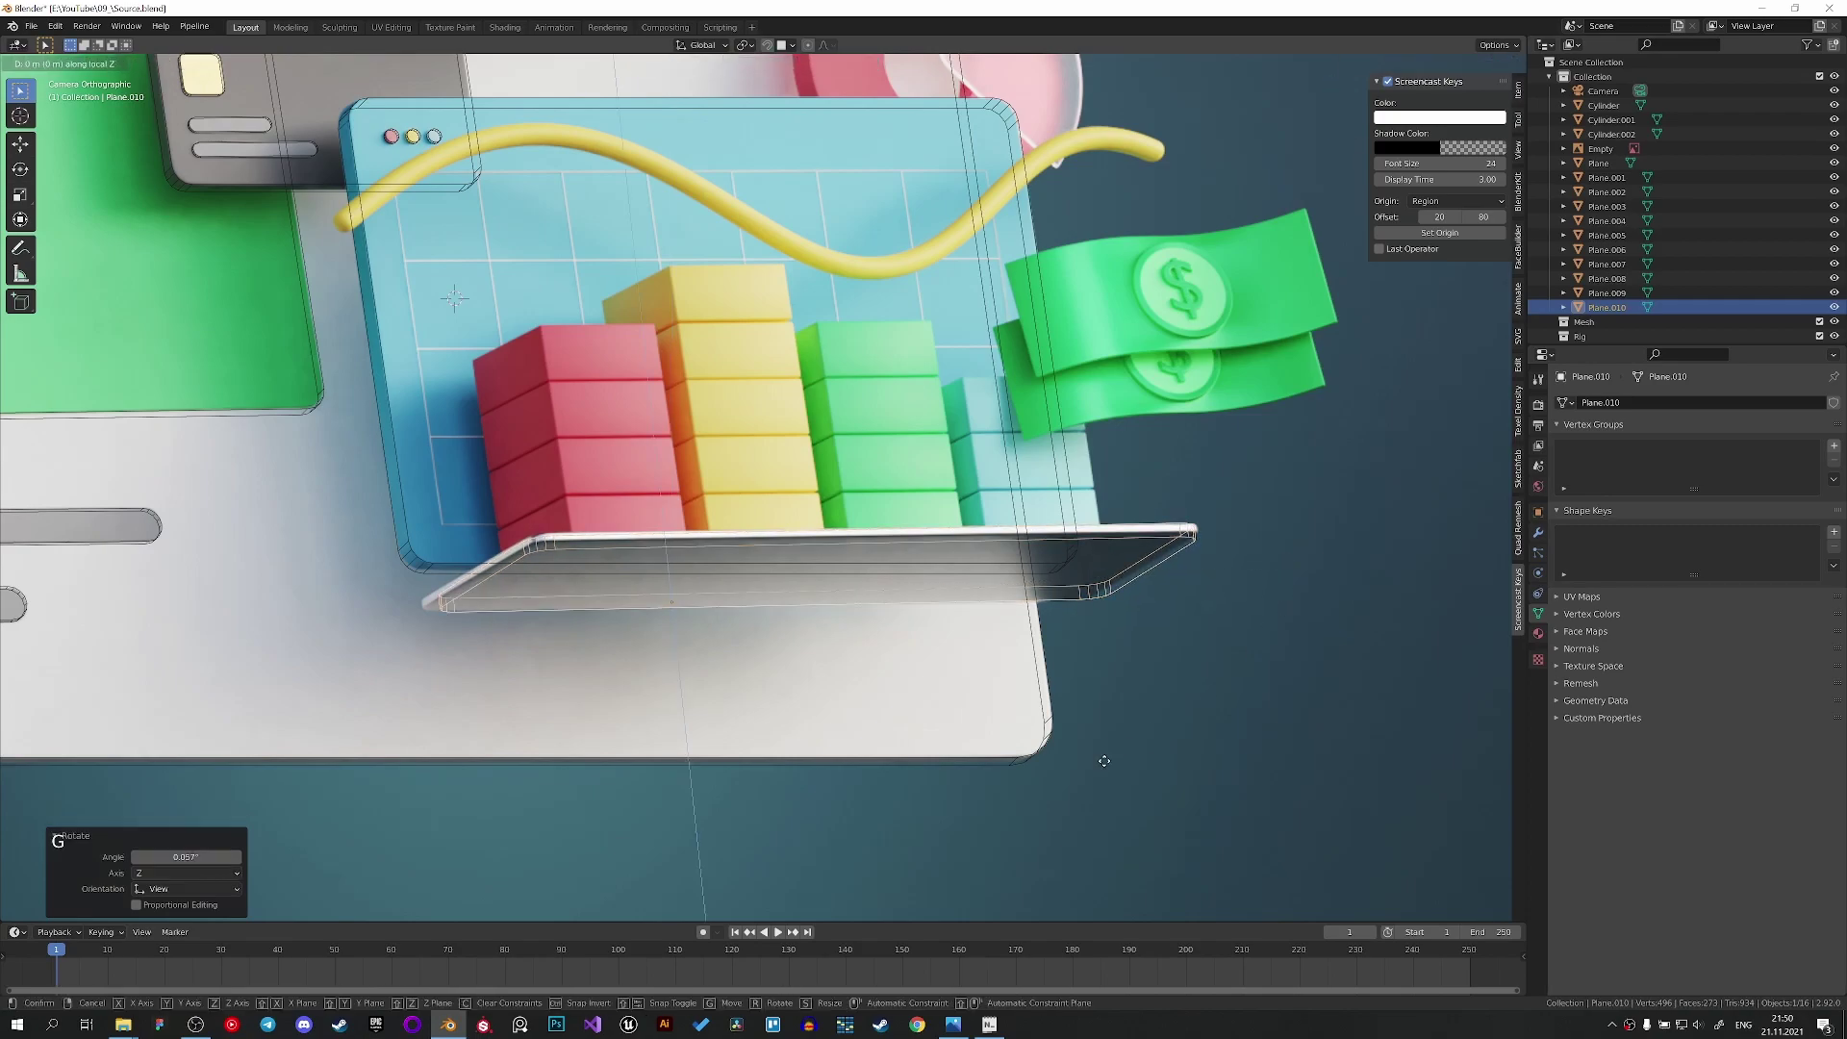
right_click(1070, 711)
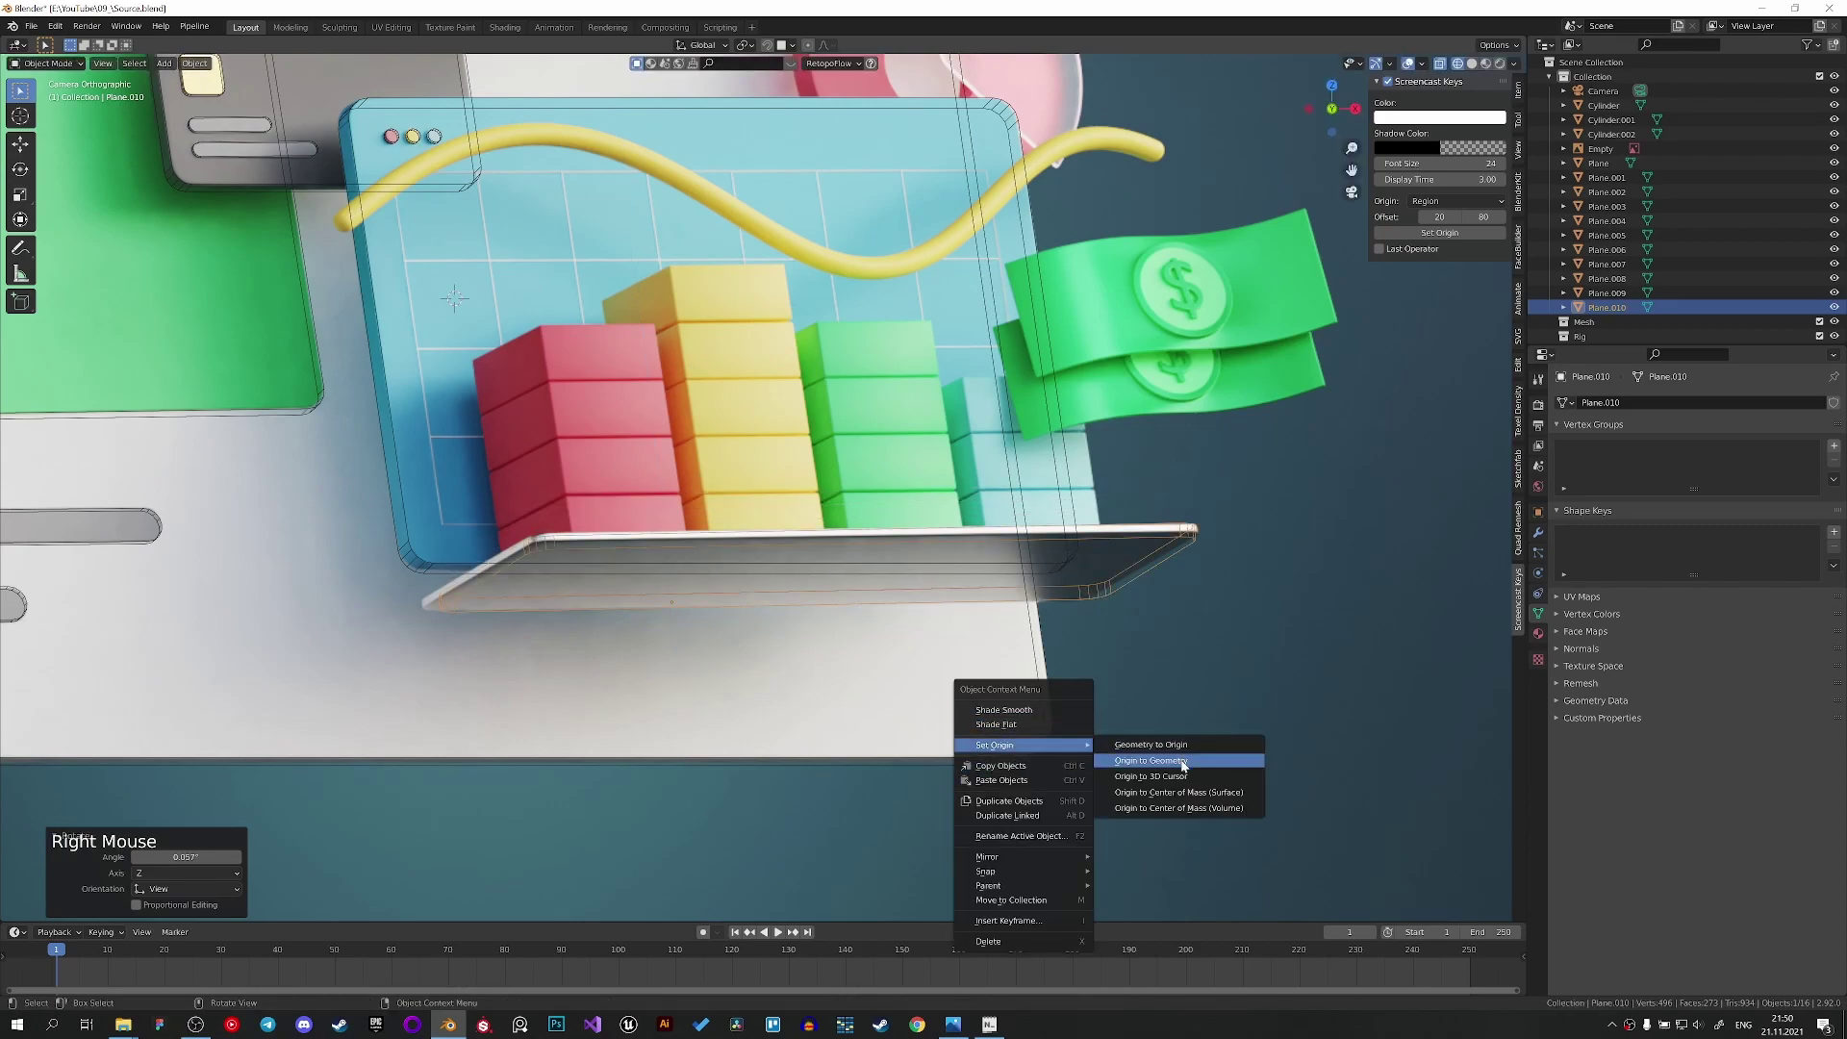
key("r")
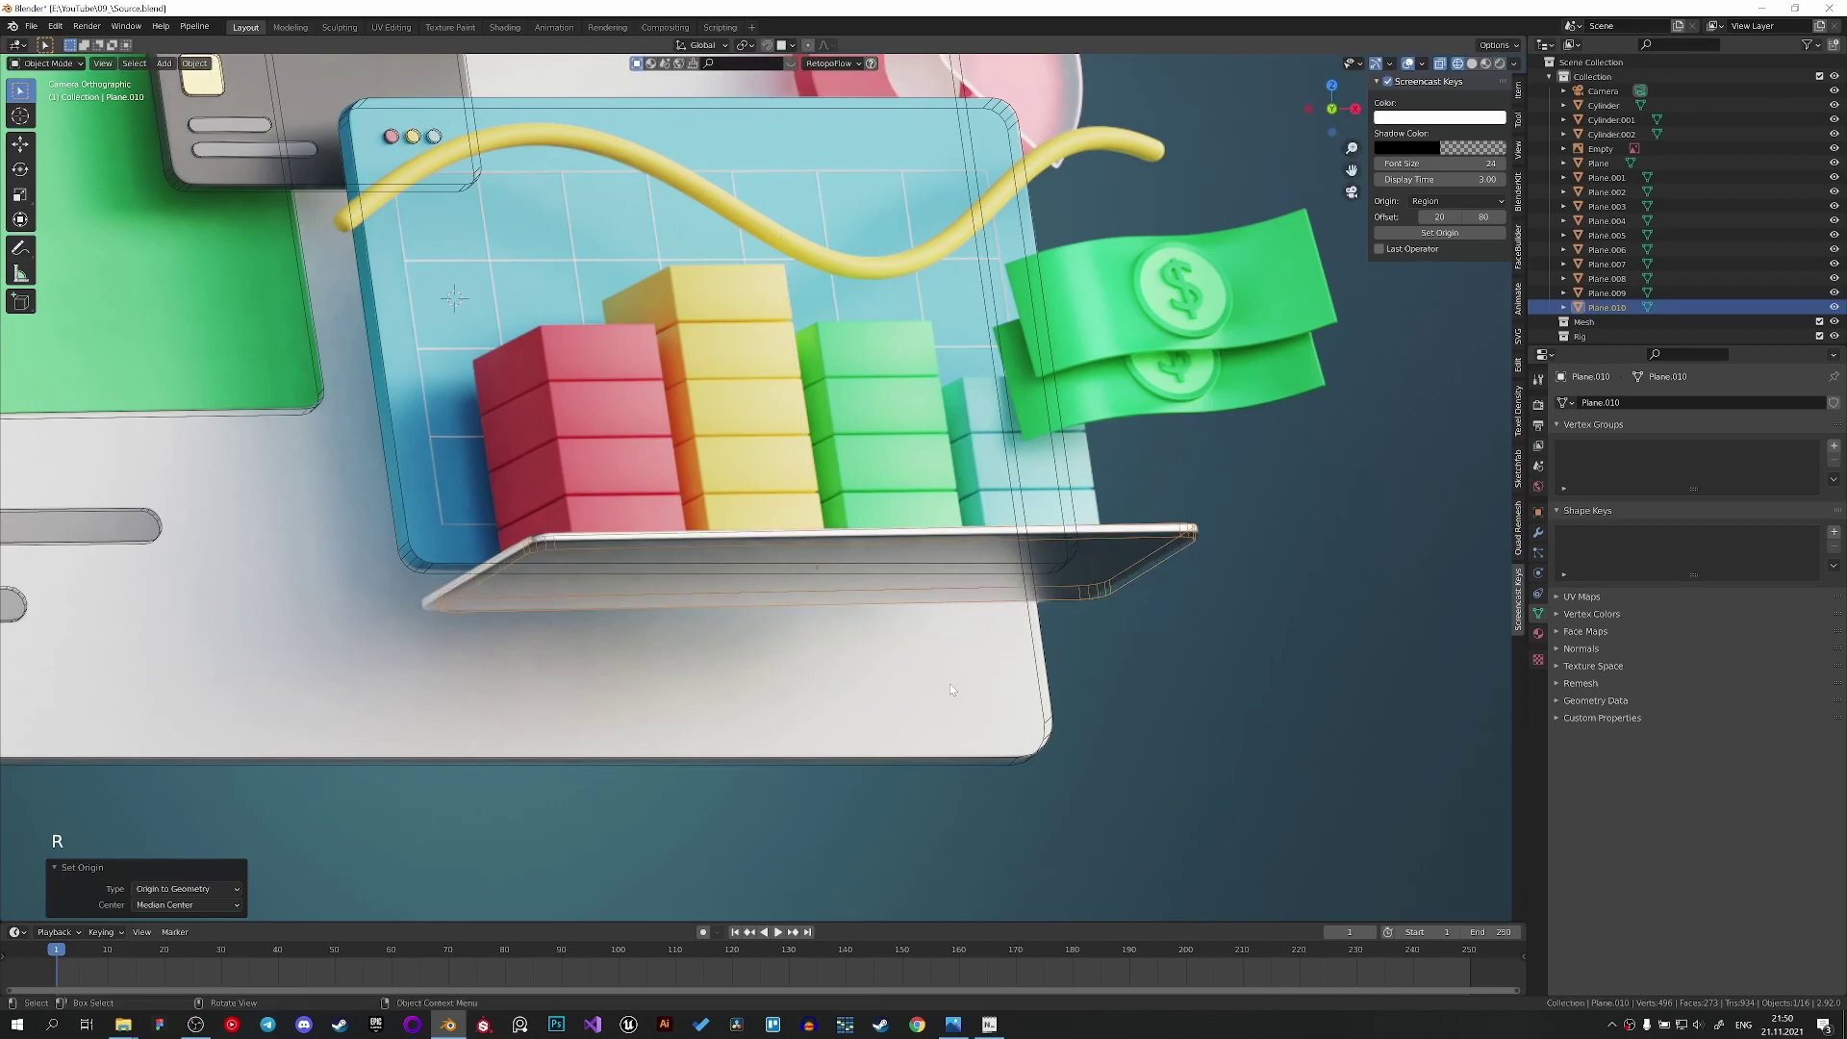
key("g")
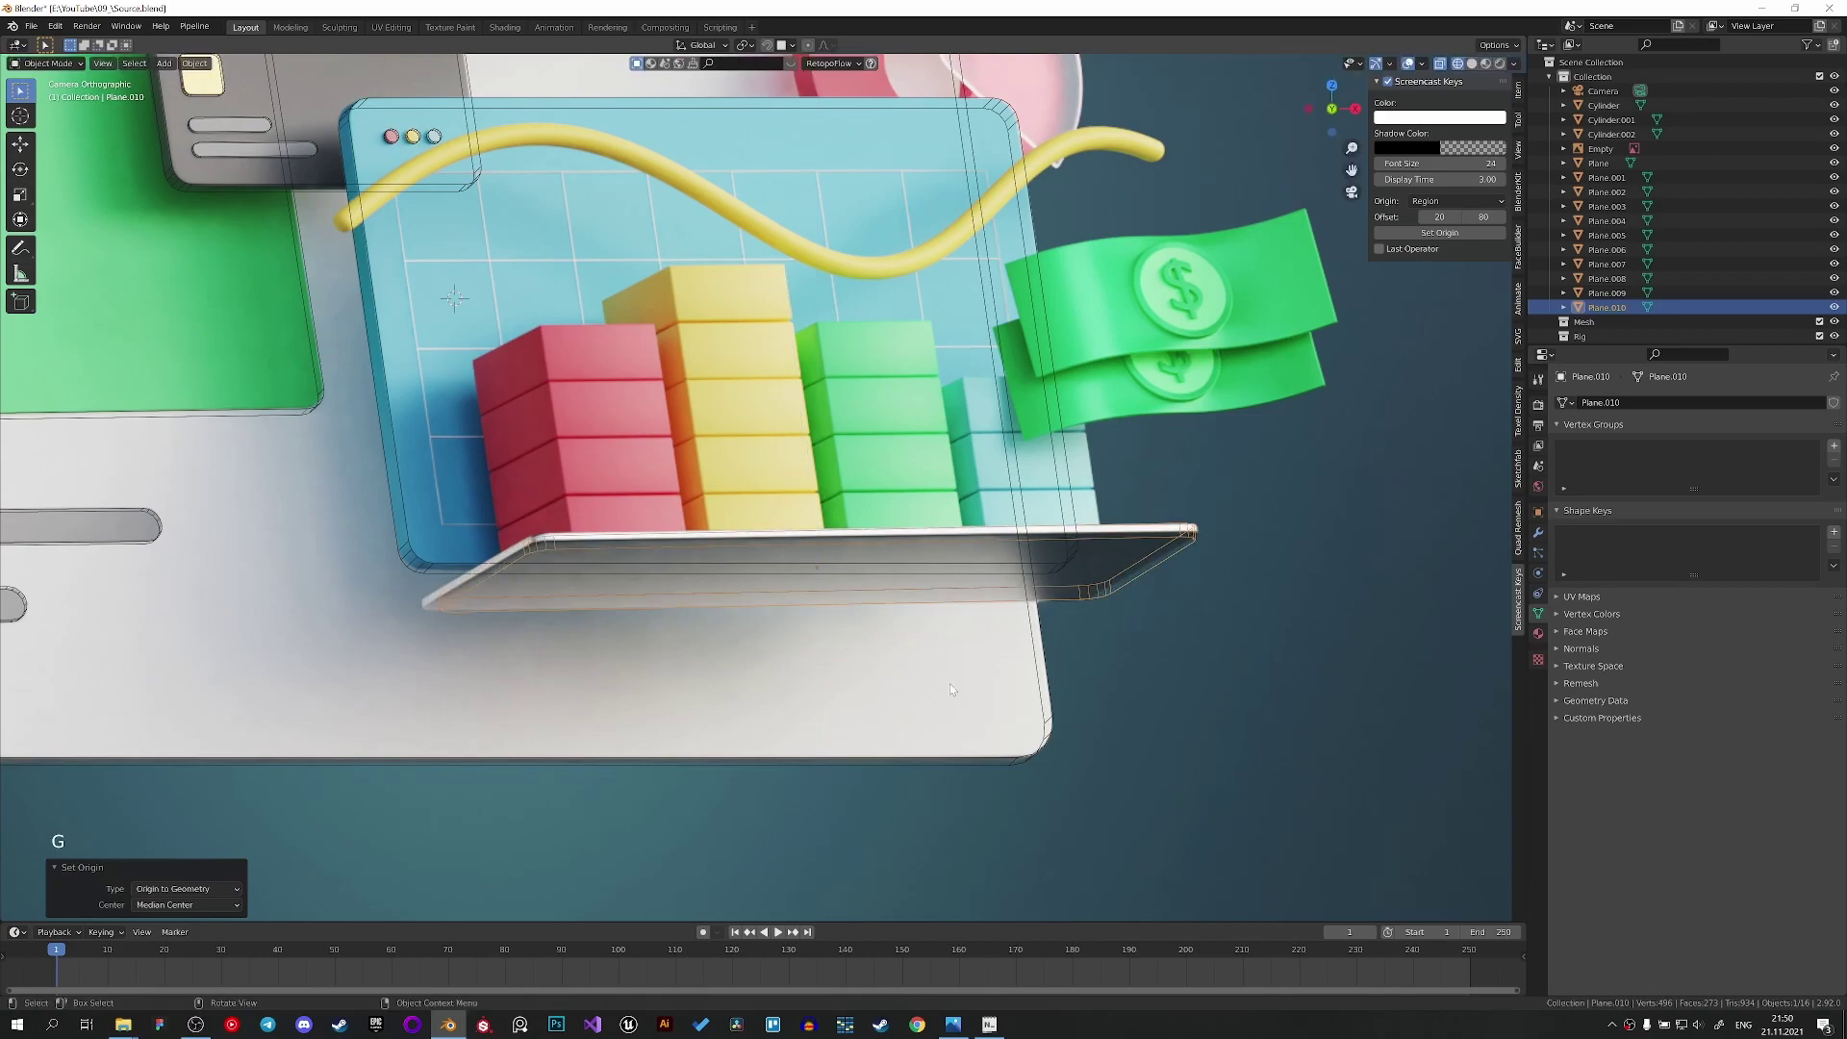
key("s")
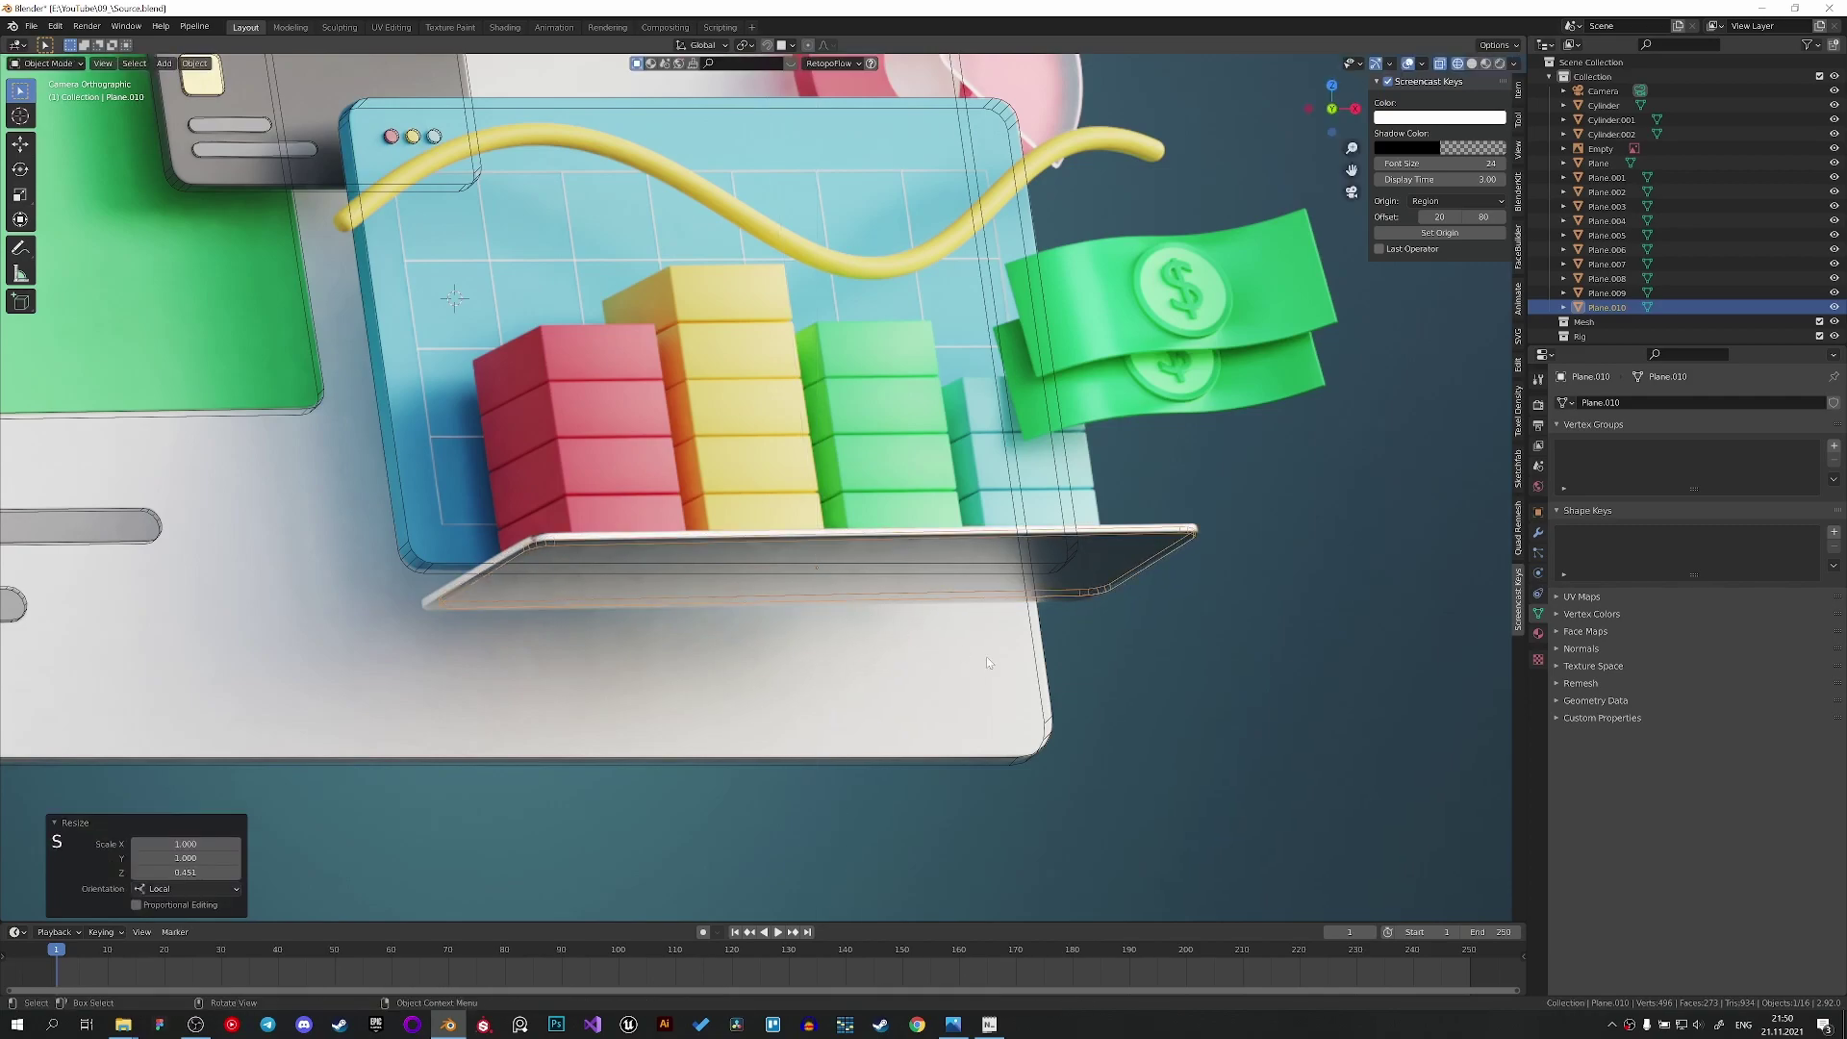
key("g")
key("s")
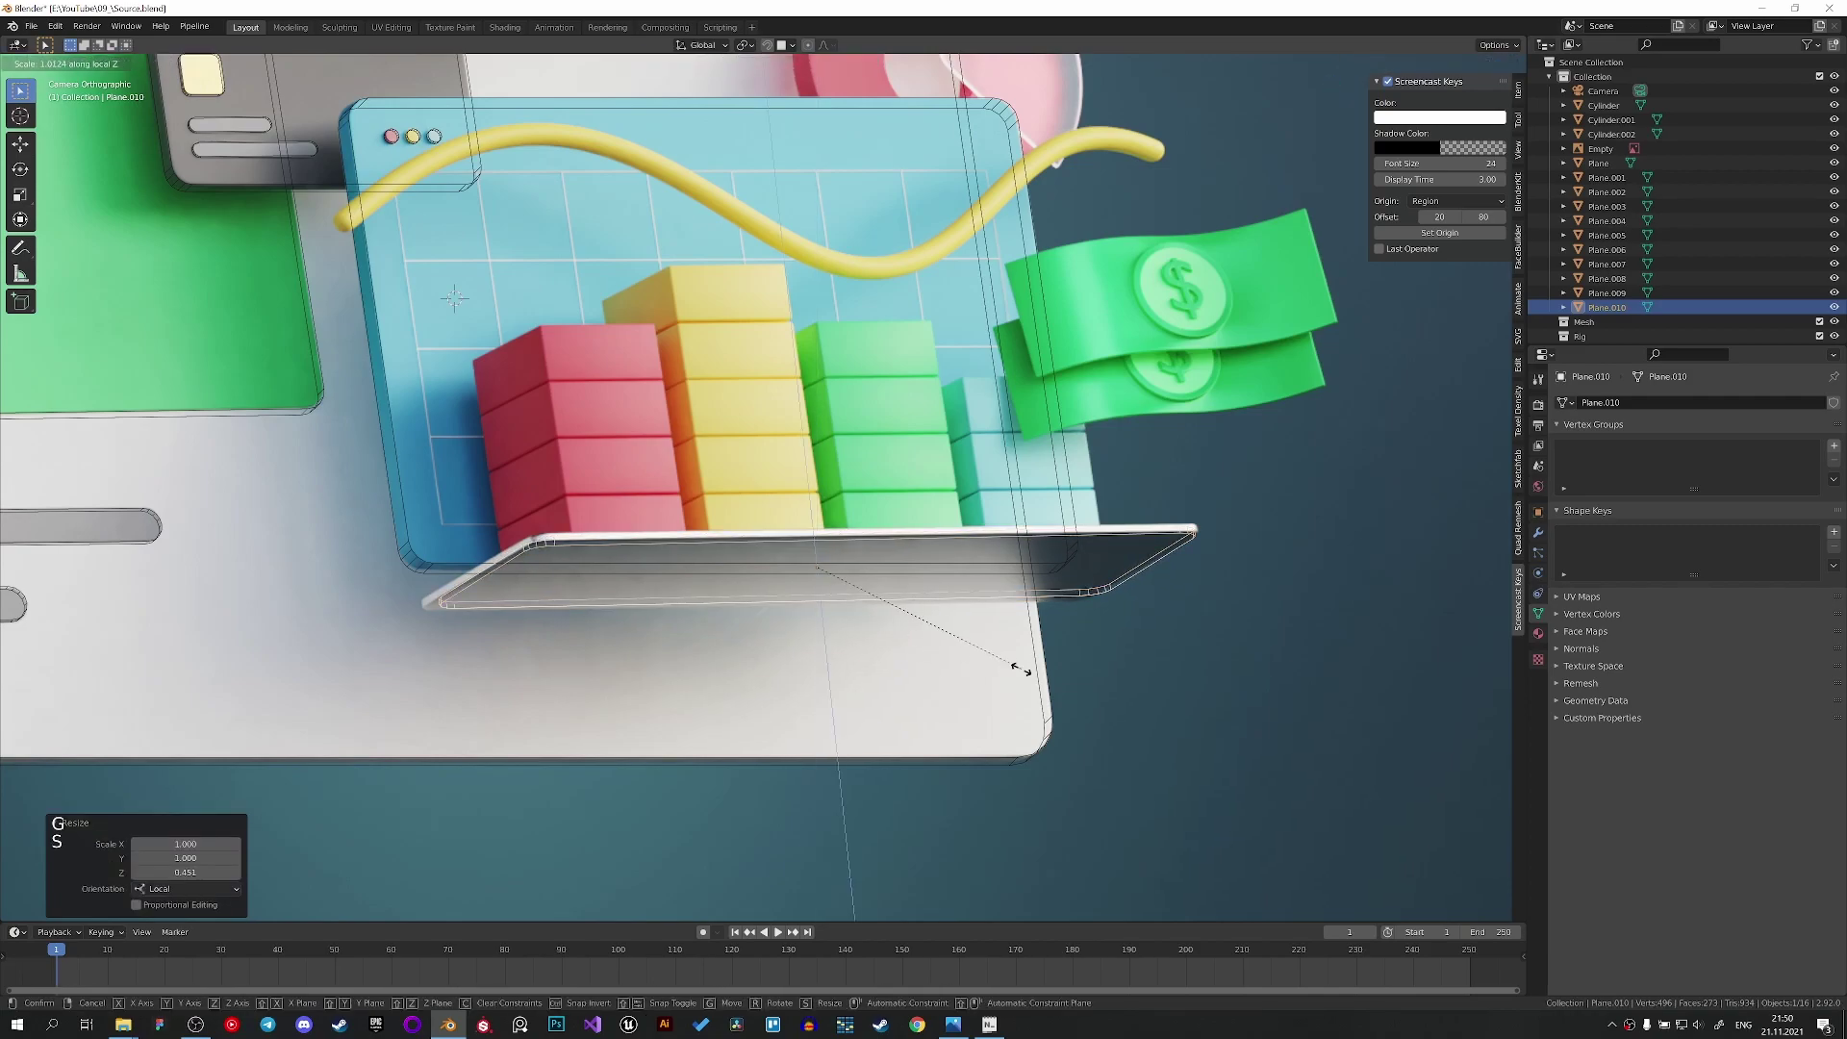
key("z")
key("g")
key("s")
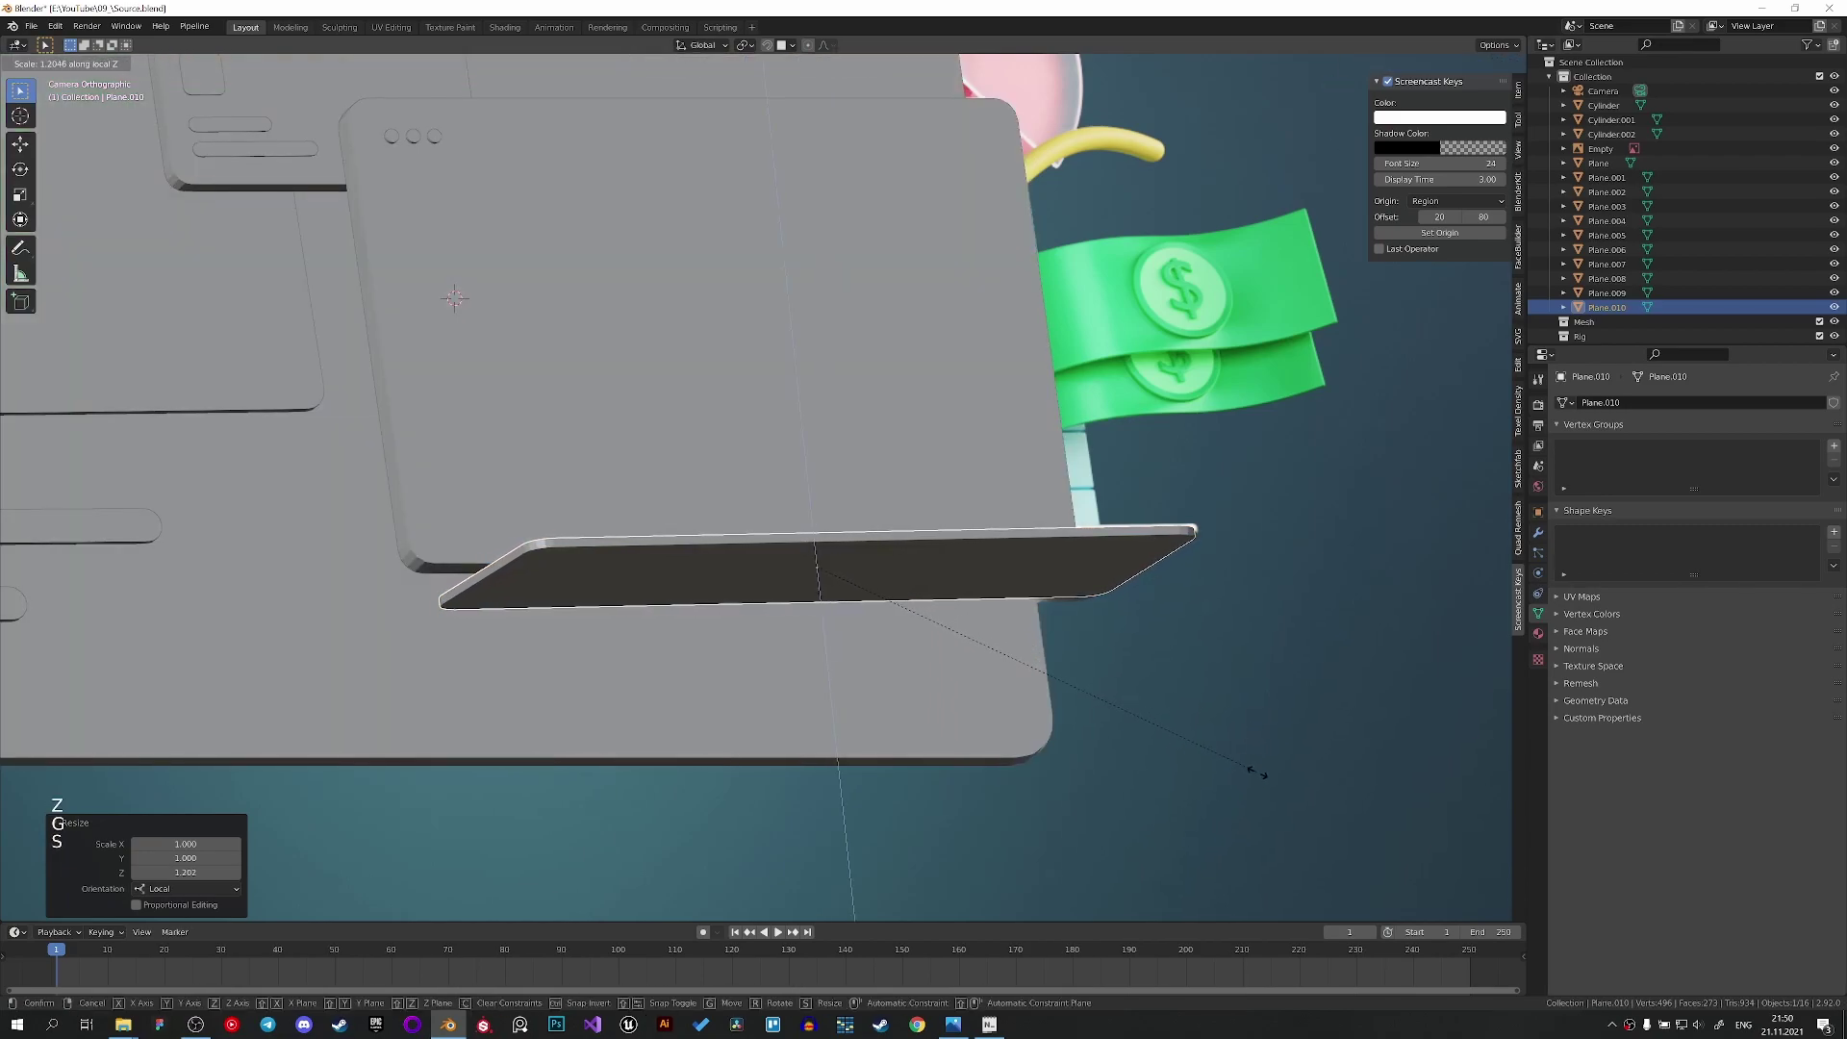
key("g")
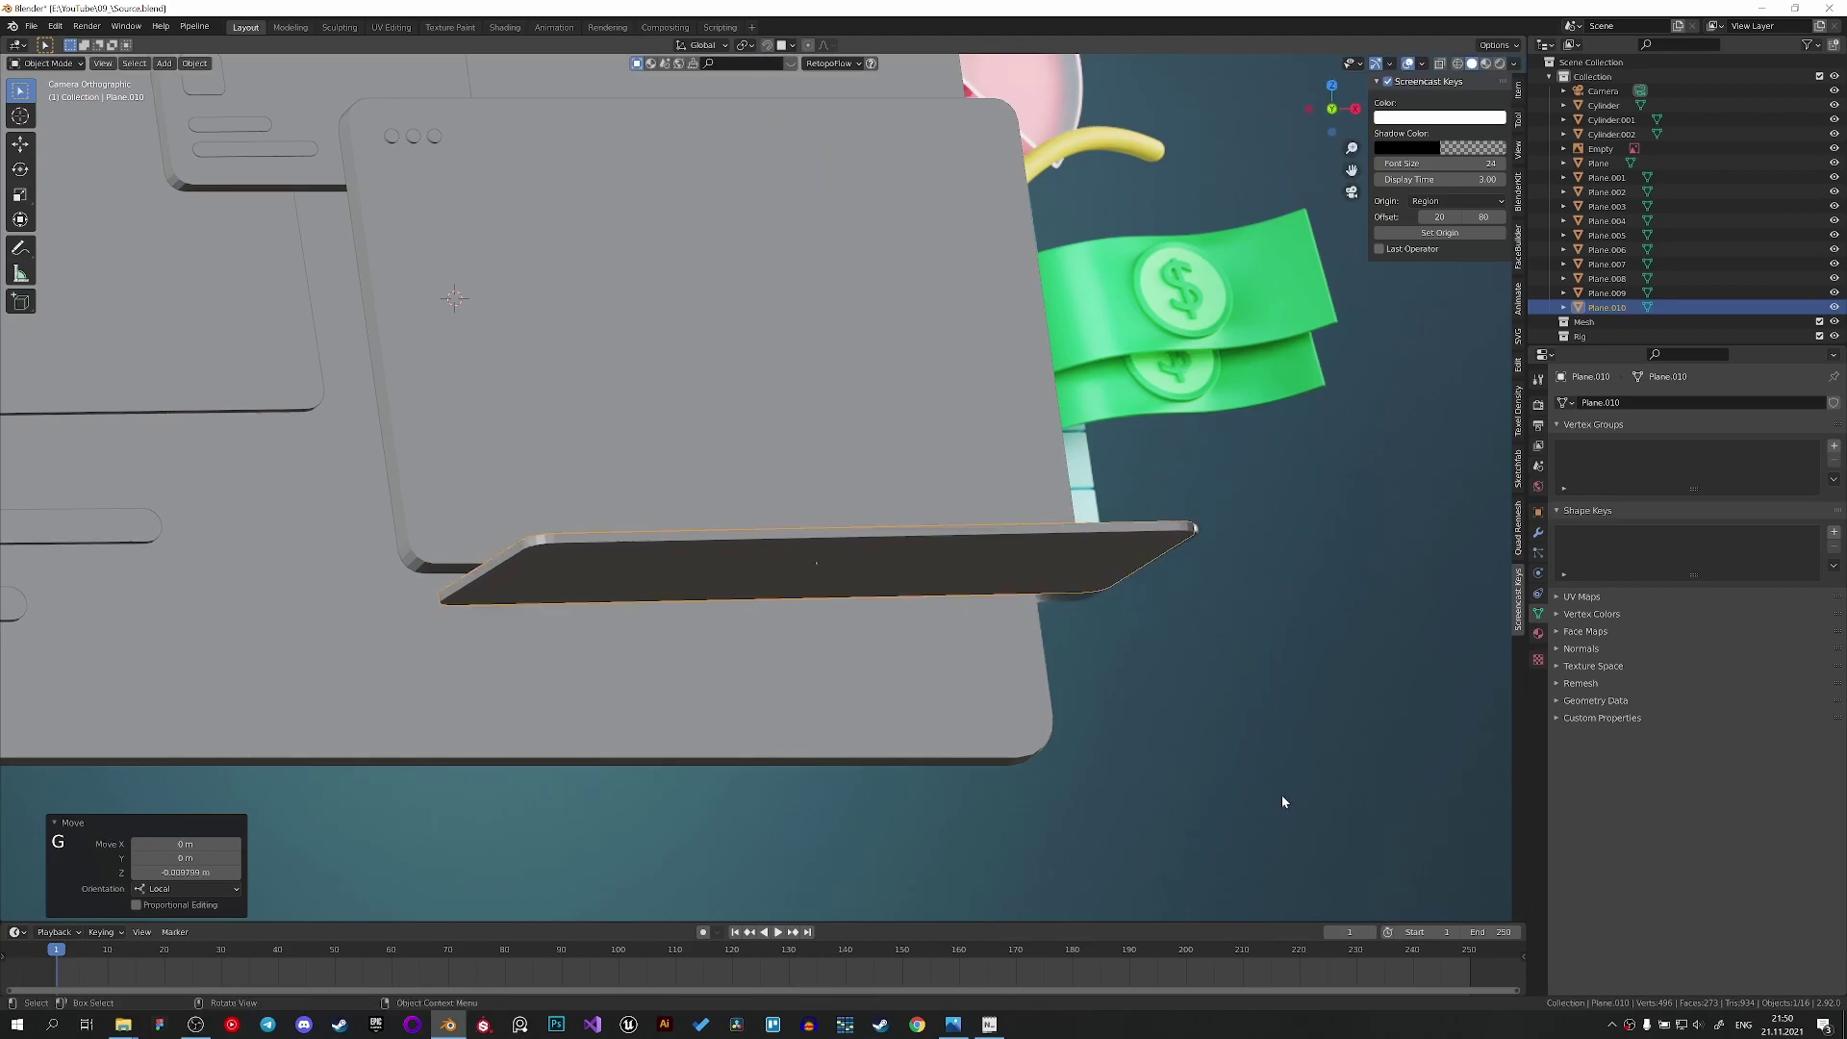
key("g")
key("z")
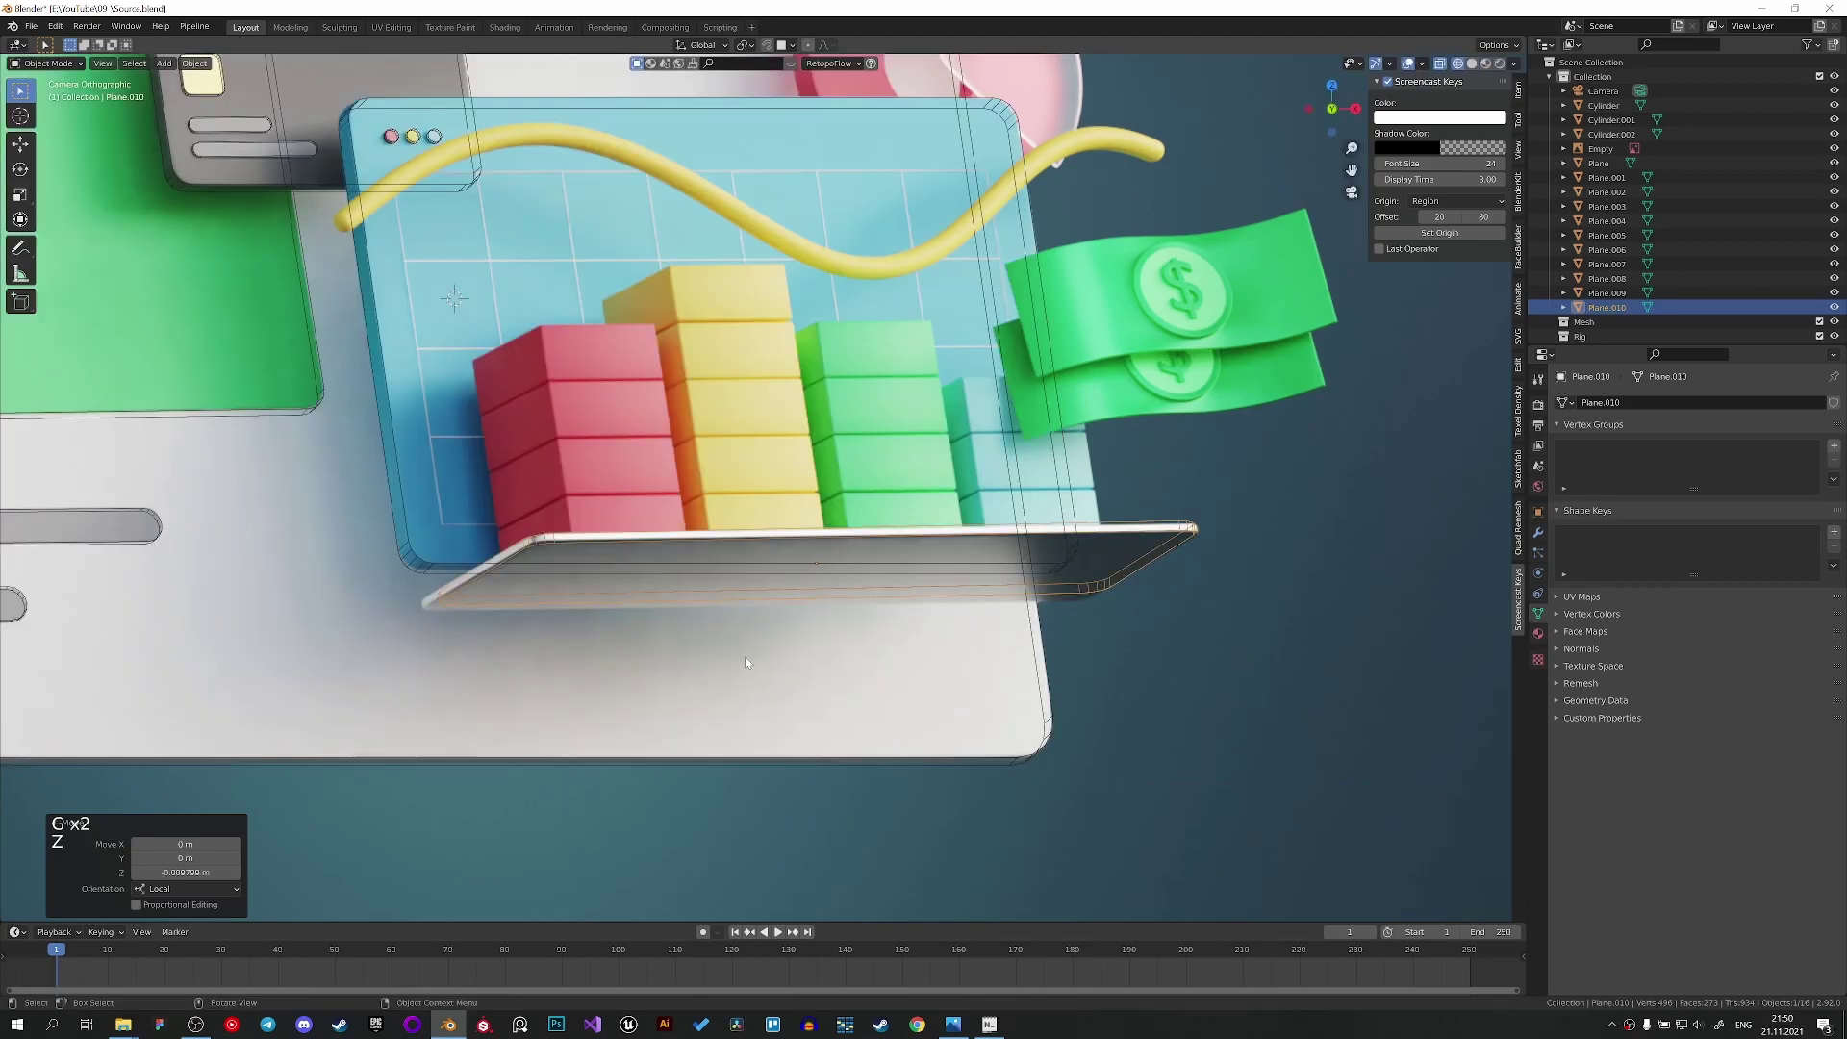
key("Tab")
key("g")
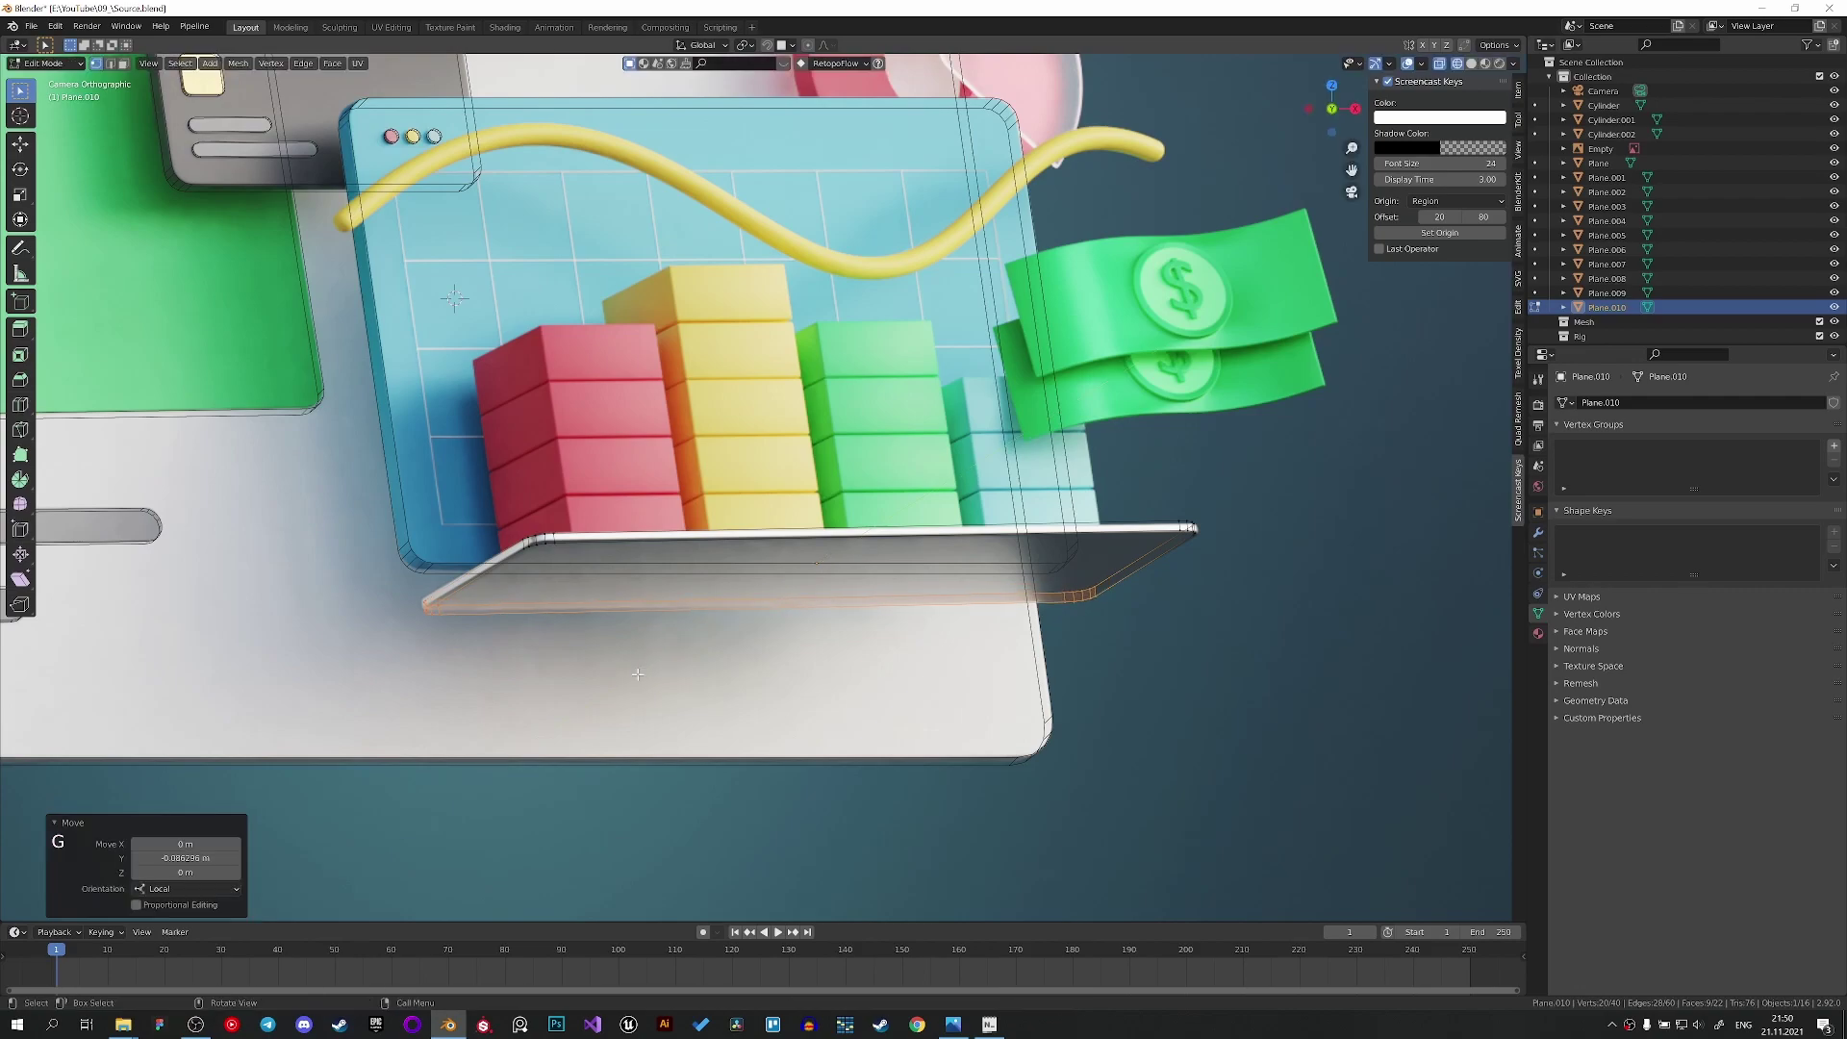
key("z")
key("Tab")
scroll("down", 3)
scroll("up", 3)
key("ctrl+s")
scroll("down", 3)
key("z")
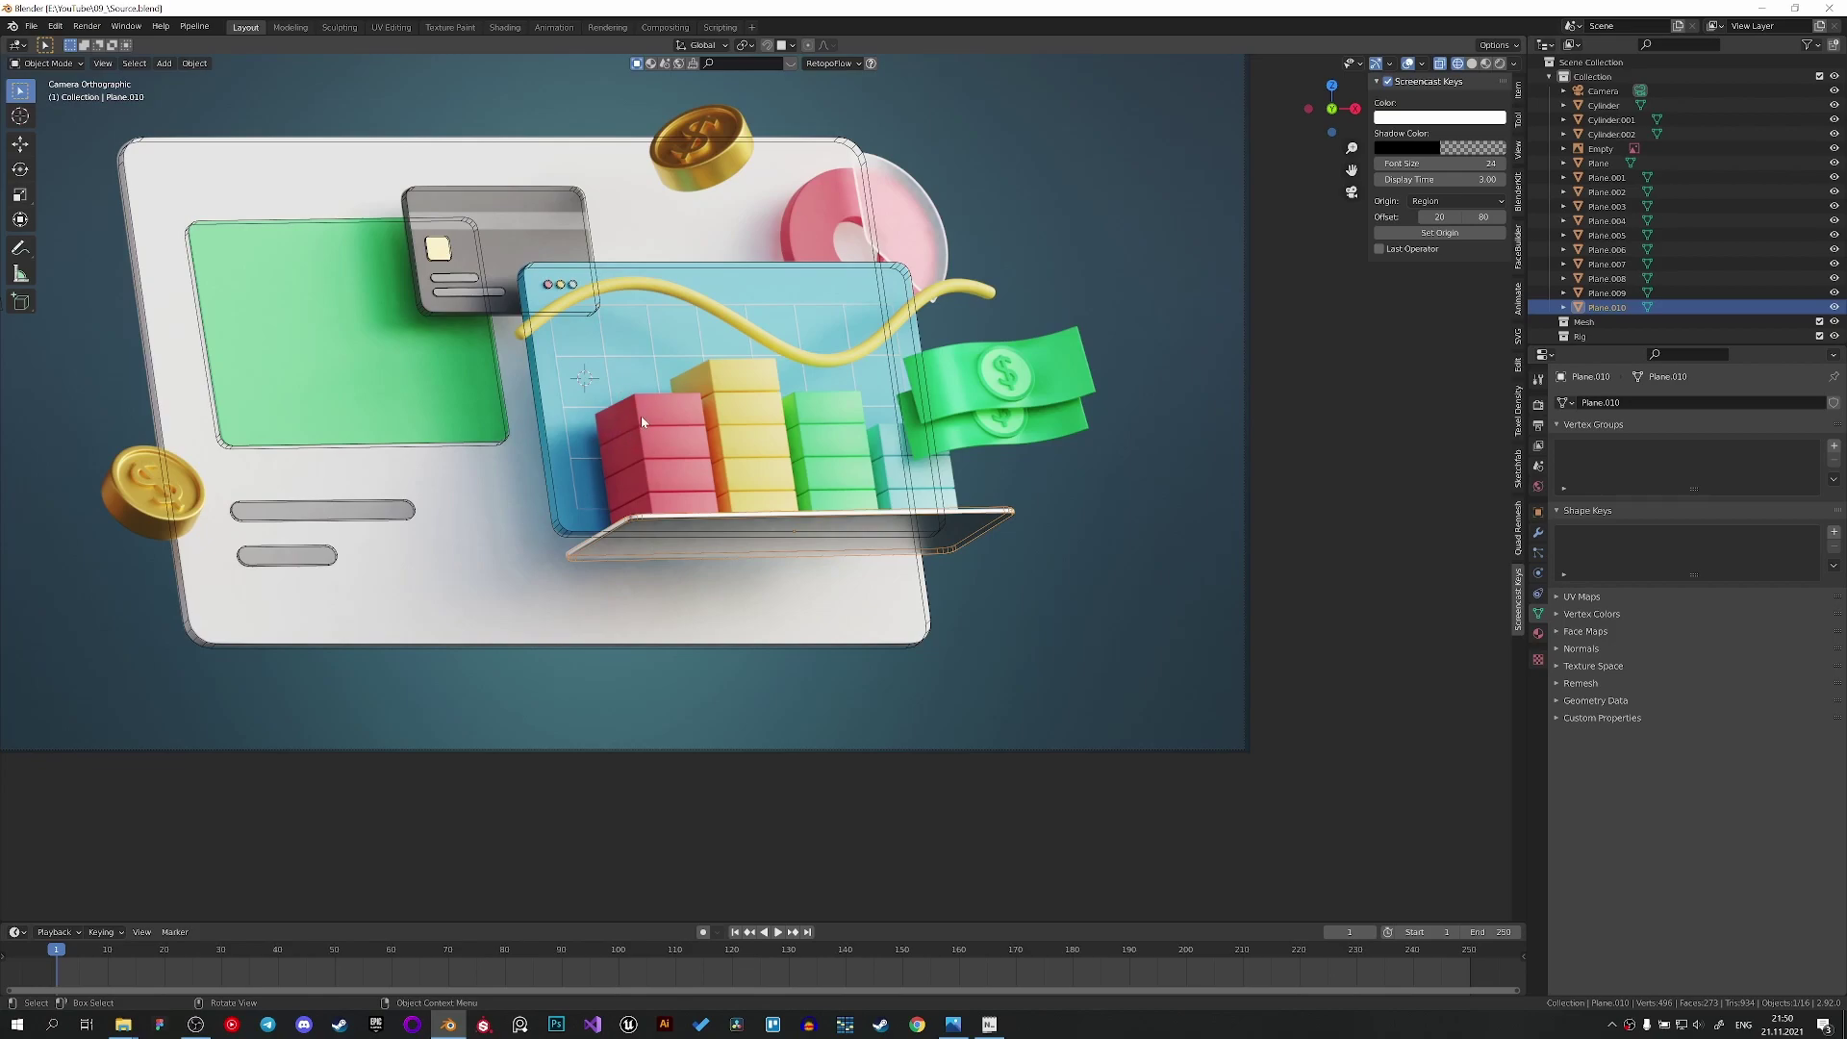
key("z")
Add a new cube via Shift+A > Mesh and shrink it down.
key("shift+a")
key("shift+a")
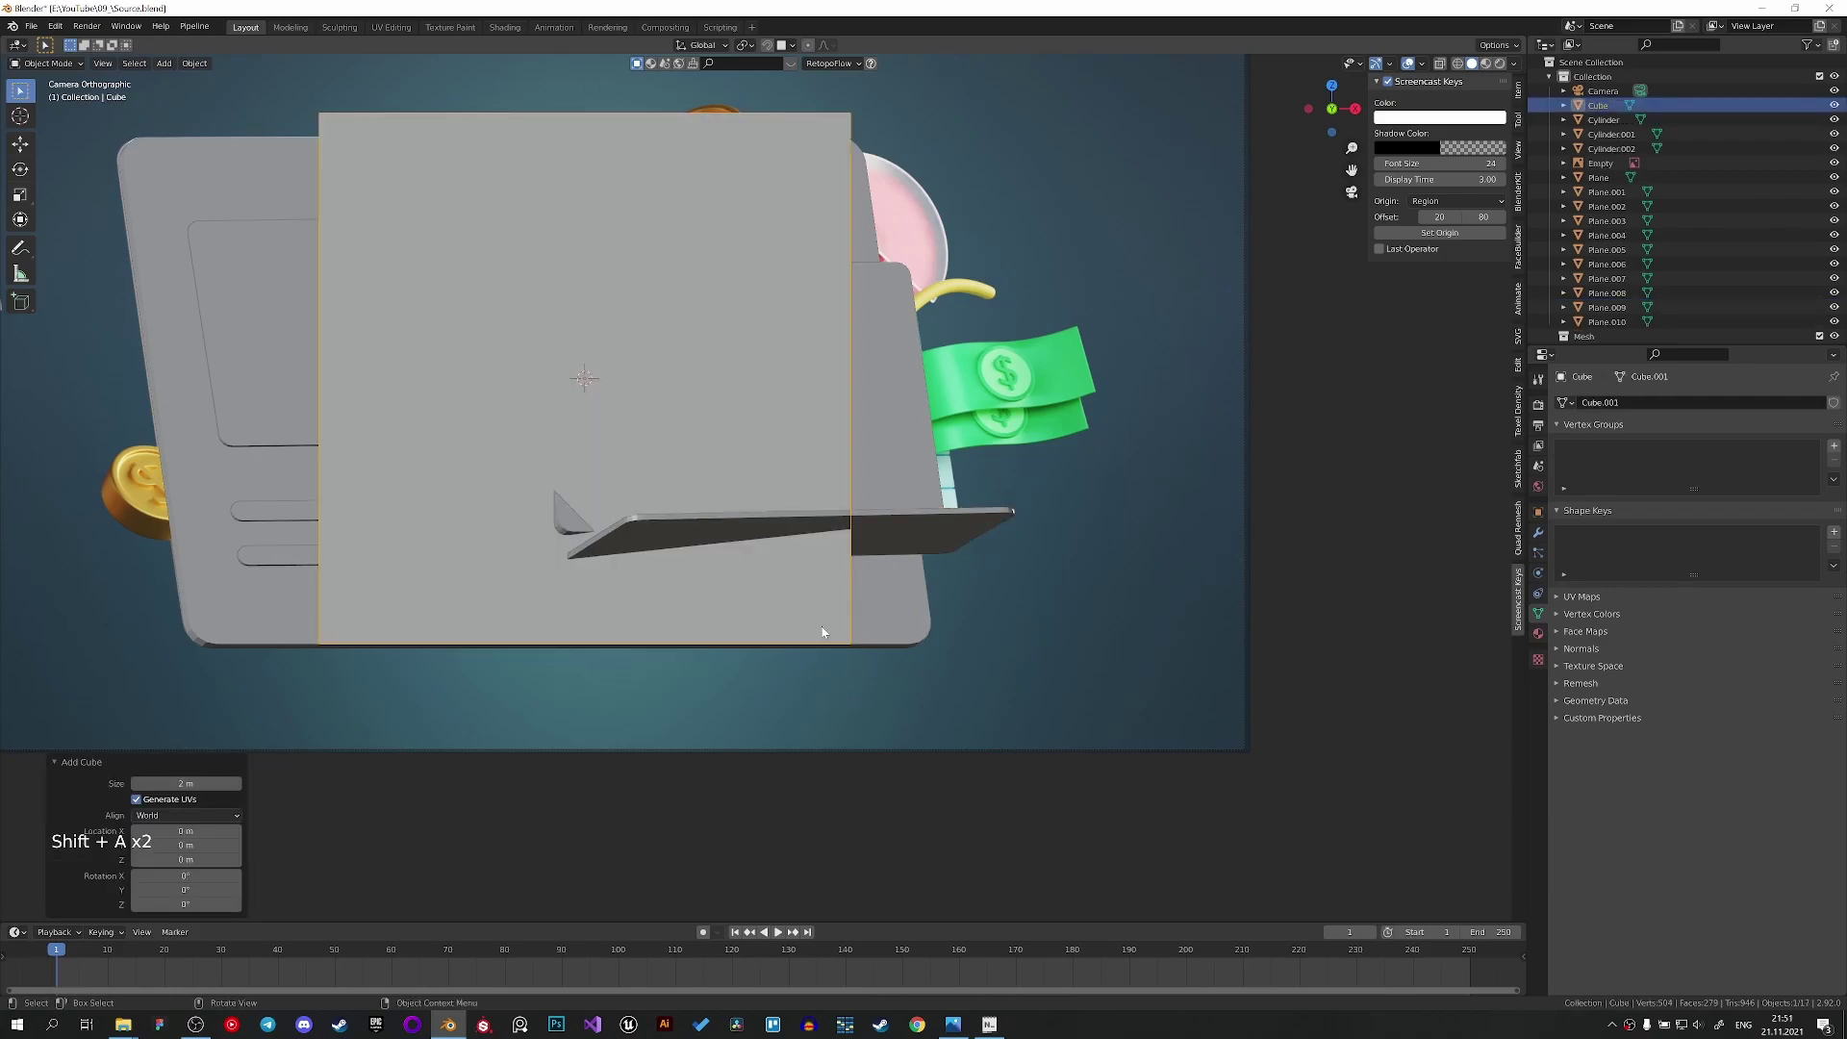
key("s")
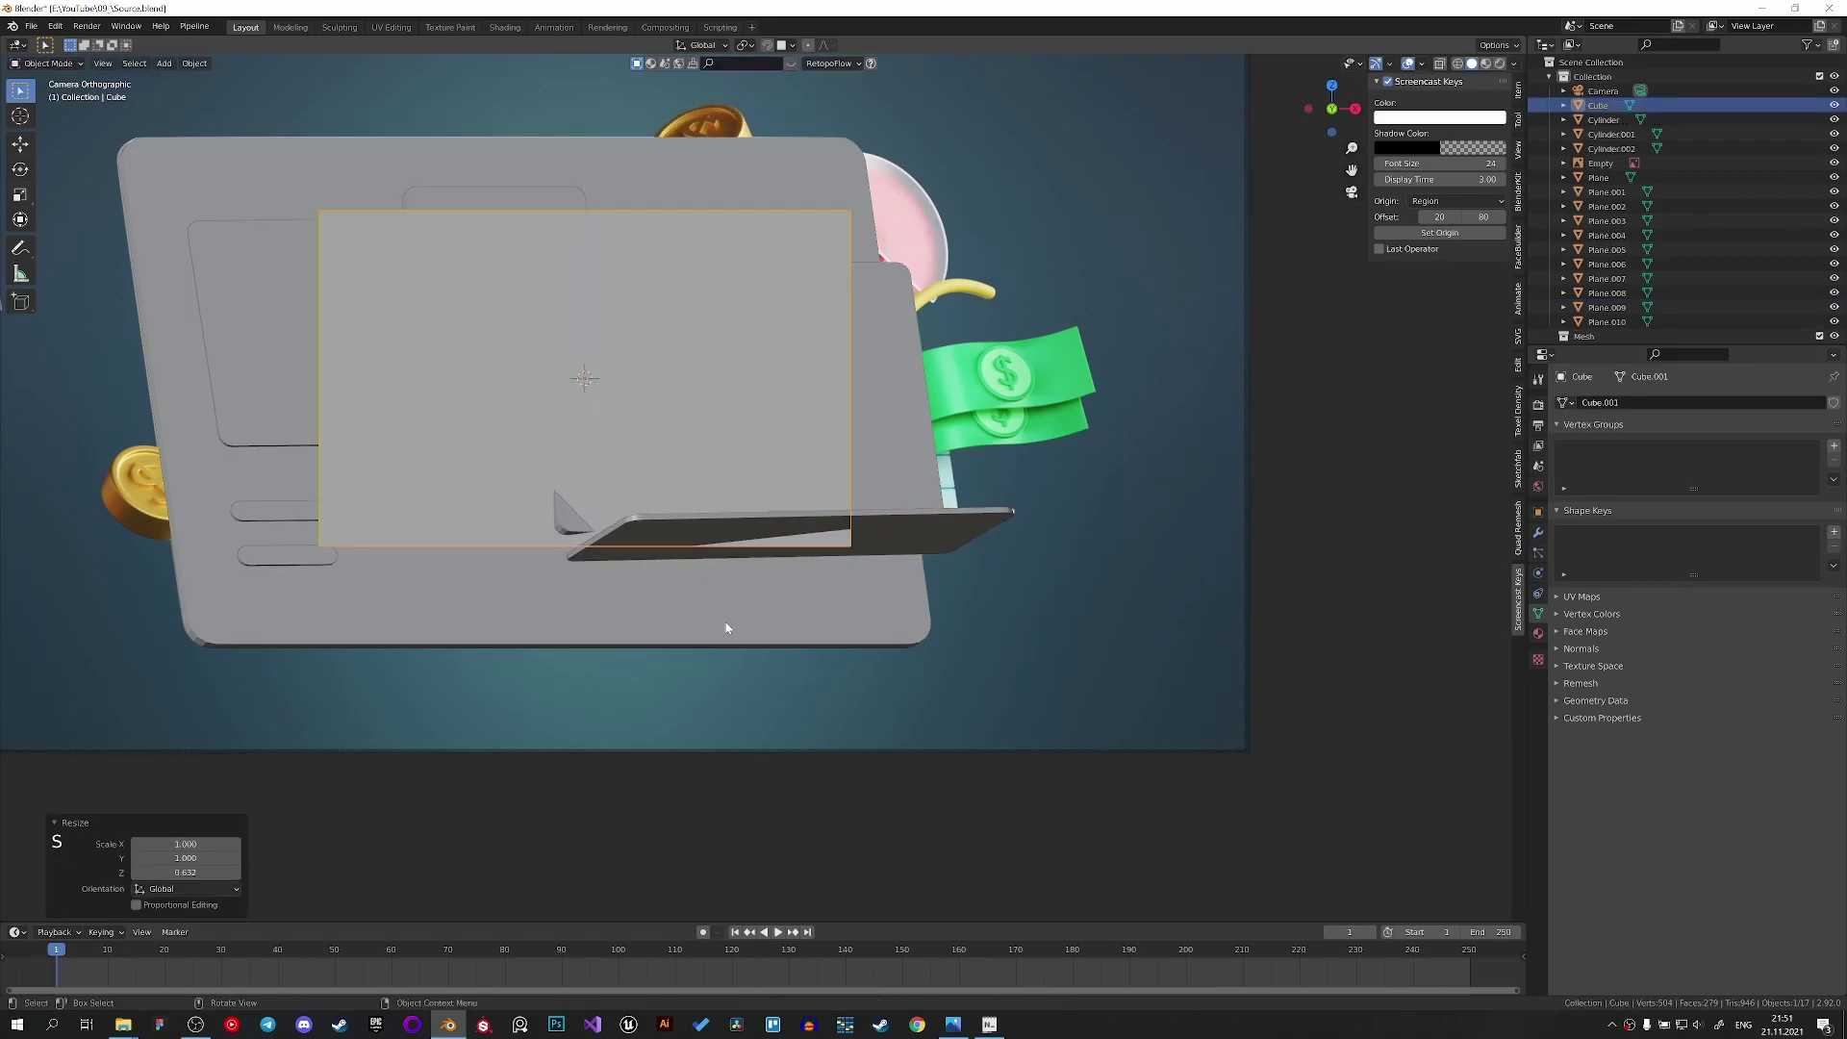
key("s")
left_click(741, 451)
key("ctrl+c")
left_click(663, 412)
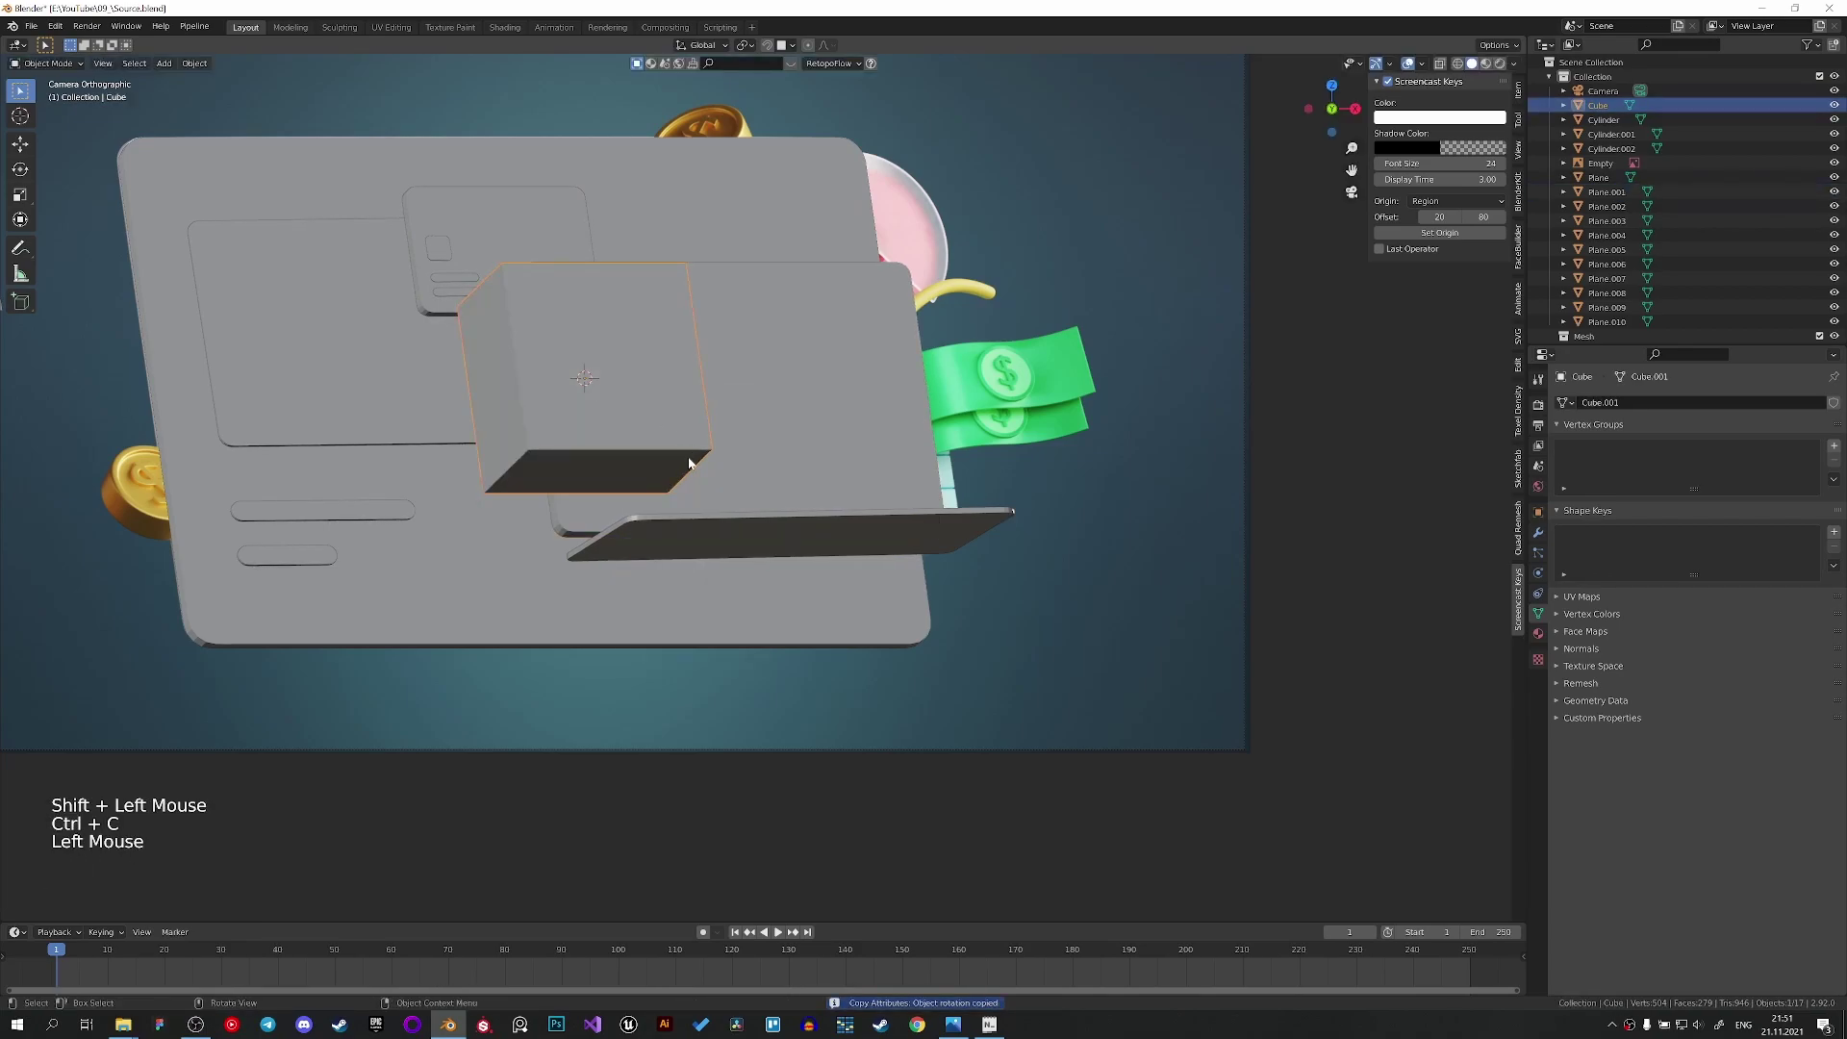
Rotate the cube 90° around X, halve its size and move it toward the red chart bar.
key("r")
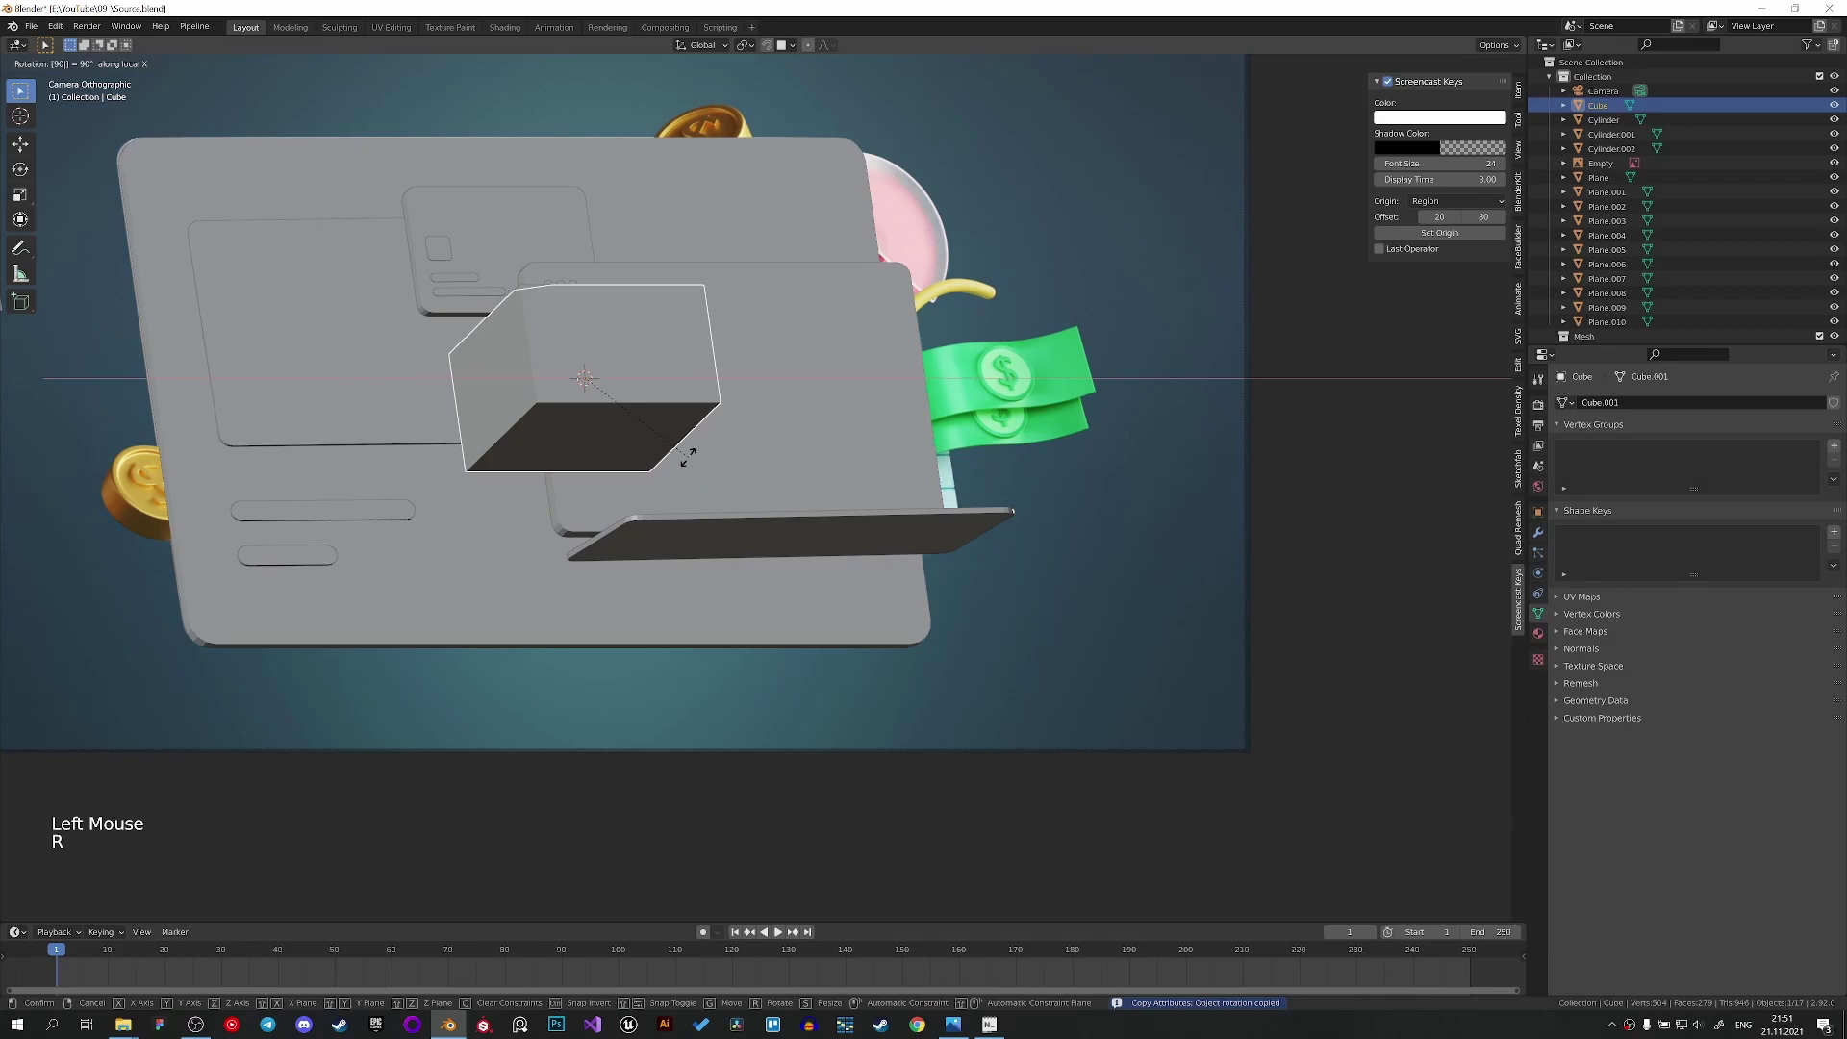
key("s")
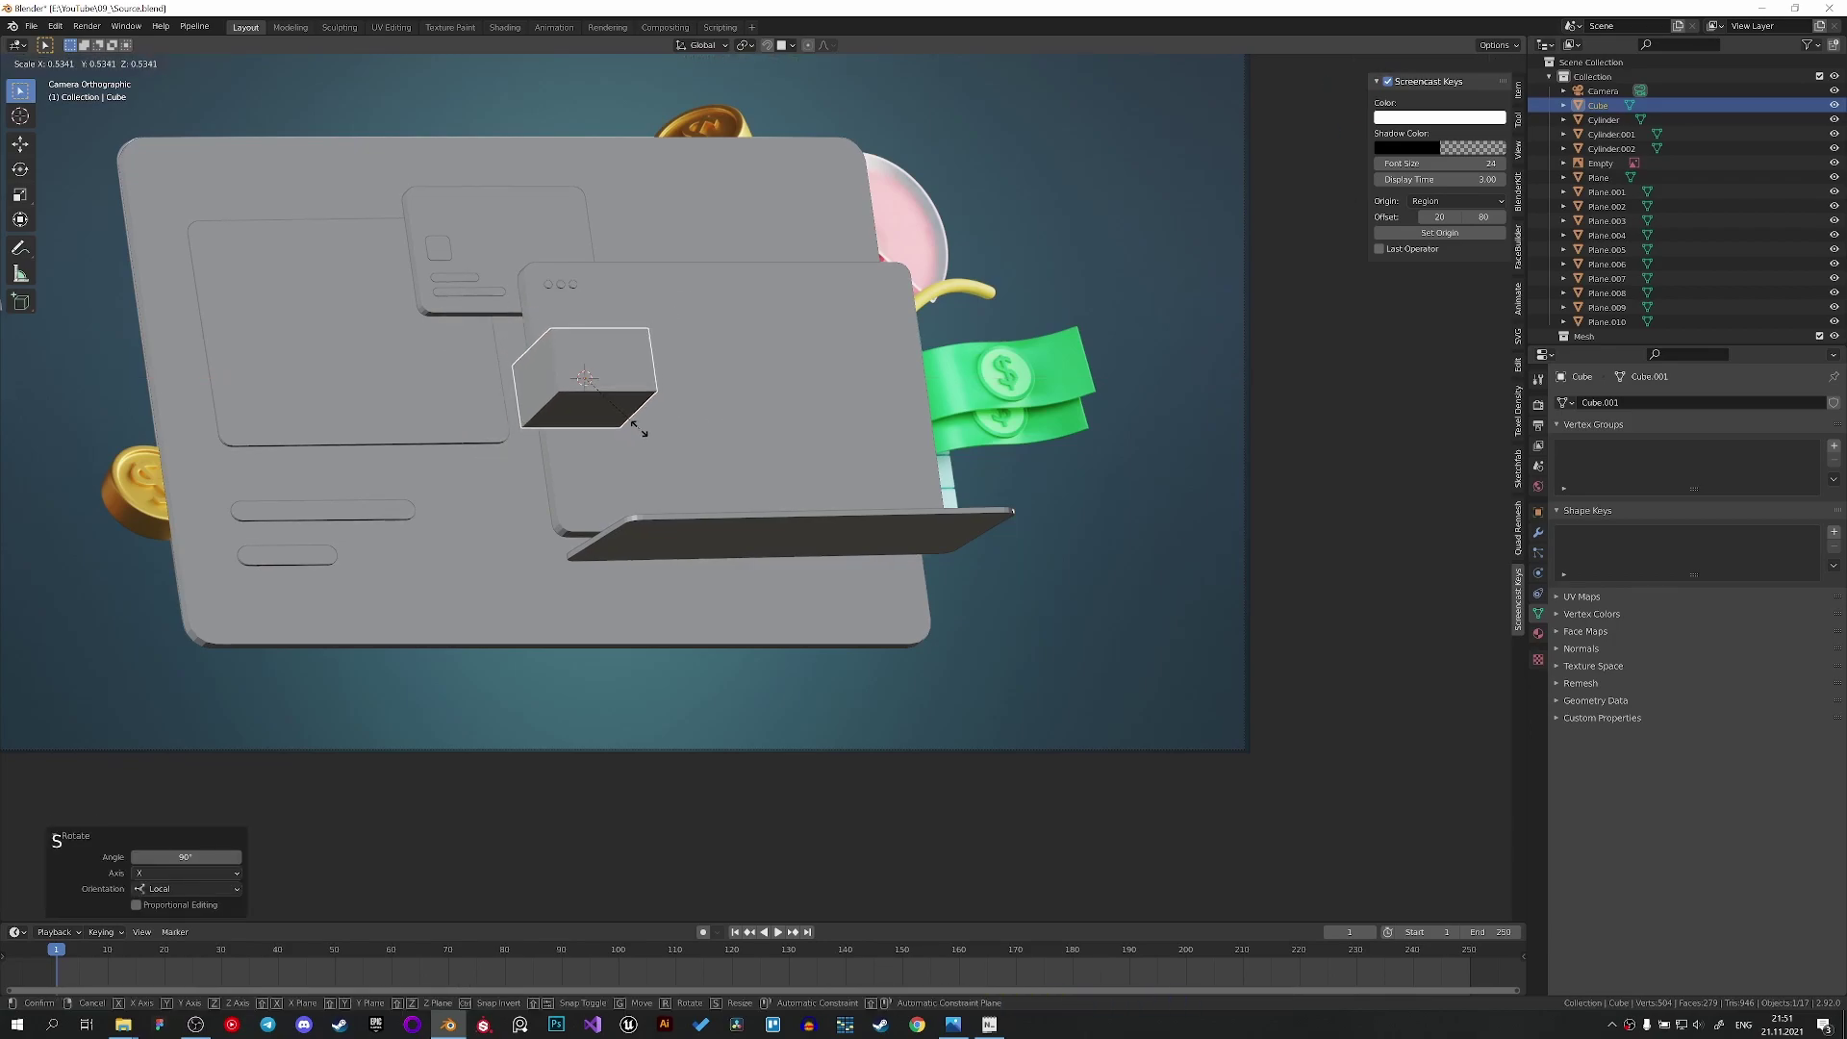
key("z")
scroll("up", 3)
key("g")
key("g")
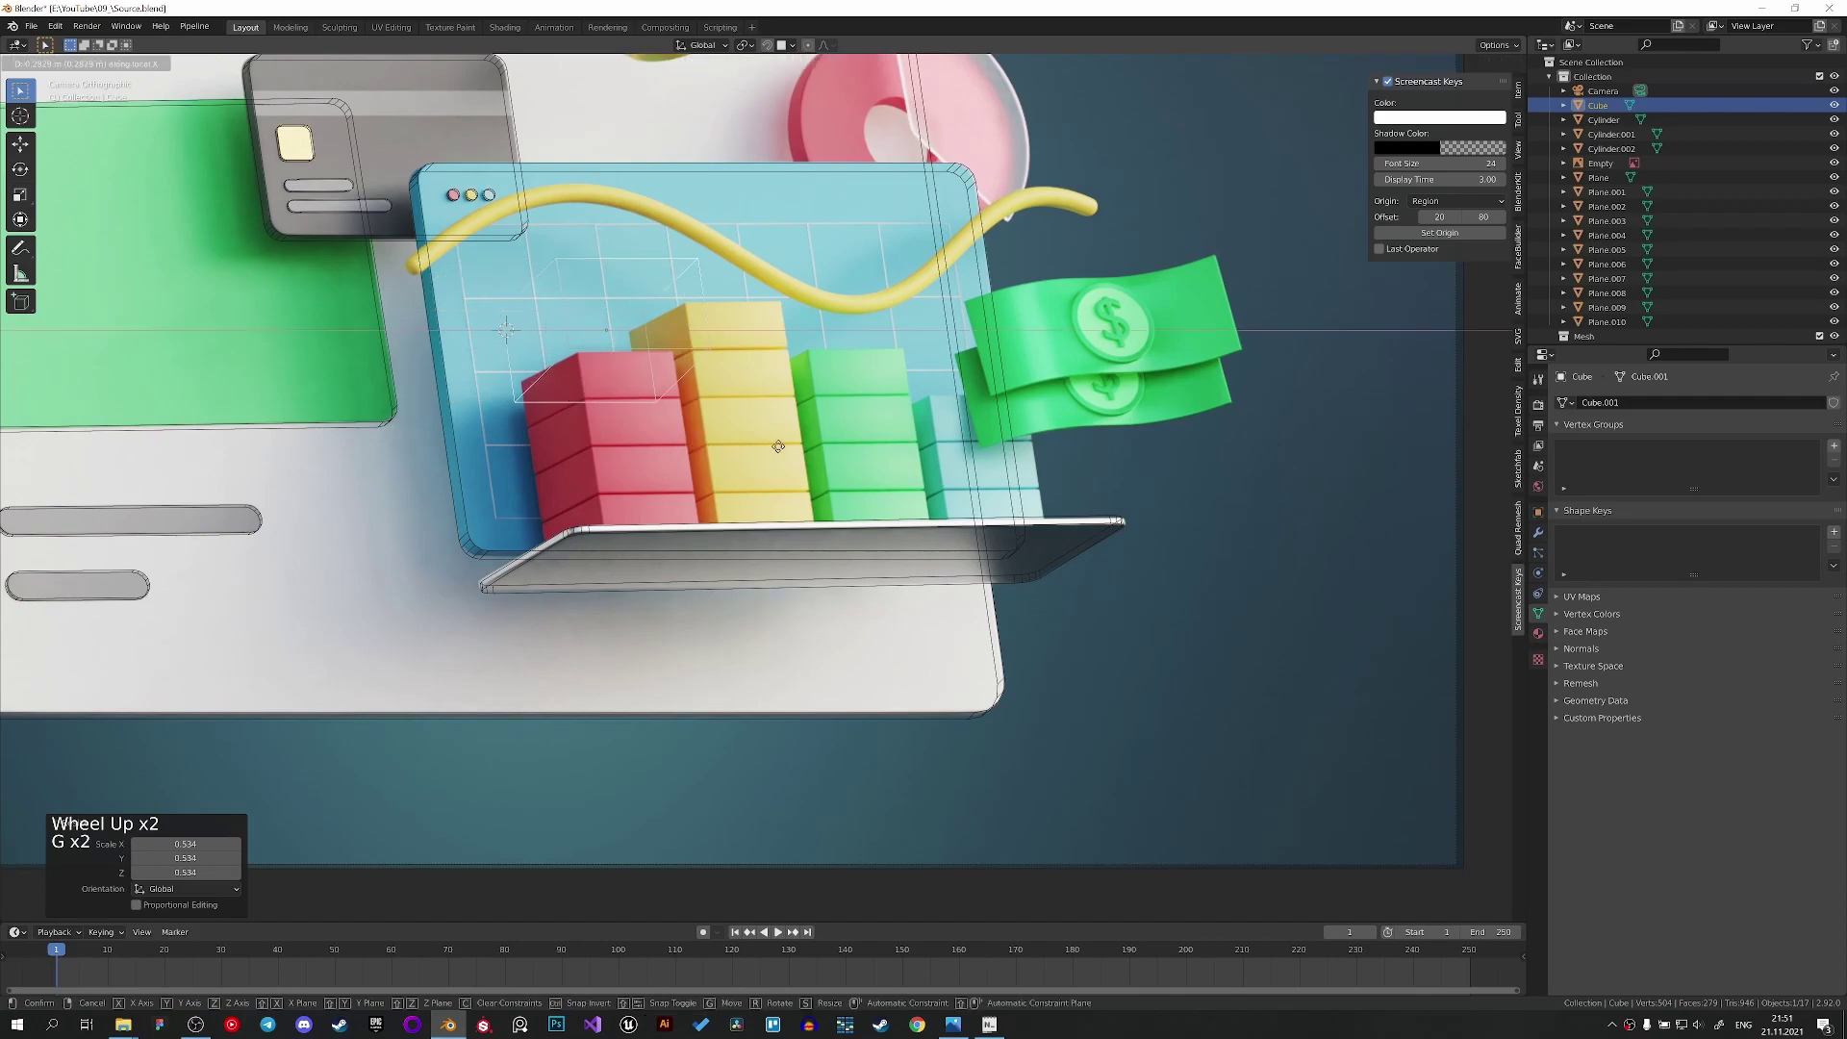
key("s")
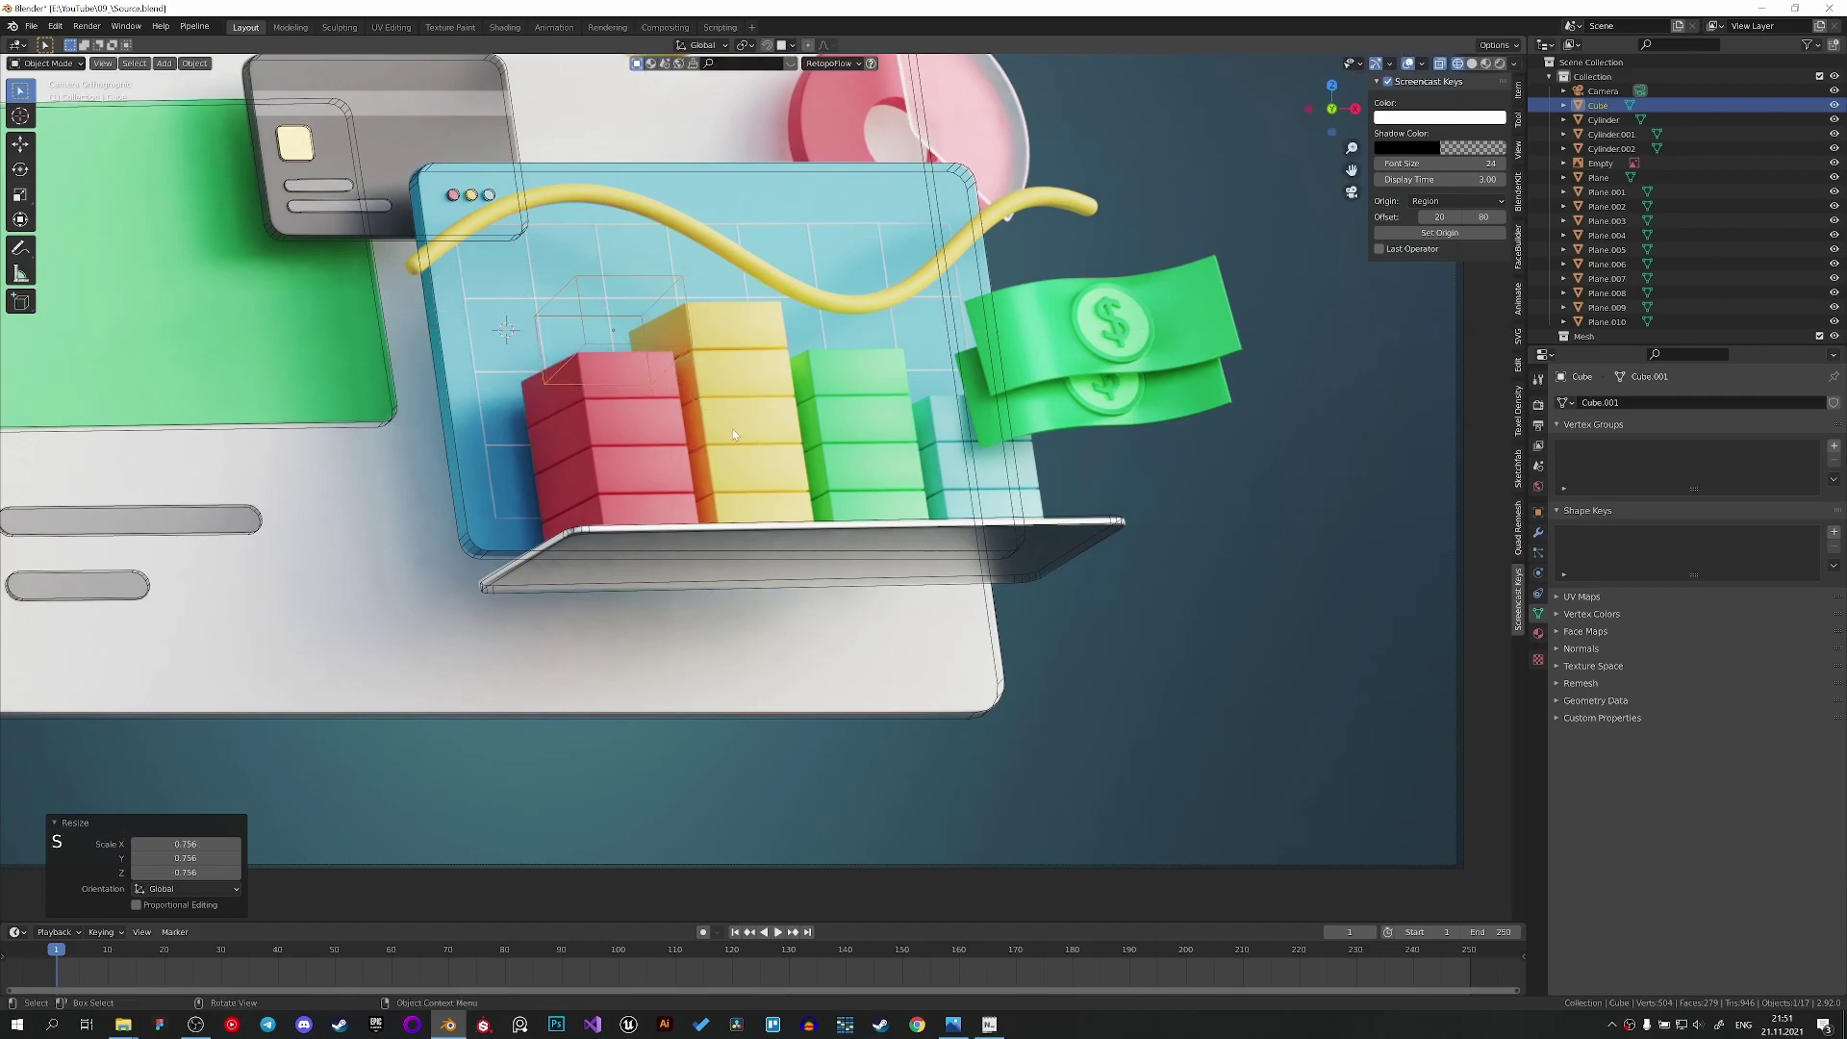
Position the cube over the red bar and flatten it along Z to one block's height.
key("g")
key("g")
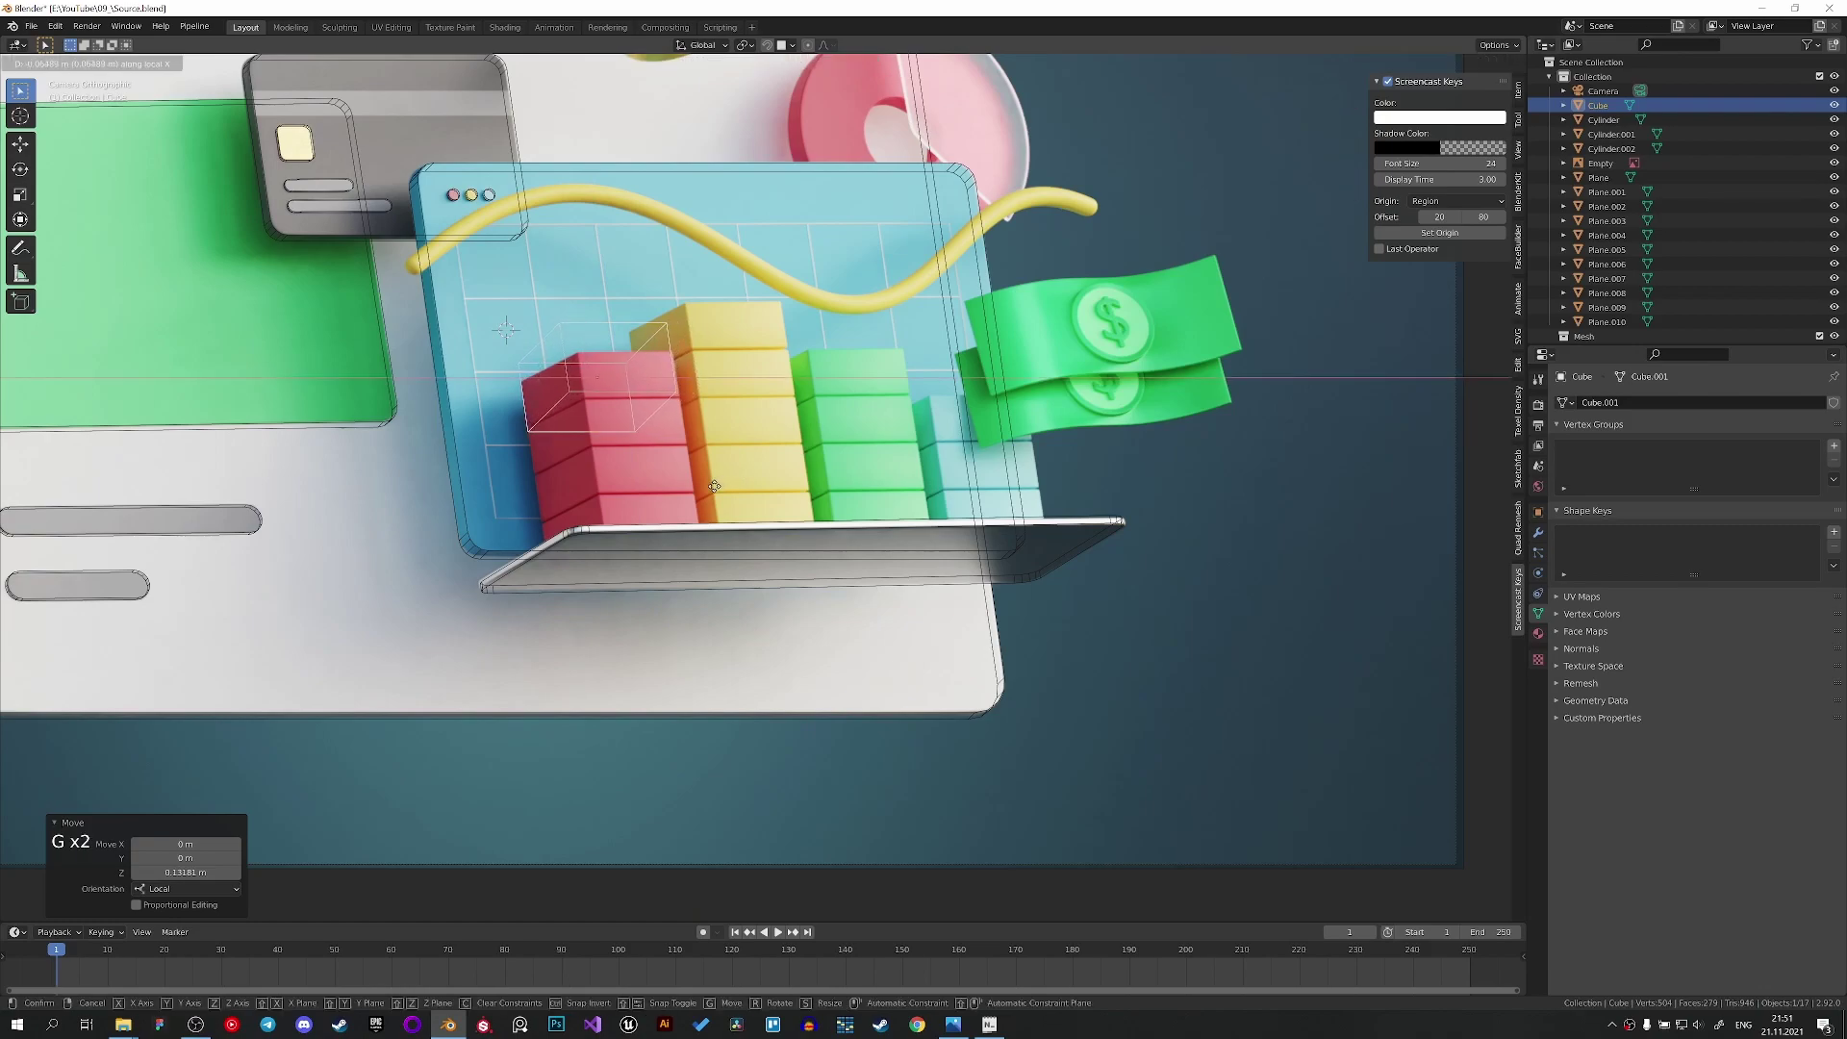
key("s")
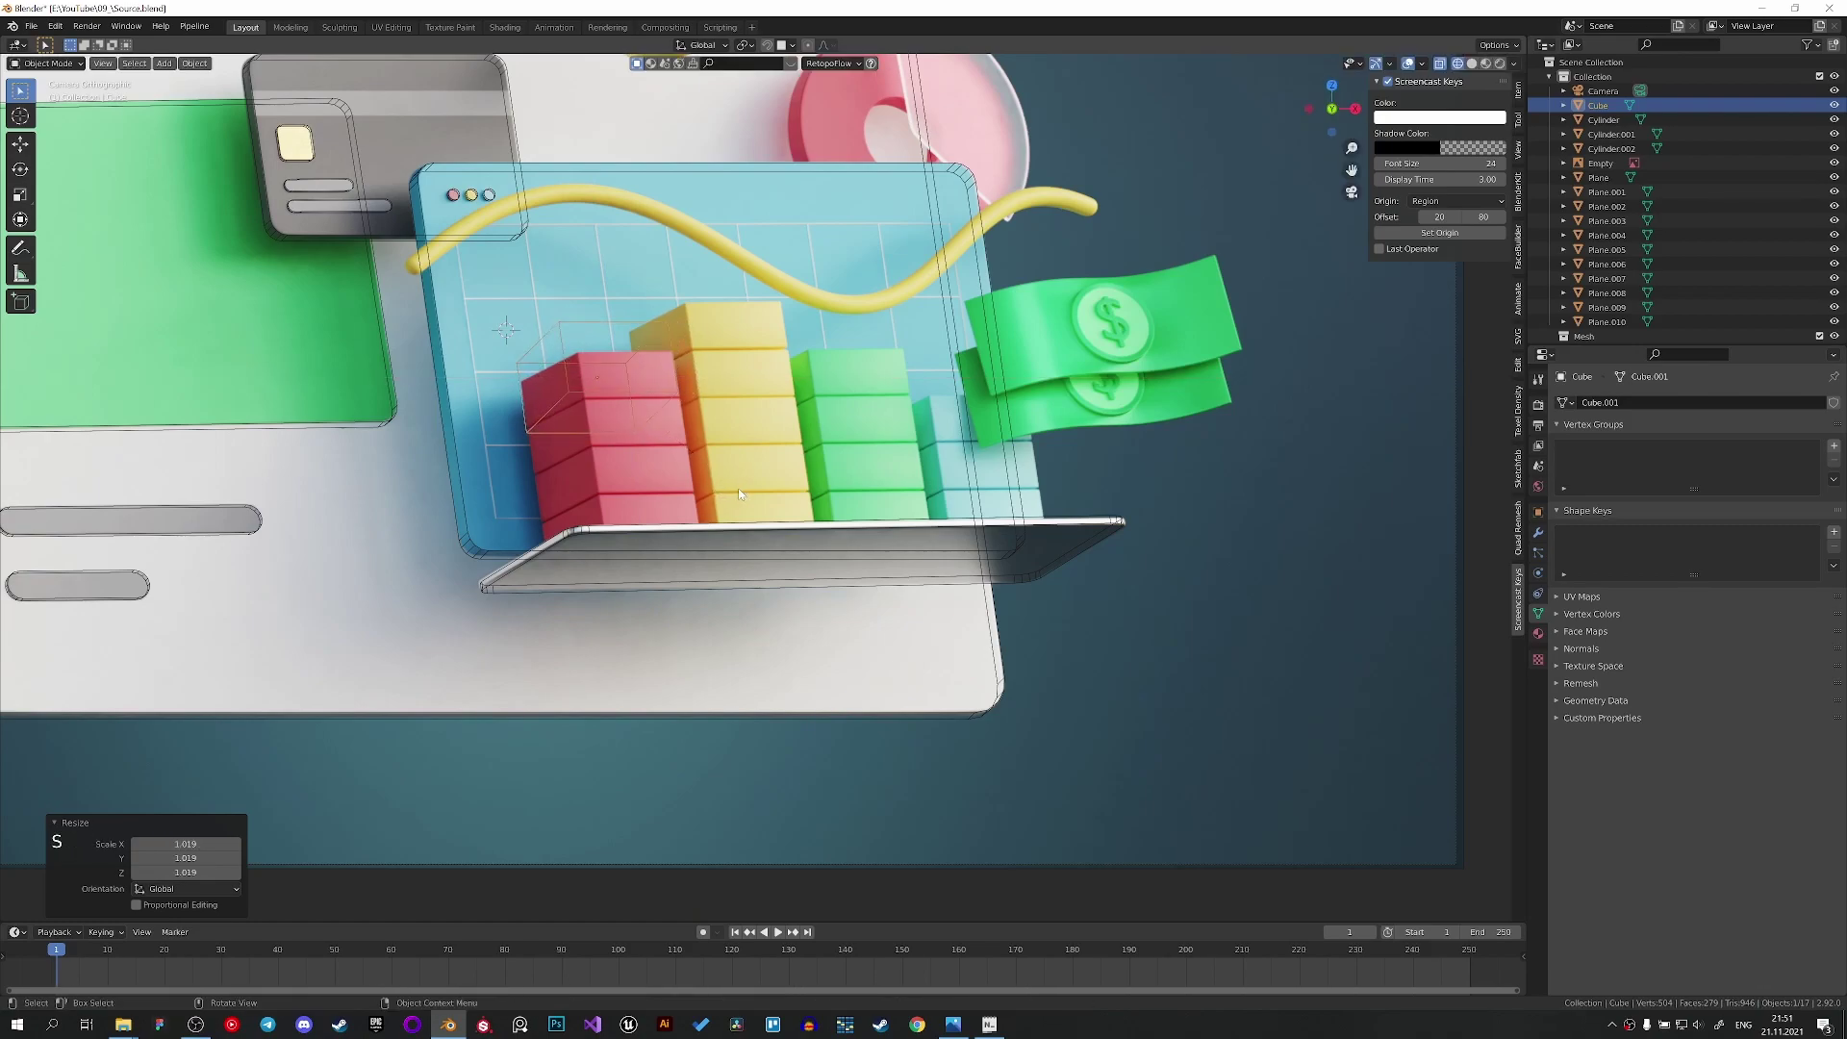
key("g")
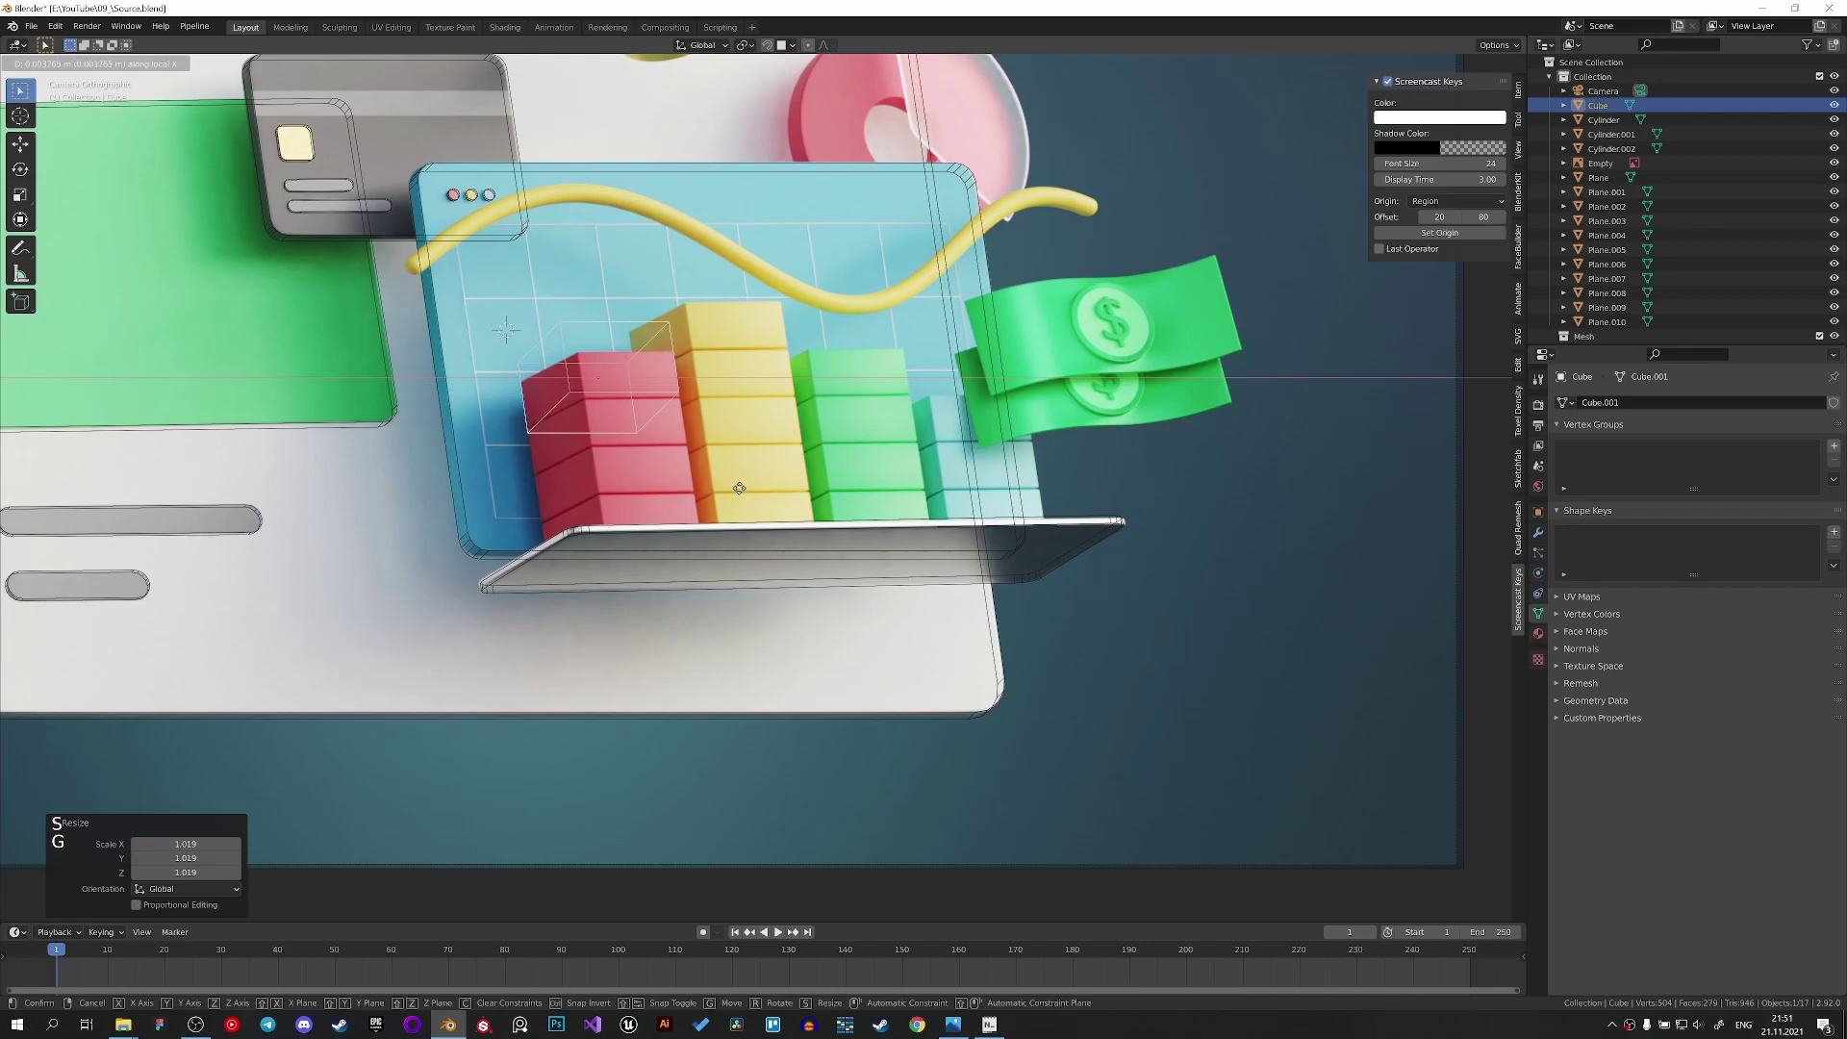
scroll("up", 3)
key("s")
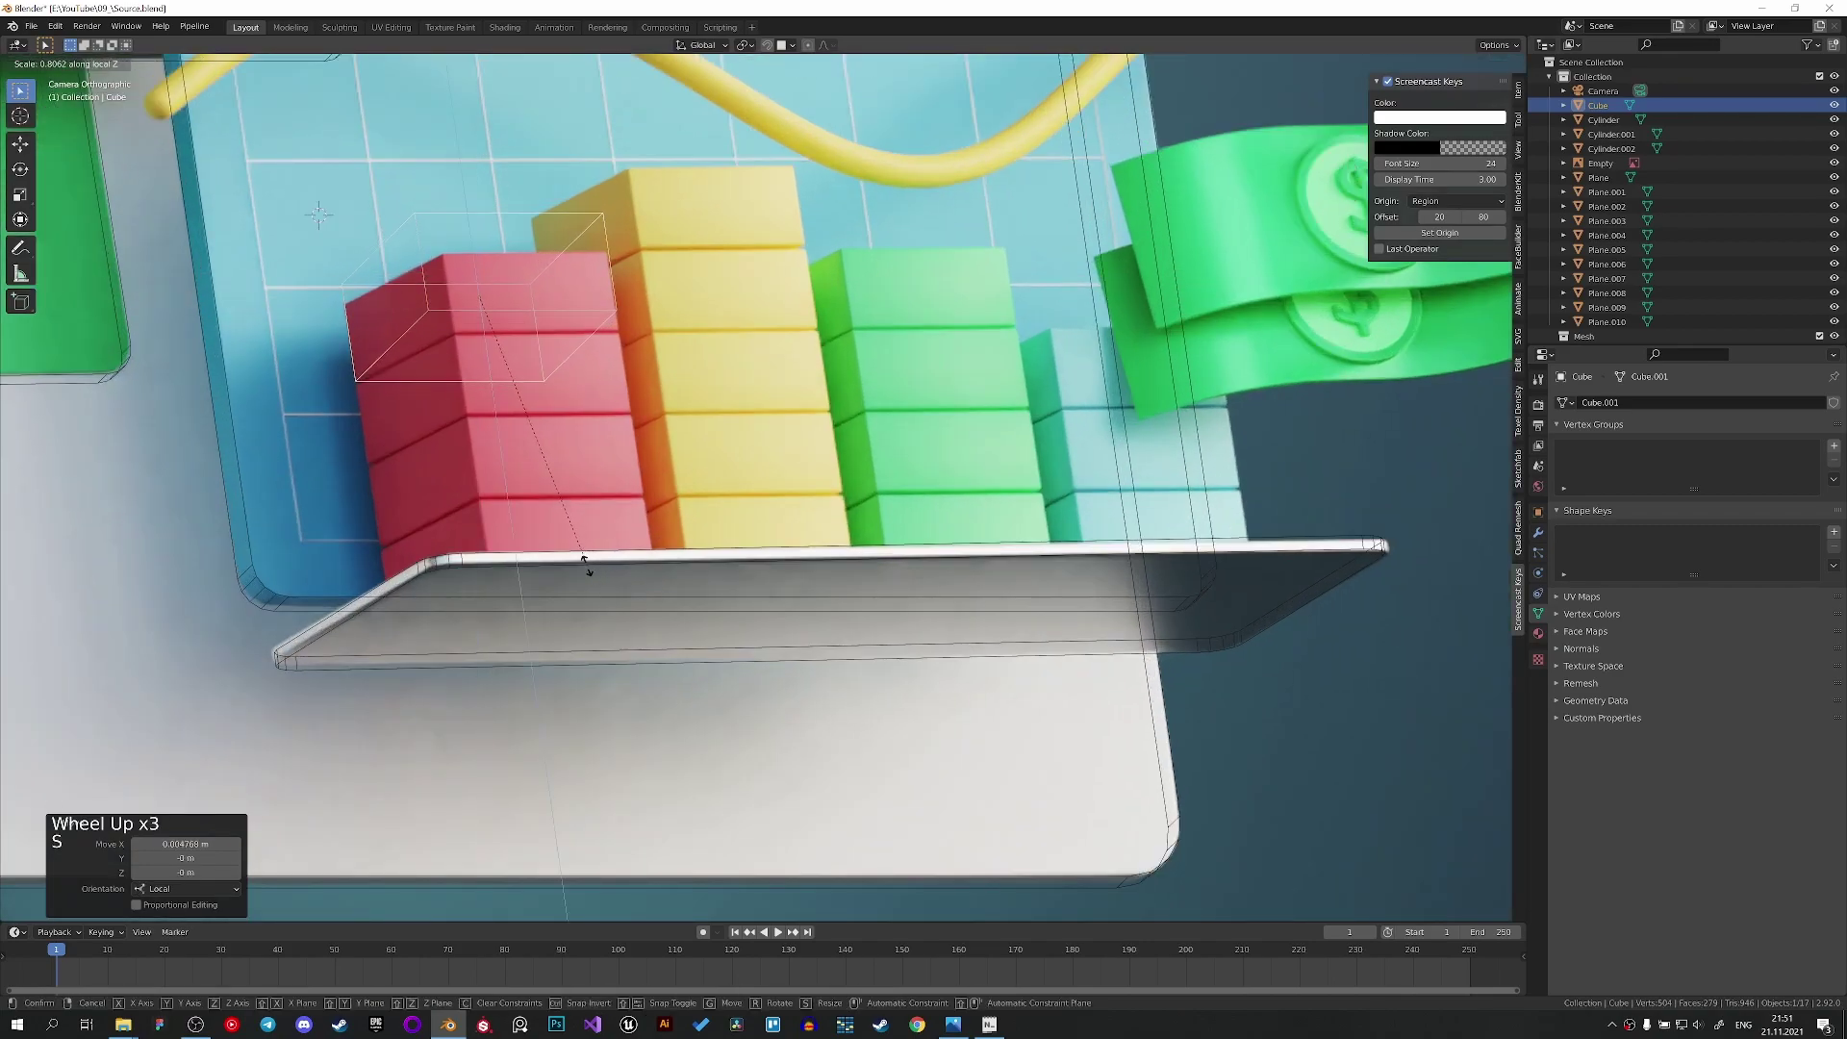
key("g")
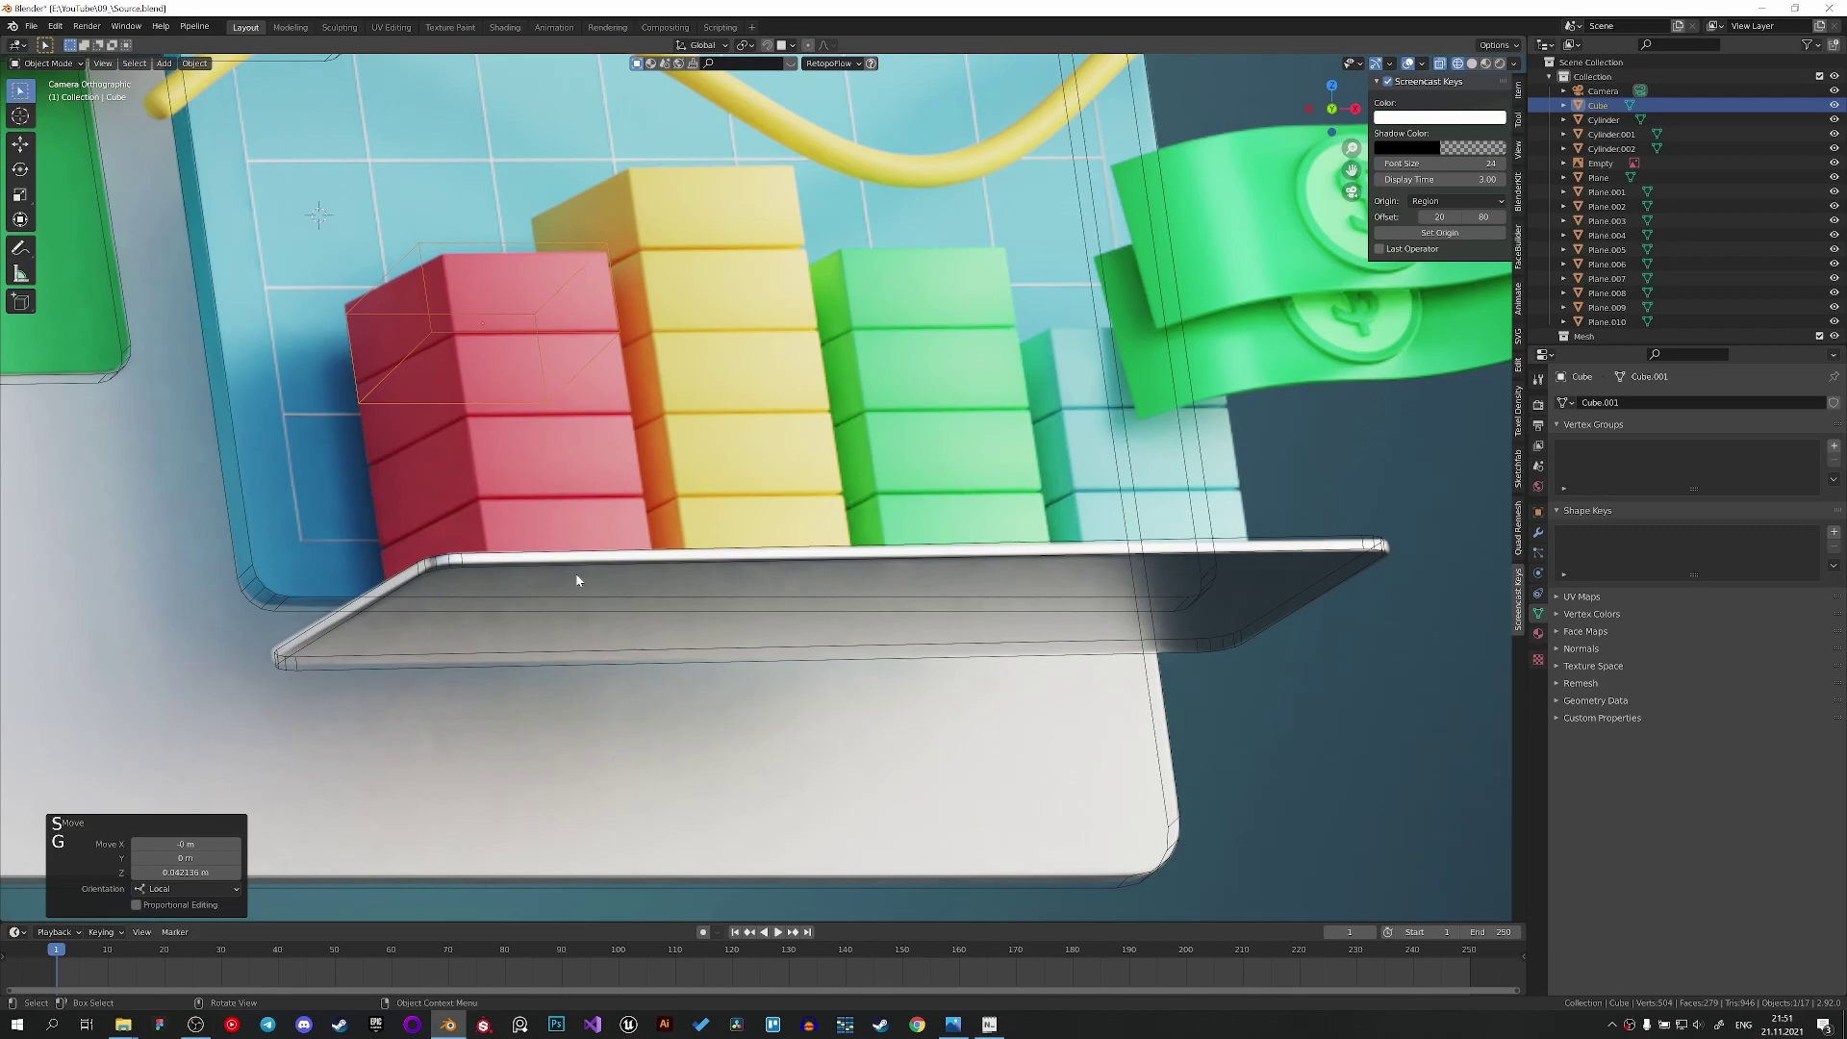
Inspect the cube in solid shading and copy values from the side panel.
middle_click(556, 523)
key("z")
scroll("down", 3)
scroll("up", 3)
left_click(880, 682)
key("ctrl+c")
key("ctrl+c")
left_click(880, 790)
middle_click(875, 769)
Recheck the cube in solid and rendered shading and rotate it square to the bar.
key("z")
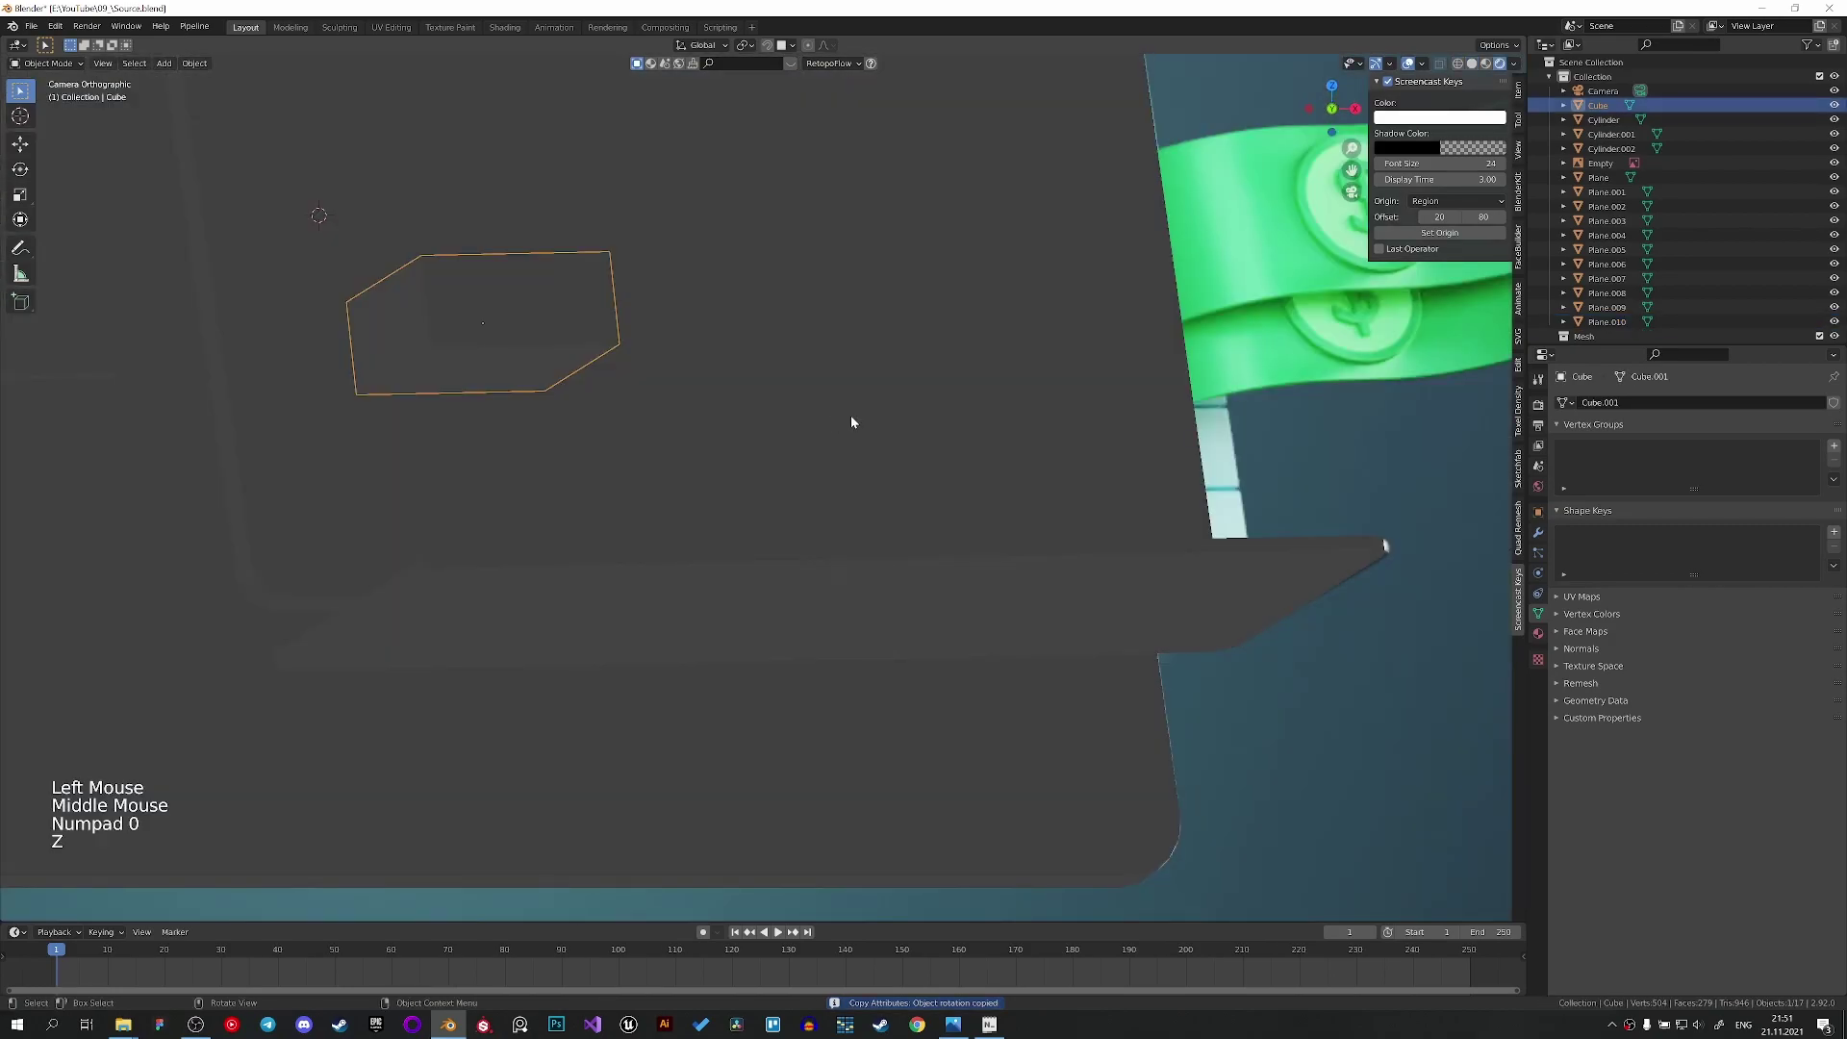
key("z")
middle_click(653, 454)
scroll("up", 3)
key("z")
key("z")
key("r")
key("r")
Resize the cube to fit the red bar's top block and nudge it along its height.
key("s")
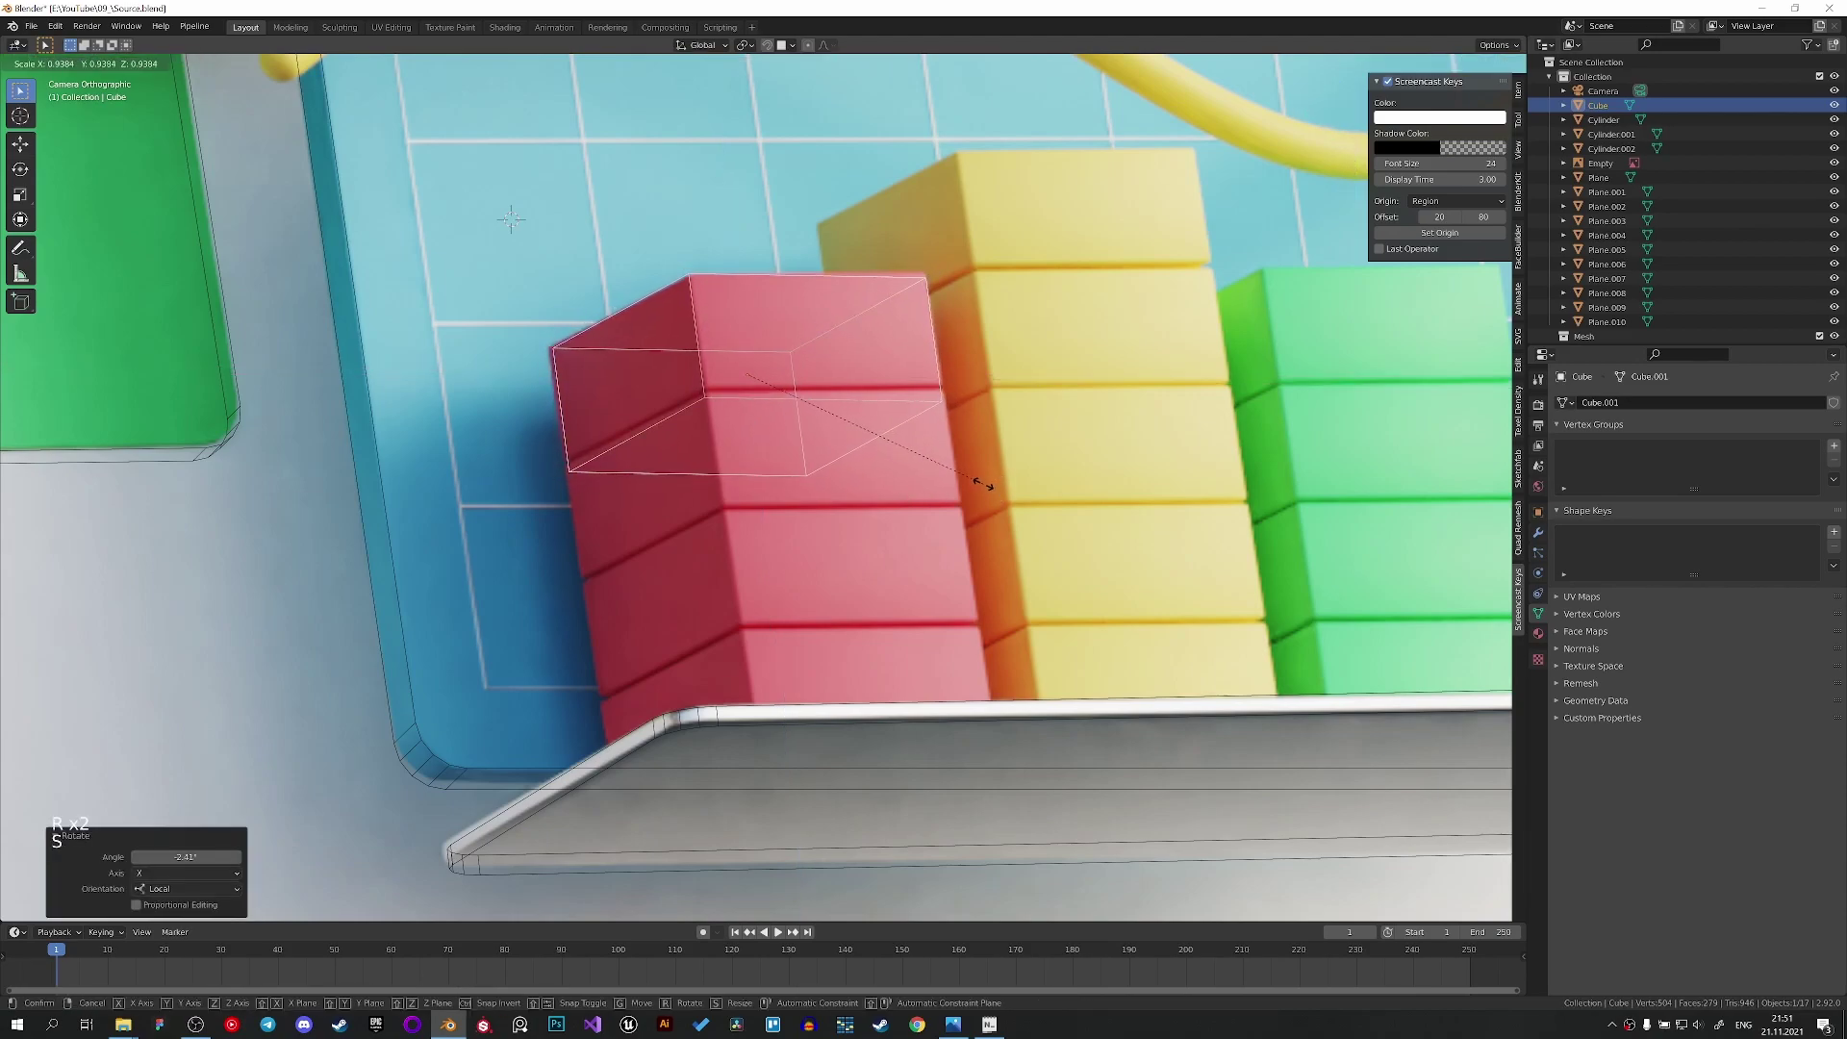
key("s")
key("g")
key("s")
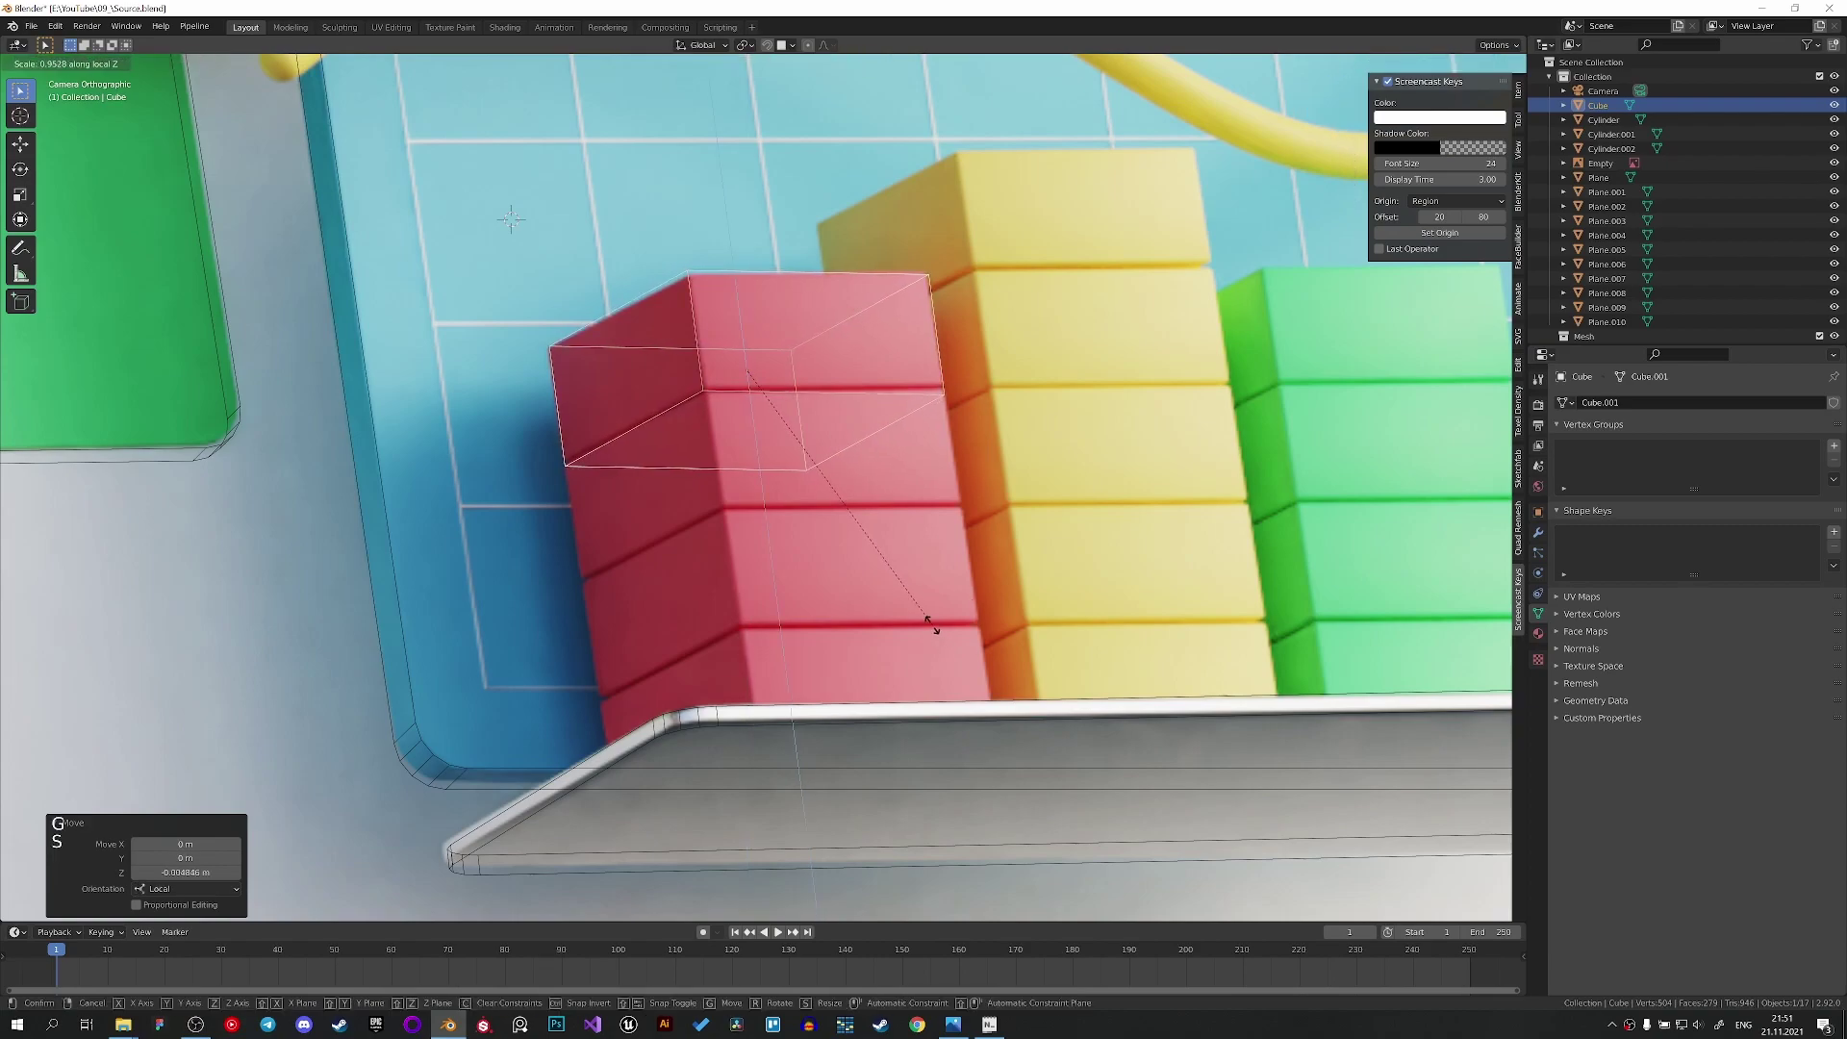
key("g")
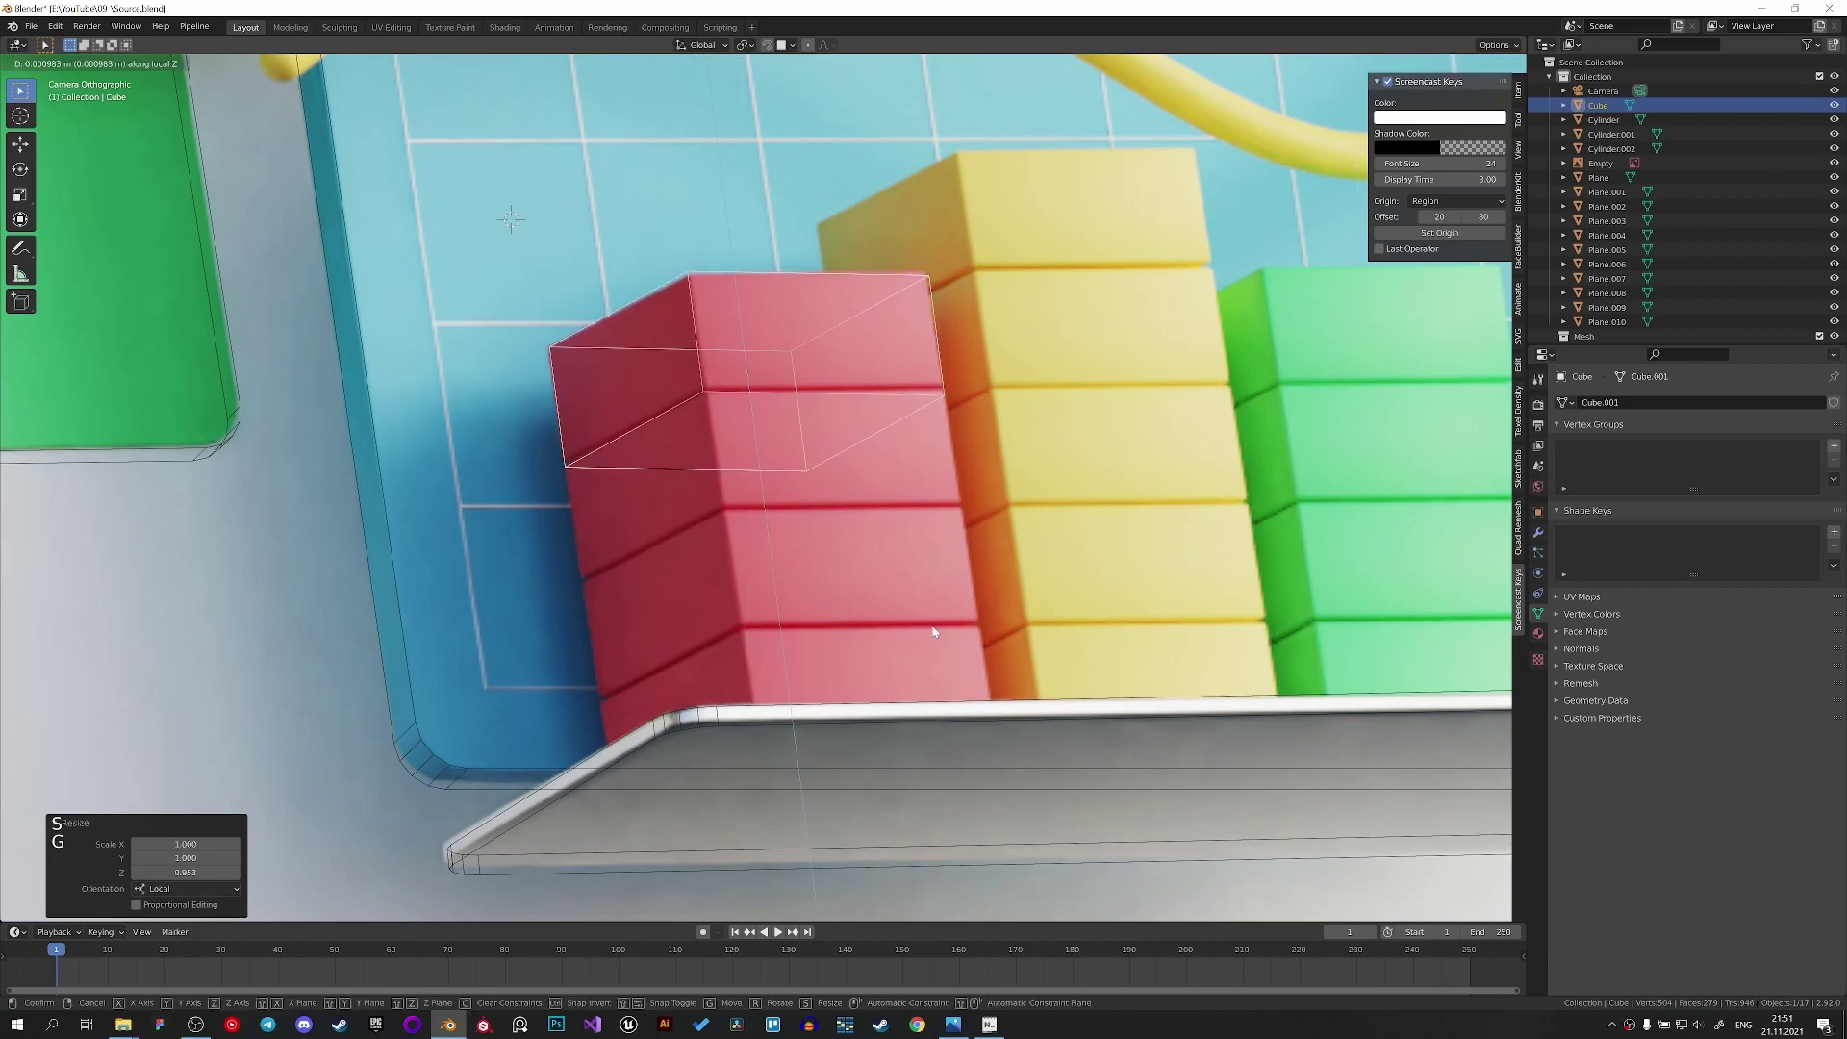
middle_click(707, 465)
scroll("down", 3)
key("z")
middle_click(782, 682)
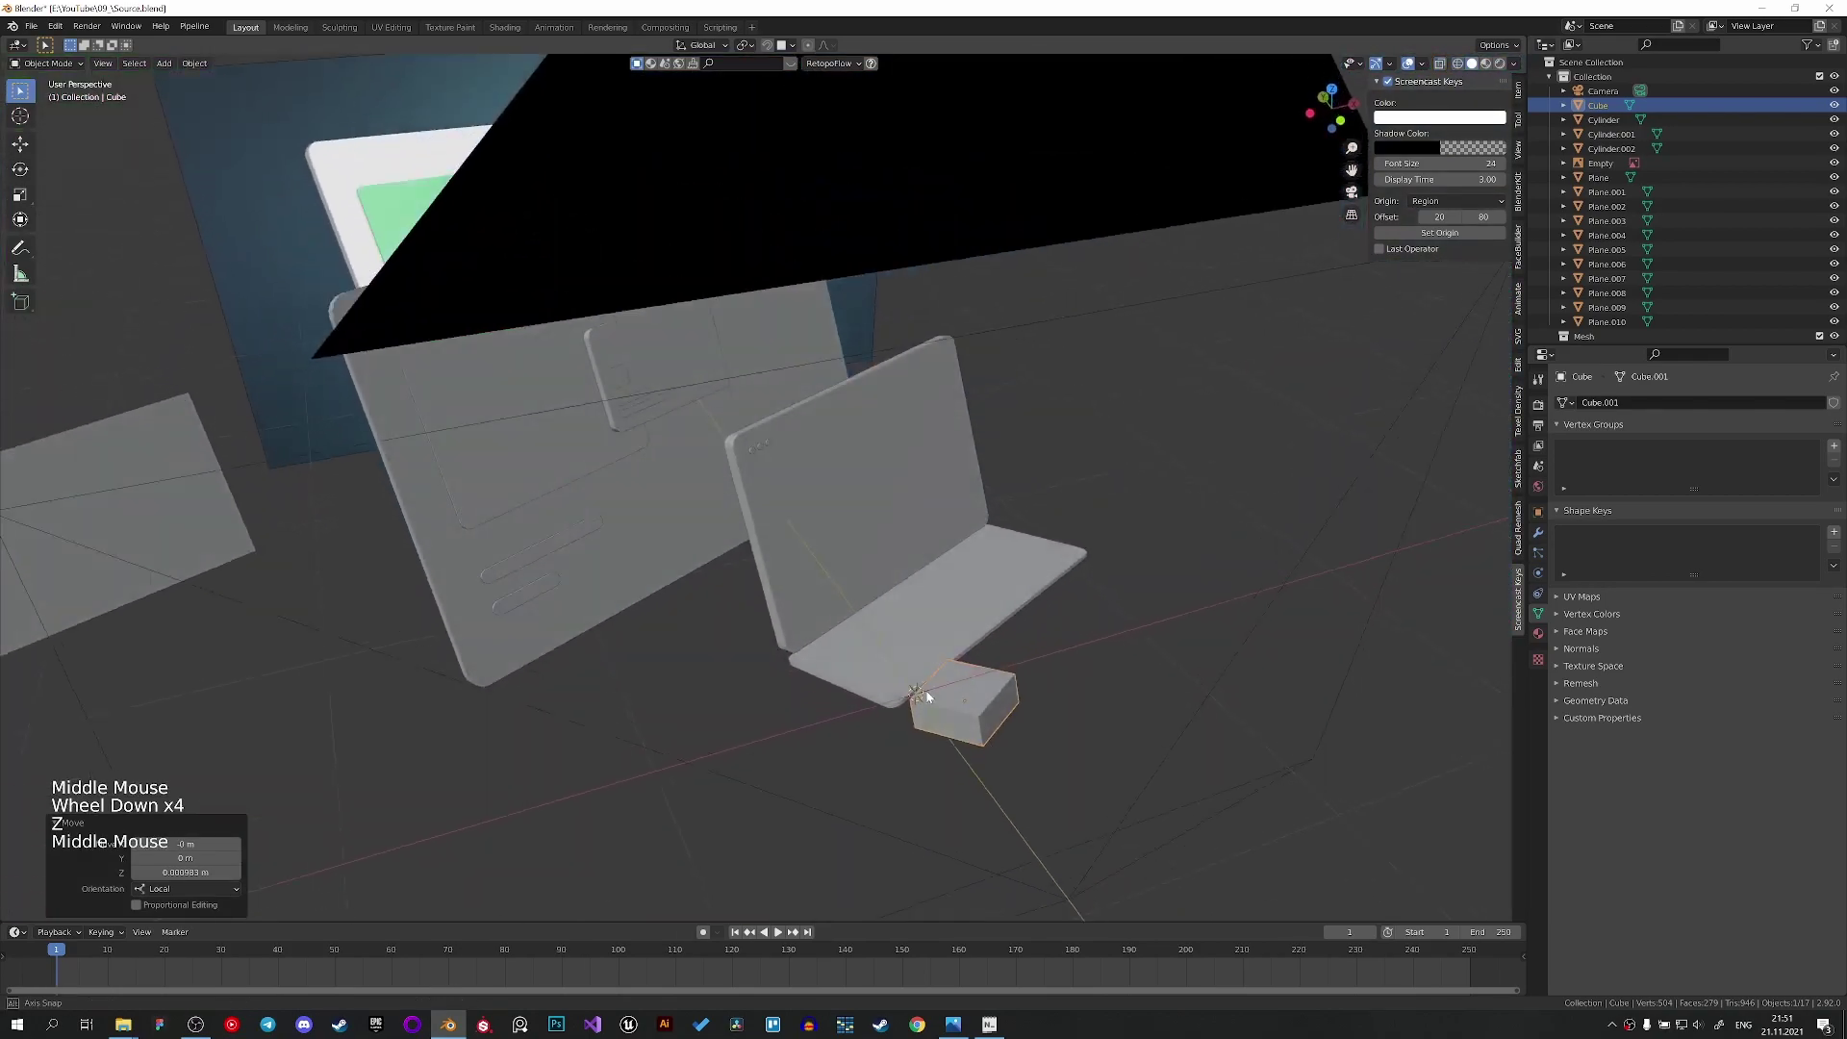
Copy the chart tray's rotation onto the new cube and check it through the camera.
middle_click(800, 720)
left_click(640, 672)
key("ctrl+c")
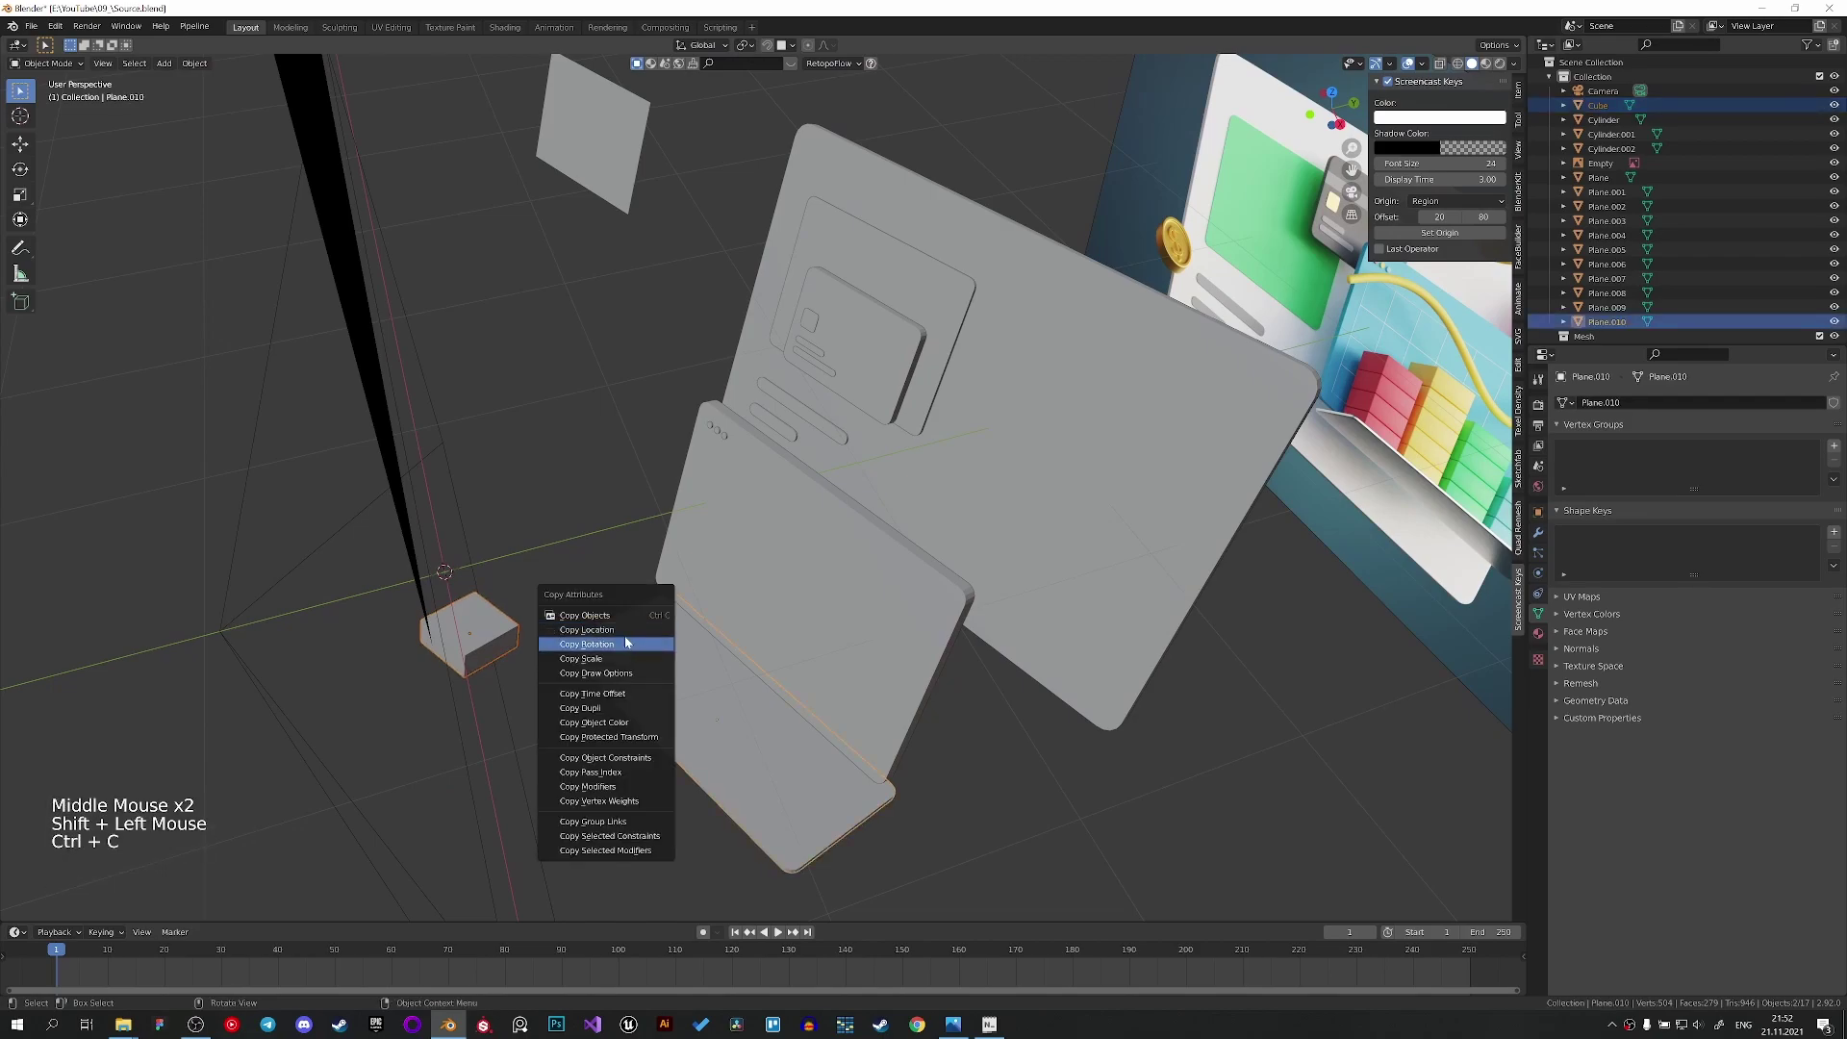
left_click(724, 713)
middle_click(791, 735)
key("KP_0")
scroll("down", 3)
Rotate, move and scale the cube to sit over the red bar's top block in rendered view.
key("r")
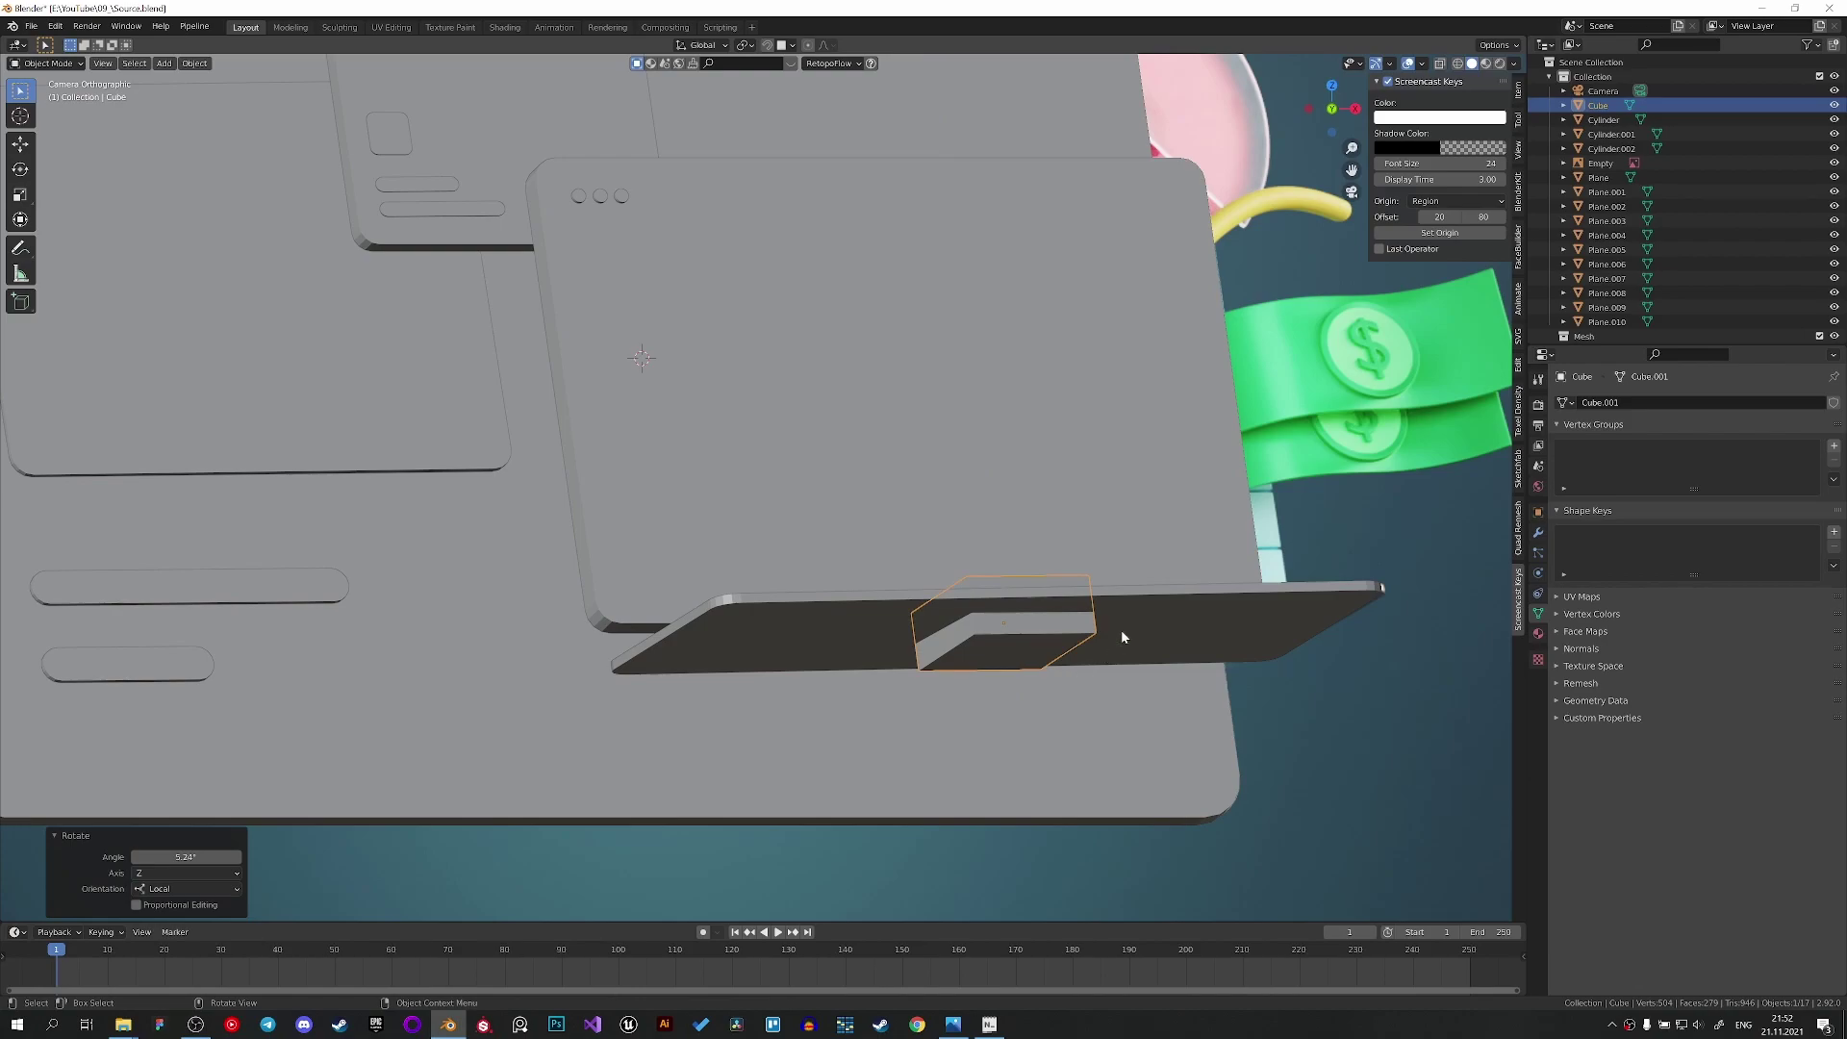
key("z")
key("g")
scroll("up", 3)
key("g")
key("s")
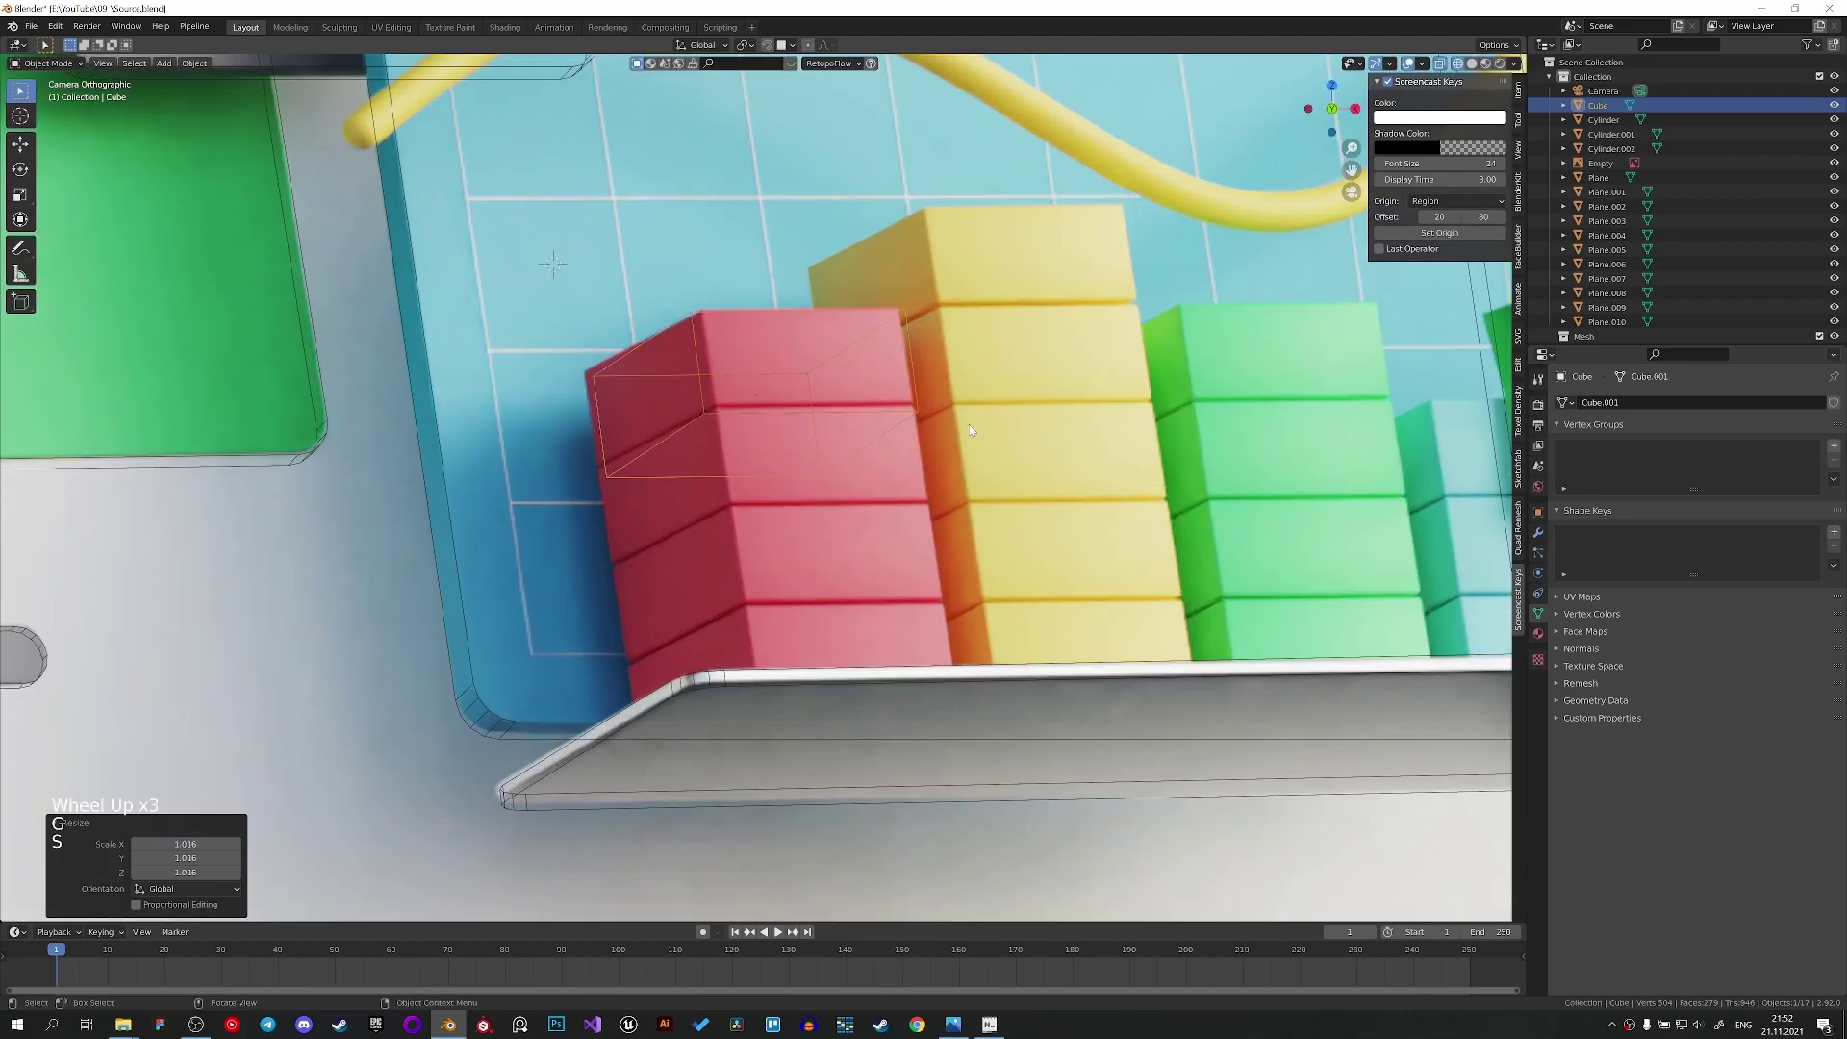
key("g")
key("s")
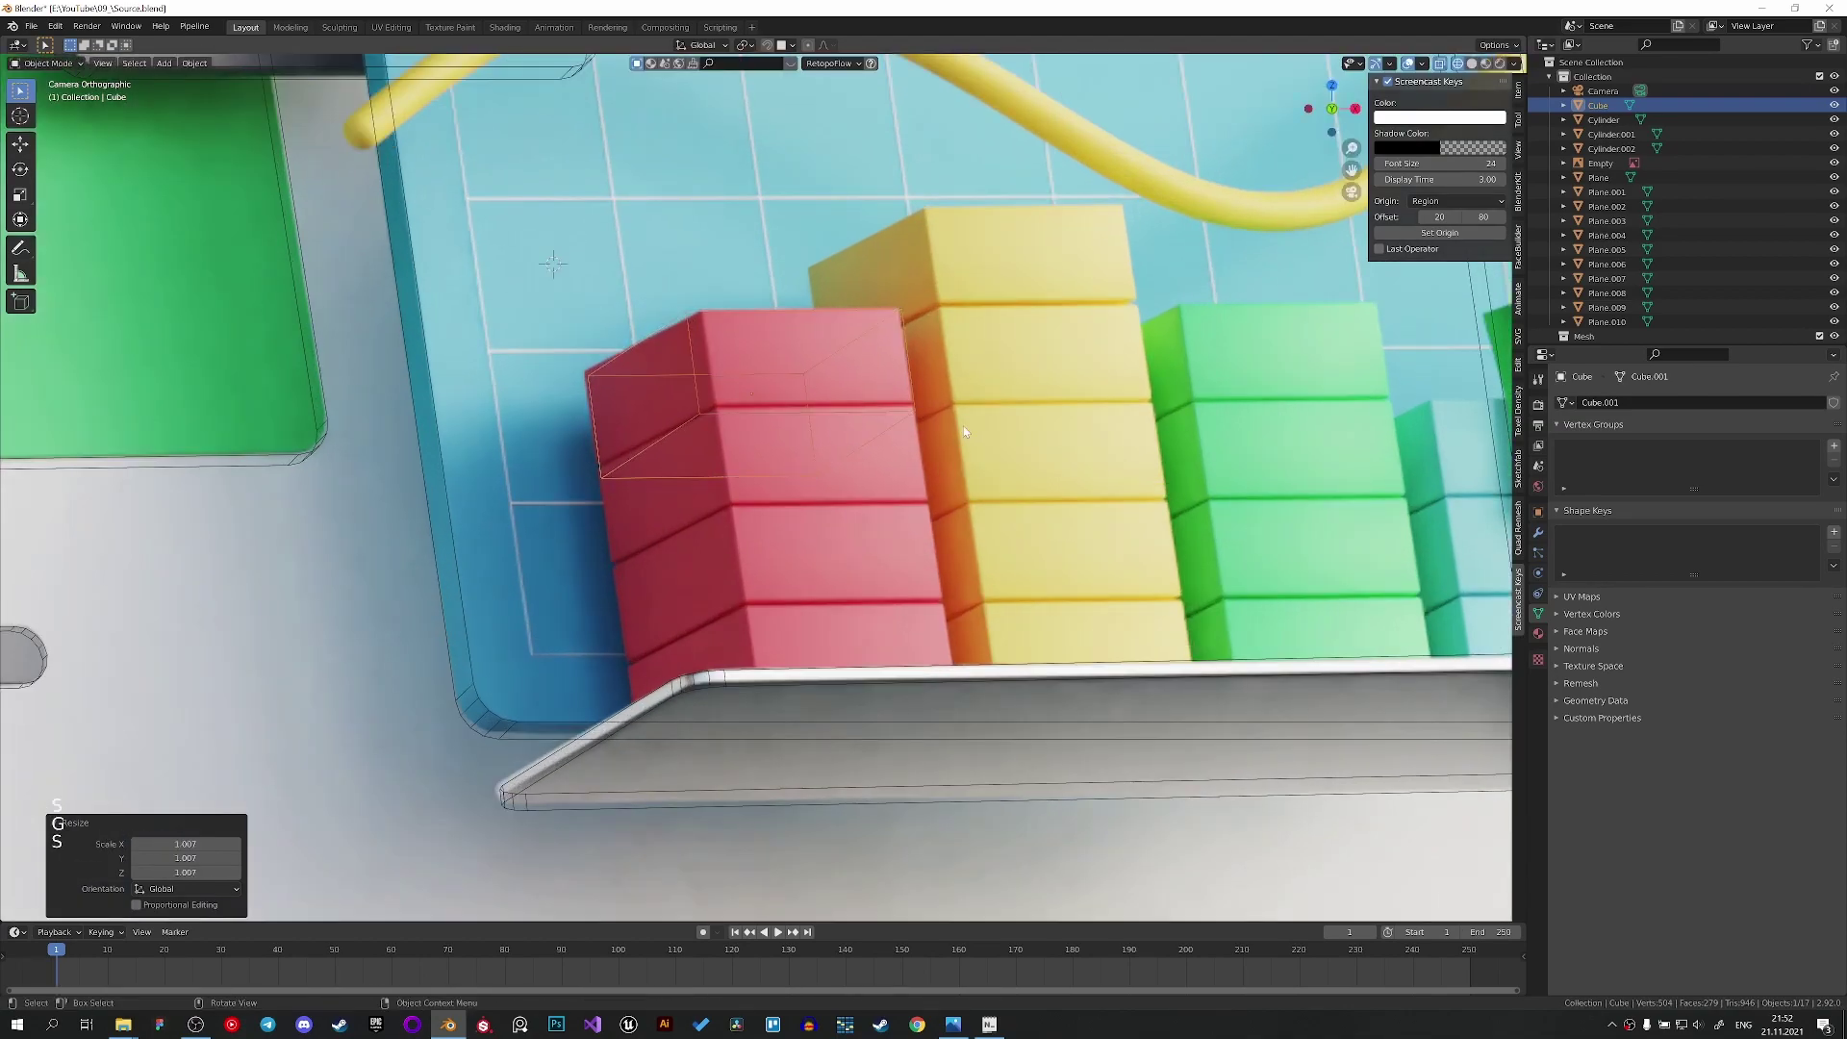
key("g")
key("z")
scroll("down", 3)
scroll("down", 3)
key("Tab")
scroll("up", 3)
key("Tab")
Apply the cube's scale so its transforms are clean for bevelling.
key("z")
key("Tab")
scroll("up", 3)
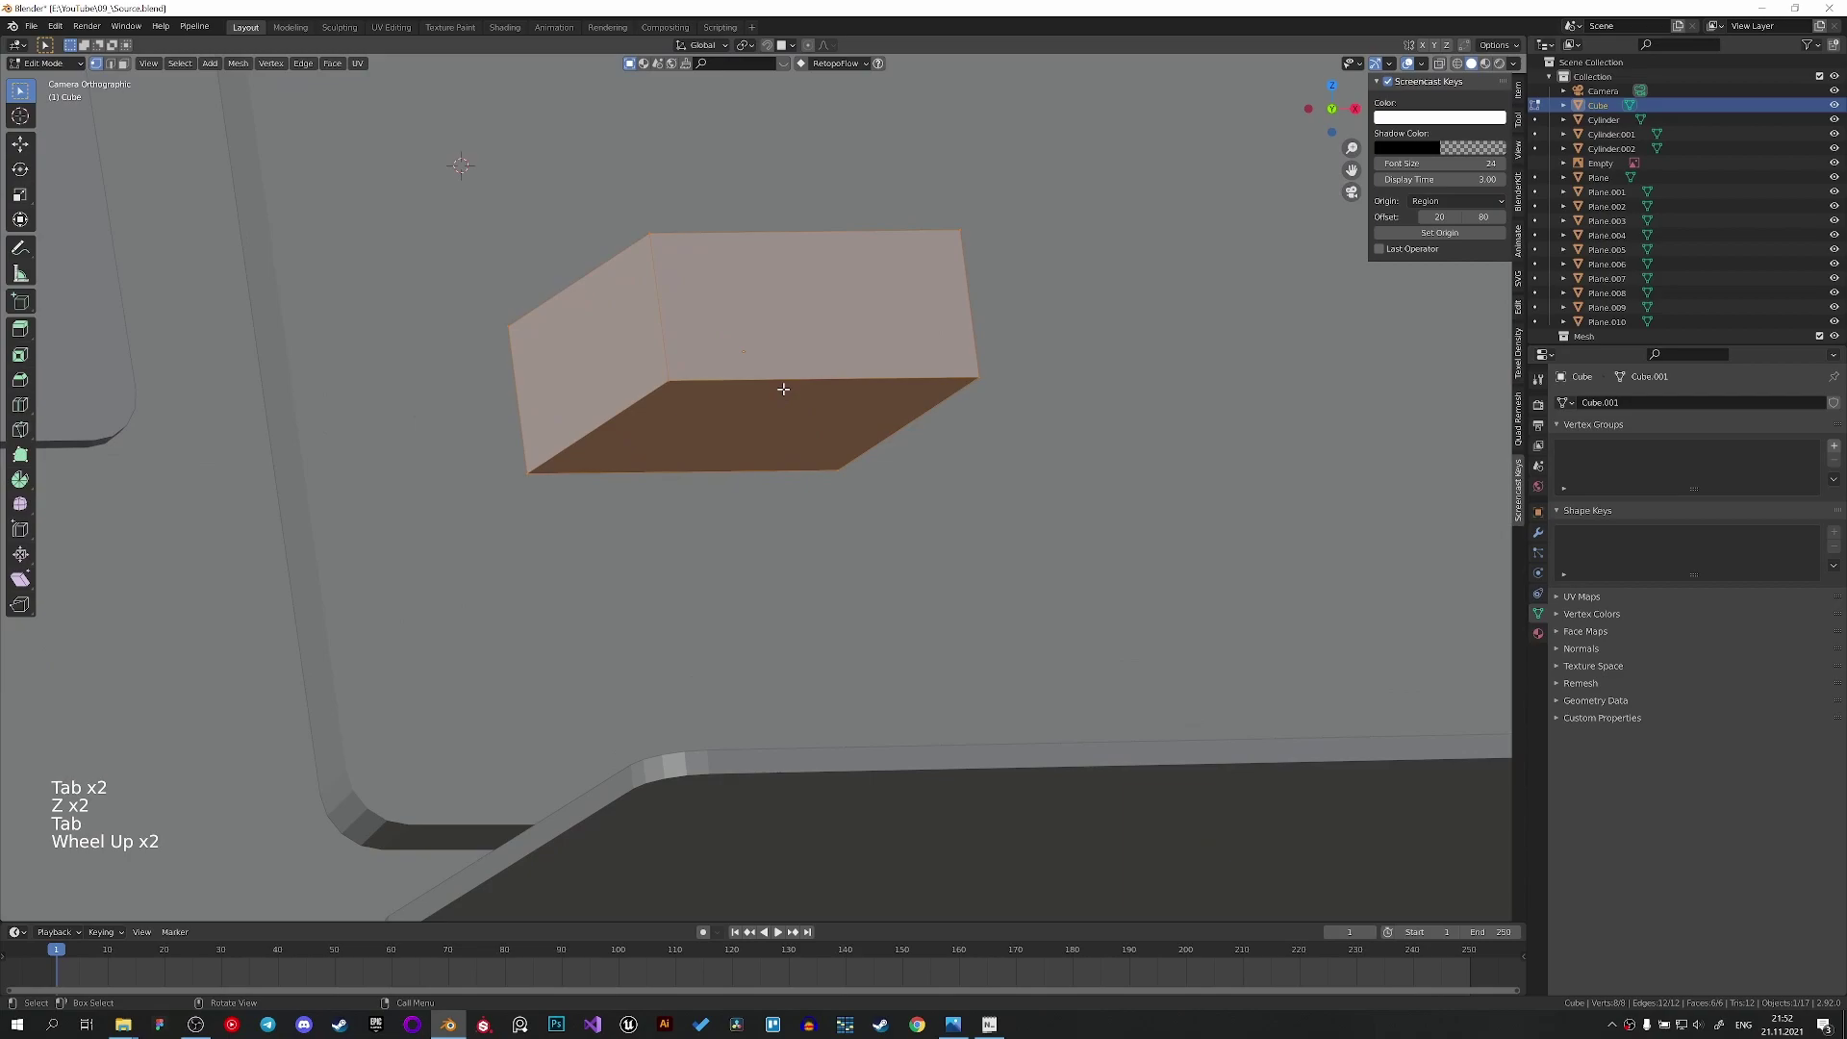
key("ctrl+a")
key("Tab")
key("ctrl+a")
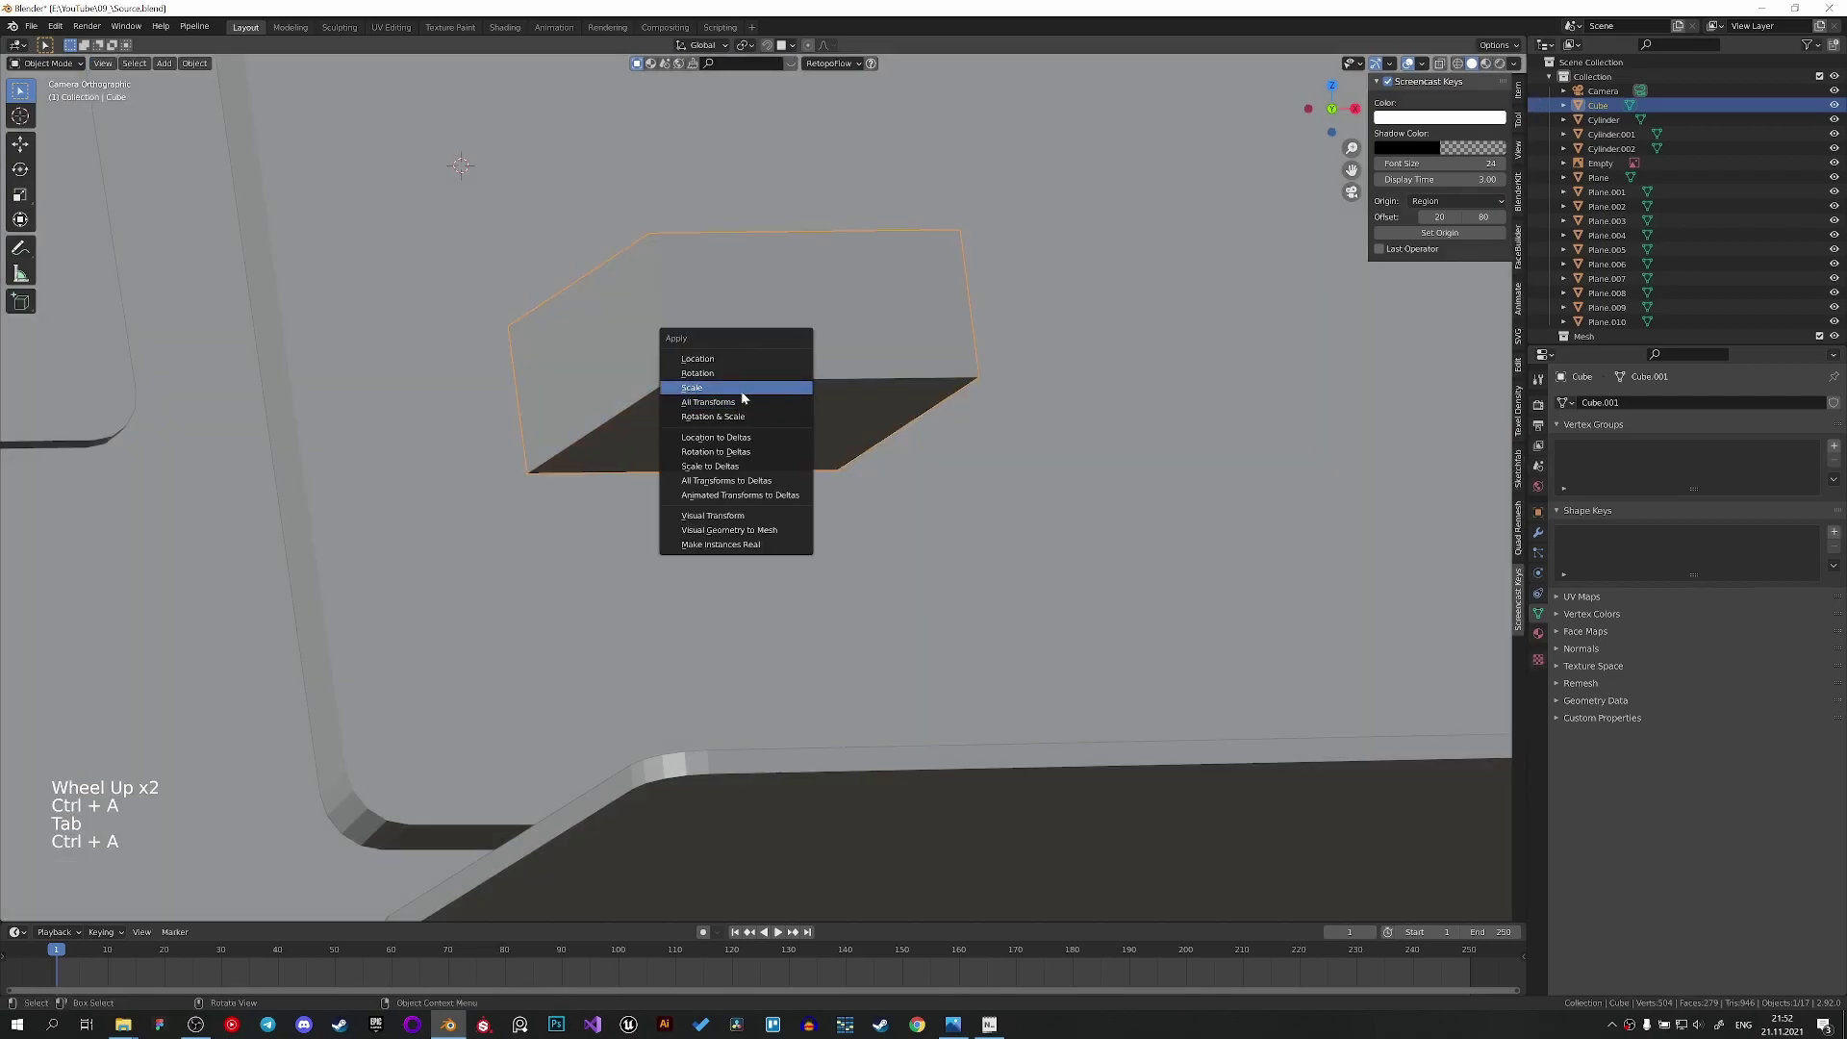
key("Tab")
Bevel the cube's edges and shade it smooth with auto smoothing.
key("ctrl+b")
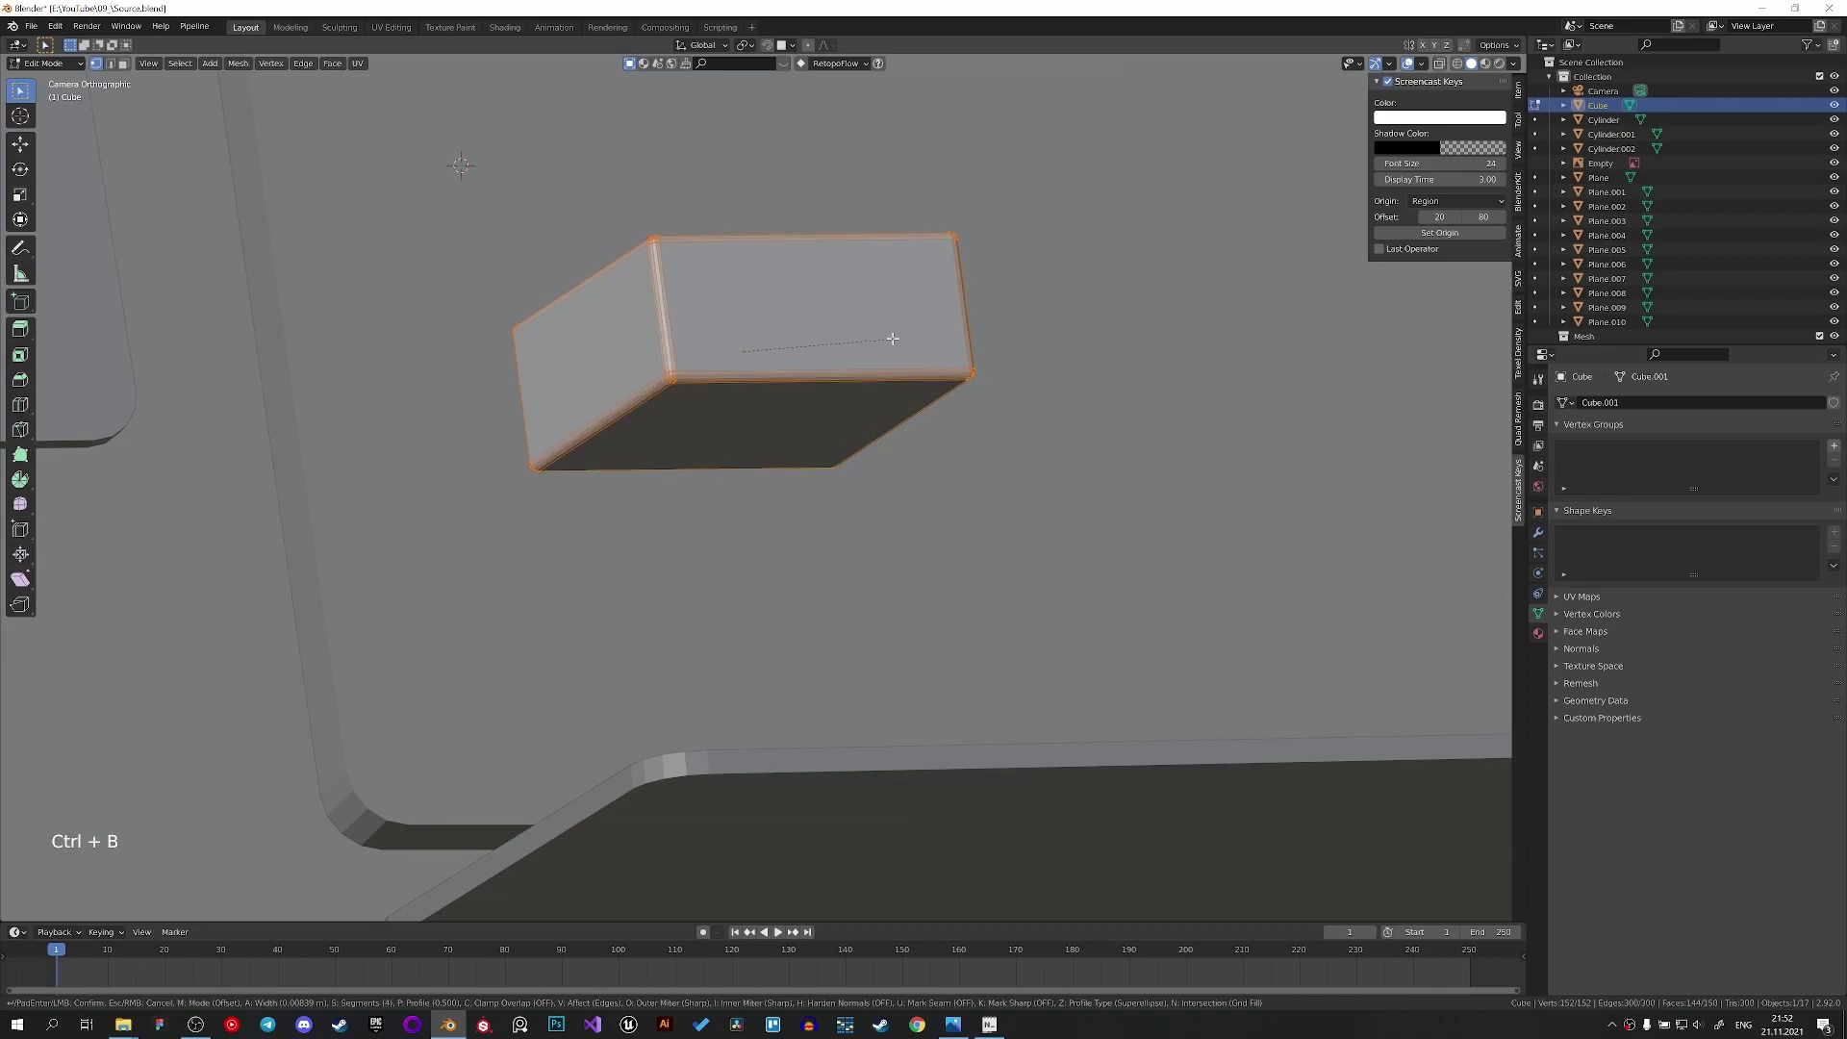
key("Tab")
right_click(874, 339)
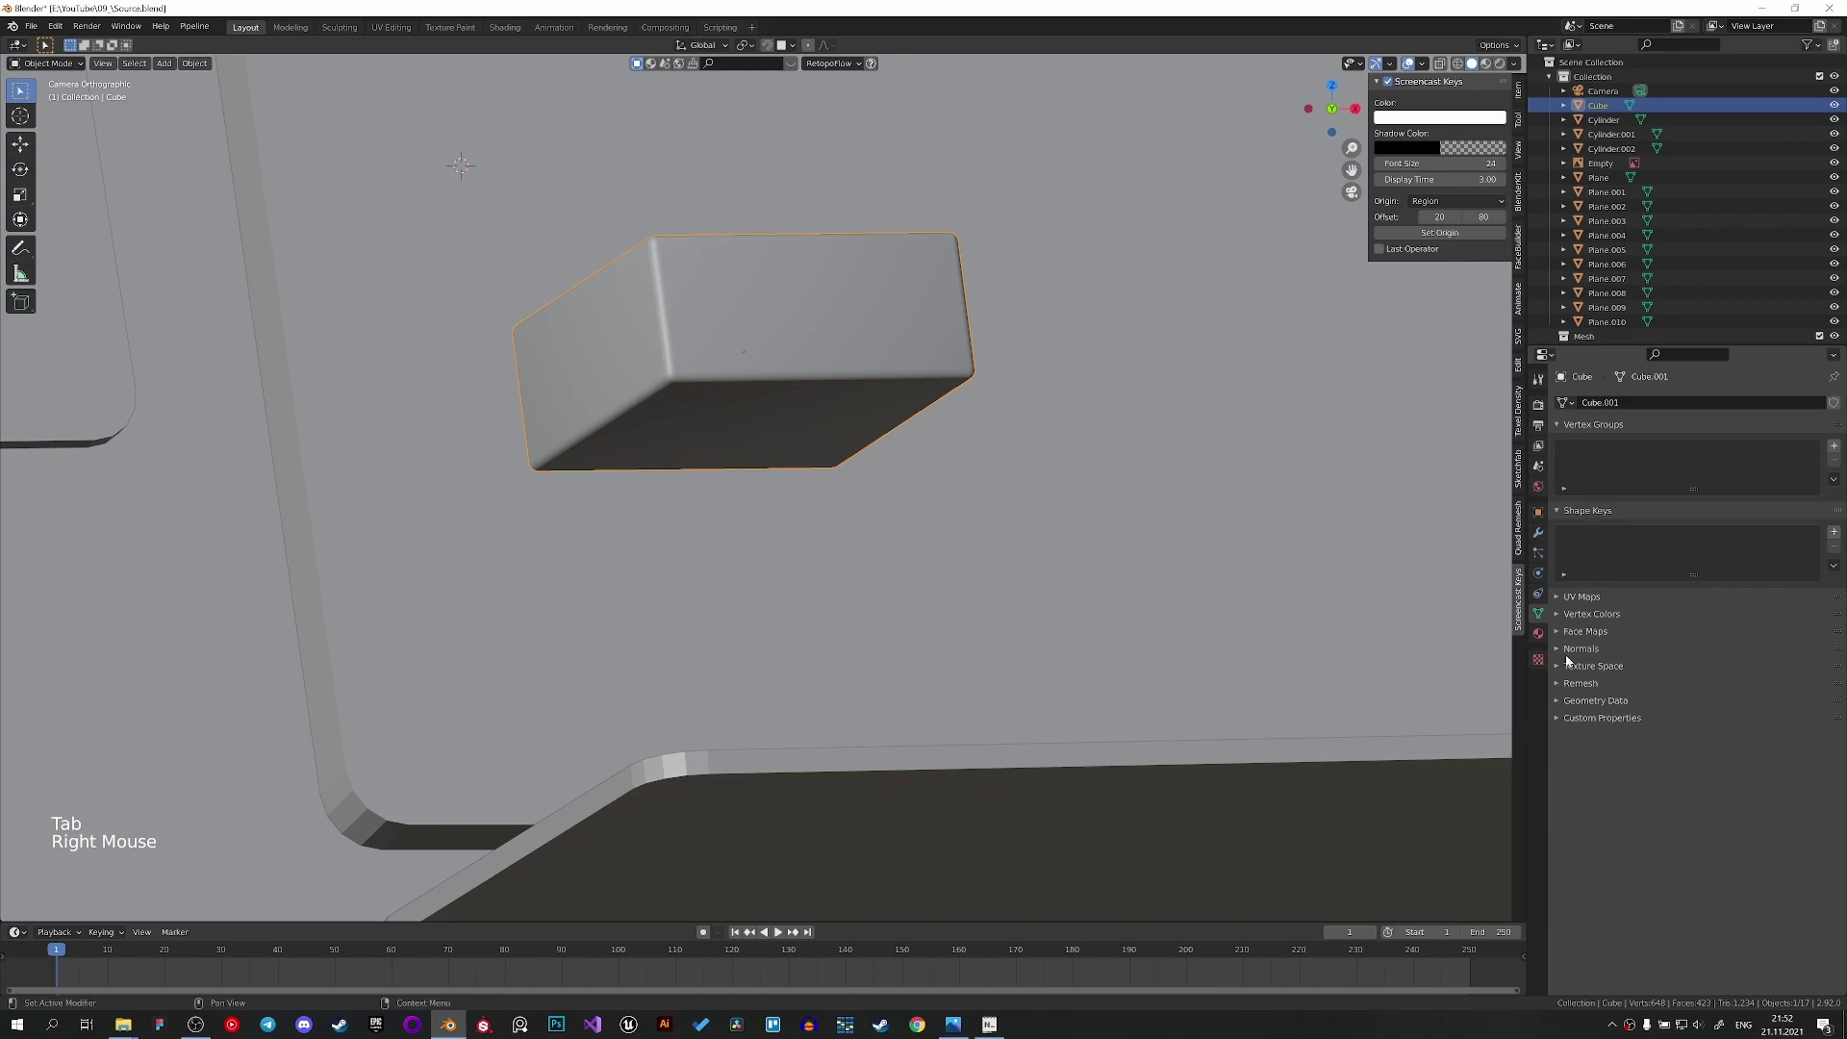
left_click(1564, 652)
left_click(1676, 678)
scroll("down", 3)
Duplicate the block geometry along Z to build a stack of four rounded blocks.
key("Tab")
key("a")
key("shift+d")
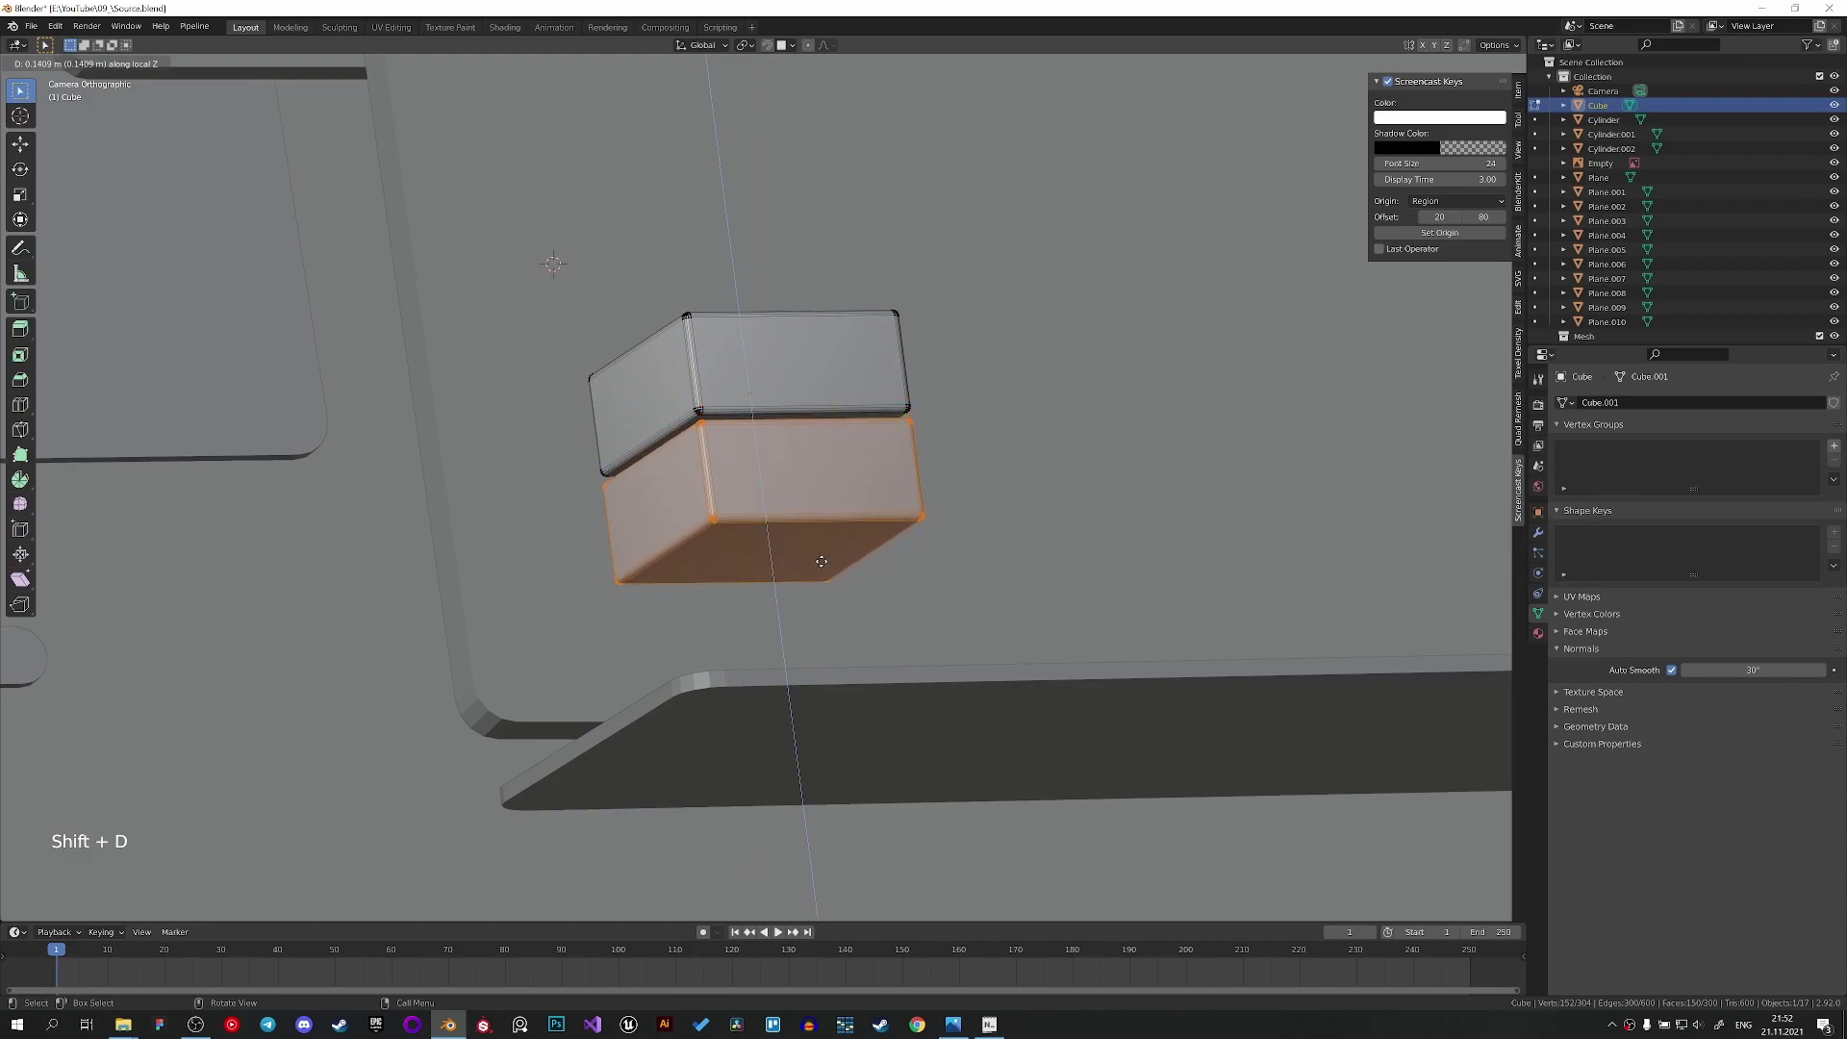
key("z")
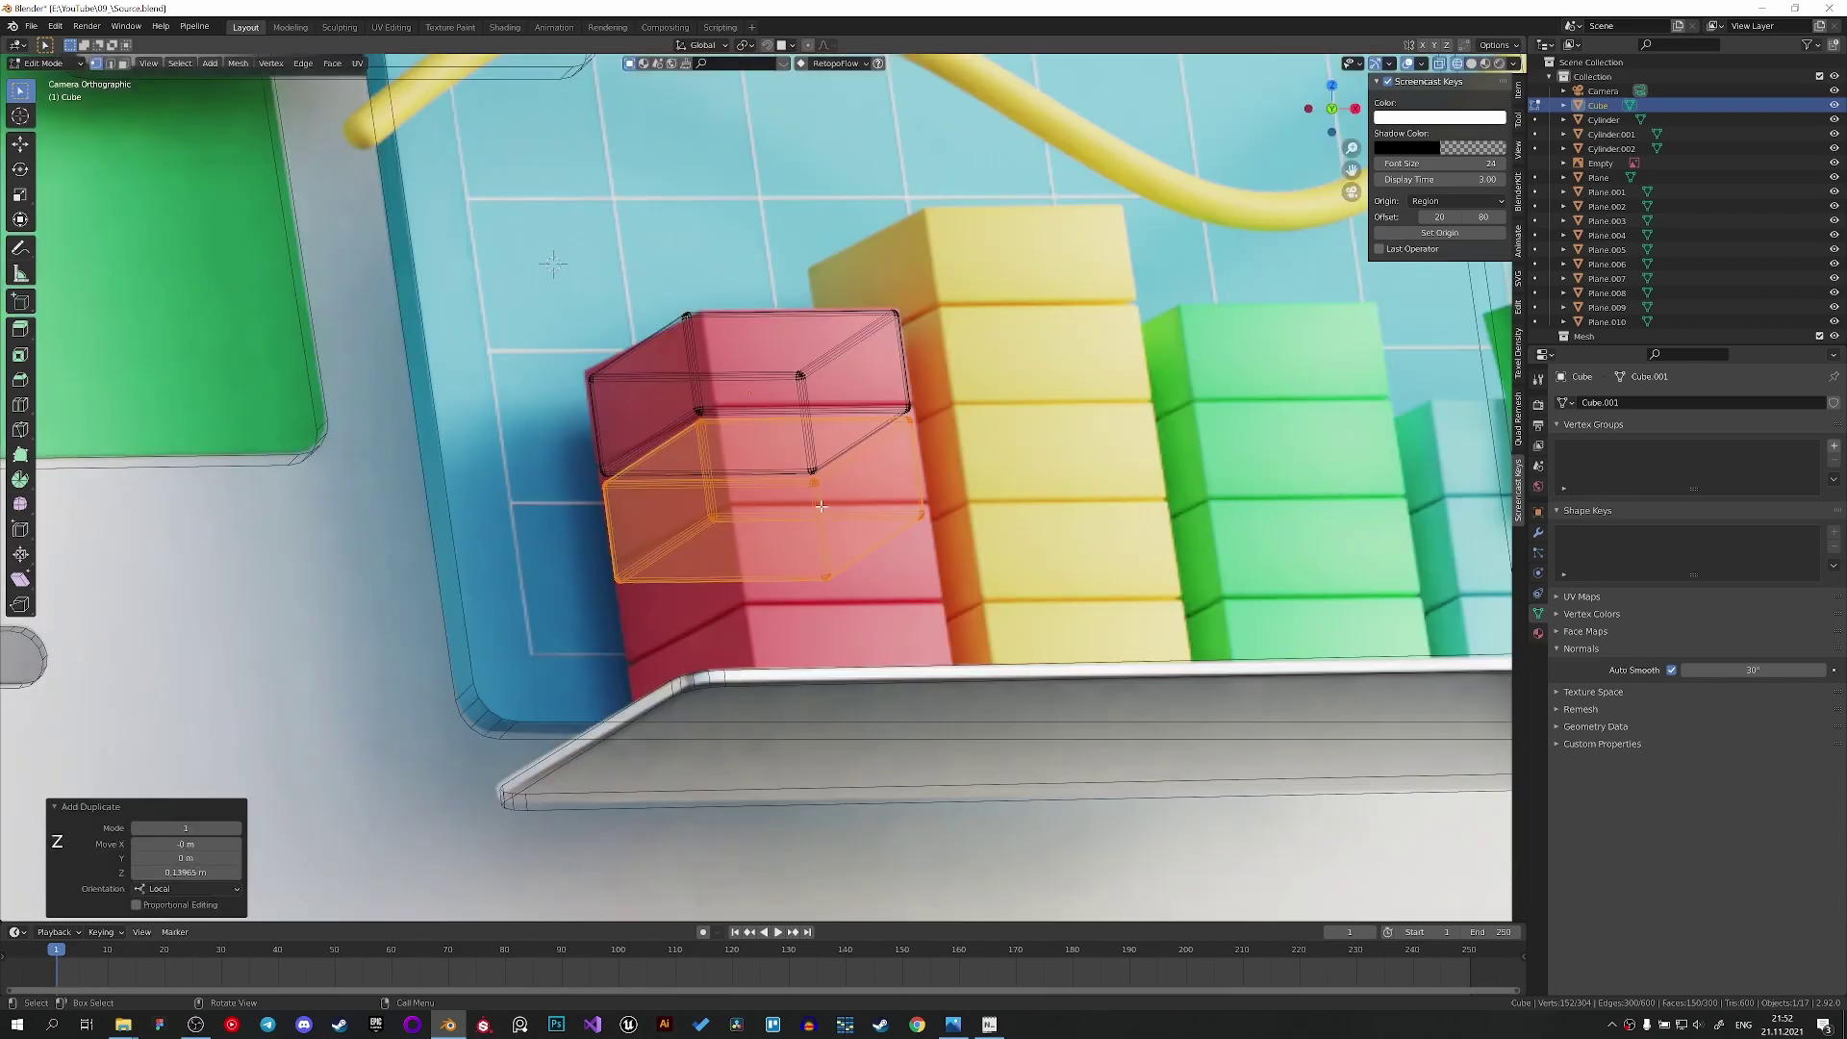
scroll("up", 3)
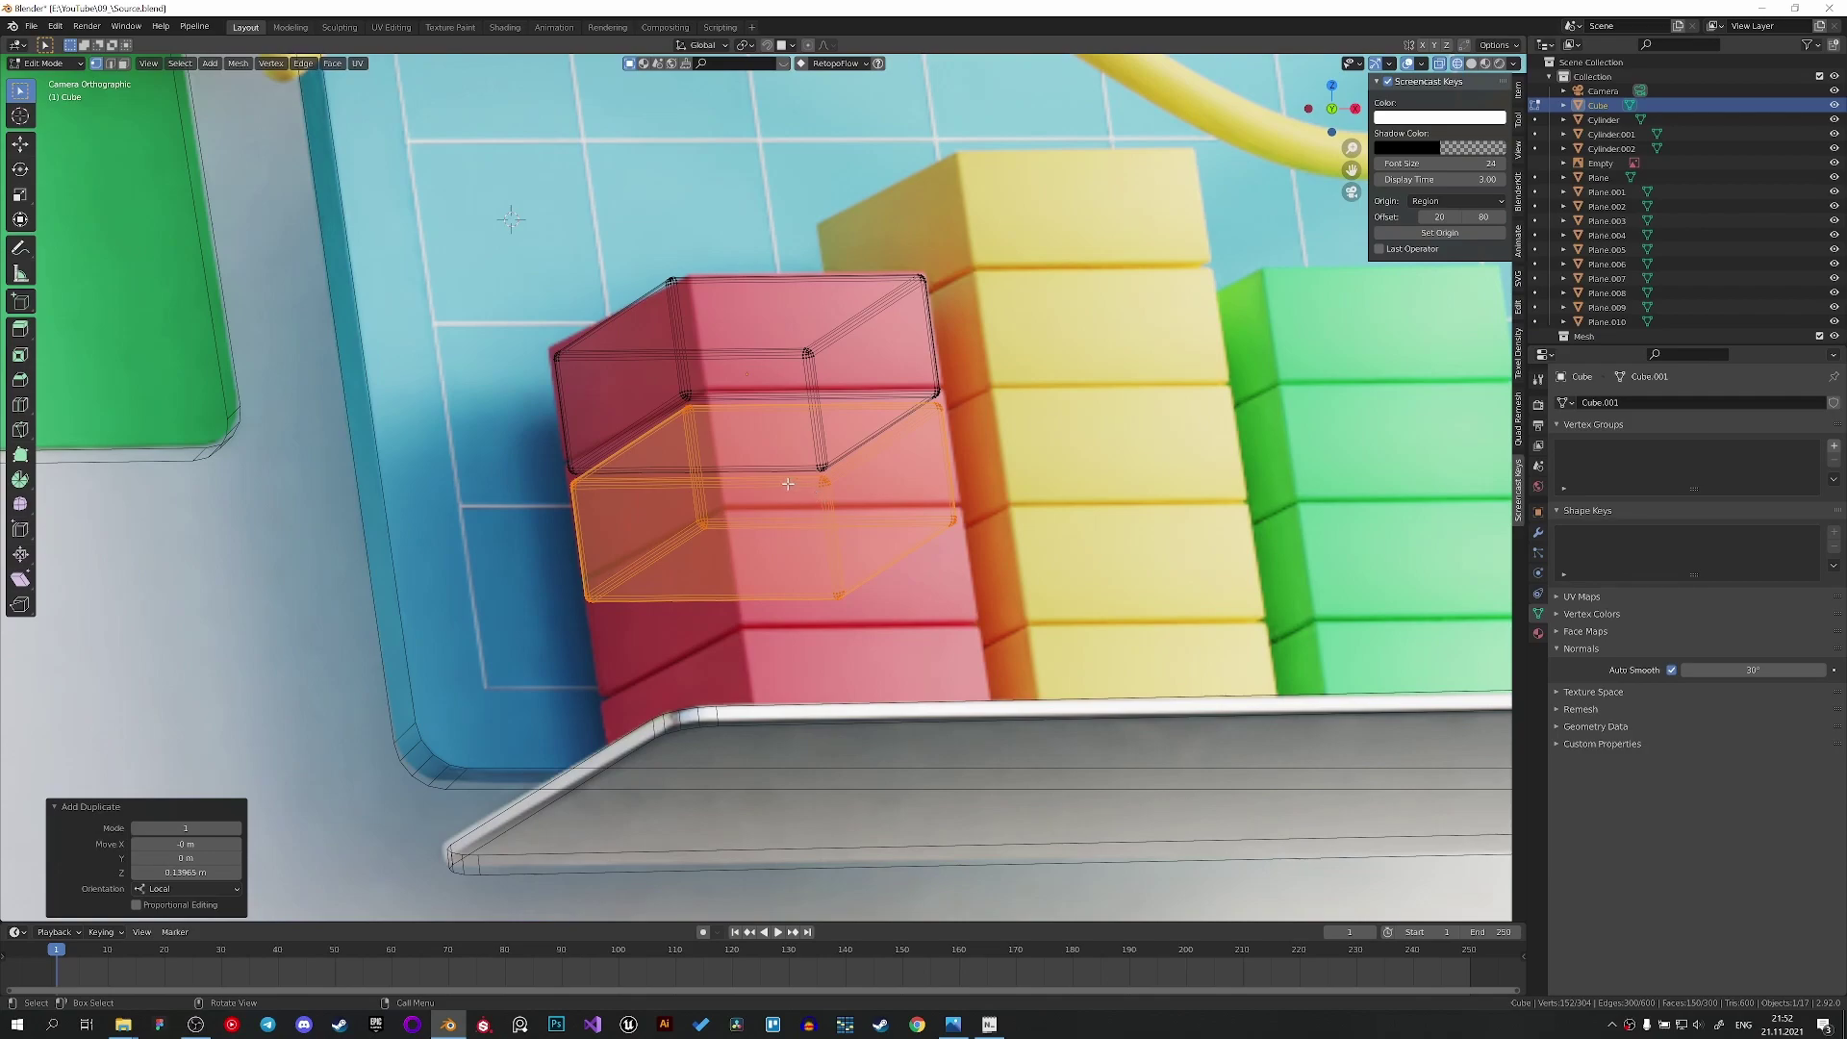
key("shift+d")
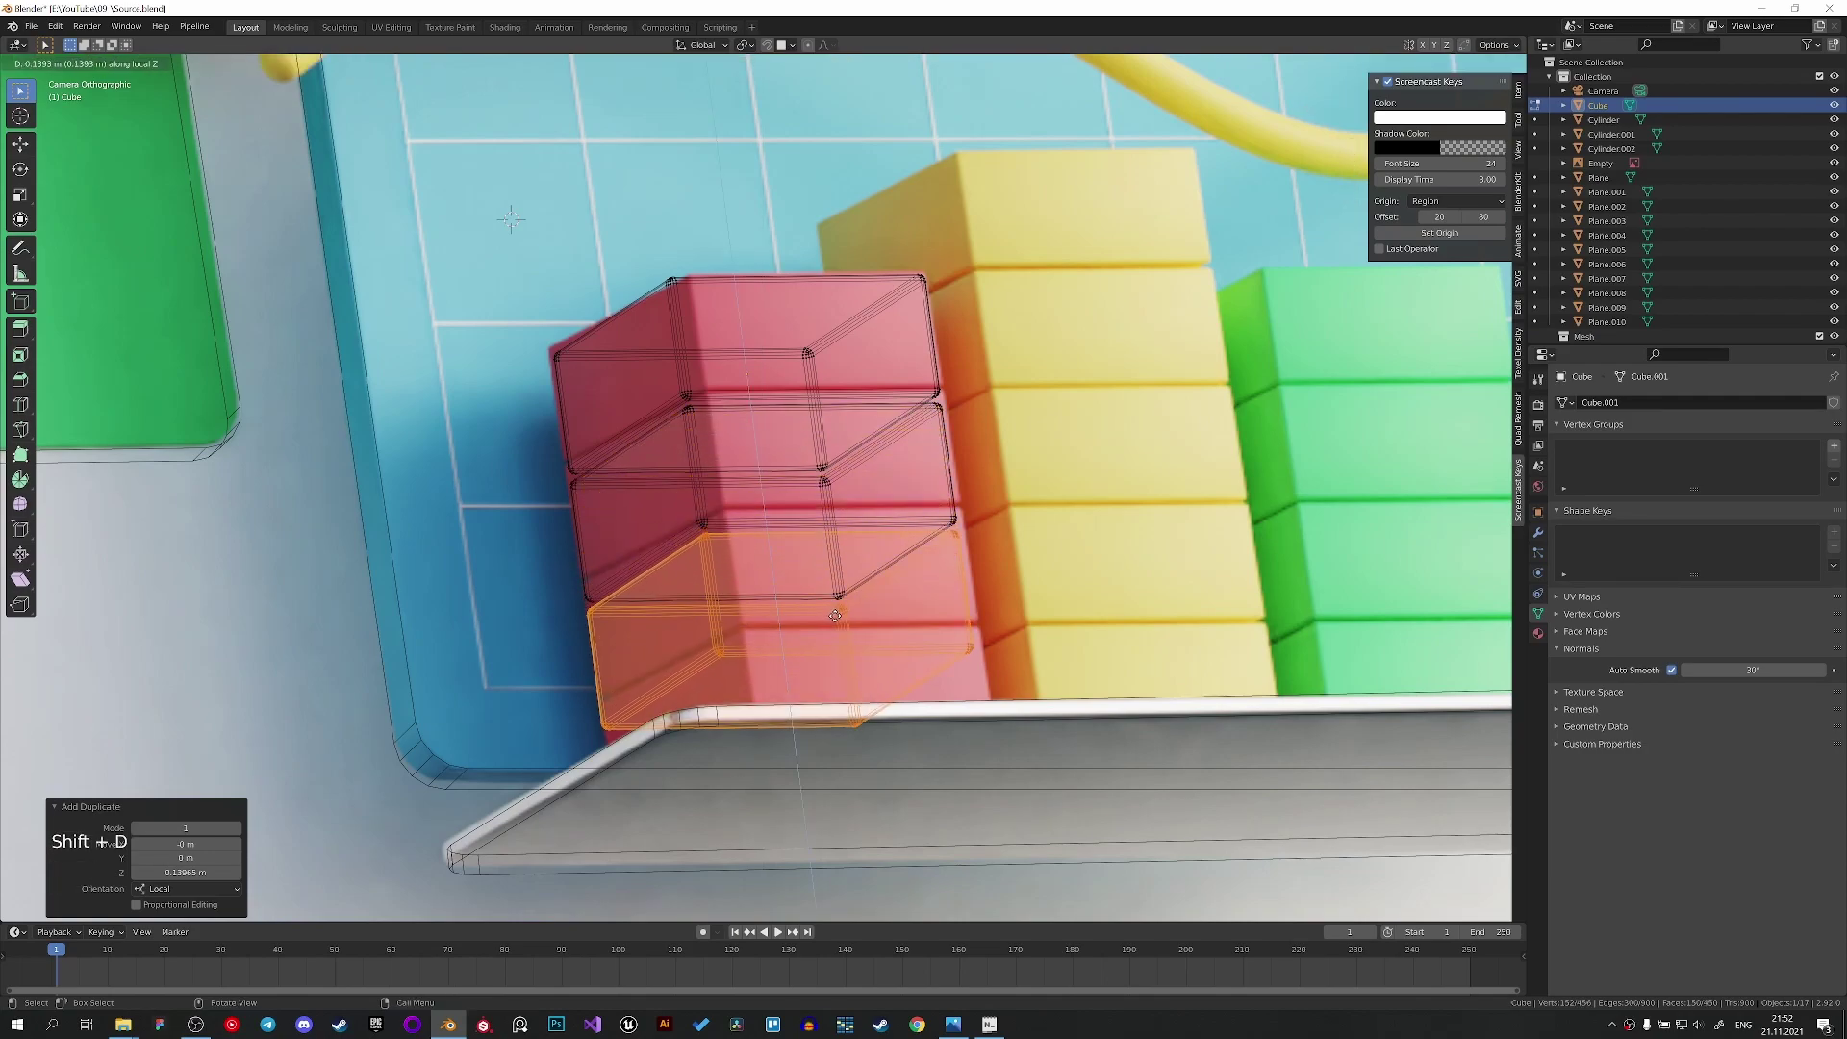
key("z")
key("z")
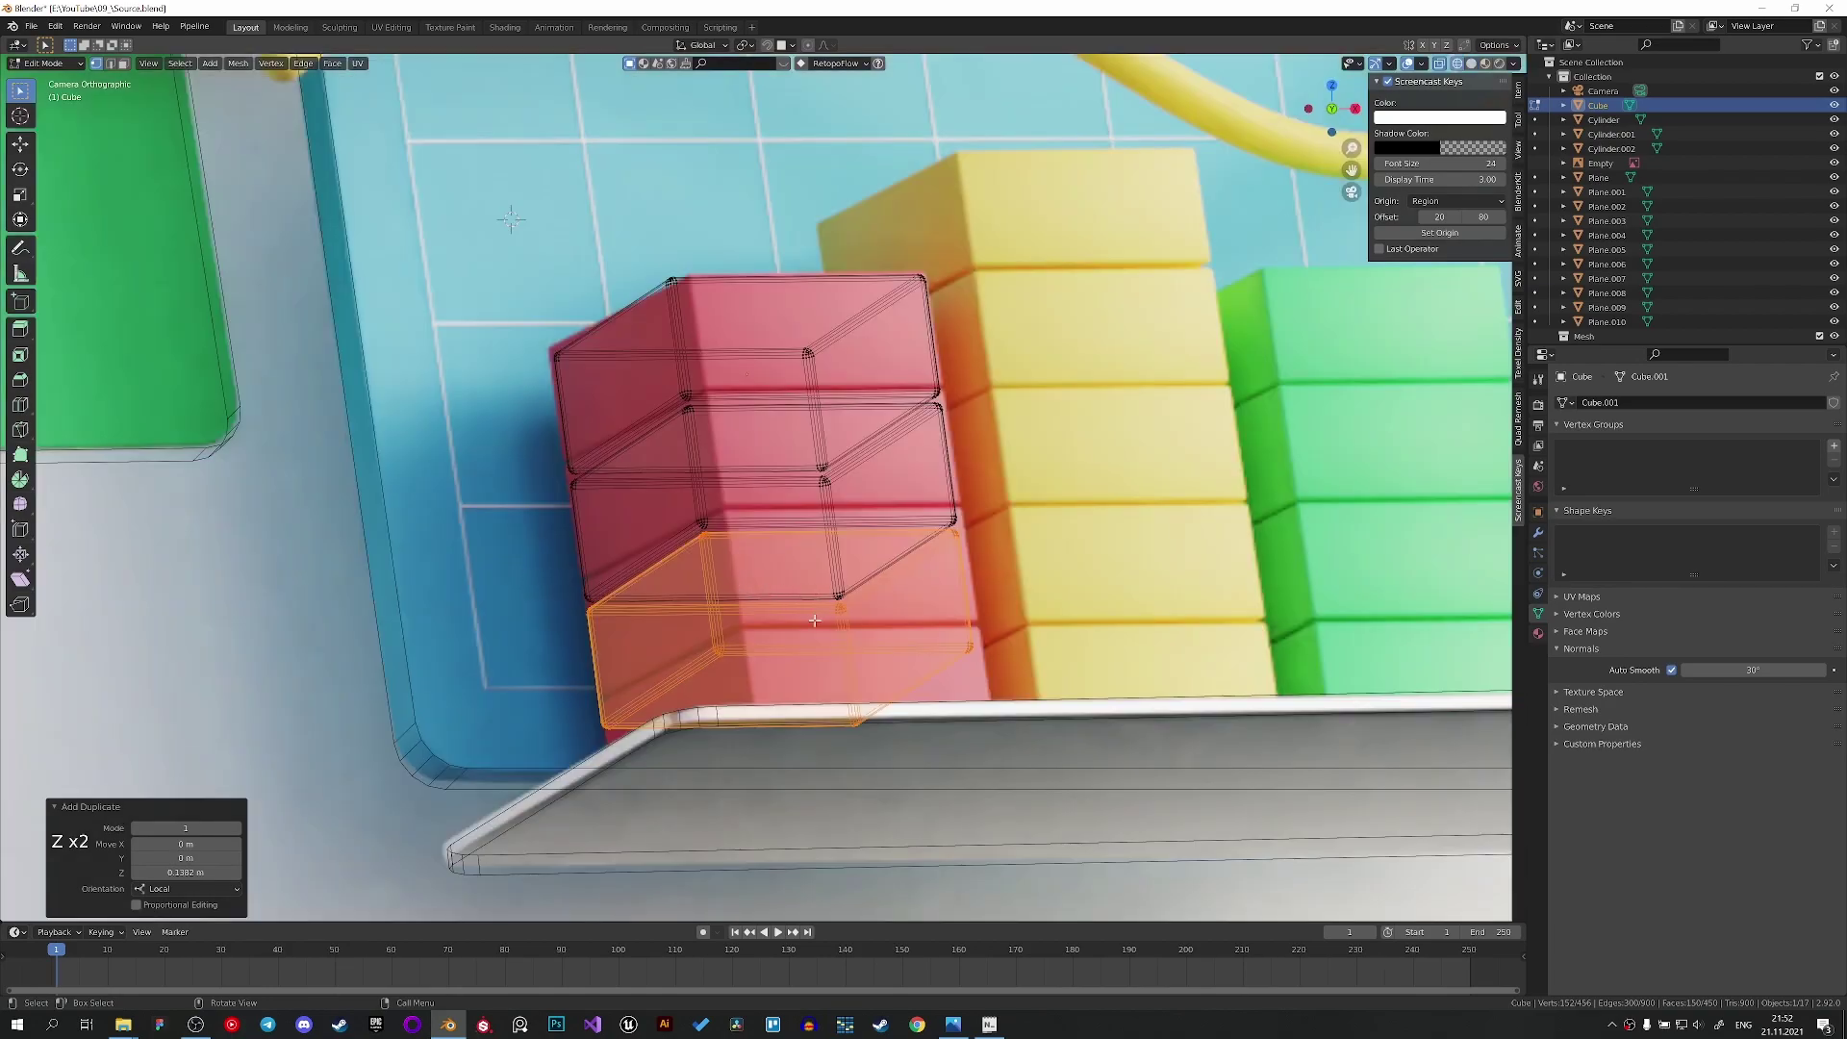
key("shift+d")
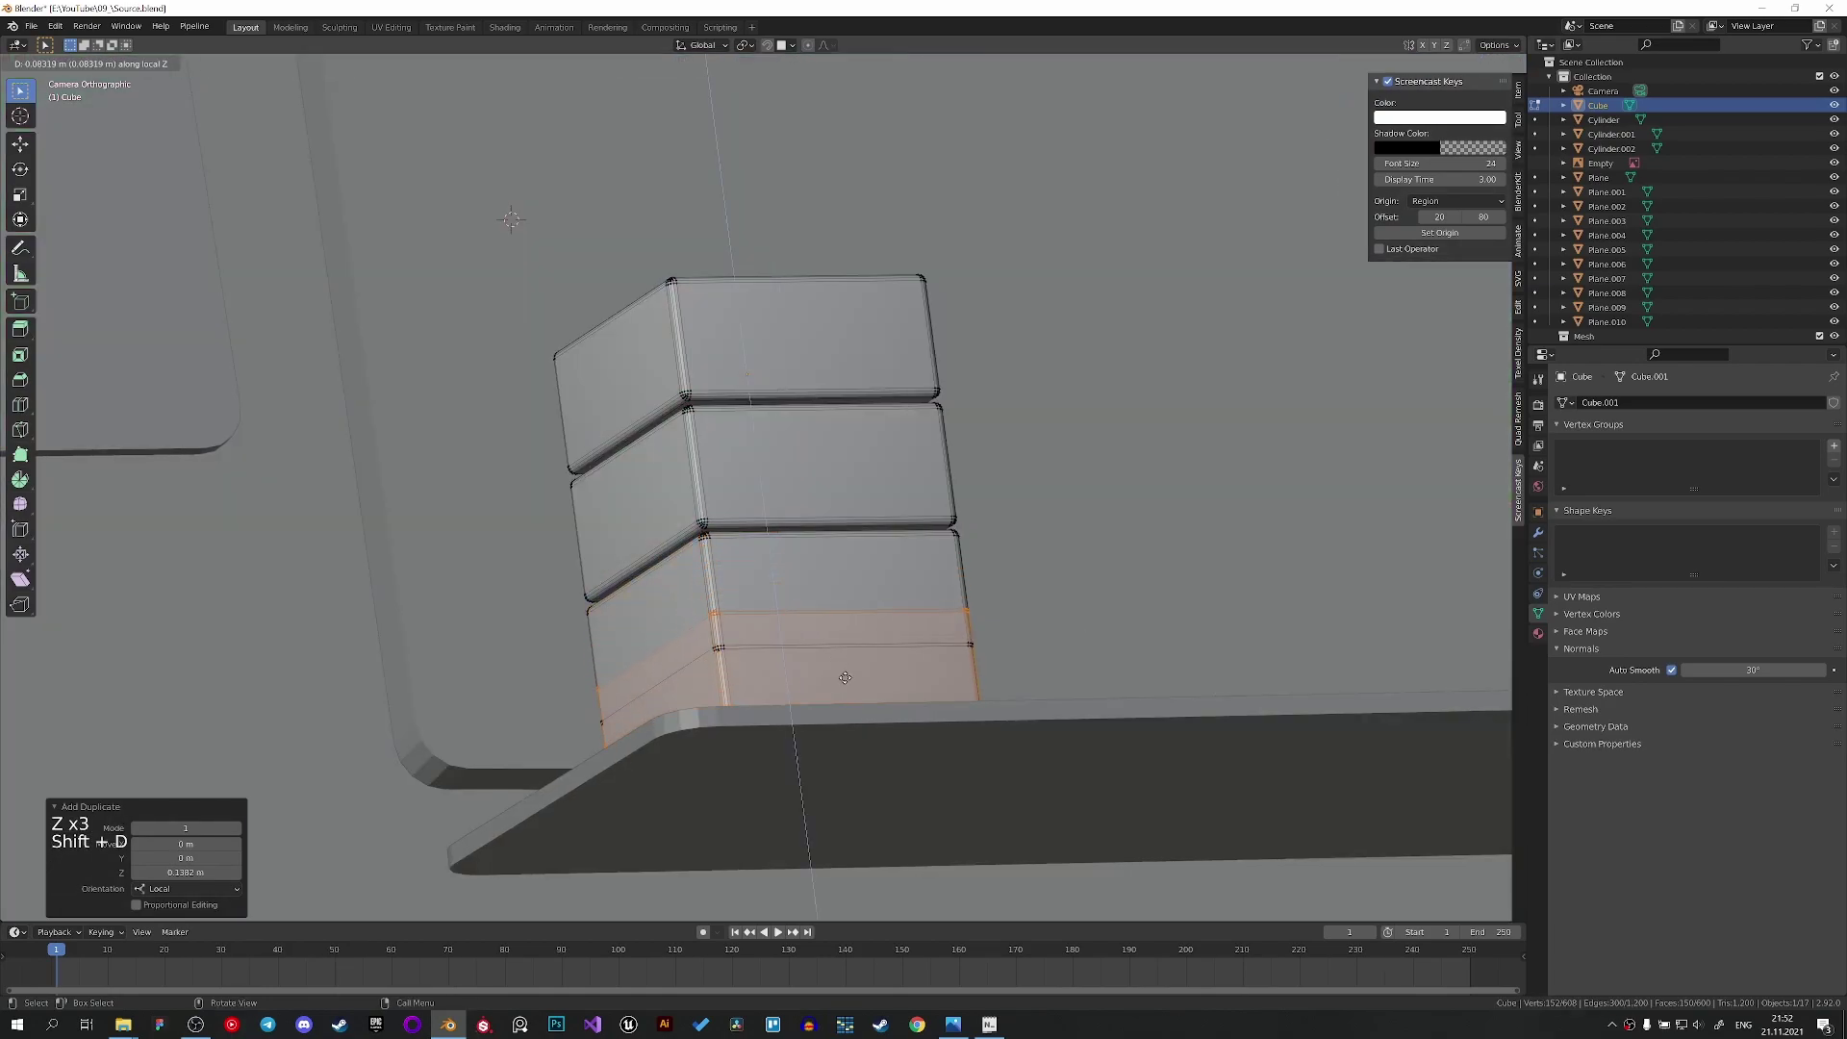
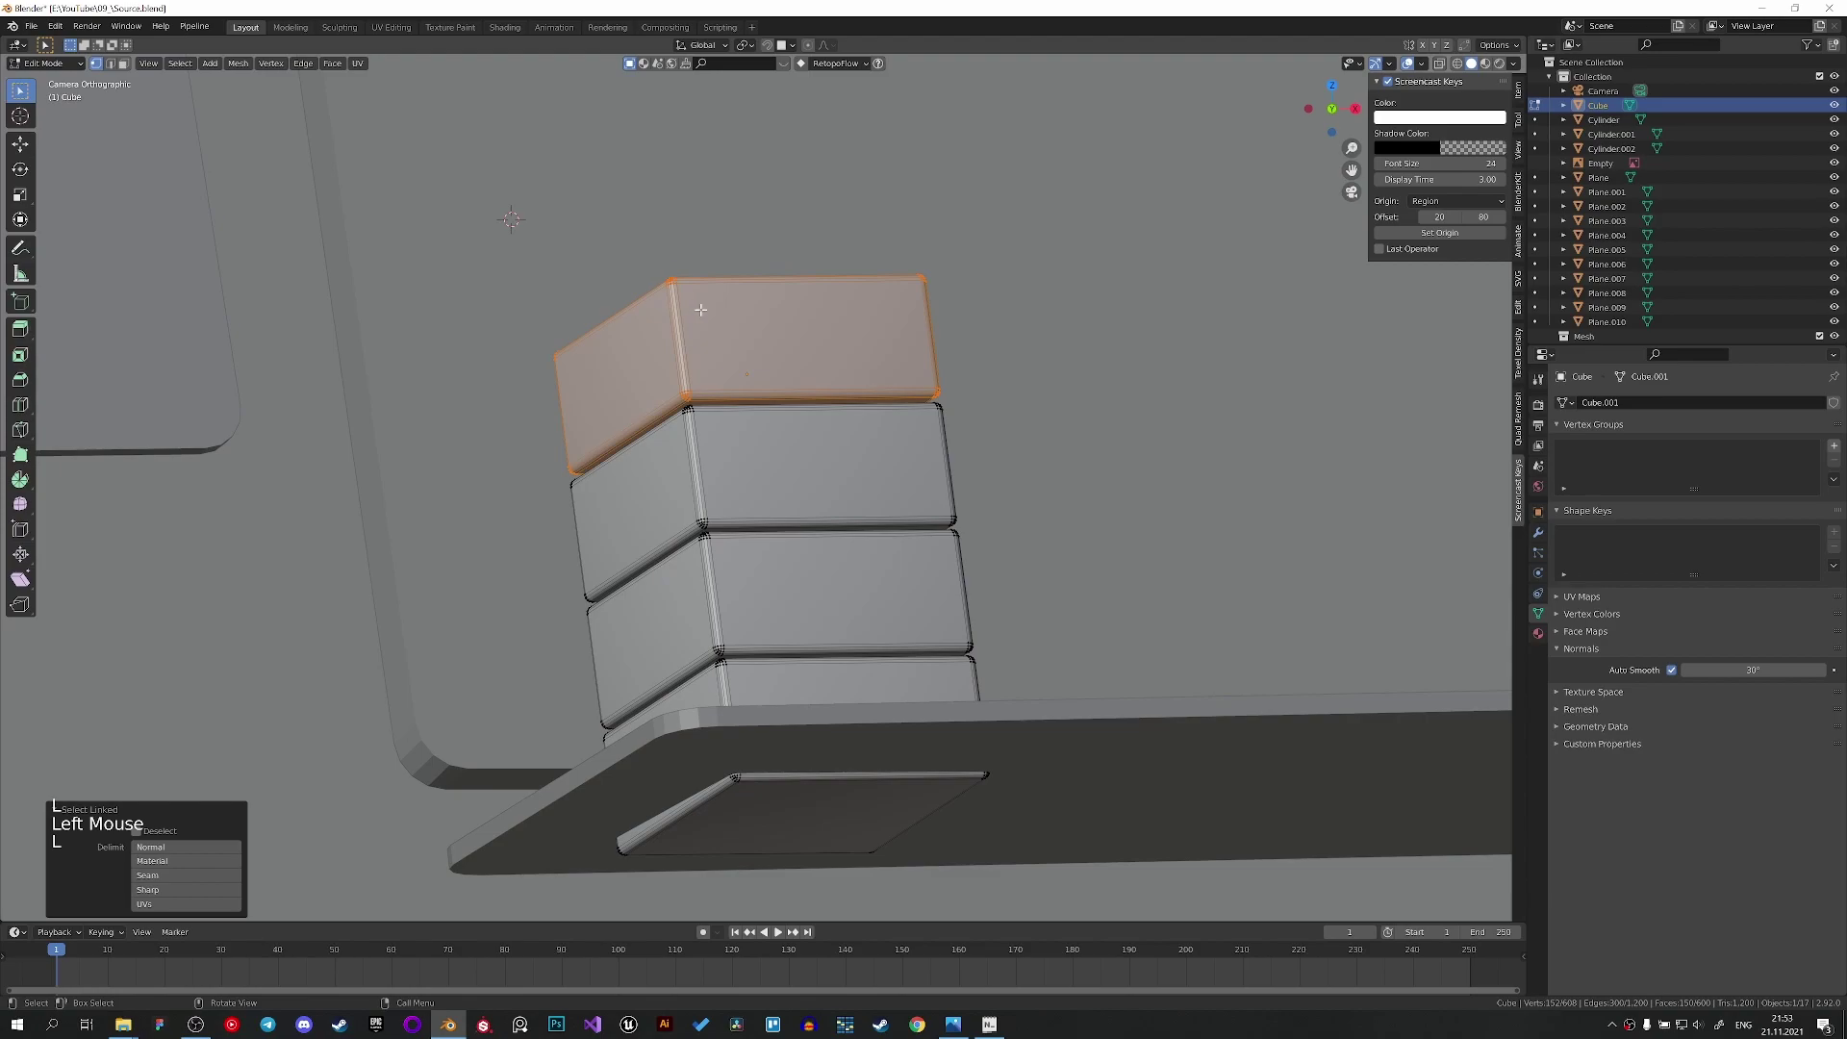
Select the whole red bar column and lower it onto the shelf.
key("g")
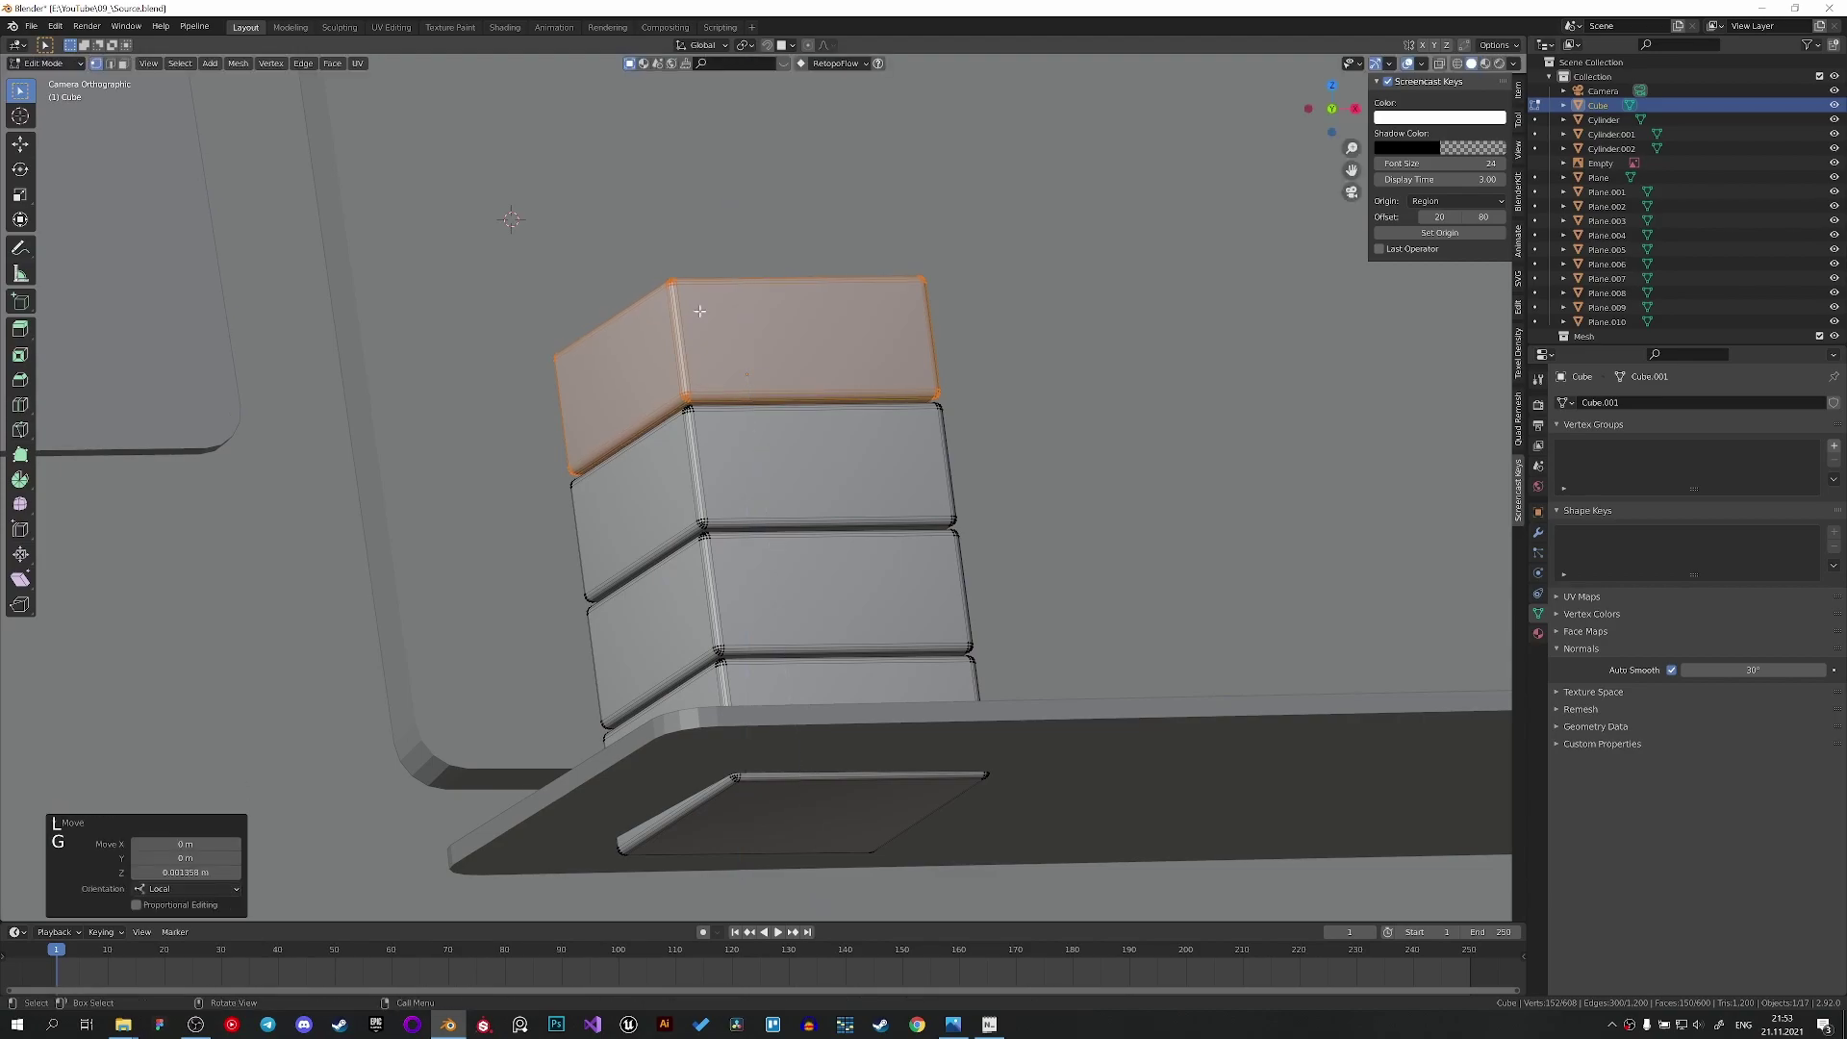
key("l")
key("l")
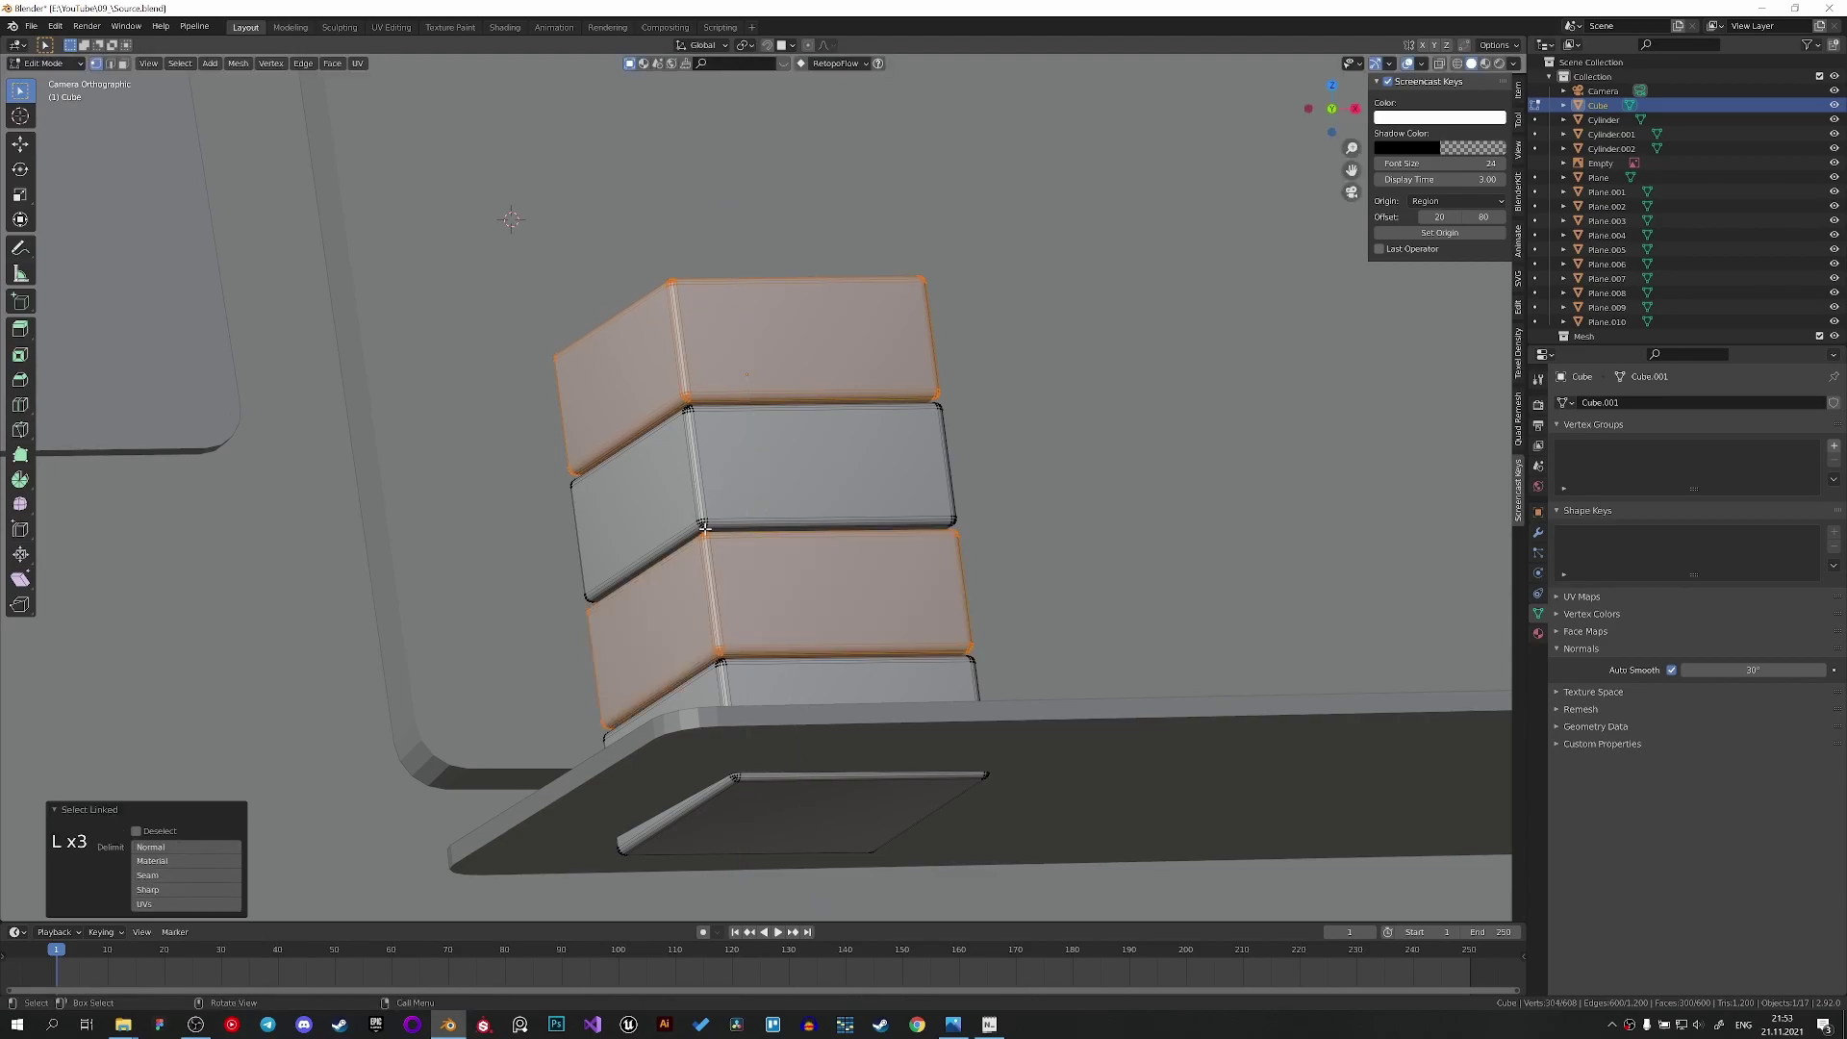
key("l")
key("l")
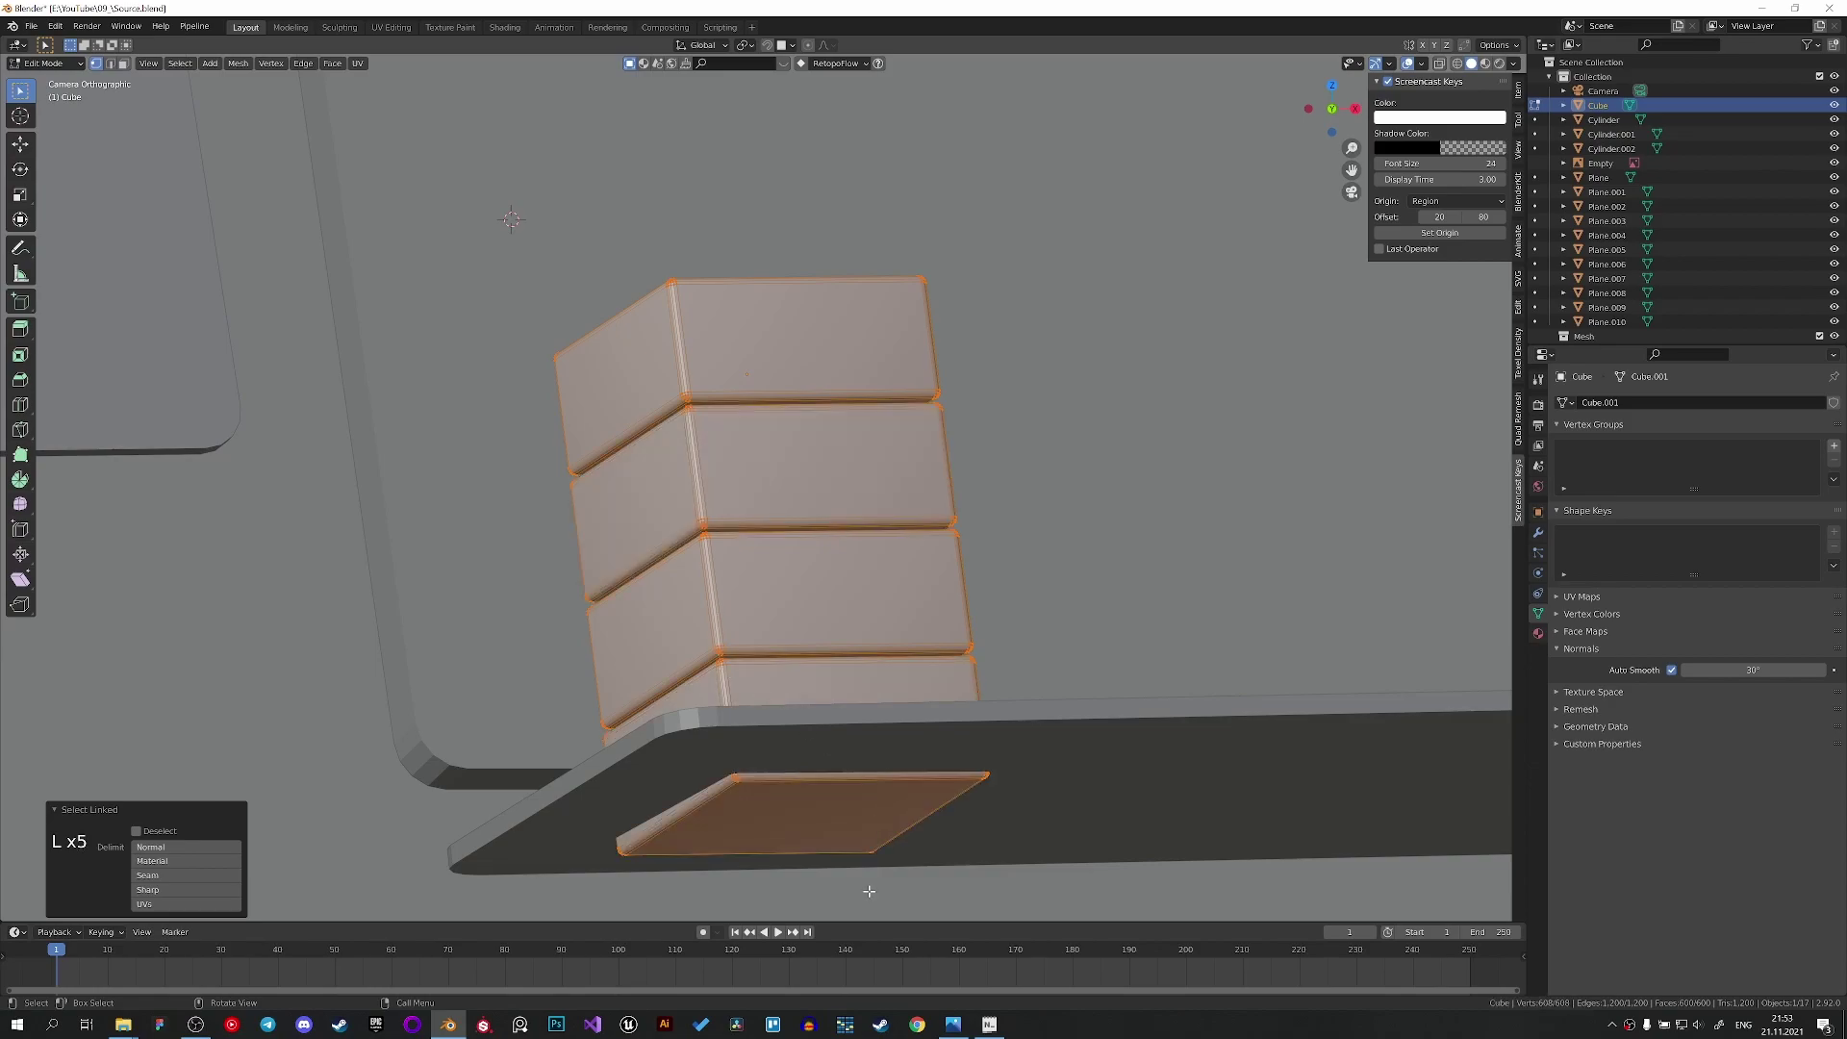
key("s")
key("z")
key("g")
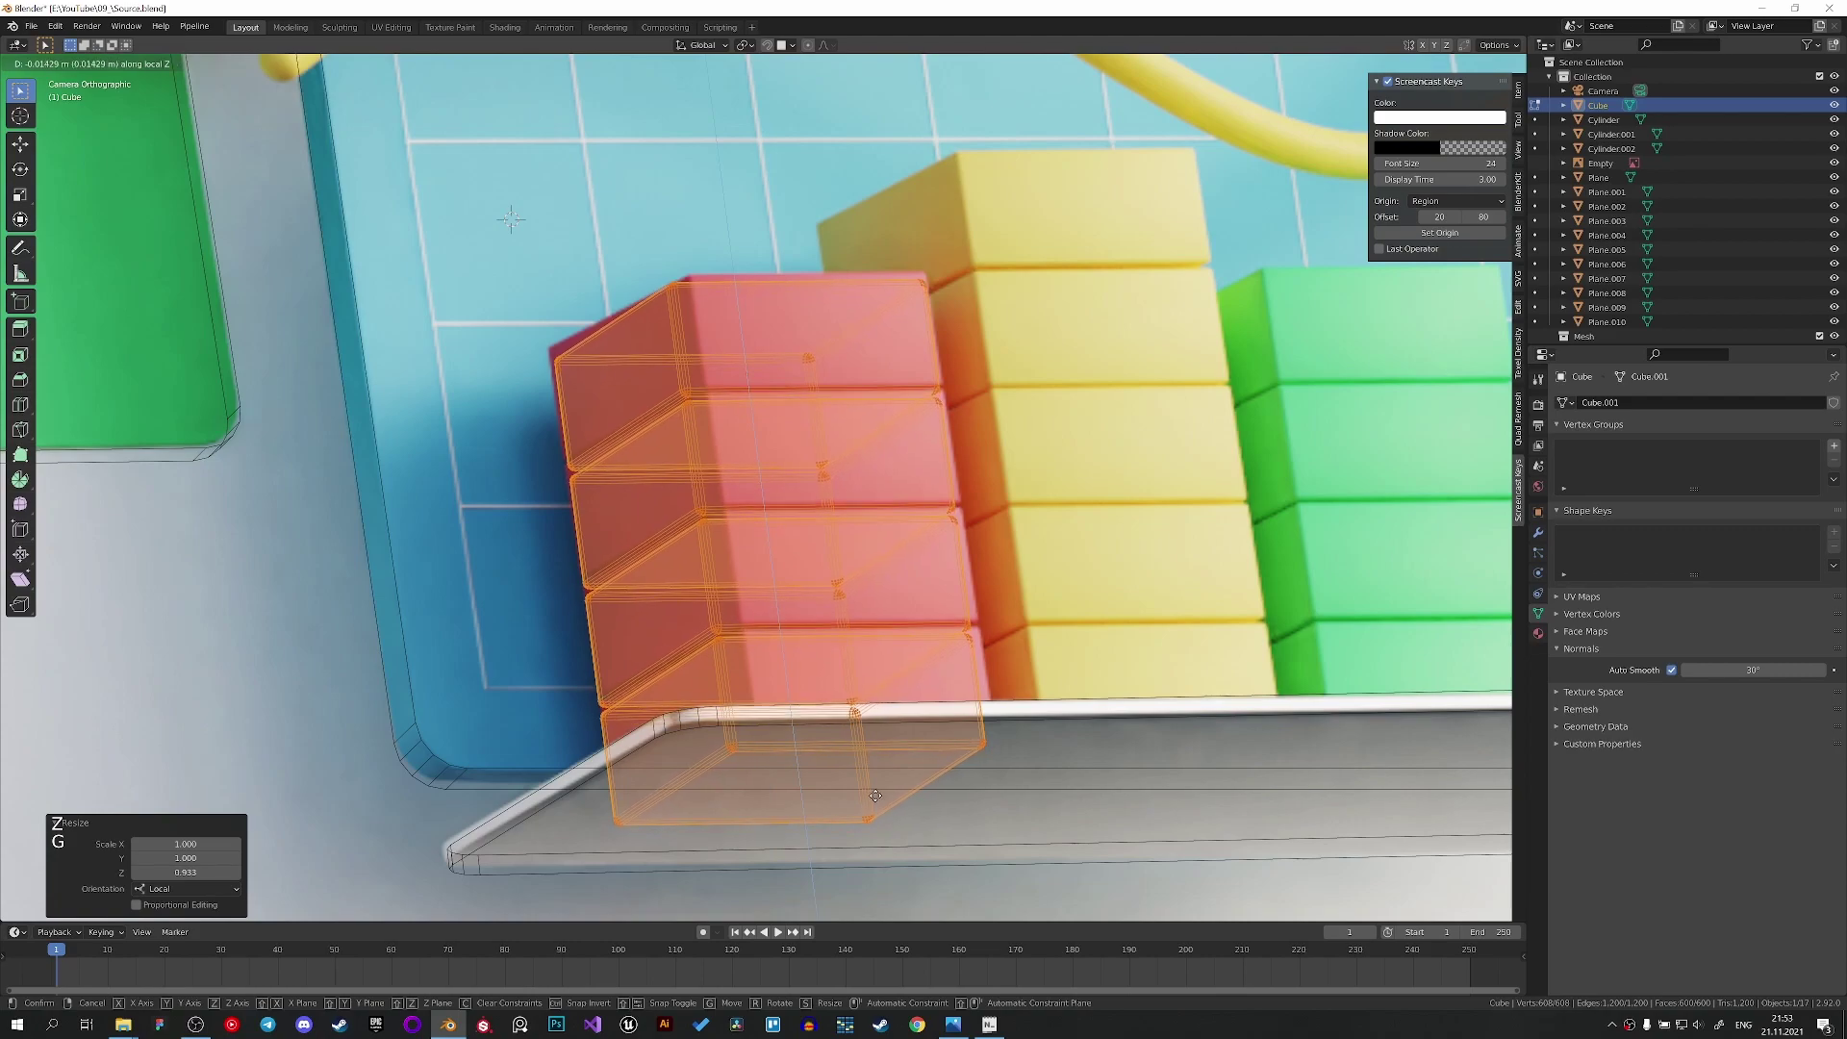
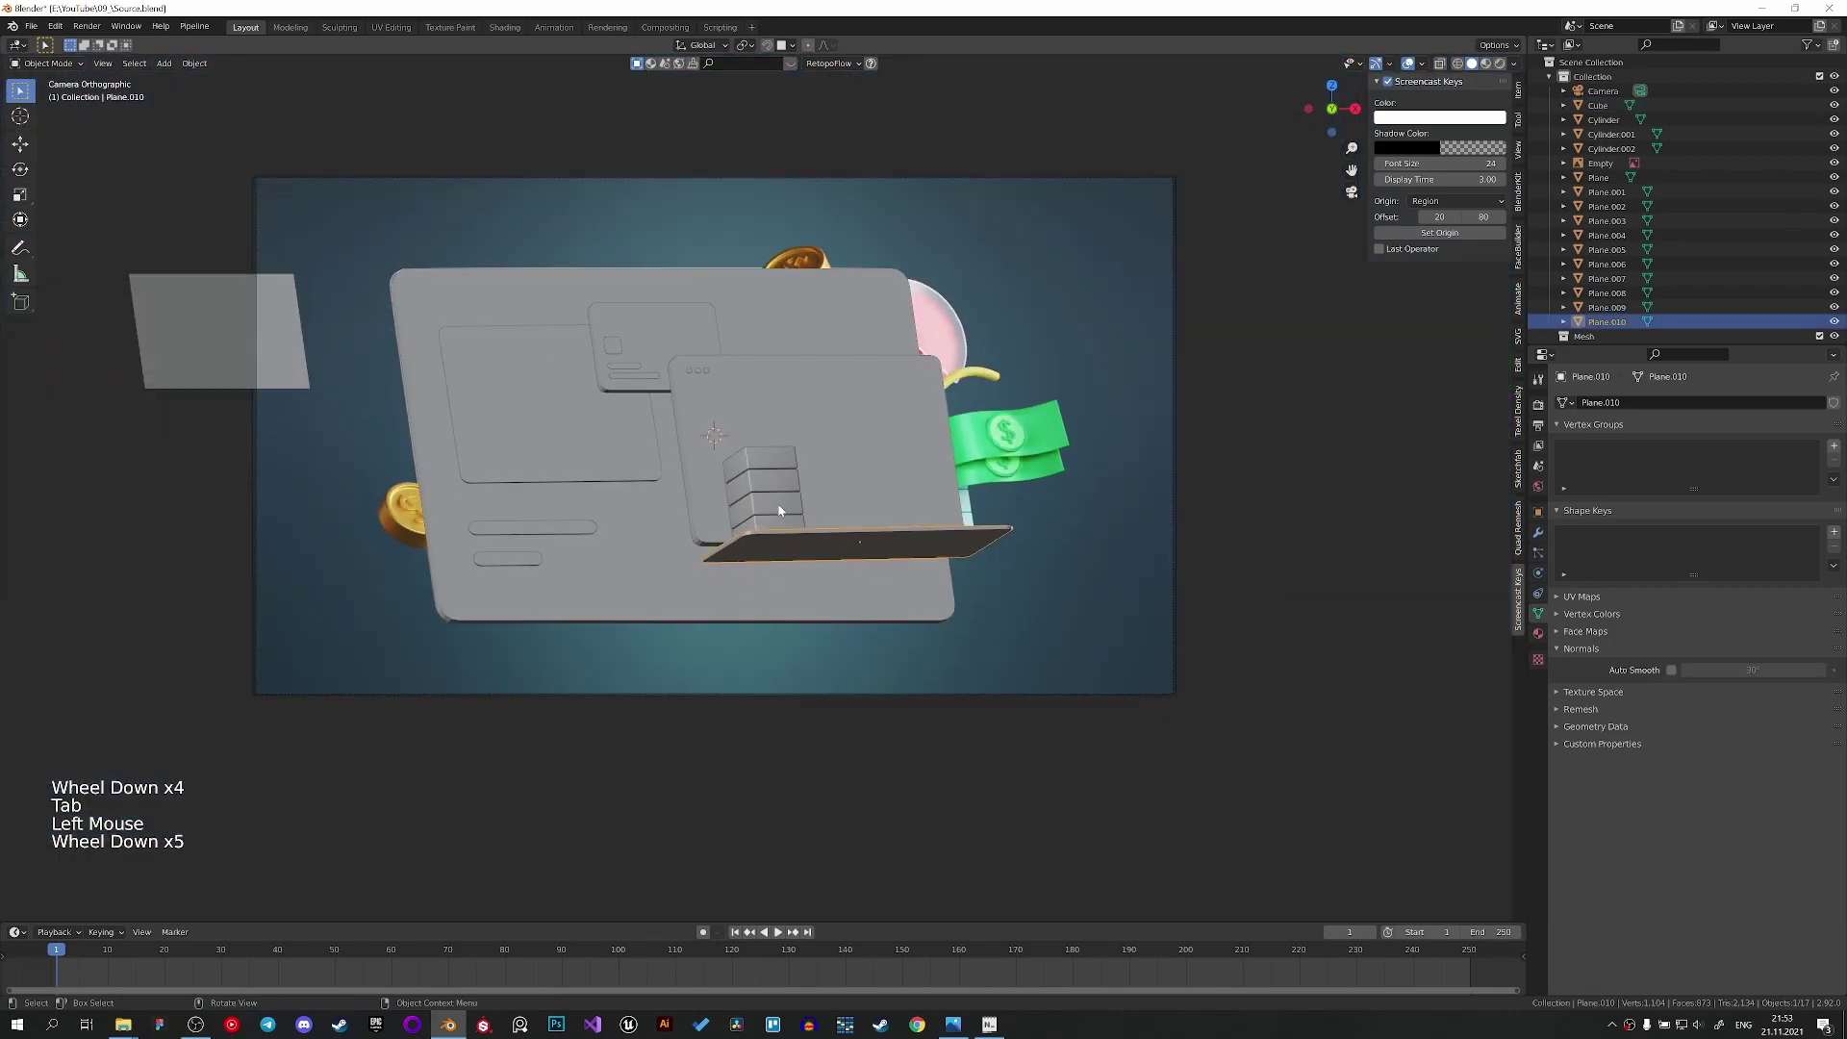
Duplicate the red bar as the yellow column and add an extra block on top.
scroll("up", 3)
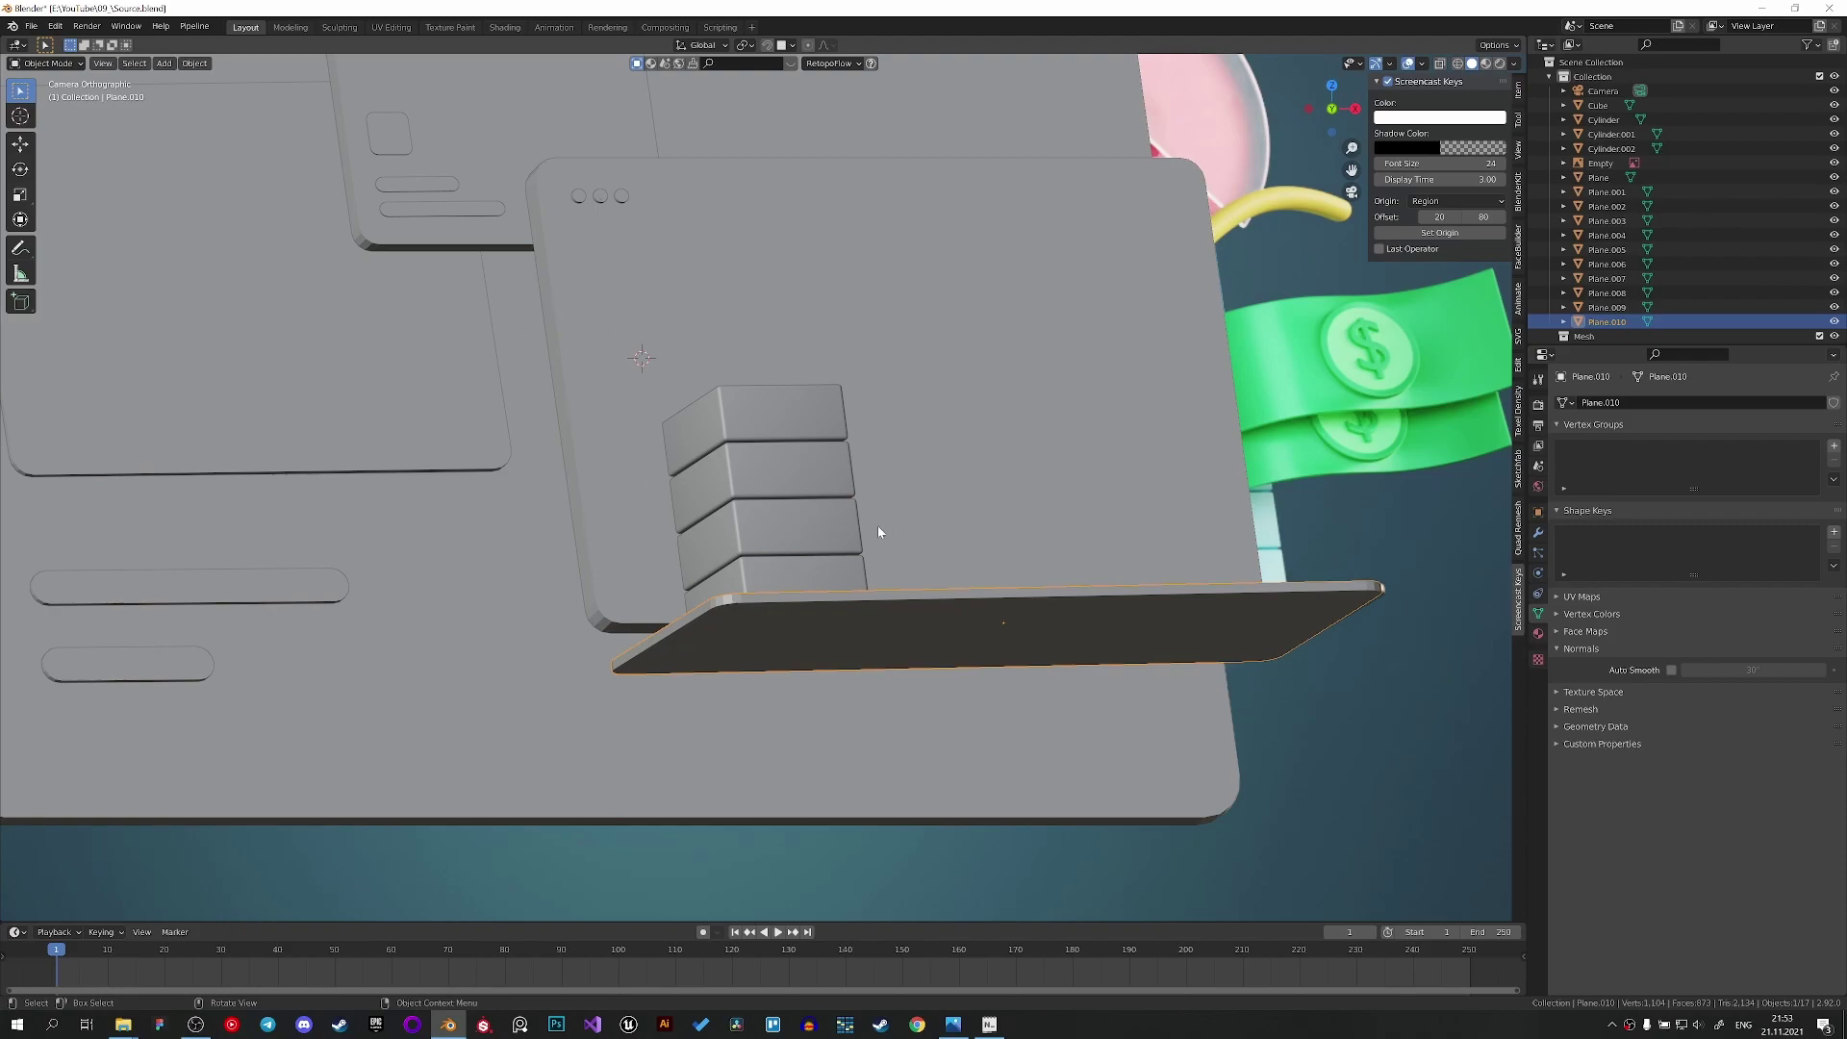
left_click(825, 545)
key("z")
scroll("up", 3)
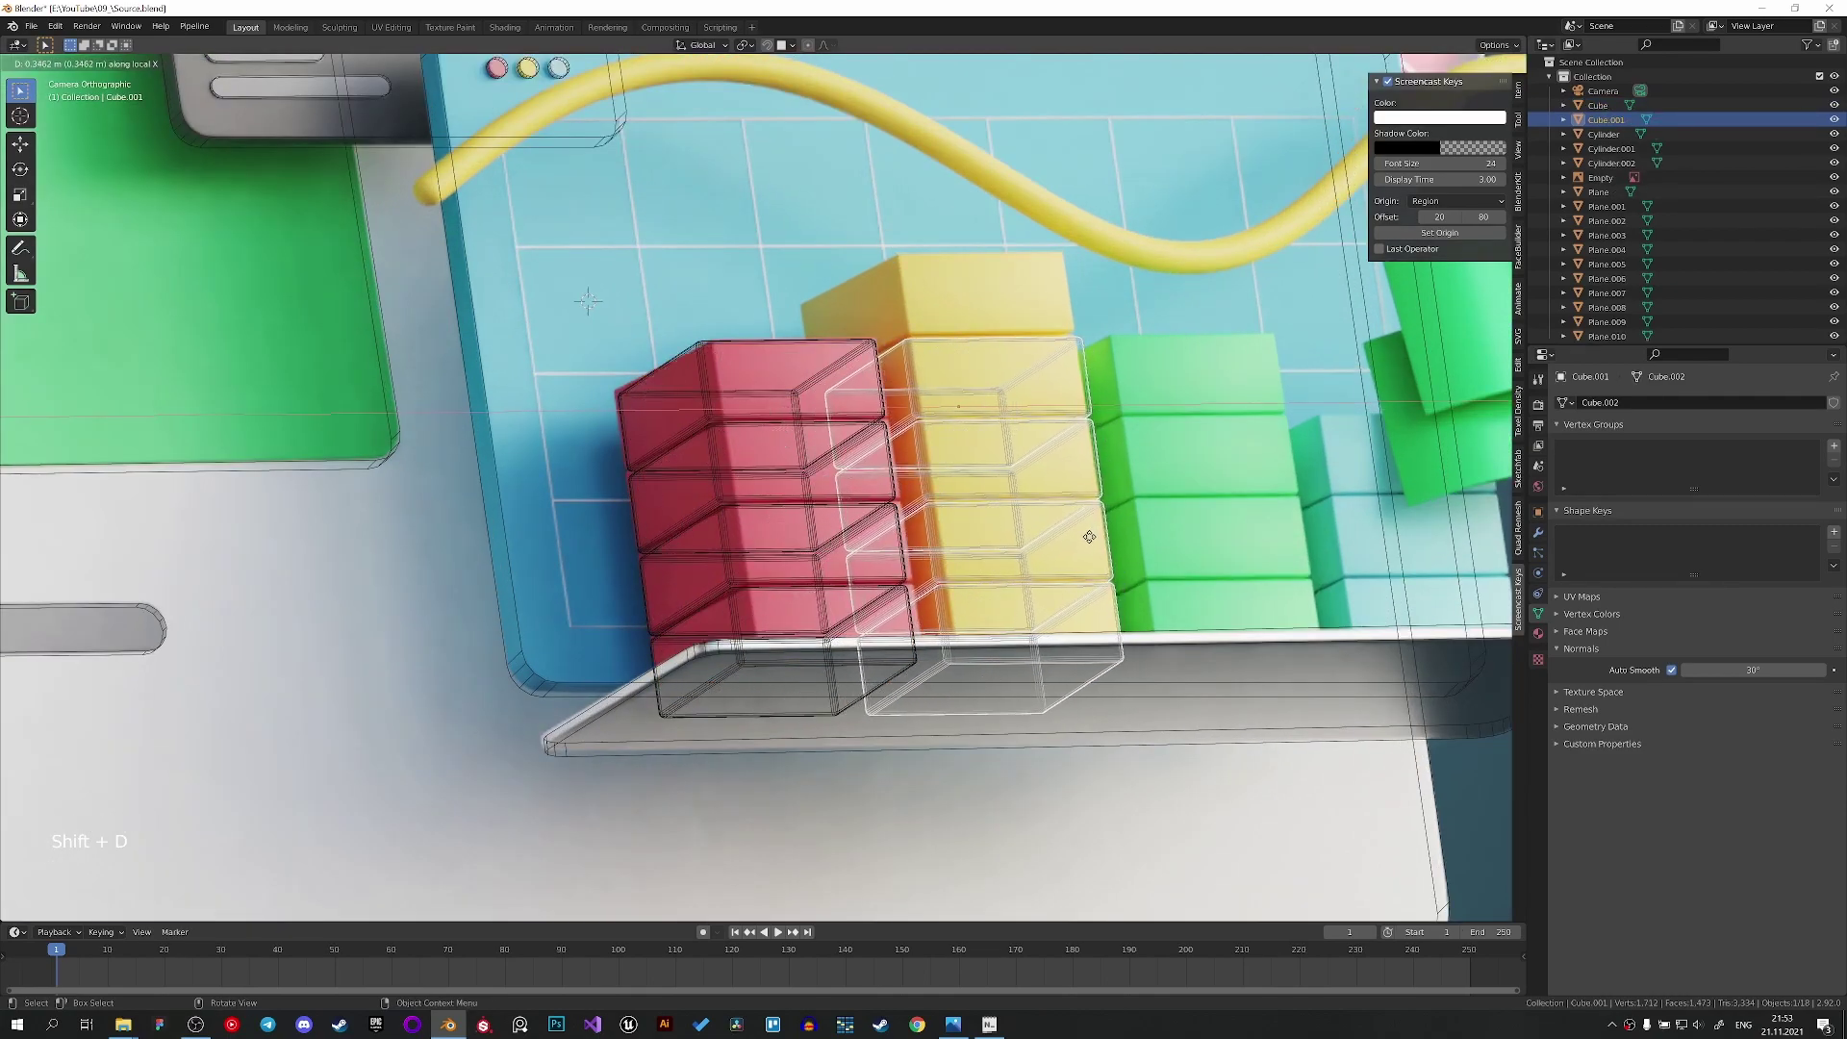
key("Tab")
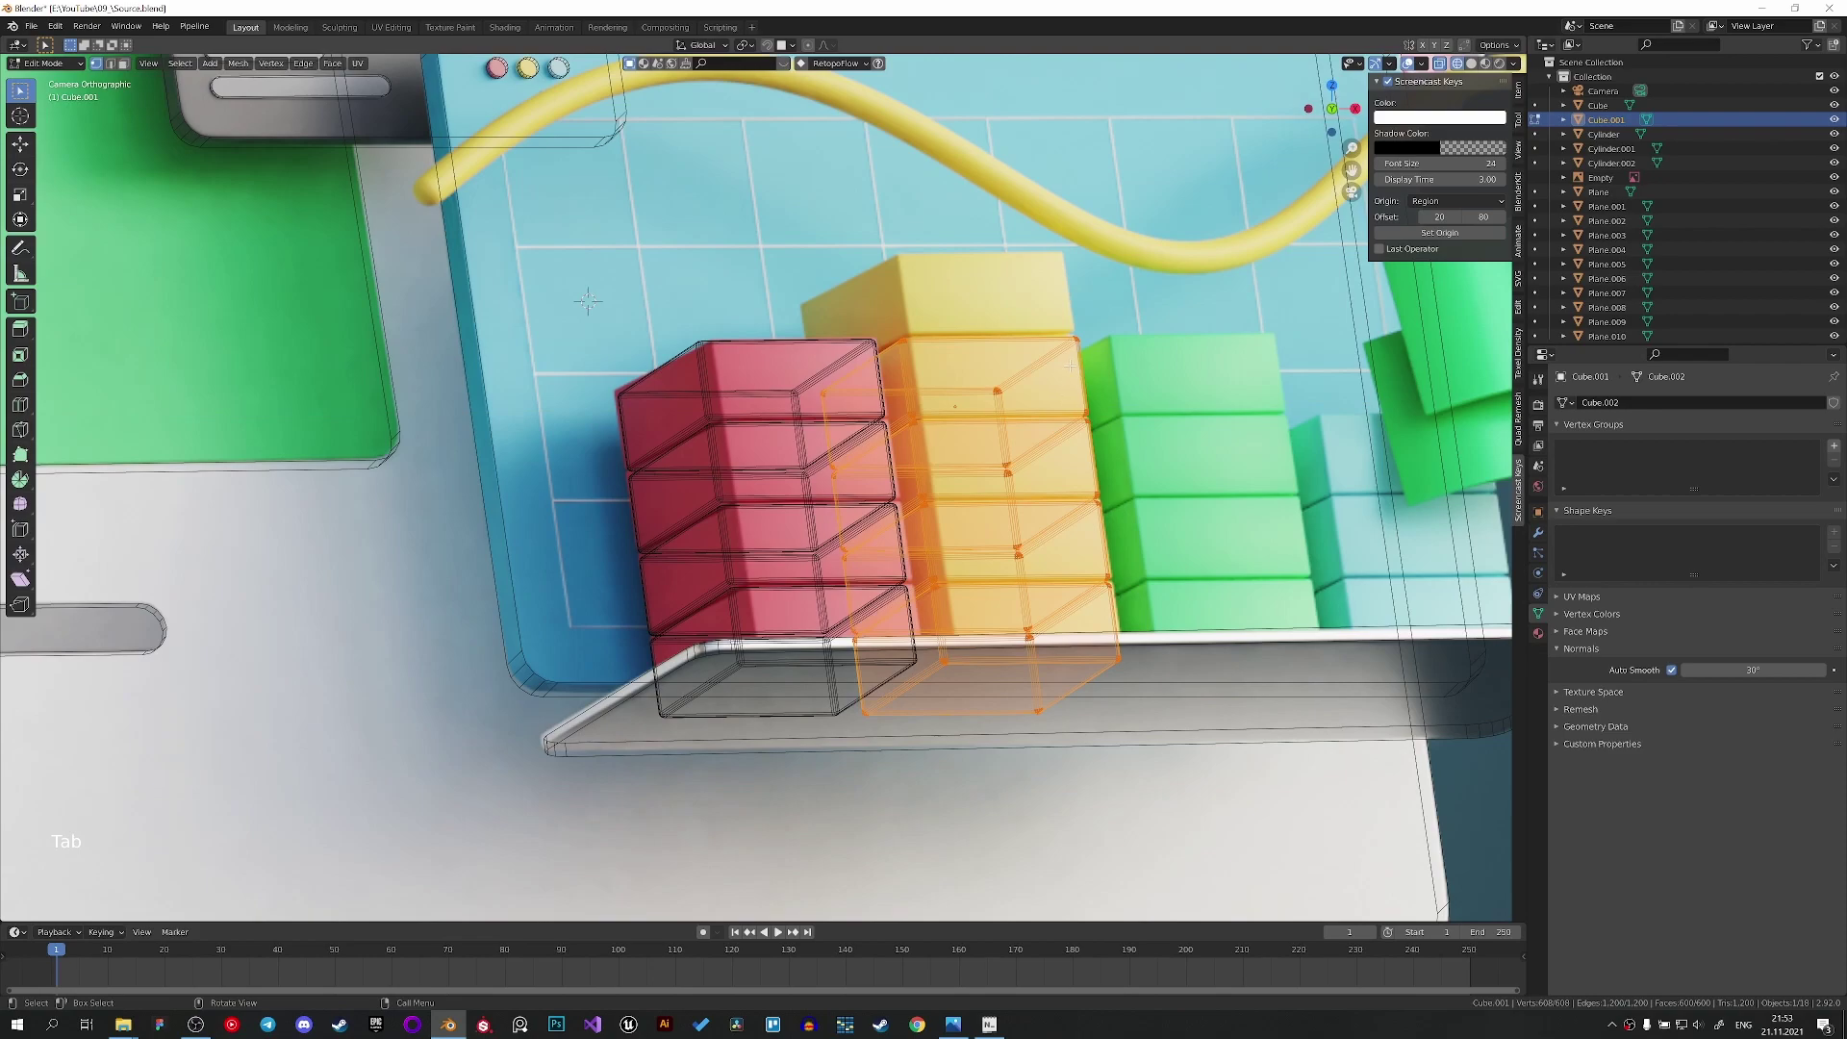
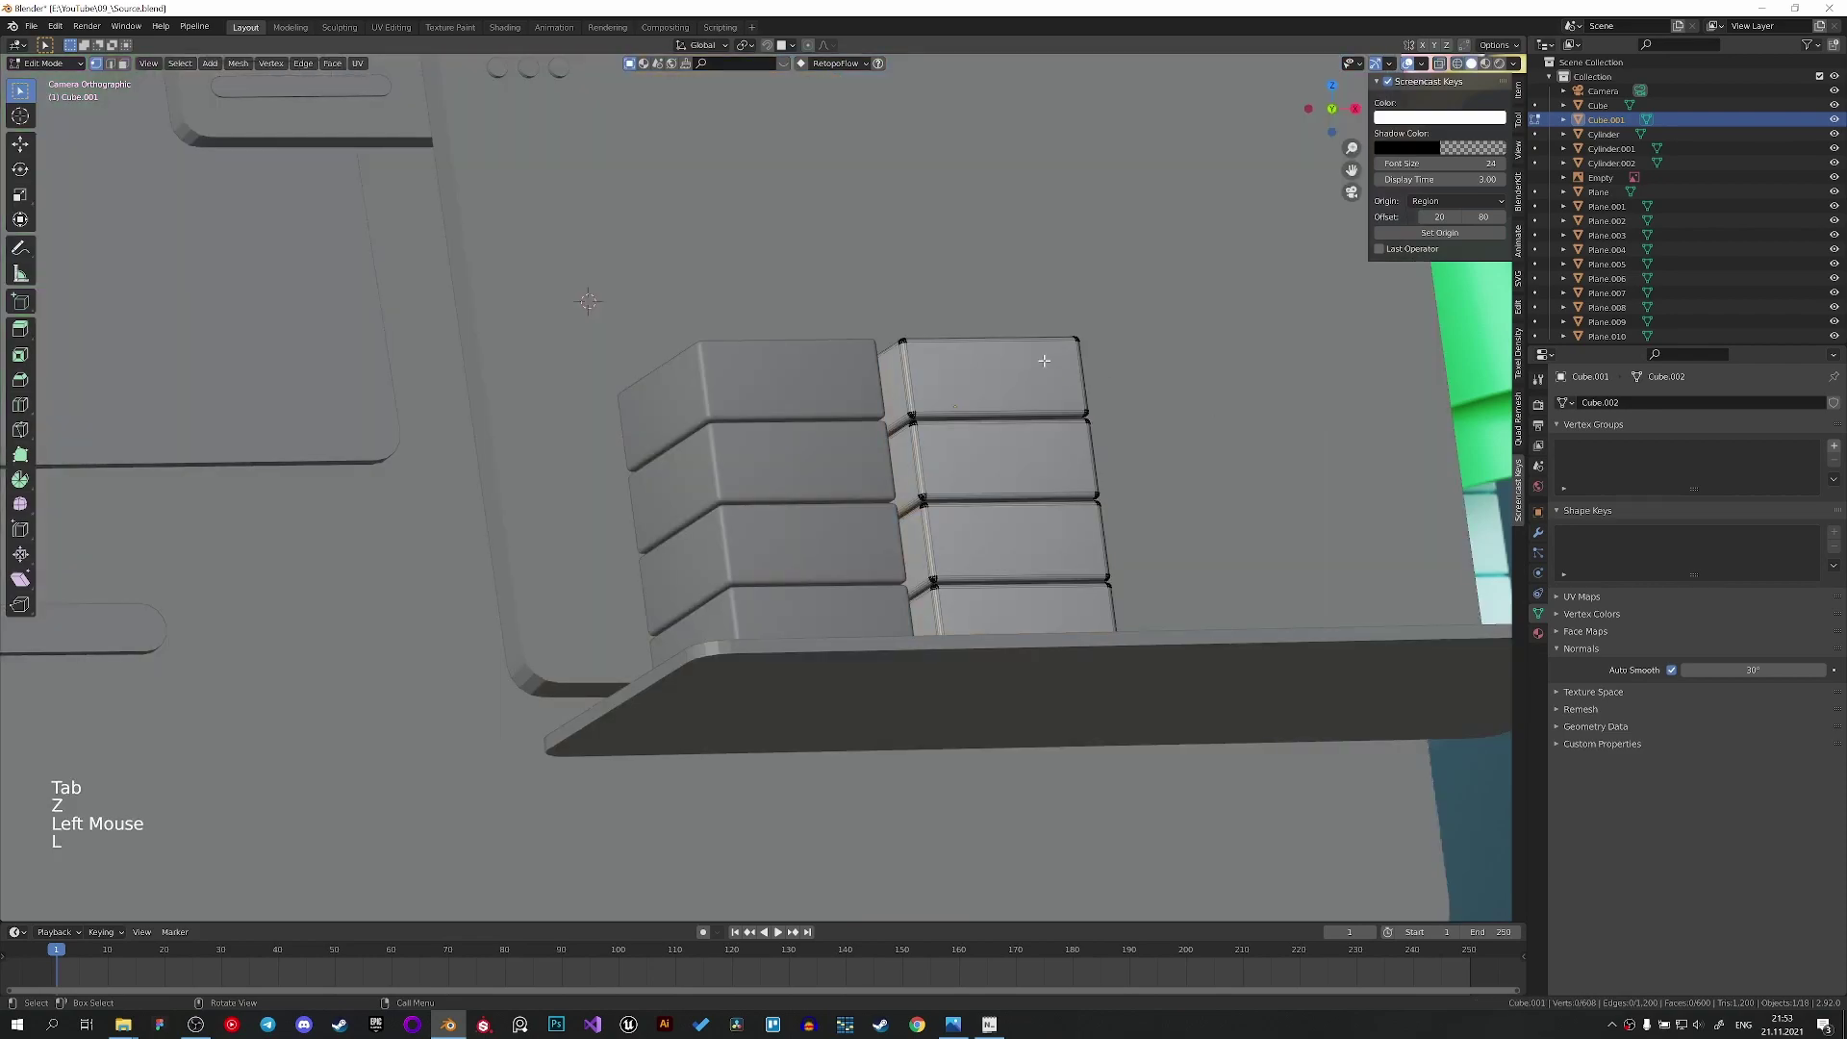
key("l")
key("shift+d")
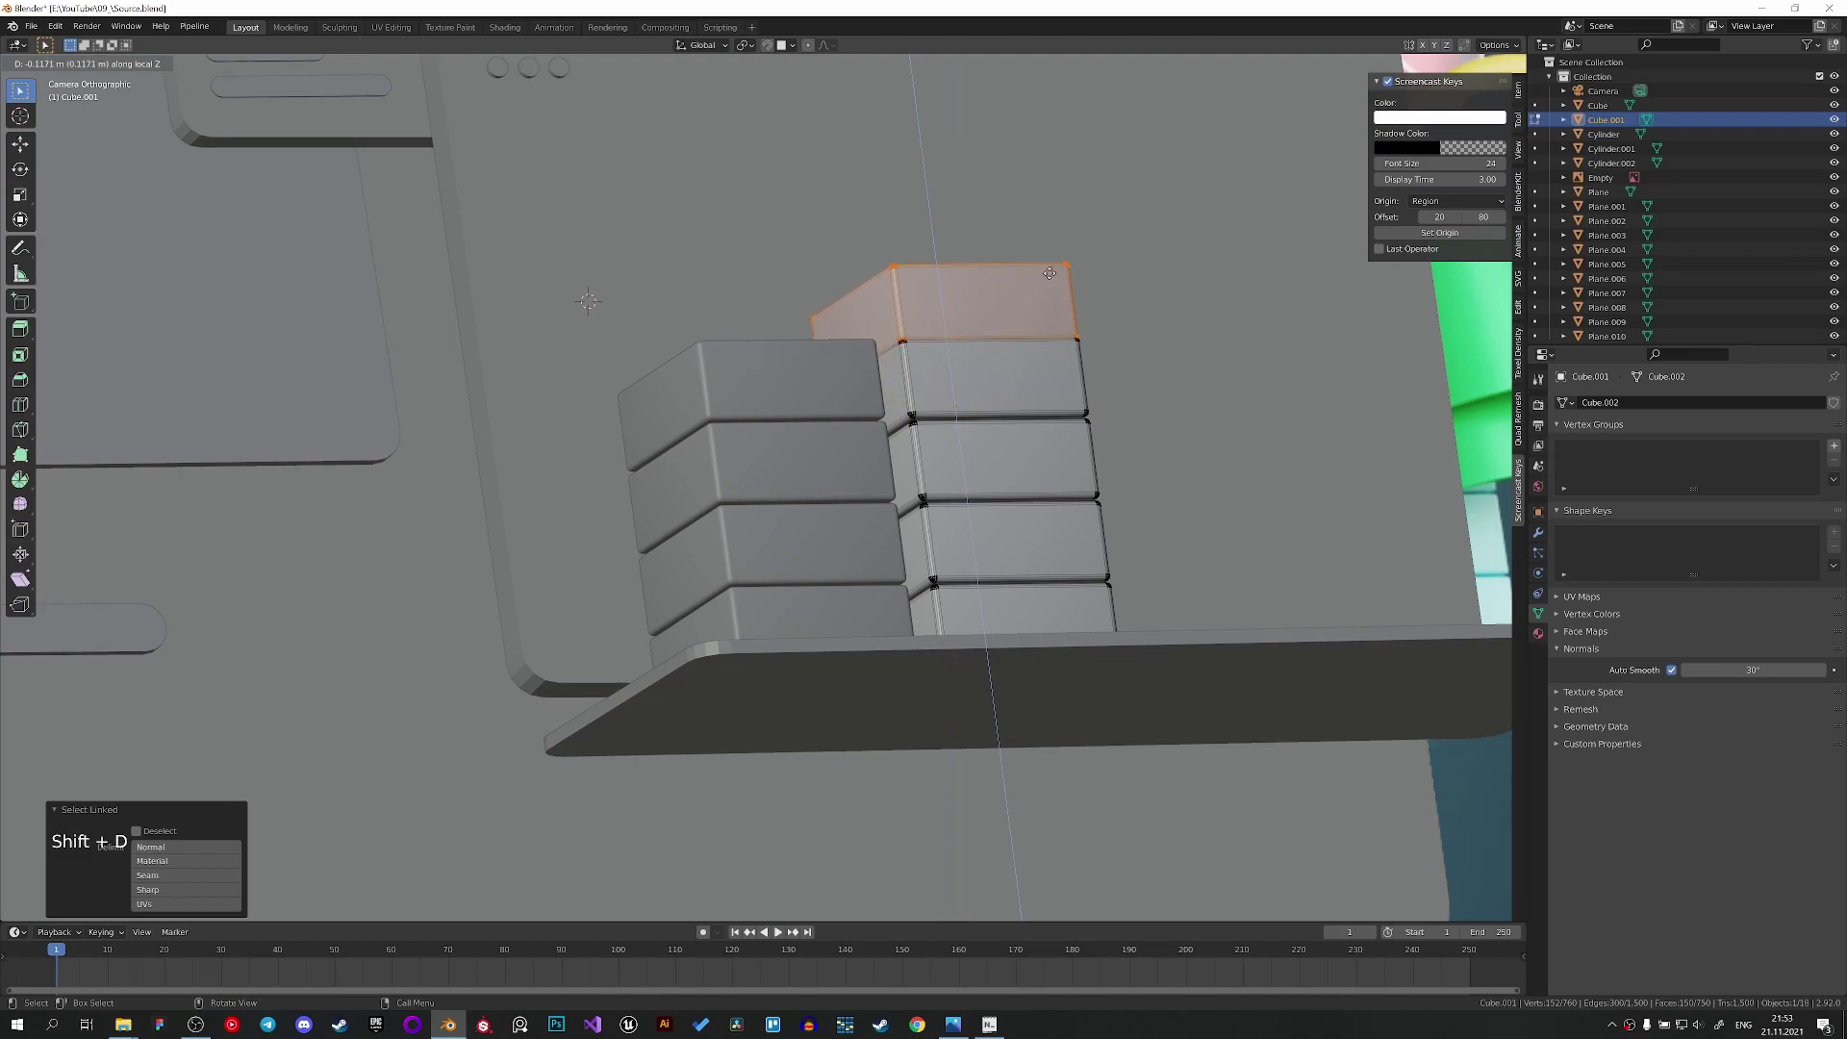
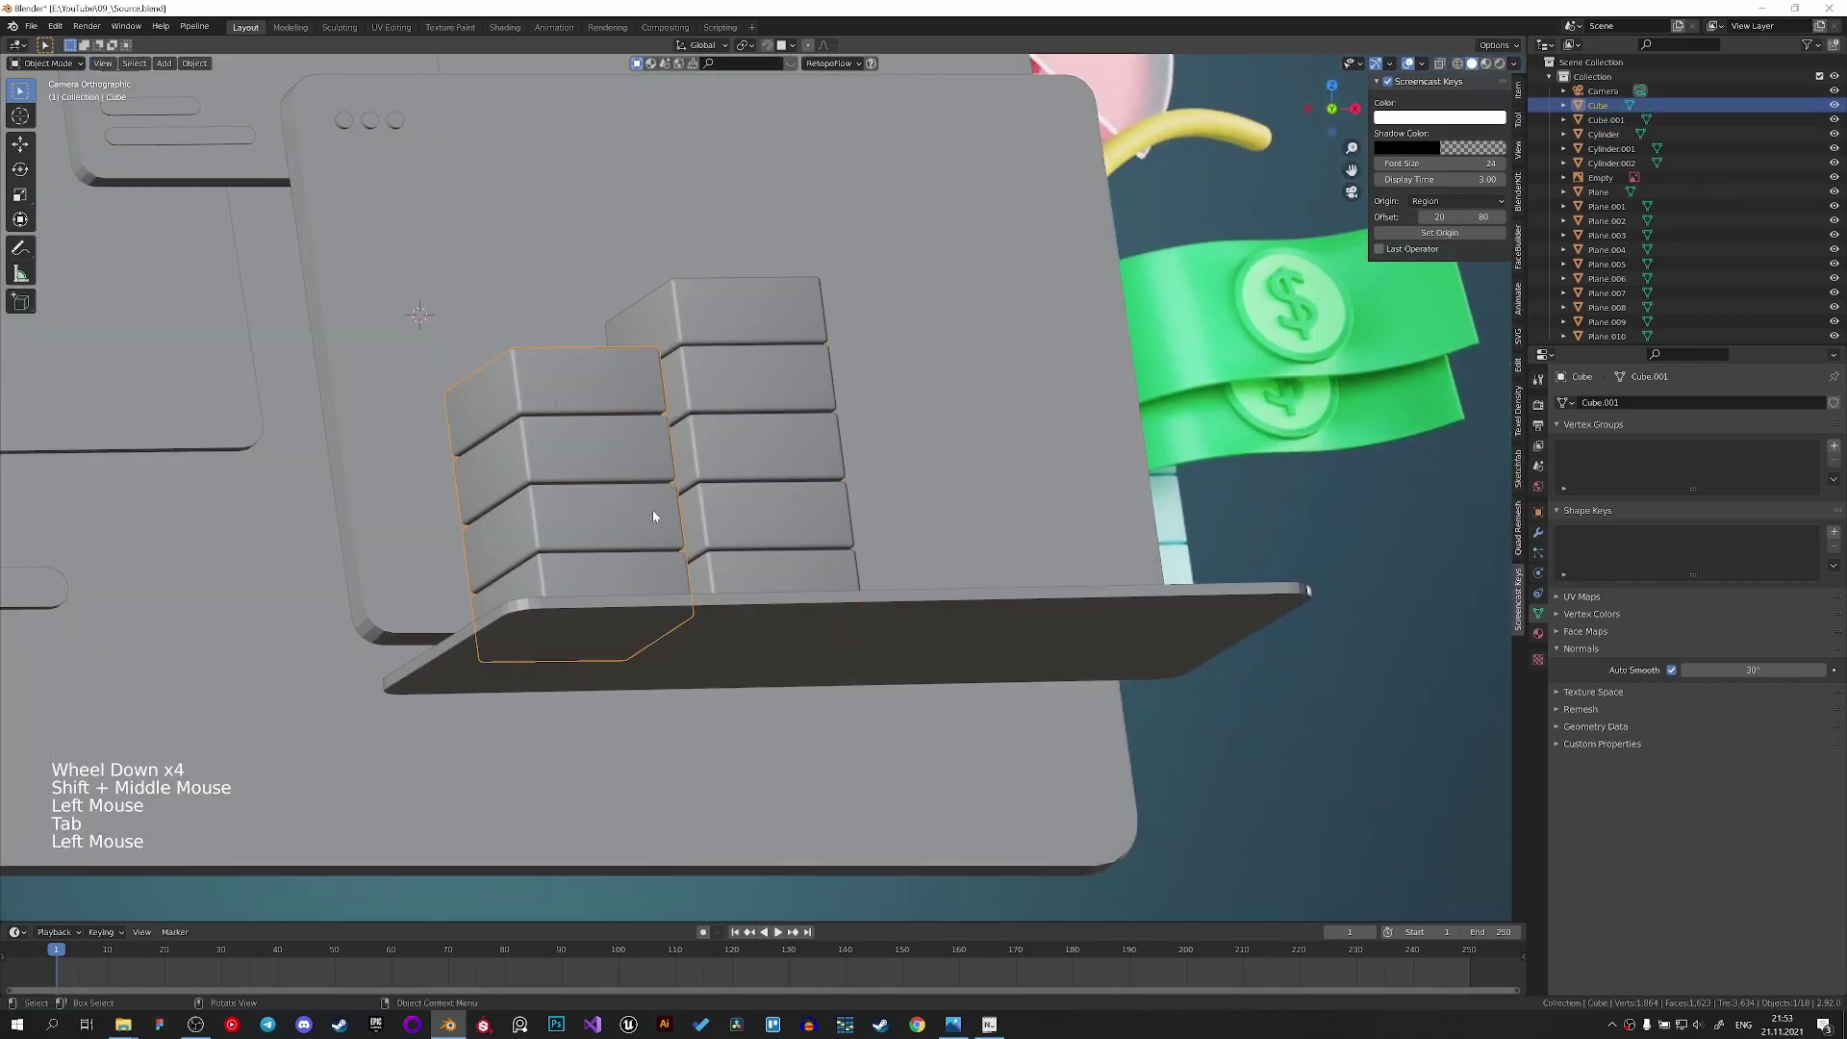
Duplicate the column twice more and slide the green and teal bars along the shelf.
key("shift+d")
key("z")
scroll("up", 3)
key("g")
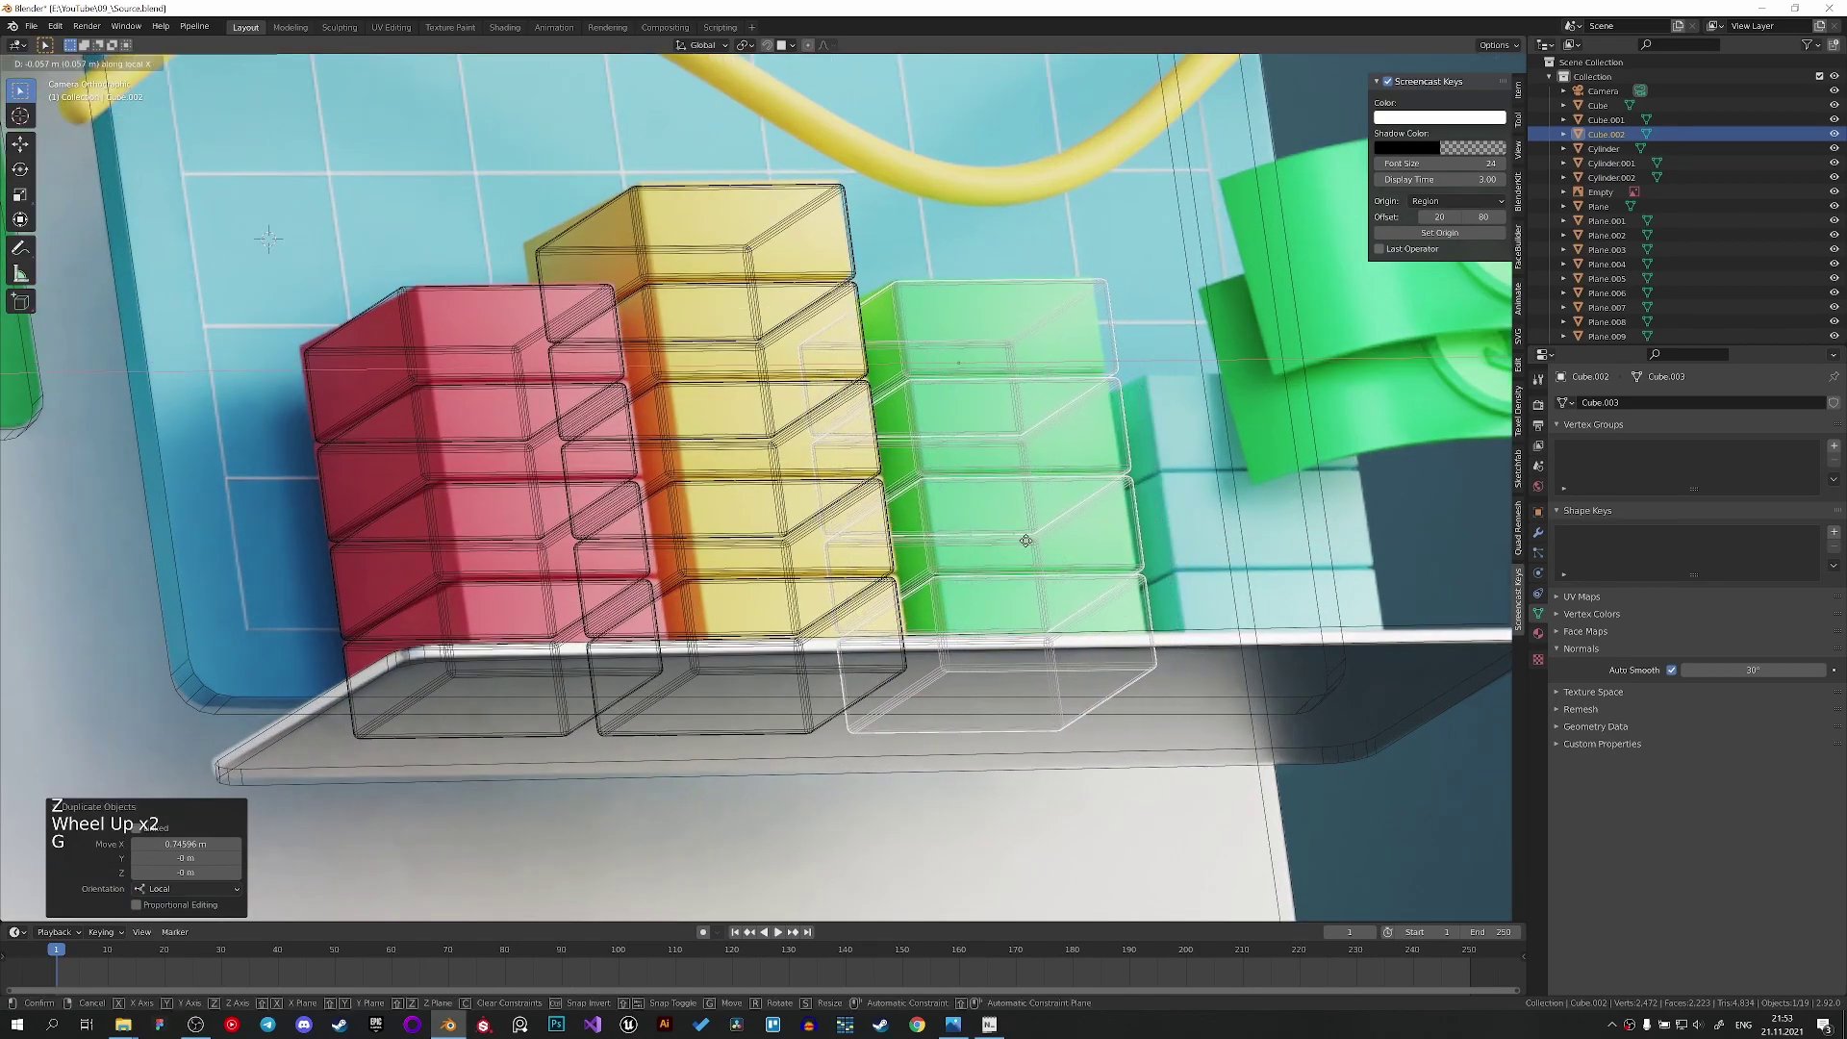
key("z")
key("z")
key("shift+d")
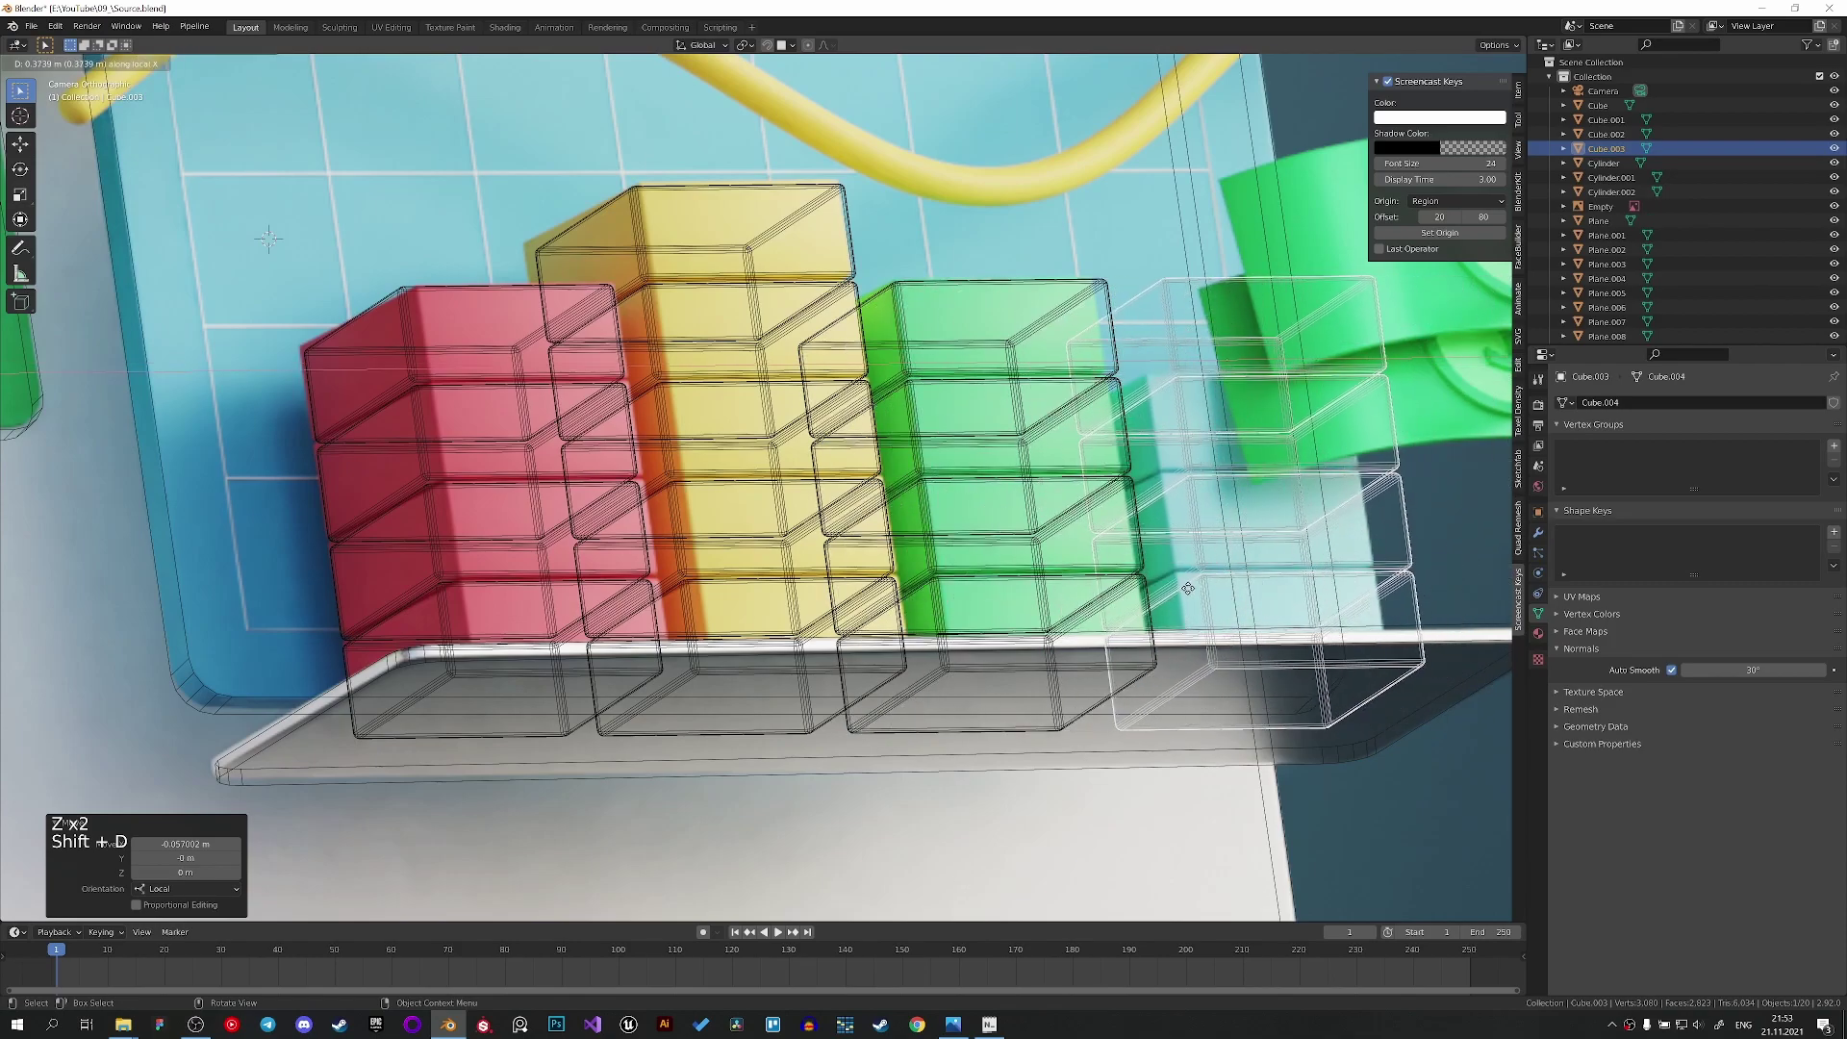
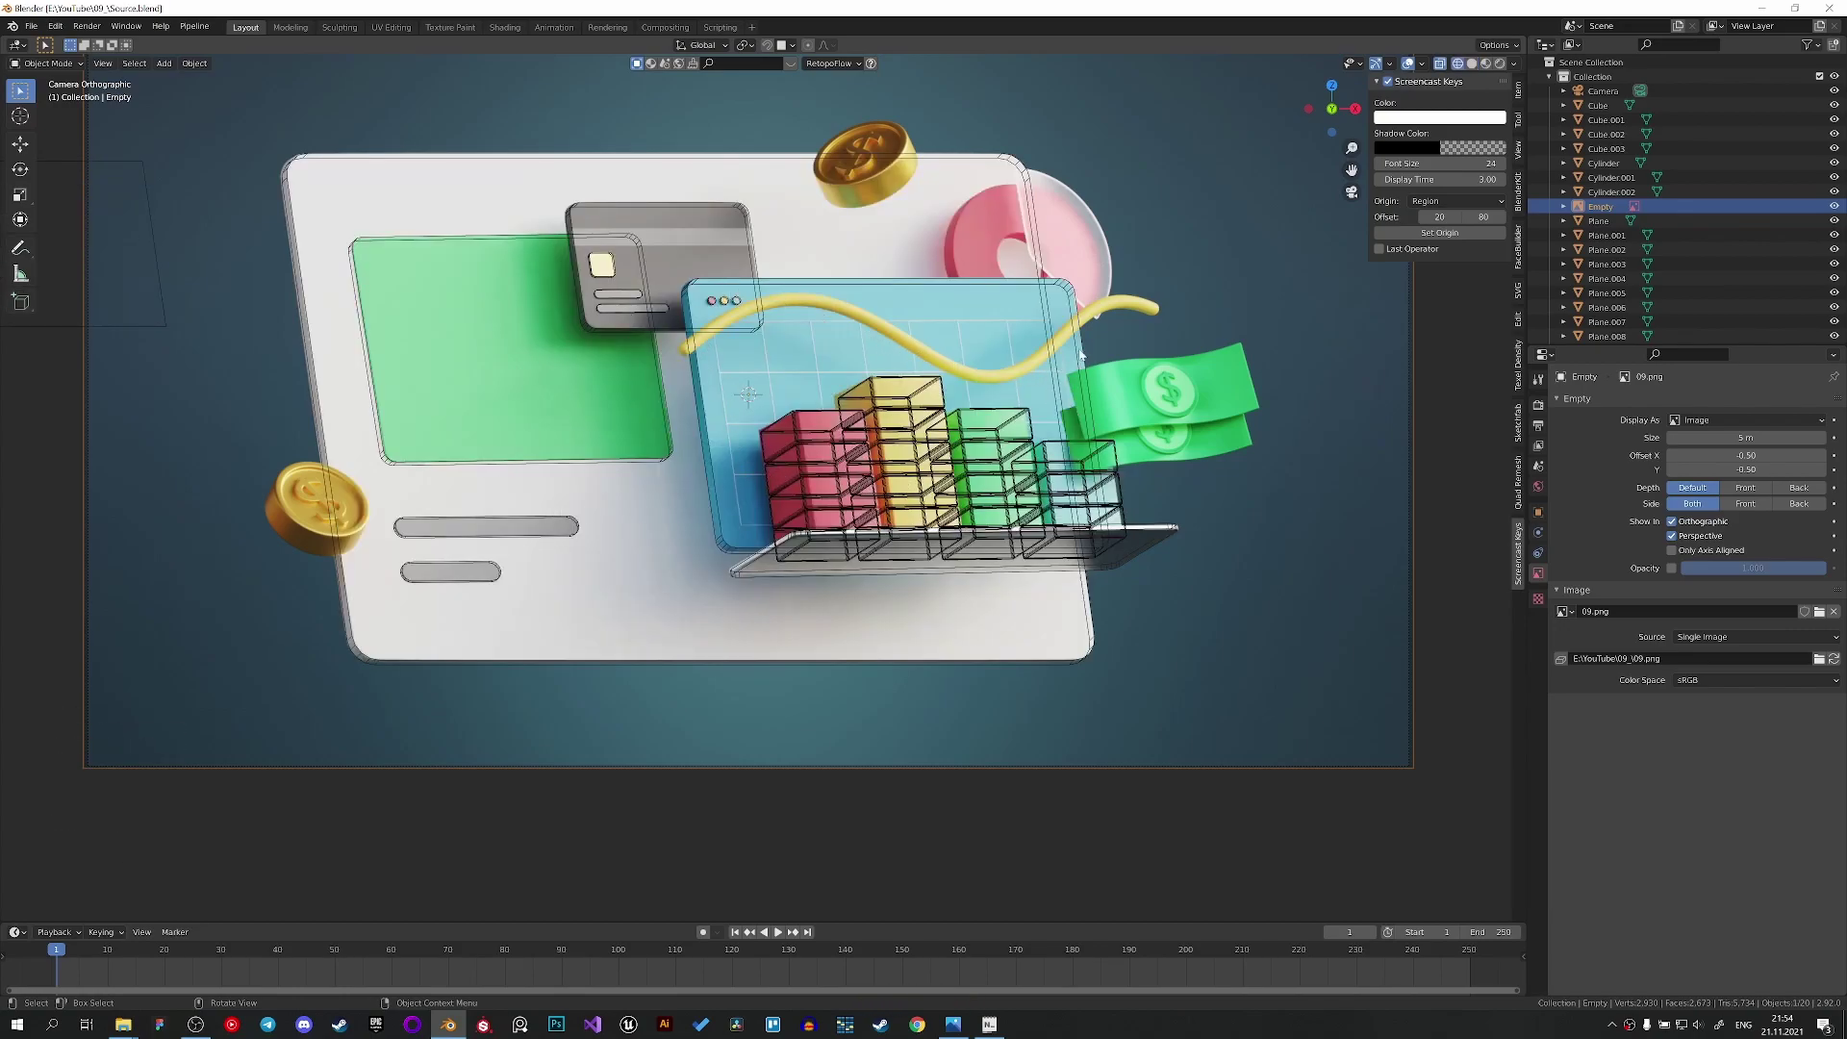
Save the scene file and orbit the view toward the chart.
key("z")
key("ctrl+s")
middle_click(789, 472)
scroll("down", 3)
middle_click(794, 523)
middle_click(741, 658)
middle_click(864, 525)
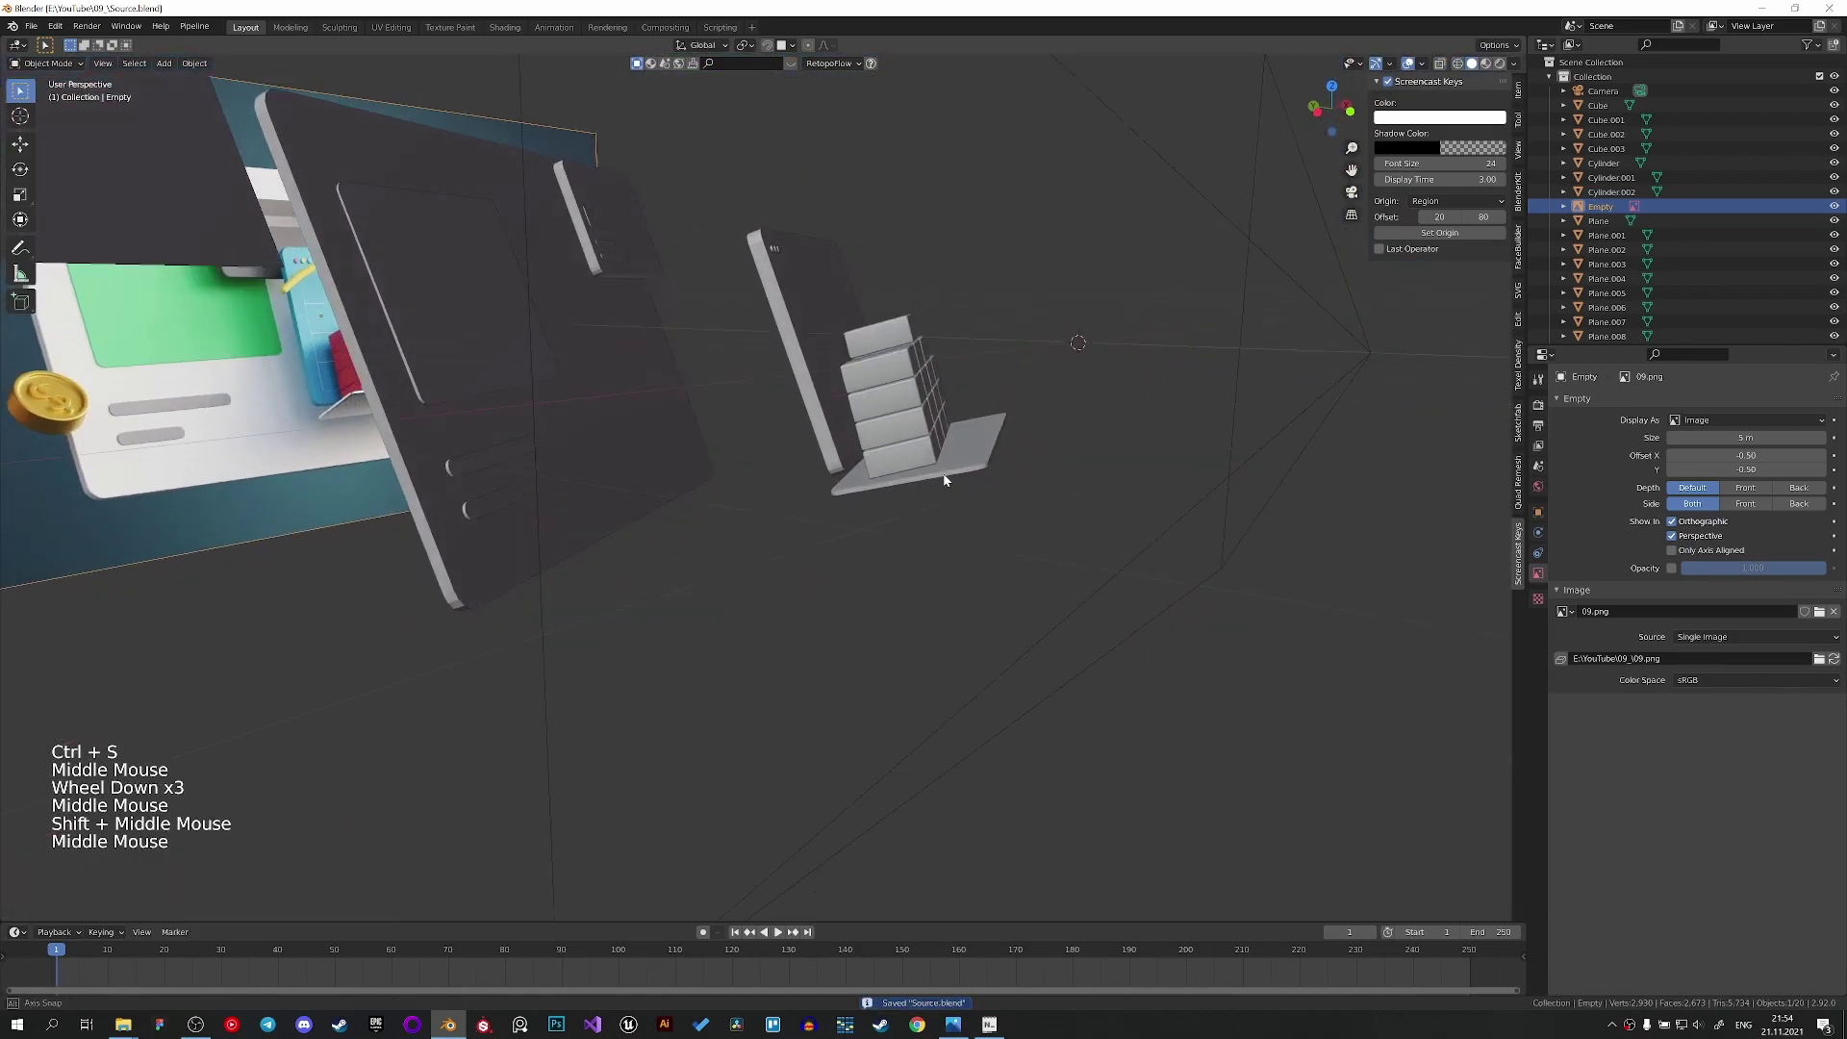
middle_click(858, 542)
Add a Bezier curve, isolate it in top view, and bring up the reference image.
key("shift+a")
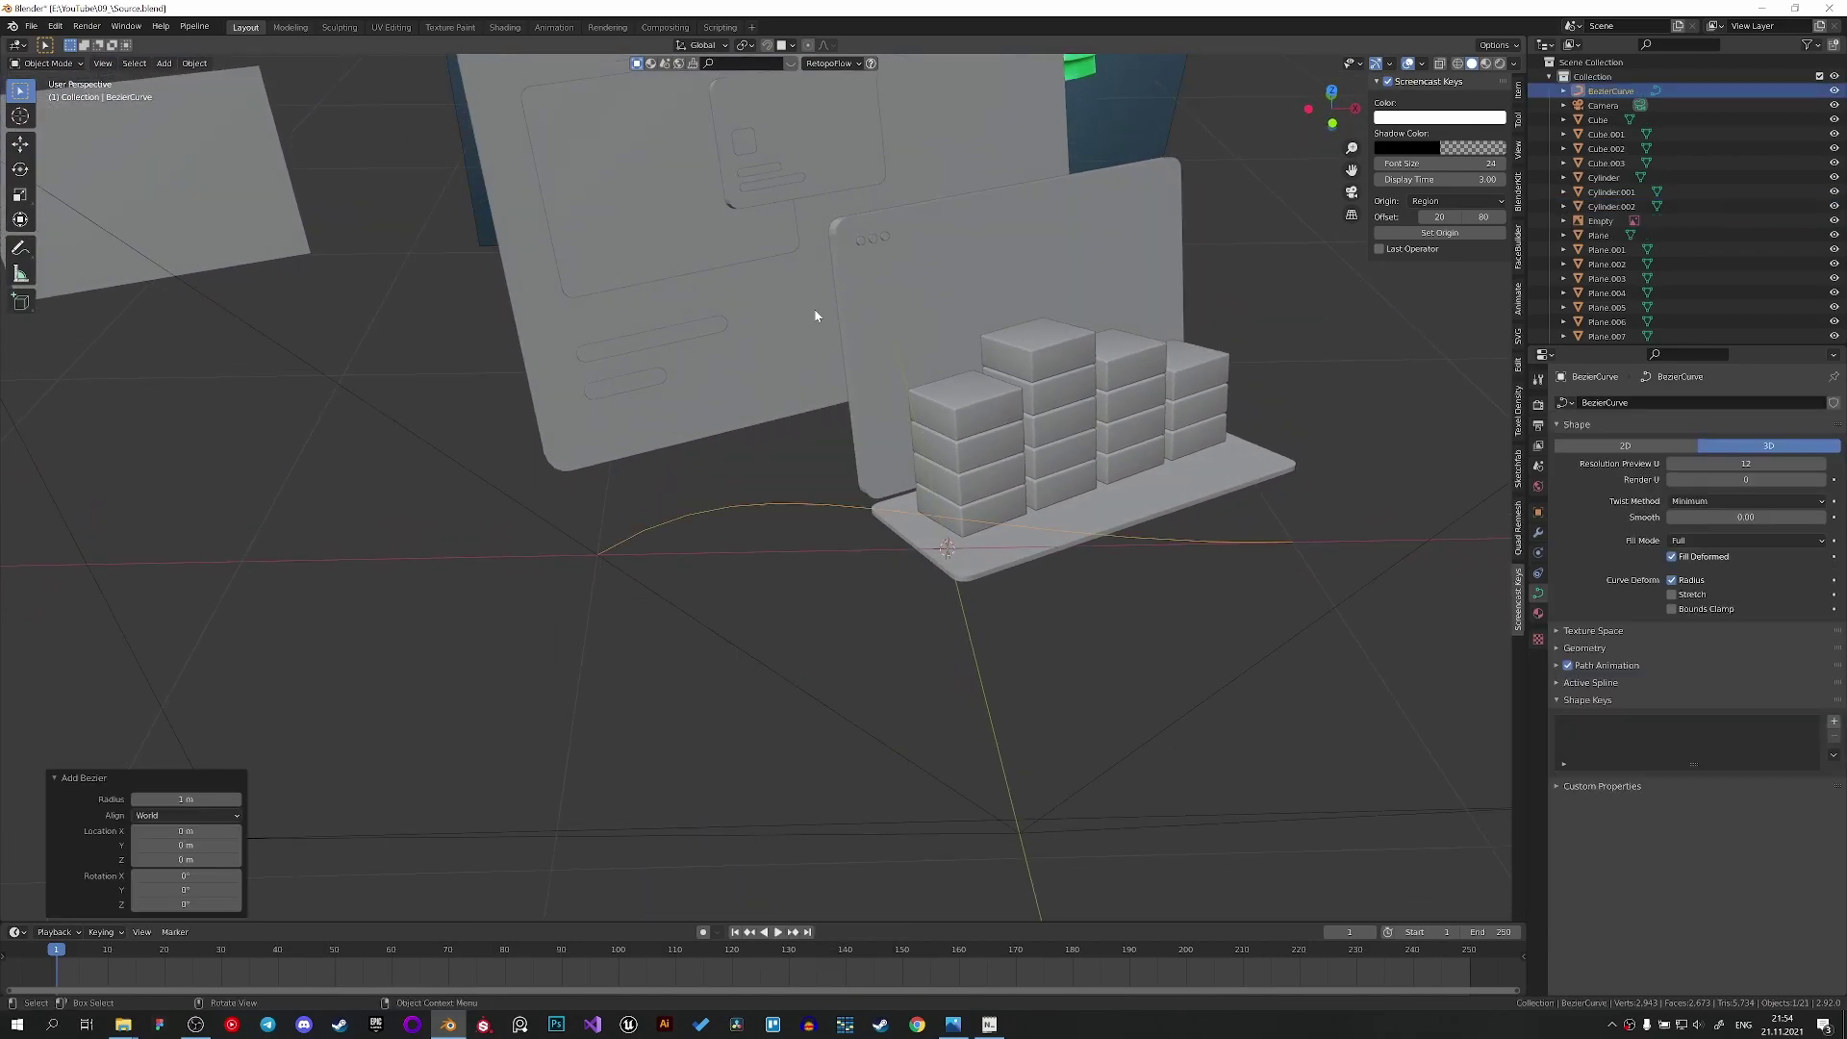
key("/")
key("KP_7")
key("Tab")
key("ctrl+s")
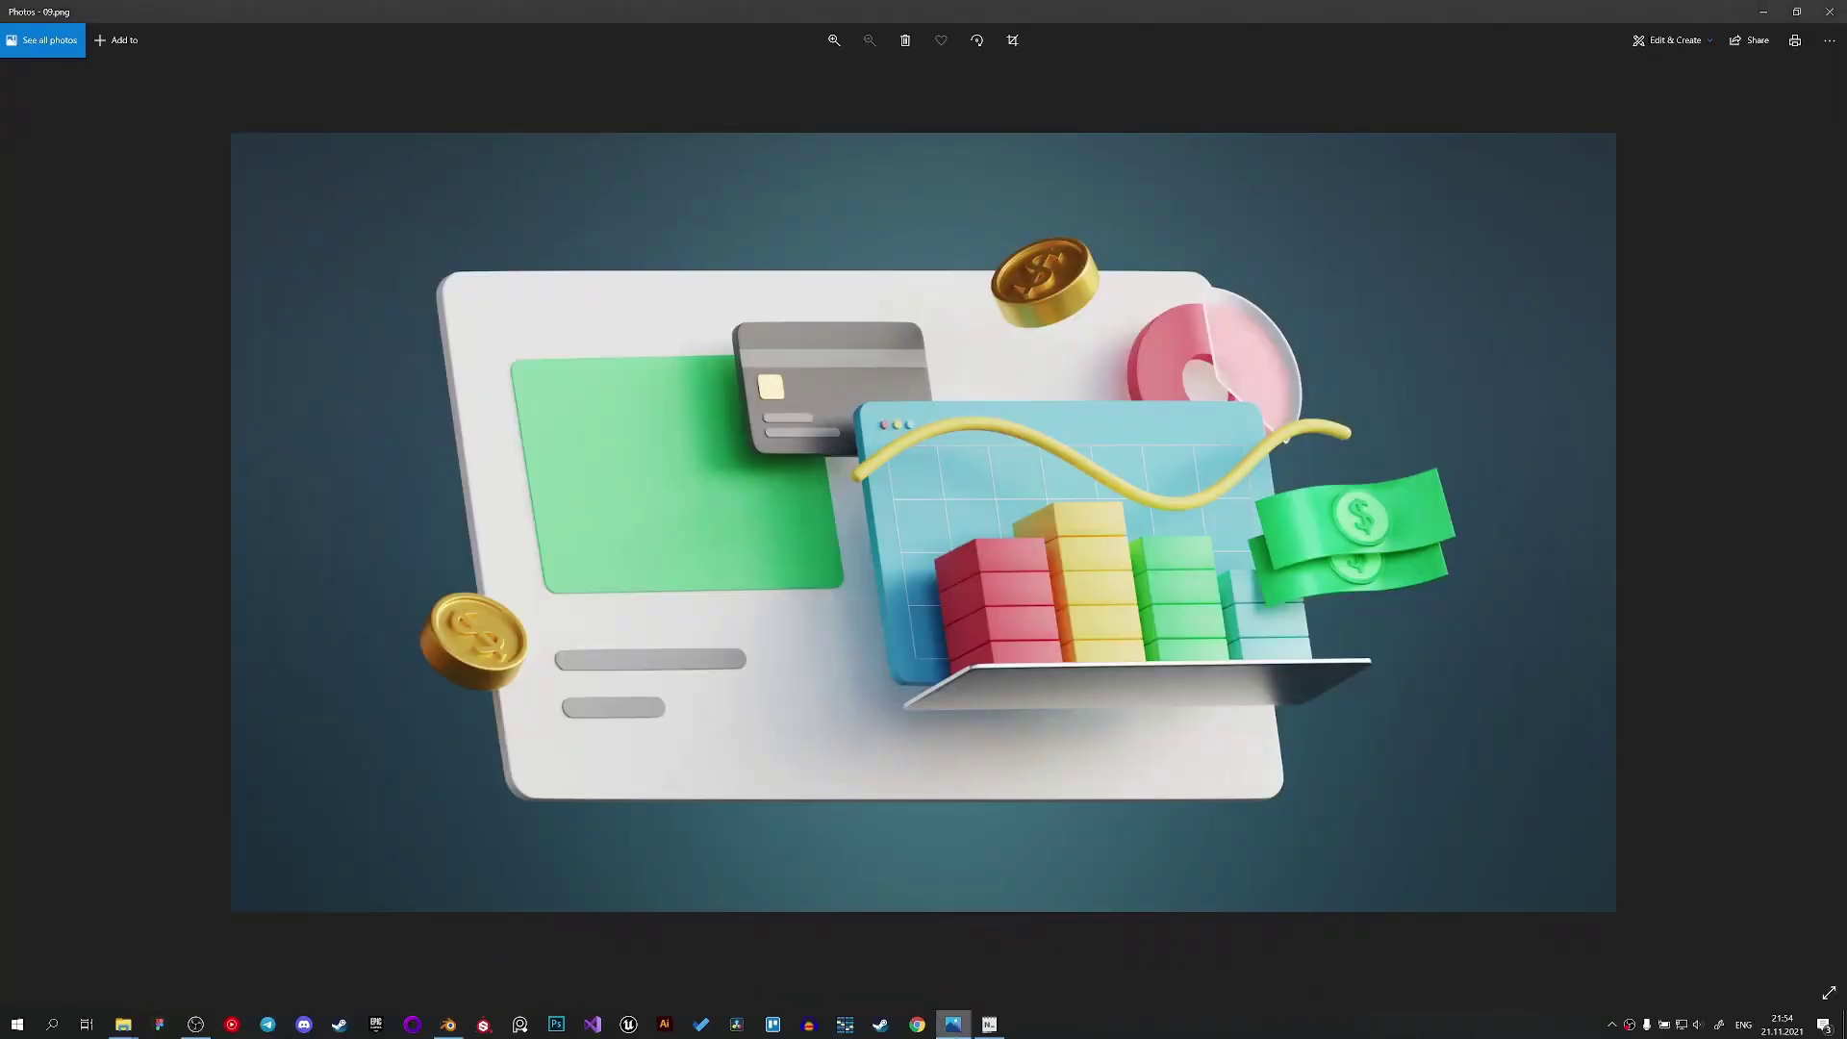
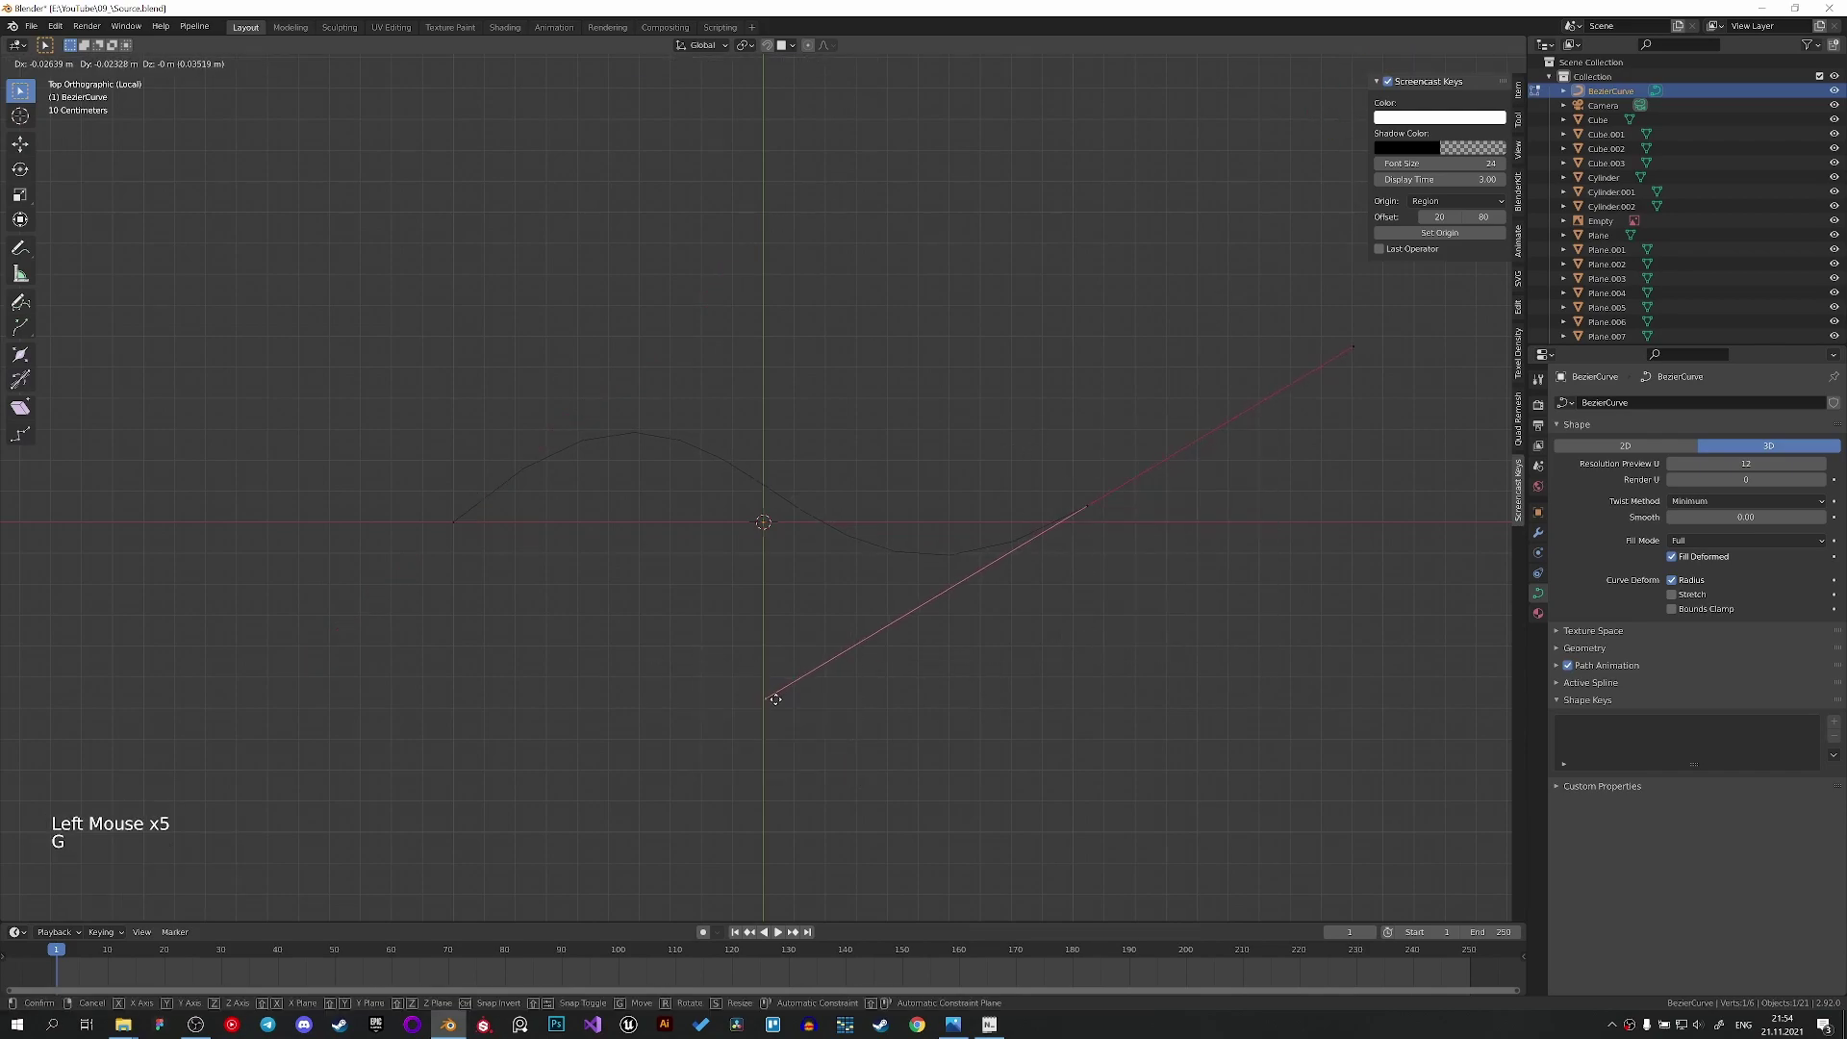
Give the curve a round bevel depth, leave local view and rotate it 90° upright.
key("Tab")
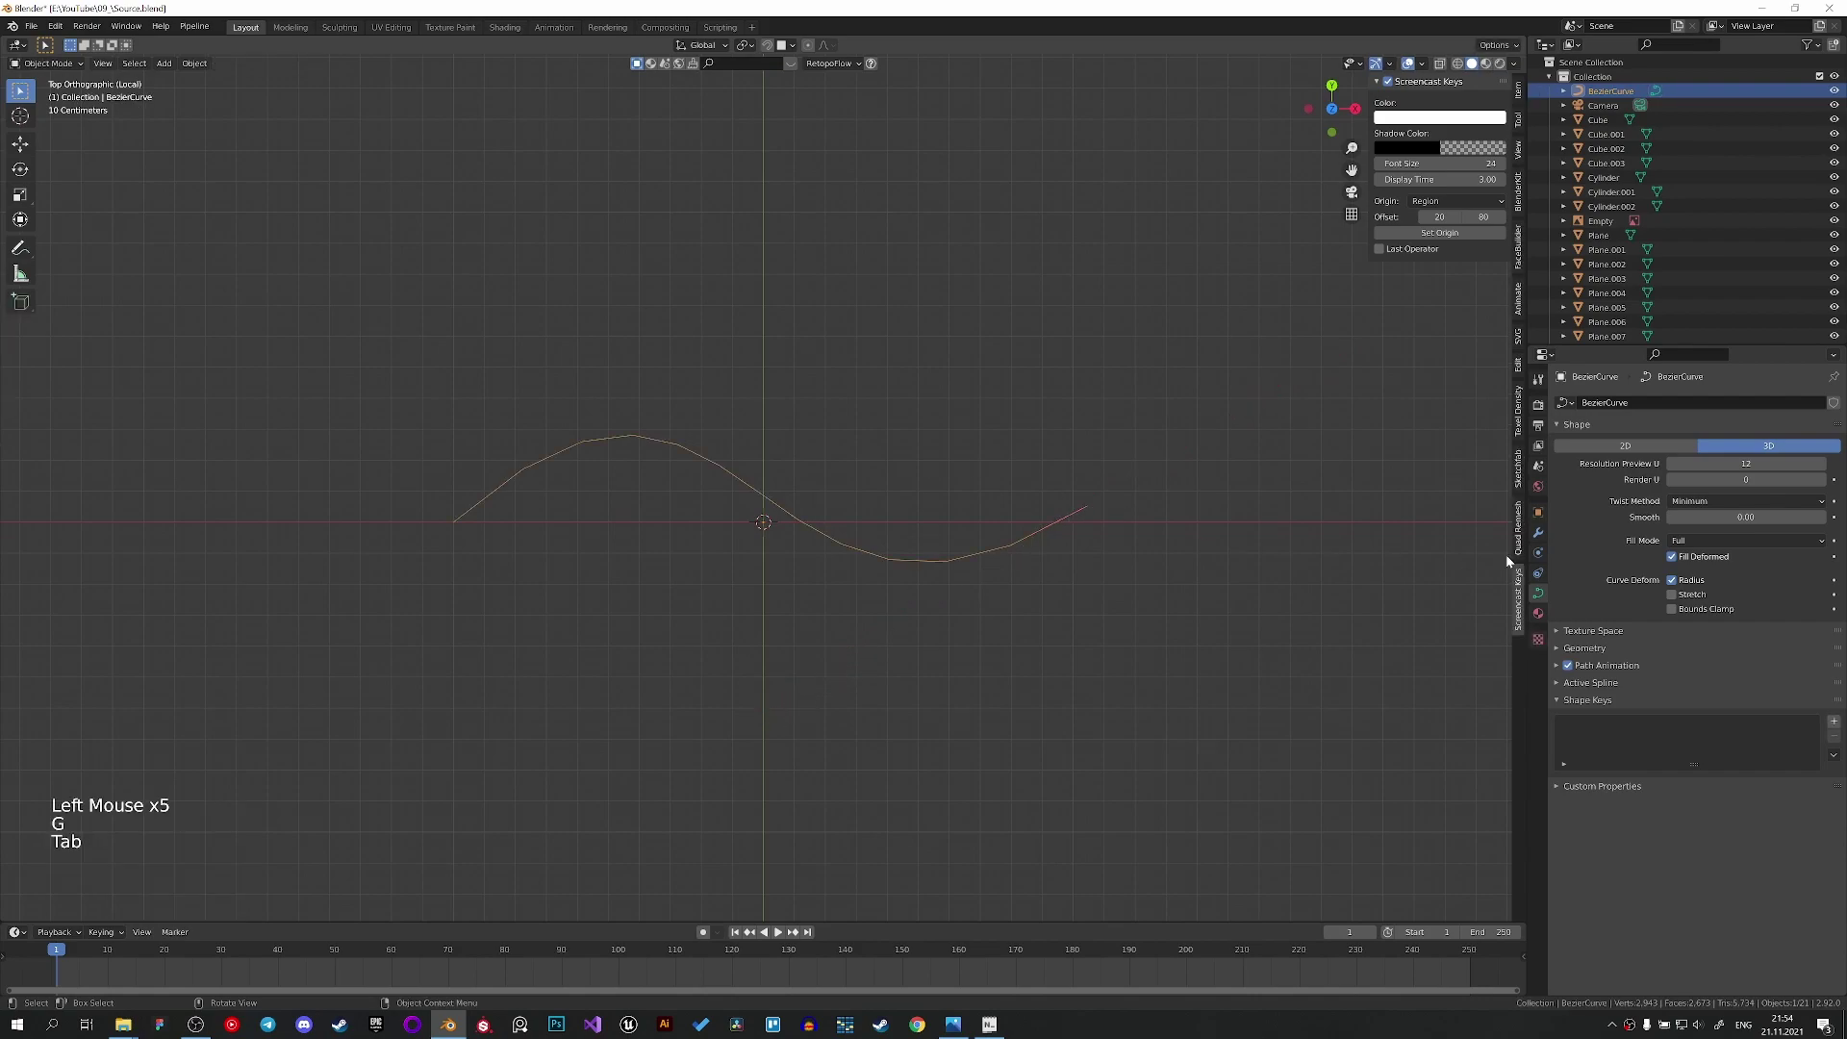
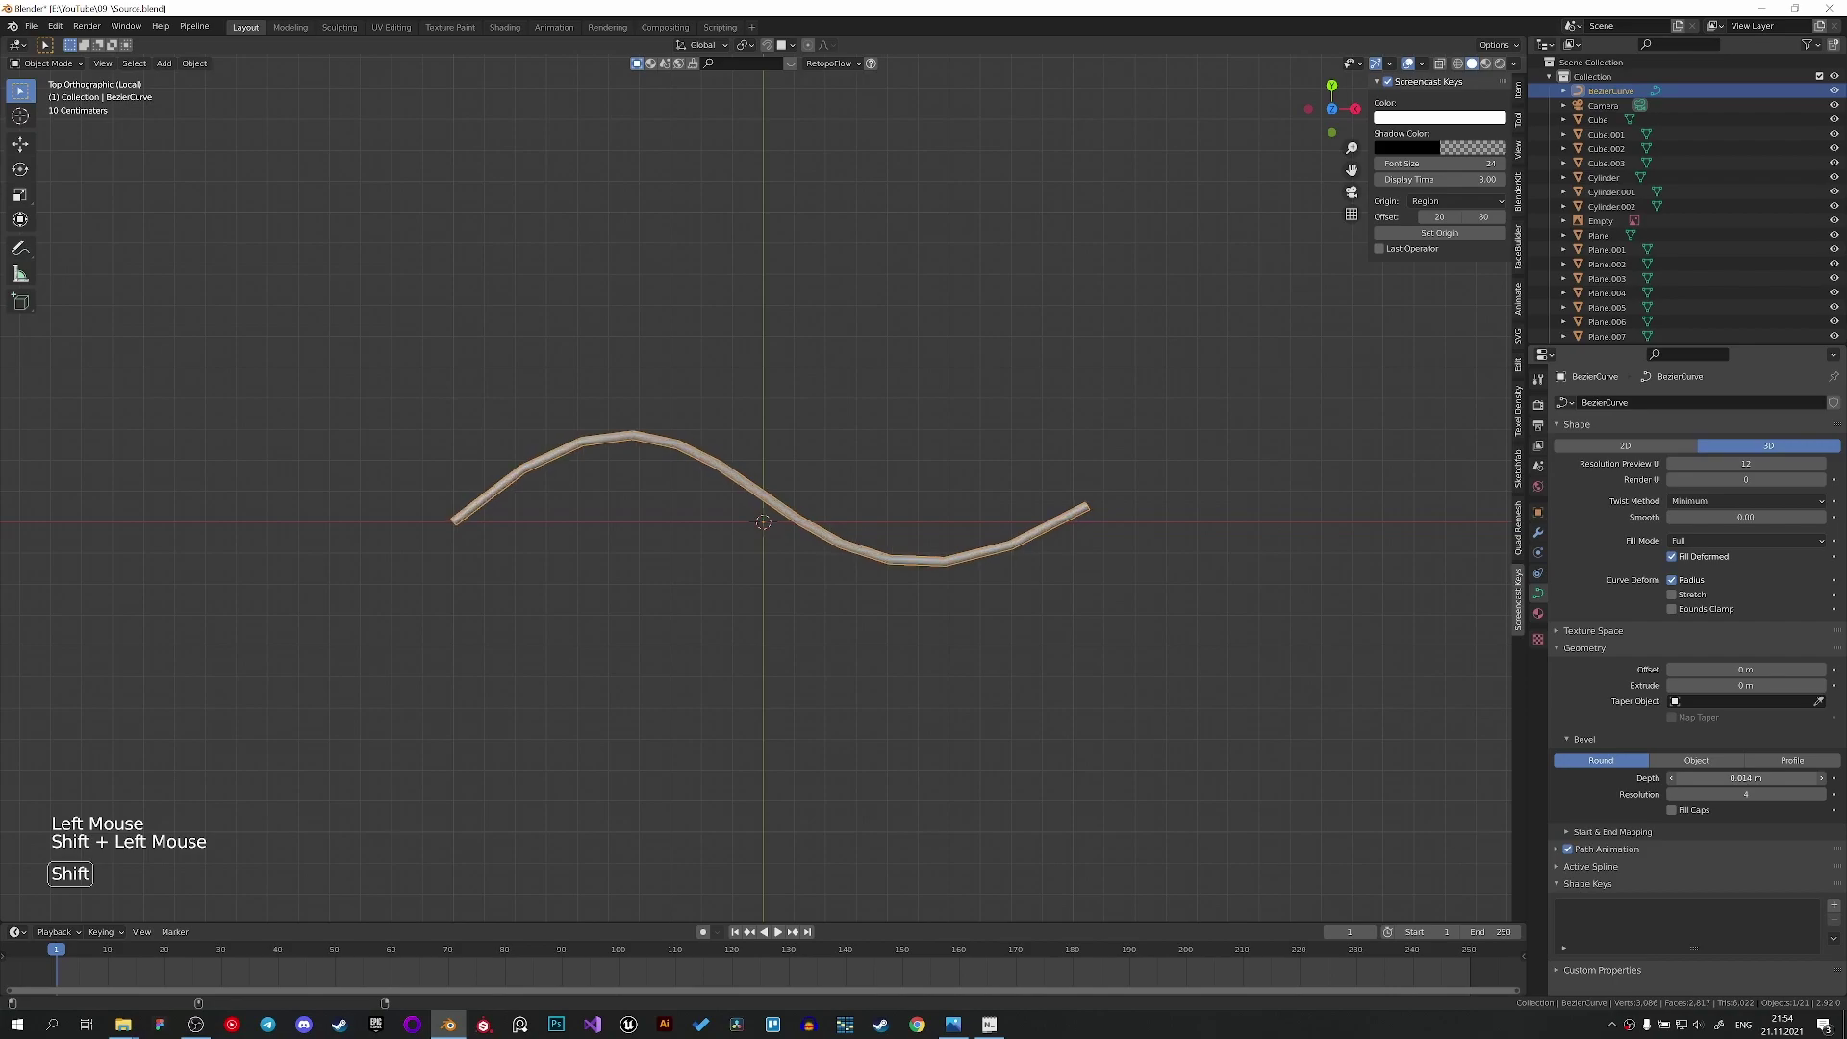
key("/")
key("KP_0")
key("z")
scroll("up", 3)
key("z")
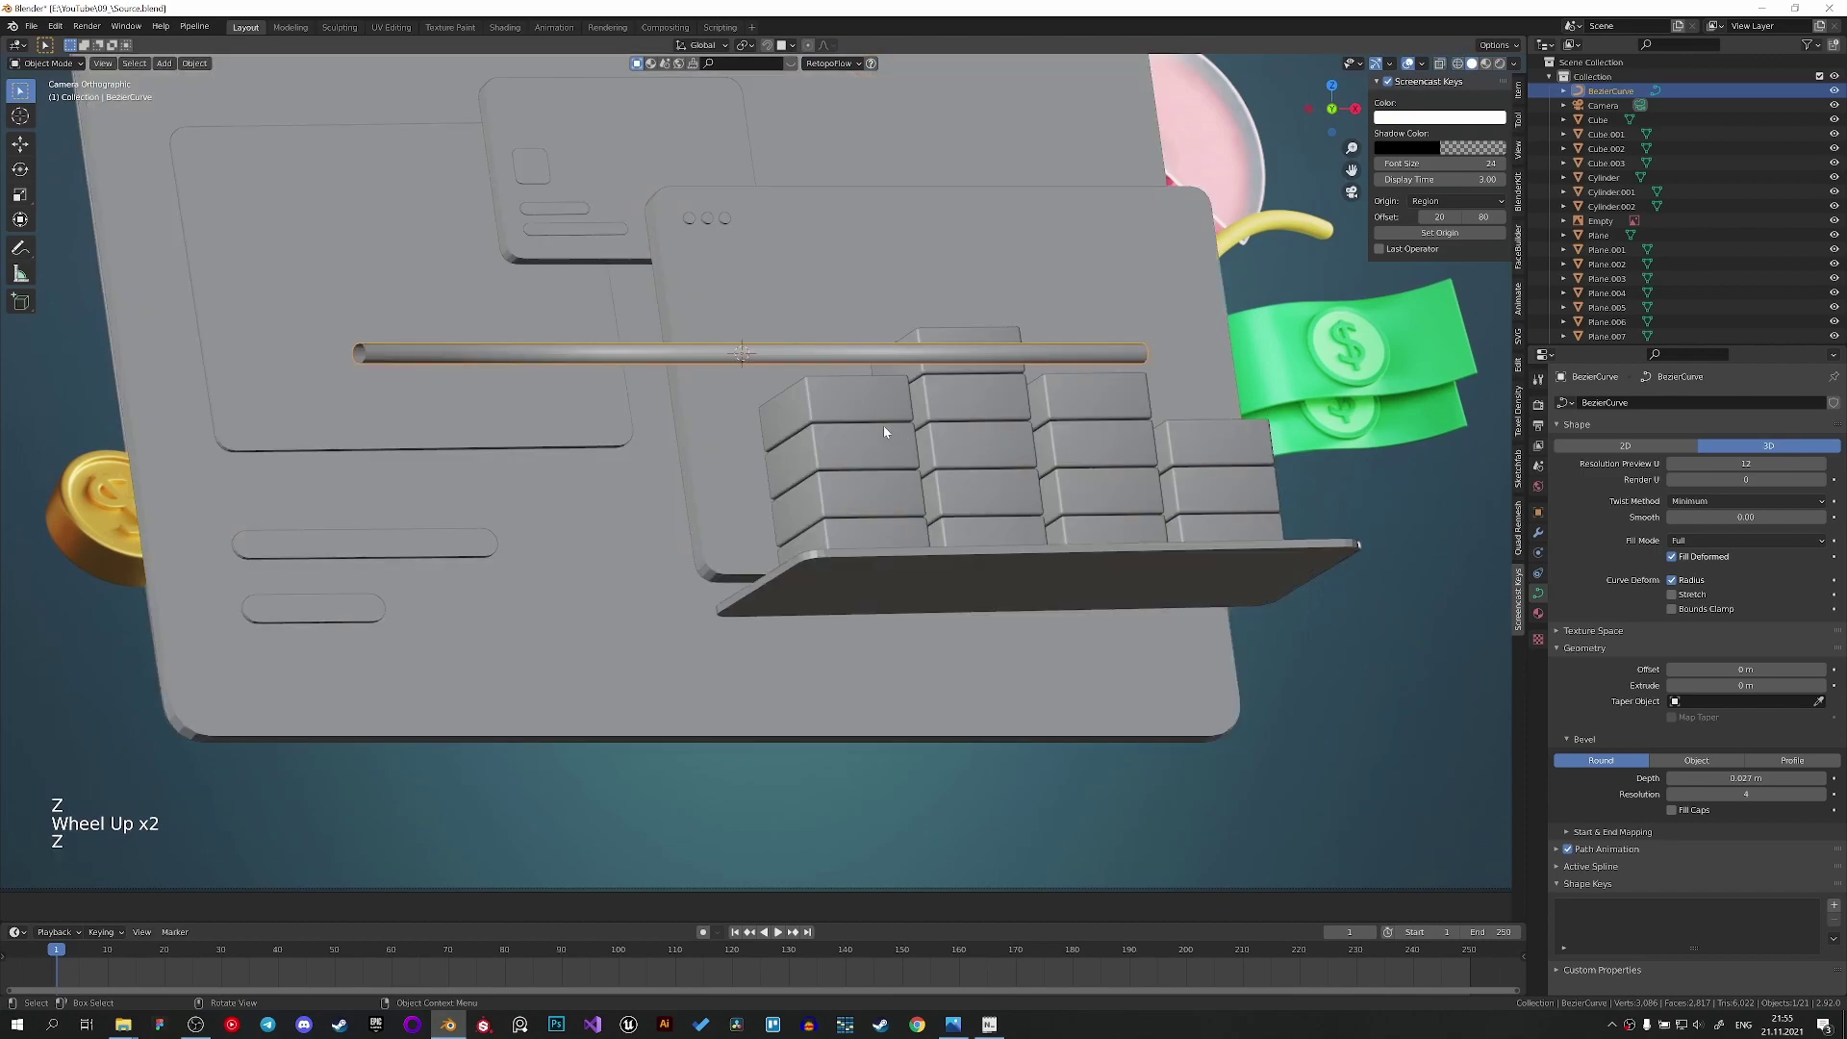
key("r")
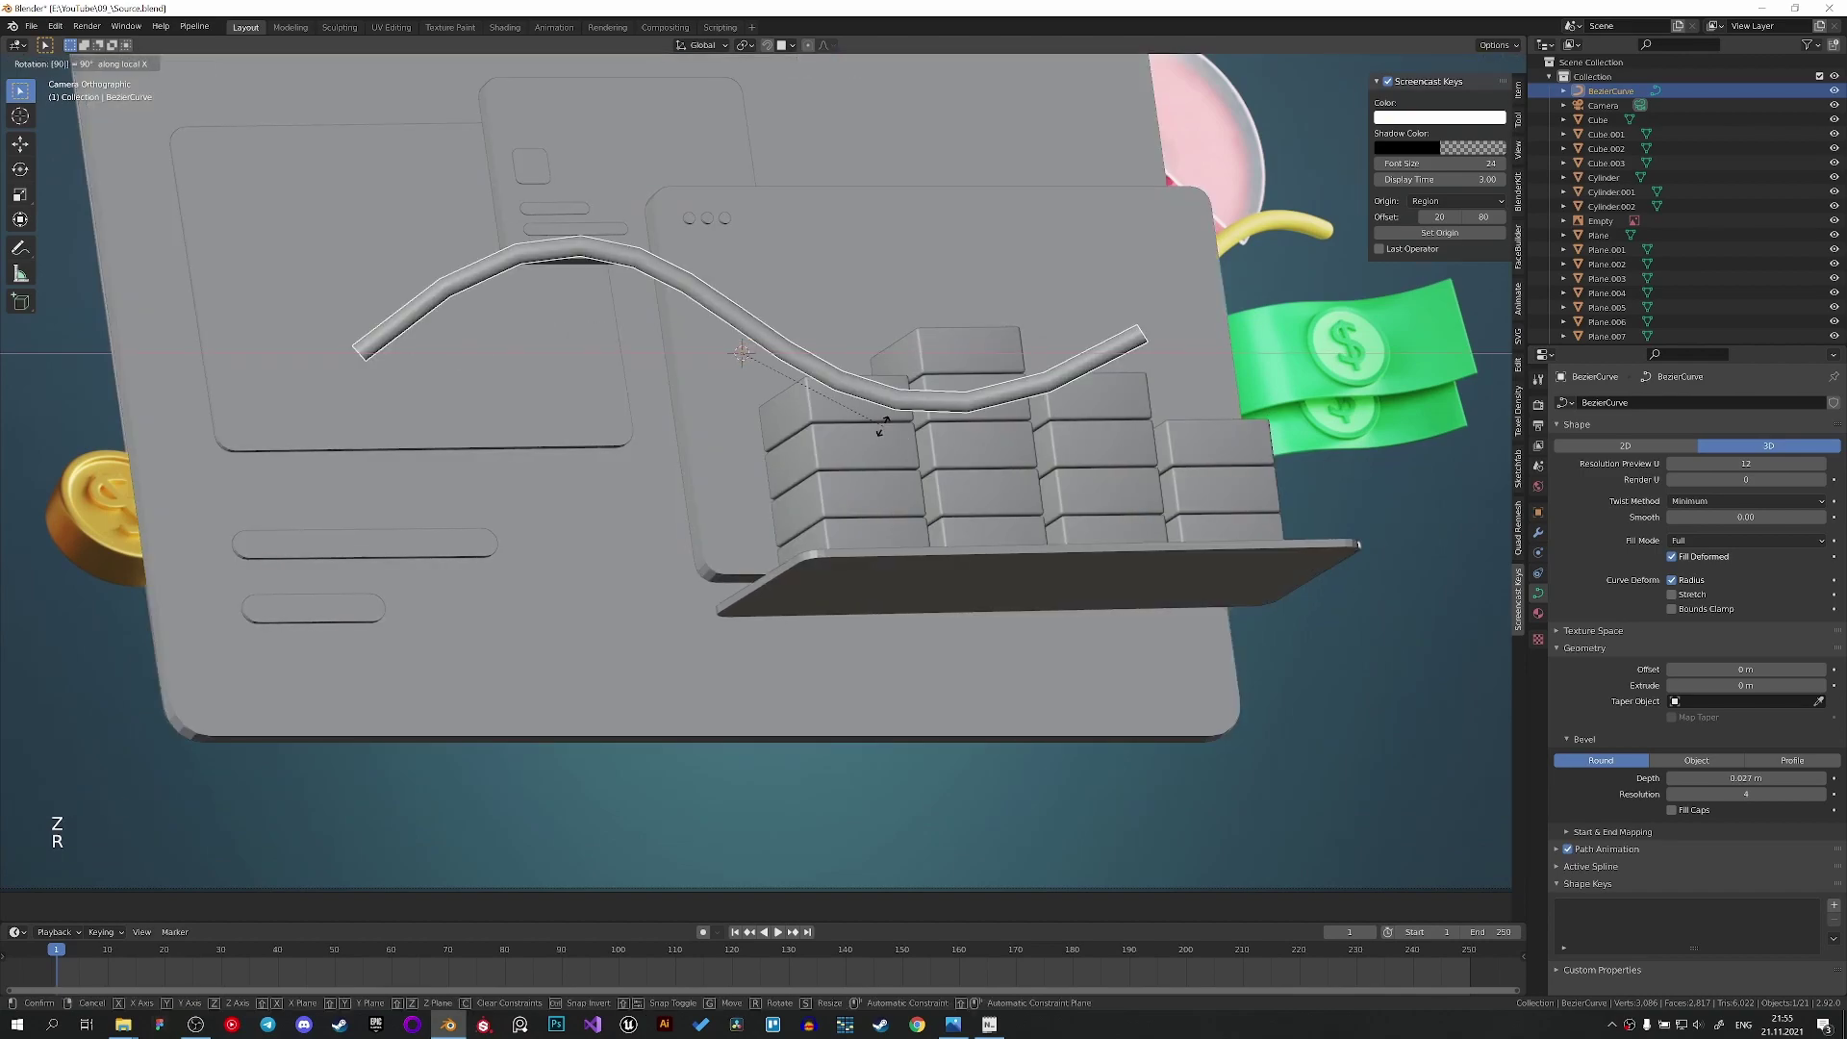
Copy the shelf's rotation onto the curve so it shares the tray's tilt.
left_click(1040, 563)
key("ctrl+c")
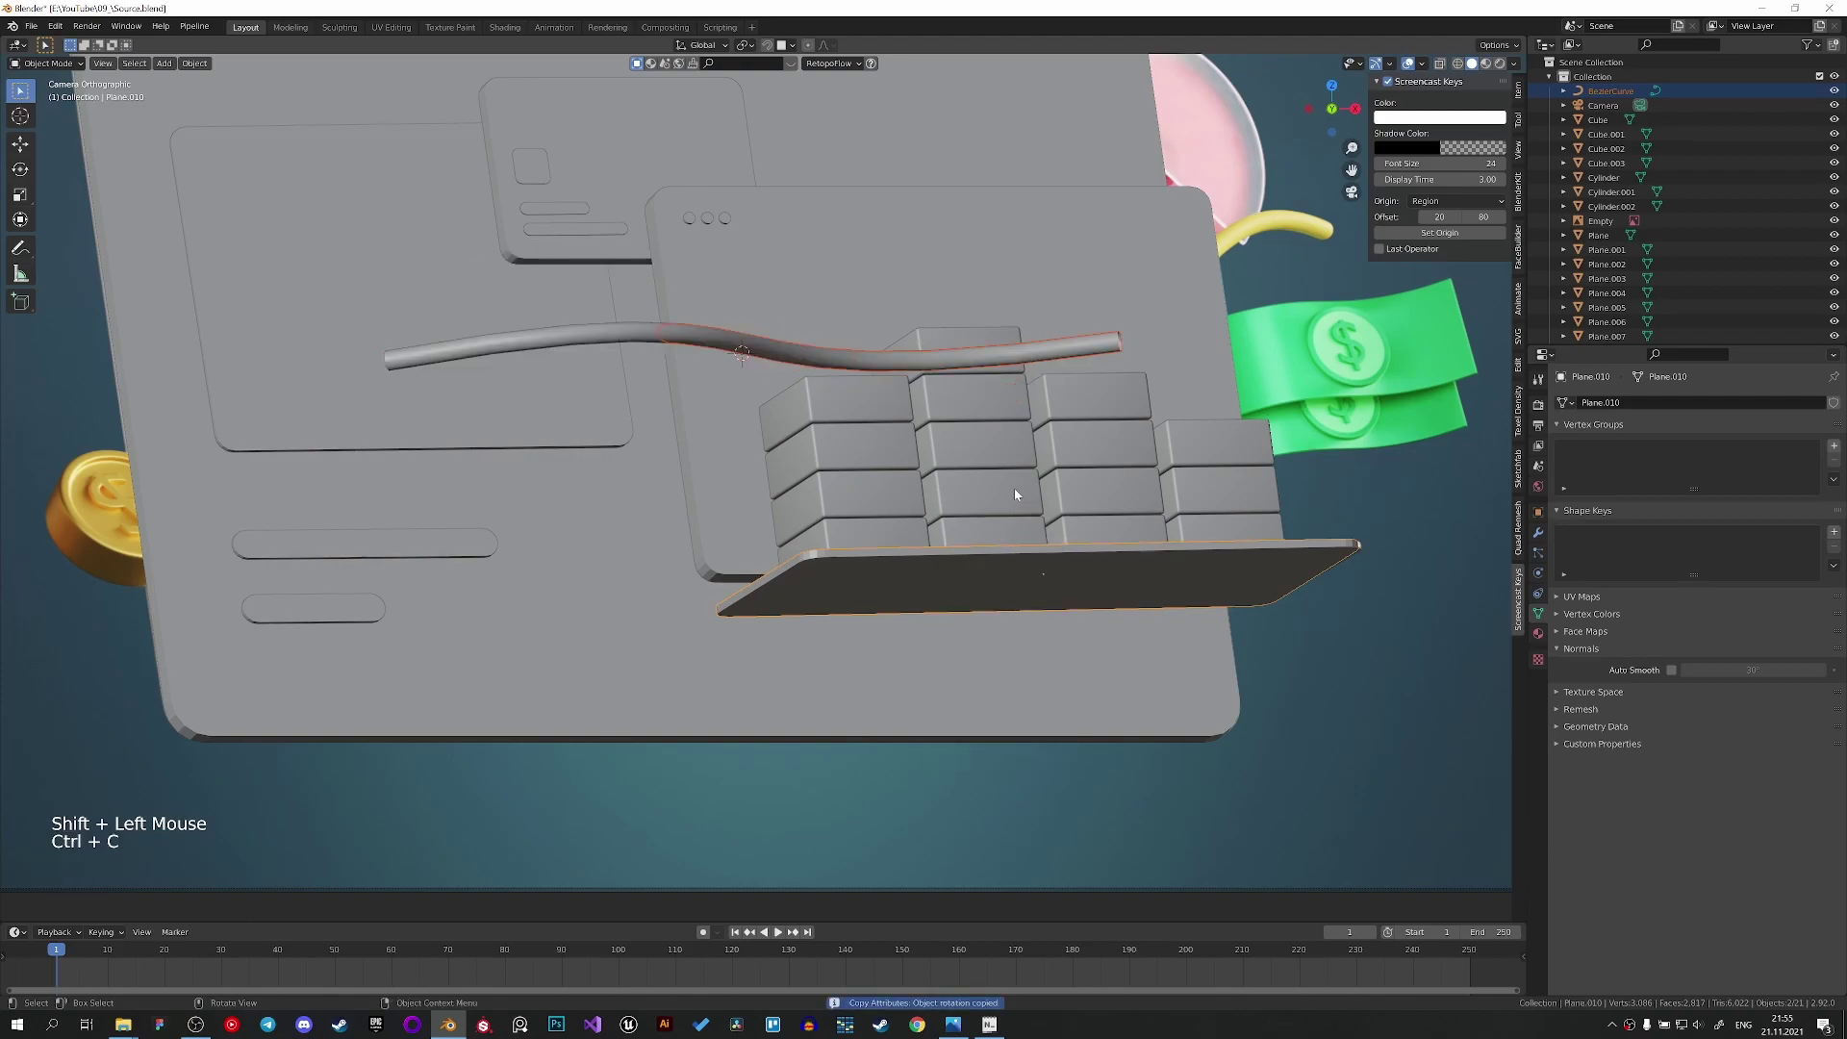
left_click(774, 336)
left_click(777, 344)
key("r")
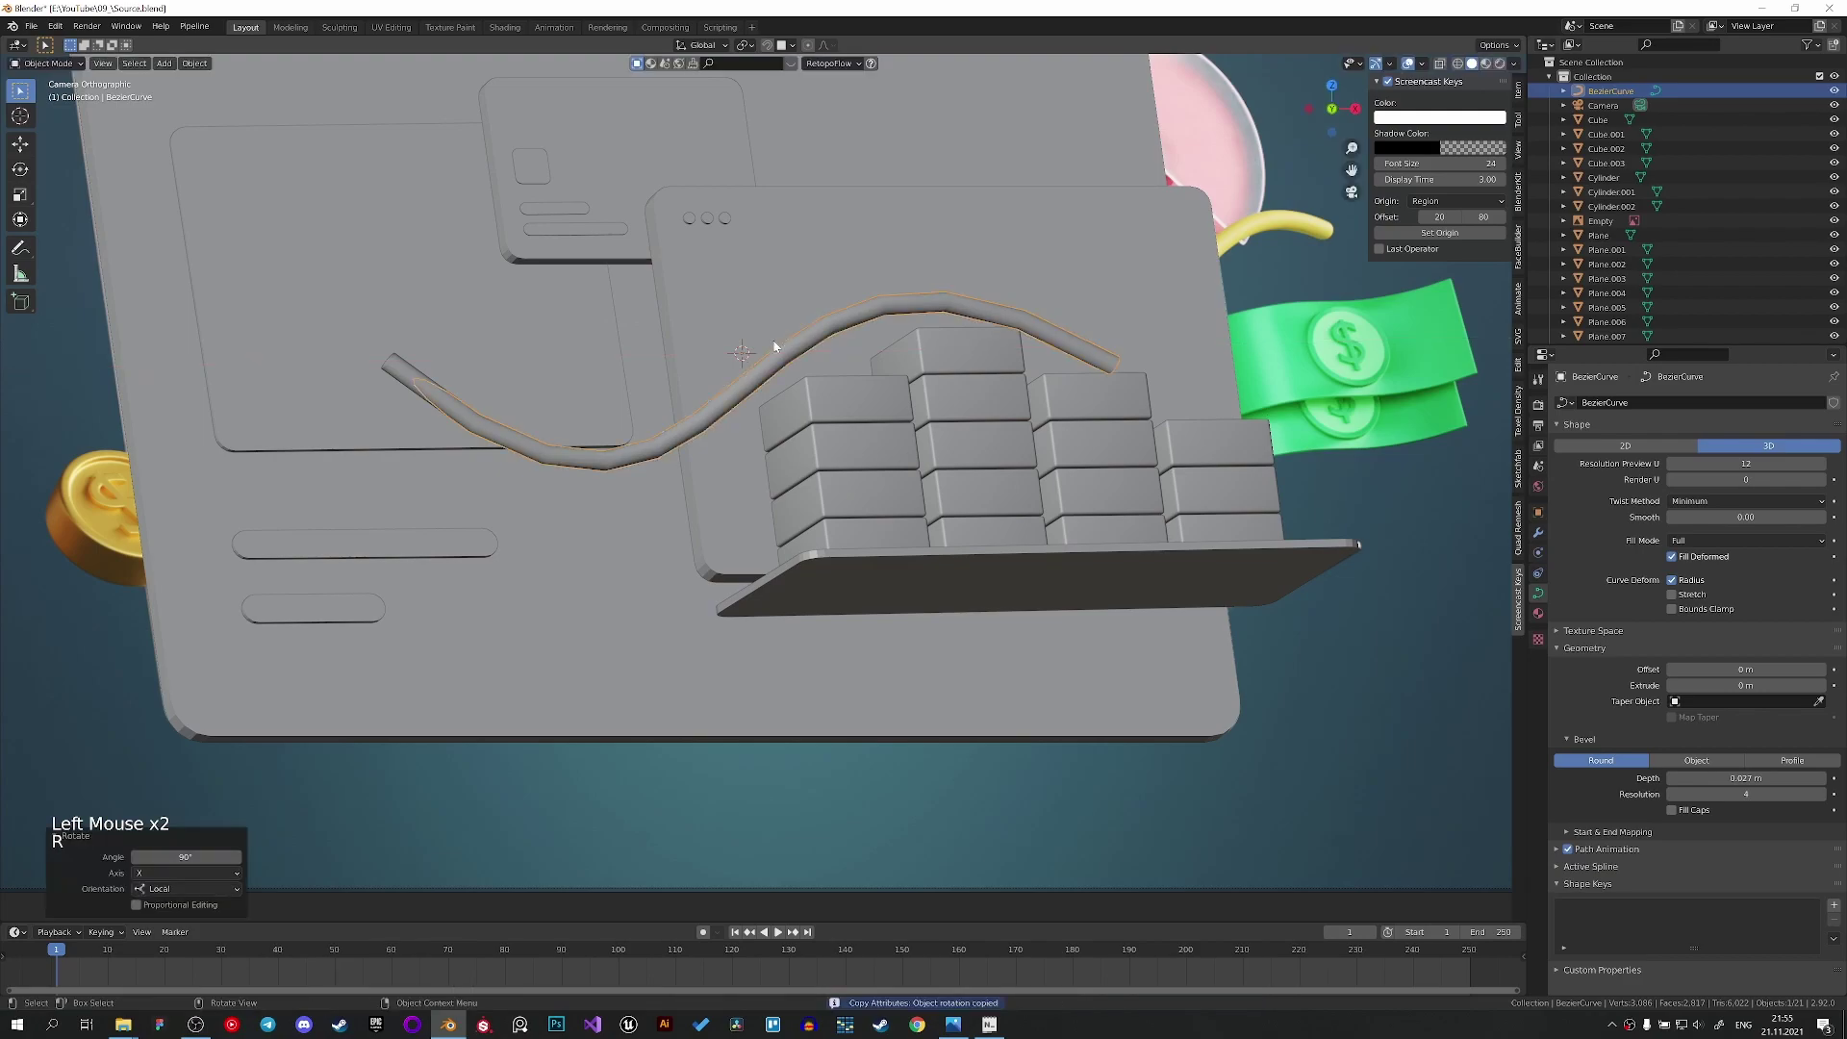
Move the curve in front of the chart panel and nudge it along Z.
middle_click(798, 279)
scroll("down", 3)
middle_click(702, 529)
scroll("down", 3)
key("KP_0")
middle_click(1147, 572)
scroll("down", 3)
key("g")
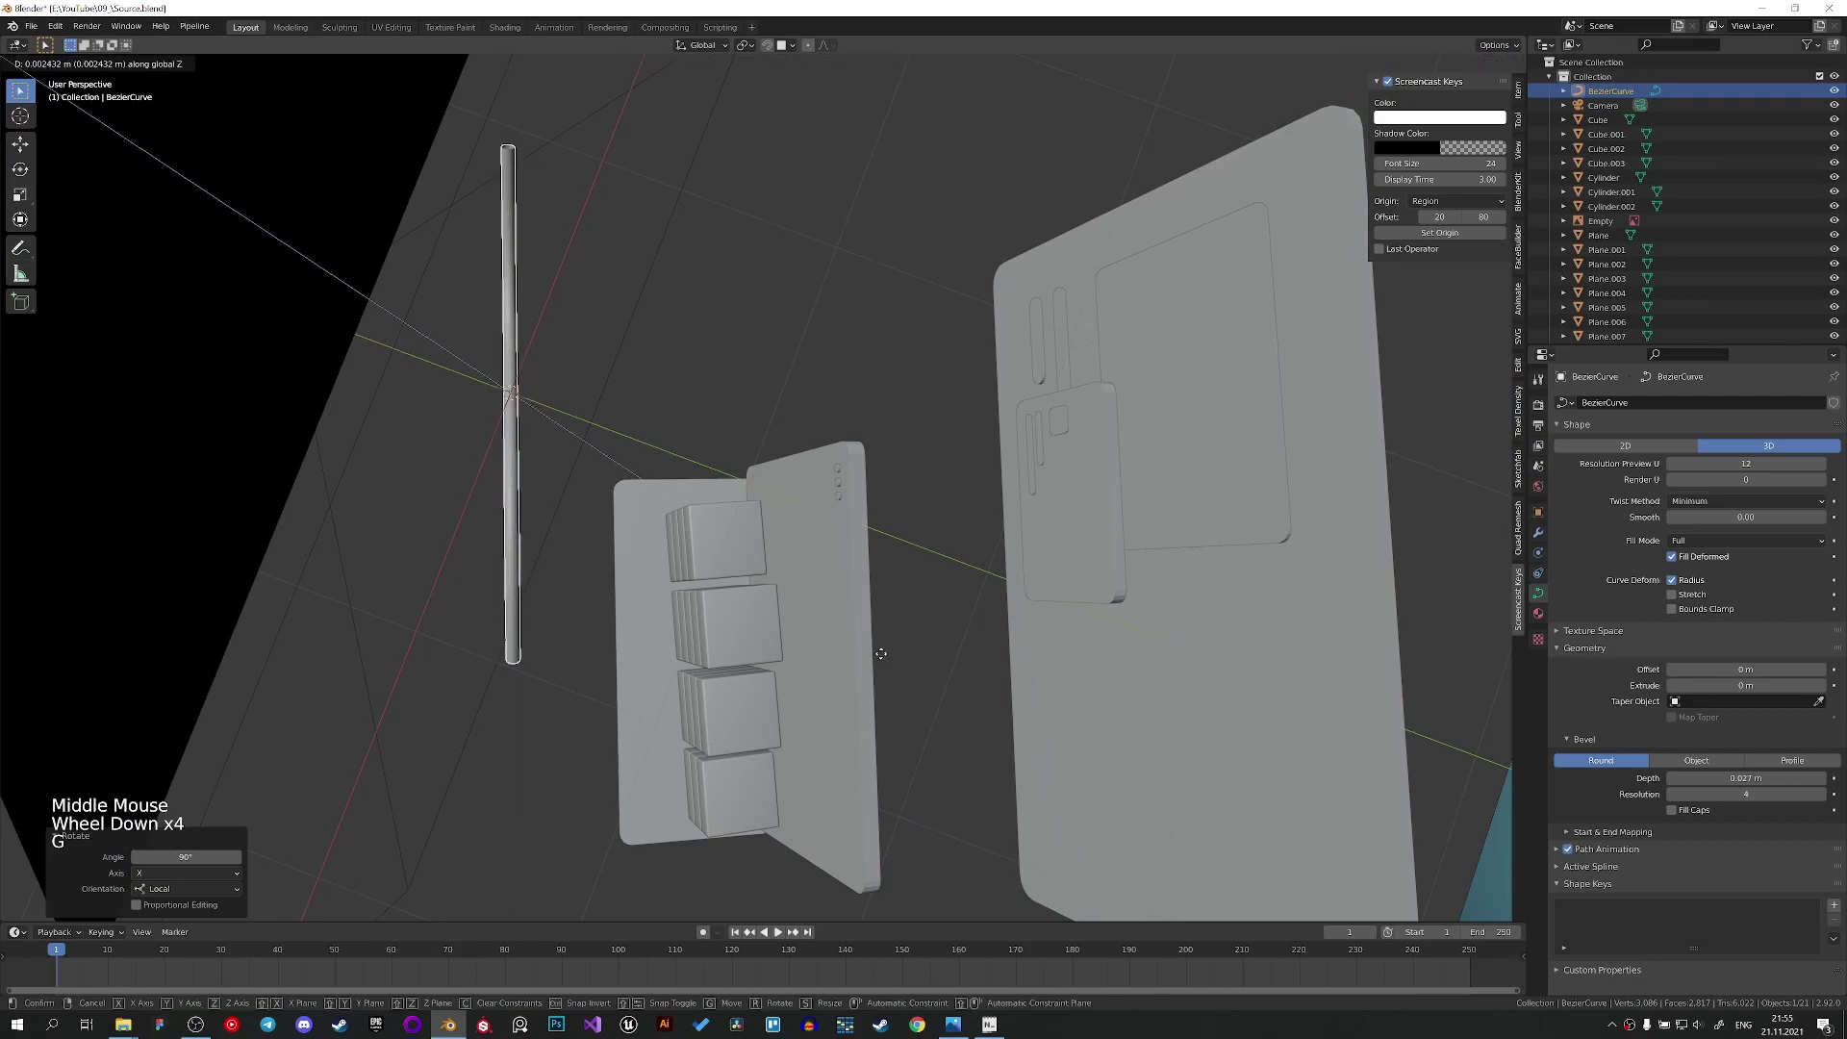
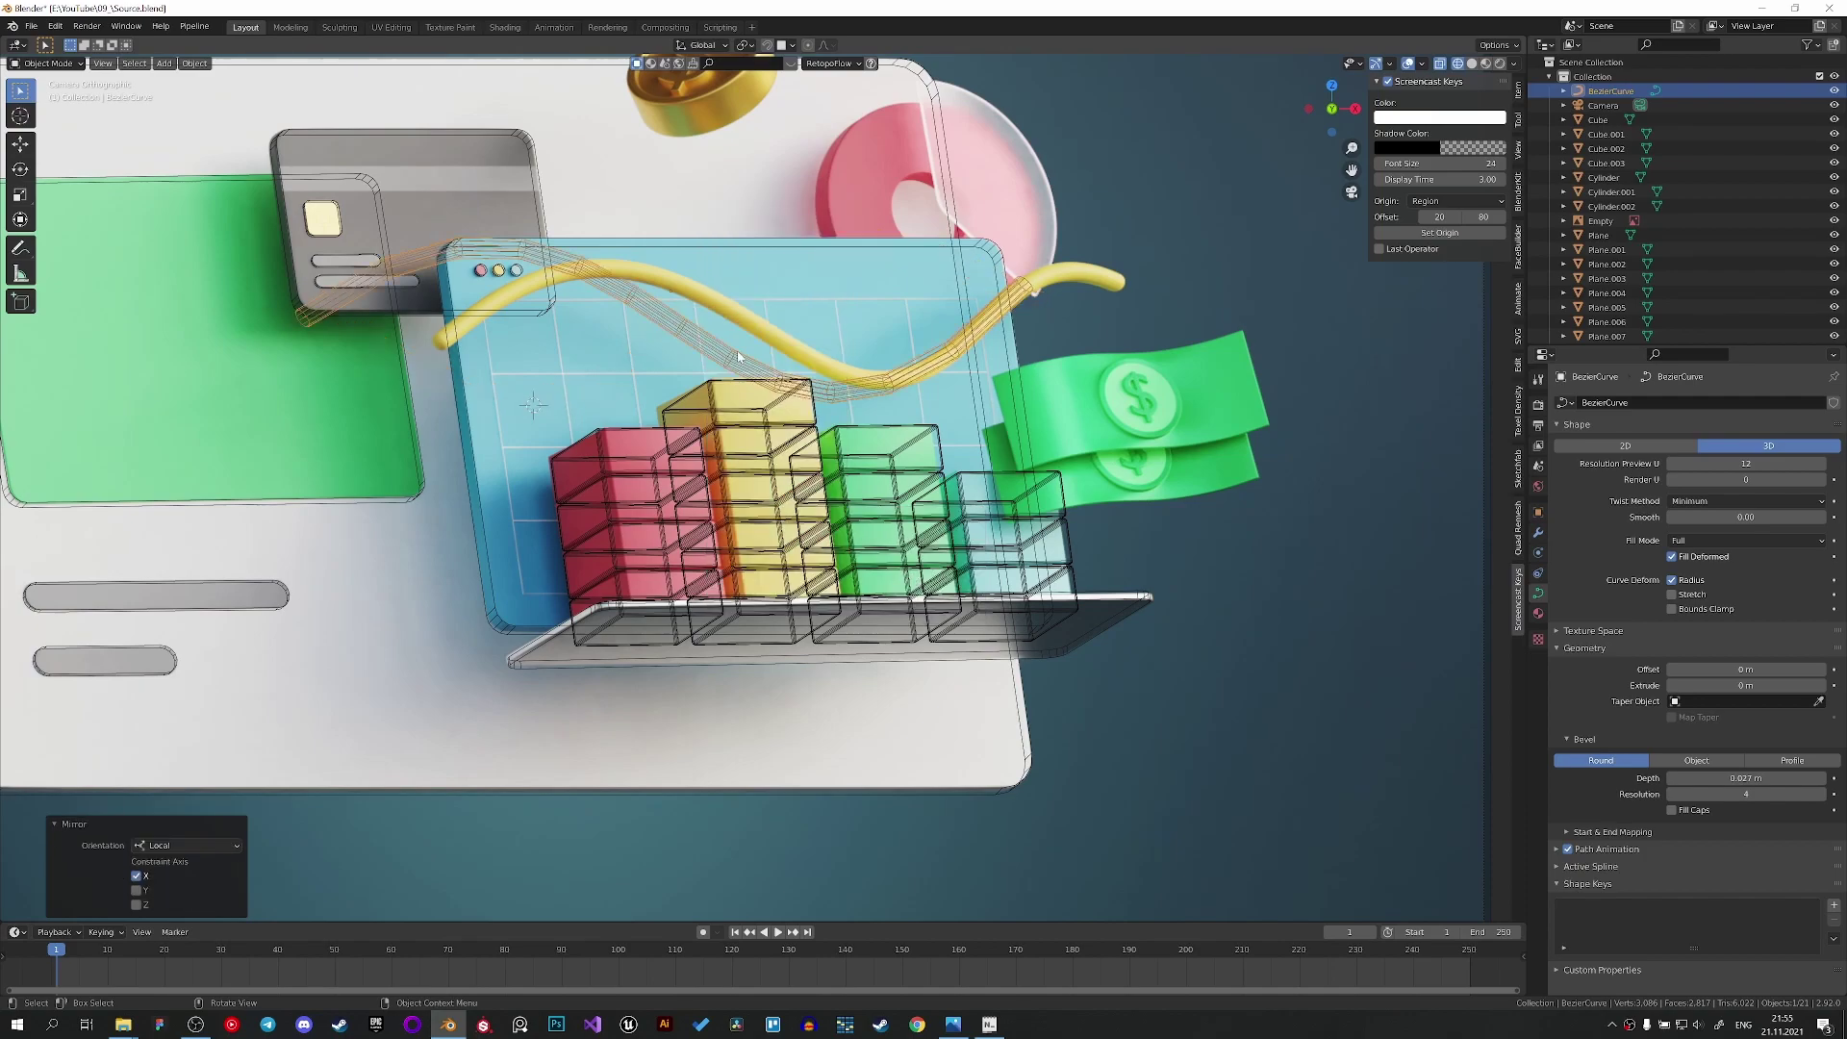
Move, rotate and scale the curve to match the yellow line in the reference.
key("g")
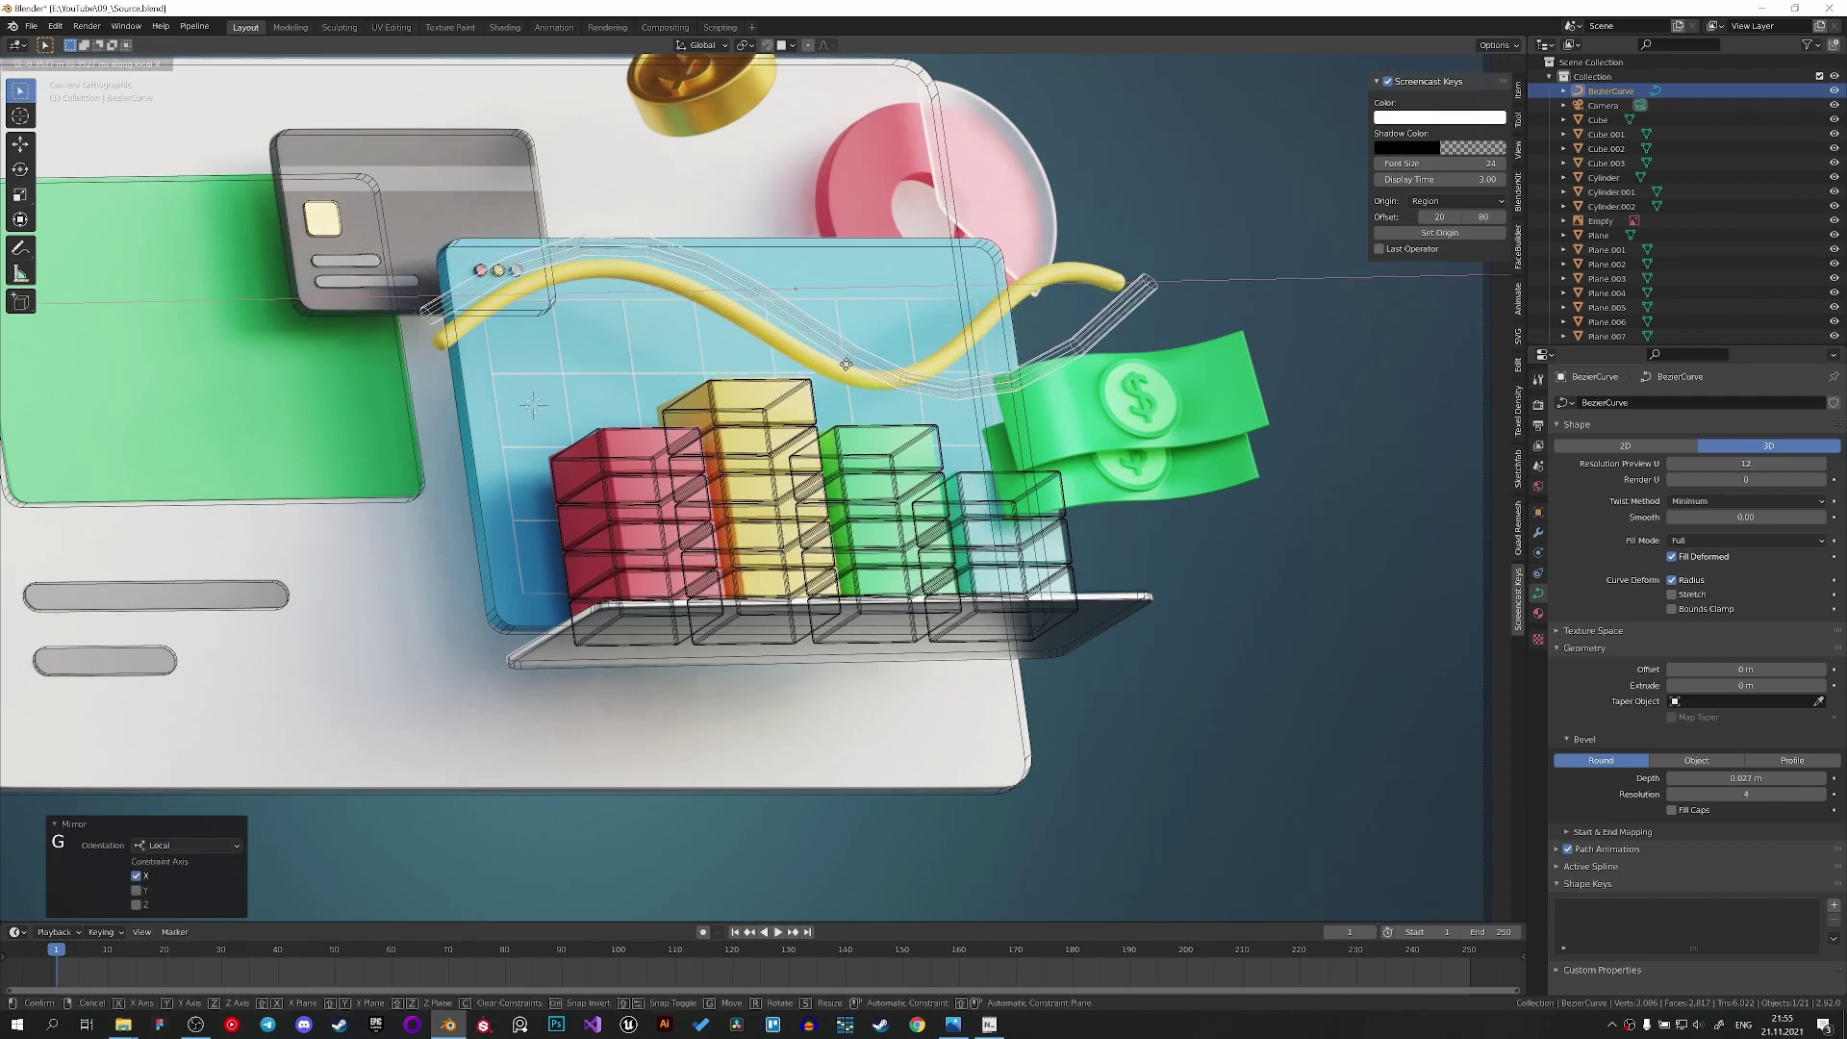
key("s")
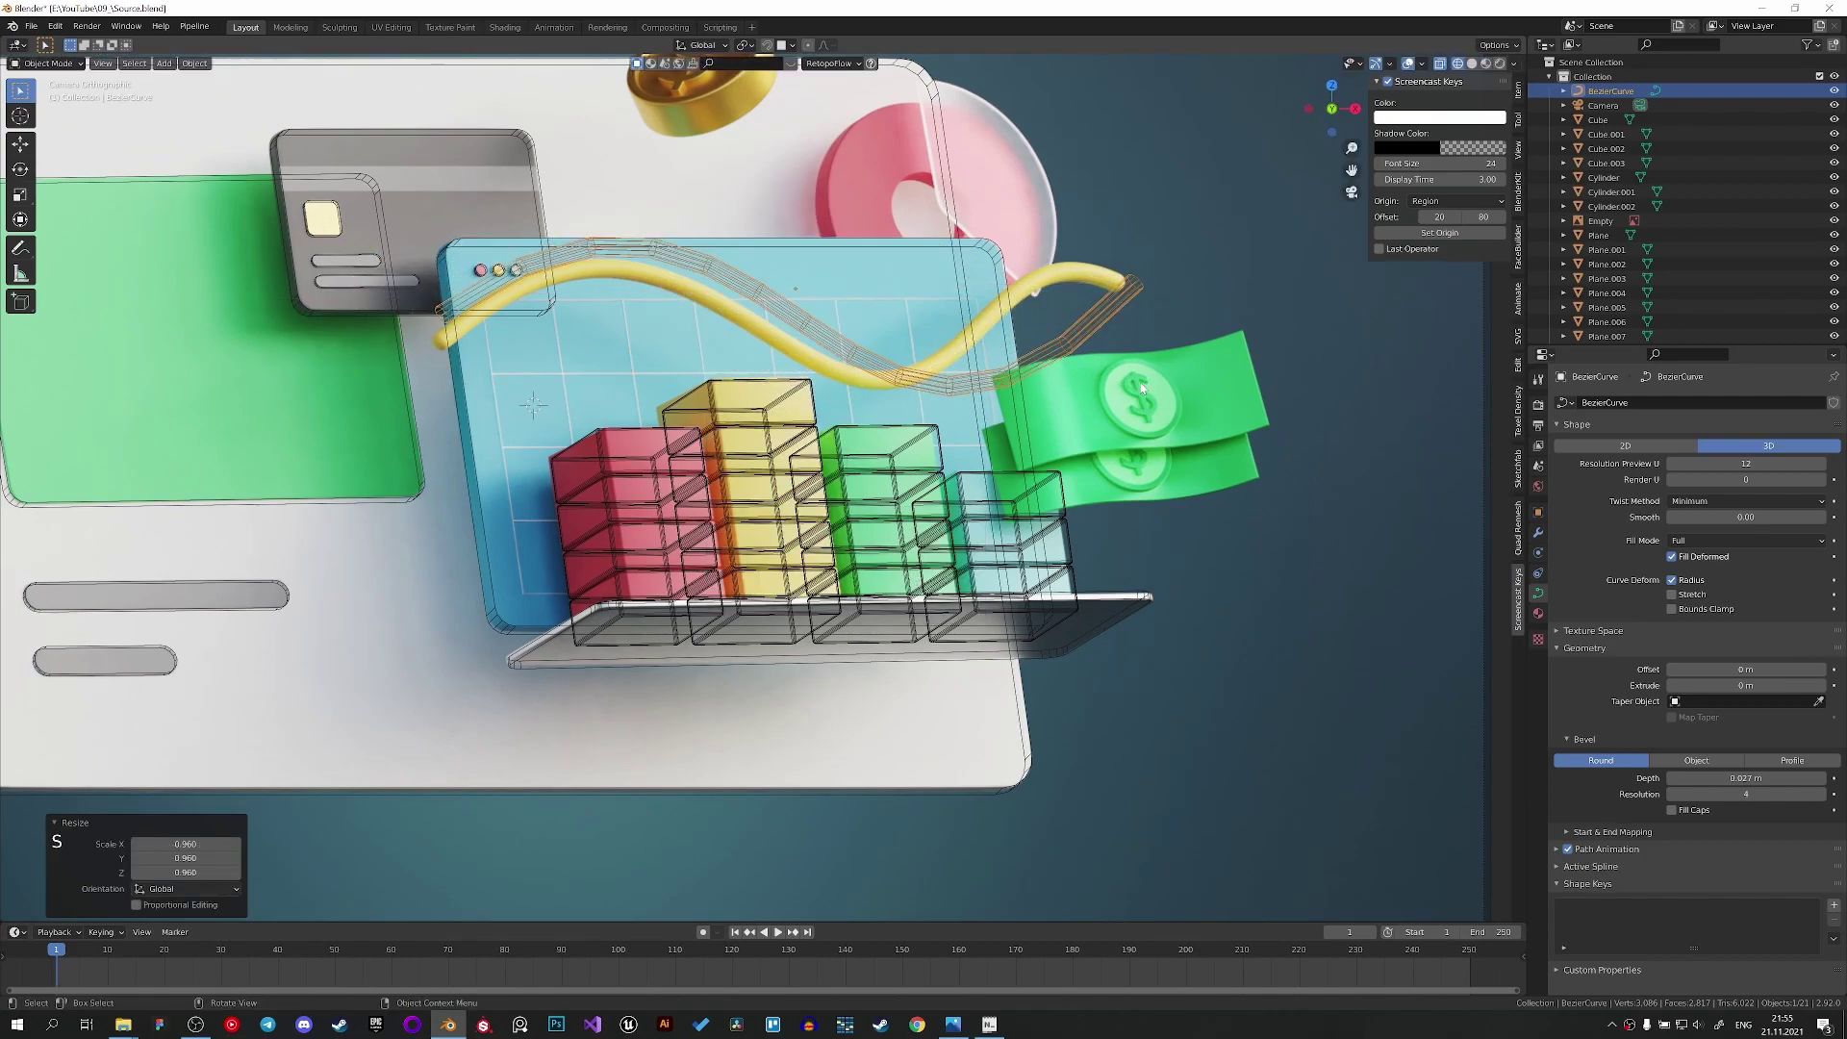
key("r")
key("g")
key("r")
key("g")
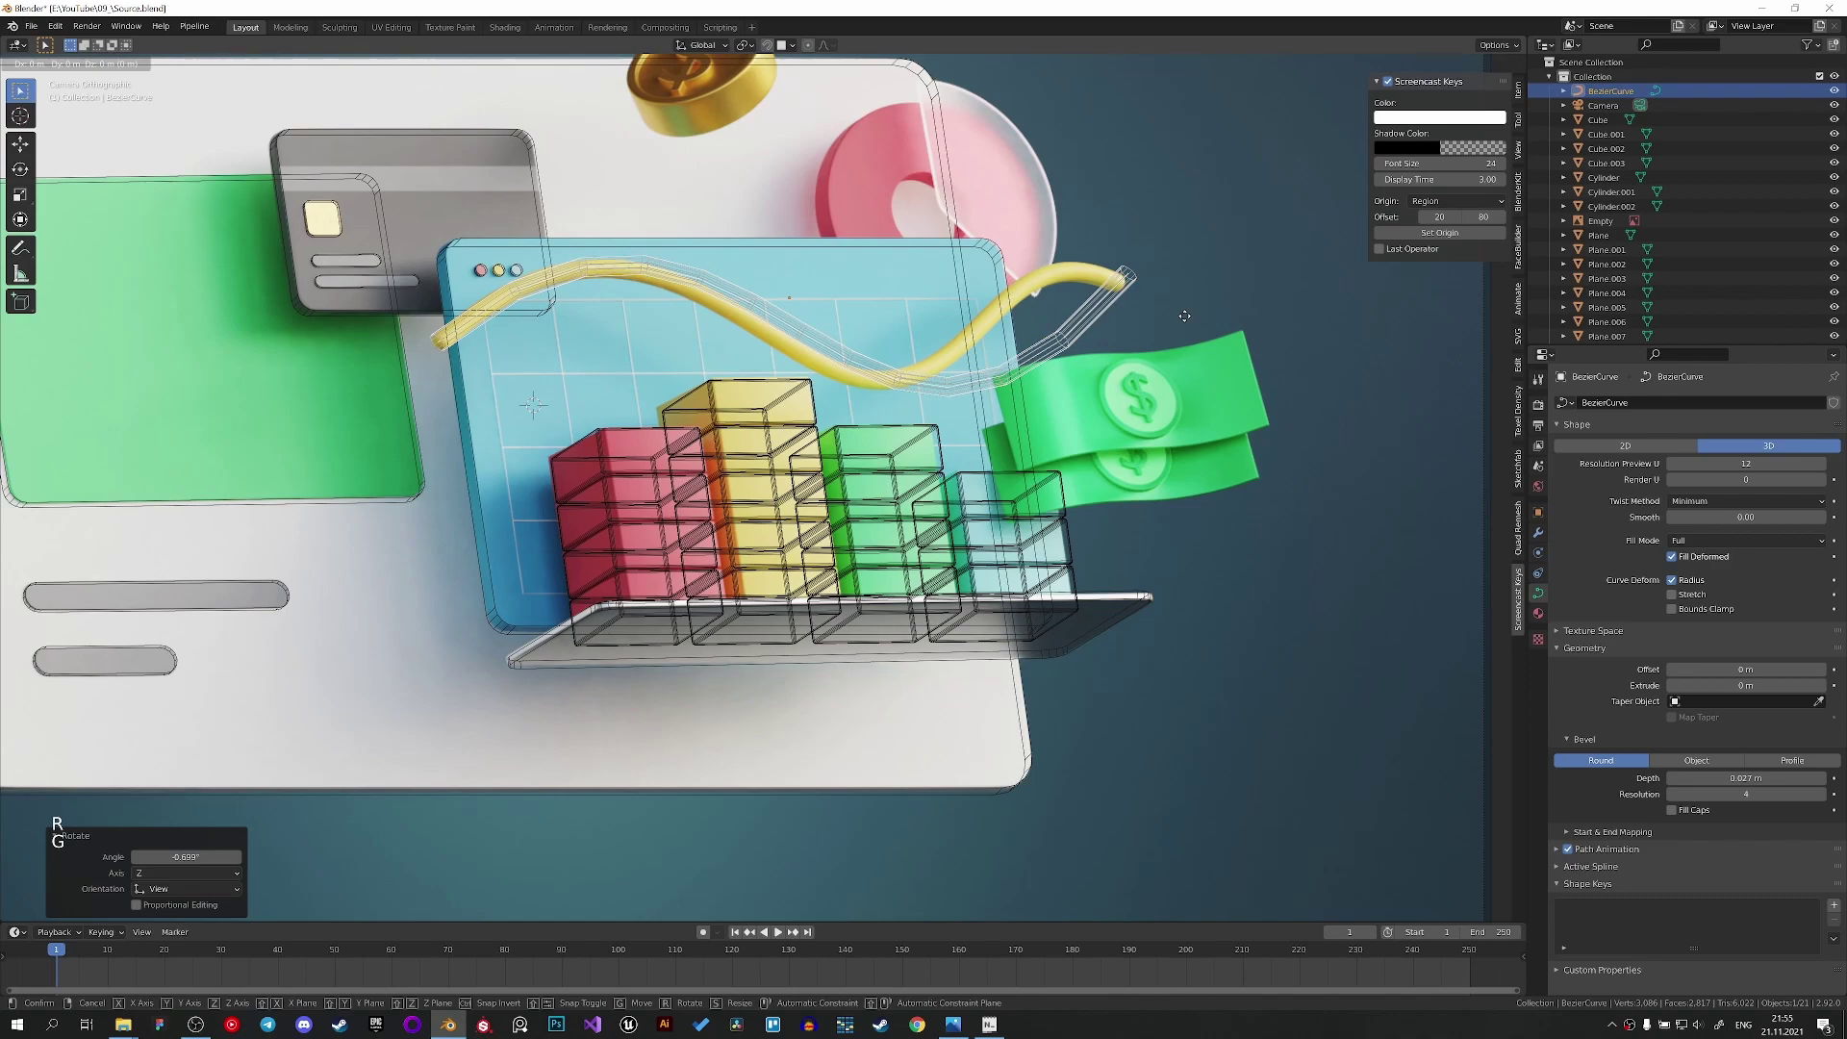
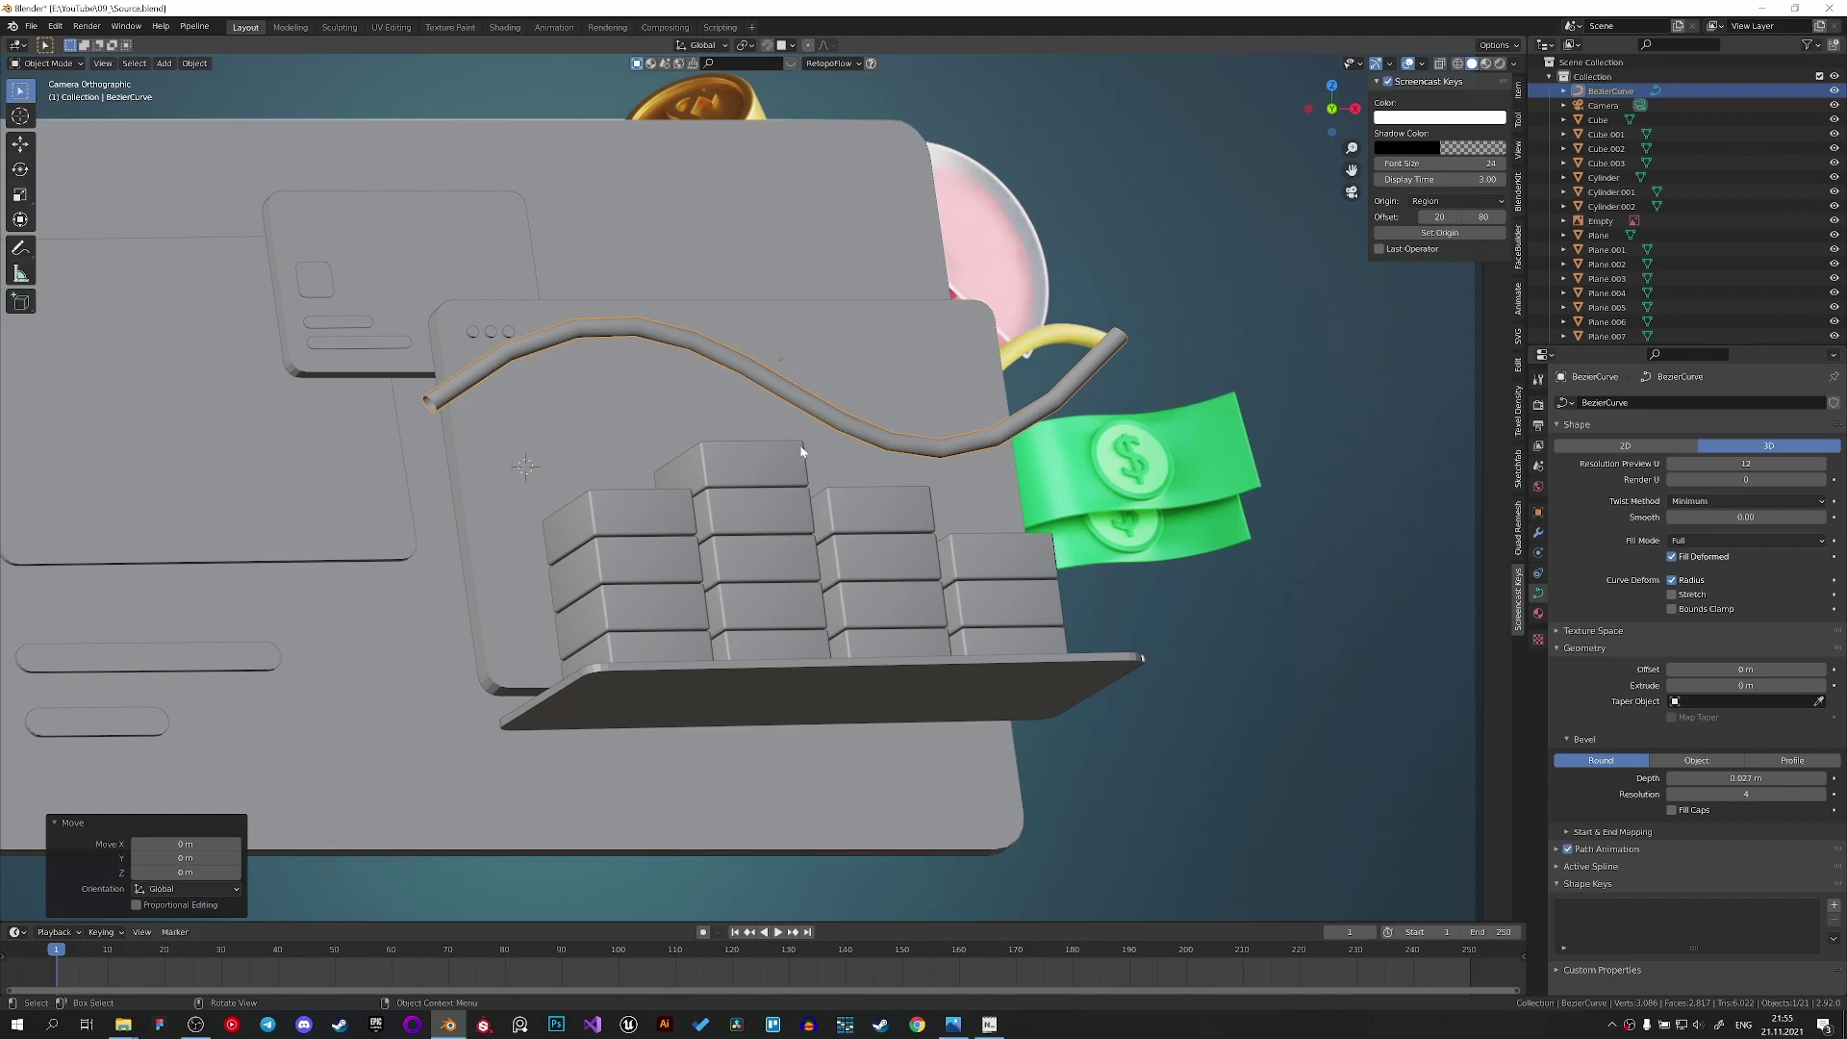
Reframe the dashboard, compare against the reference render, then return to solid geometry.
scroll("down", 3)
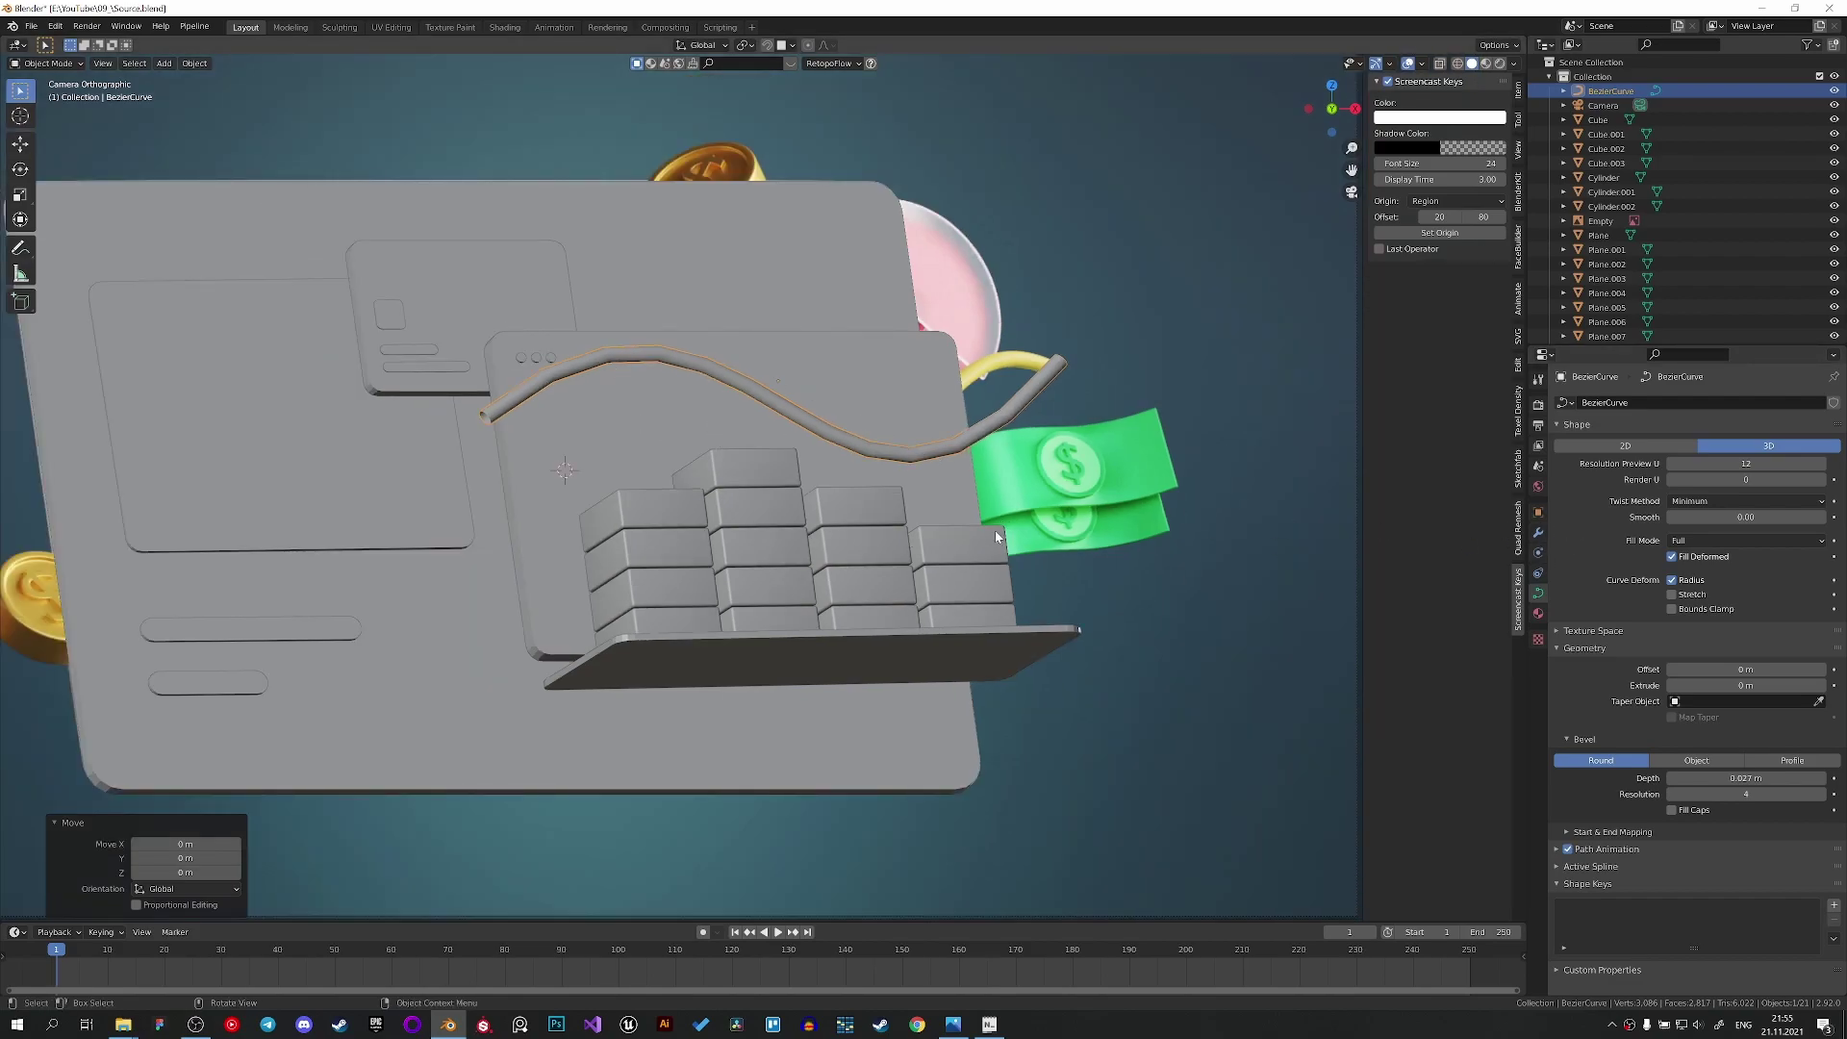
middle_click(1024, 543)
scroll("up", 3)
key("z")
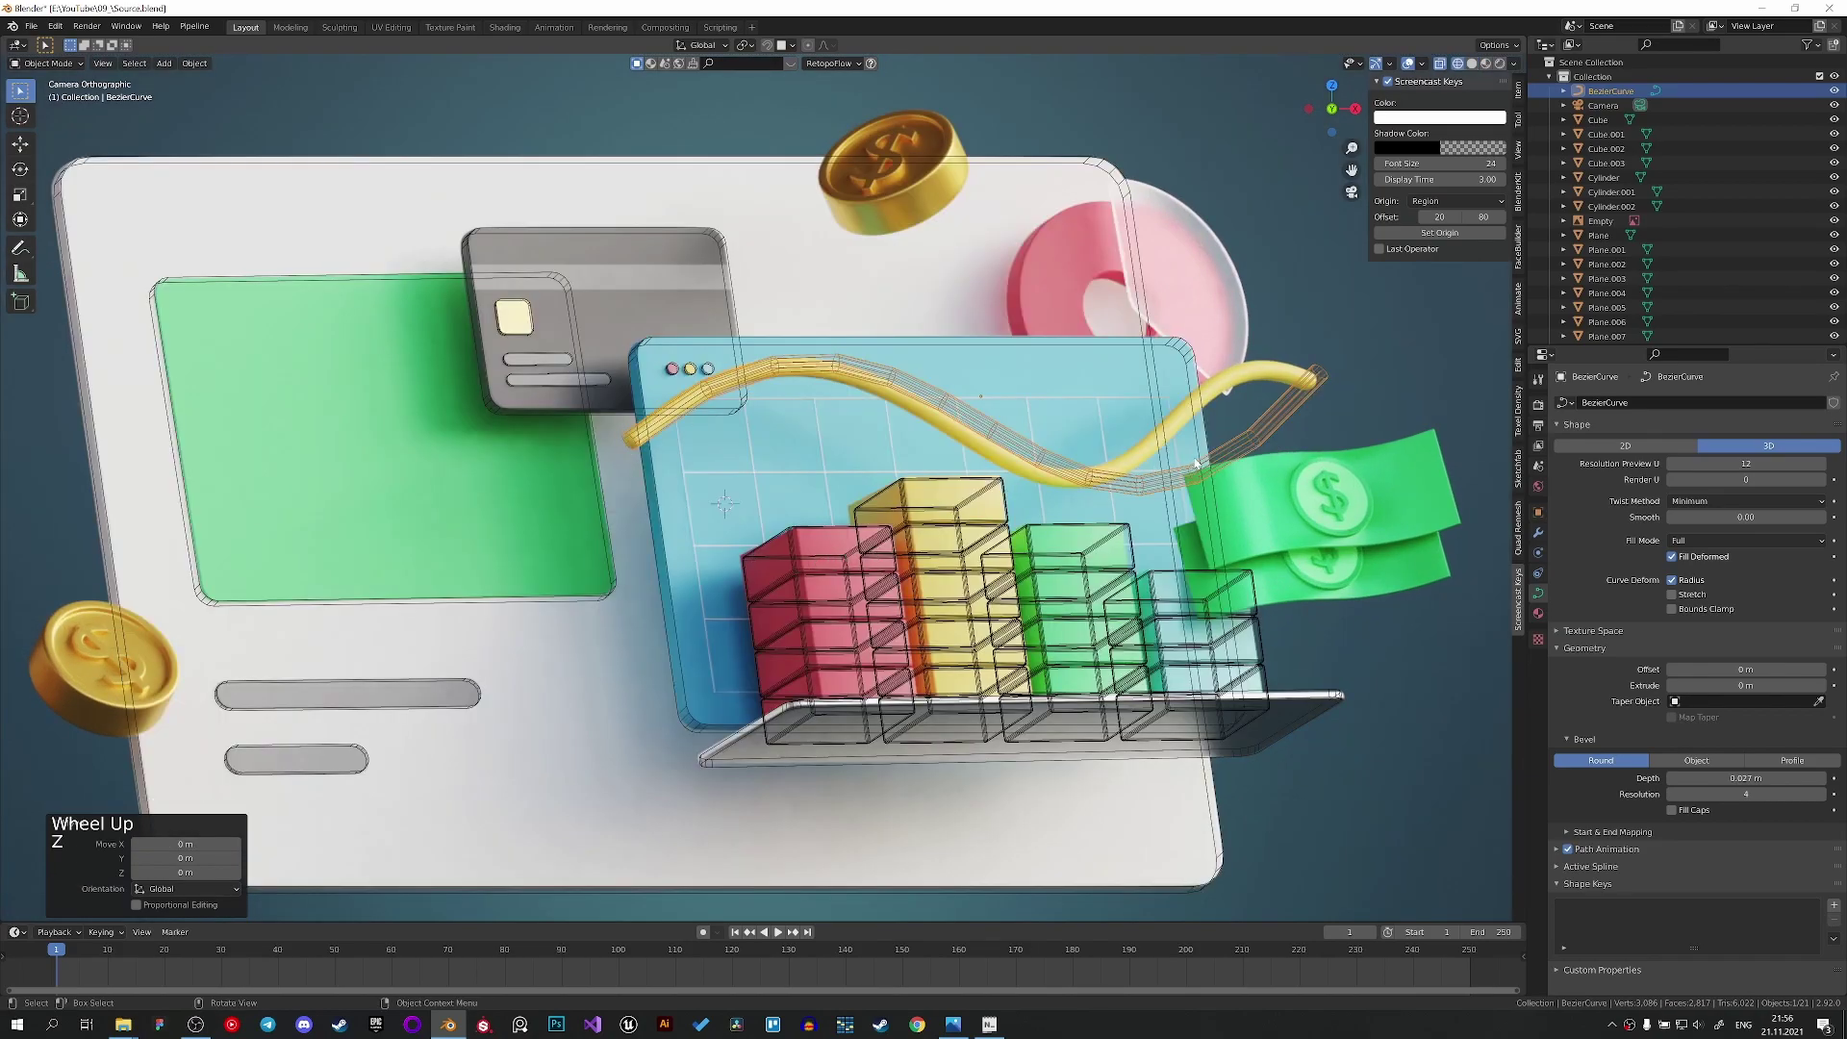
key("z")
left_click(1545, 532)
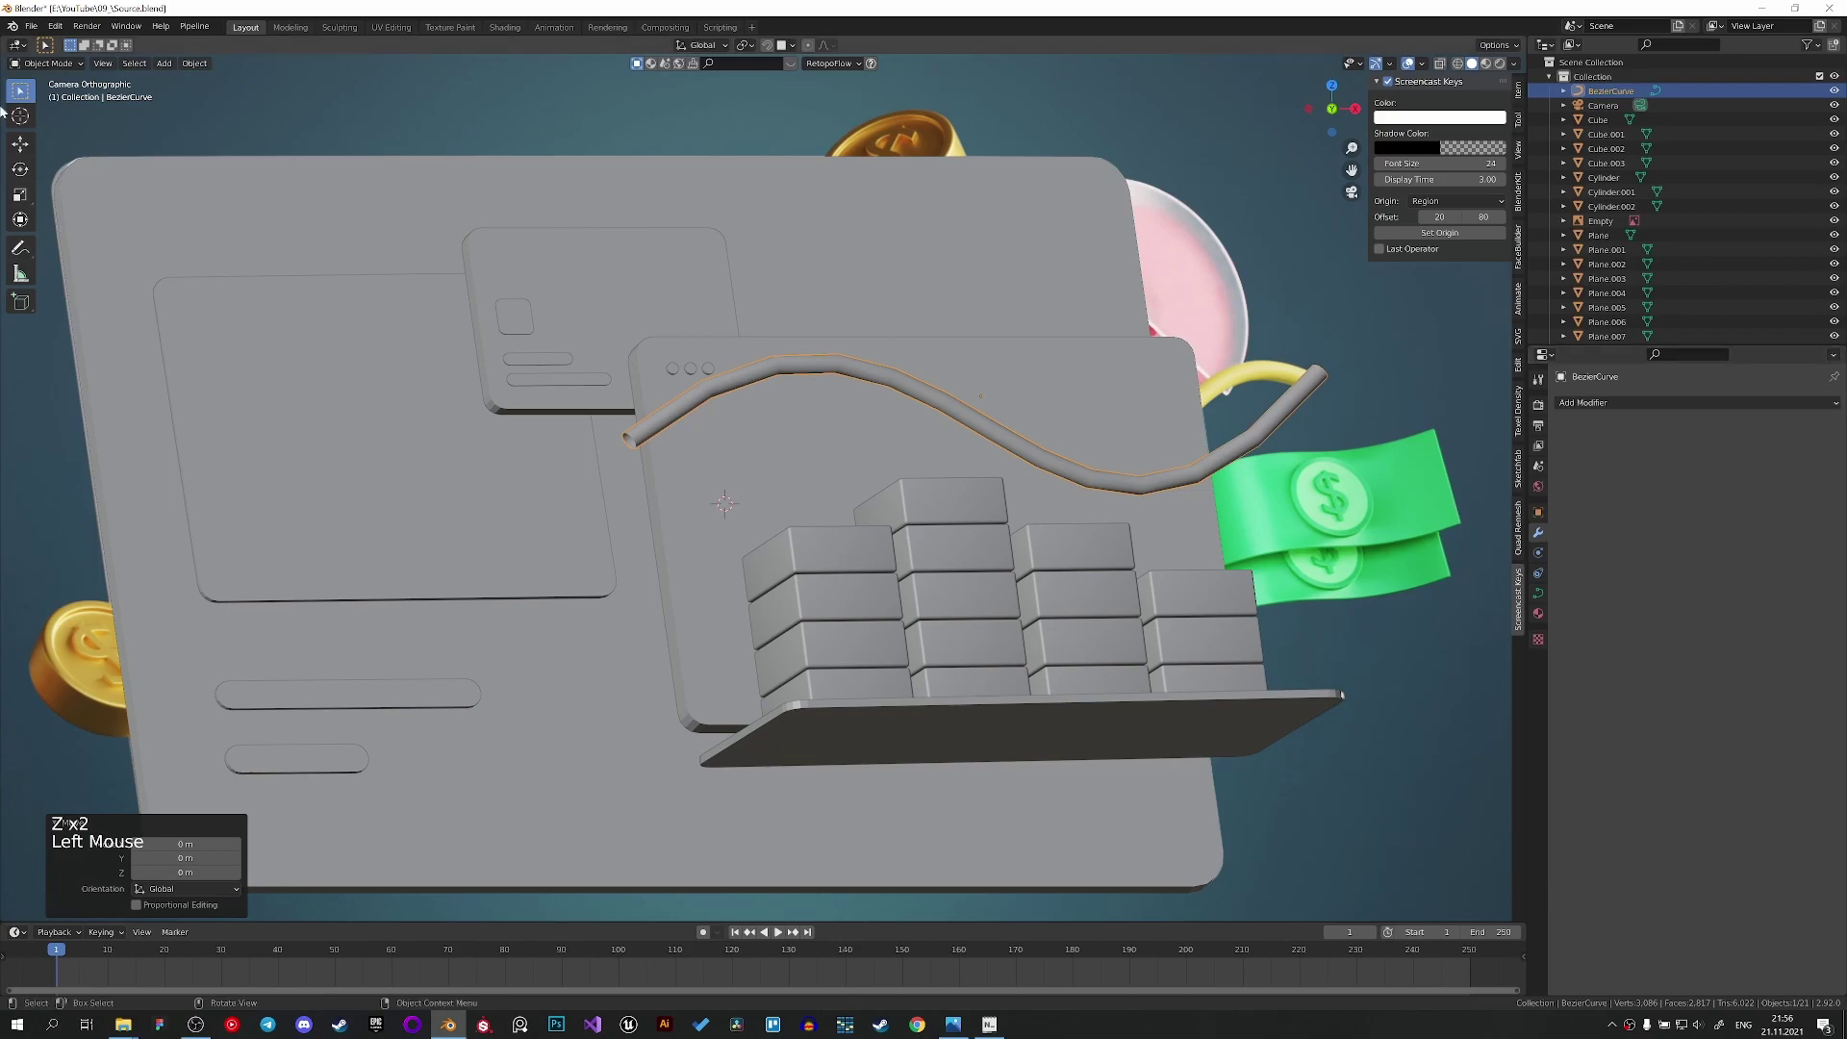
Add a Subdivision modifier to the curve and relocate its origin to the 3D cursor.
left_click(208, 66)
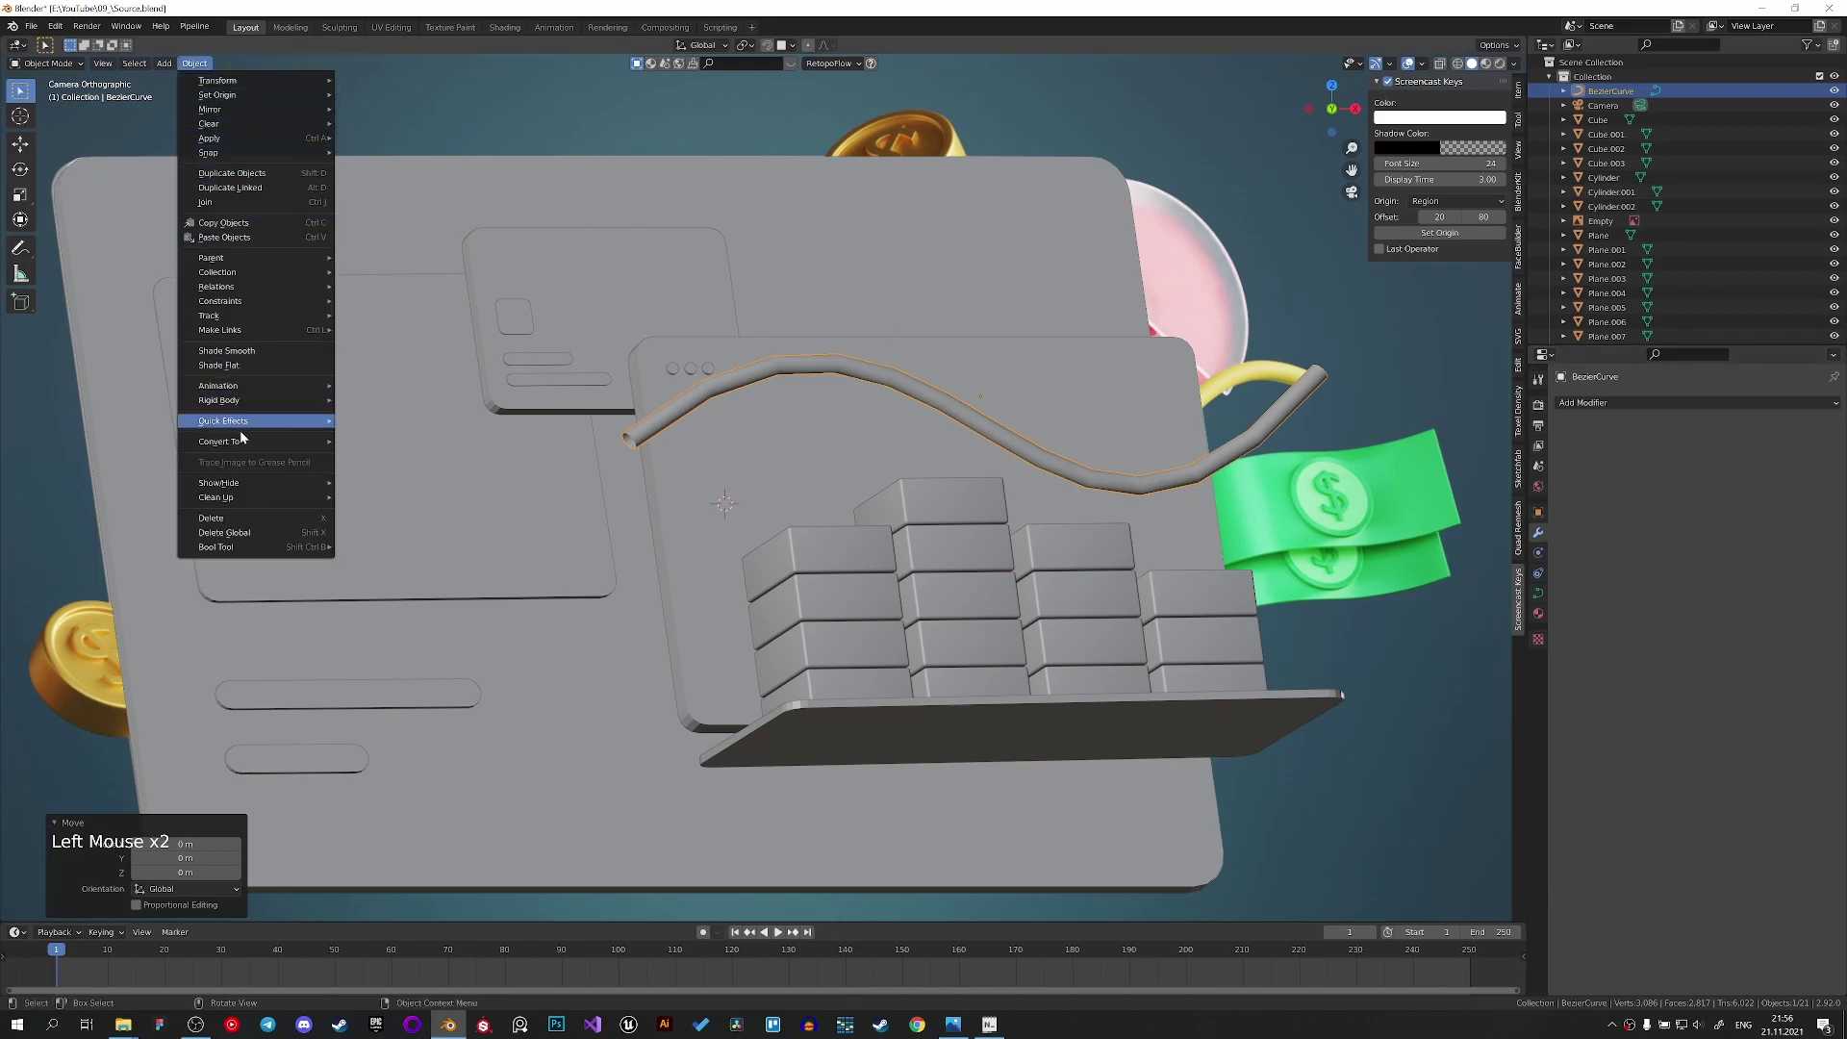
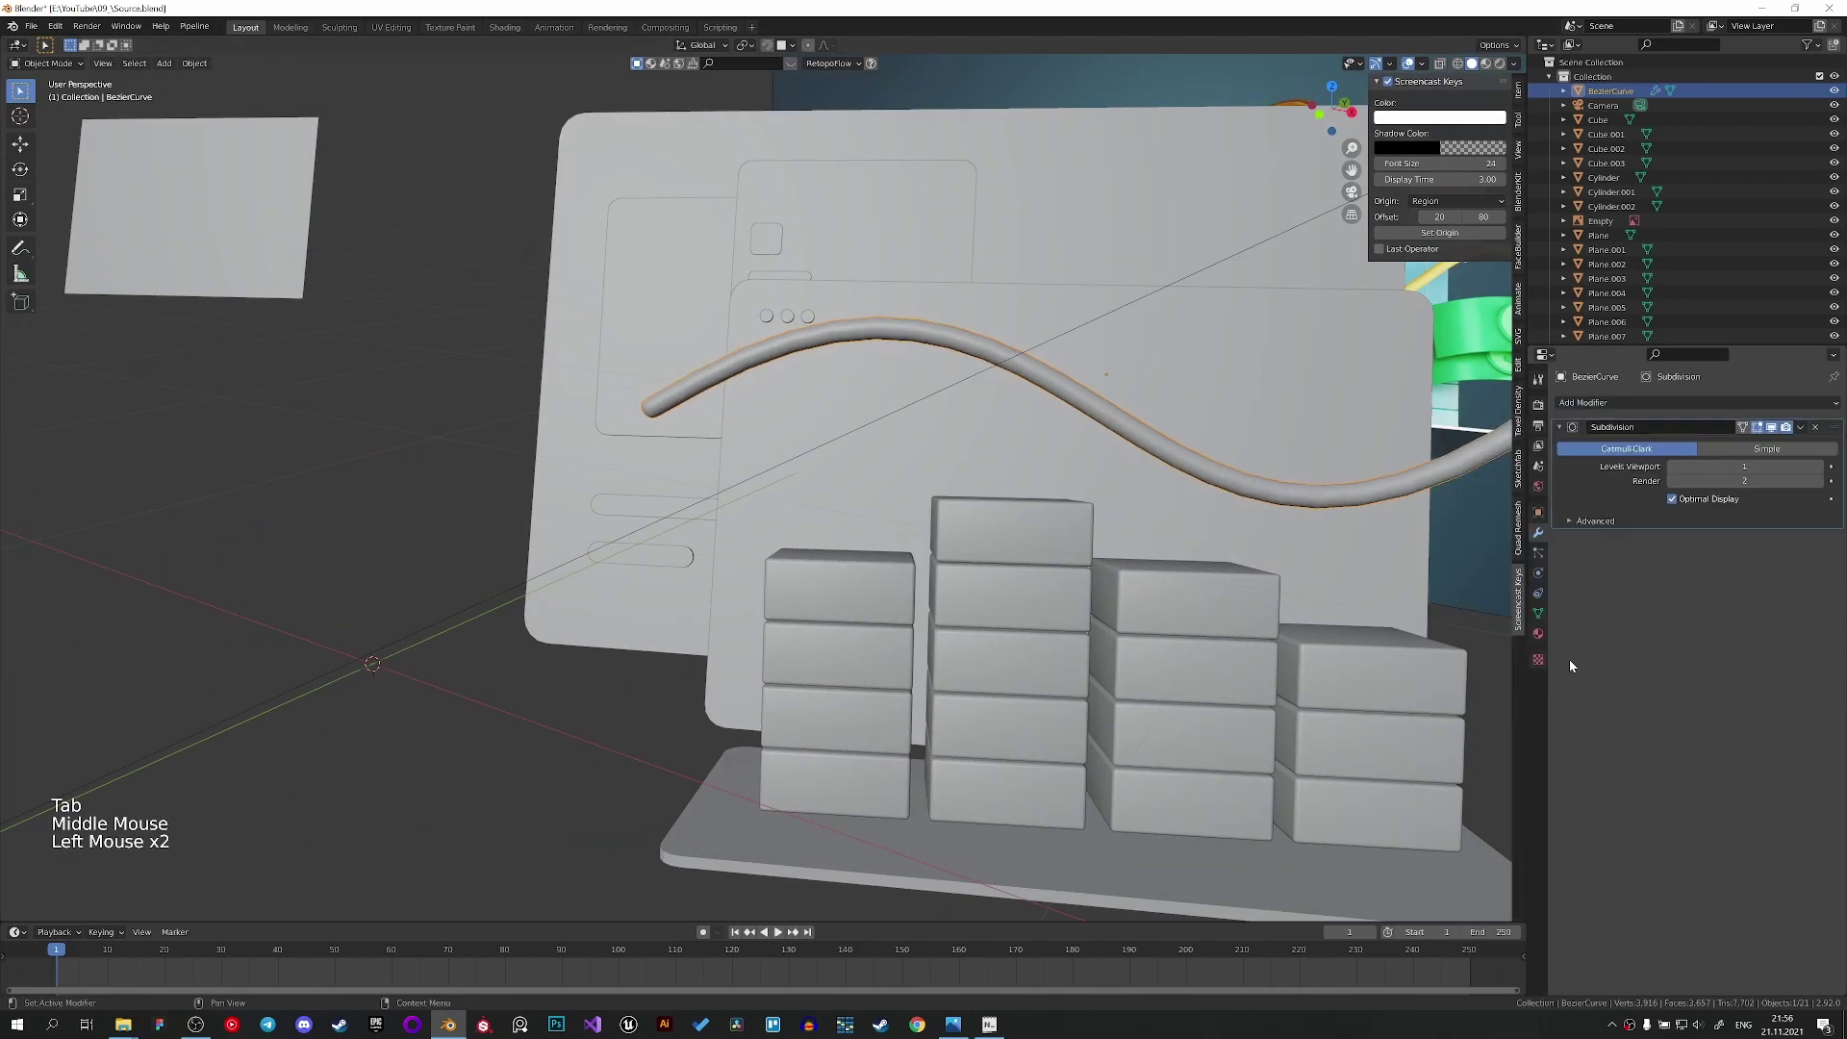
right_click(1112, 439)
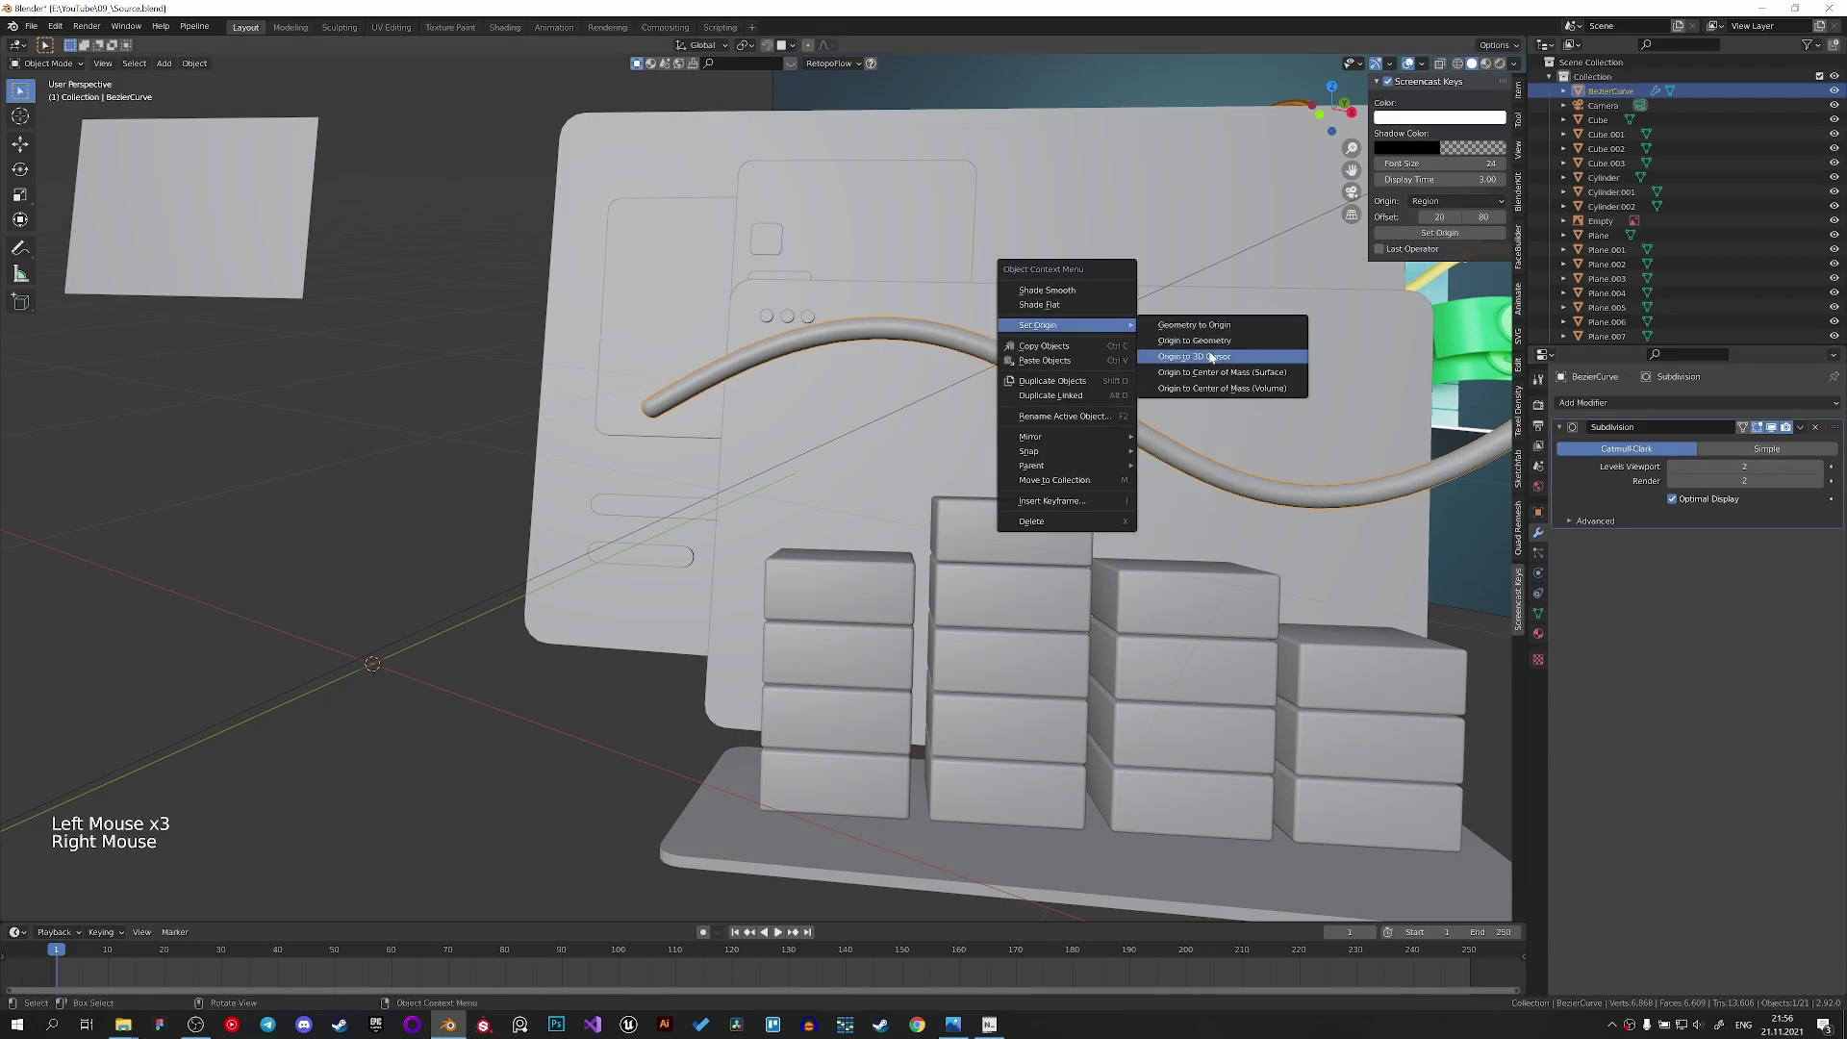
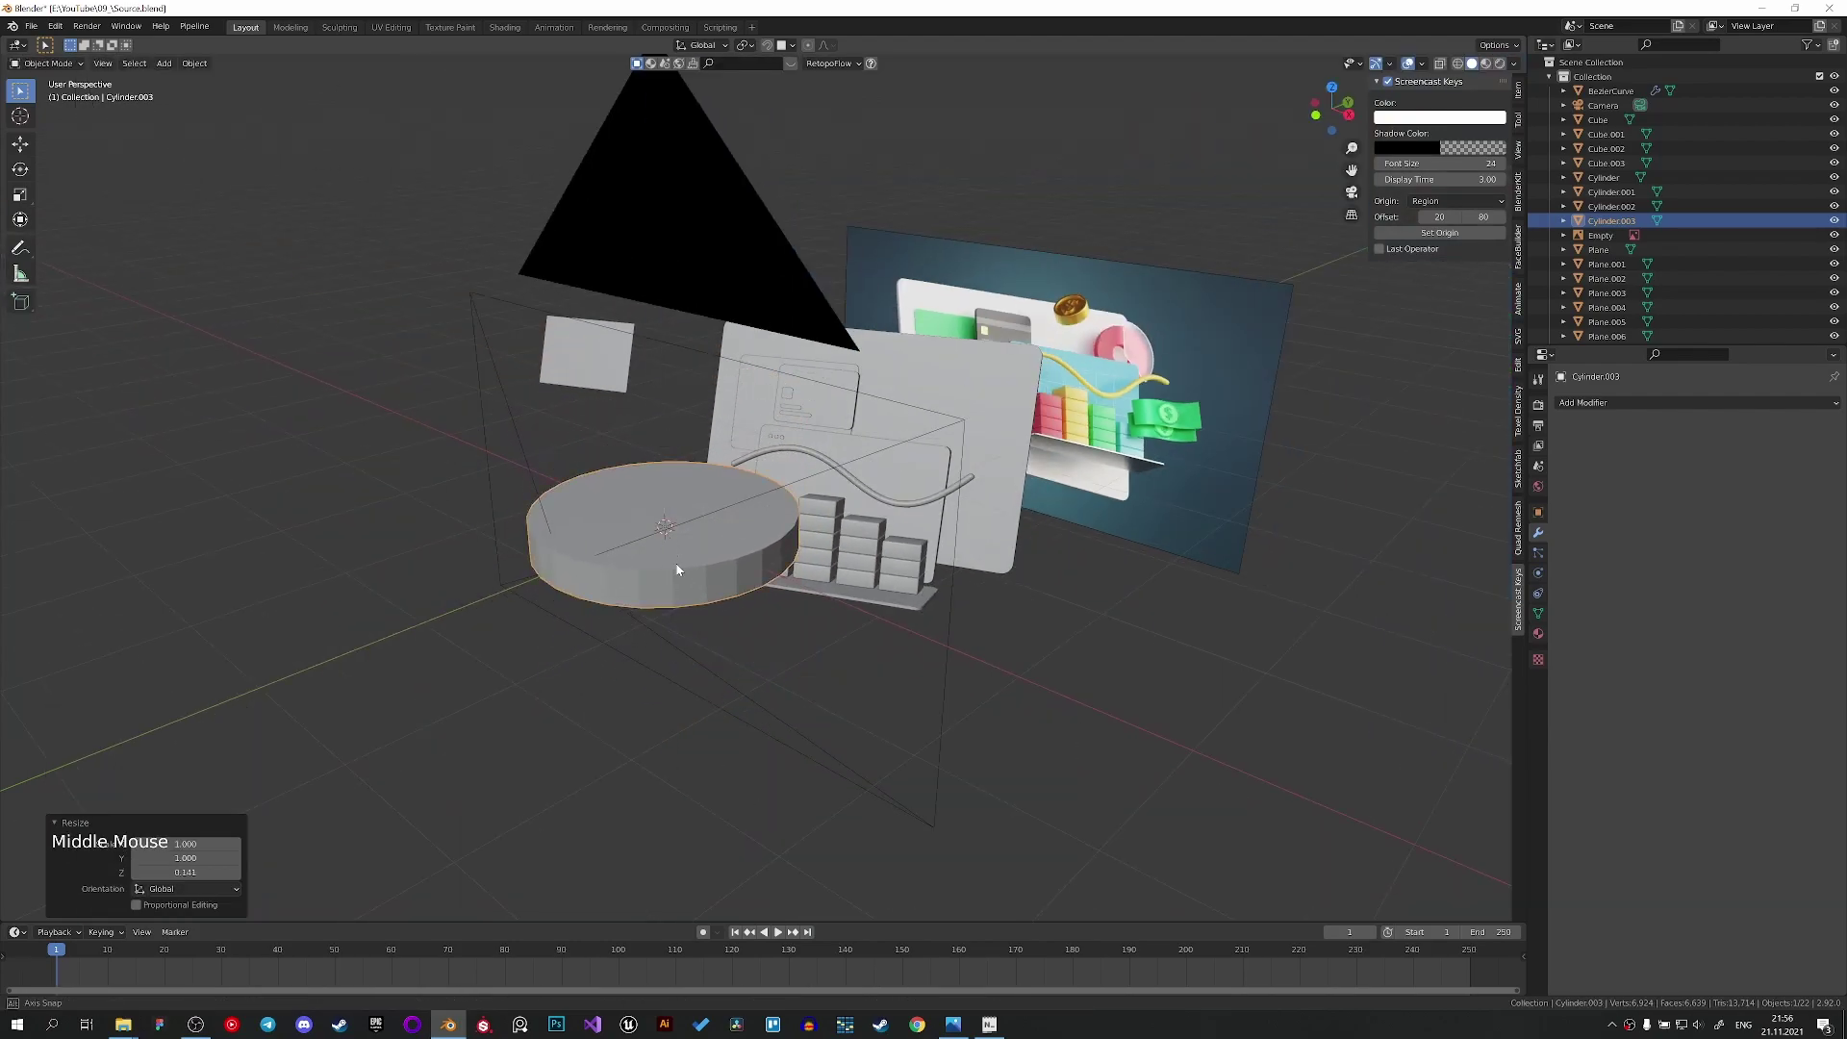
Inset and delete the cylinder's centre, then round the inner loop with LoopTools Circle.
scroll("up", 3)
key("s")
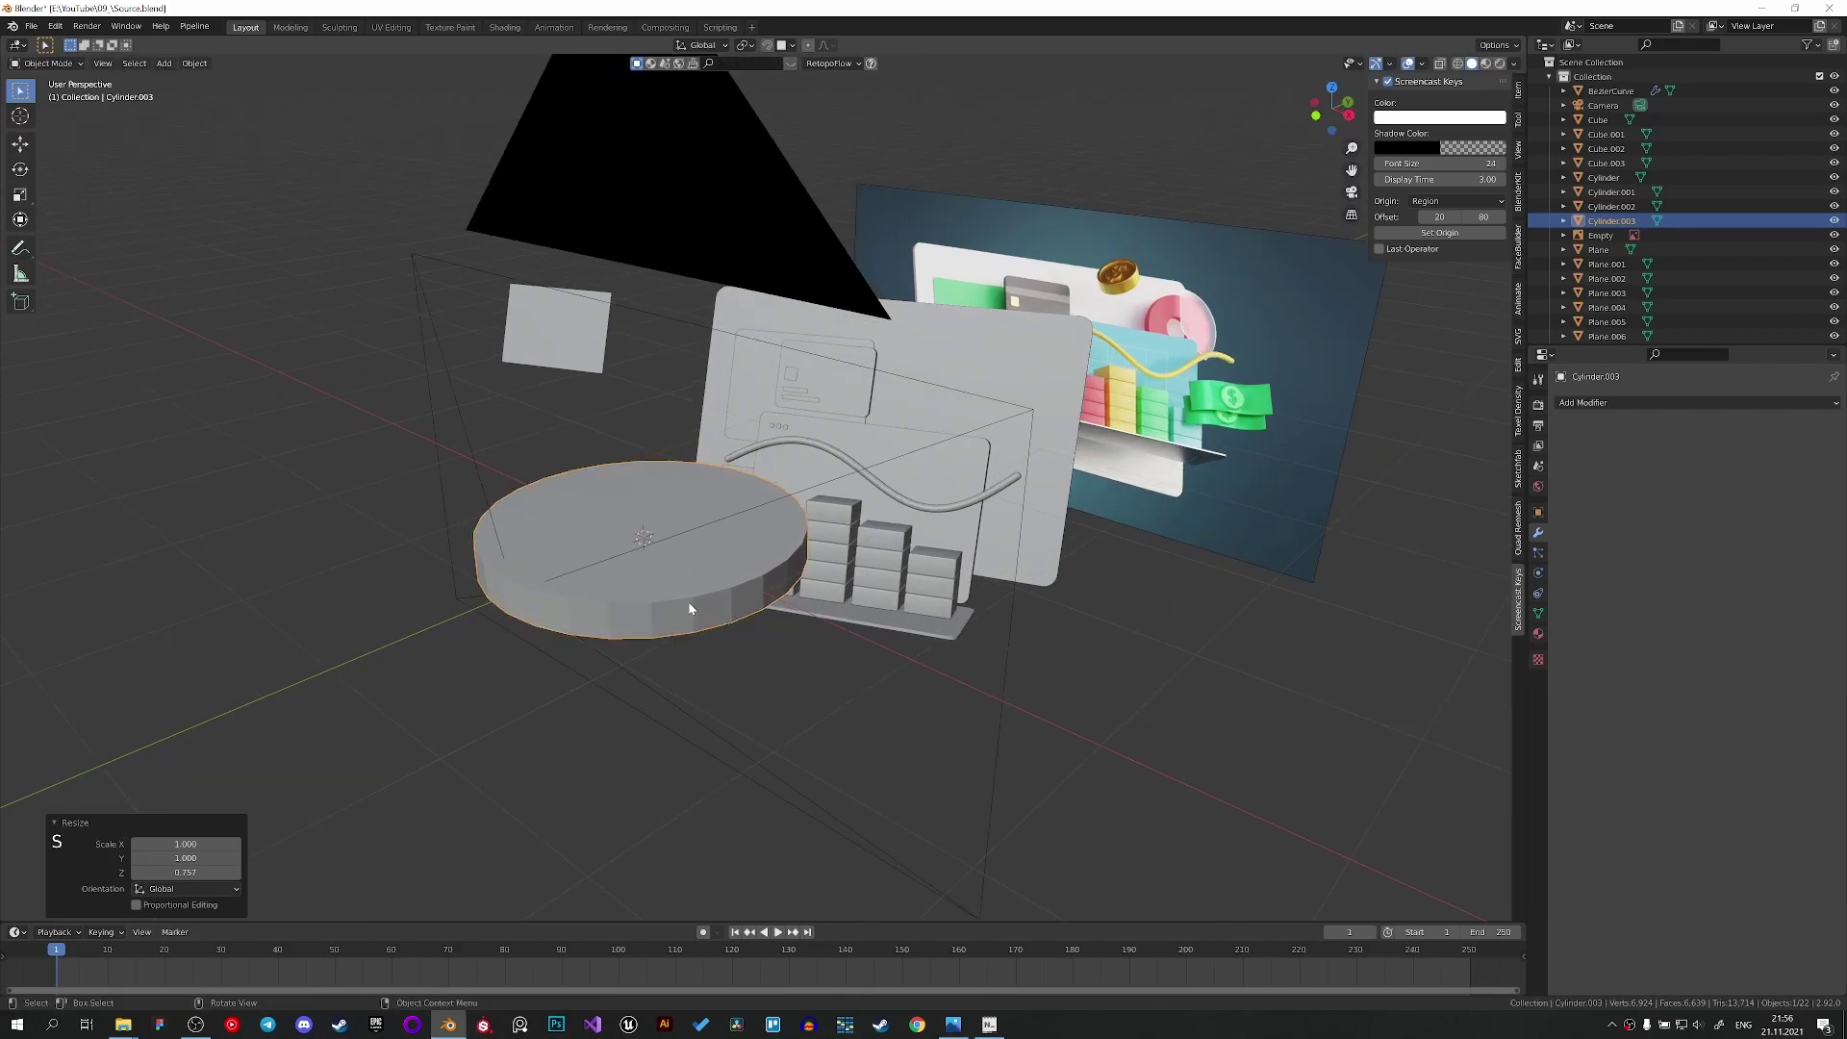
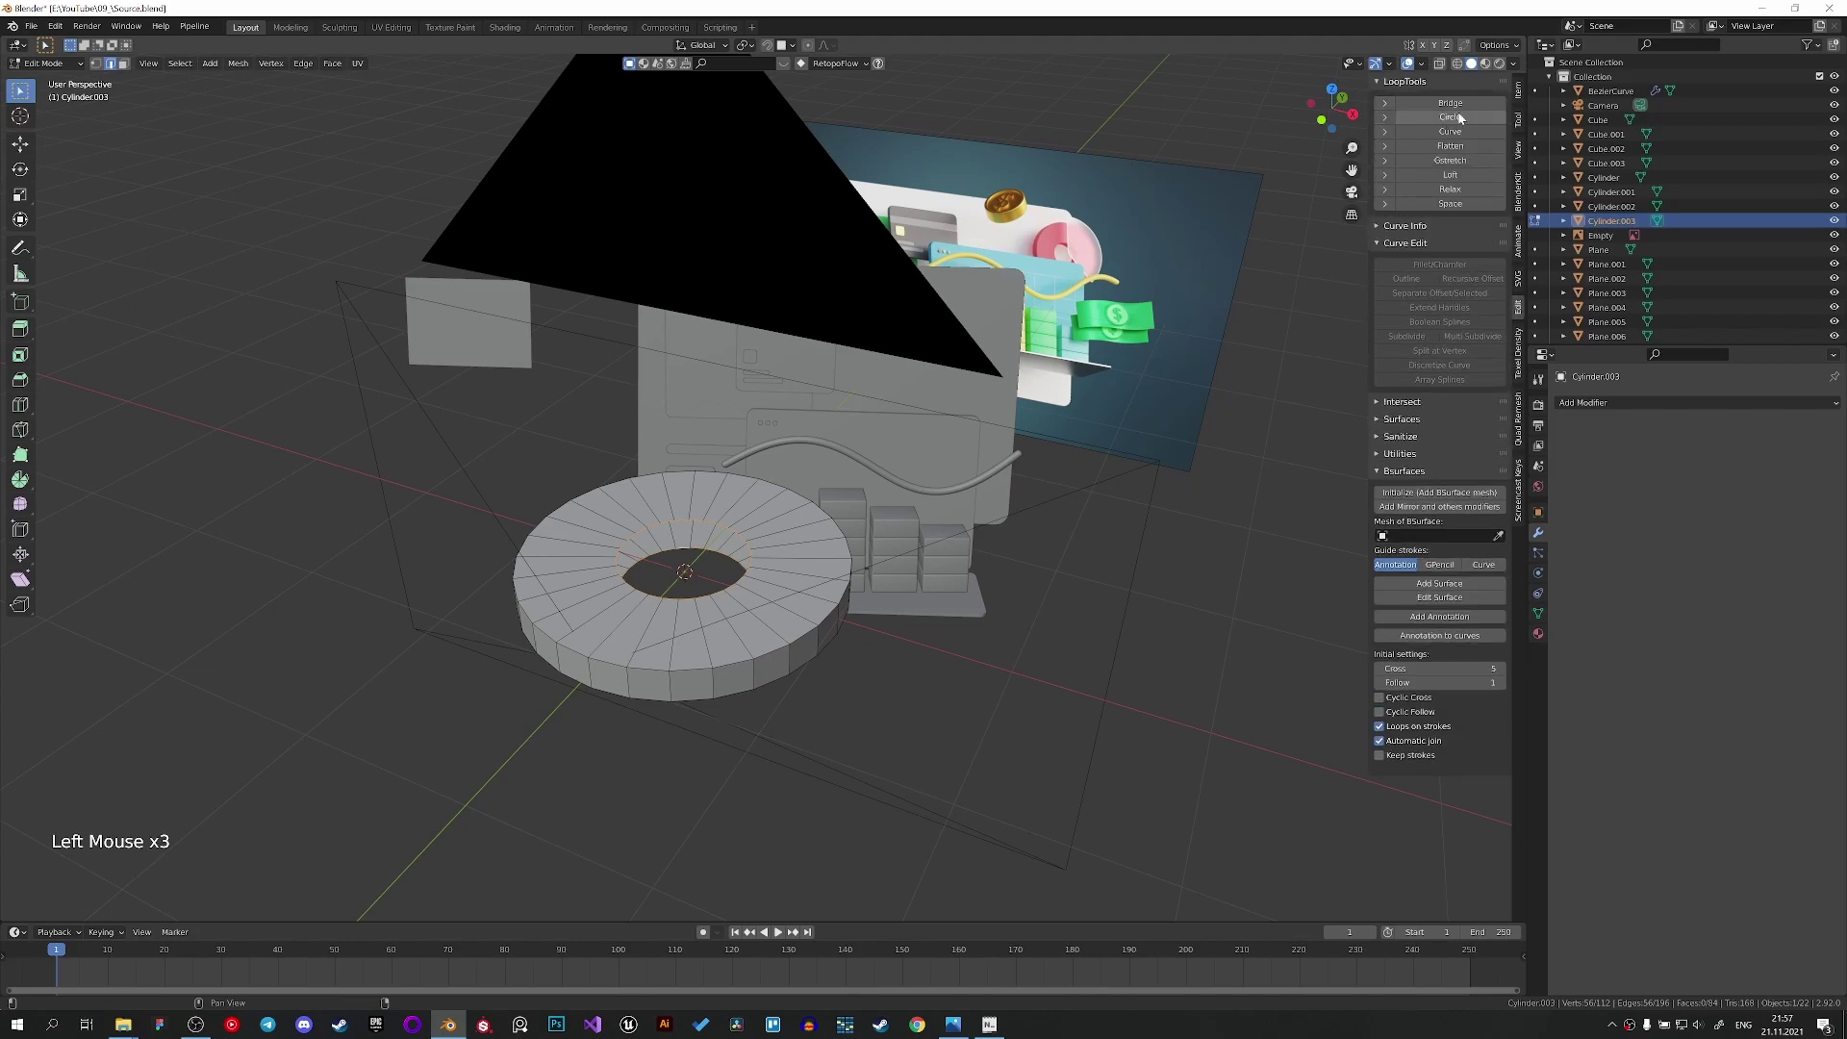
left_click(1454, 105)
scroll("up", 3)
Leave Edit Mode, select the ring plus the back panel, and bring up Copy Attributes.
key("Tab")
left_click(89, 30)
left_click(55, 26)
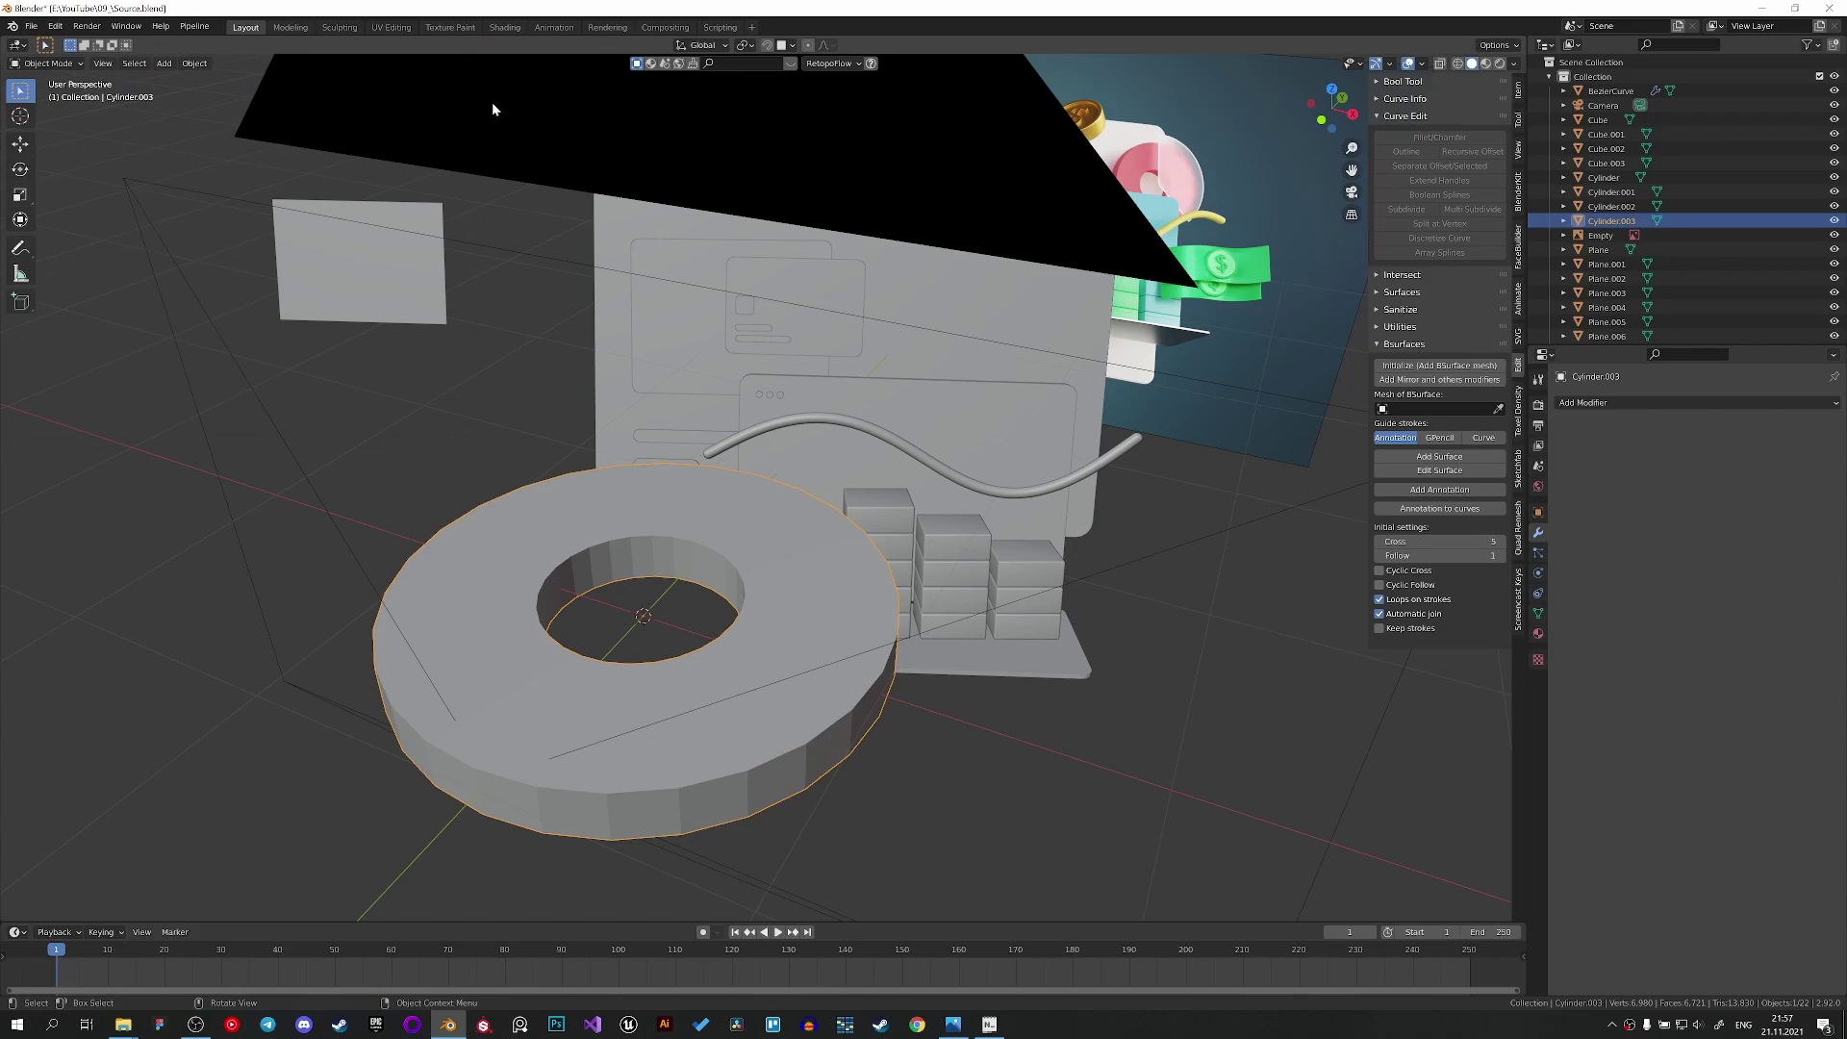
middle_click(596, 422)
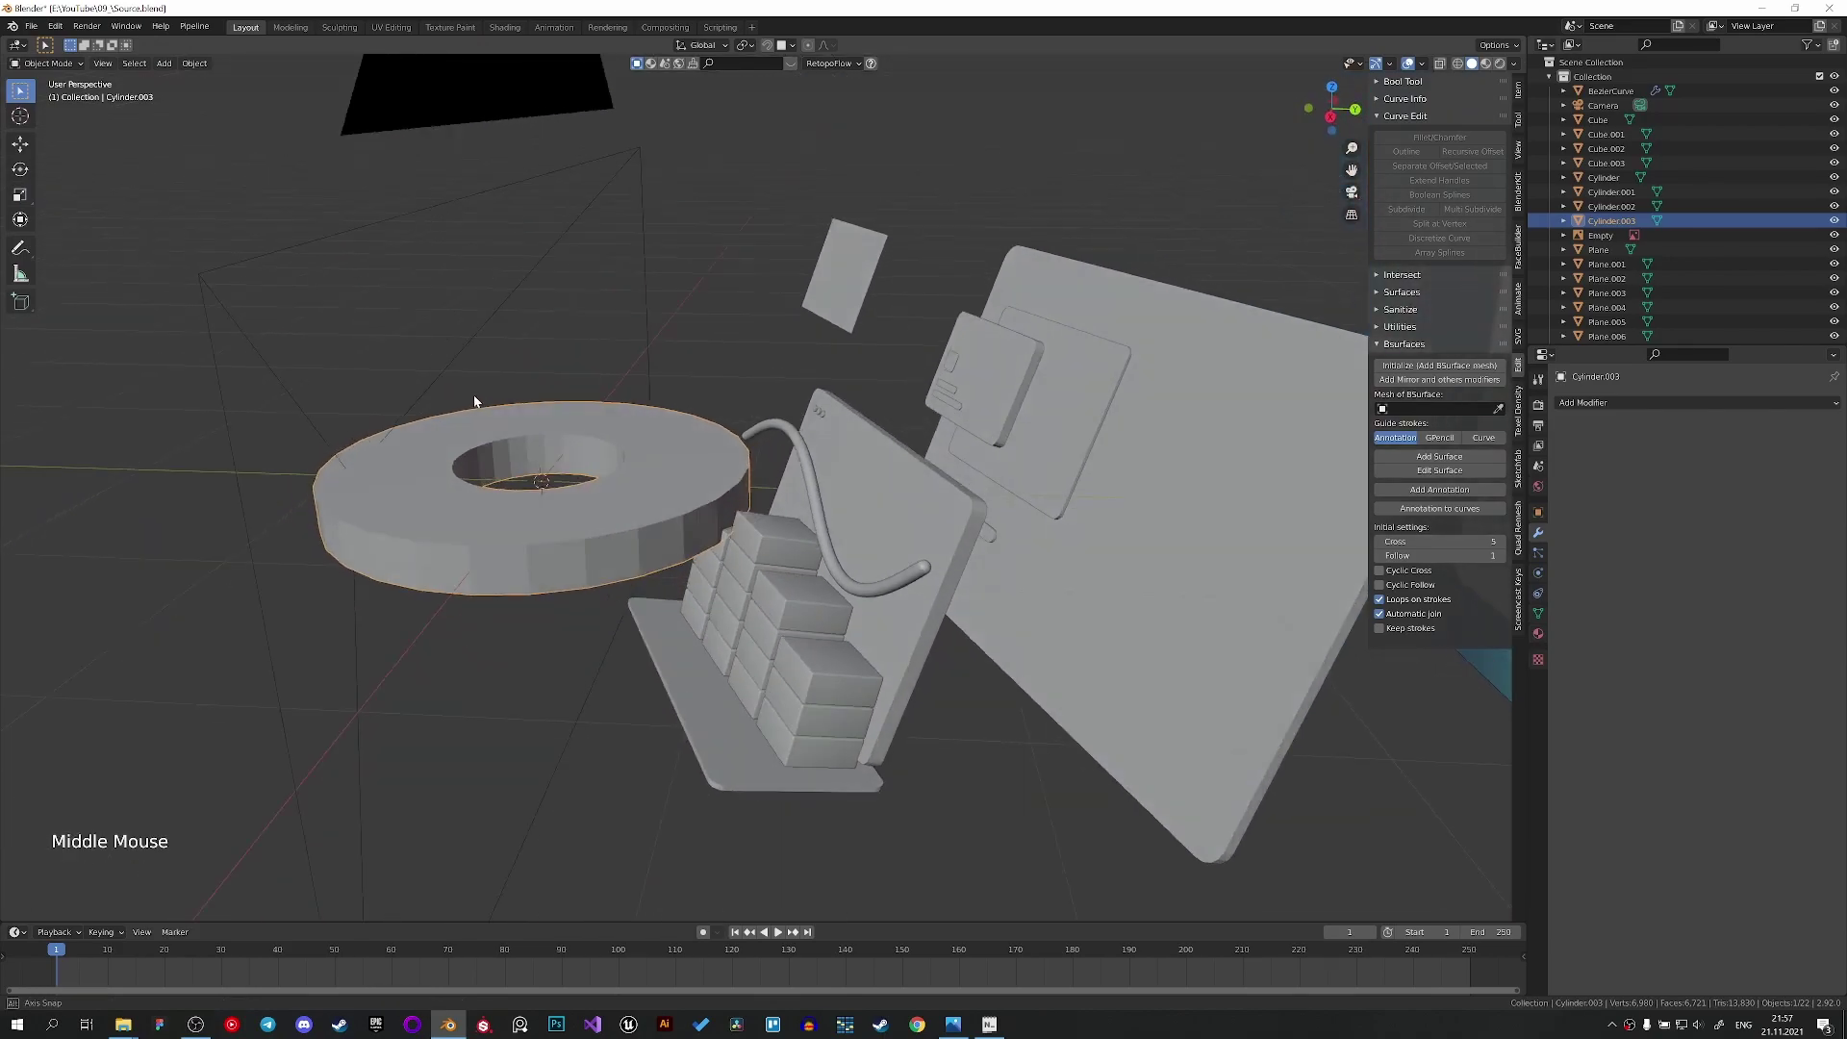
scroll("down", 3)
left_click(1115, 493)
key("ctrl+c")
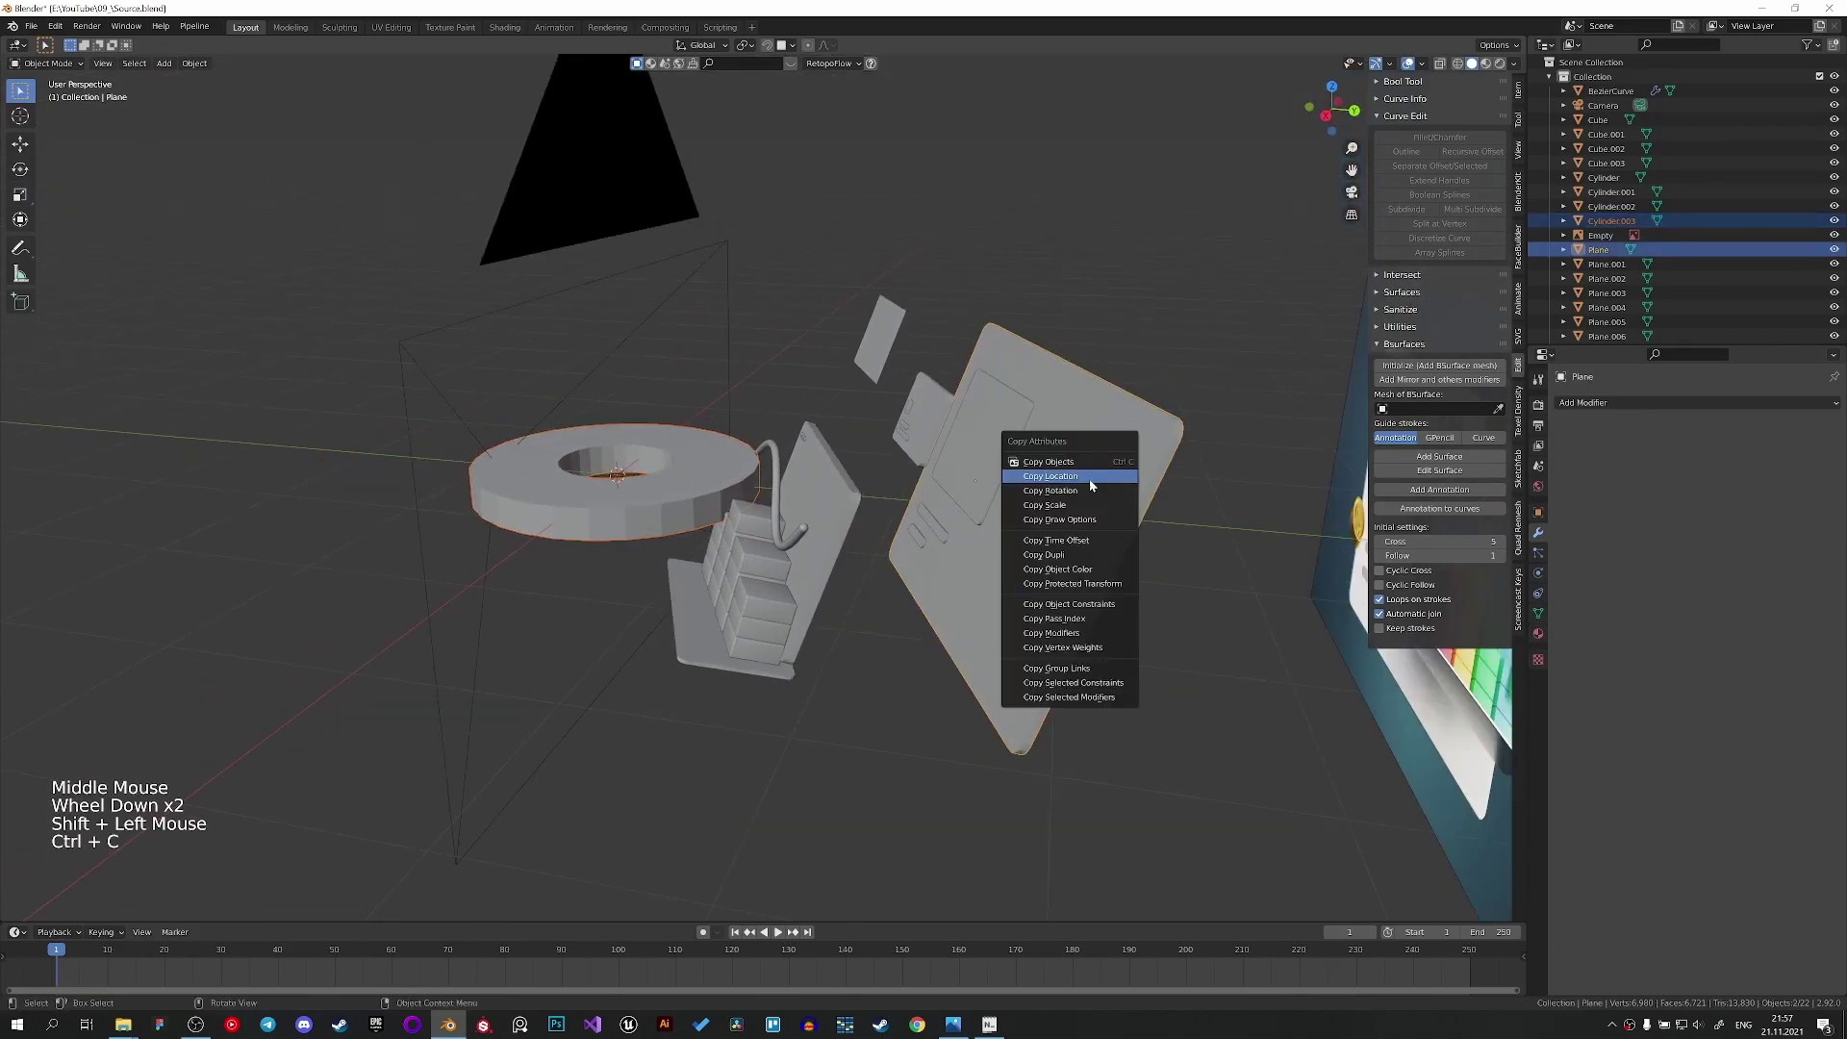
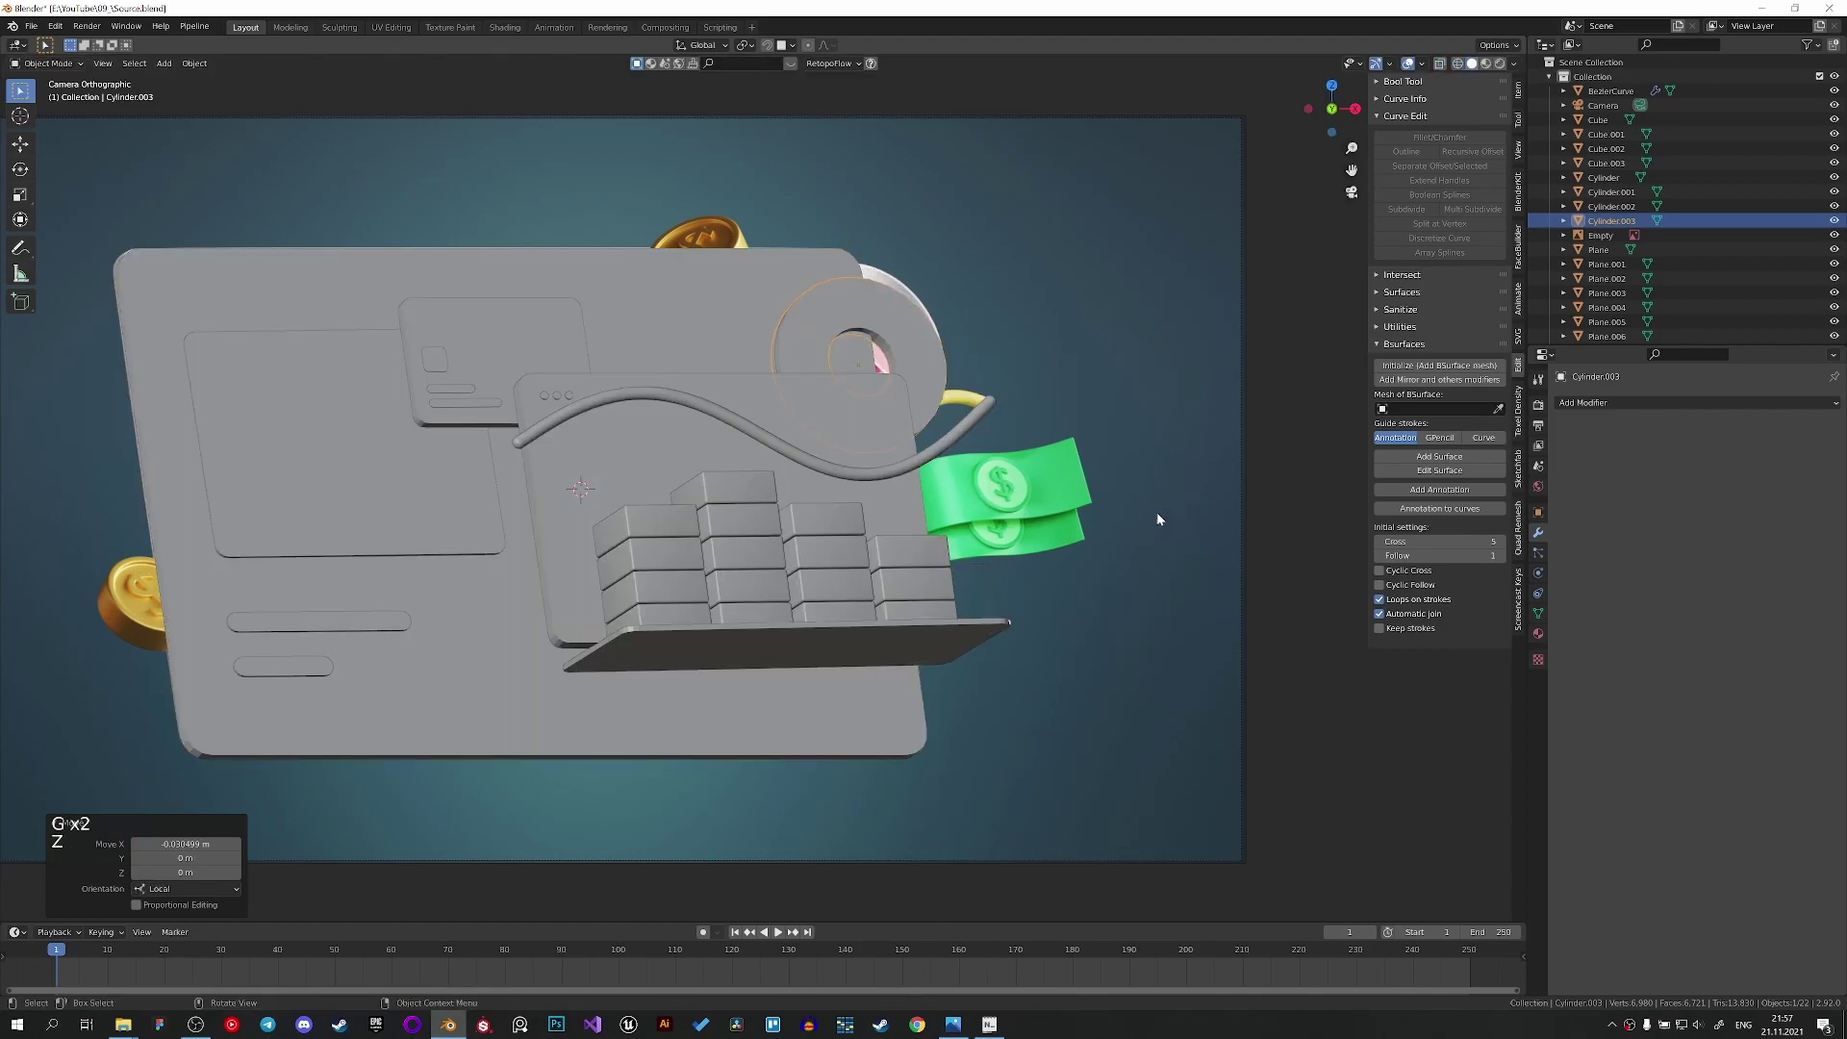
Enlarge the ring slightly and move it along local axes over the pink pie chart spot.
key("z")
key("s")
key("g")
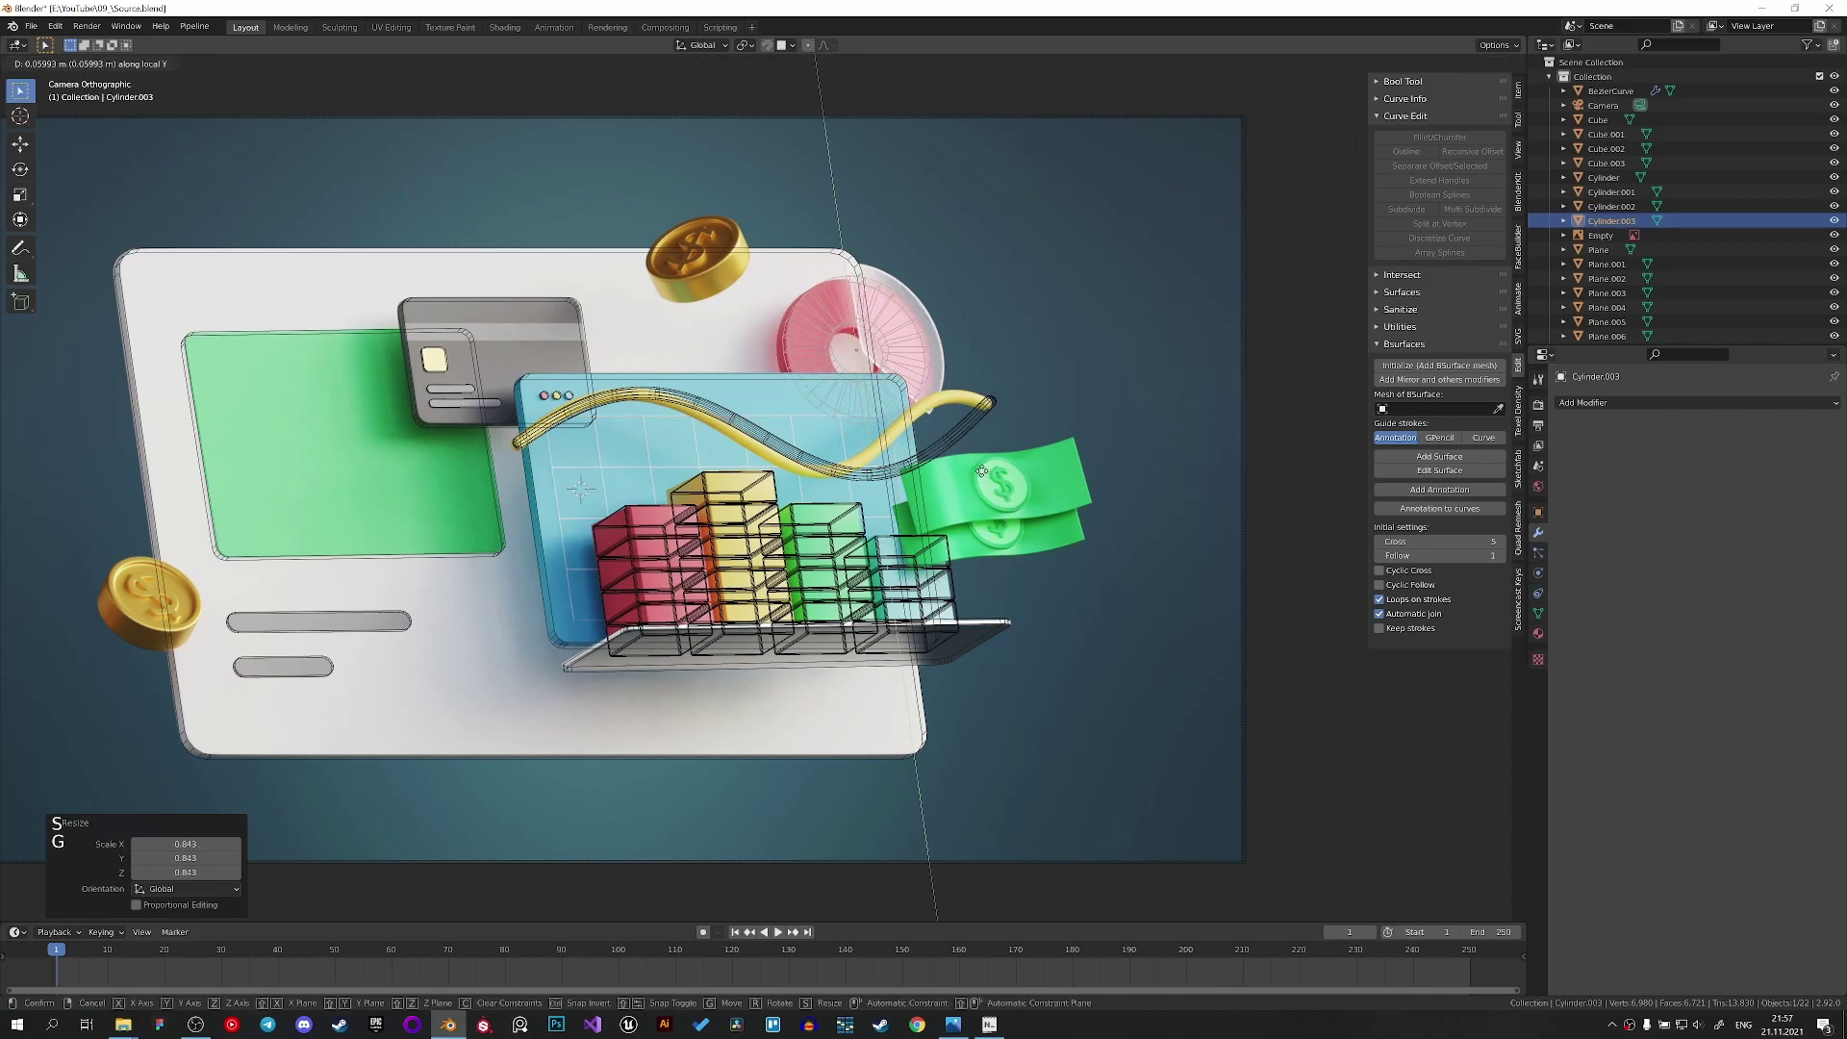
key("s")
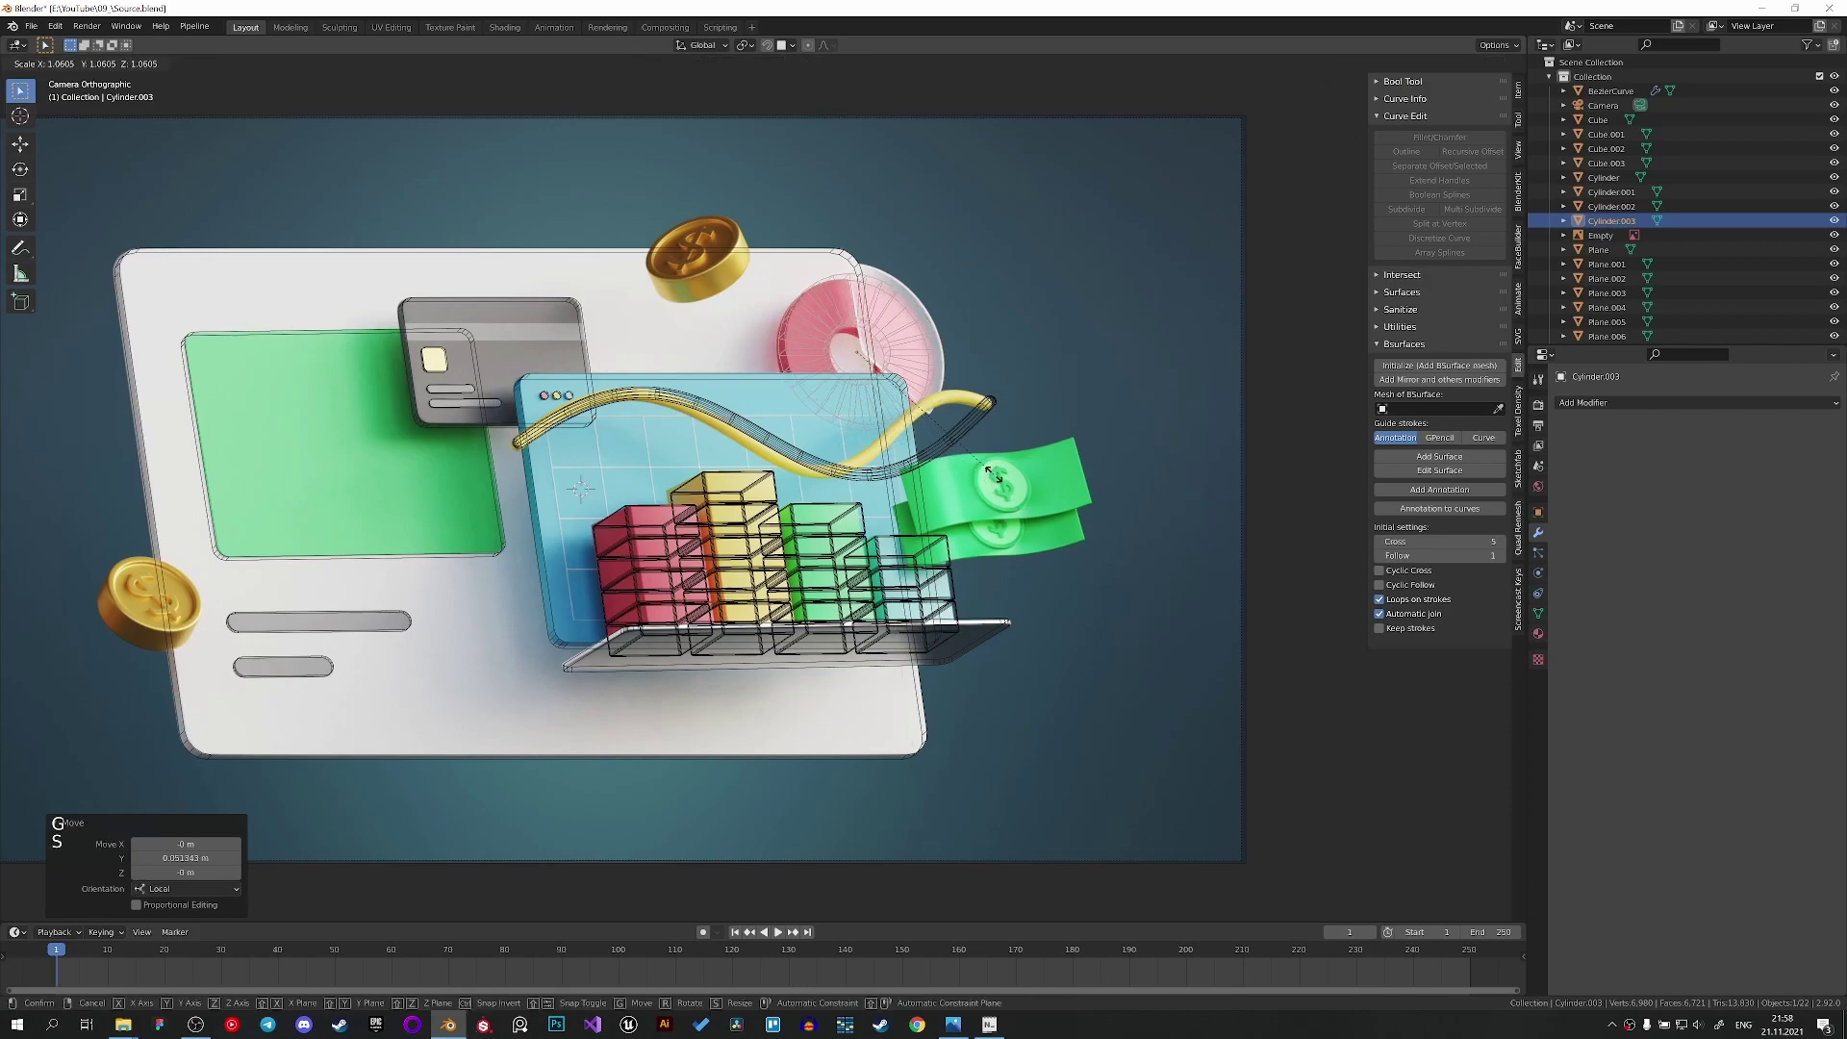
key("g")
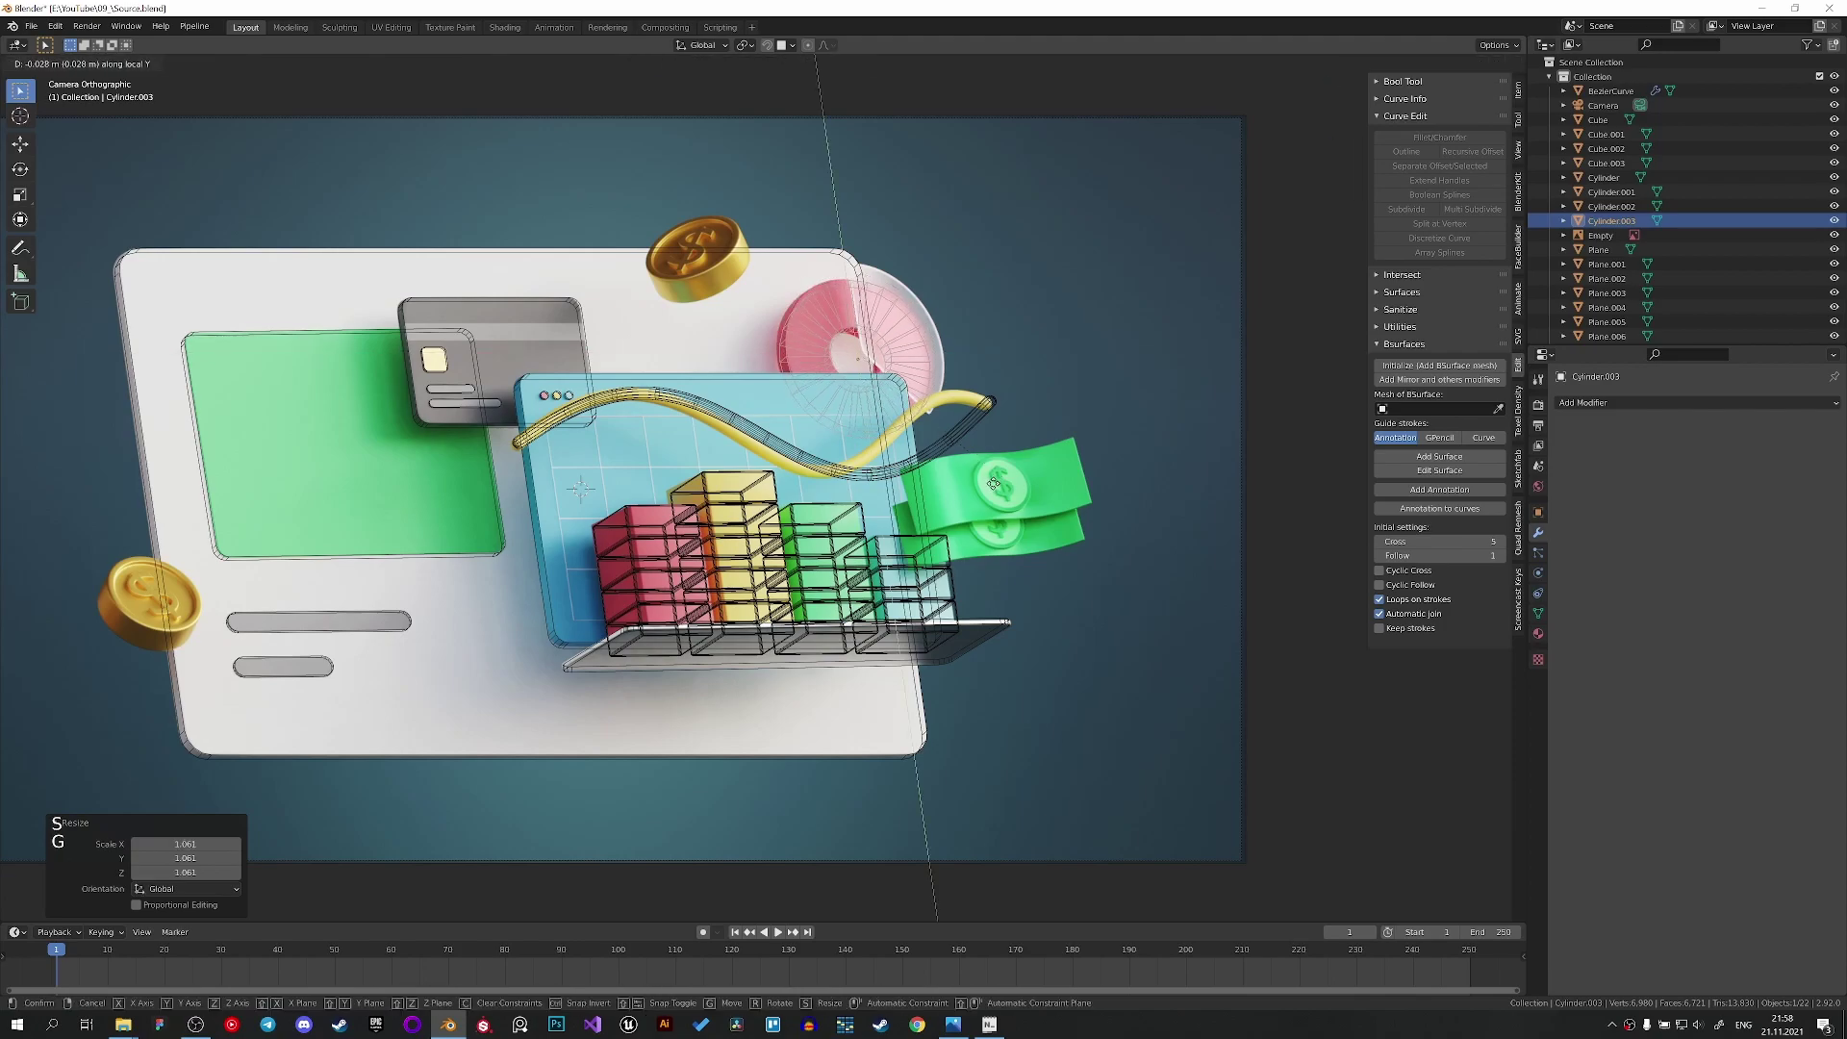
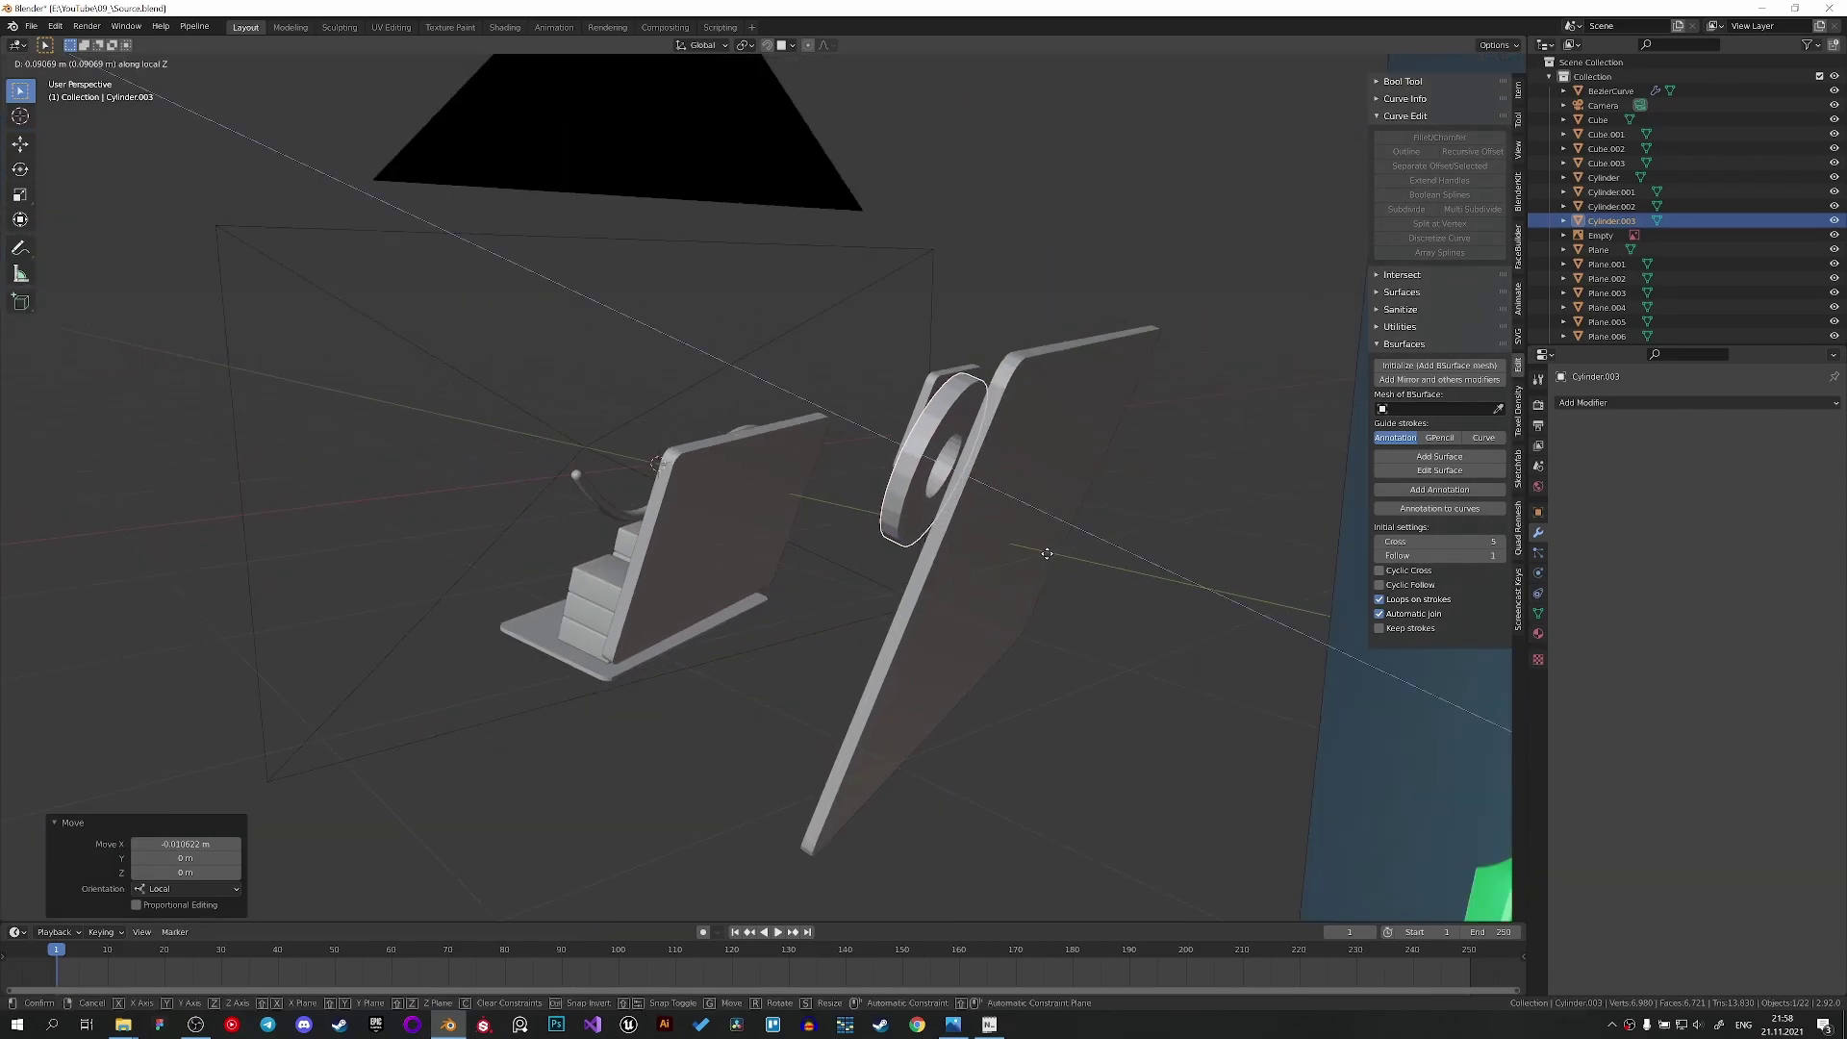
middle_click(1057, 558)
middle_click(1126, 573)
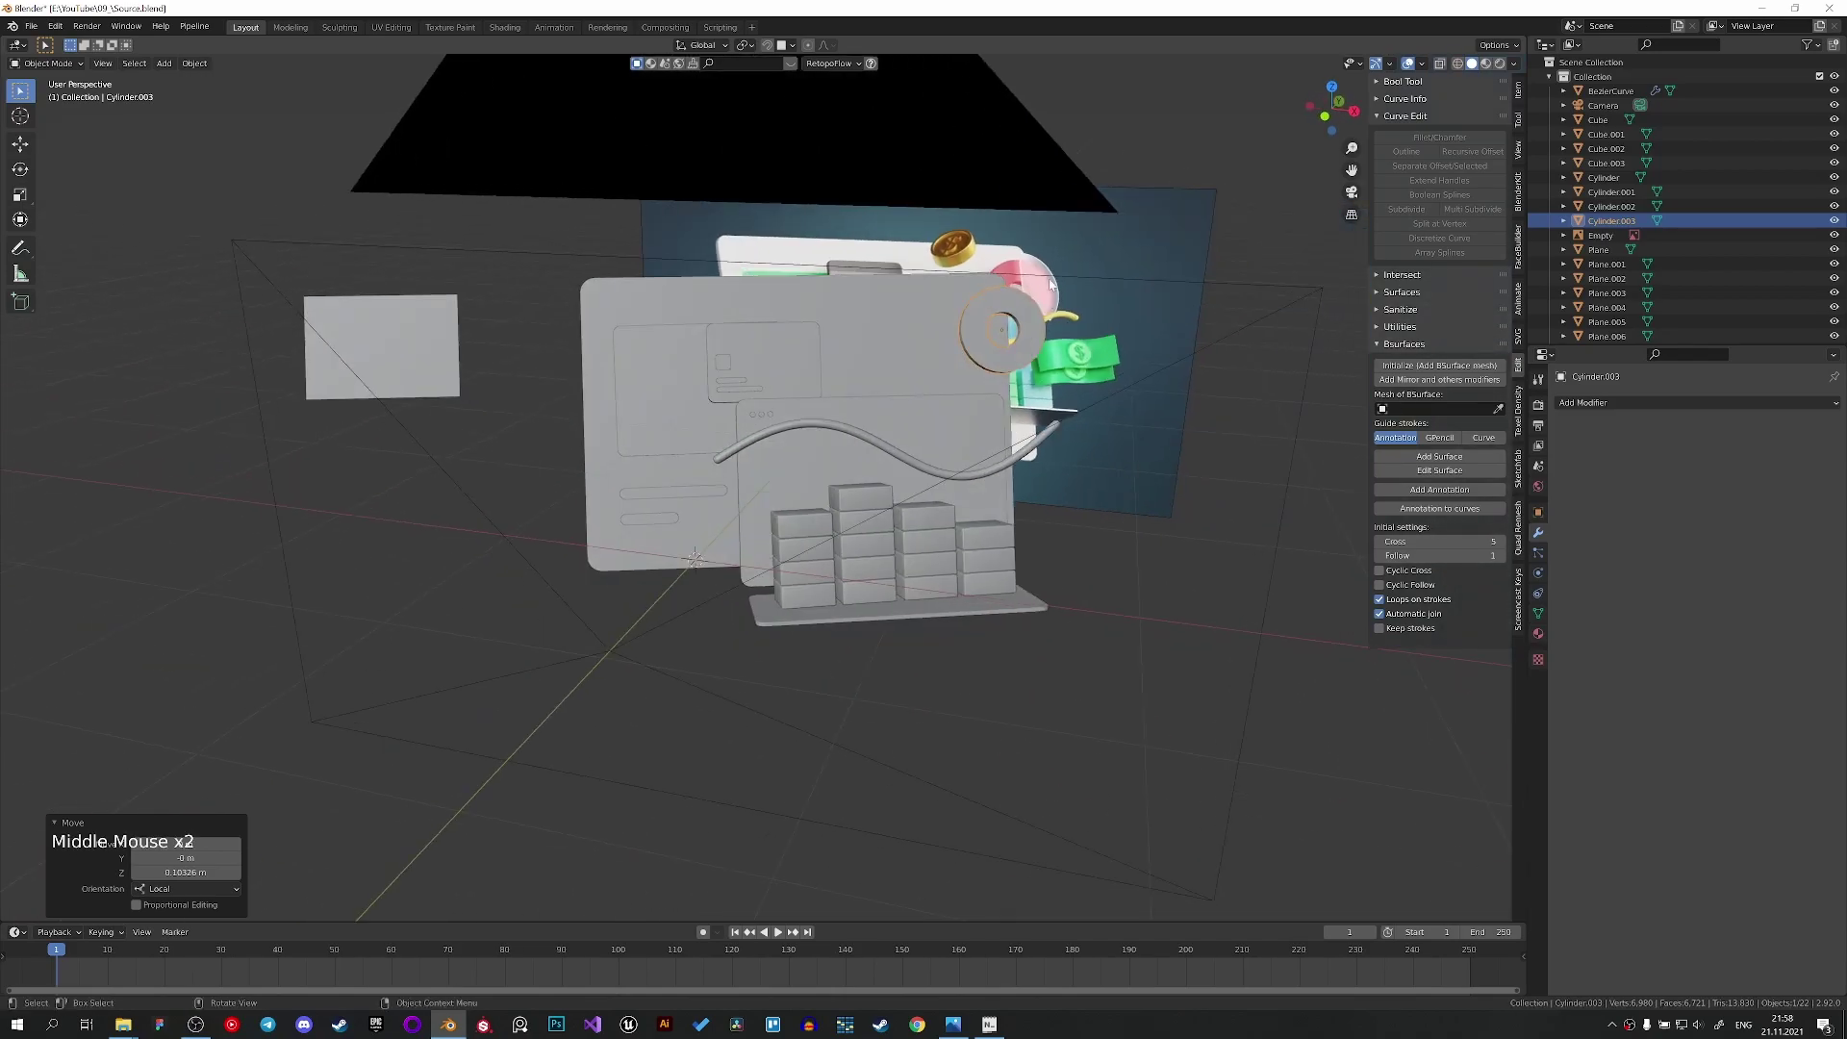
Add a circle, extrude its centre vertex into a filled quarter wedge, thicken it and bevel its corner edges.
key("shift+a")
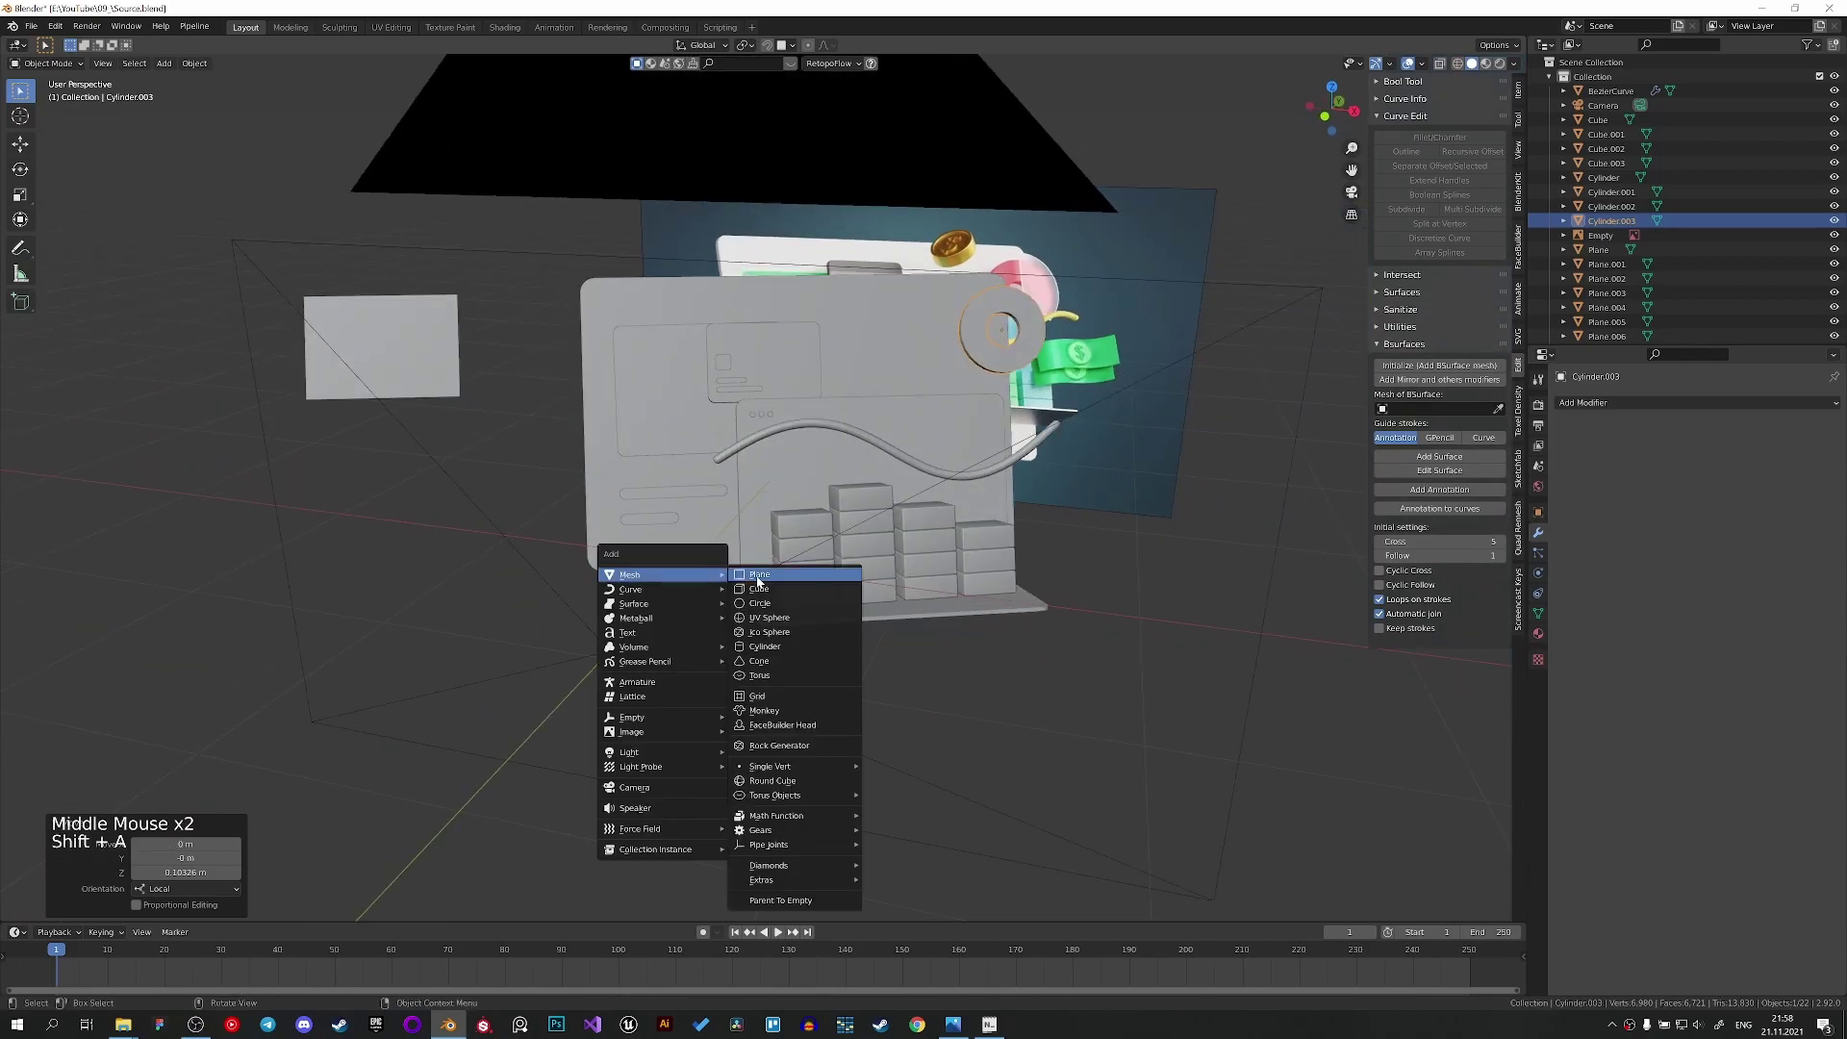
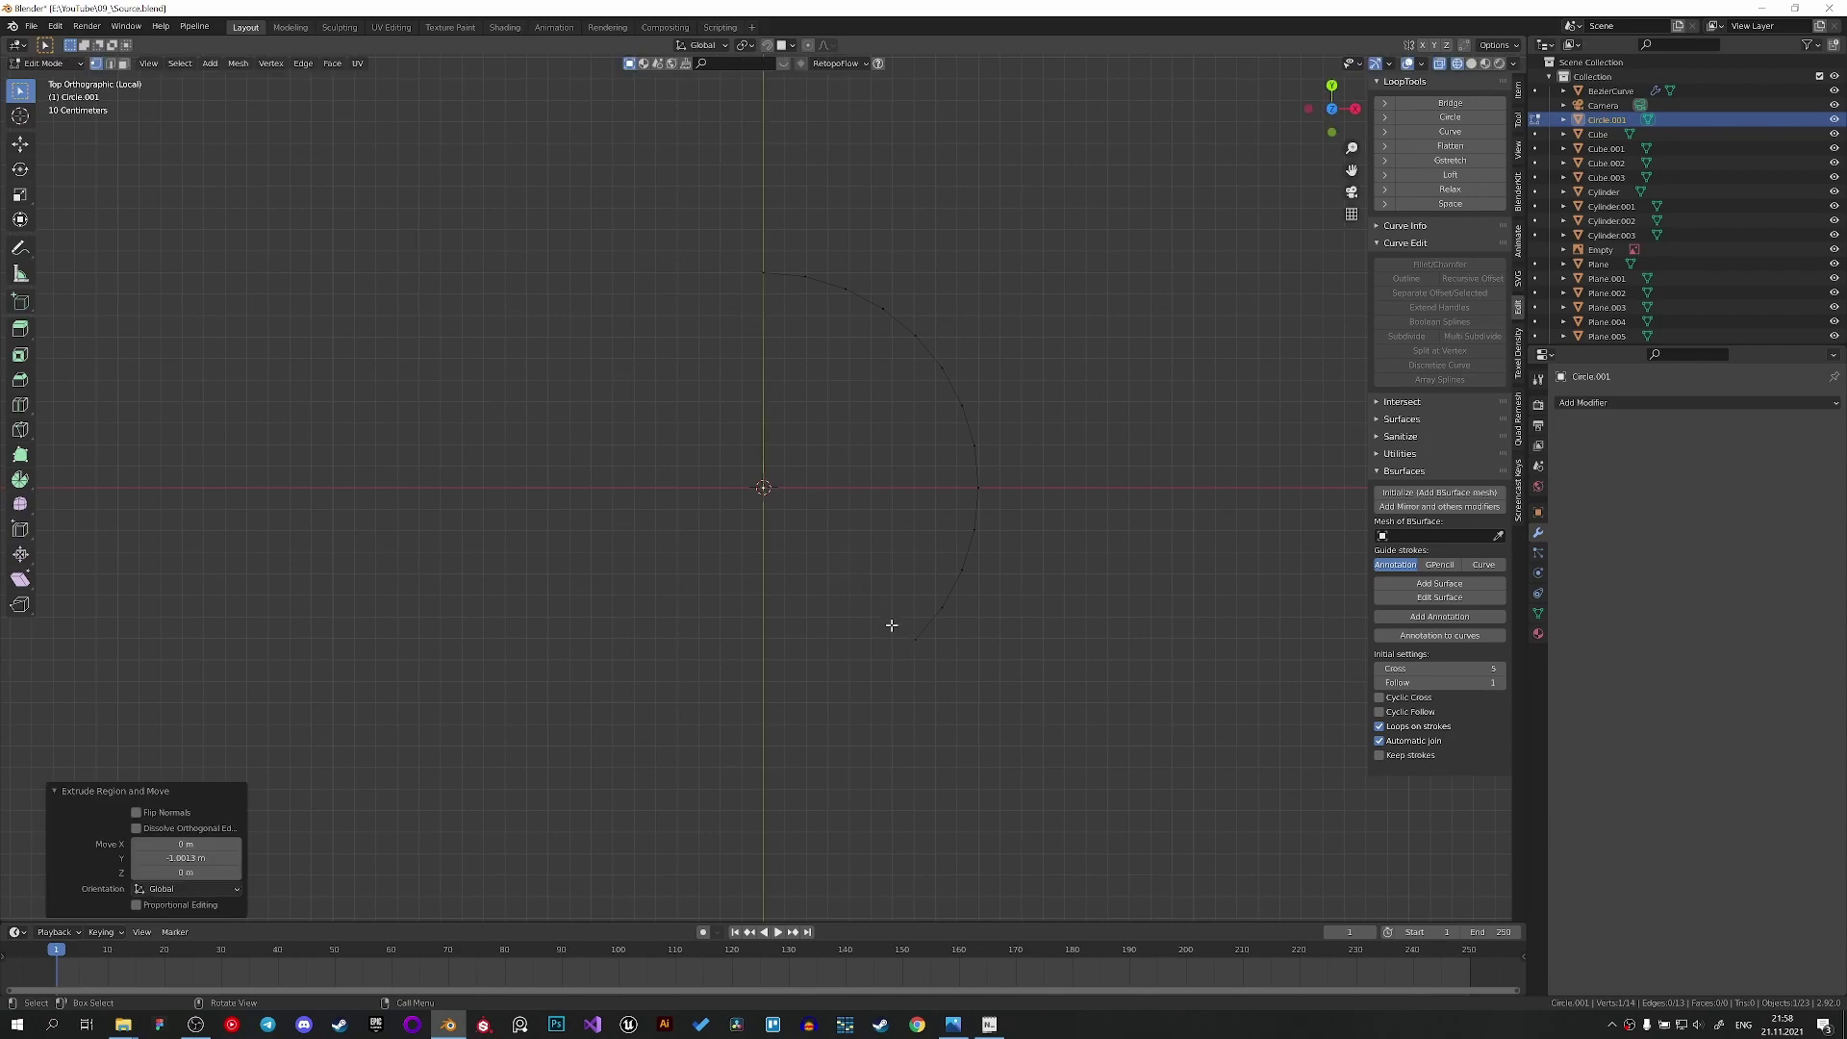
key("e")
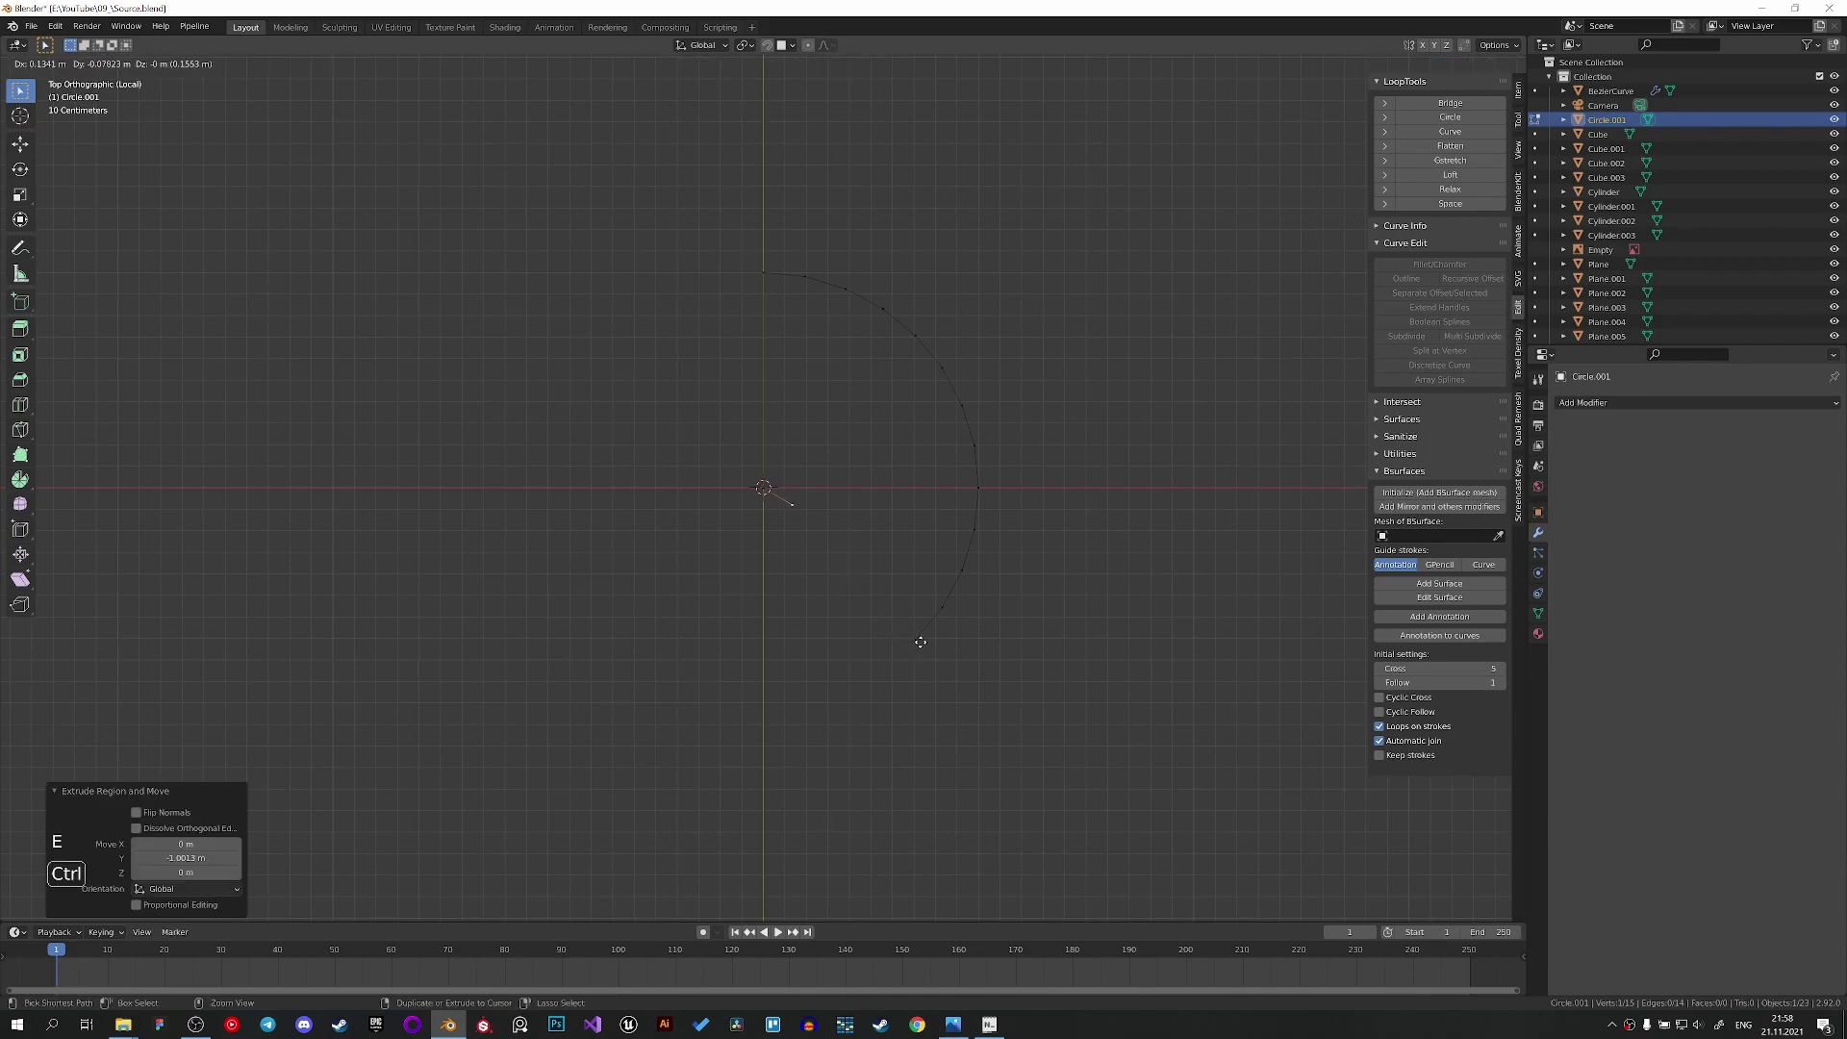
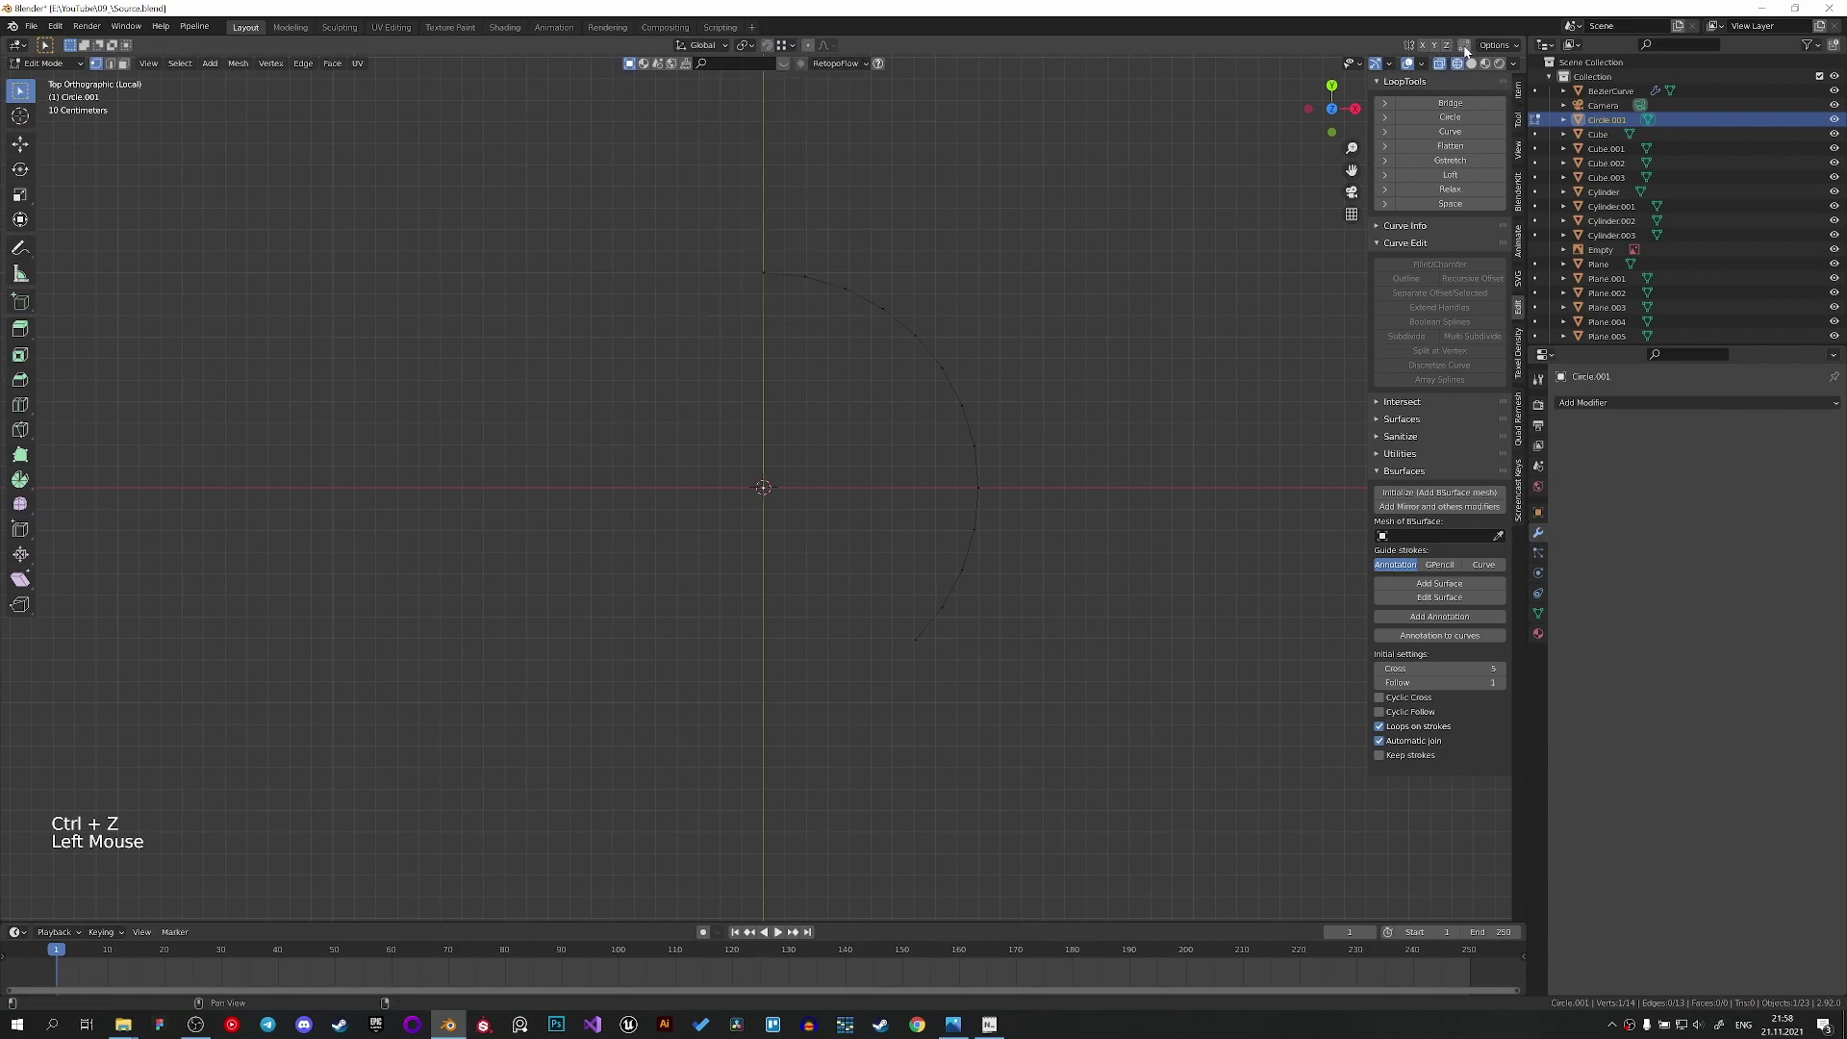
left_click(1467, 49)
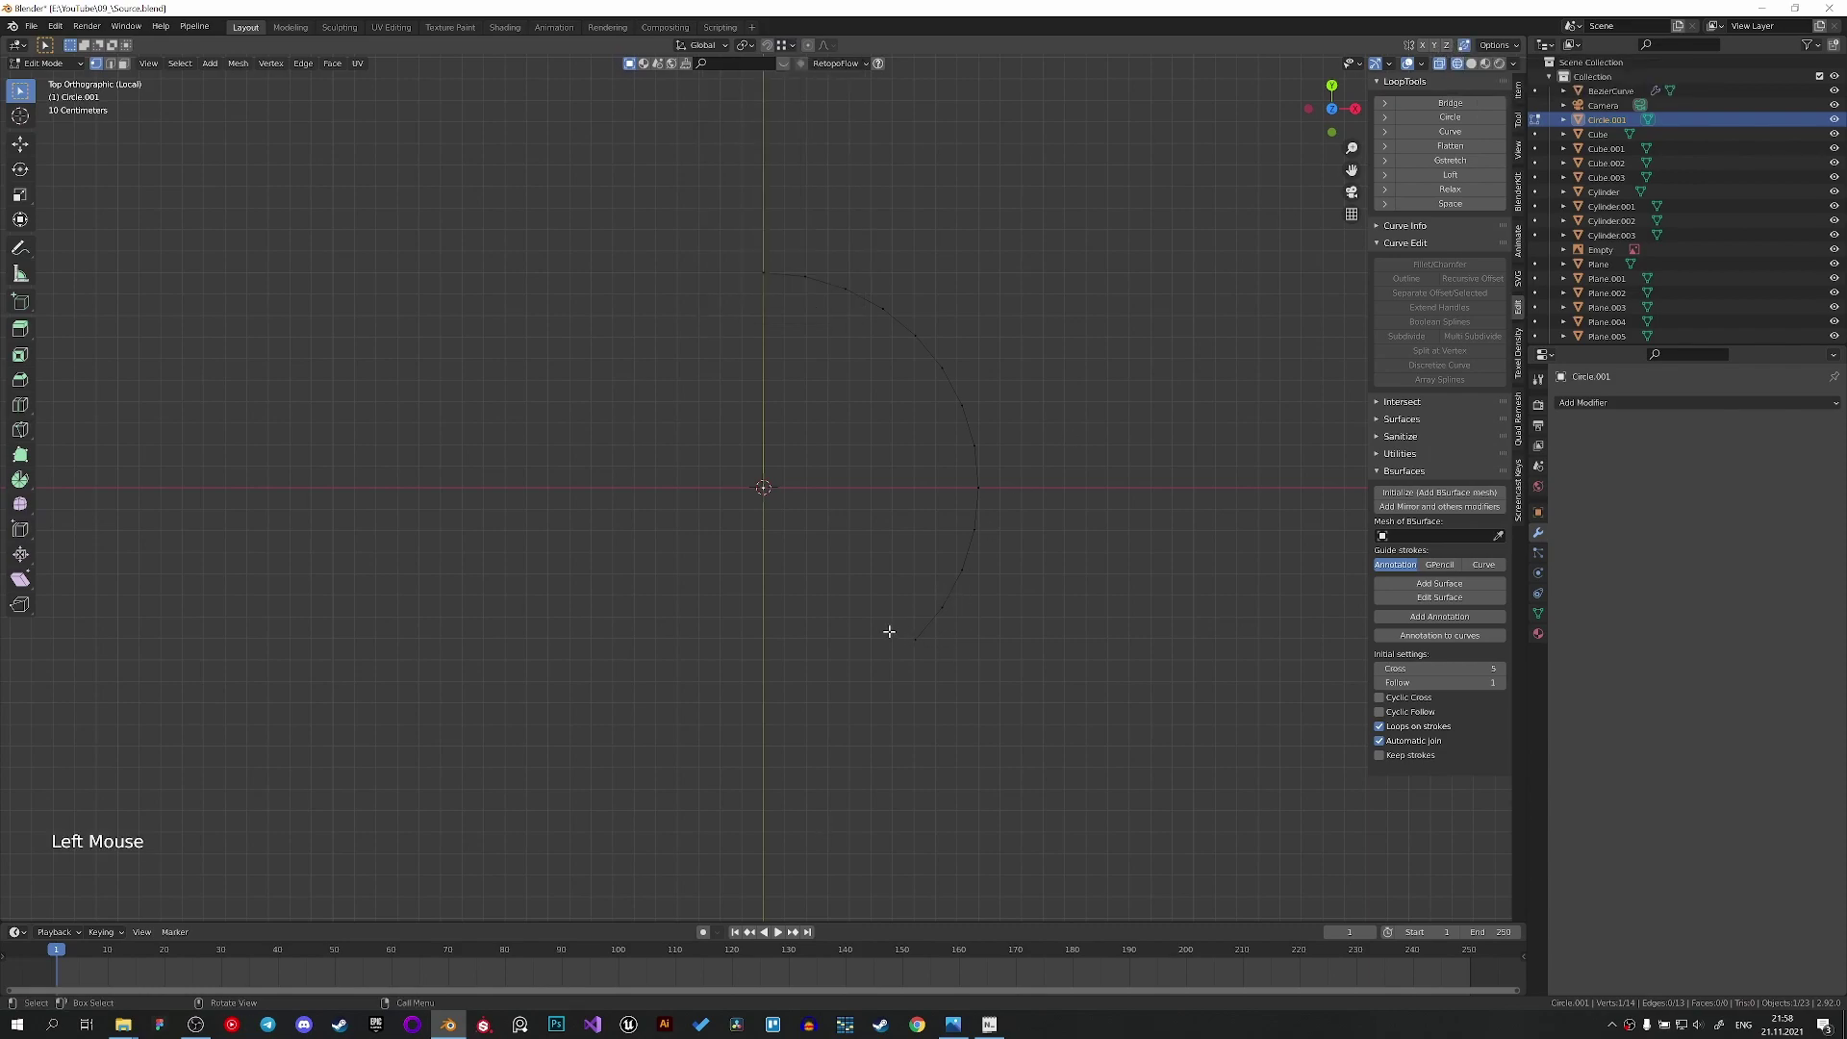
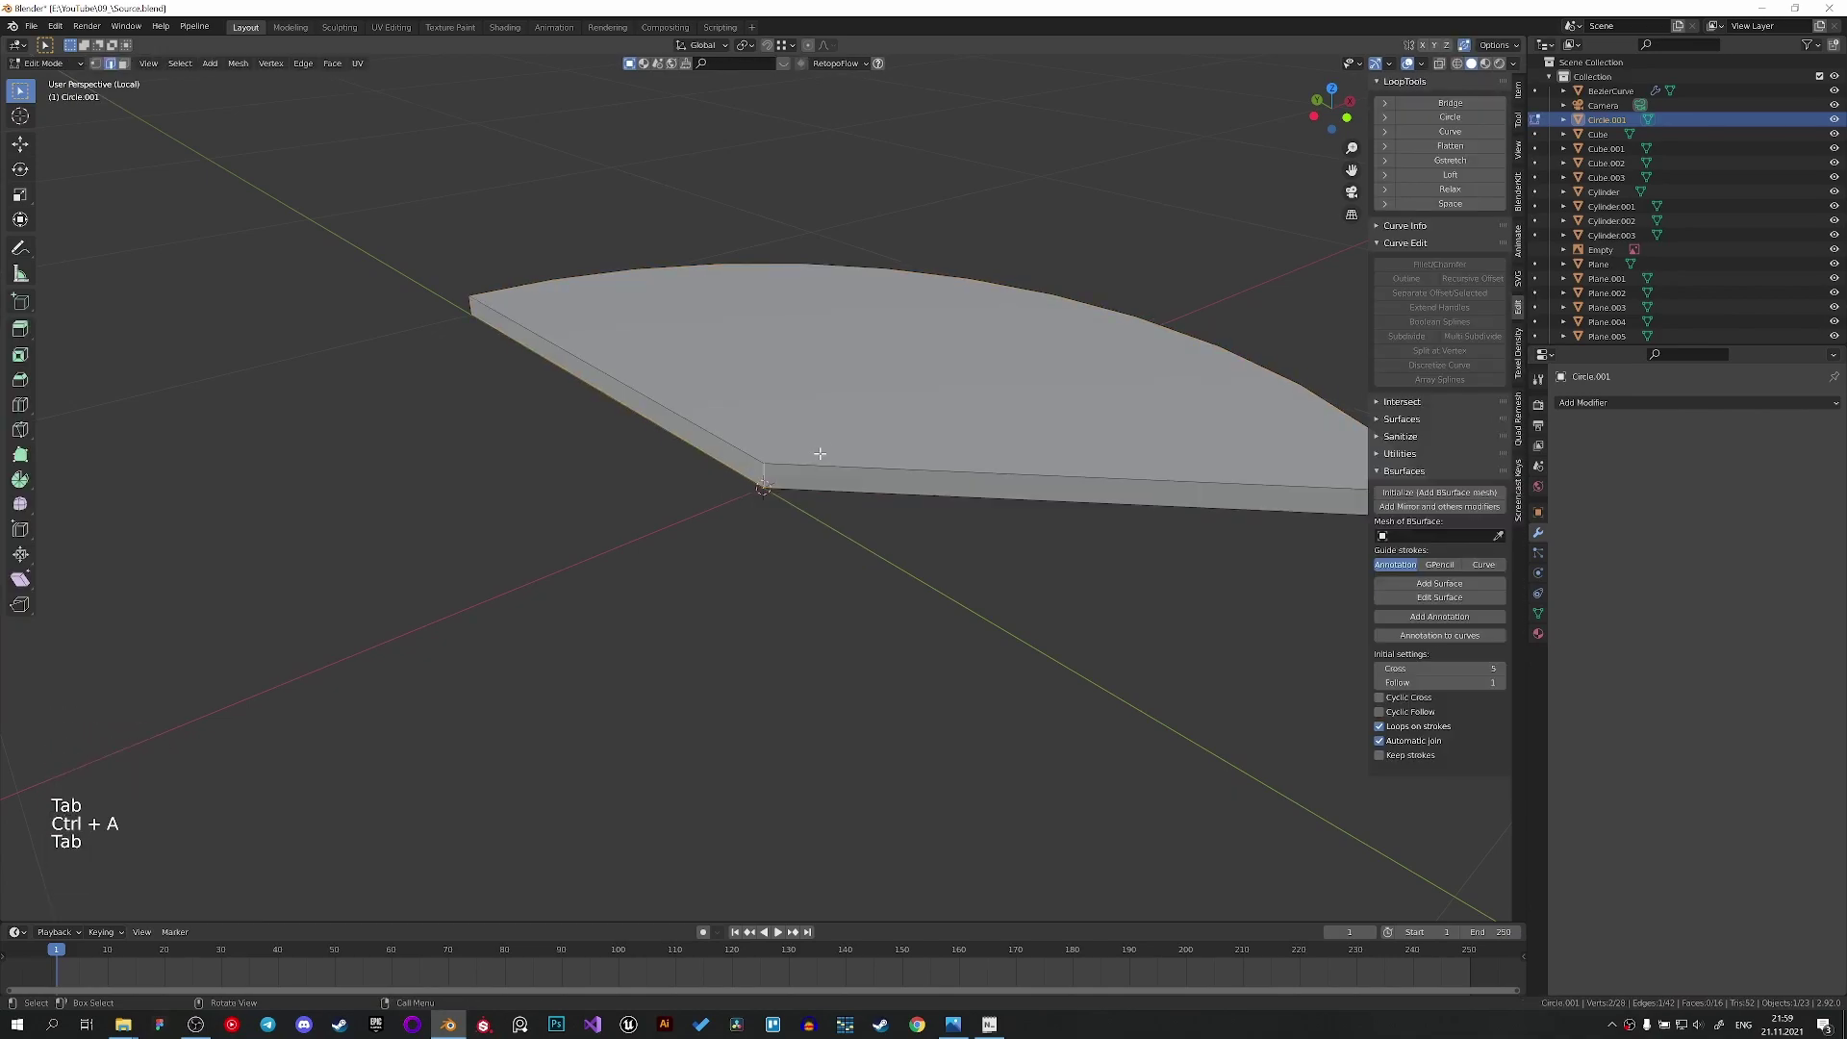
key("ctrl+b")
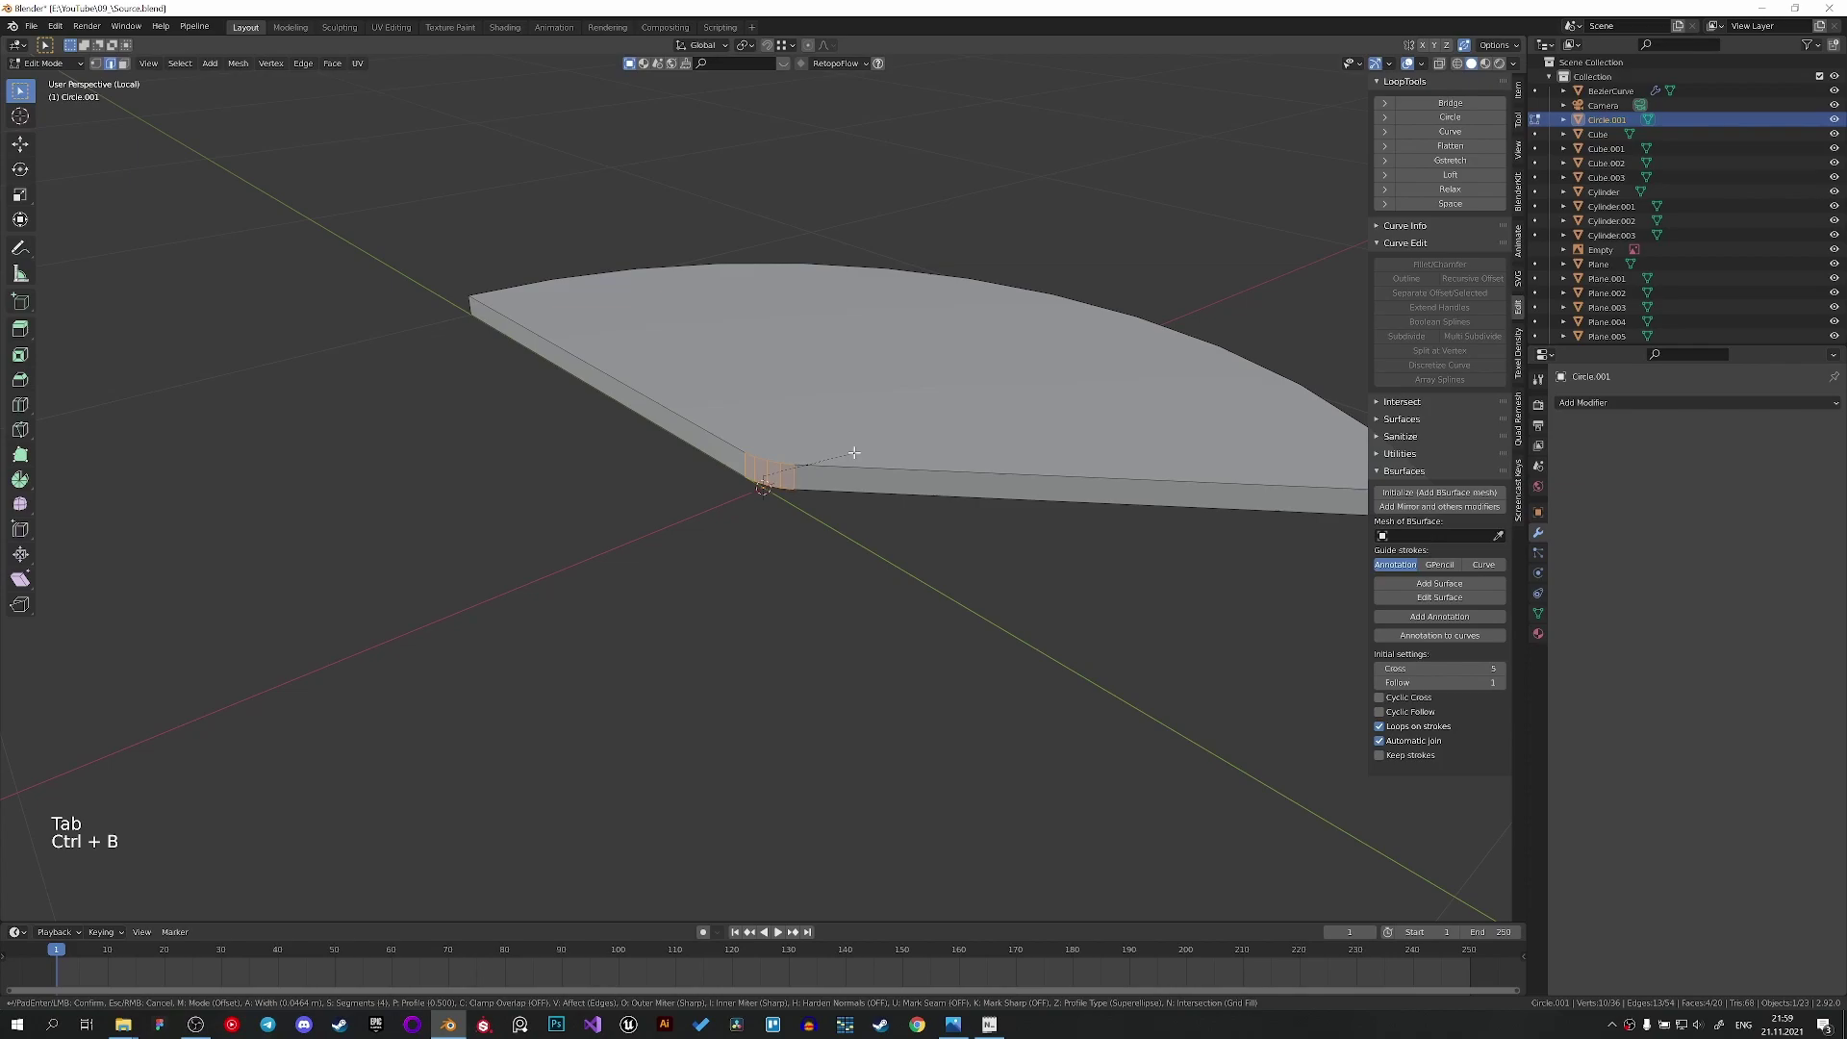
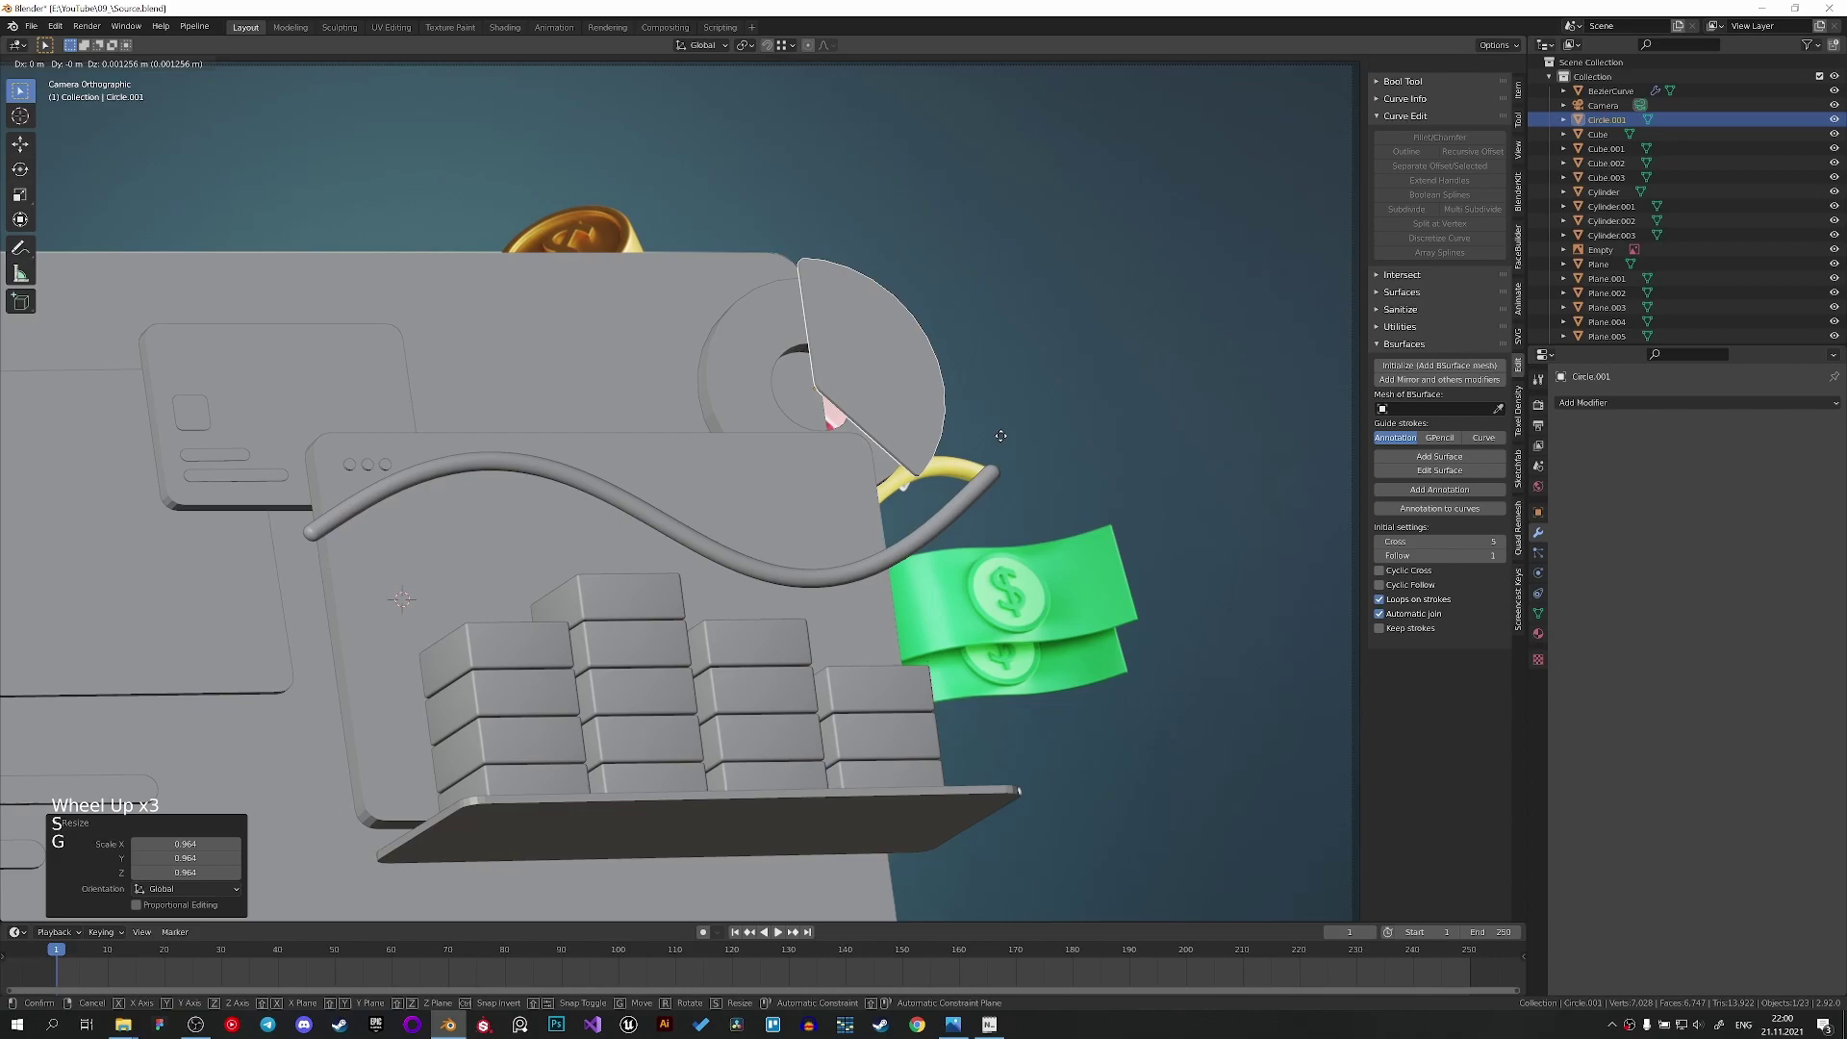
Slide the pie slice along its local axes onto the ring and save the file.
key("g")
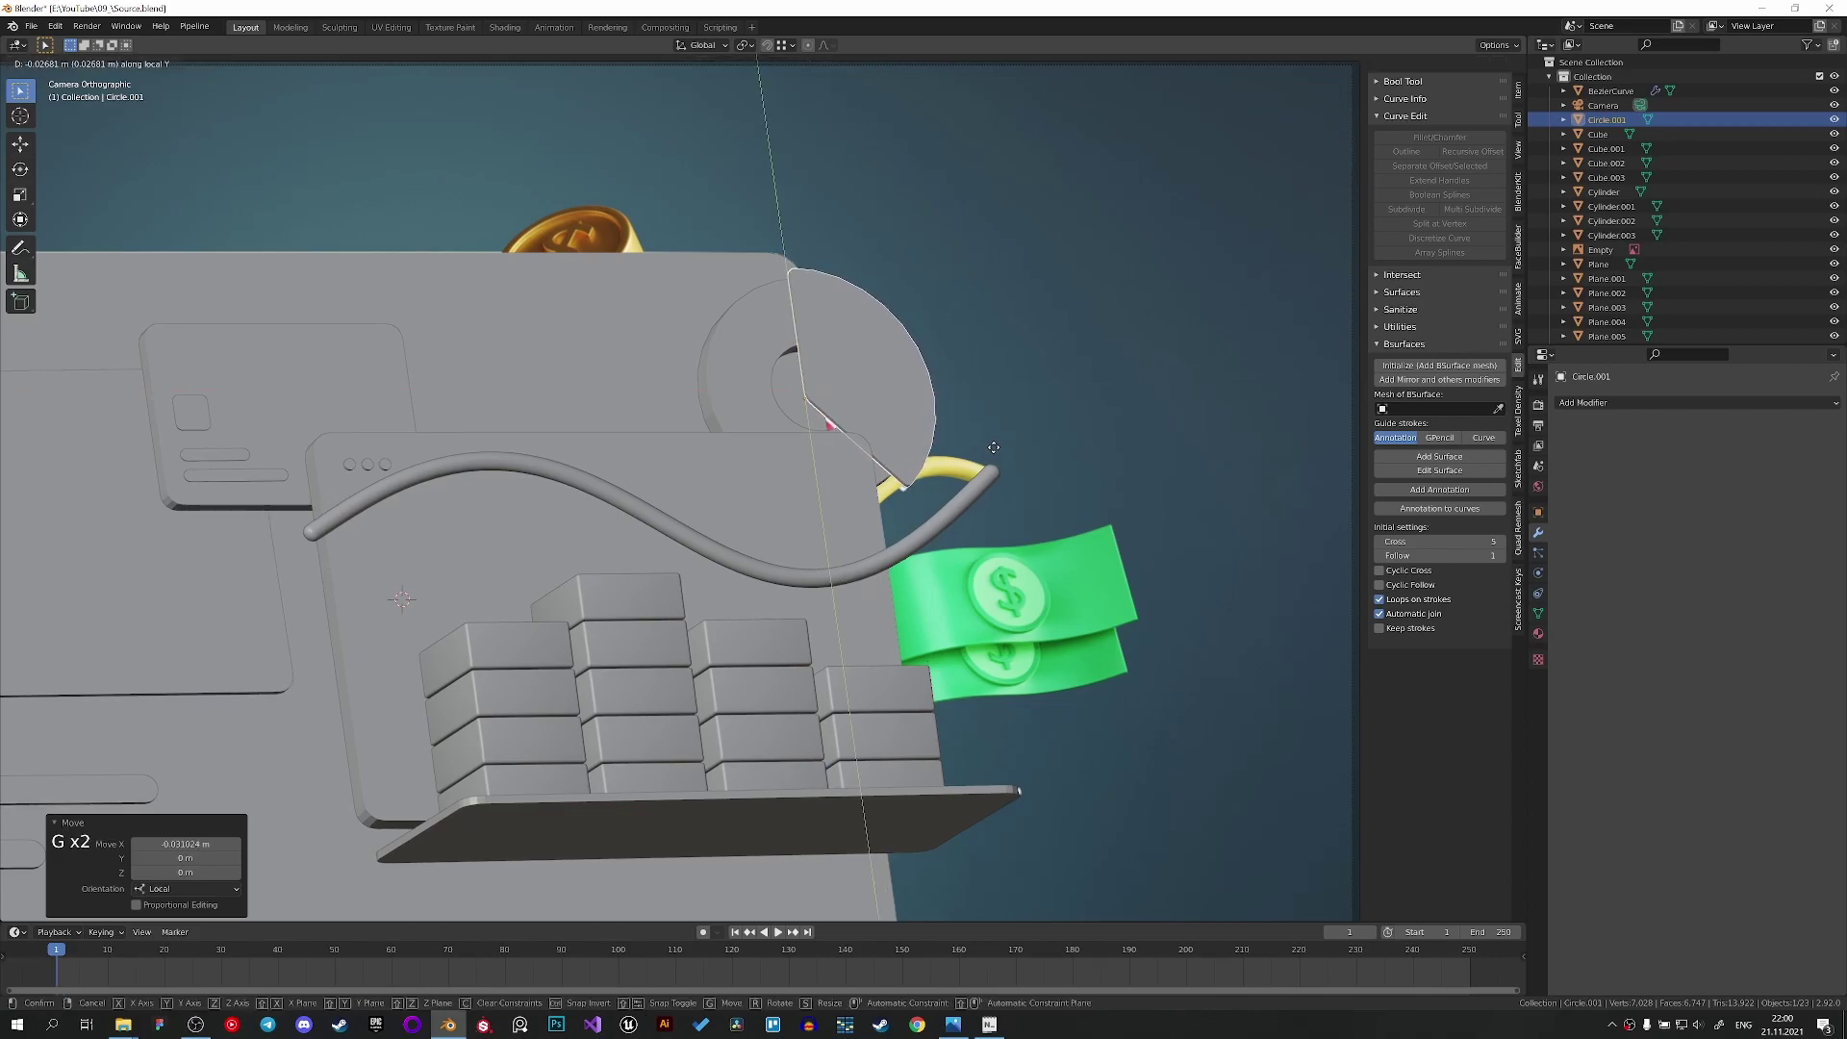
key("s")
key("g")
key("g")
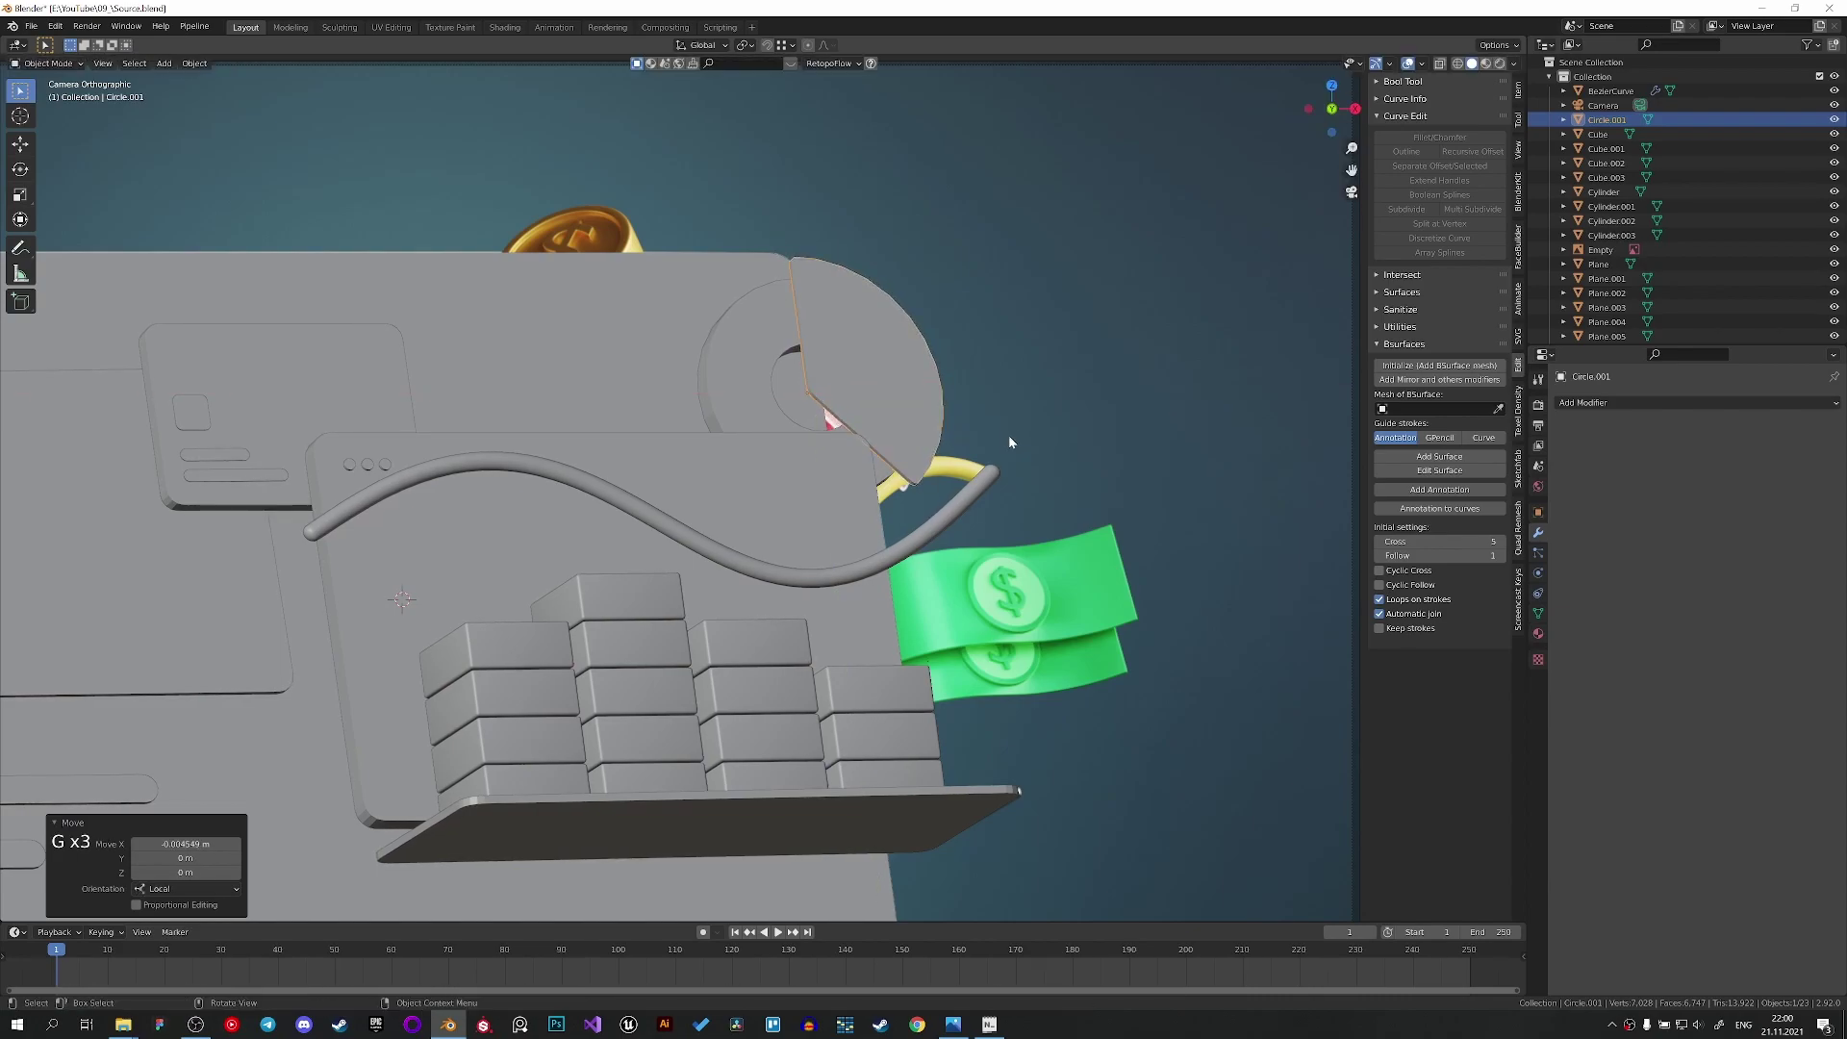
key("g")
left_click(1001, 451)
scroll("down", 3)
key("ctrl+s")
Fine-tune the slice position along local X then Y so it sits flush against the ring.
middle_click(883, 489)
scroll("up", 3)
left_click(986, 374)
scroll("up", 3)
key("g")
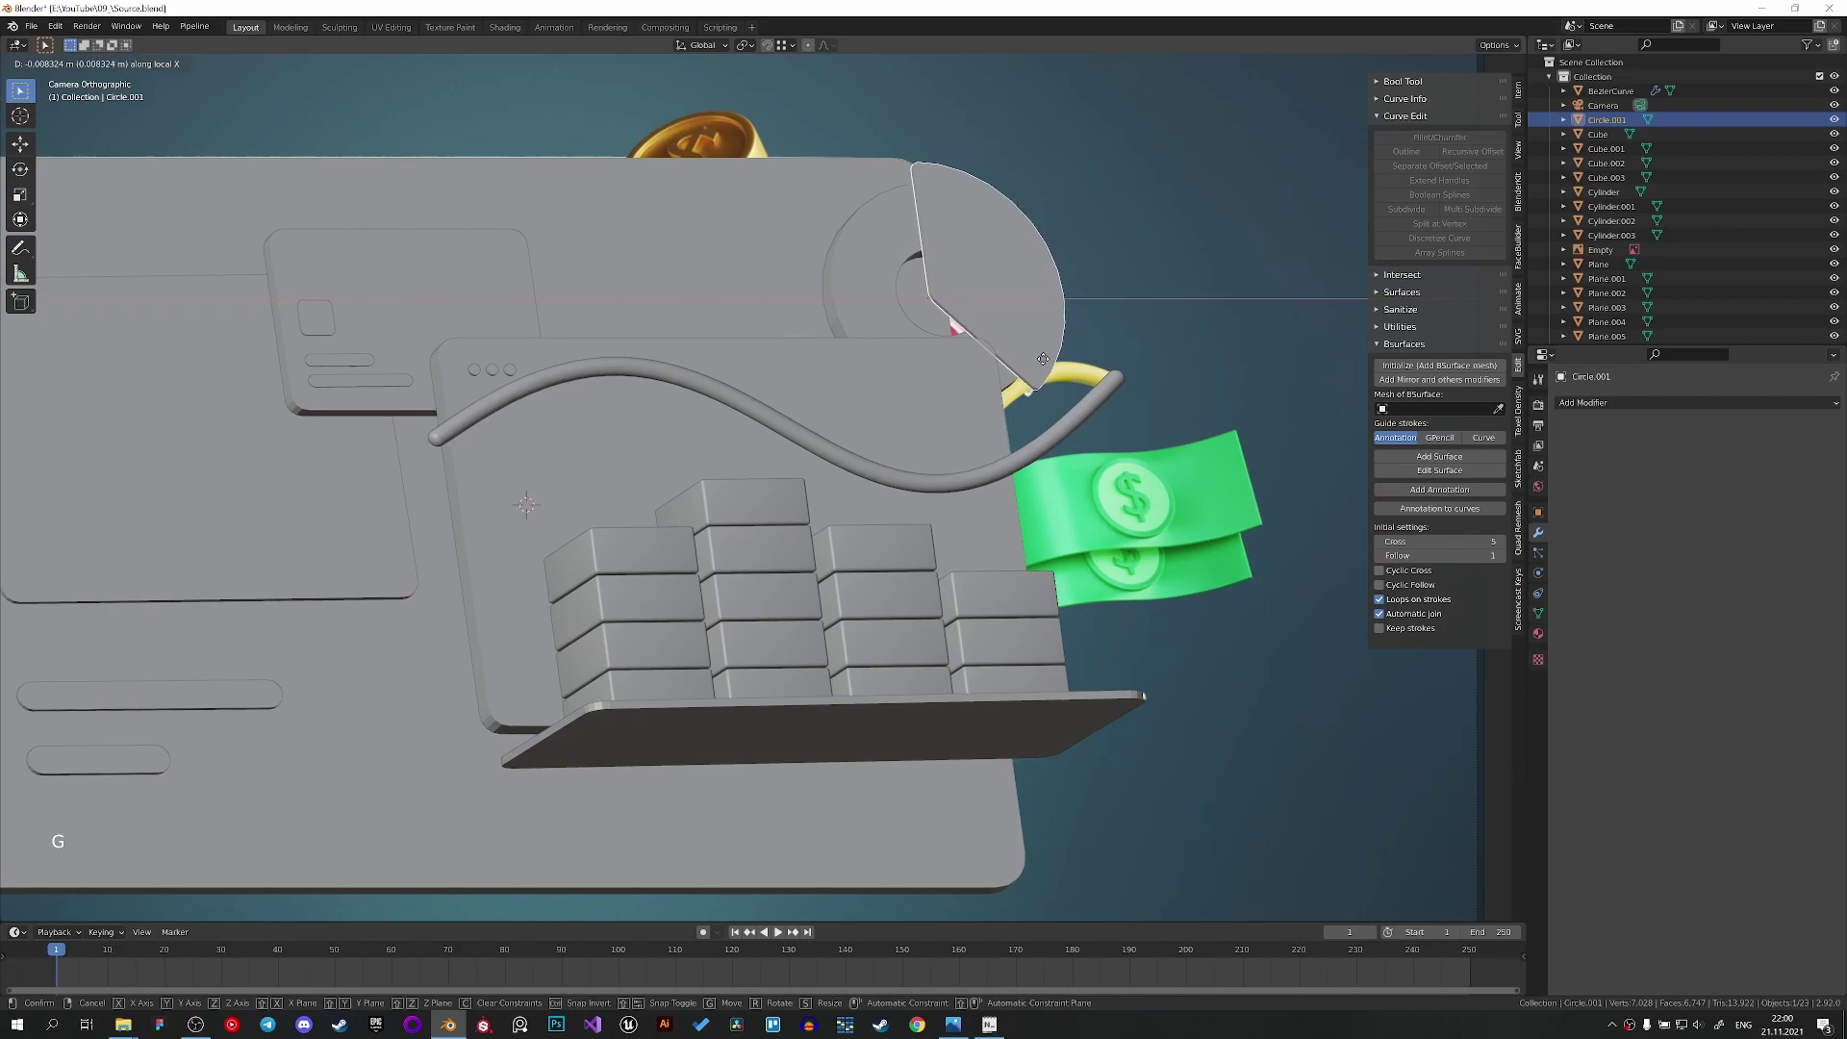
key("g")
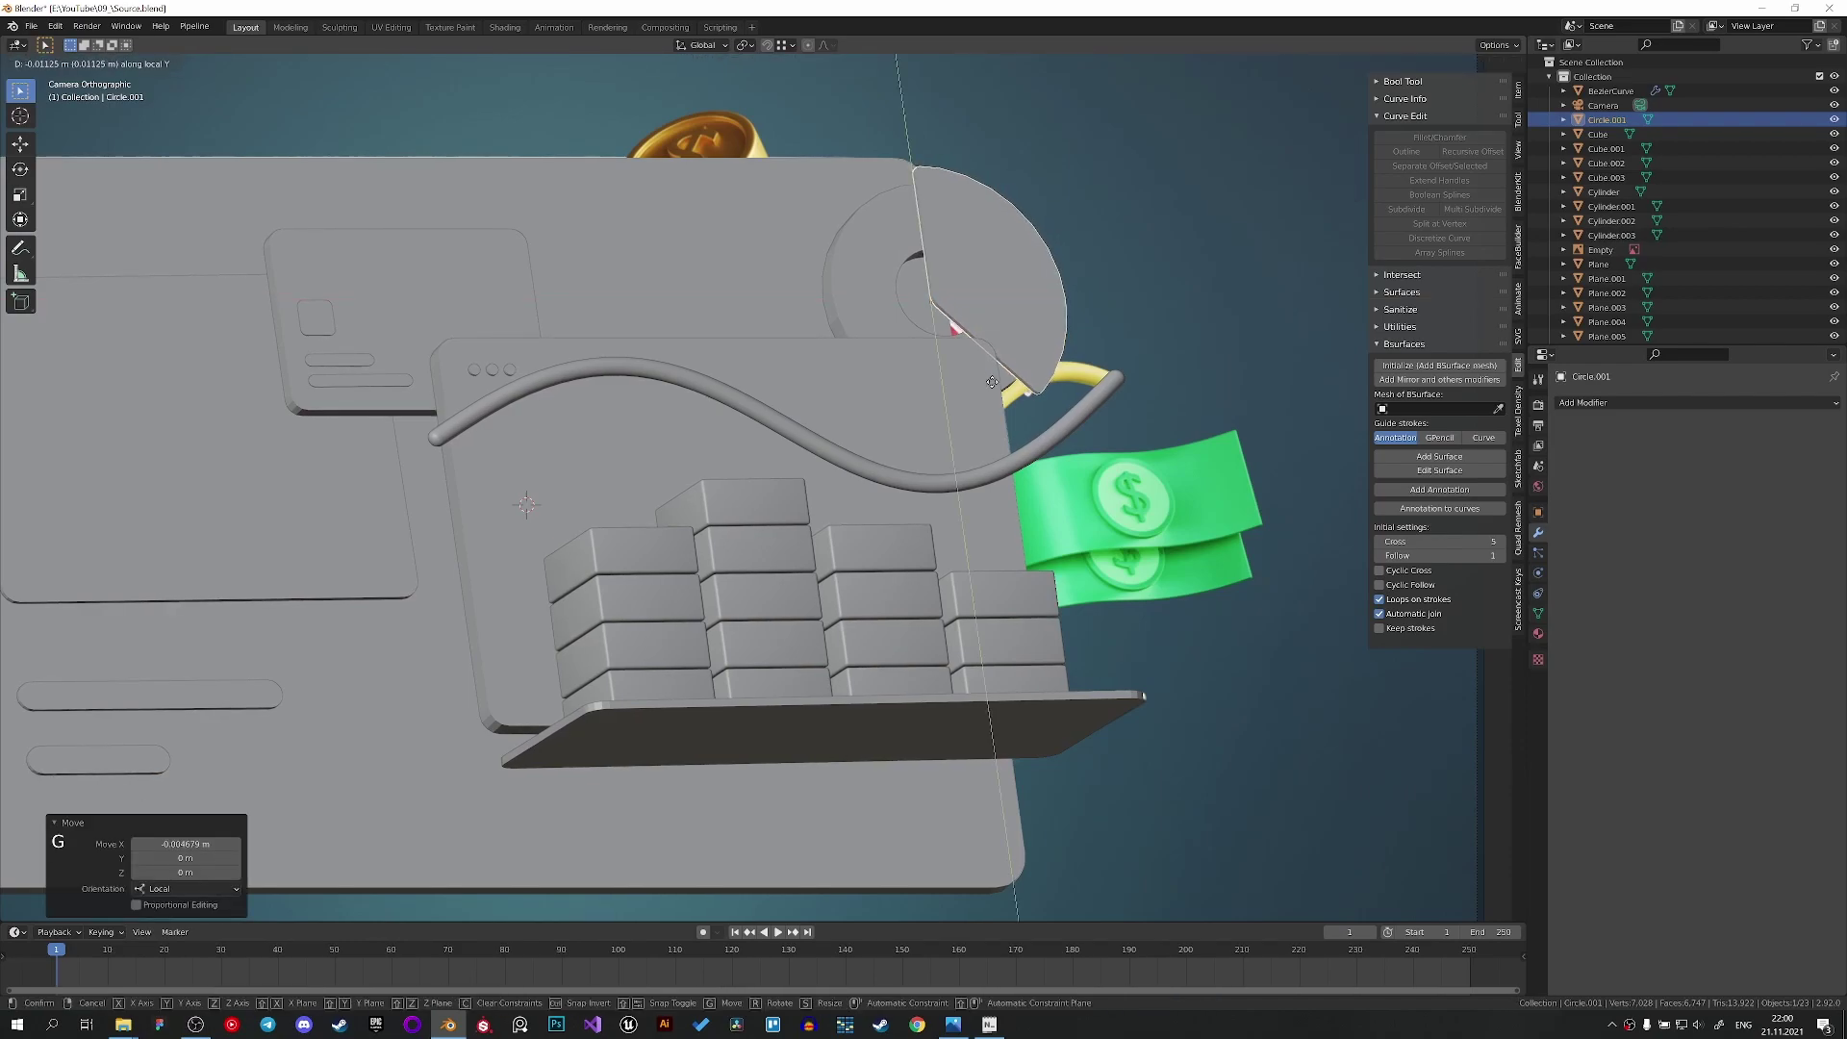
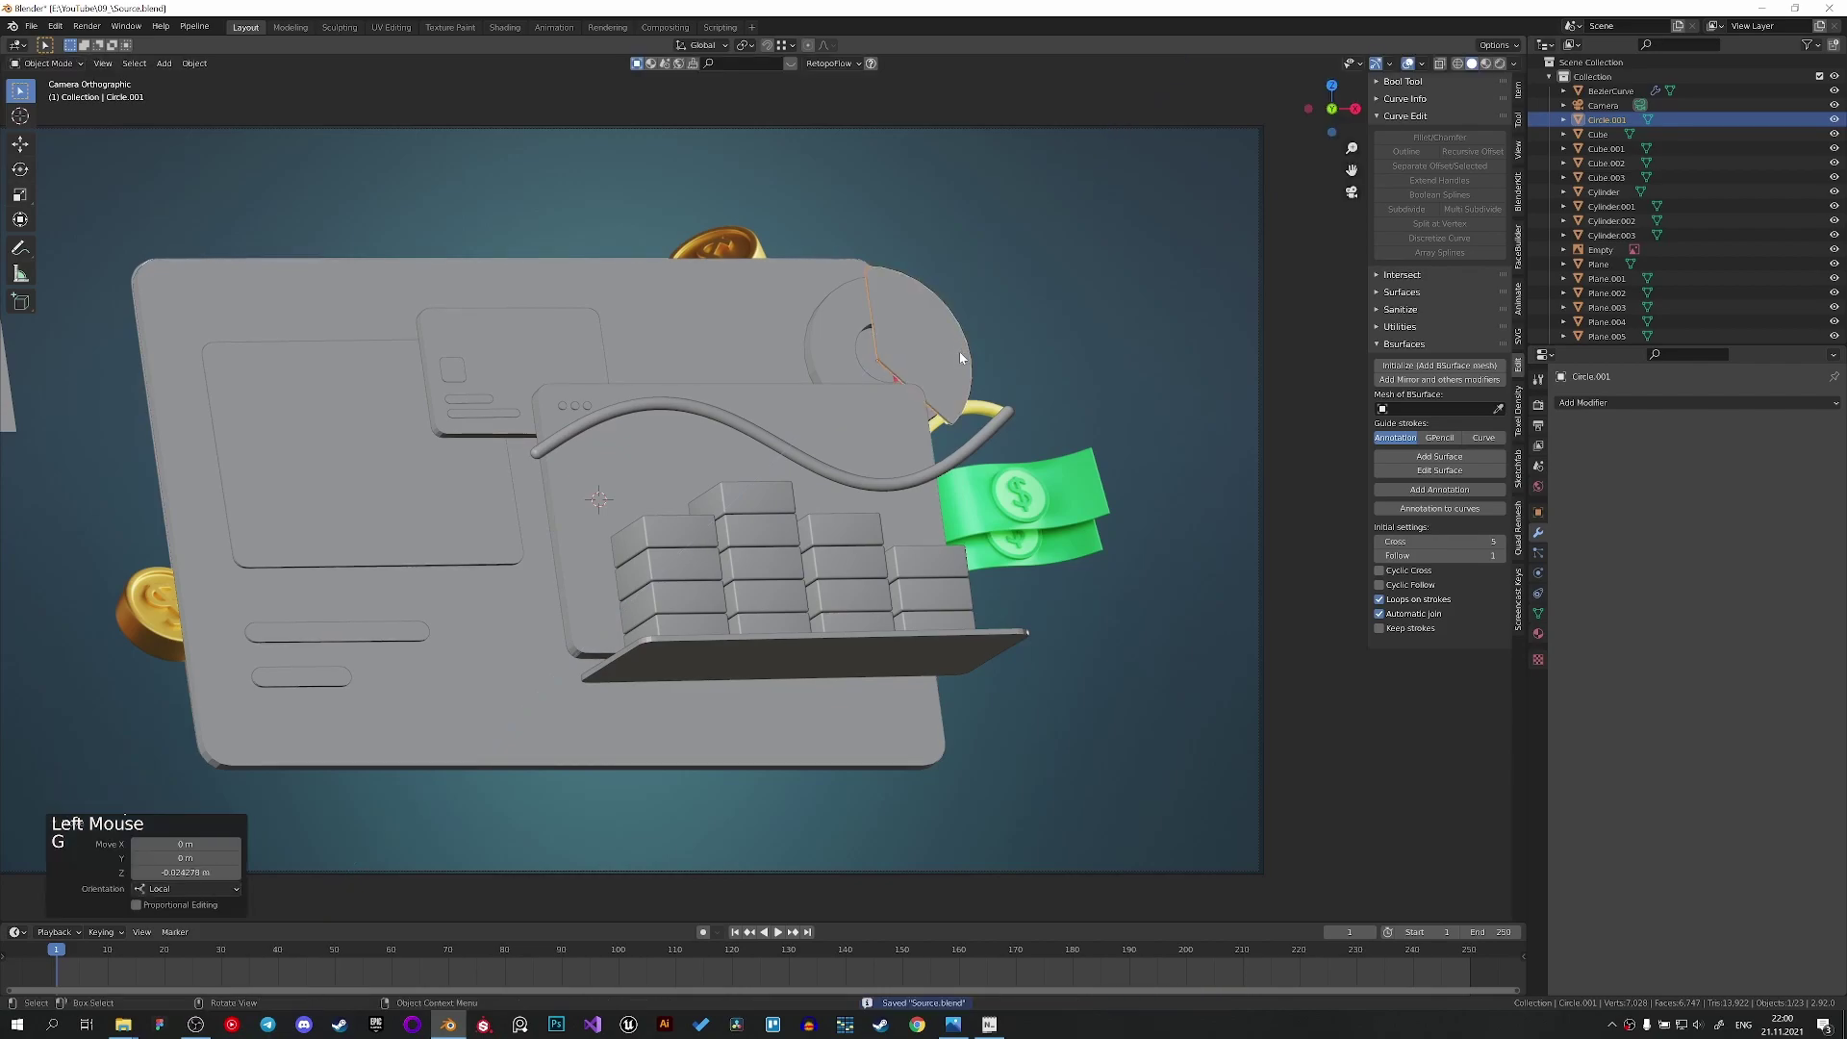
key("g")
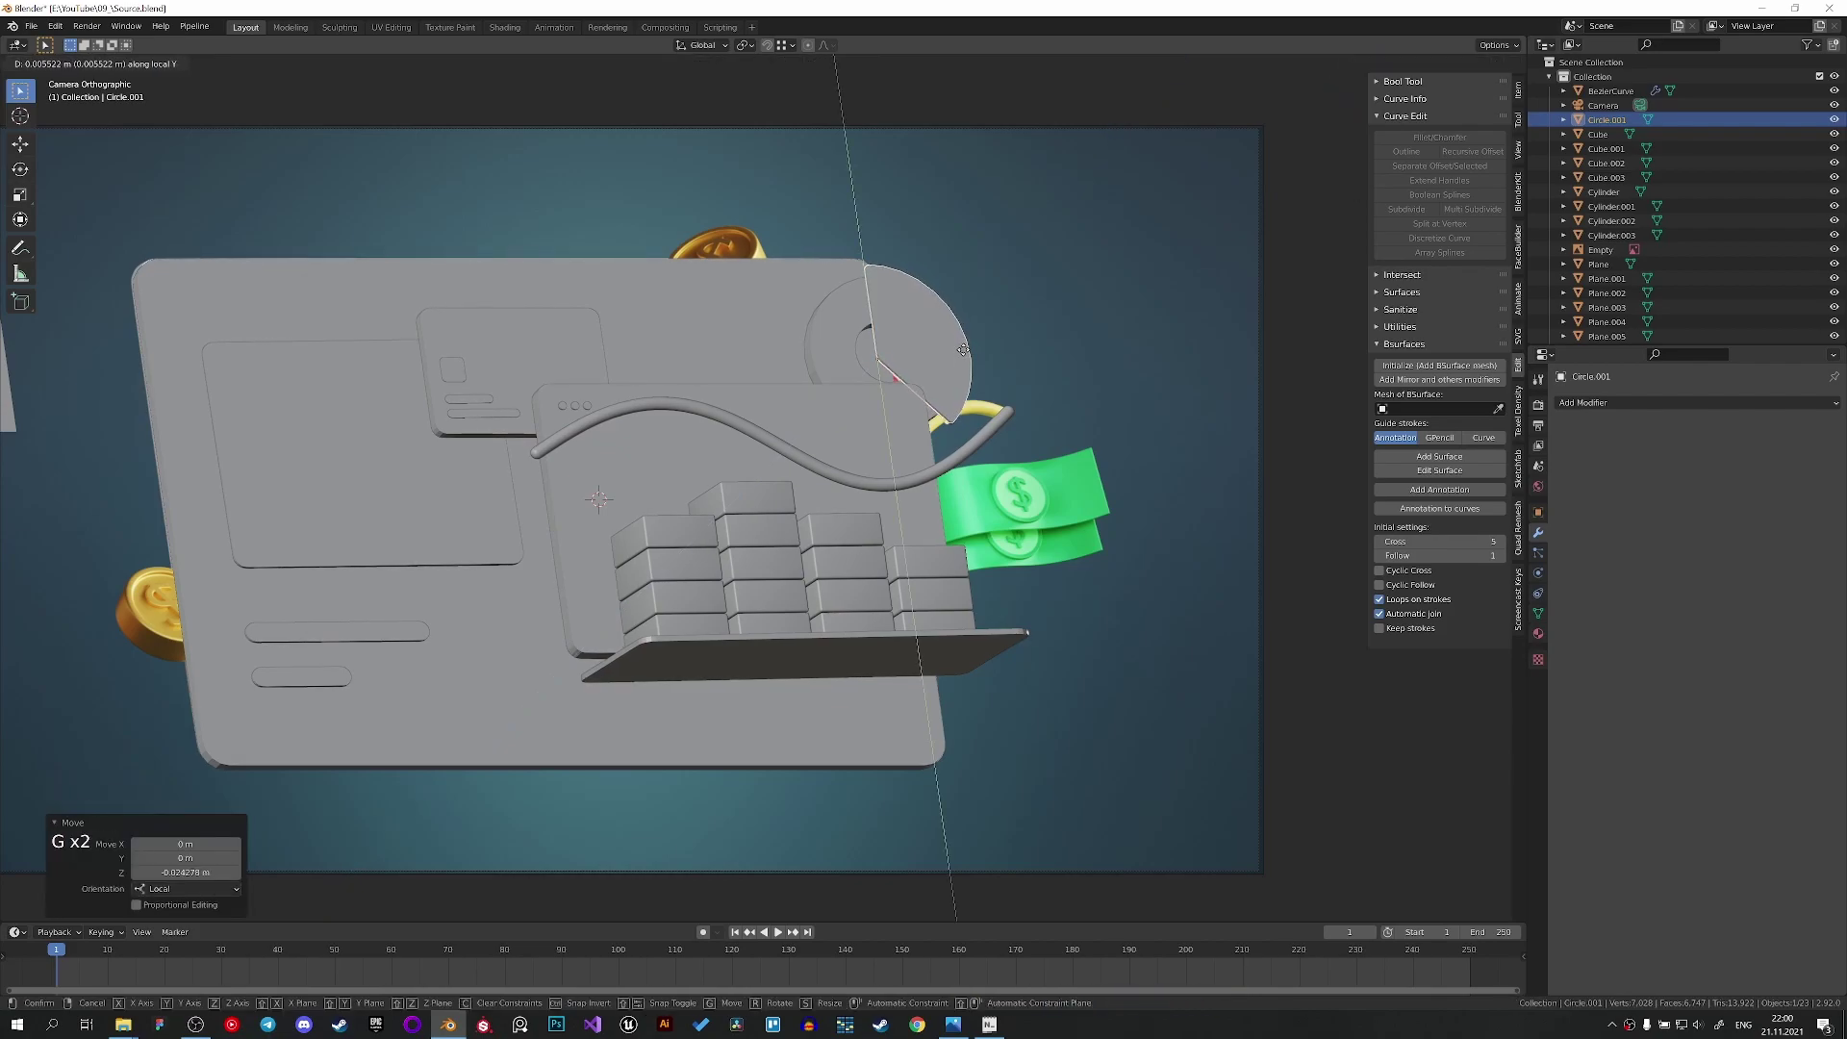
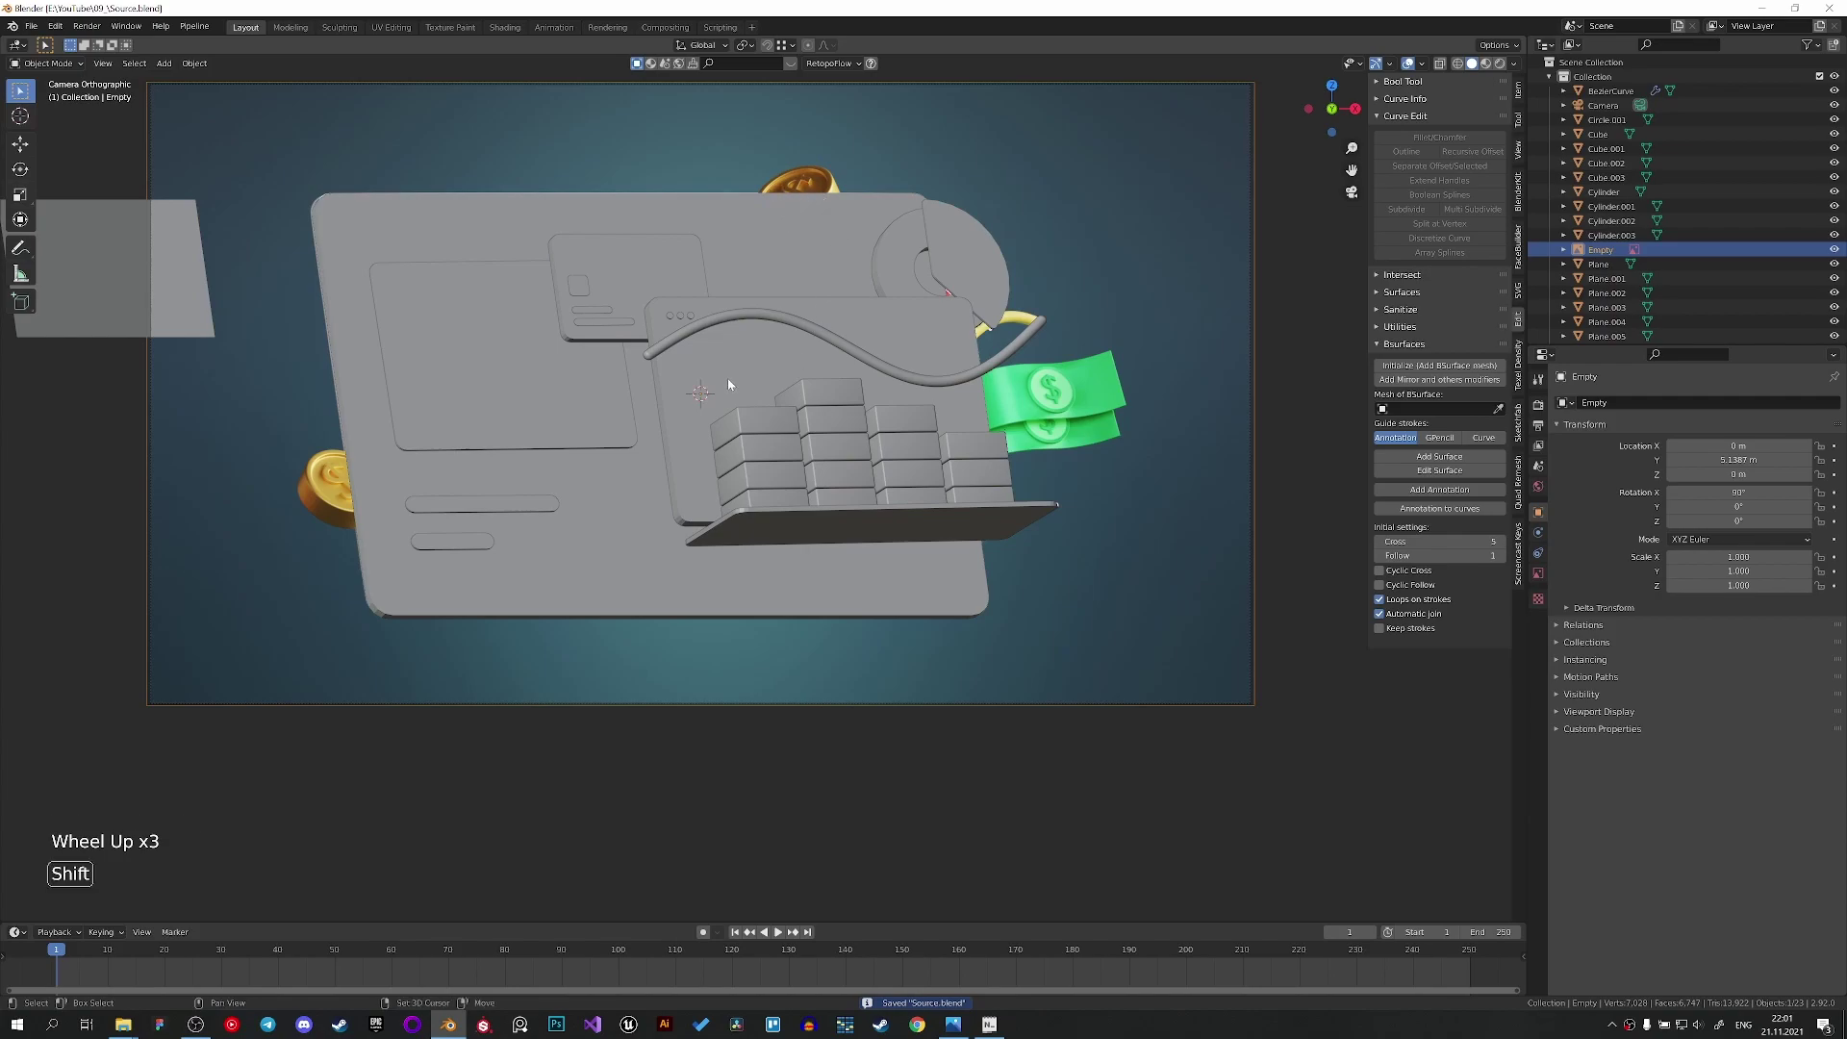
Add a cylinder for the new coin and flatten it along Z into a thin disc.
key("shift+a")
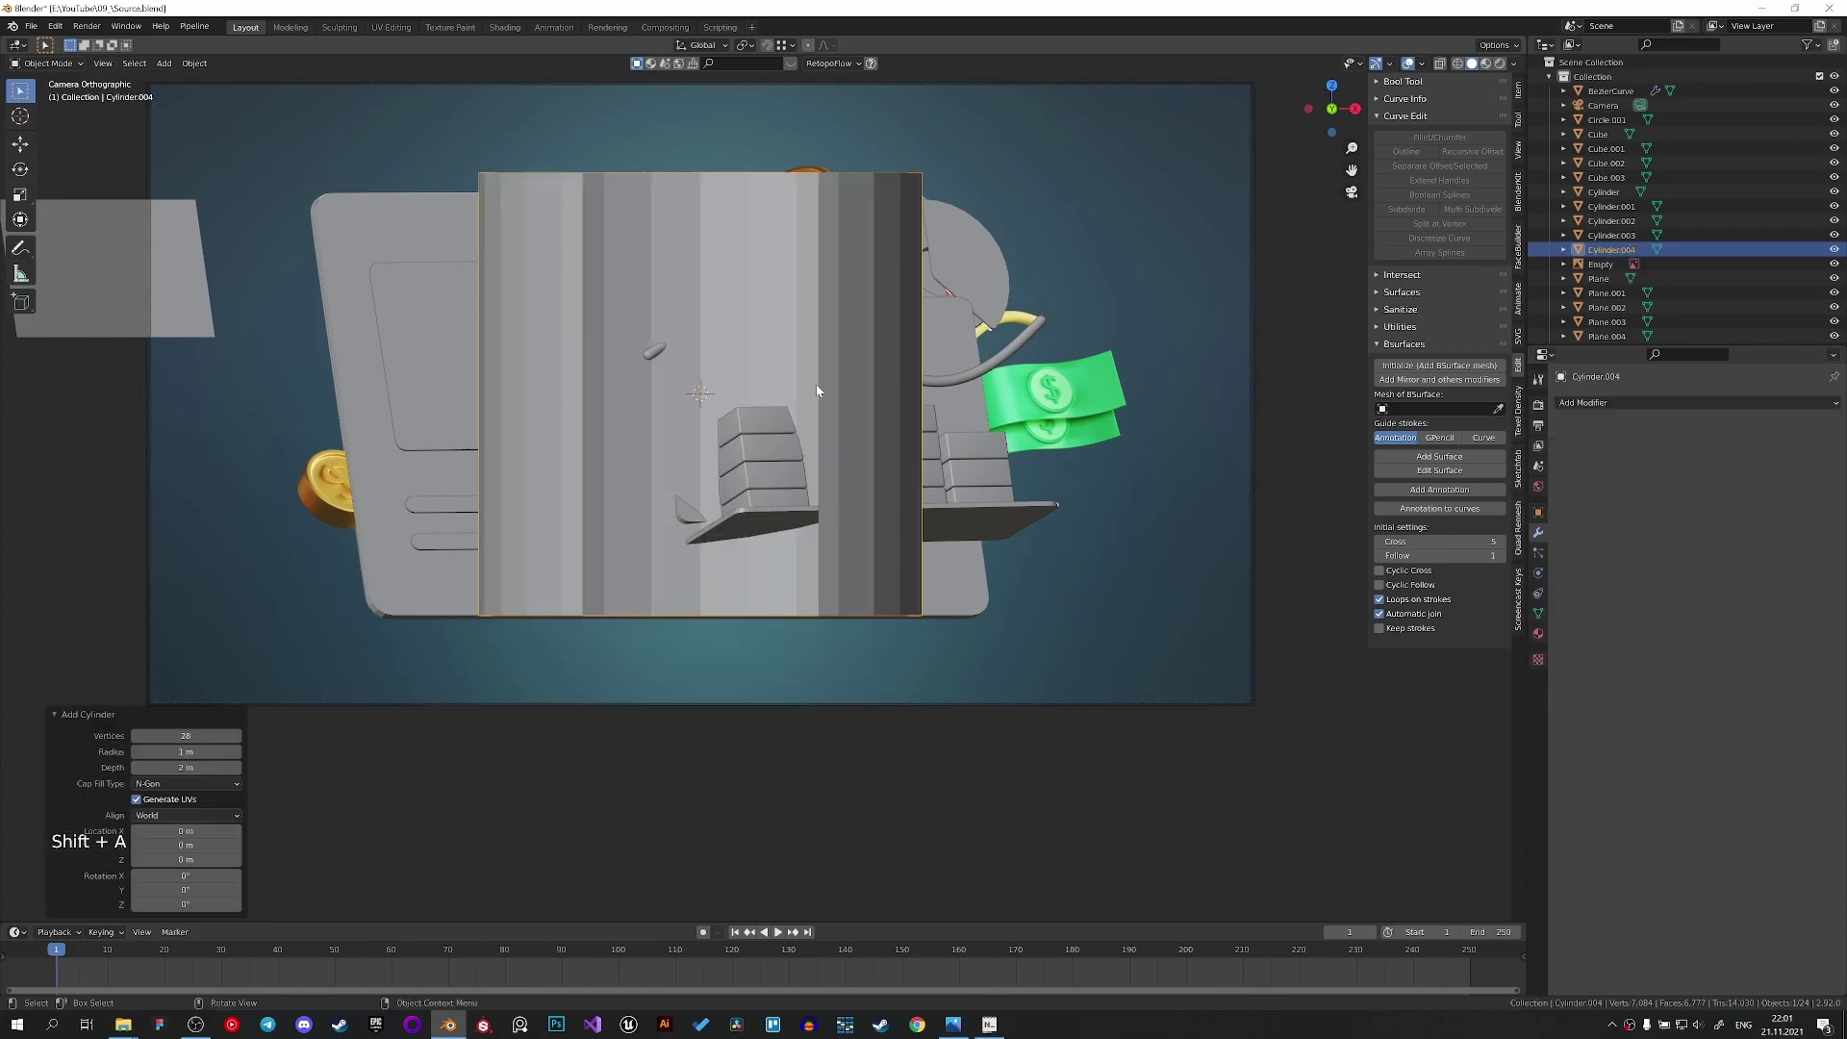
key("s")
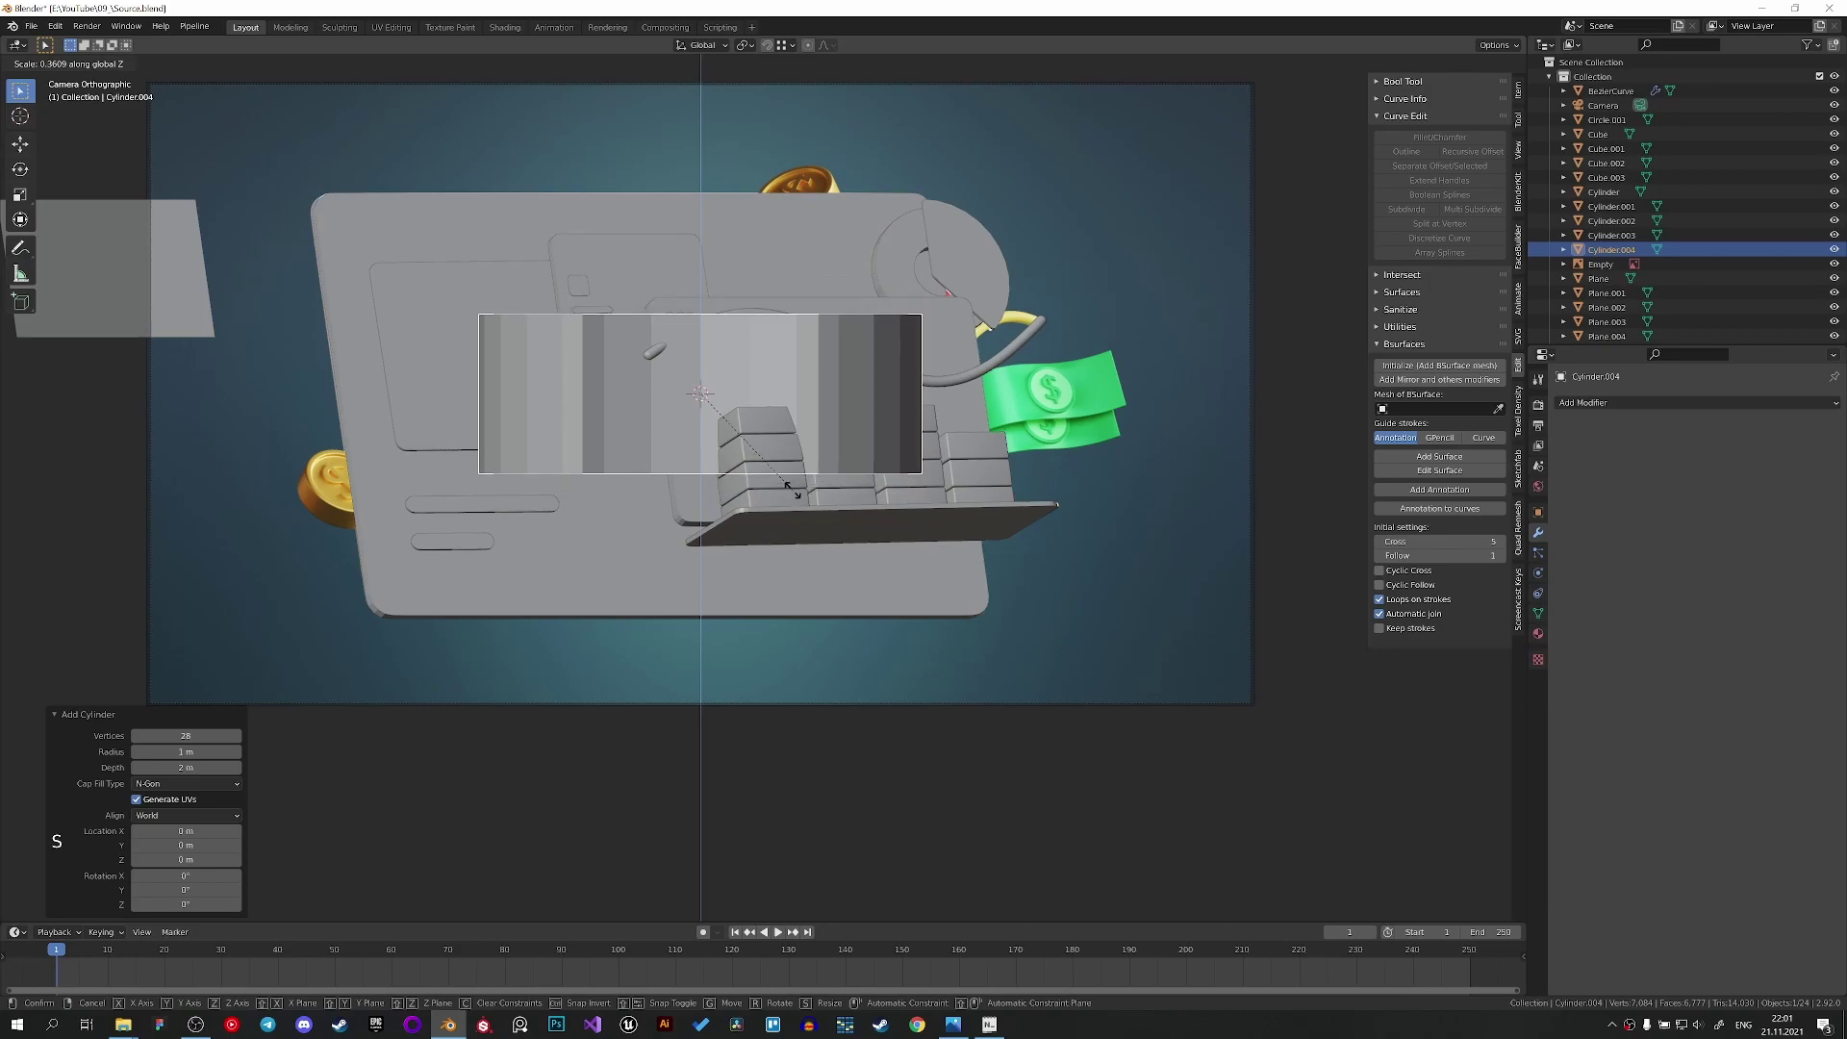
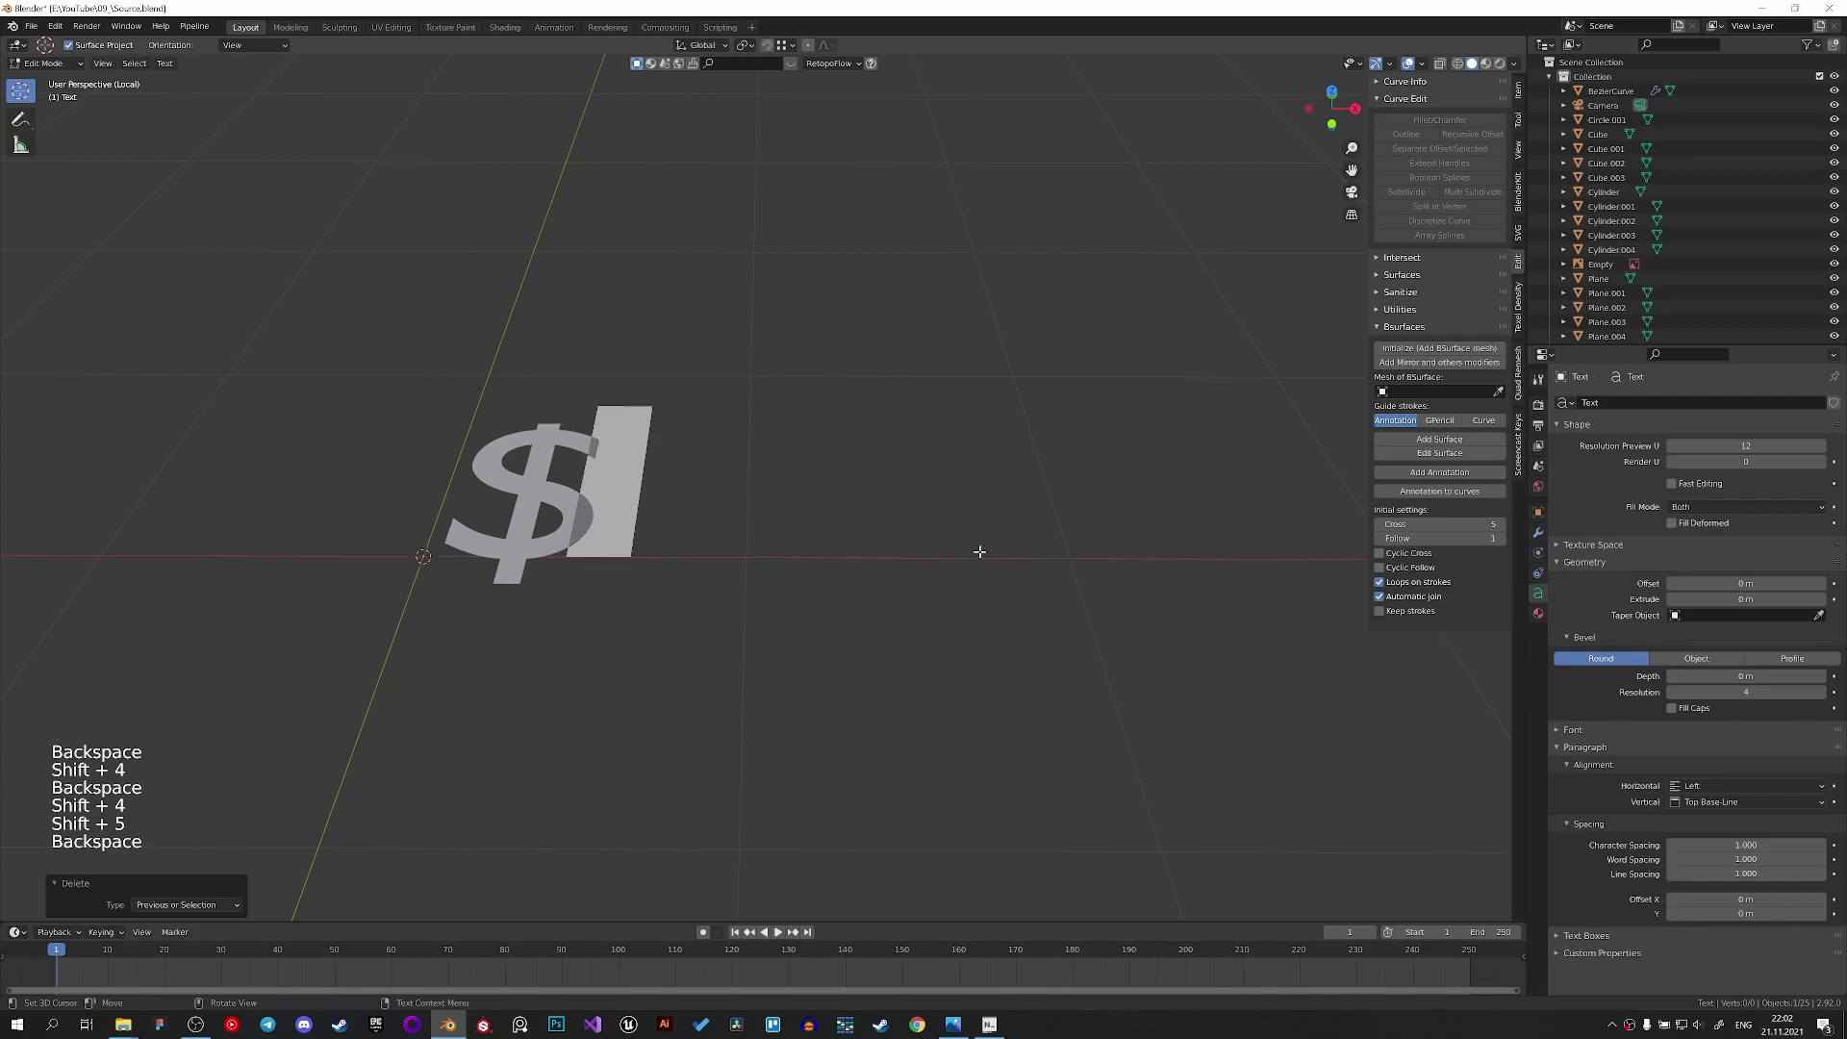
Trim the text to a single '$' character and finish editing it.
key("/")
key("BackSpace")
key("Tab")
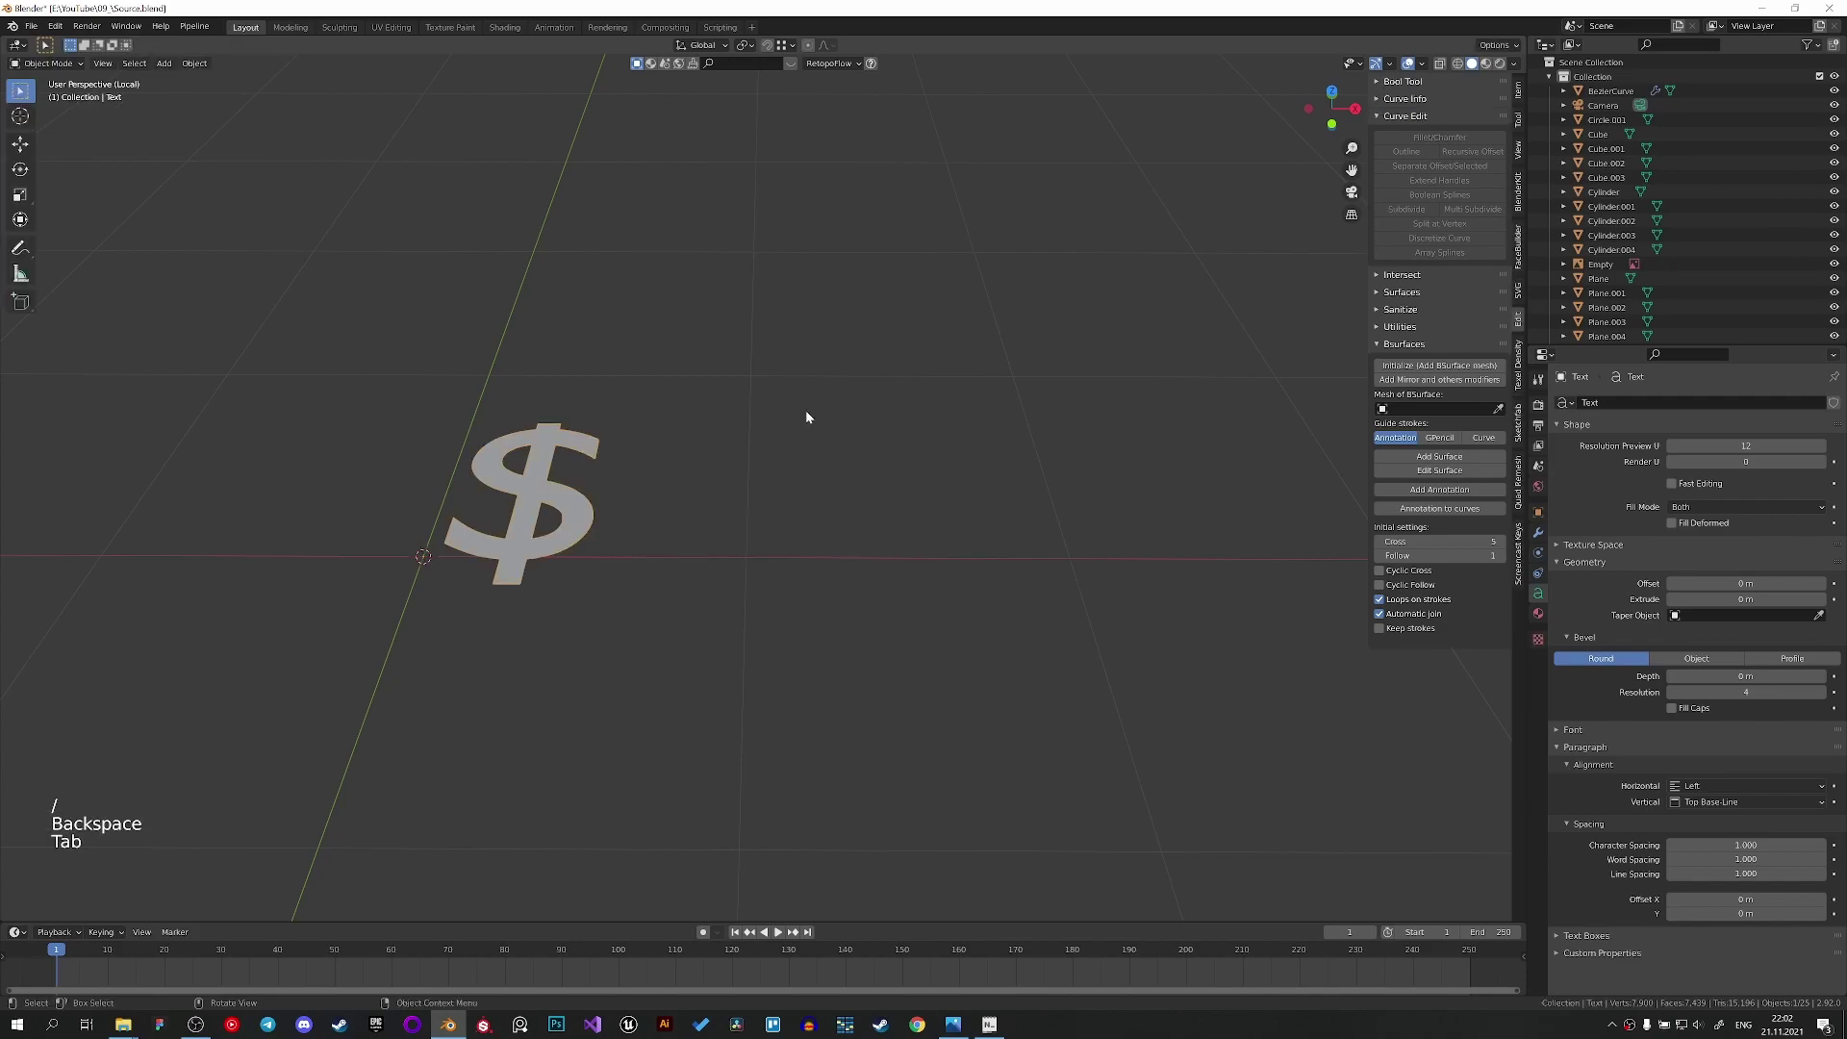
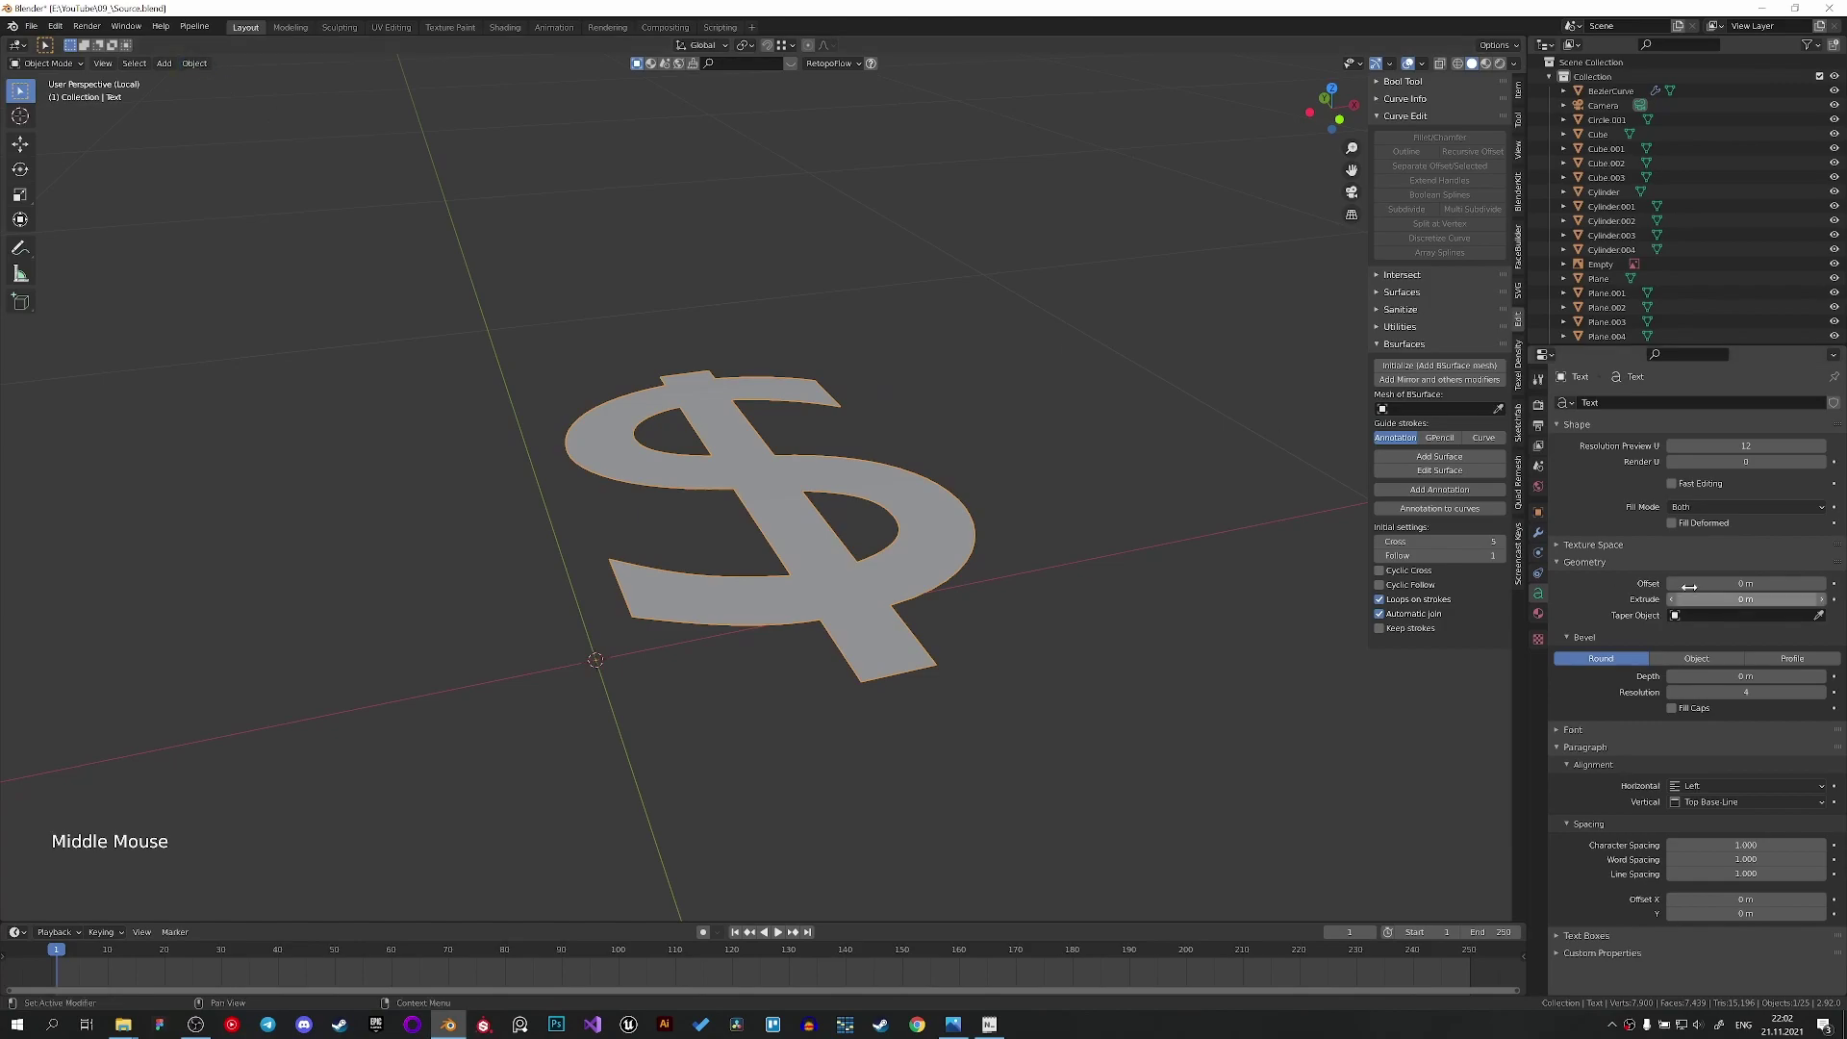
Give the dollar sign extrusion depth in Geometry settings and start converting it to a mesh.
left_click(1543, 536)
left_click(1636, 410)
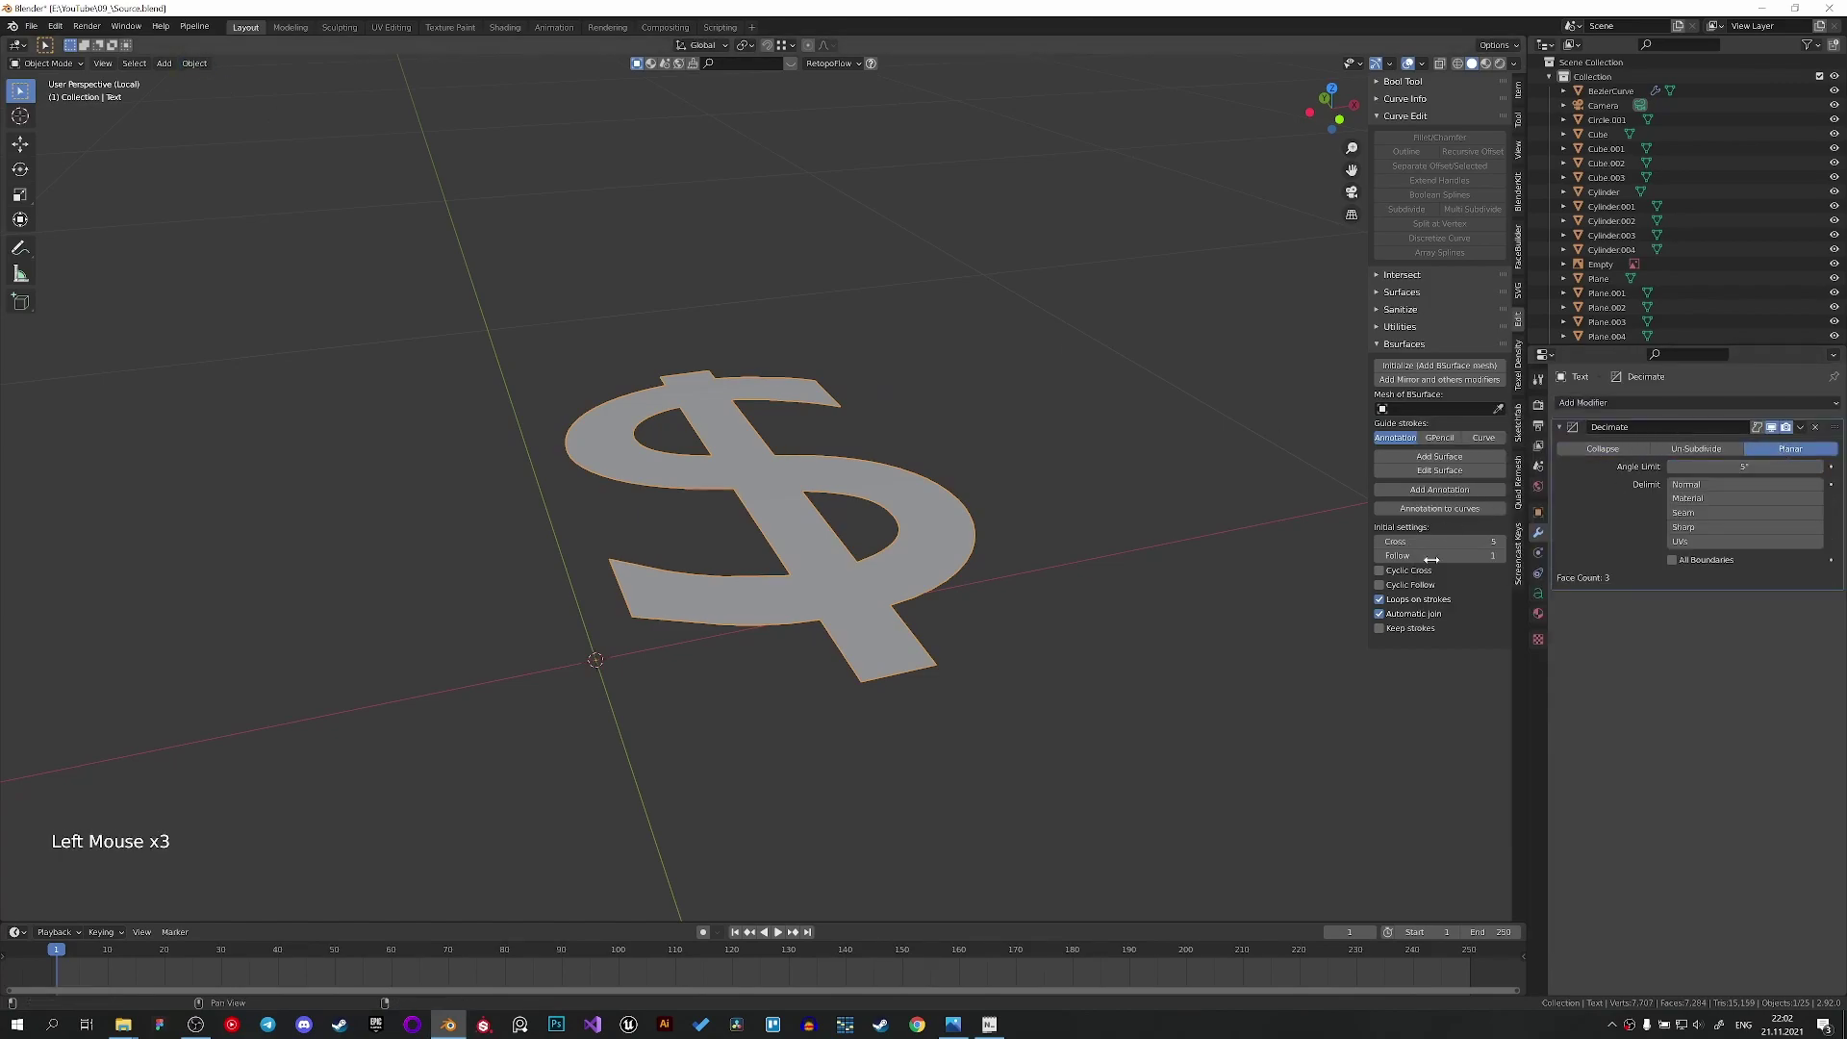
left_click(860, 470)
middle_click(860, 469)
left_click(196, 71)
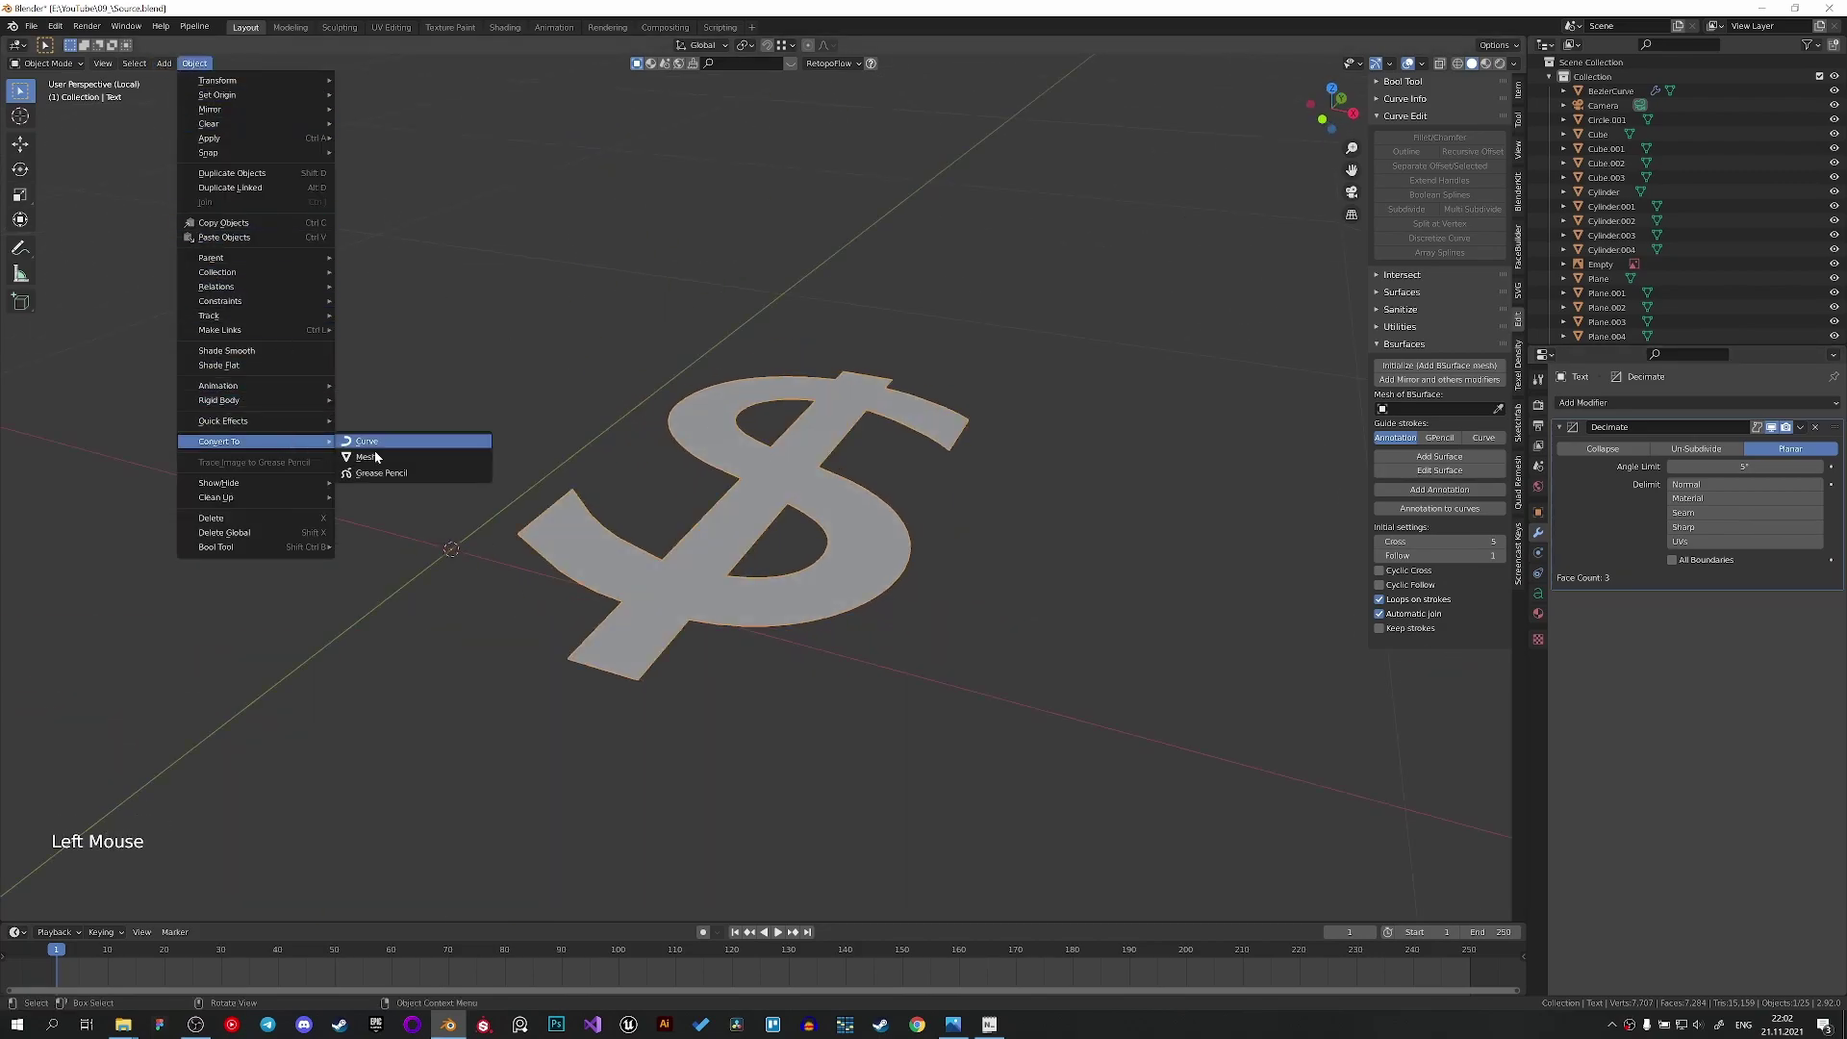
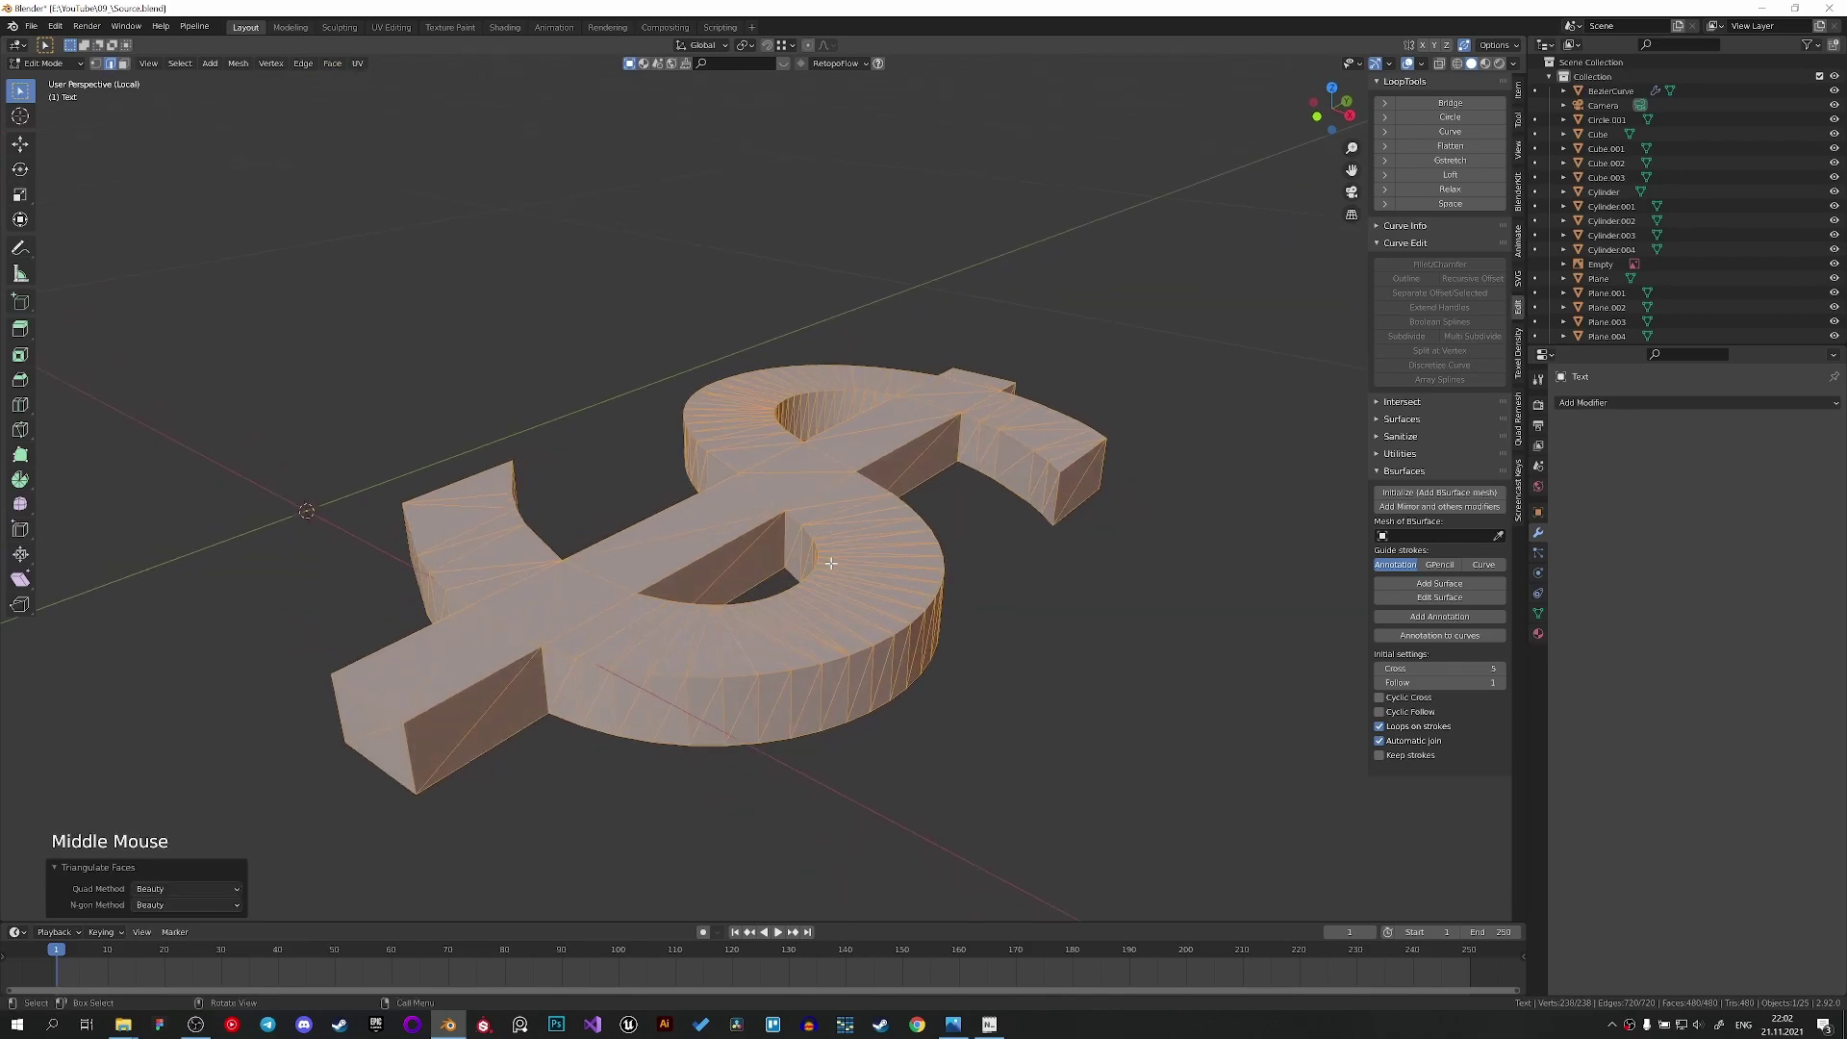
Add a Bevel modifier to the dollar-sign mesh and inspect its retopologized edges in Edit Mode.
key("ctrl+b")
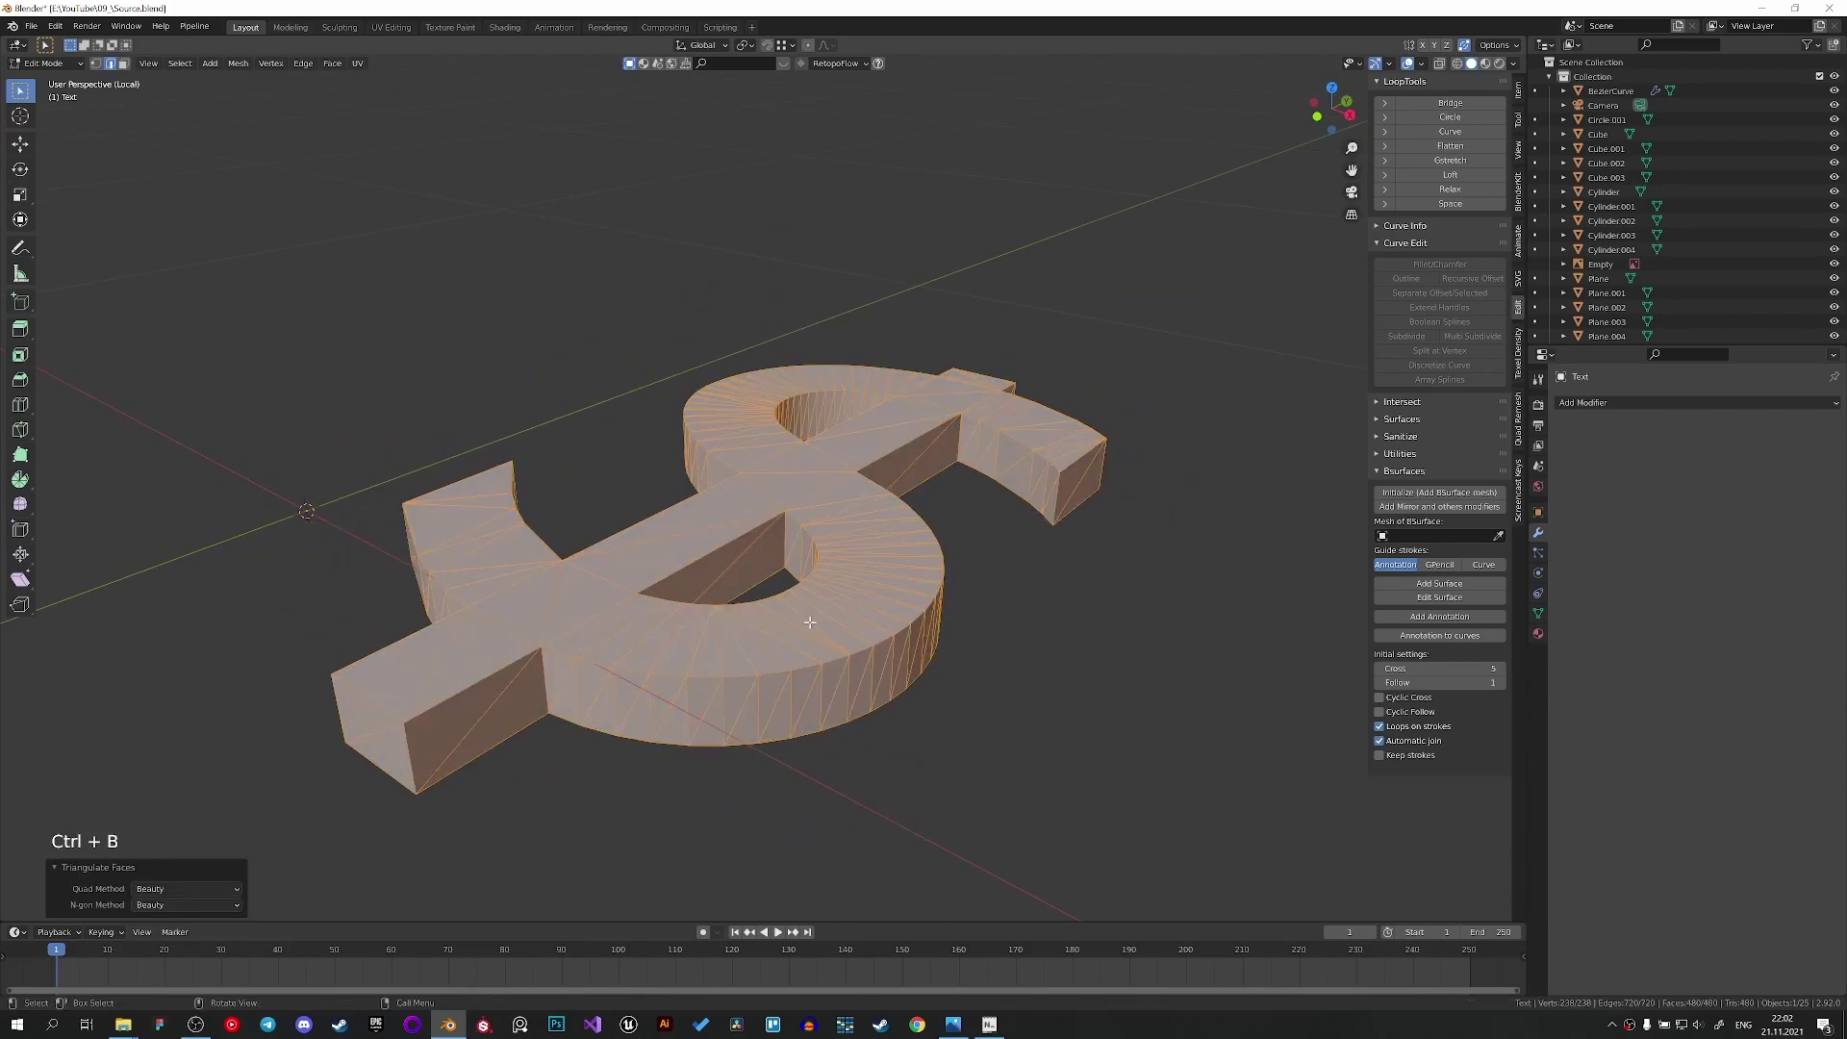
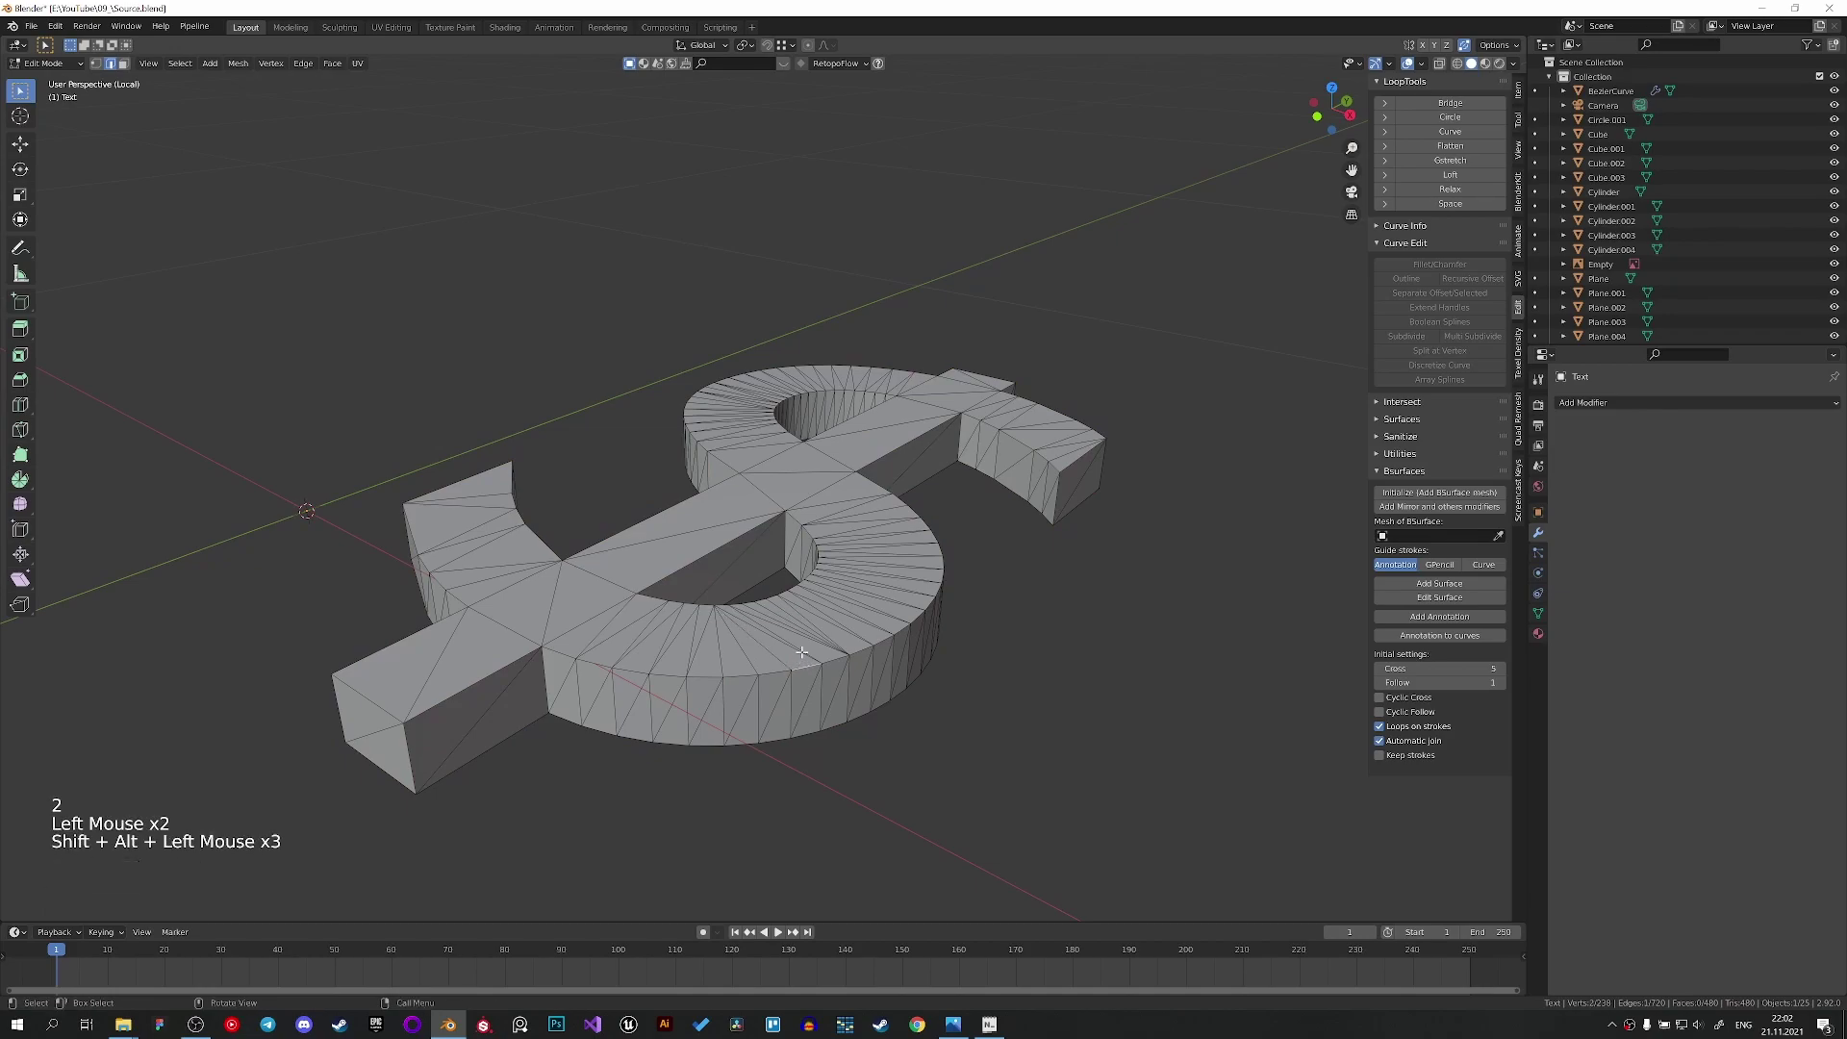
key("Tab")
left_click(1632, 401)
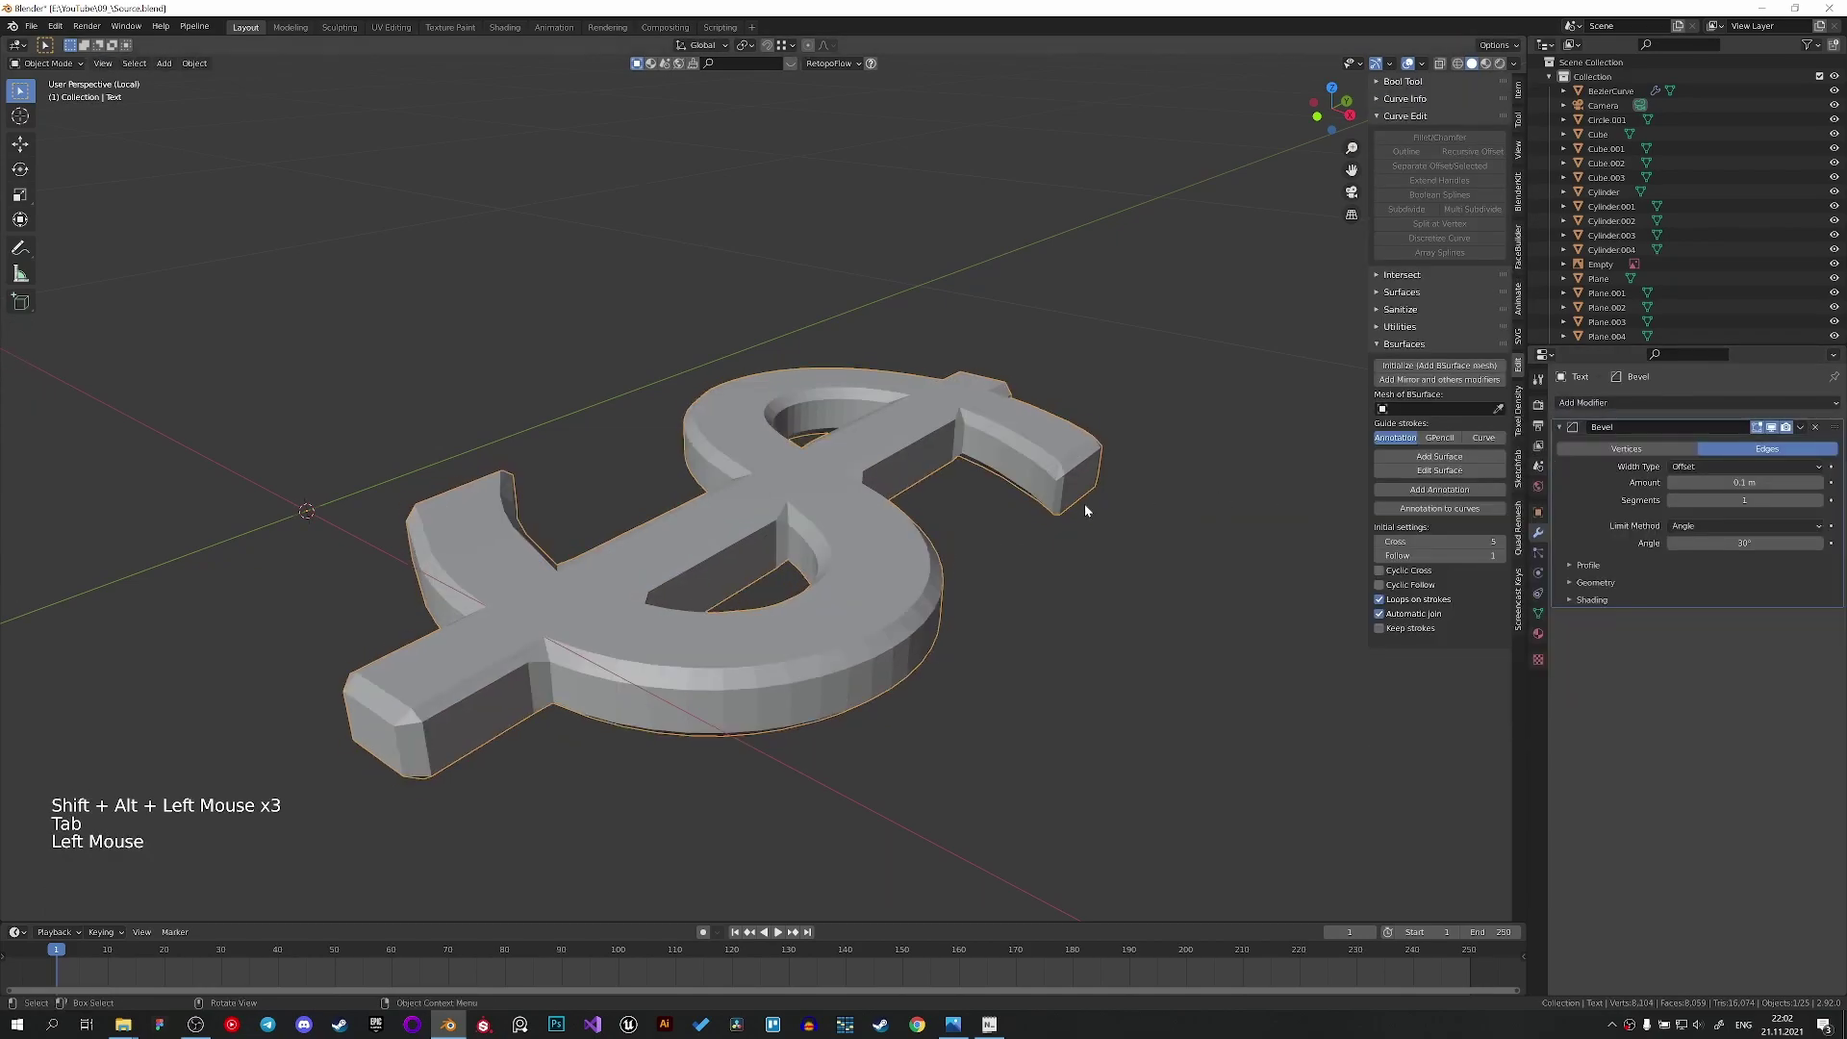
middle_click(1073, 511)
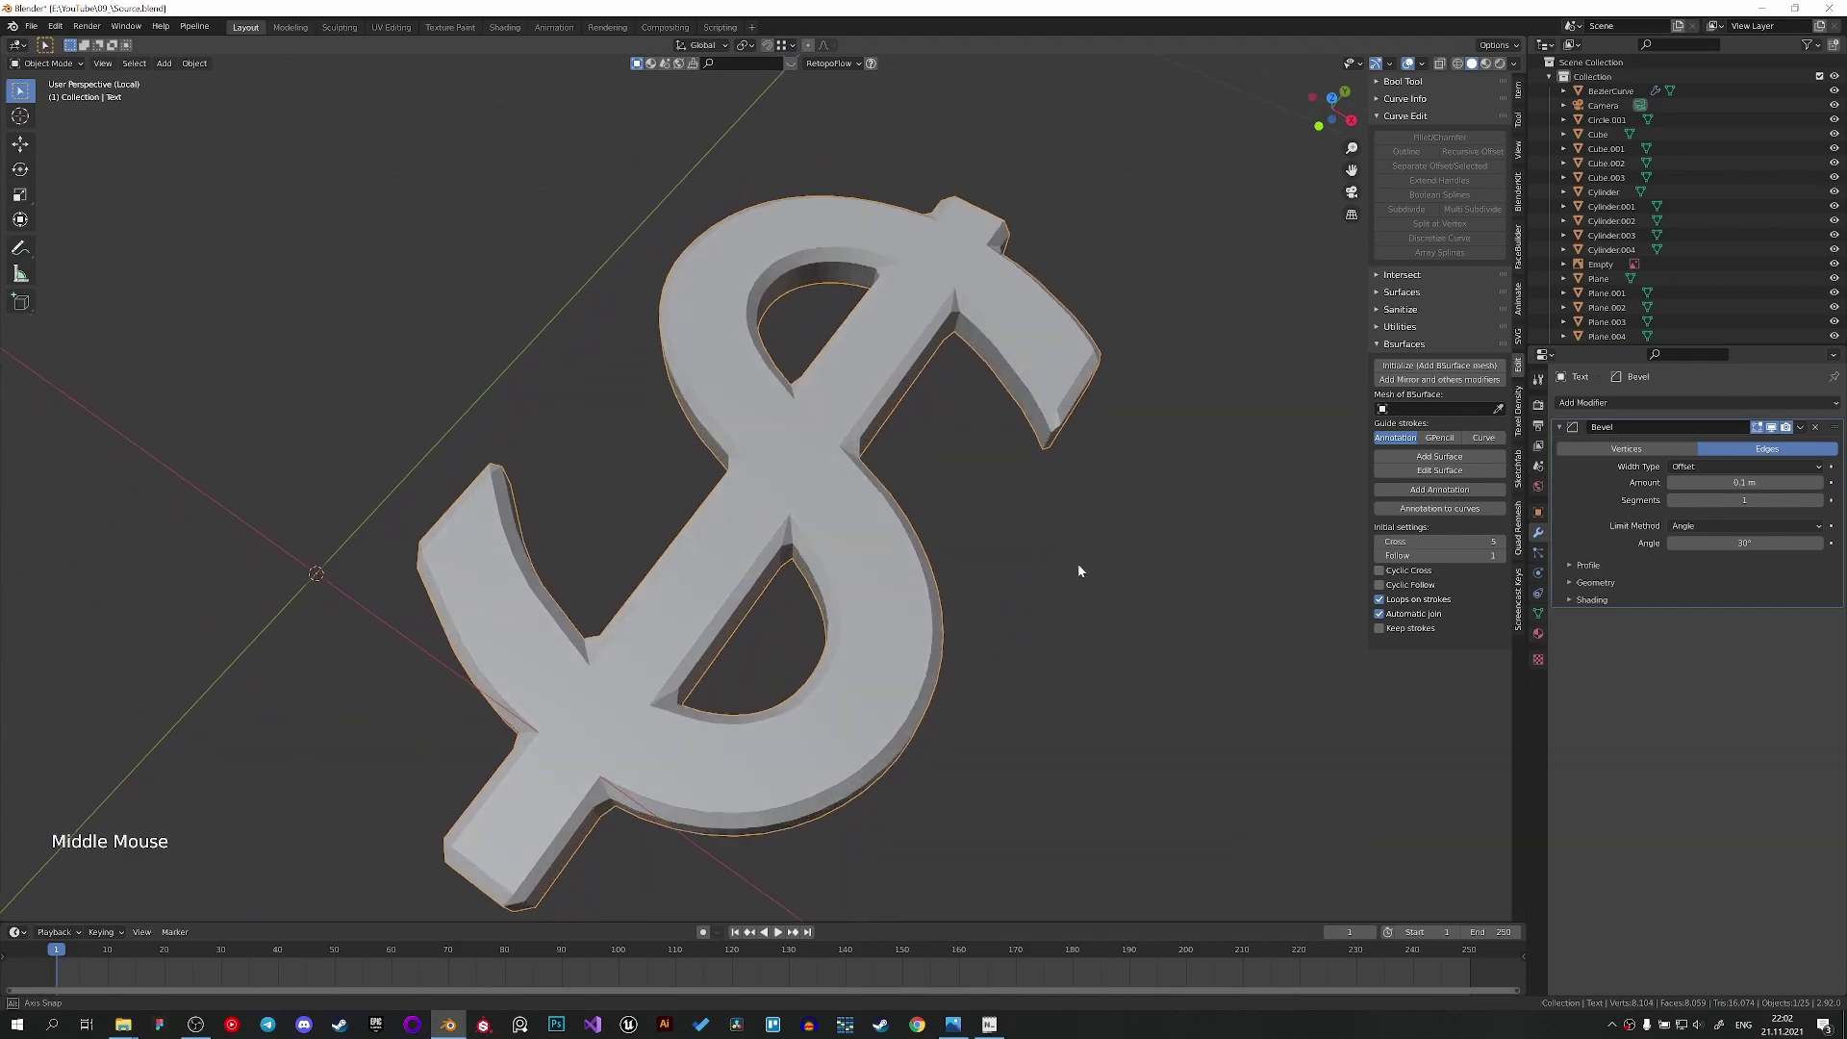
key("Tab")
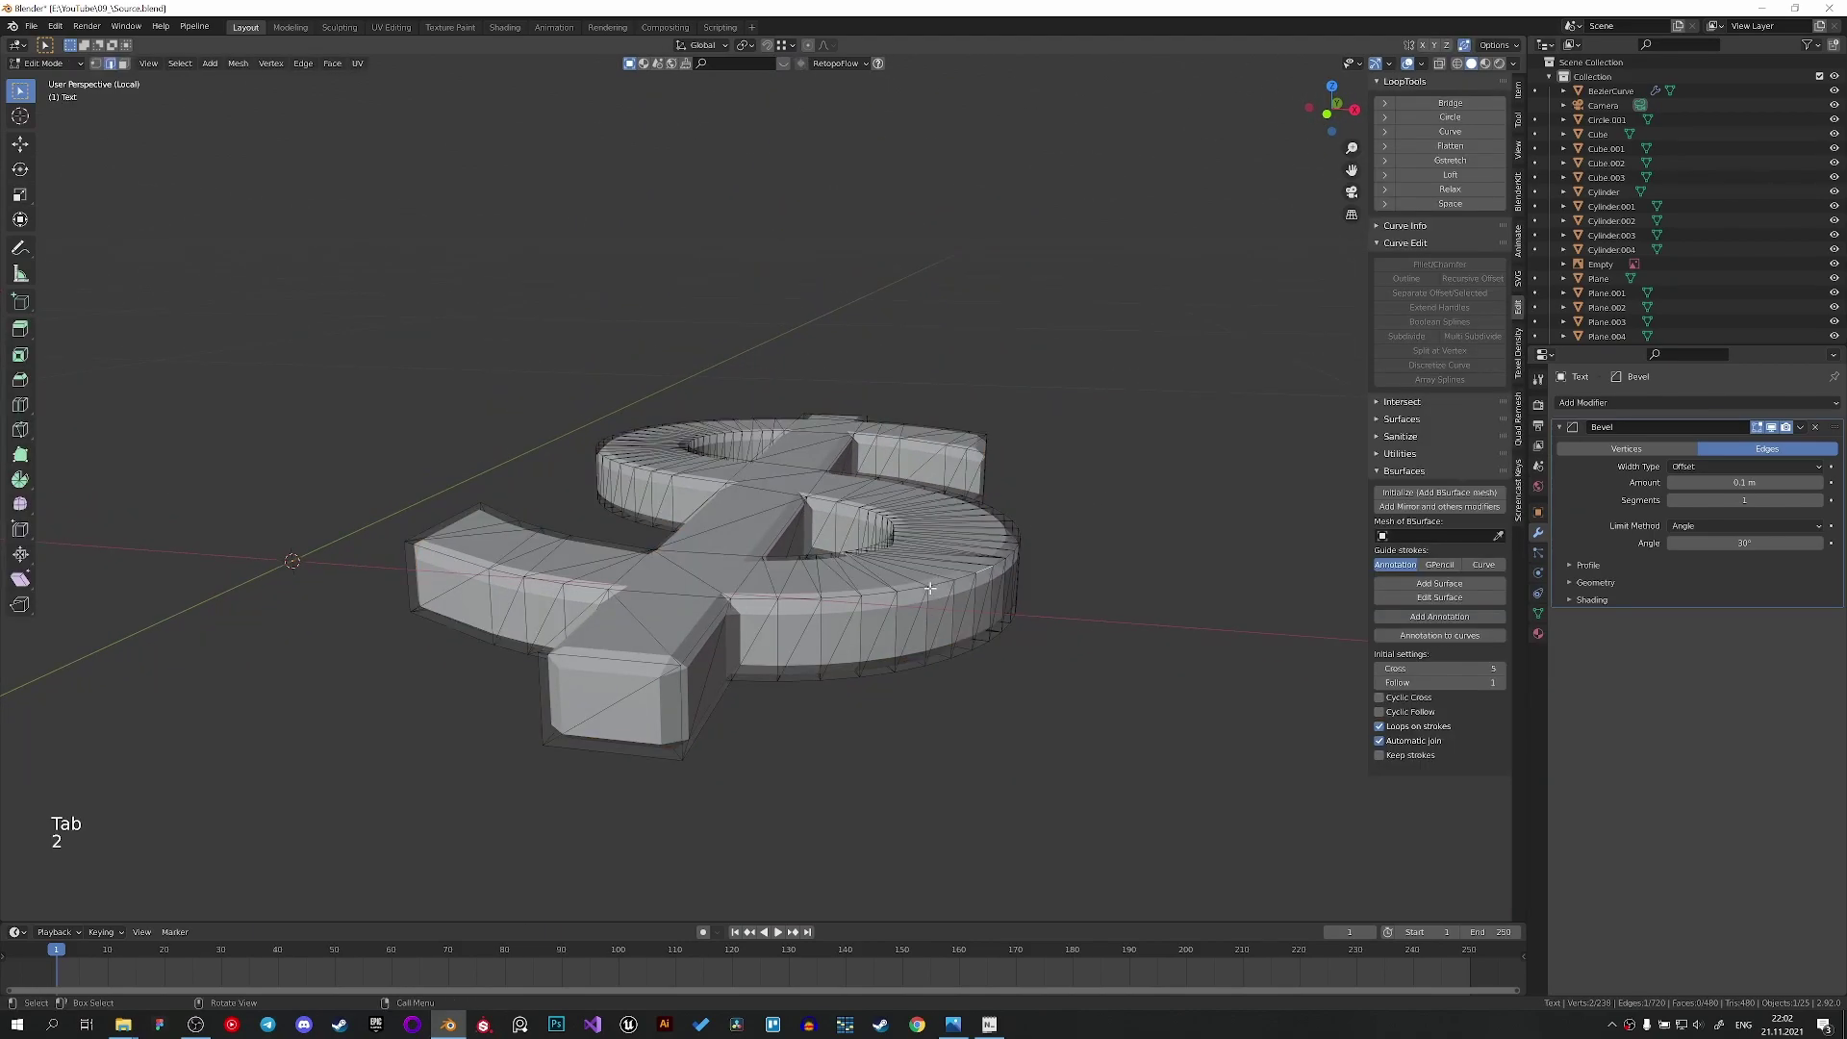
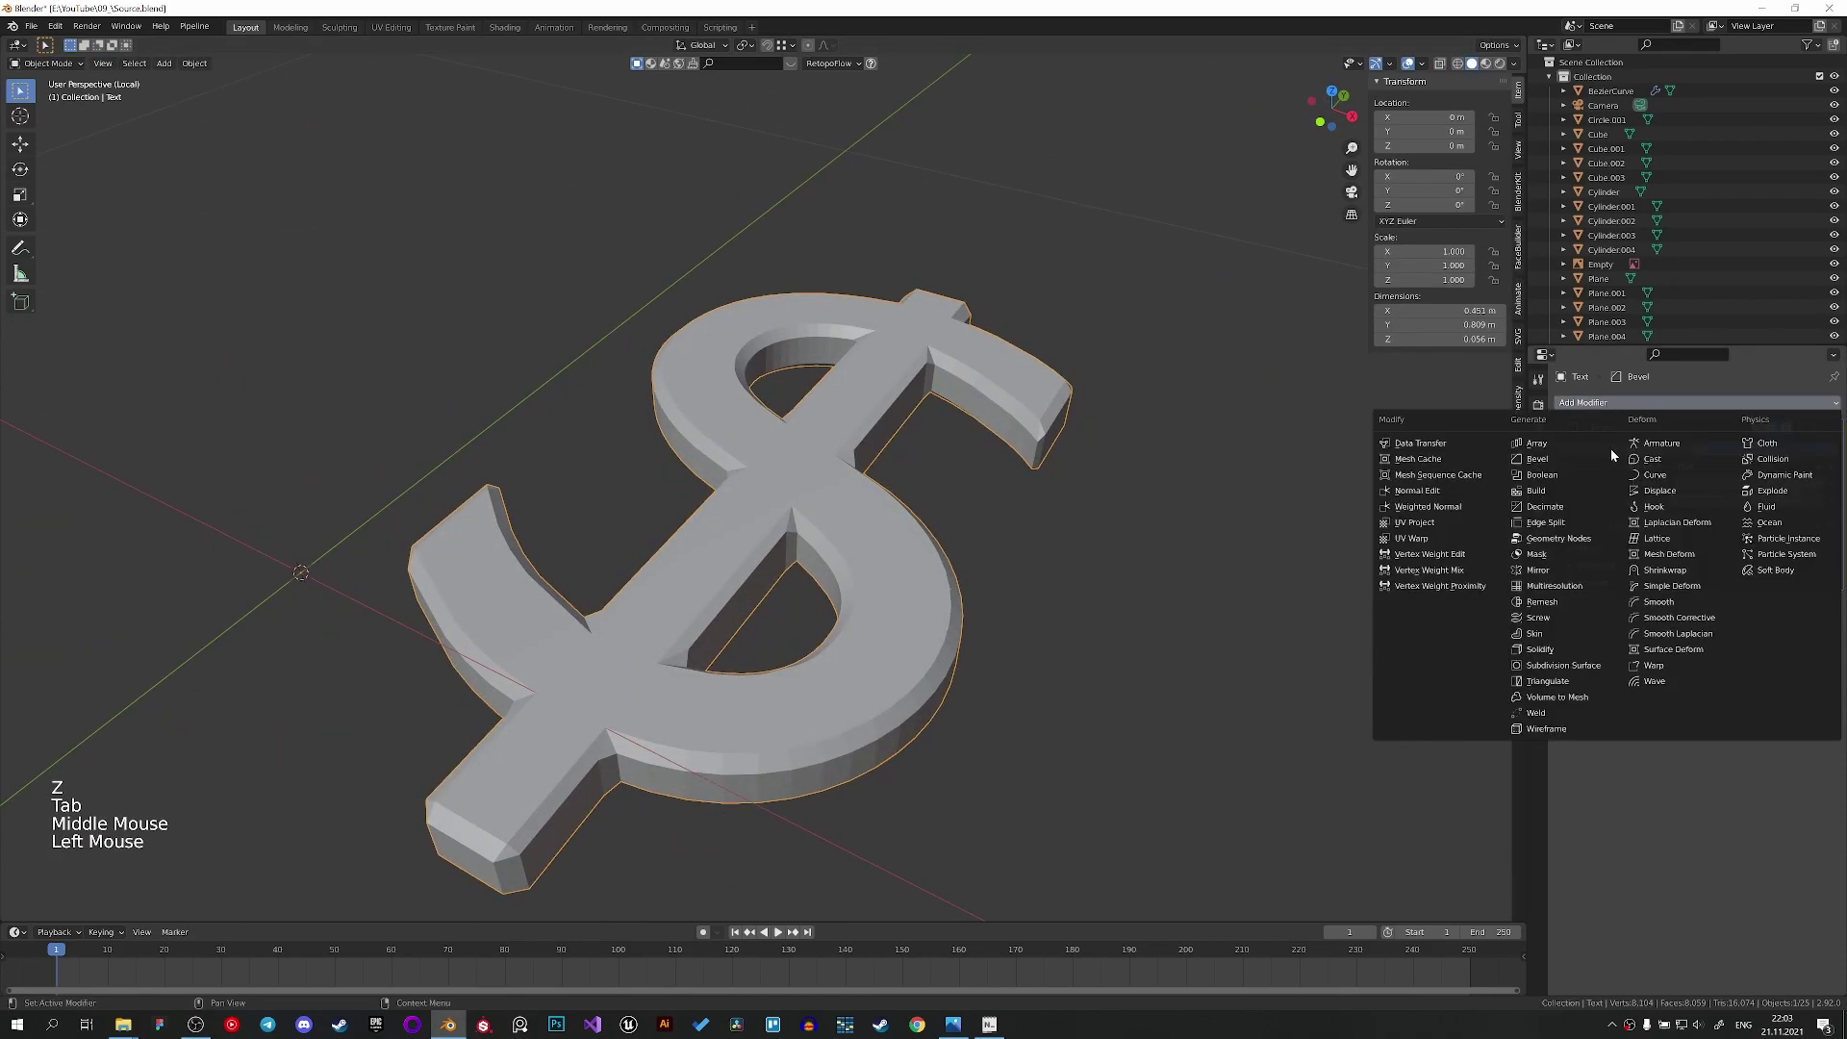
Add Subdivision Surface to the dollar sign with bevel profile shown, then Bevel and Subdivision to coin Cylinder.004.
right_click(907, 541)
left_click(1826, 500)
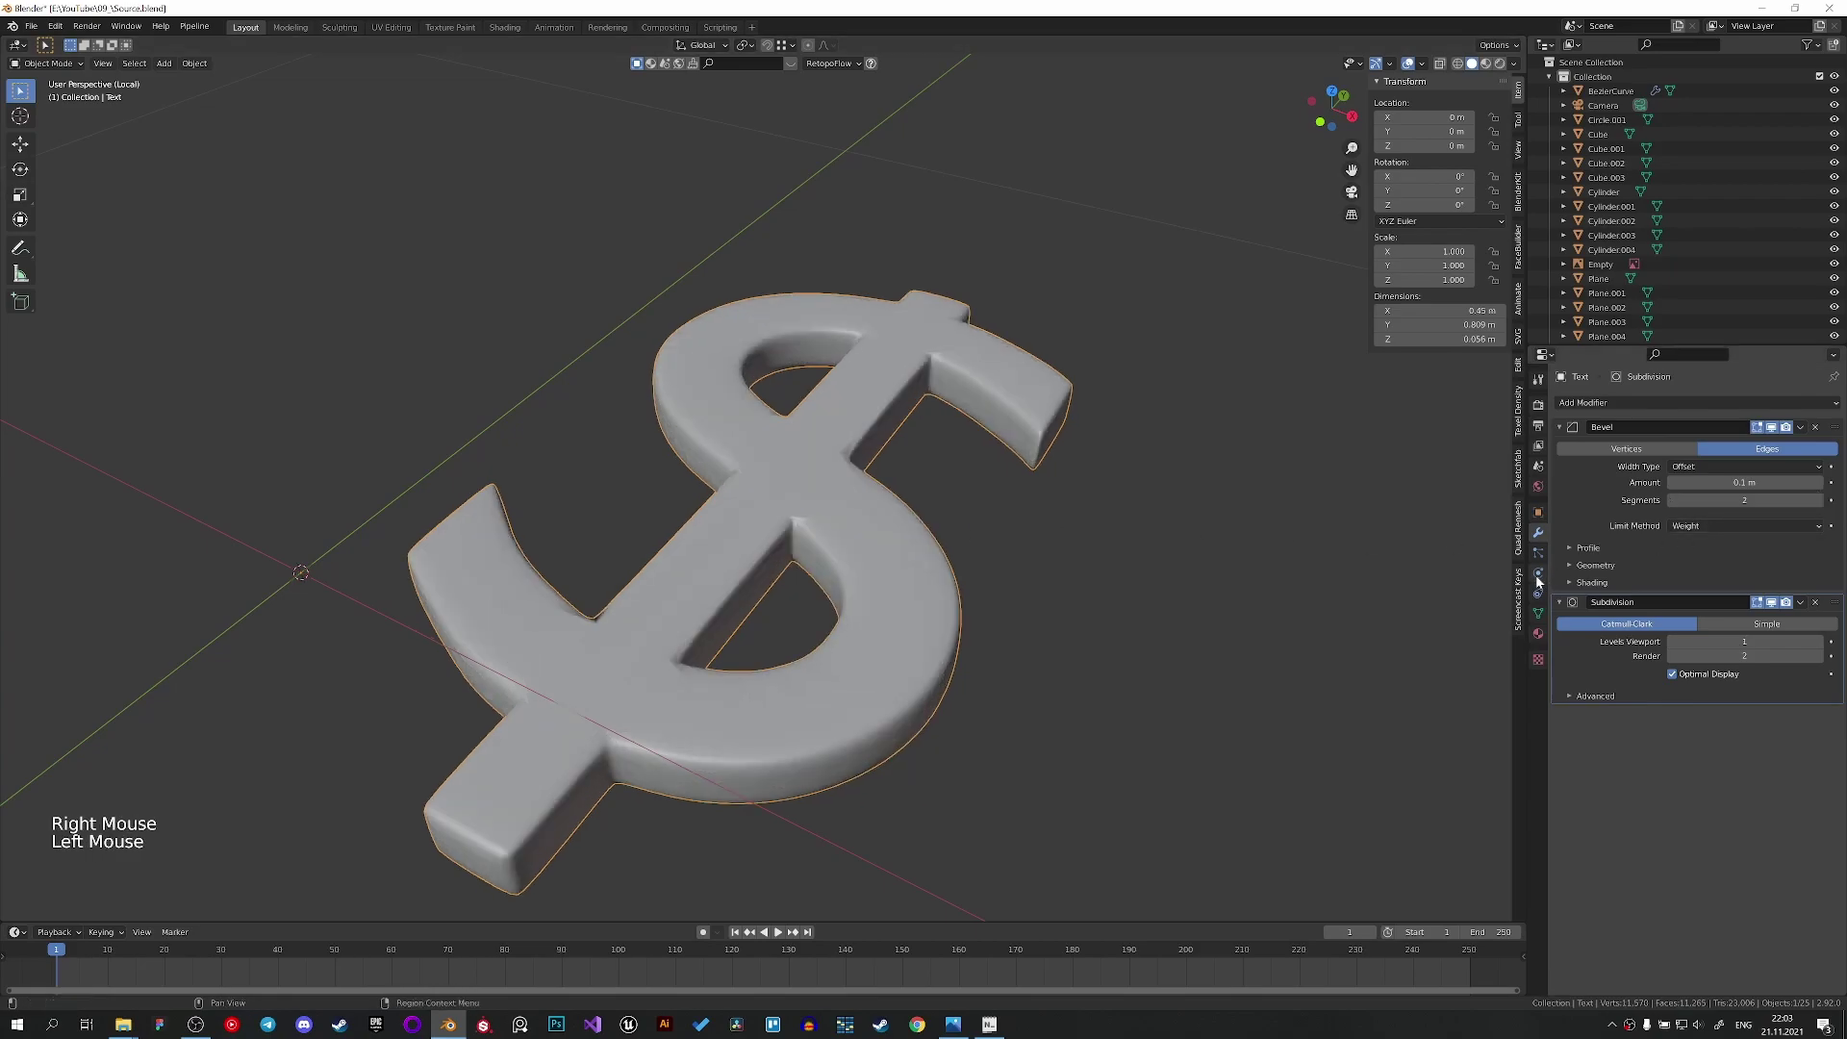
left_click(1588, 552)
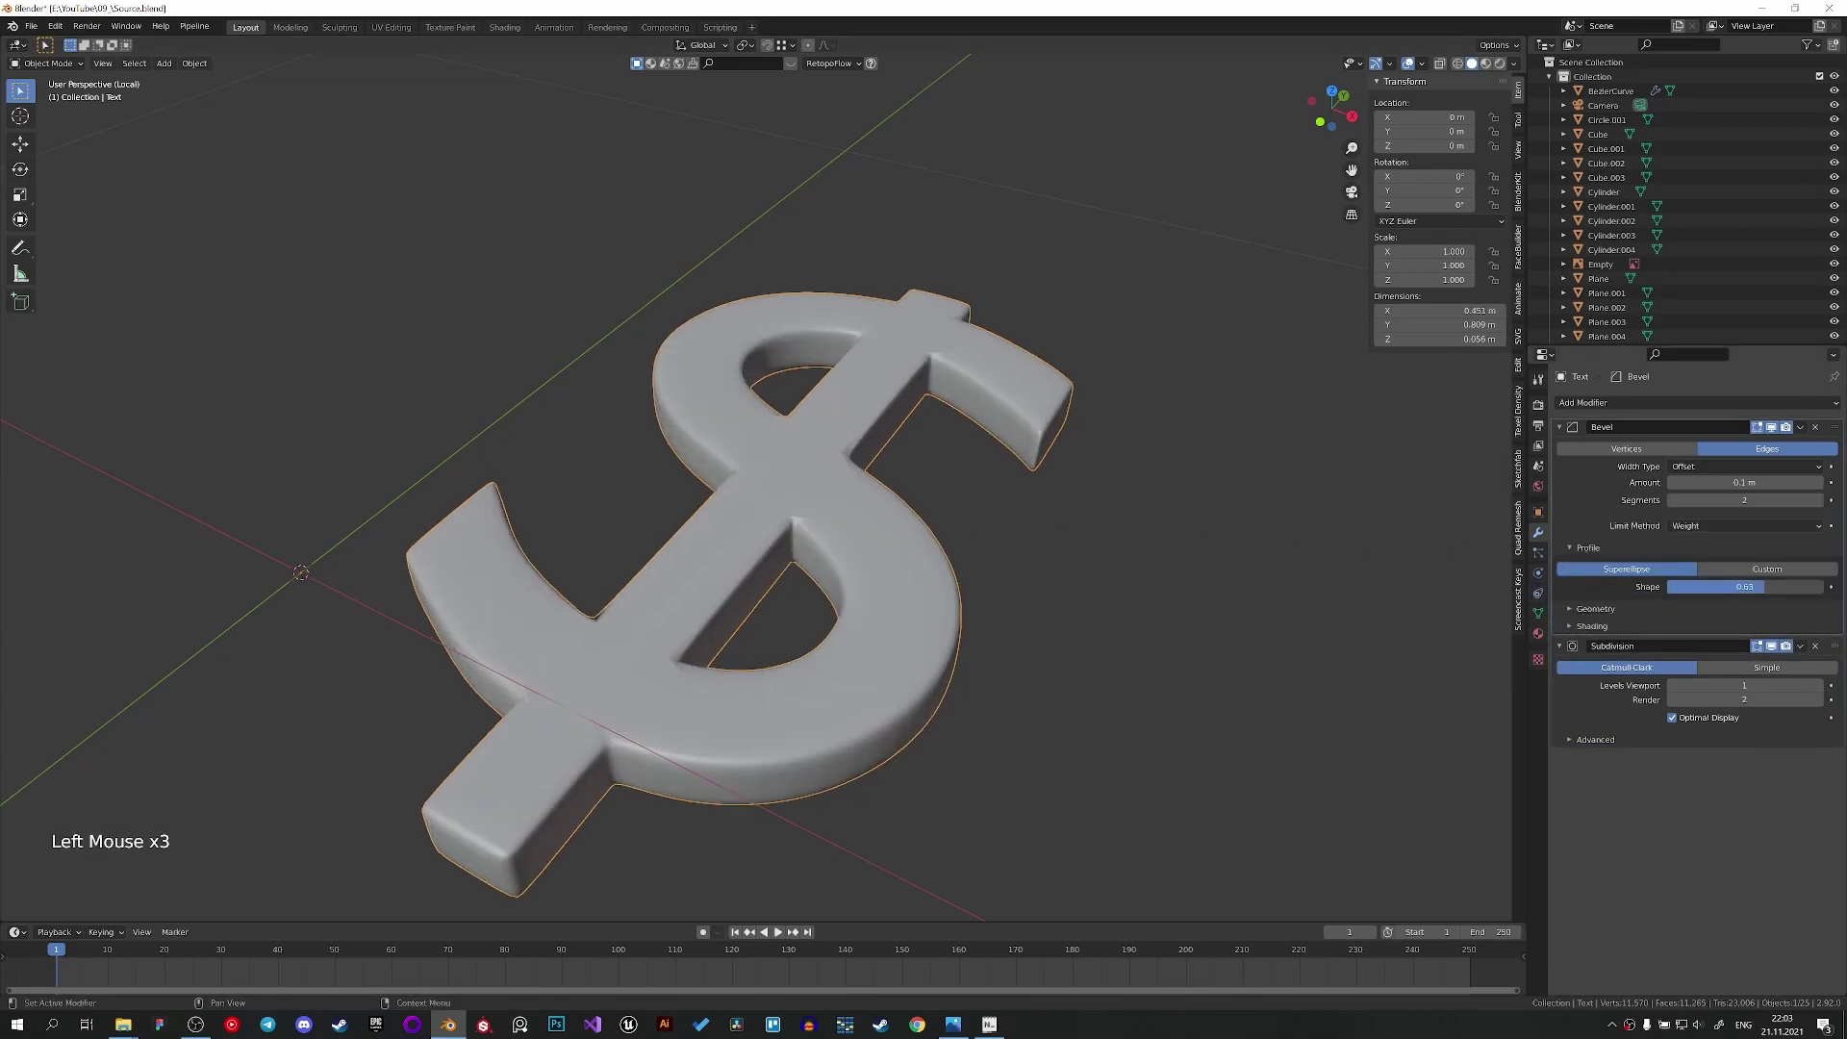
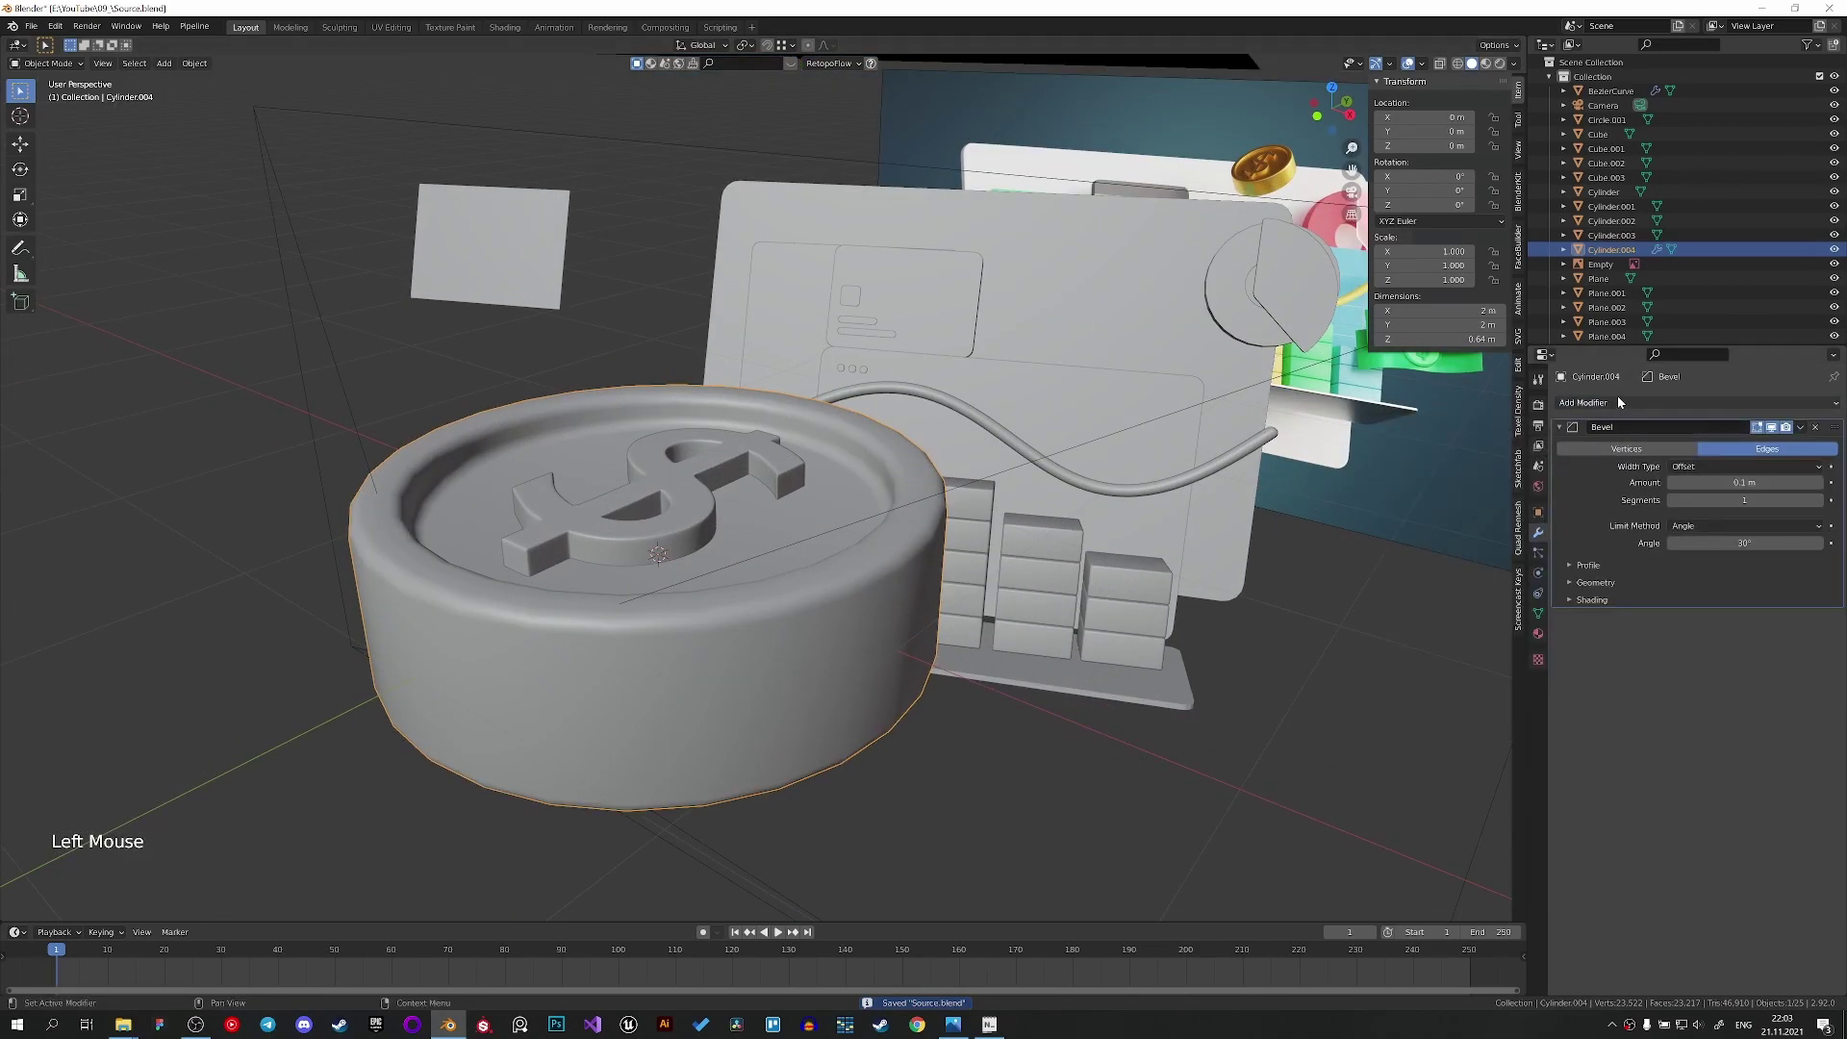
left_click(1617, 405)
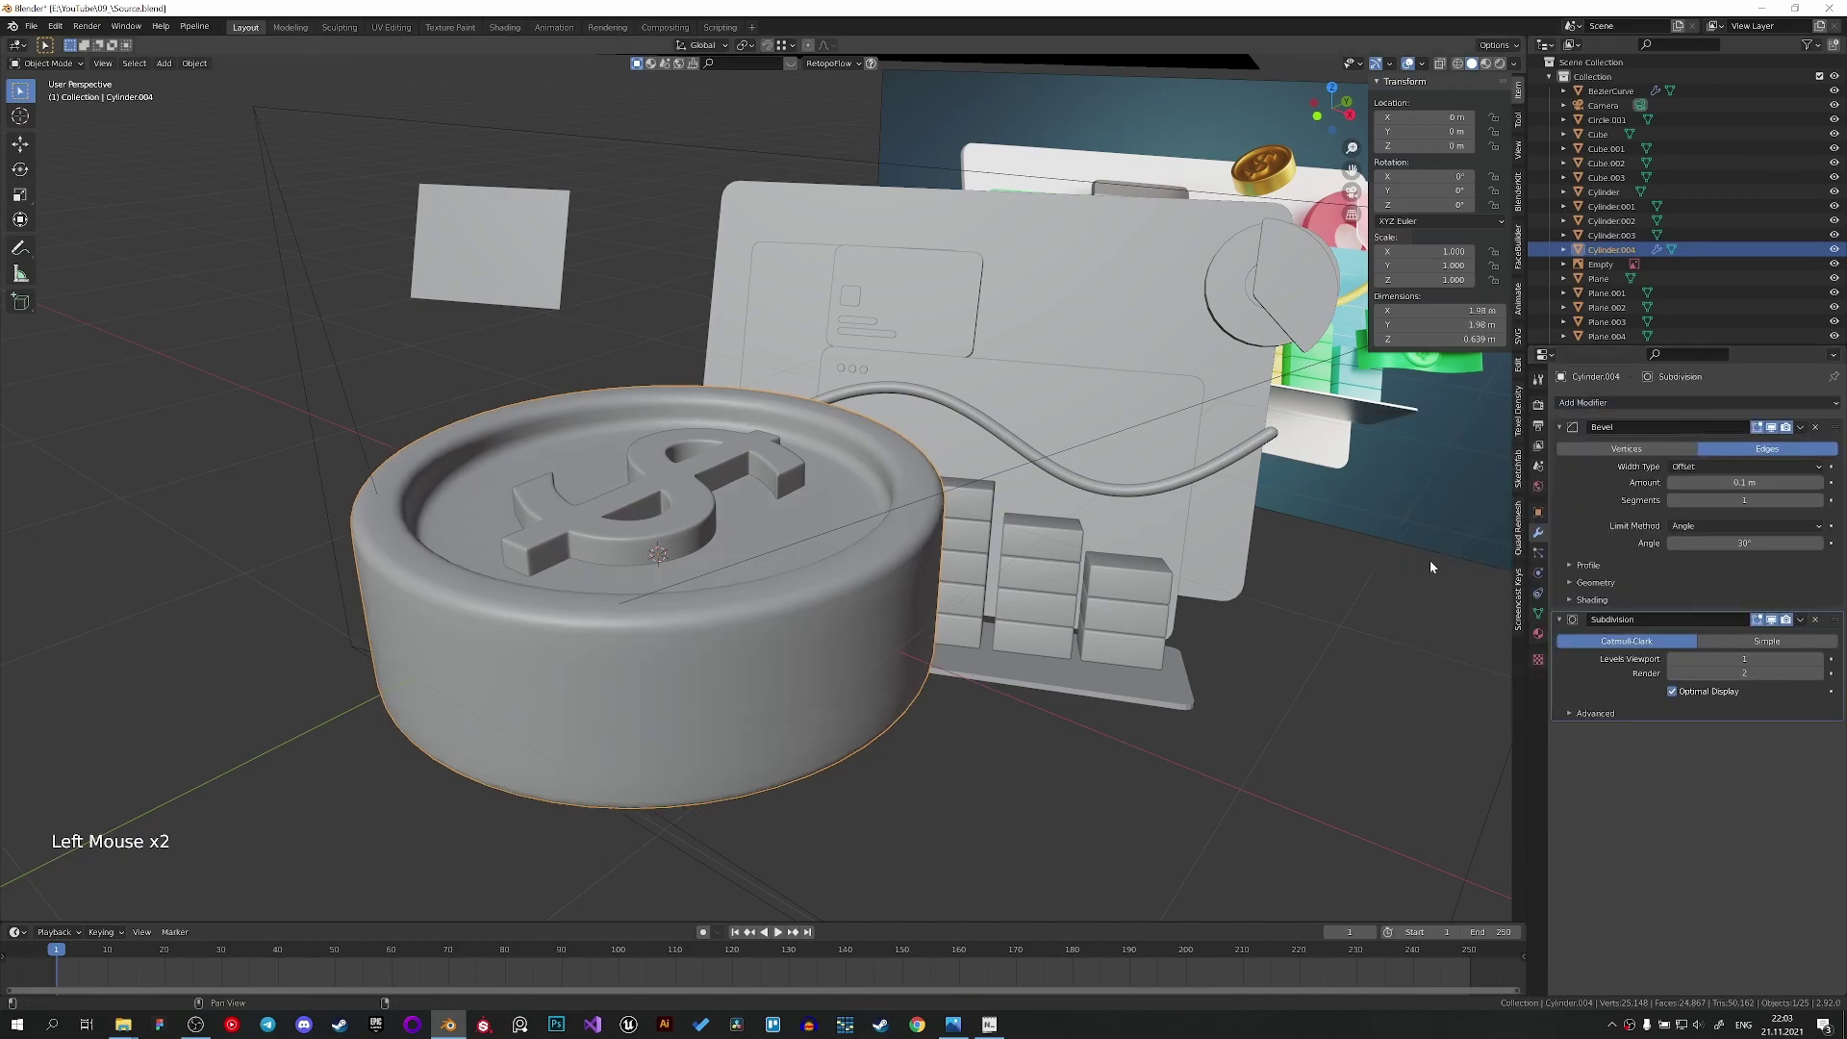
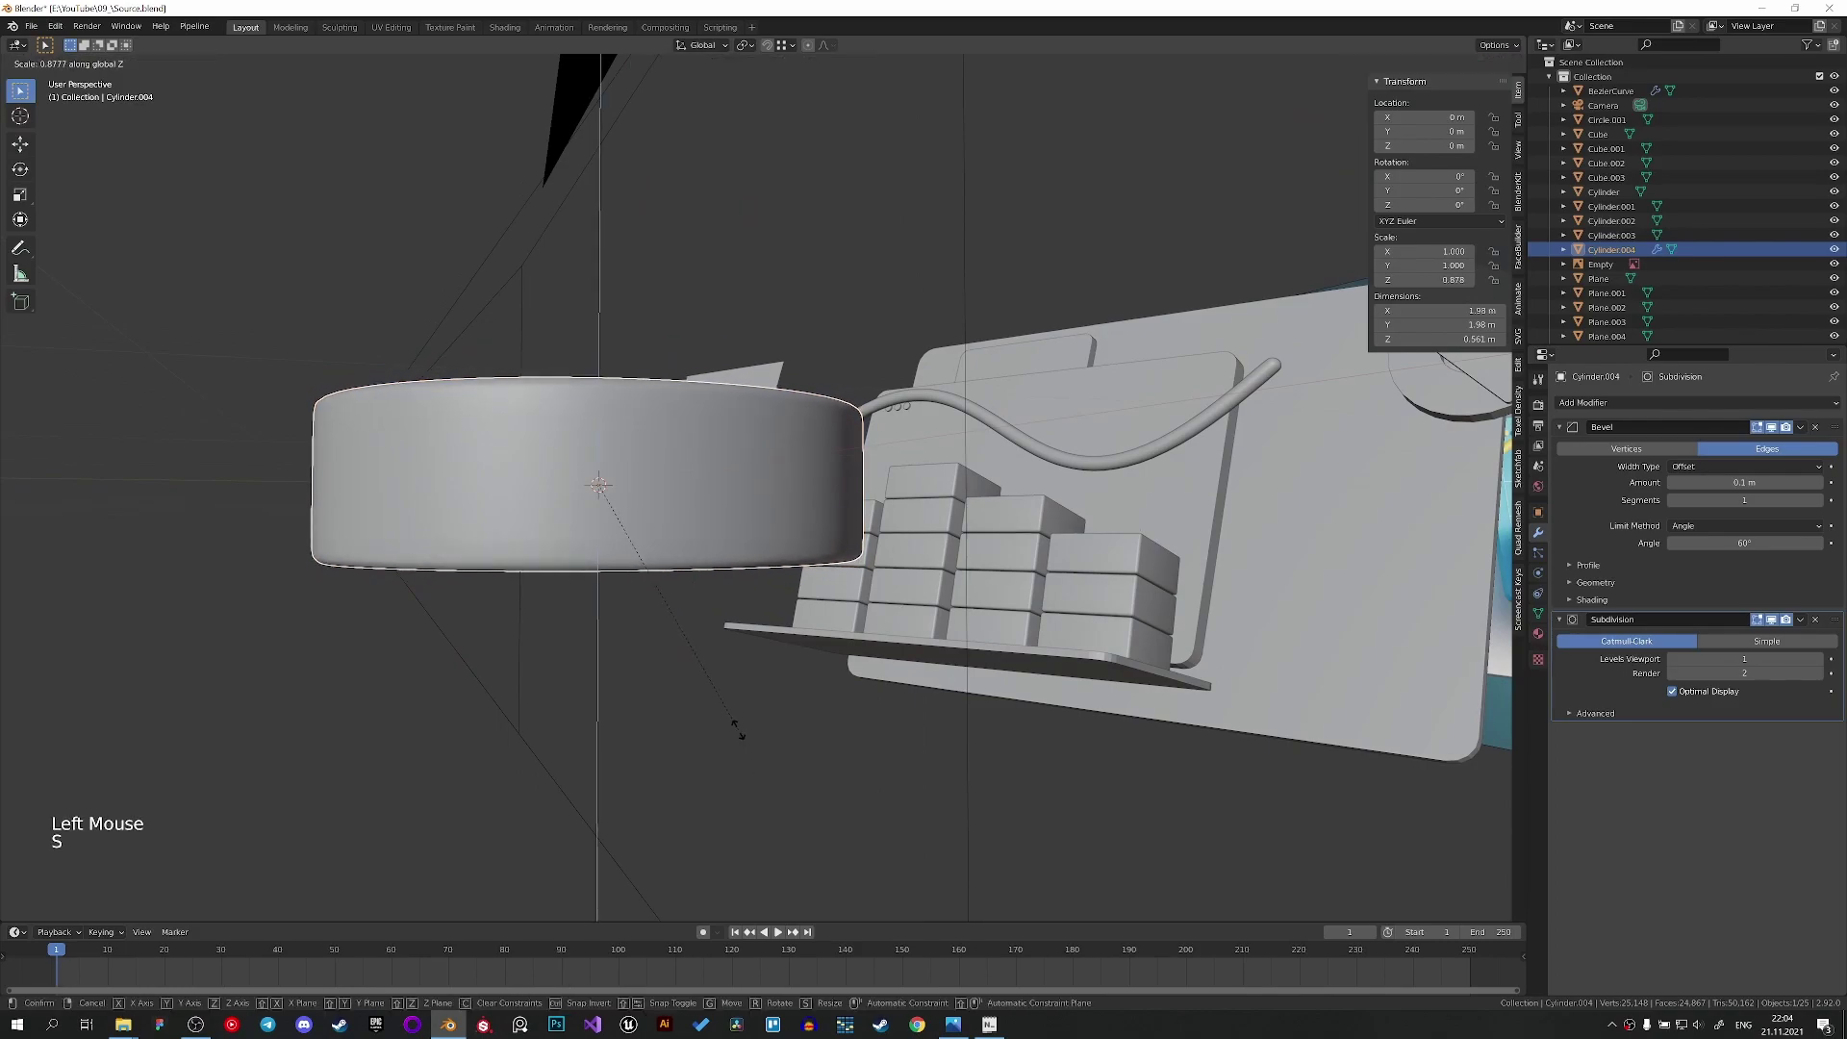
Scale the coin down along Z to make it thinner, with a 60° bevel angle, and nudge it up.
middle_click(753, 777)
key("g")
middle_click(819, 664)
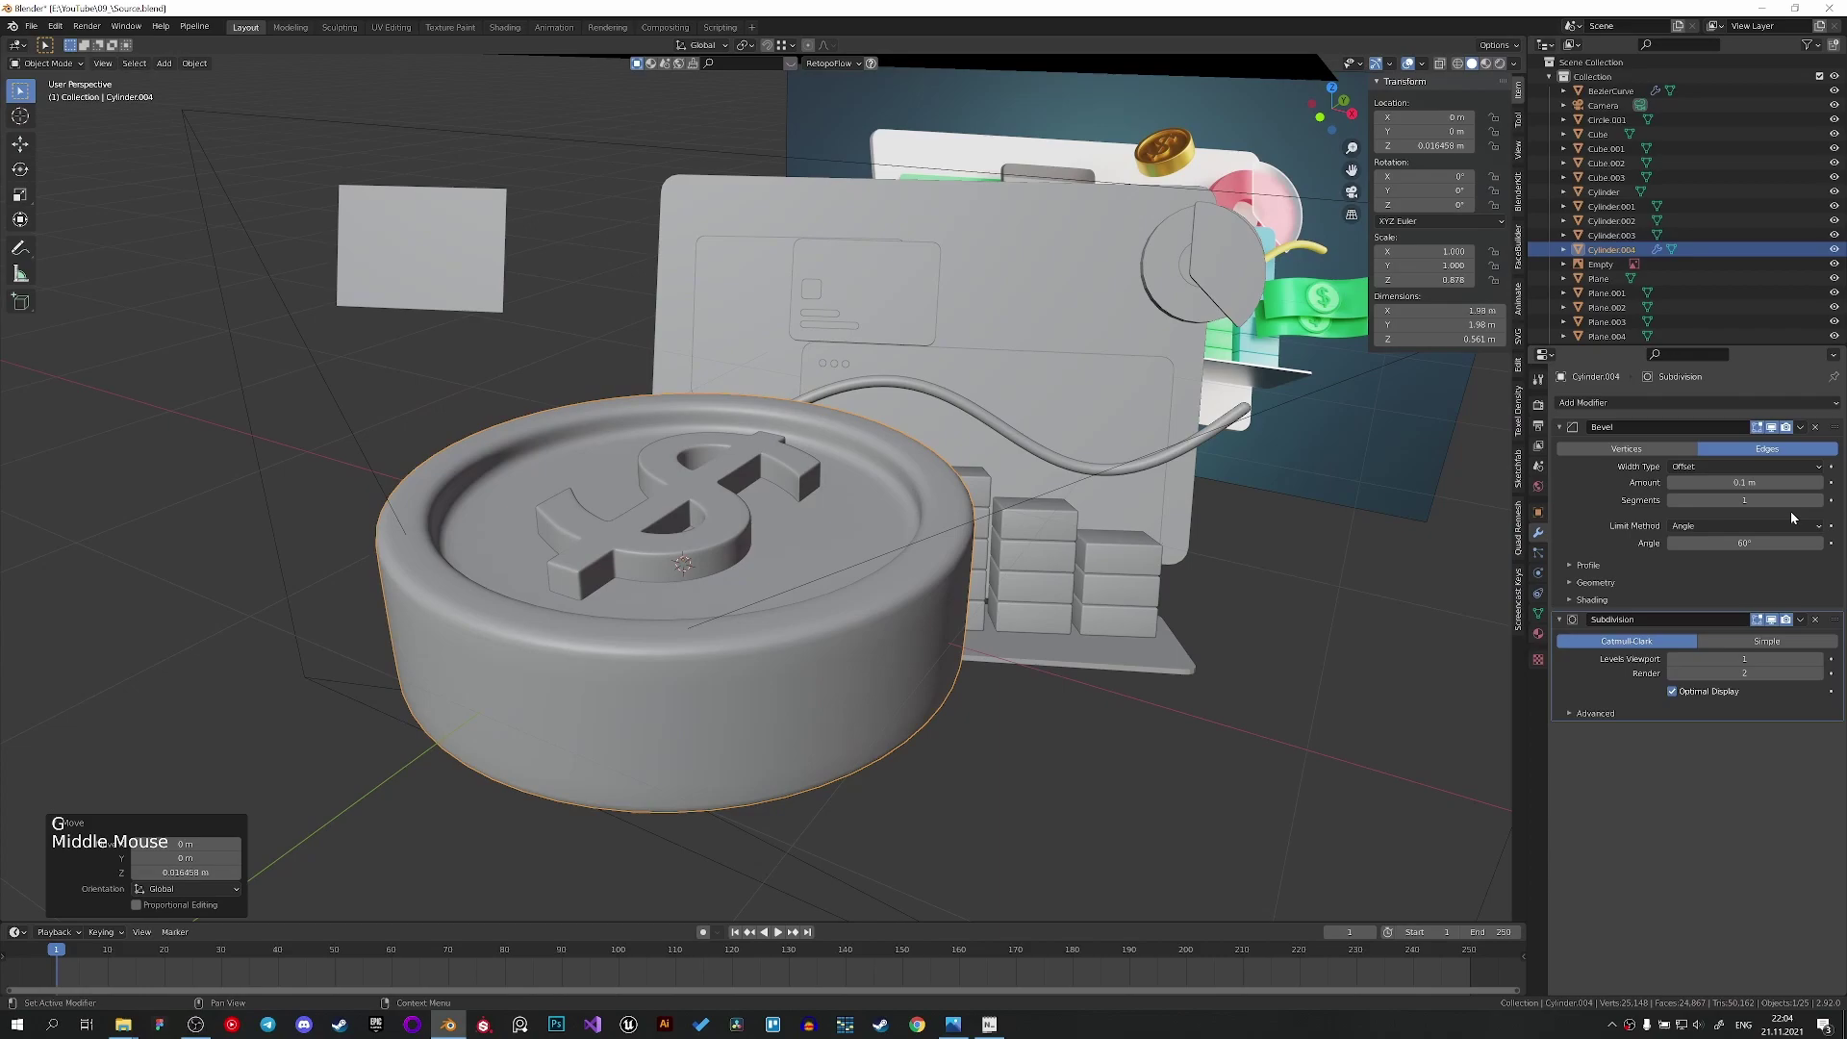
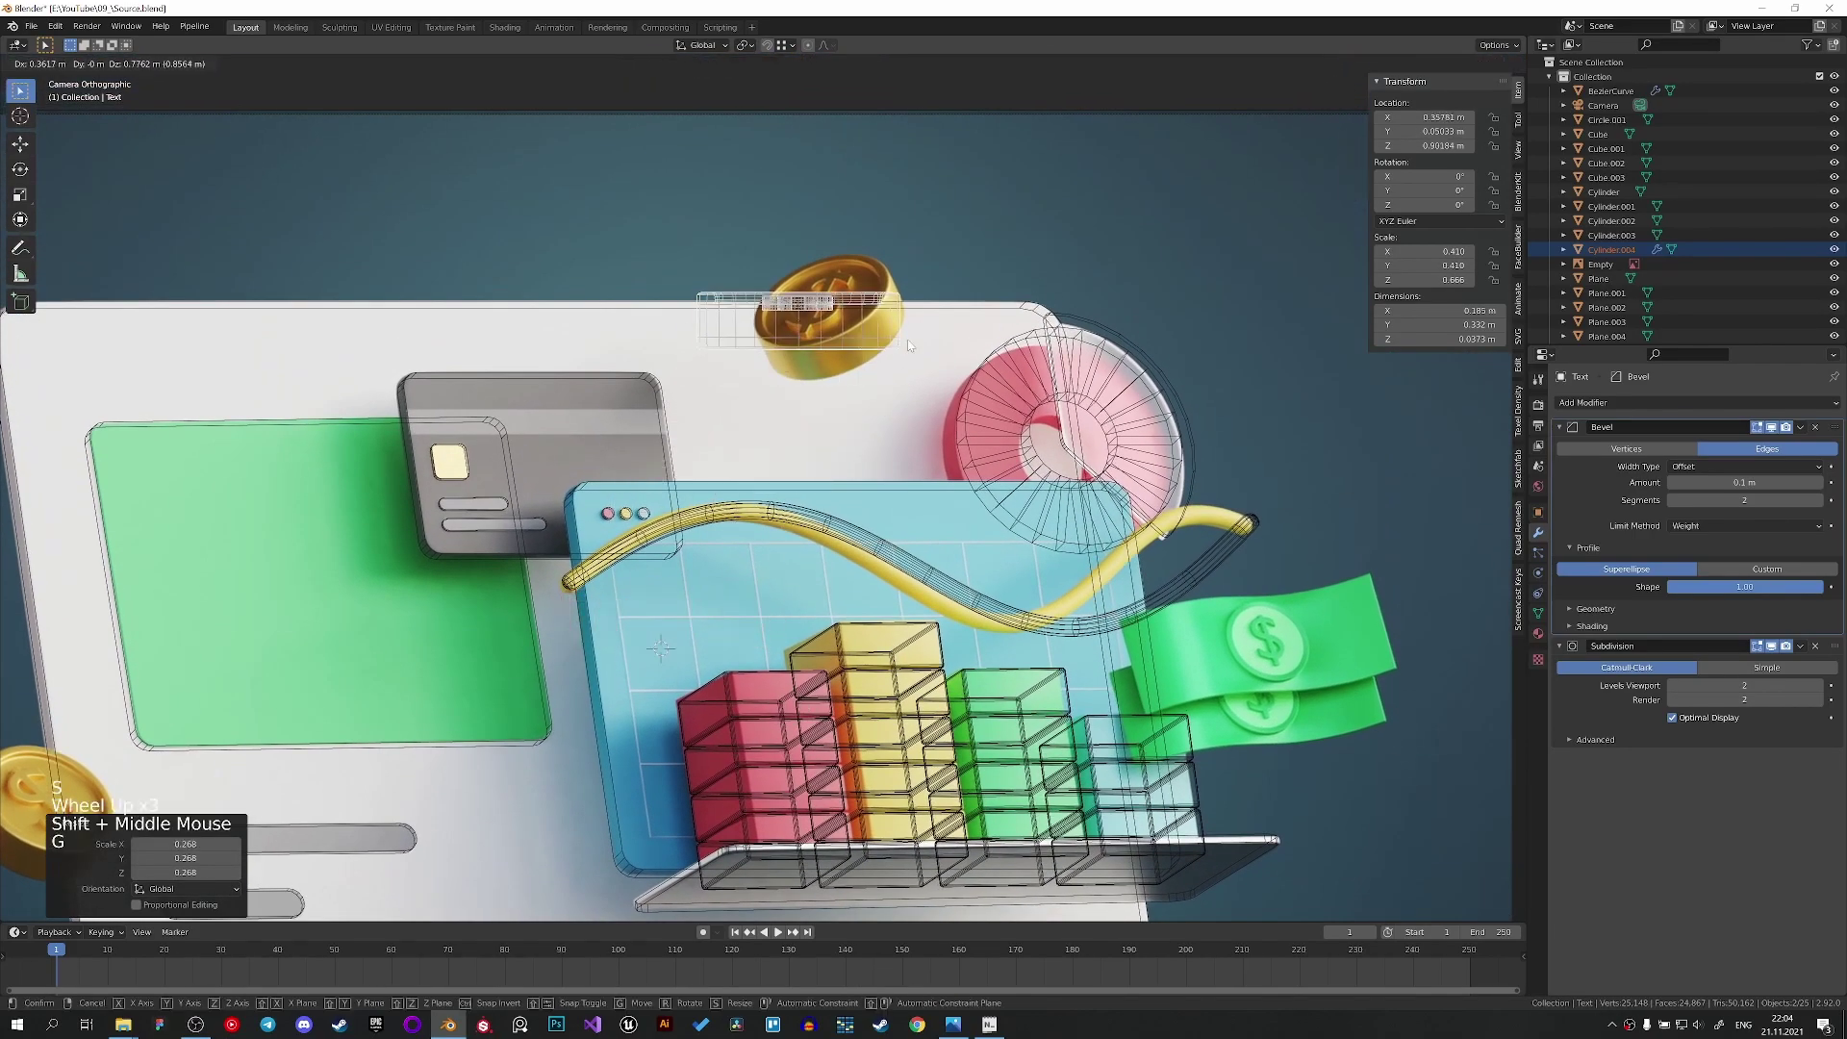
Move, shrink and tilt the coin in camera view to sit over the top gold coin.
key("r")
key("r")
key("z")
key("s")
key("r")
key("g")
key("z")
key("s")
key("r")
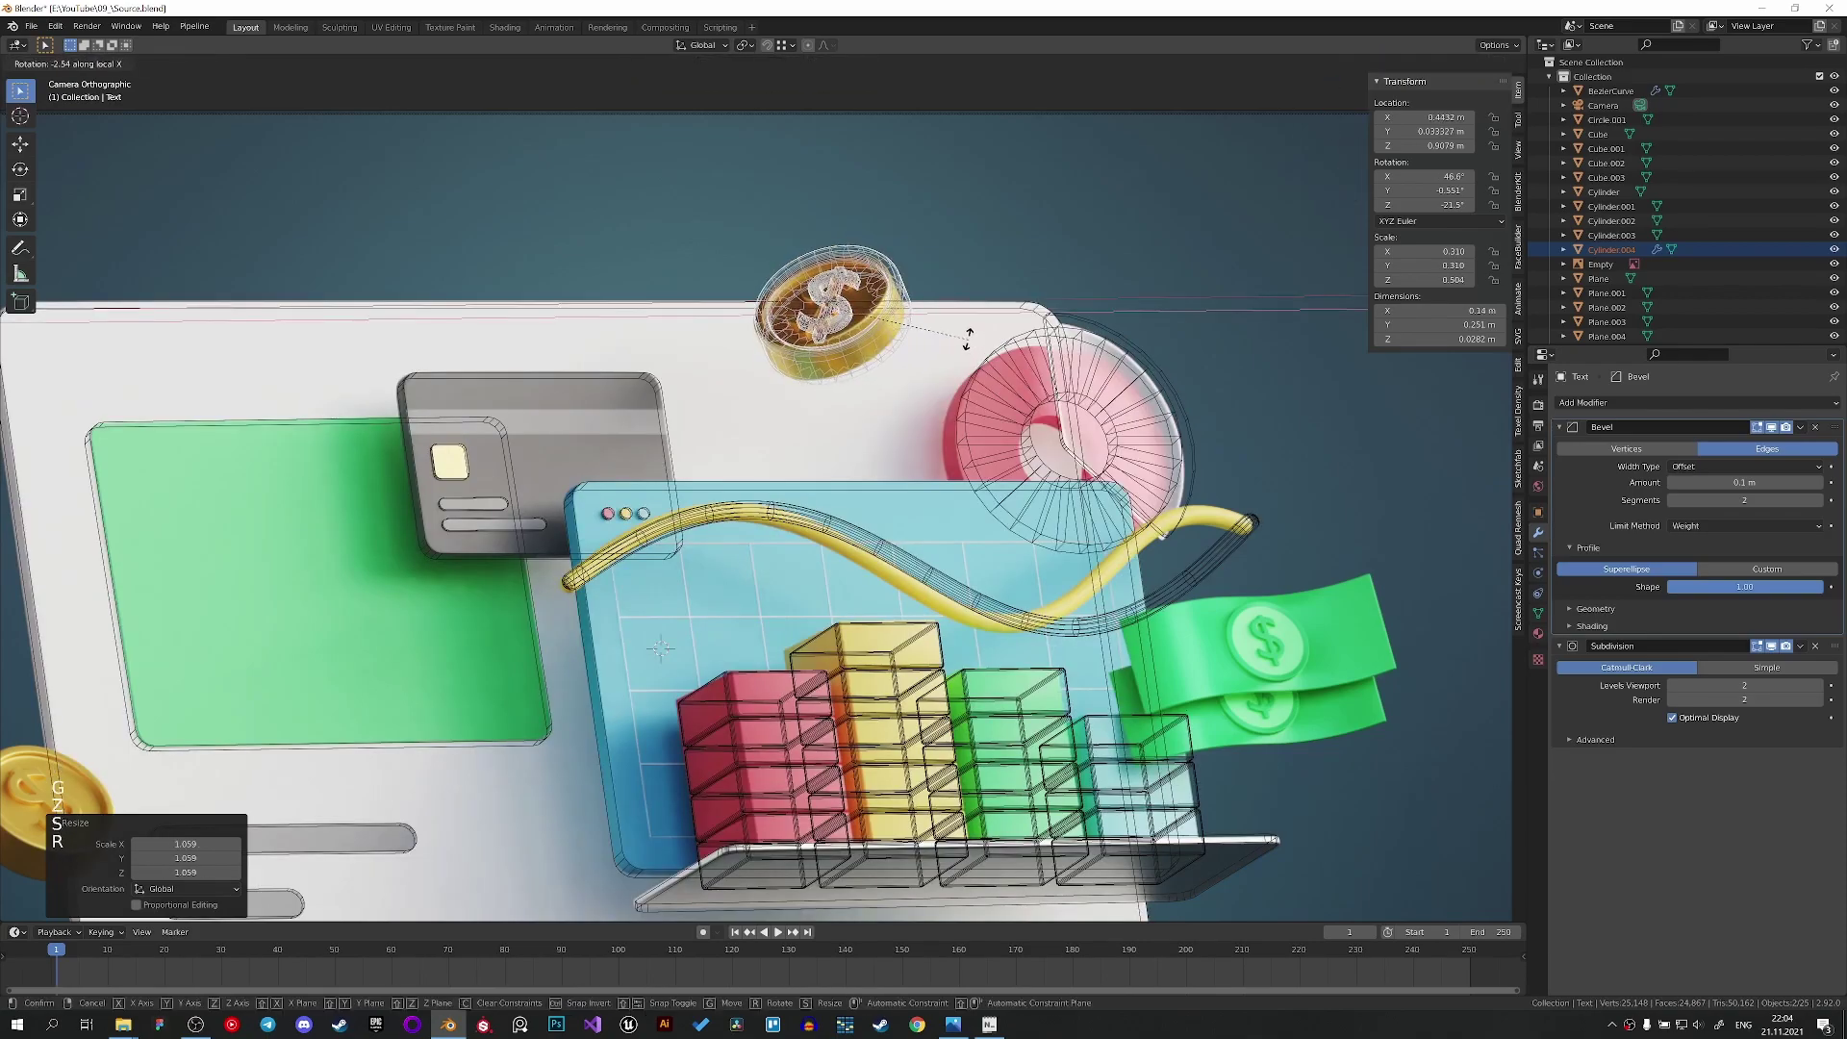
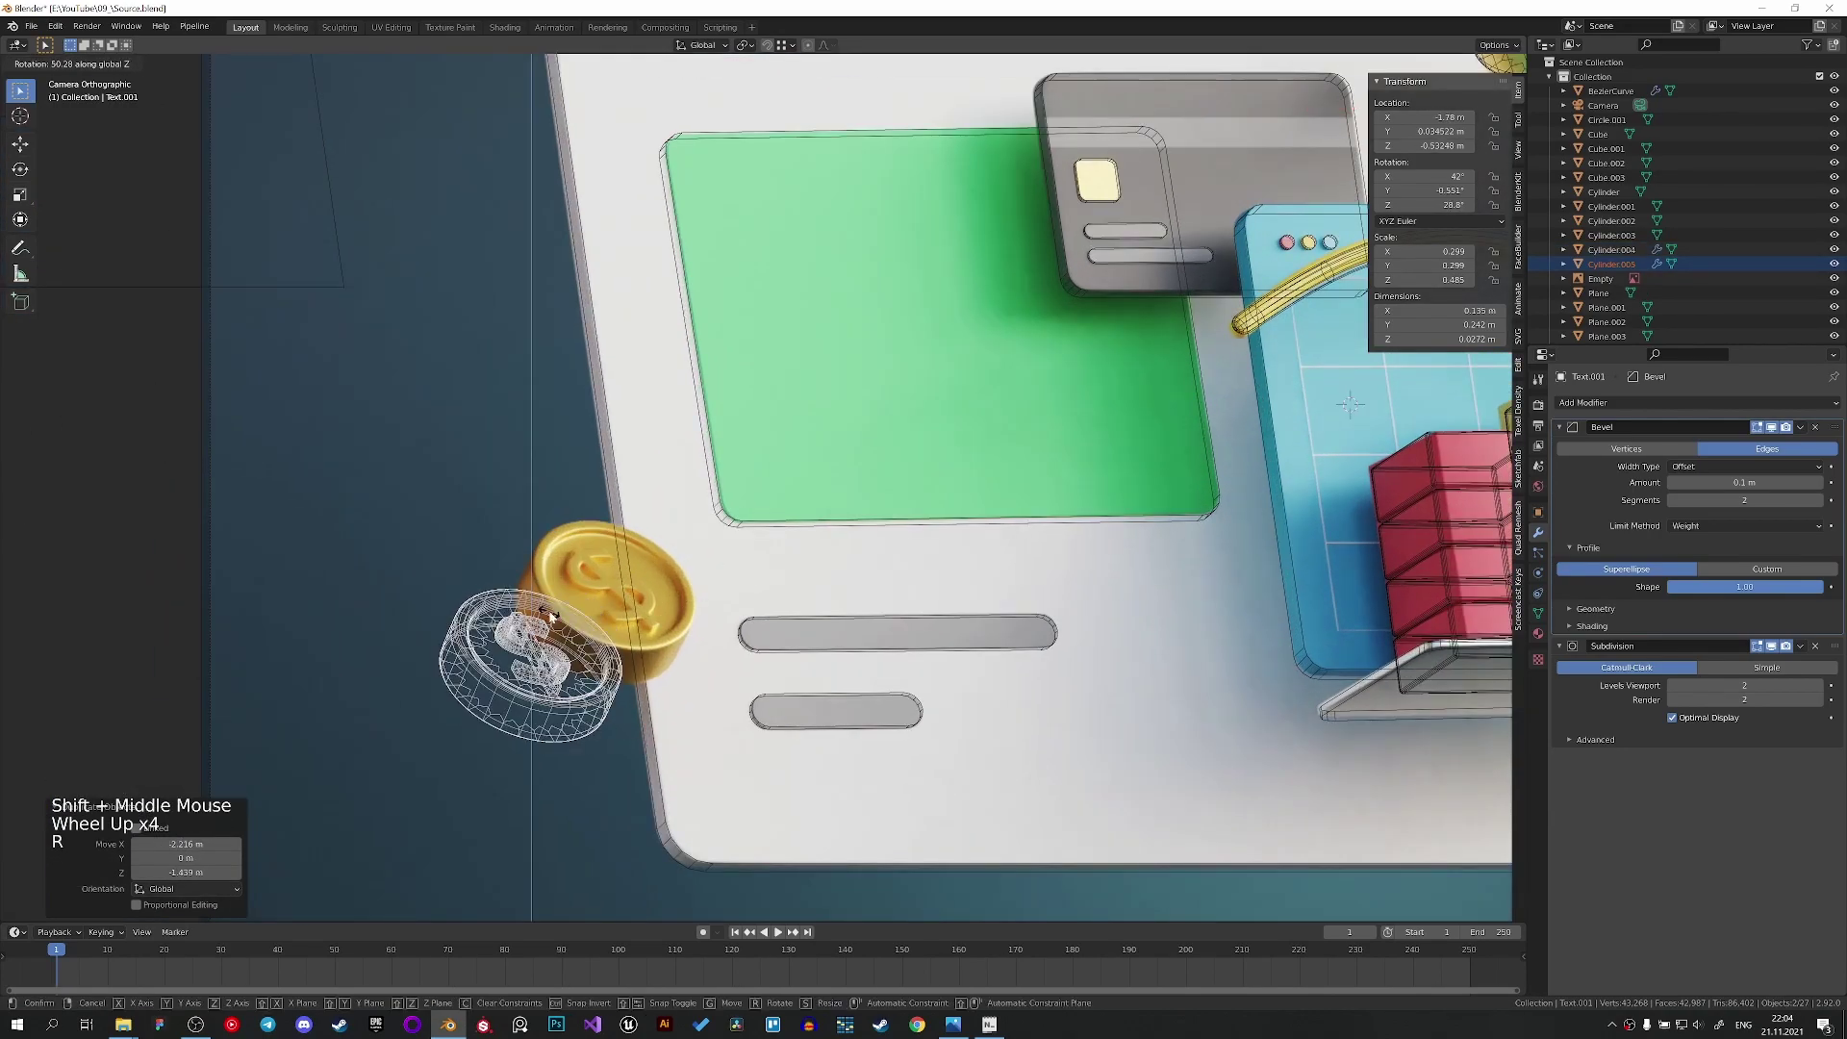
Rotate the duplicated coin around local axes to match the left gold coin's tilt.
key("r")
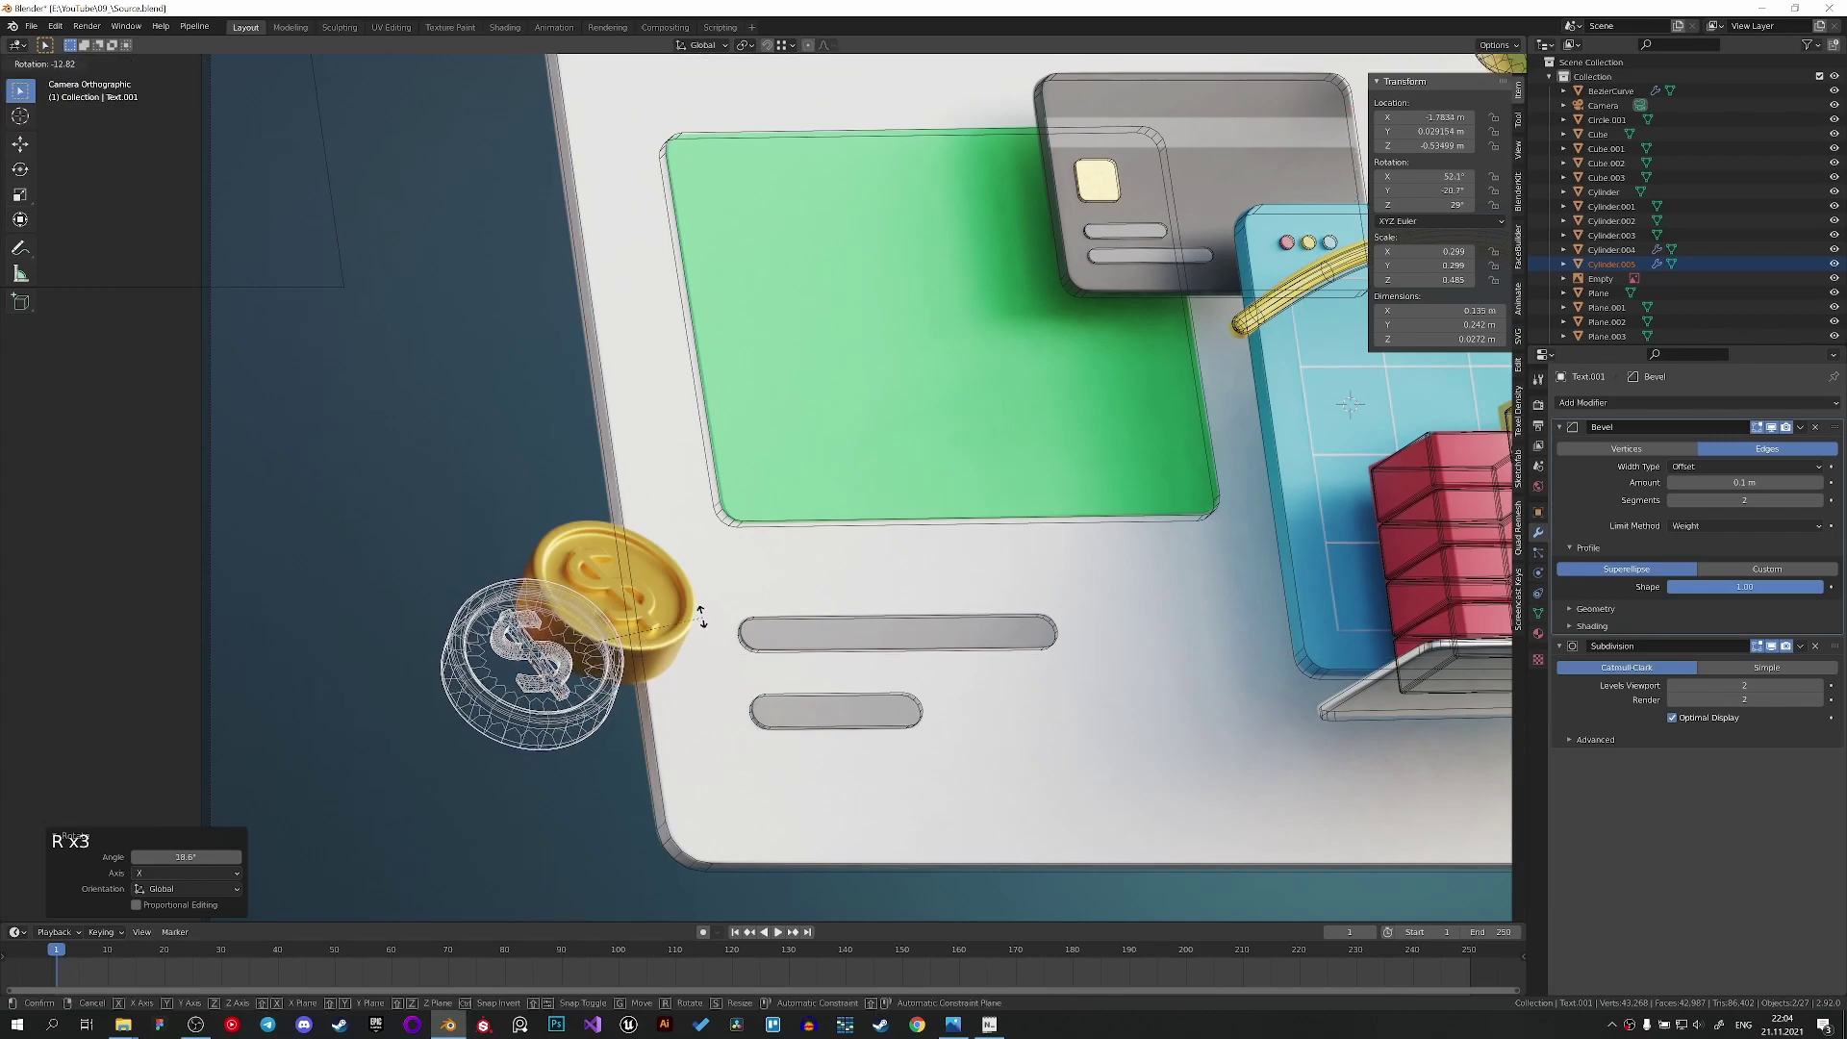
key("r")
key("g")
key("r")
key("r")
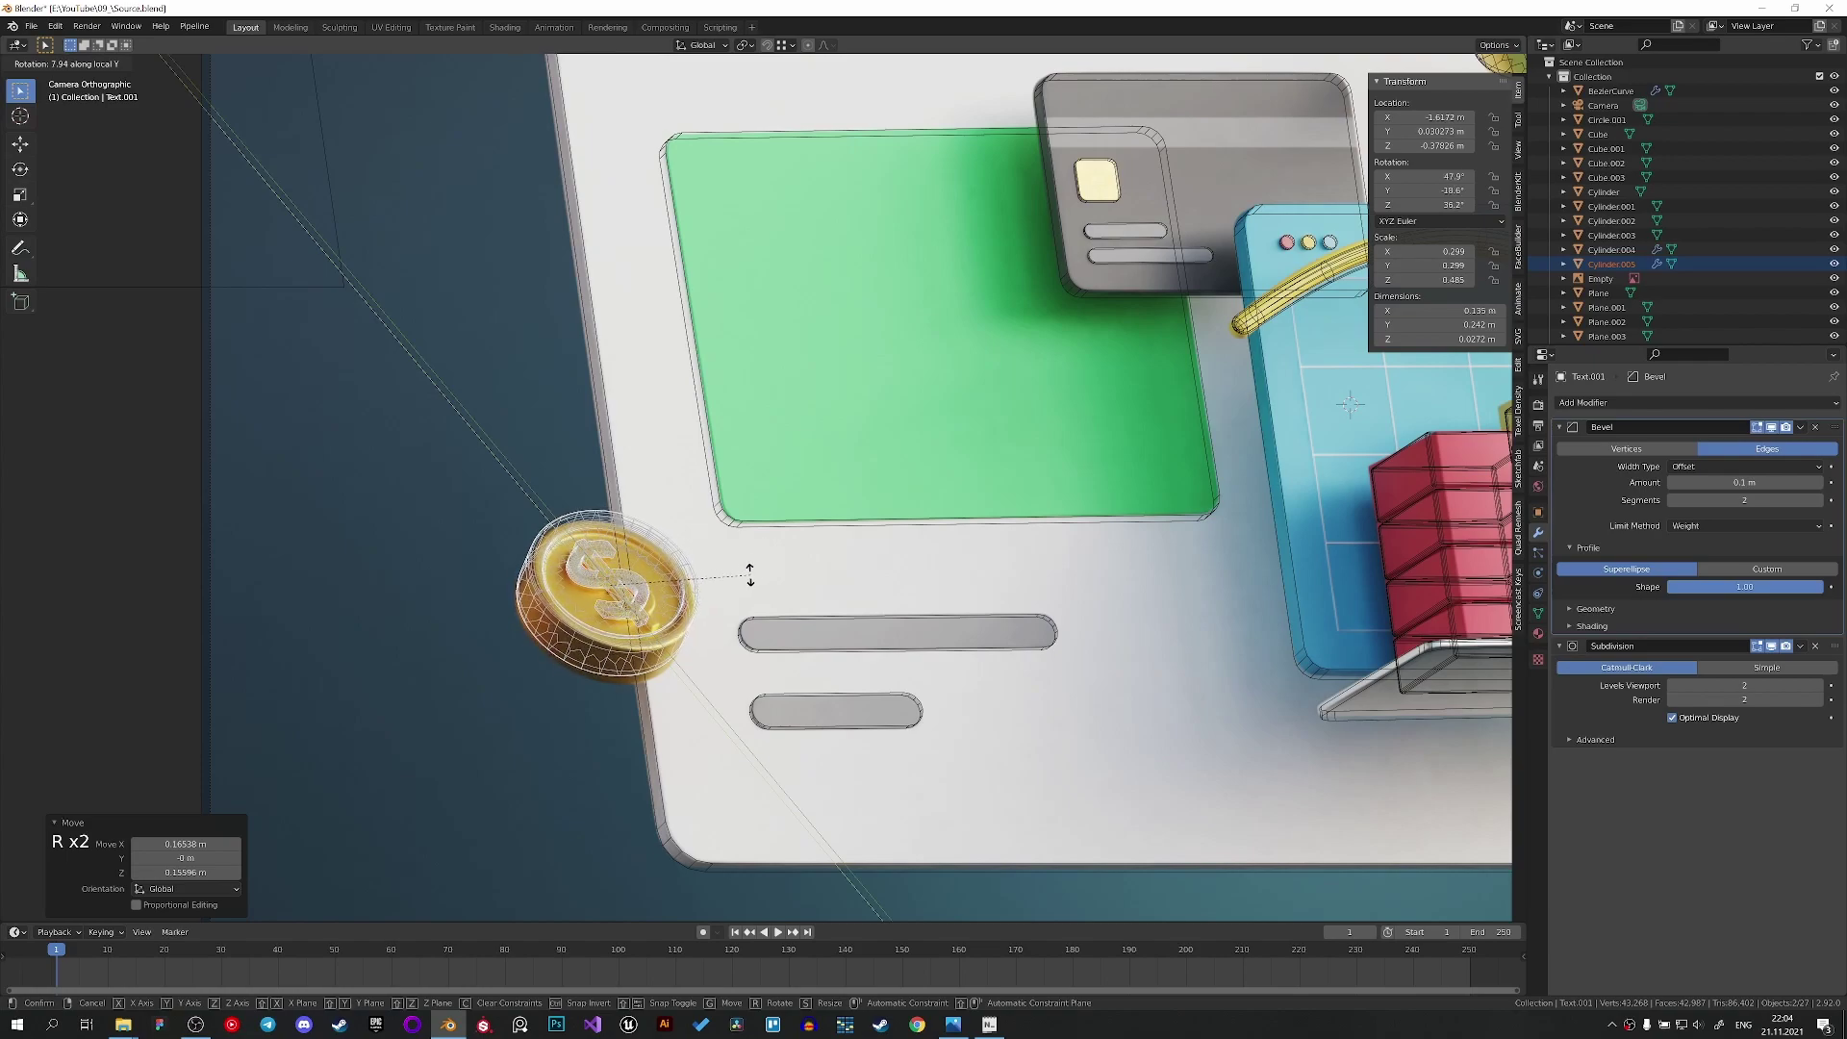
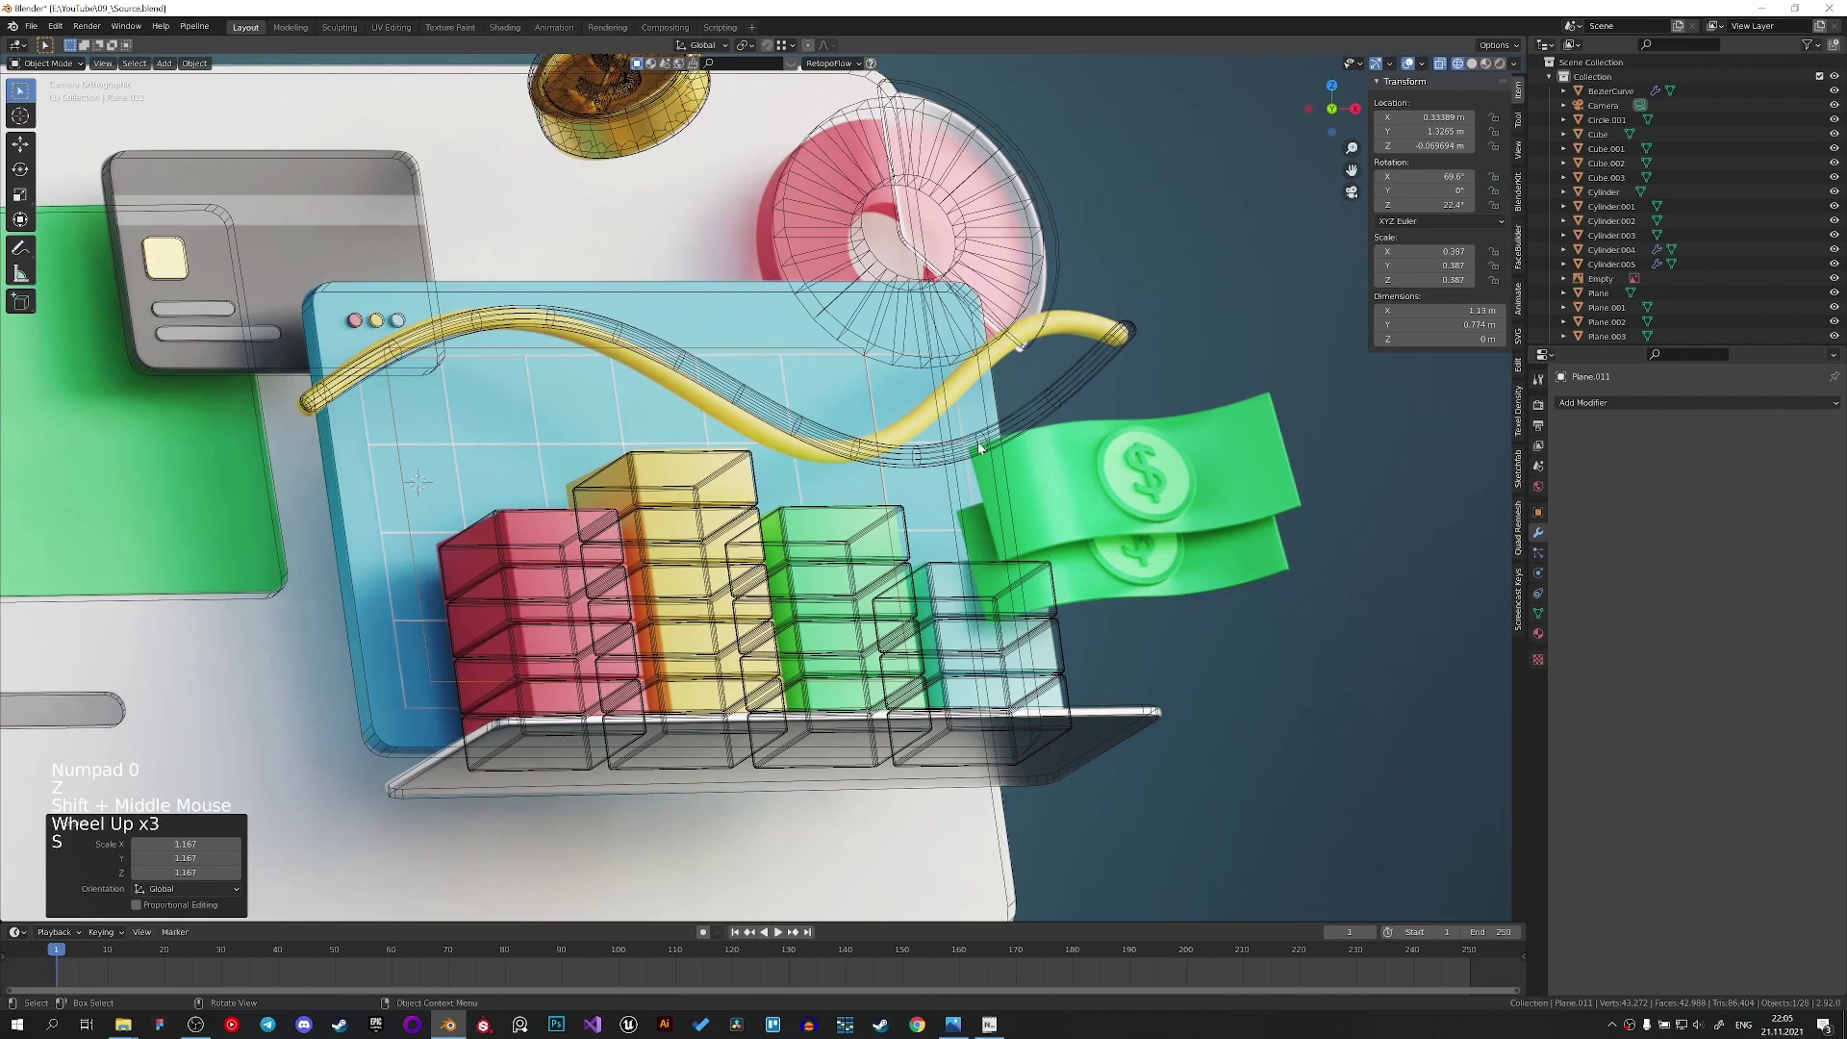
Reposition the grid plane behind the bars, scale its vertices outward and apply the scale.
key("g")
key("g")
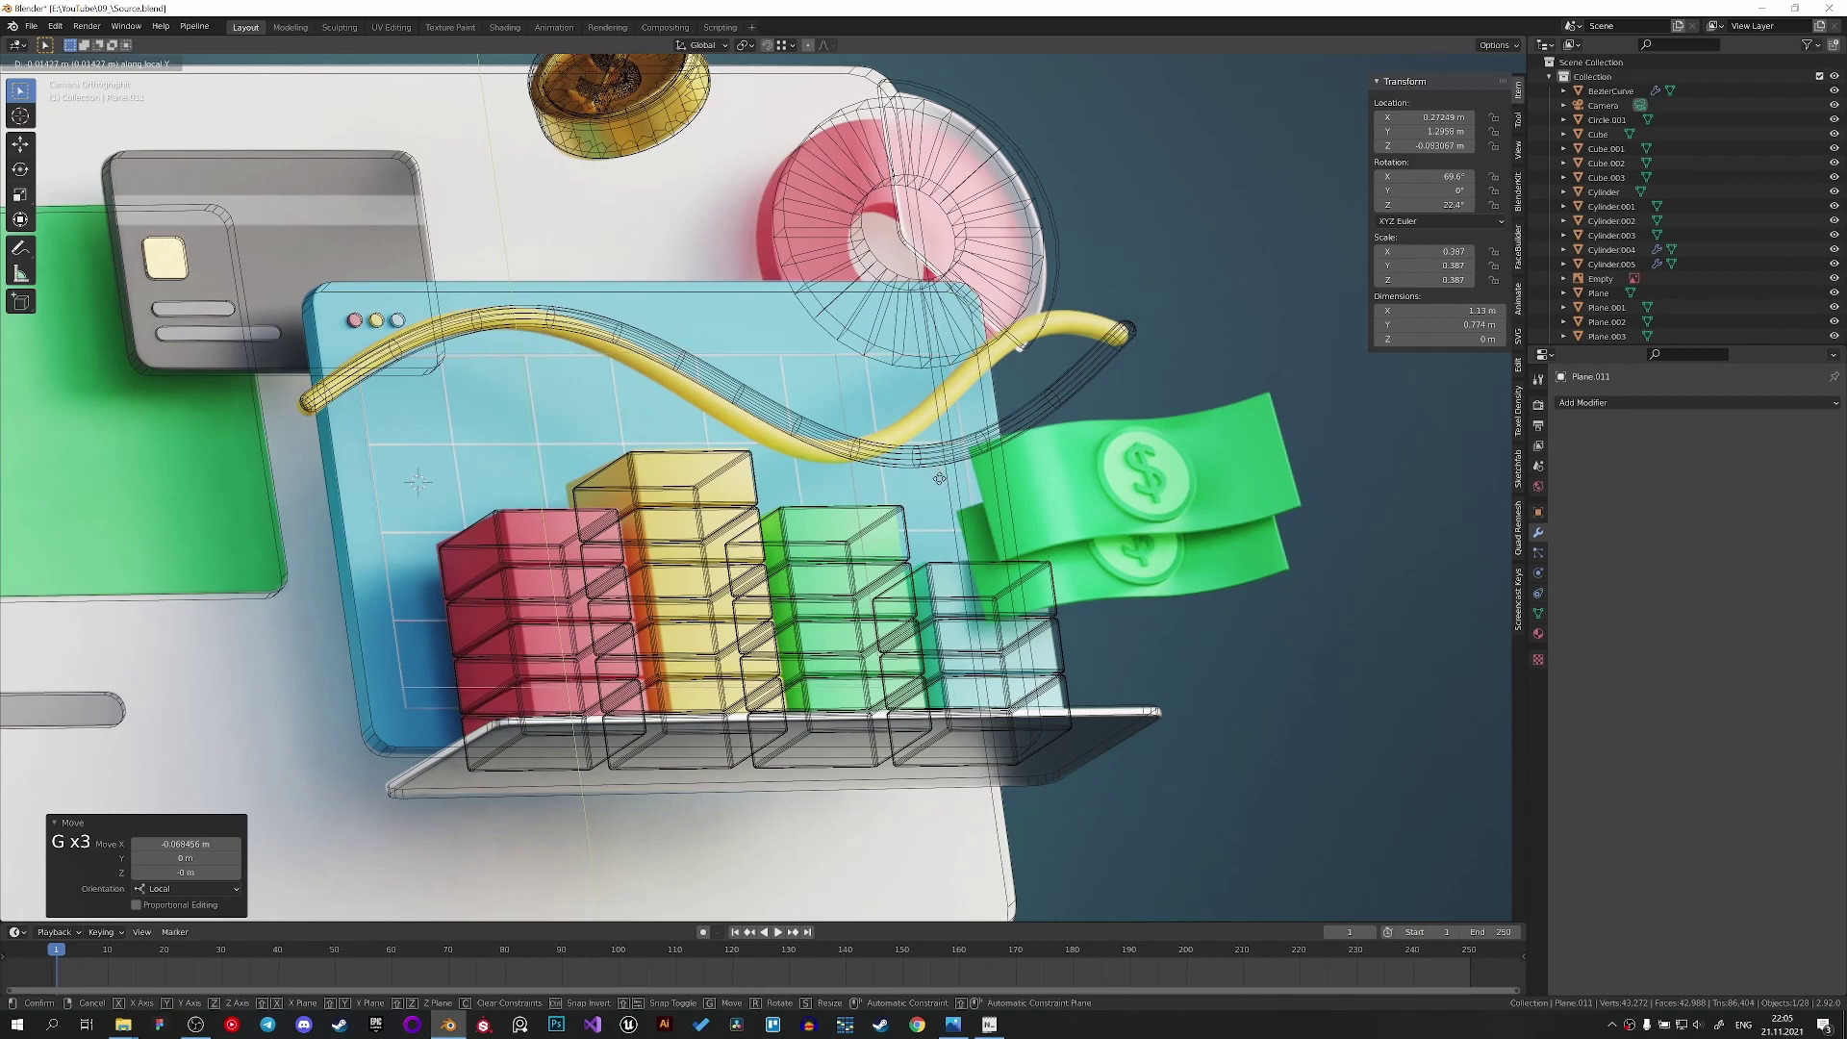
key("g")
key("Tab")
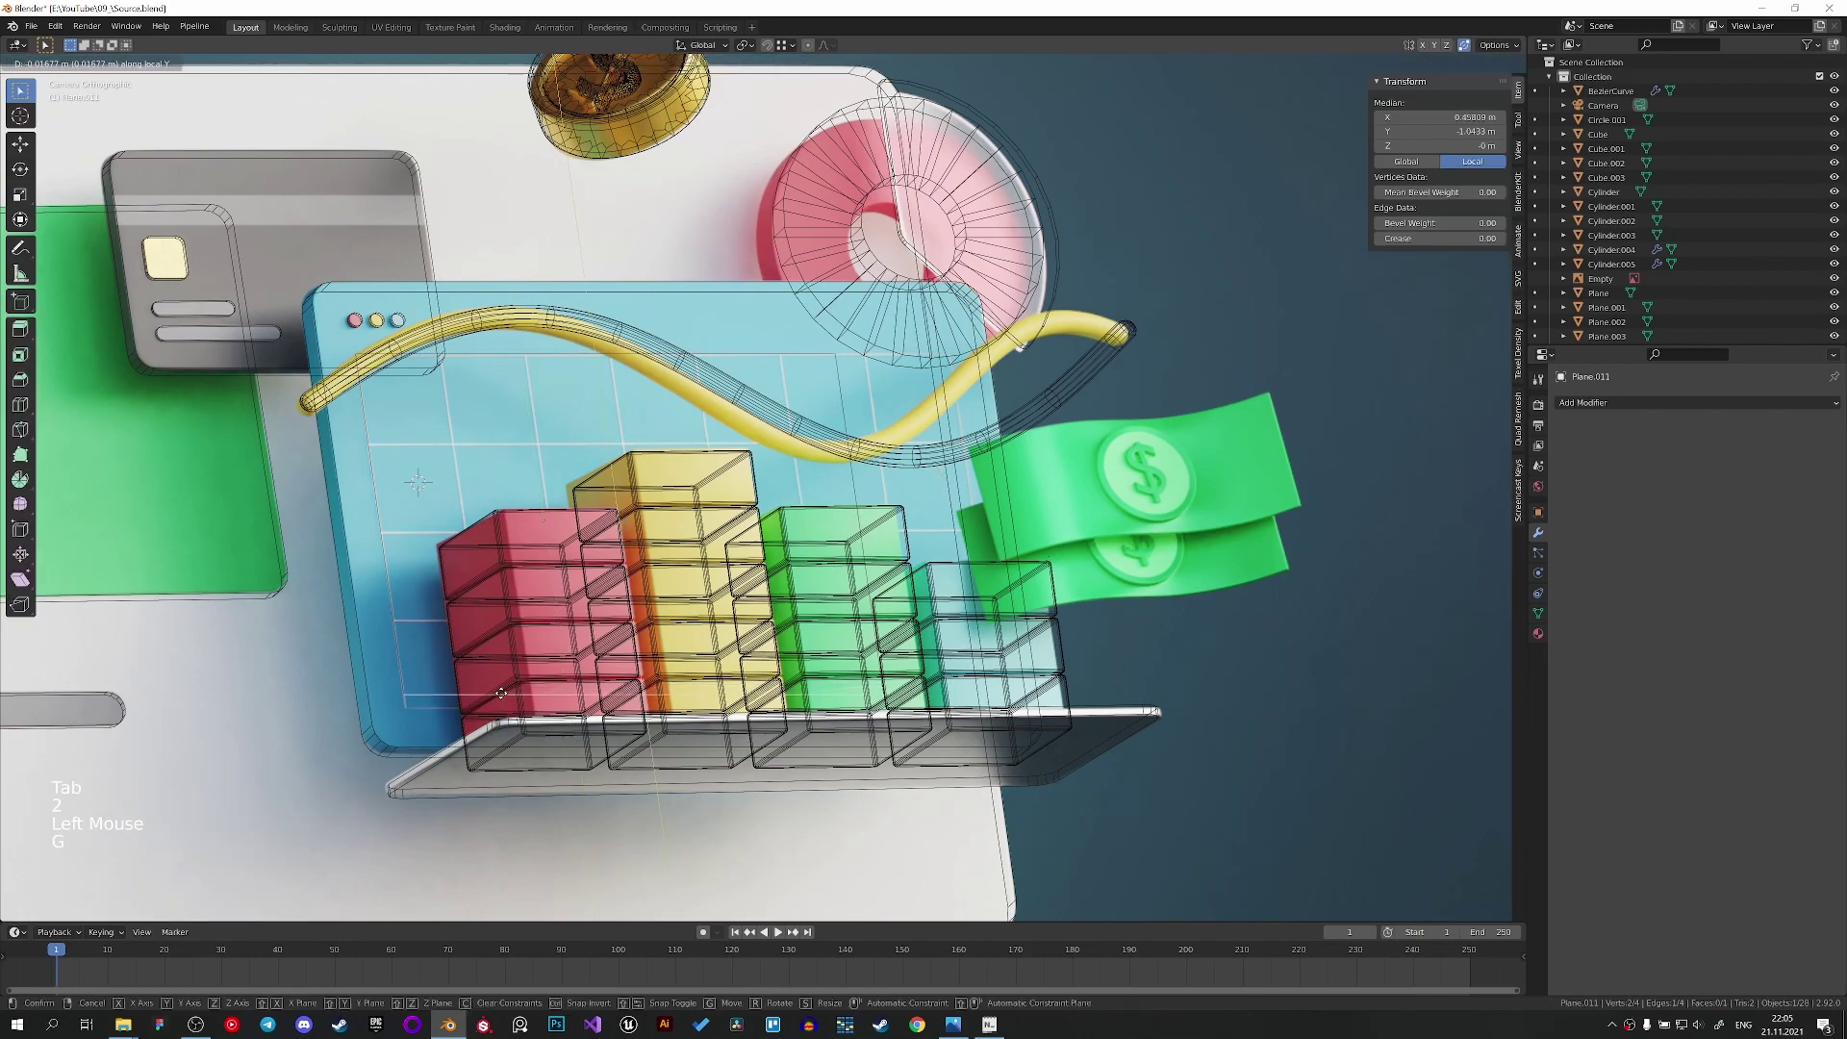
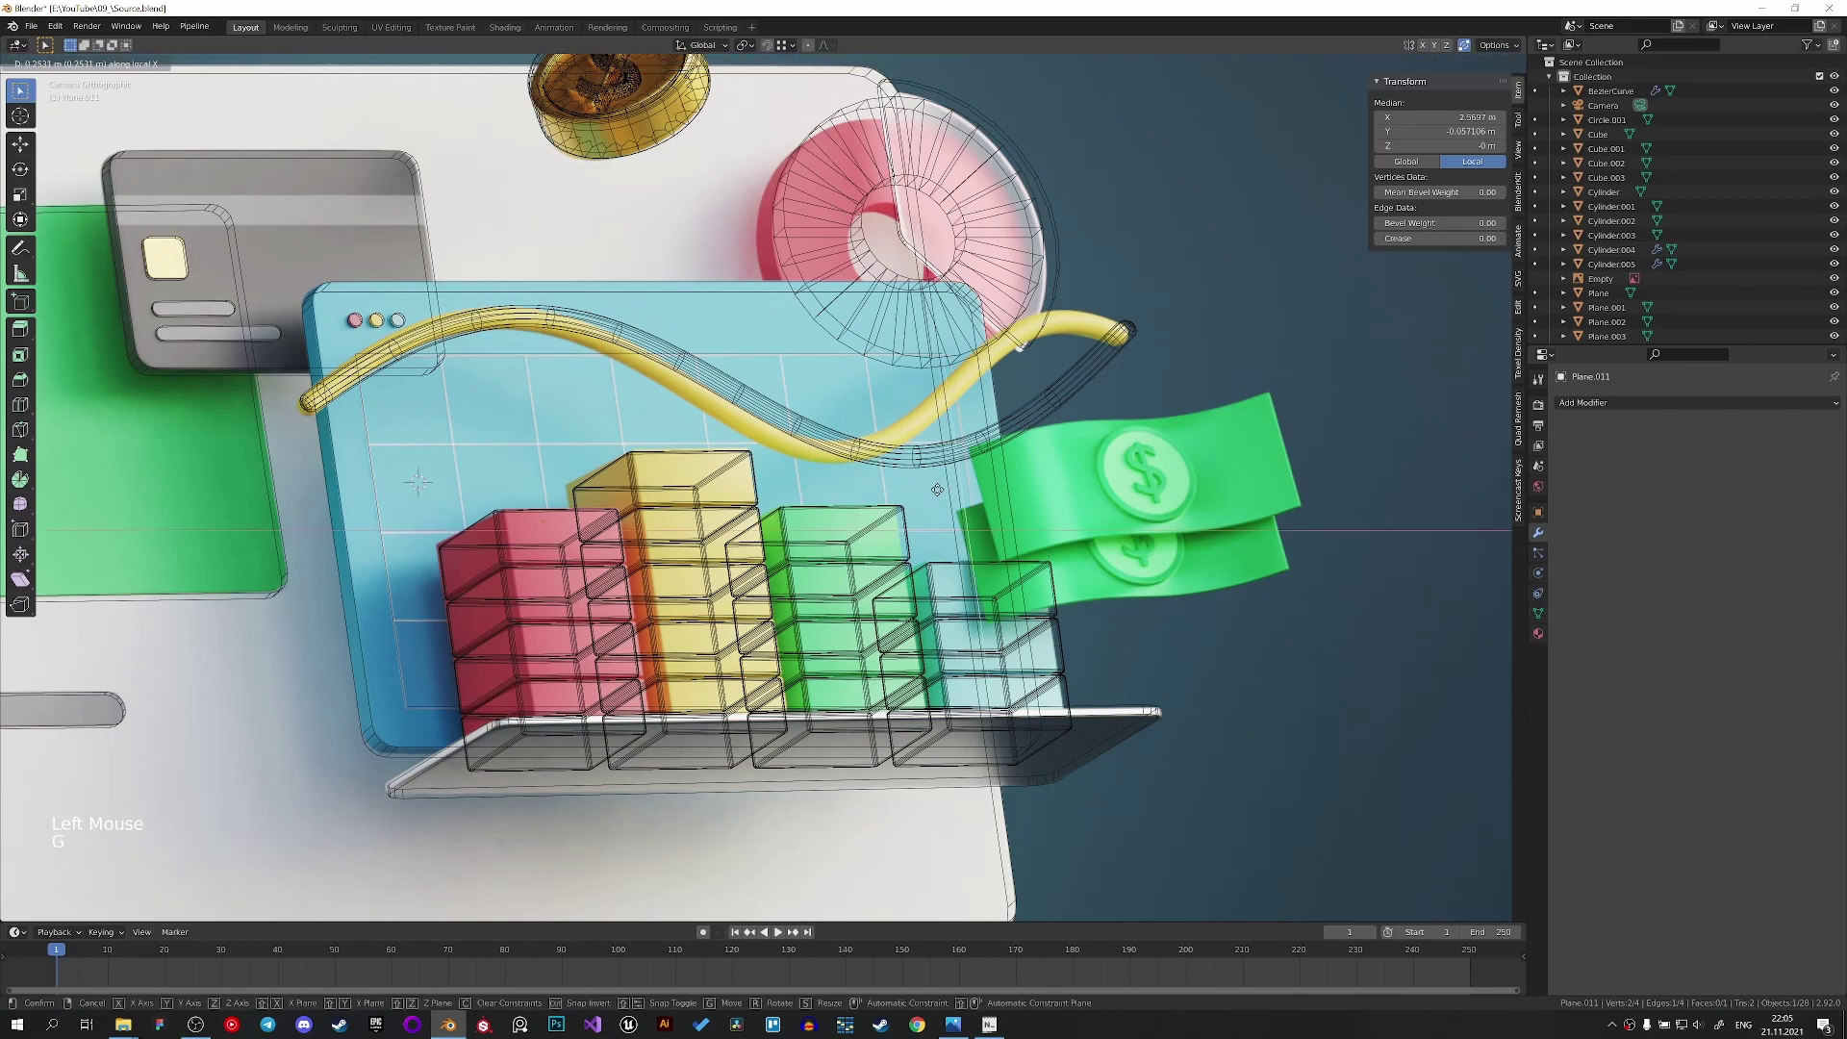
key("Tab")
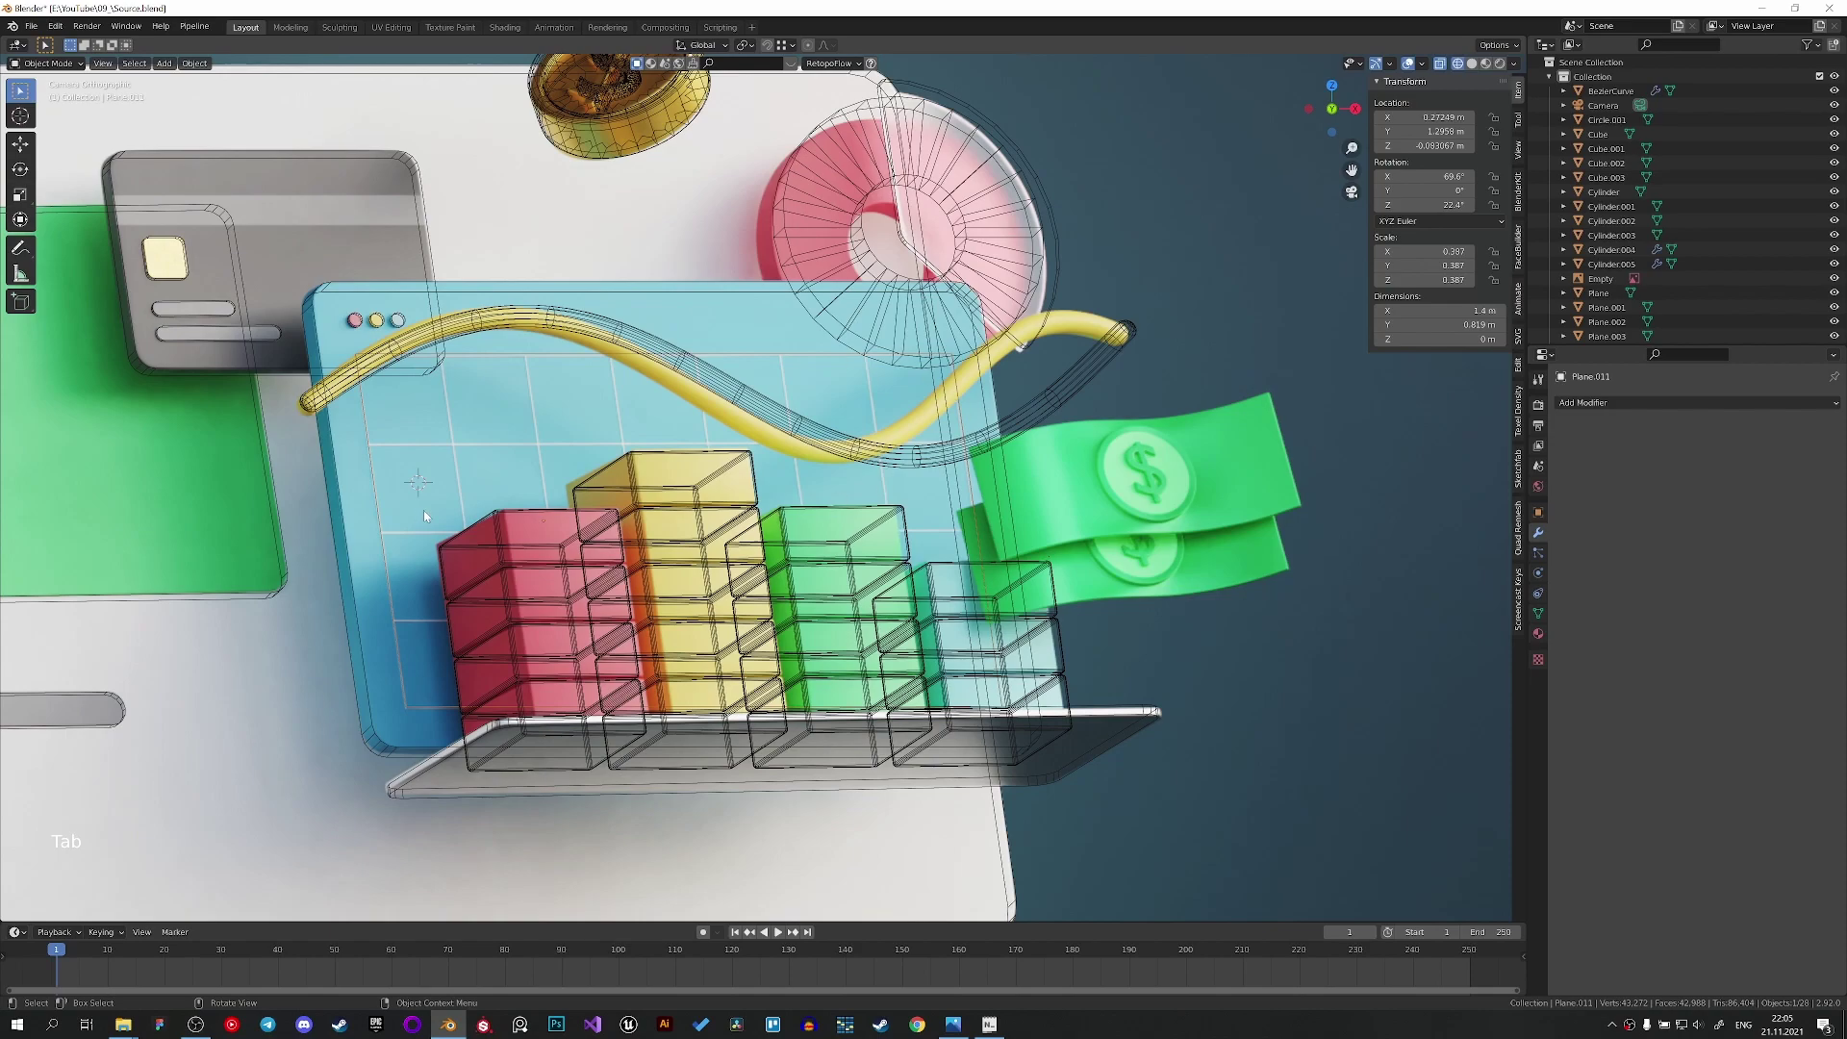
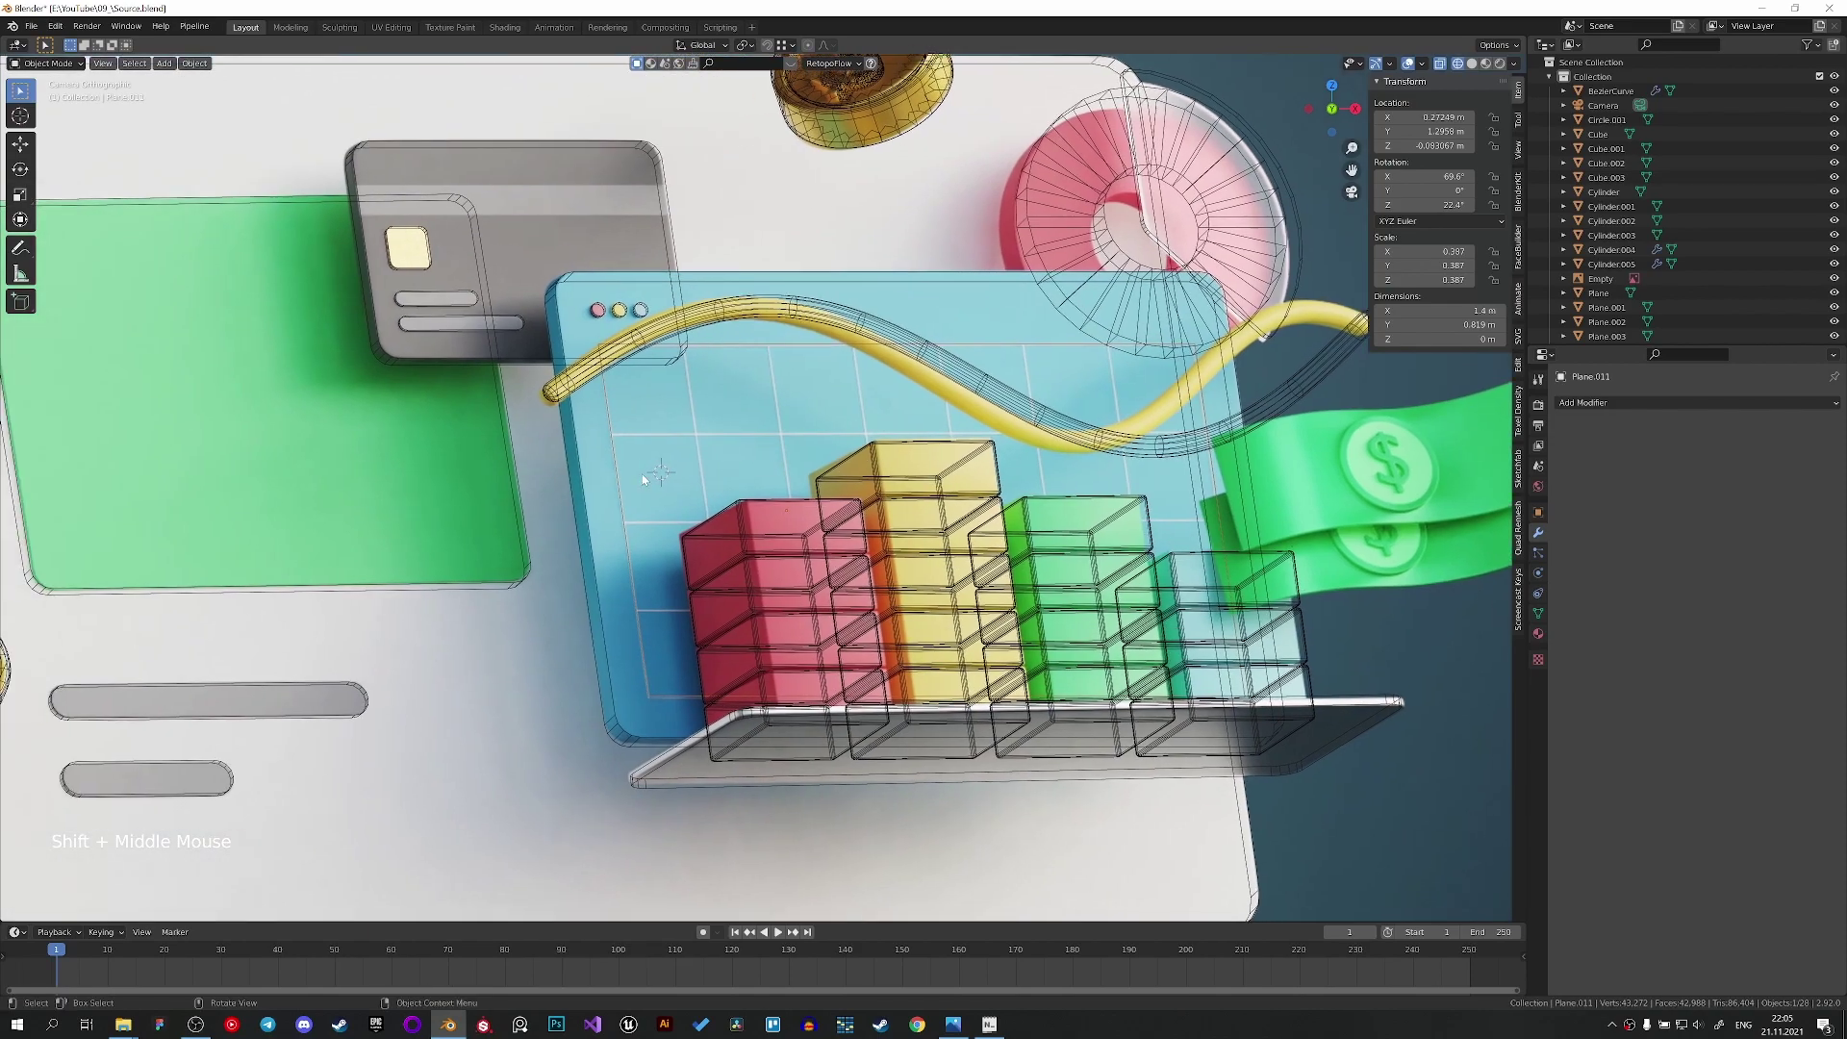
key("ctrl+a")
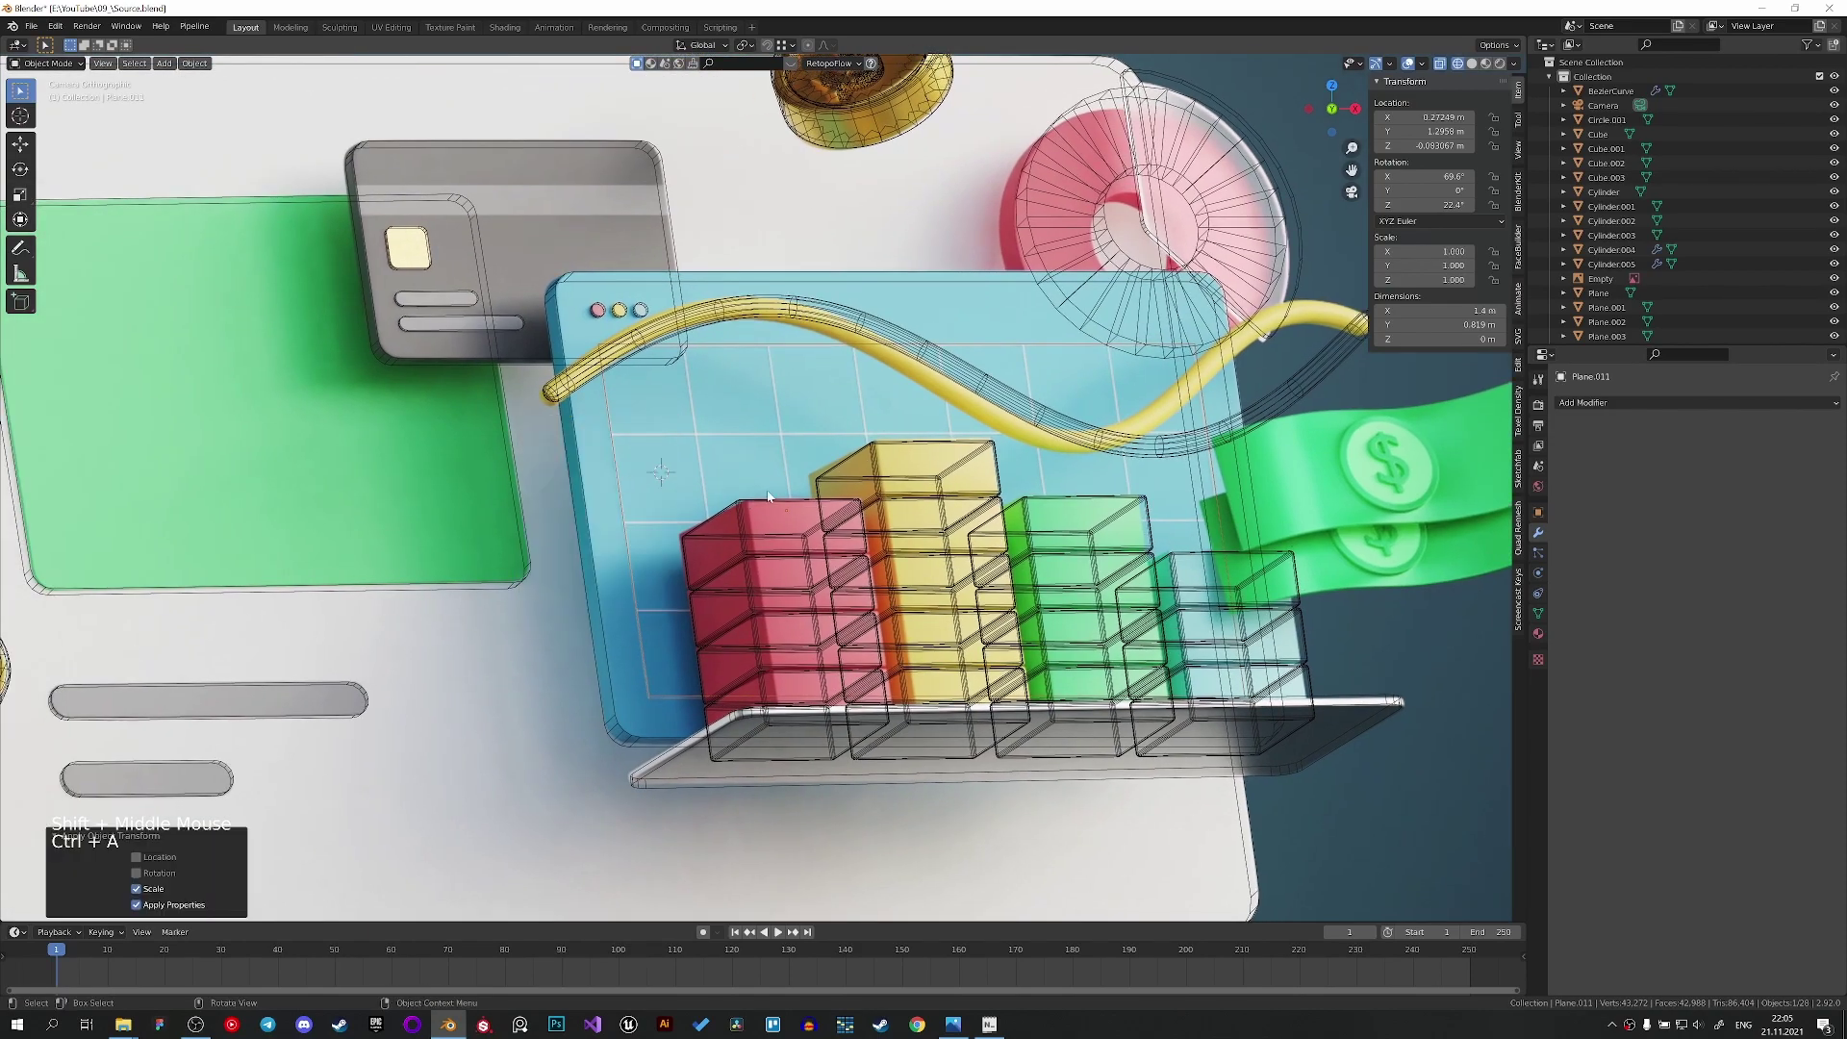
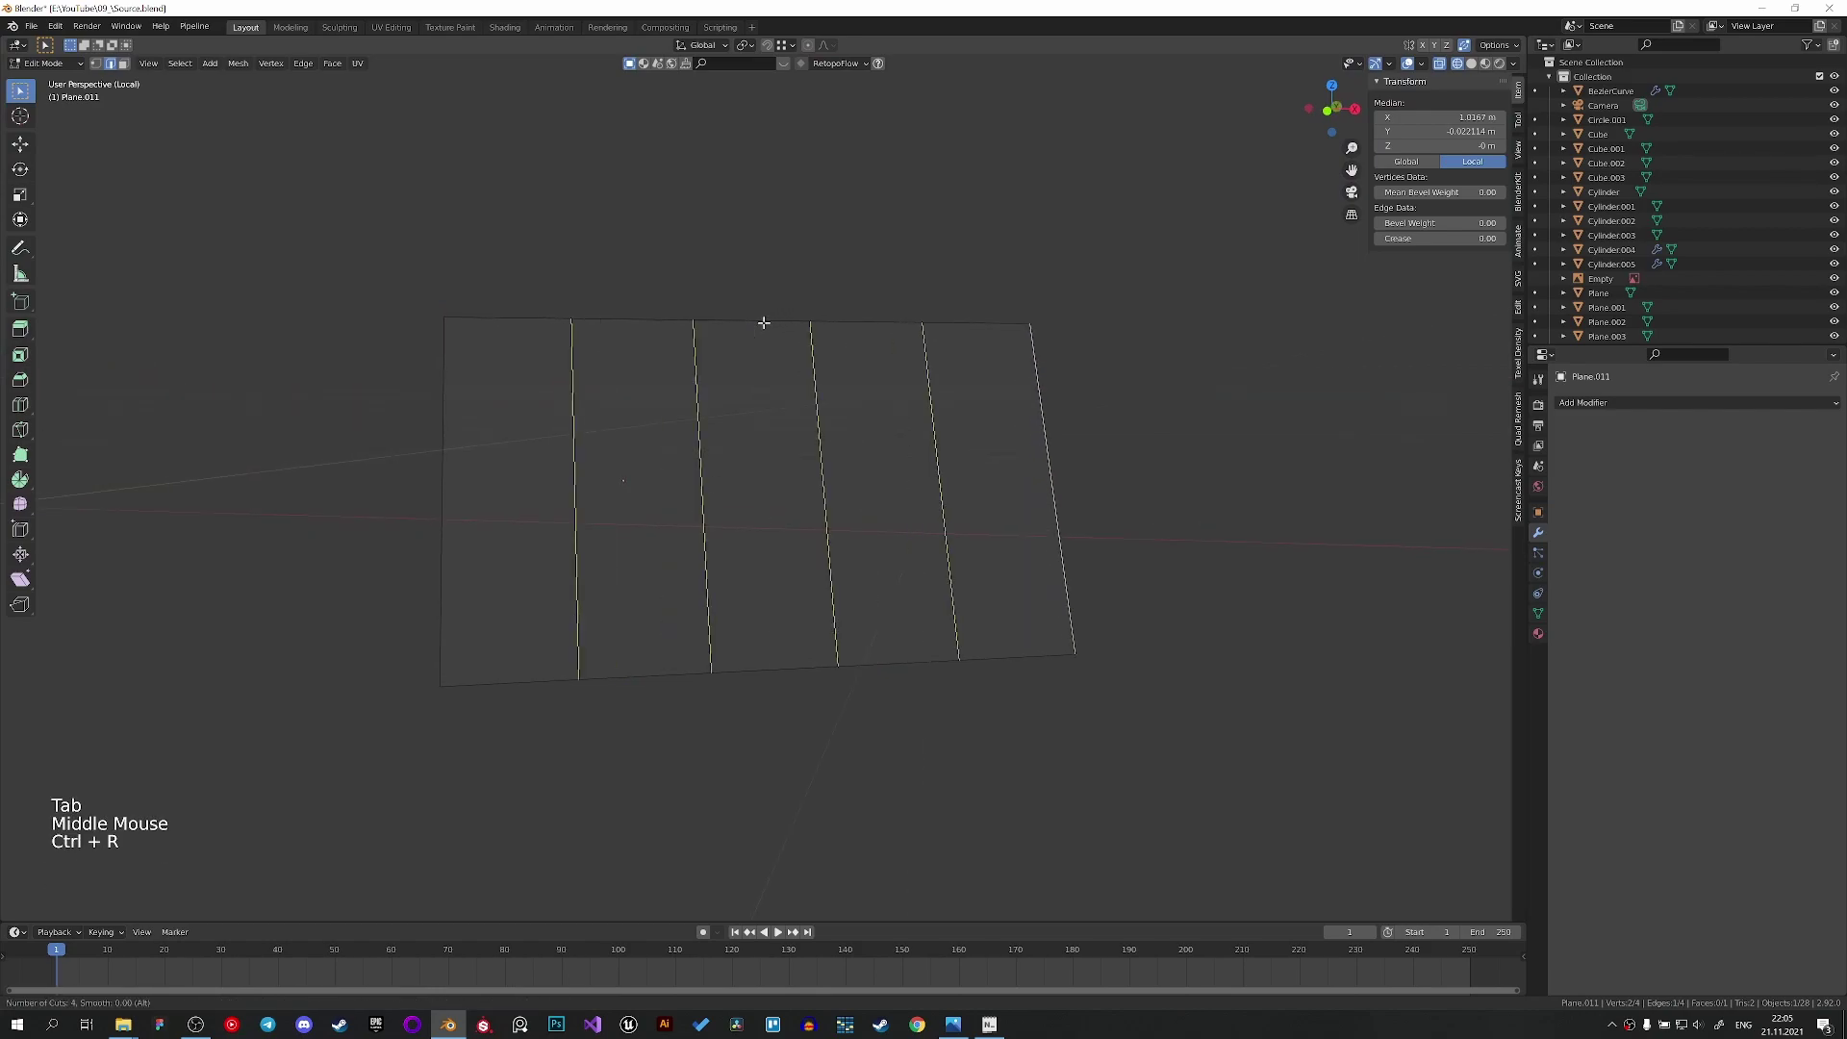
Loop-cut the plane into a grid of rows and columns and bring up its modifier list.
key("ctrl+r")
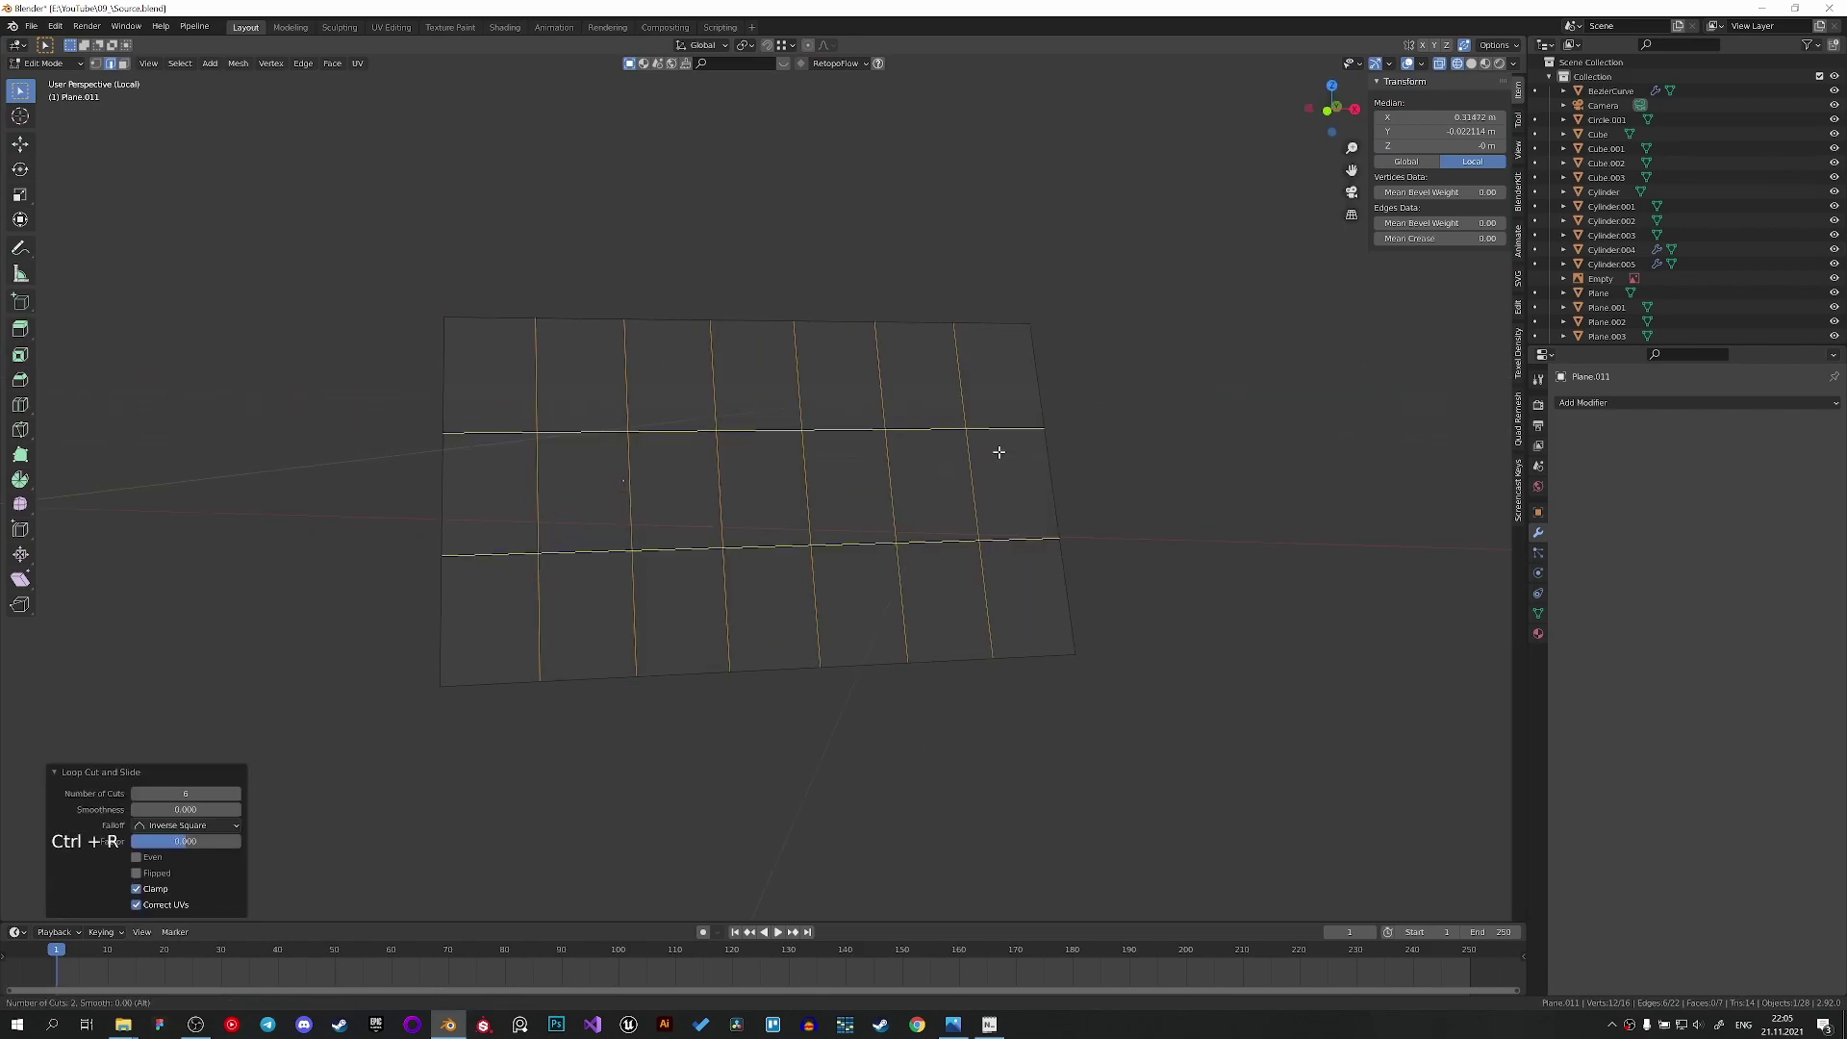
key("Tab")
key("/")
key("z")
scroll("up", 3)
double_click(1624, 412)
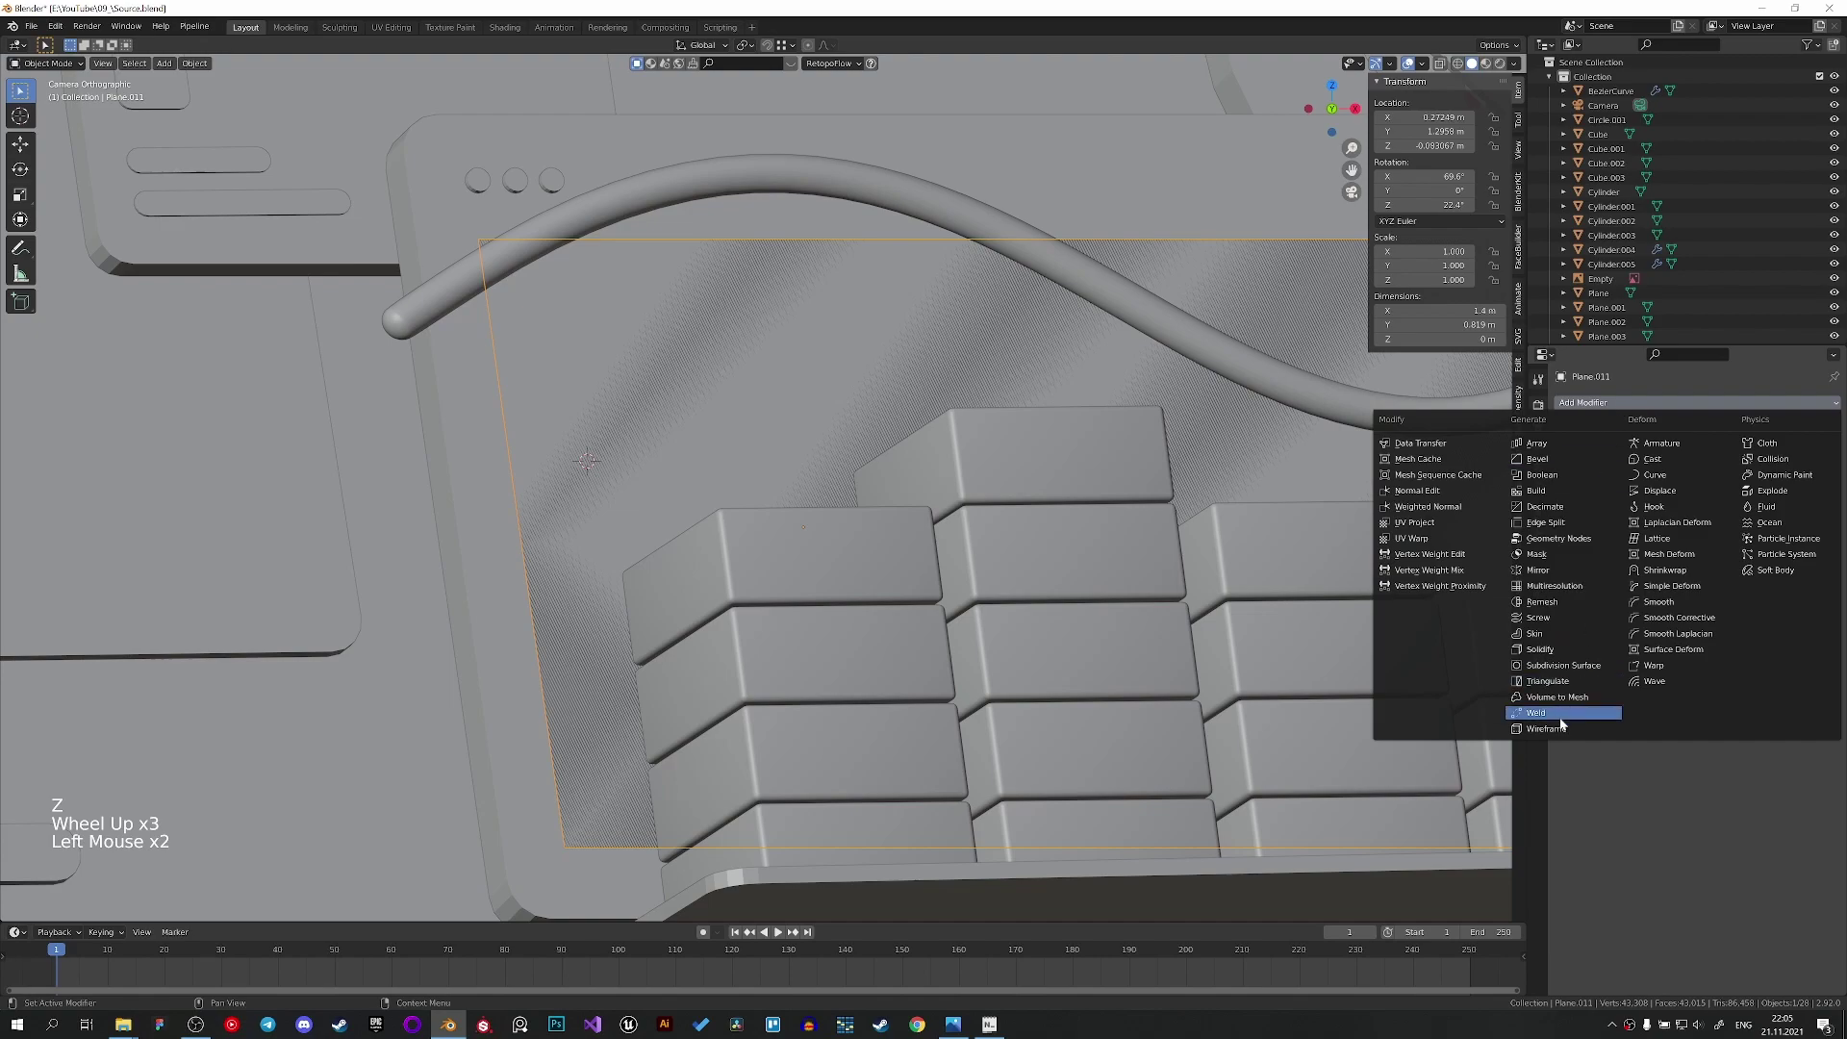
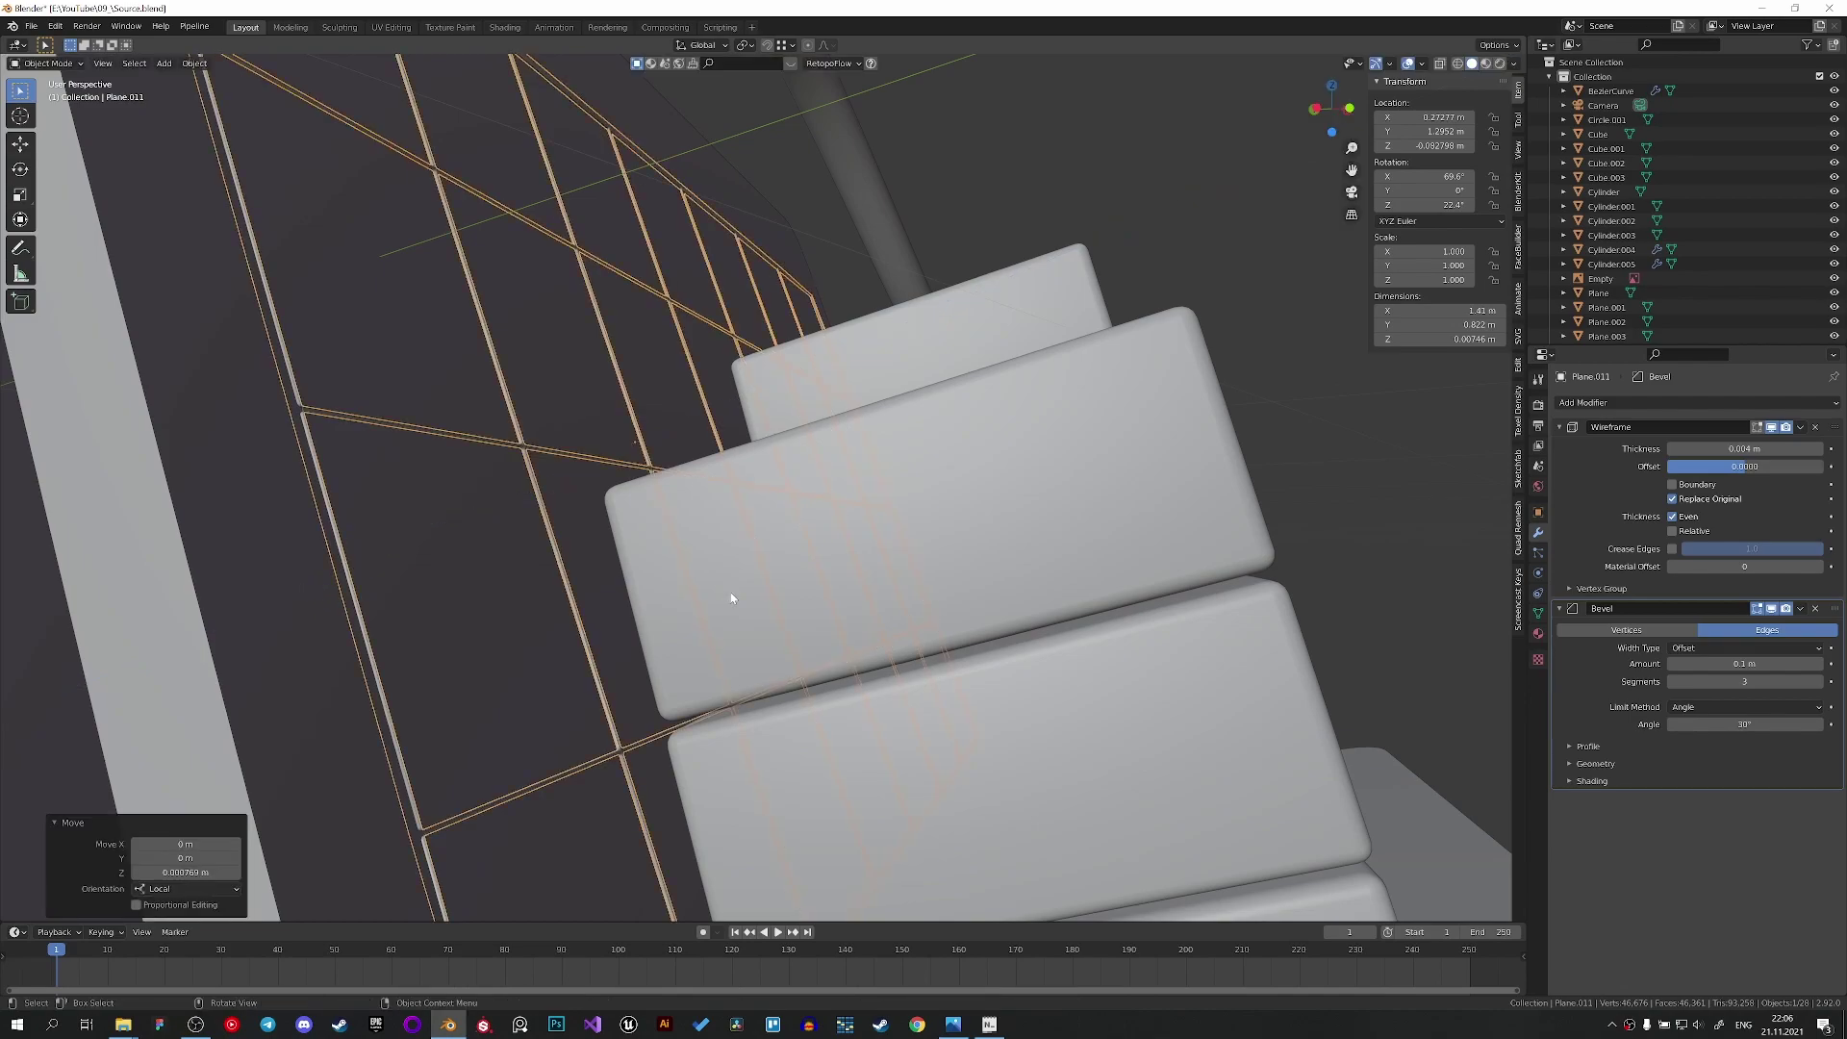
Review the wireframe grid's properties and check it against the chart bars from several angles.
left_click(1546, 514)
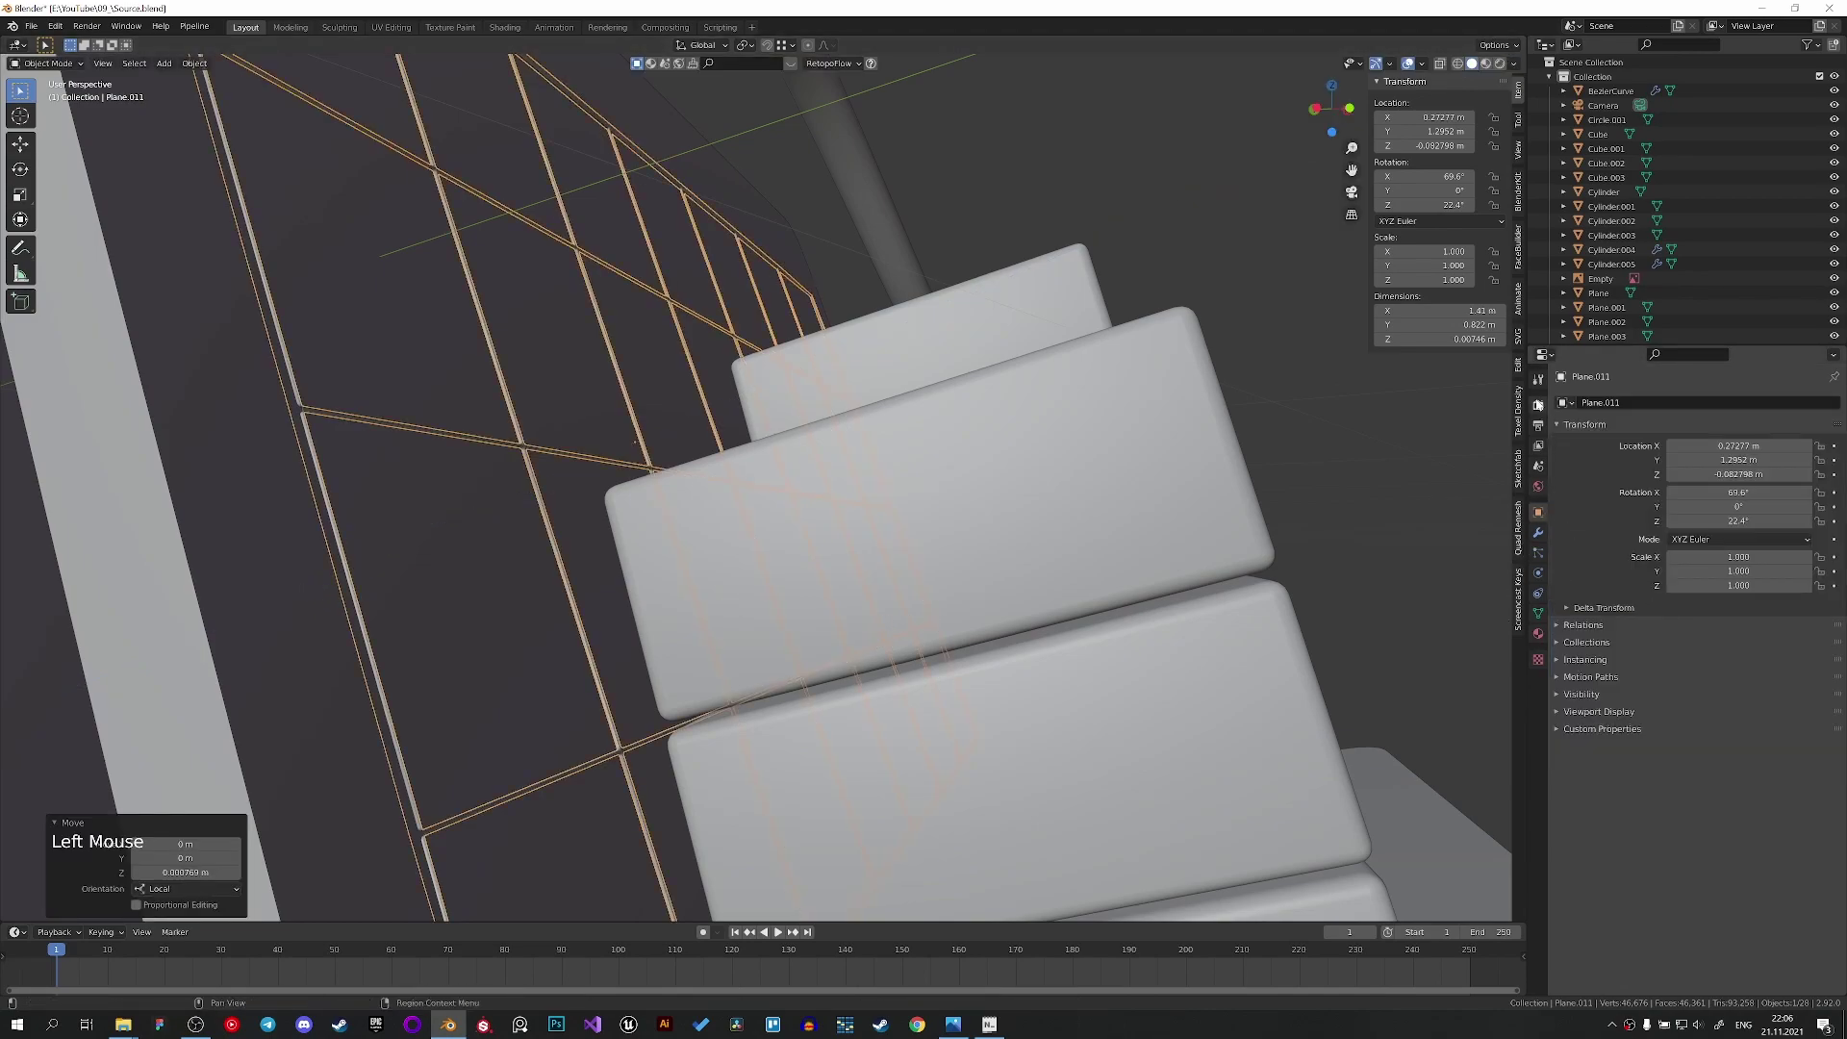
left_click(1540, 410)
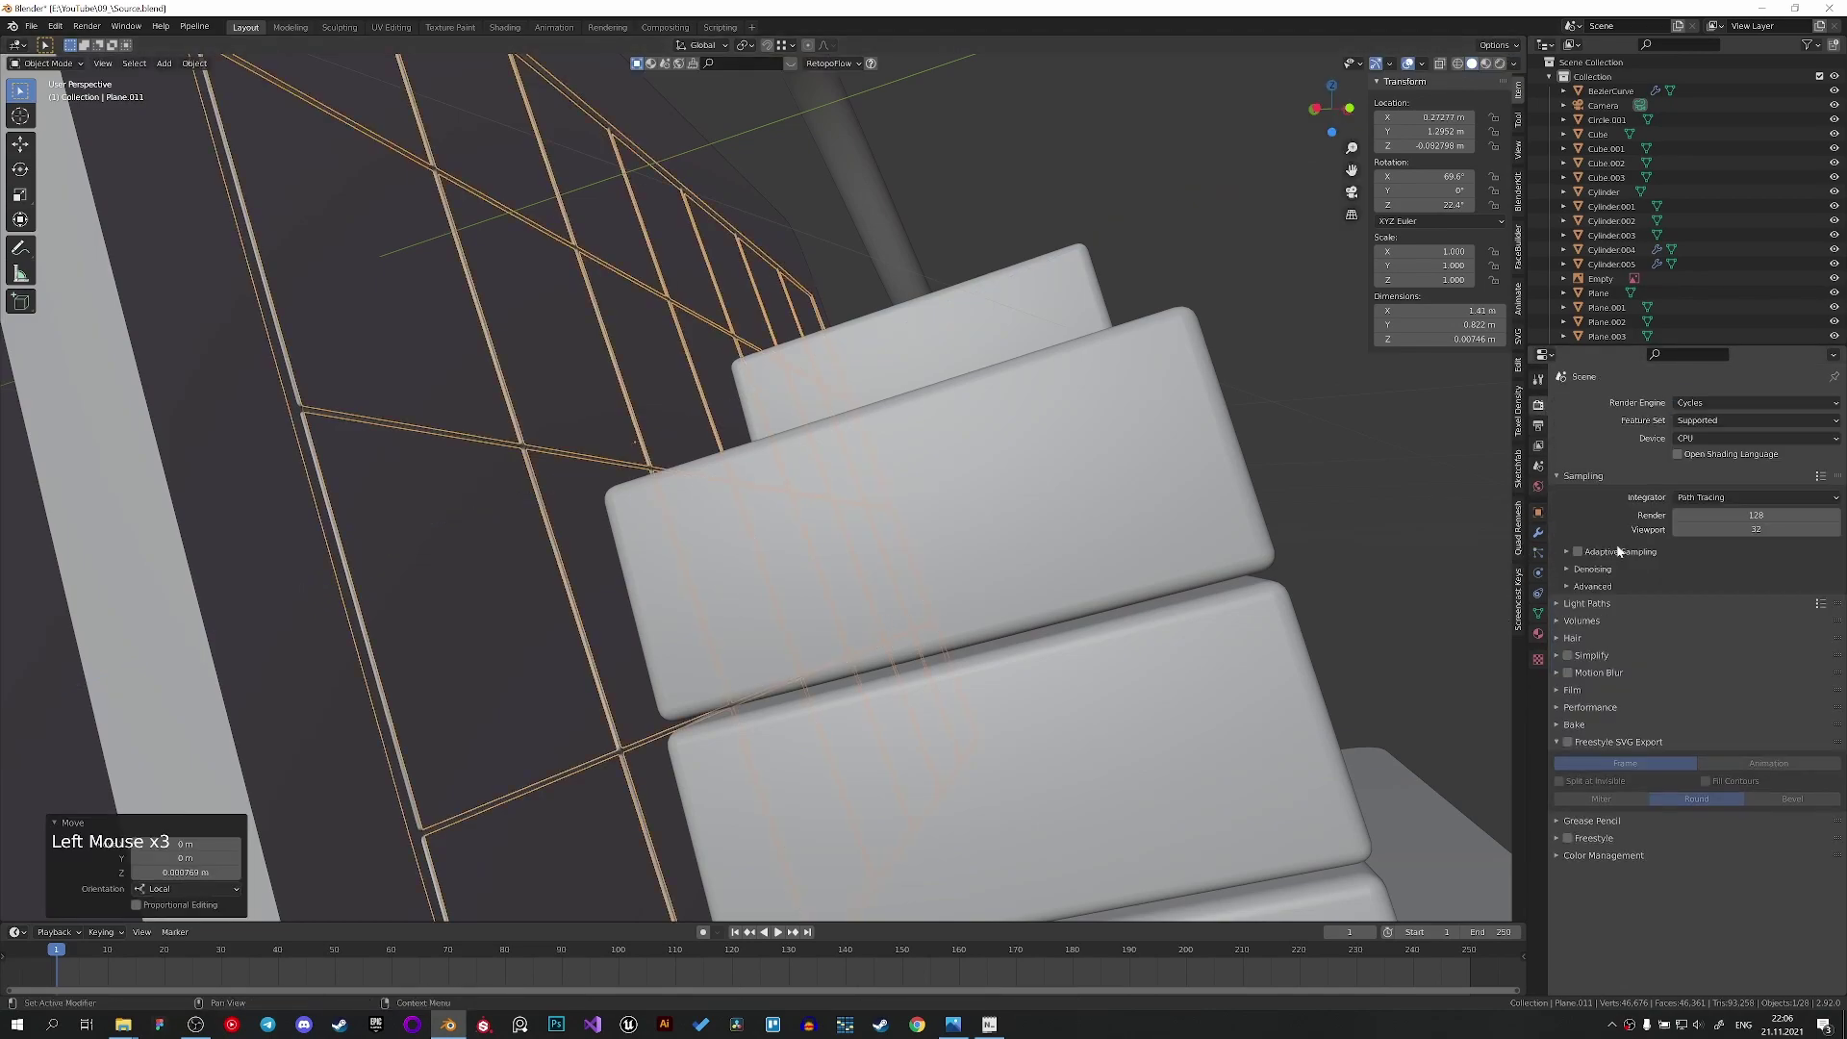
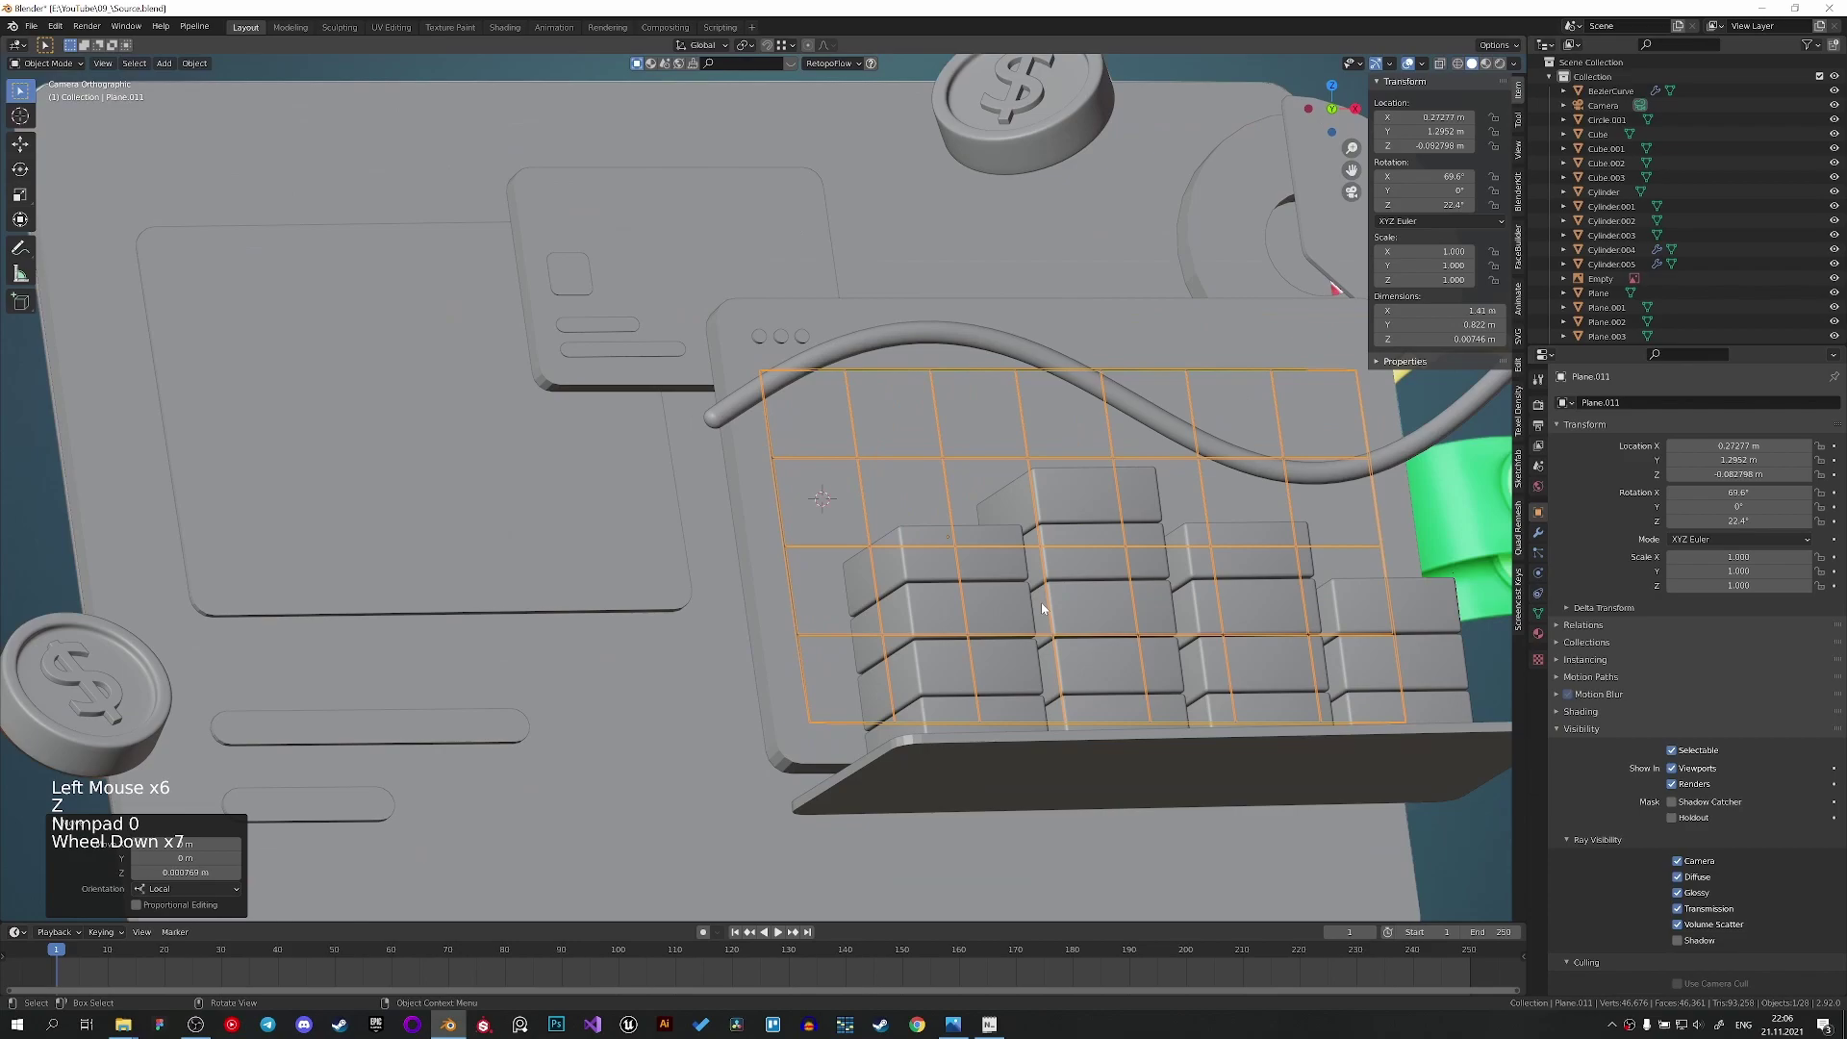
middle_click(973, 611)
left_click(951, 591)
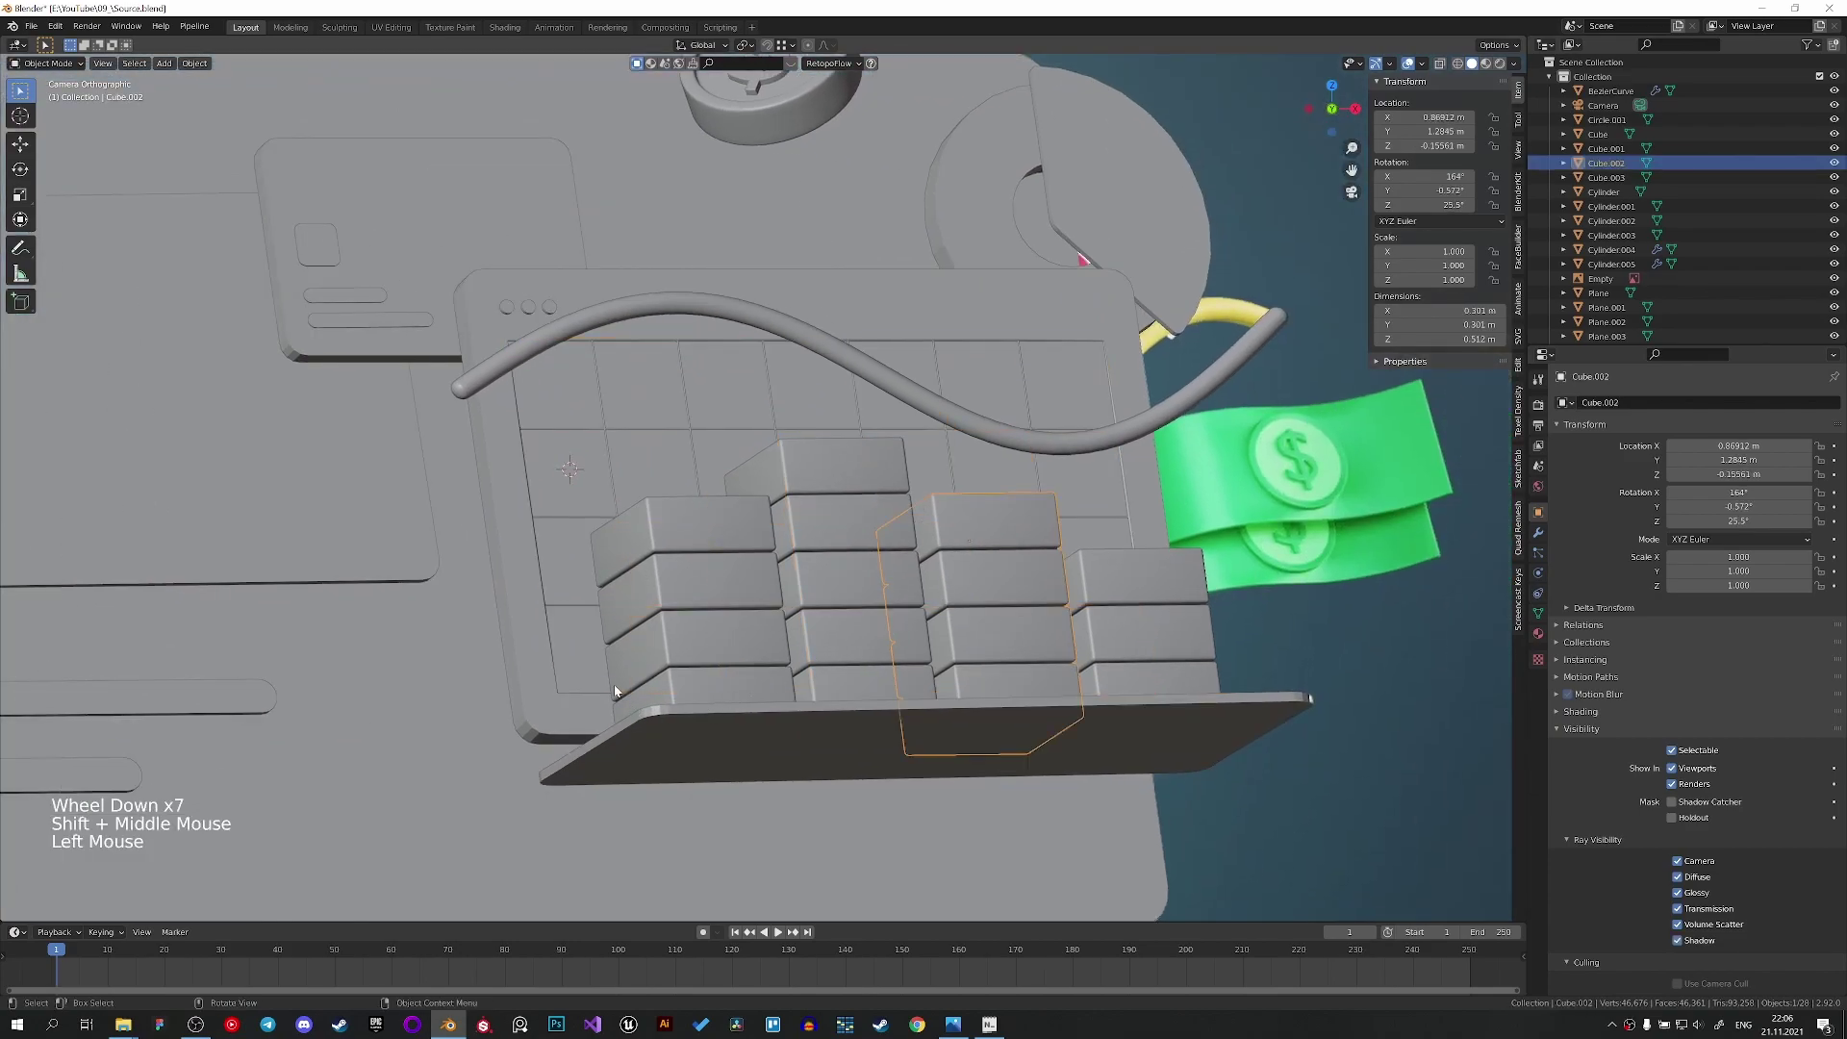
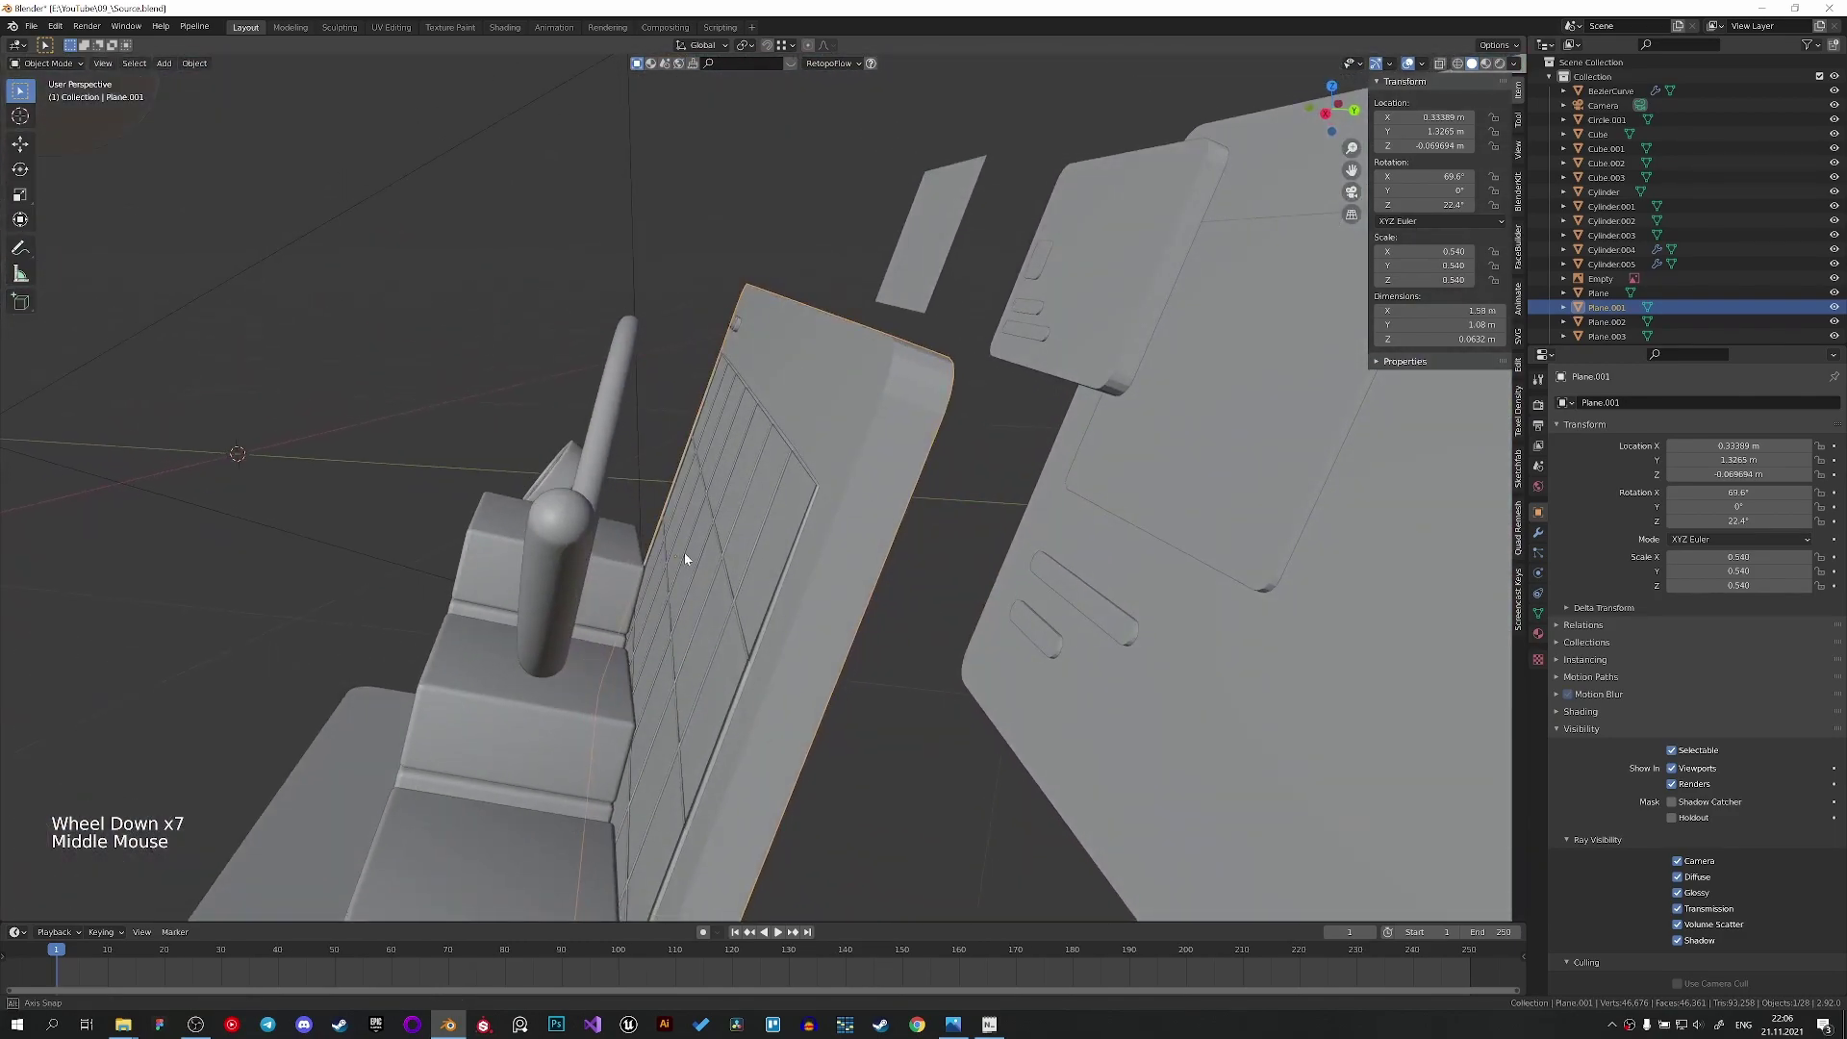
middle_click(689, 545)
left_click(746, 549)
scroll("up", 3)
scroll("down", 3)
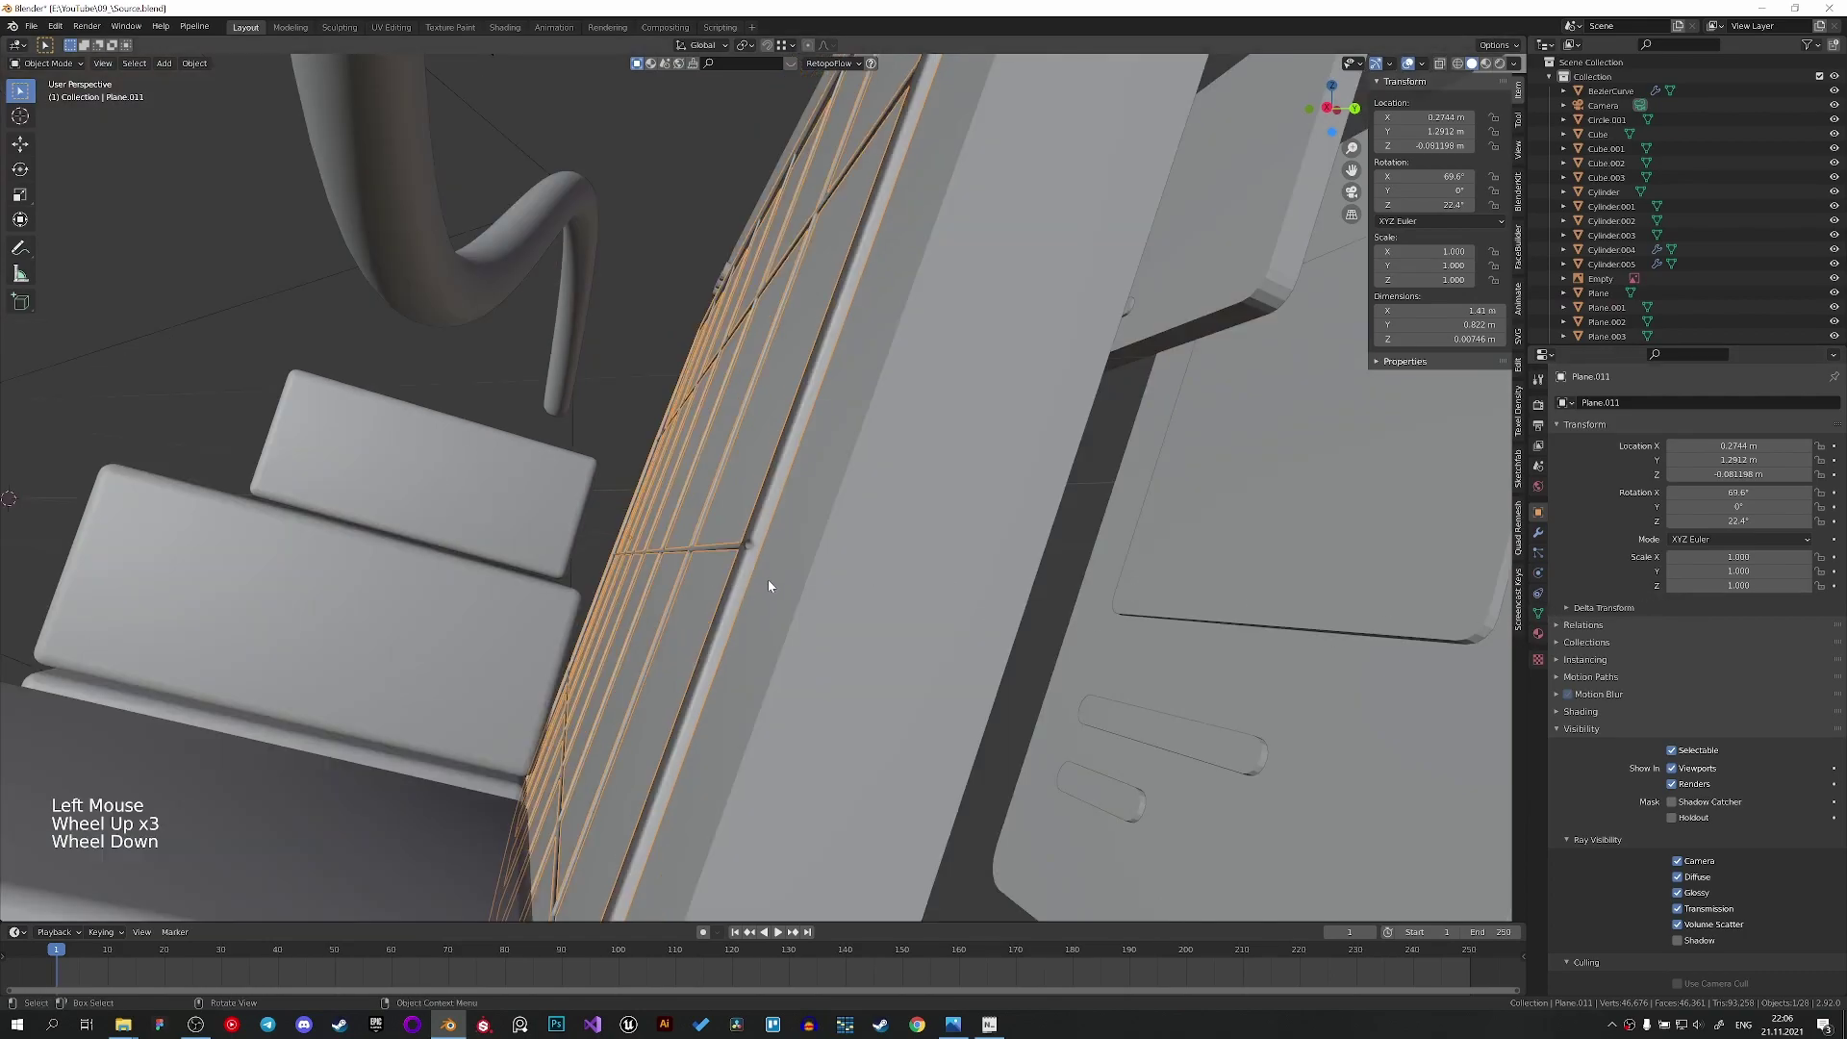
Lower the grid along Z onto the card surface in camera view and save the file.
middle_click(882, 603)
key("KP_0")
scroll("down", 3)
key("ctrl+s")
left_click(1144, 601)
middle_click(1153, 536)
scroll("up", 3)
key("ctrl+s")
middle_click(967, 374)
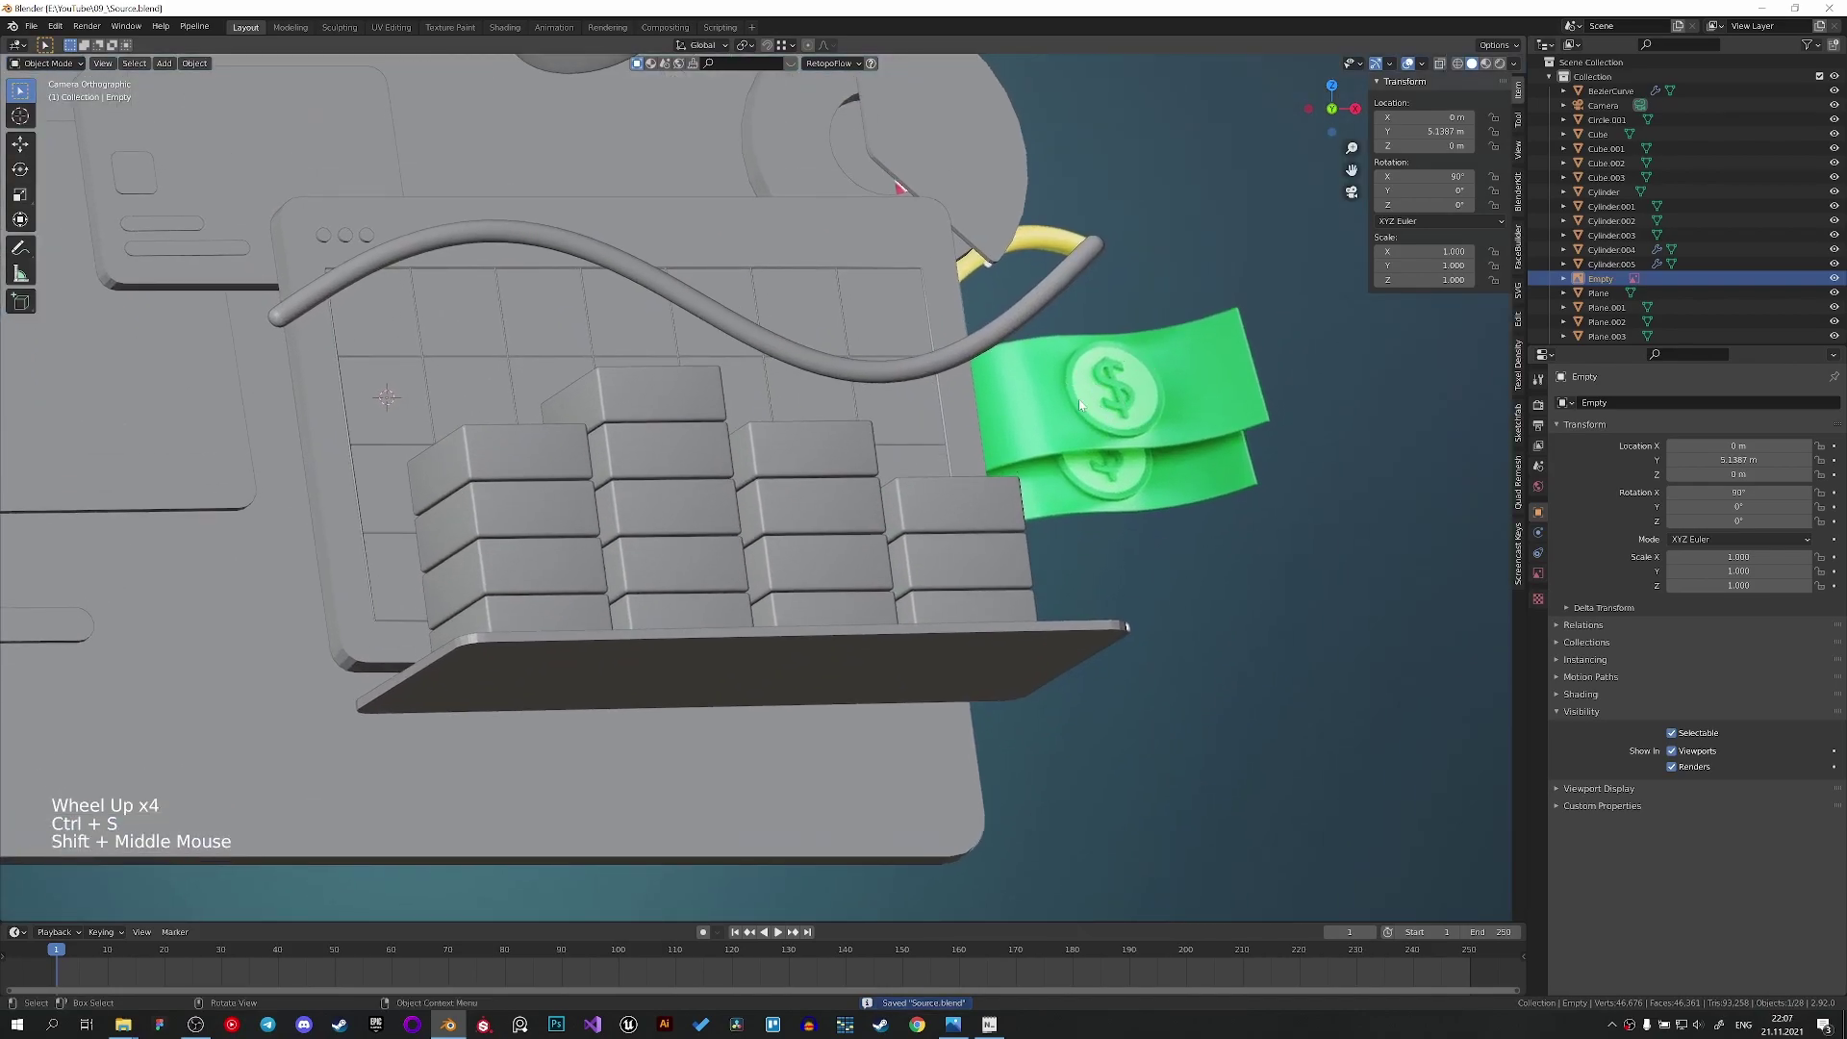
Add a new plane, stretch it wide along X and apply its scale.
scroll("down", 3)
middle_click(992, 491)
scroll("down", 3)
key("shift+a")
middle_click(968, 653)
scroll("down", 3)
key("s")
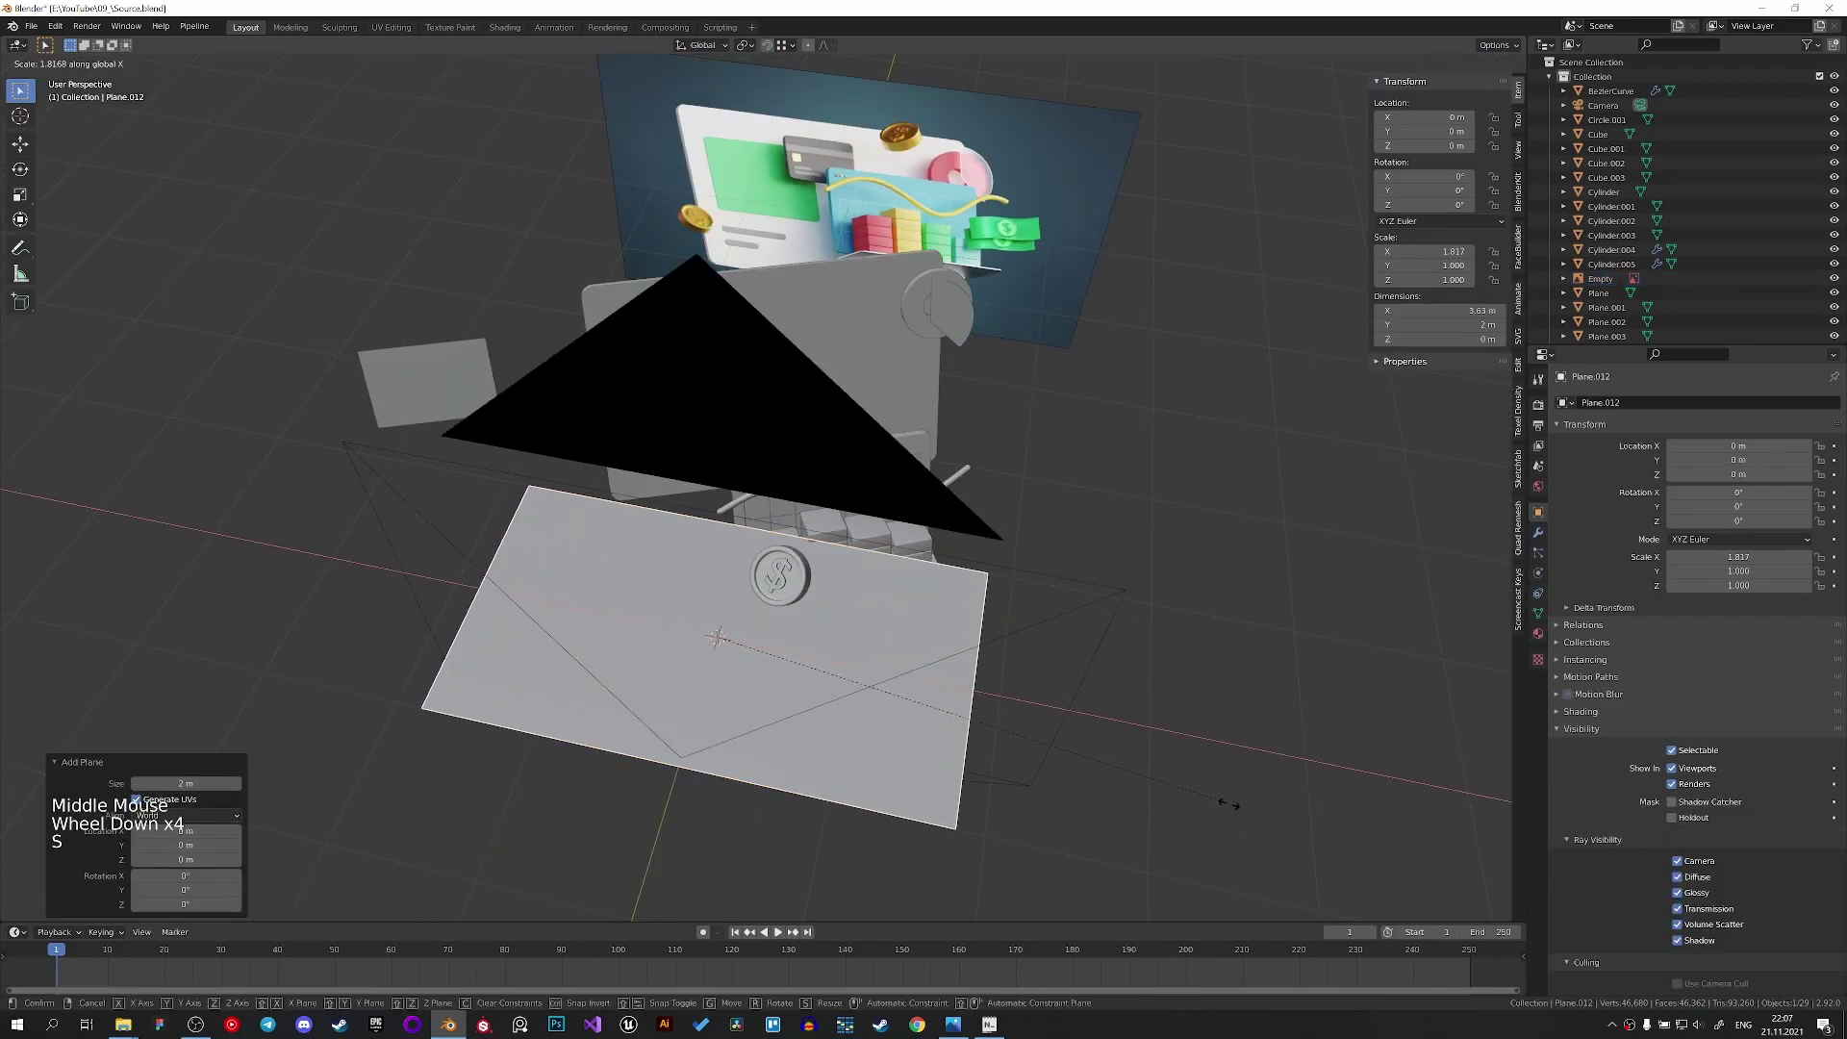
middle_click(1003, 699)
key("ctrl+a")
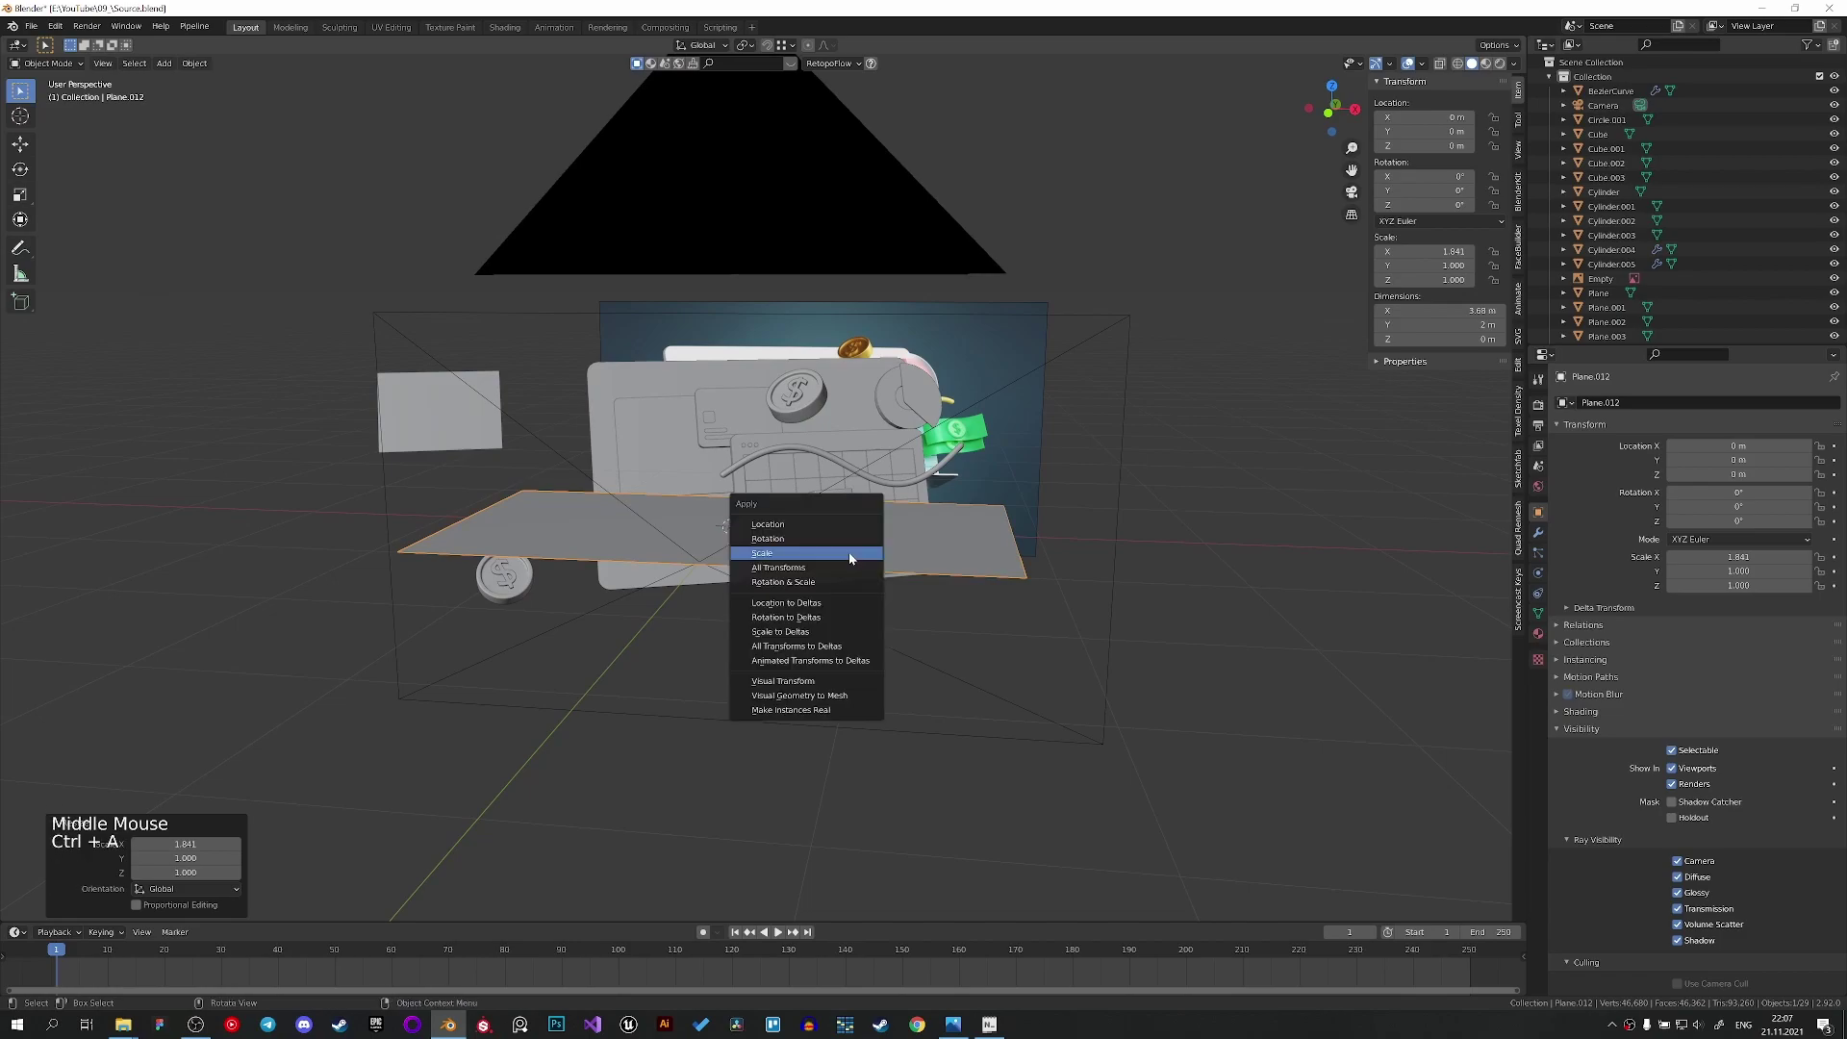
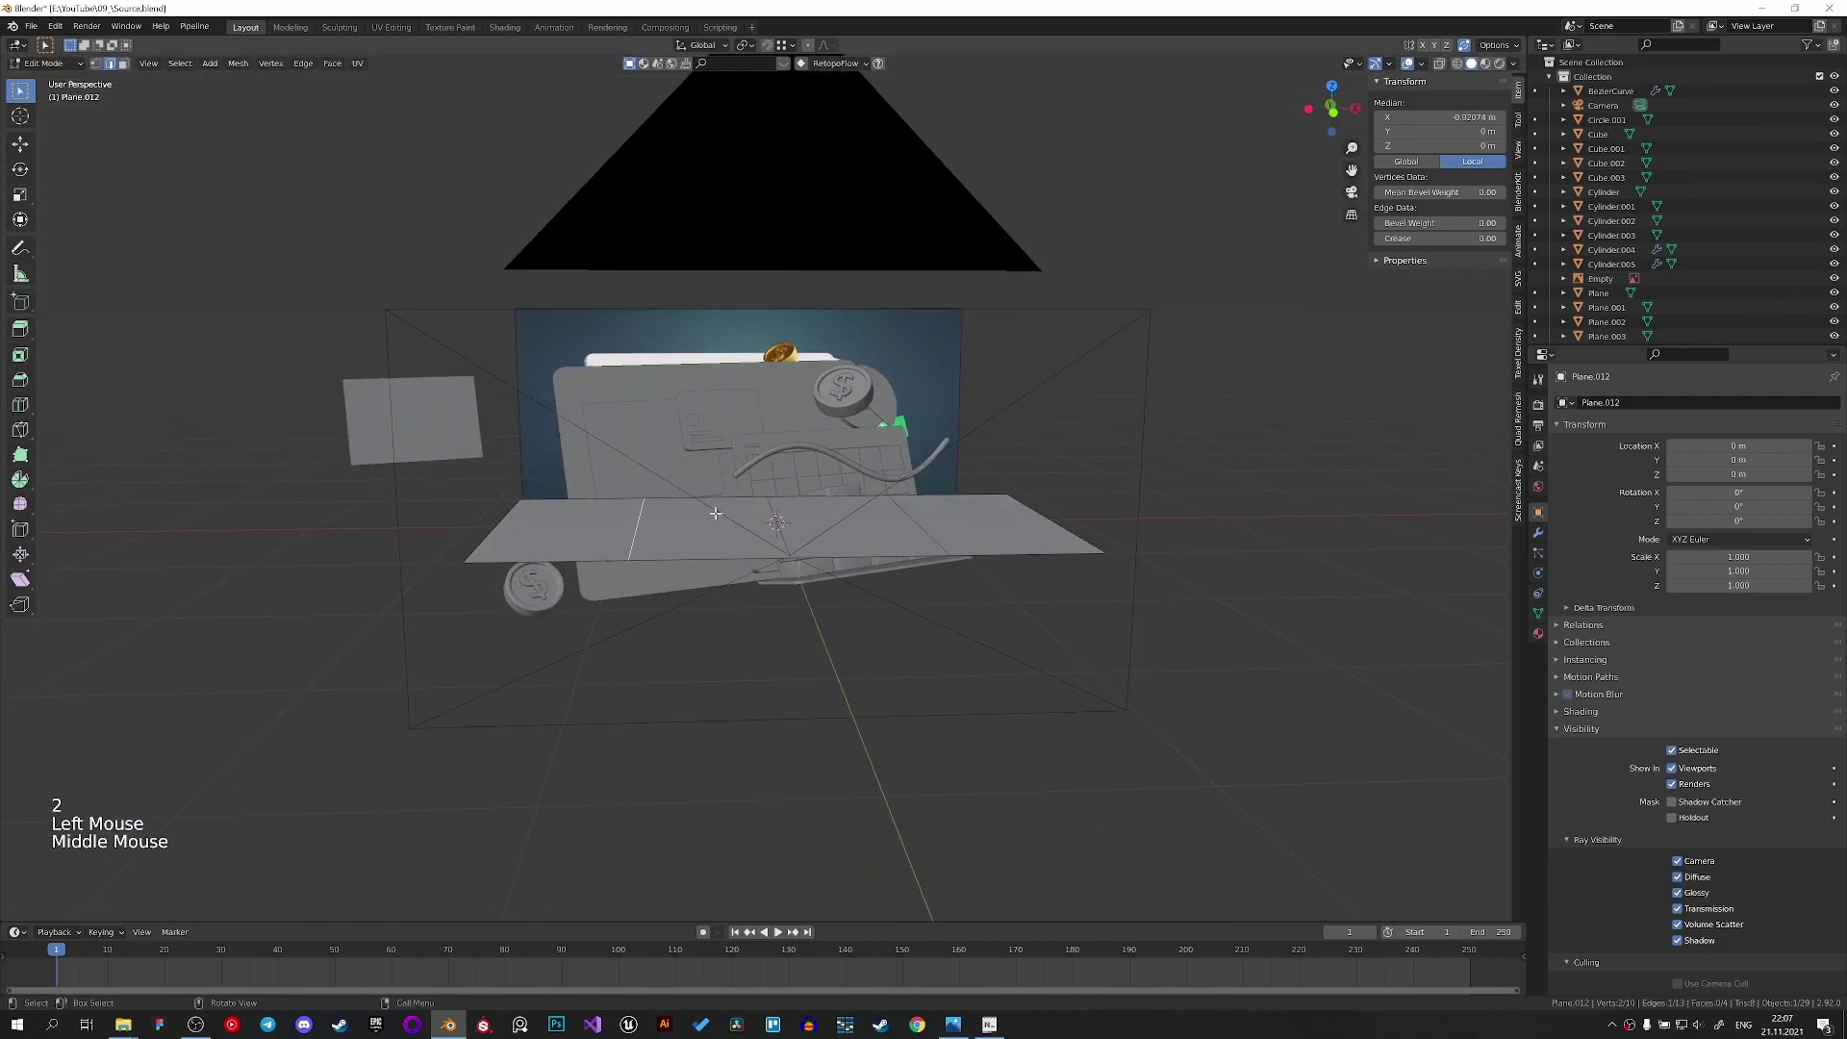
In front view, isolate the plane and move edges up and down to fold it into a zigzag strip.
key("KP_3")
key("KP_1")
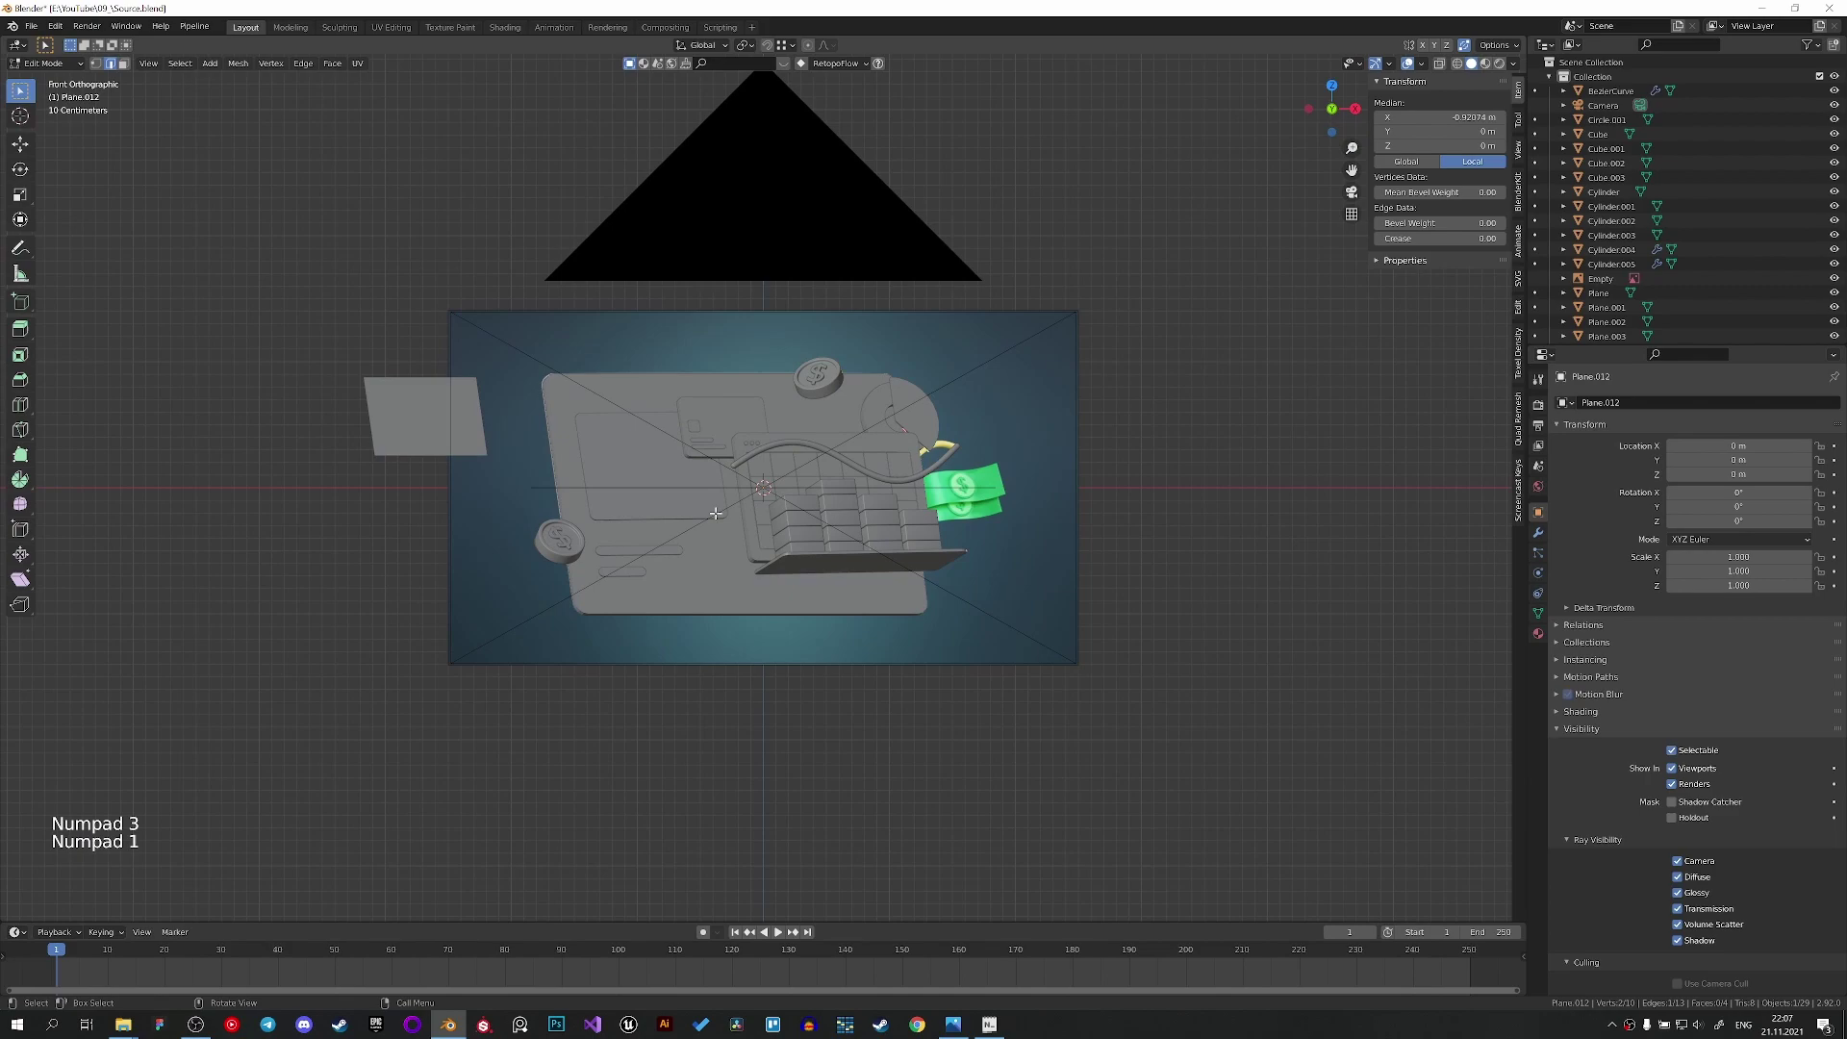
key("/")
key("/")
key("/")
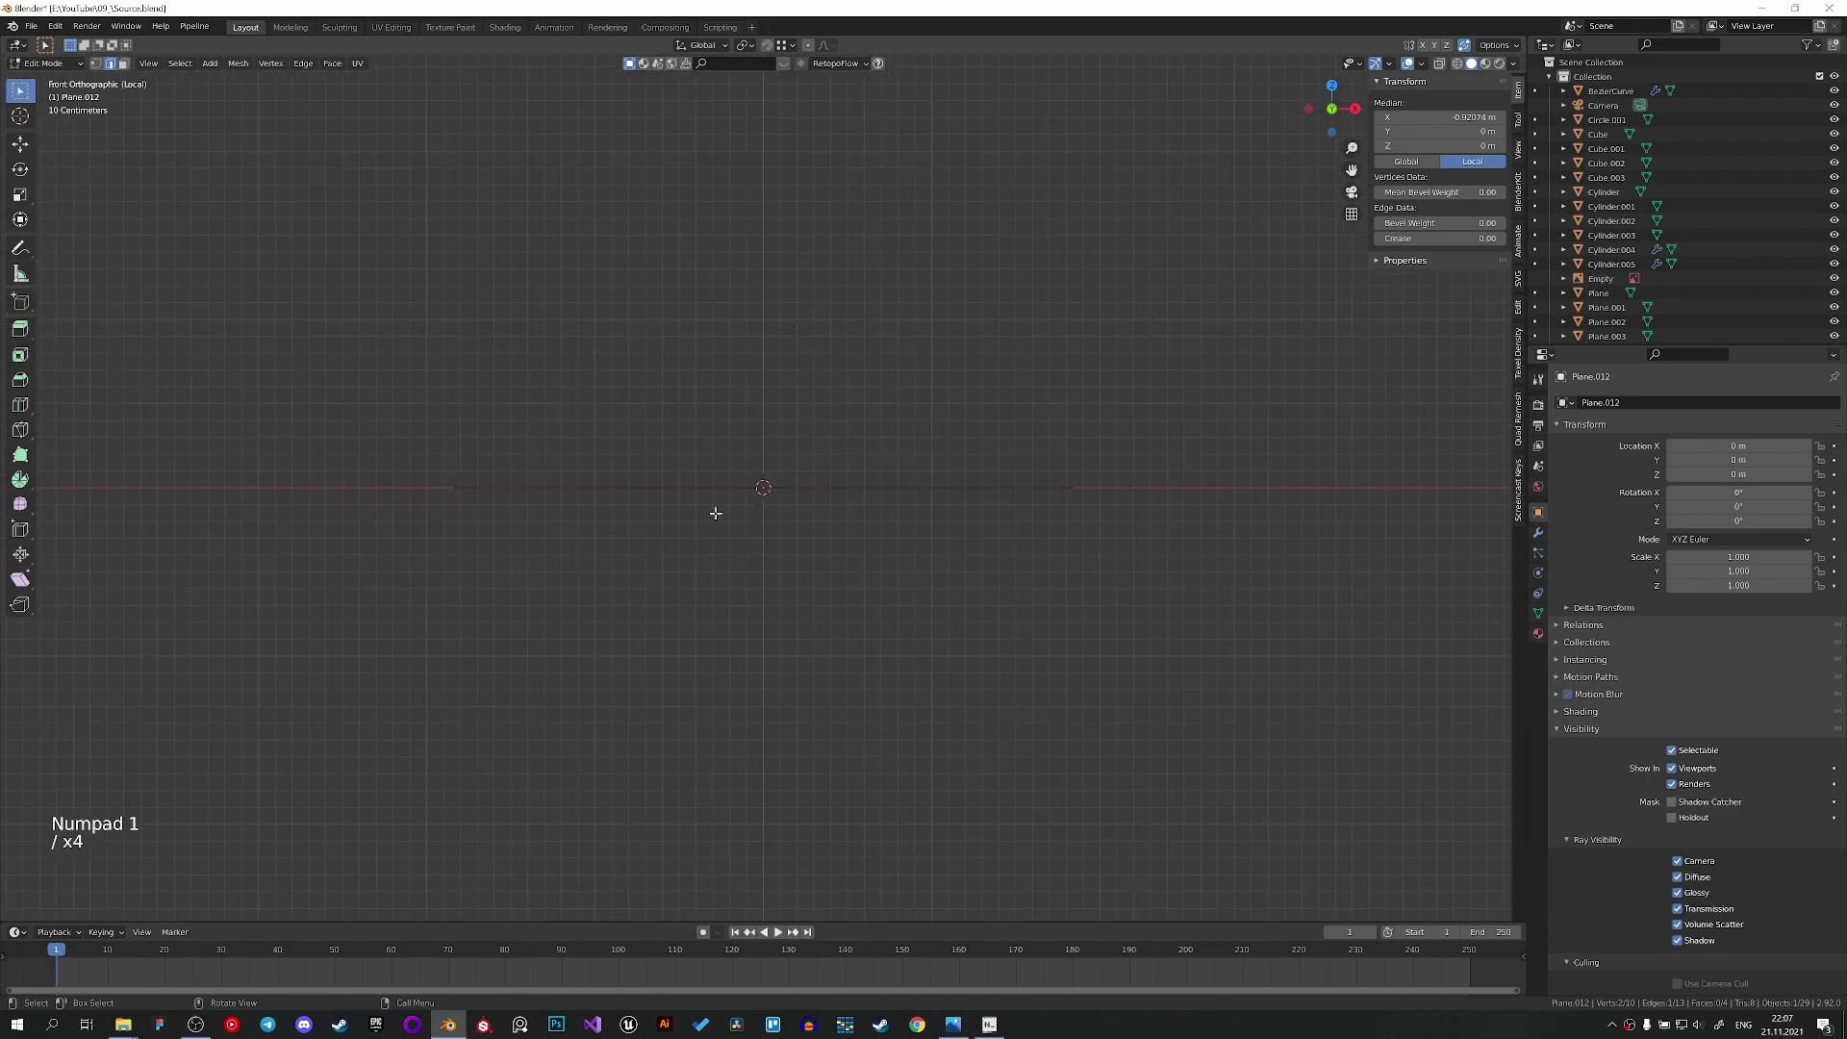
key("g")
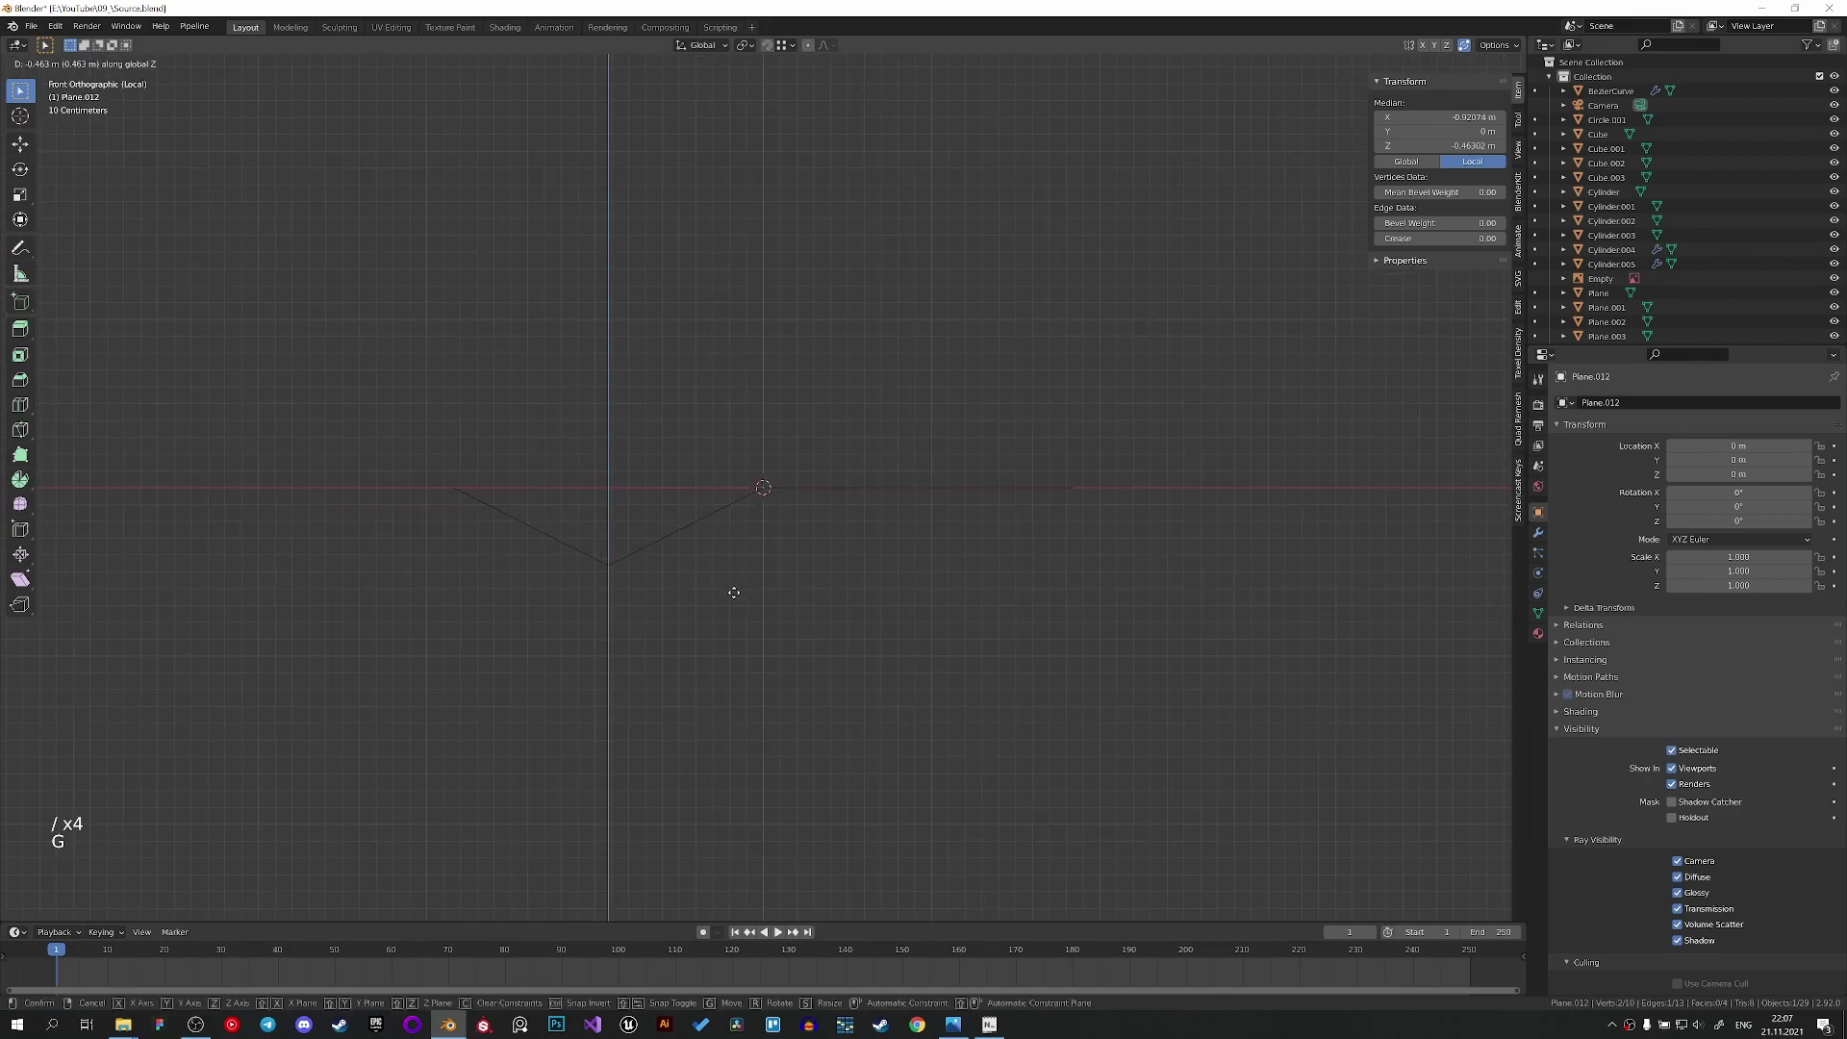
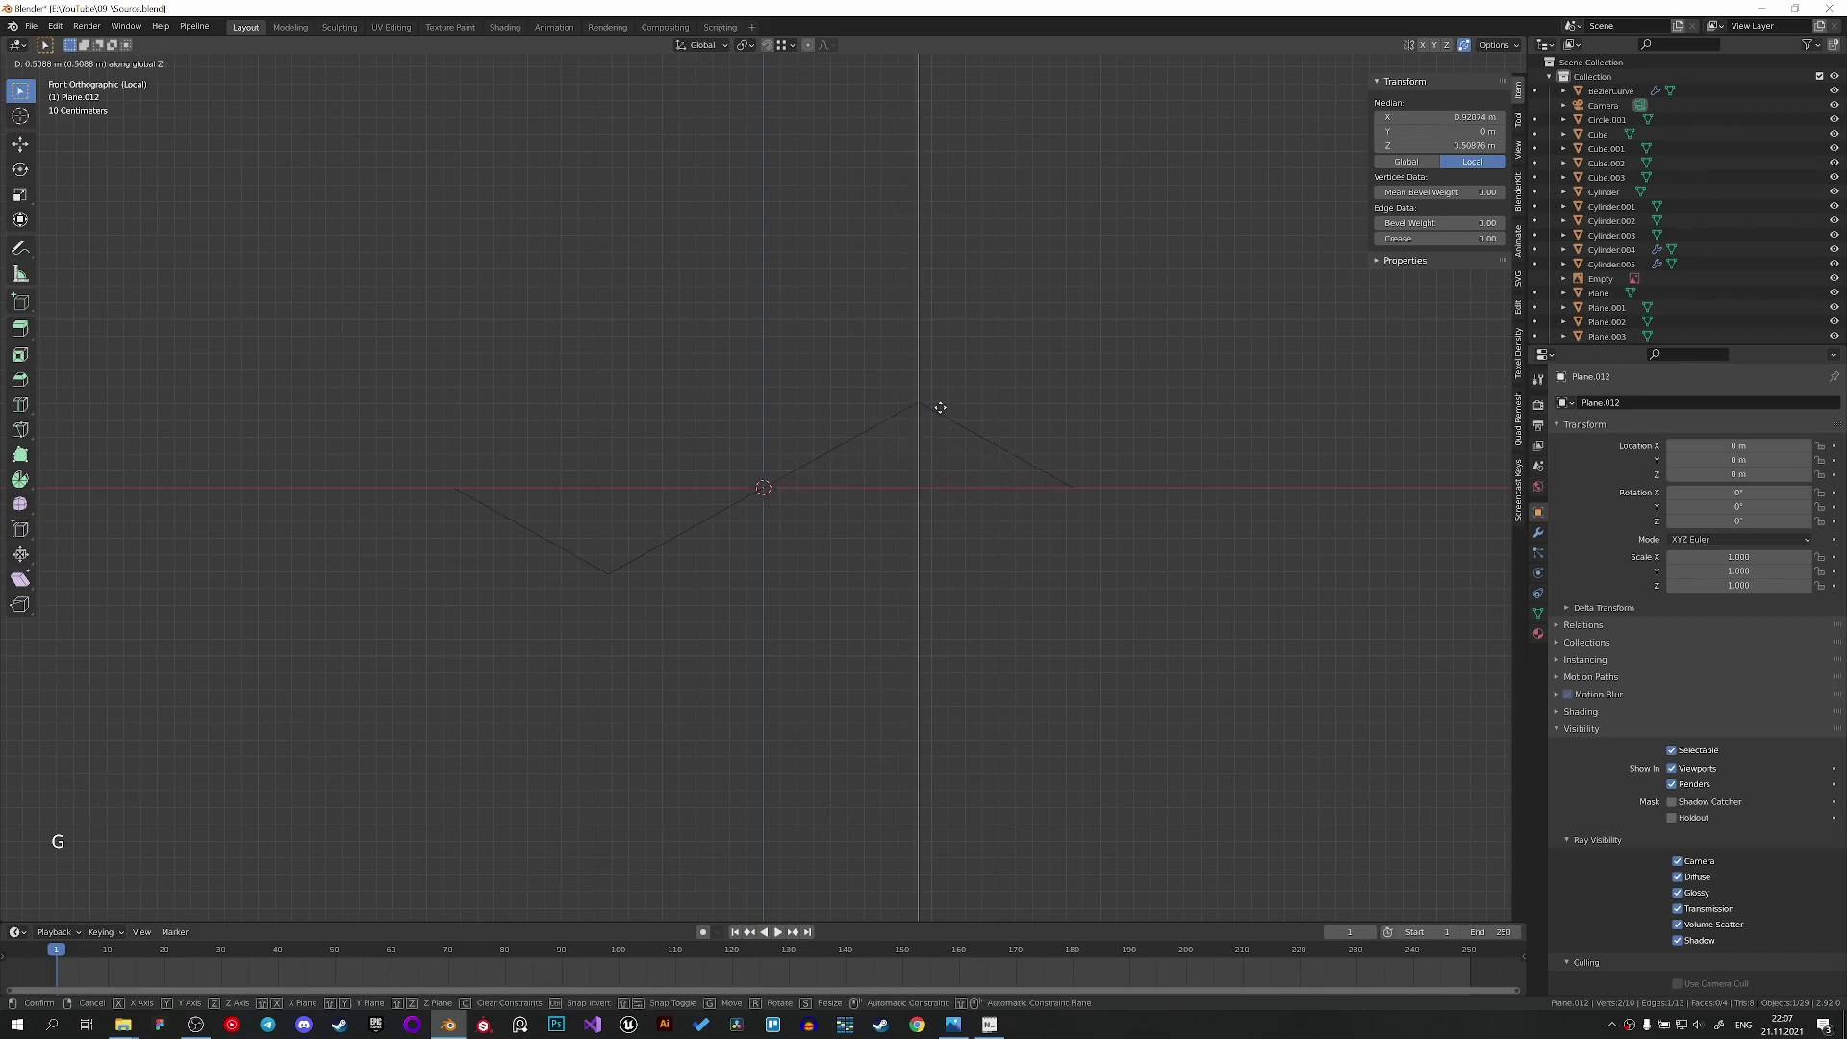
key("Tab")
middle_click(893, 498)
scroll("down", 3)
left_click(1547, 537)
Back in Object Mode, bring up the Add Modifier list for the folded plane.
scroll("down", 3)
scroll("up", 3)
double_click(1624, 415)
scroll("up", 3)
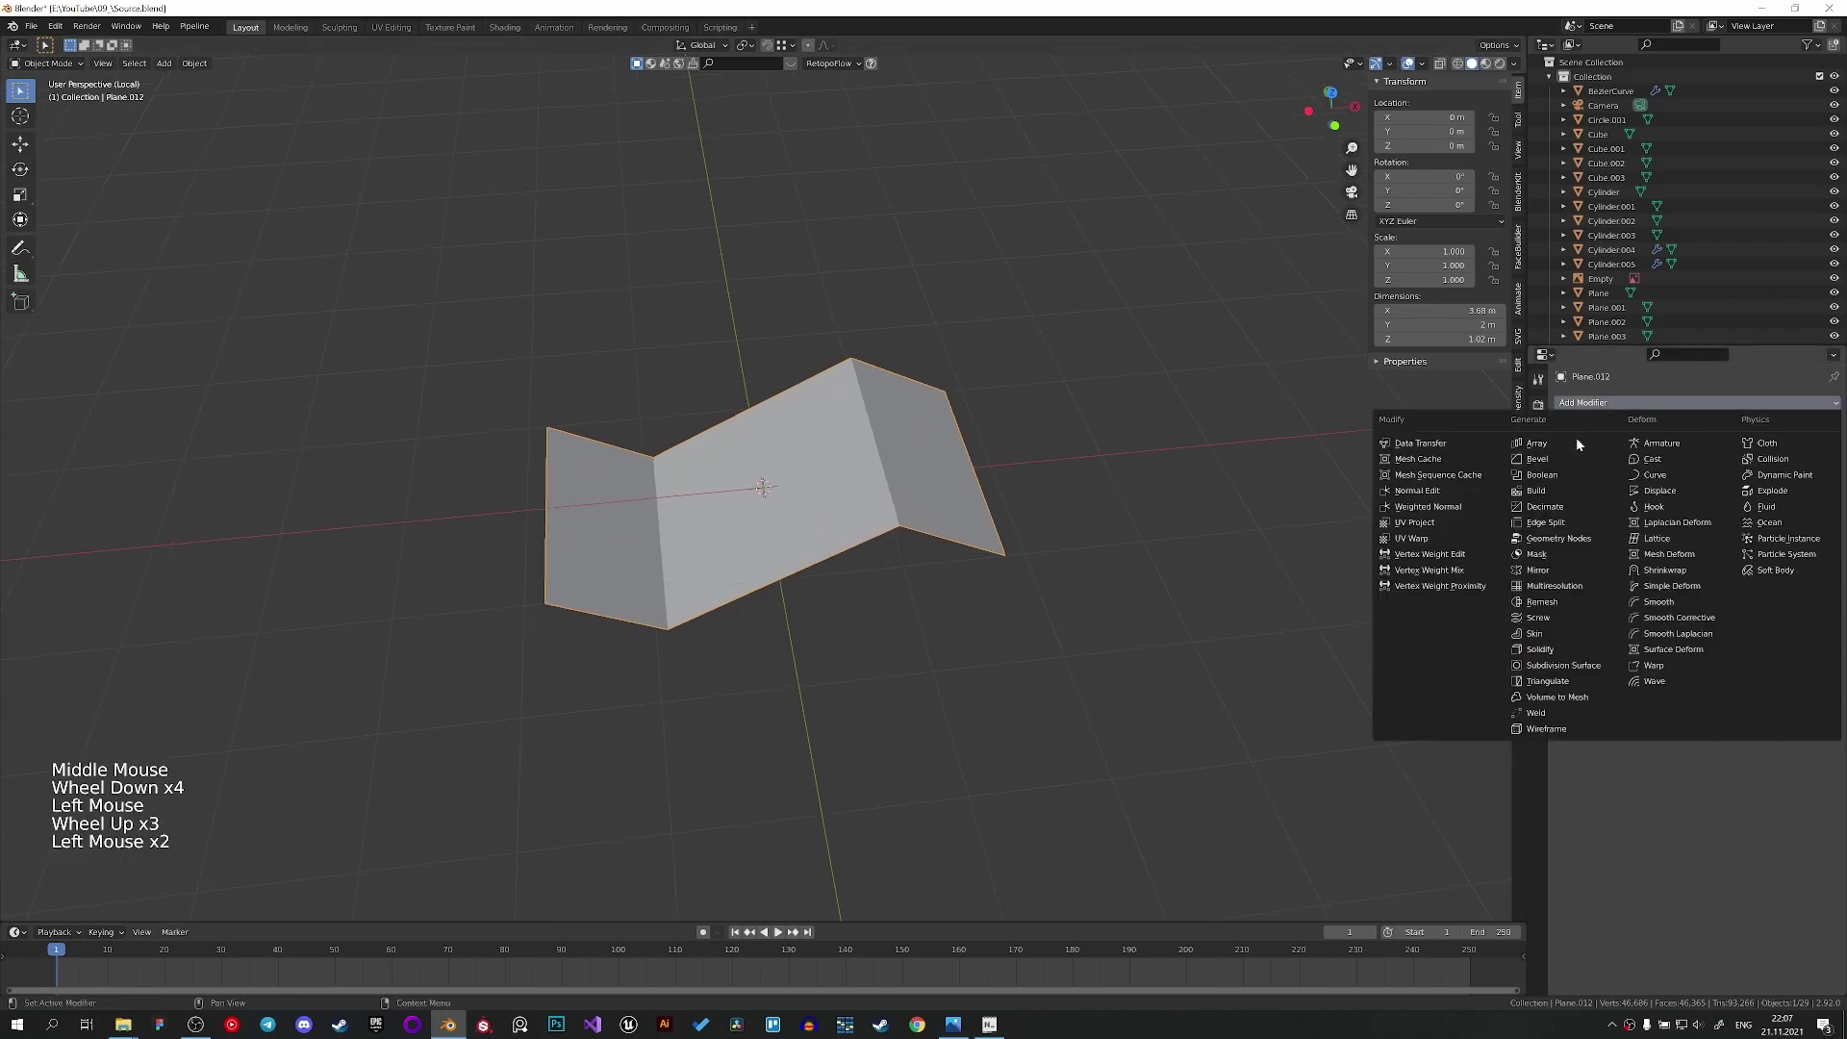
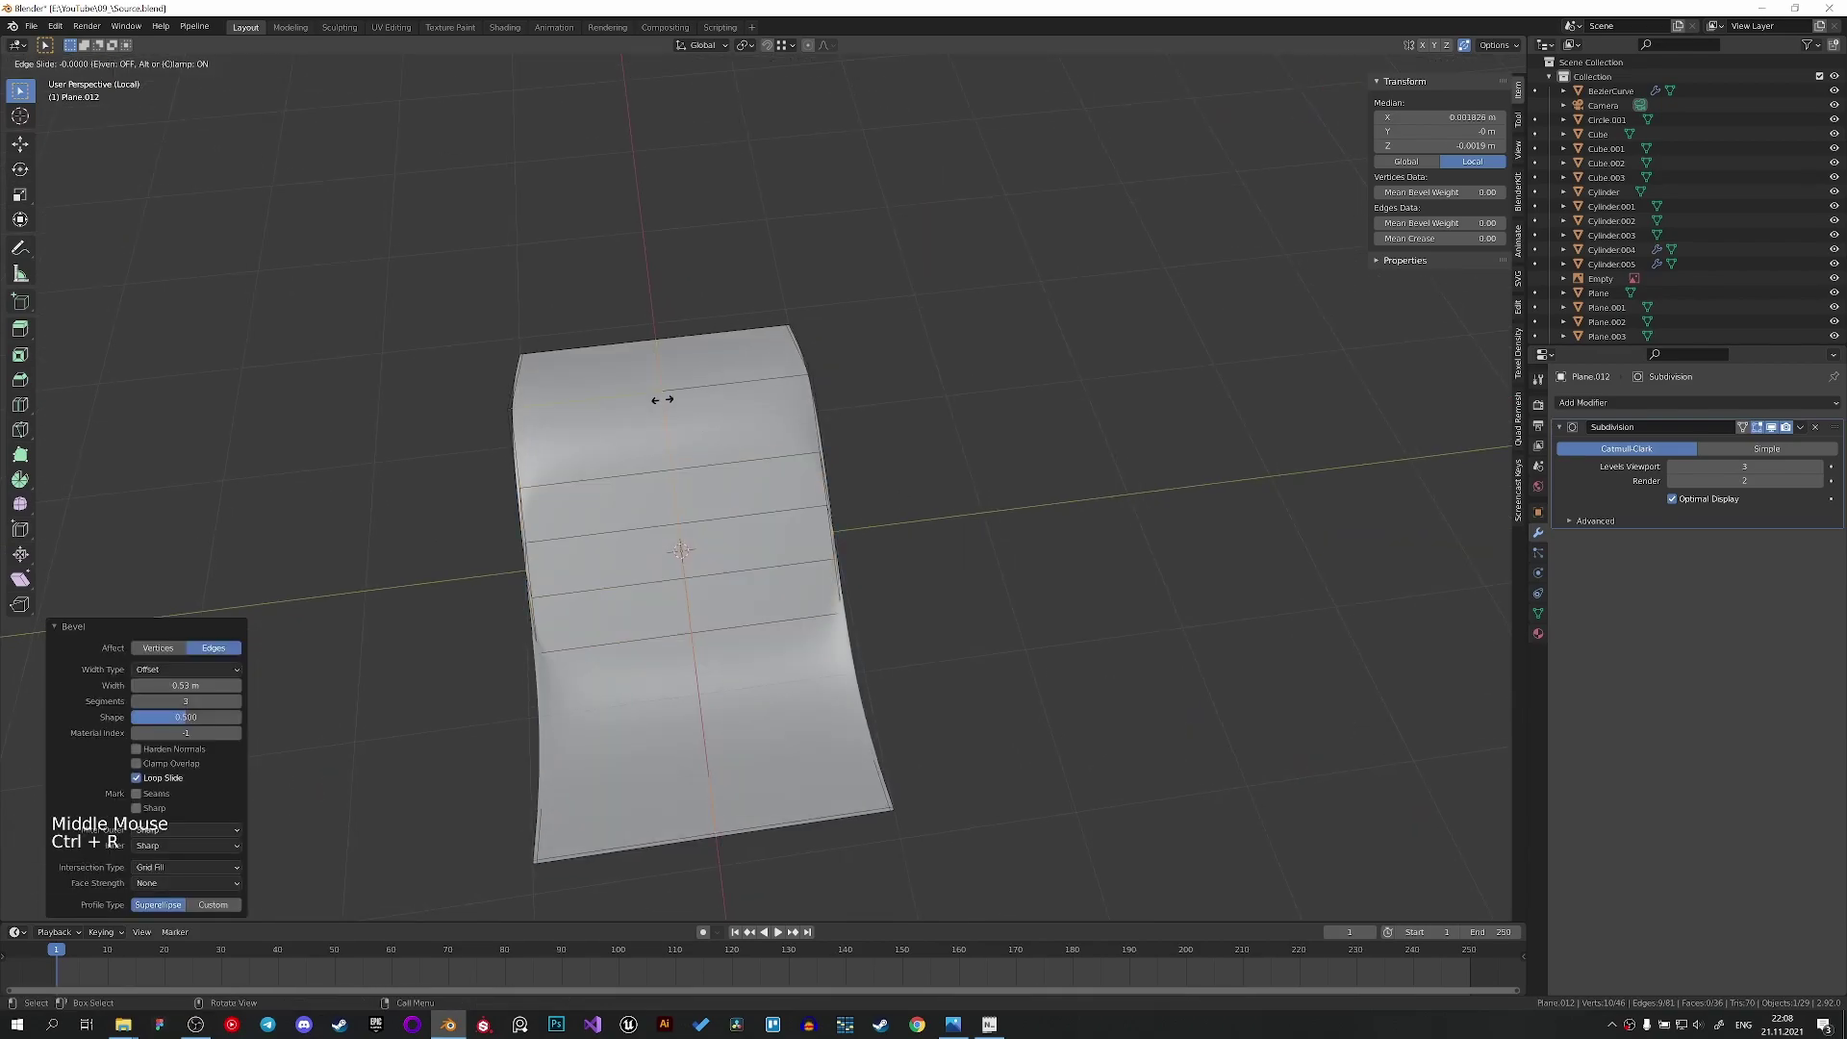
Bevel supporting loops around the fold edges and return to Object Mode to see the smooth wavy sheet.
key("ctrl+b")
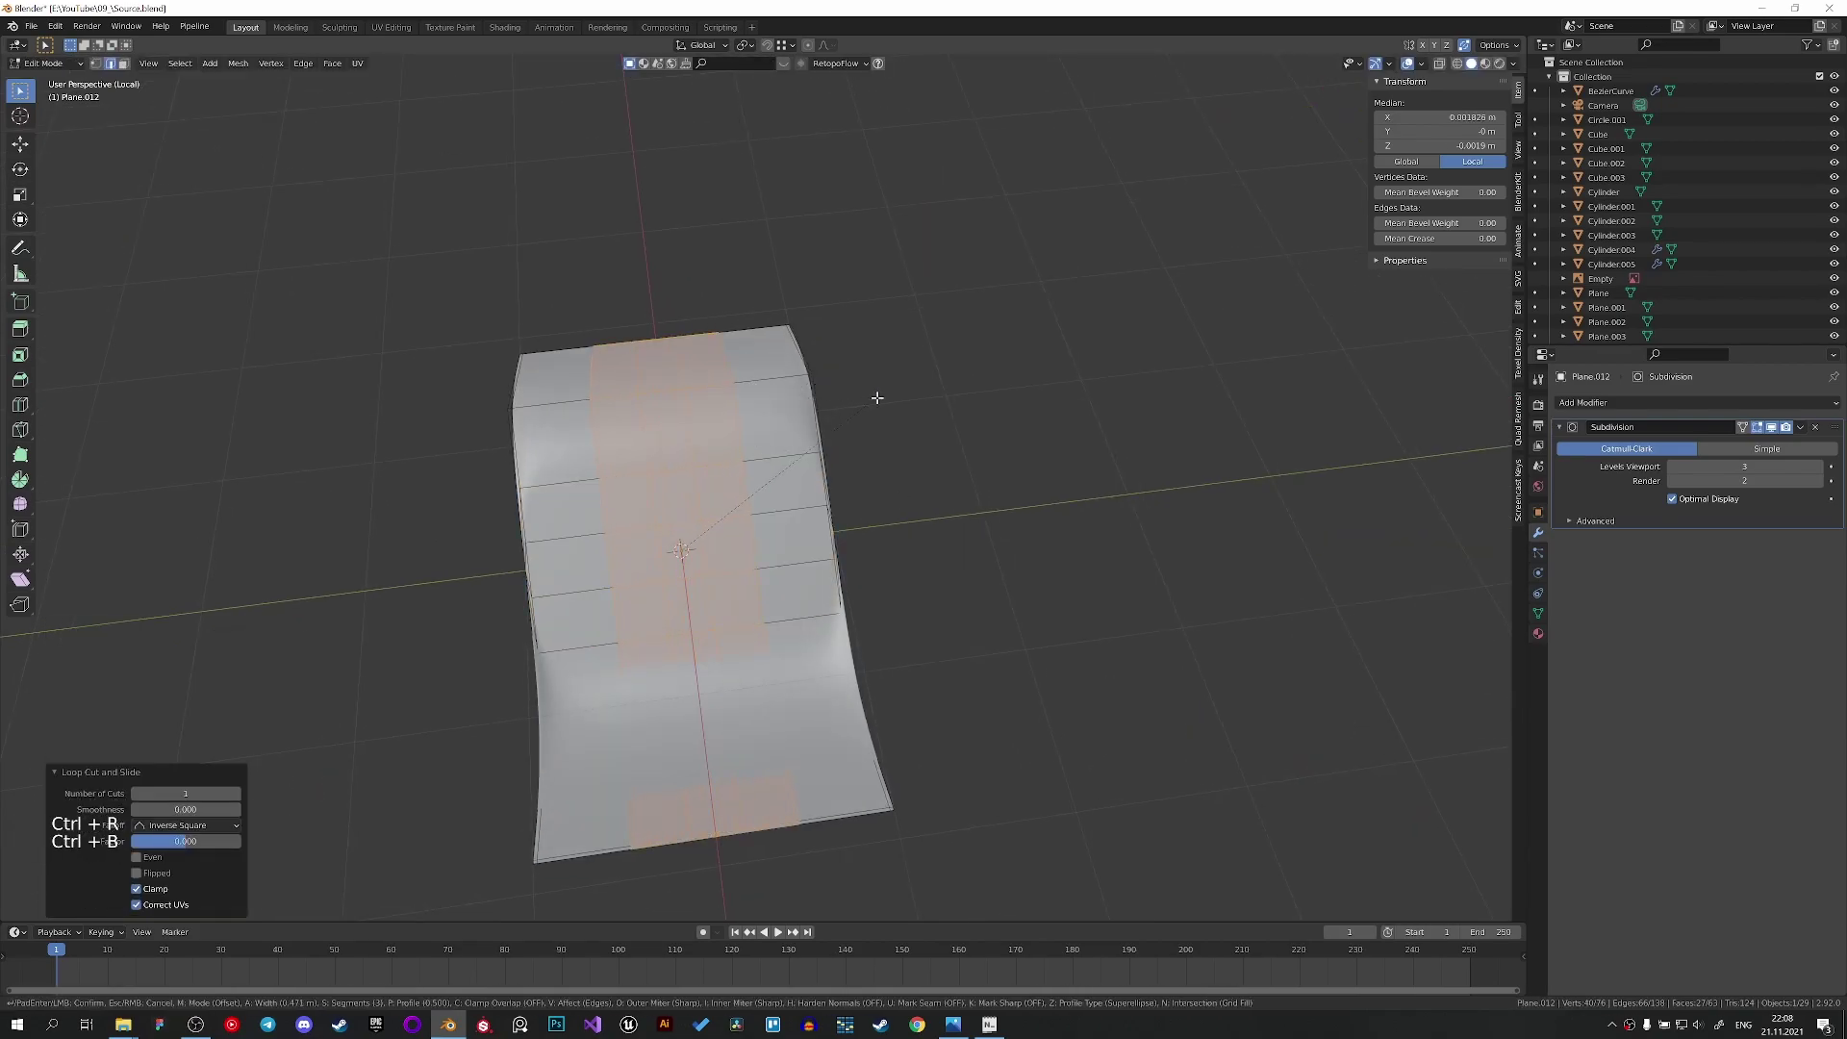
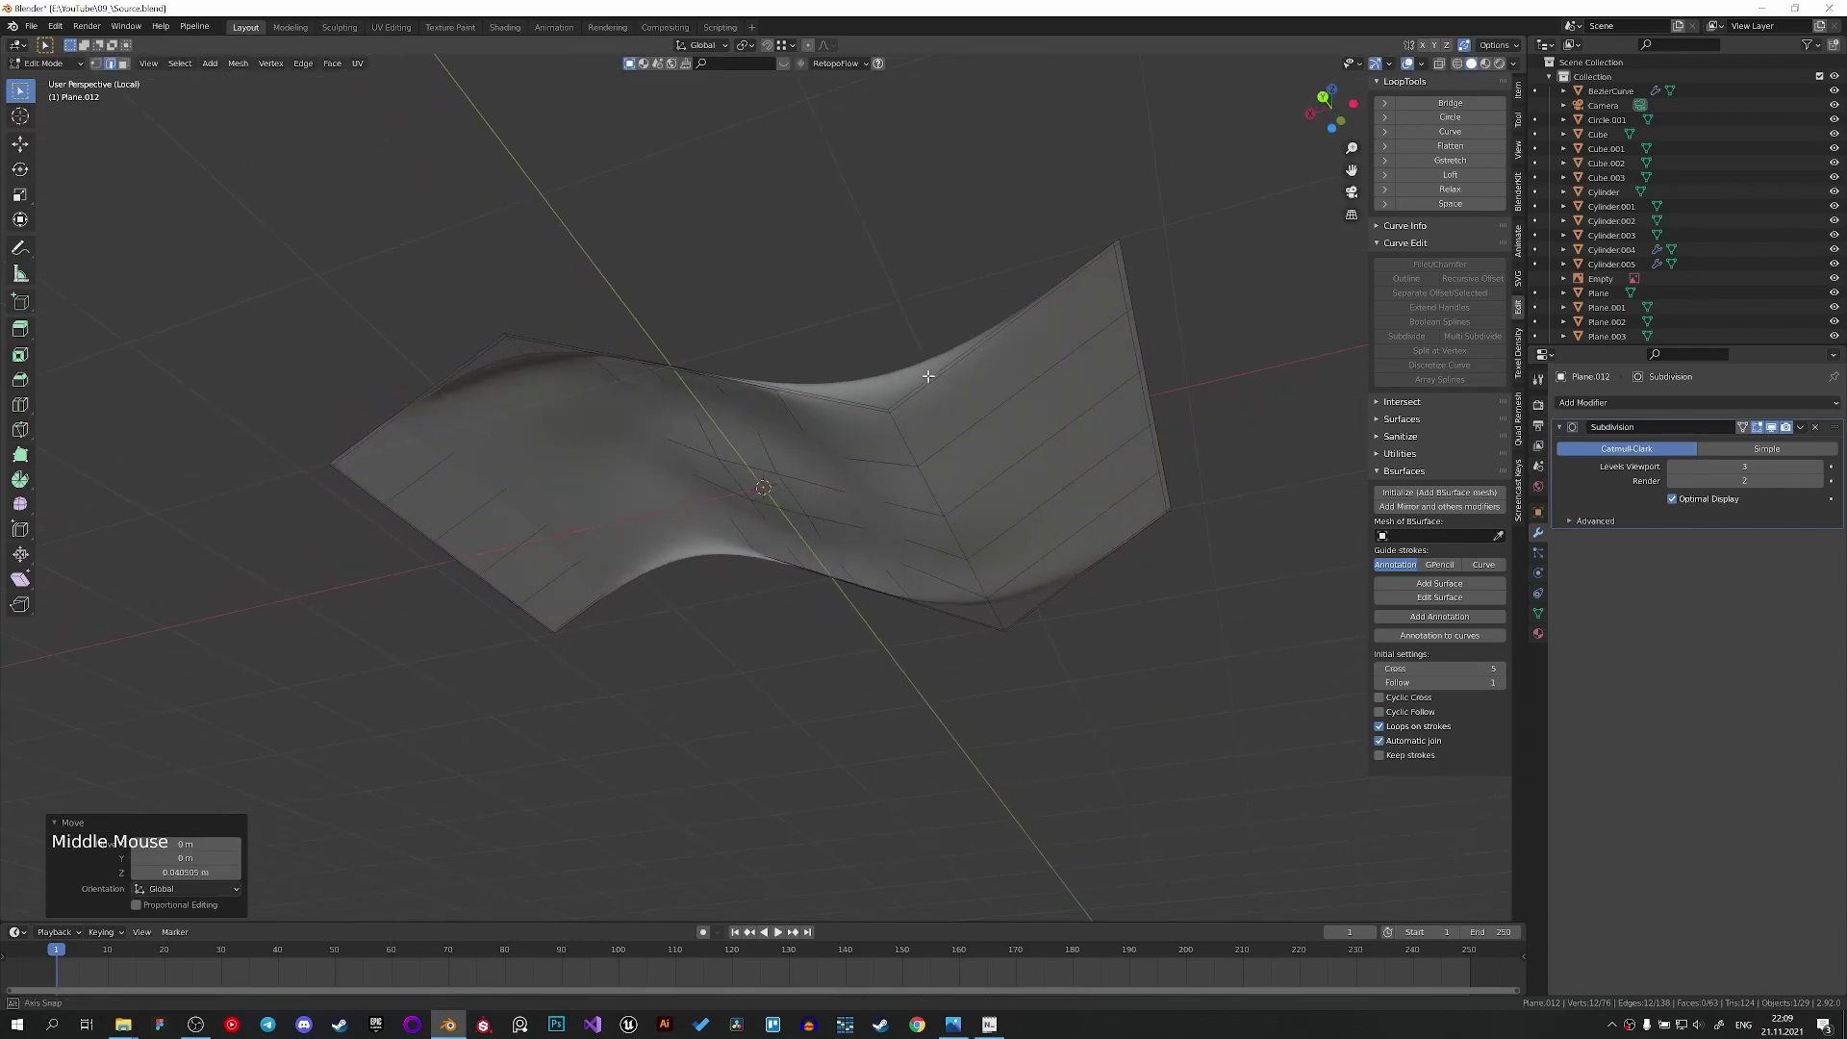
key("Tab")
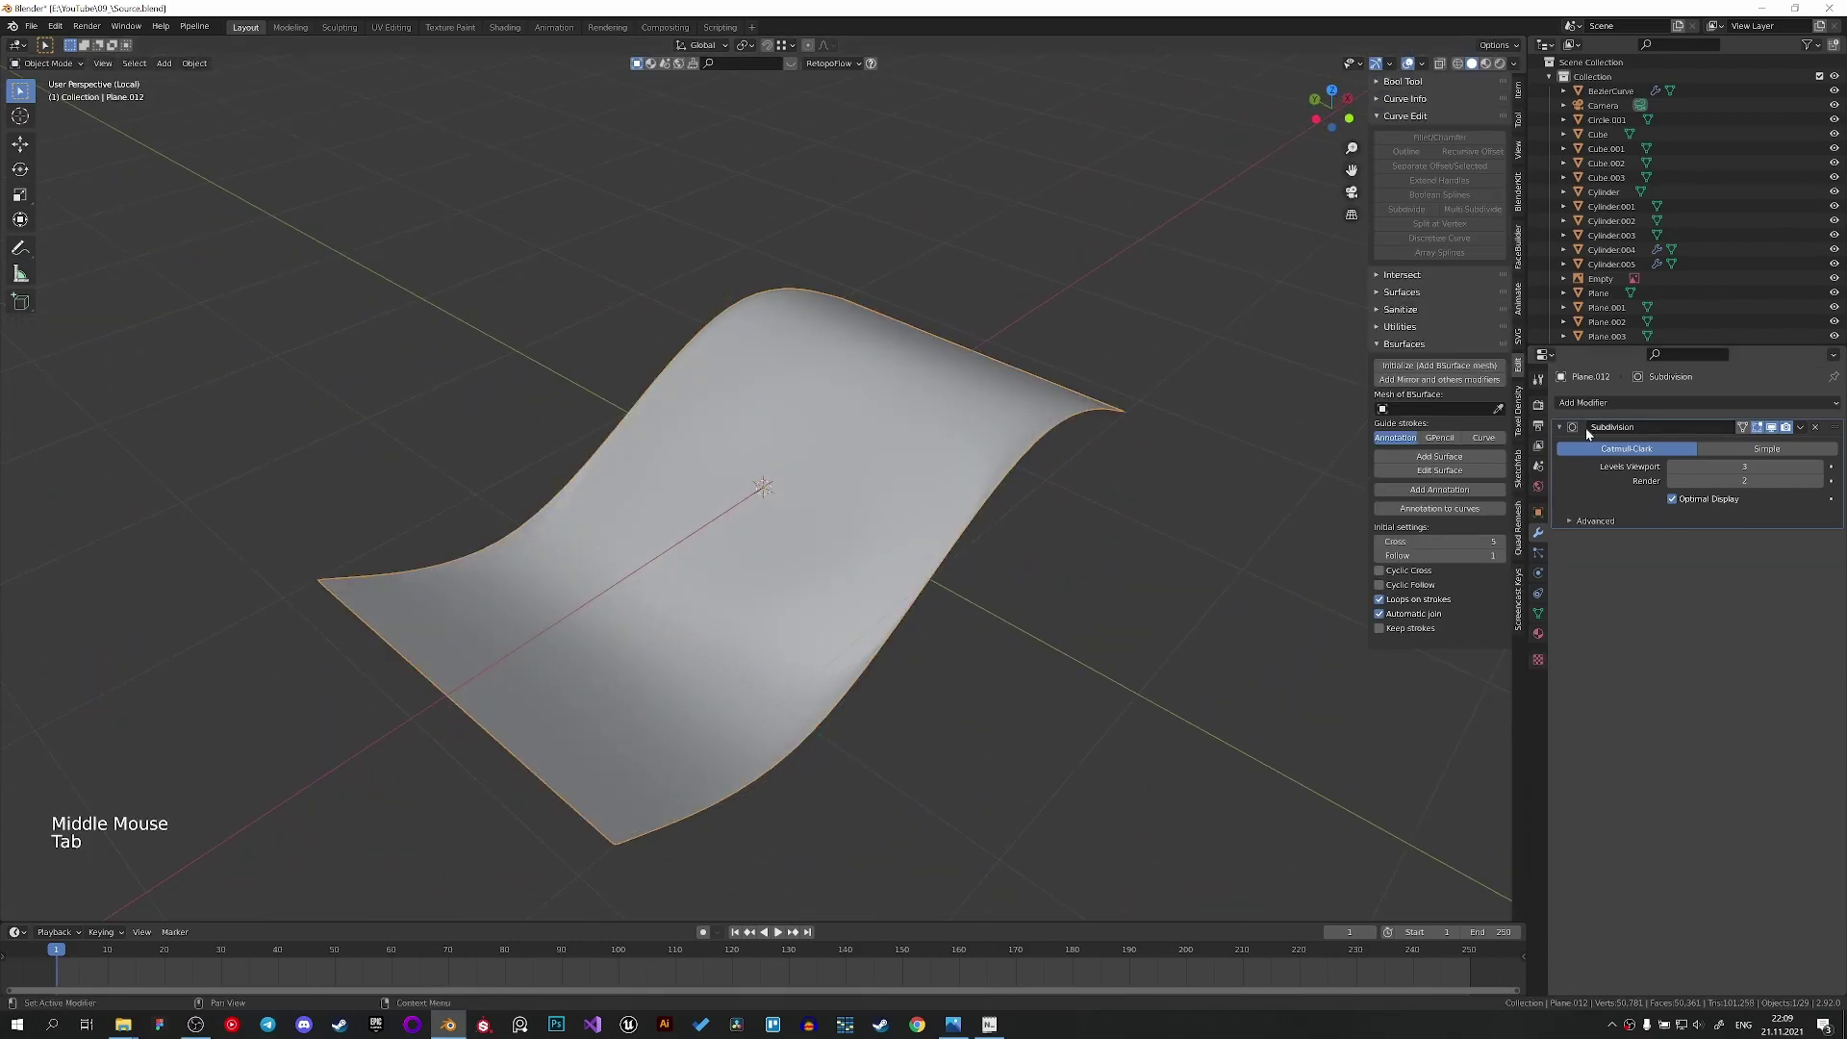
Add a Solidify modifier of about 0.054 m thickness above the Subdivision on the wavy sheet.
left_click(1592, 406)
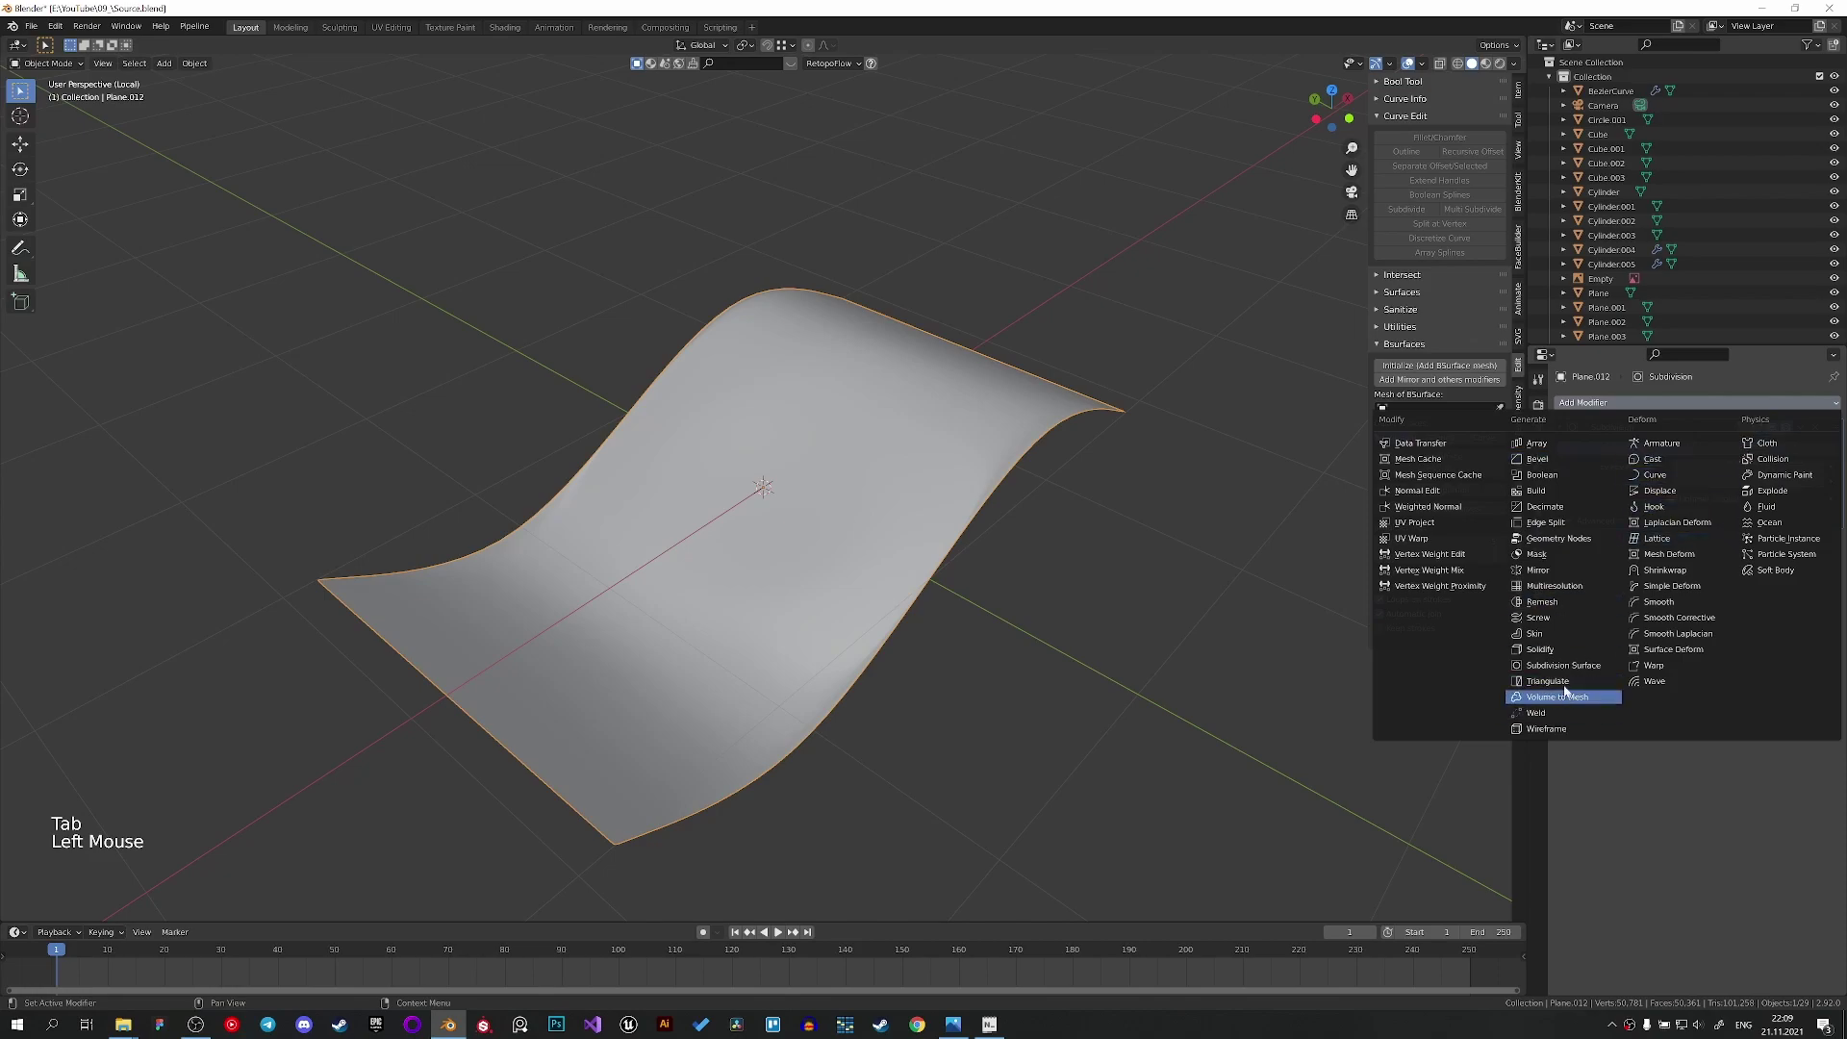
left_click(1836, 540)
middle_click(1139, 554)
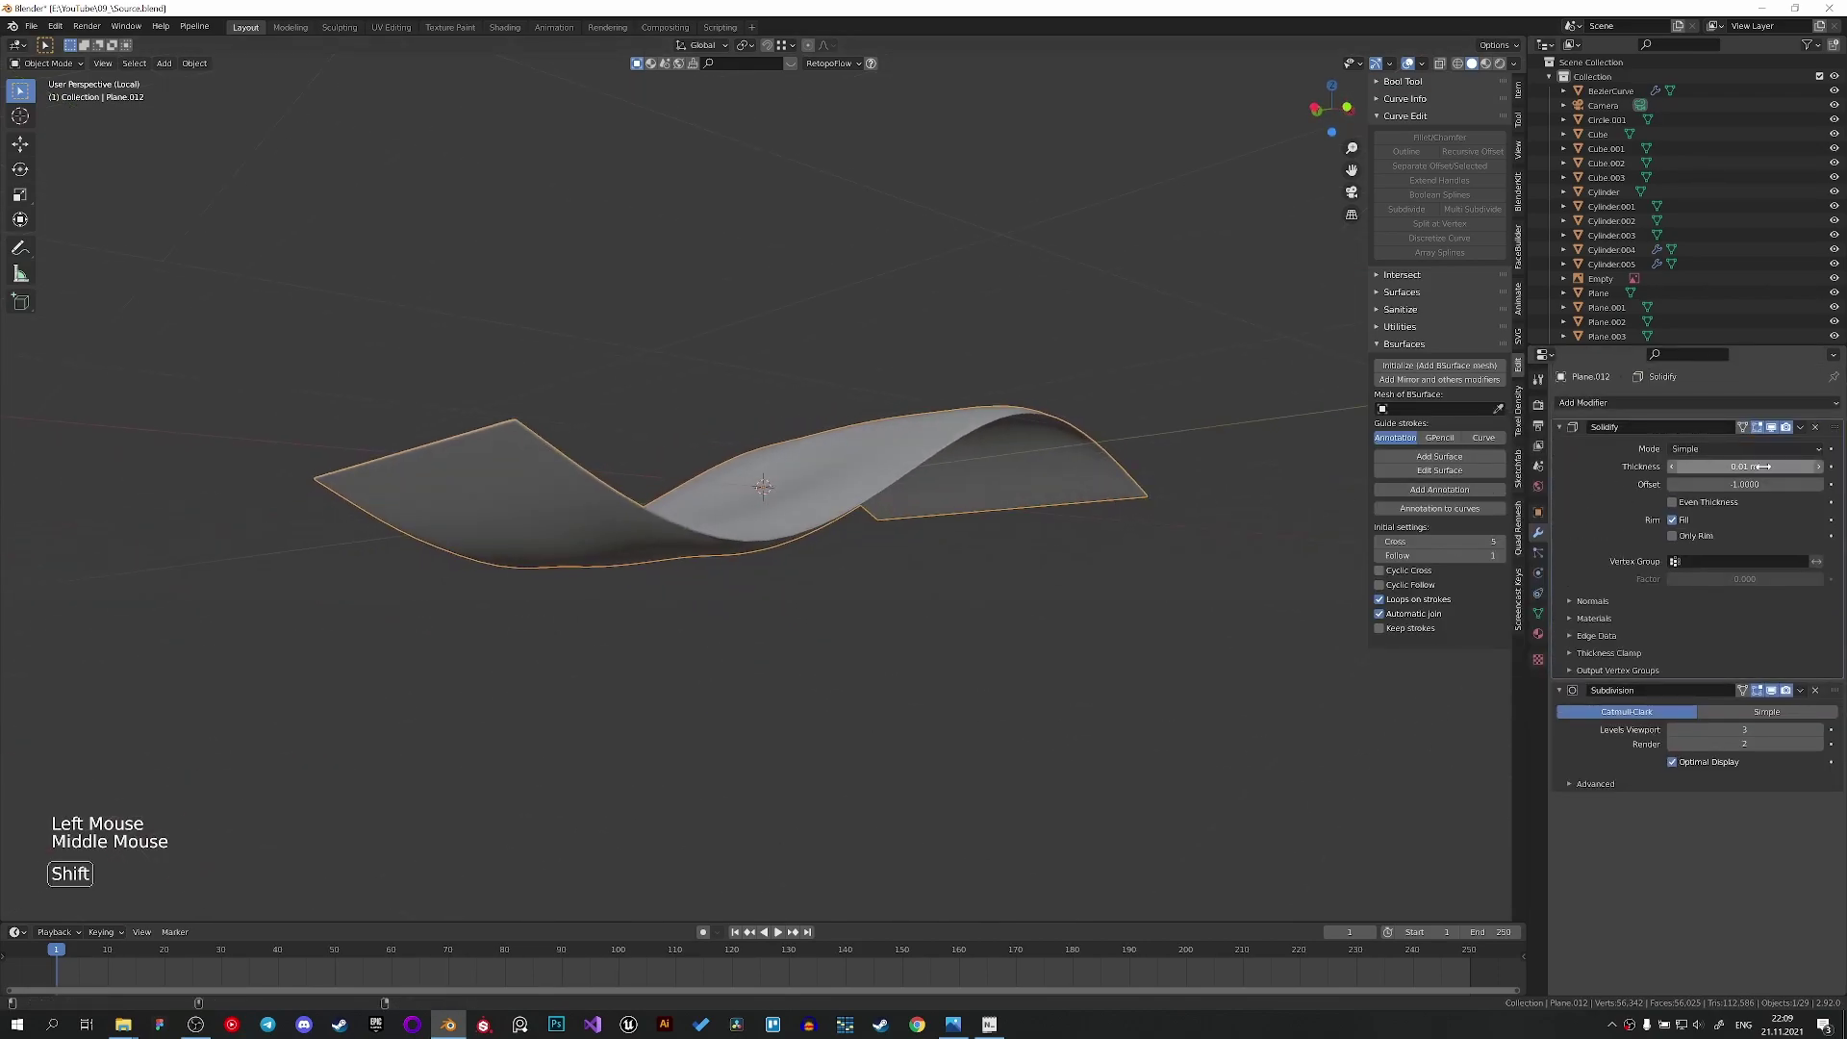
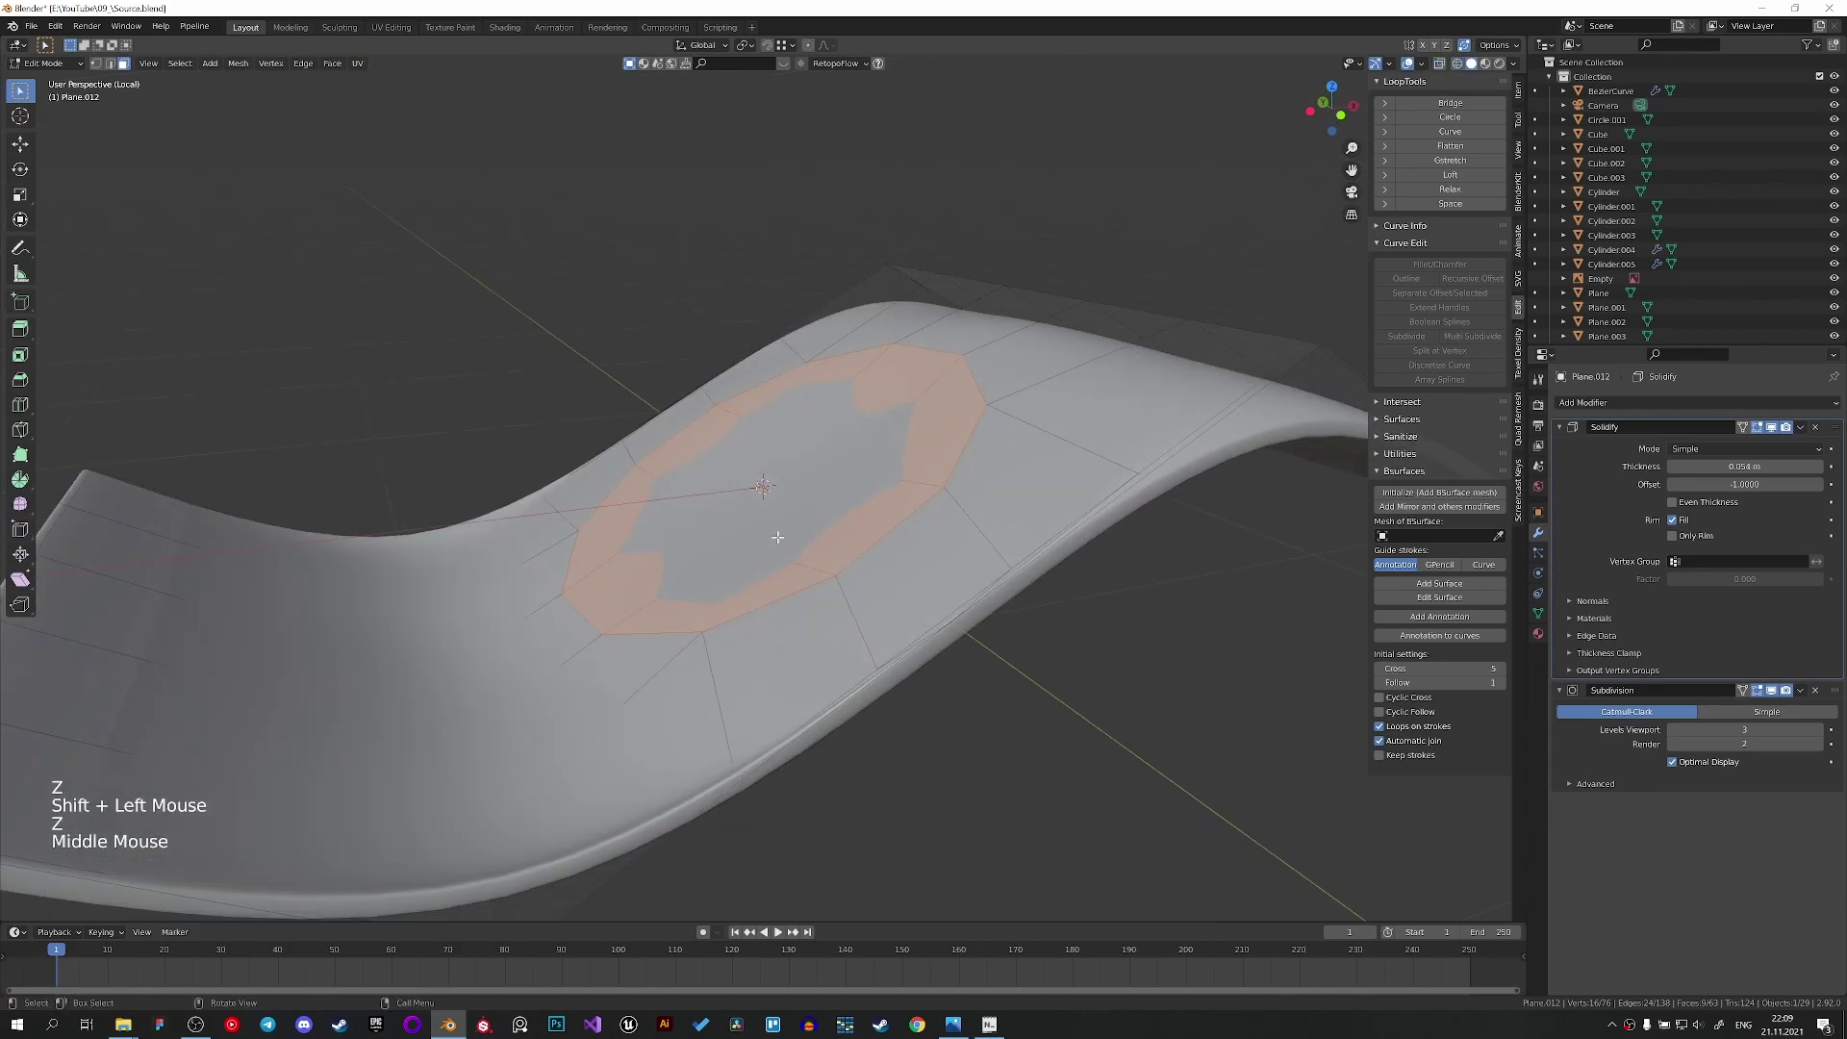
Extrude the central face ring along normals into a raised disc and bevel its edge.
key("e")
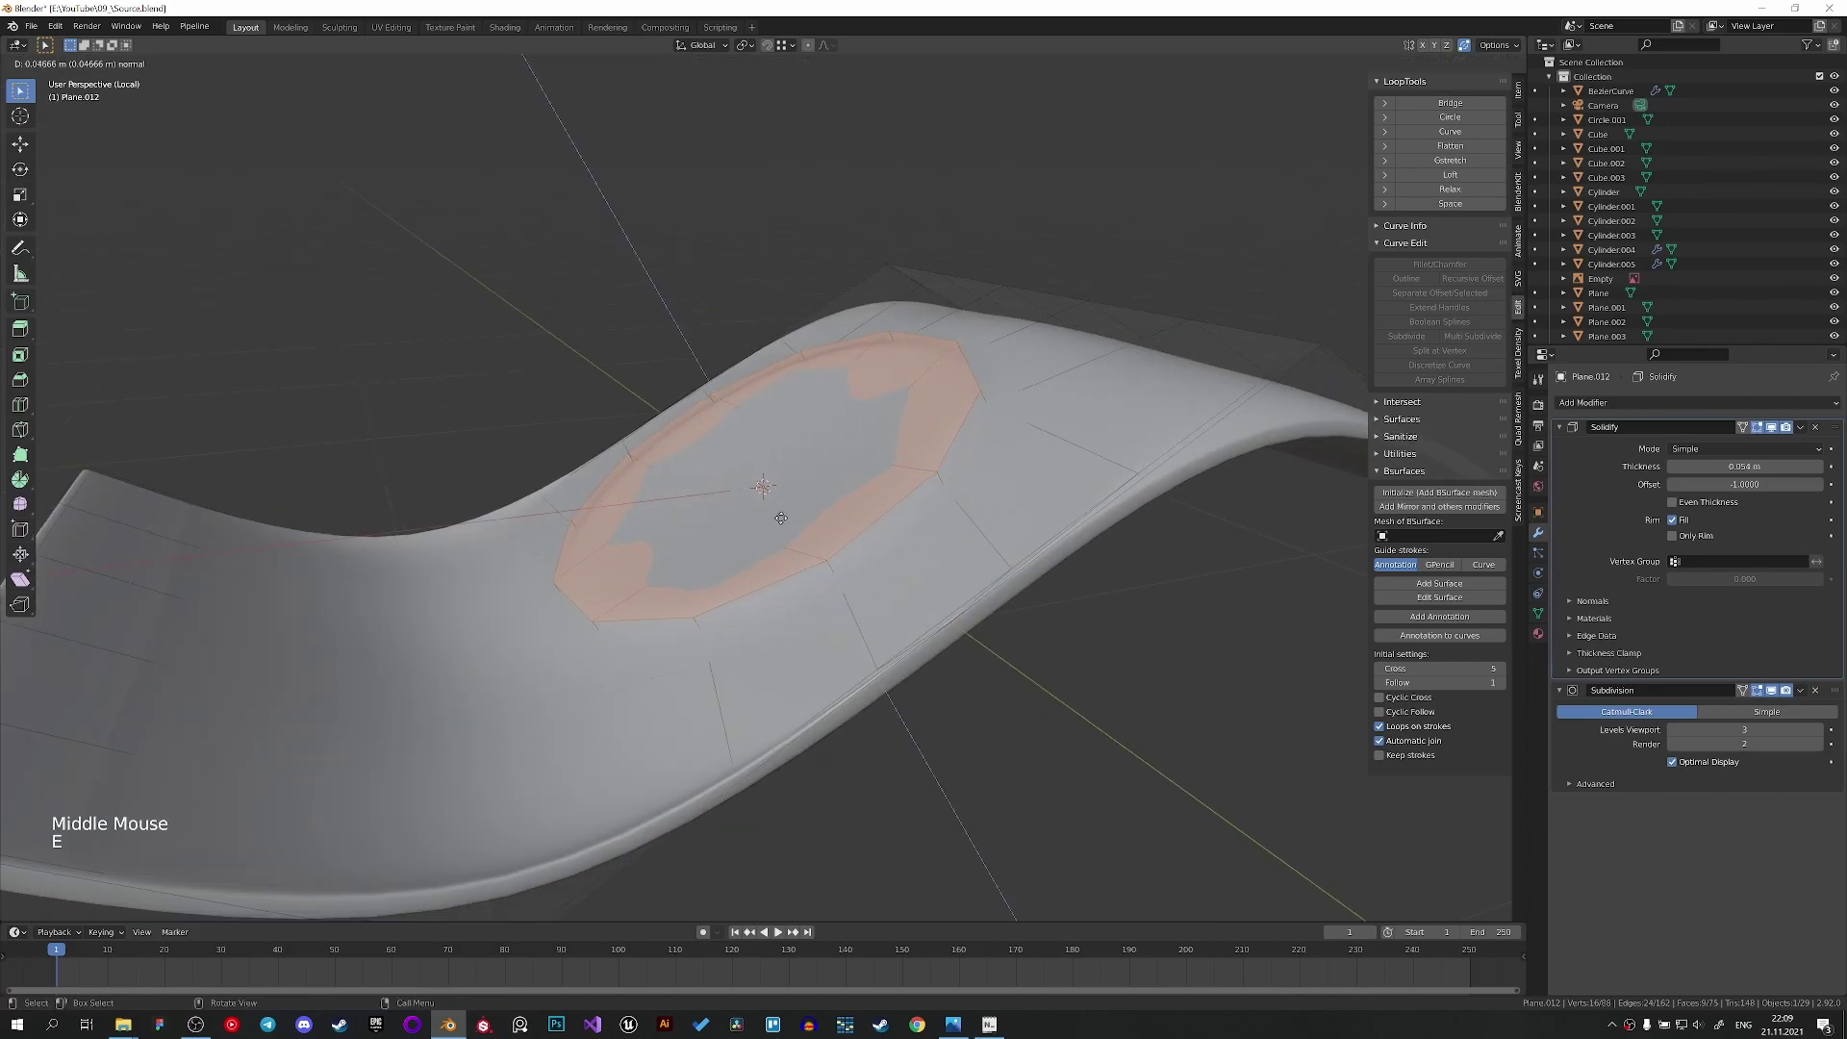
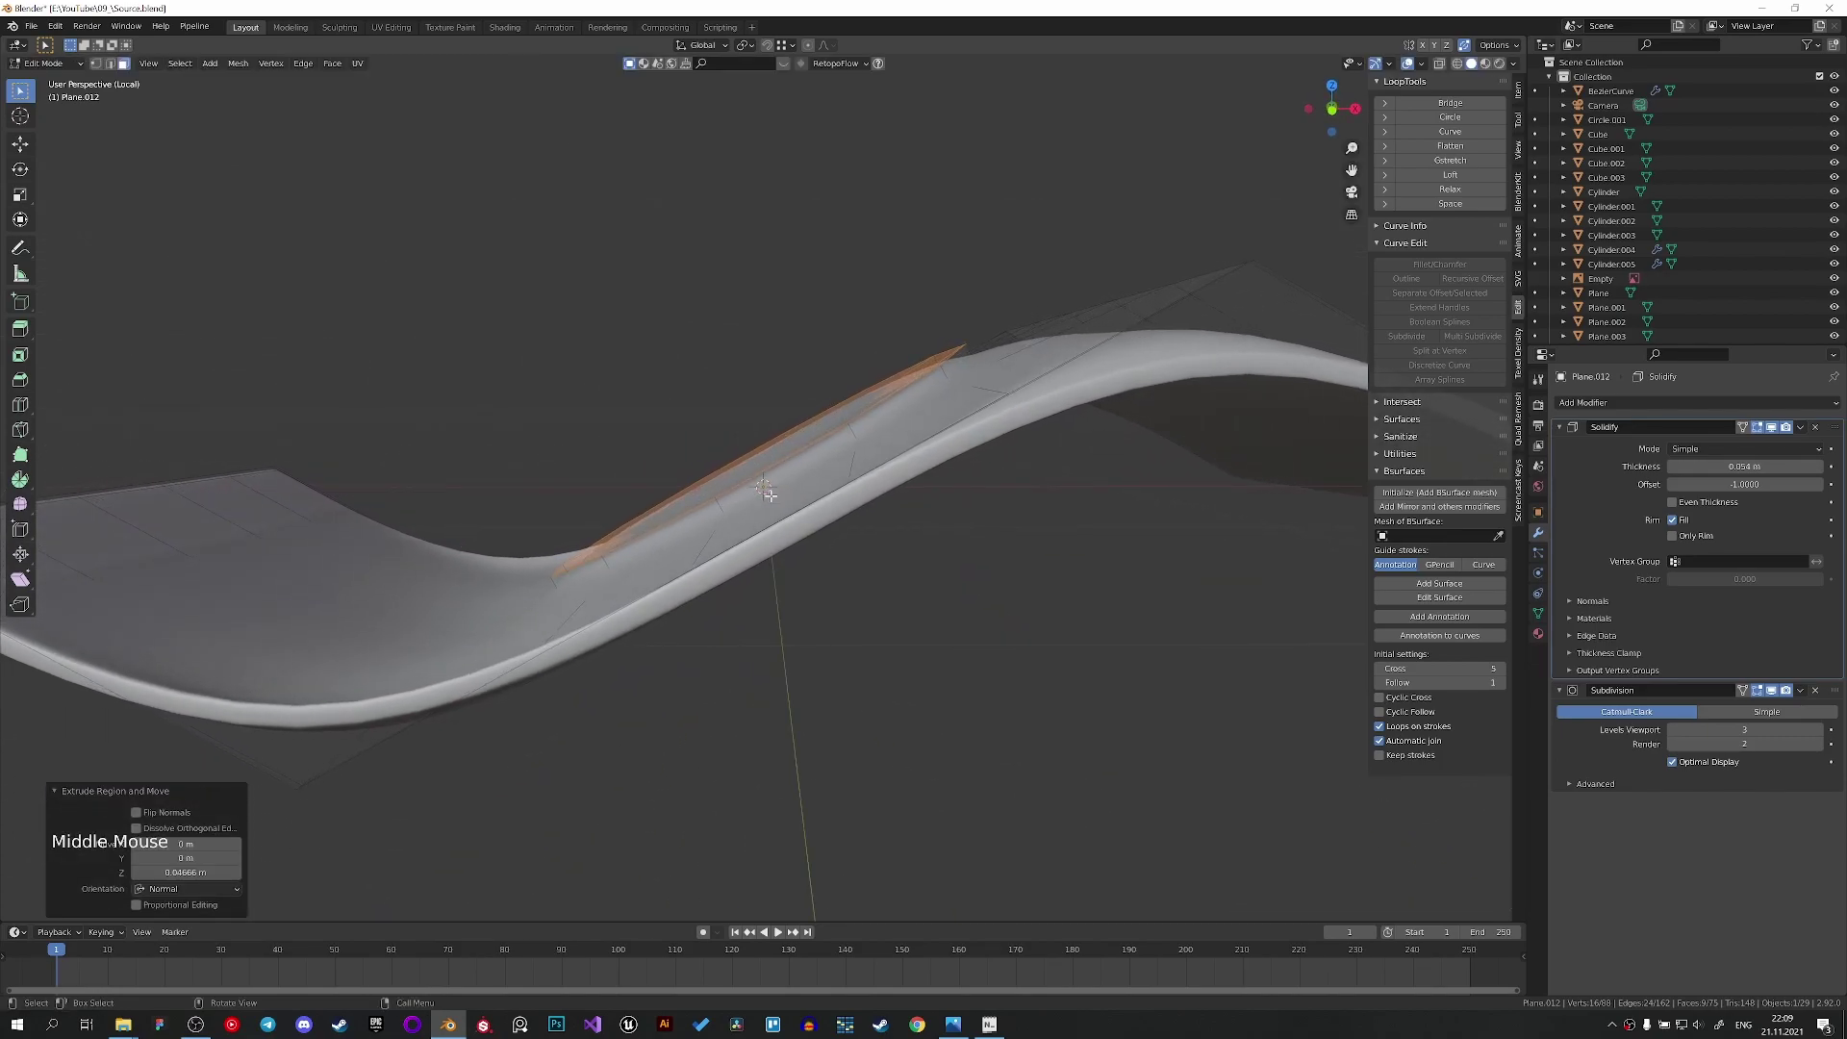
key("ctrl+r")
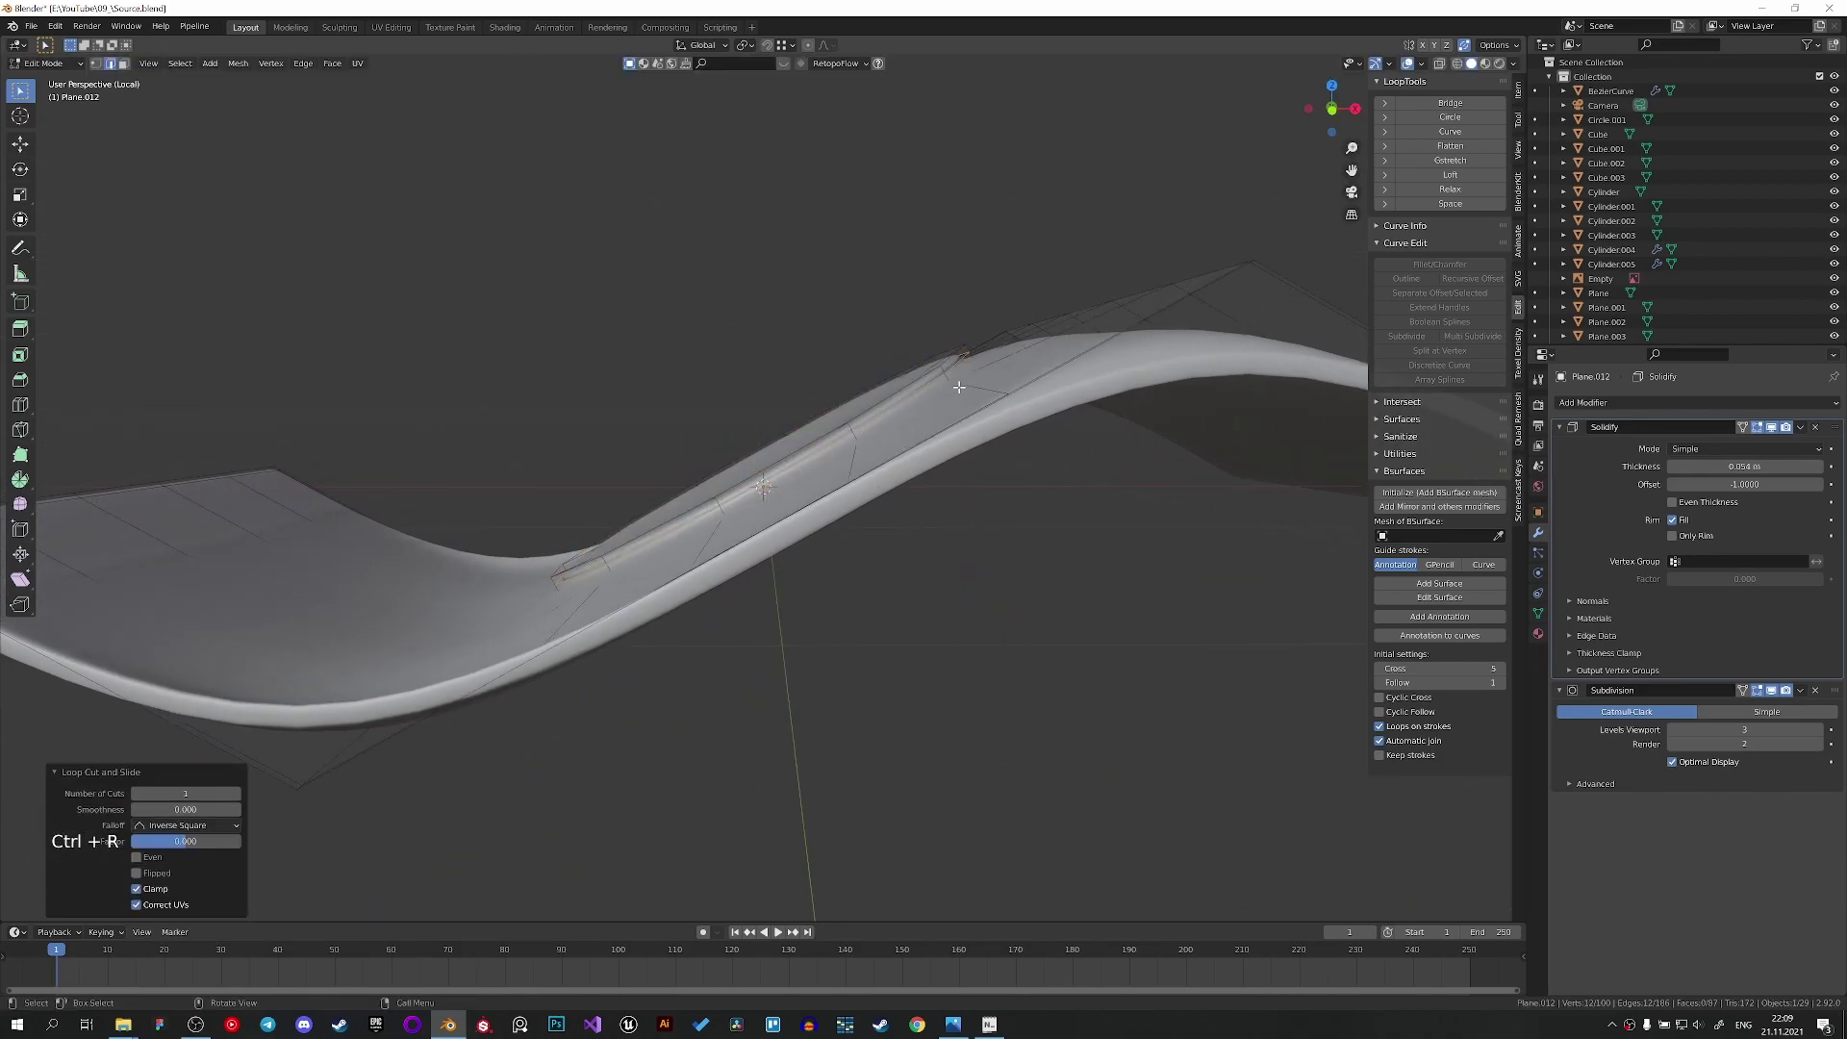
key("ctrl+b")
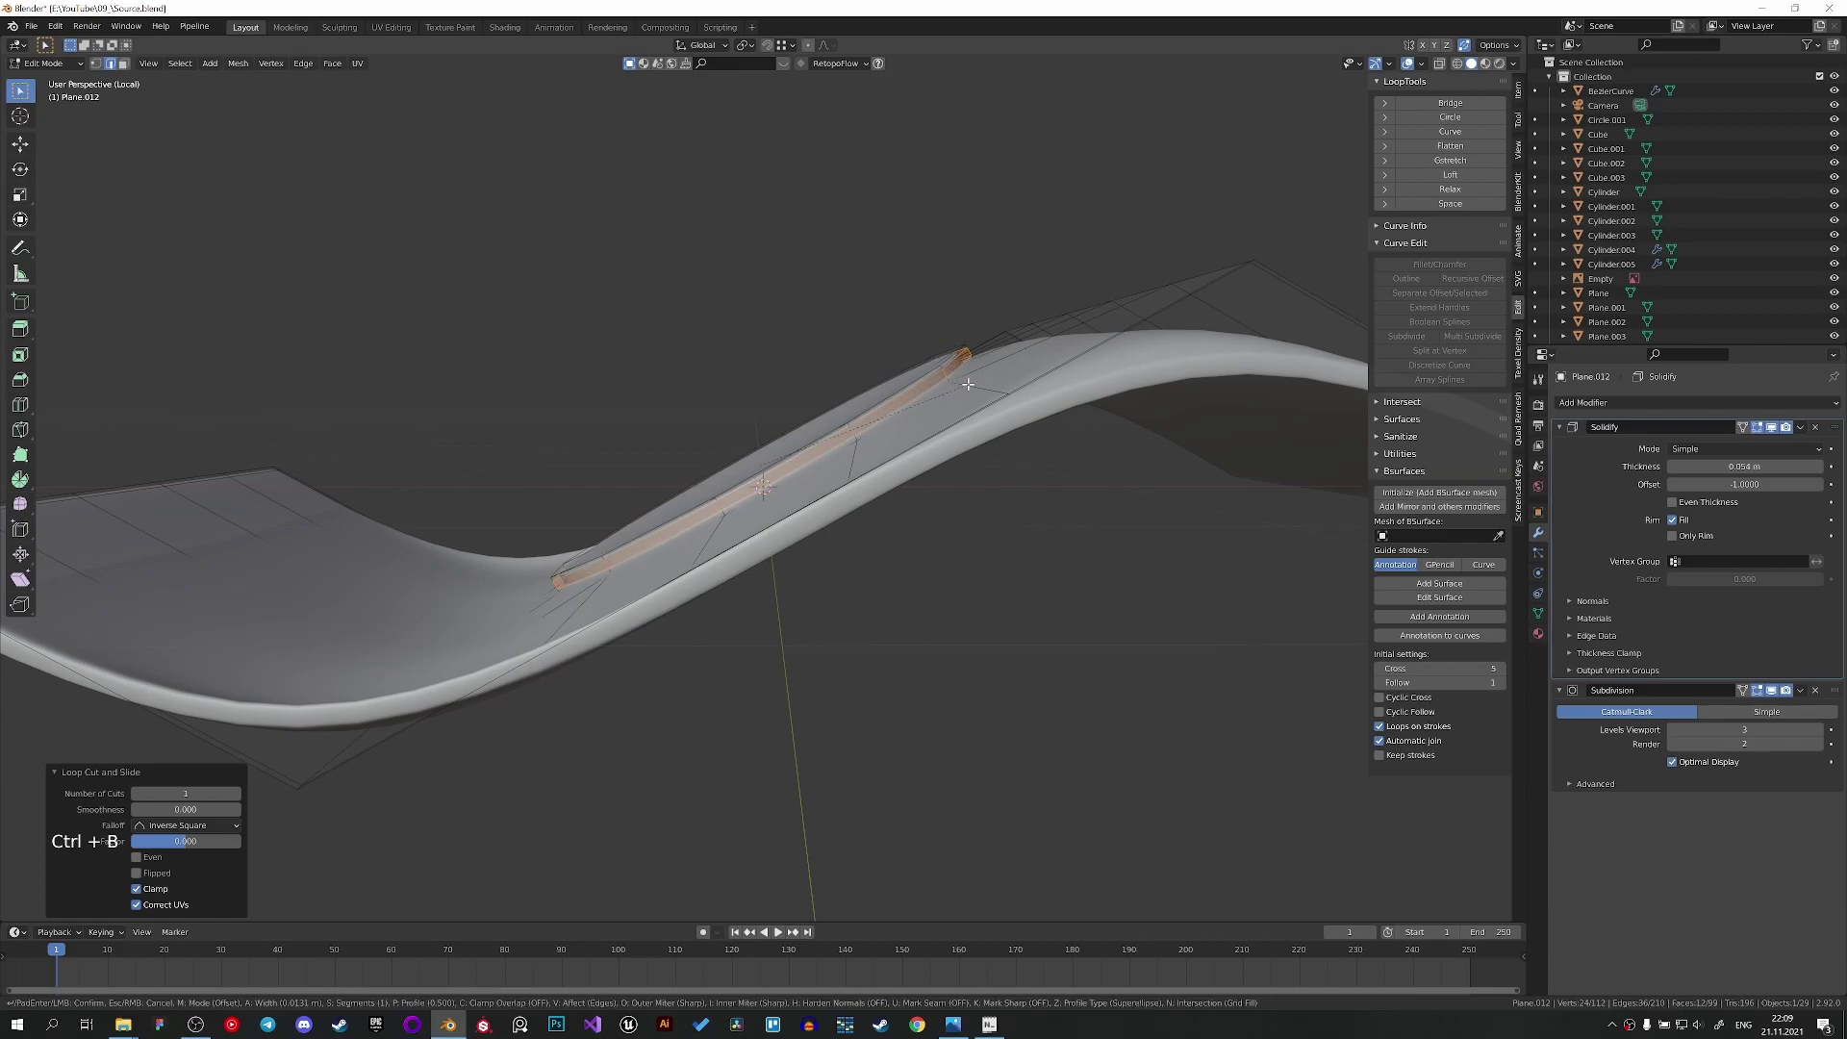
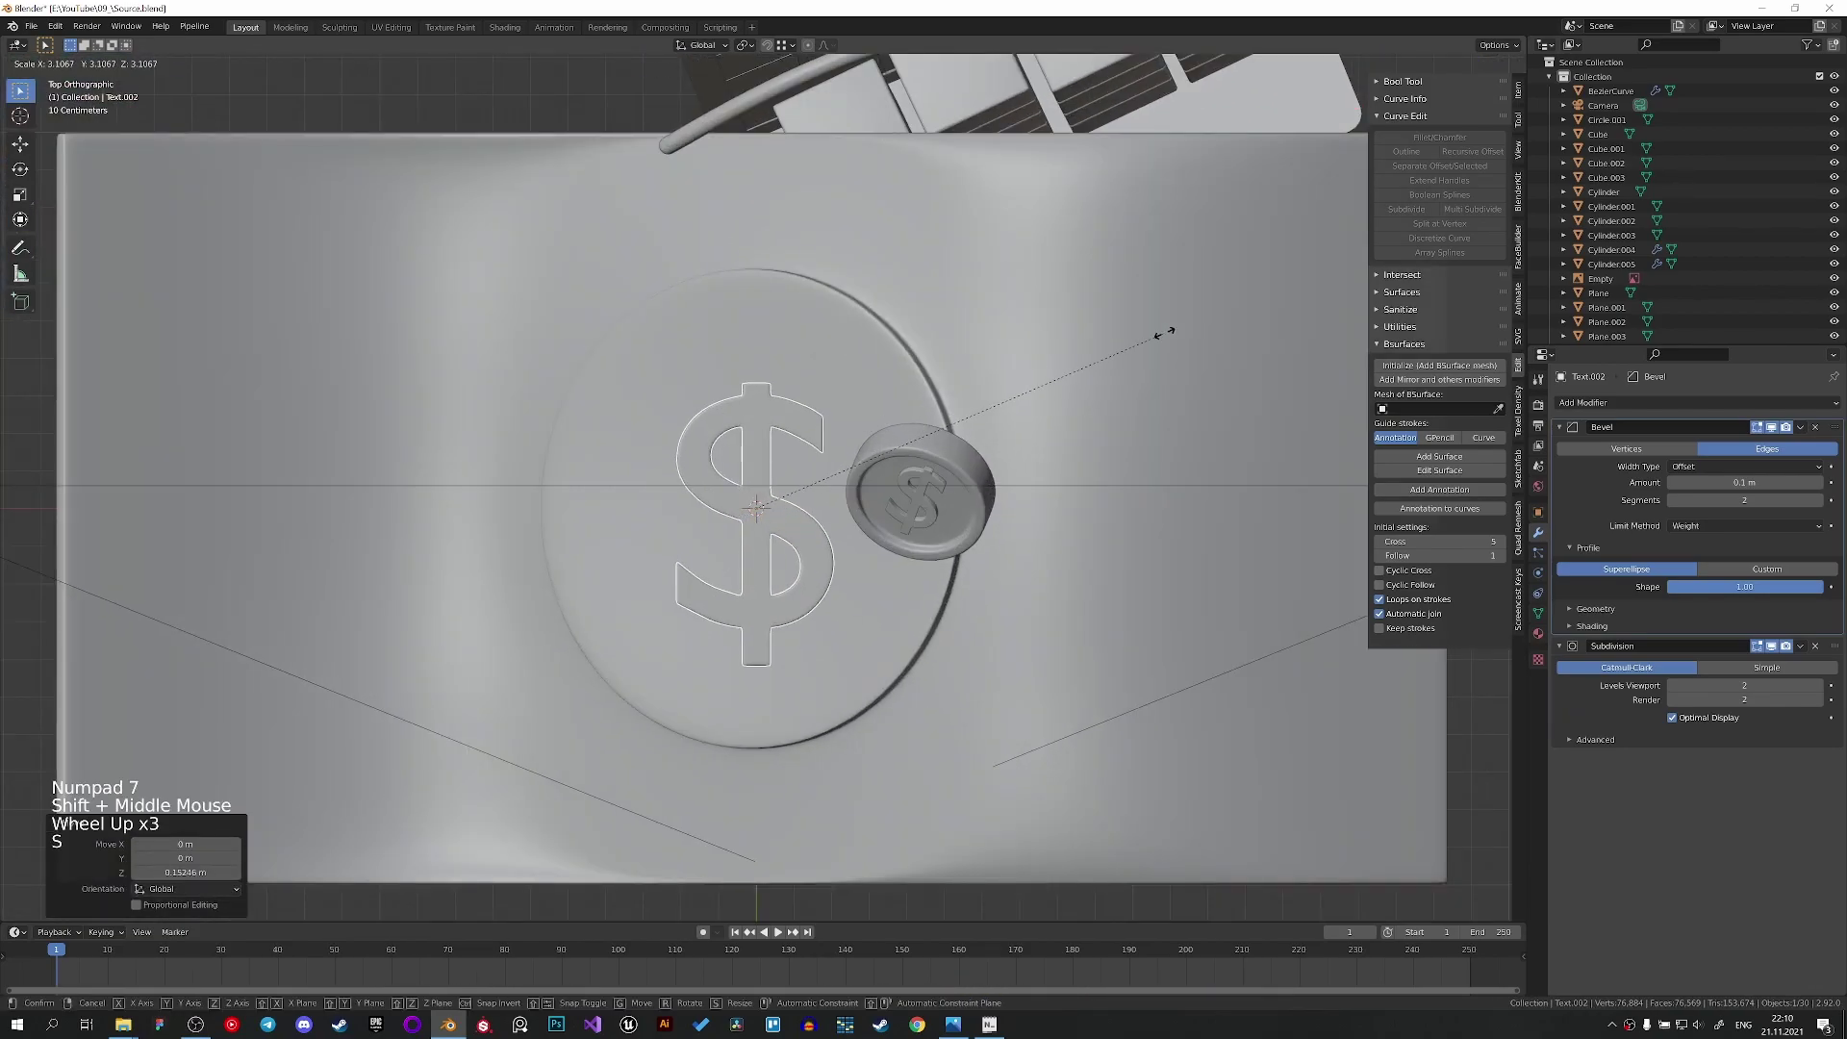
Rotate the dollar sign on X and Y to follow the banknote's slope, then check it from around.
key("r")
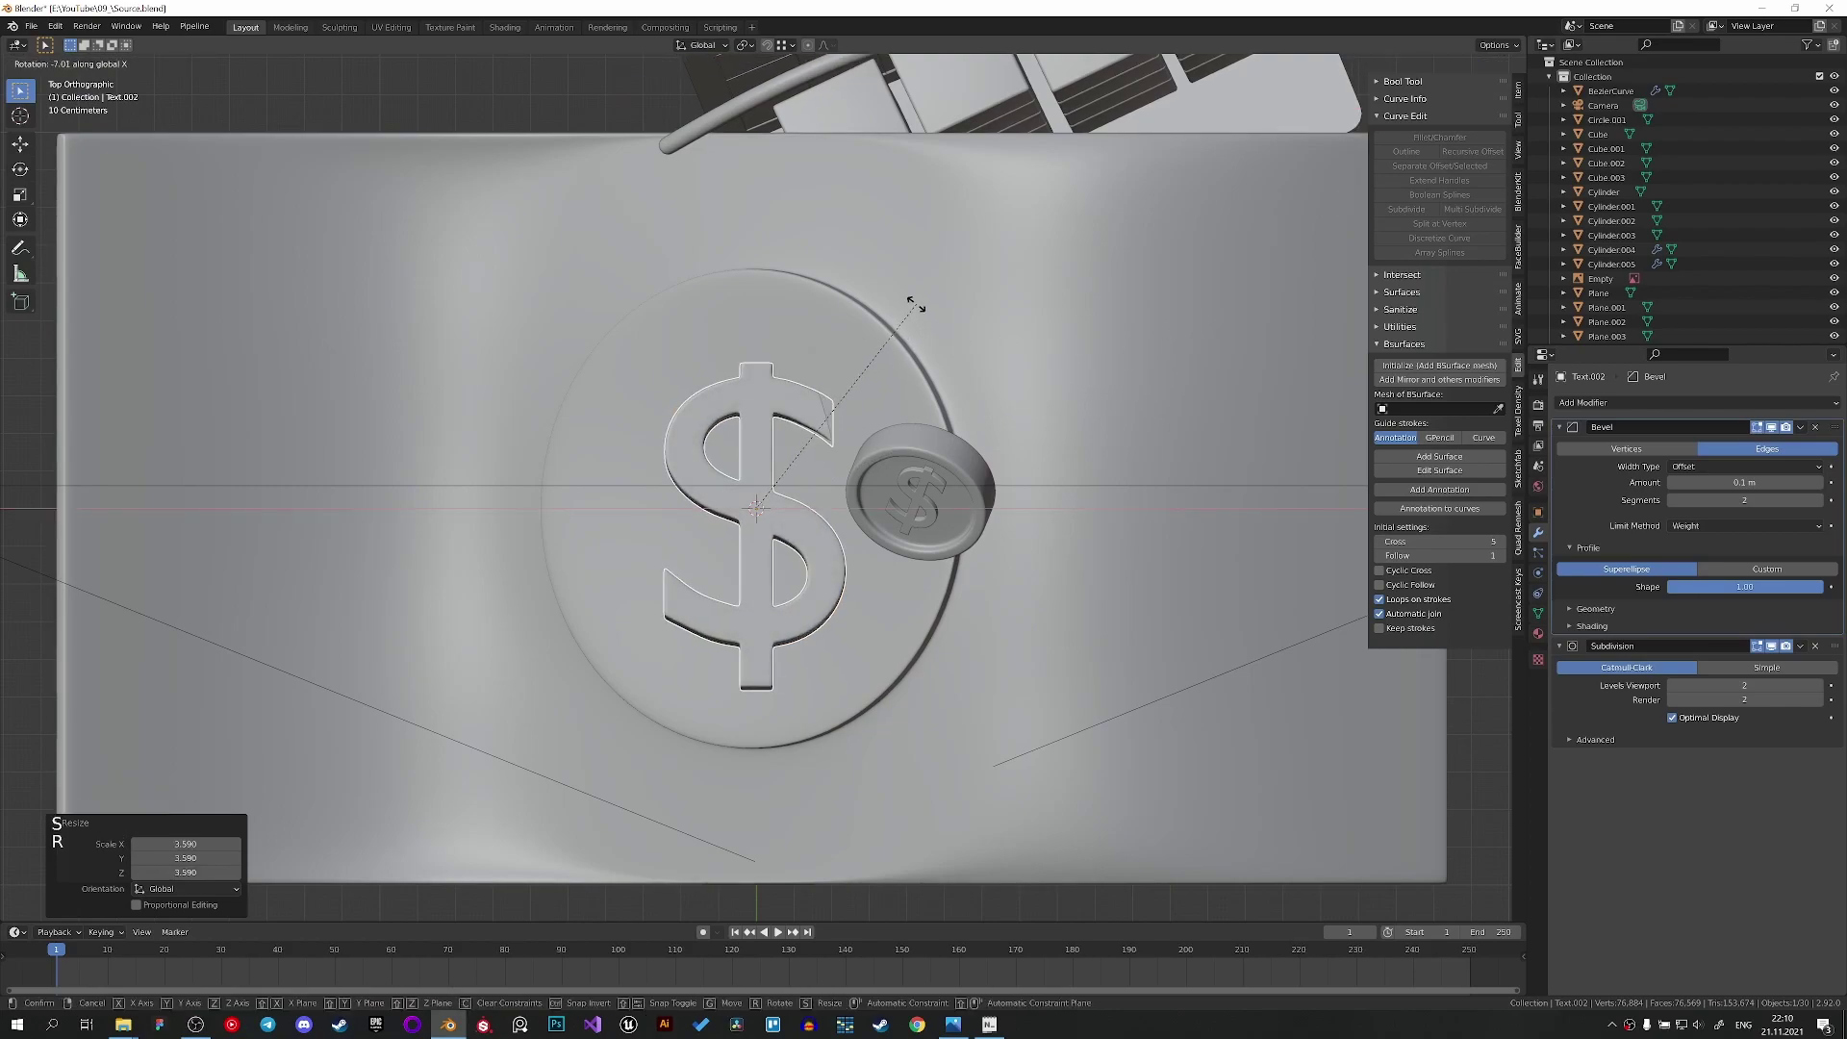
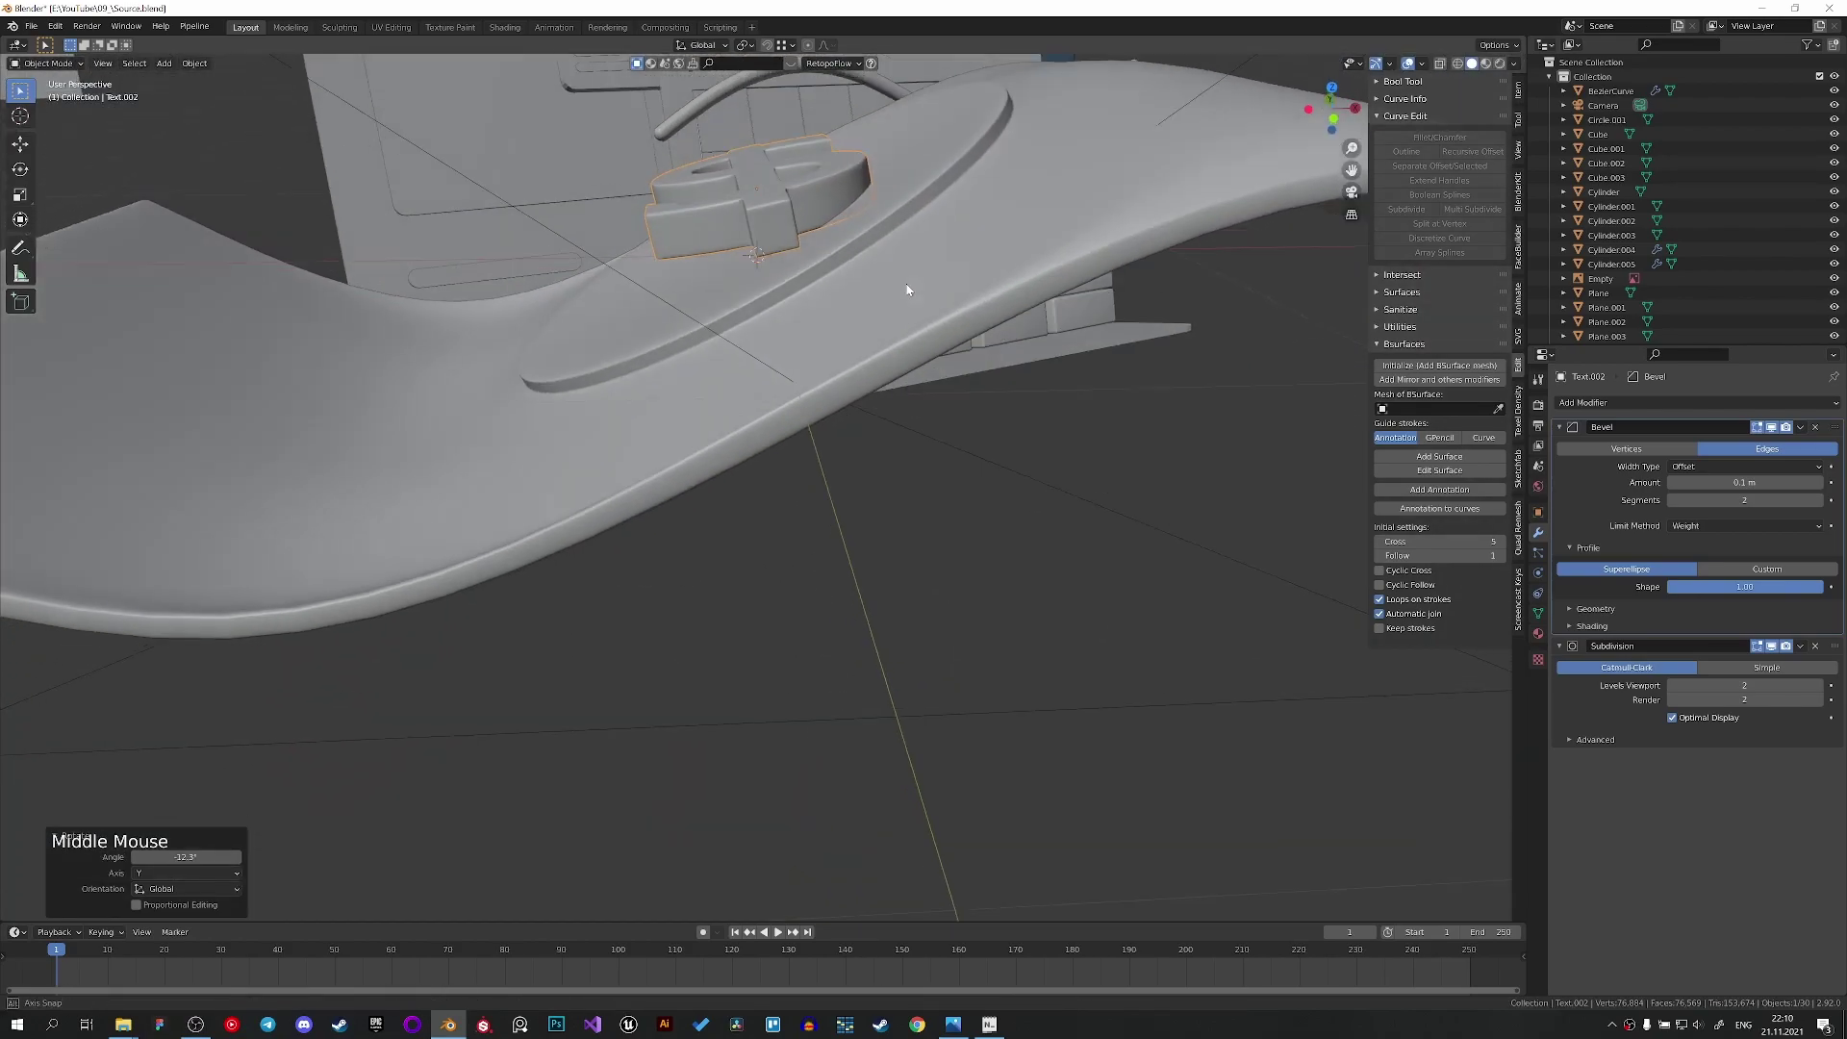
key("r")
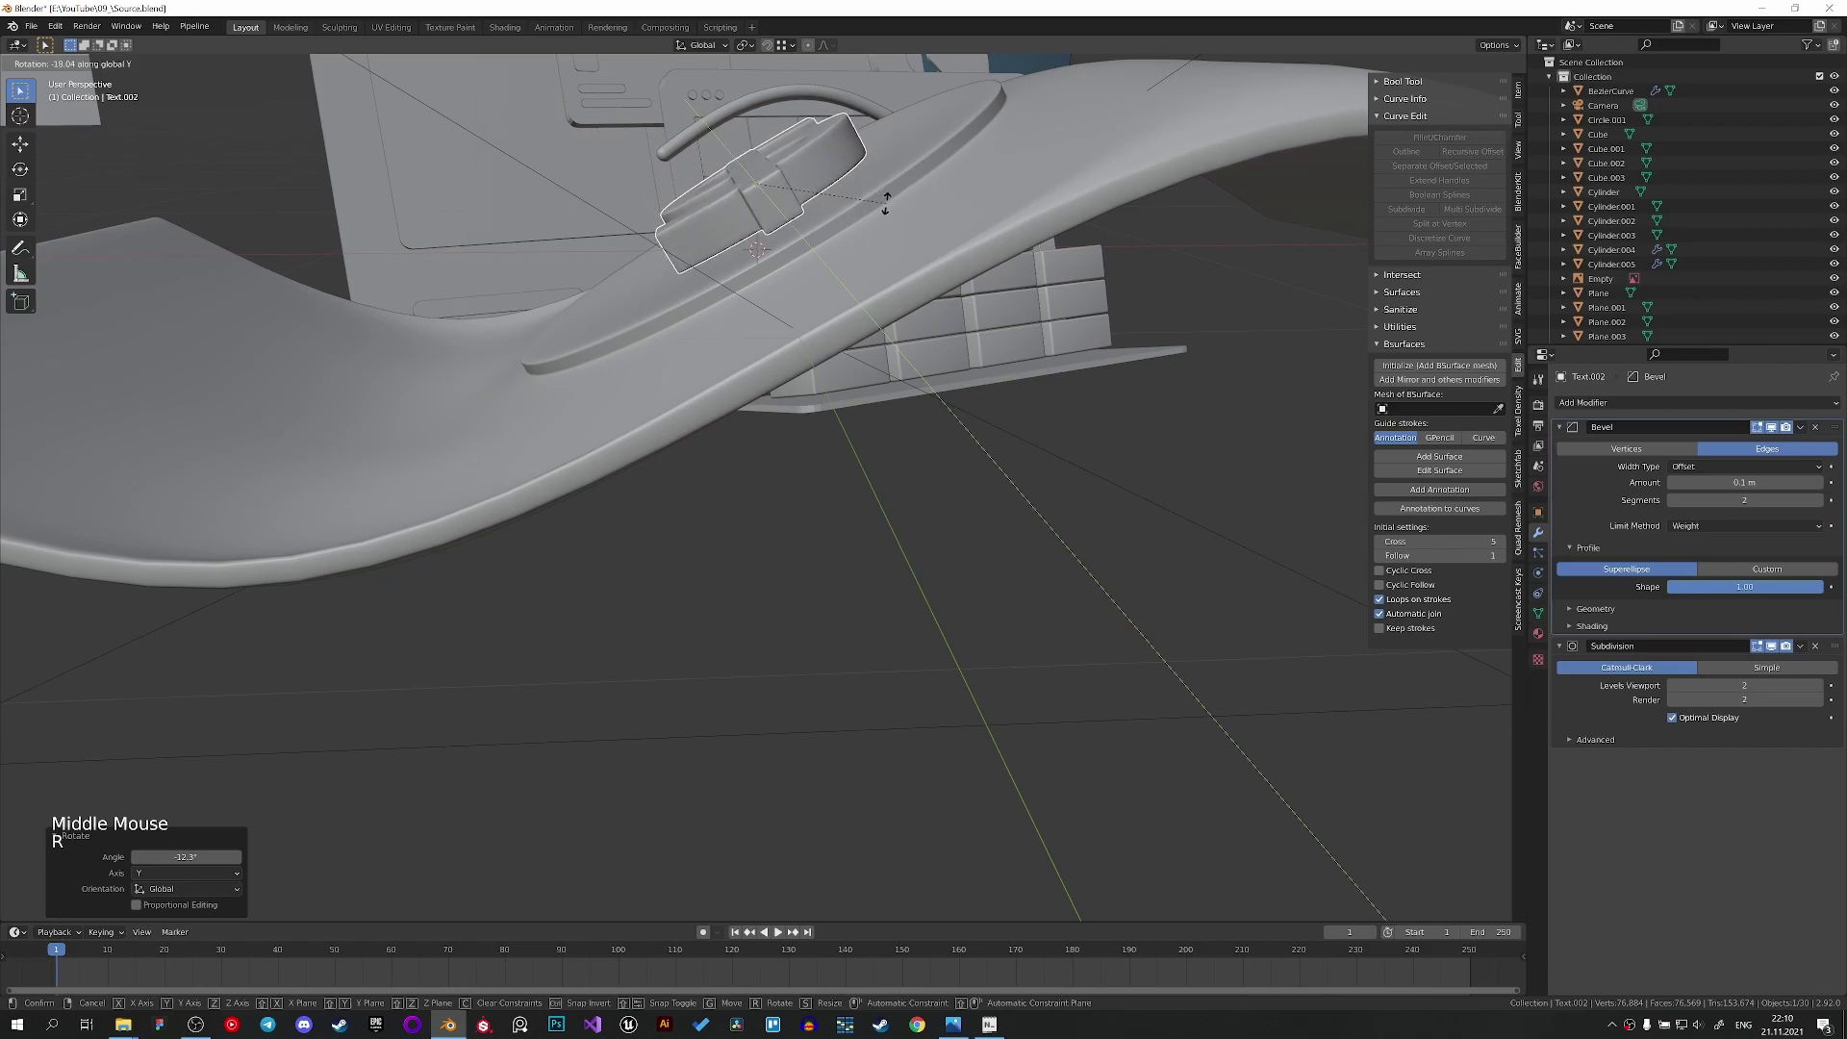
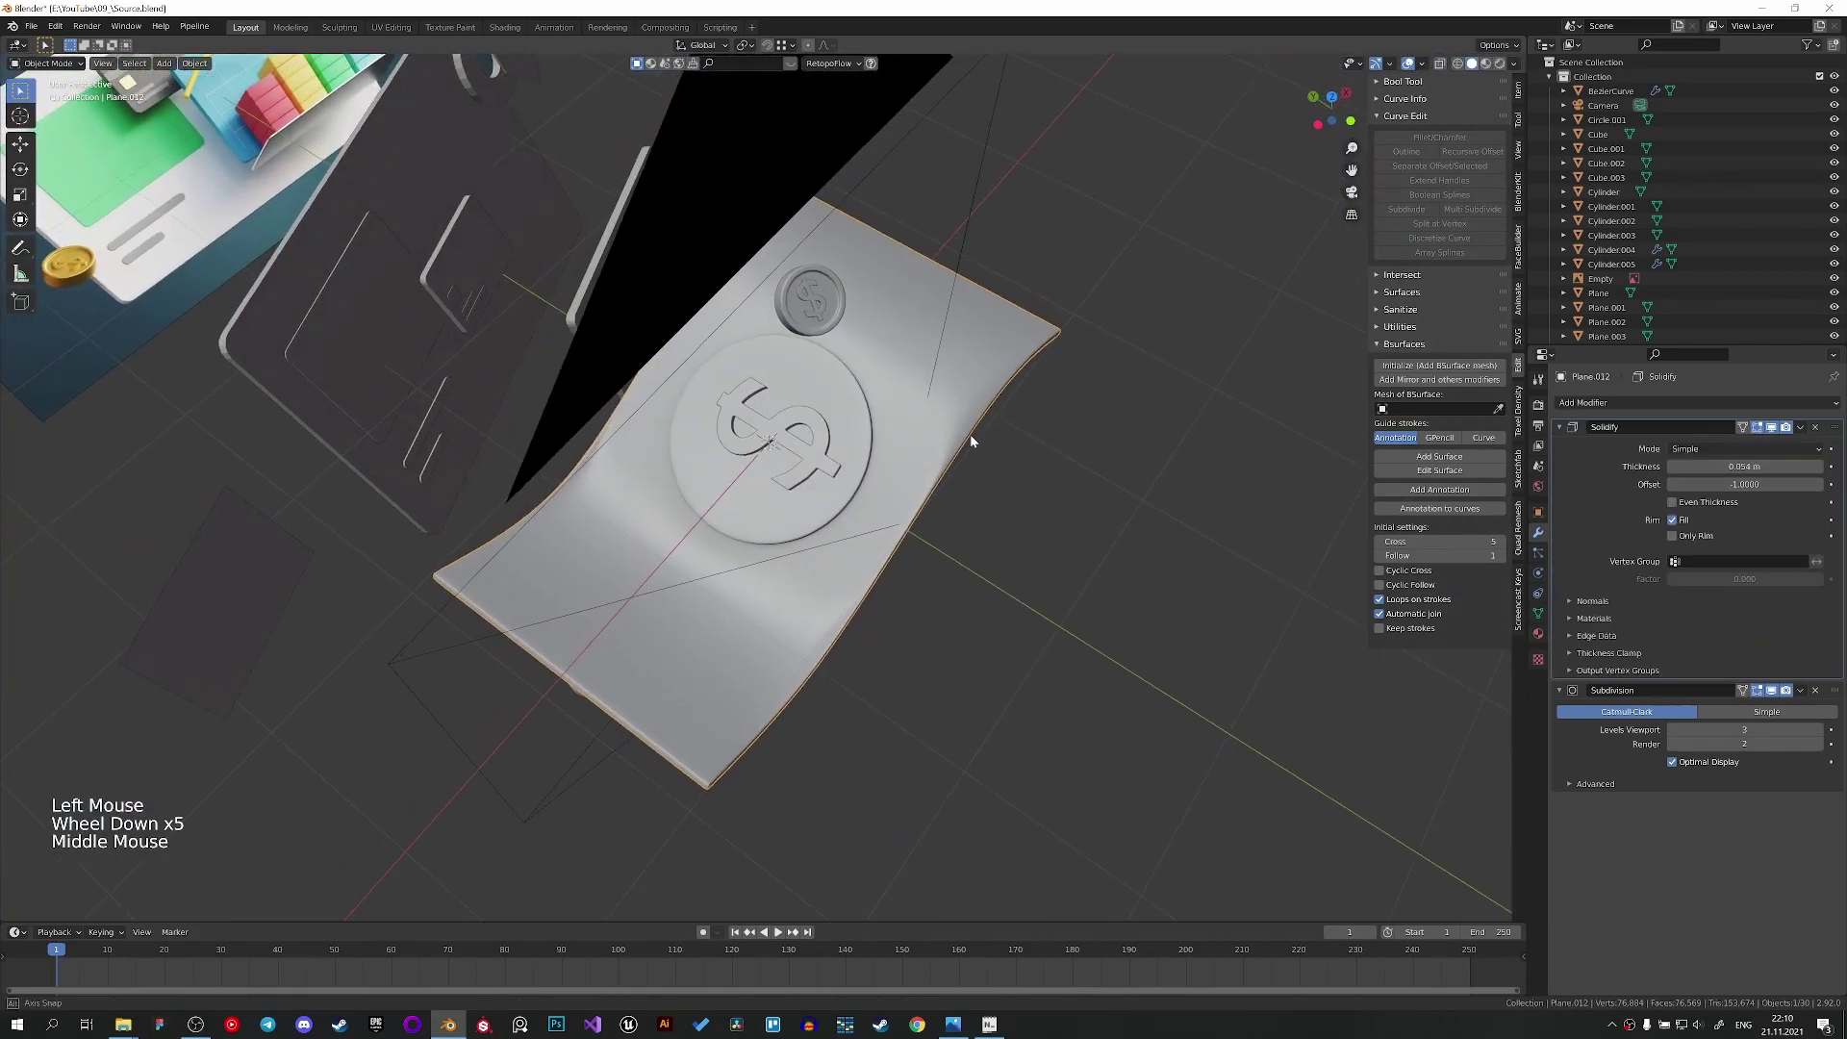
middle_click(801, 417)
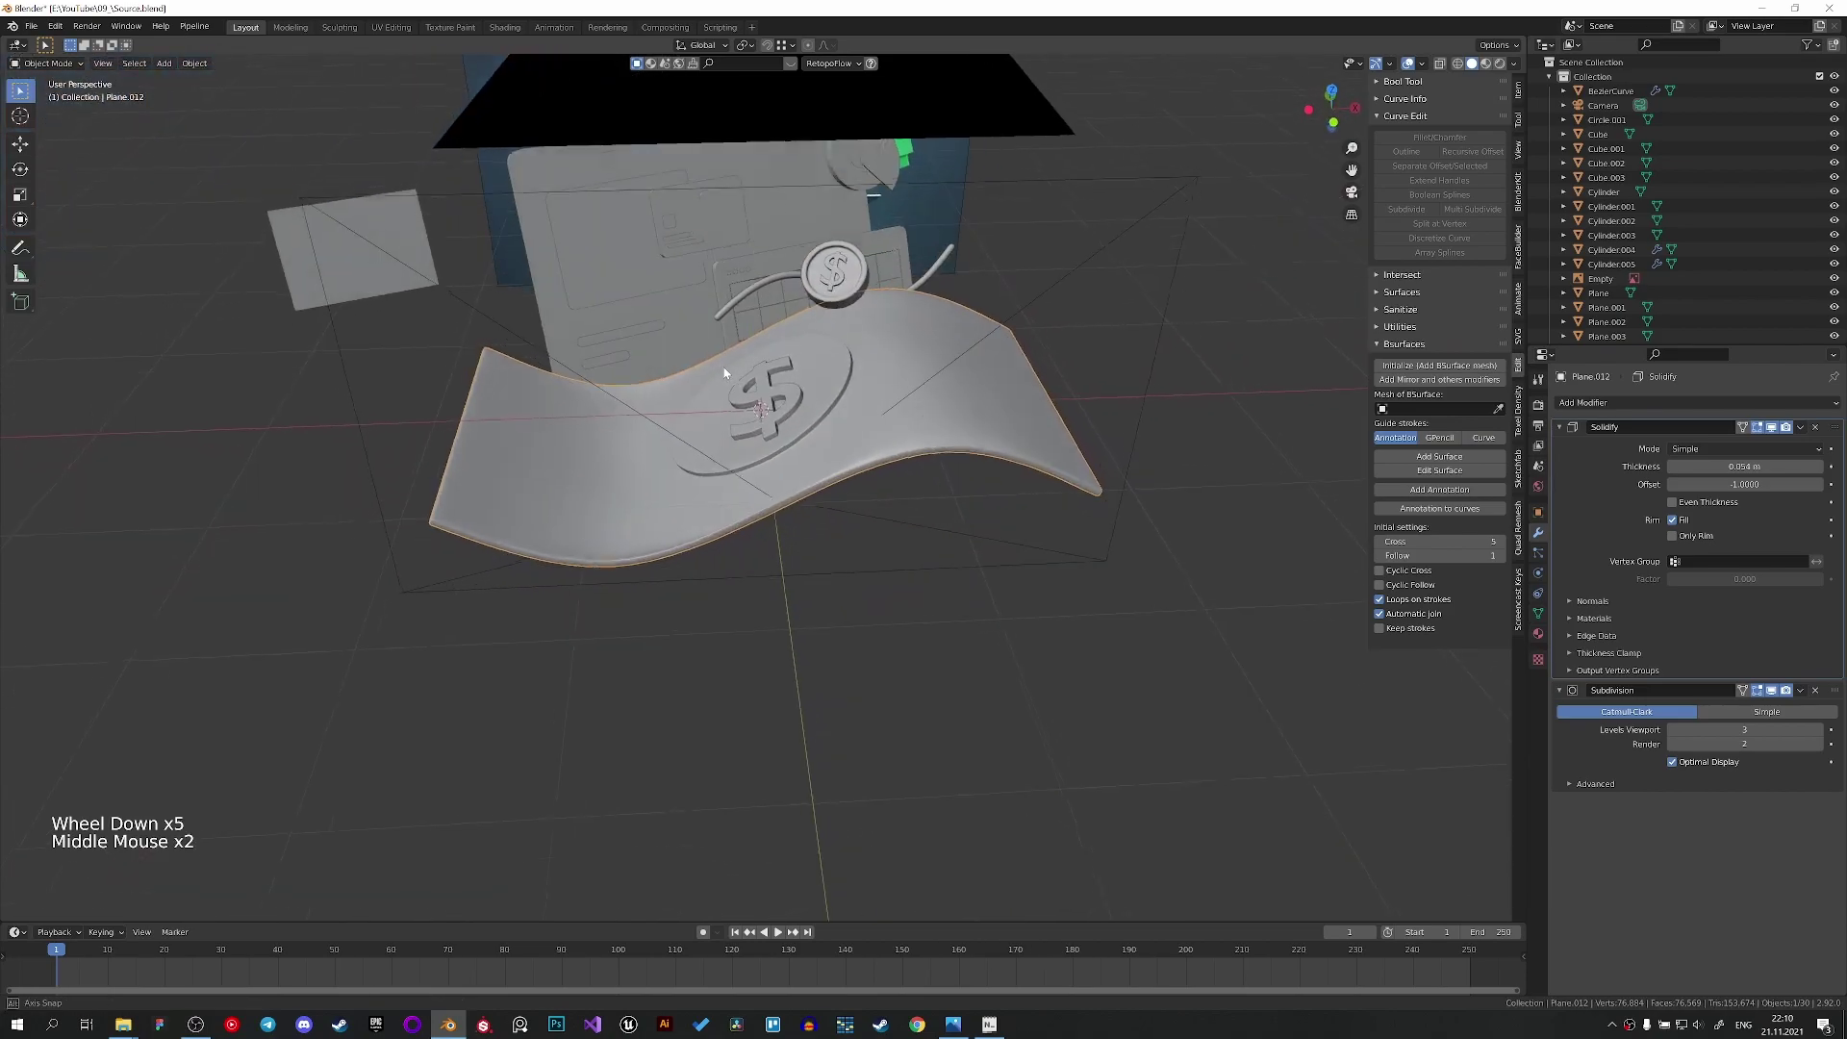
scroll("up", 3)
Select the dollar sign and move it along X onto the raised disc.
left_click(791, 341)
key("g")
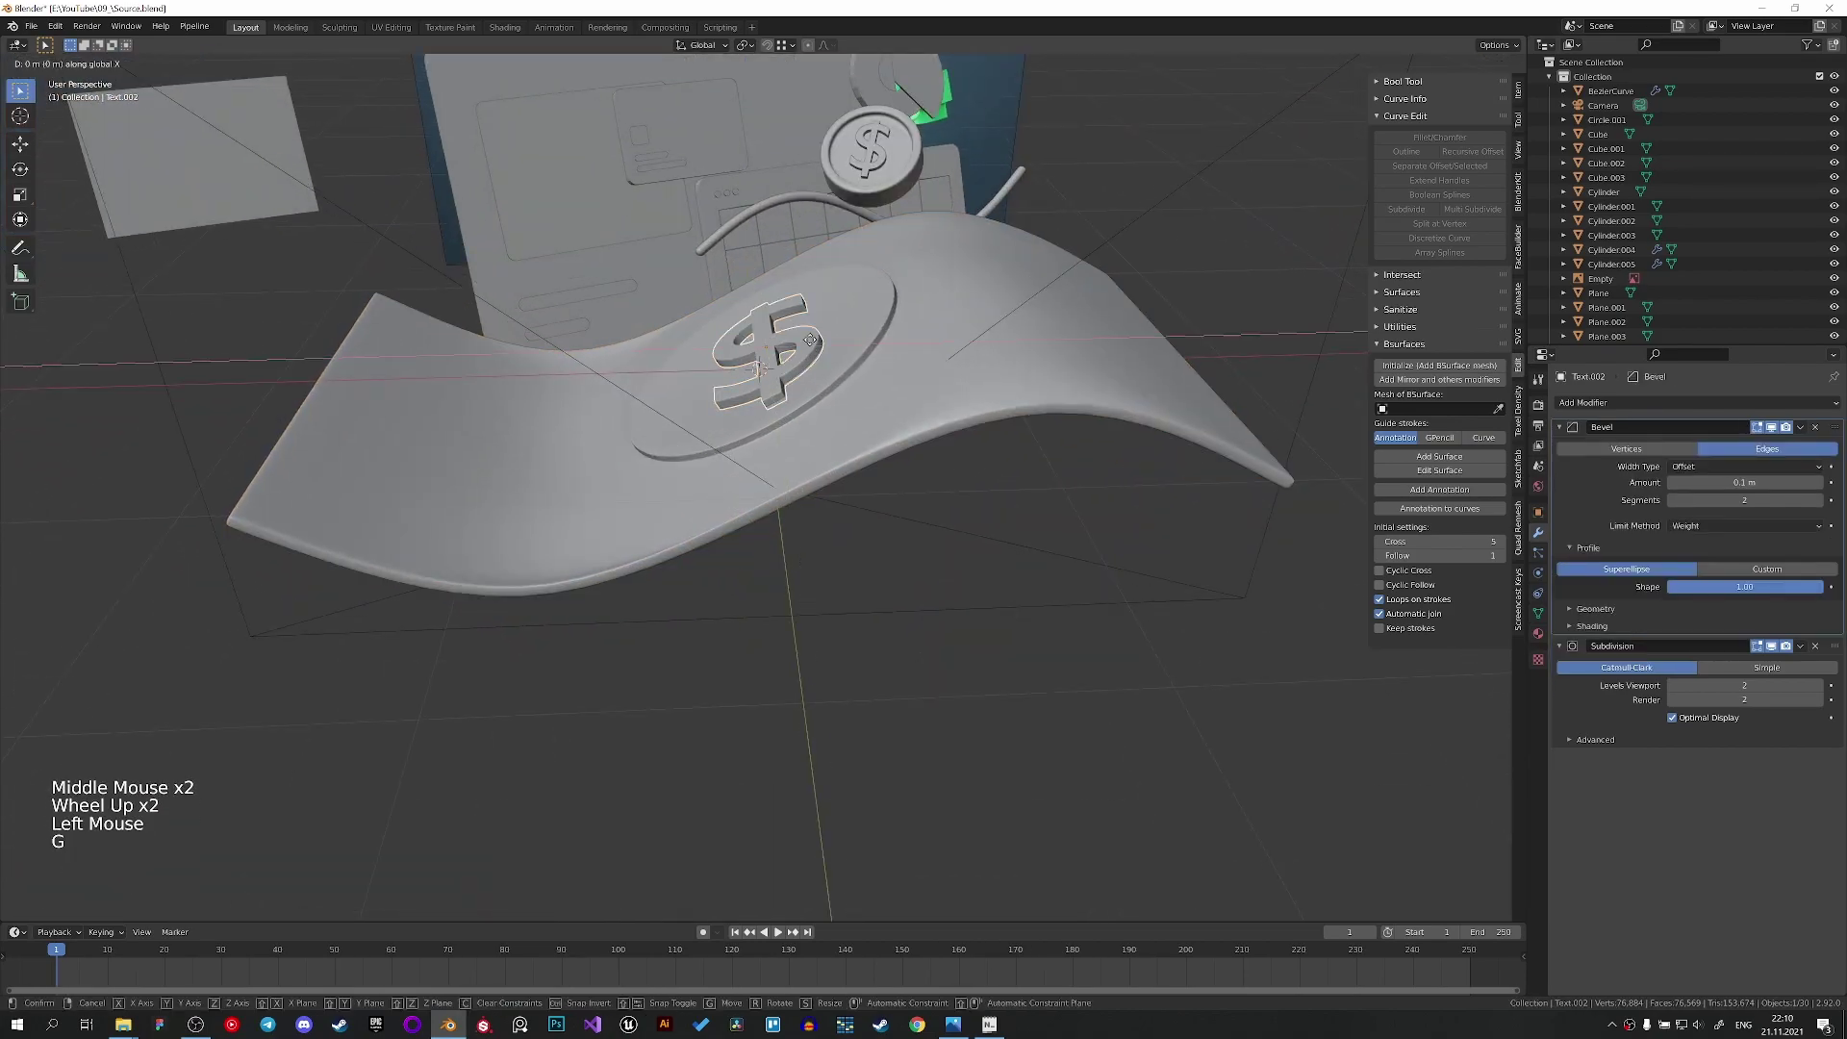
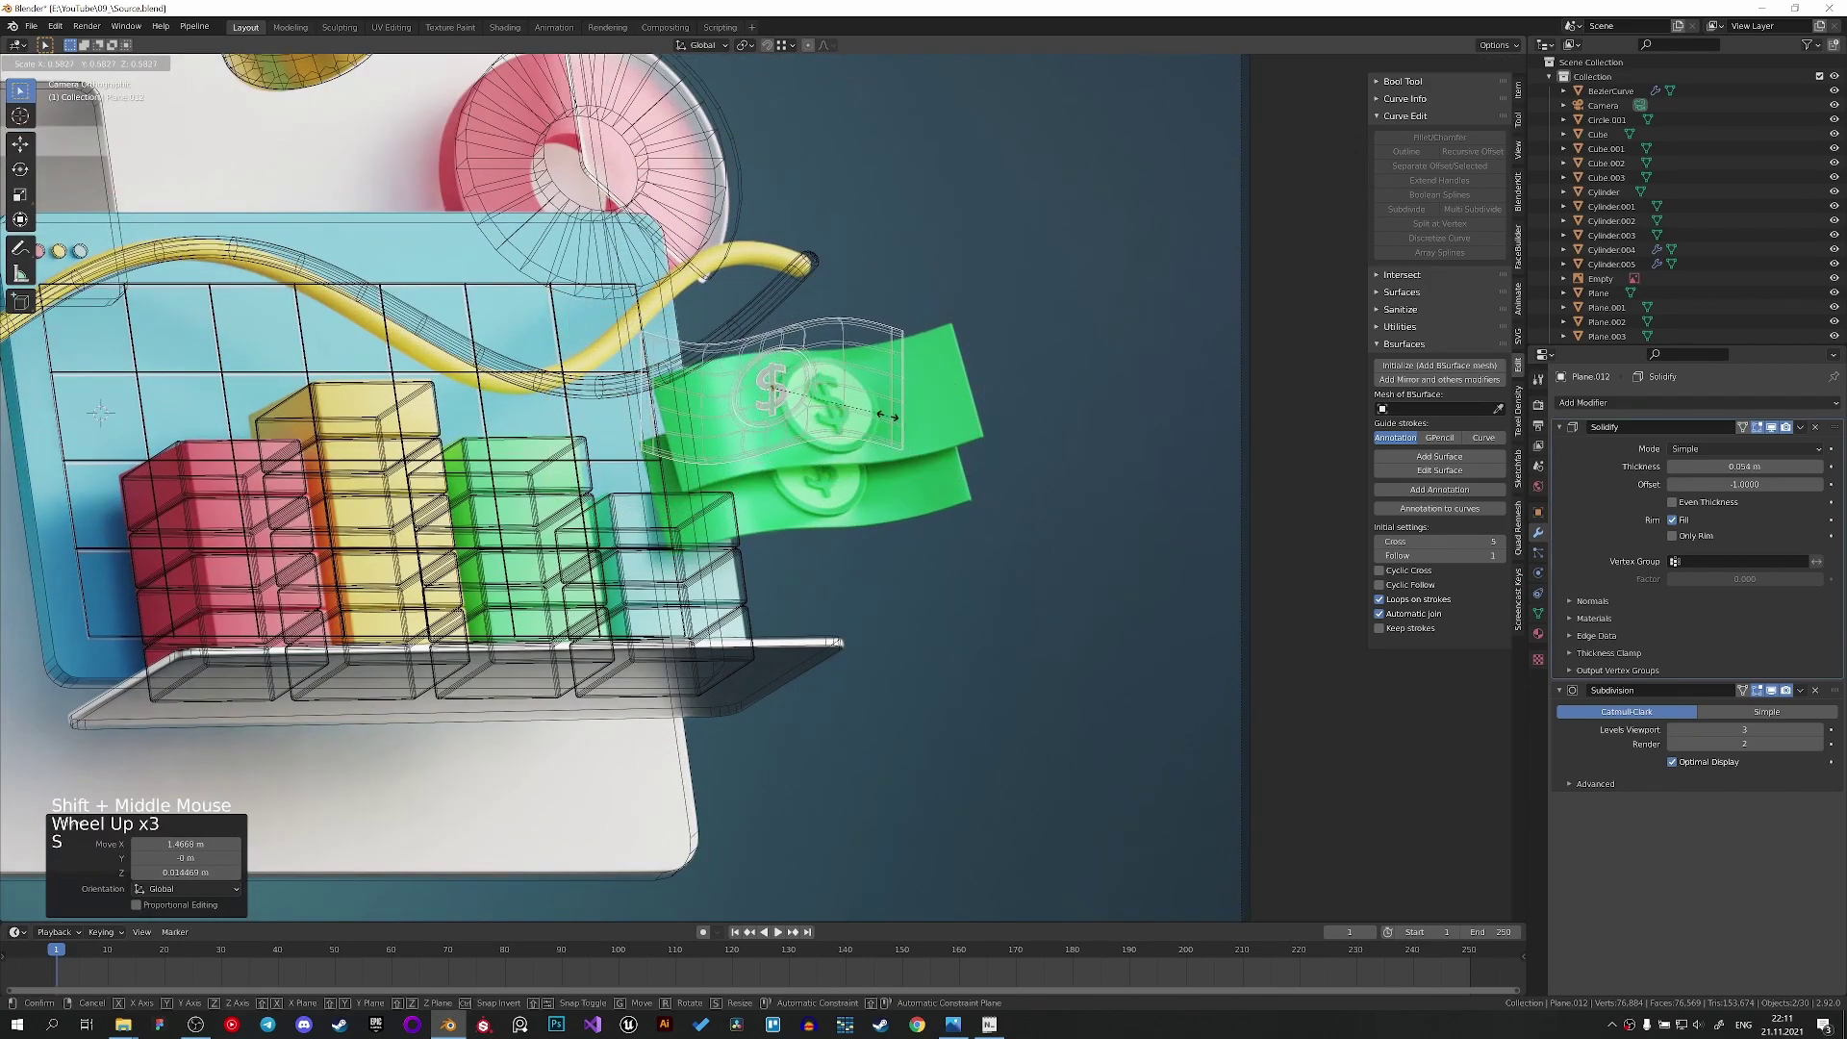
In camera view with the reference overlay, select Plane.012 together with its dollar text.
key("r")
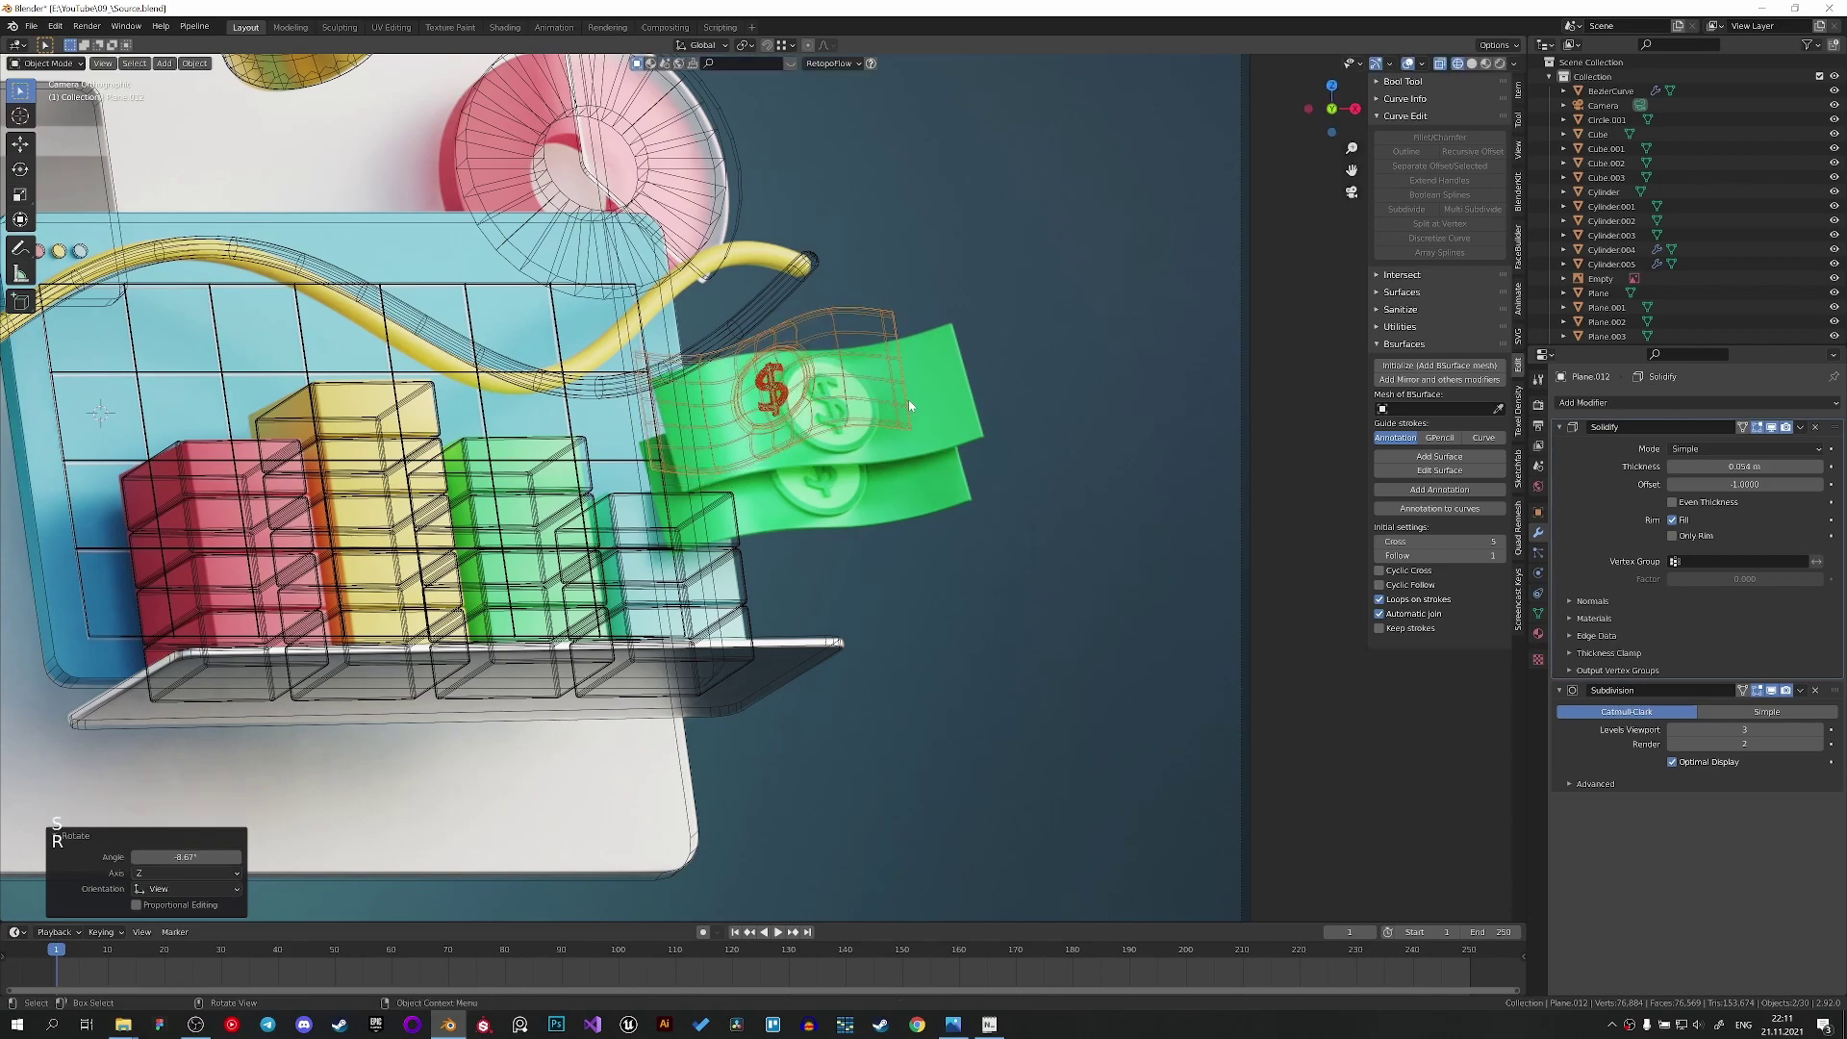
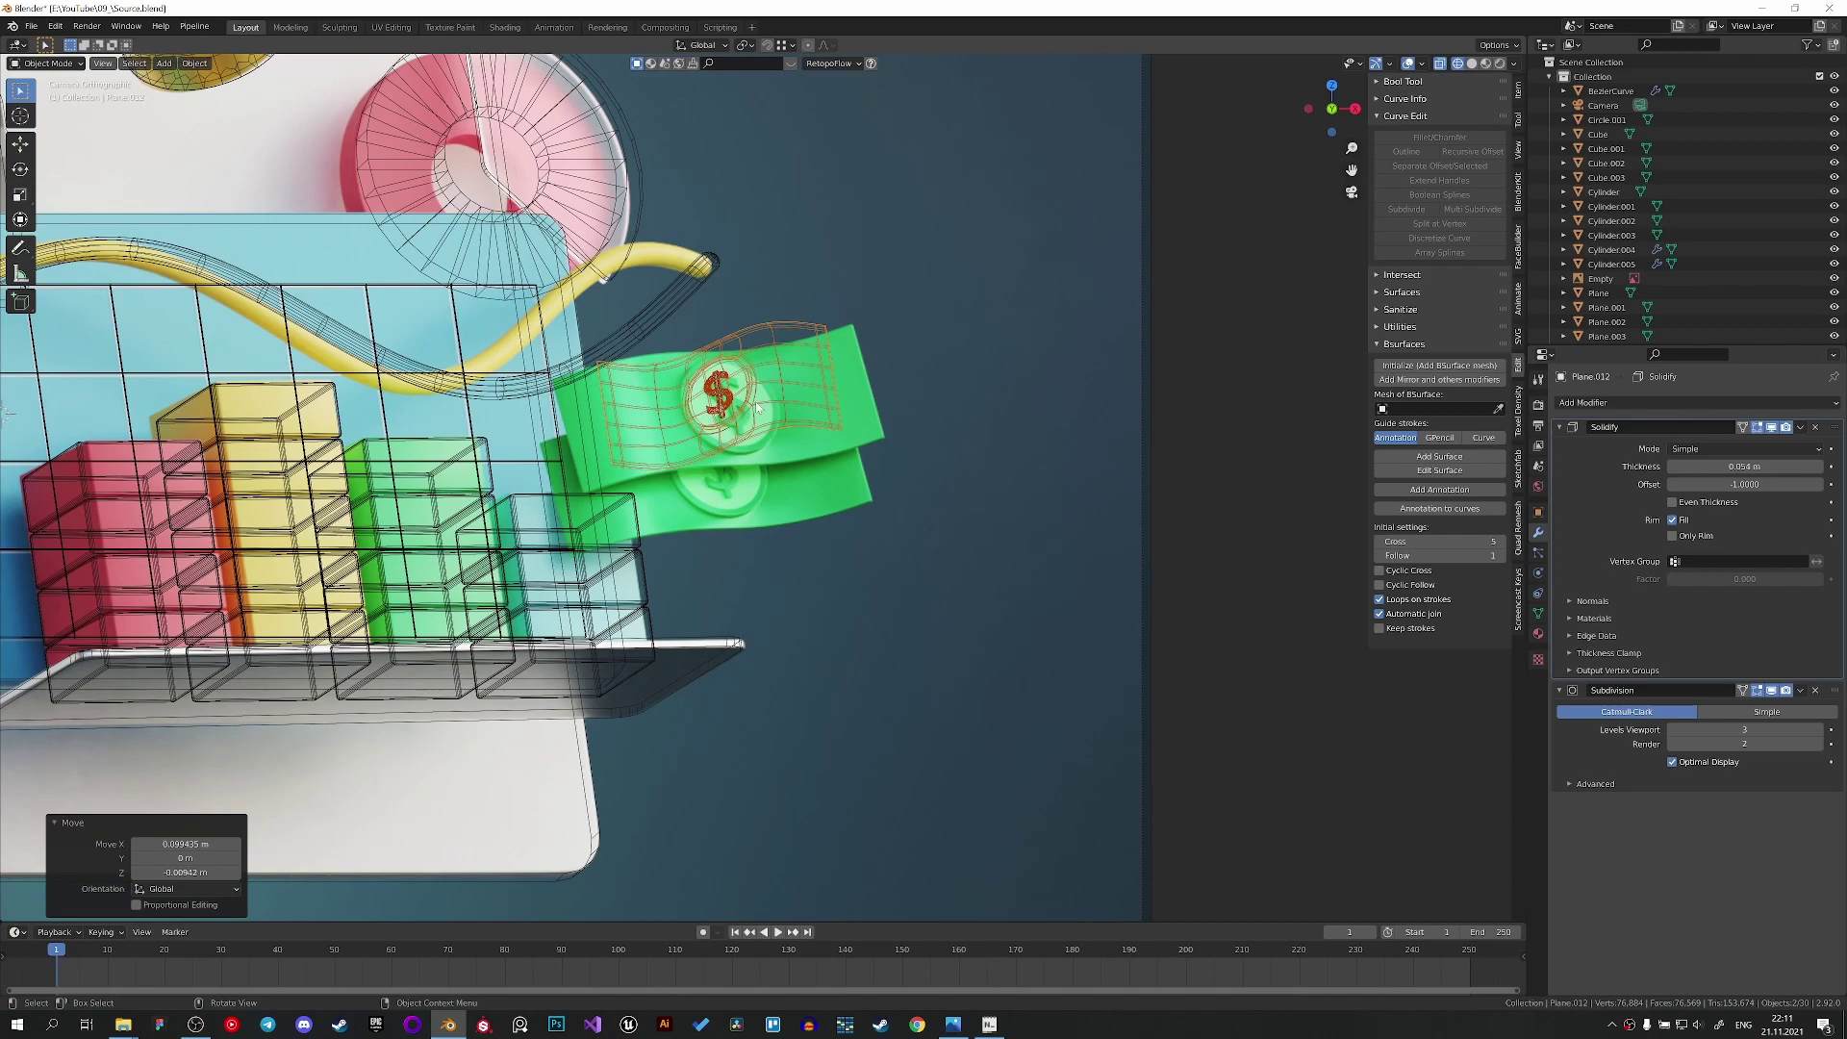
right_click(760, 406)
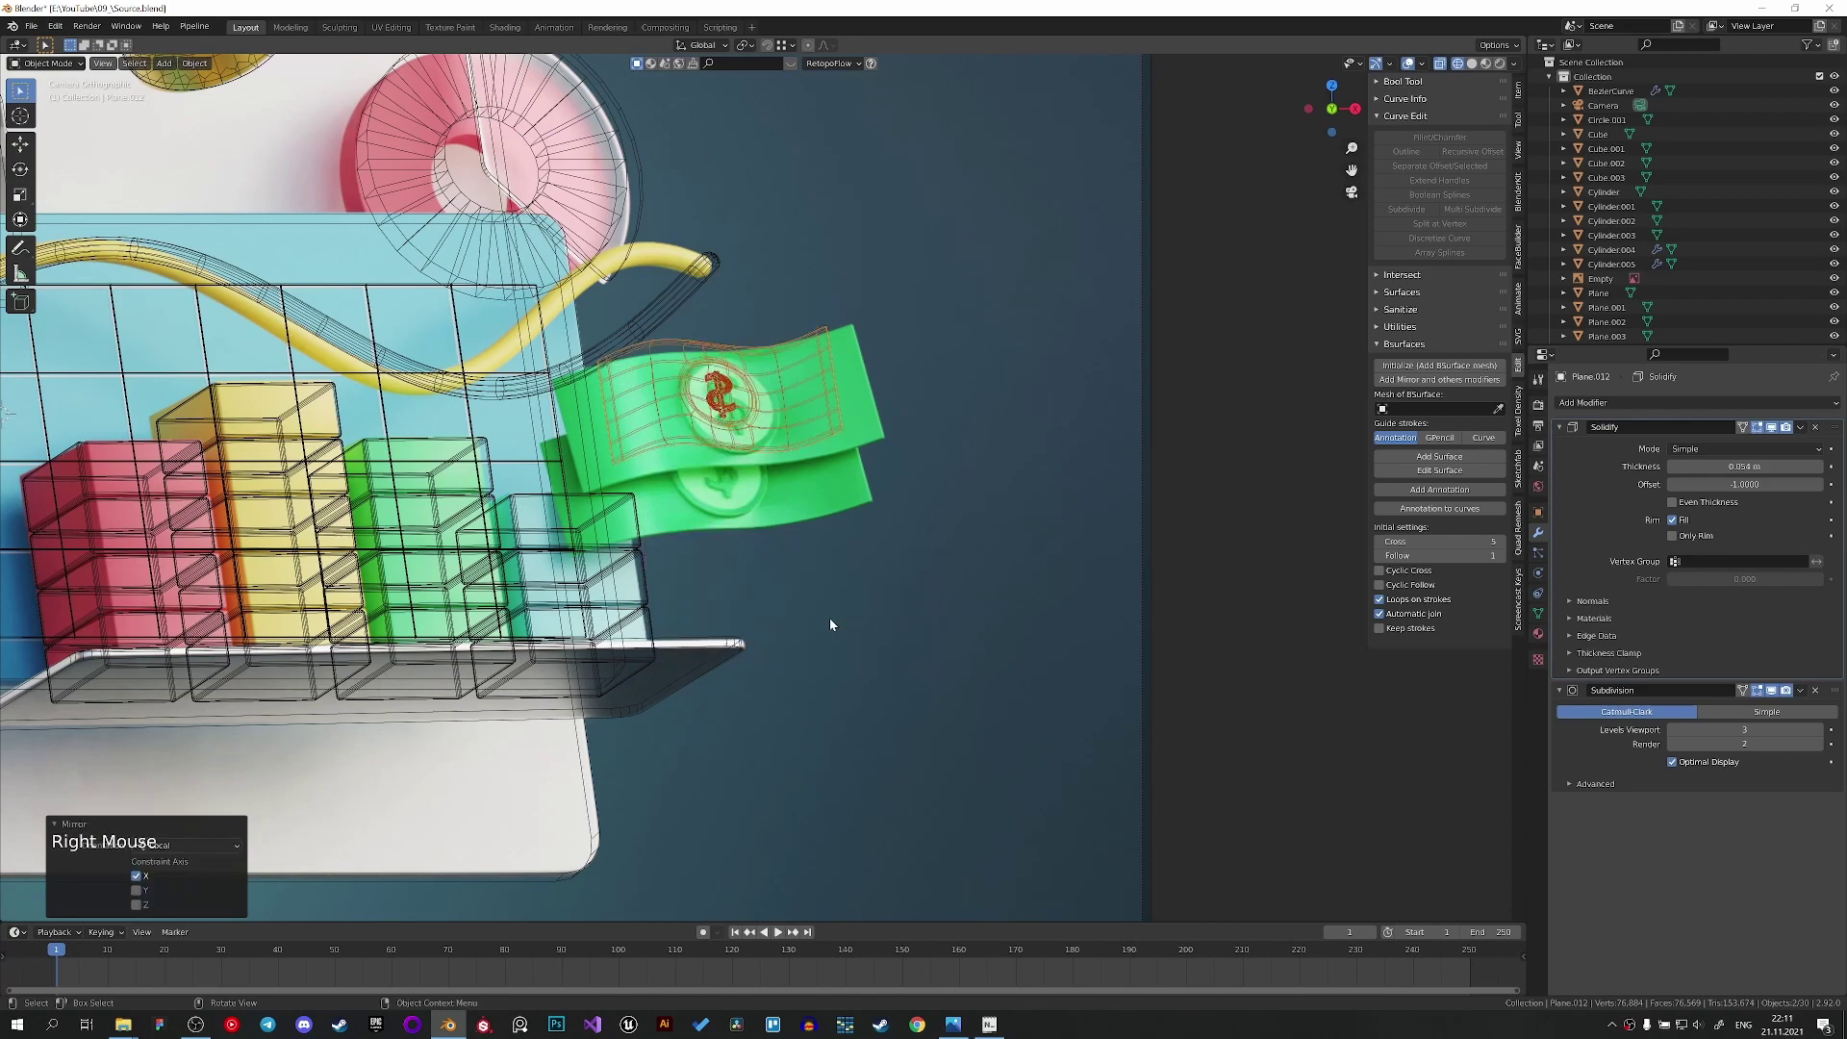
left_click(722, 407)
right_click(726, 398)
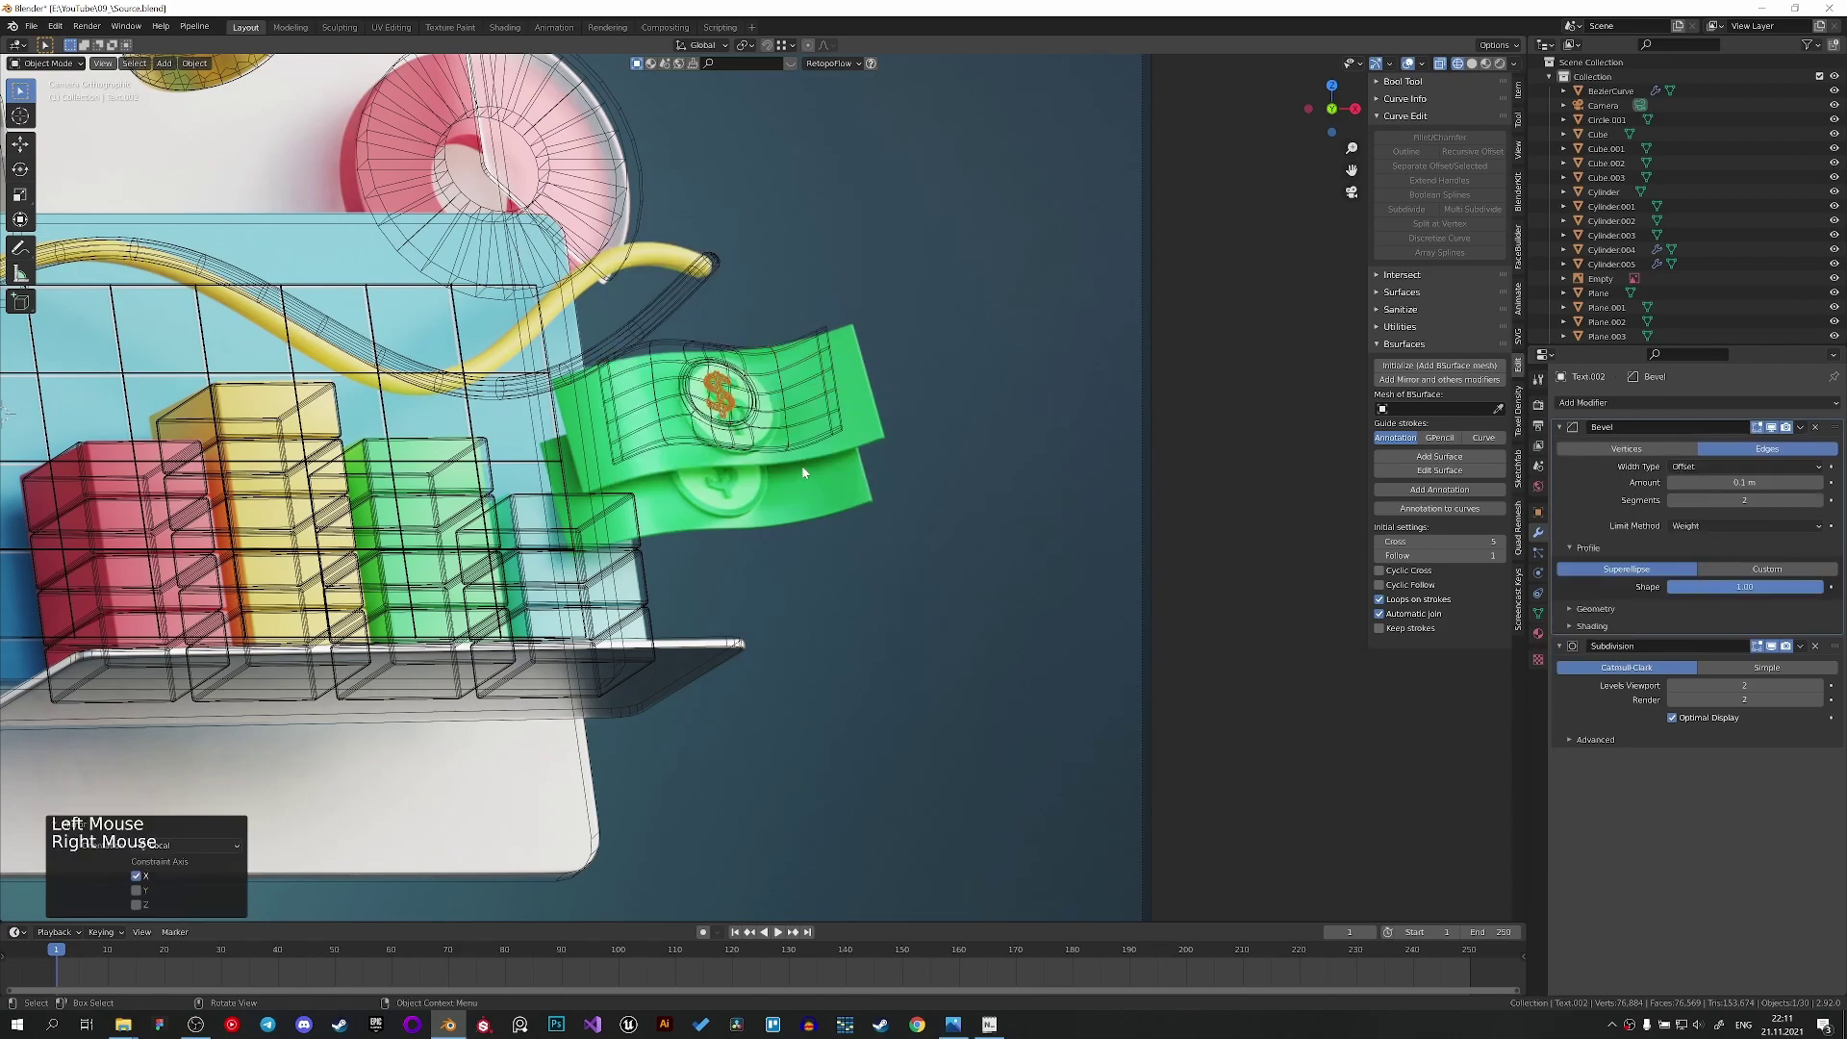
scroll("up", 3)
key("z")
middle_click(762, 404)
scroll("up", 3)
Scale, rotate and move the banknote so it sits over the green reference banknote.
left_click(820, 470)
key("s")
key("g")
key("r")
key("s")
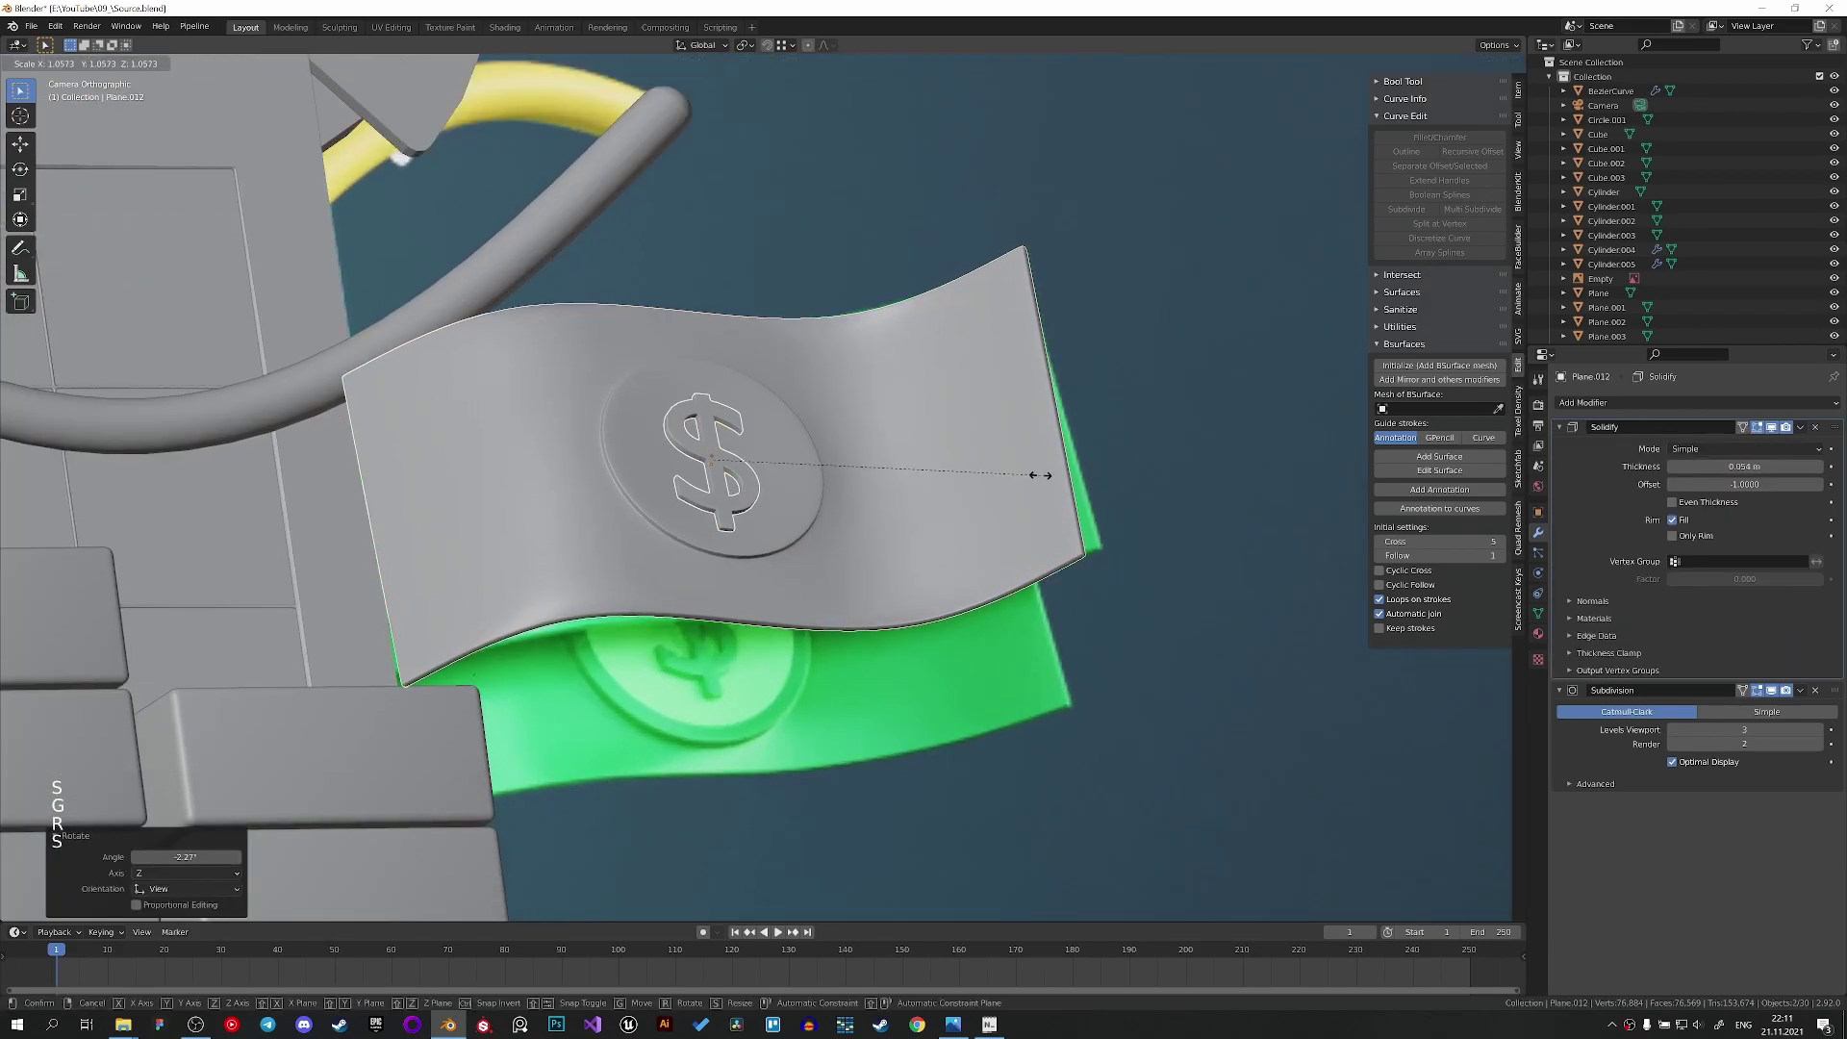
key("g")
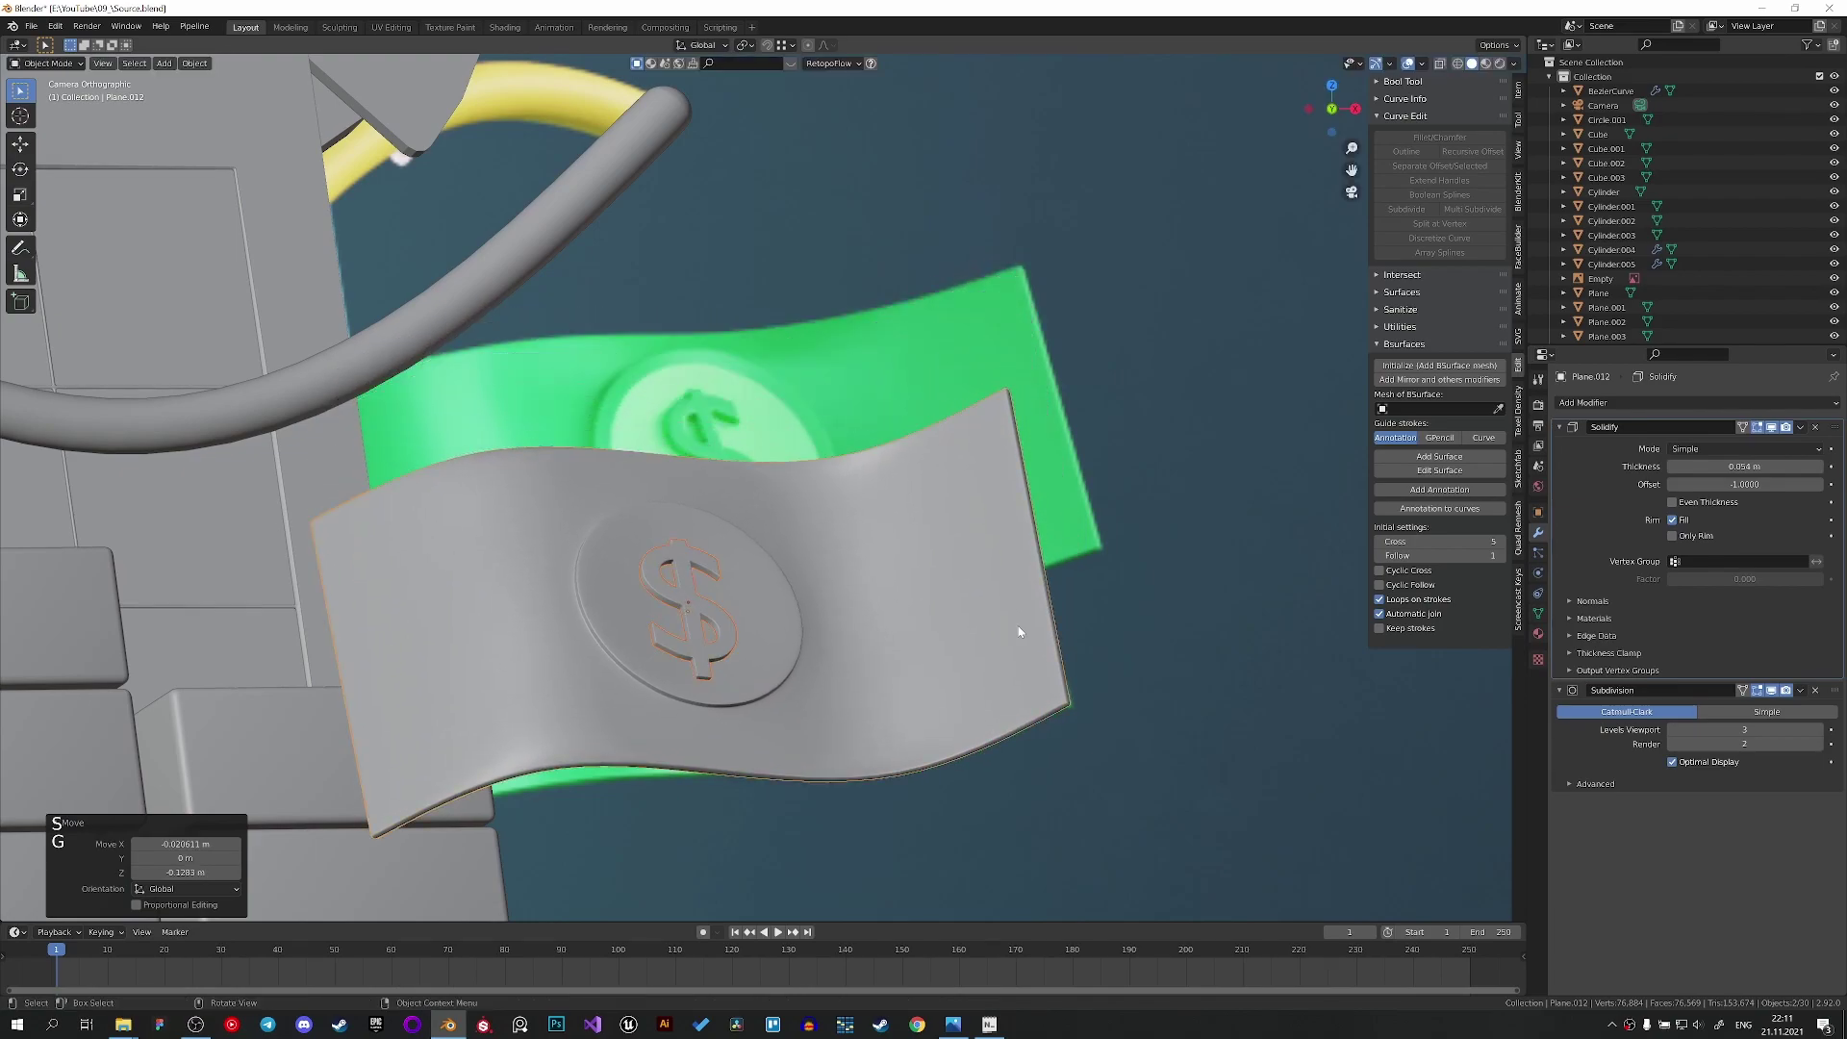
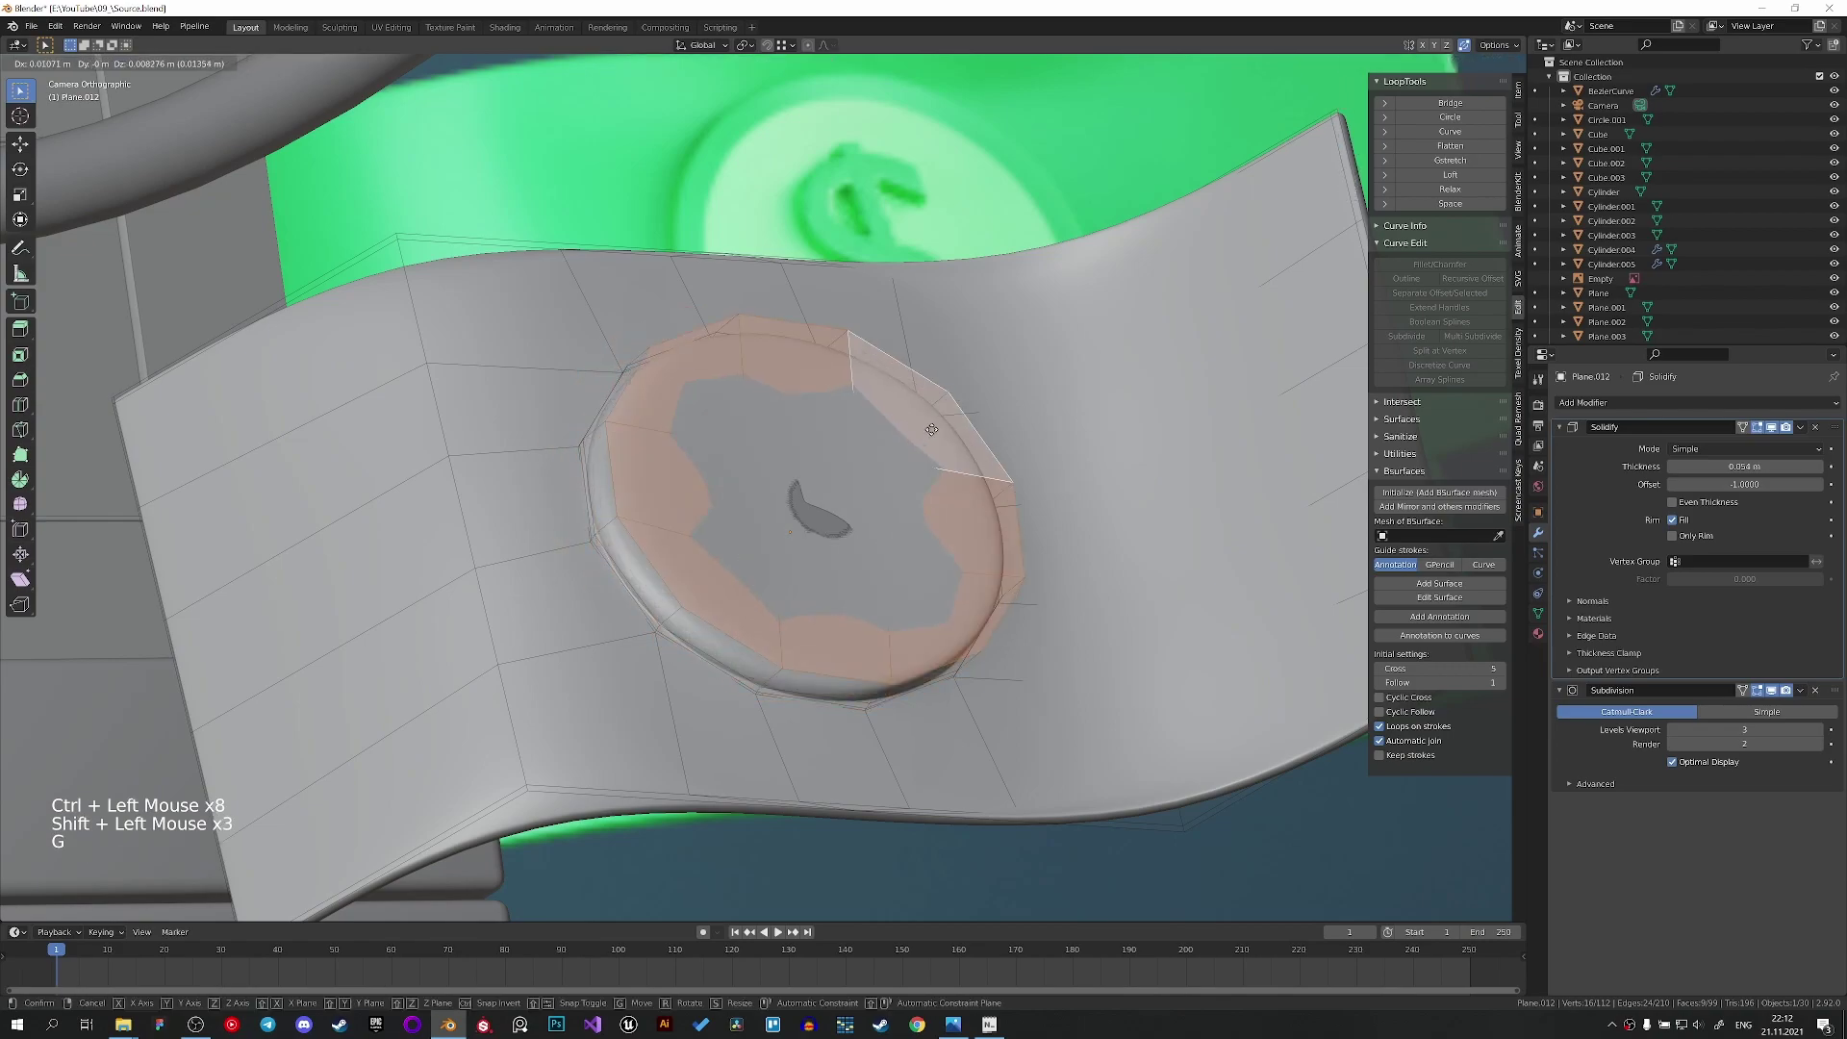
Inset the disc faces around the dollar sign, leave Edit Mode and save the file.
scroll("up", 3)
key("i")
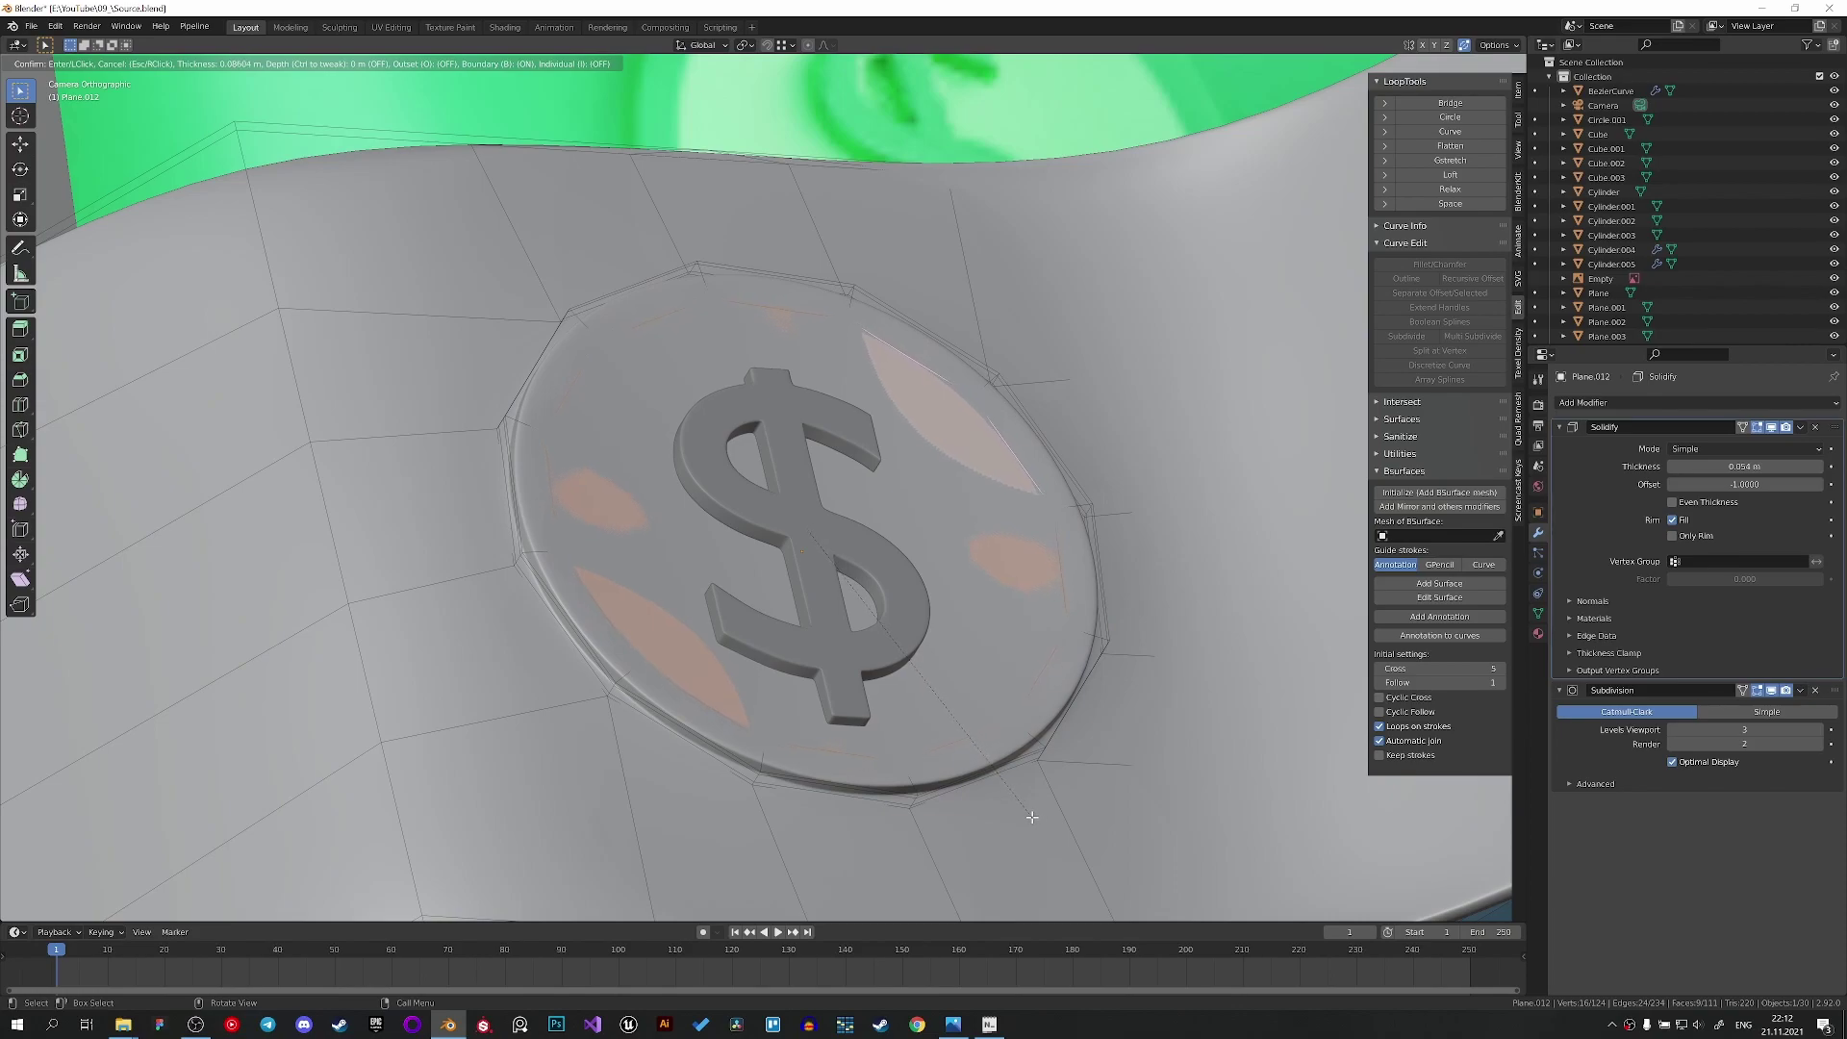
scroll("down", 3)
key("Tab")
key("ctrl+s")
View the whole finance illustration through the camera.
scroll("down", 3)
left_click(858, 650)
scroll("down", 3)
middle_click(898, 634)
scroll("down", 3)
key("z")
key("z")
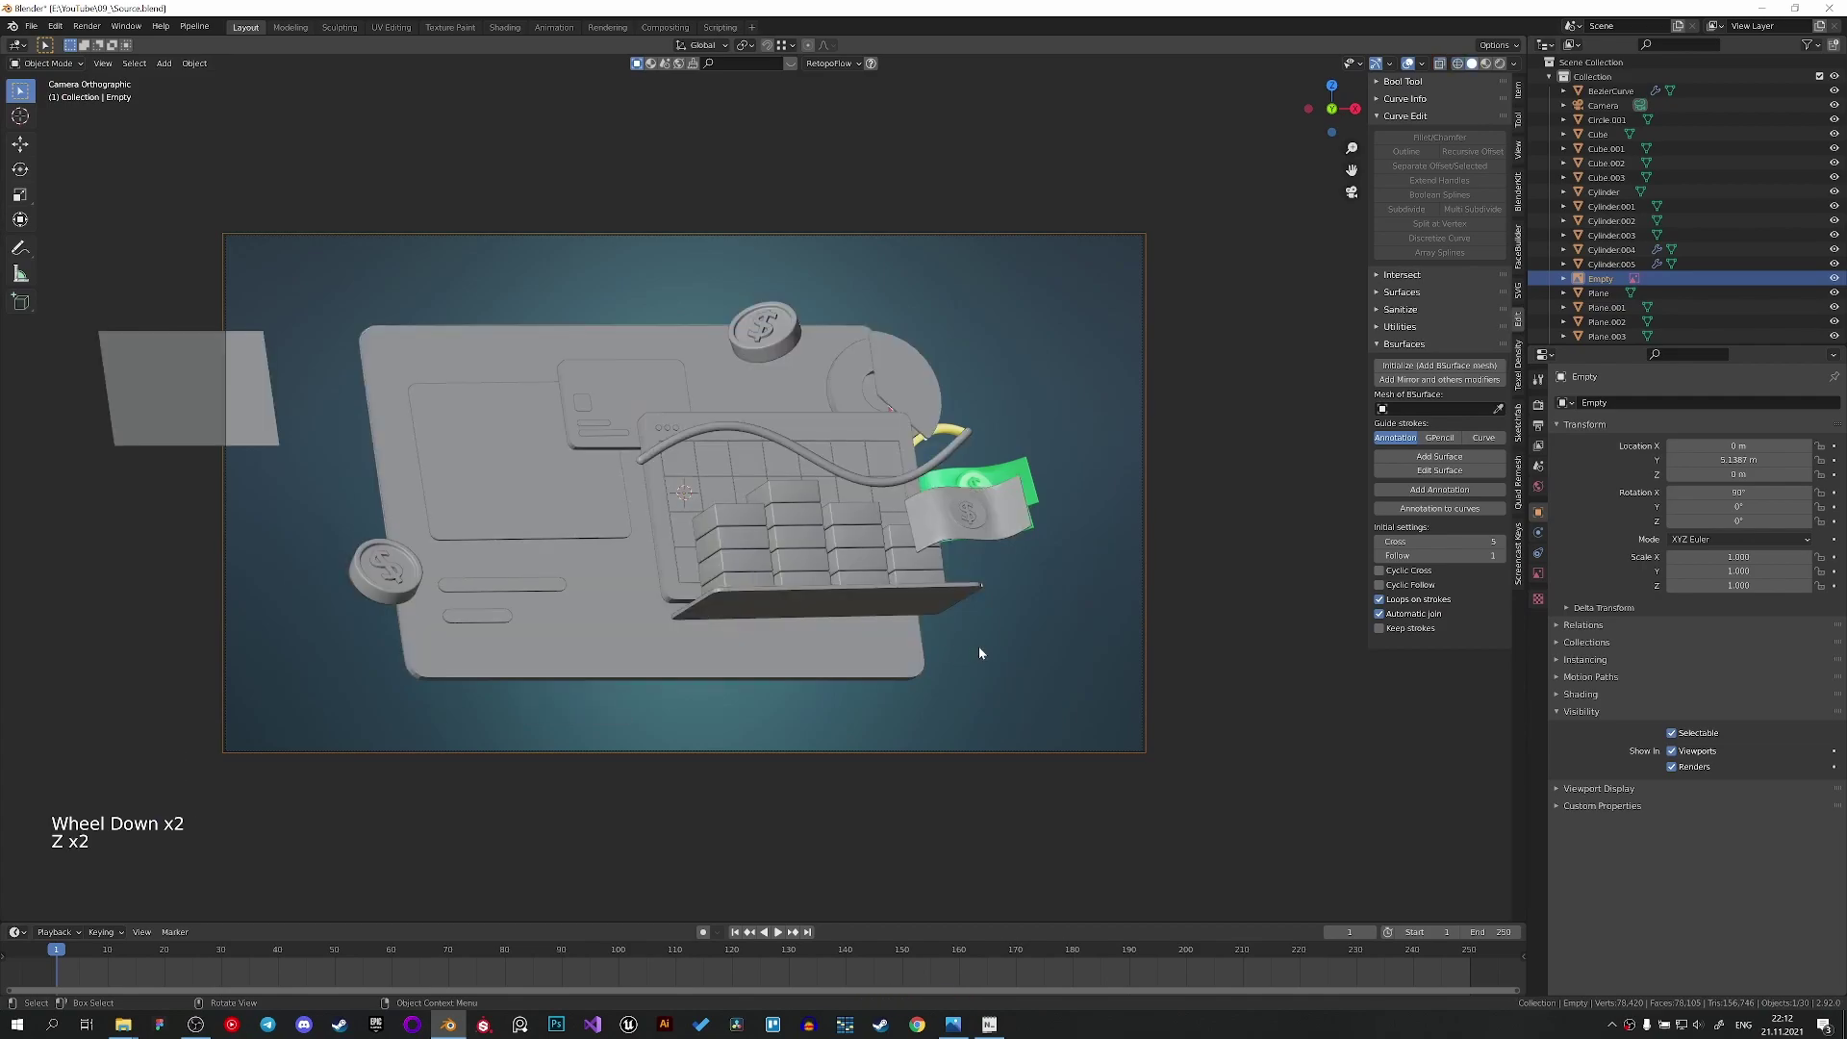
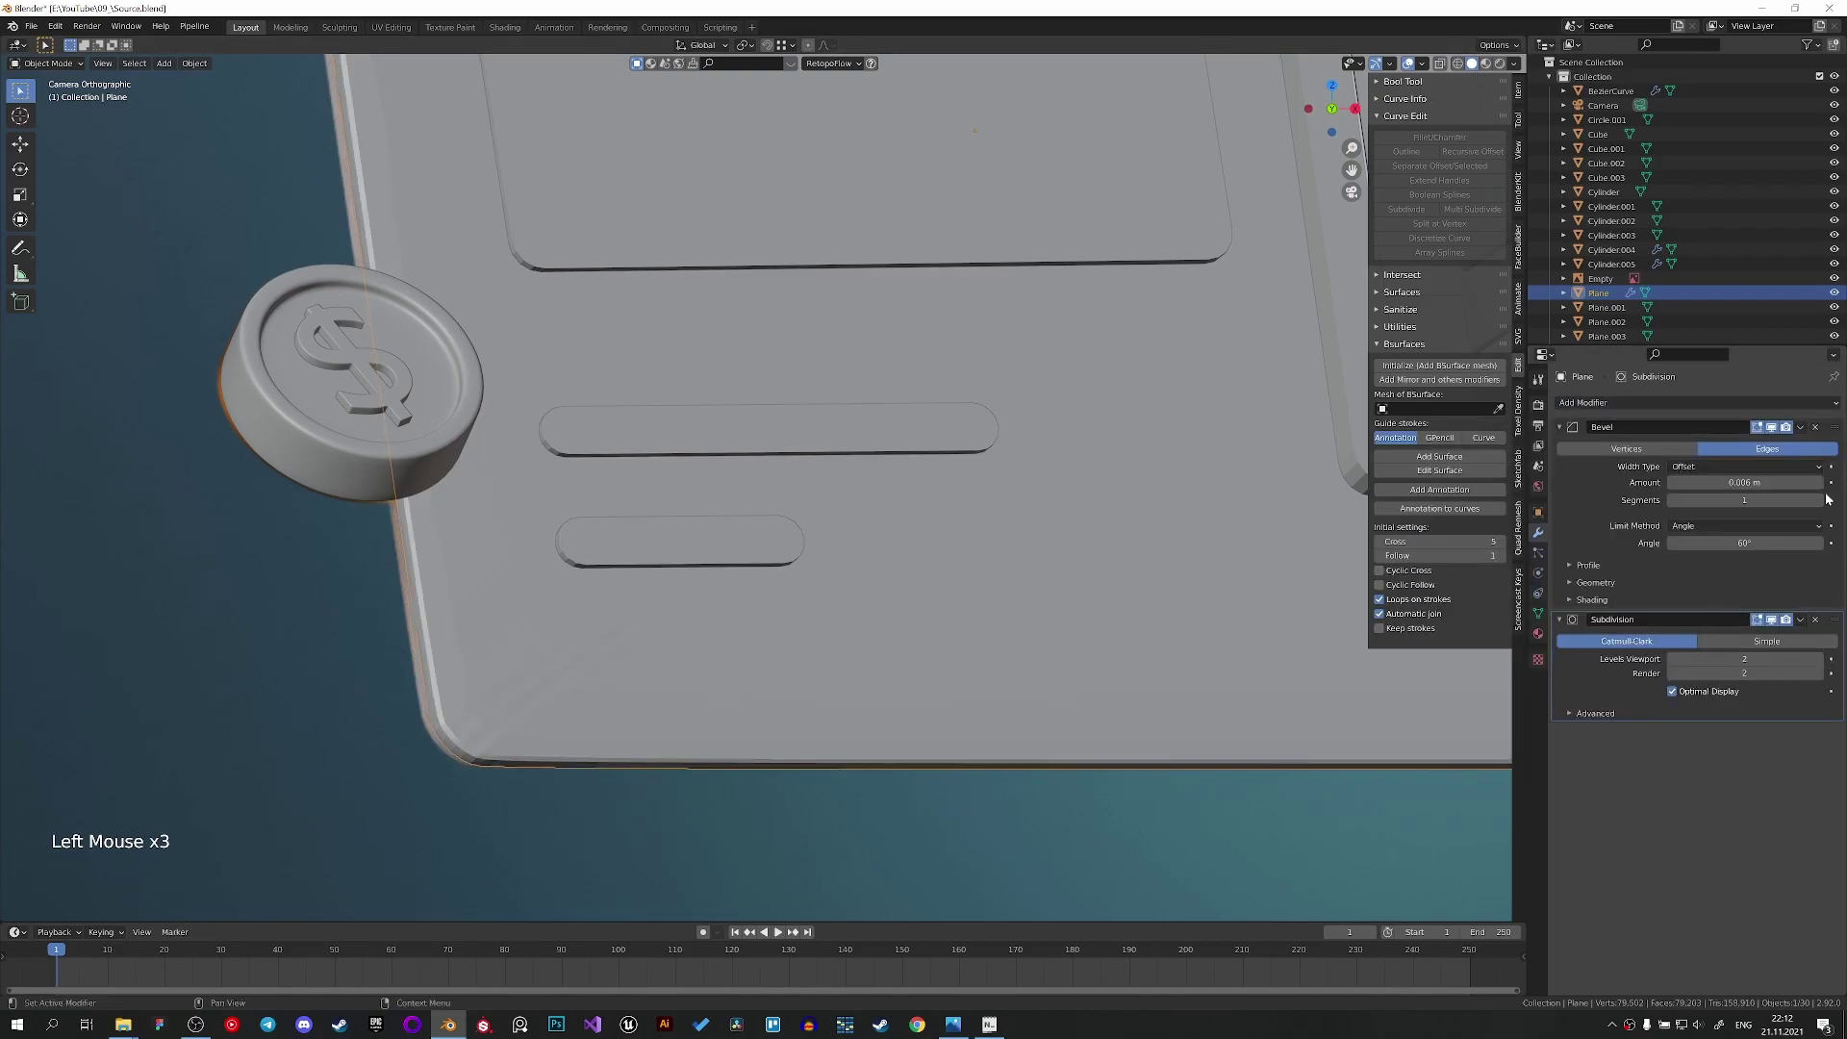
Give the dashboard bevel 2 segments and shade the card smooth.
double_click(1821, 501)
left_click(1601, 578)
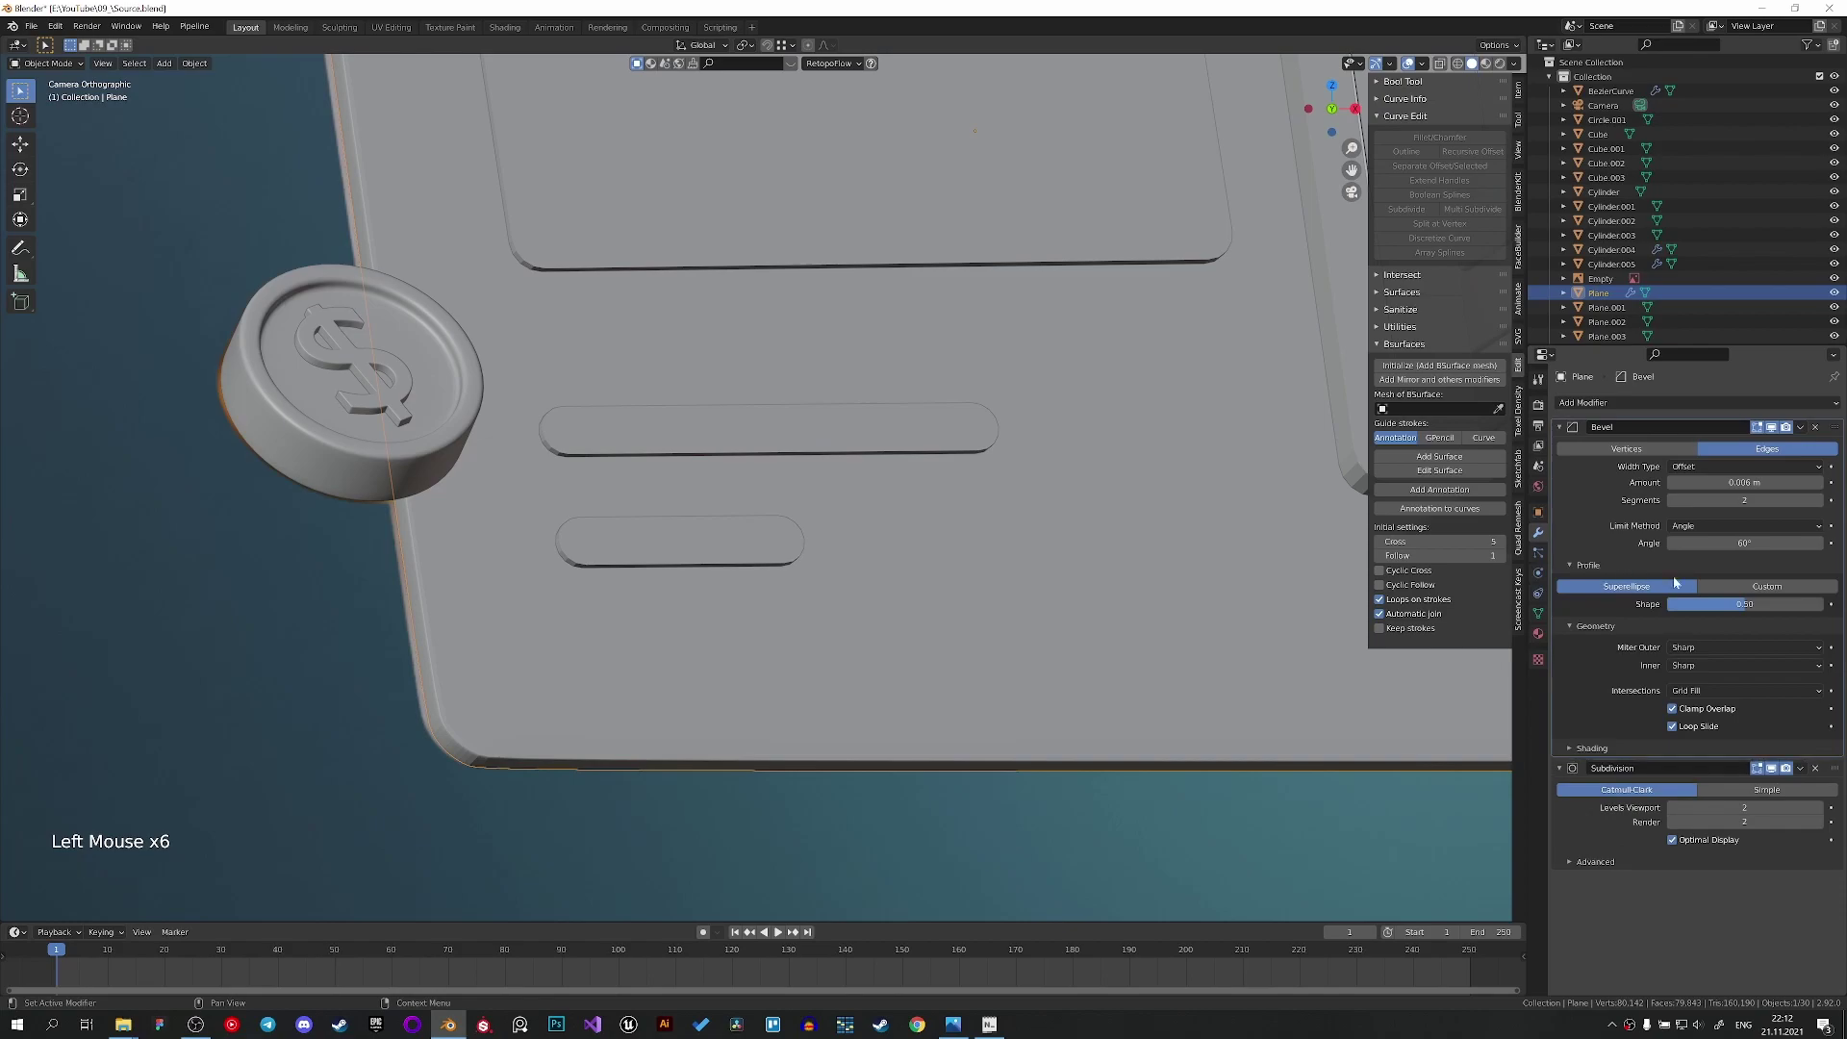
double_click(1724, 604)
right_click(647, 656)
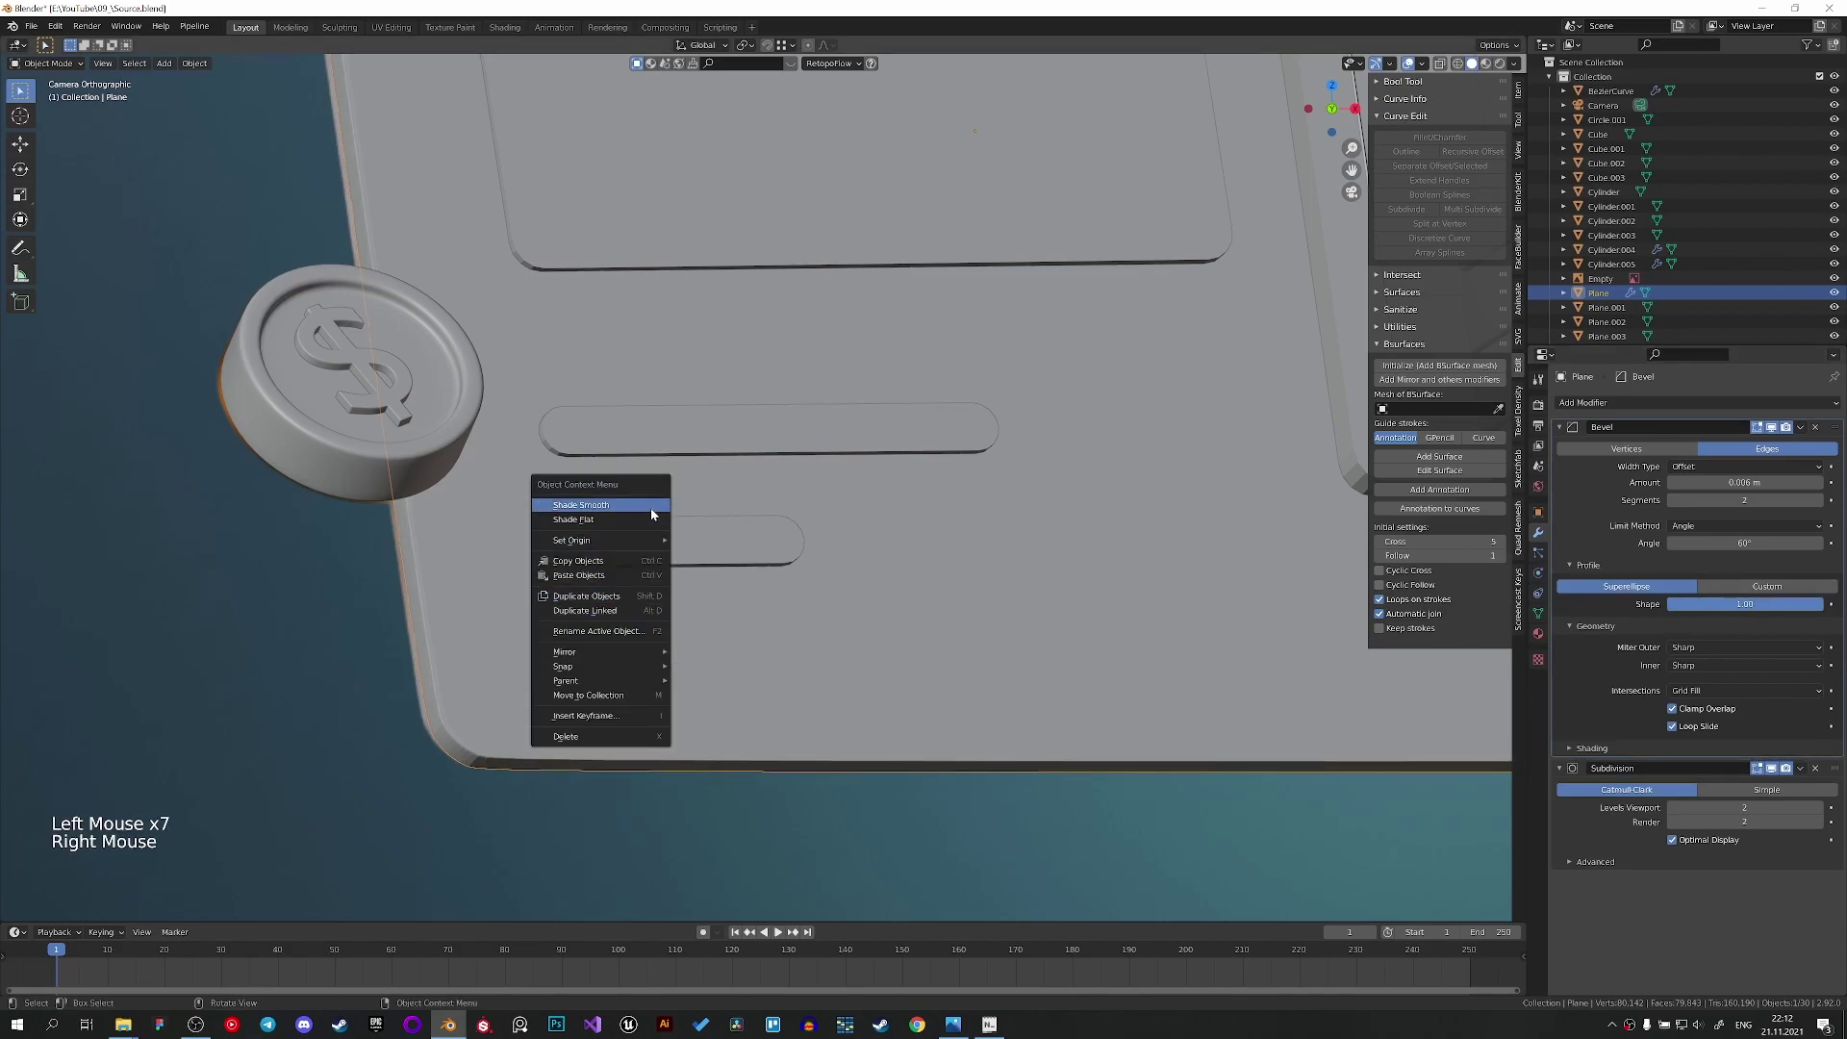
scroll("down", 3)
scroll("down", 3)
middle_click(746, 637)
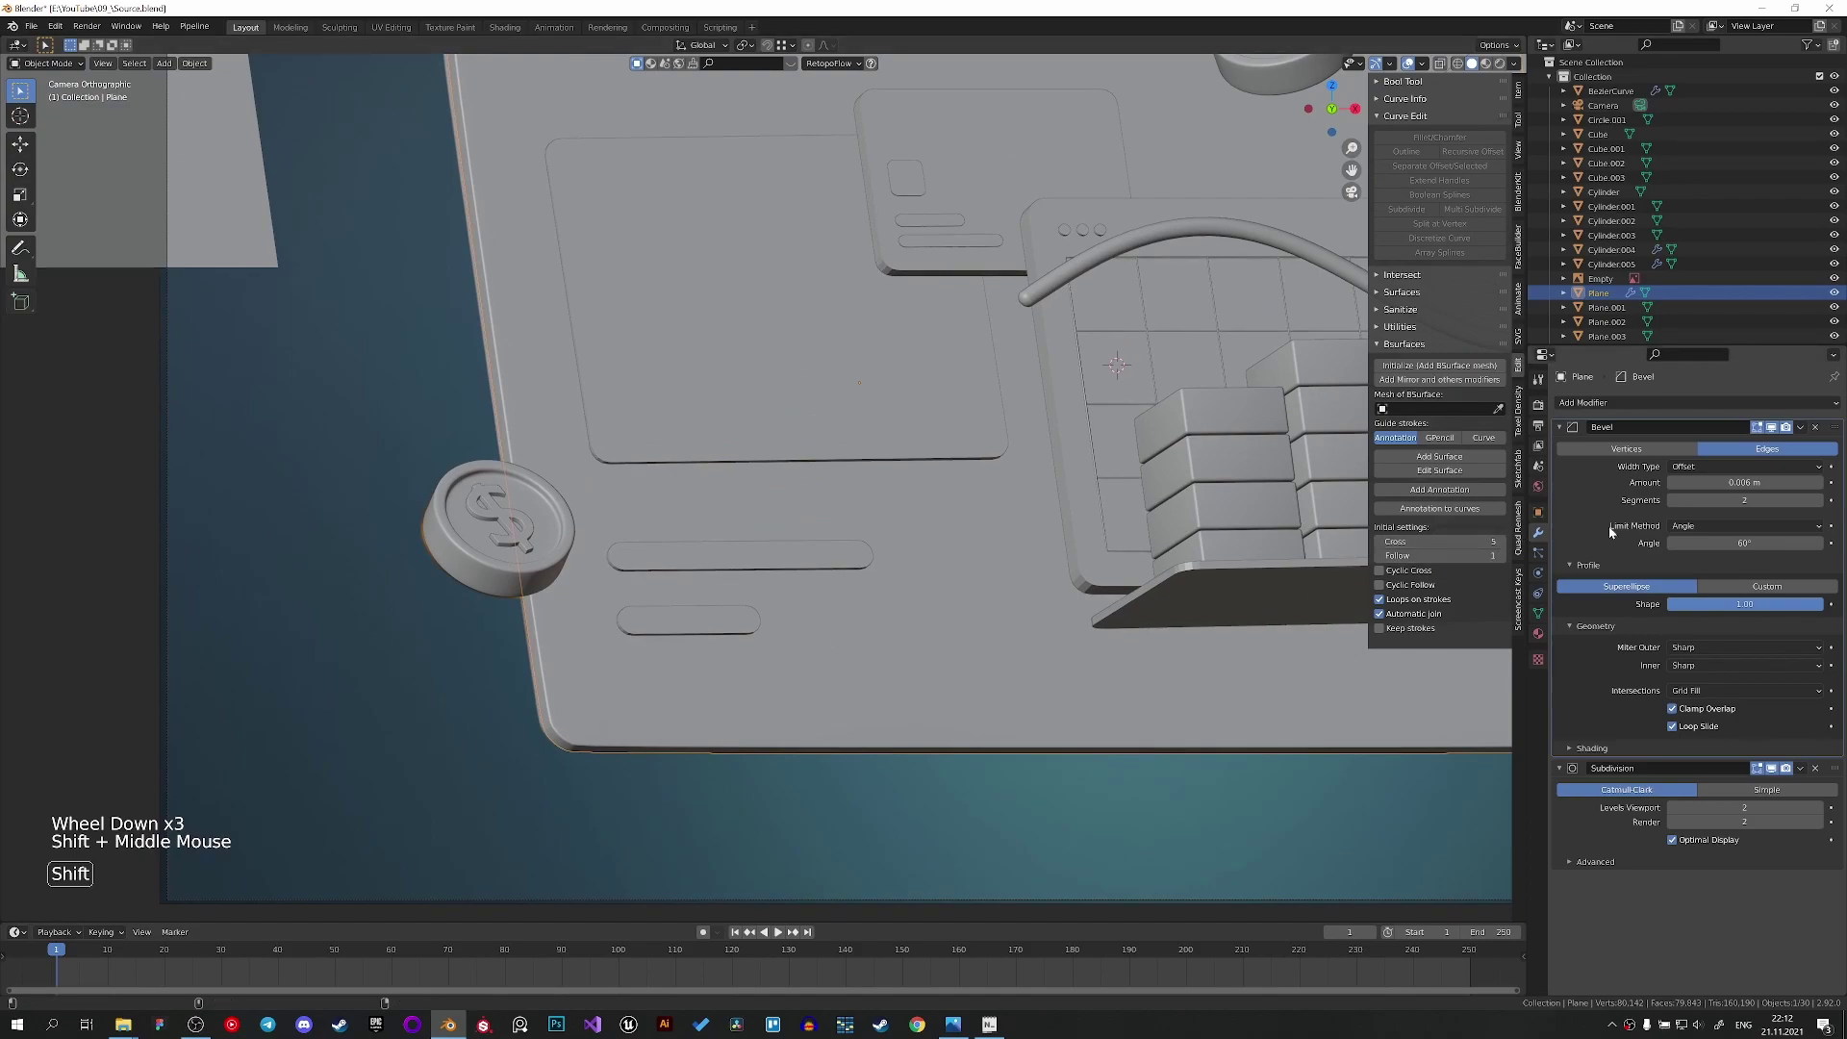
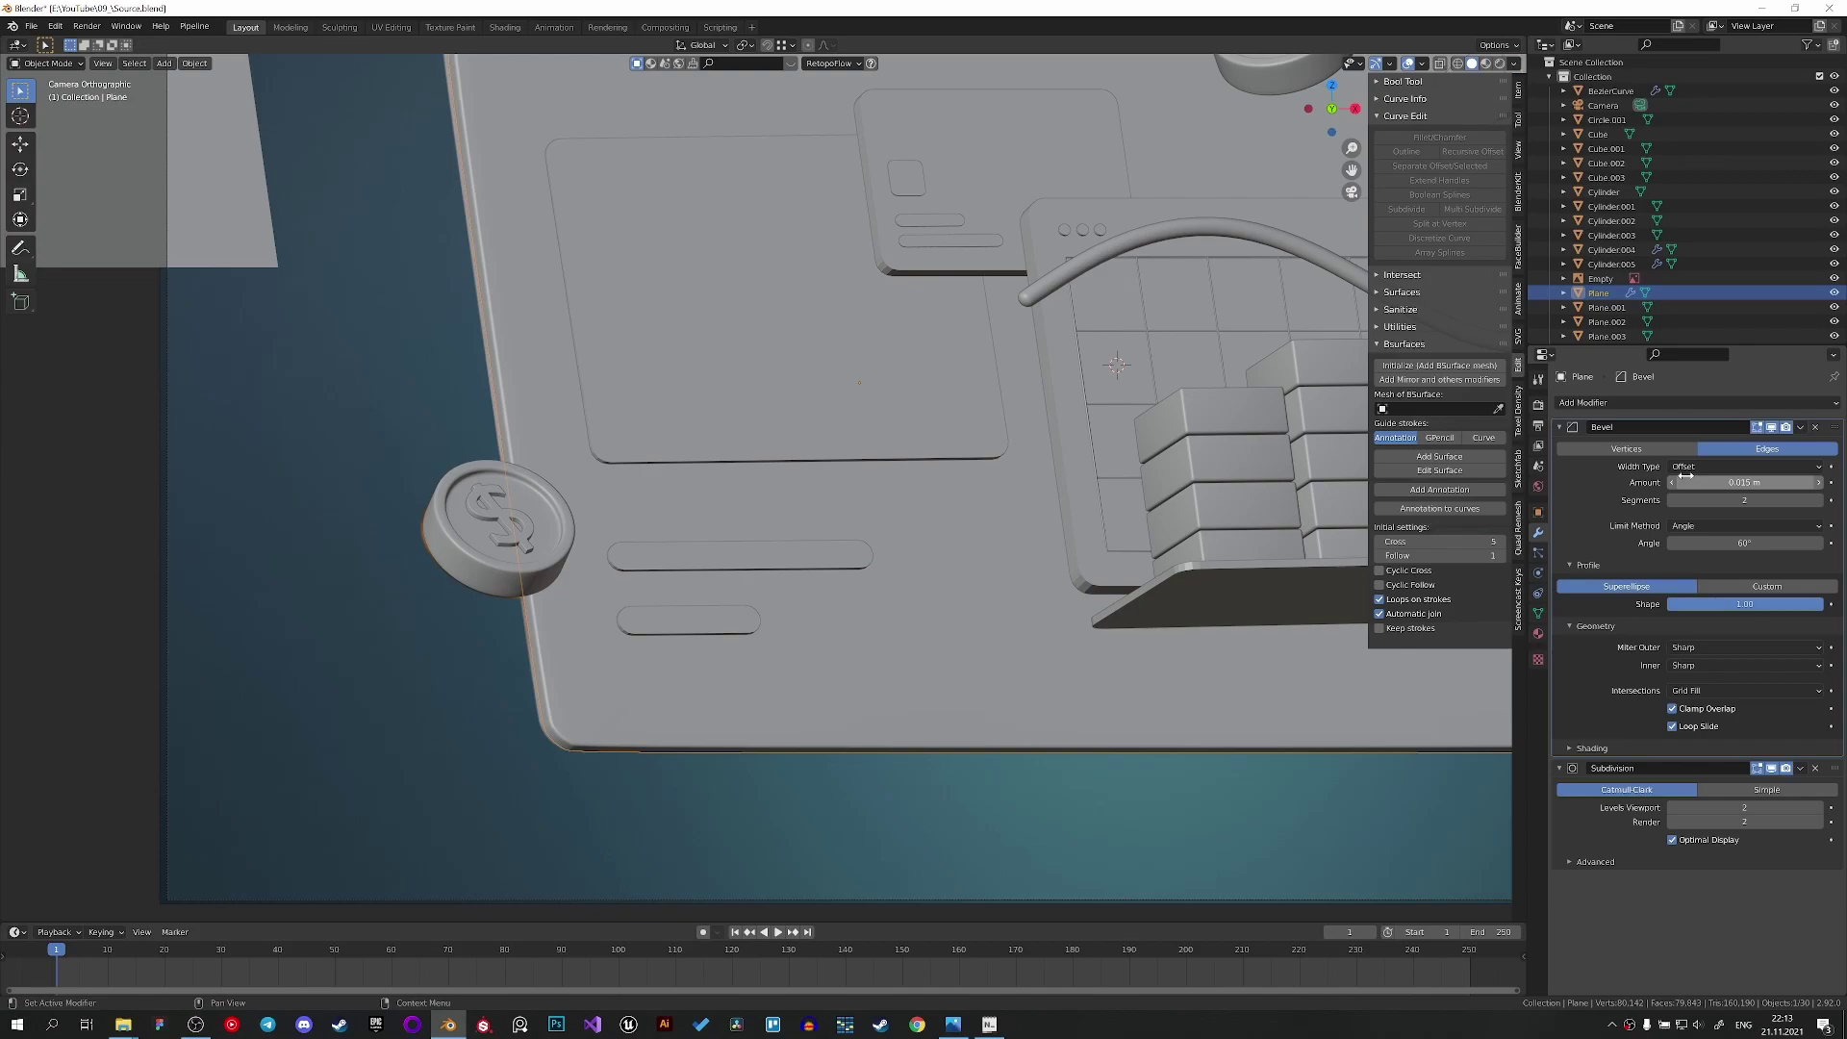
Raise the bevel amount to 0.015 m and start copying Bevel and Subdivision onto the pill bar.
scroll("down", 3)
scroll("down", 3)
left_click(687, 550)
scroll("up", 3)
left_click(642, 684)
key("ctrl+c")
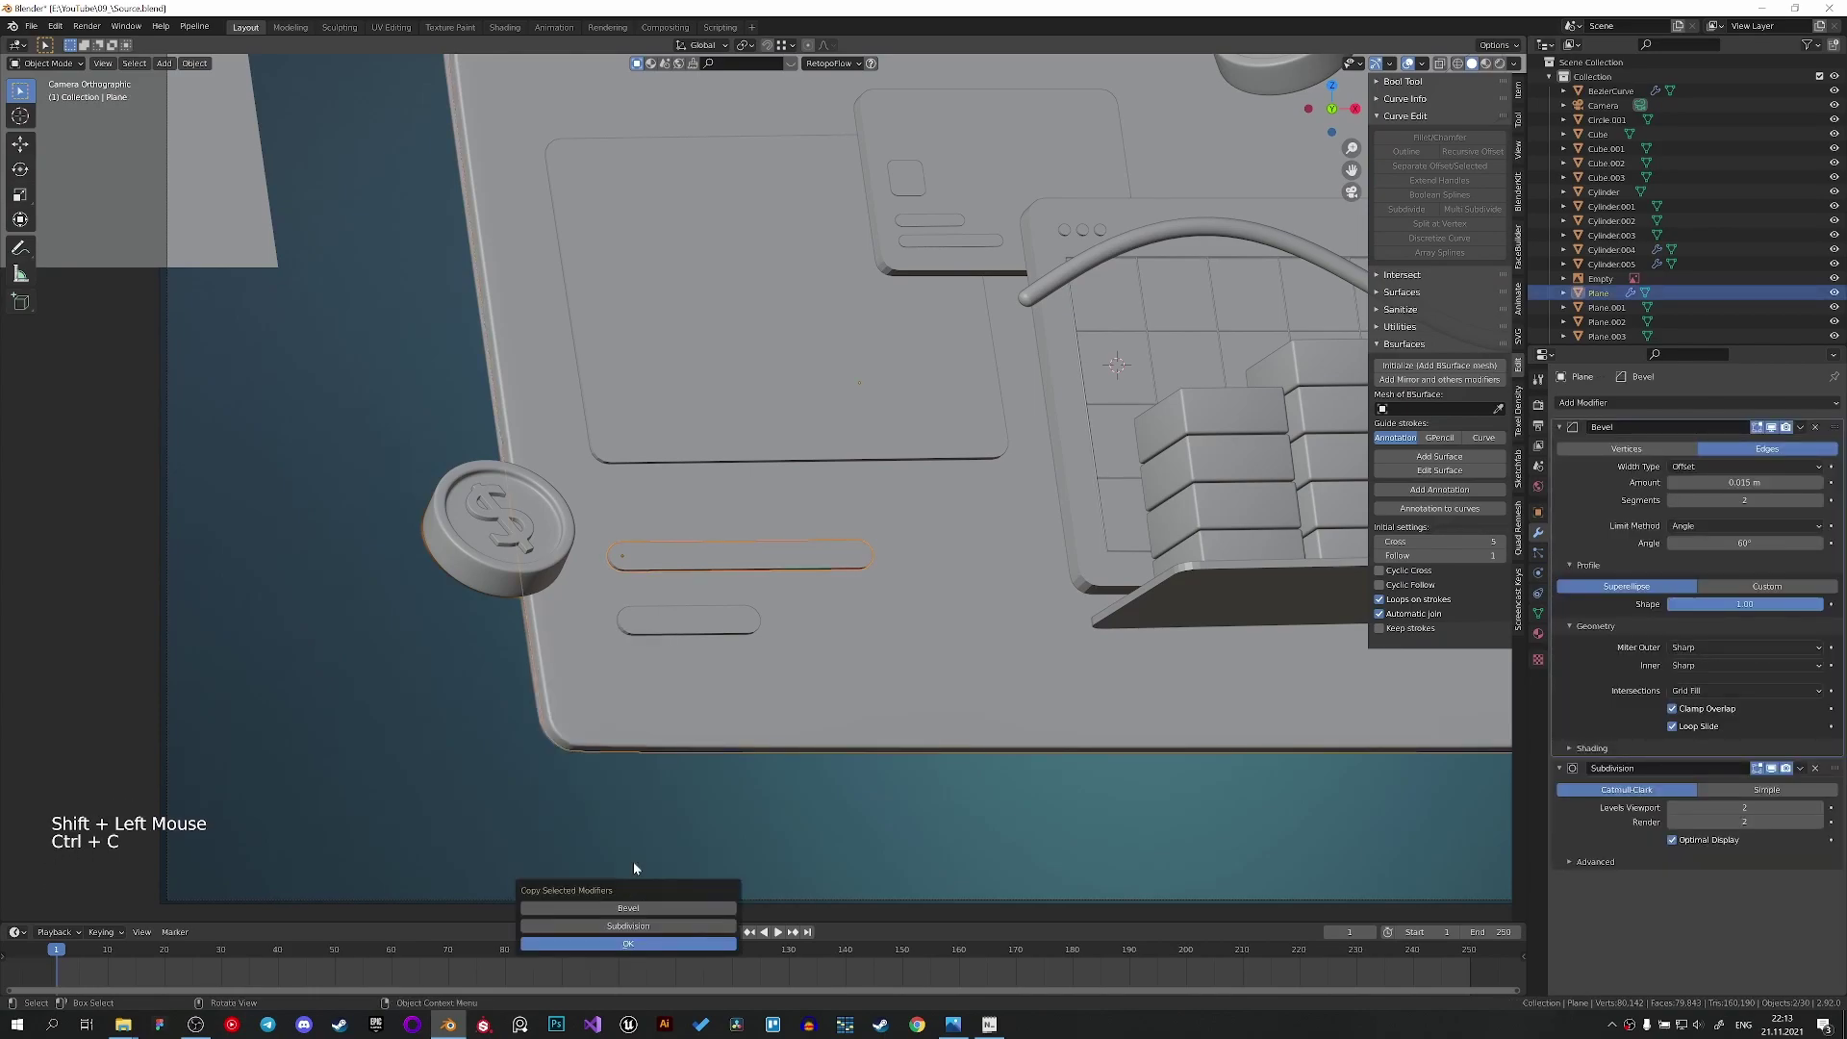
Copy the dashboard's Bevel and Subdivision modifiers onto the card via Copy Modifiers.
left_click(653, 618)
left_click(564, 727)
key("ctrl+c")
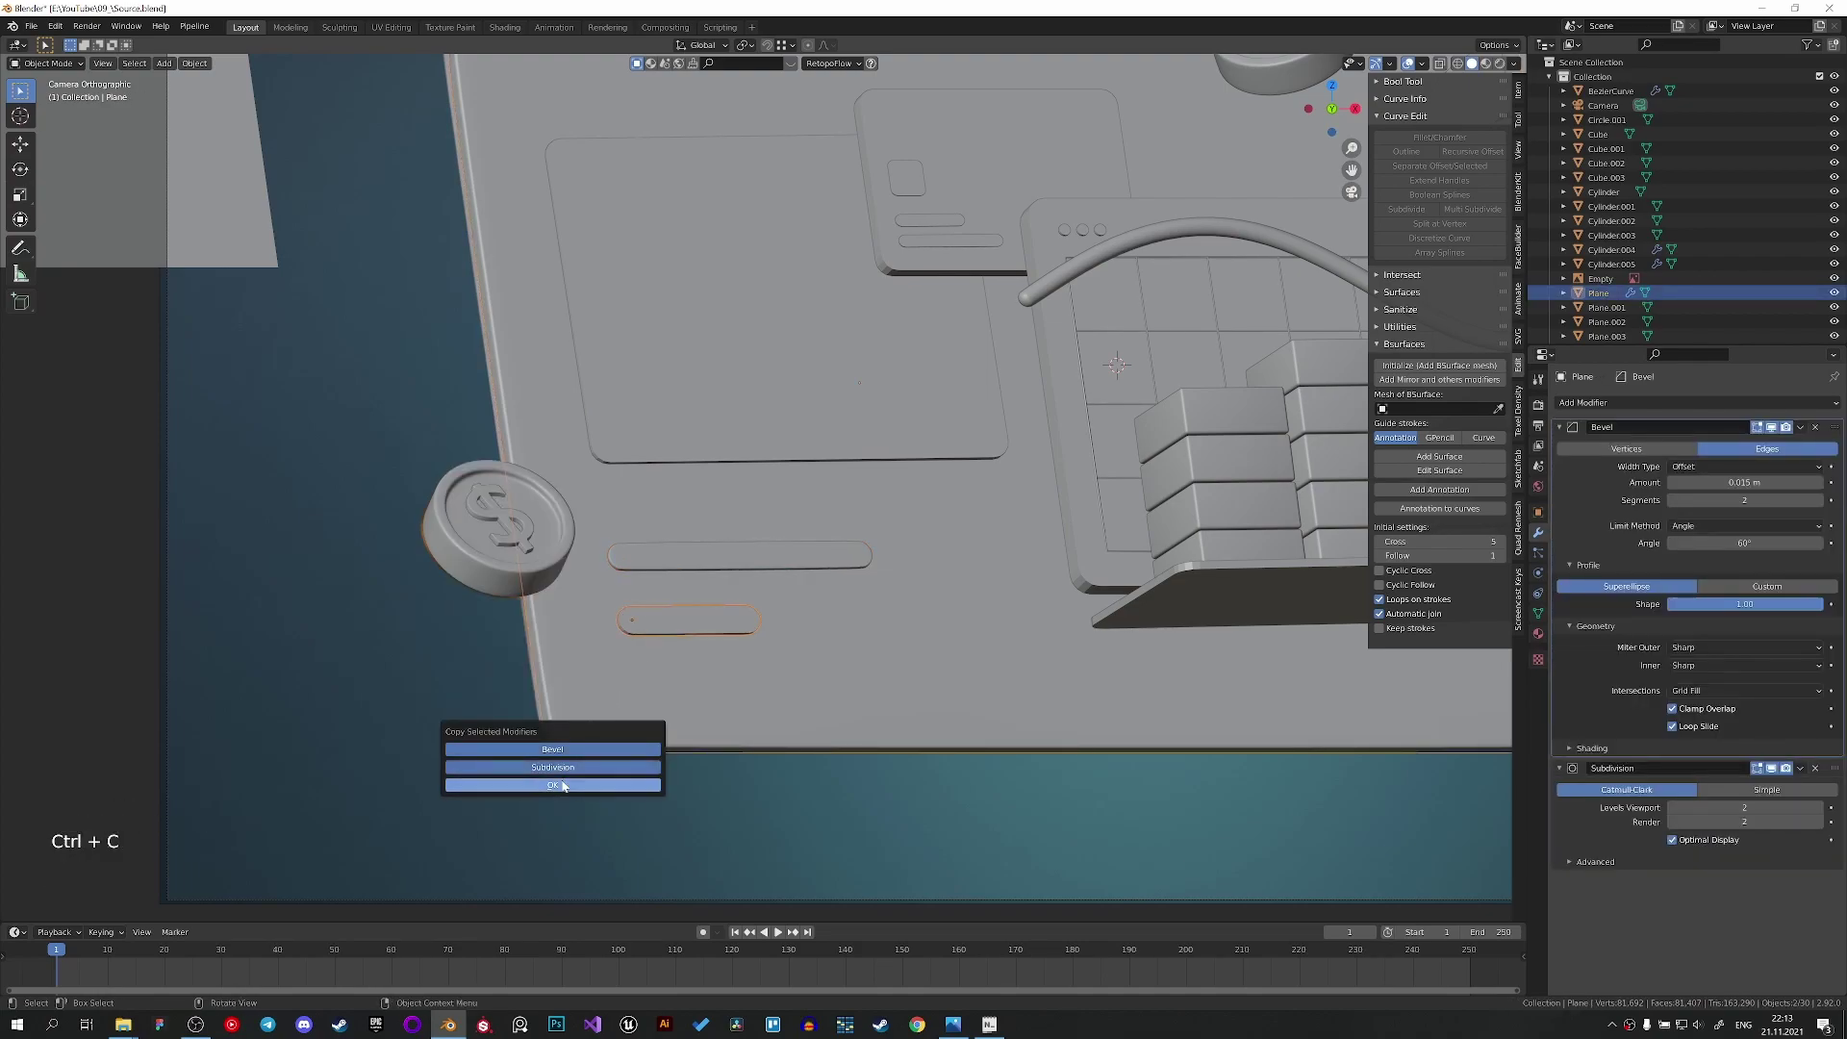
left_click(676, 629)
Copy the dashboard's Bevel and Subdivision modifiers onto the large recessed panel.
scroll("up", 3)
scroll("down", 3)
left_click(679, 396)
left_click(578, 504)
key("ctrl+c")
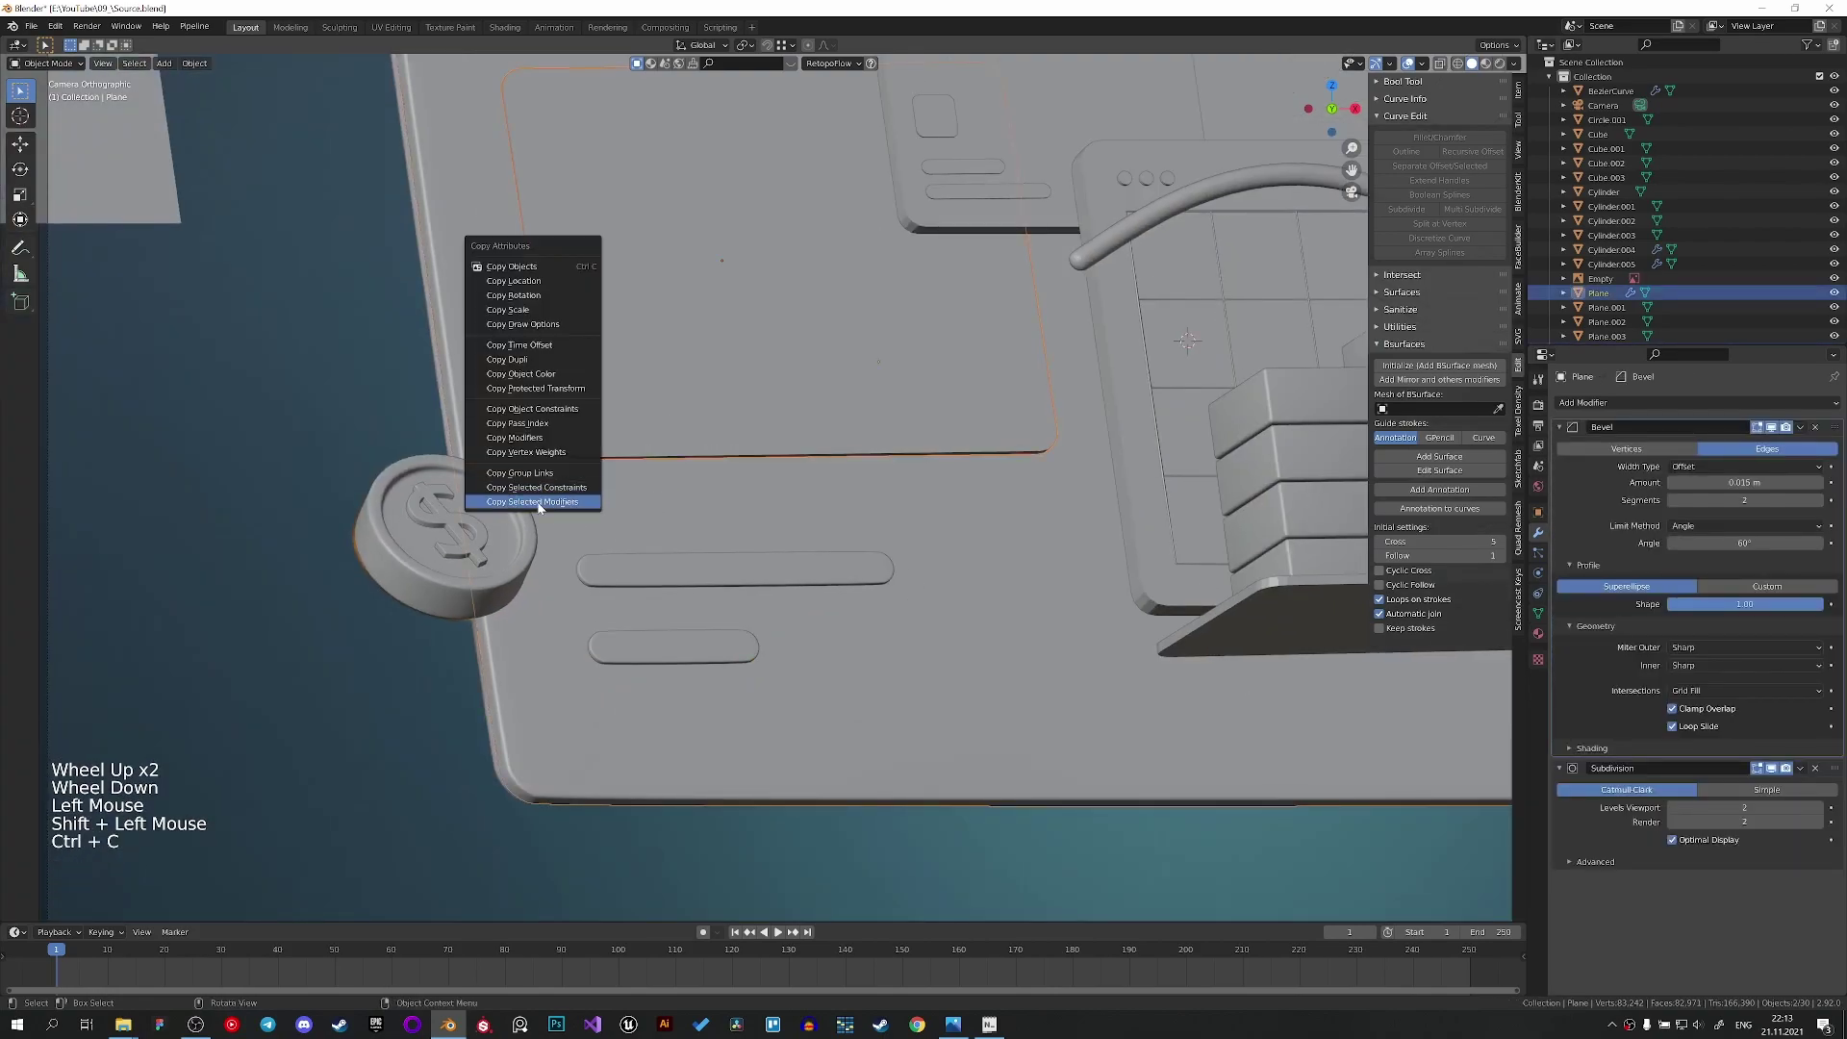
left_click(623, 523)
middle_click(787, 461)
scroll("up", 3)
Select several card shapes and copy both modifiers onto them from the dashboard.
left_click(654, 579)
right_click(654, 579)
left_click(732, 800)
right_click(733, 801)
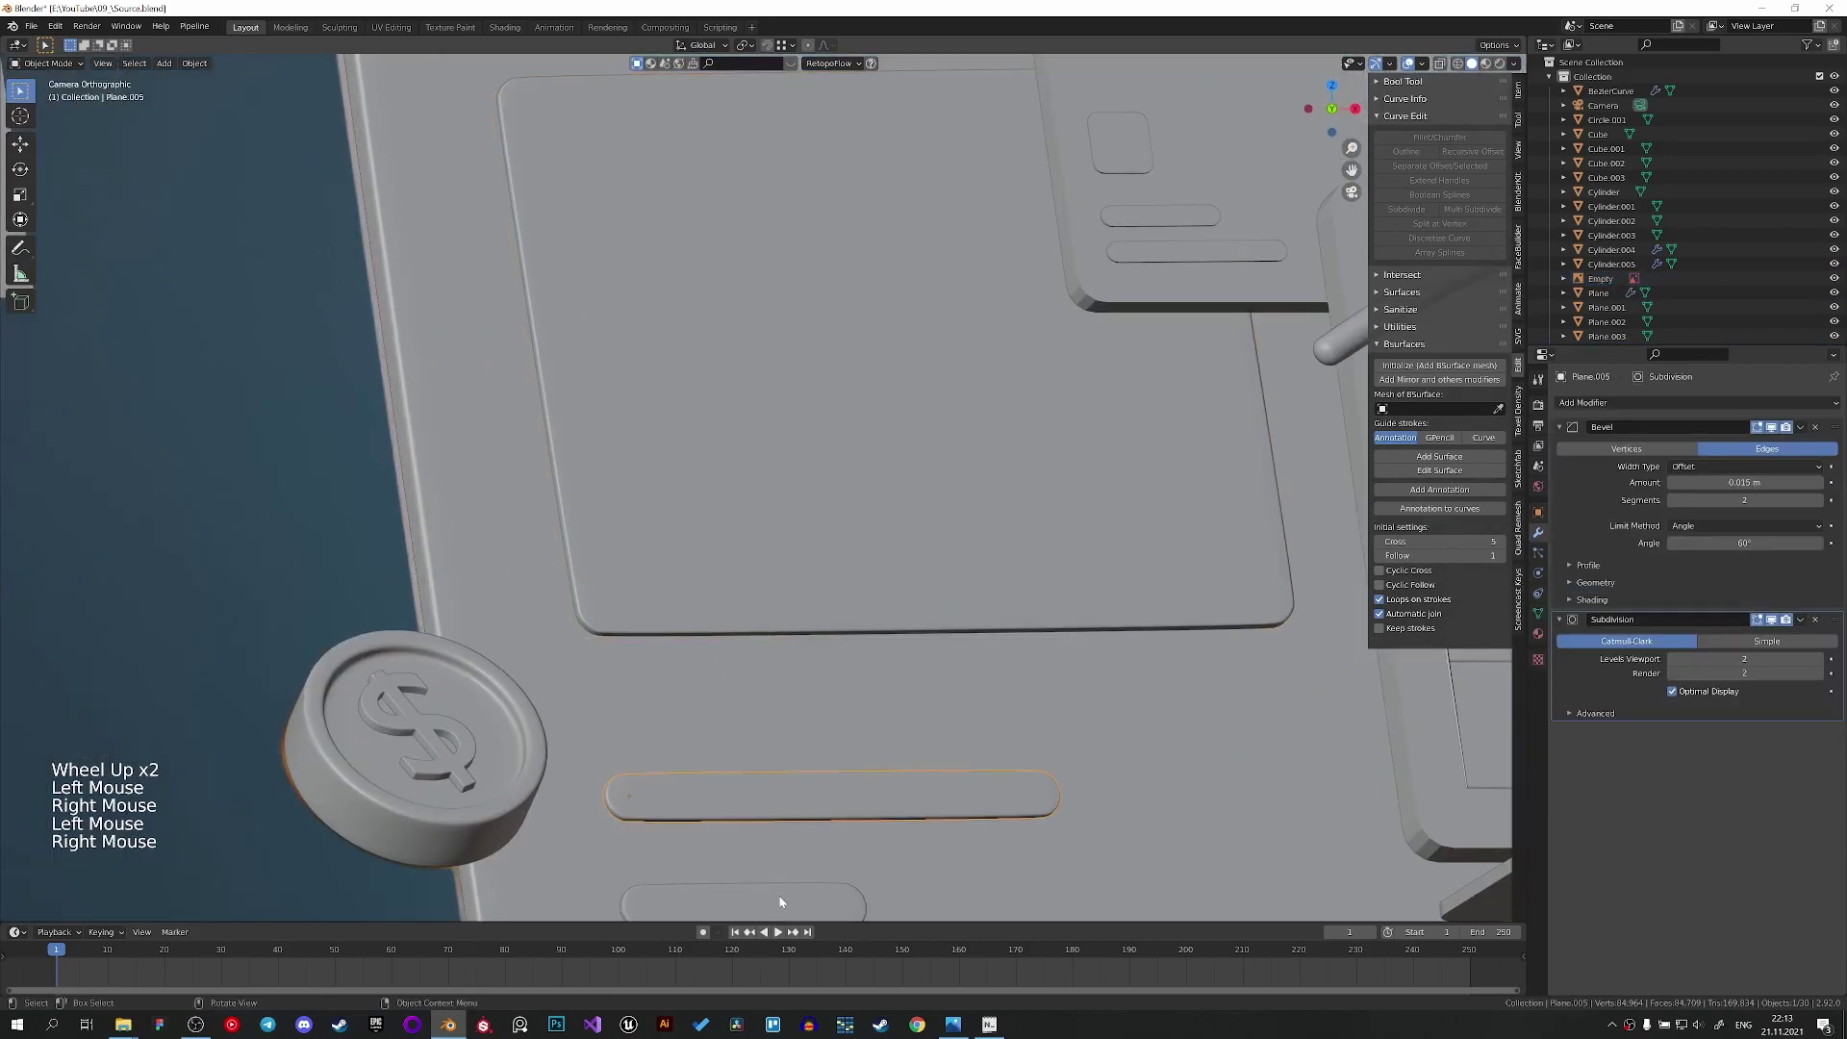
left_click(784, 900)
right_click(784, 901)
middle_click(834, 629)
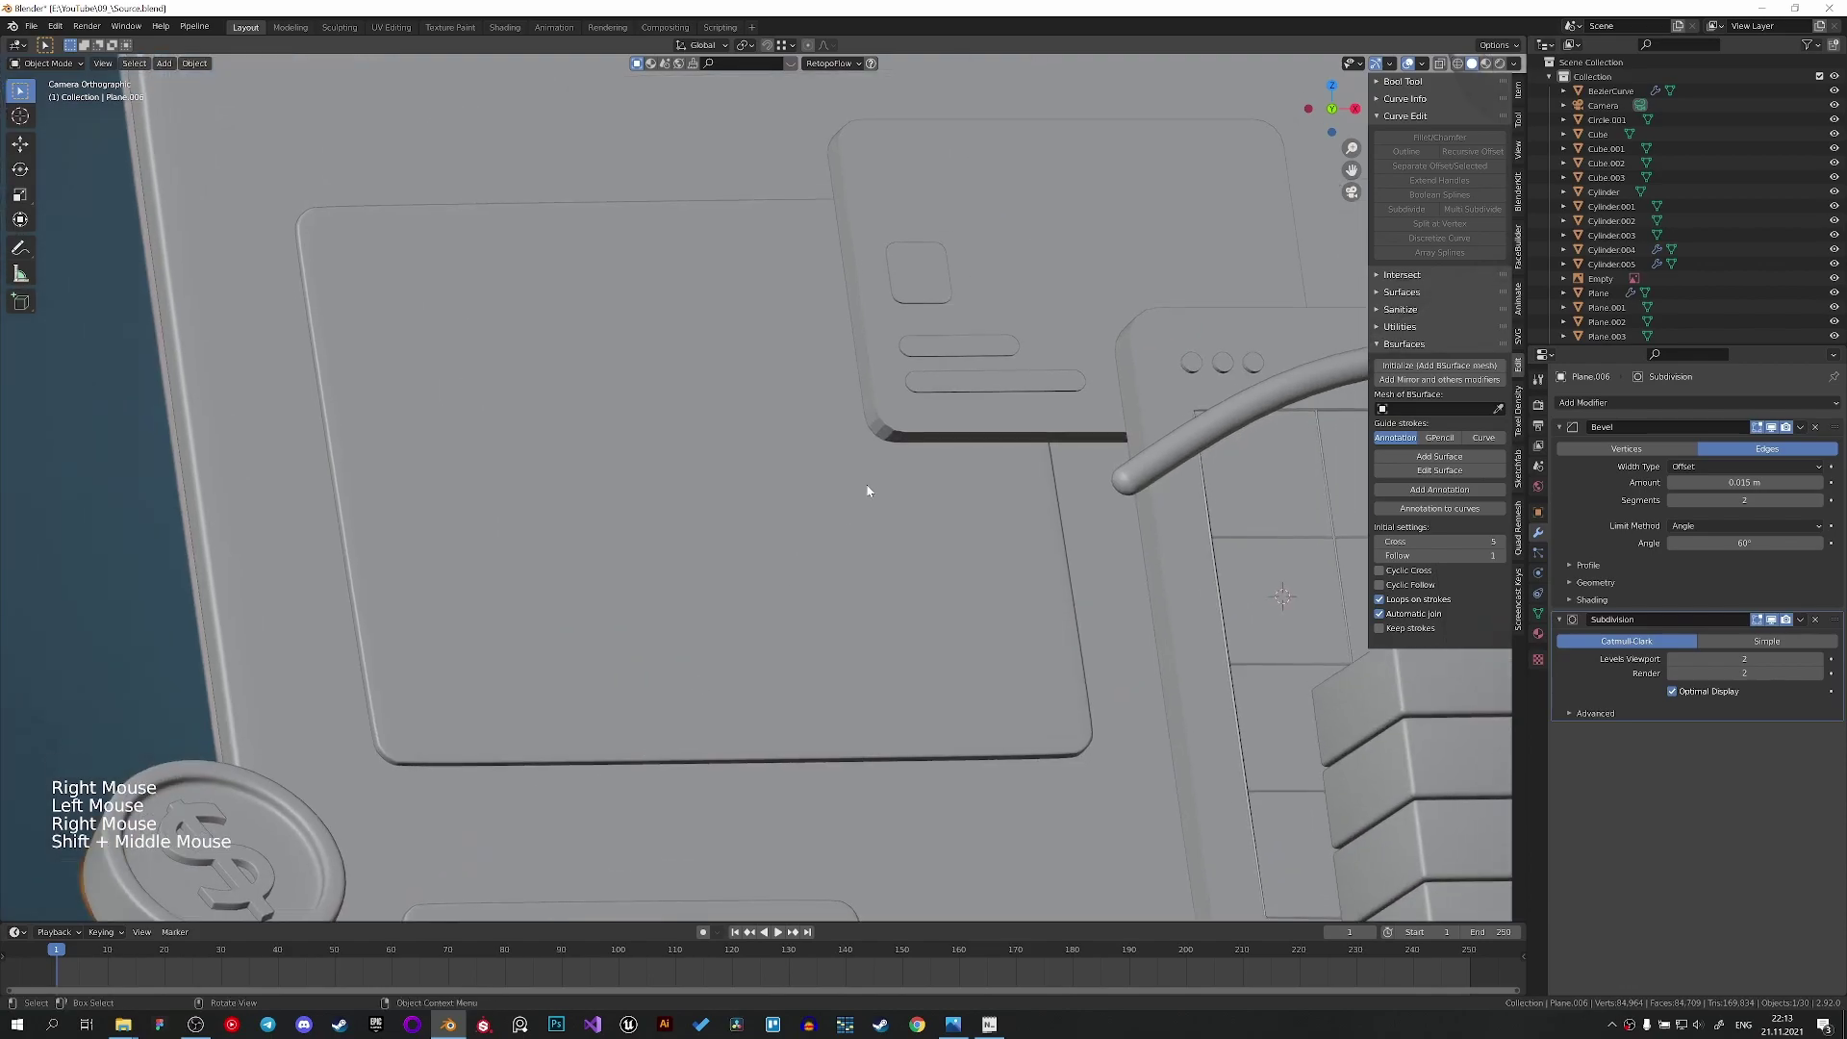
left_click(916, 441)
left_click(726, 542)
key("ctrl+c")
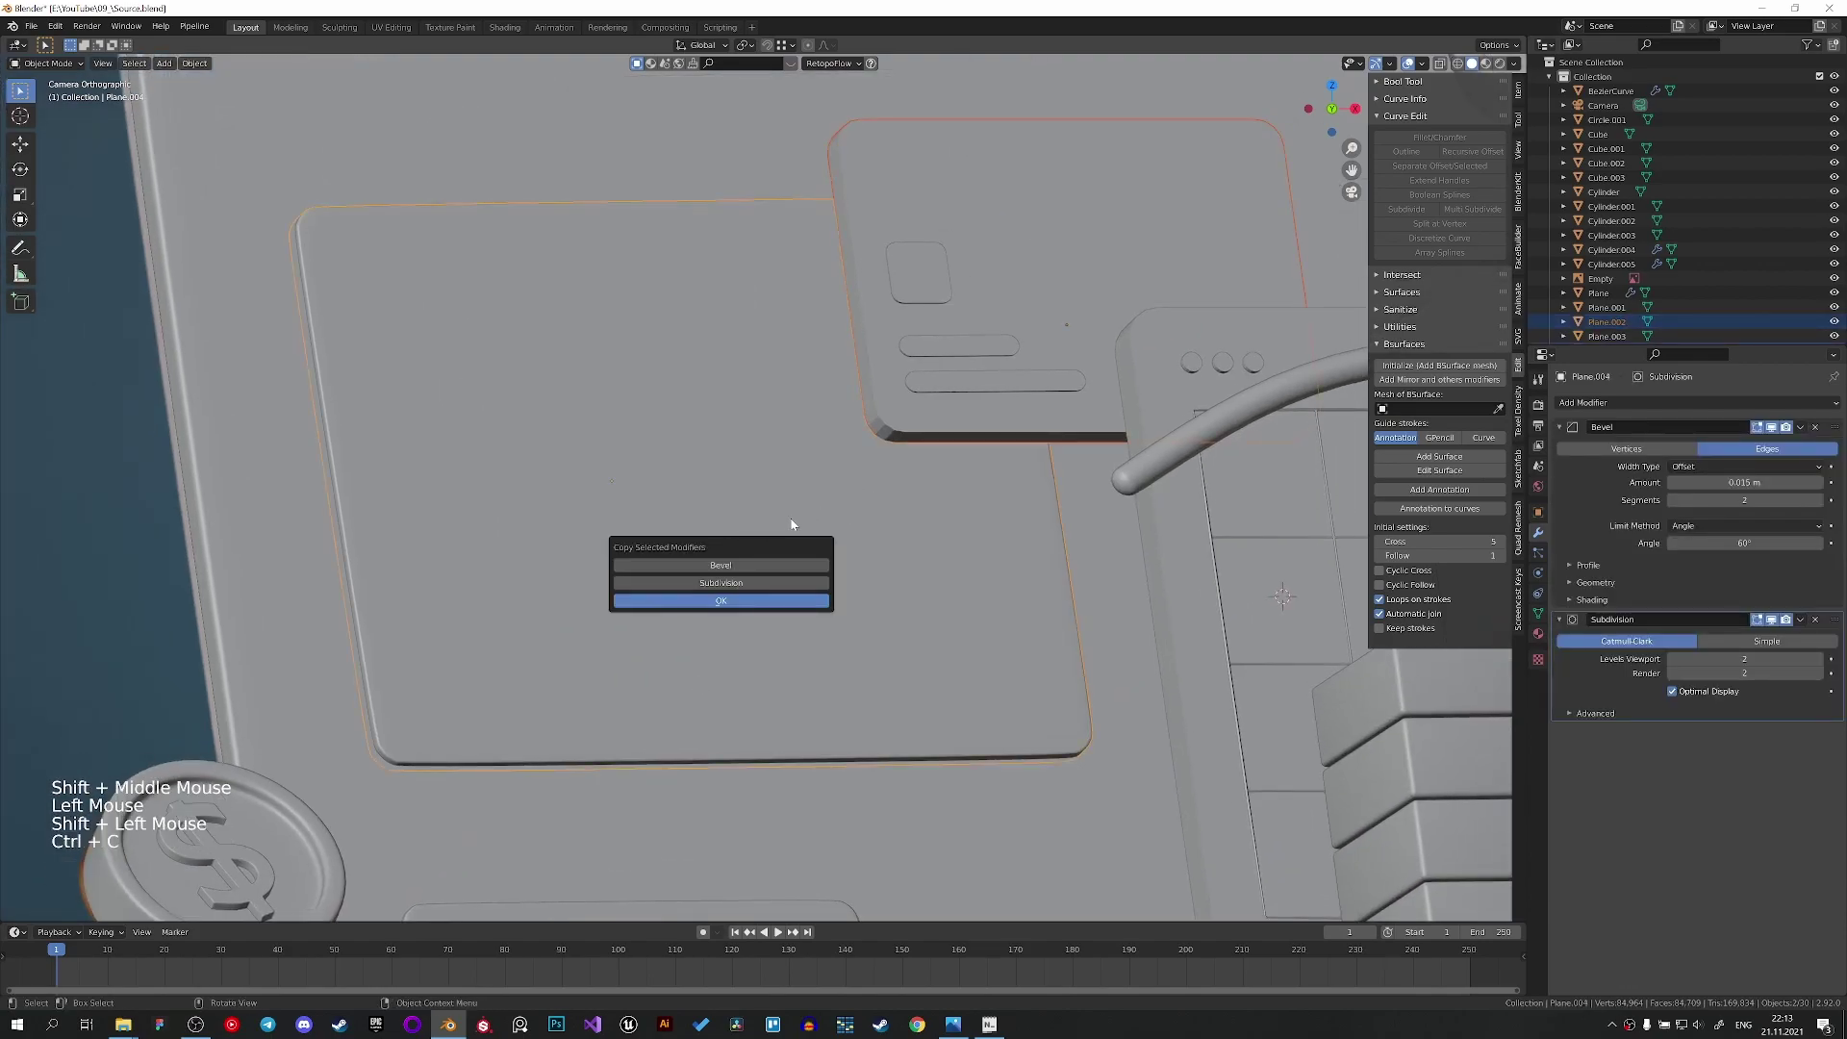
left_click(946, 498)
Copy the Bevel and Subdivision modifiers onto the card details.
left_click(941, 438)
right_click(941, 425)
middle_click(985, 569)
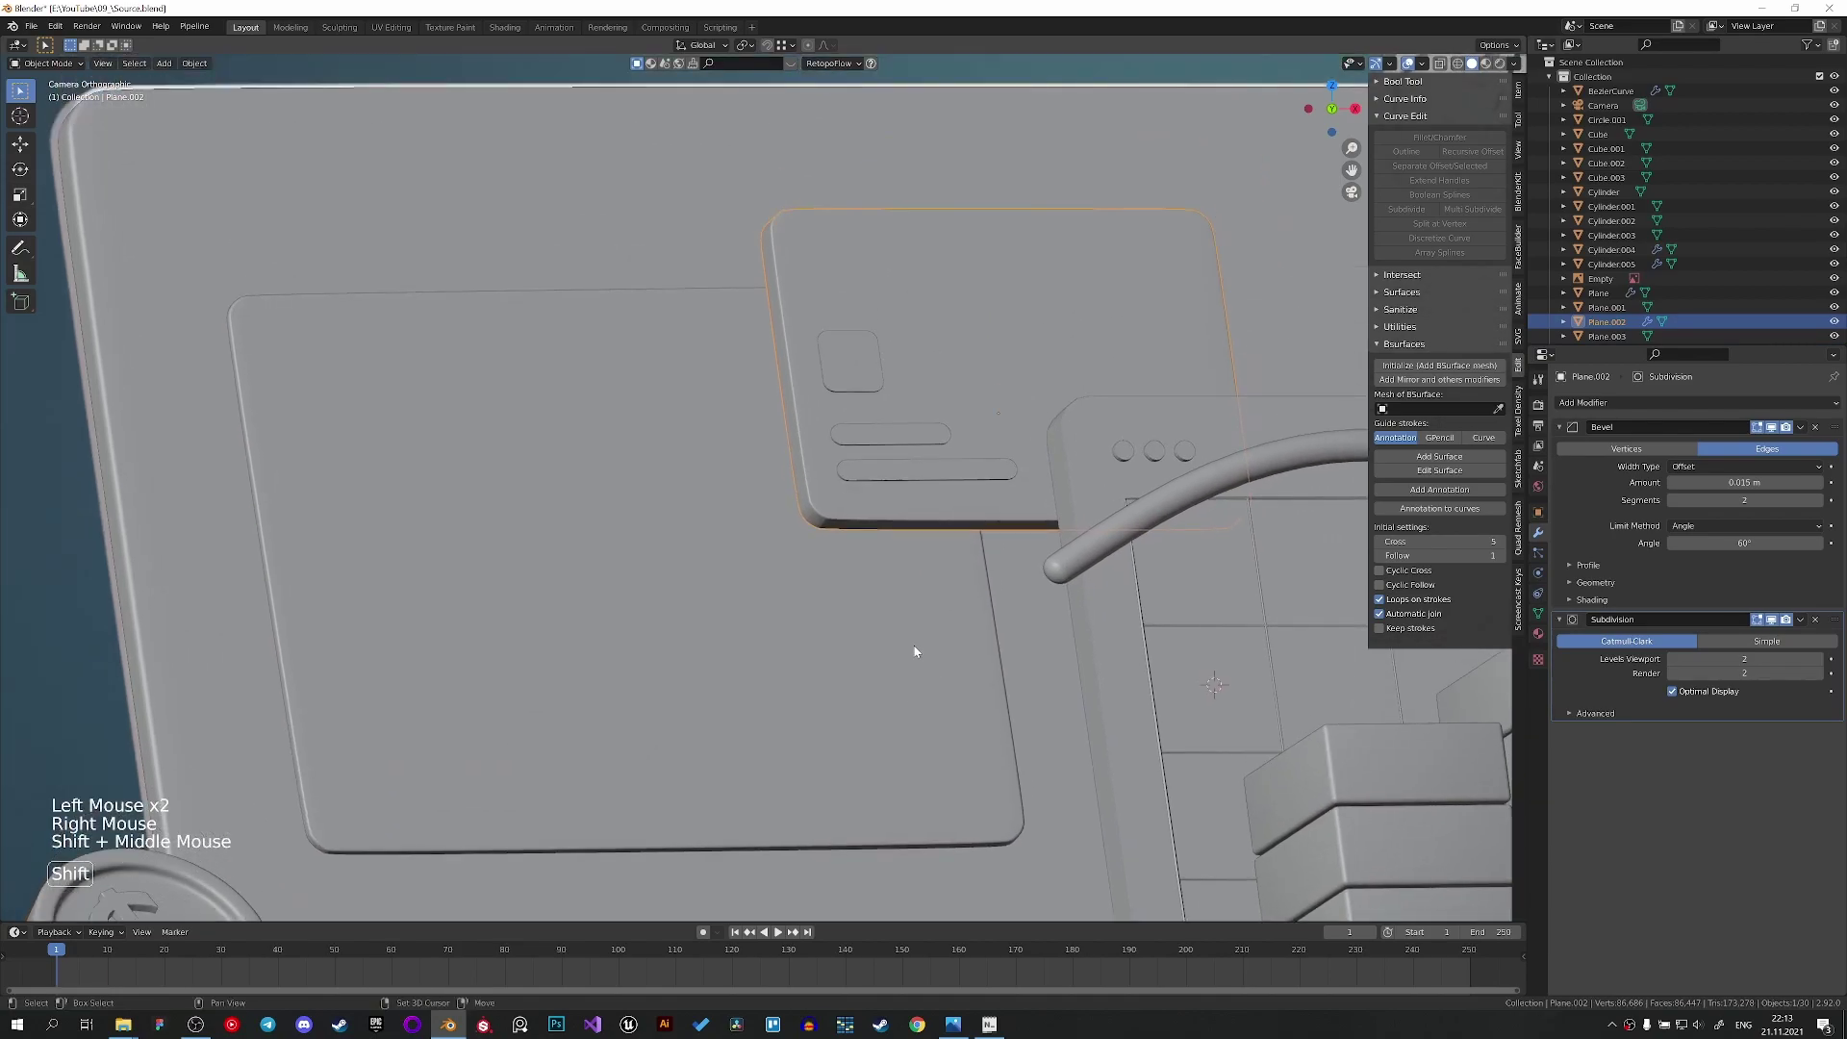
left_click(880, 470)
left_click(885, 437)
double_click(862, 363)
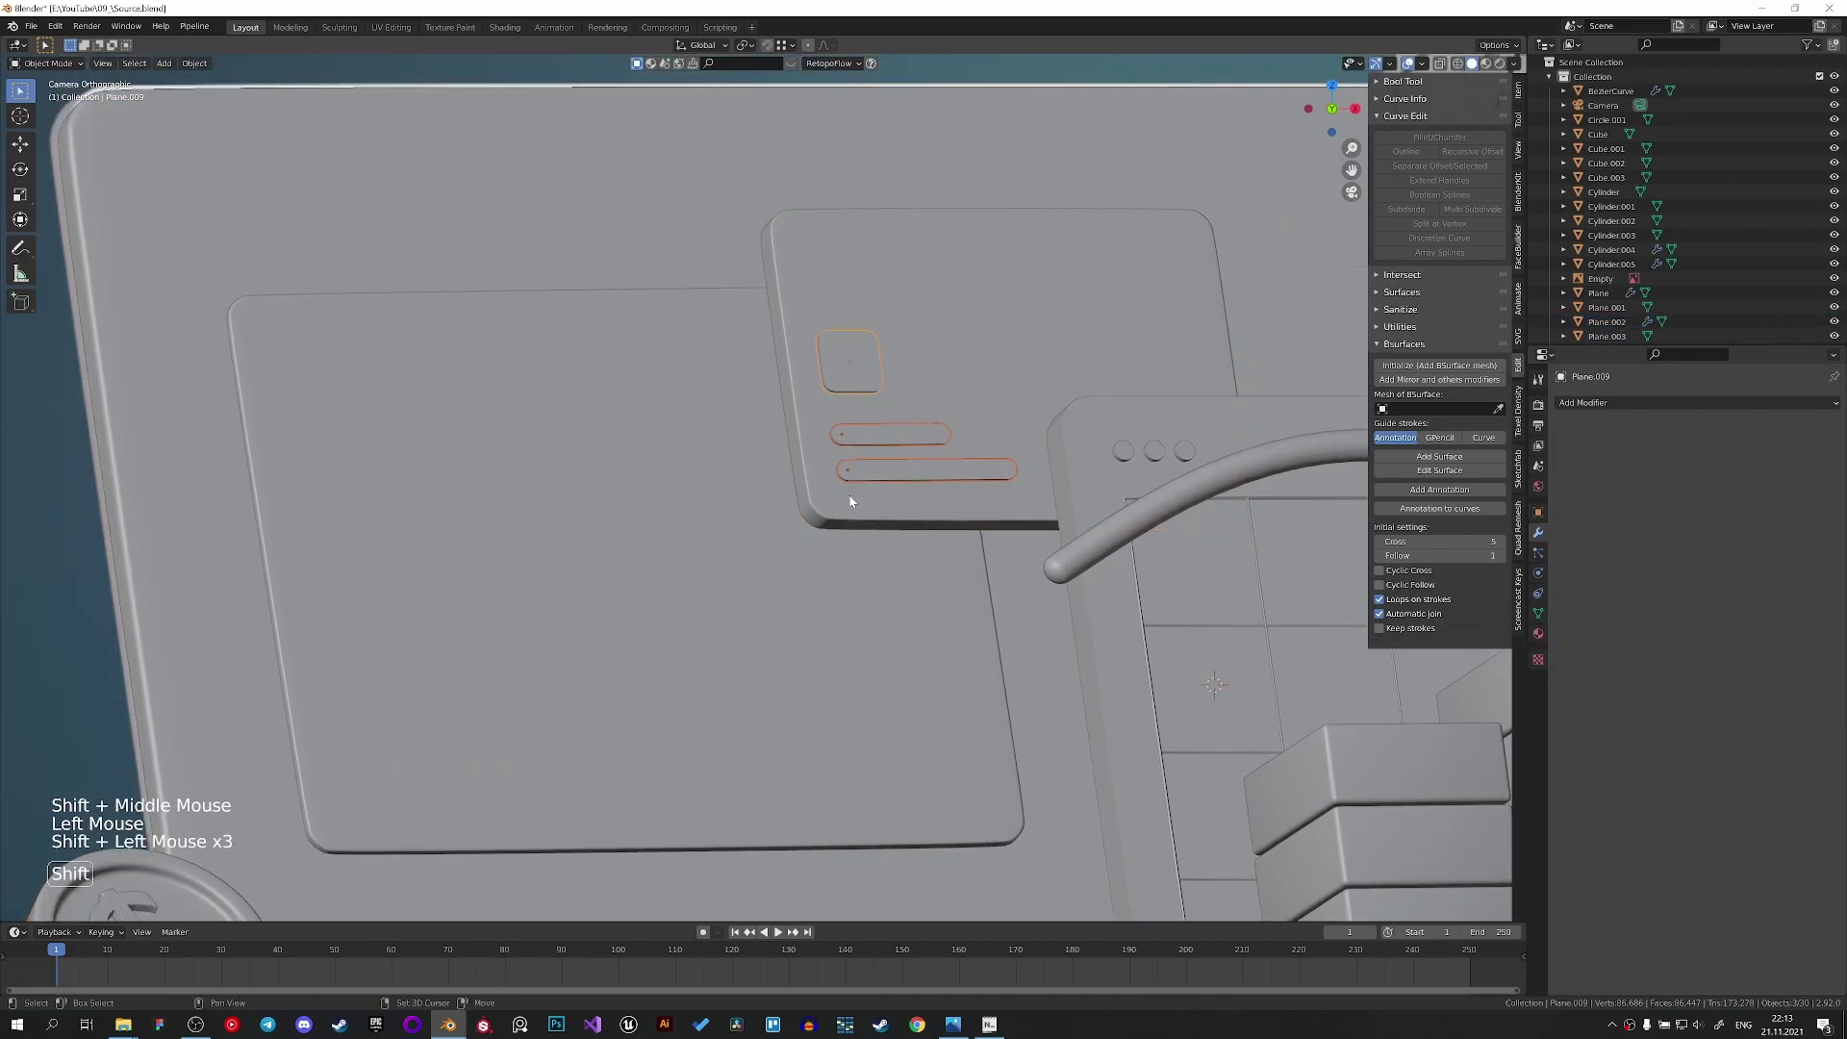
left_click(853, 498)
right_click(853, 498)
key("ctrl+c")
key("ctrl+c")
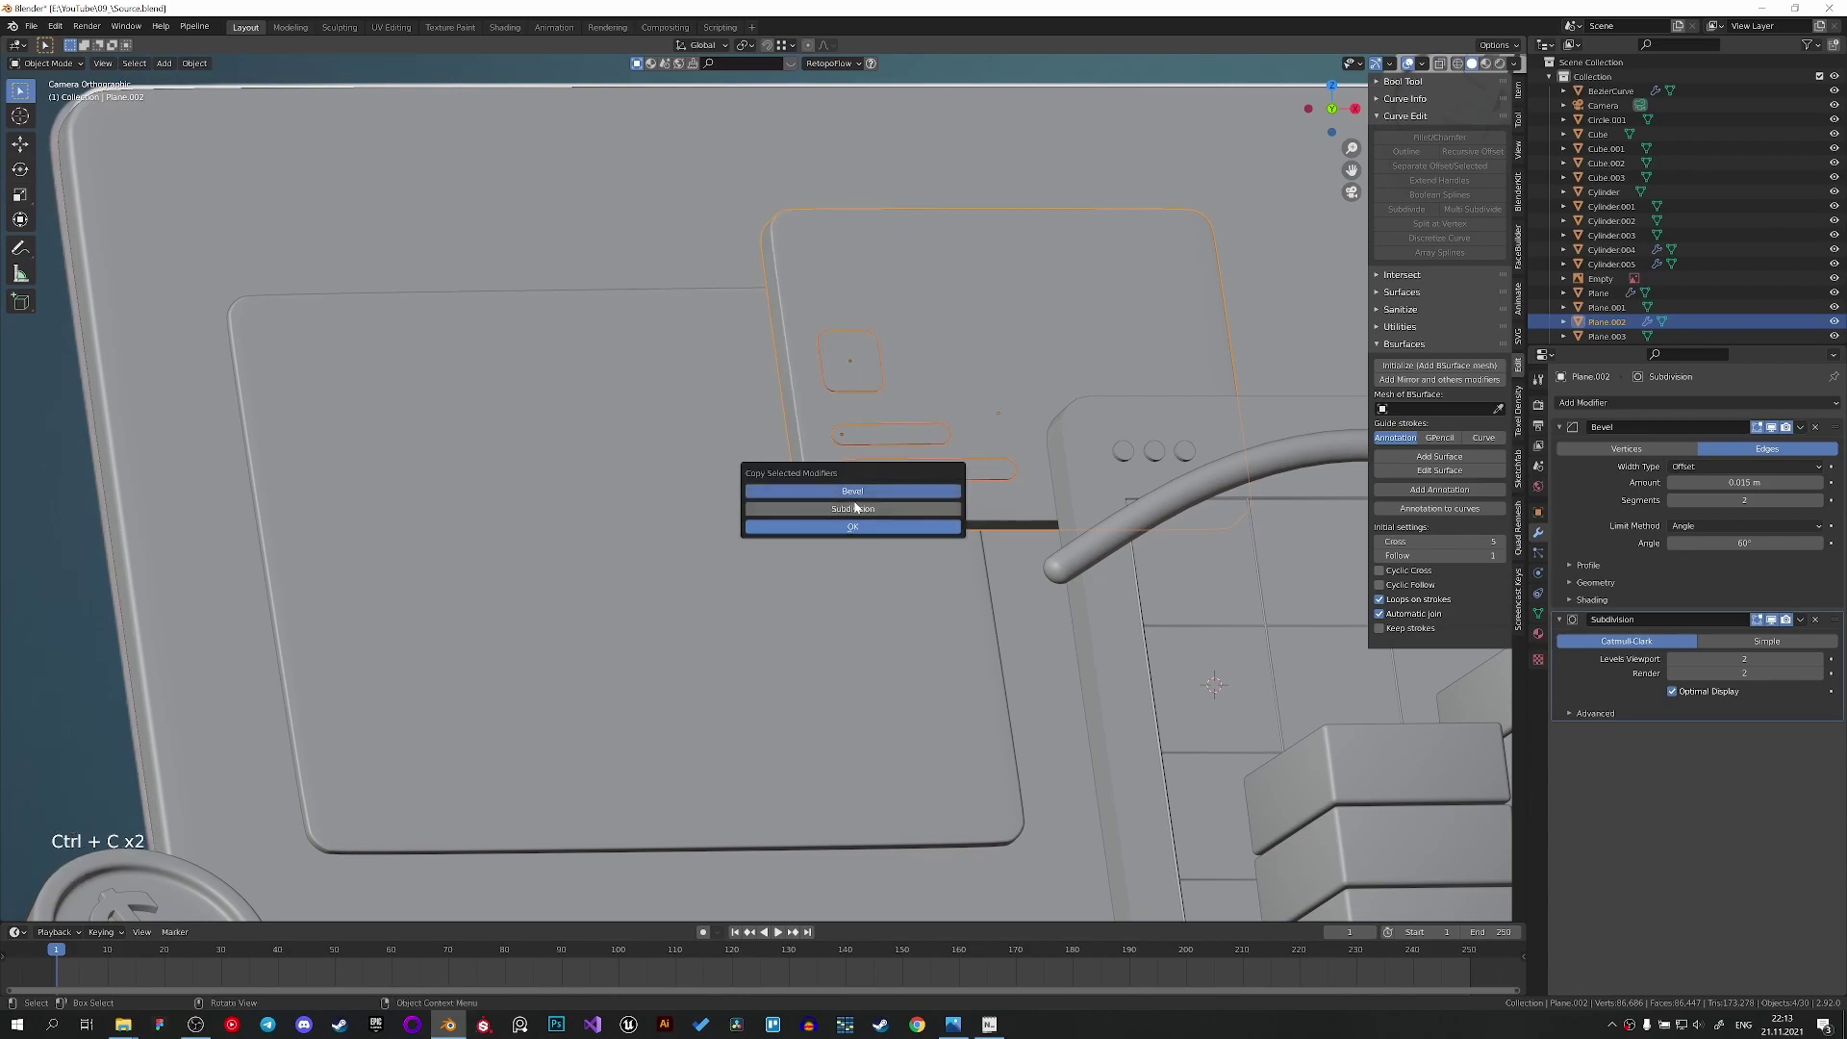
scroll("up", 3)
left_click(954, 426)
Check the remaining card elements and save the Blender file.
scroll("up", 3)
left_click(1012, 441)
right_click(1011, 441)
left_click(1034, 351)
right_click(1034, 351)
left_click(1011, 185)
right_click(1011, 185)
scroll("down", 3)
middle_click(937, 475)
key("ctrl+s")
left_click(862, 562)
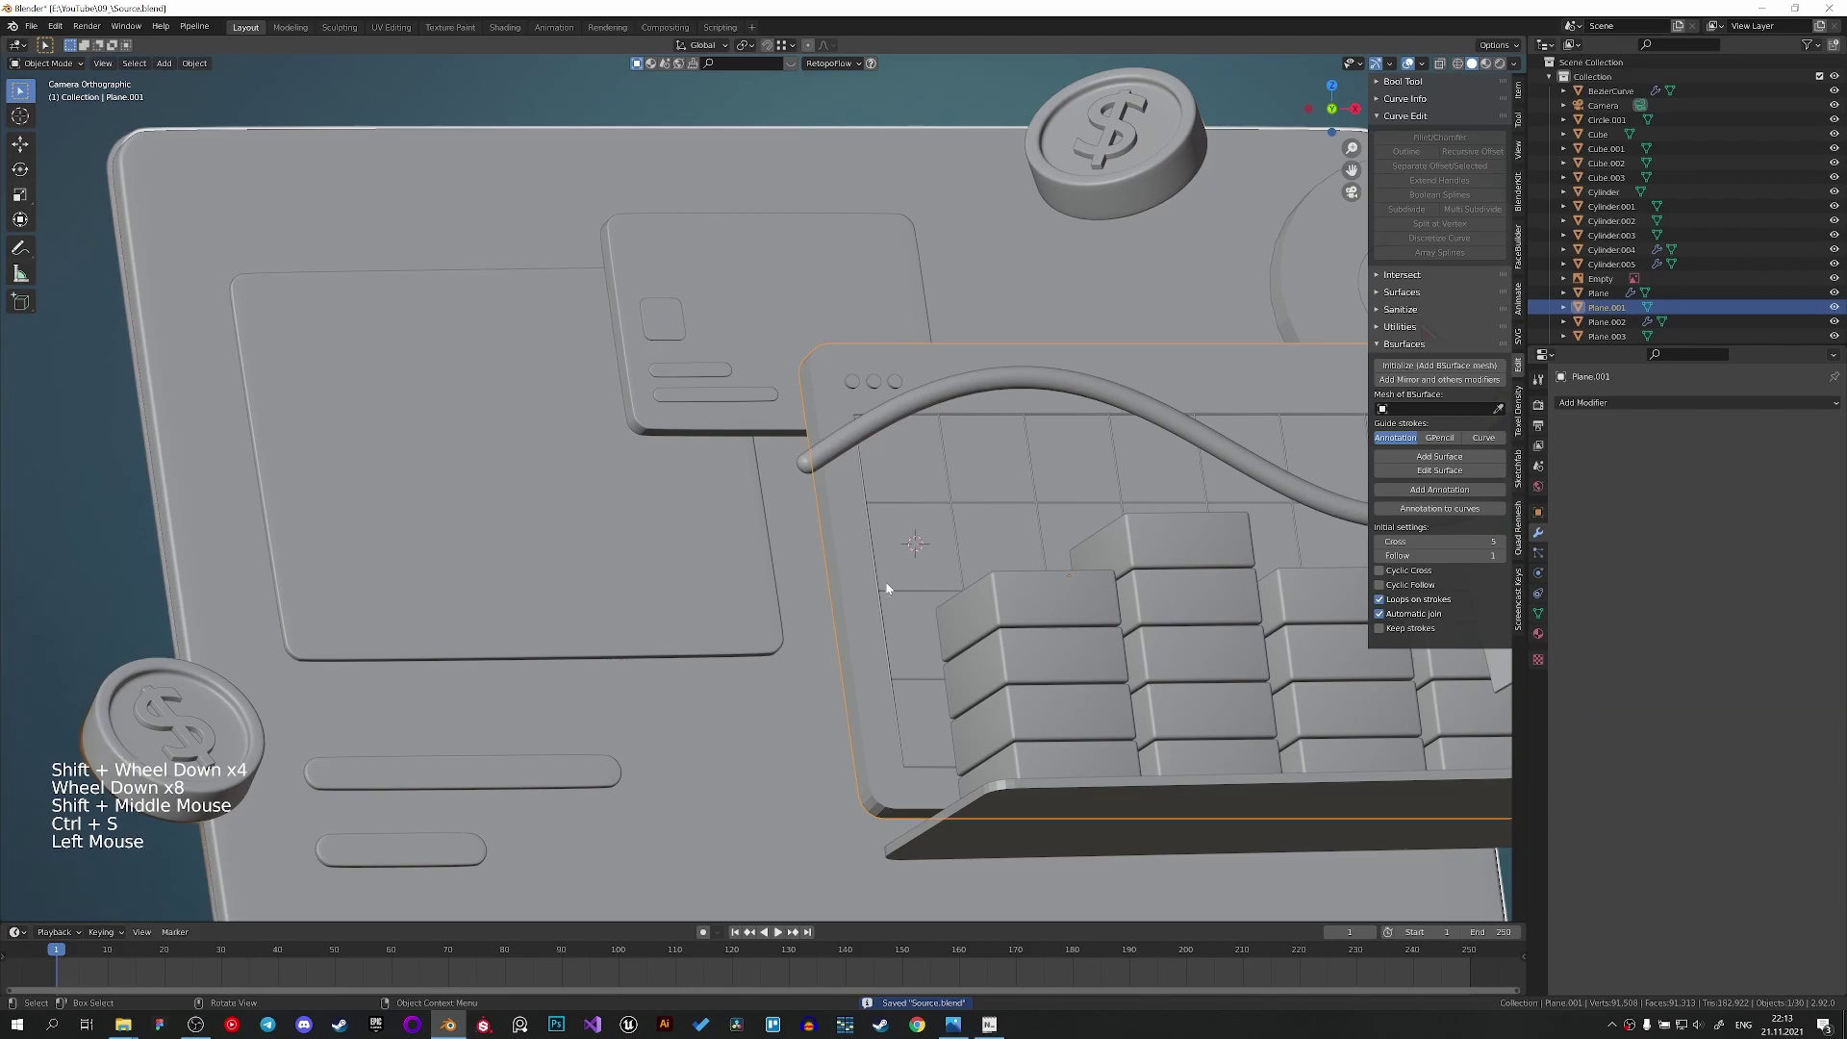
middle_click(865, 458)
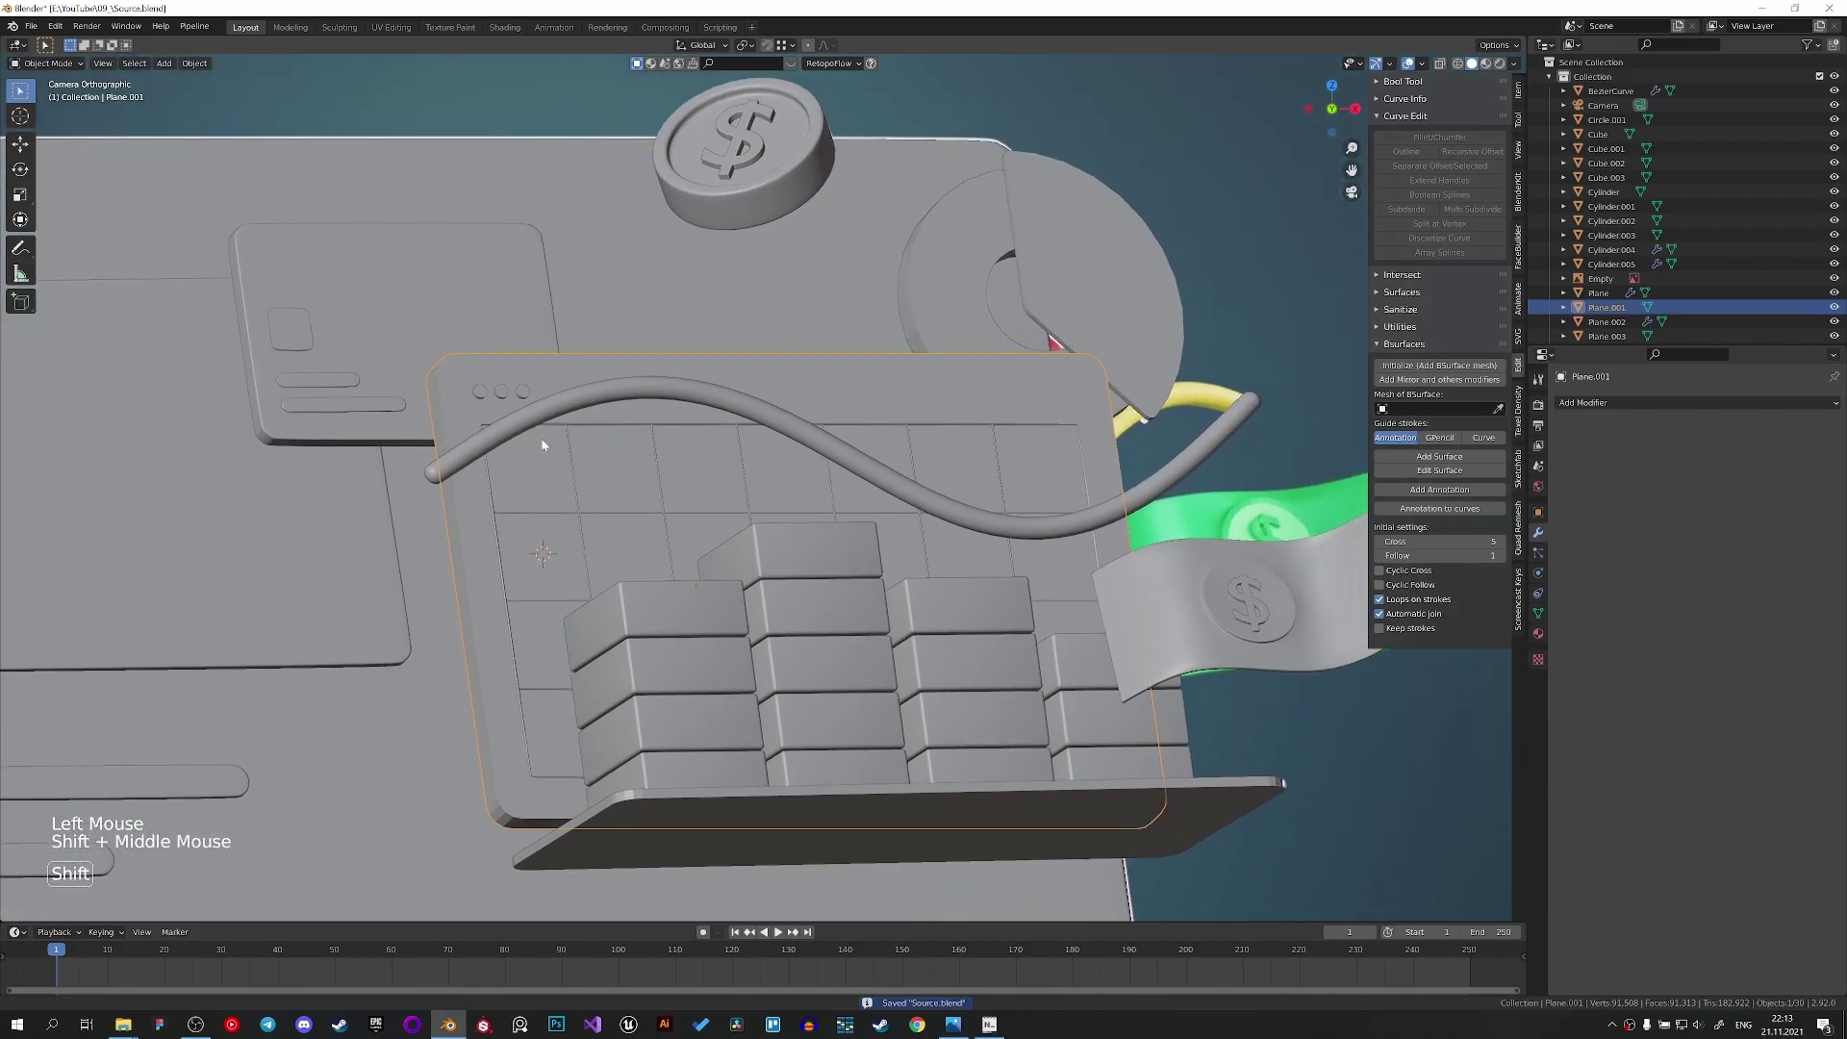
Copy the Bevel and Subdivision modifiers onto the chart panel.
left_click(974, 295)
left_click(1124, 277)
middle_click(1071, 576)
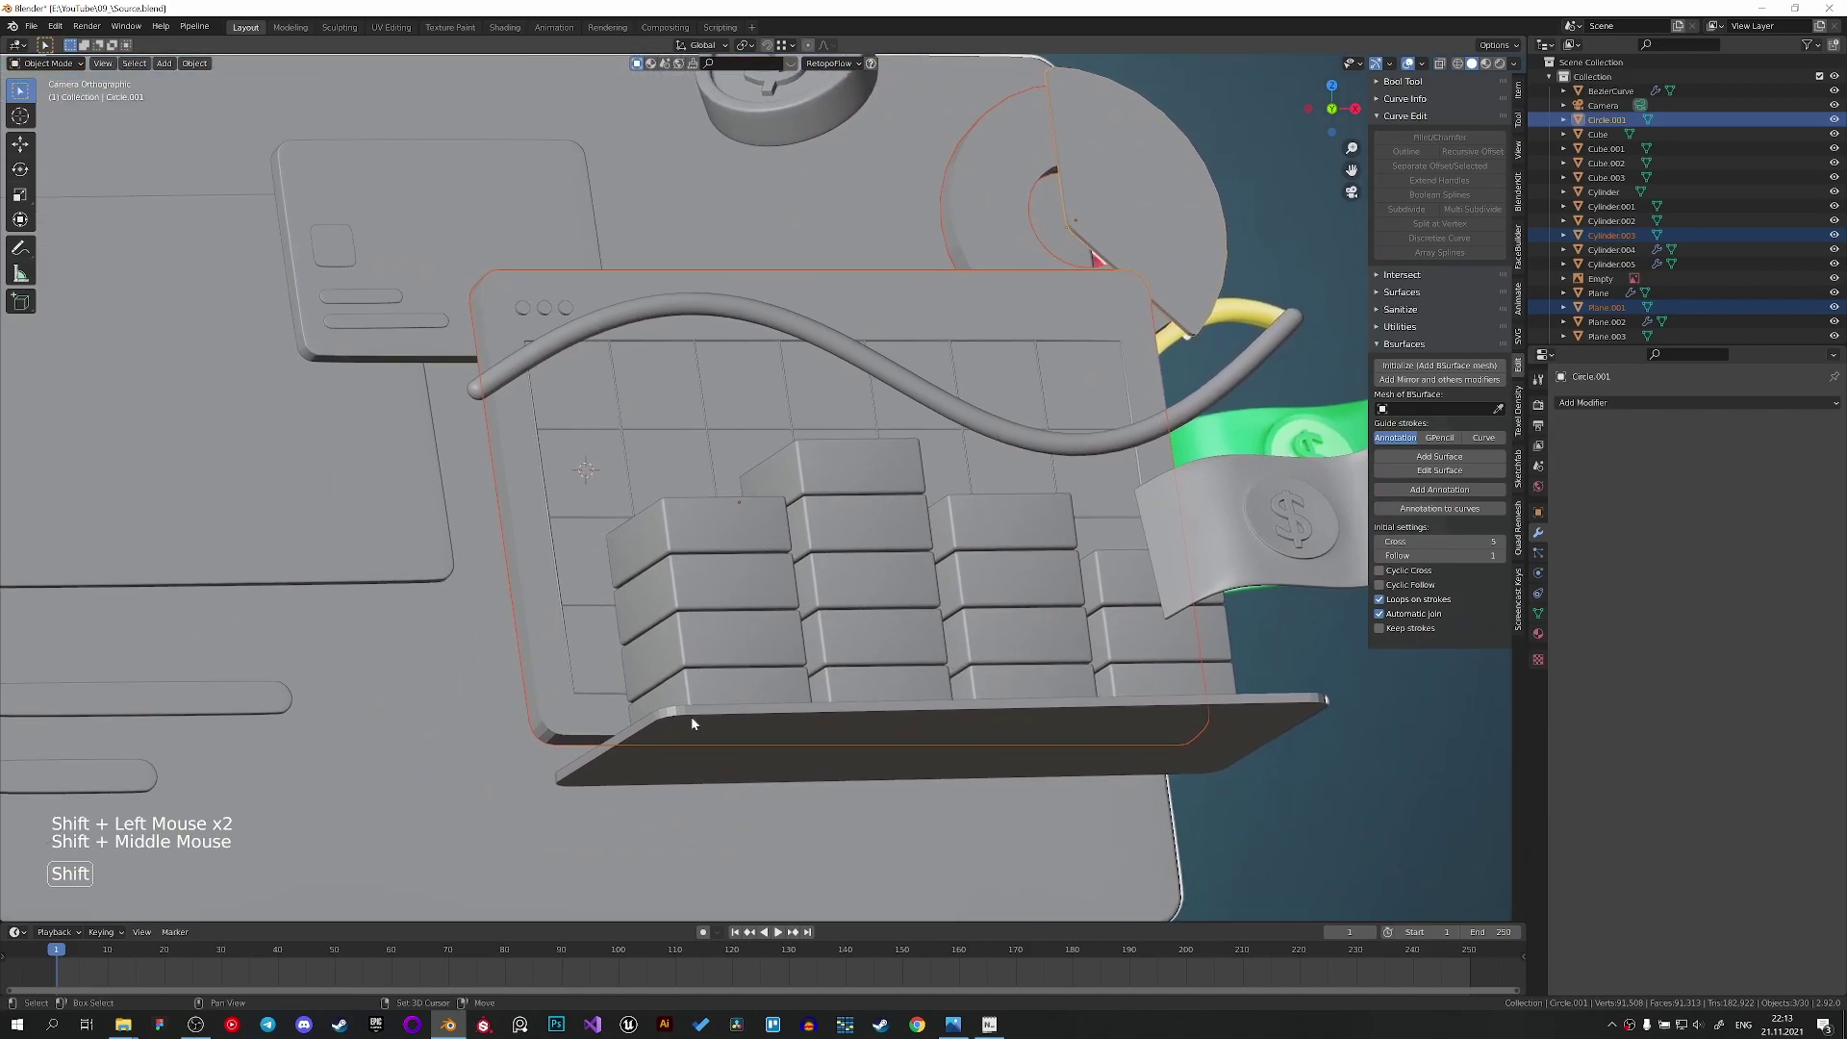
left_click(691, 726)
middle_click(843, 718)
left_click(594, 319)
key("ctrl+c")
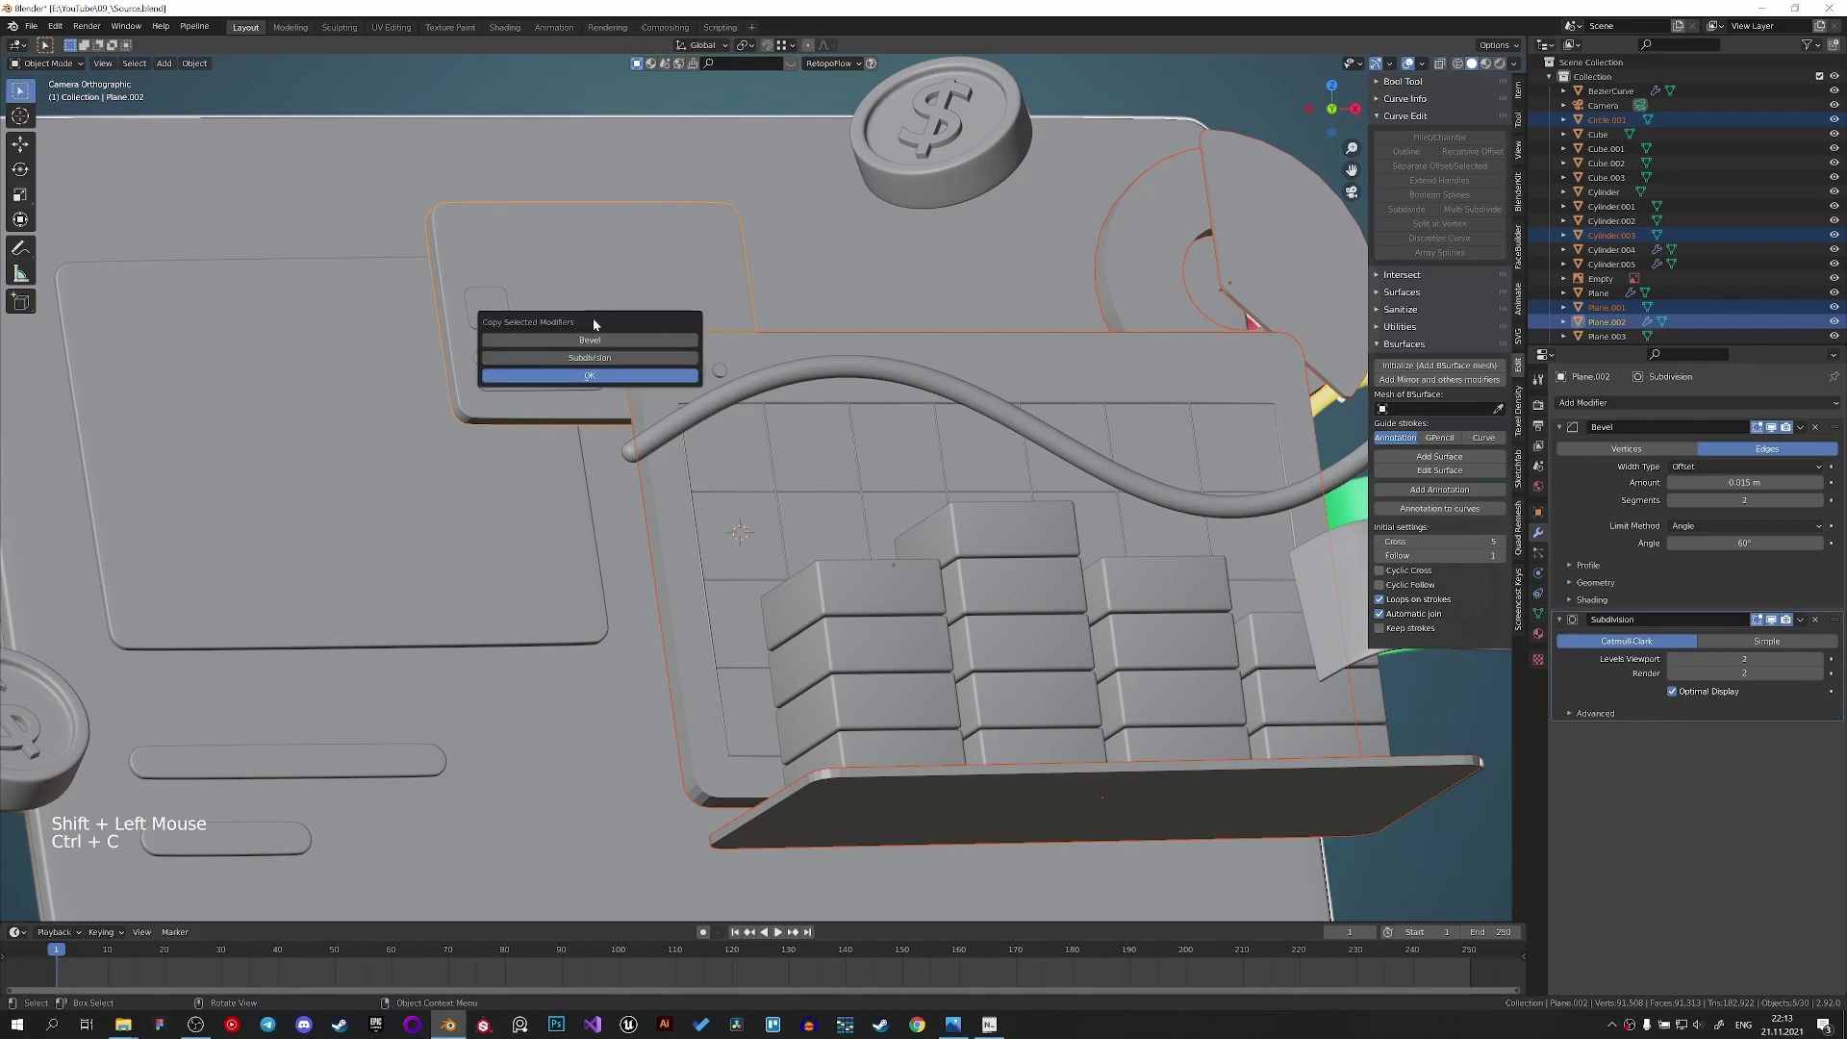
left_click(767, 497)
Copy the Bevel and Subdivision modifiers onto the three round dot cylinders.
left_click(679, 560)
right_click(679, 561)
left_click(680, 380)
double_click(647, 407)
left_click(697, 372)
left_click(679, 375)
double_click(732, 377)
left_click(747, 362)
key("ctrl+c")
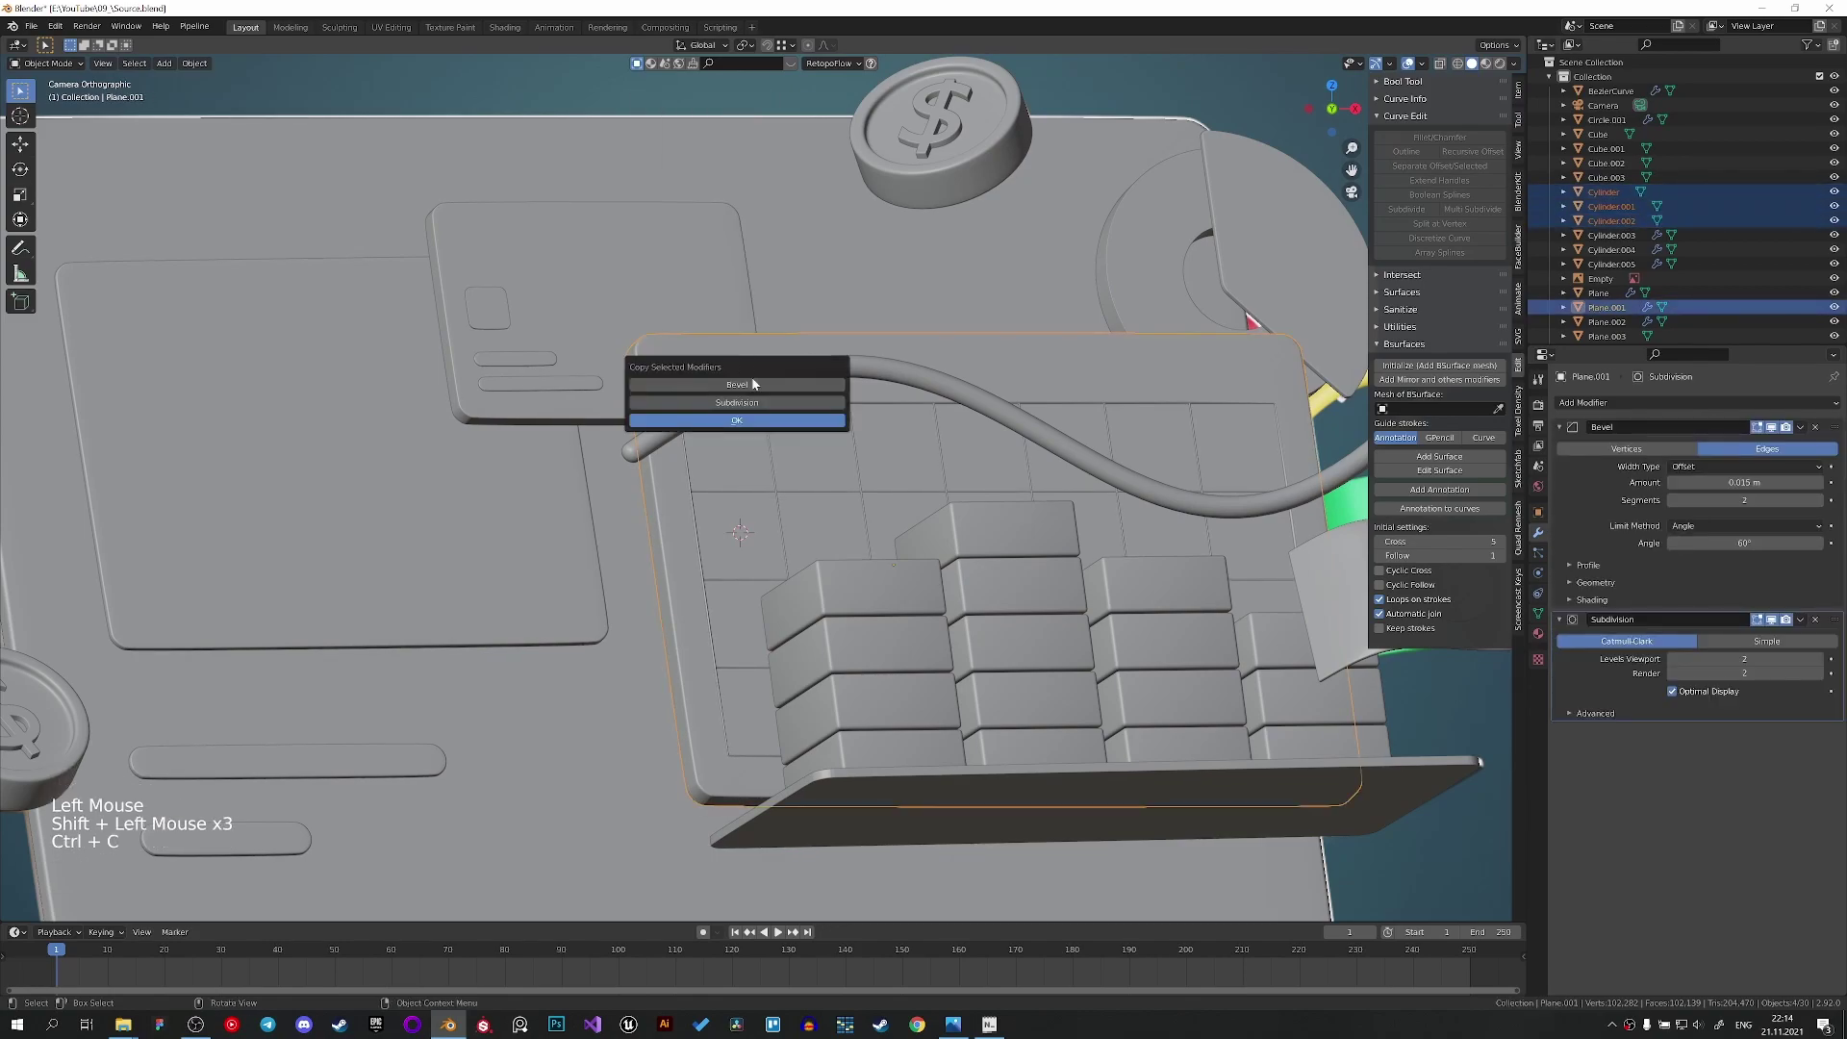
left_click(748, 361)
Select the three dots in turn and inspect their softened rounded edges.
scroll("up", 3)
left_click(631, 291)
right_click(631, 292)
left_click(654, 295)
right_click(654, 294)
left_click(700, 291)
right_click(700, 291)
middle_click(675, 352)
scroll("up", 3)
scroll("down", 3)
middle_click(846, 656)
scroll("up", 3)
left_click(773, 415)
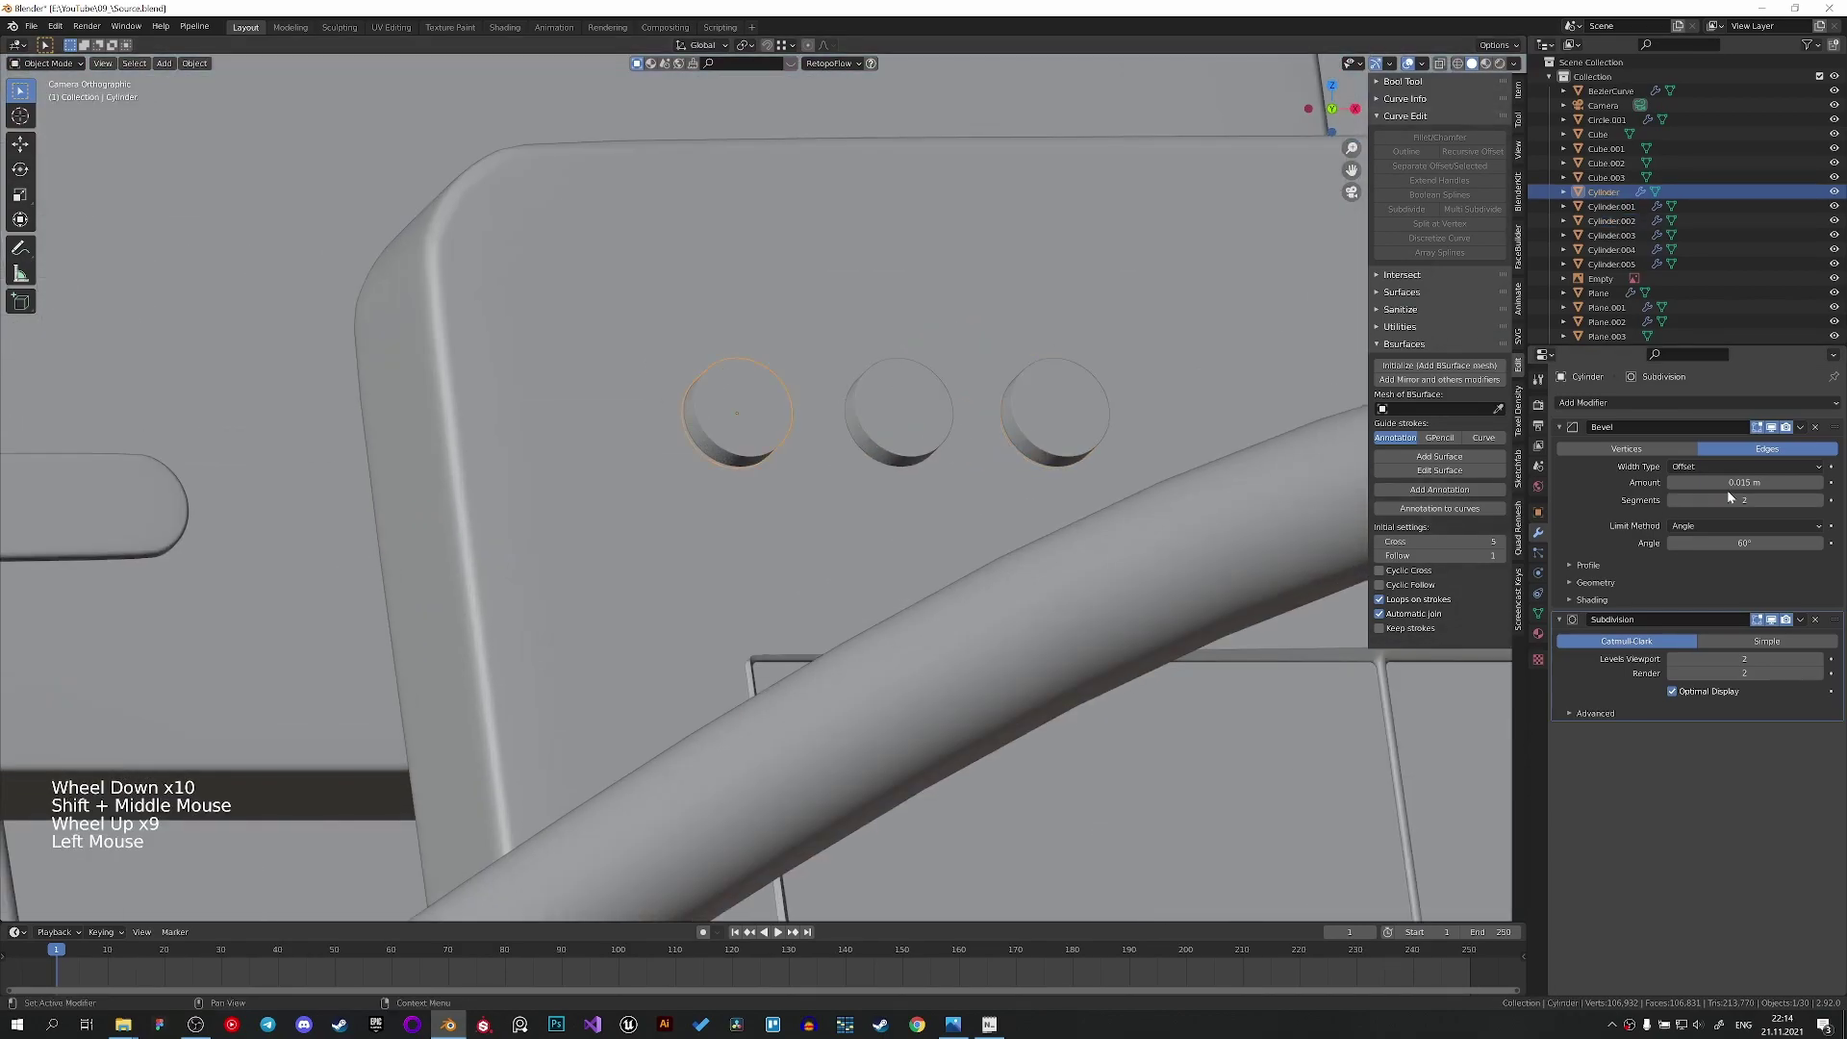
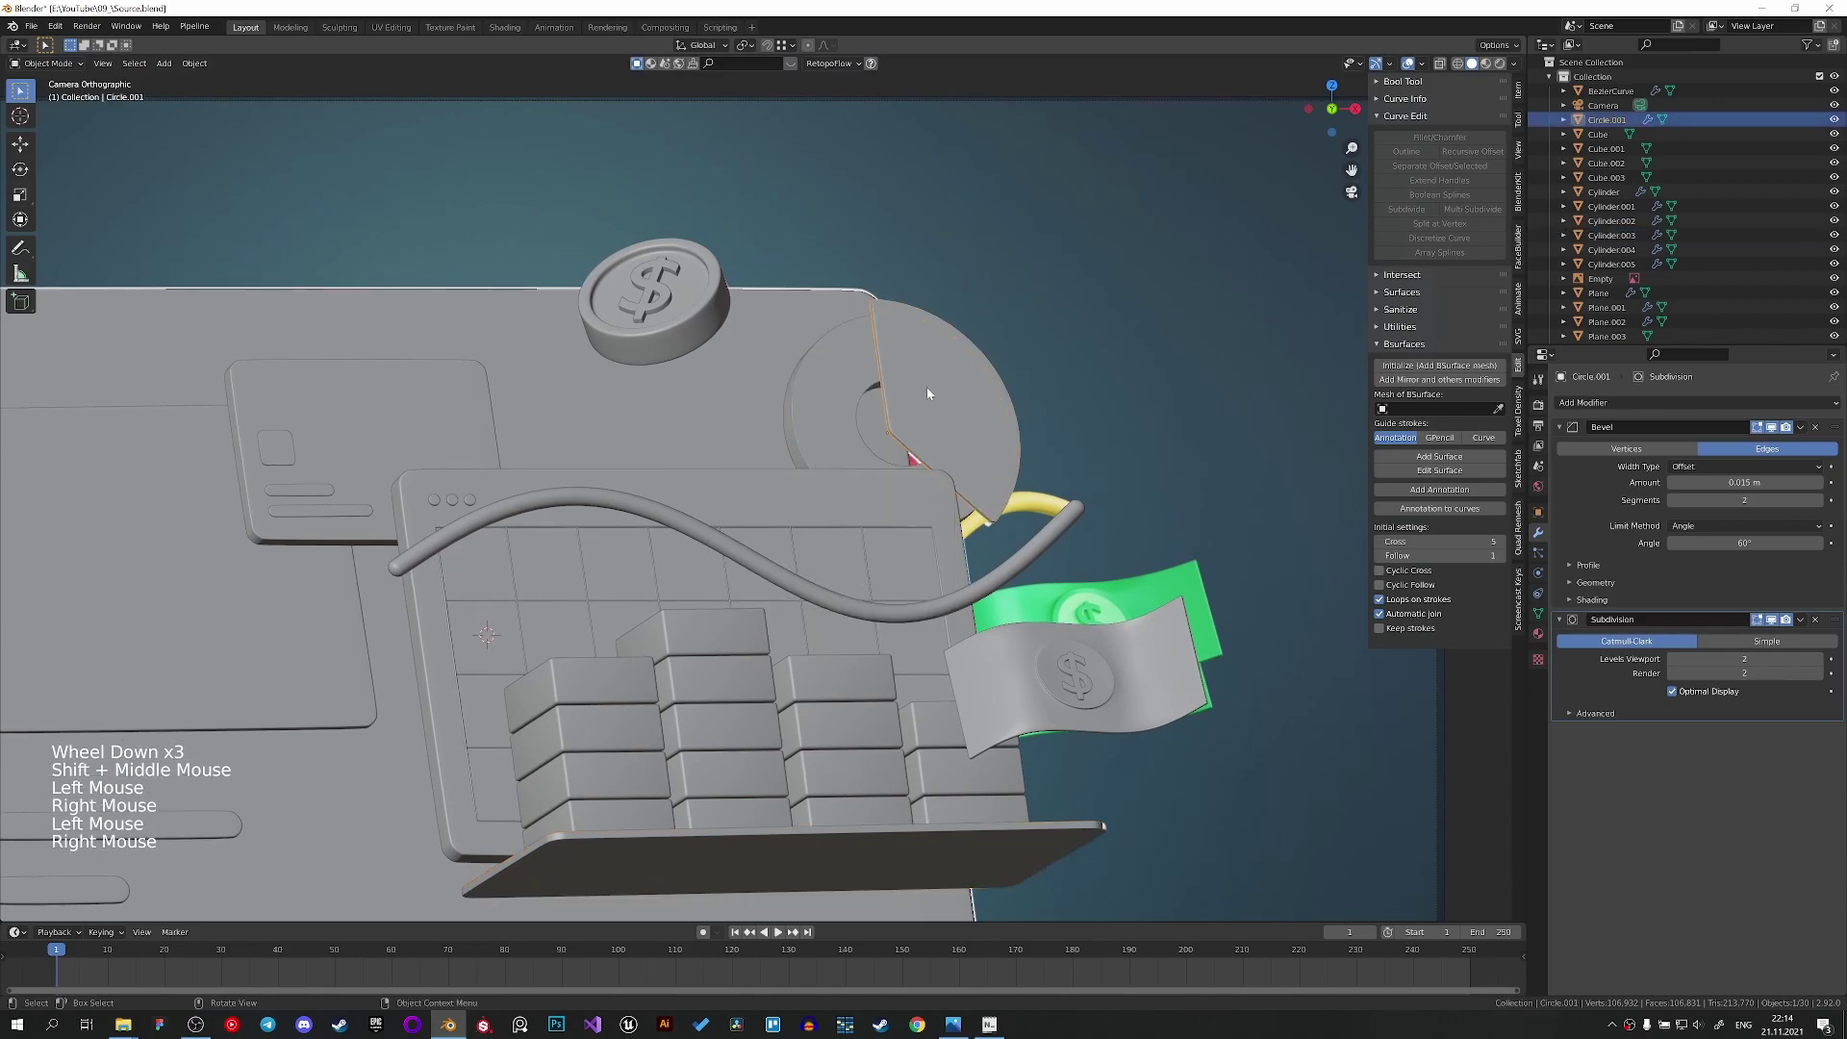
Zoom out to view the finished dashboard.
scroll("down", 3)
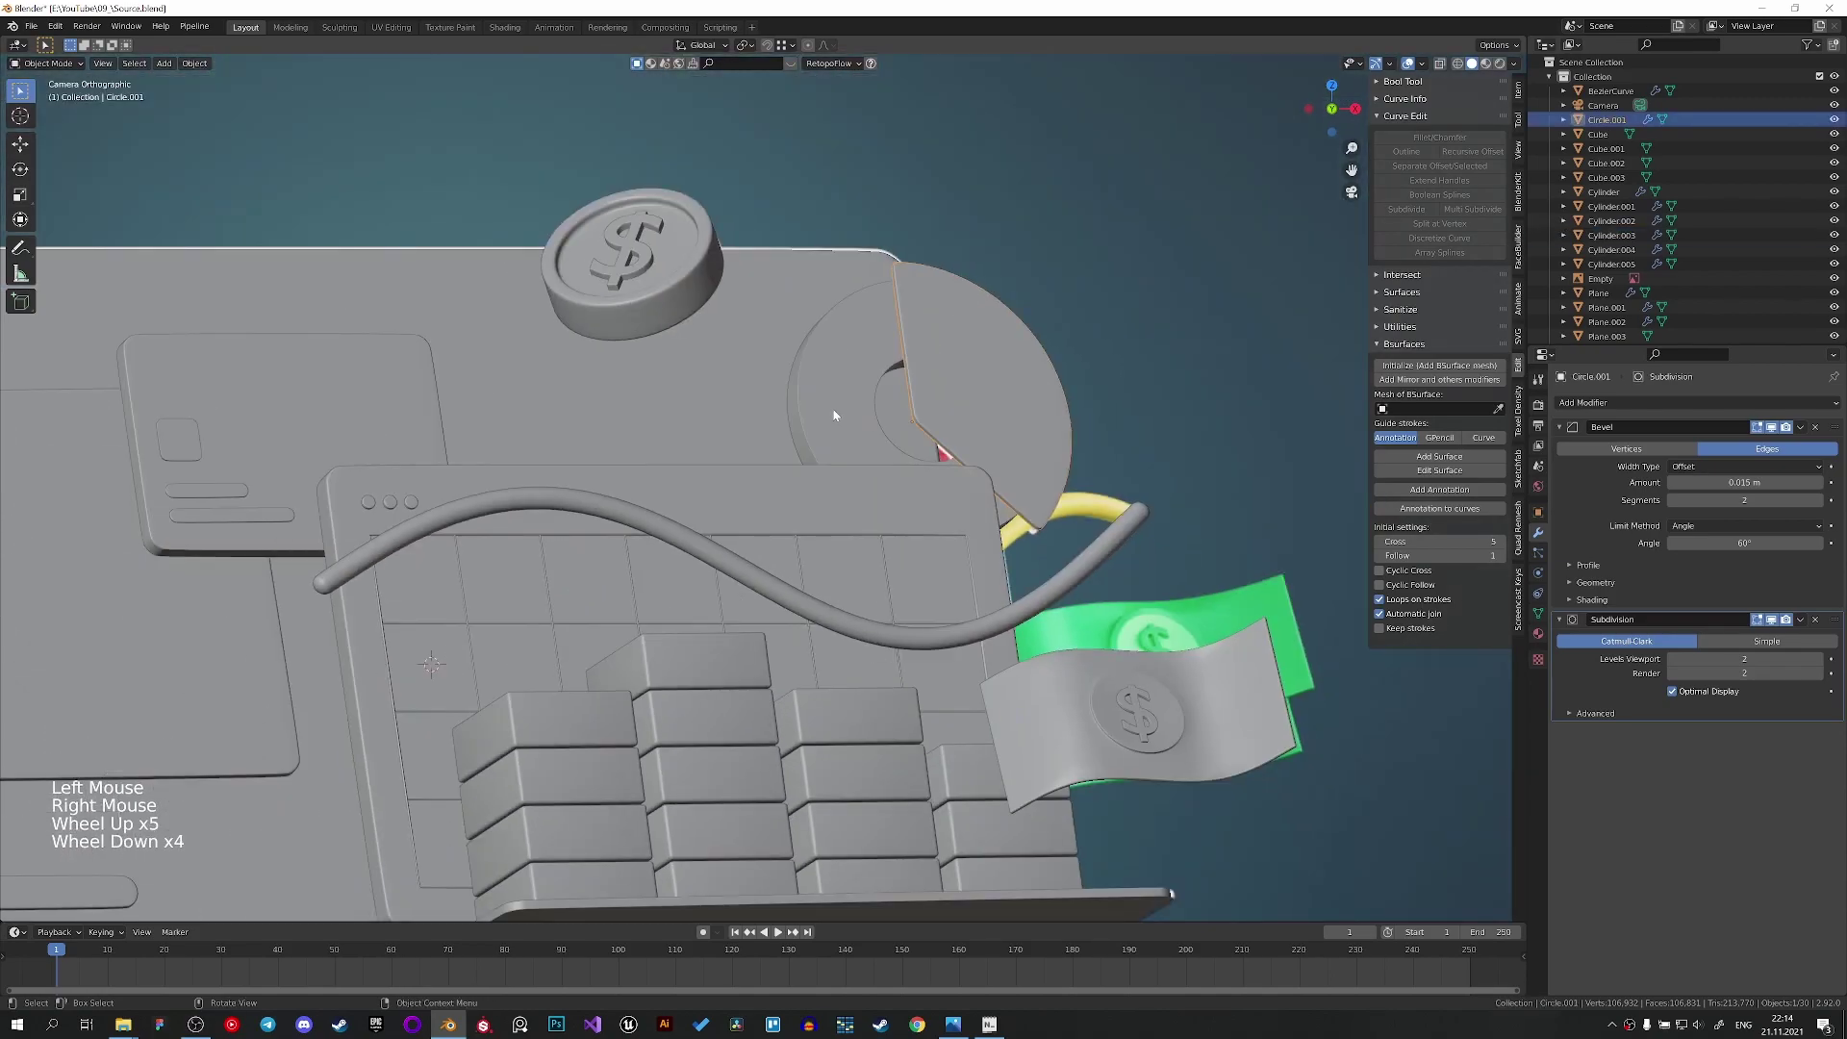
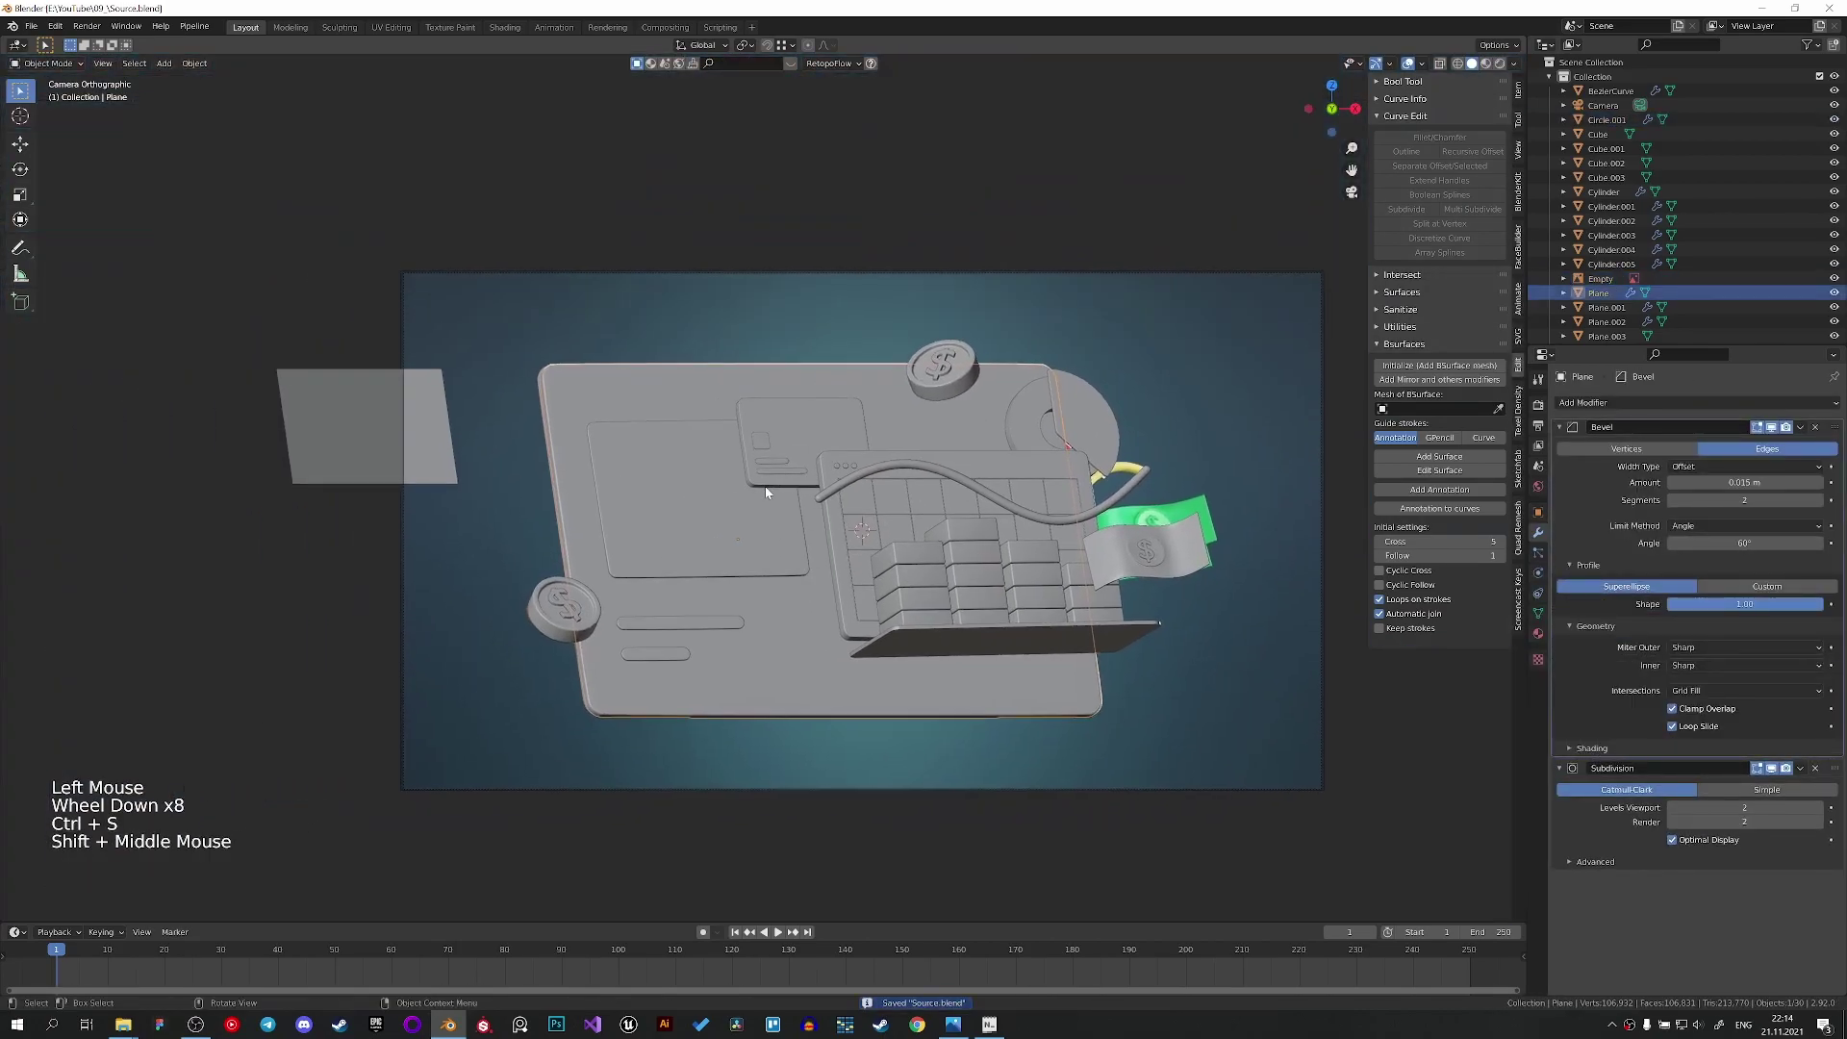
scroll("up", 3)
middle_click(1219, 590)
scroll("up", 3)
scroll("down", 3)
scroll("up", 3)
middle_click(910, 587)
scroll("up", 3)
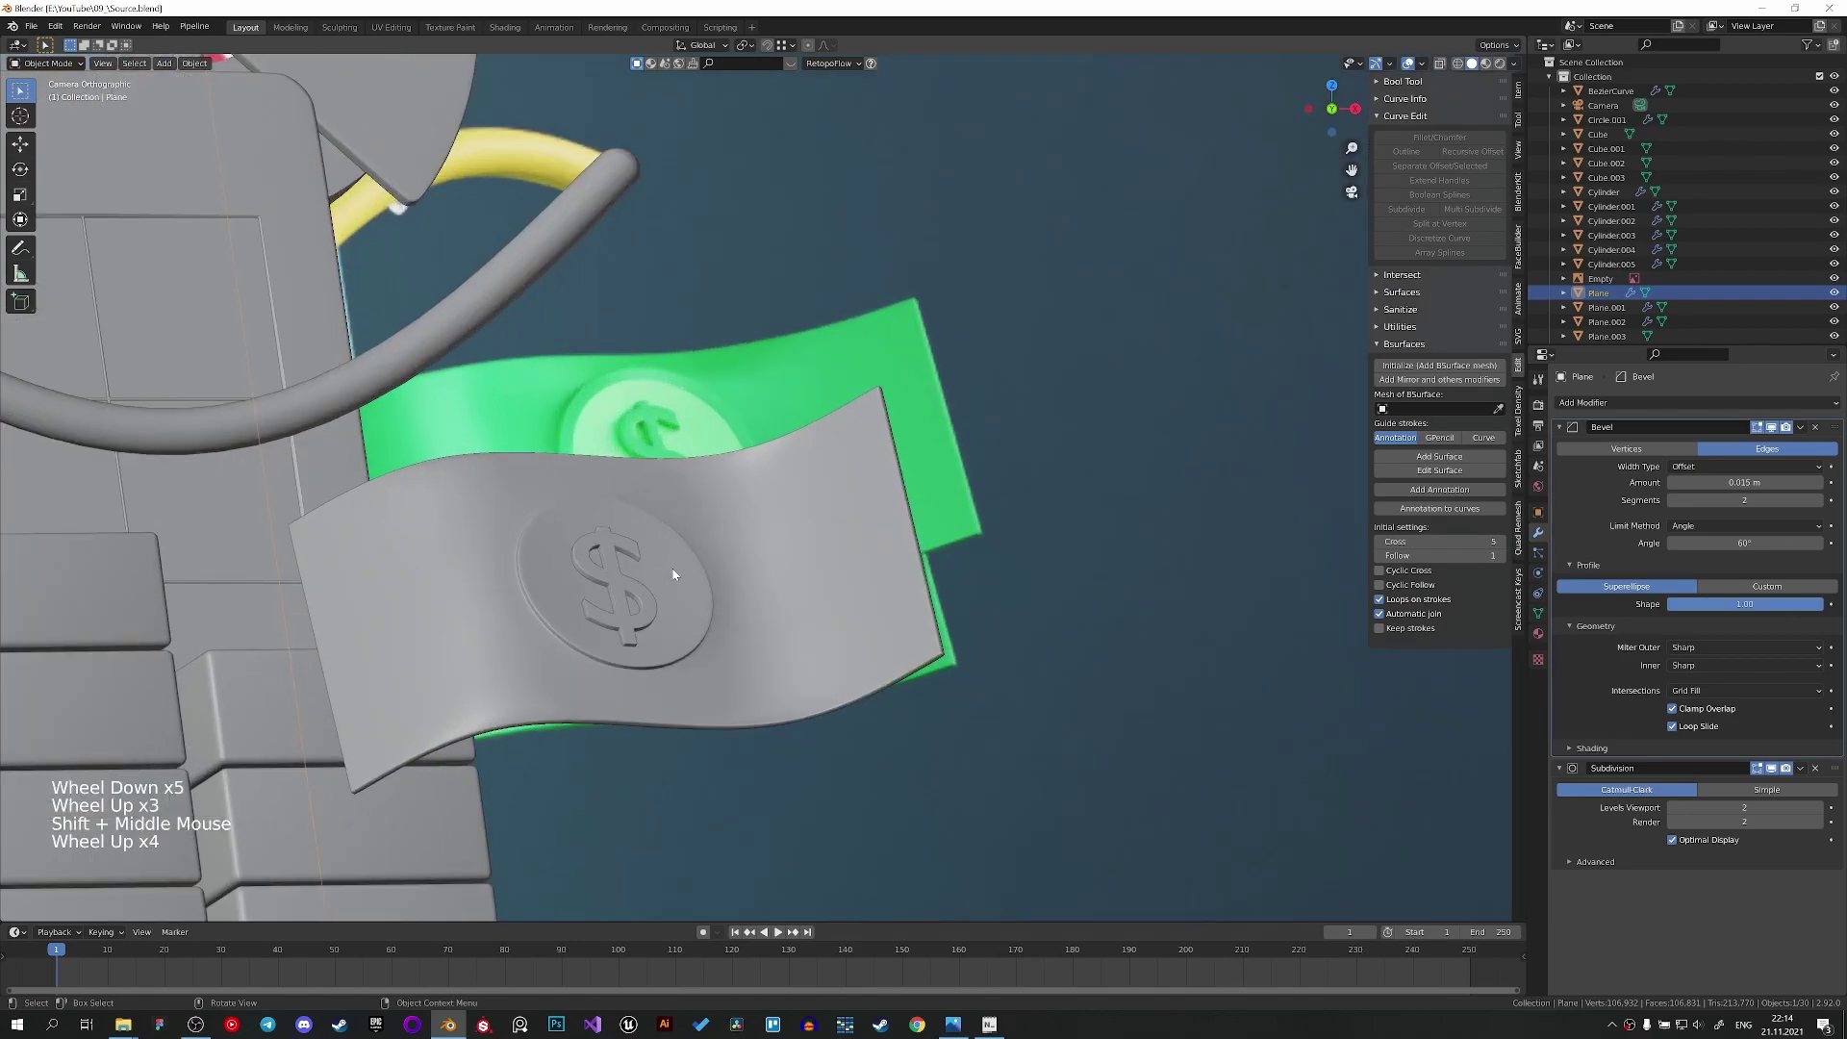
scroll("down", 3)
middle_click(713, 581)
scroll("down", 3)
left_click(490, 437)
key("g")
middle_click(721, 523)
scroll("down", 3)
scroll("down", 3)
key("shift+a")
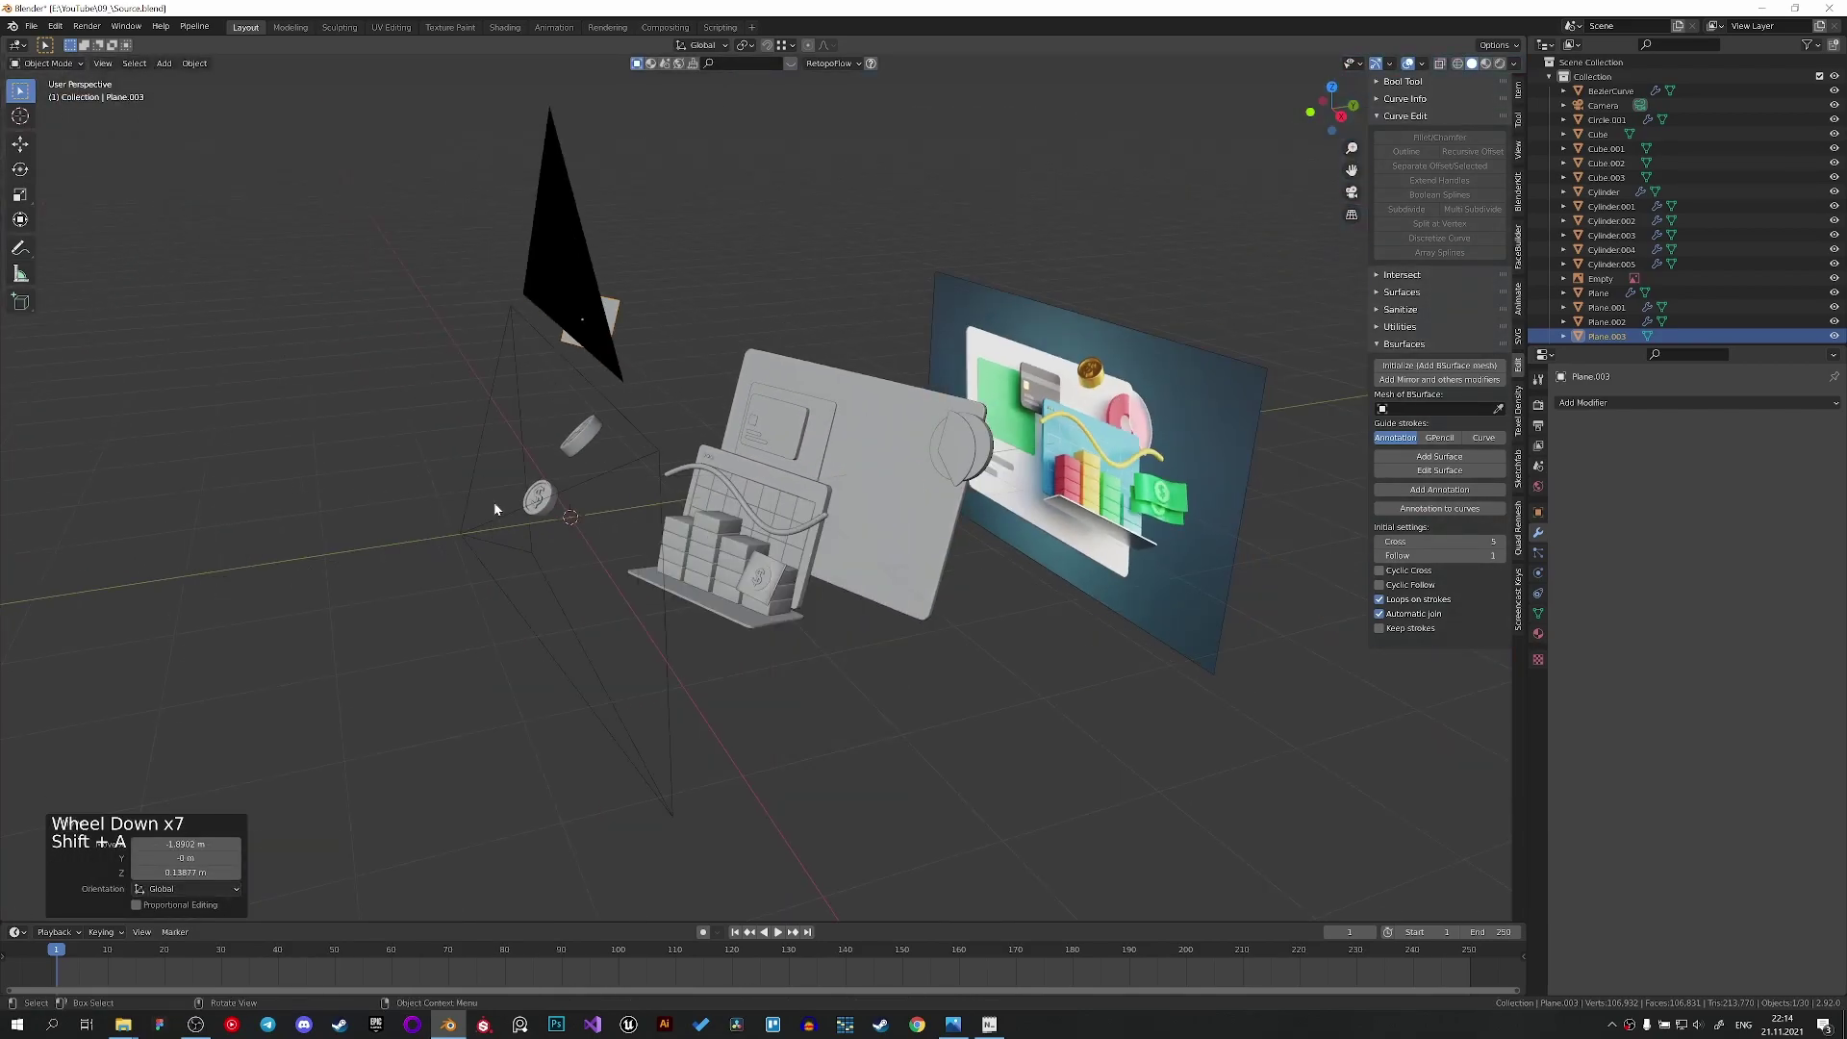
Shift the coin along the global Y depth axis relative to the card.
left_click(544, 507)
middle_click(572, 520)
left_click(900, 679)
left_click(900, 694)
double_click(982, 433)
left_click(968, 434)
key("g")
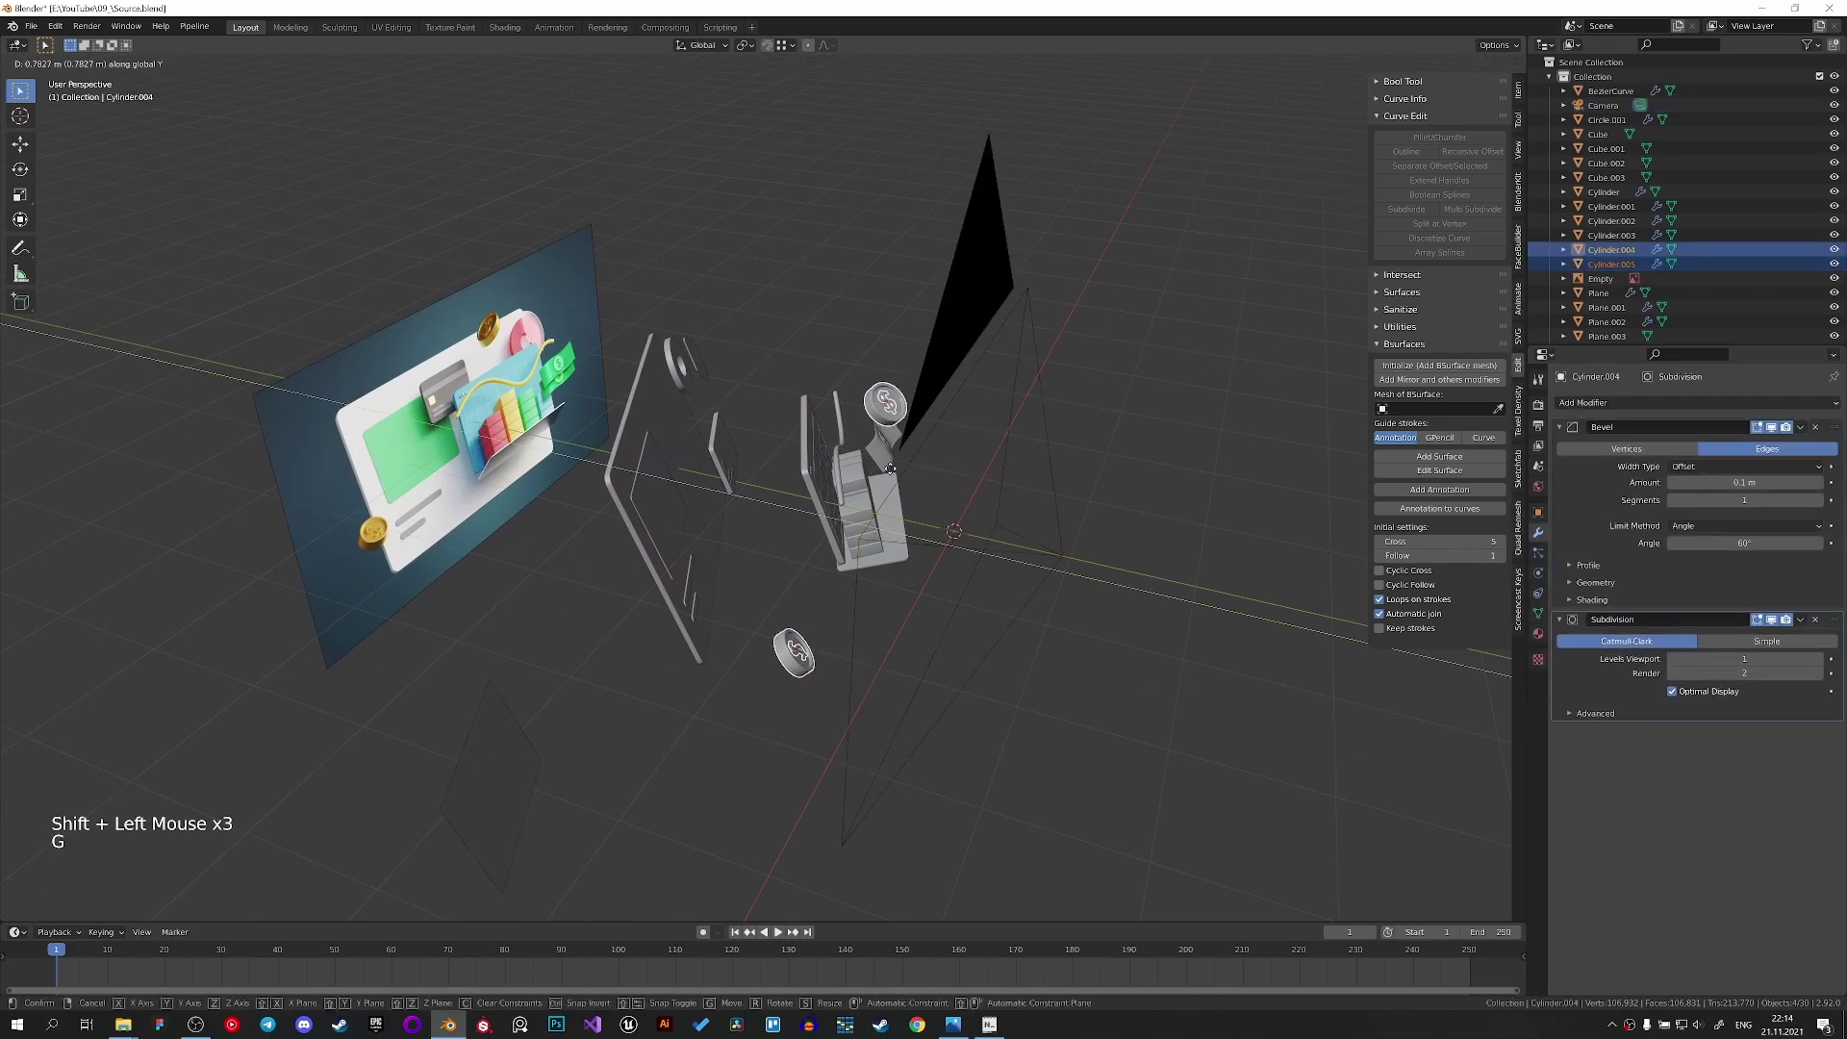
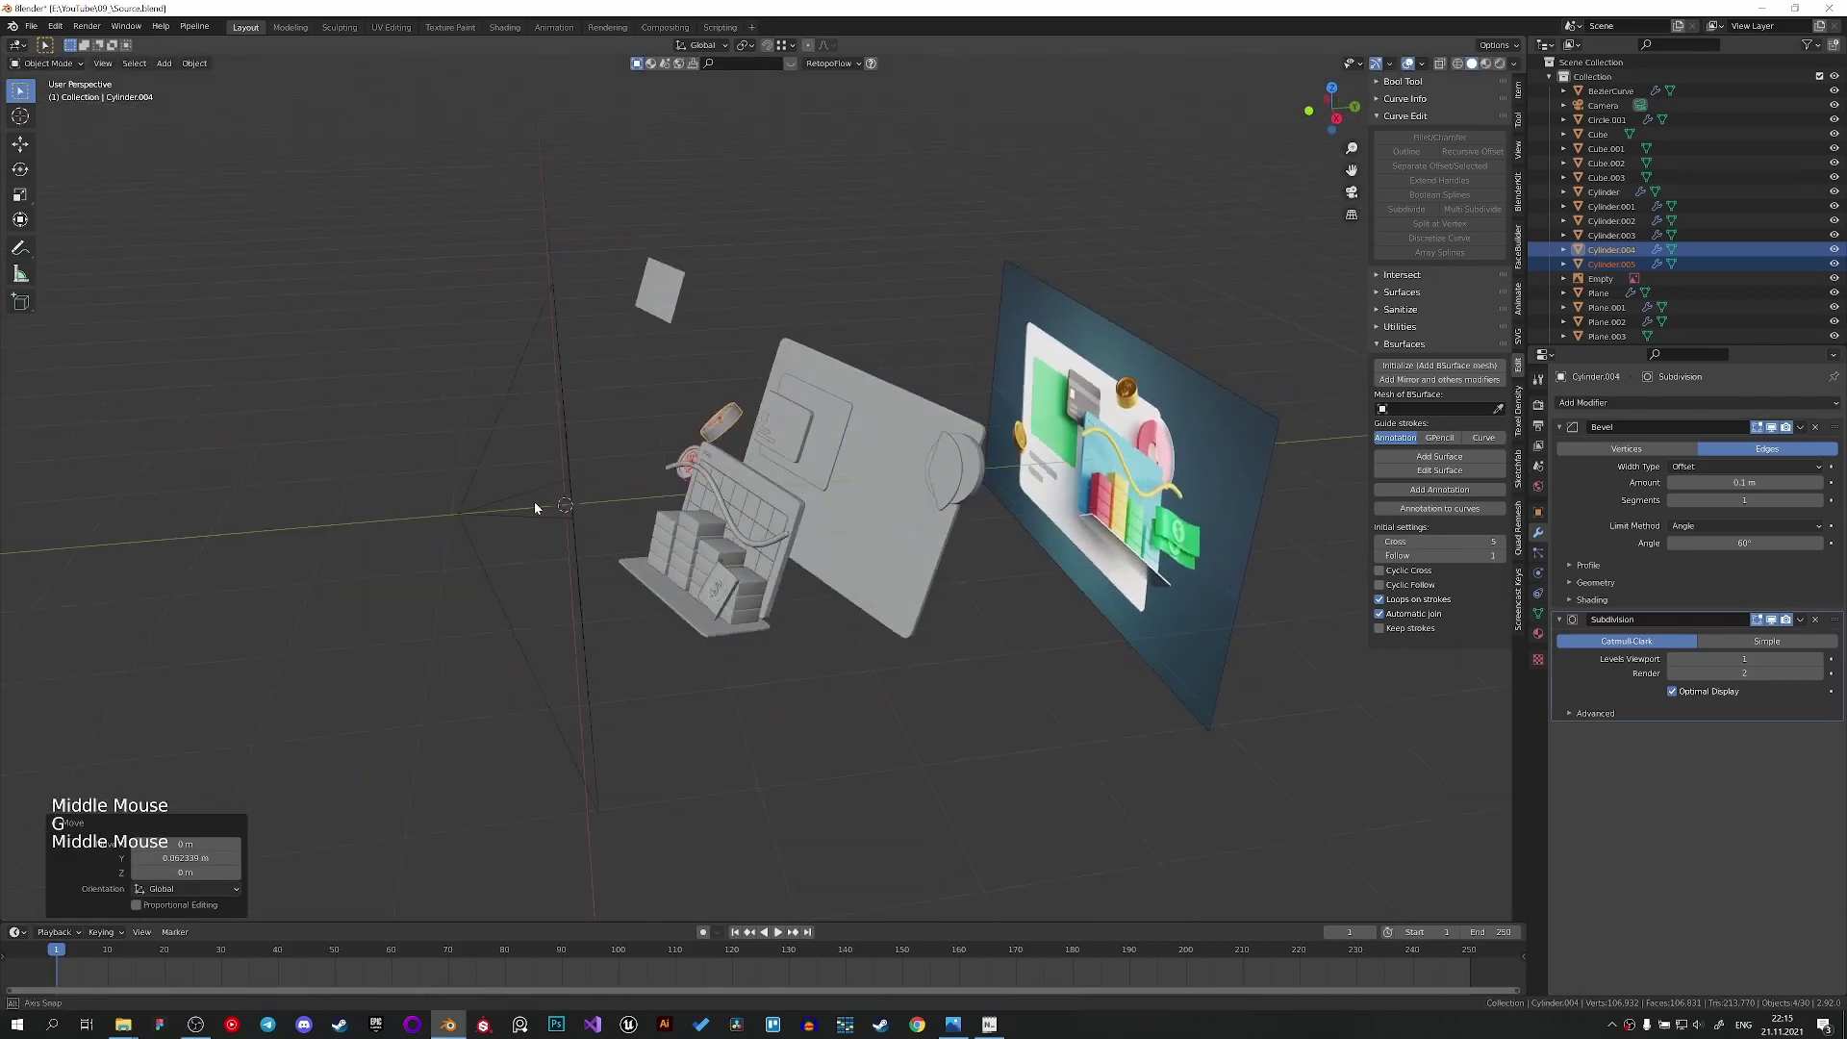
scroll("up", 3)
Shift the chart tray, block columns, wavy line and ring together along global Y.
left_click(616, 649)
left_click(610, 651)
left_click(657, 657)
double_click(639, 549)
double_click(614, 515)
left_click(583, 573)
left_click(698, 551)
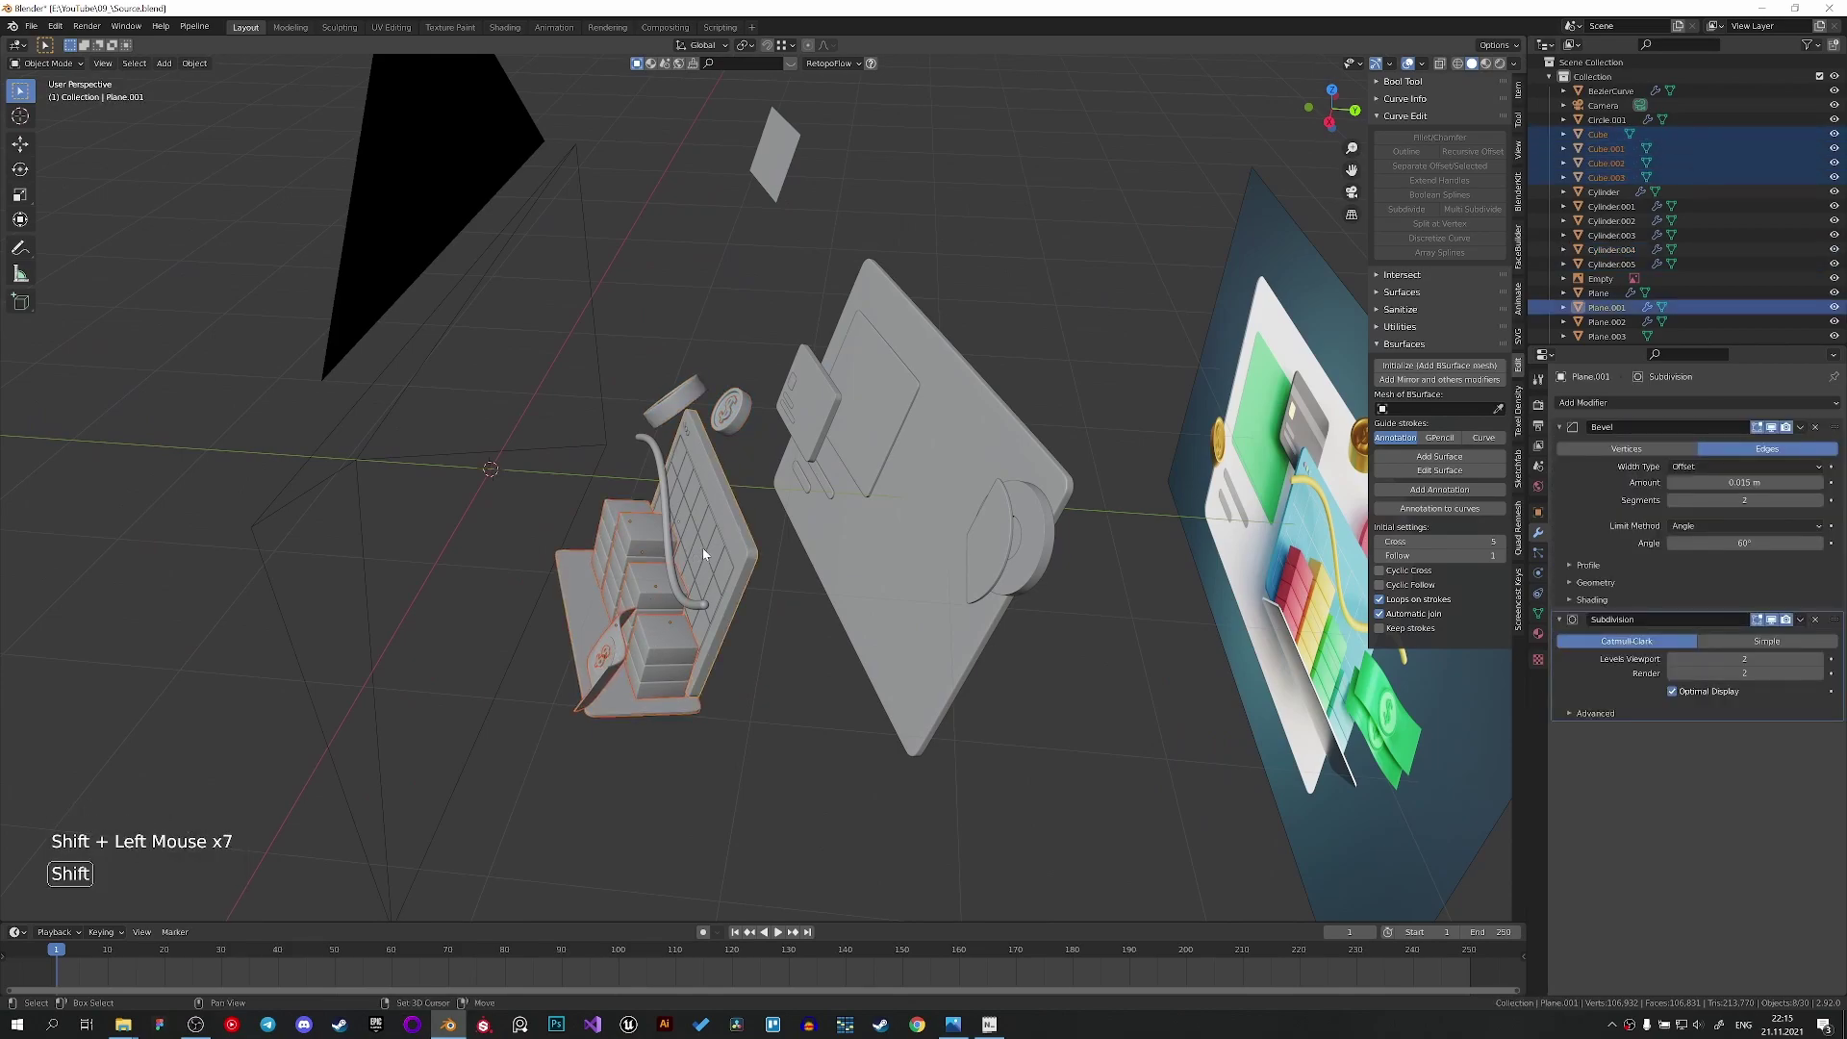
left_click(700, 534)
scroll("up", 3)
left_click(611, 444)
left_click(657, 412)
left_click(653, 398)
left_click(654, 405)
key("g")
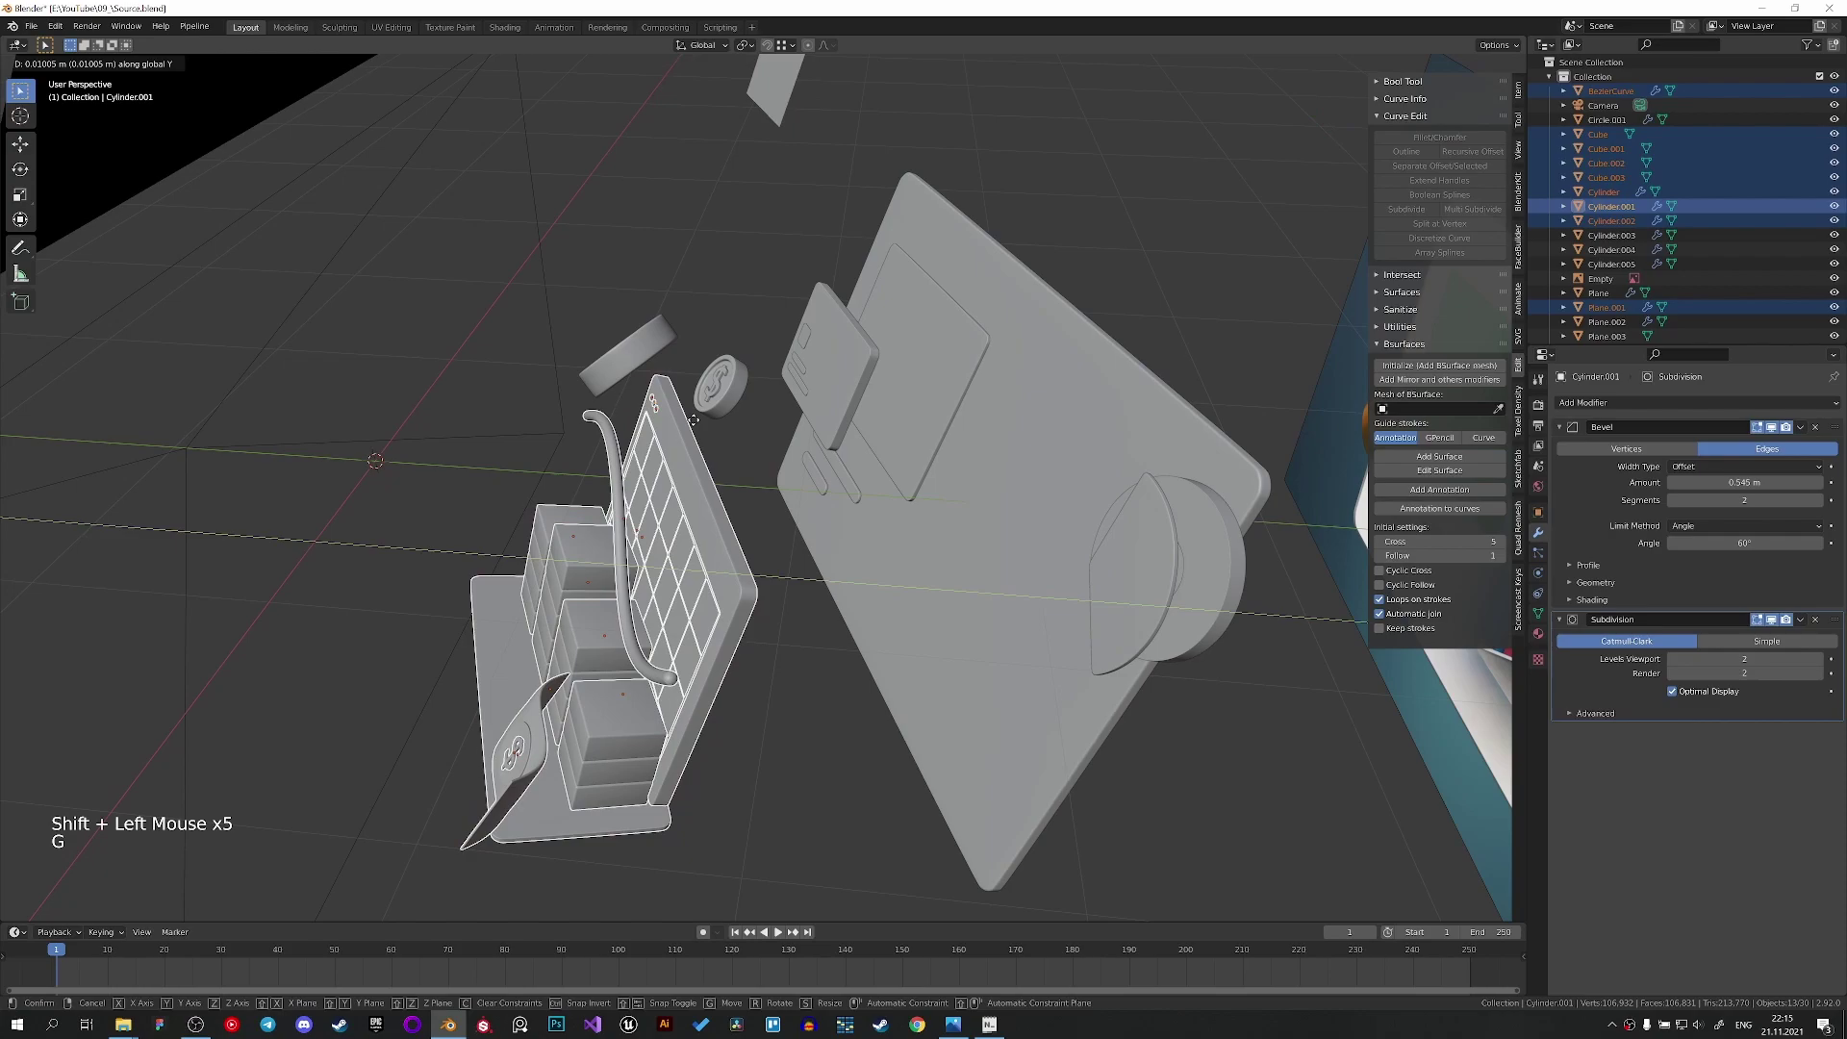
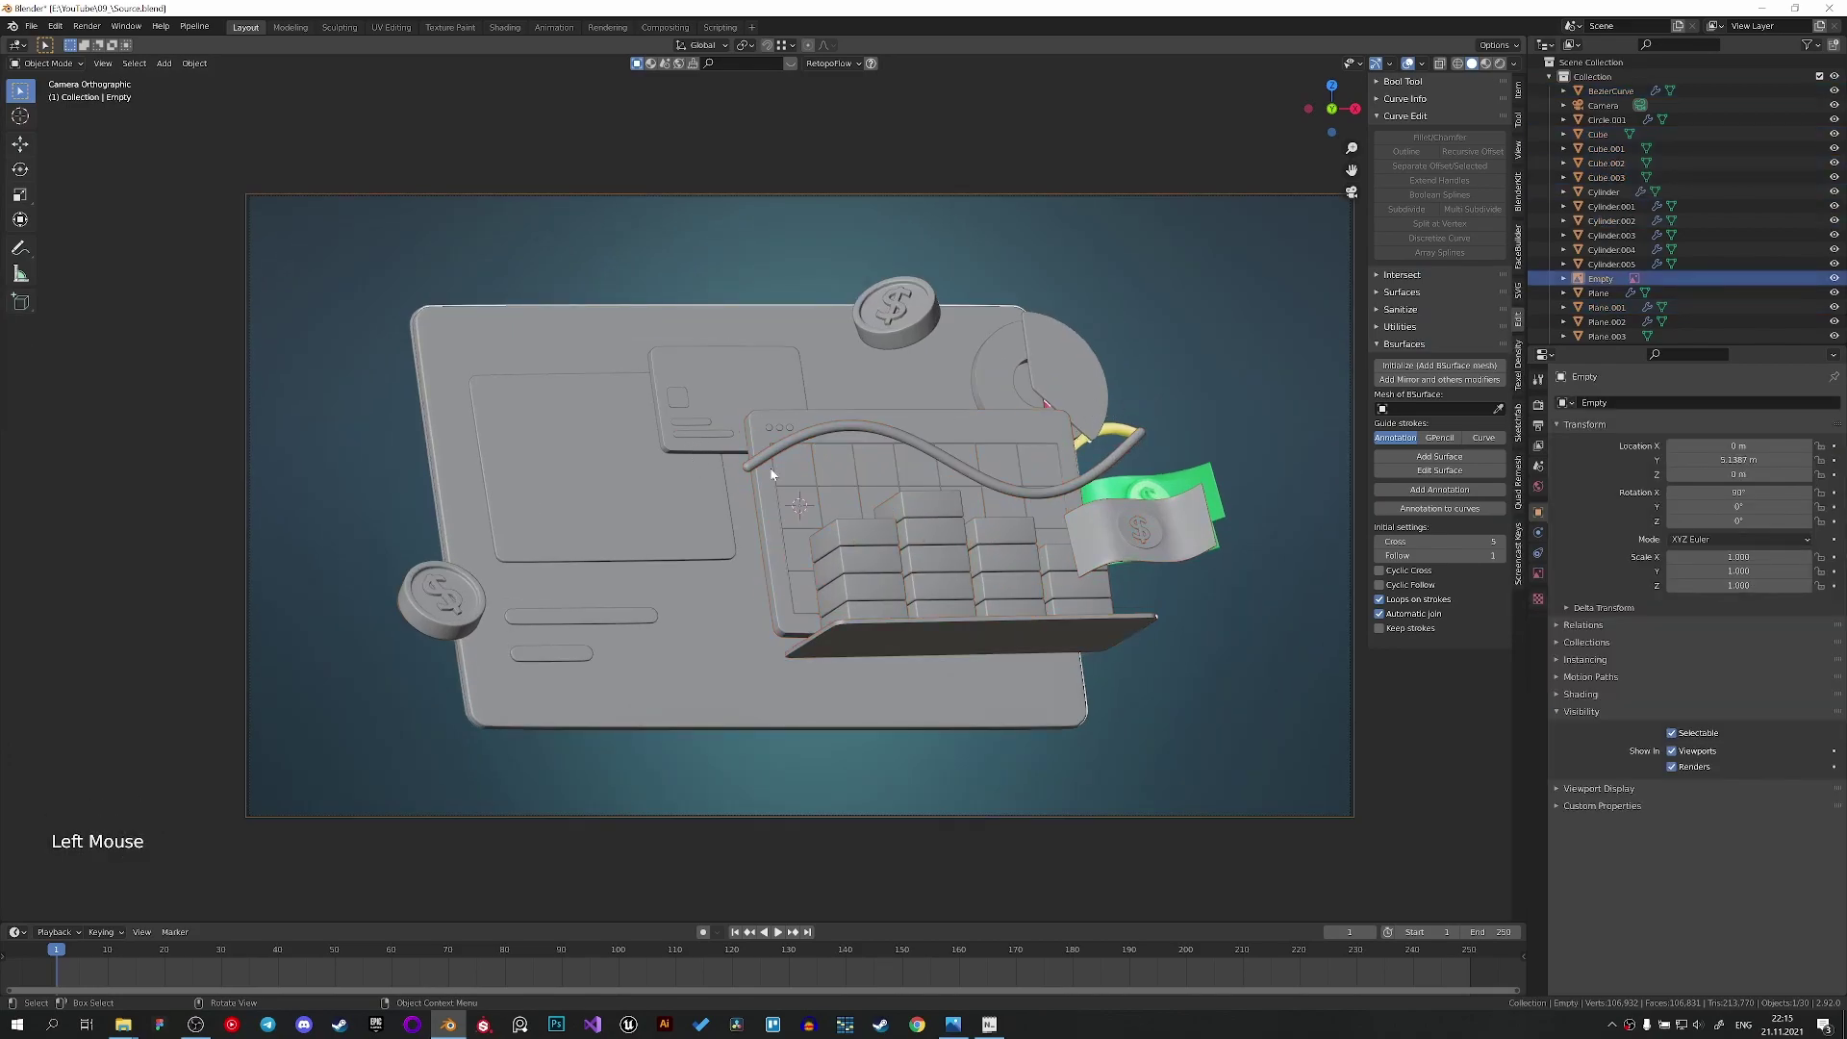
Move the chart pieces to about 1.1 m out from the card along Y.
middle_click(870, 444)
scroll("down", 3)
middle_click(648, 472)
left_click(621, 385)
left_click(641, 403)
key("g")
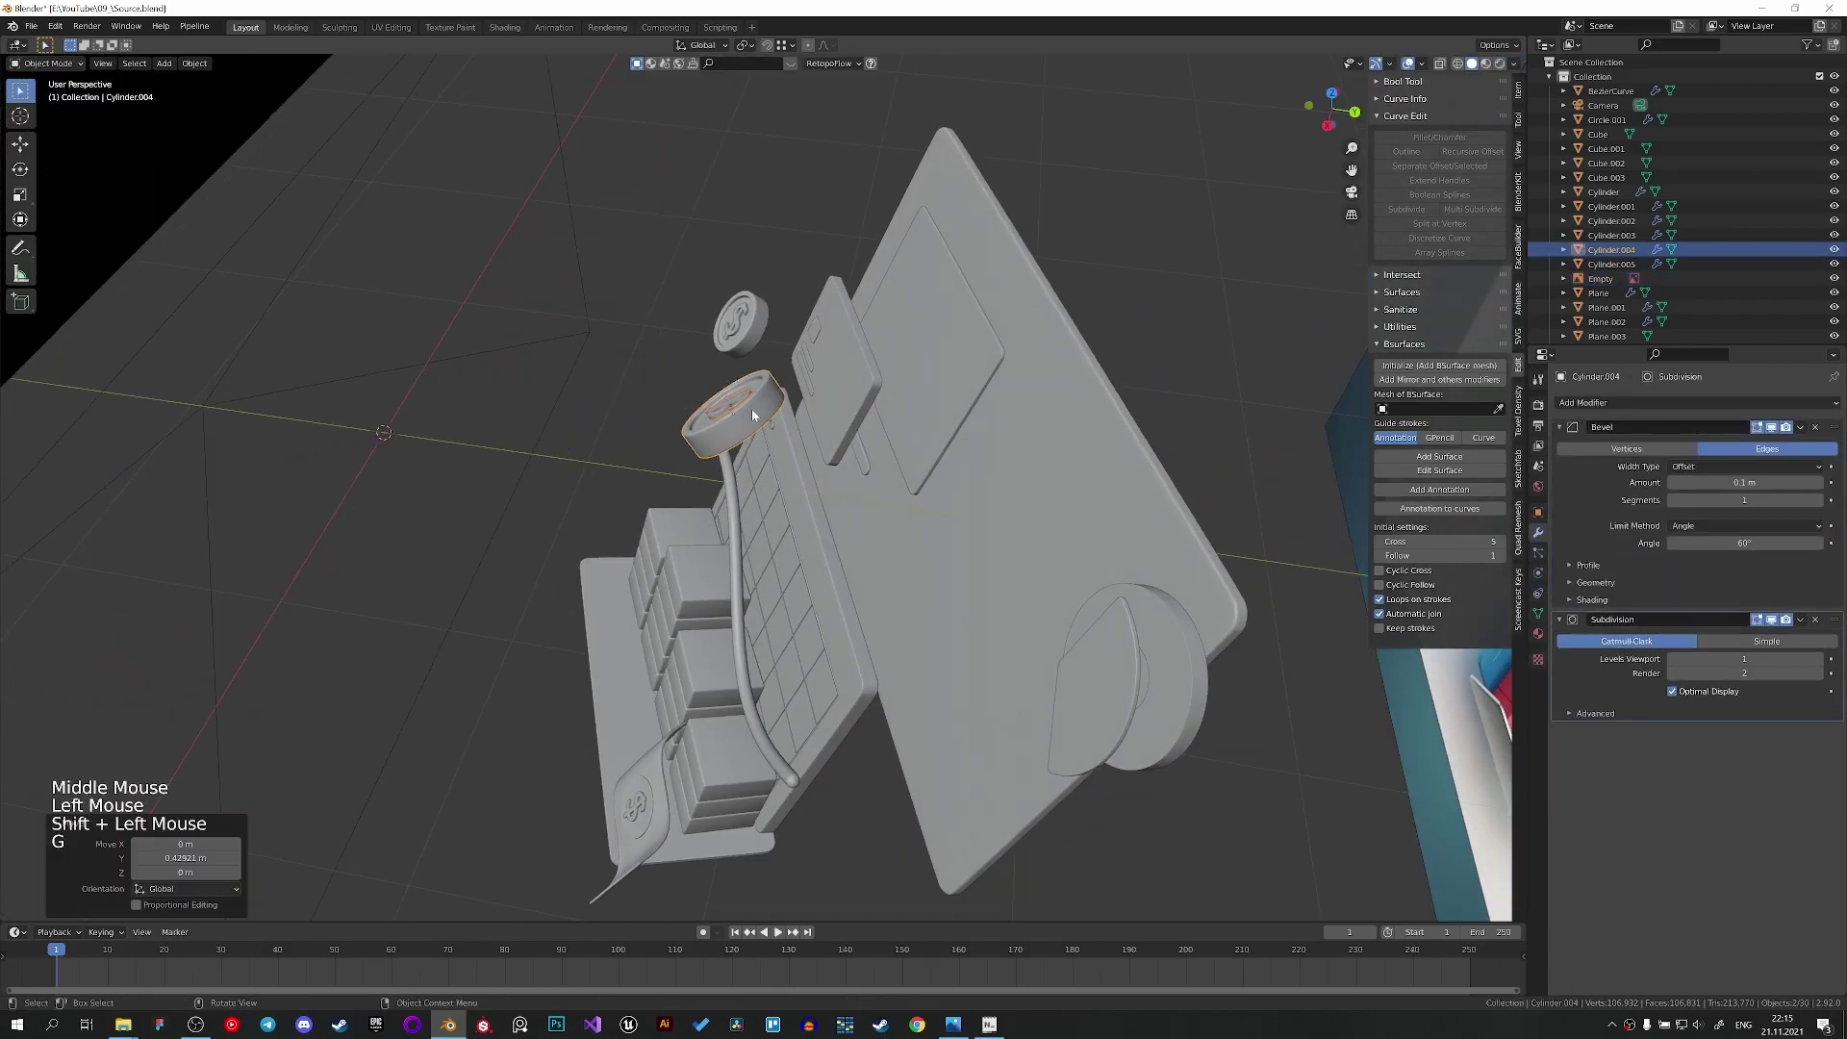
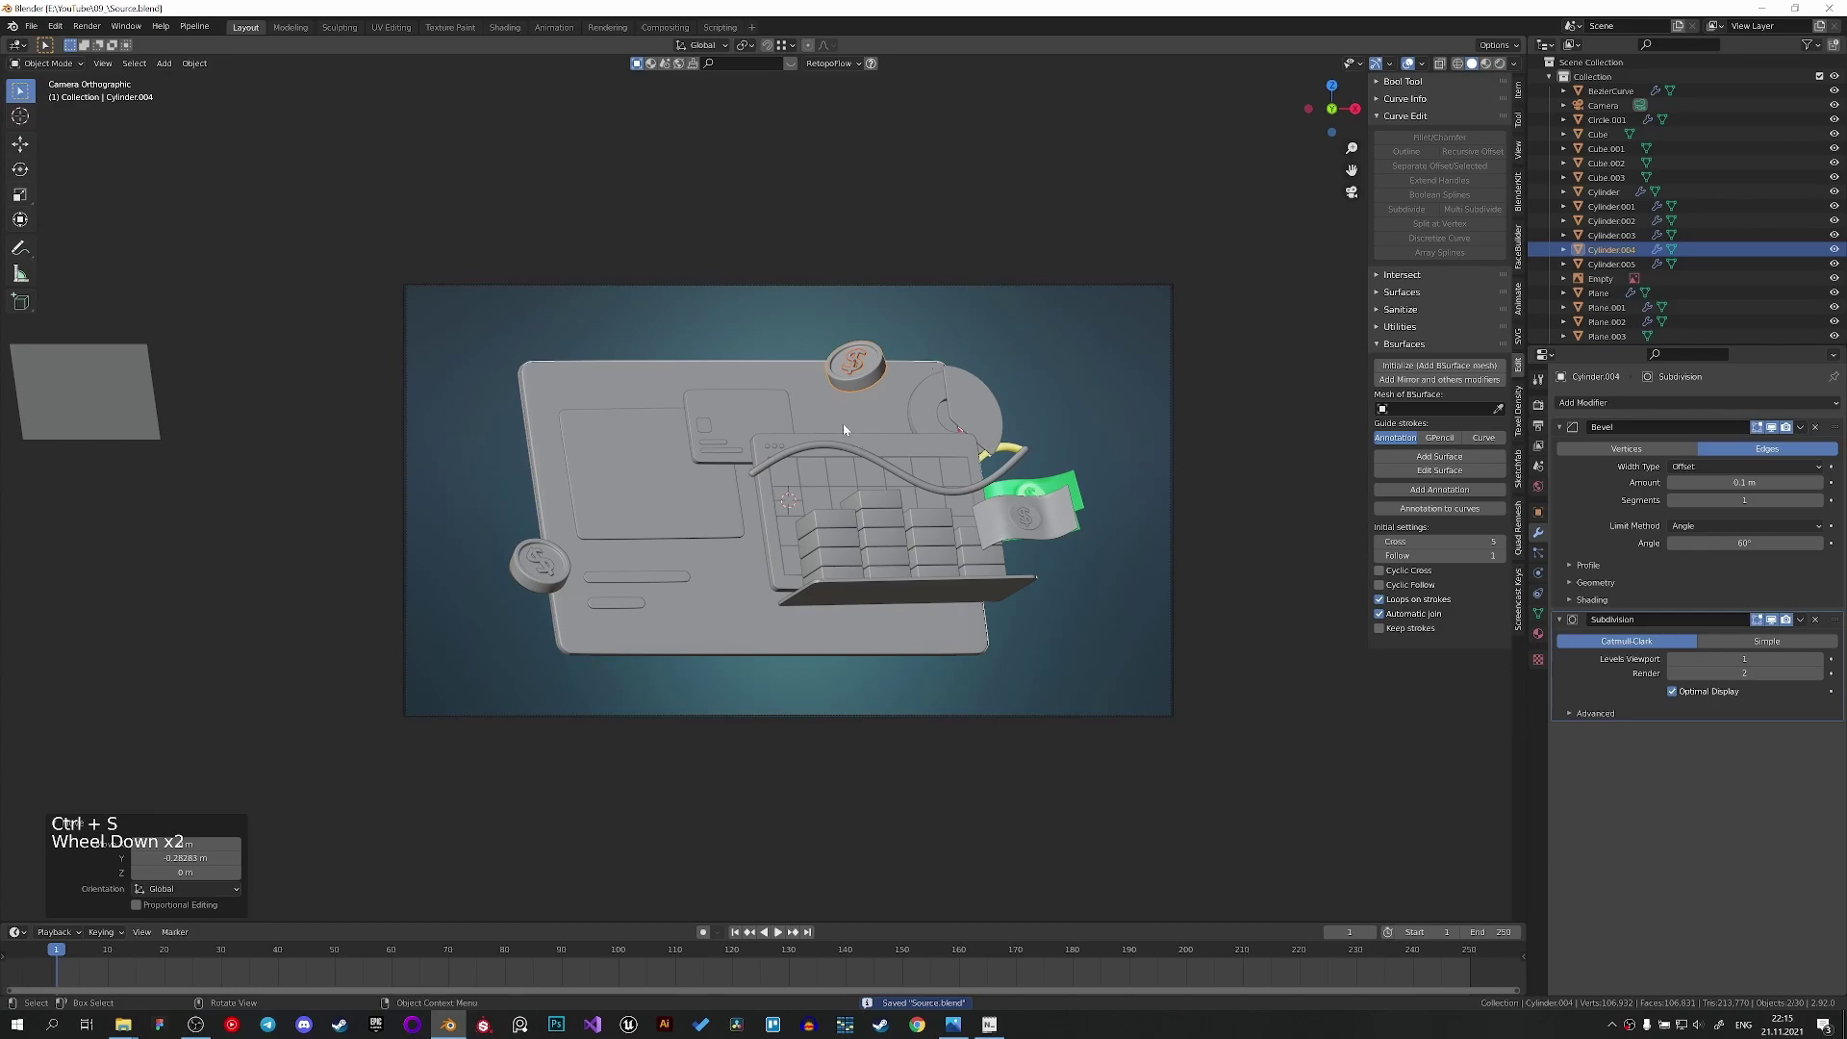
middle_click(839, 431)
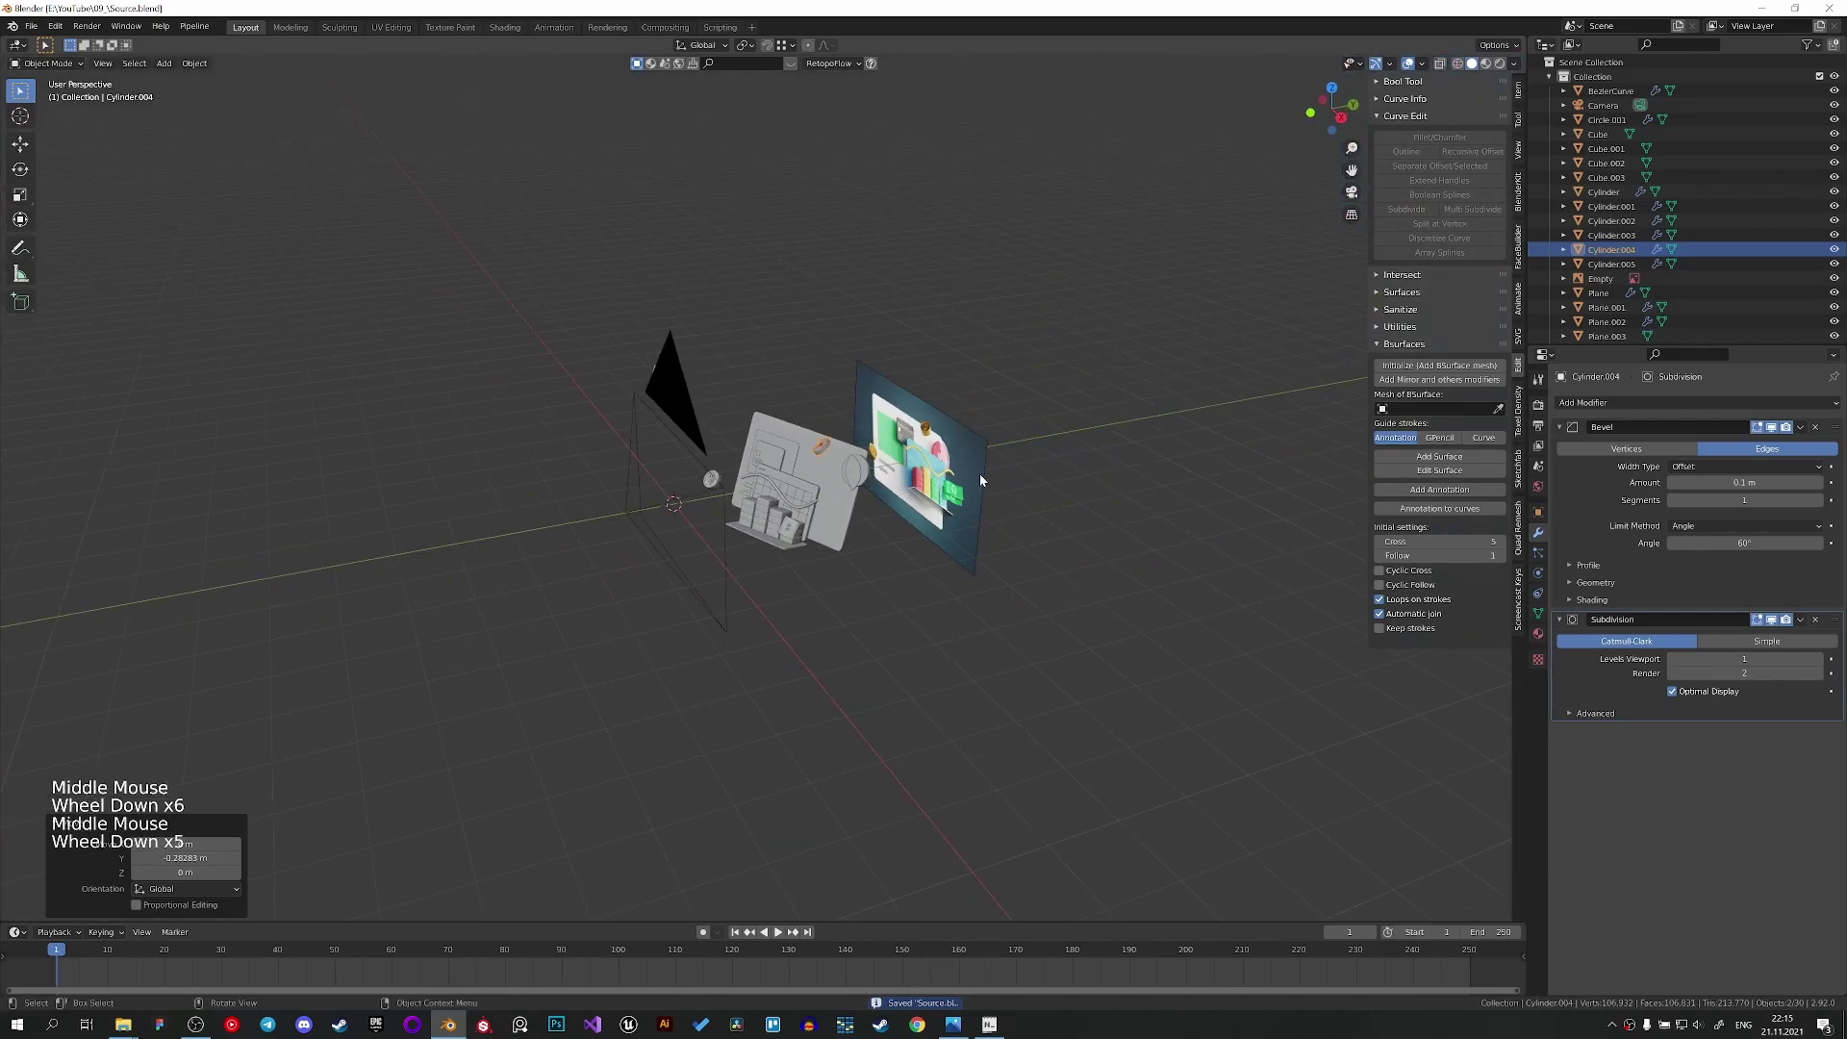